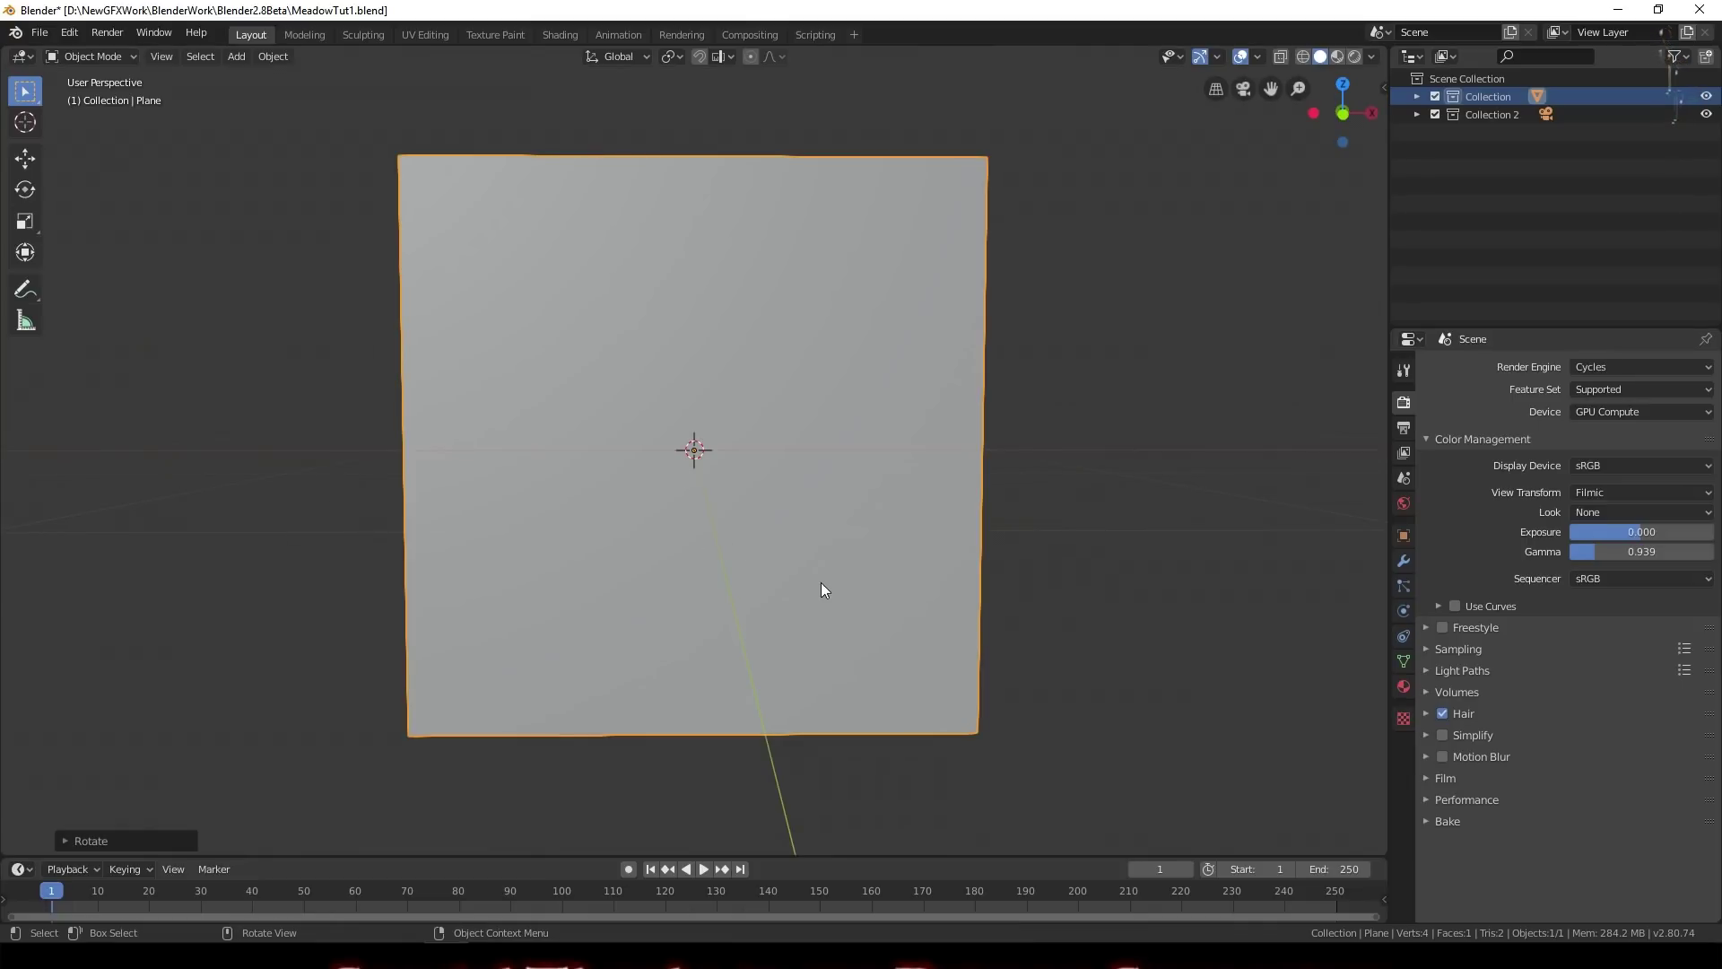
# Step: Scale the upright plane along X only, squashing it into a tall narrow strip
pyautogui.press('Escape')
pyautogui.press('s')
pyautogui.press('x')
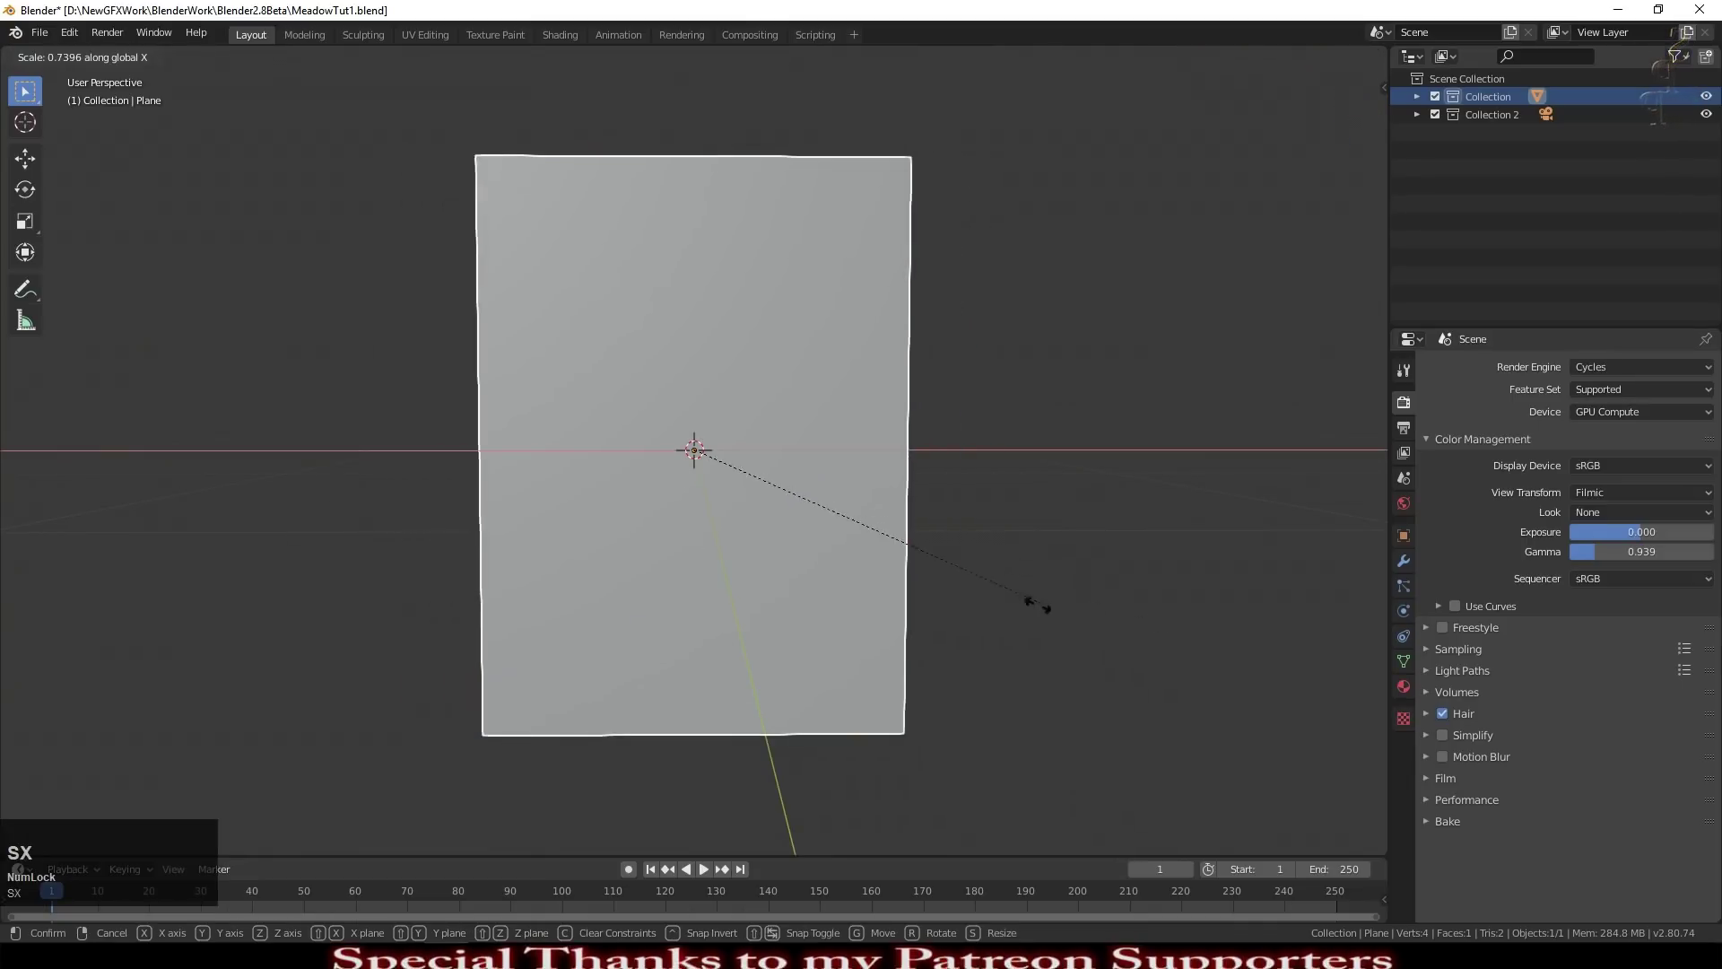
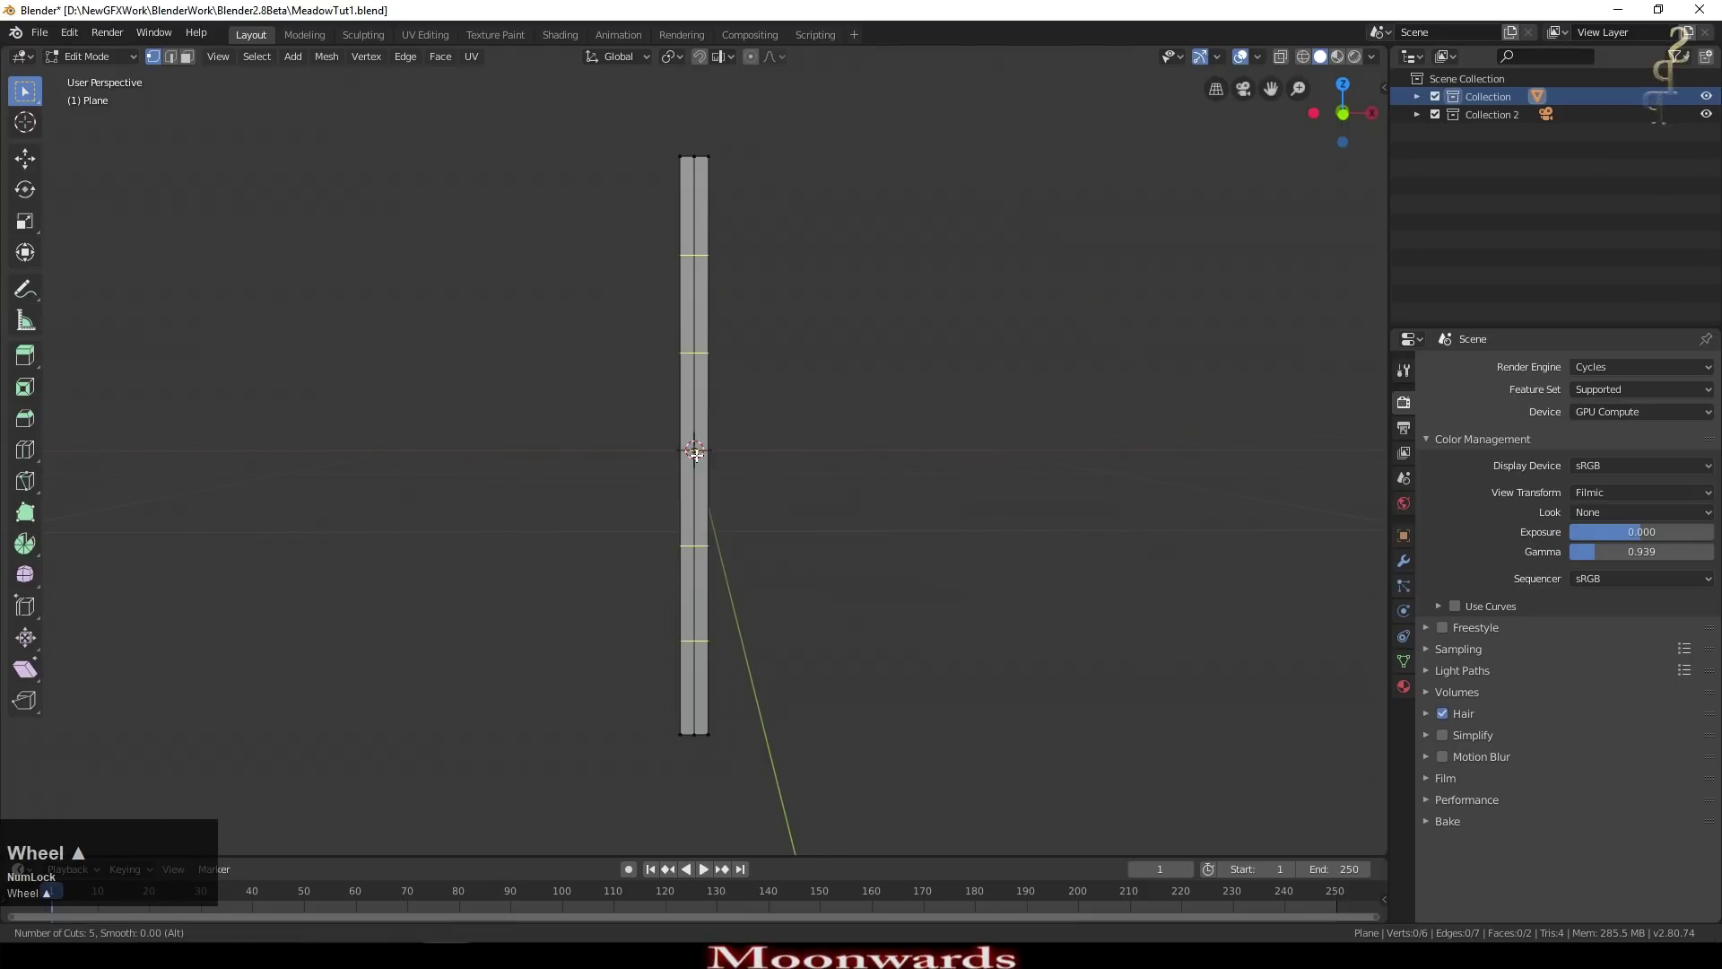
# Step: Confirm the loop cuts and zoom in on the strip's top vertex to work on it
pyautogui.scroll(3)
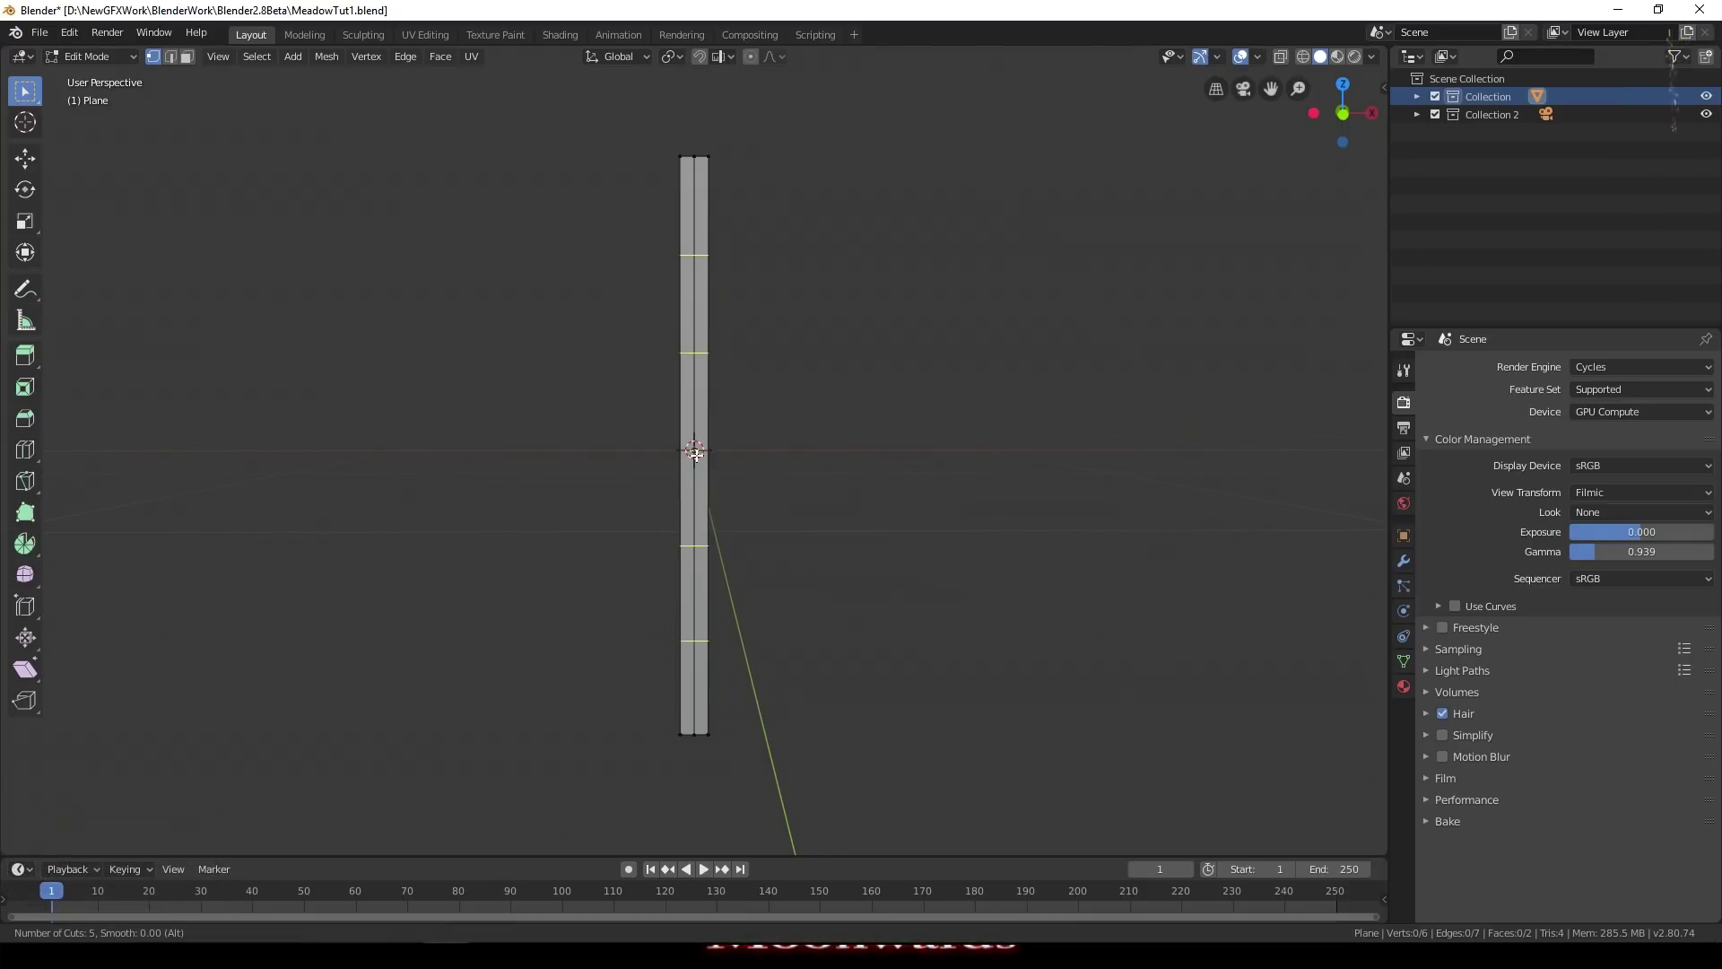
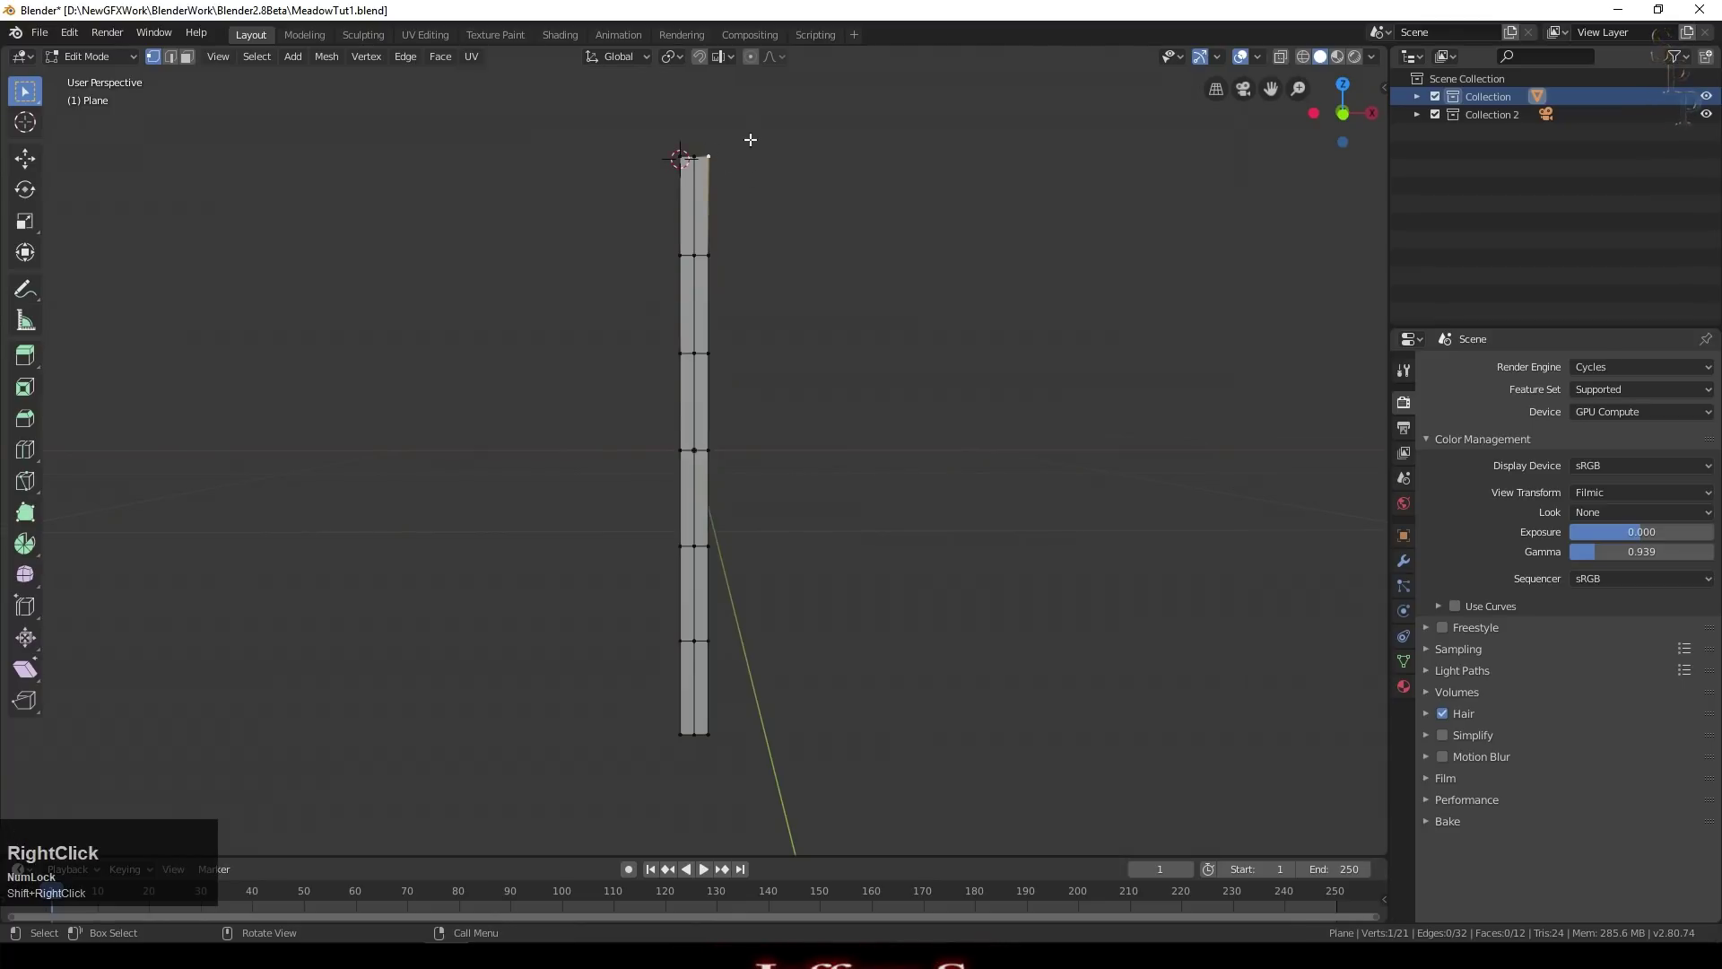
pyautogui.press('KP_Decimal')
pyautogui.scroll(-3)
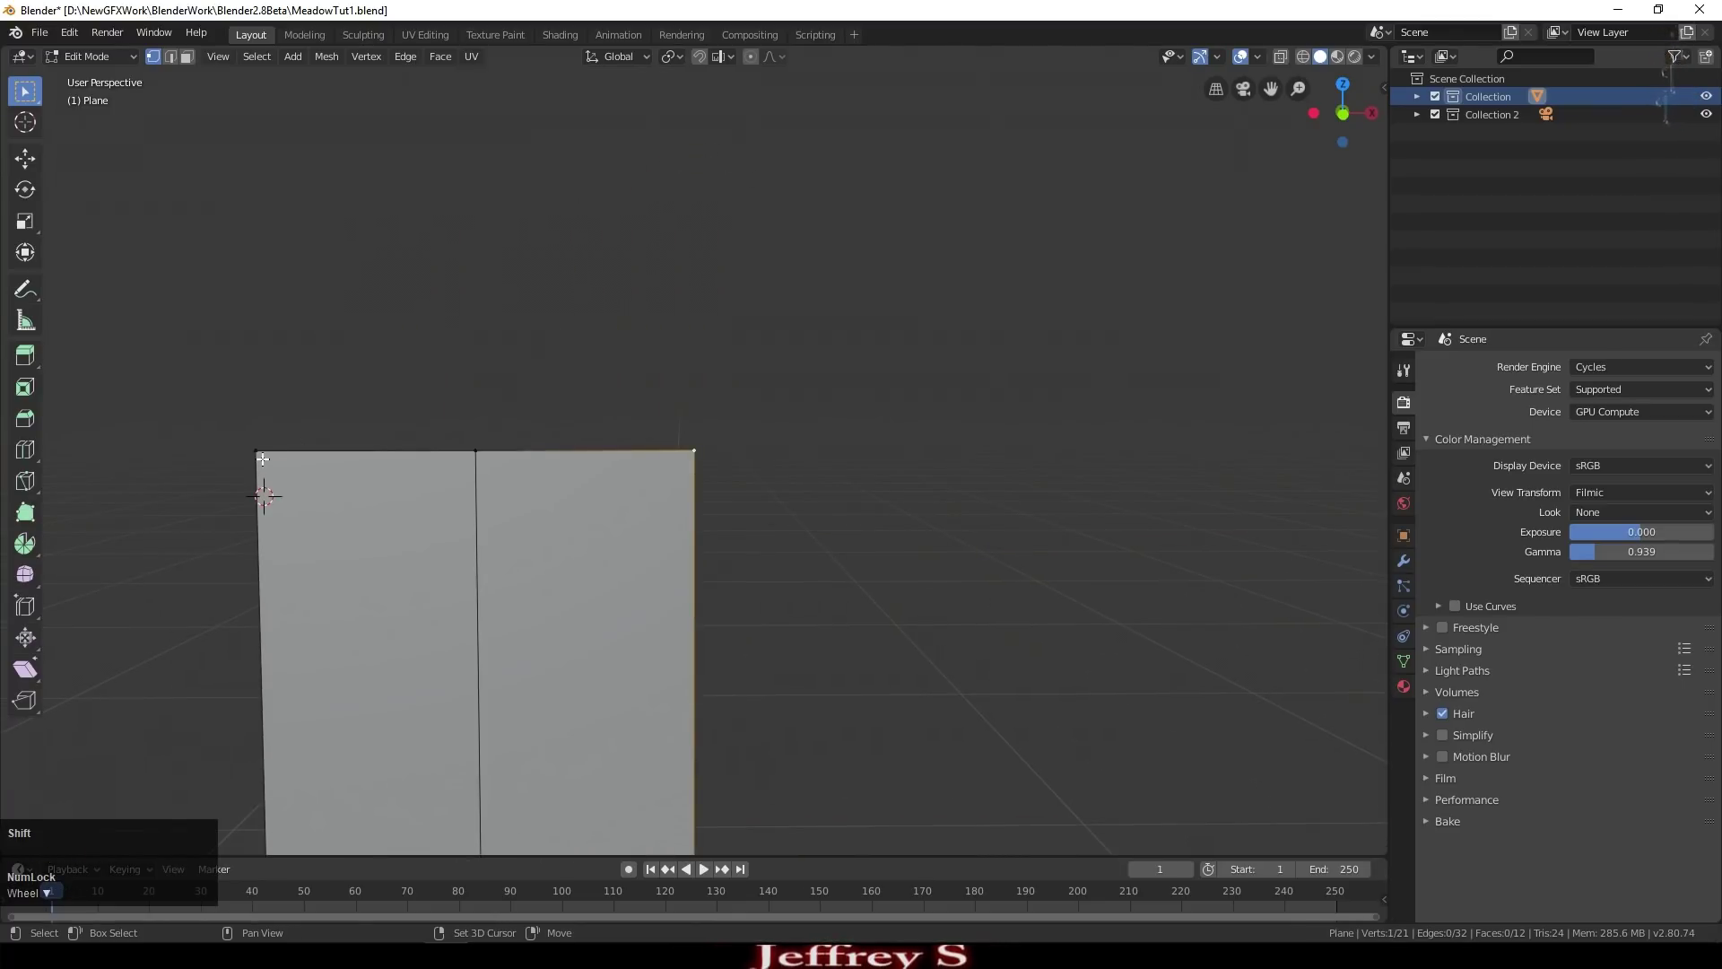
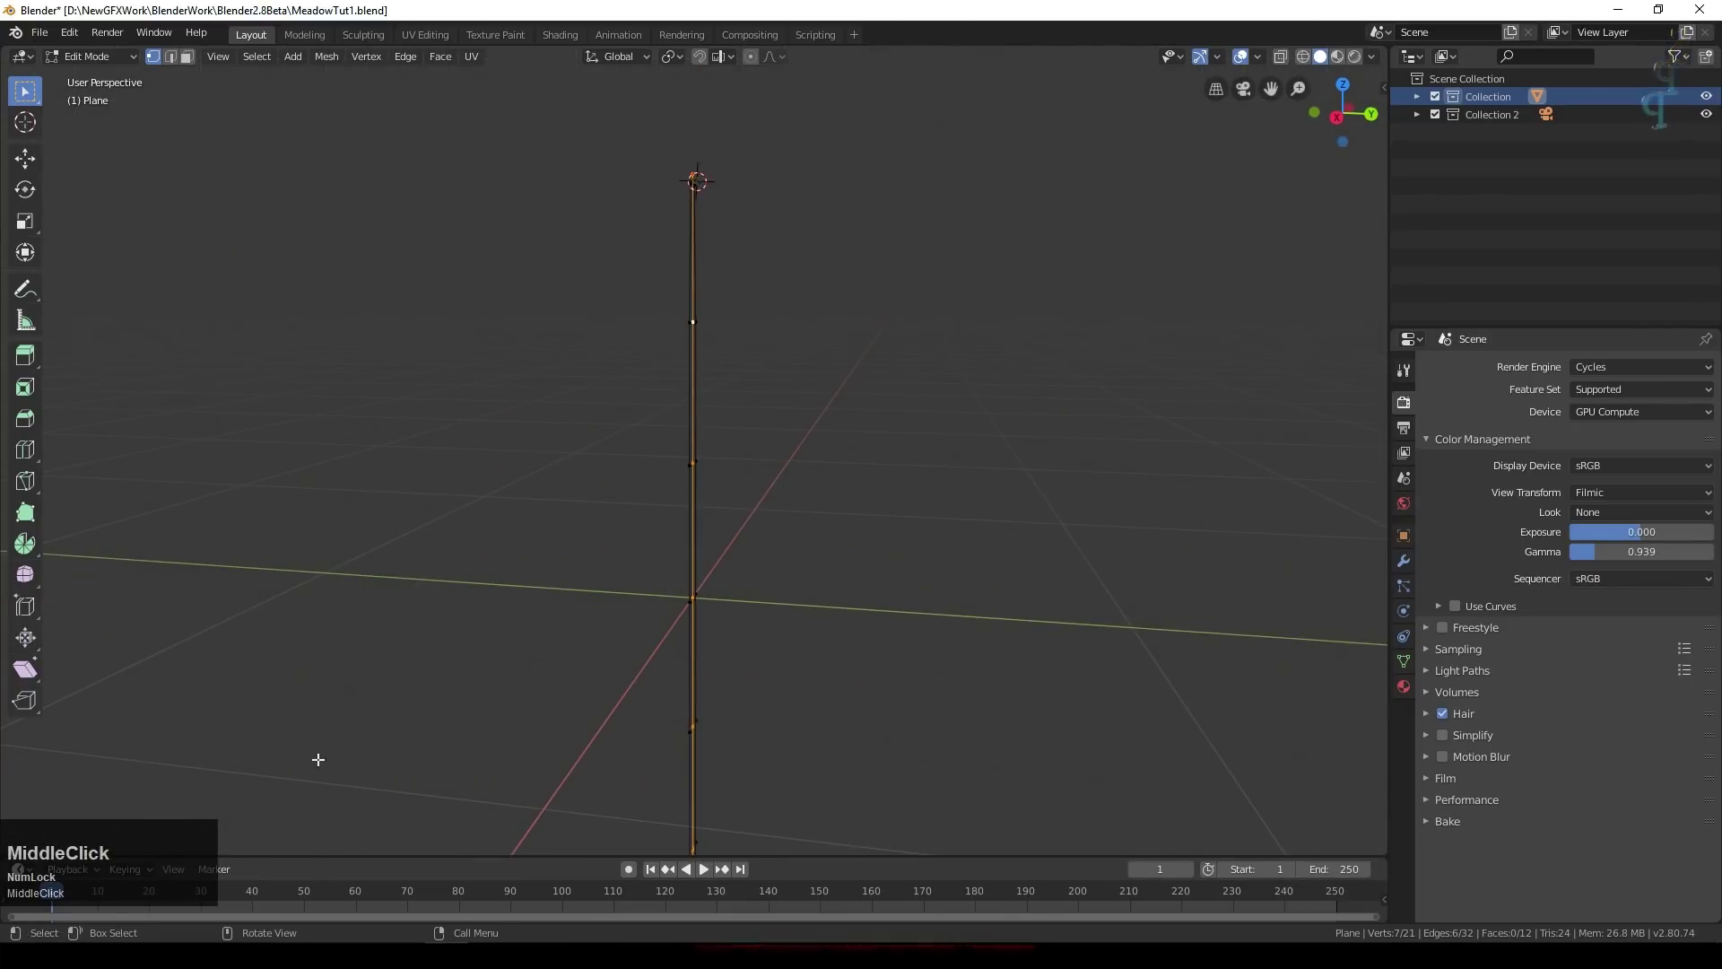
# Step: Move the selected top vertices along Y so the strip tapers toward a pointed tip
pyautogui.scroll(-3)
pyautogui.press('g')
pyautogui.press('y')
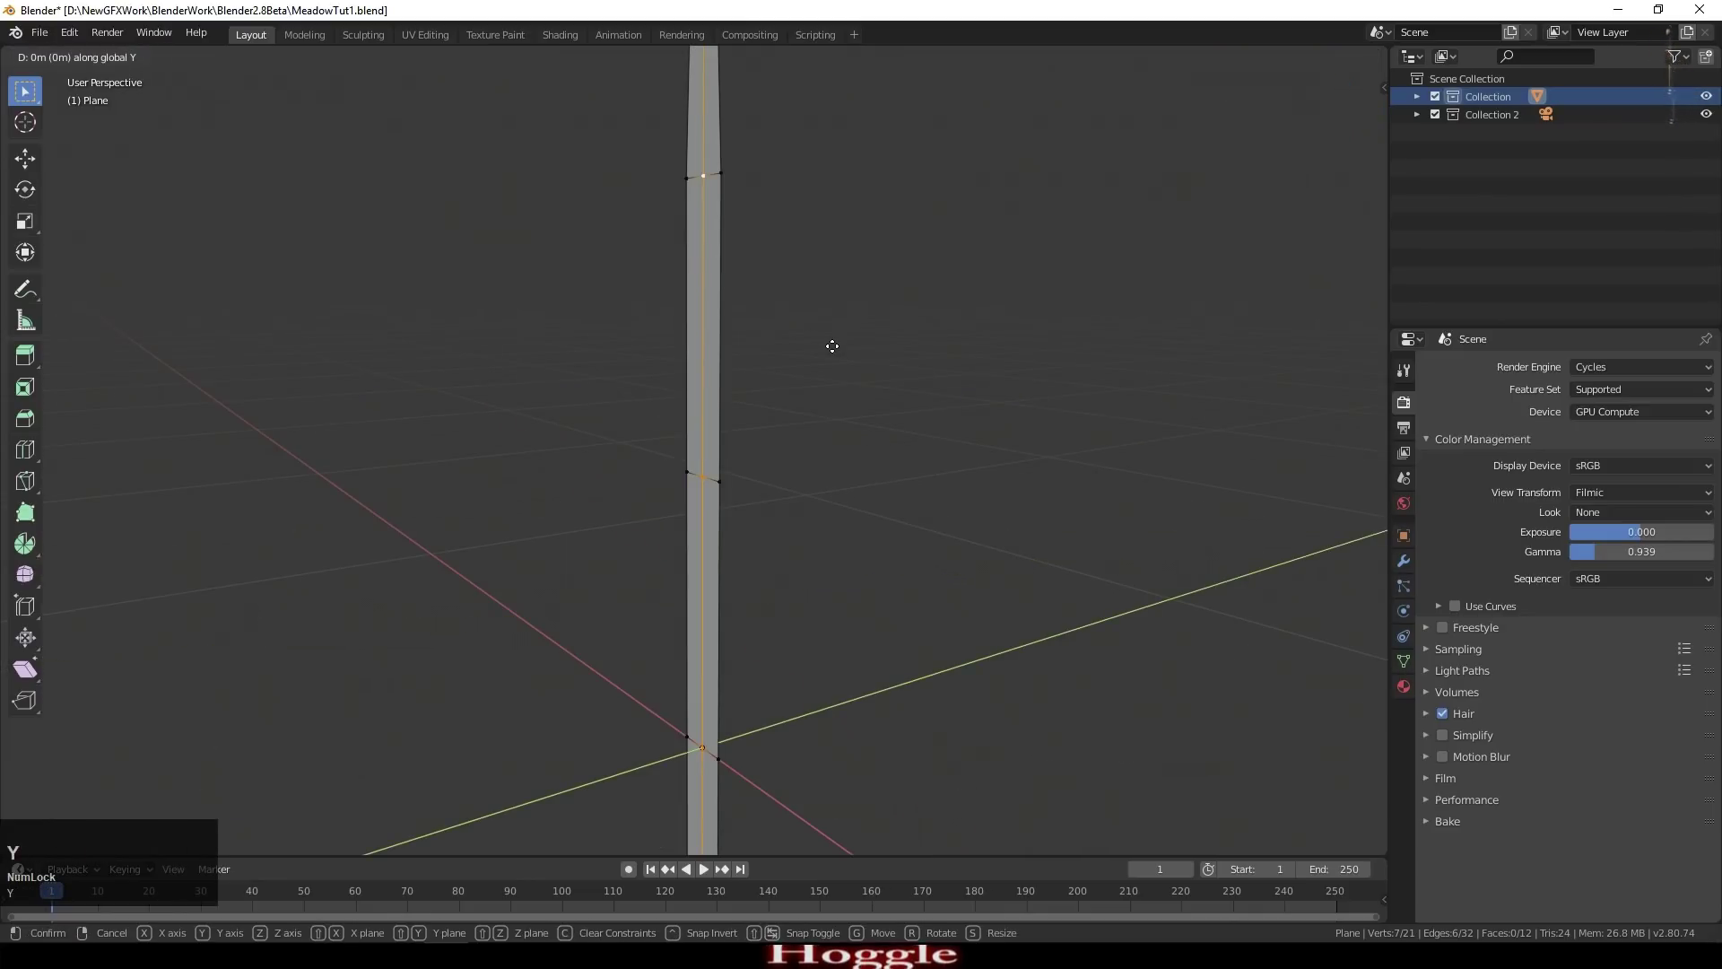
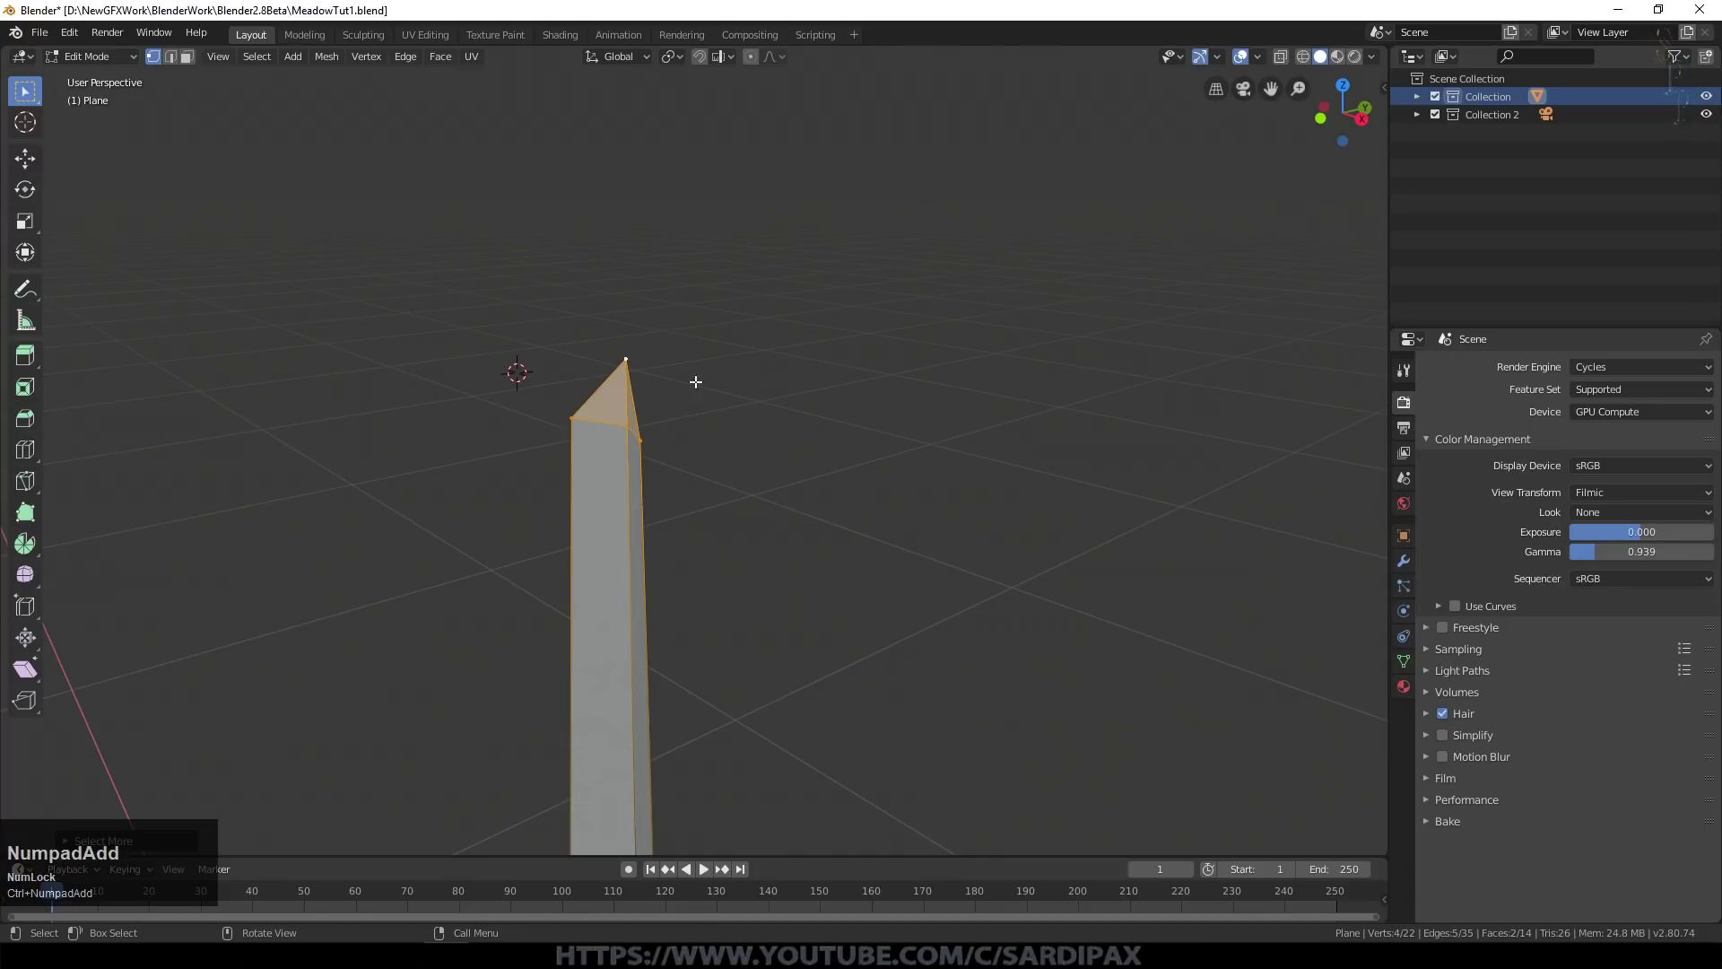
# Step: From Right view, enable proportional editing with Sharp falloff and move the tip into a soft arc
pyautogui.press('KP_3')
pyautogui.scroll(-3)
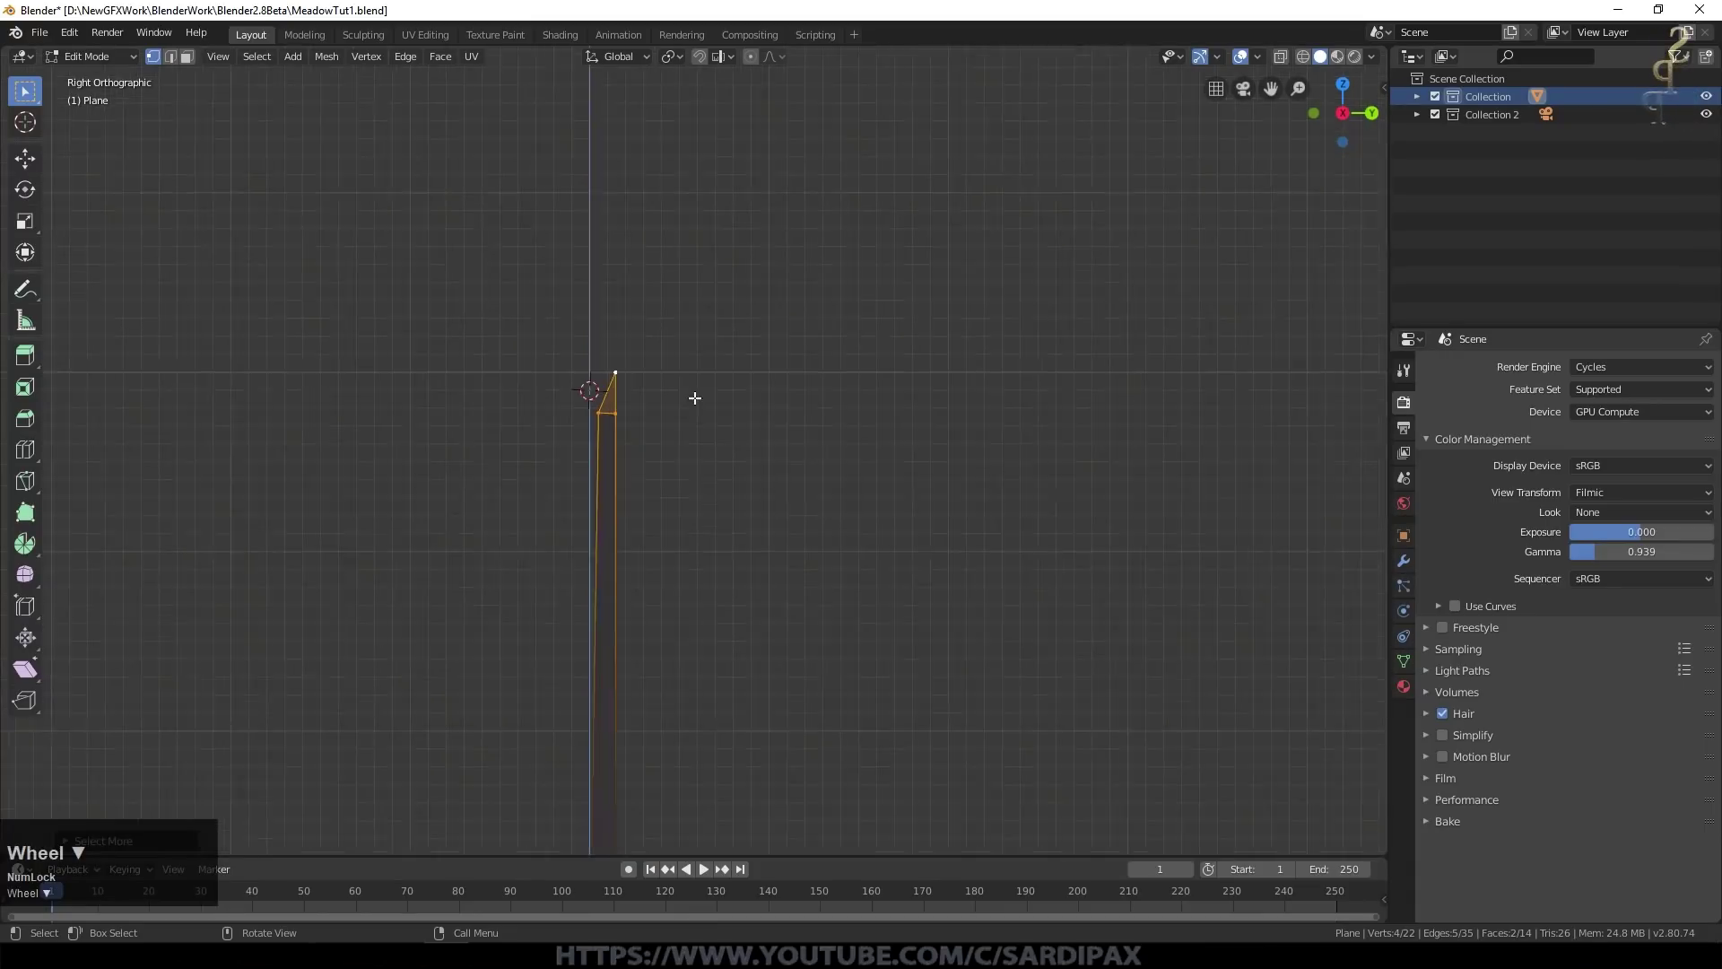
pyautogui.press('o')
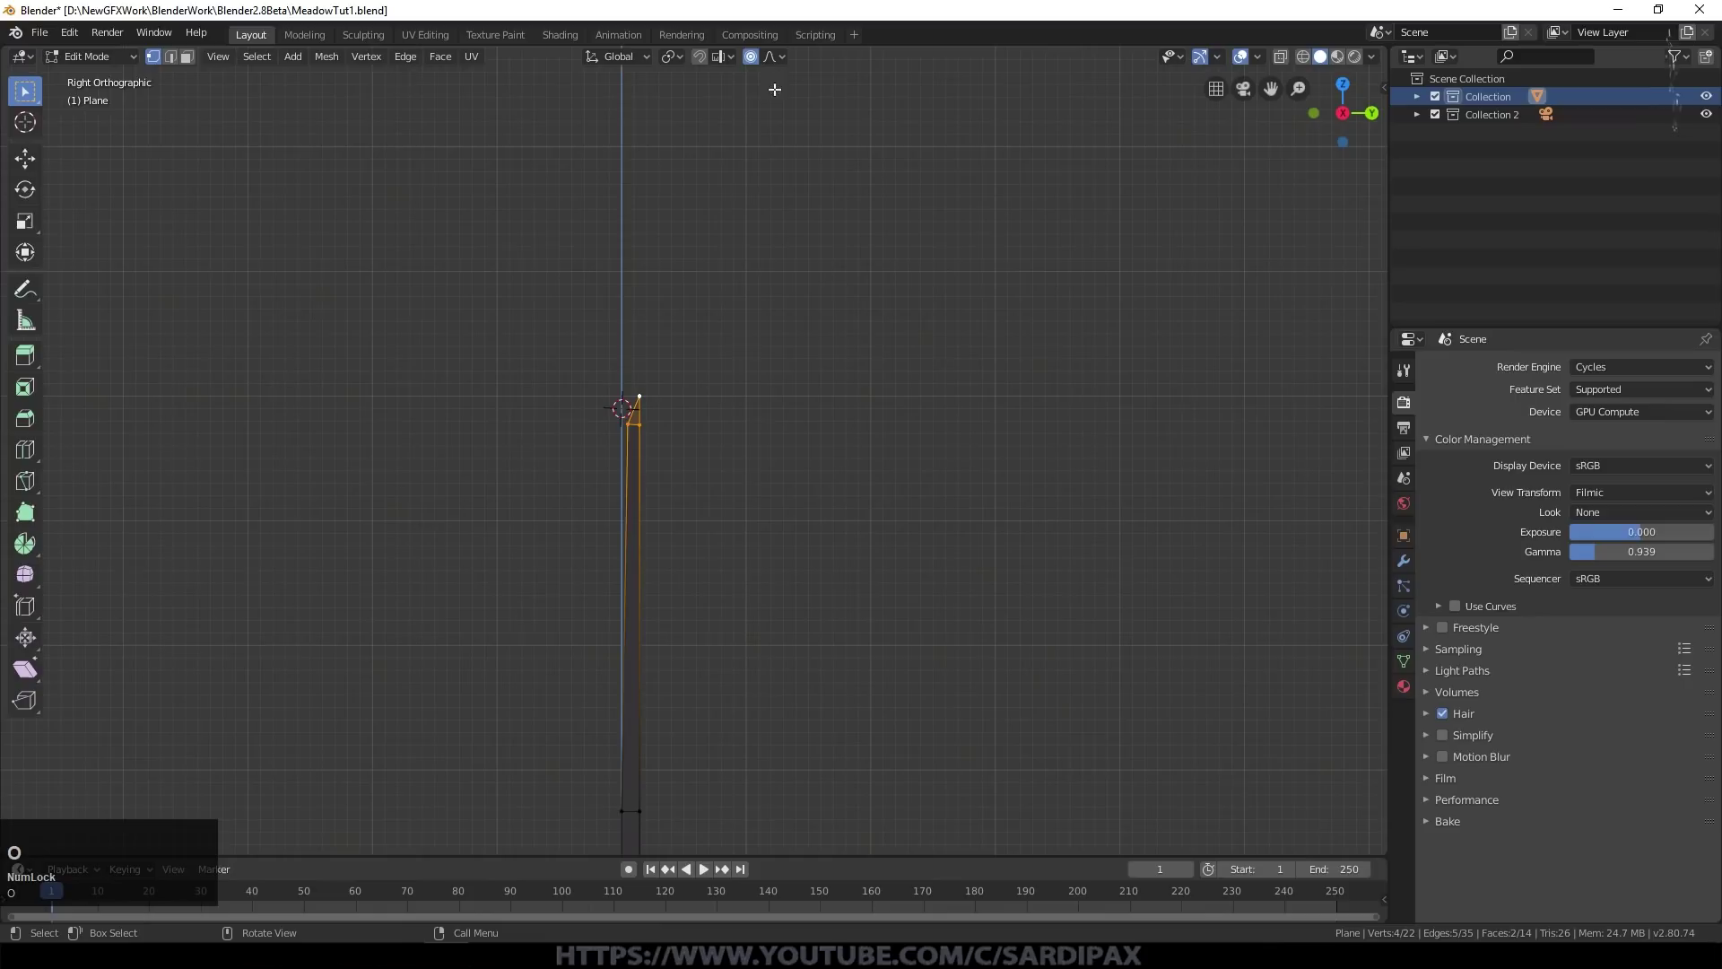
pyautogui.click(780, 65)
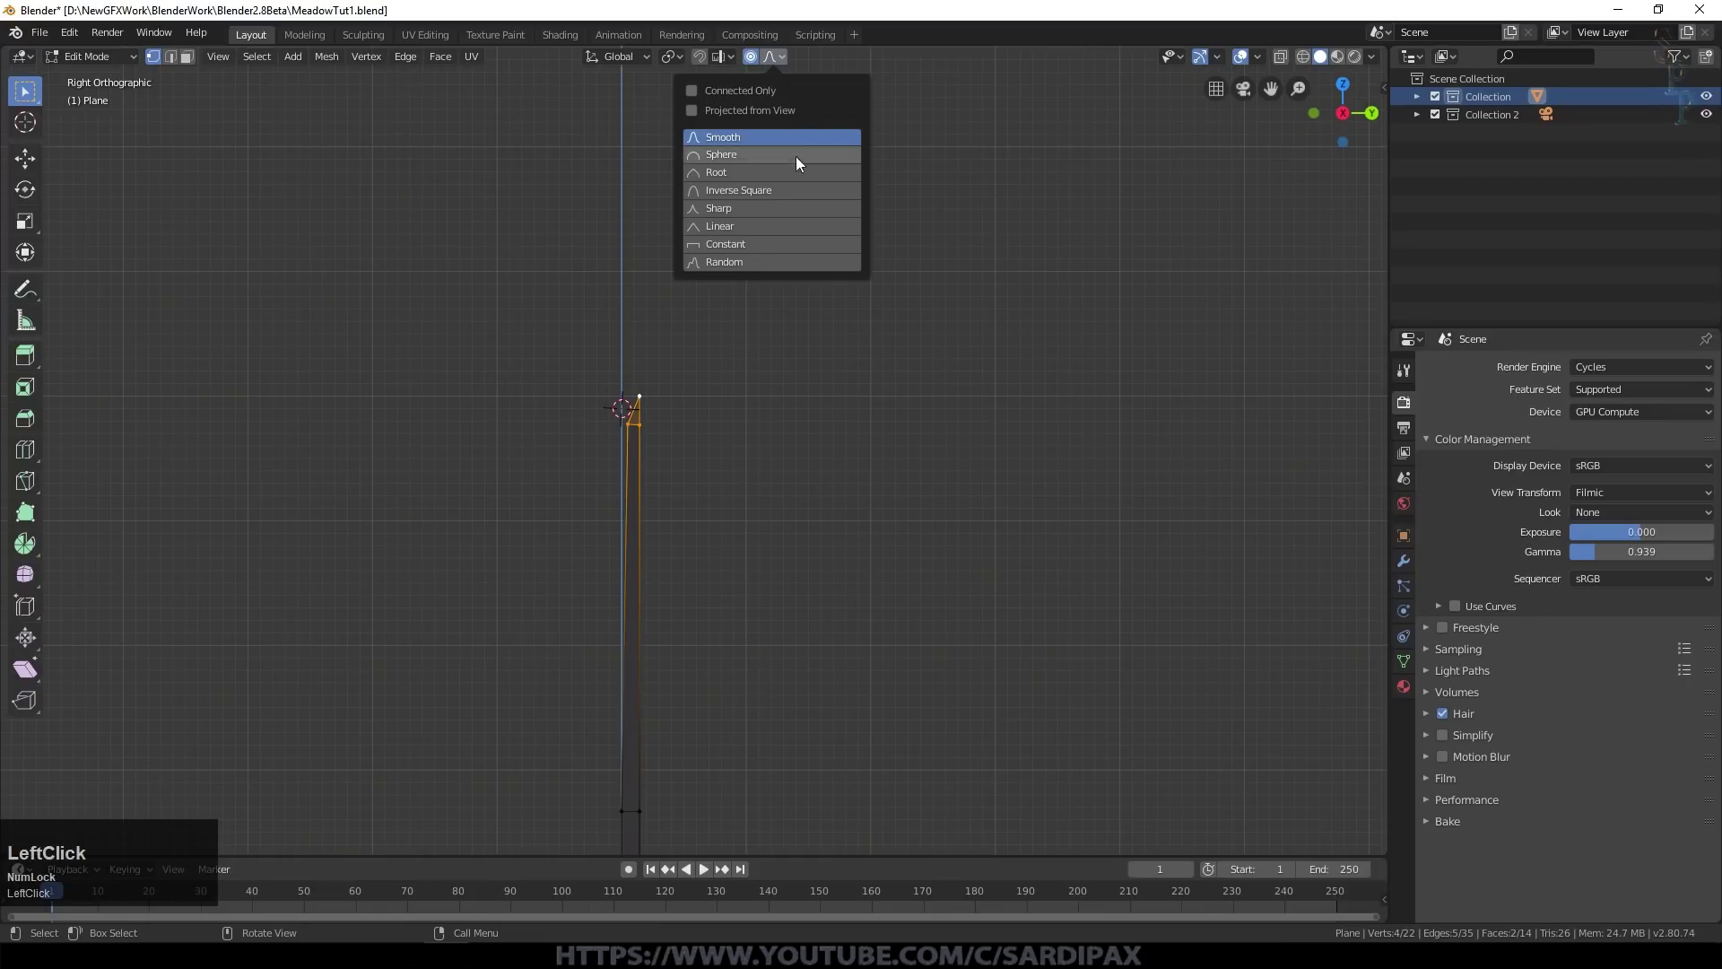
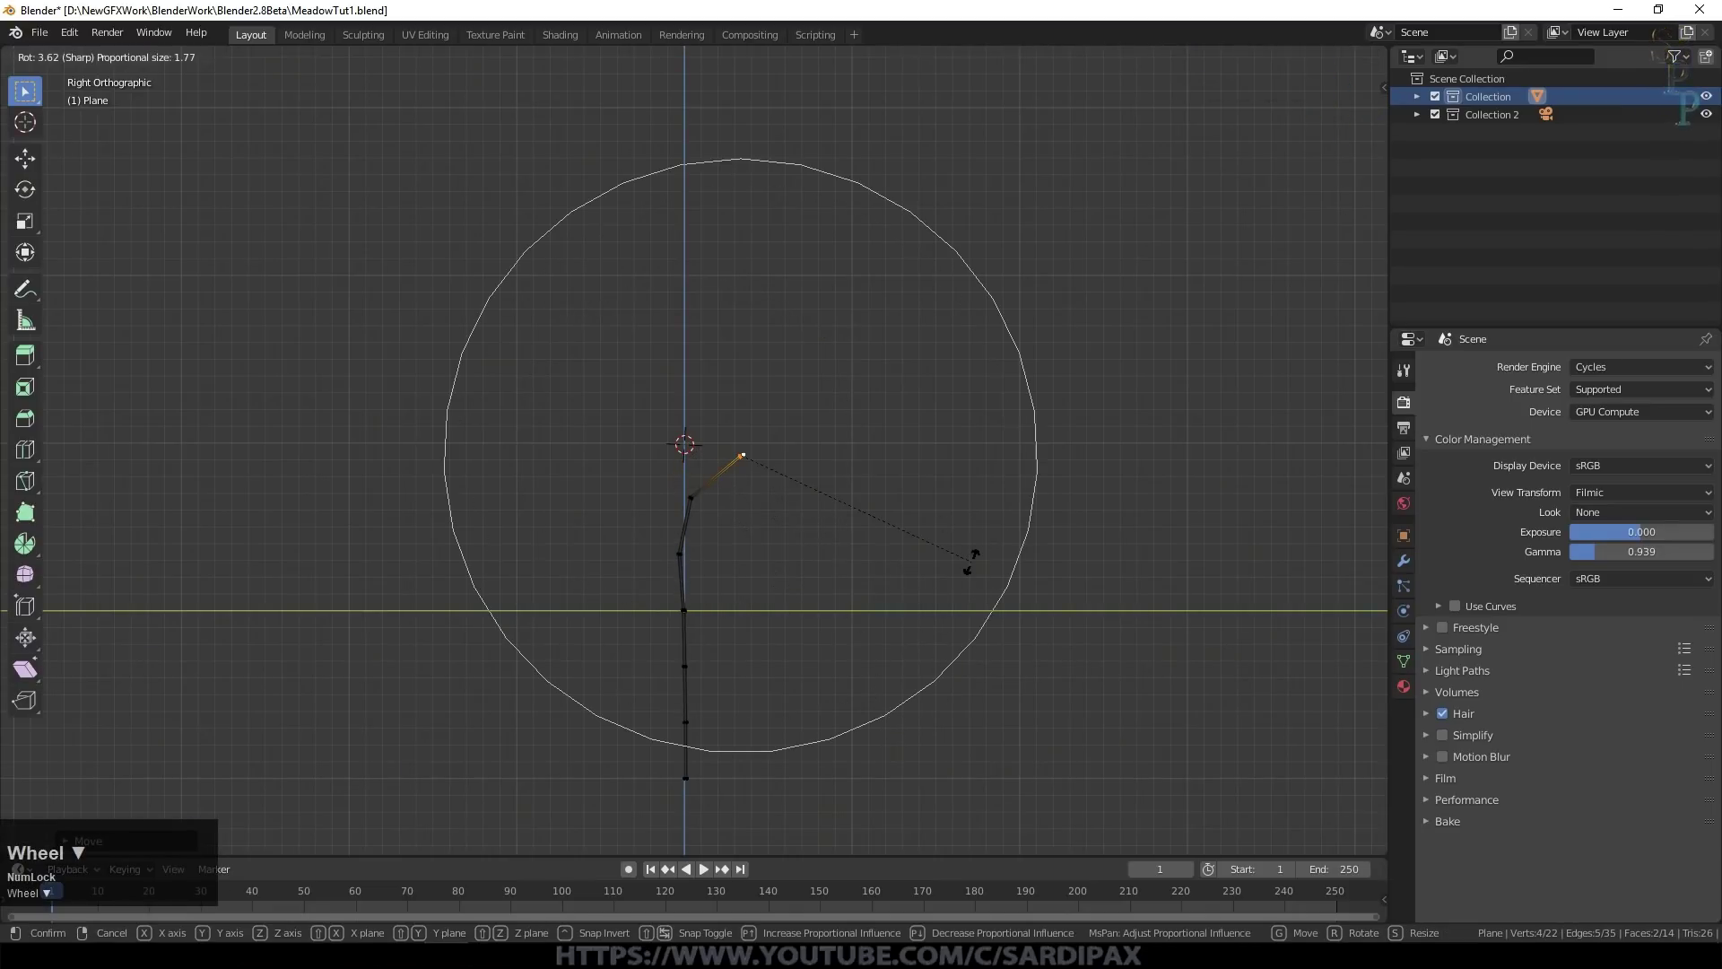
pyautogui.press('g')
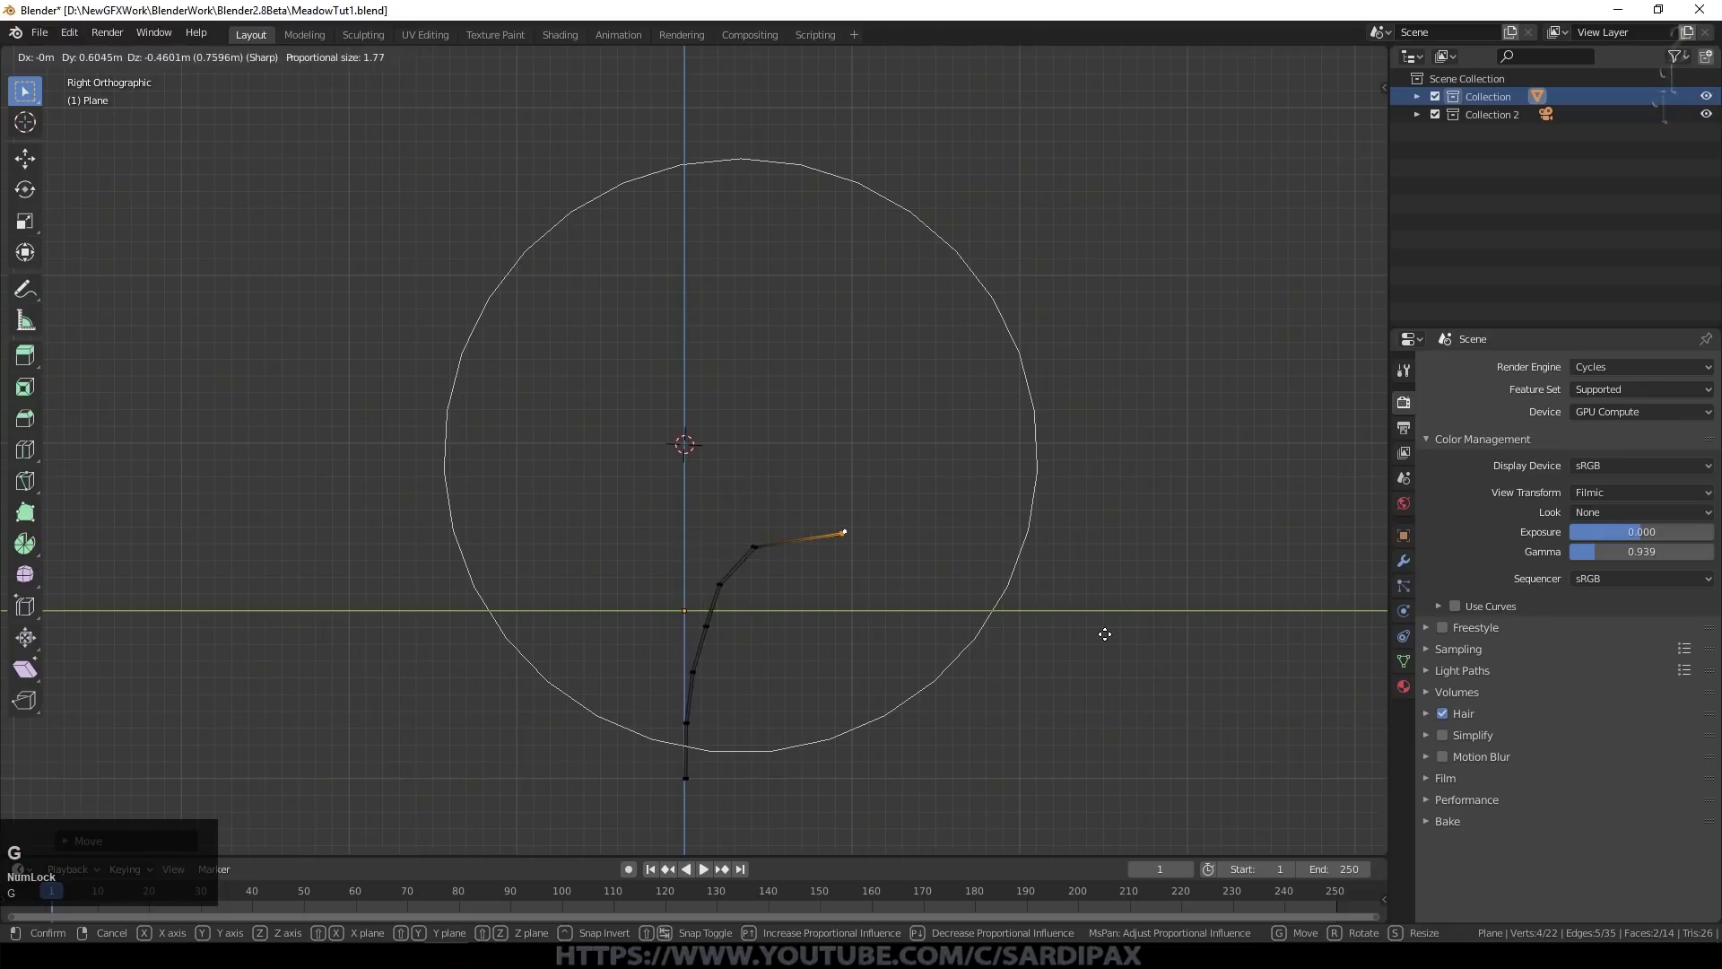
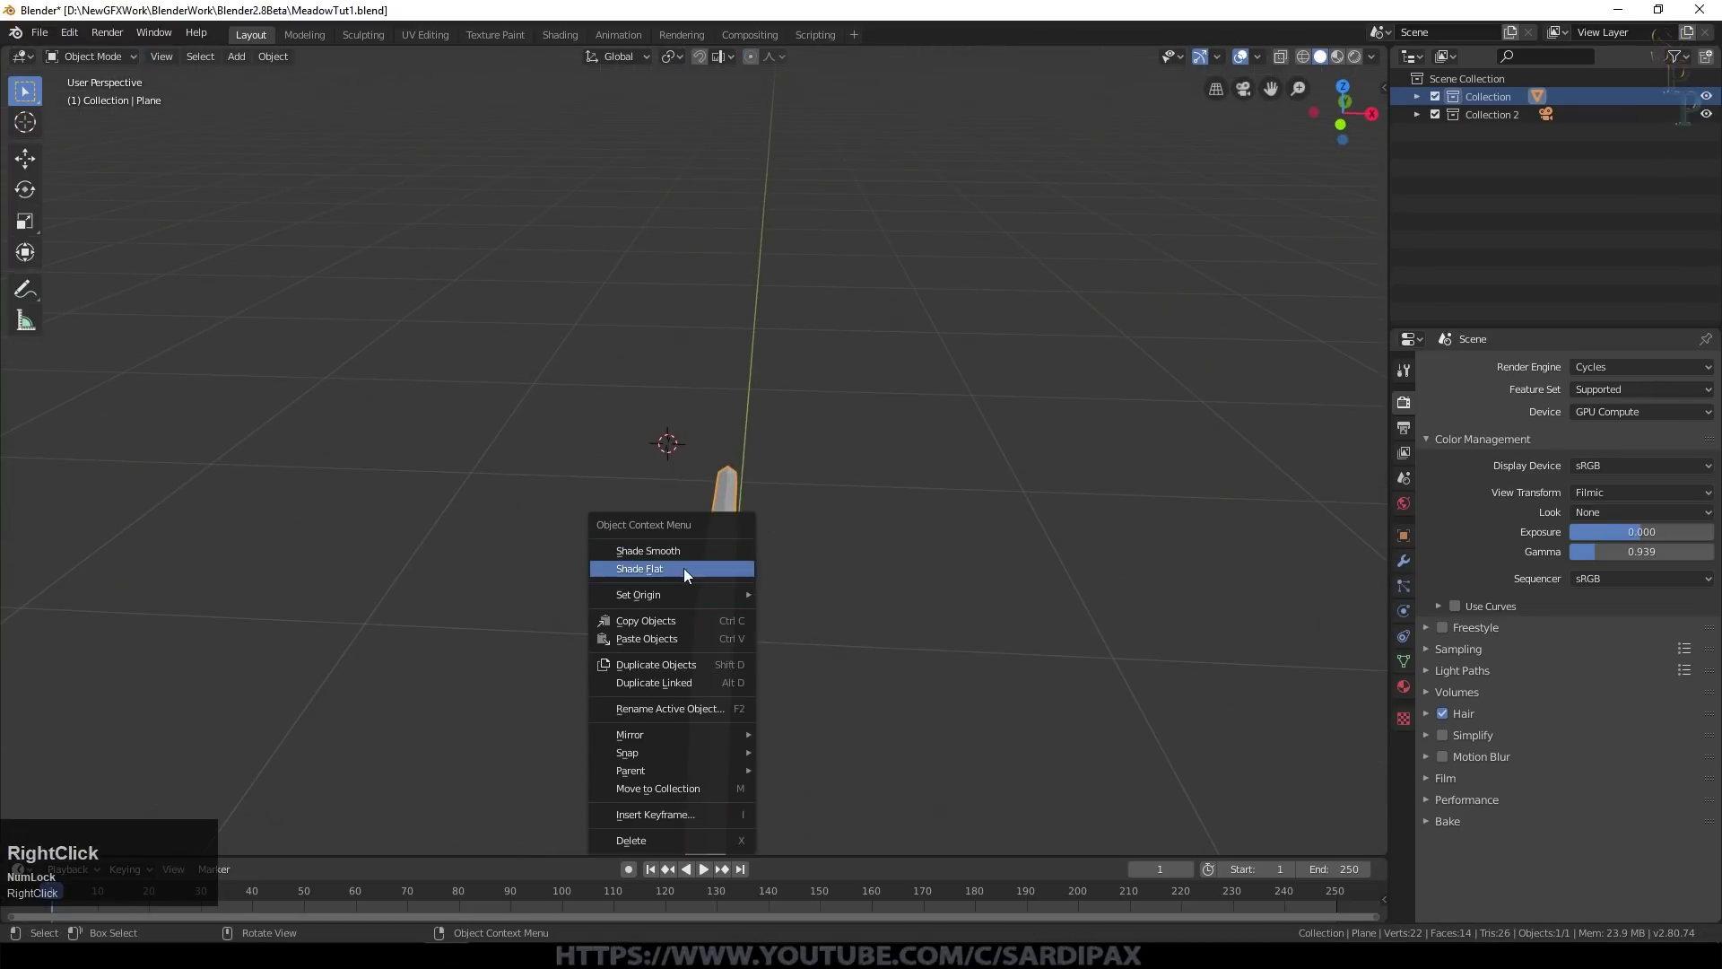
# Step: Shade the blade smooth and give it a new material named Grass
pyautogui.click(684, 564)
pyautogui.middleClick(822, 536)
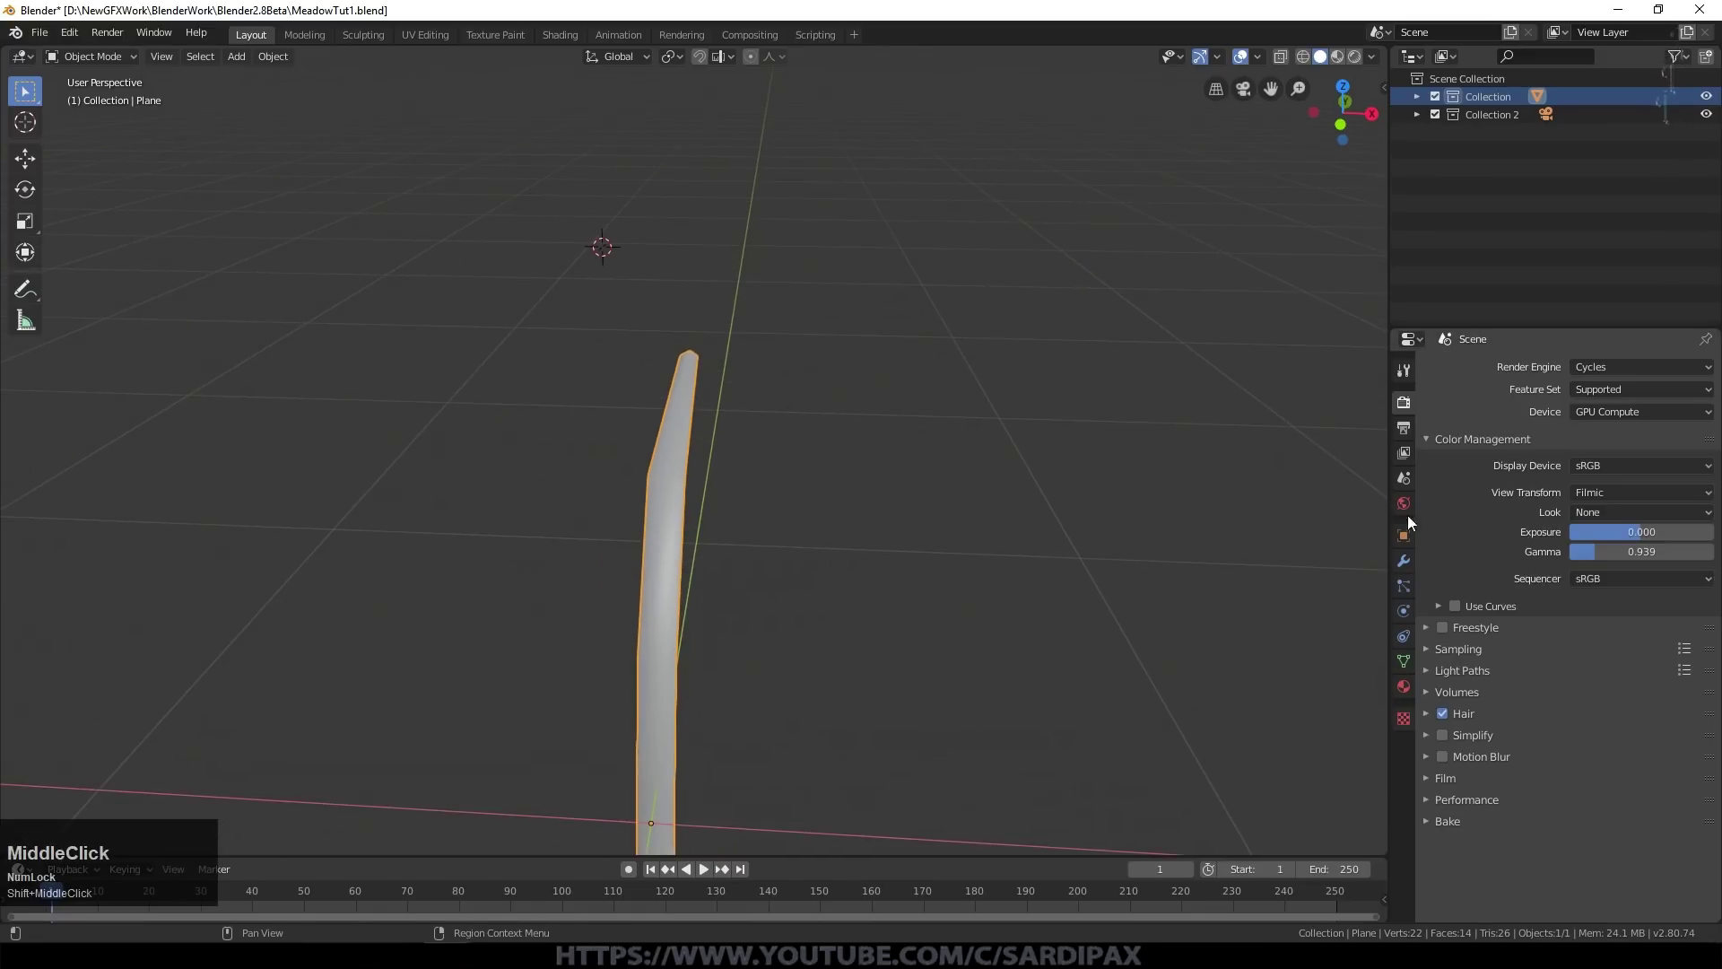
pyautogui.click(1411, 689)
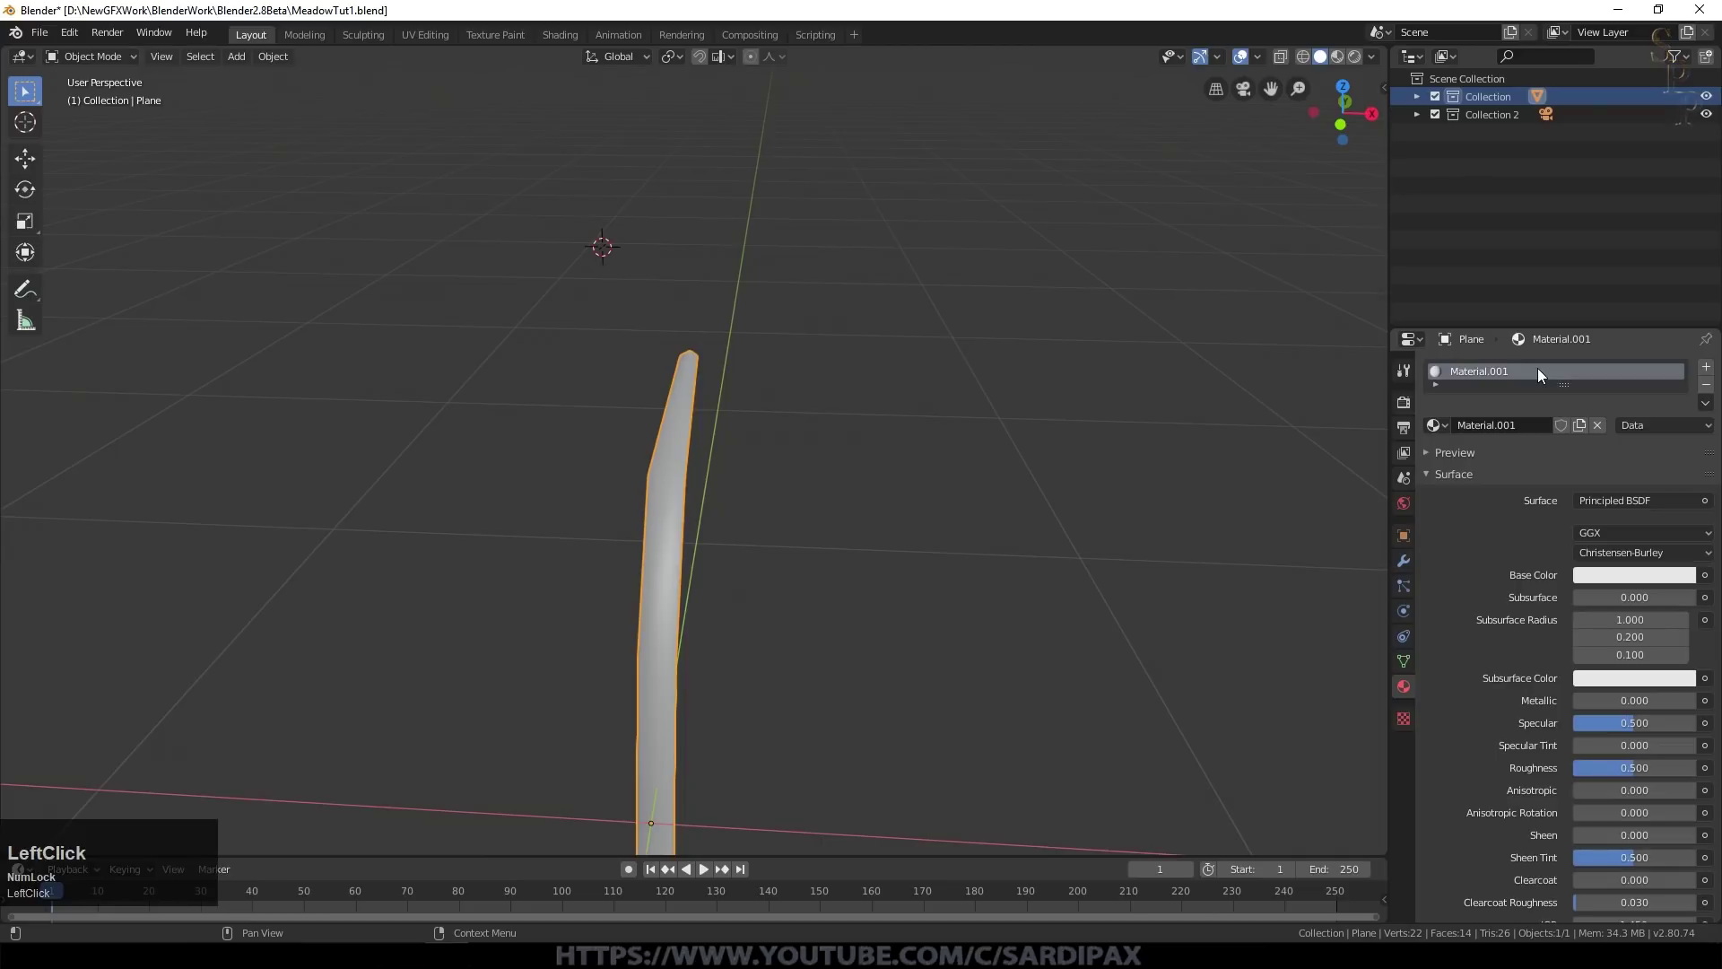
pyautogui.press('shift+g')
pyautogui.press('r')
pyautogui.write('ras')
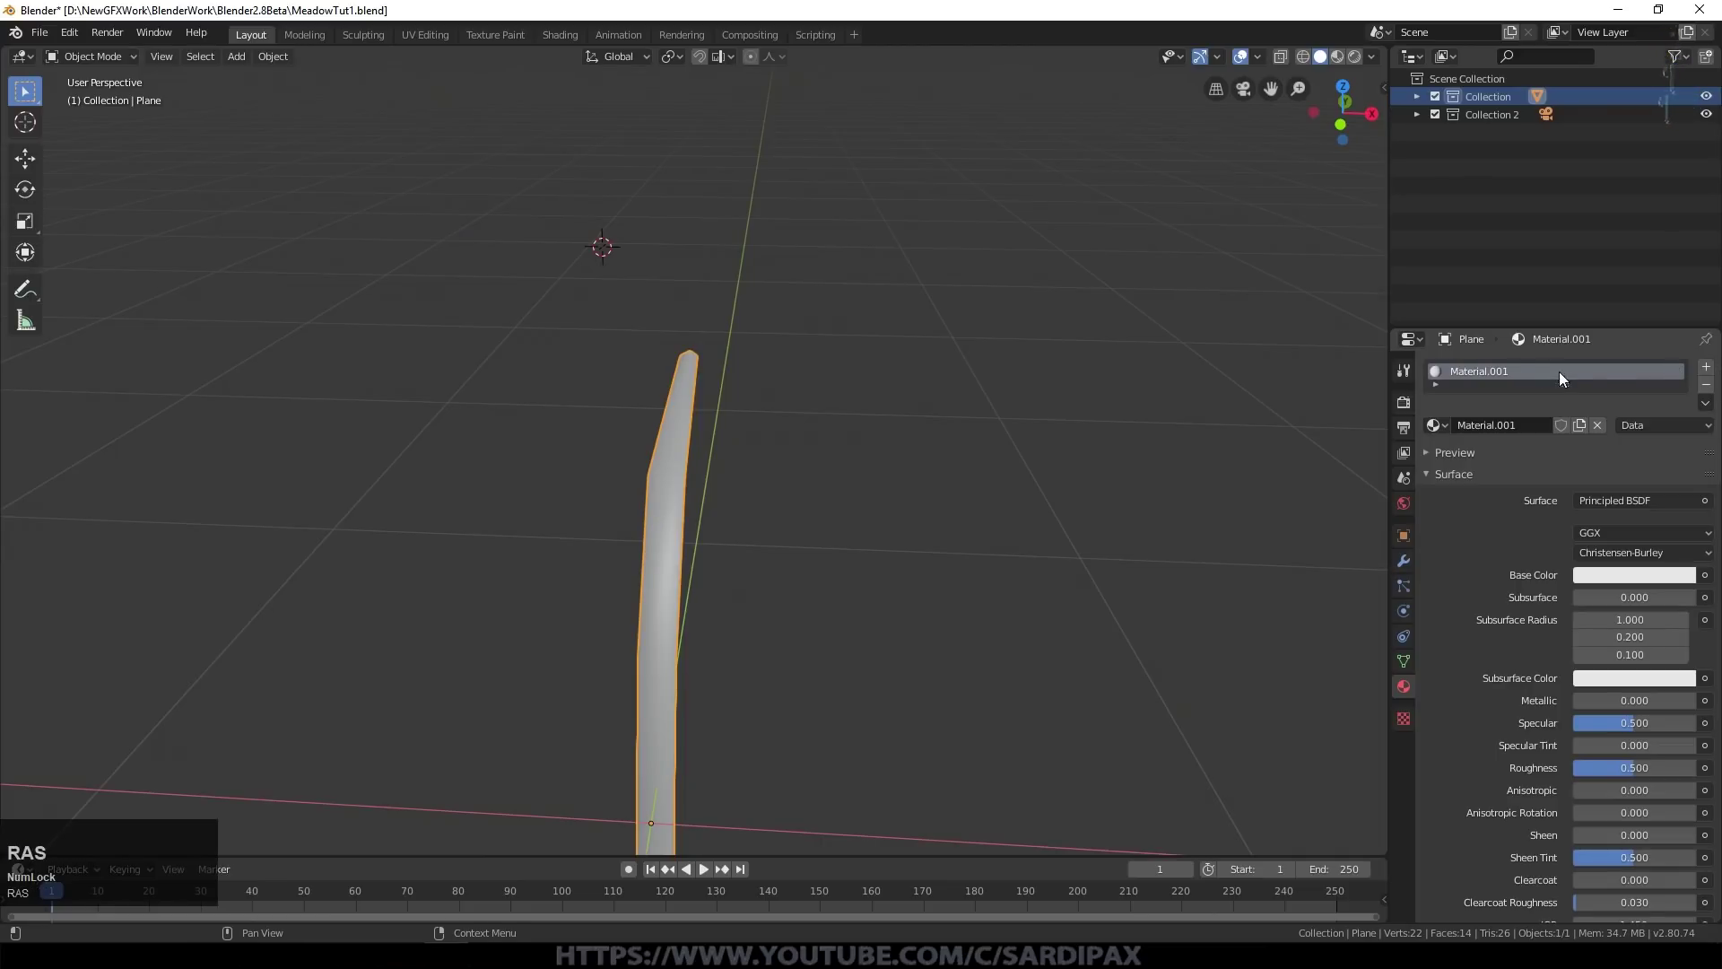
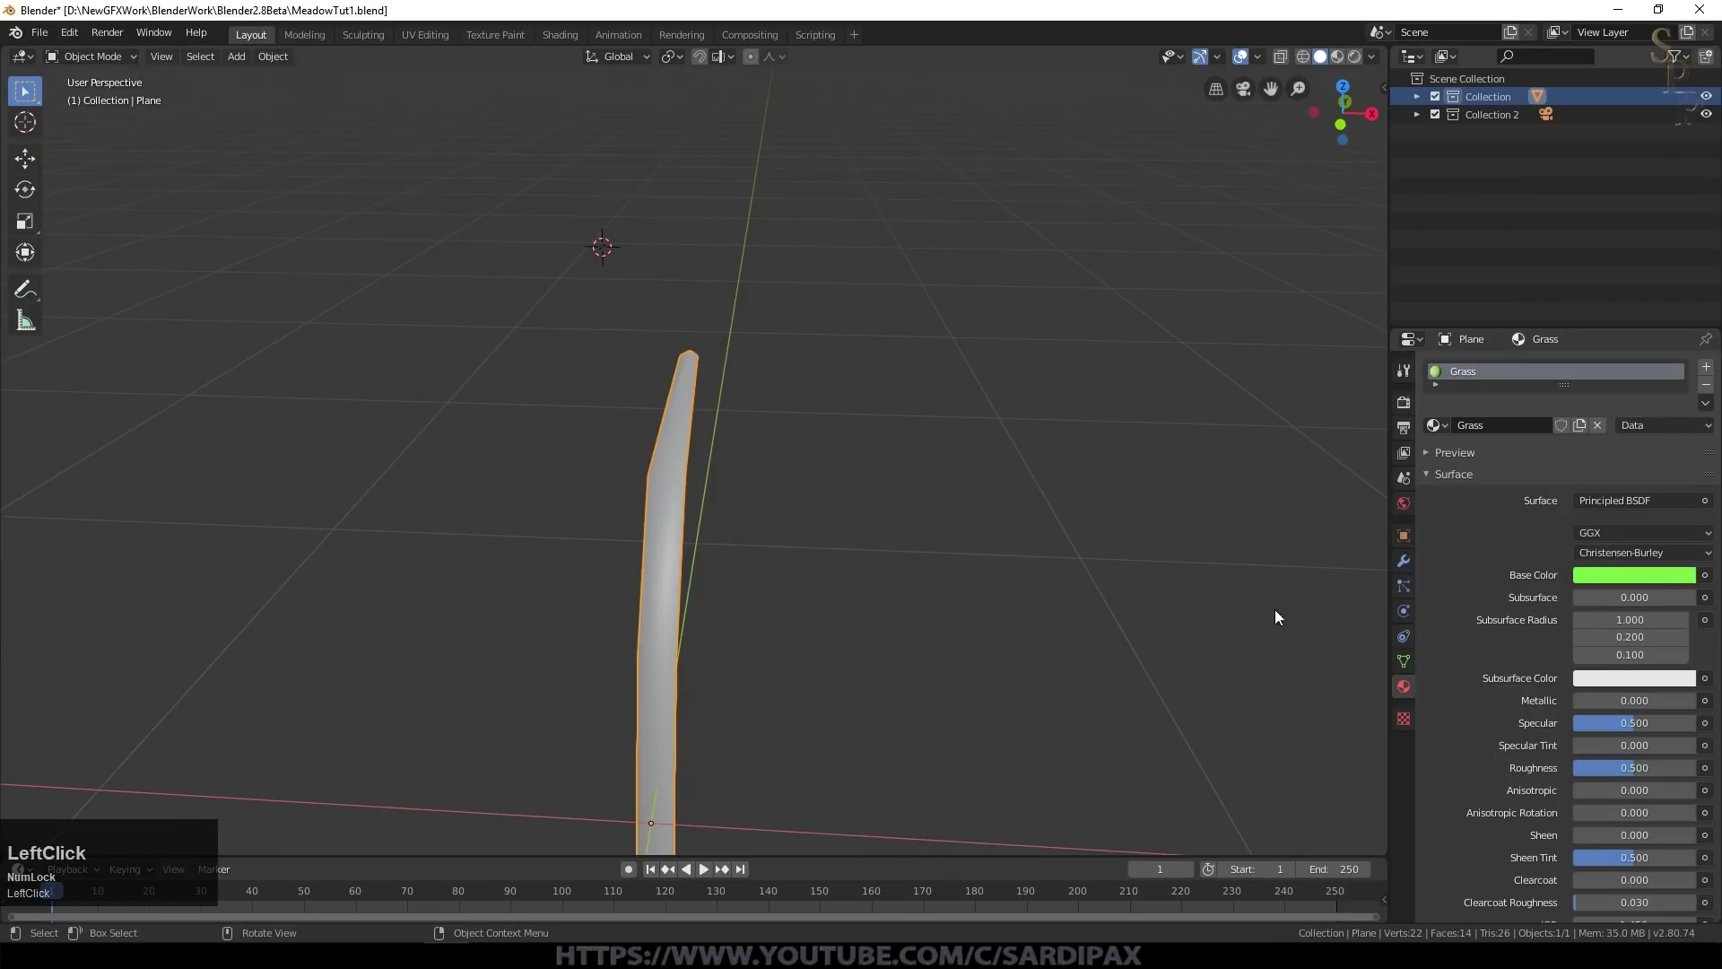
# Step: Set the Grass material's viewport display colour to green
pyautogui.scroll(-3)
pyautogui.scroll(3)
pyautogui.click(1431, 914)
pyautogui.scroll(-3)
pyautogui.click(1596, 883)
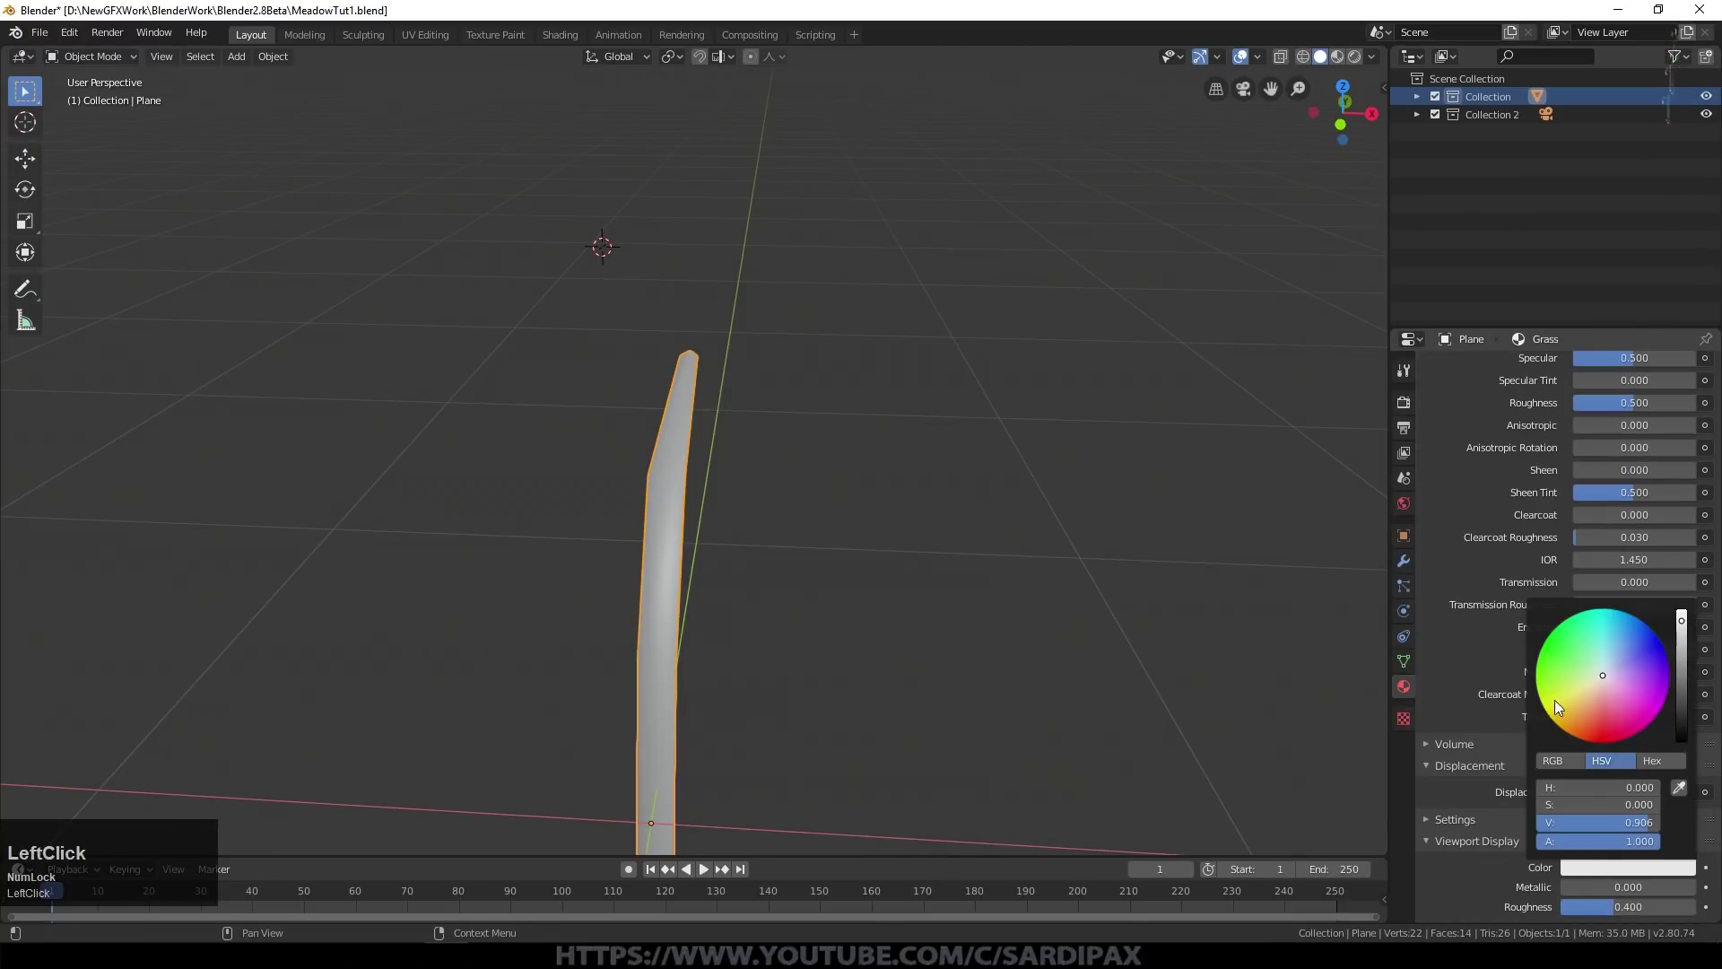
pyautogui.scroll(-3)
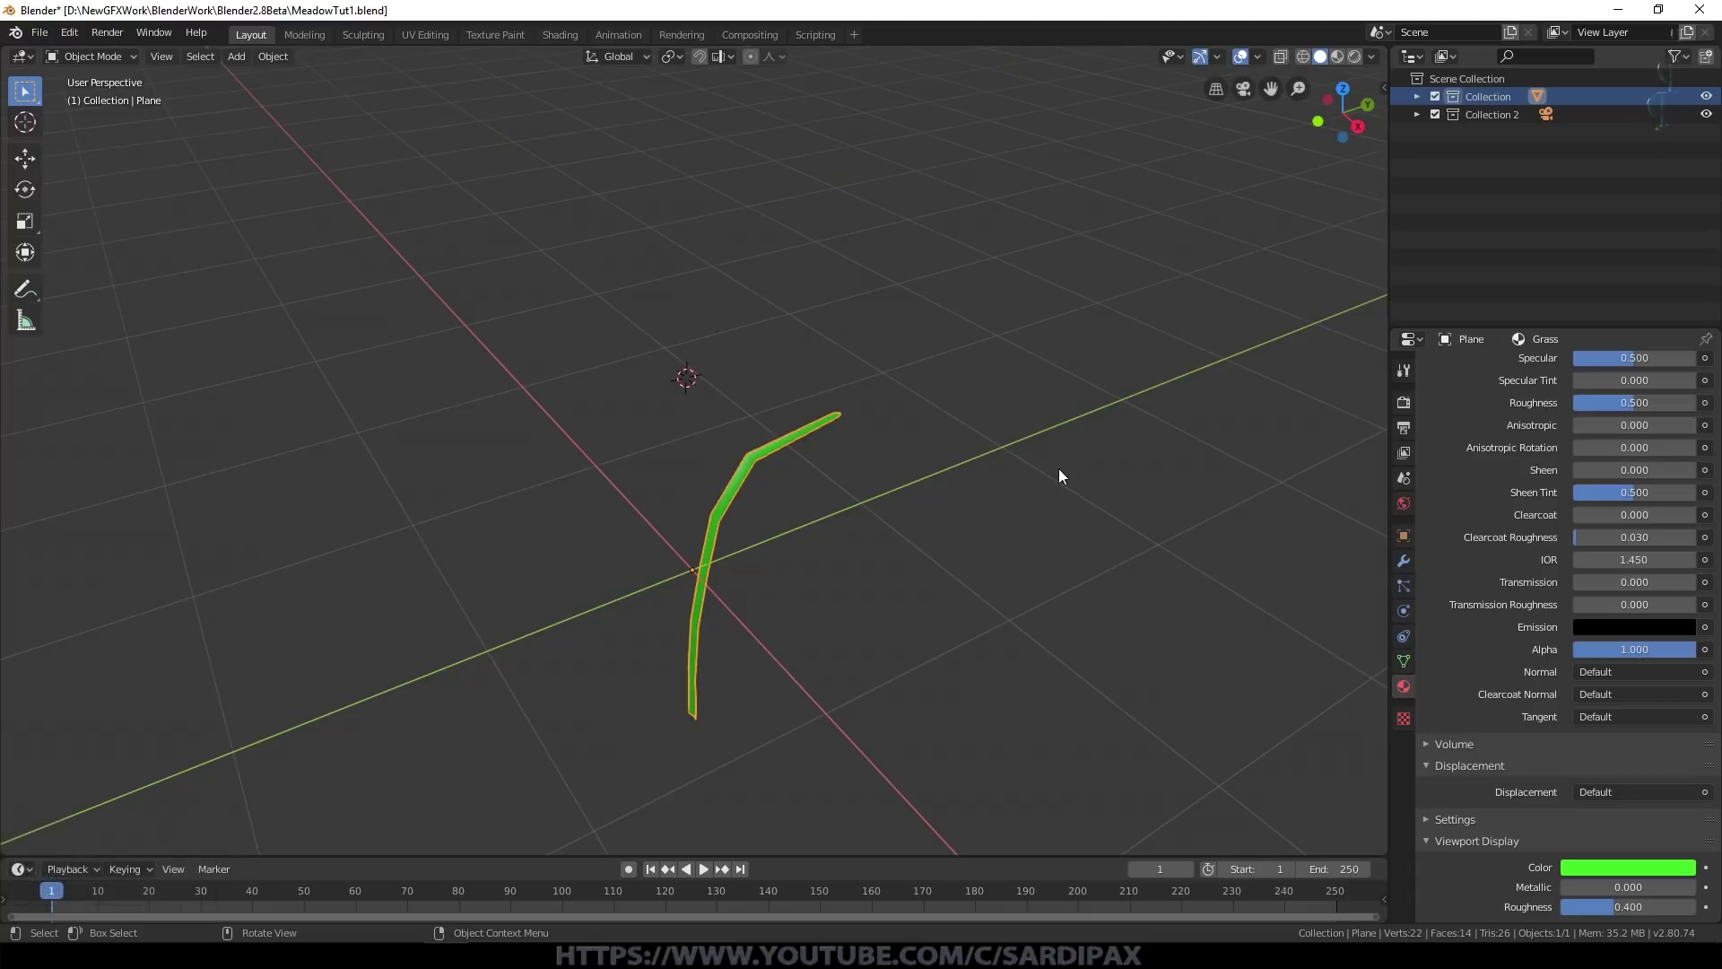
# Step: Select all of the blade's mesh in Edit Mode and UV-unwrap it
pyautogui.press('Tab')
pyautogui.press('a')
pyautogui.press('u')
pyautogui.click(983, 483)
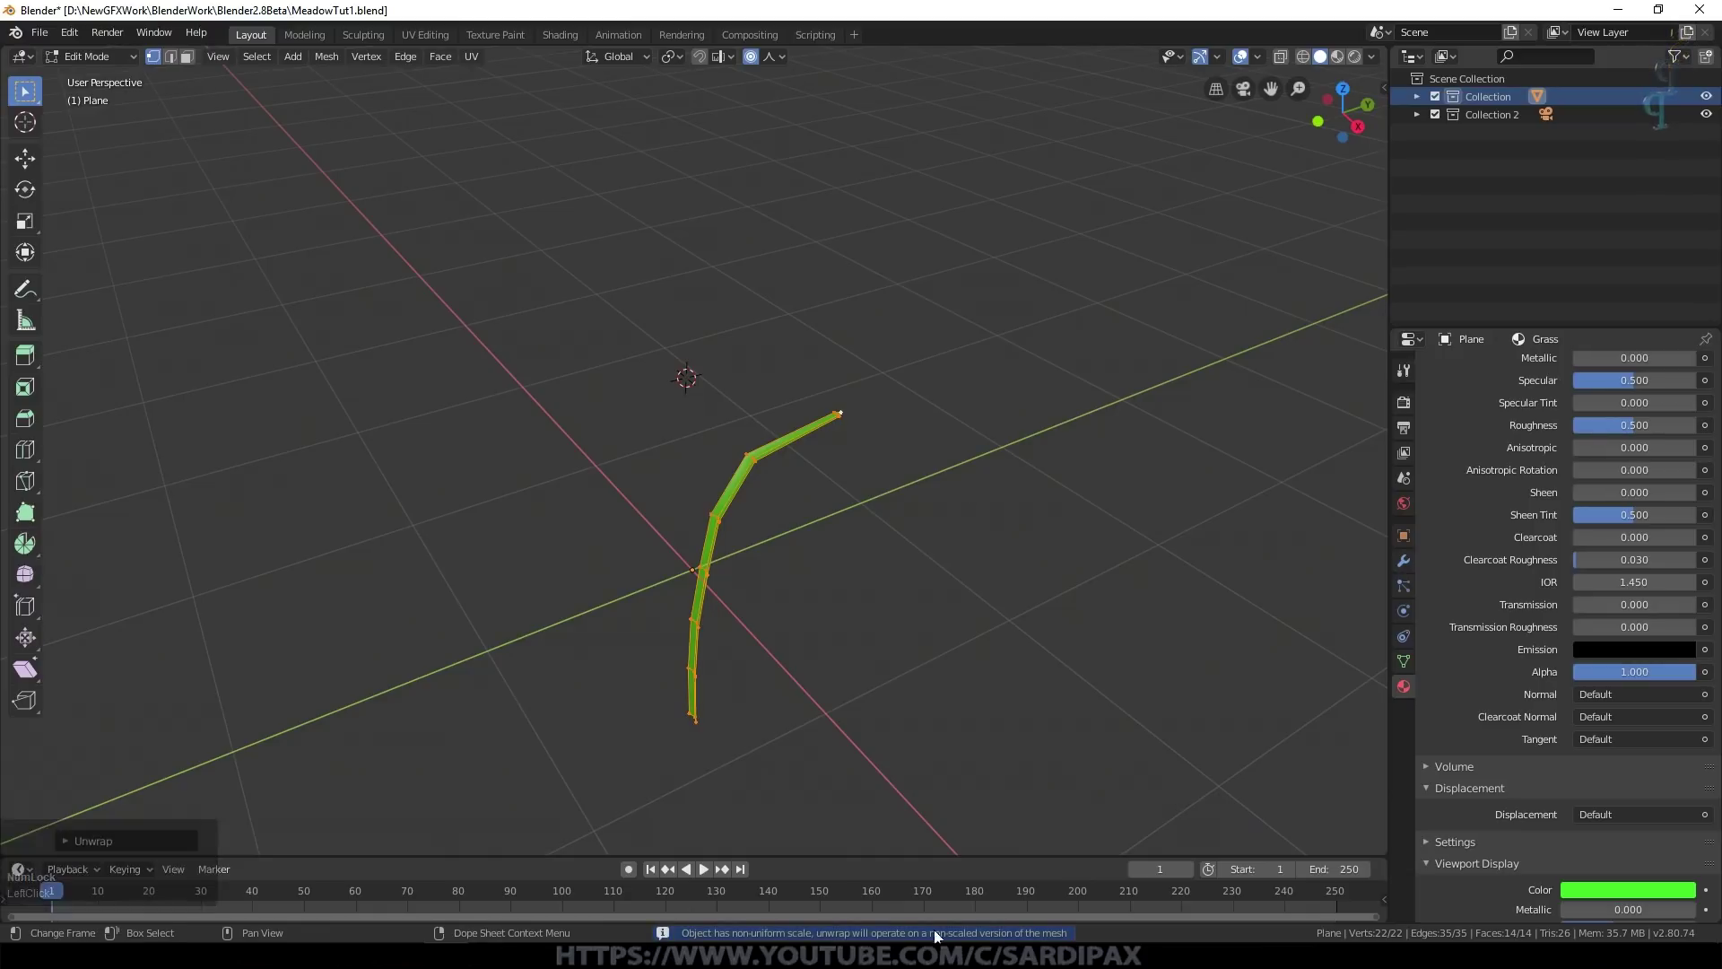
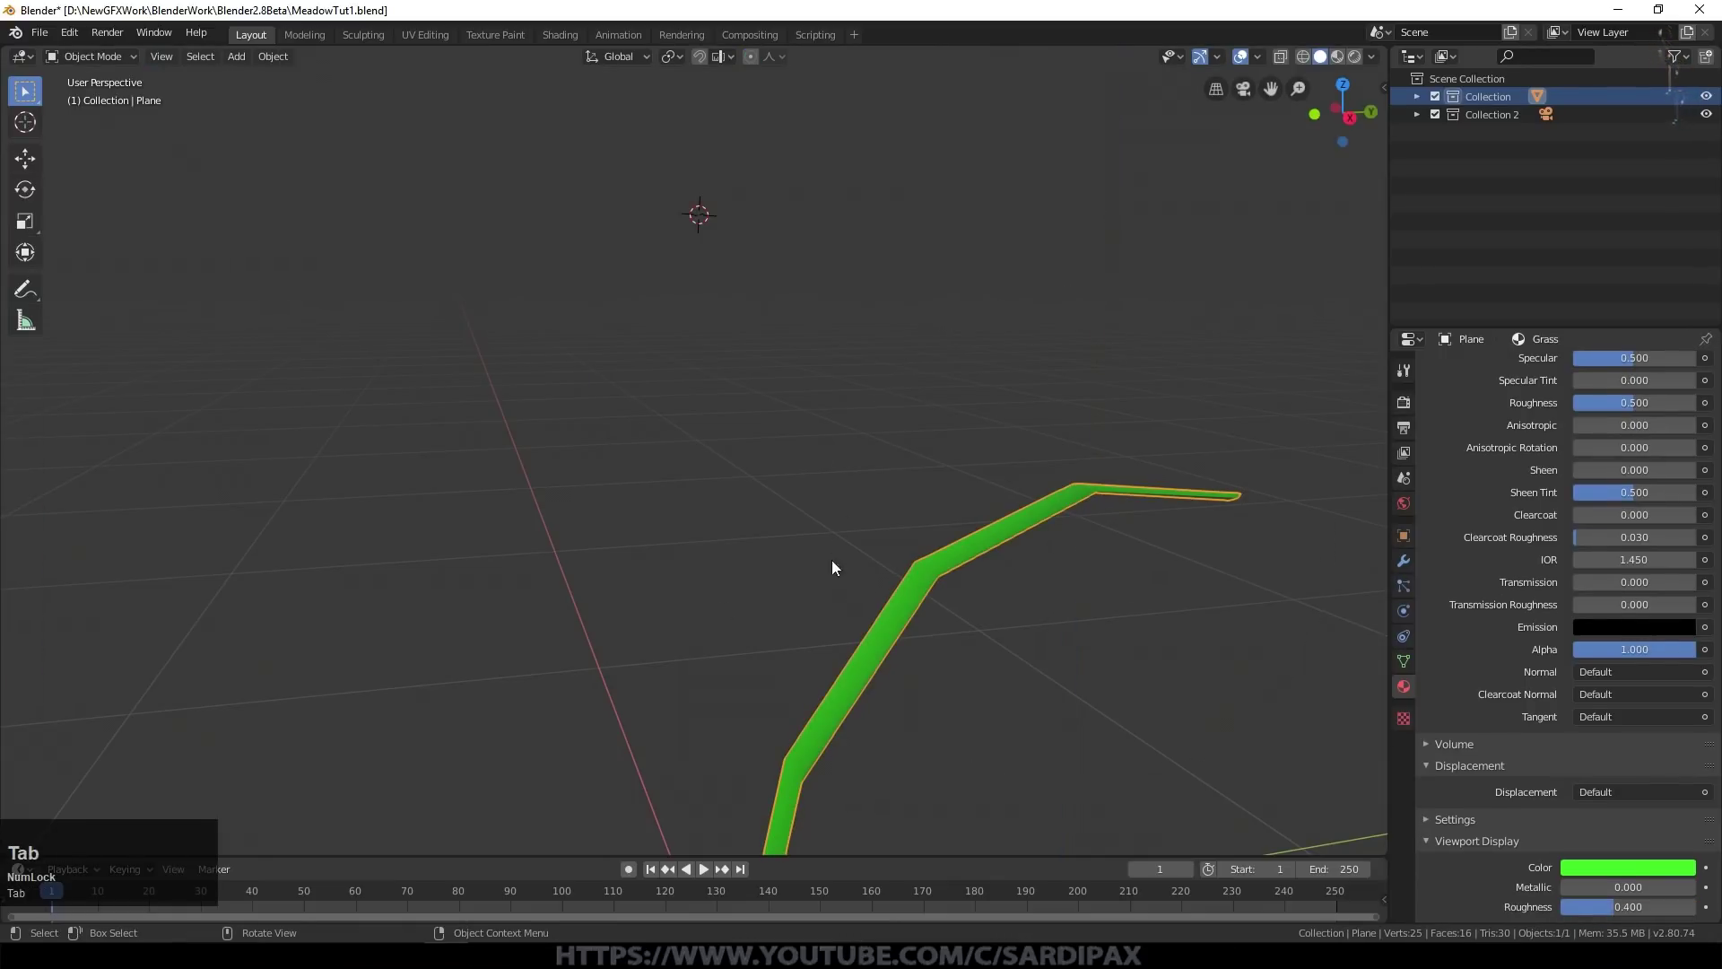
# Step: From Front view, stretch the blade's top about a metre taller along Z with proportional editing
pyautogui.scroll(-3)
pyautogui.middleClick(889, 660)
pyautogui.scroll(-3)
pyautogui.press('KP_1')
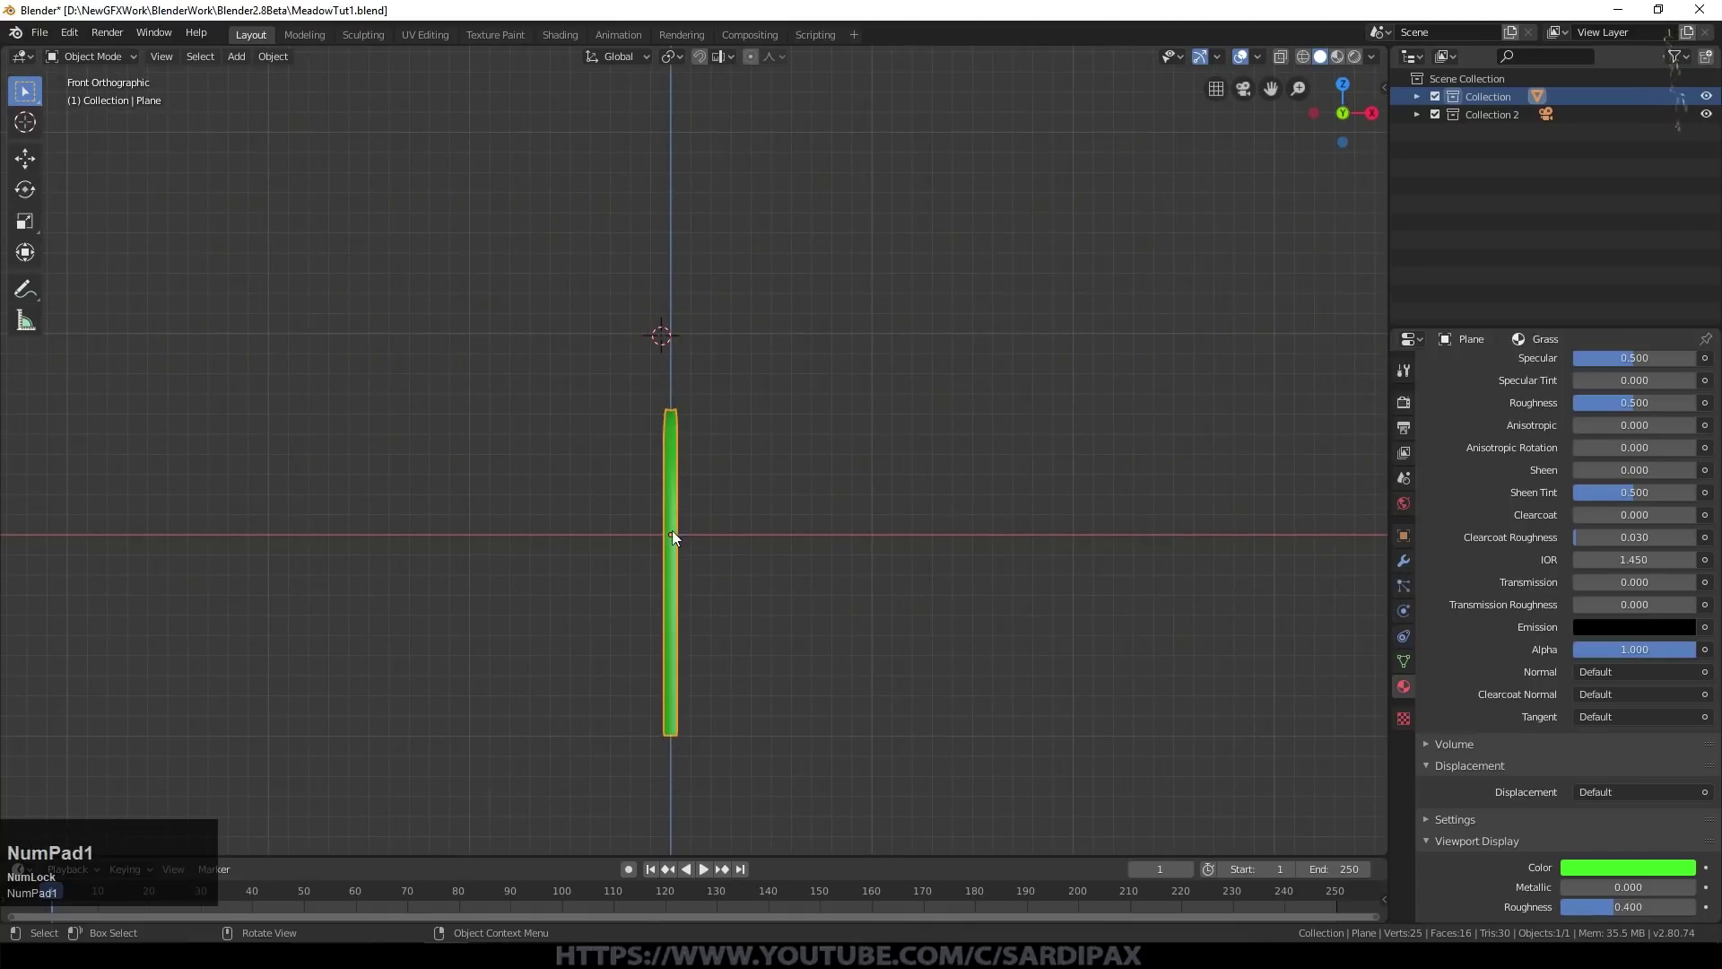
pyautogui.press('Tab')
pyautogui.press('a')
pyautogui.press('a')
pyautogui.press('a')
pyautogui.press('g')
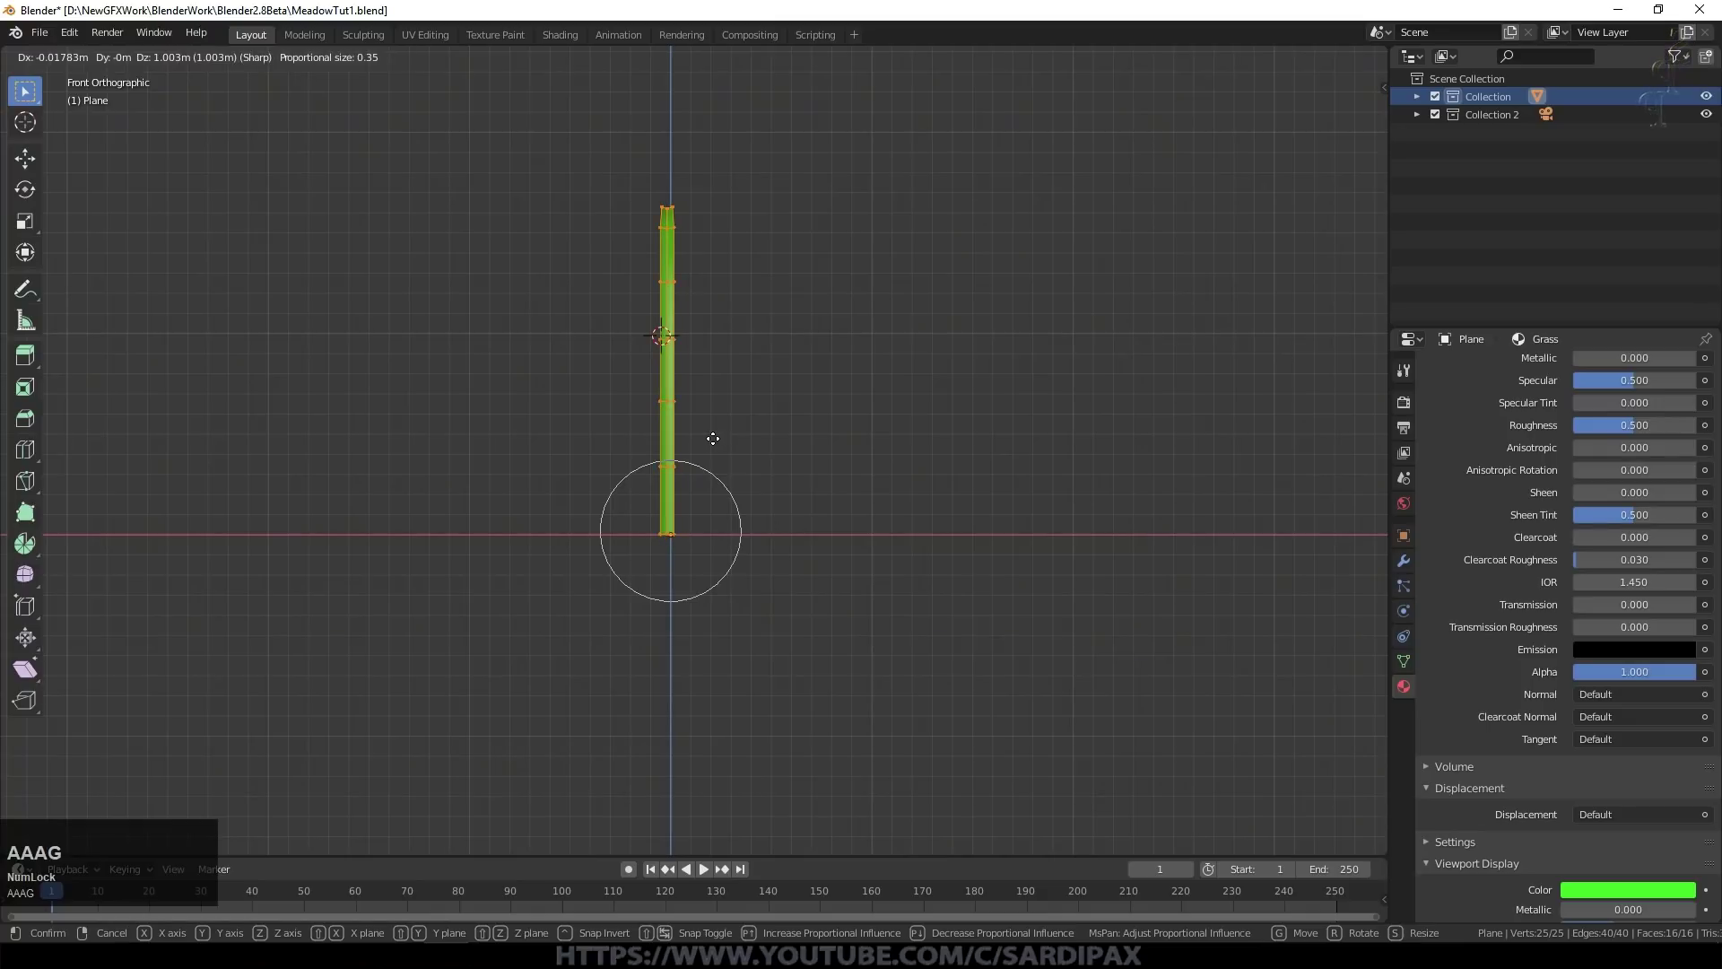
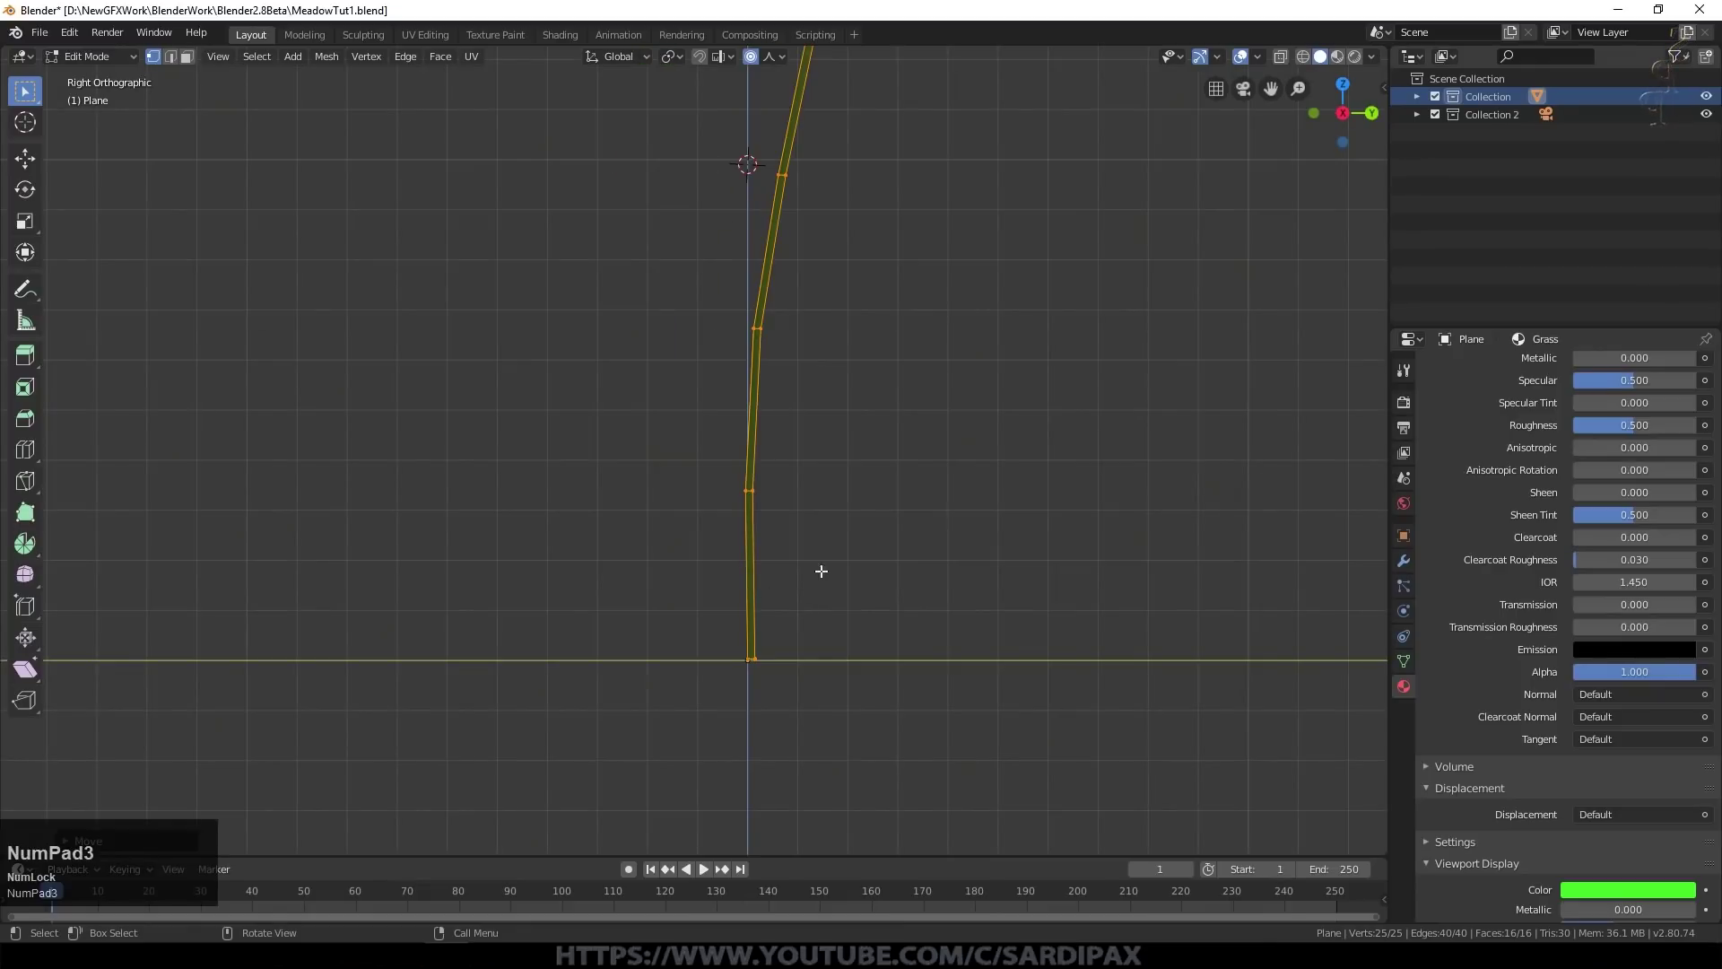
# Step: Refine the drooping tip from the side, inspect the blade all round, and save MeadowTut1.blend
pyautogui.press('g')
pyautogui.click(896, 568)
pyautogui.press('Tab')
pyautogui.middleClick(780, 614)
pyautogui.scroll(-3)
pyautogui.middleClick(698, 620)
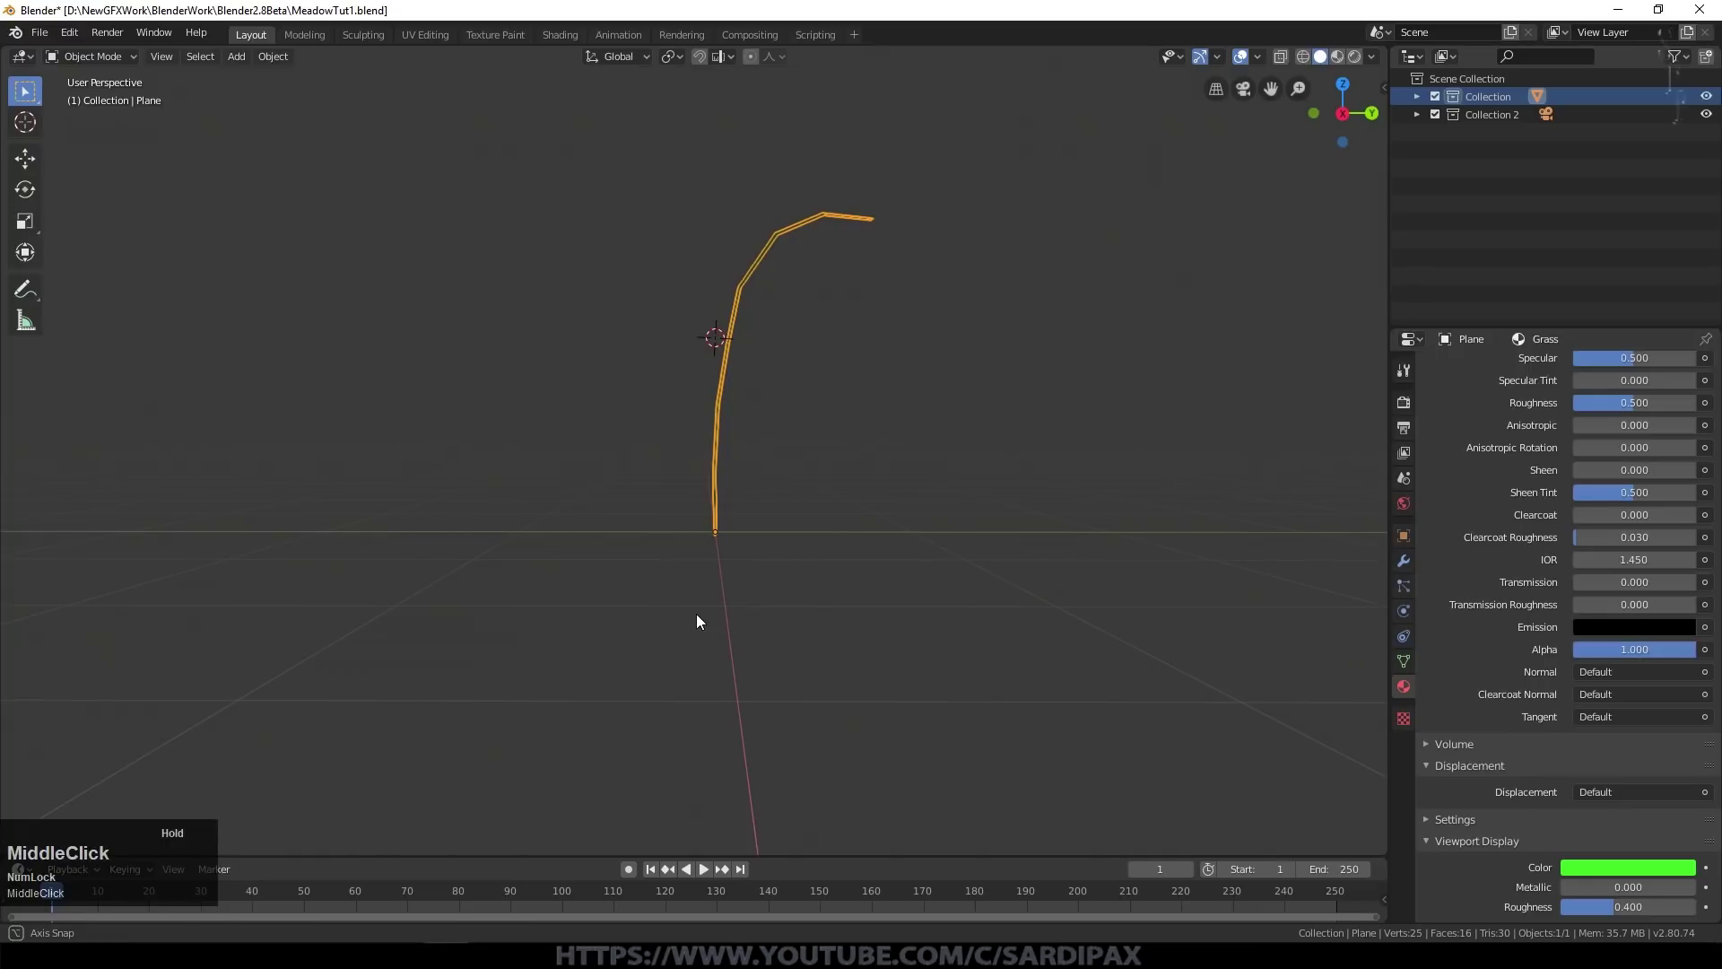
pyautogui.scroll(3)
pyautogui.middleClick(902, 419)
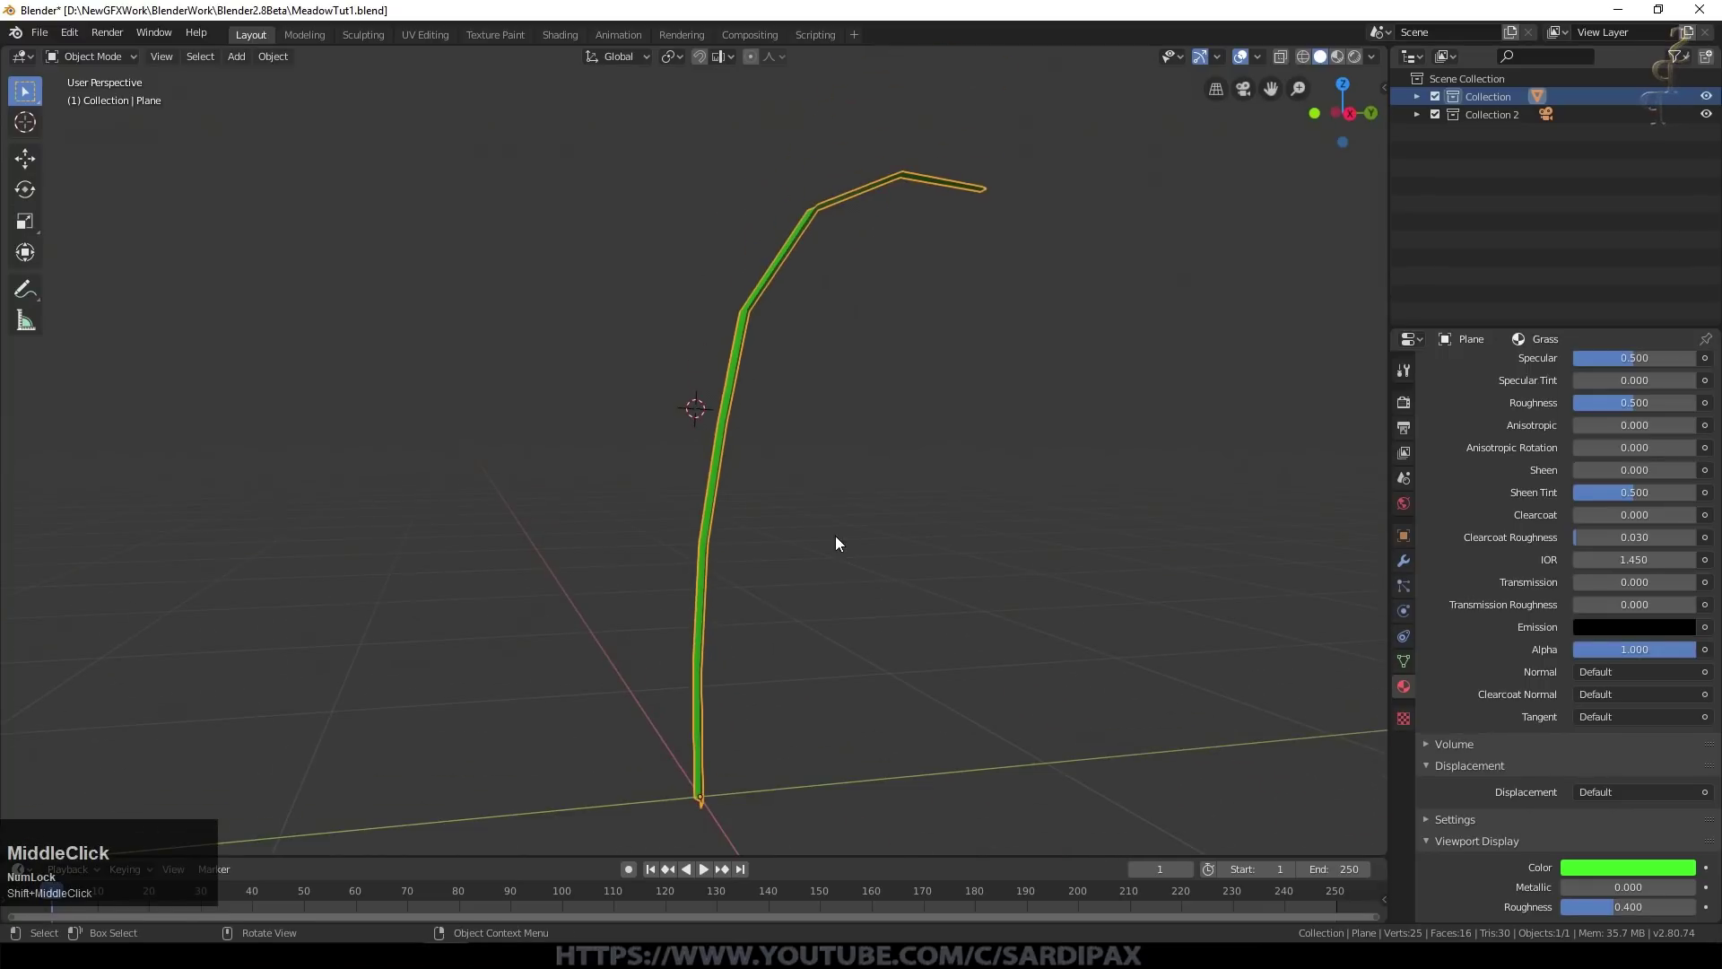
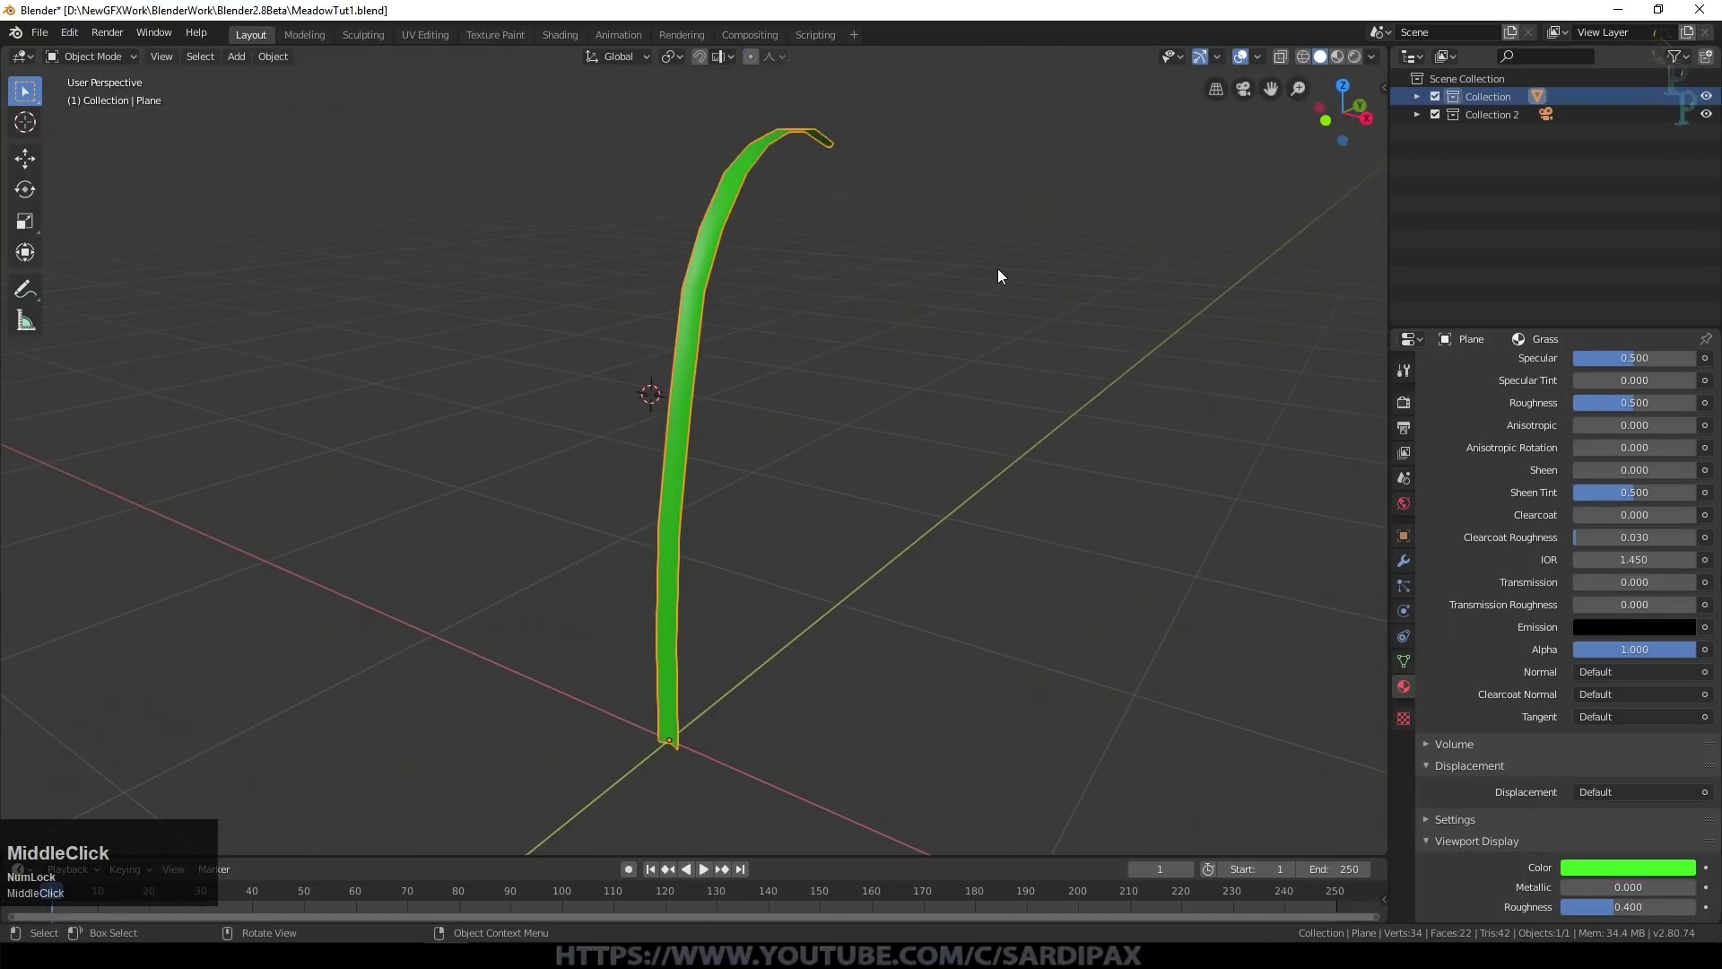
pyautogui.middleClick(775, 474)
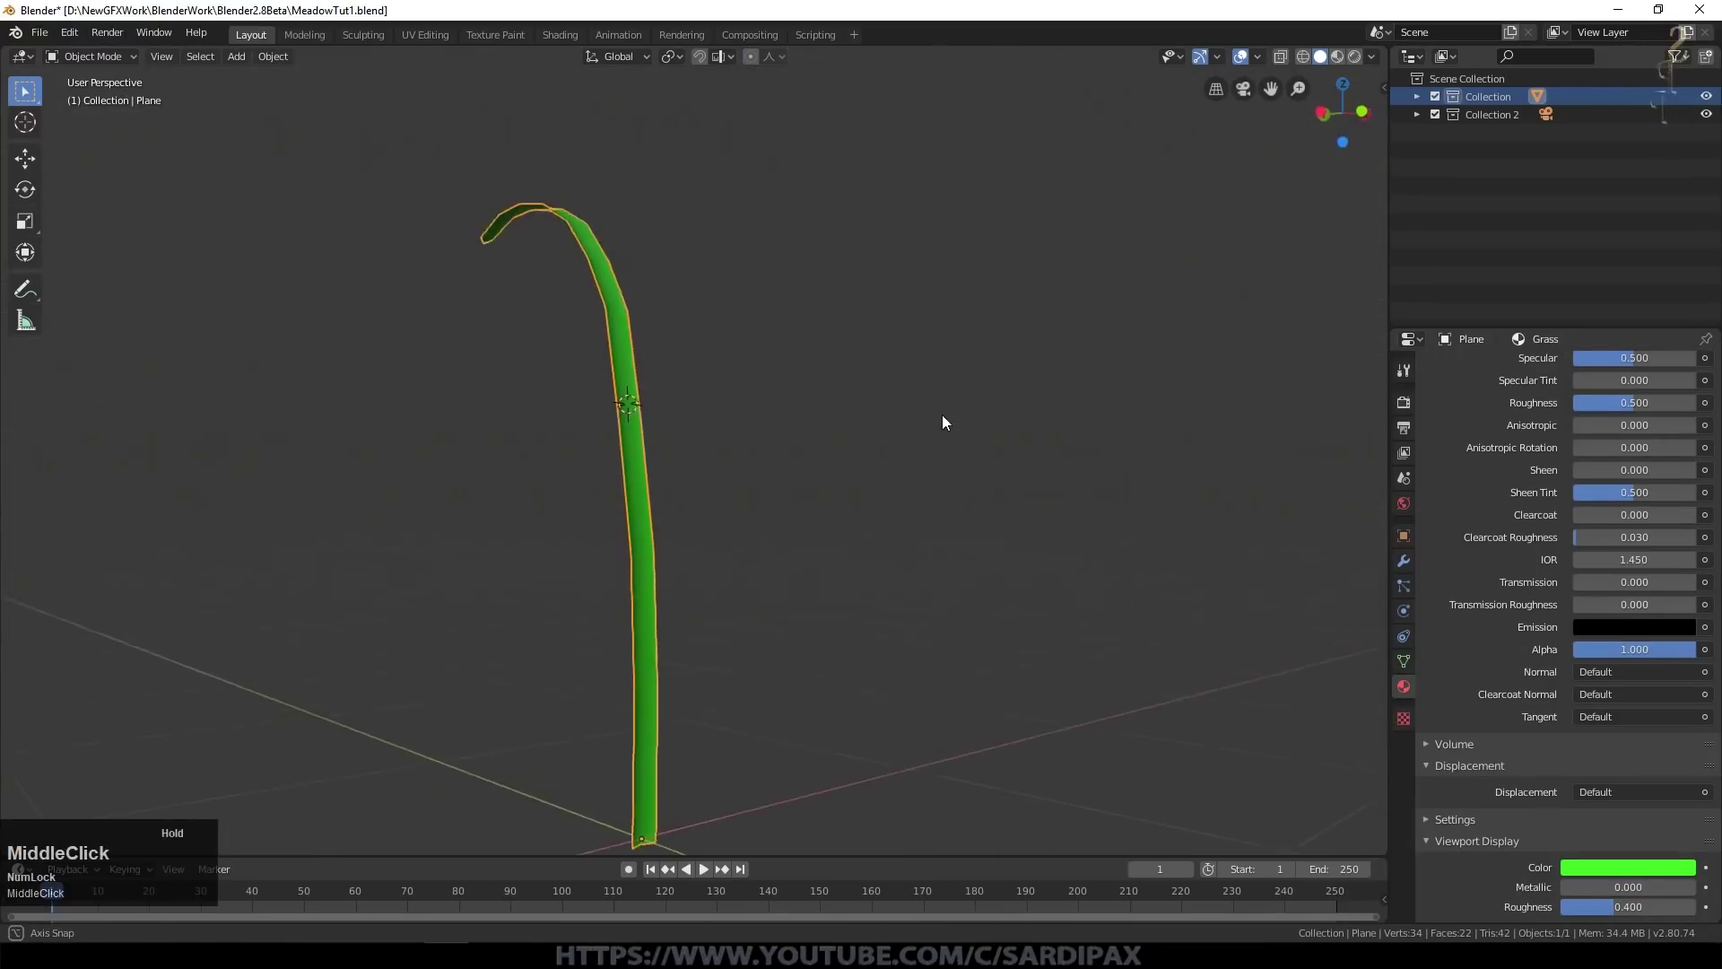
pyautogui.scroll(-3)
pyautogui.press('ctrl+s')
pyautogui.click(865, 378)
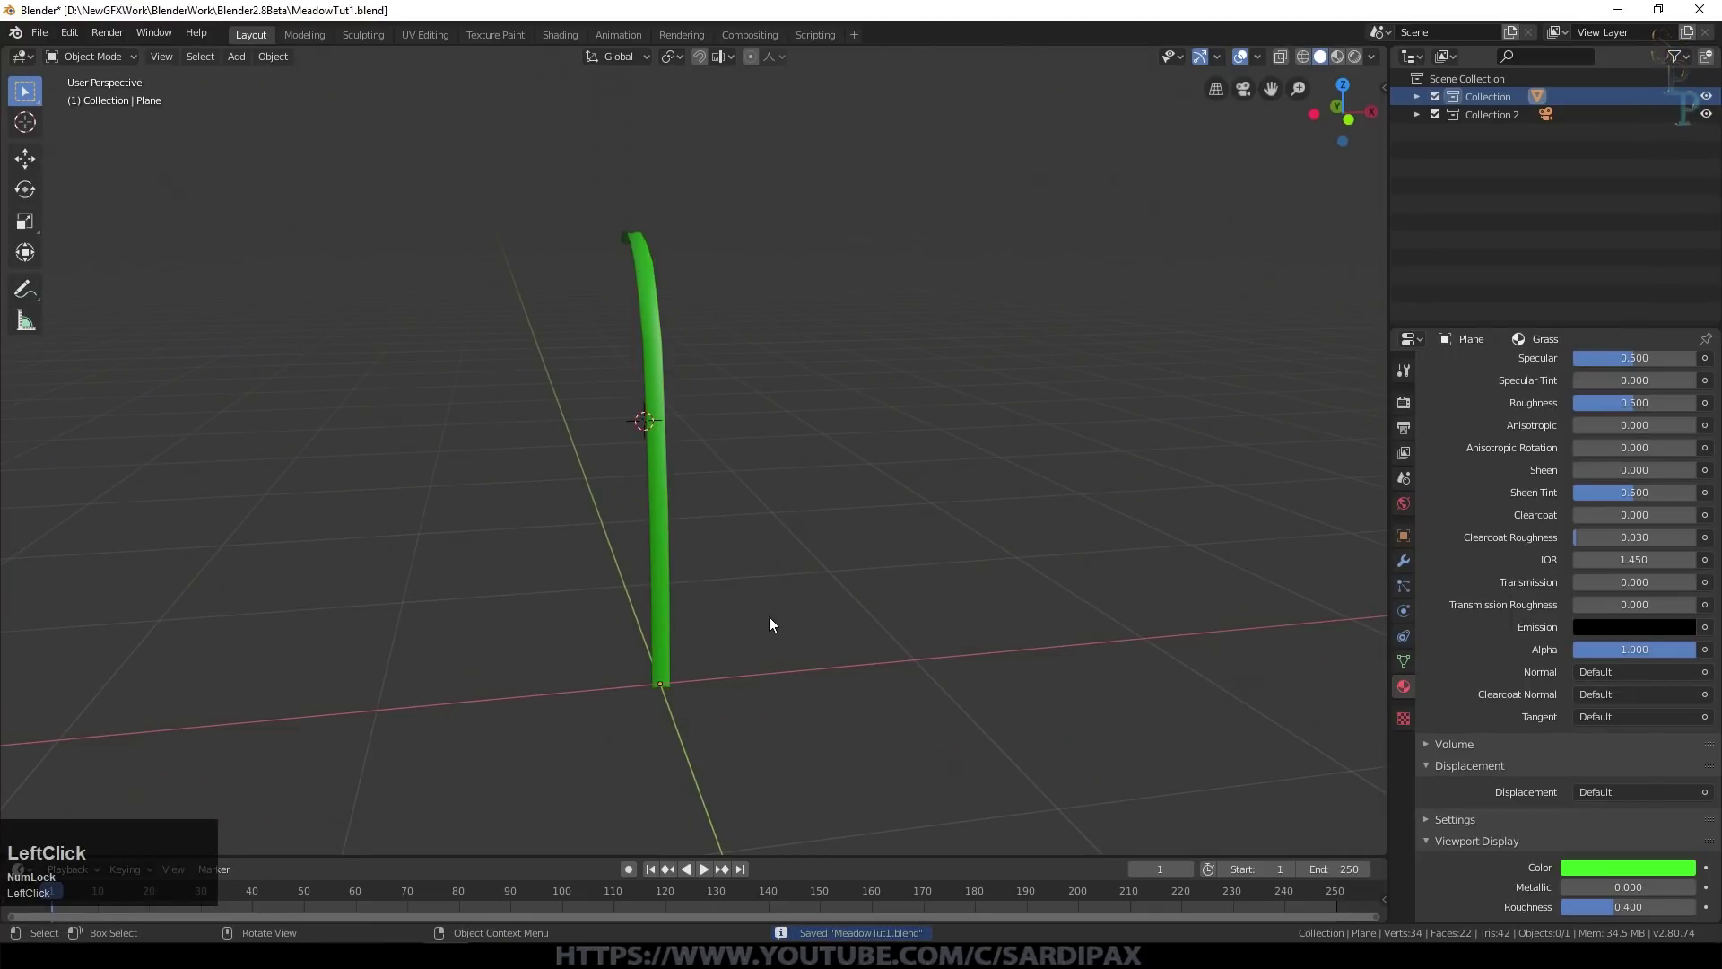
# Step: Duplicate the blade in place and rotate the copy 72° around the Z axis
pyautogui.press('KP_1')
pyautogui.press('shift+d')
pyautogui.press('Escape')
pyautogui.press('r')
pyautogui.press('z')
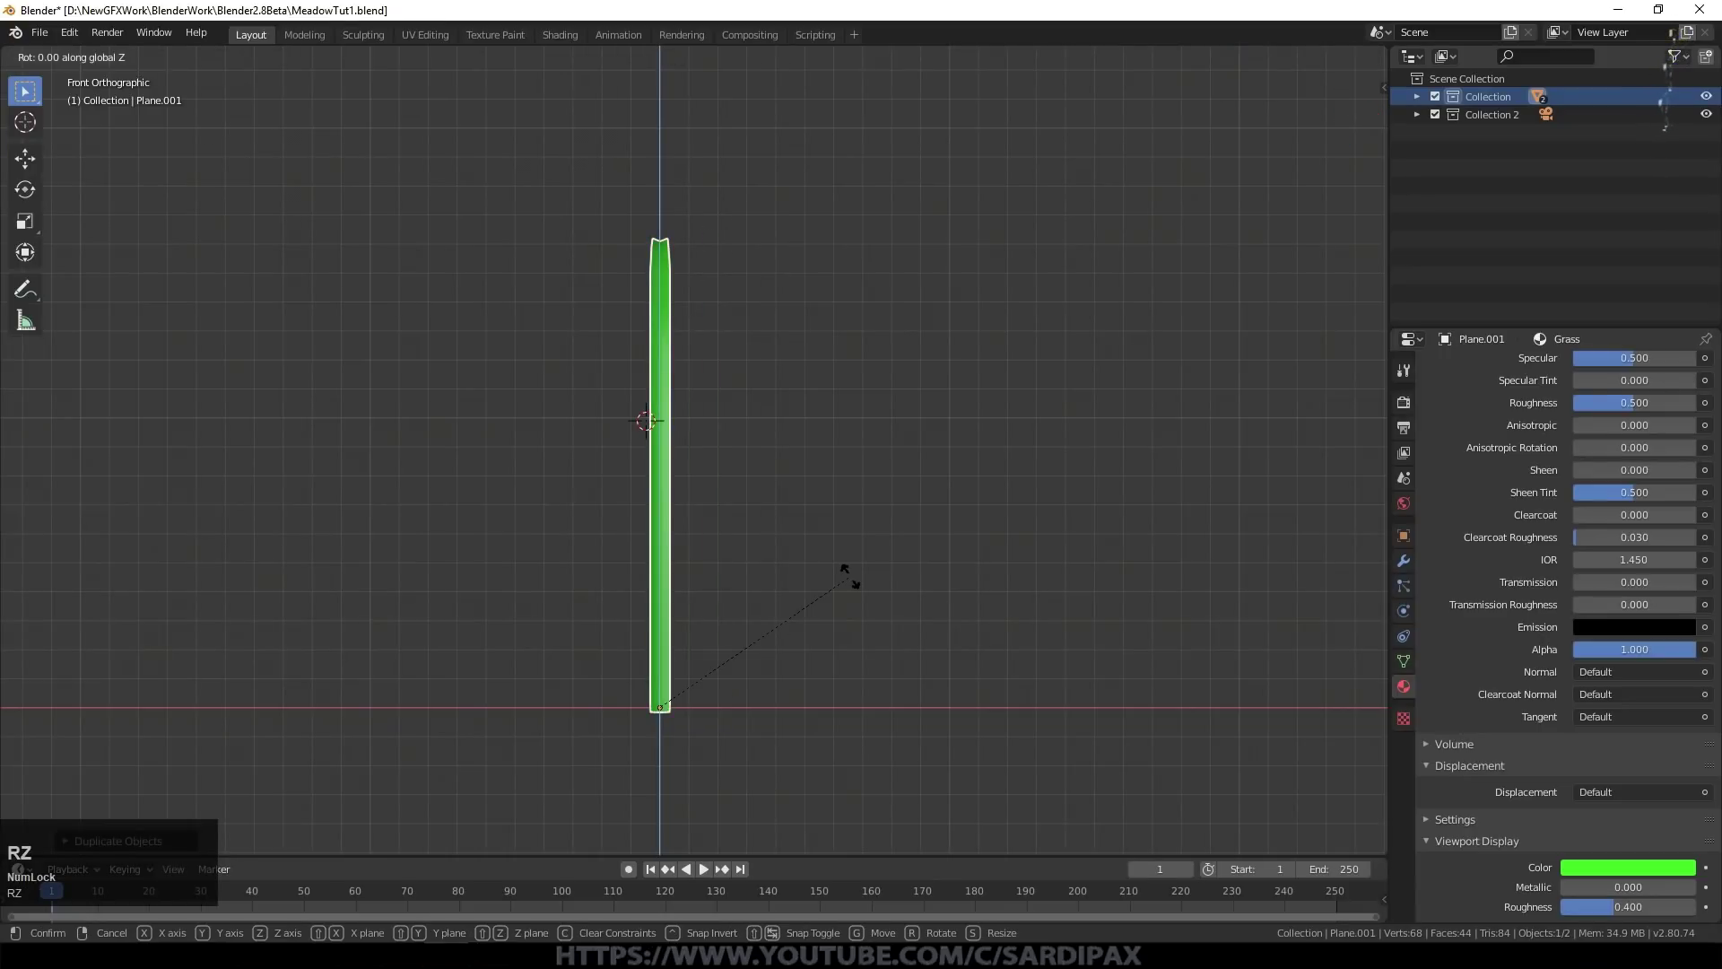
pyautogui.press('KP_7')
pyautogui.press('KP_2')
pyautogui.press('KP_Enter')
# Step: Reposition, then duplicate again and rotate the second copy 72° around Z
pyautogui.middleClick(733, 595)
pyautogui.press('KP_7')
pyautogui.scroll(3)
pyautogui.press('g')
pyautogui.click(773, 474)
pyautogui.press('r')
pyautogui.press('Escape')
pyautogui.press('shift+d')
pyautogui.press('Escape')
pyautogui.press('r')
pyautogui.press('z')
pyautogui.press('KP_7')
pyautogui.press('KP_2')
pyautogui.press('KP_Enter')
# Step: From top view, duplicate a blade and rotate the third copy 72° around Z
pyautogui.click(793, 535)
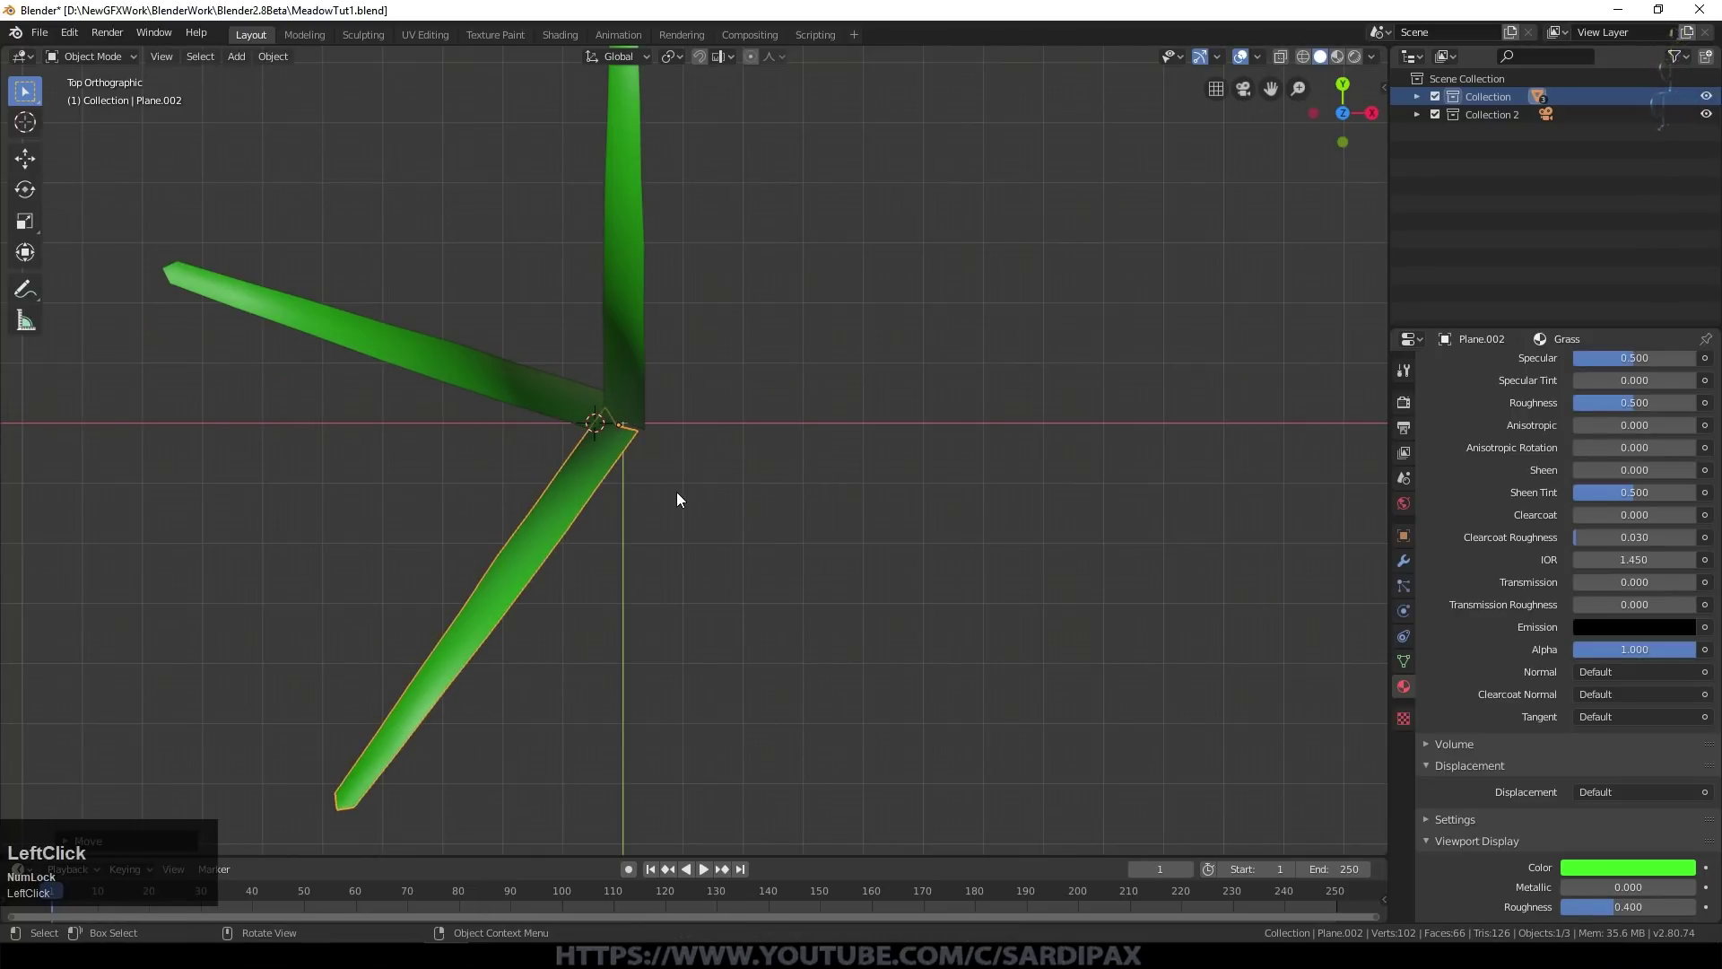
pyautogui.press('shift+d')
pyautogui.press('Escape')
pyautogui.press('r')
pyautogui.press('z')
pyautogui.press('KP_7')
pyautogui.press('KP_2')
pyautogui.press('KP_Enter')
# Step: Duplicate once more and rotate the fourth copy 72° around Z, completing the five-blade fan
pyautogui.press('Escape')
pyautogui.press('shift+d')
pyautogui.press('Escape')
pyautogui.press('r')
pyautogui.press('z')
pyautogui.press('KP_7')
pyautogui.press('KP_2')
pyautogui.press('KP_Enter')
# Step: Orbit around the clump and rotate individual blades slightly to vary the fan
pyautogui.middleClick(953, 524)
pyautogui.scroll(-3)
pyautogui.middleClick(808, 450)
pyautogui.scroll(-3)
pyautogui.press('r')
pyautogui.click(920, 478)
pyautogui.press('r')
pyautogui.click(747, 407)
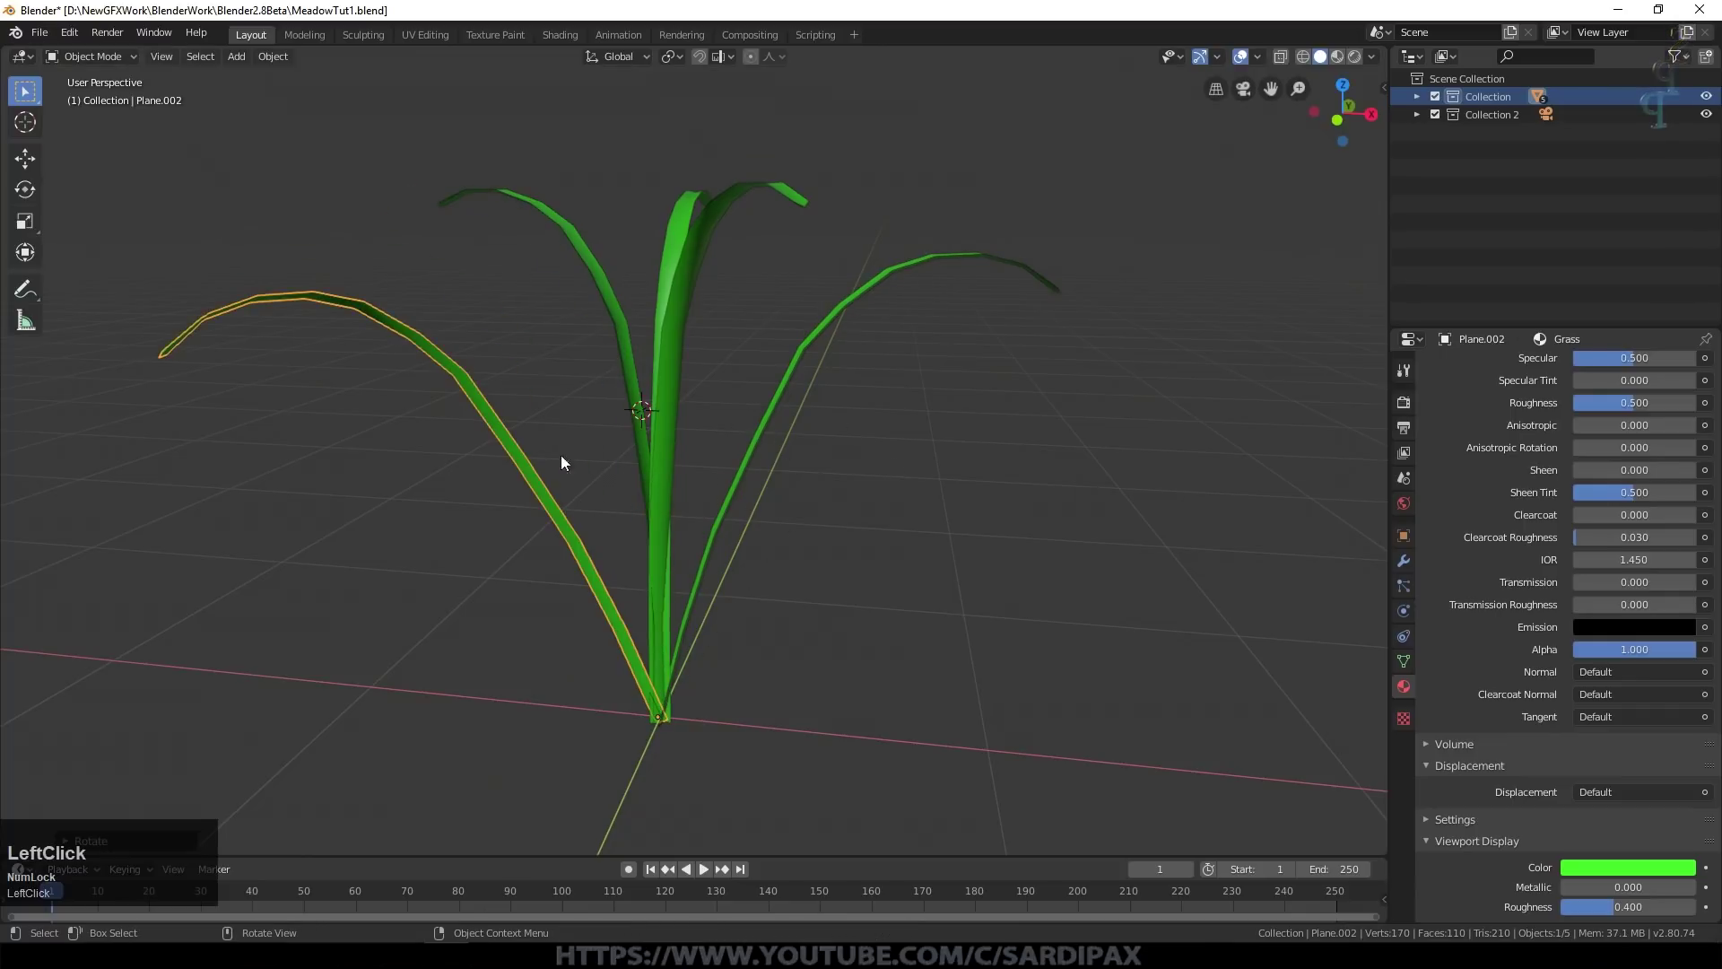
# Step: Select the clump's blades one by one, scaling and rotating each for variation
pyautogui.middleClick(941, 513)
pyautogui.click(693, 388)
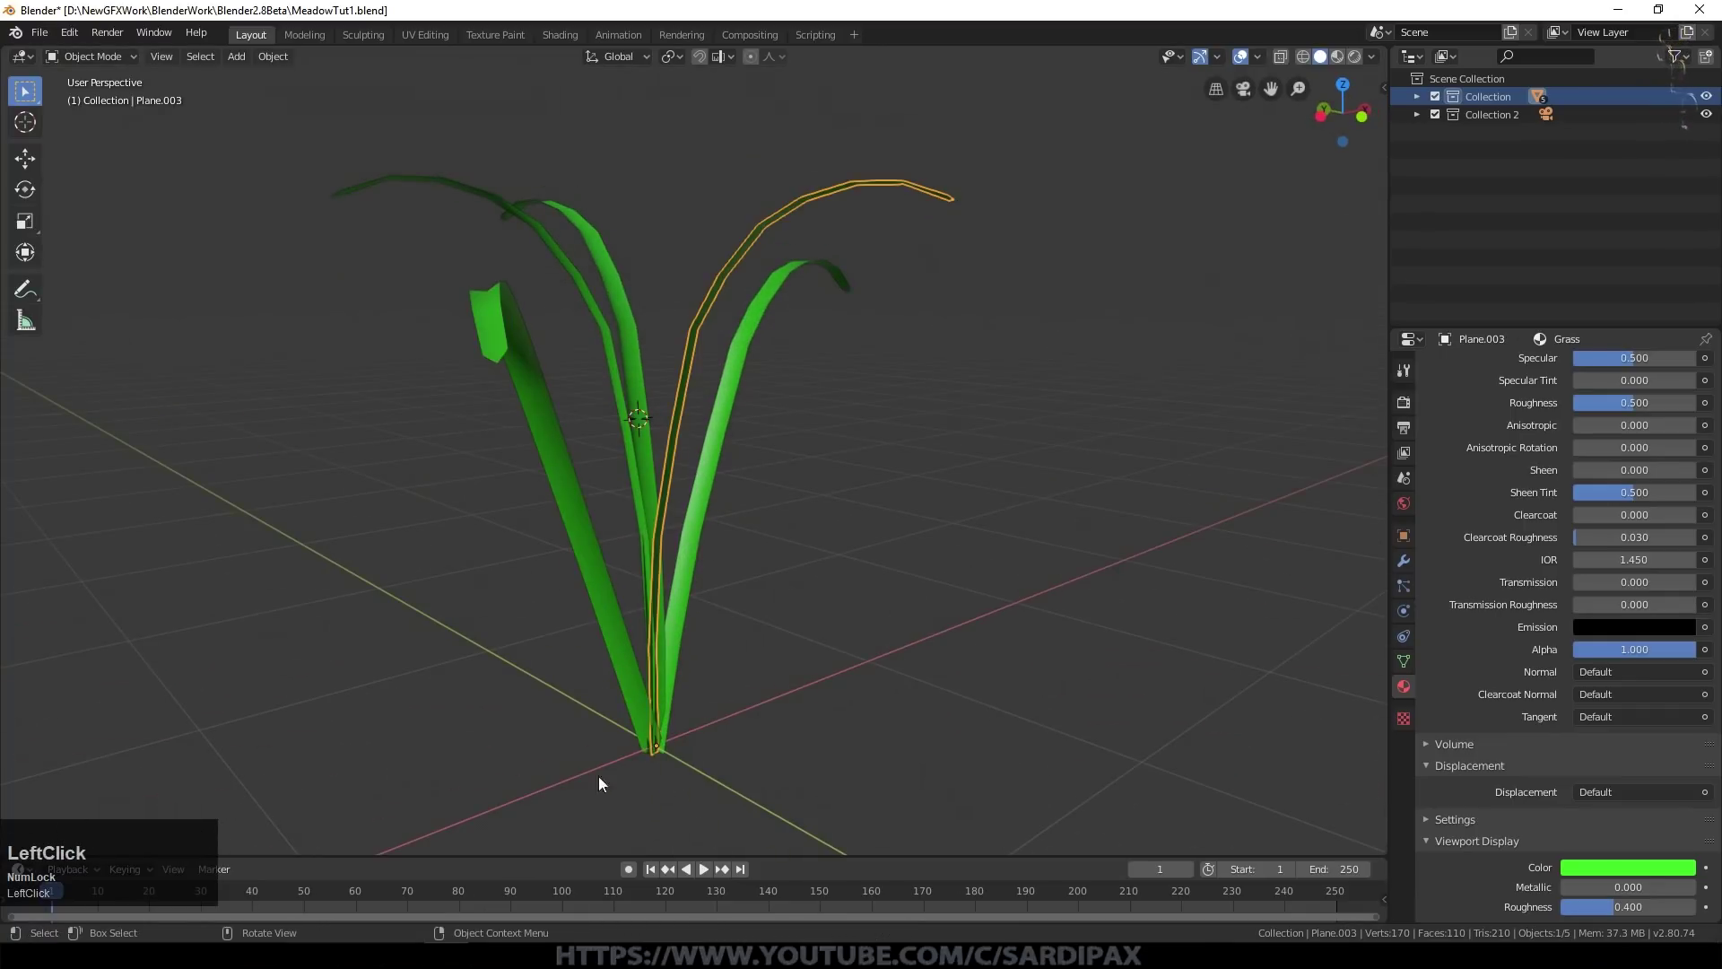
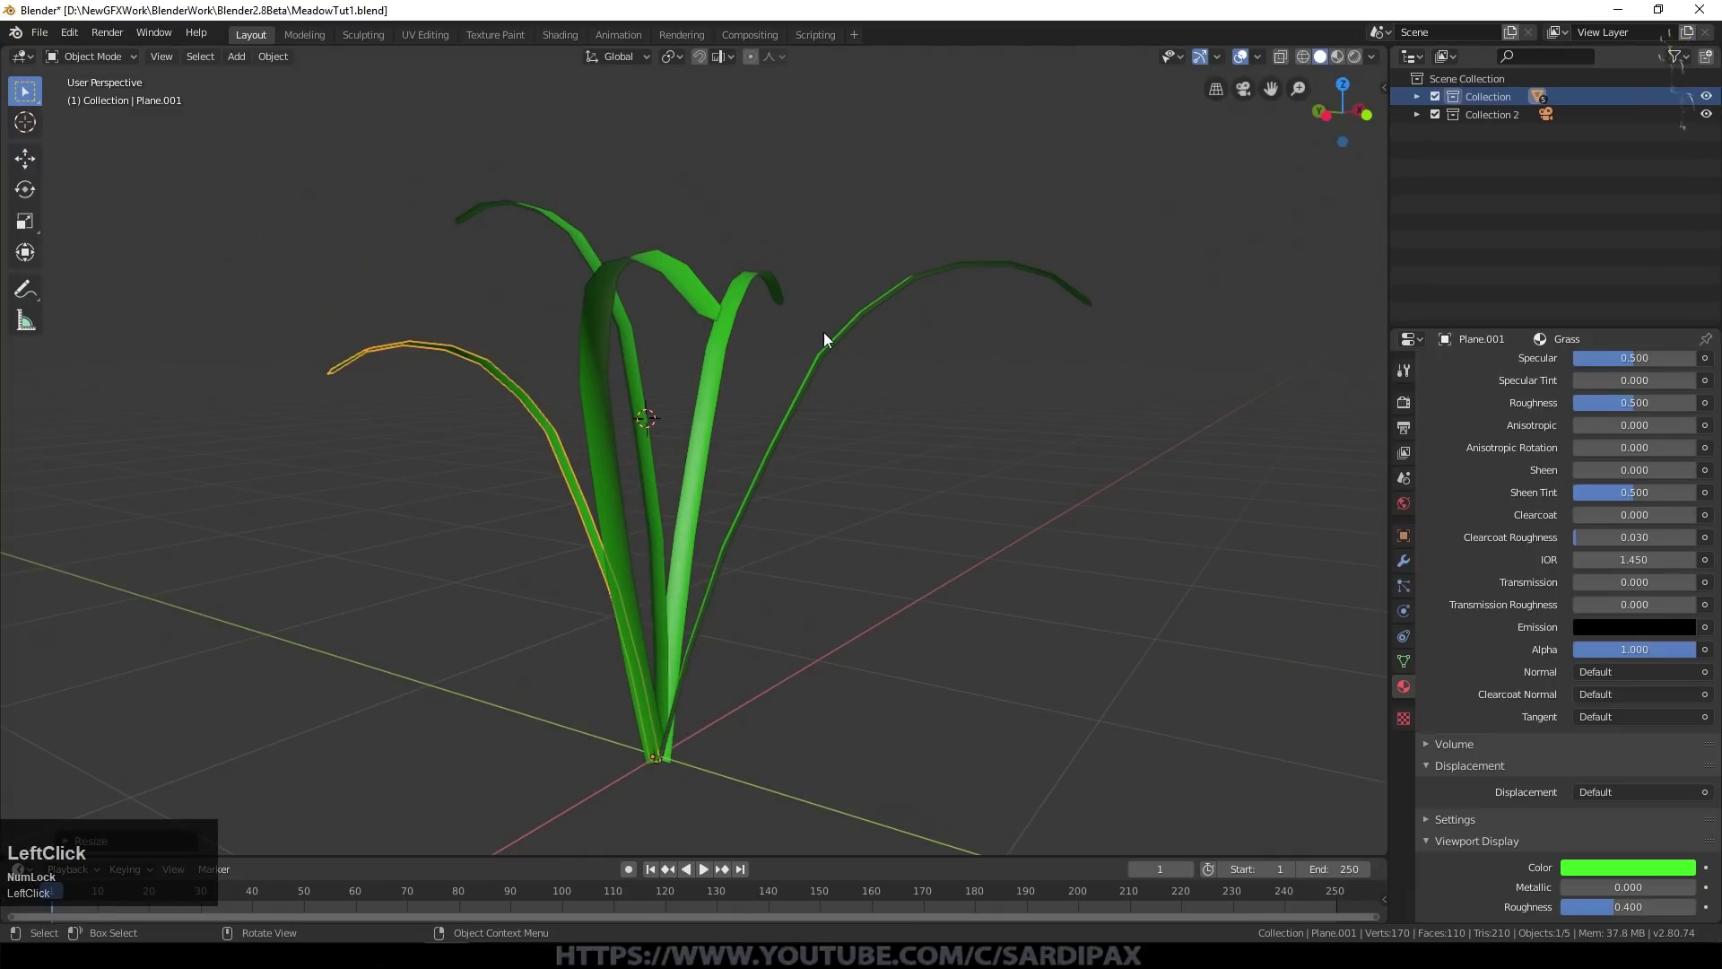
pyautogui.press('s')
pyautogui.click(875, 363)
pyautogui.middleClick(776, 428)
pyautogui.press('r')
pyautogui.click(766, 483)
pyautogui.middleClick(641, 484)
pyautogui.press('s')
pyautogui.click(943, 534)
pyautogui.middleClick(837, 487)
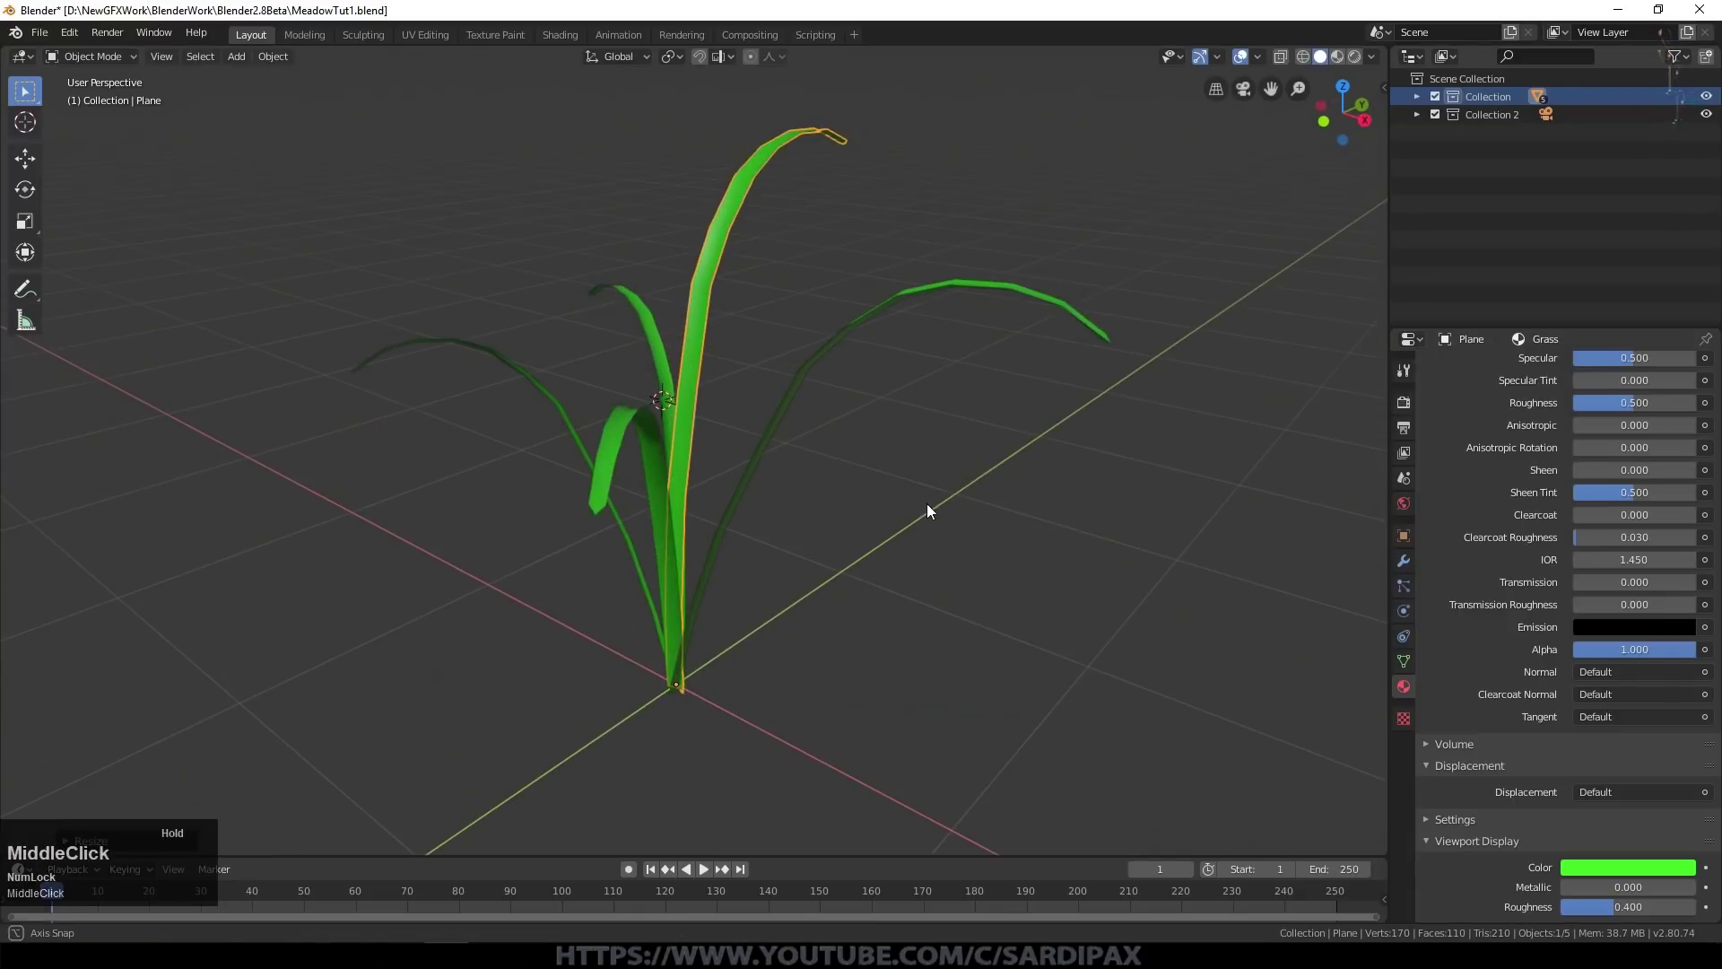
# Step: Edit a side blade's tip vertices and bend them downward with sharp proportional falloff
pyautogui.press('Tab')
pyautogui.middleClick(783, 460)
pyautogui.middleClick(658, 483)
pyautogui.press('Tab')
pyautogui.click(887, 314)
pyautogui.middleClick(926, 361)
pyautogui.press('Tab')
pyautogui.press('r')
pyautogui.scroll(3)
pyautogui.scroll(-3)
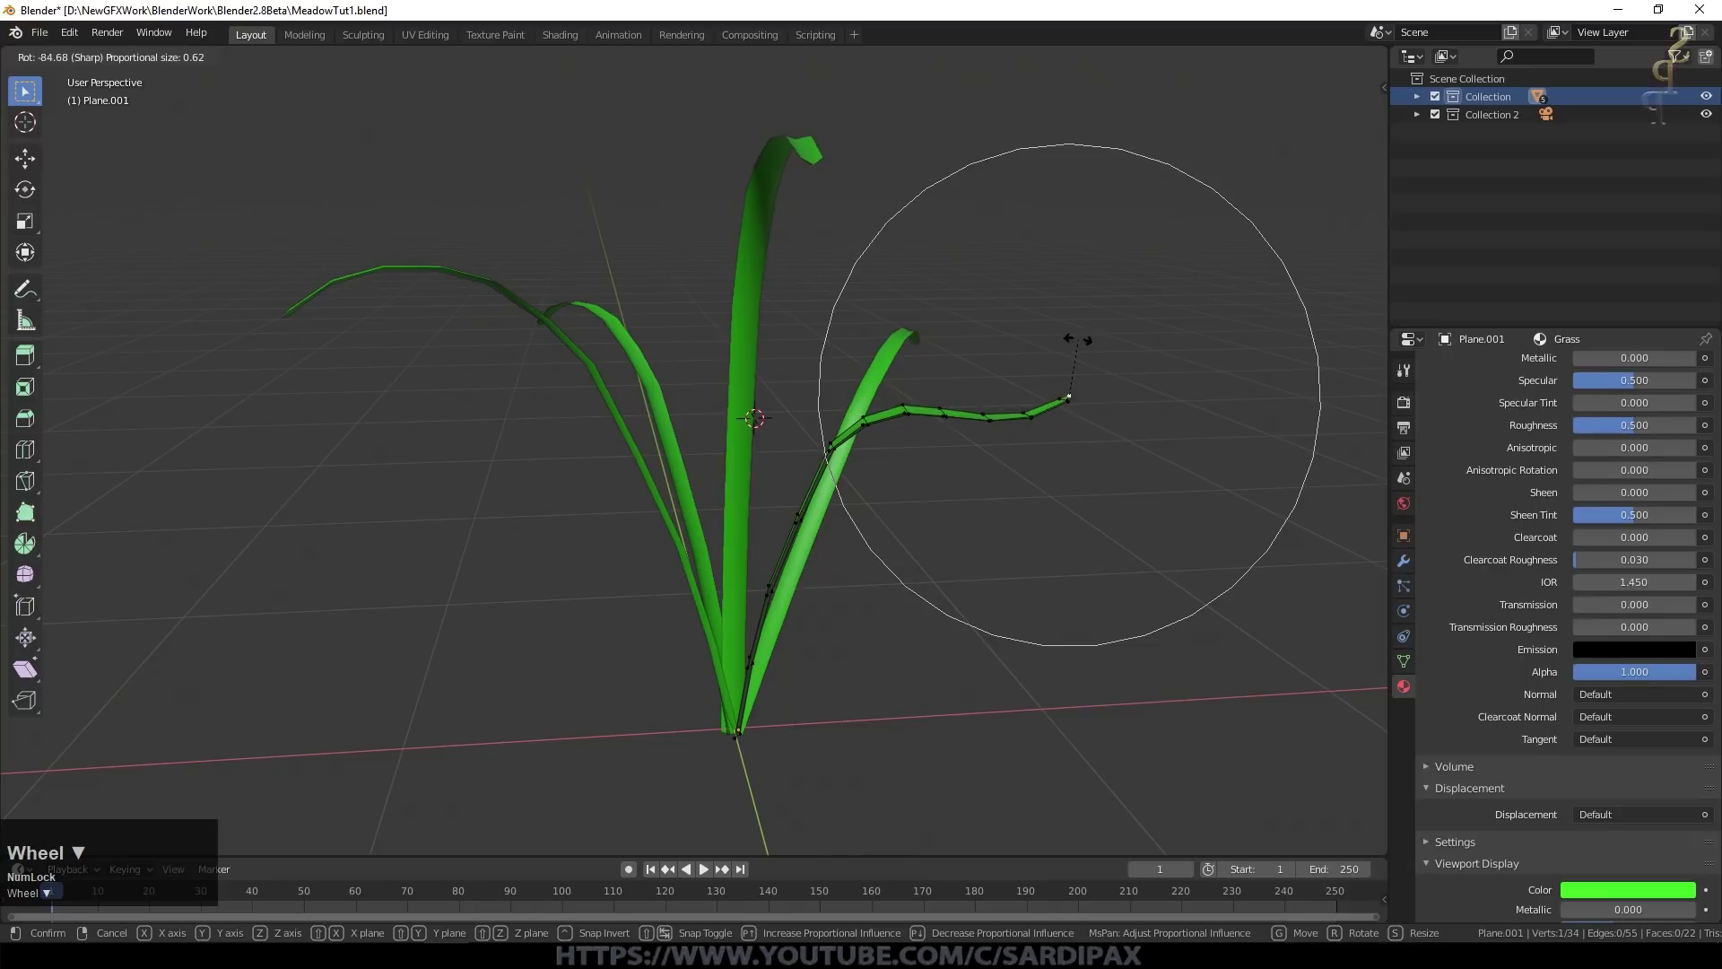
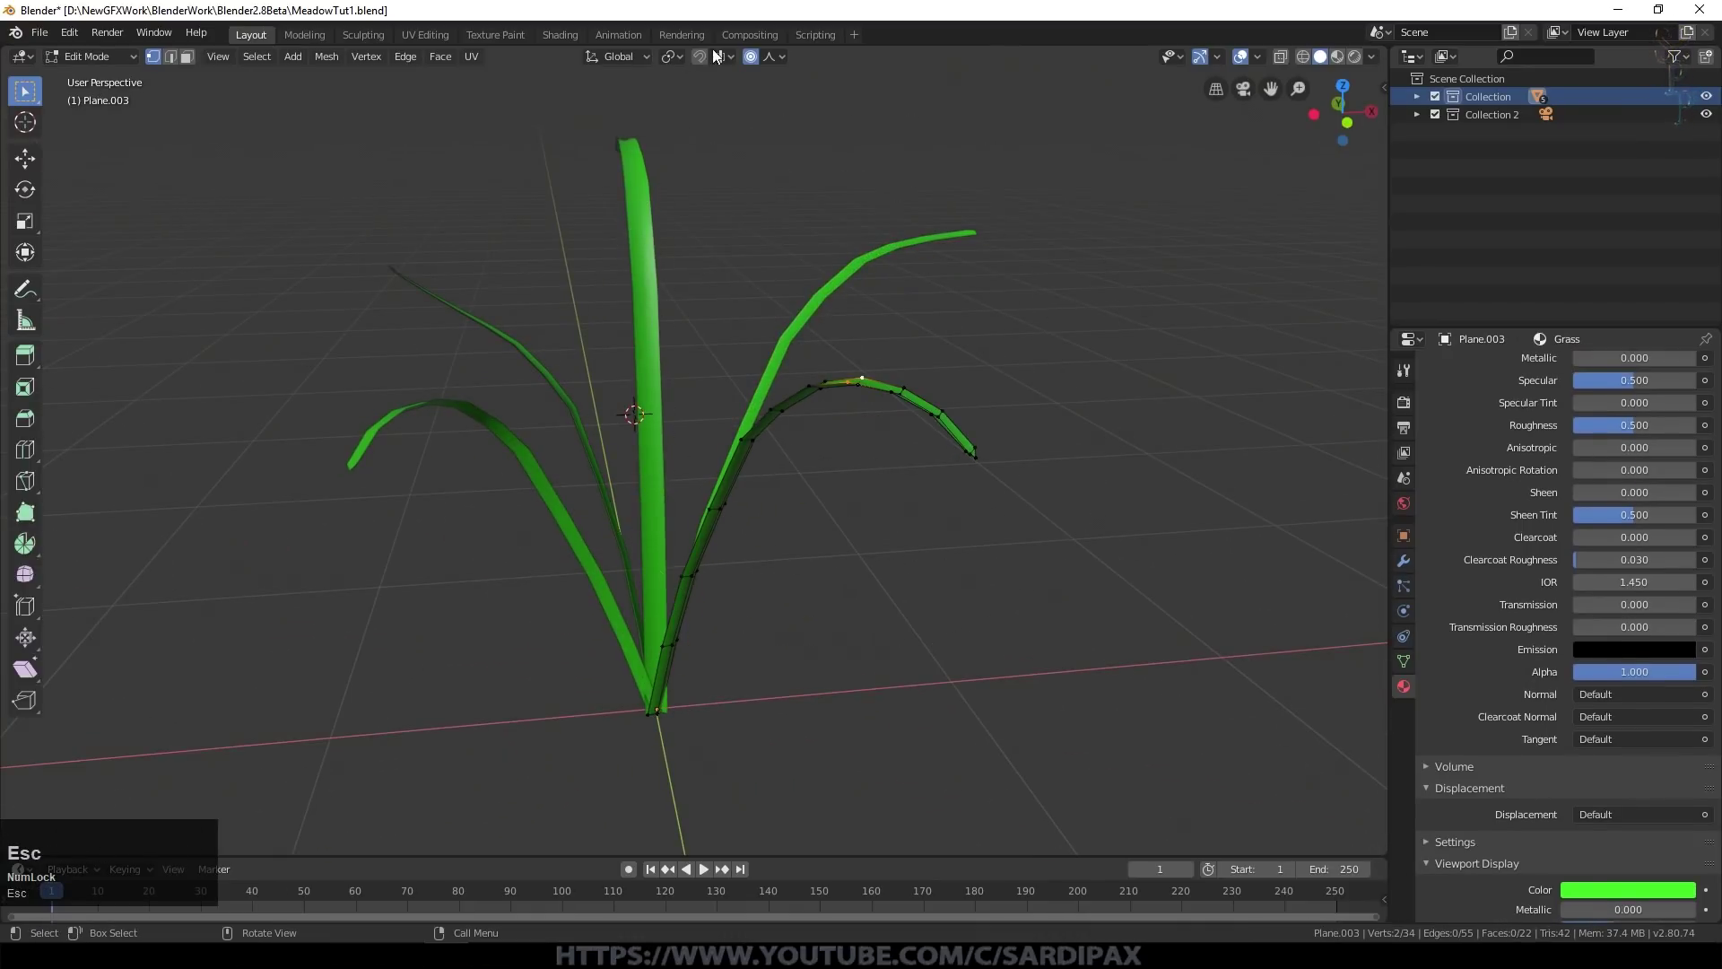
# Step: Switch the proportional falloff profile, droop the blade tip, and leave Edit Mode
pyautogui.click(775, 62)
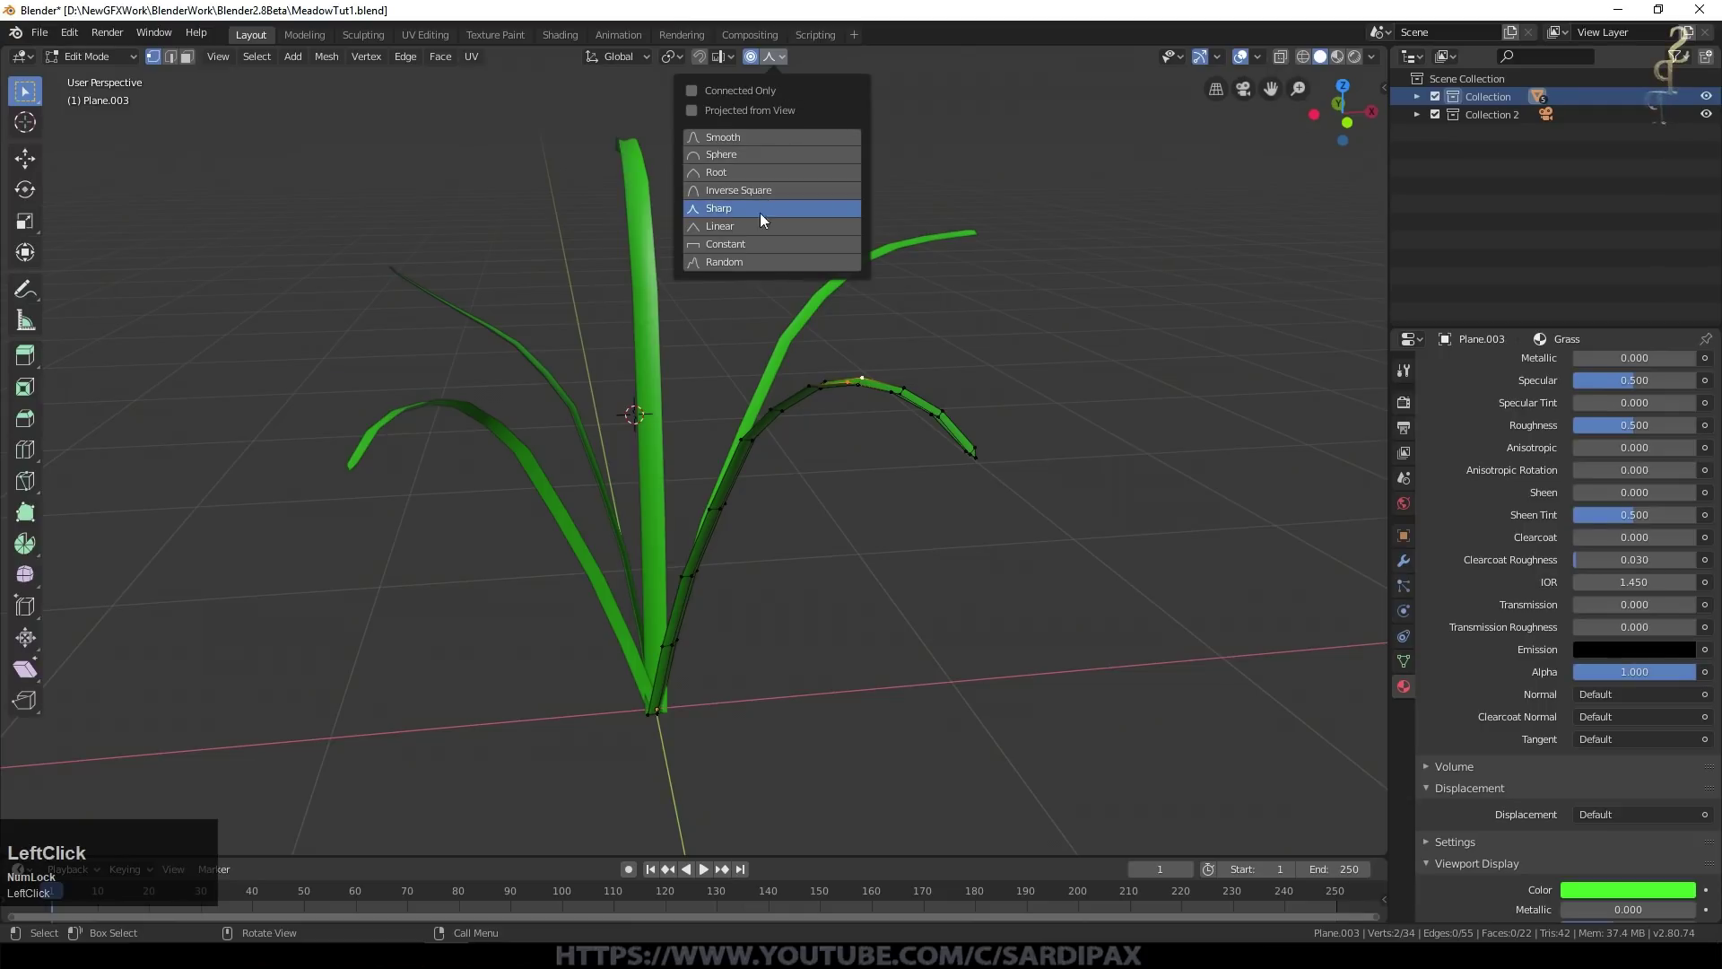
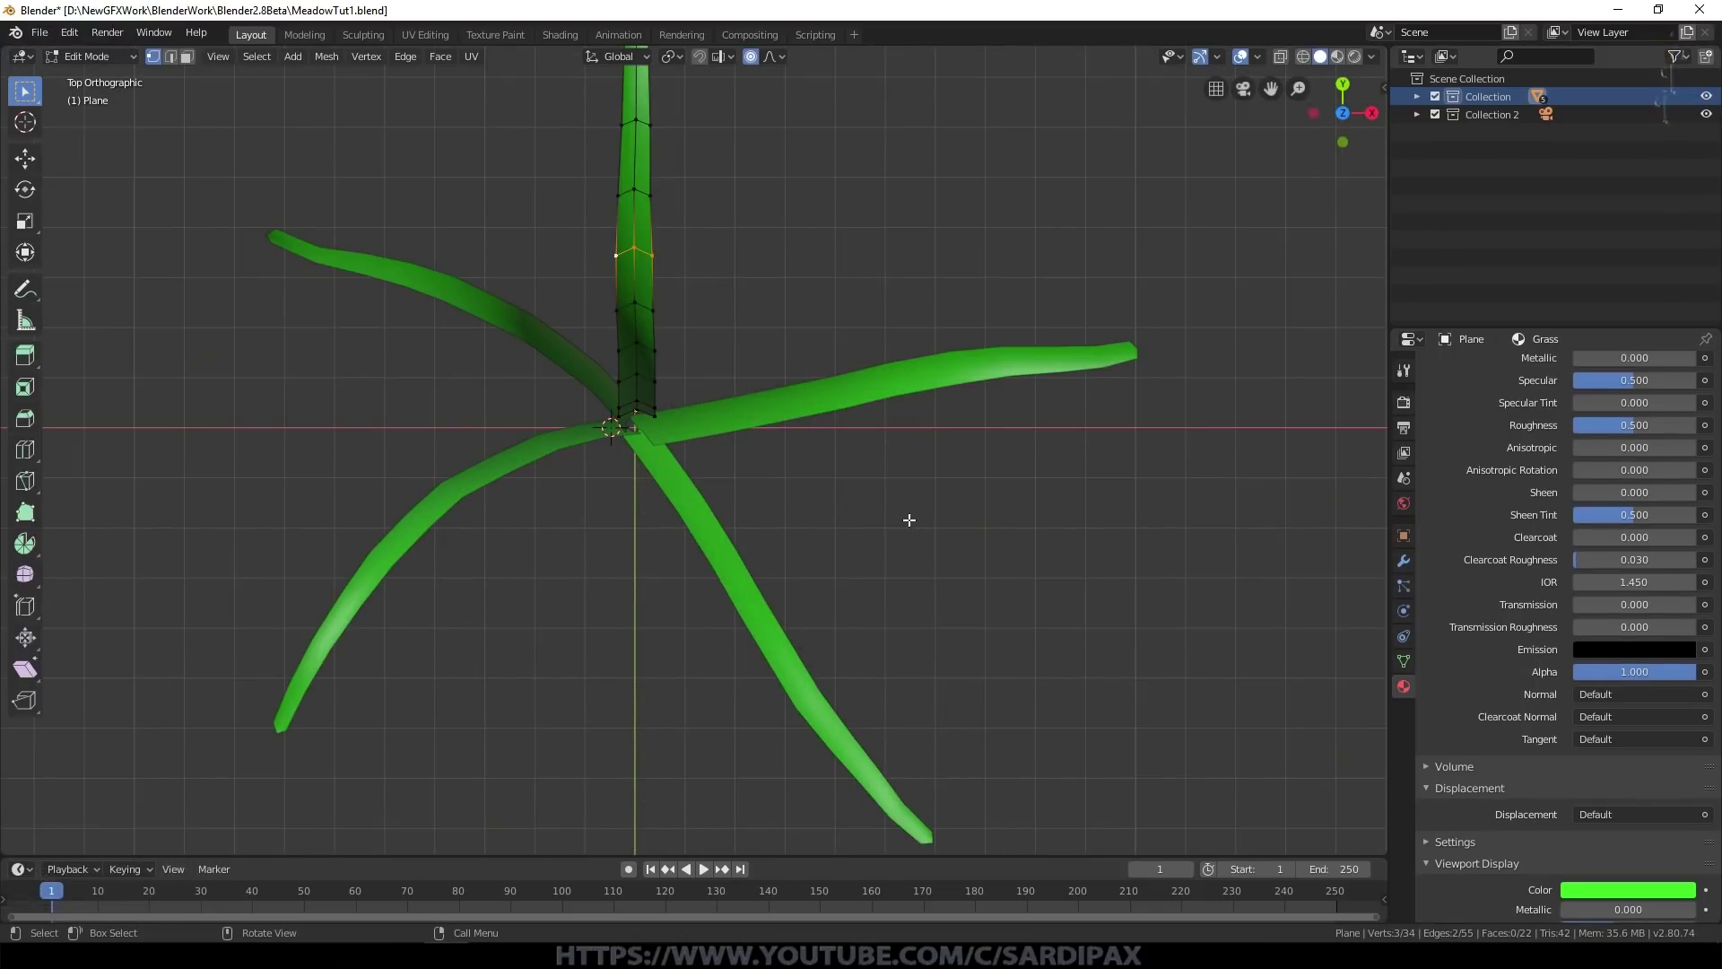
pyautogui.middleClick(775, 438)
pyautogui.press('Tab')
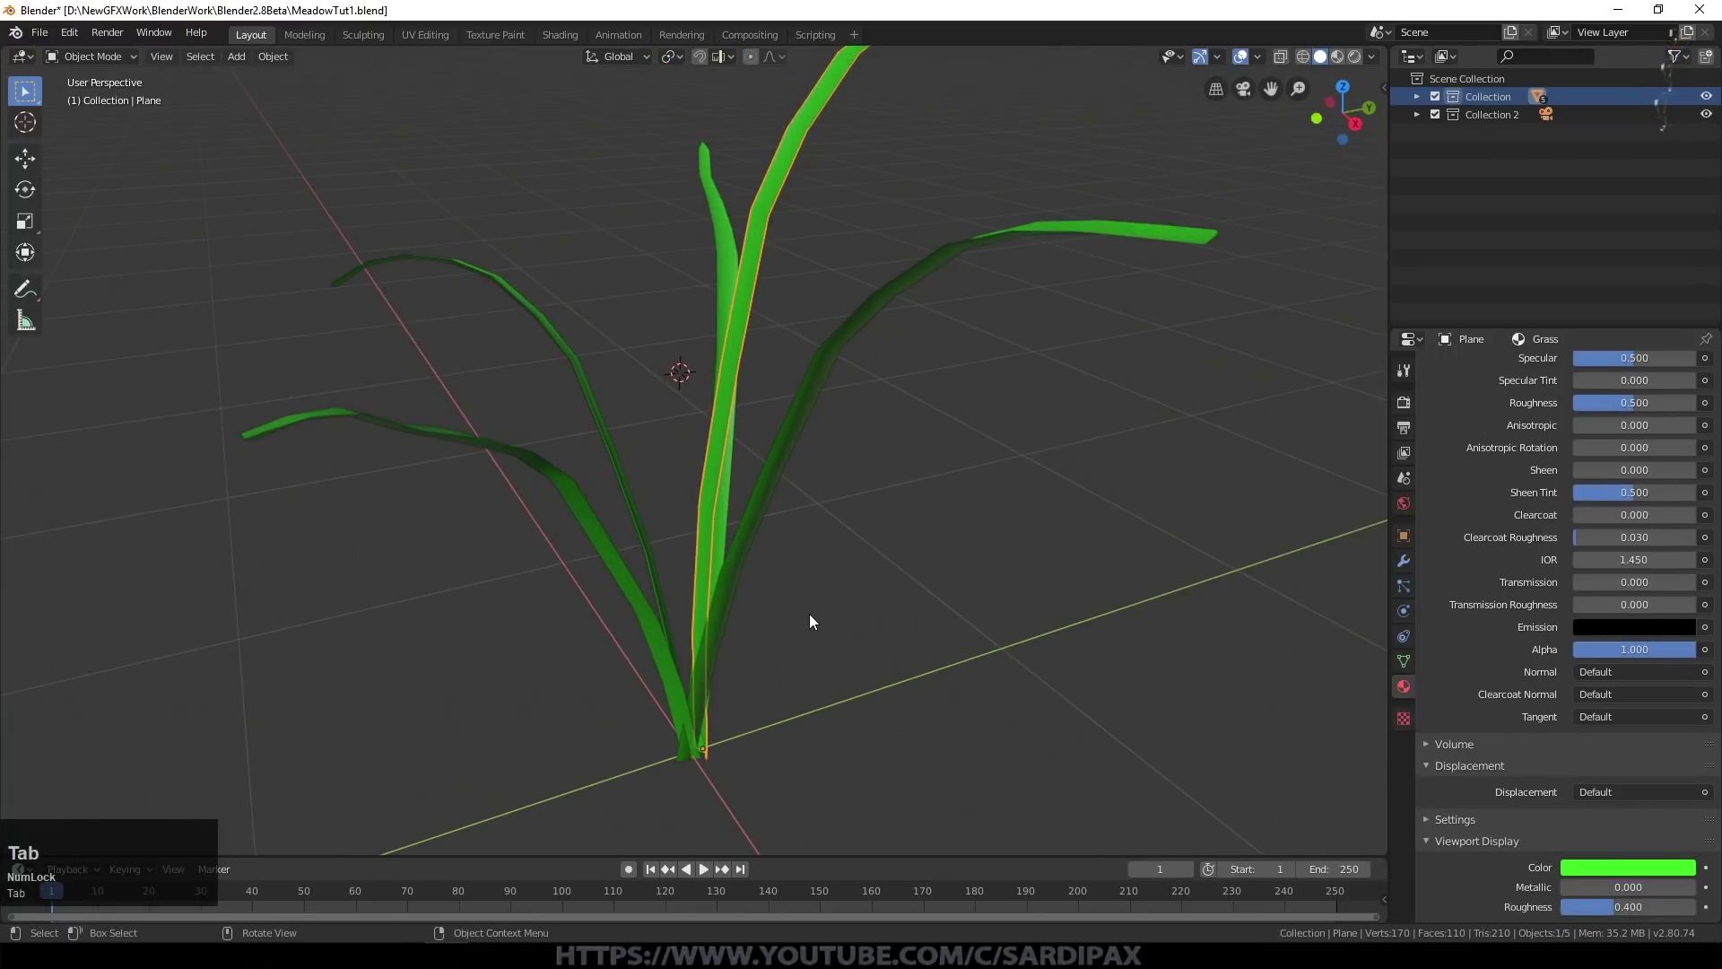
pyautogui.scroll(-3)
# Step: Select and scale the remaining blades so the tuft looks more natural
pyautogui.click(733, 573)
pyautogui.press('s')
pyautogui.click(793, 566)
pyautogui.middleClick(915, 556)
# Step: Select all the grass blades and join them into a single clump object with Ctrl+J
pyautogui.press('r')
pyautogui.click(931, 575)
pyautogui.press('g')
pyautogui.click(743, 476)
pyautogui.middleClick(987, 614)
pyautogui.doubleClick(787, 416)
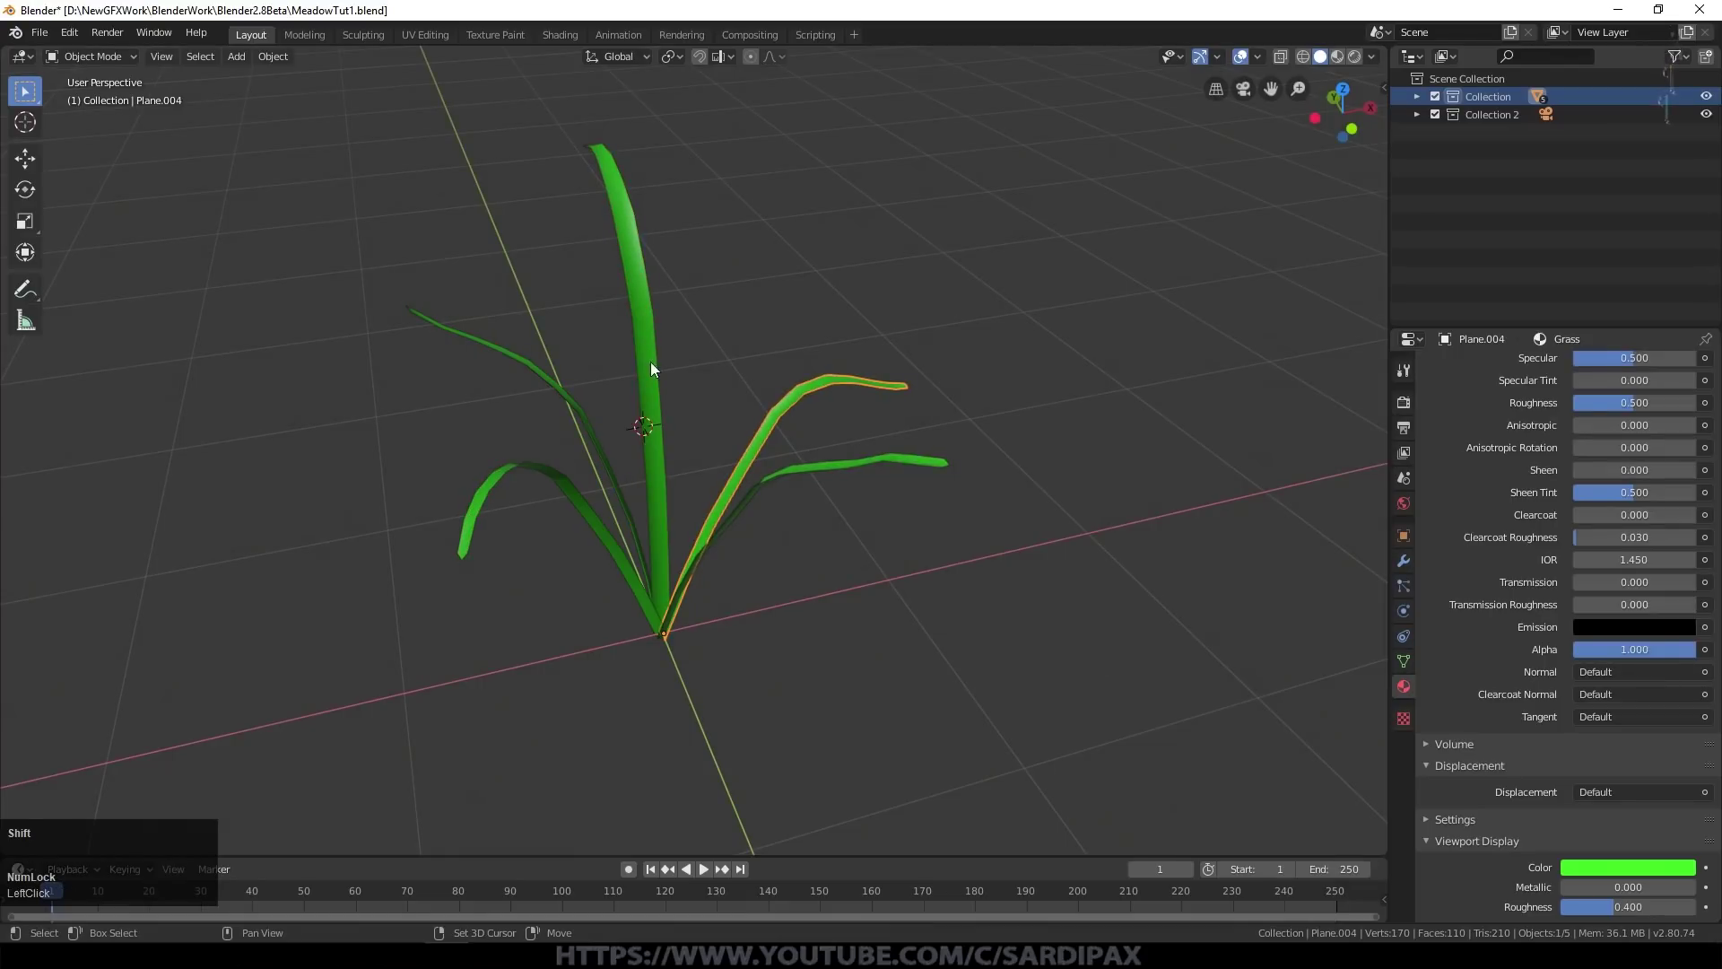
pyautogui.click(662, 353)
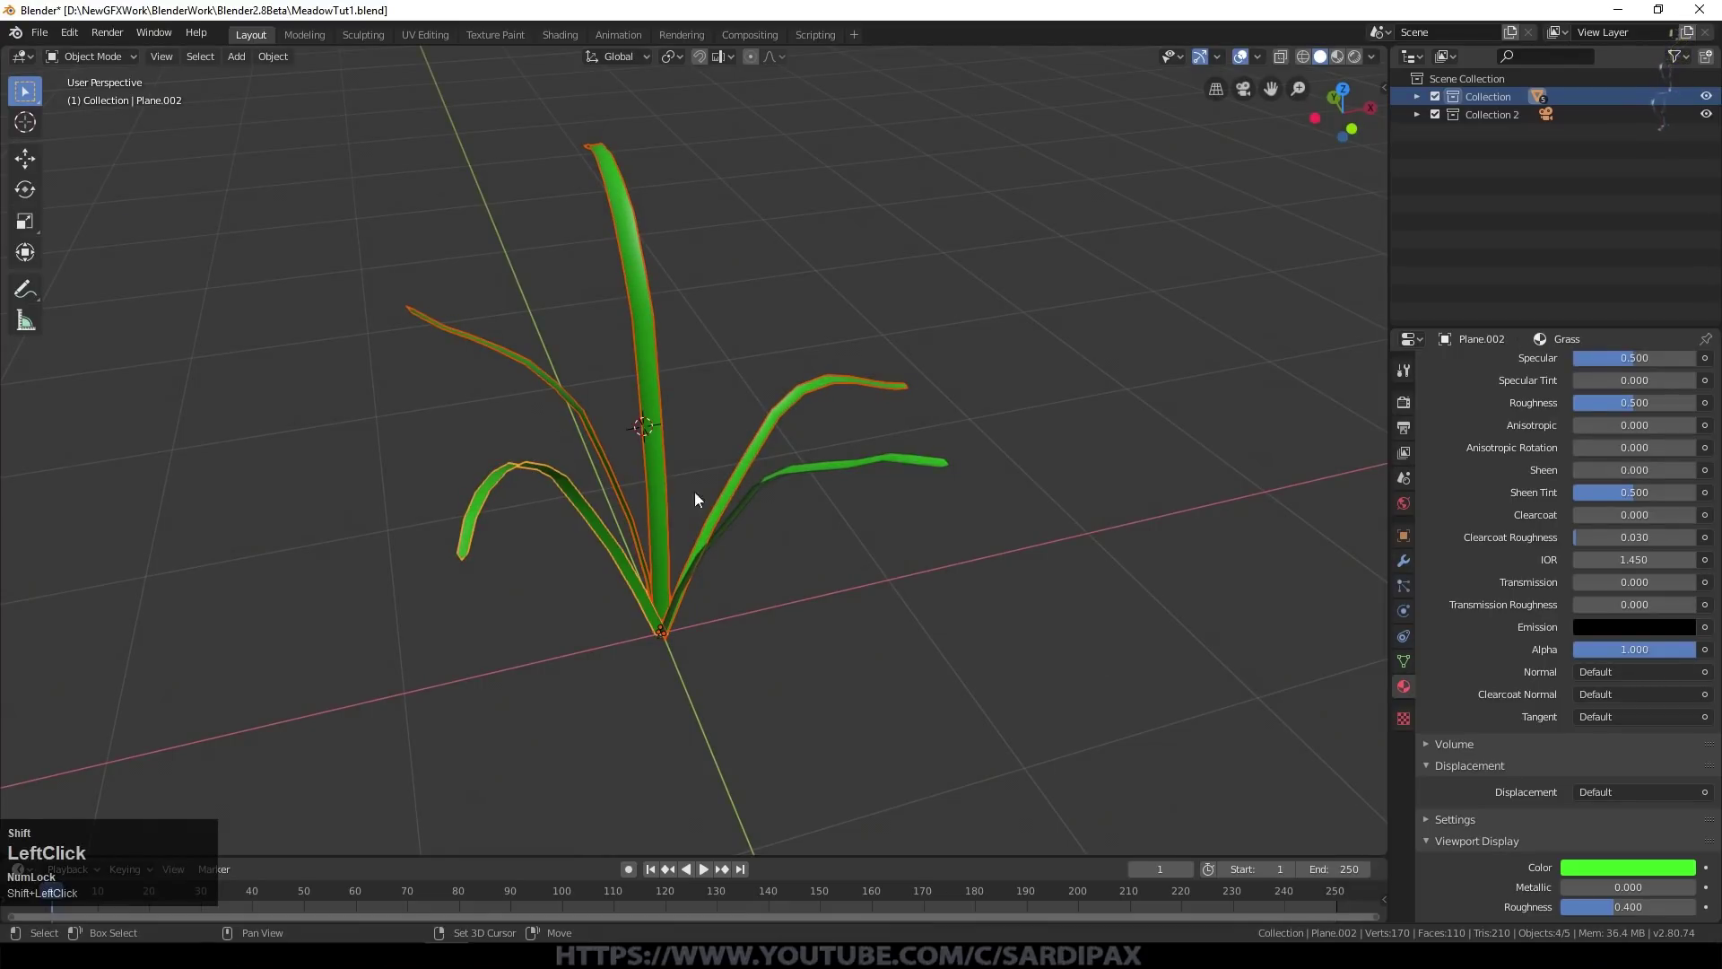
pyautogui.press('ctrl+j')
# Step: From front view, duplicate the clump twice and place the copies beside it in a row
pyautogui.press('KP_1')
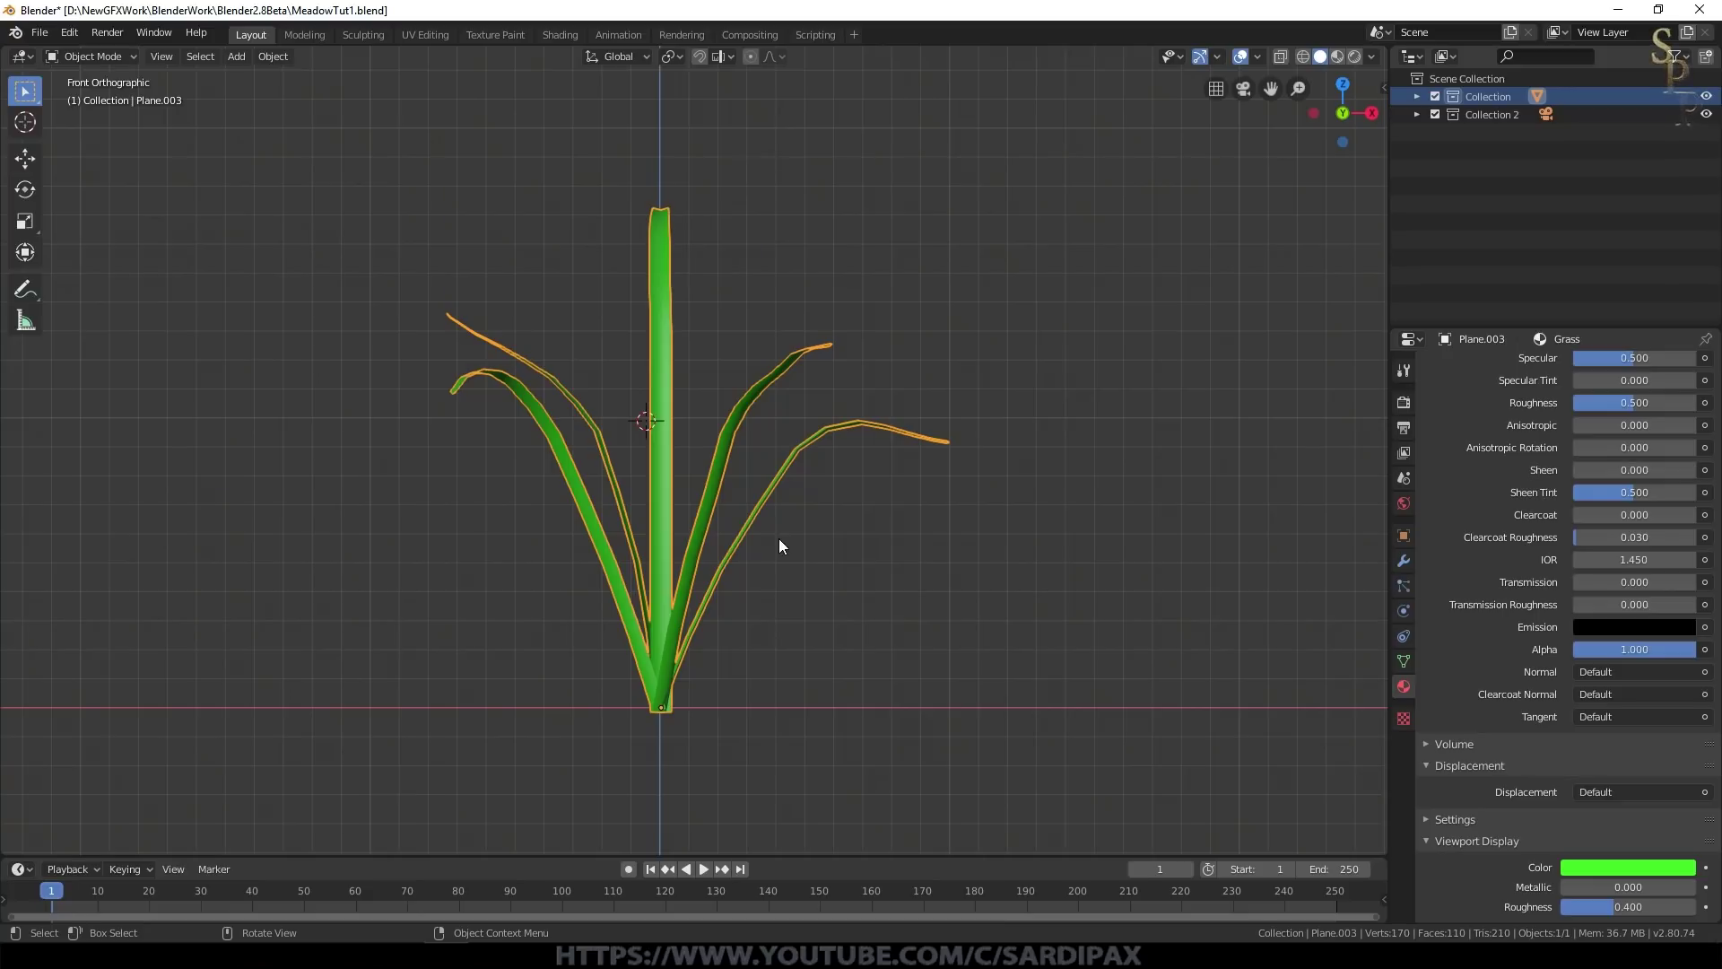
pyautogui.press('shift+d')
pyautogui.click(1383, 526)
pyautogui.middleClick(1258, 550)
pyautogui.press('shift+d')
pyautogui.click(1267, 528)
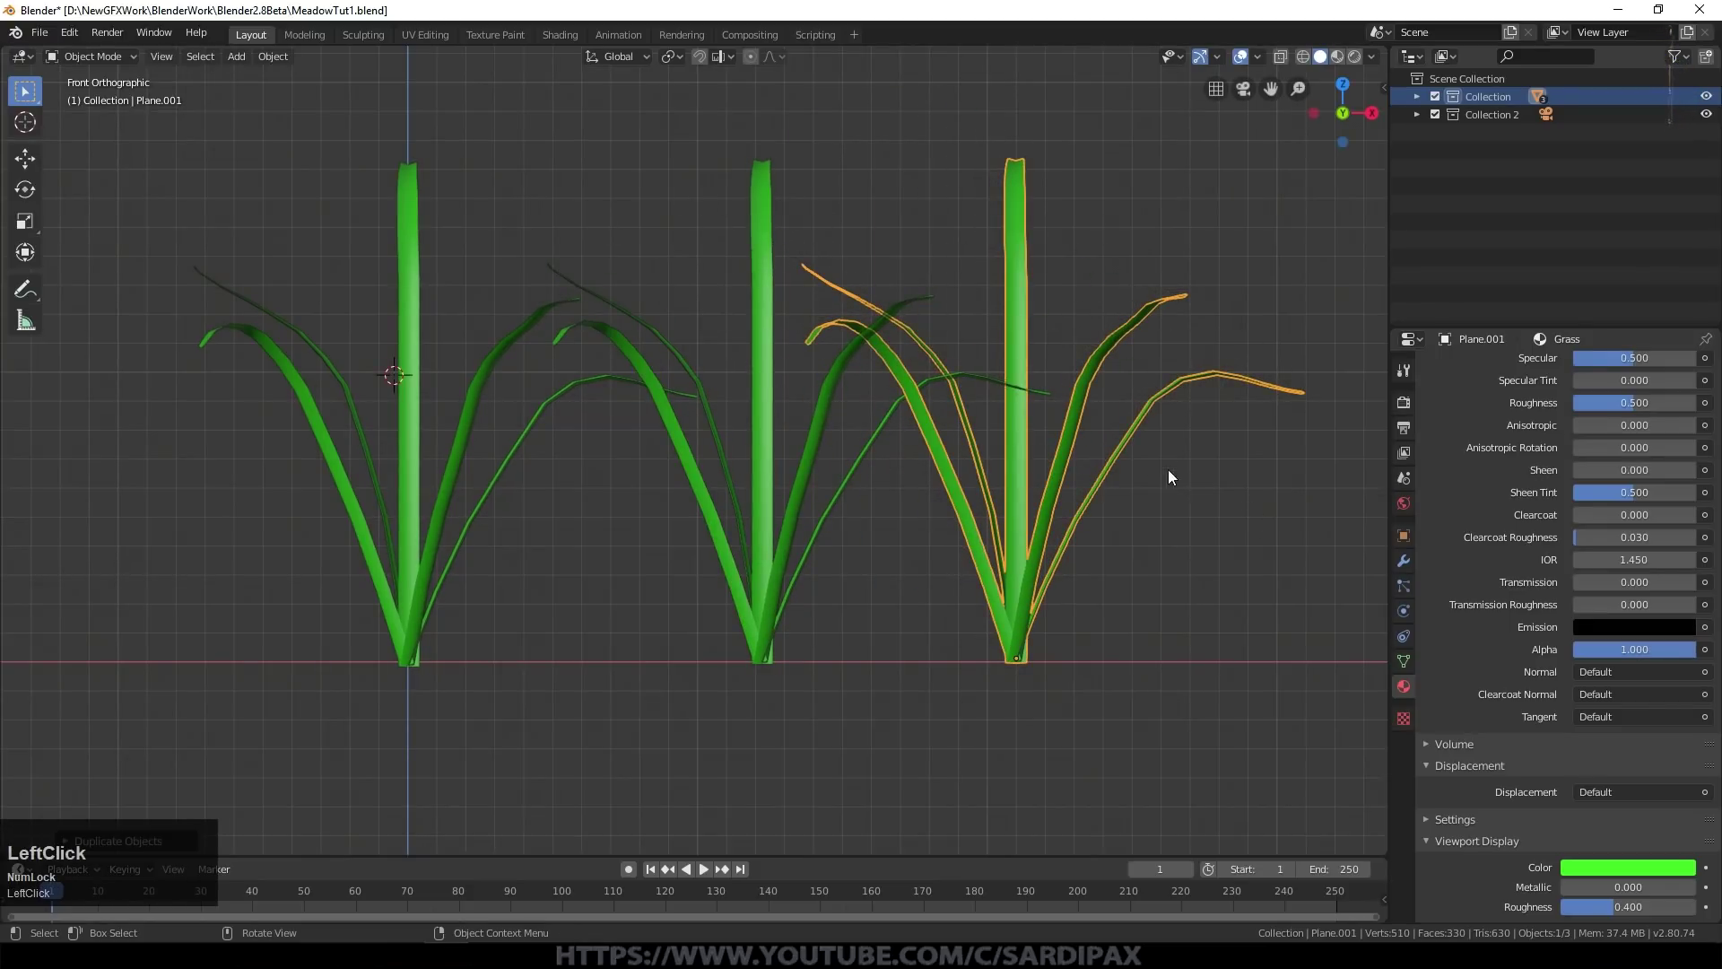
pyautogui.press('g')
pyautogui.click(1264, 537)
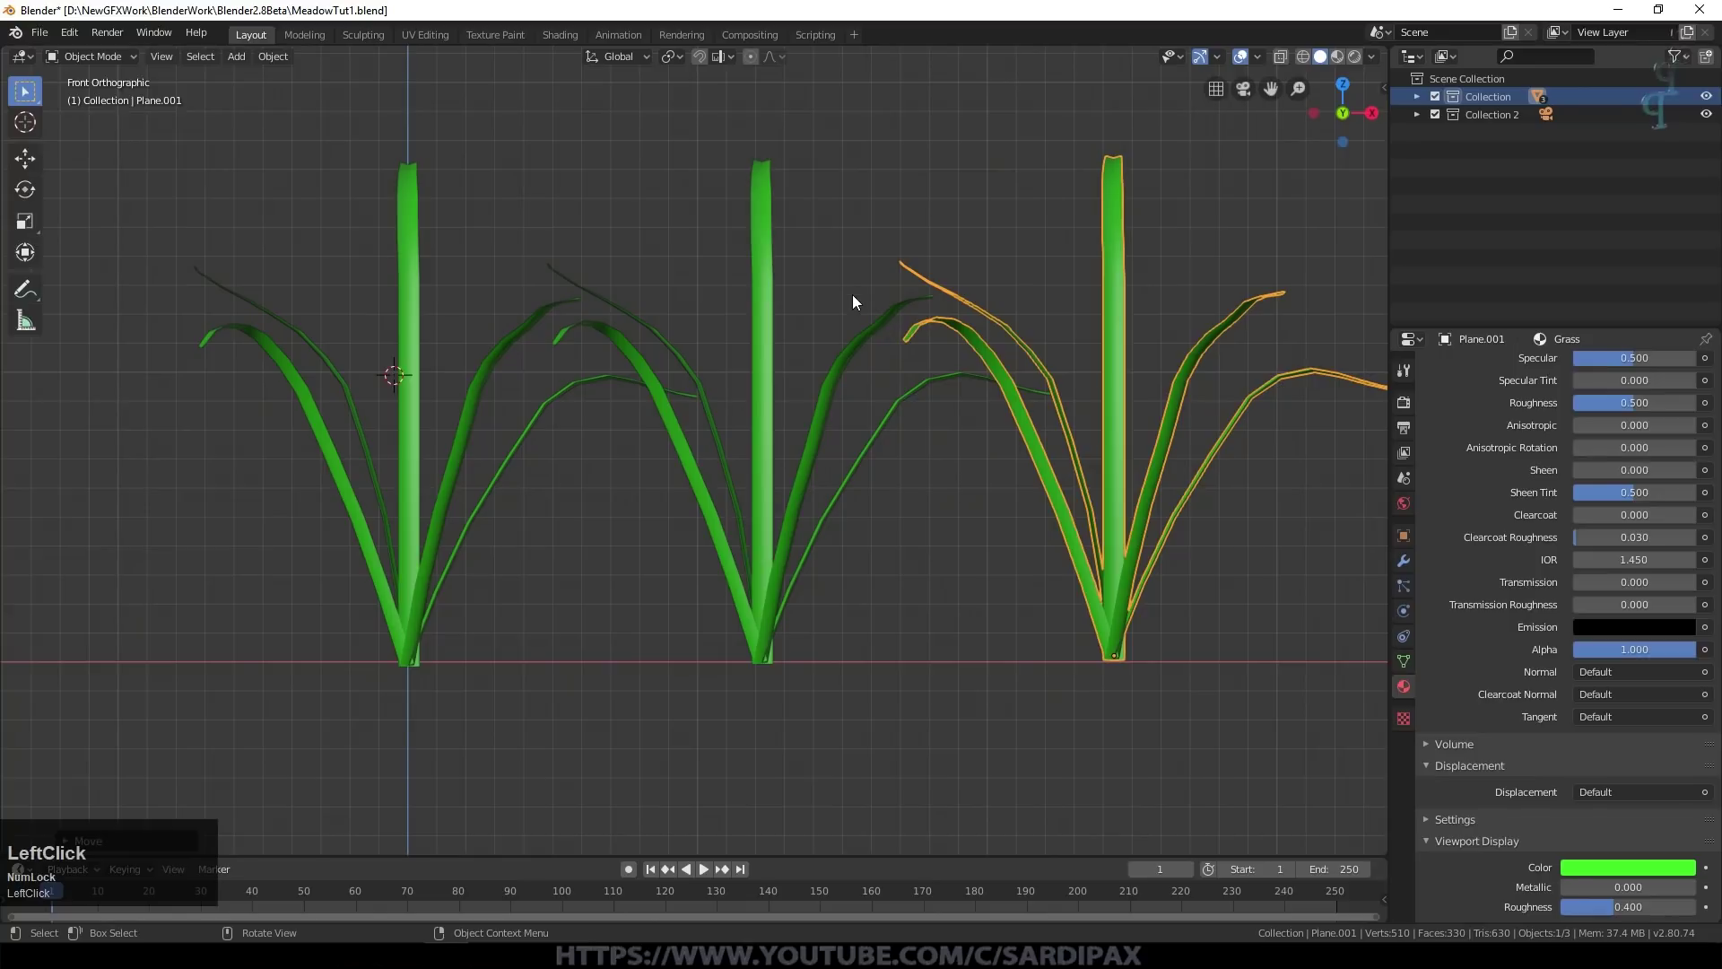
pyautogui.middleClick(820, 300)
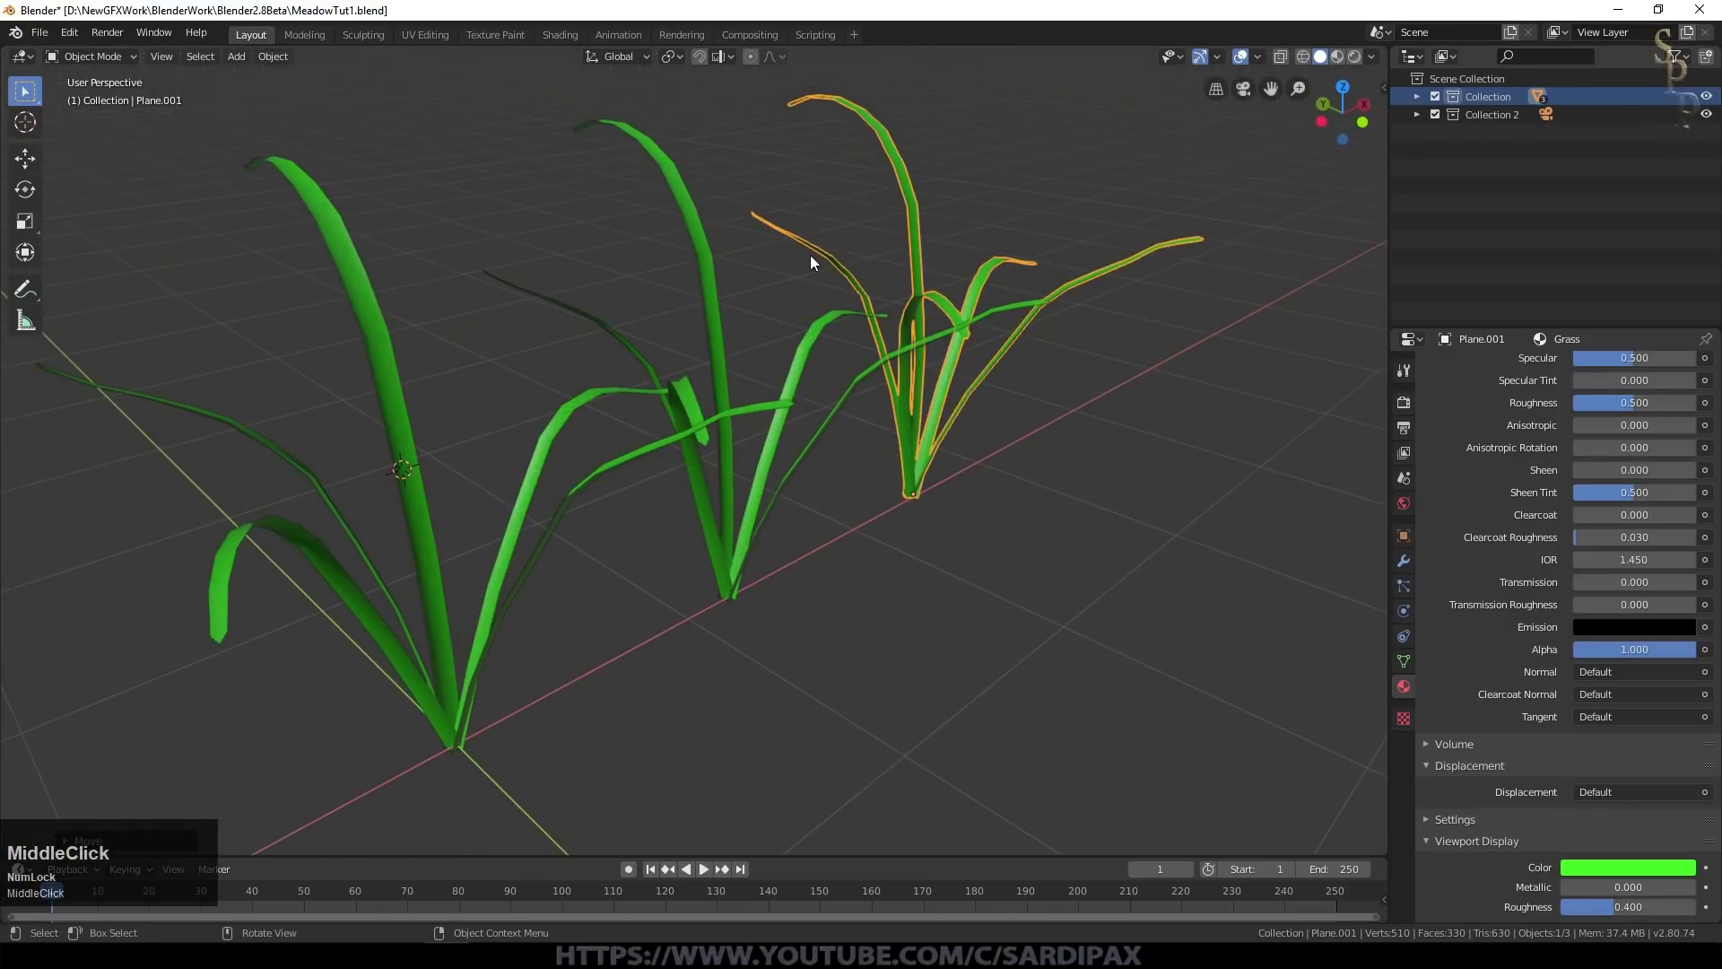
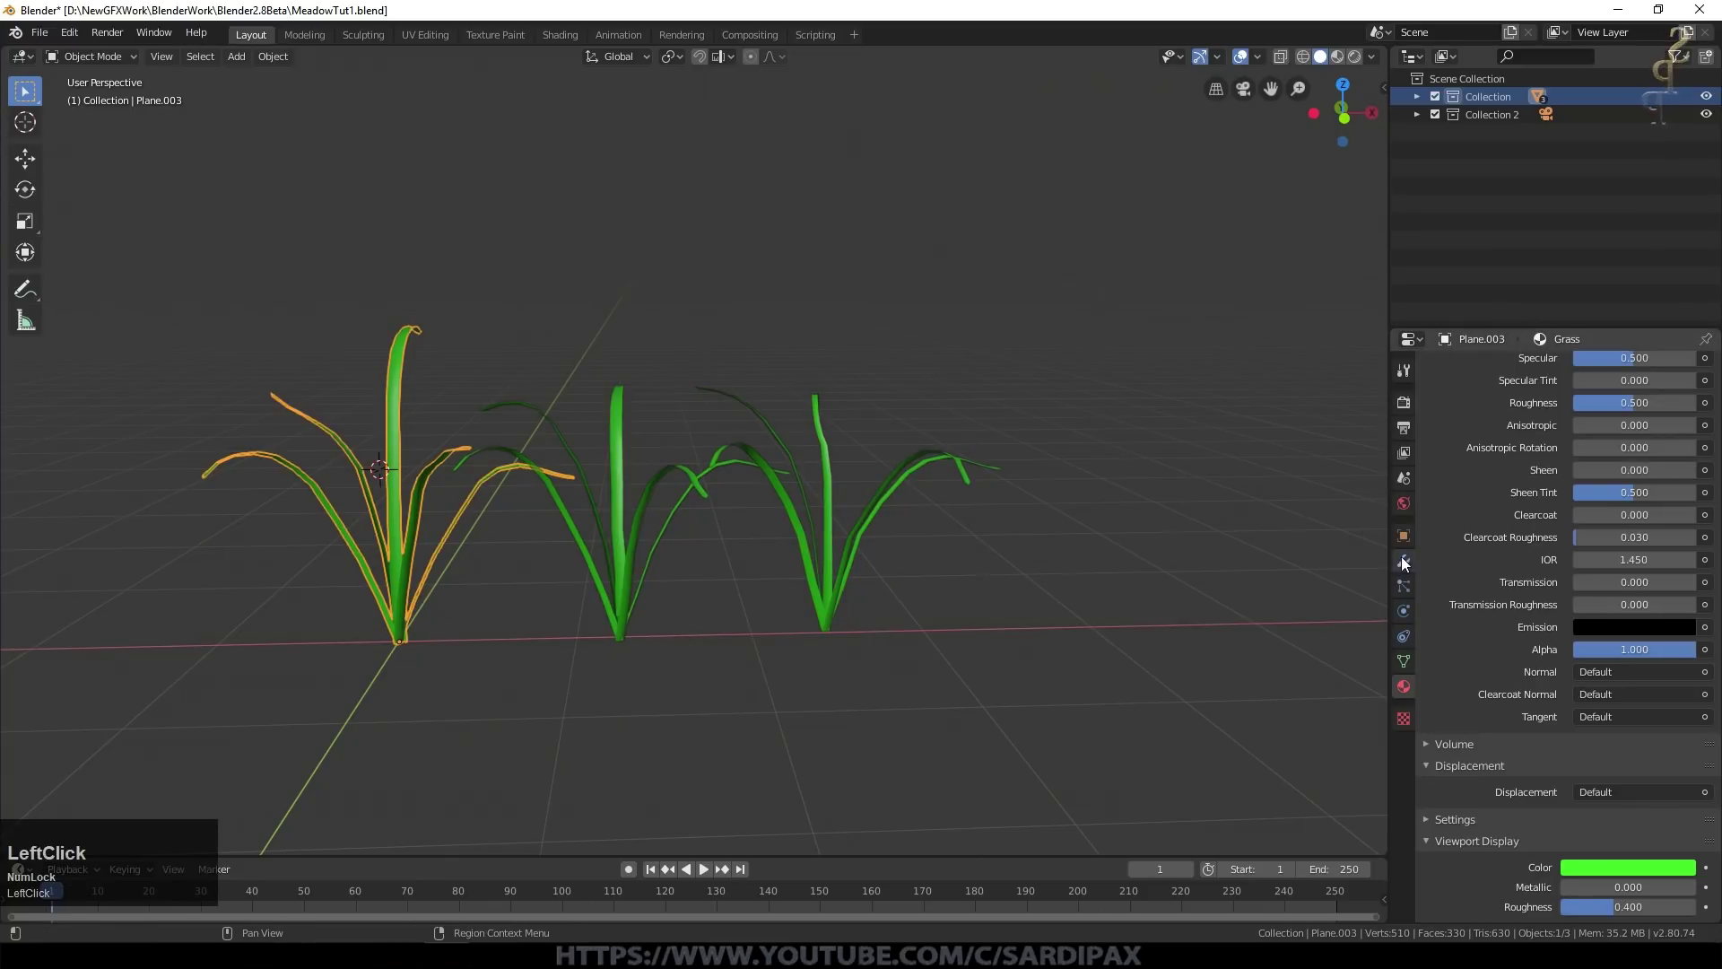
# Step: Rename the three clump meshes to Grass1, Grass2 and Grass3 in the Object Data properties
pyautogui.click(1415, 657)
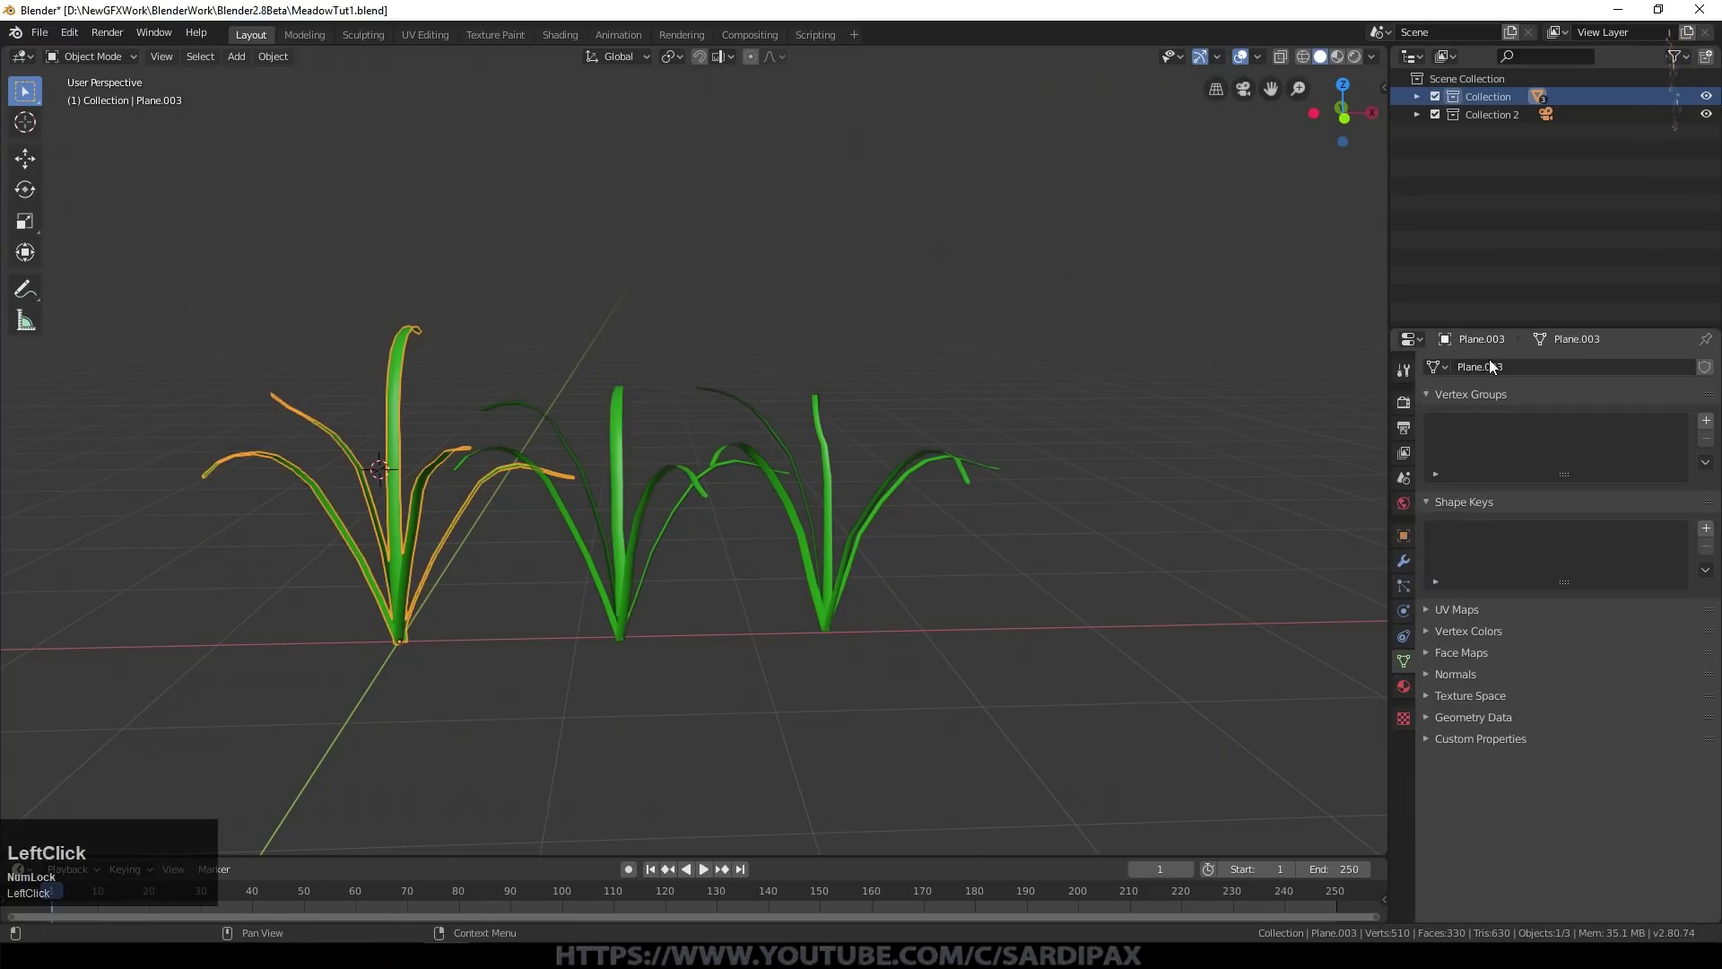
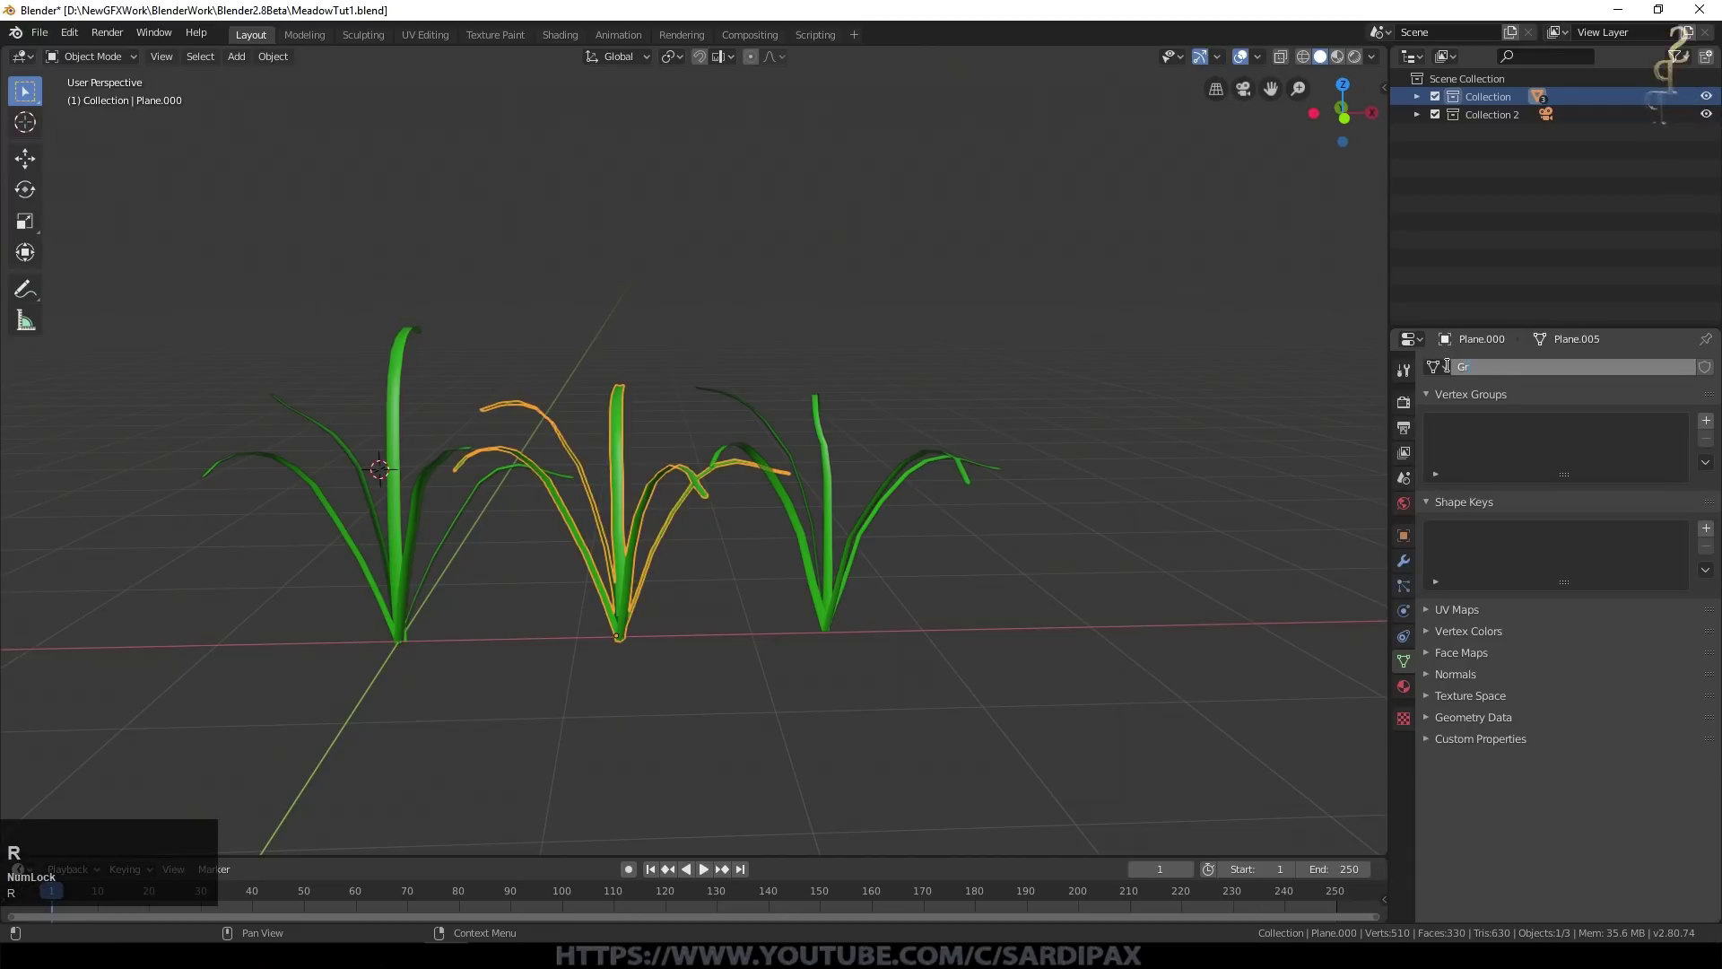
pyautogui.write('s2')
pyautogui.press('Return')
pyautogui.click(1425, 404)
pyautogui.press('shift+g')
pyautogui.write('rass2')
pyautogui.press('BackSpace')
pyautogui.press('3')
pyautogui.press('Return')
# Step: Move all three clumps into a new collection named Grass
pyautogui.press('m')
pyautogui.press('m')
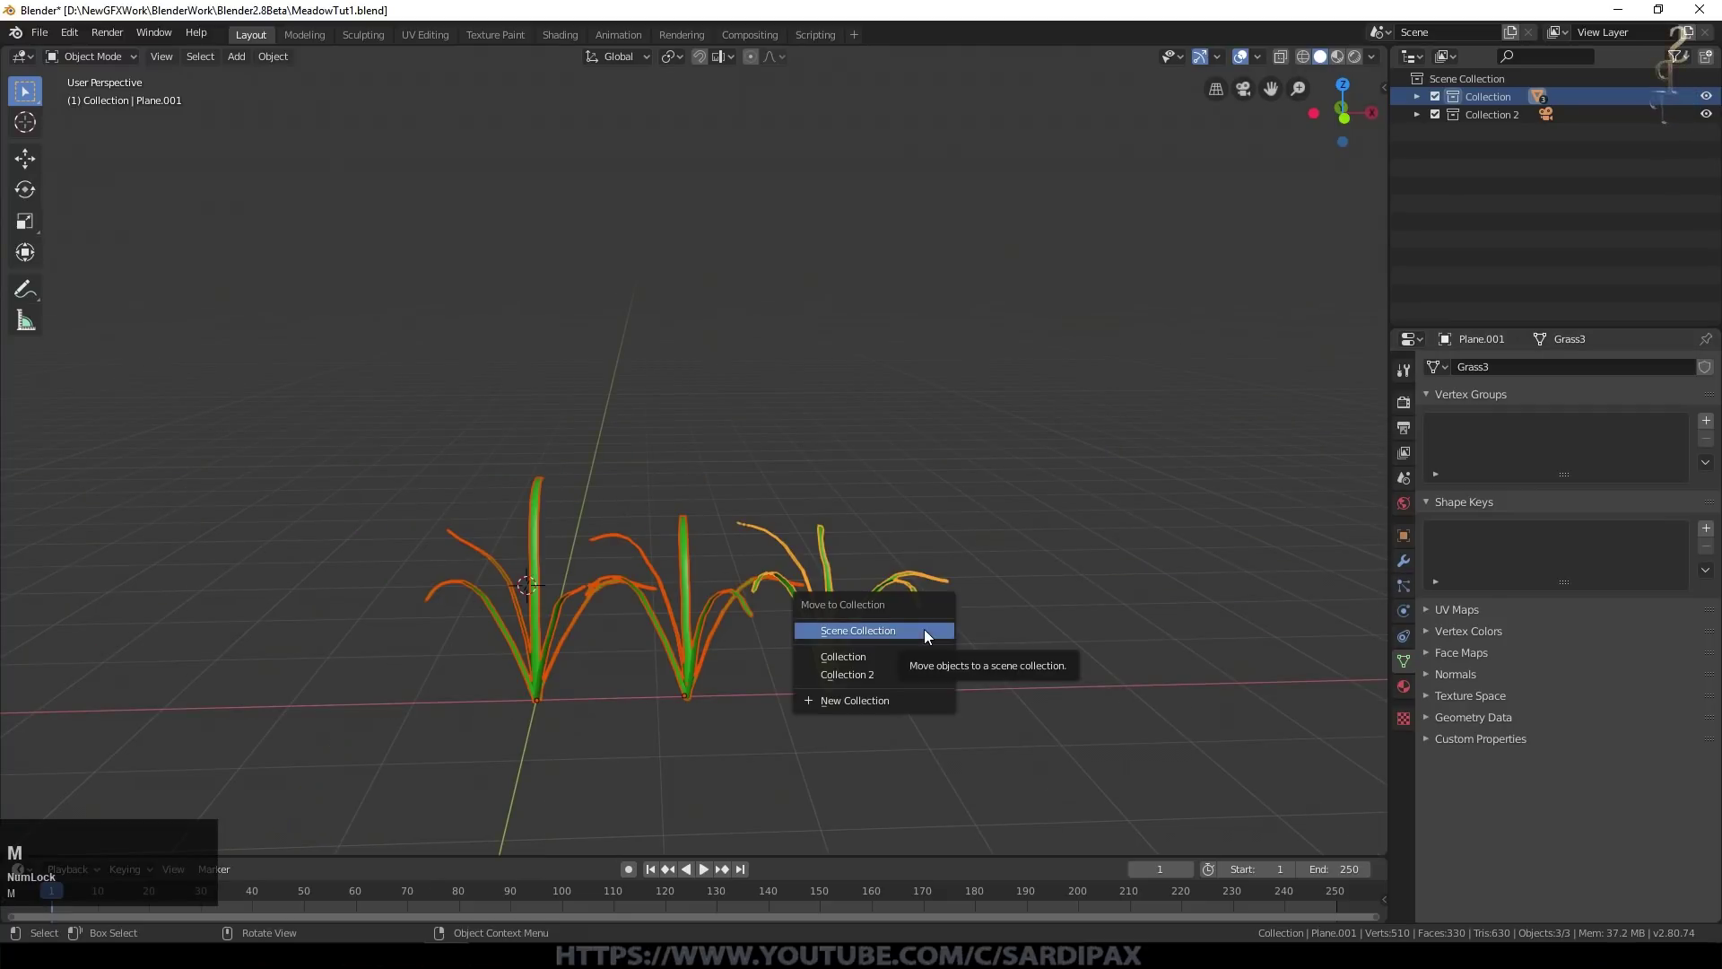
pyautogui.click(892, 704)
pyautogui.press('shift+g')
pyautogui.press('r')
pyautogui.write('ra')
pyautogui.press('s')
pyautogui.write('ss')
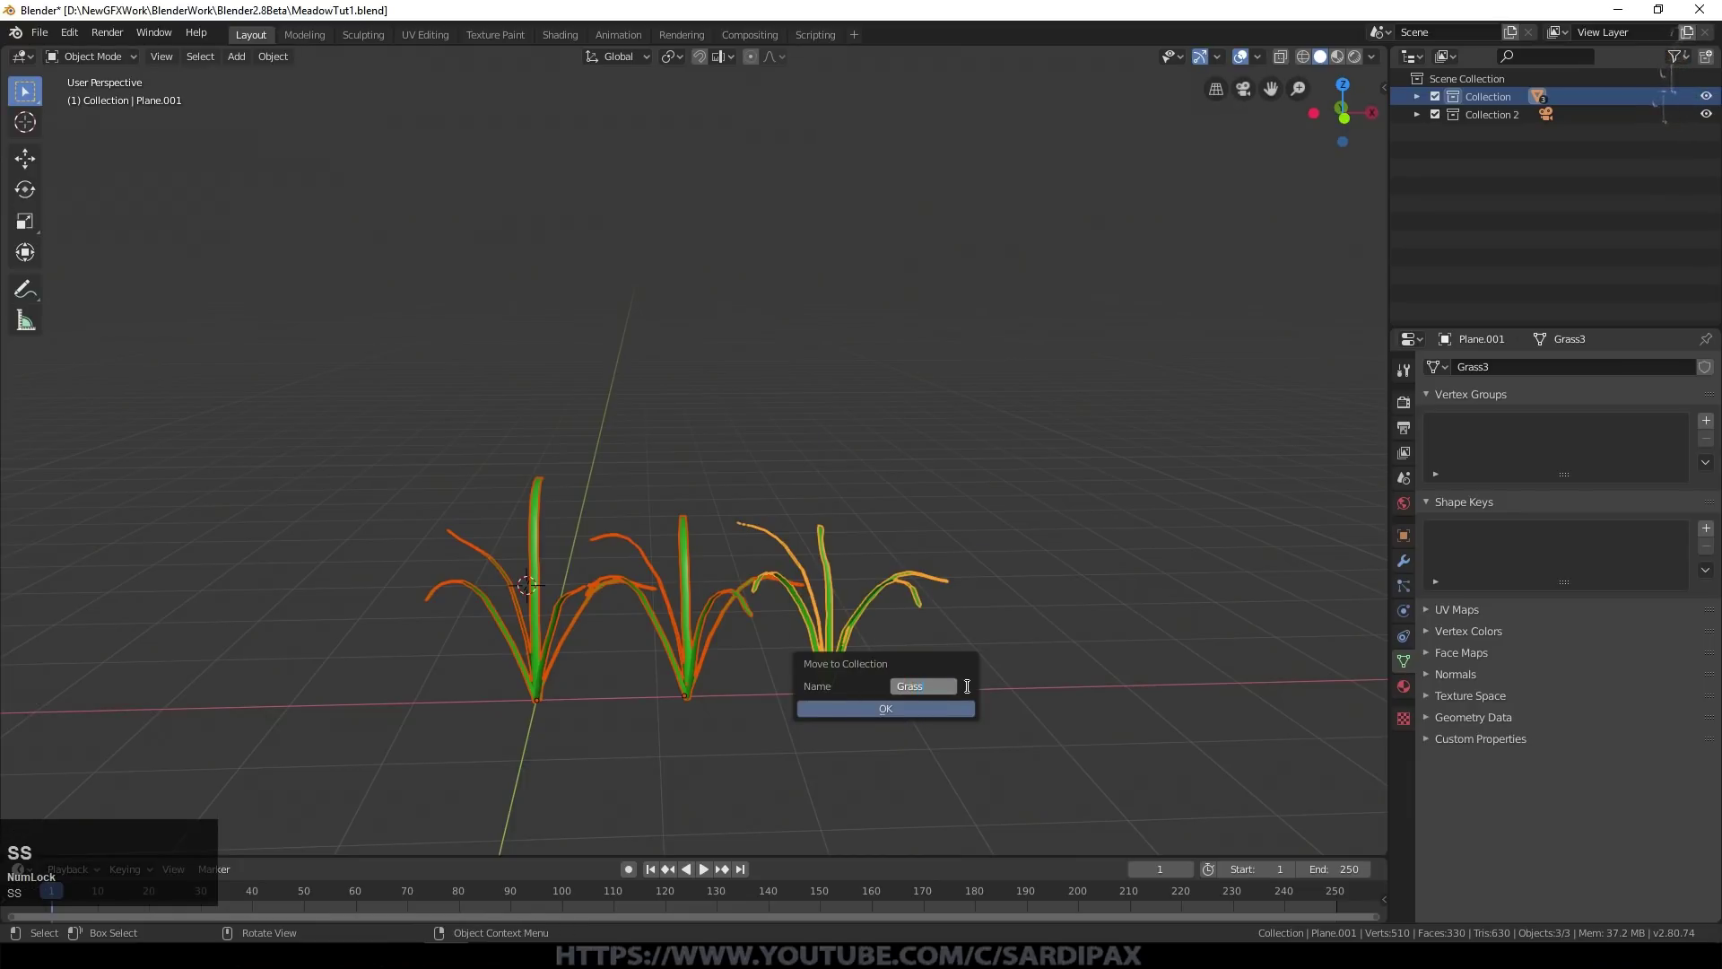
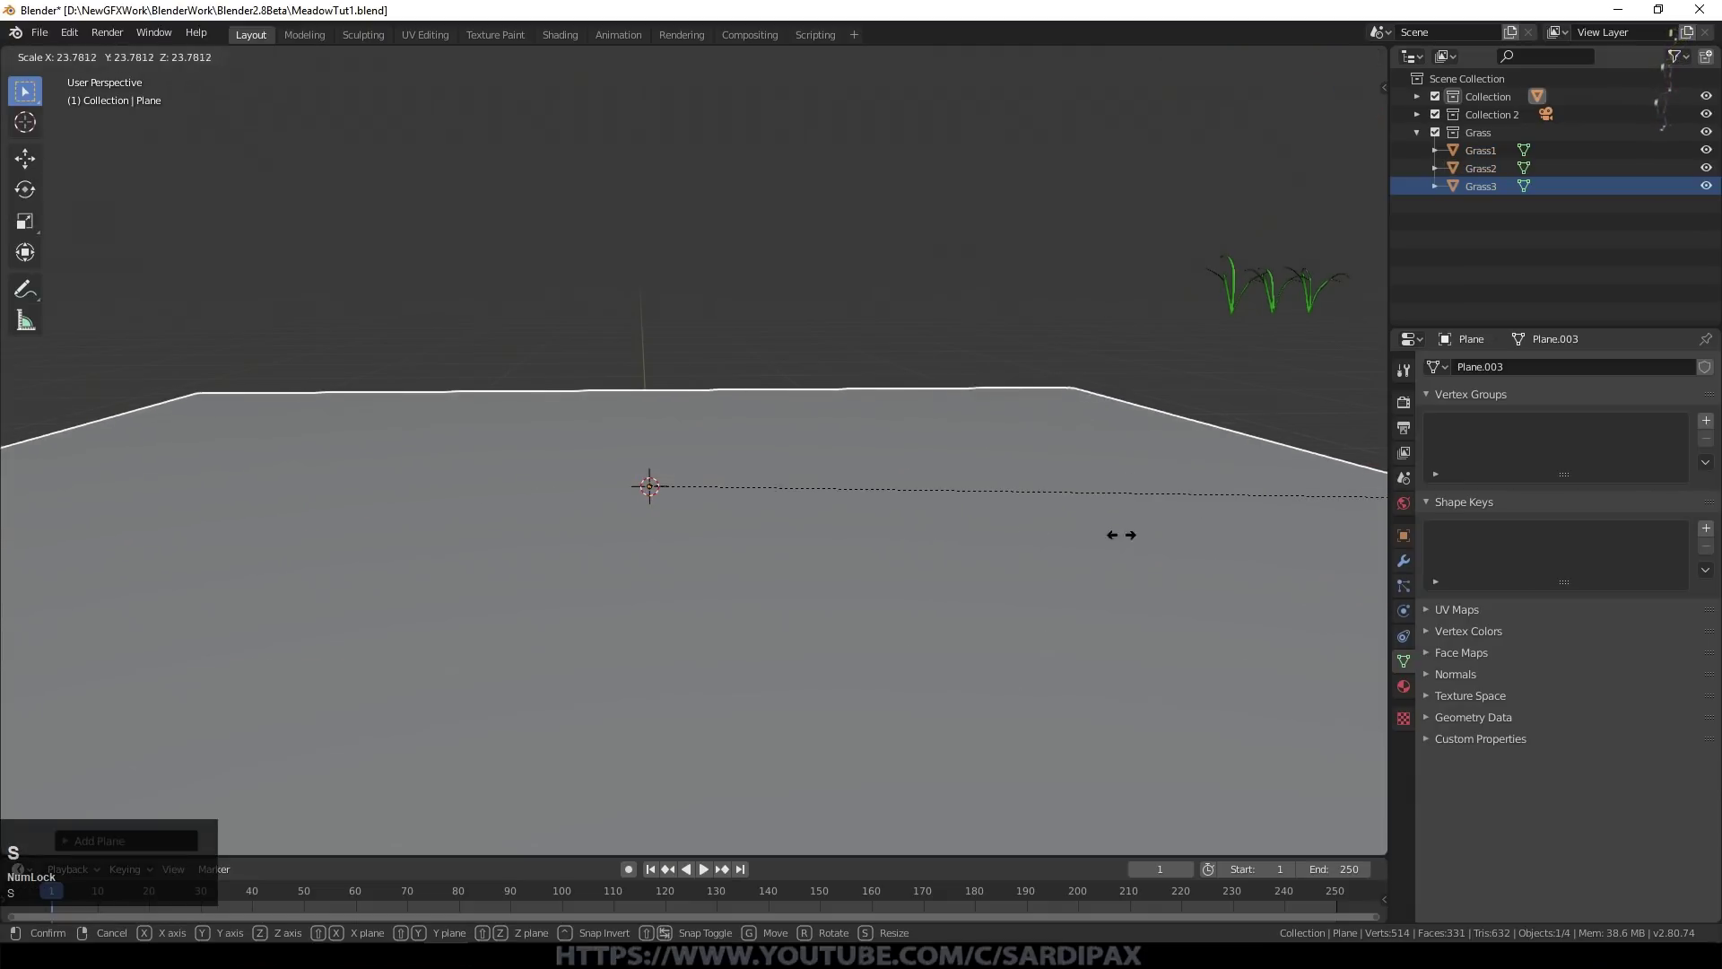
# Step: Subdivide the ground plane with more cuts and smooth it into gently rolling terrain
pyautogui.click(1147, 545)
pyautogui.scroll(-3)
pyautogui.middleClick(928, 460)
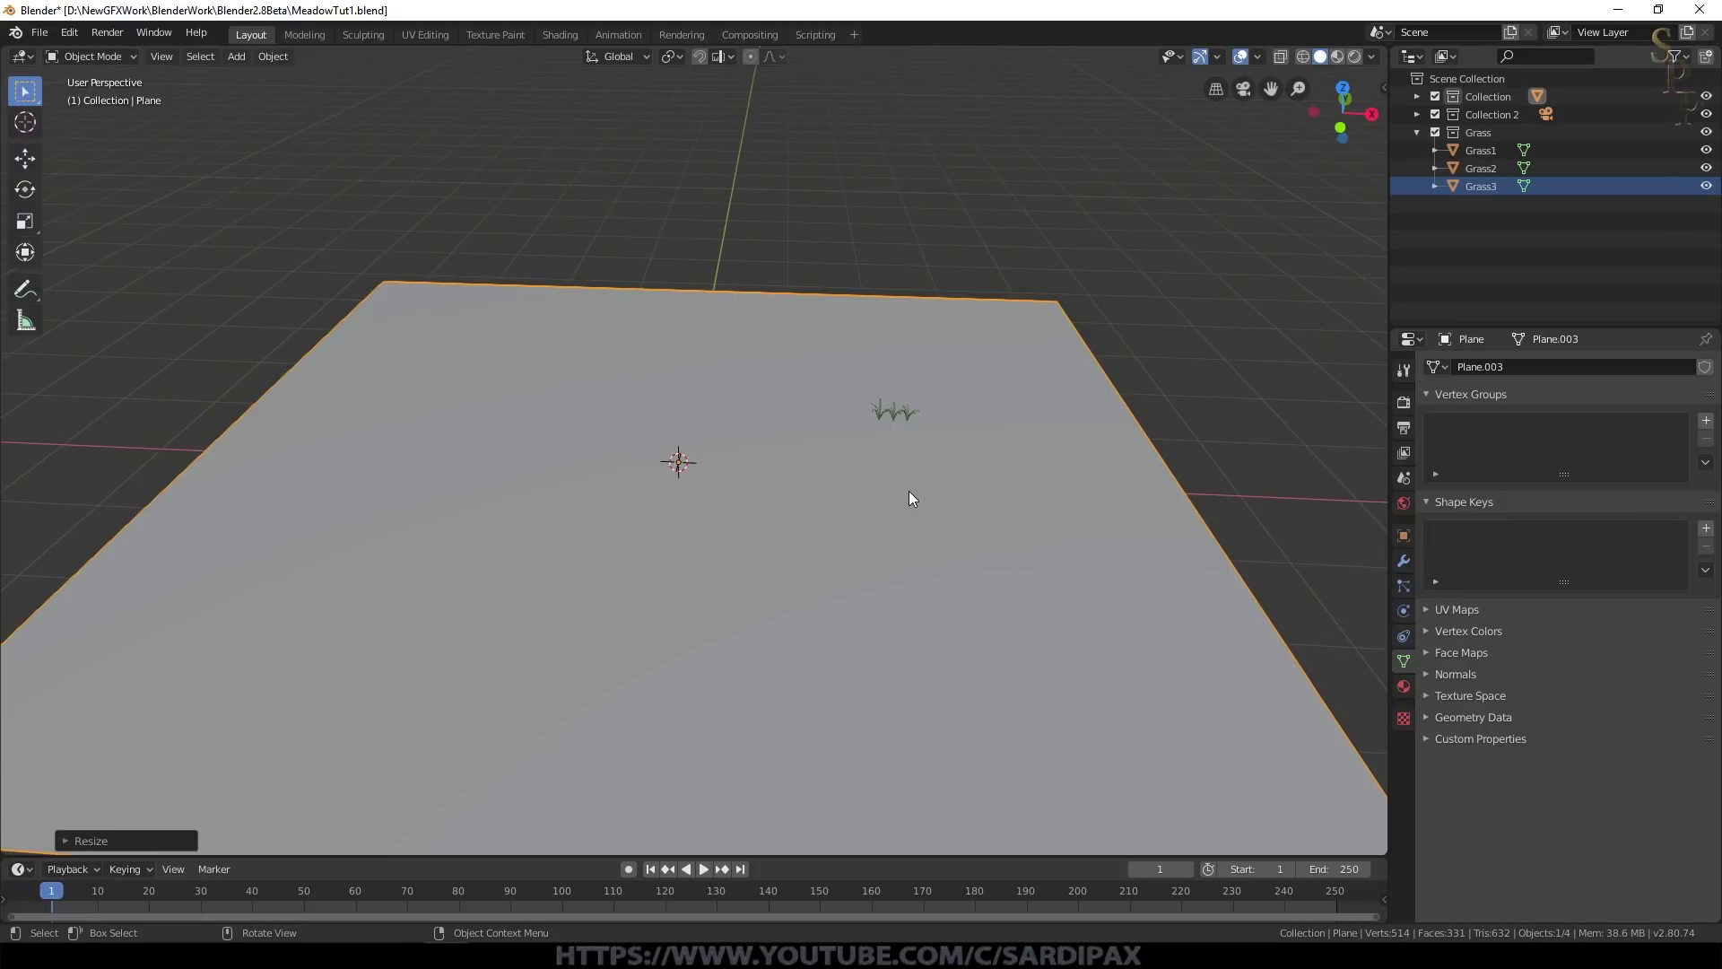
pyautogui.press('Tab')
pyautogui.rightClick(1020, 552)
pyautogui.click(975, 496)
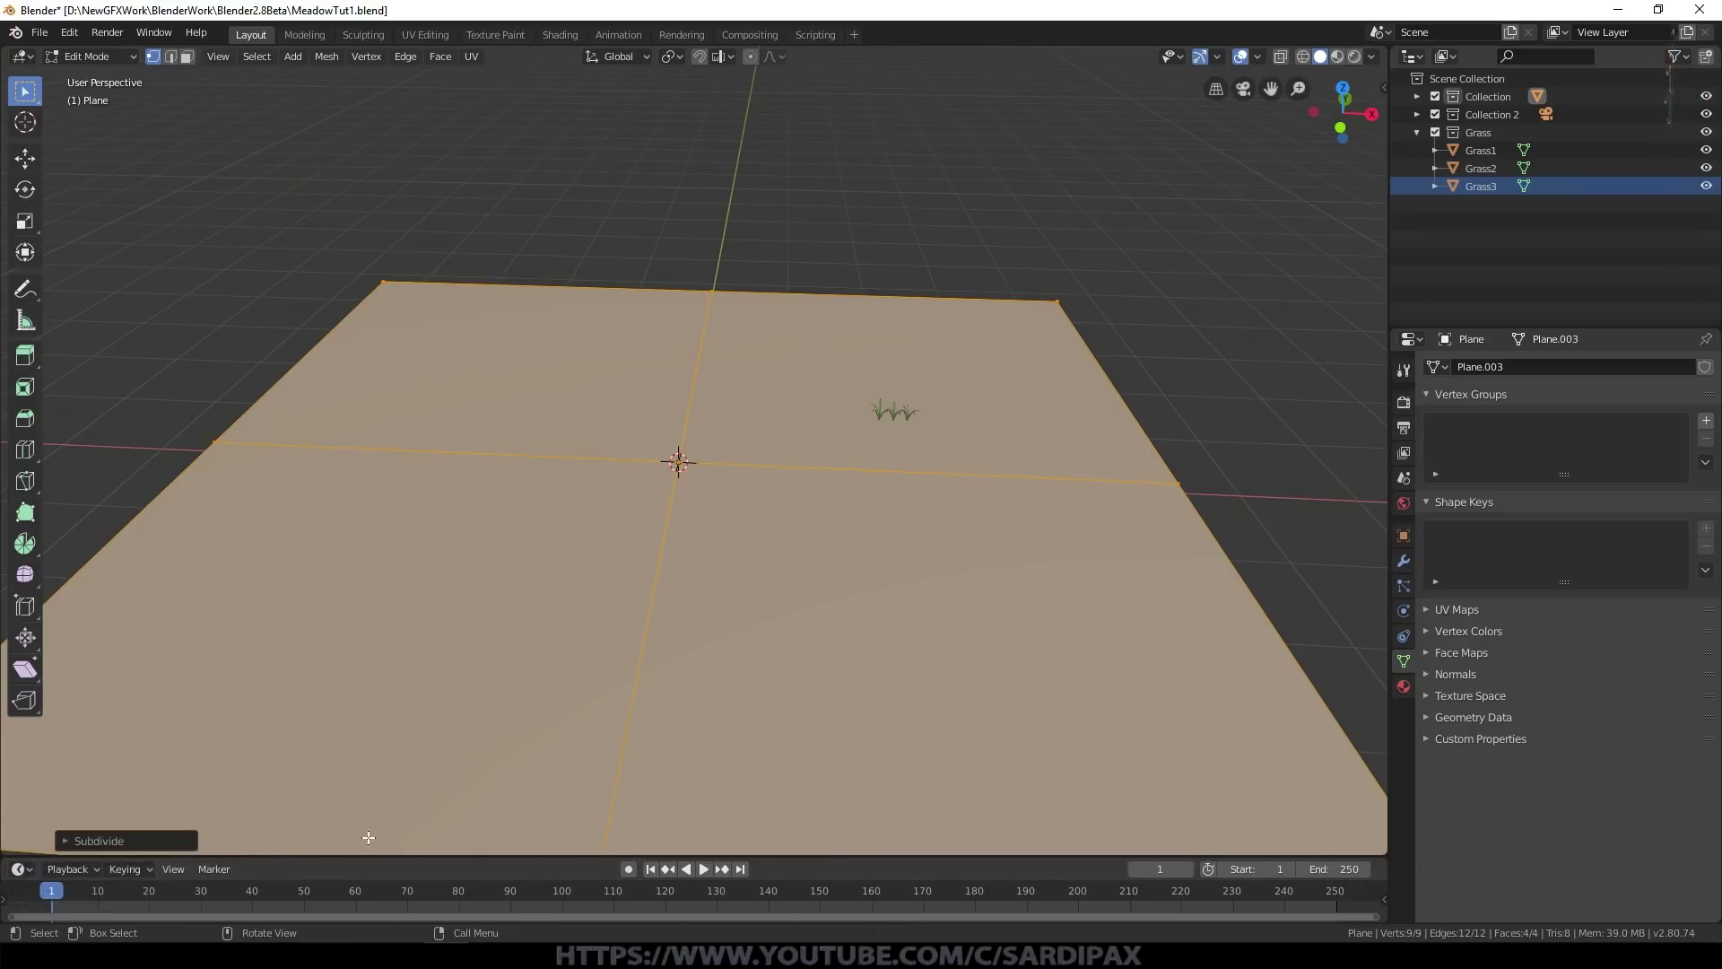
pyautogui.click(180, 838)
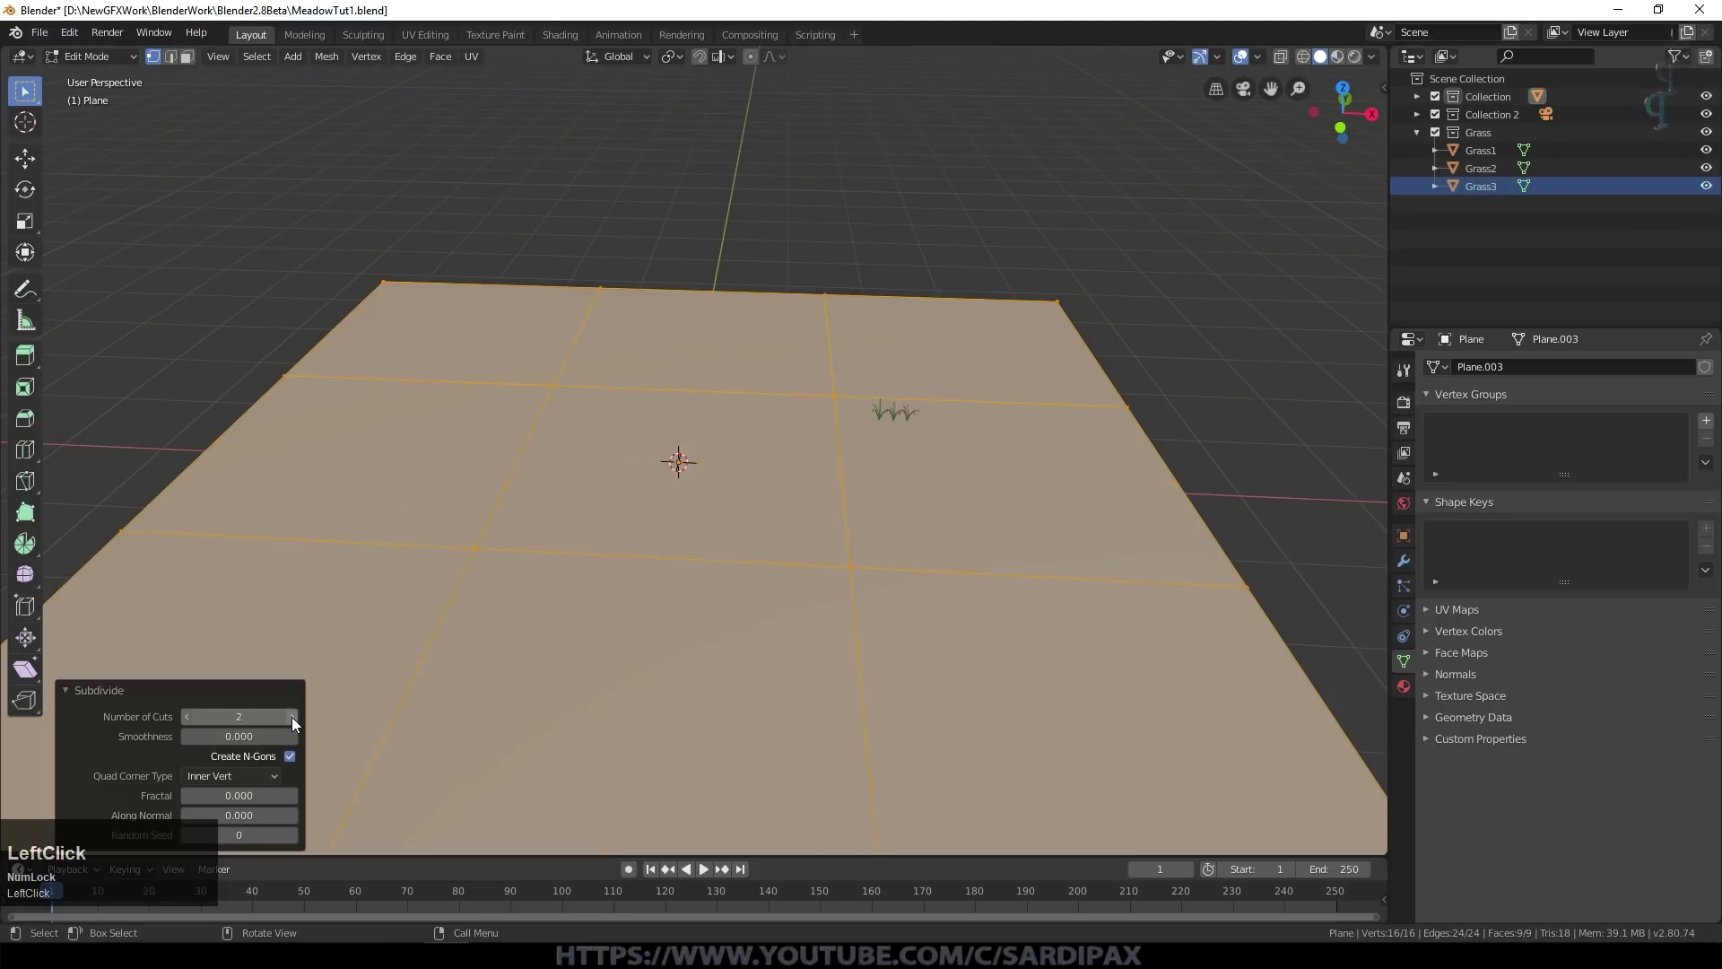
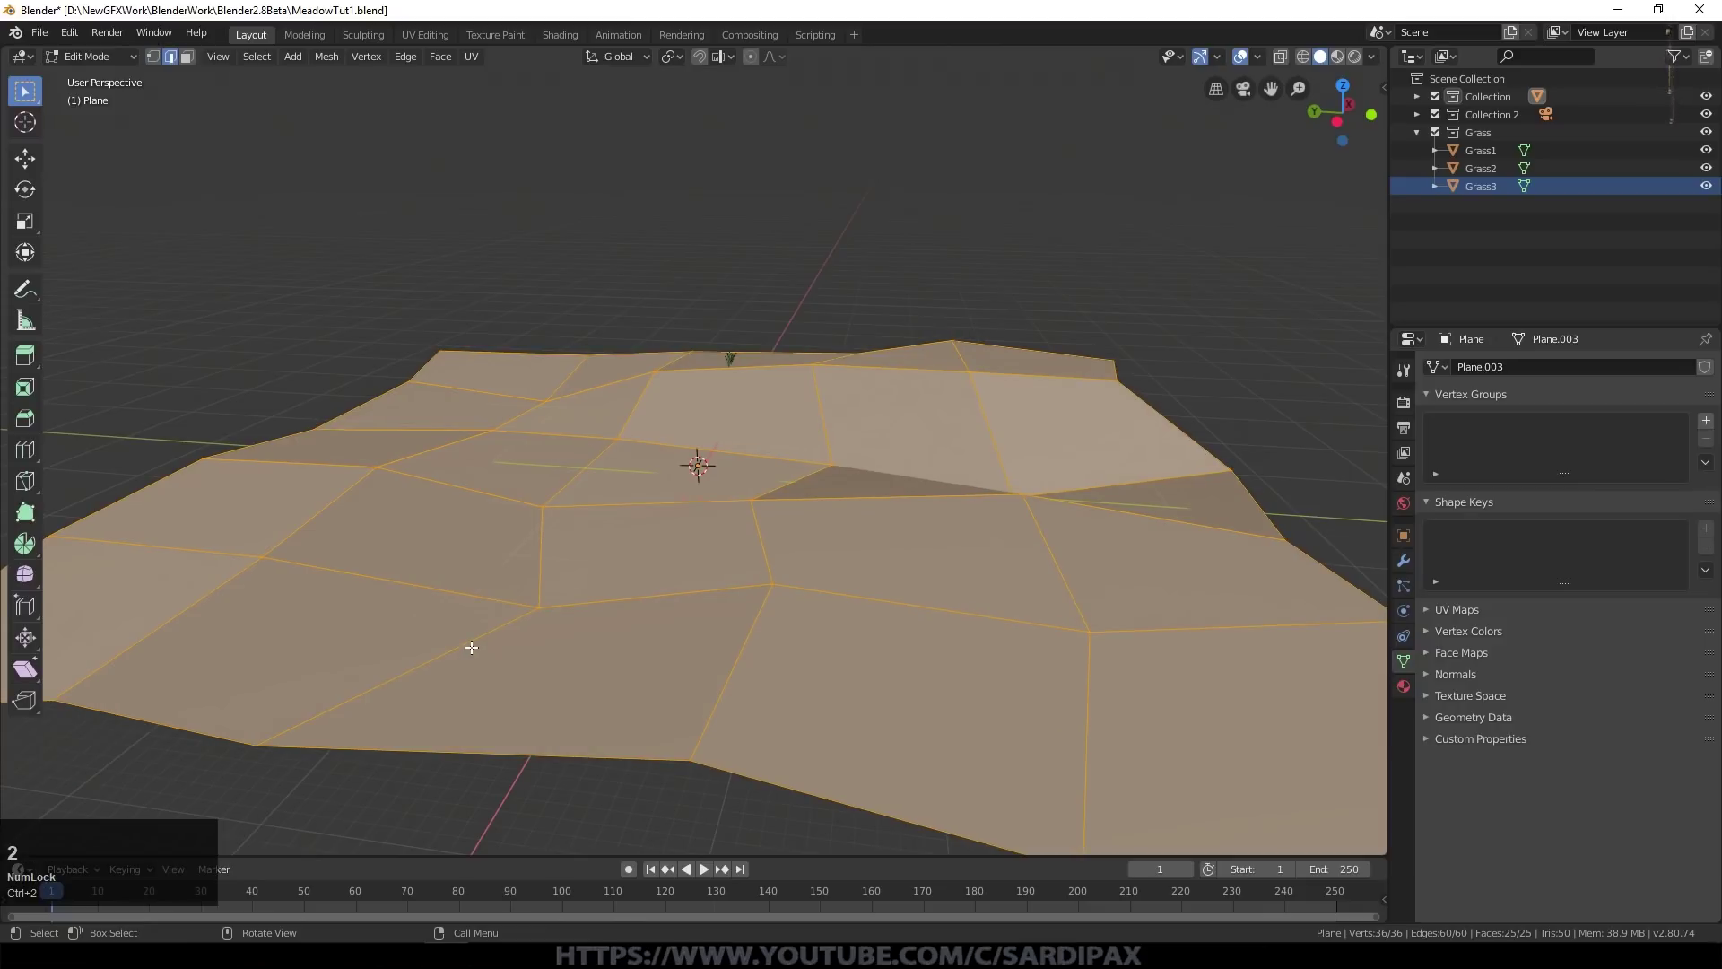
pyautogui.press('Tab')
pyautogui.press('ctrl+2')
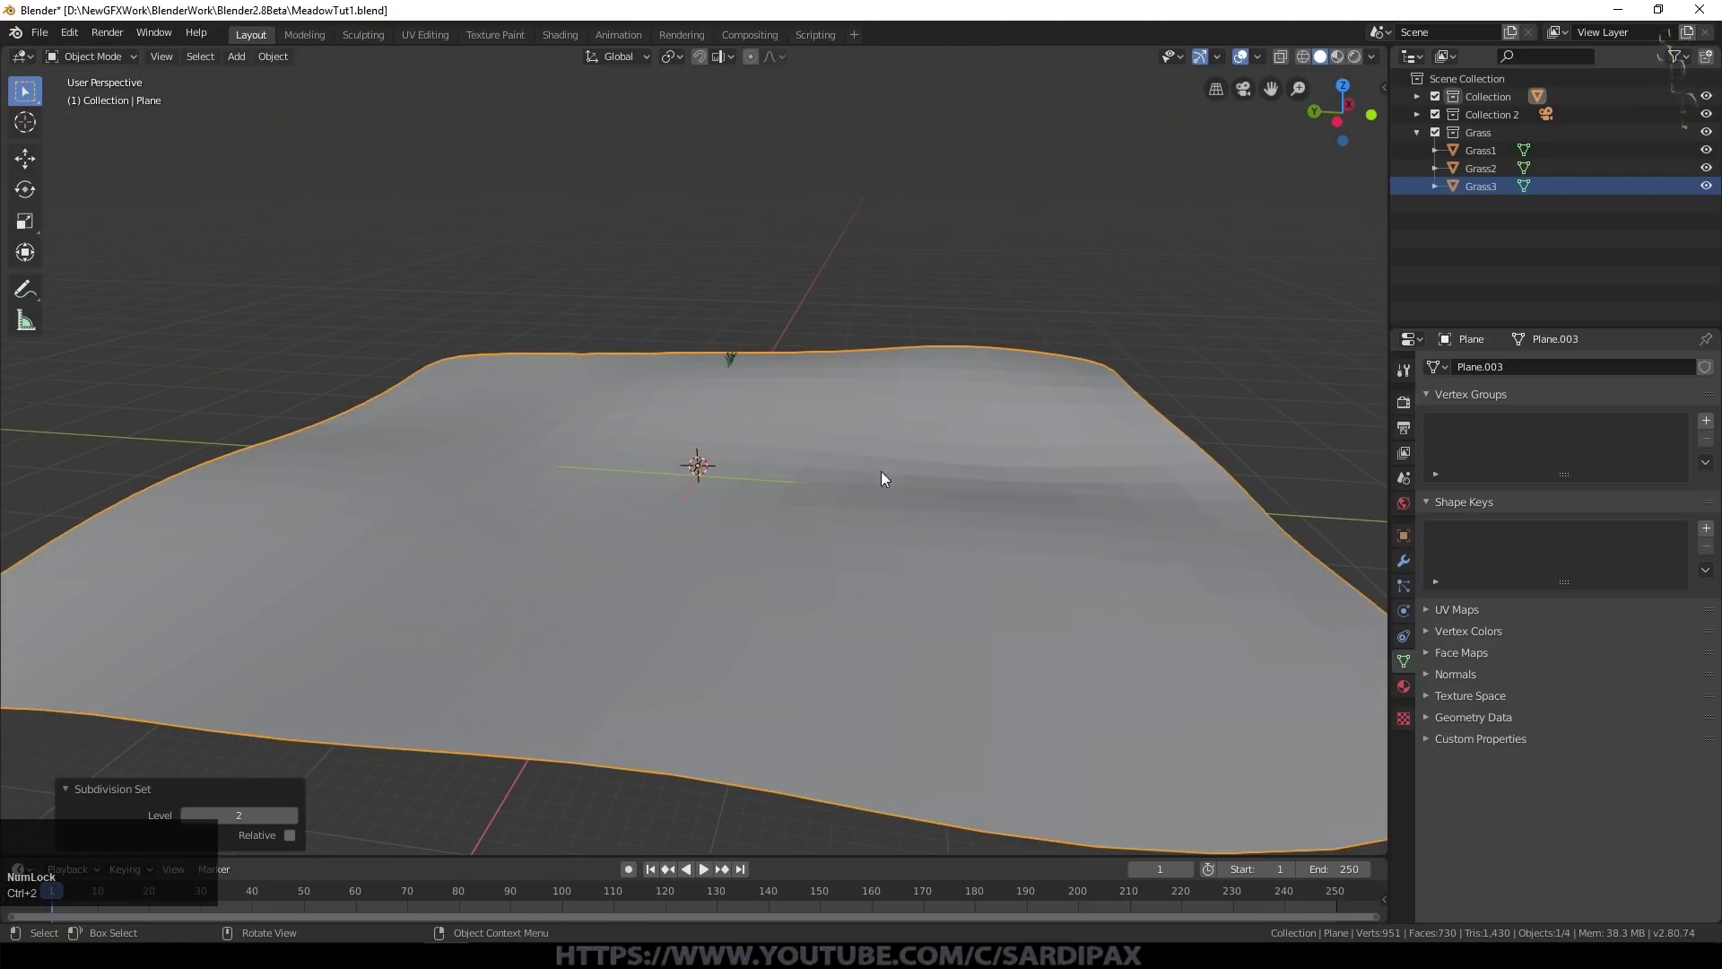
# Step: Give the terrain smooth shading and scale it wider
pyautogui.rightClick(731, 598)
pyautogui.click(689, 588)
pyautogui.middleClick(744, 504)
pyautogui.click(1388, 160)
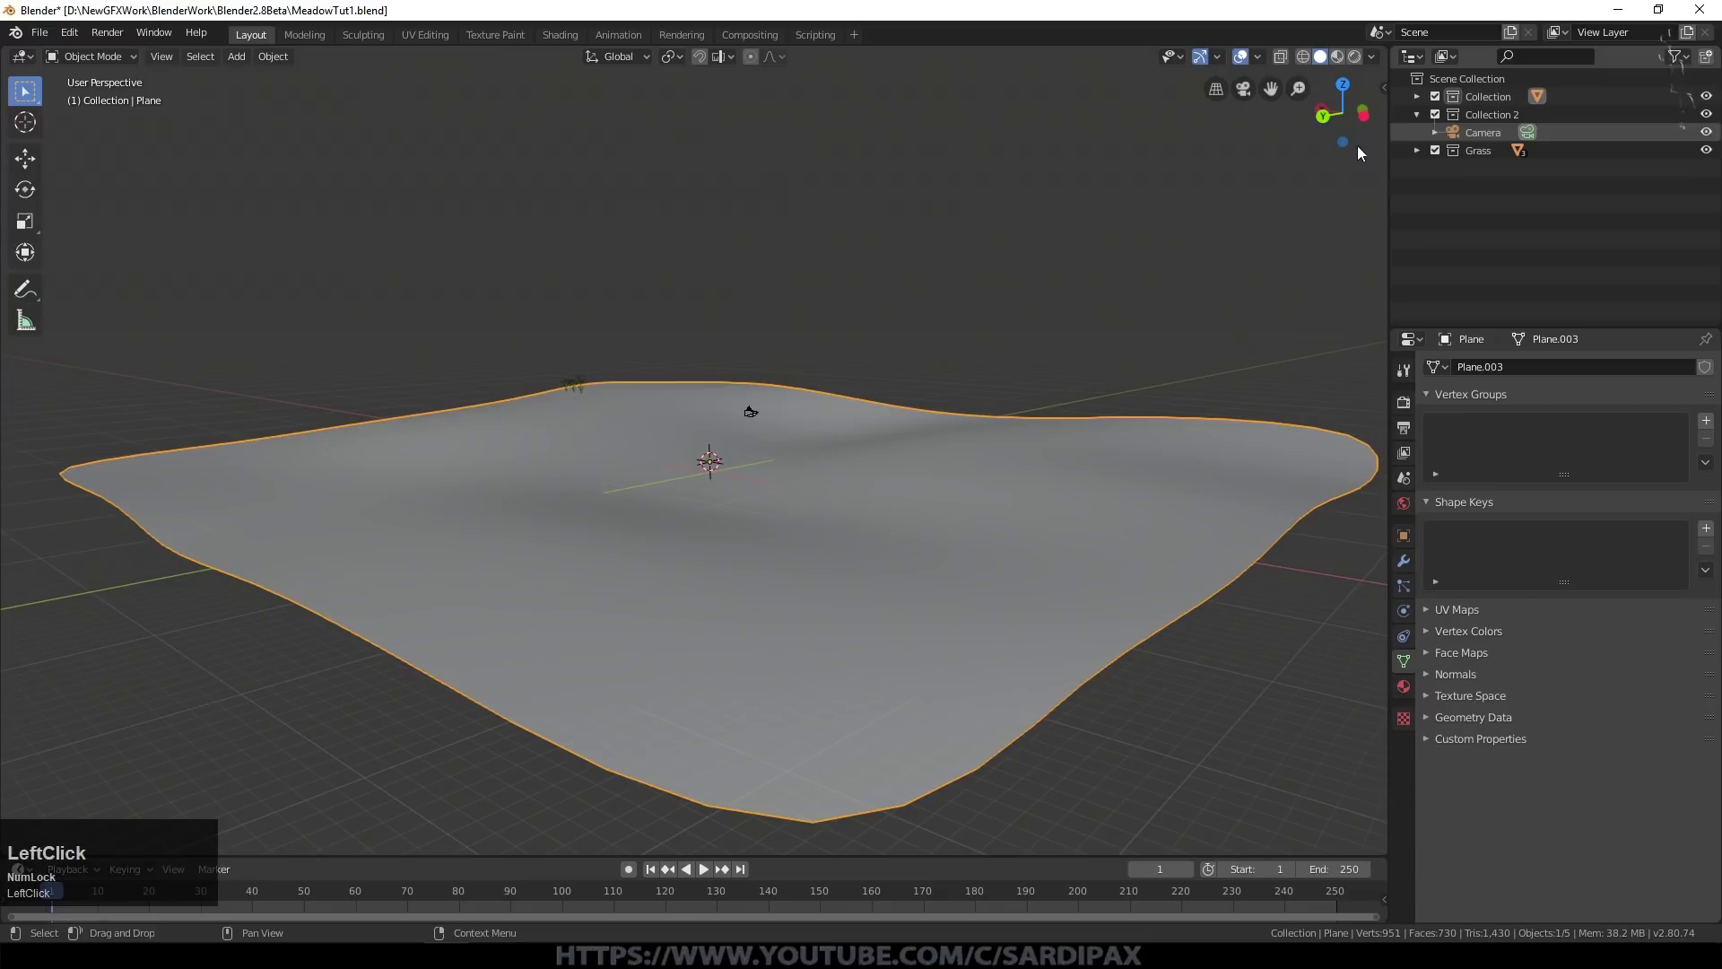
pyautogui.press('s')
# Step: Pull the camera back across the terrain and extend its clip distance to frame the ground
pyautogui.click(1073, 404)
pyautogui.middleClick(801, 543)
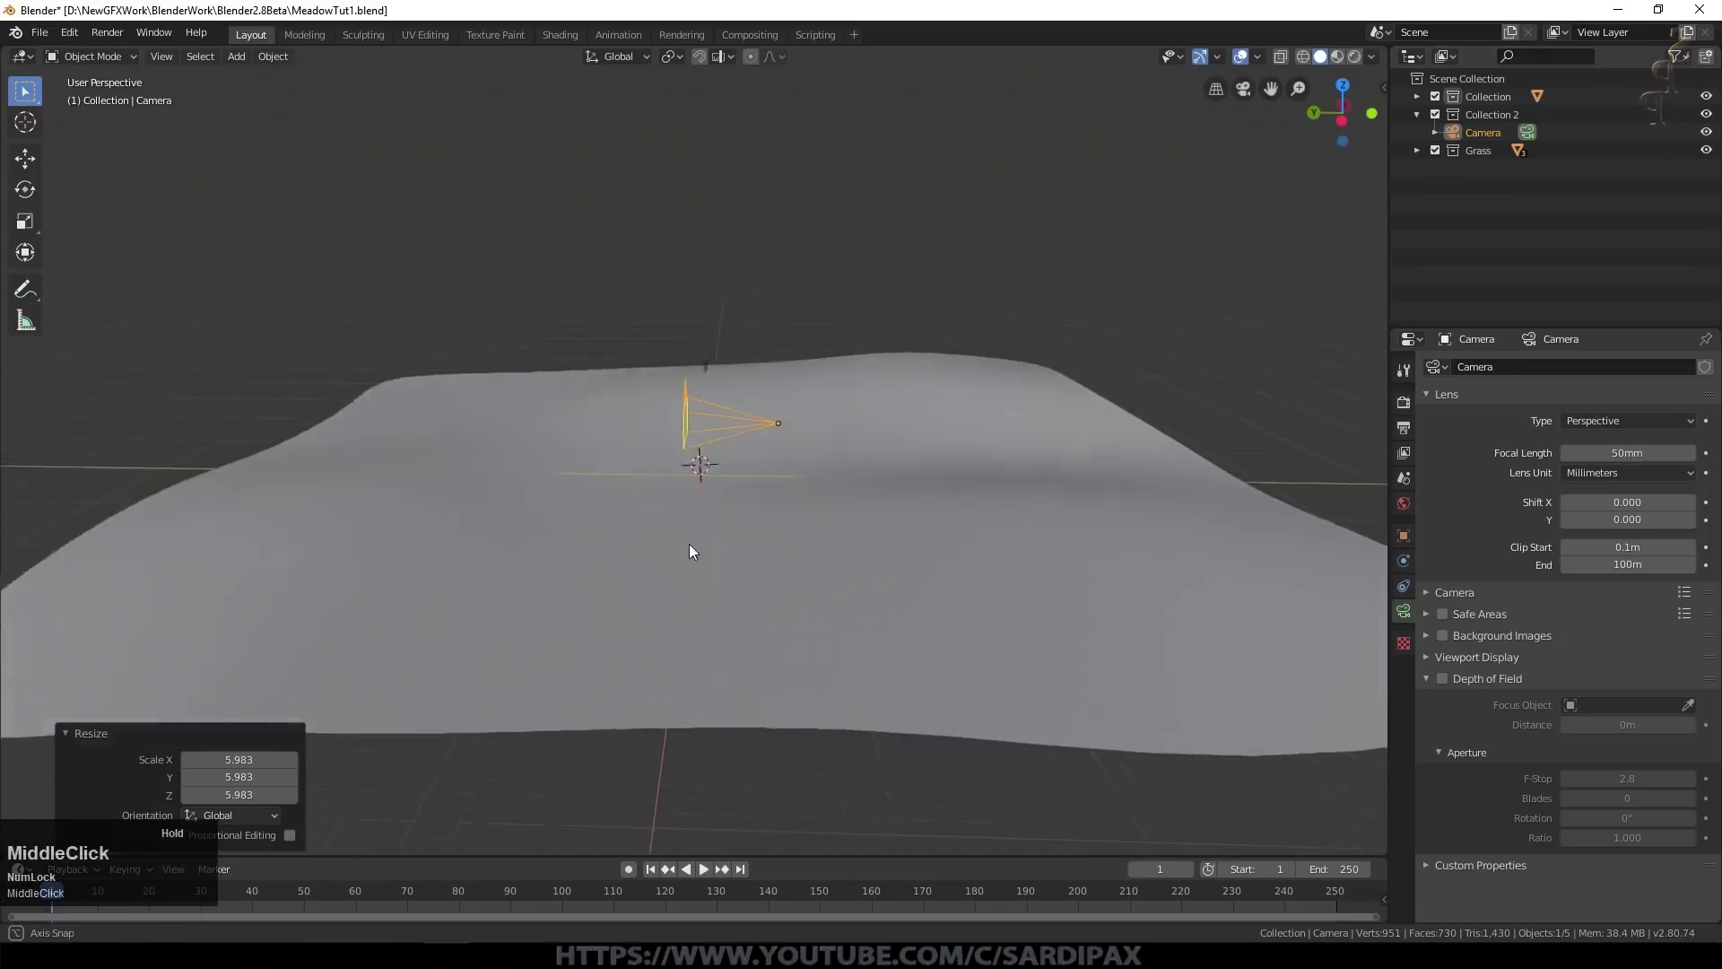
pyautogui.press('g')
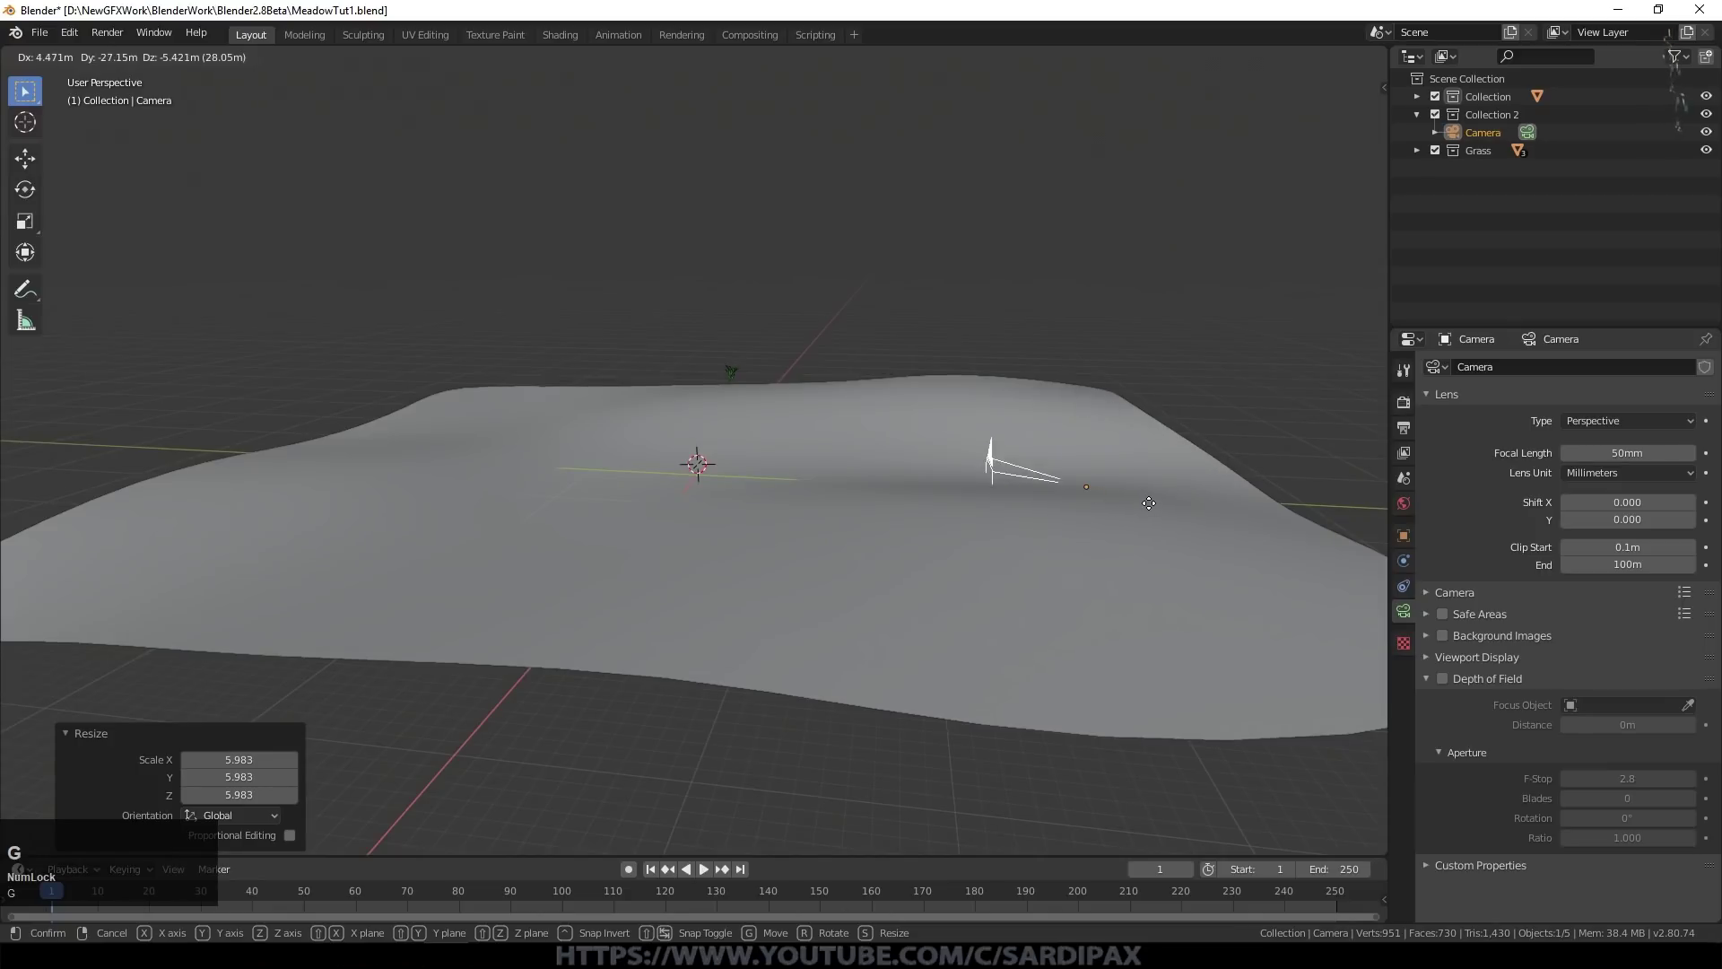
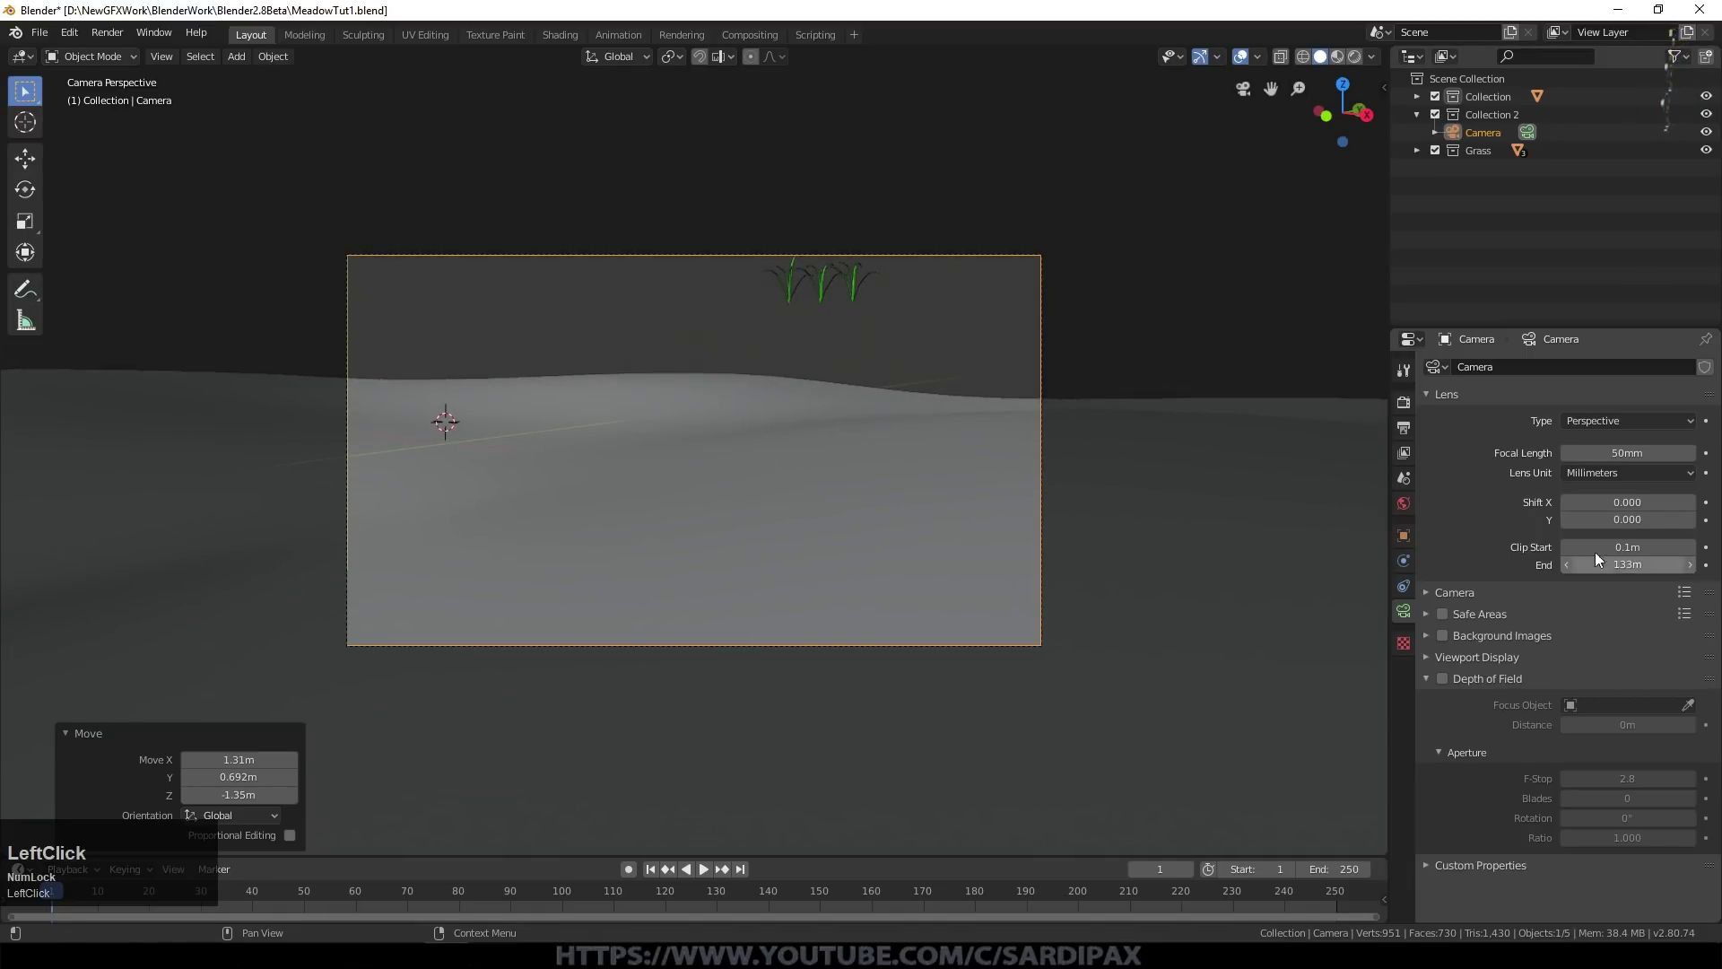
pyautogui.press('s')
pyautogui.click(86, 546)
pyautogui.middleClick(998, 568)
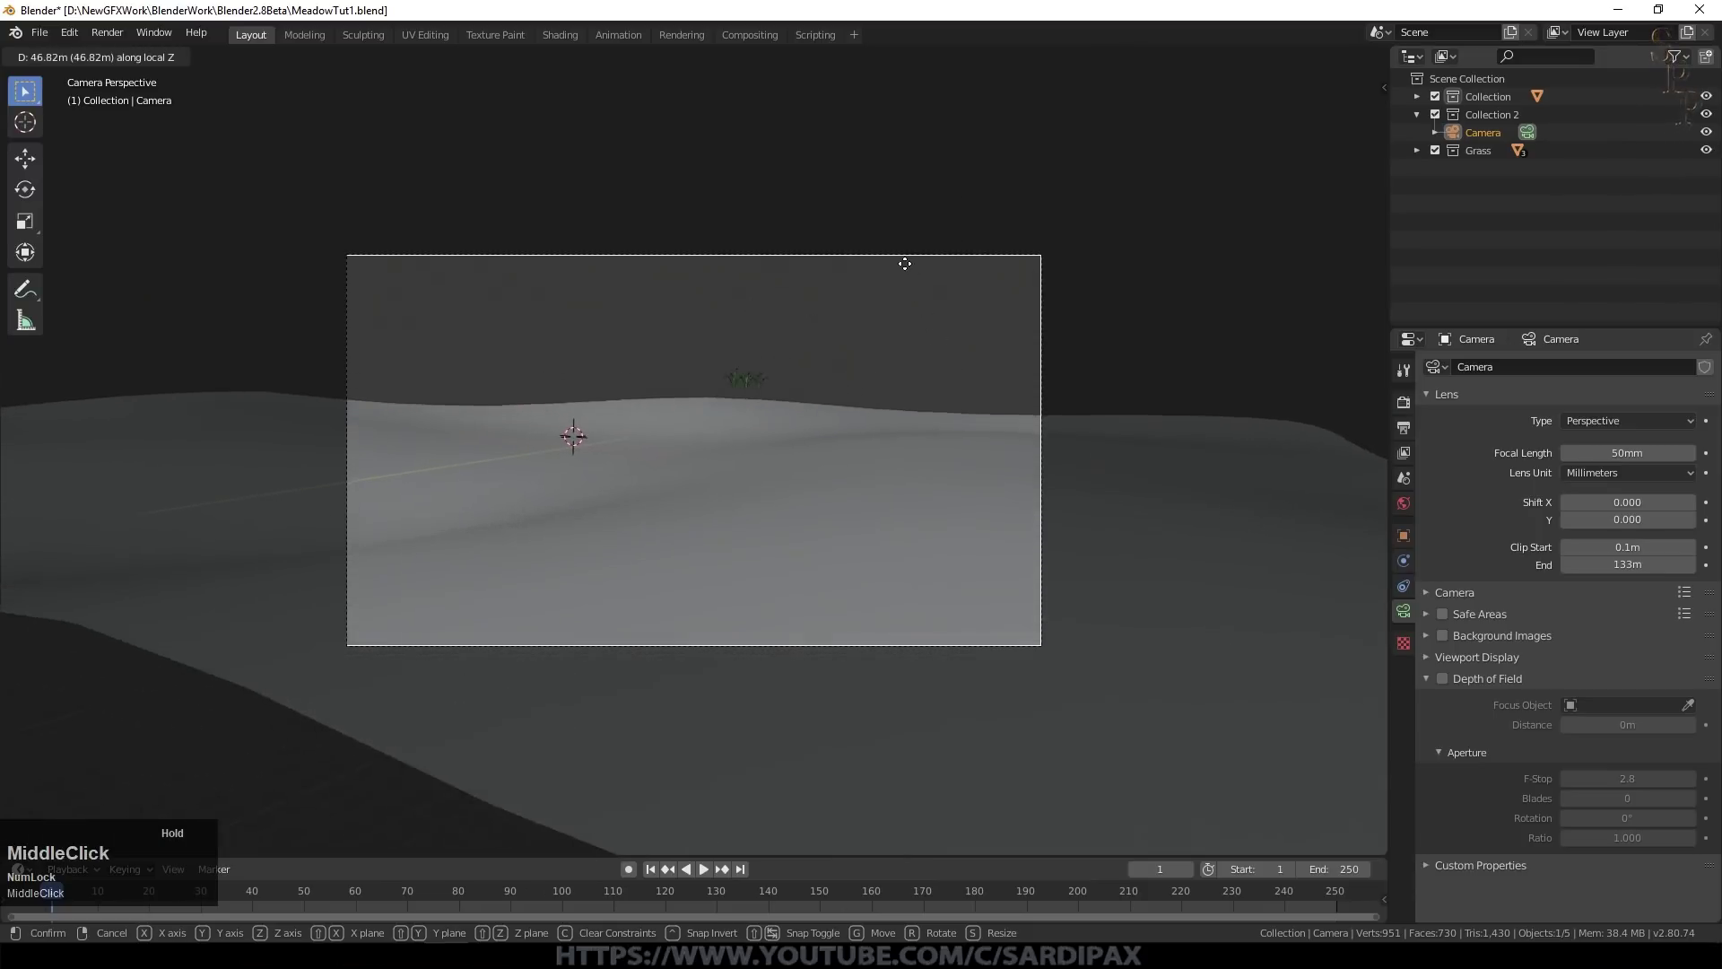
pyautogui.click(882, 216)
# Step: Select the grass clump, reposition it and start enlarging it to about 3.94 times its size
pyautogui.click(761, 382)
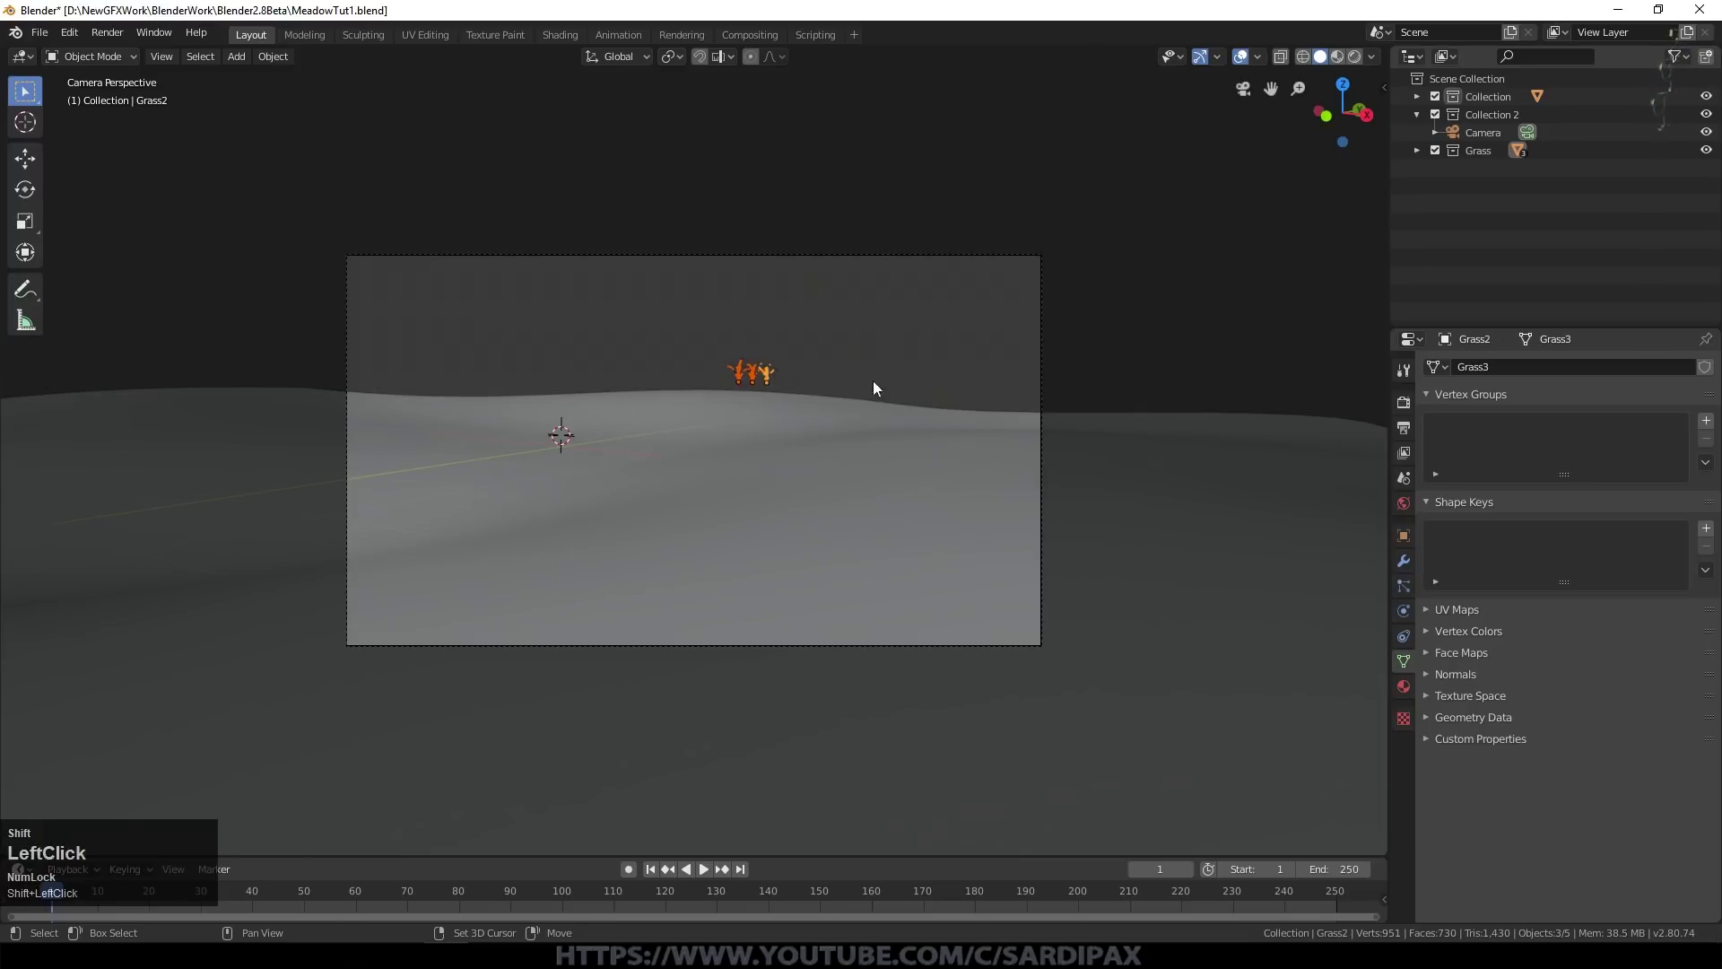
pyautogui.press('g')
pyautogui.click(1366, 300)
pyautogui.scroll(-3)
pyautogui.middleClick(1000, 457)
pyautogui.scroll(-3)
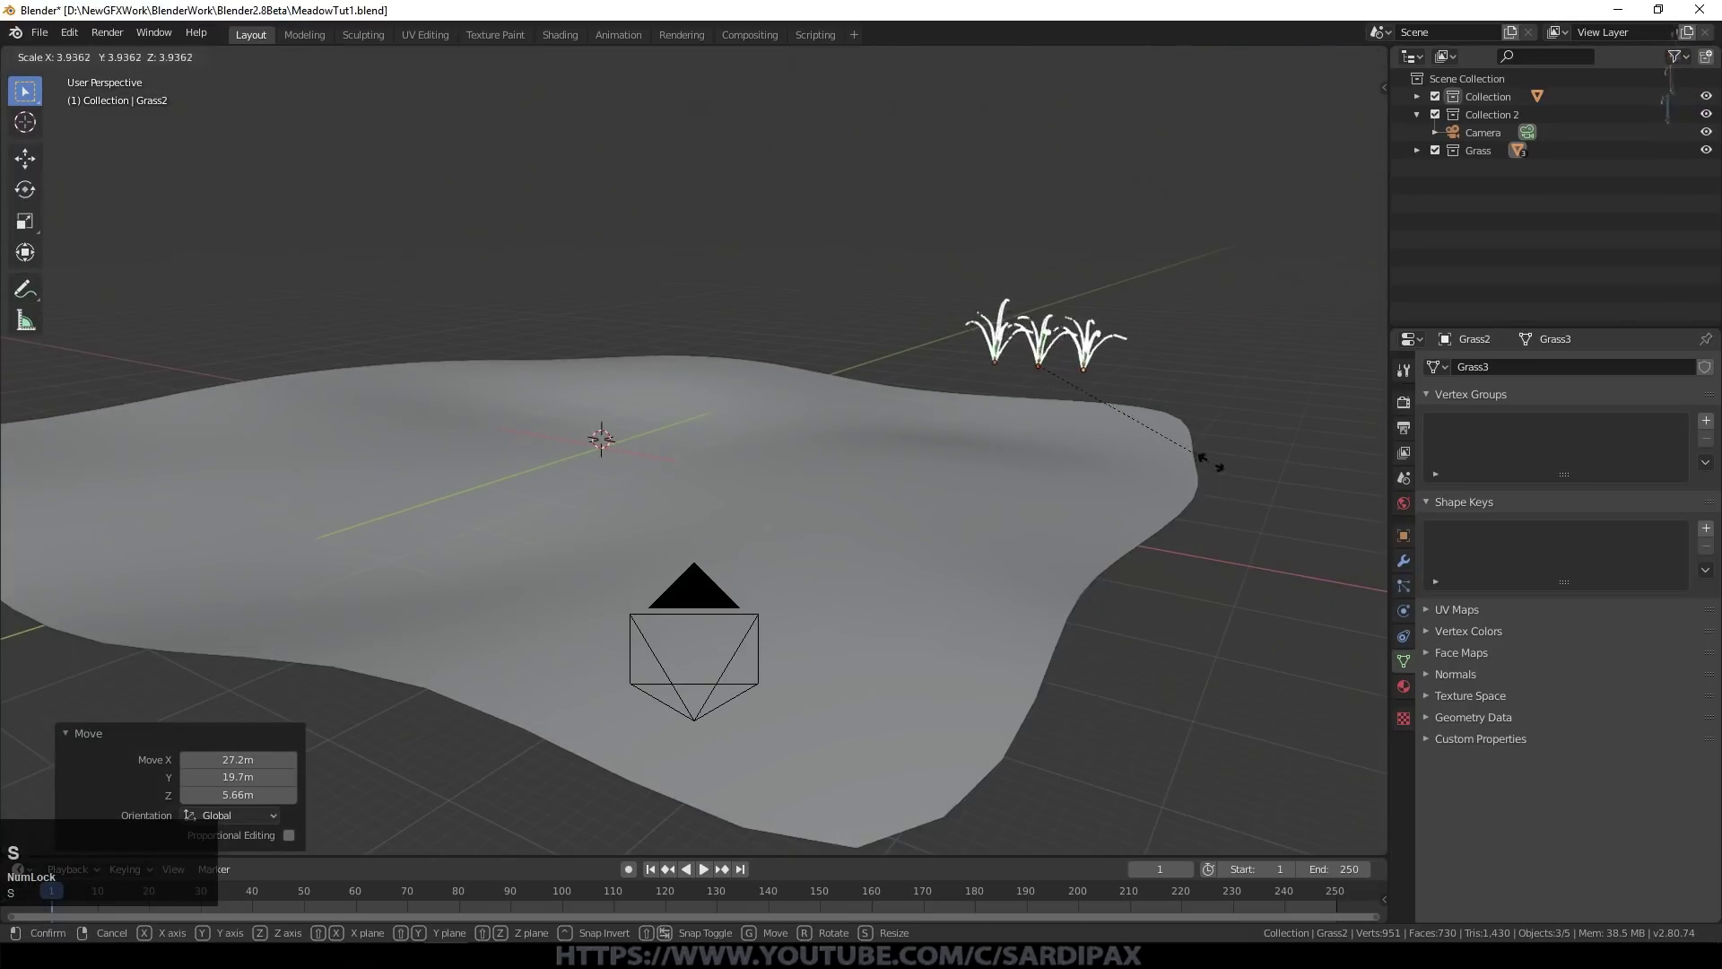
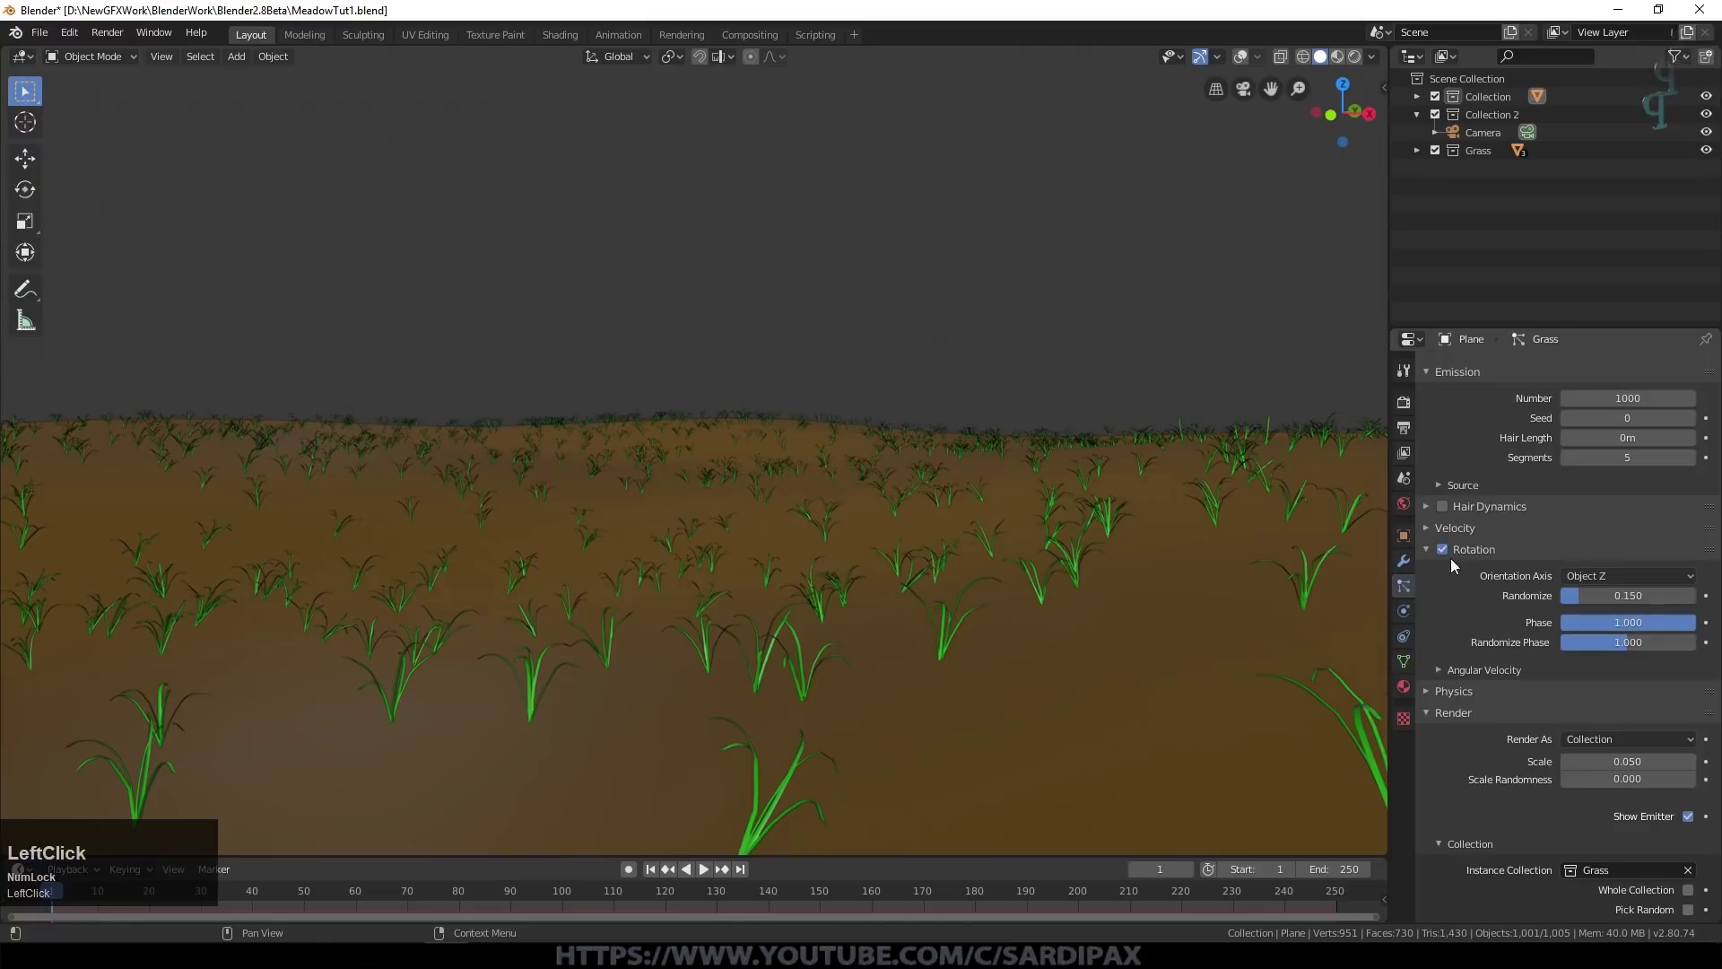
# Step: Enter 0.05 for the particle randomness value and set Rotation Randomize to 0.025
pyautogui.press('KP_Decimal')
pyautogui.press('KP_0')
pyautogui.press('KP_5')
pyautogui.press('KP_Enter')
pyautogui.click(1625, 595)
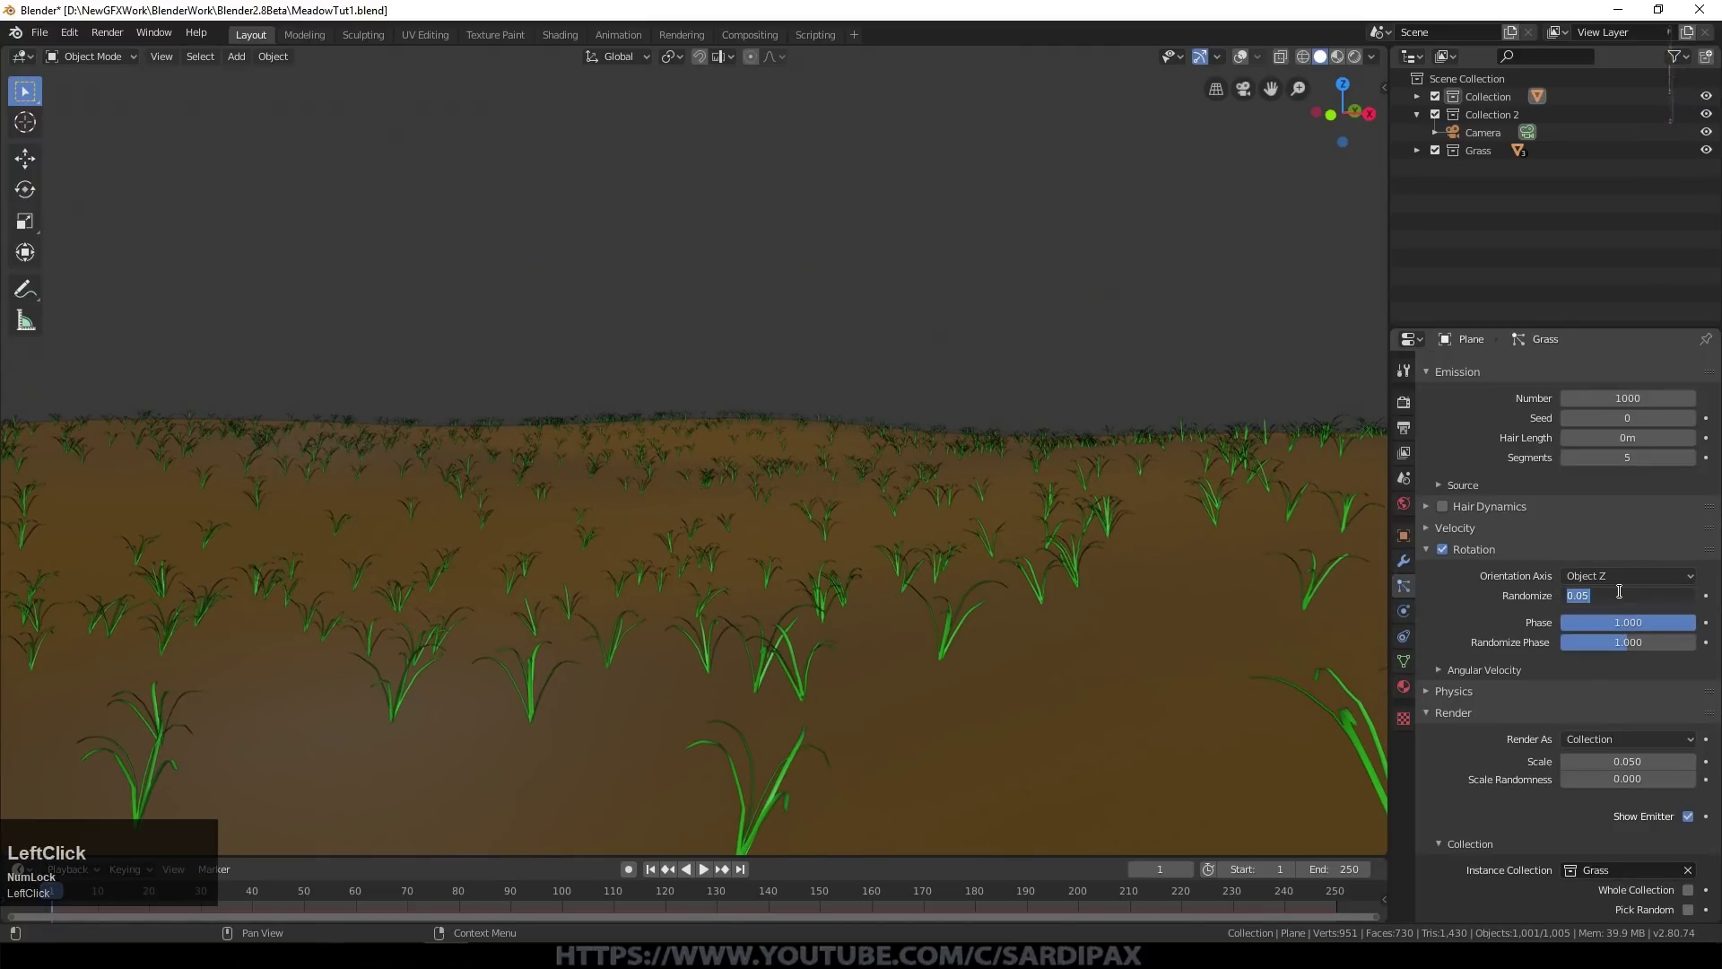
pyautogui.press('KP_Decimal')
pyautogui.press('KP_0')
pyautogui.press('KP_2')
pyautogui.press('KP_5')
pyautogui.press('KP_Enter')
# Step: Enable Pick Random and Object Rotation for the Grass collection instances
pyautogui.scroll(-3)
pyautogui.middleClick(802, 418)
pyautogui.scroll(3)
pyautogui.middleClick(933, 588)
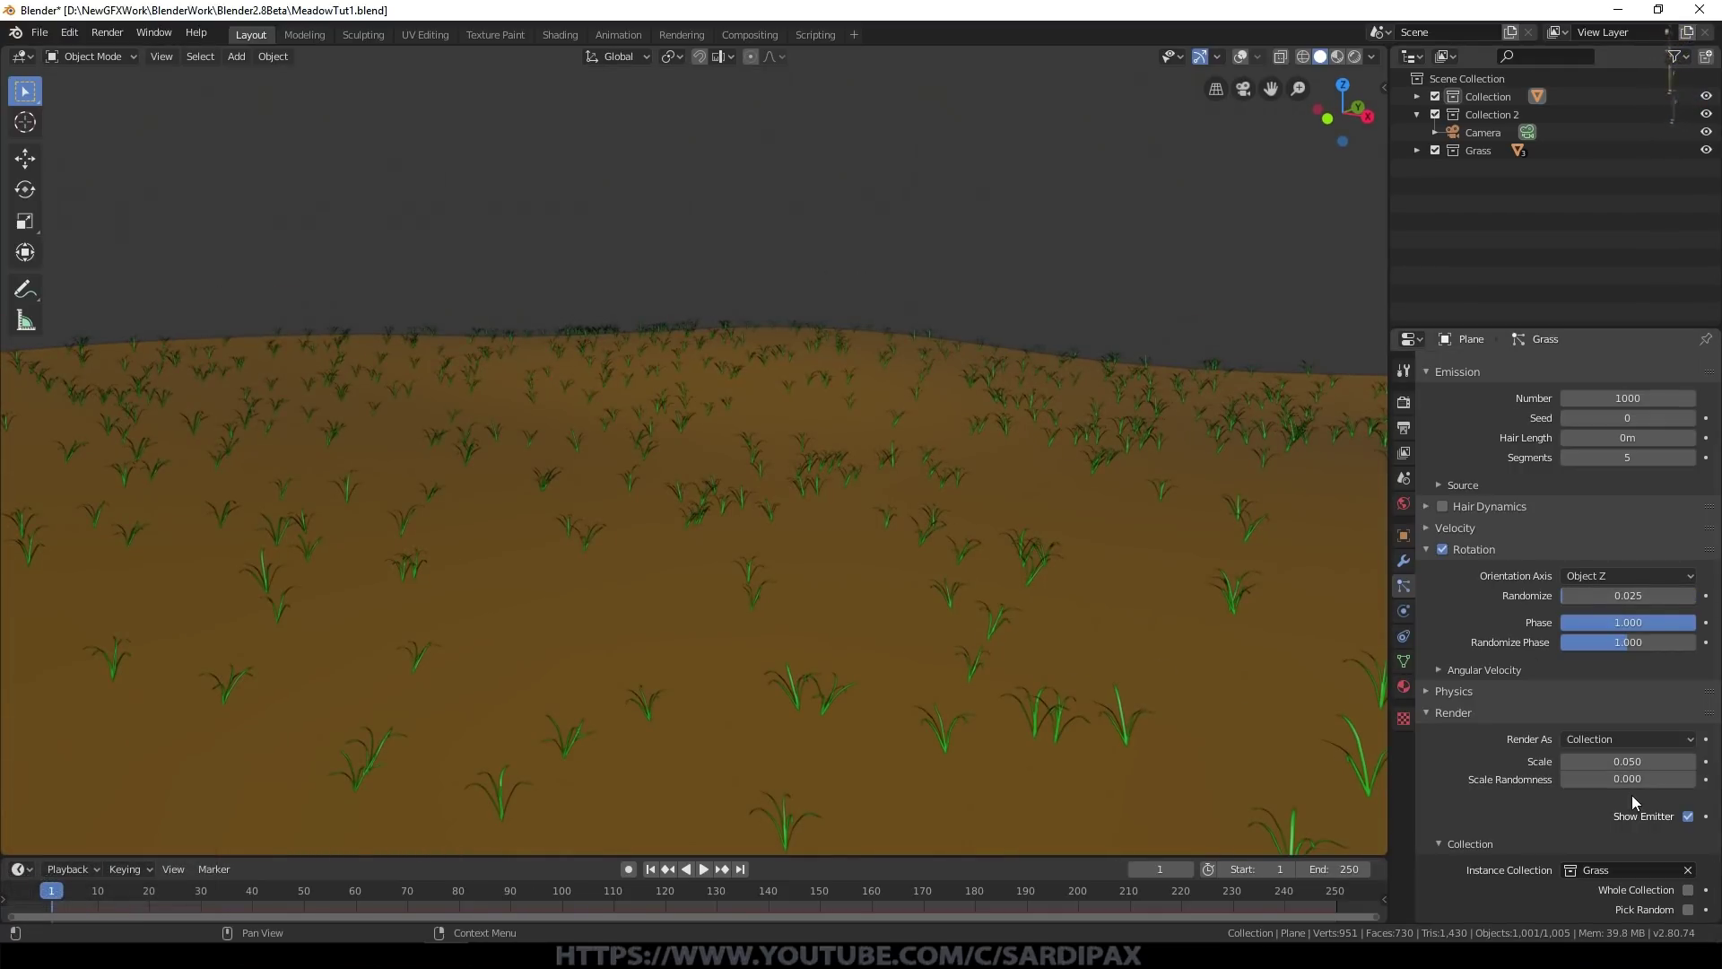
pyautogui.scroll(-3)
pyautogui.click(1700, 808)
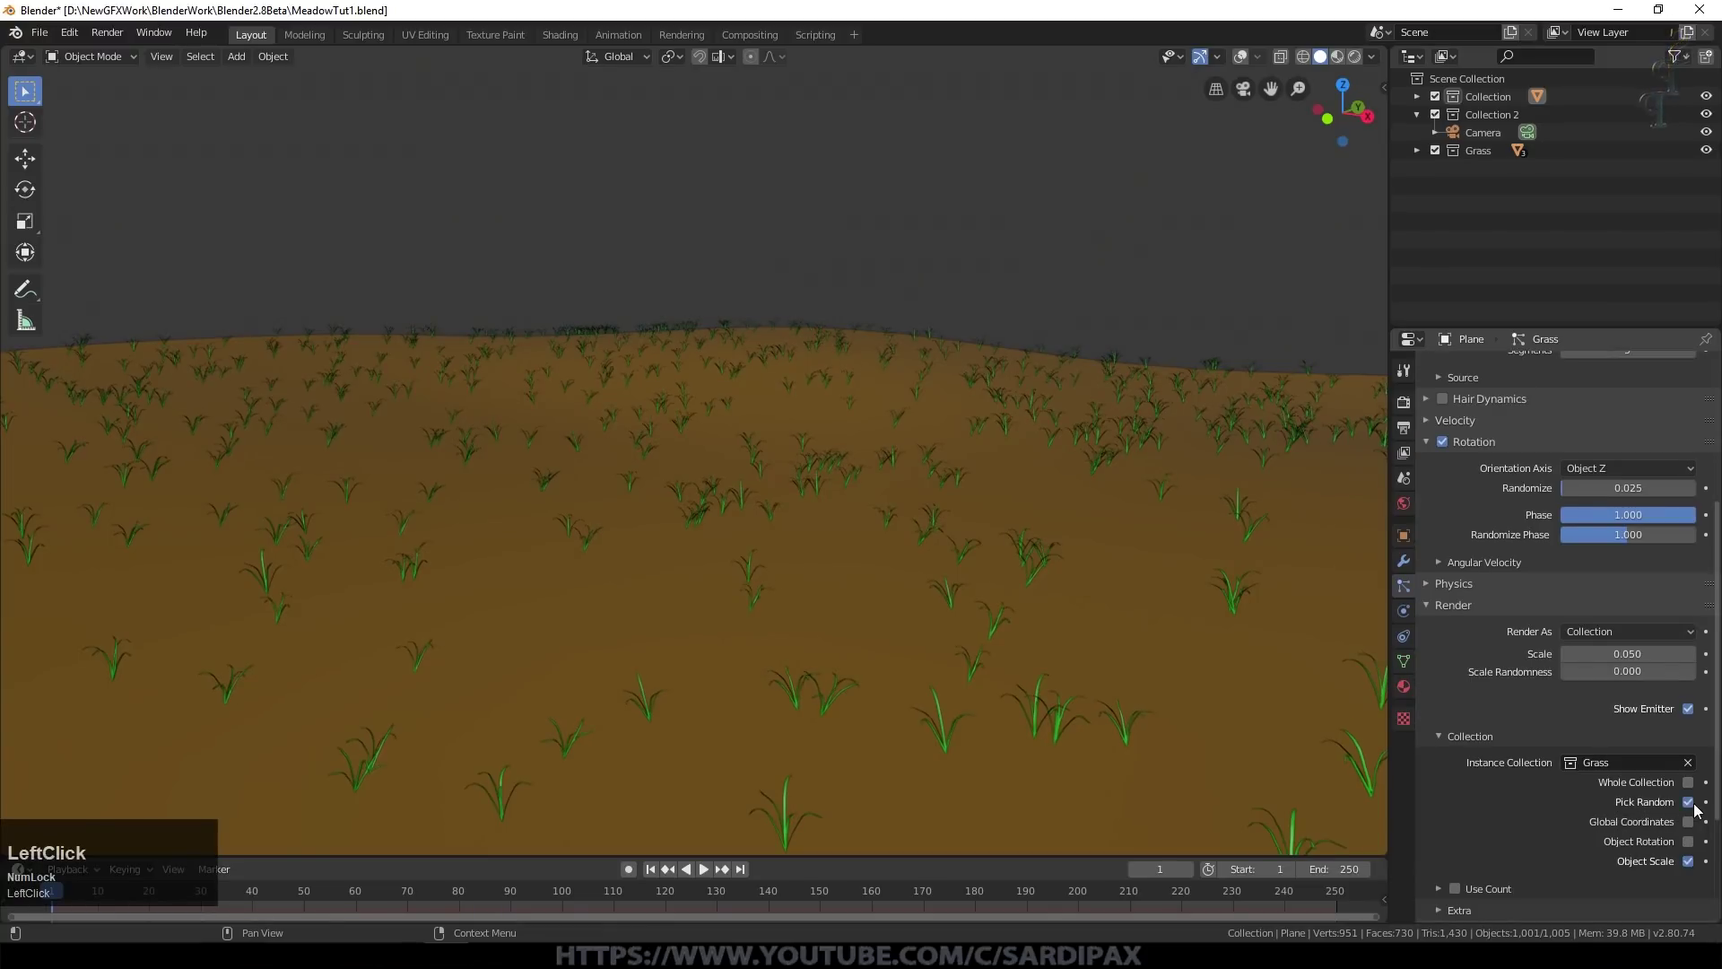
pyautogui.click(1696, 849)
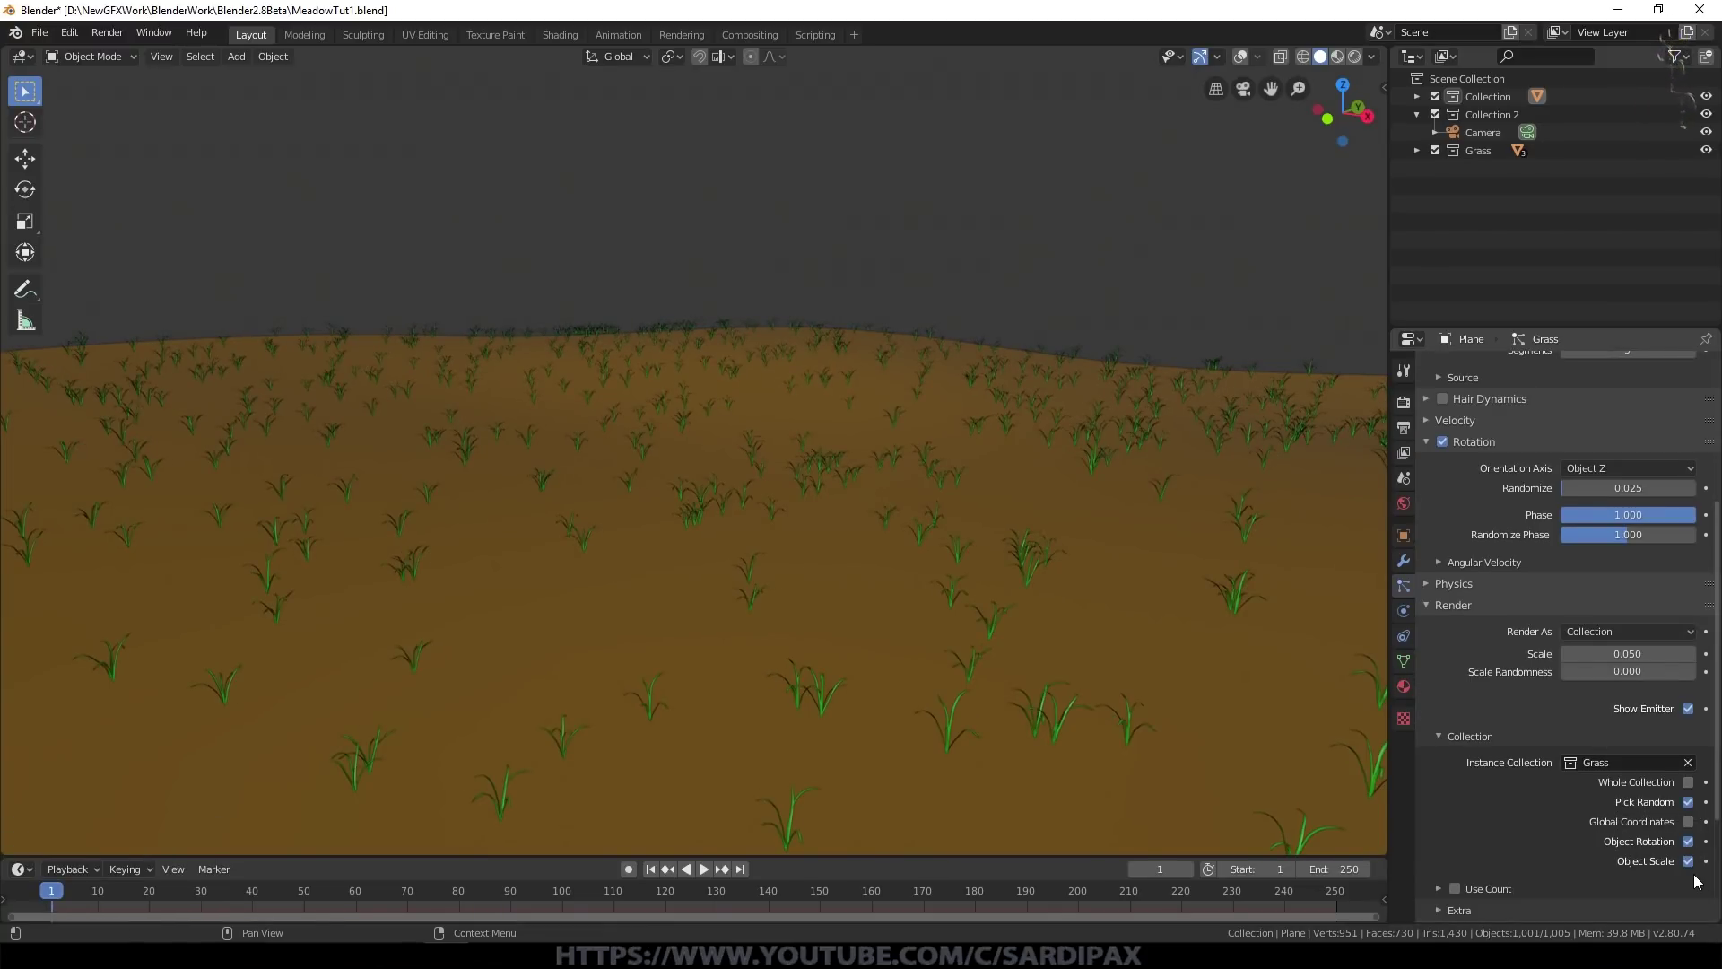
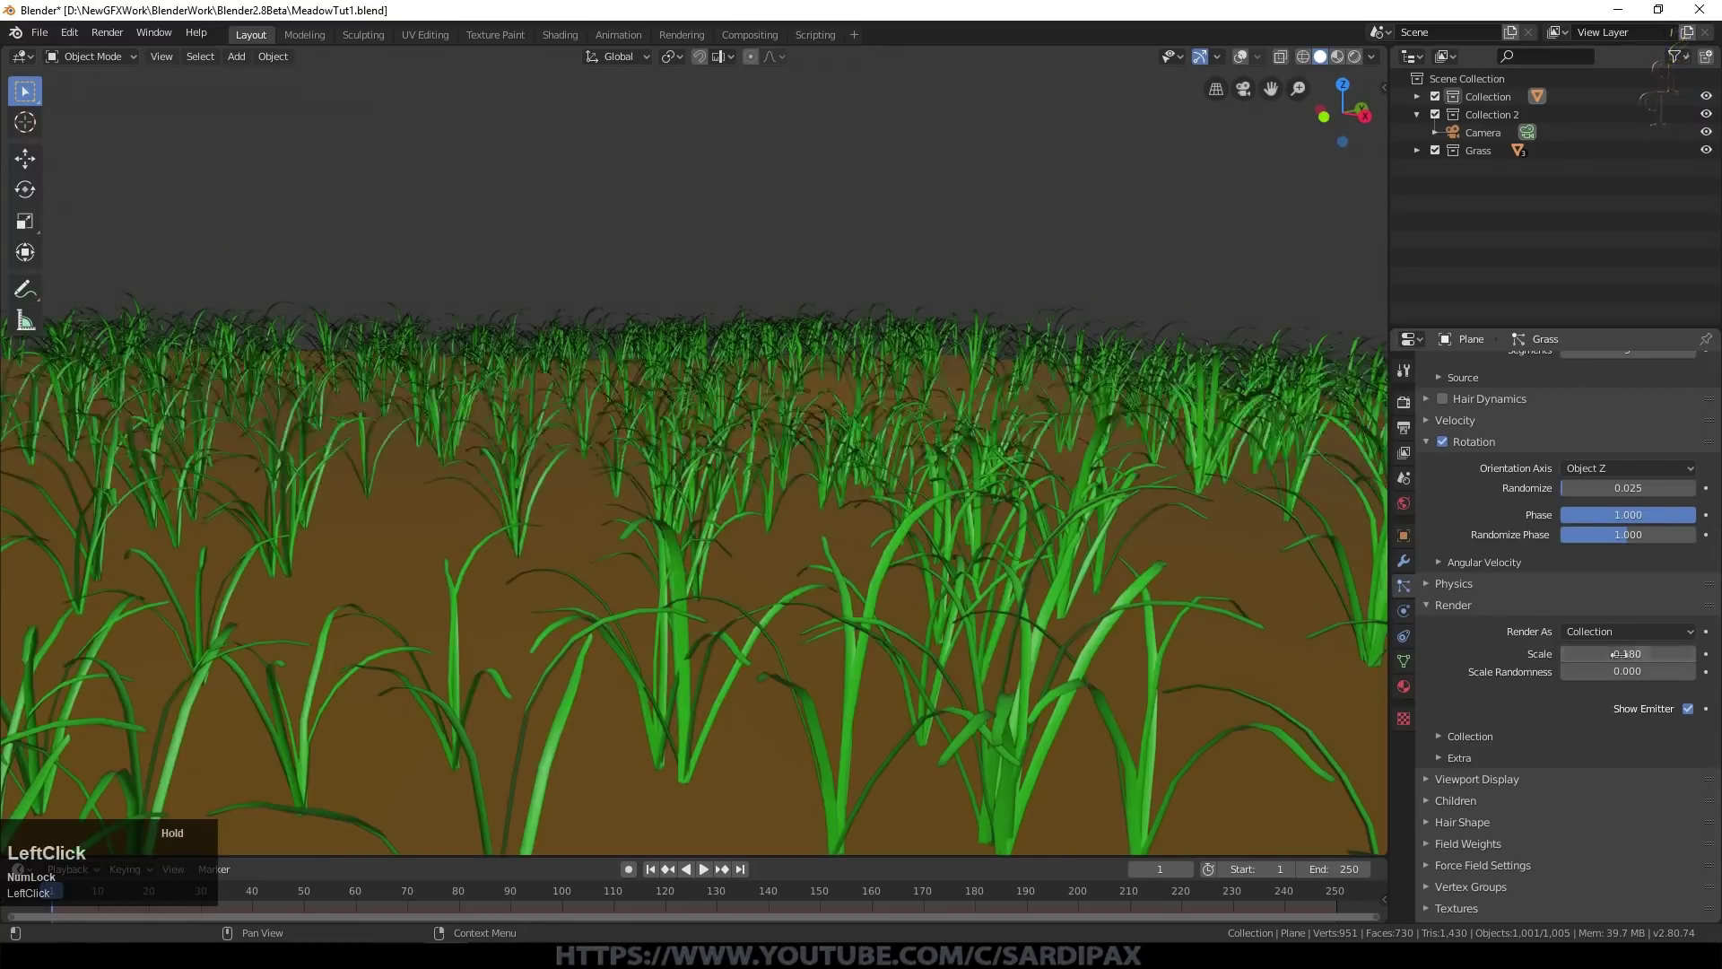
# Step: Inspect the scattered grass through the camera and around the terrain, reaching the Children settings
pyautogui.scroll(-3)
pyautogui.scroll(3)
pyautogui.press('KP_0')
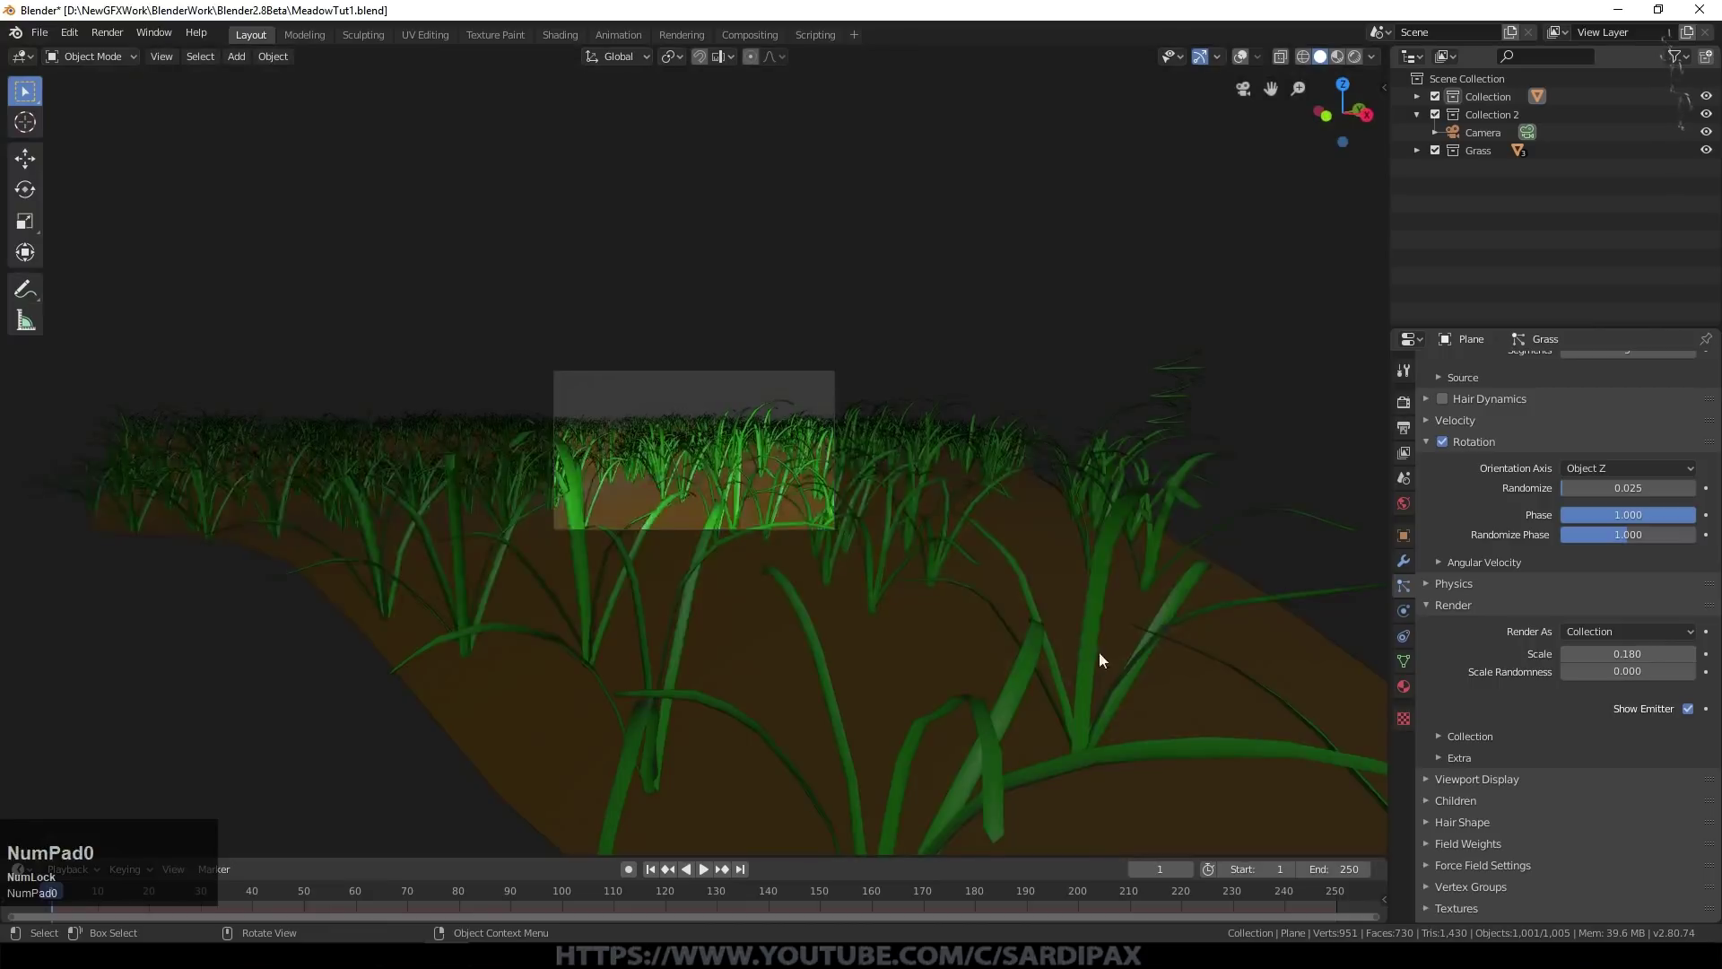
pyautogui.scroll(3)
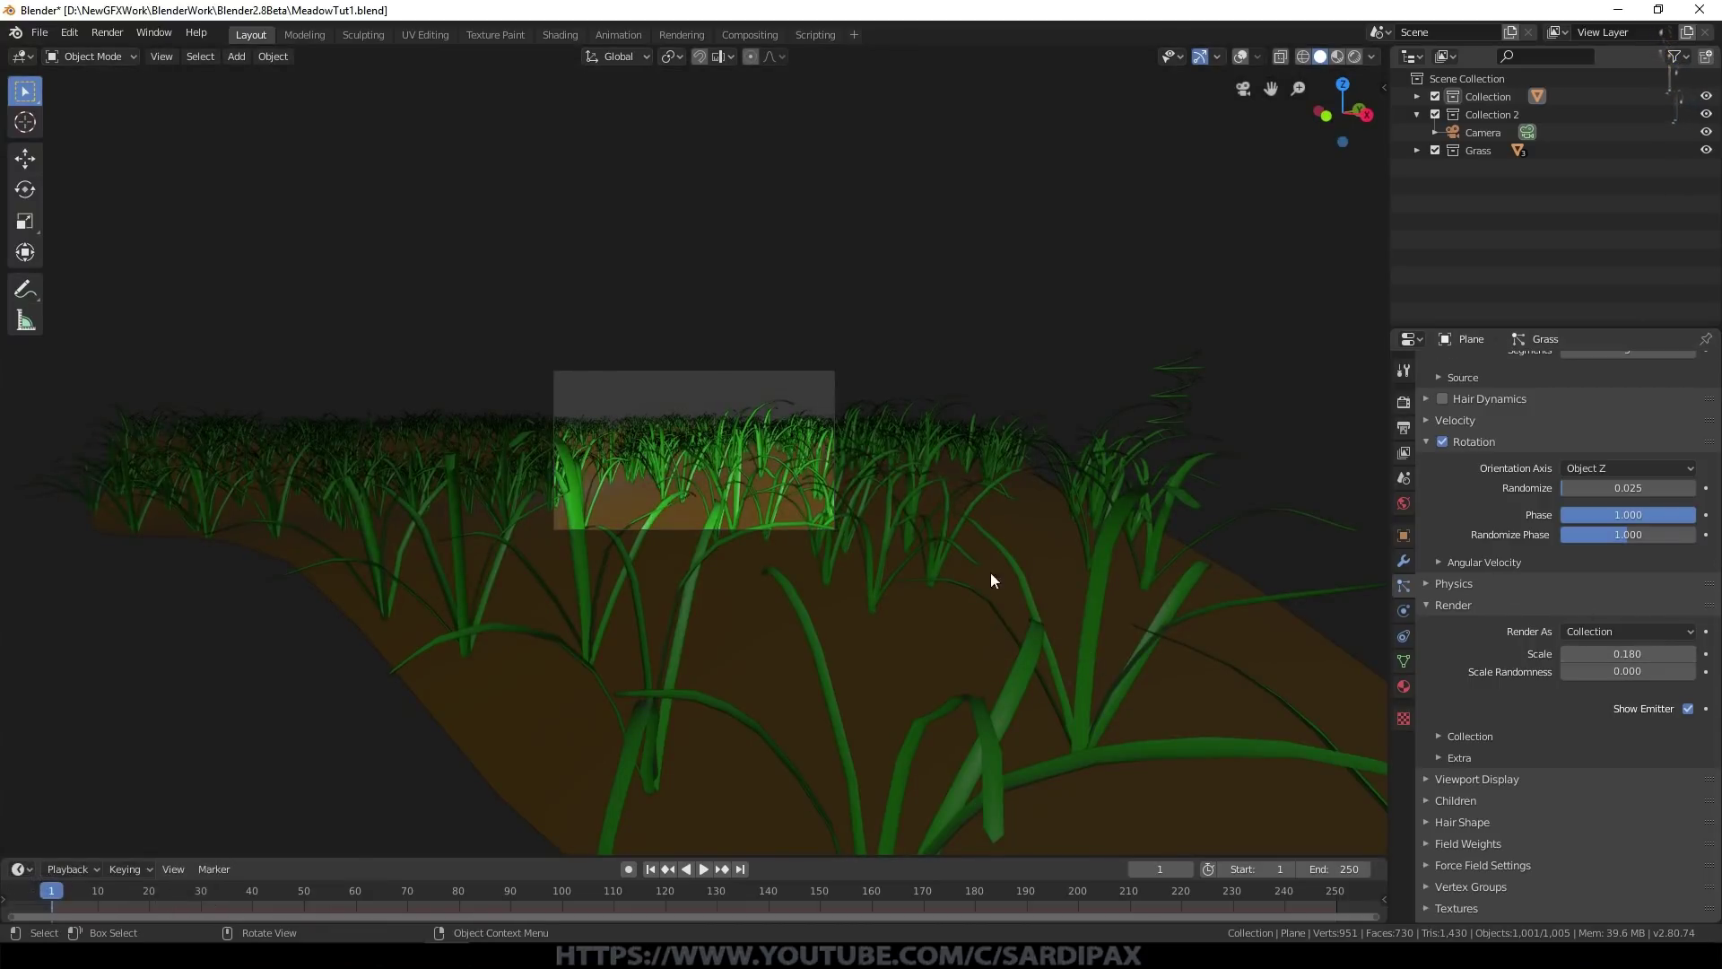
pyautogui.scroll(3)
pyautogui.scroll(-3)
pyautogui.scroll(3)
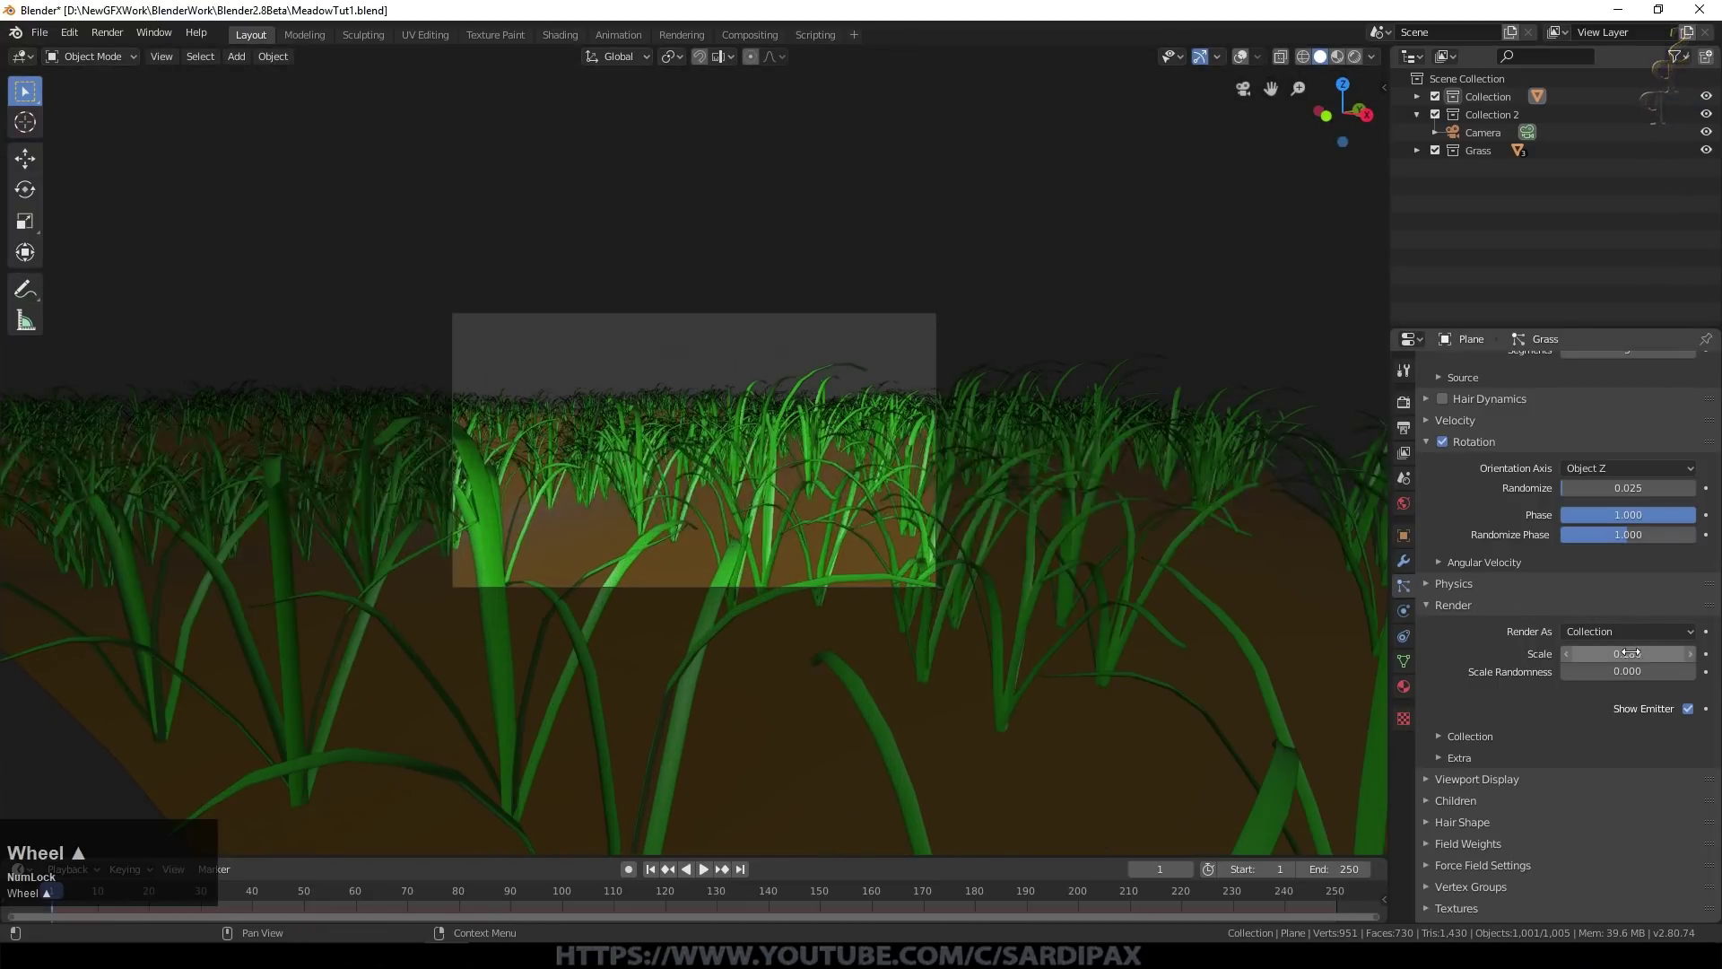
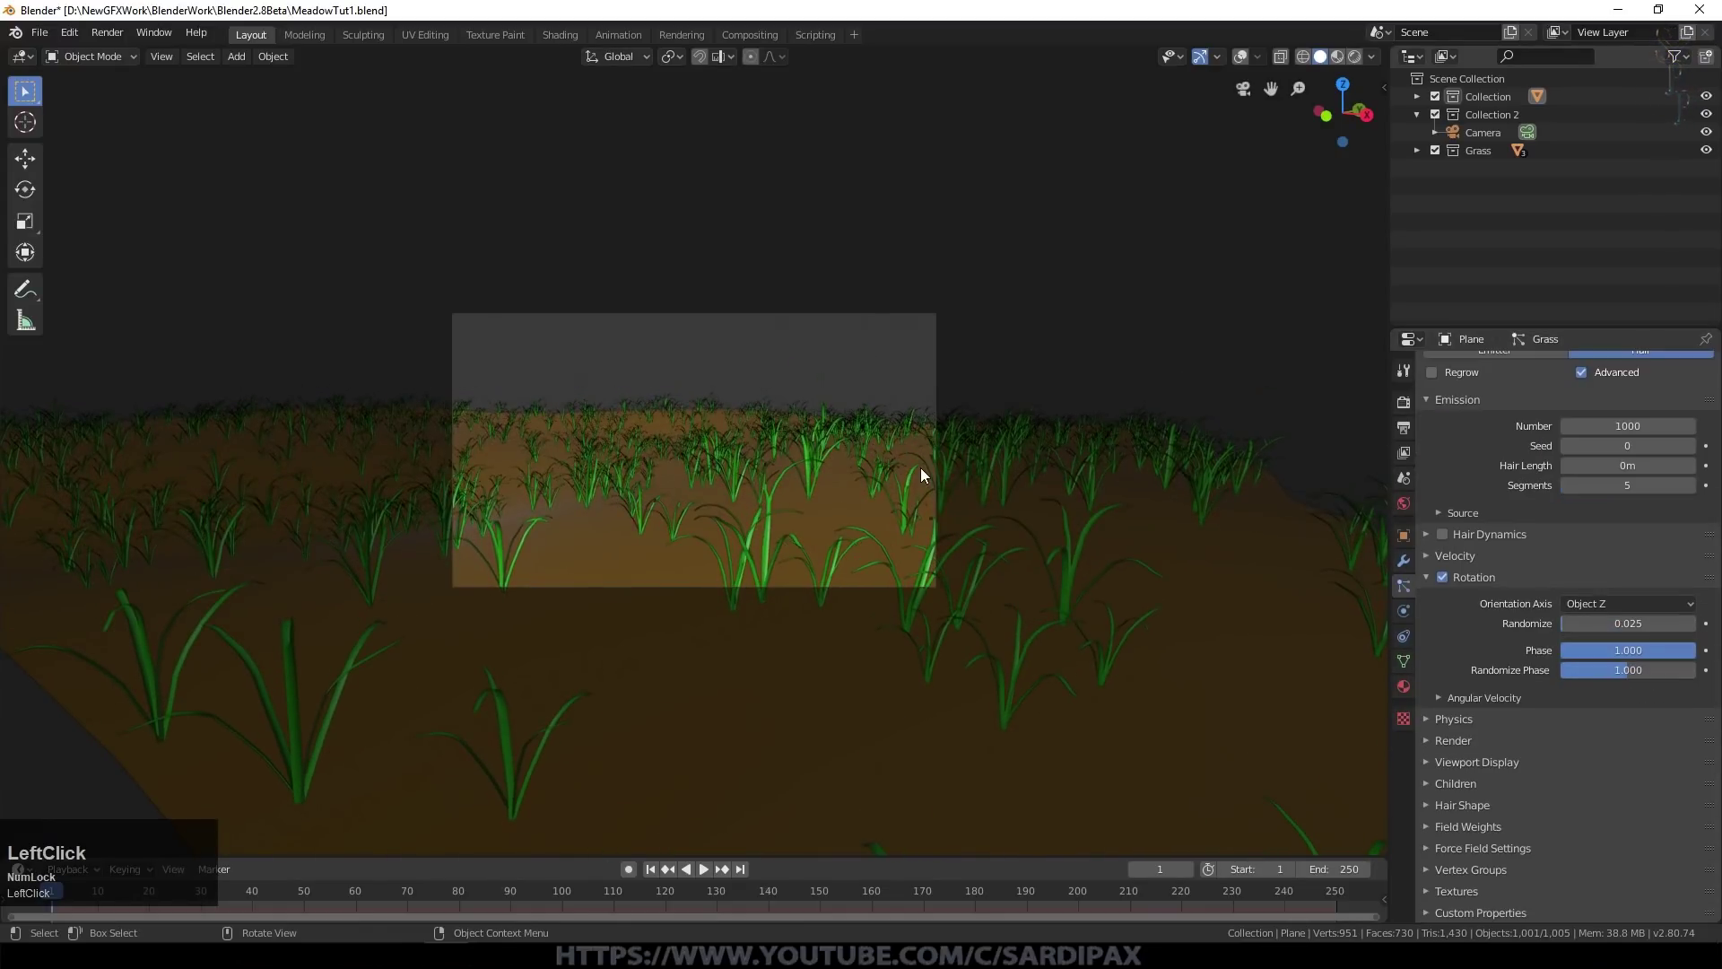
pyautogui.middleClick(928, 475)
pyautogui.scroll(-3)
pyautogui.scroll(3)
pyautogui.scroll(-3)
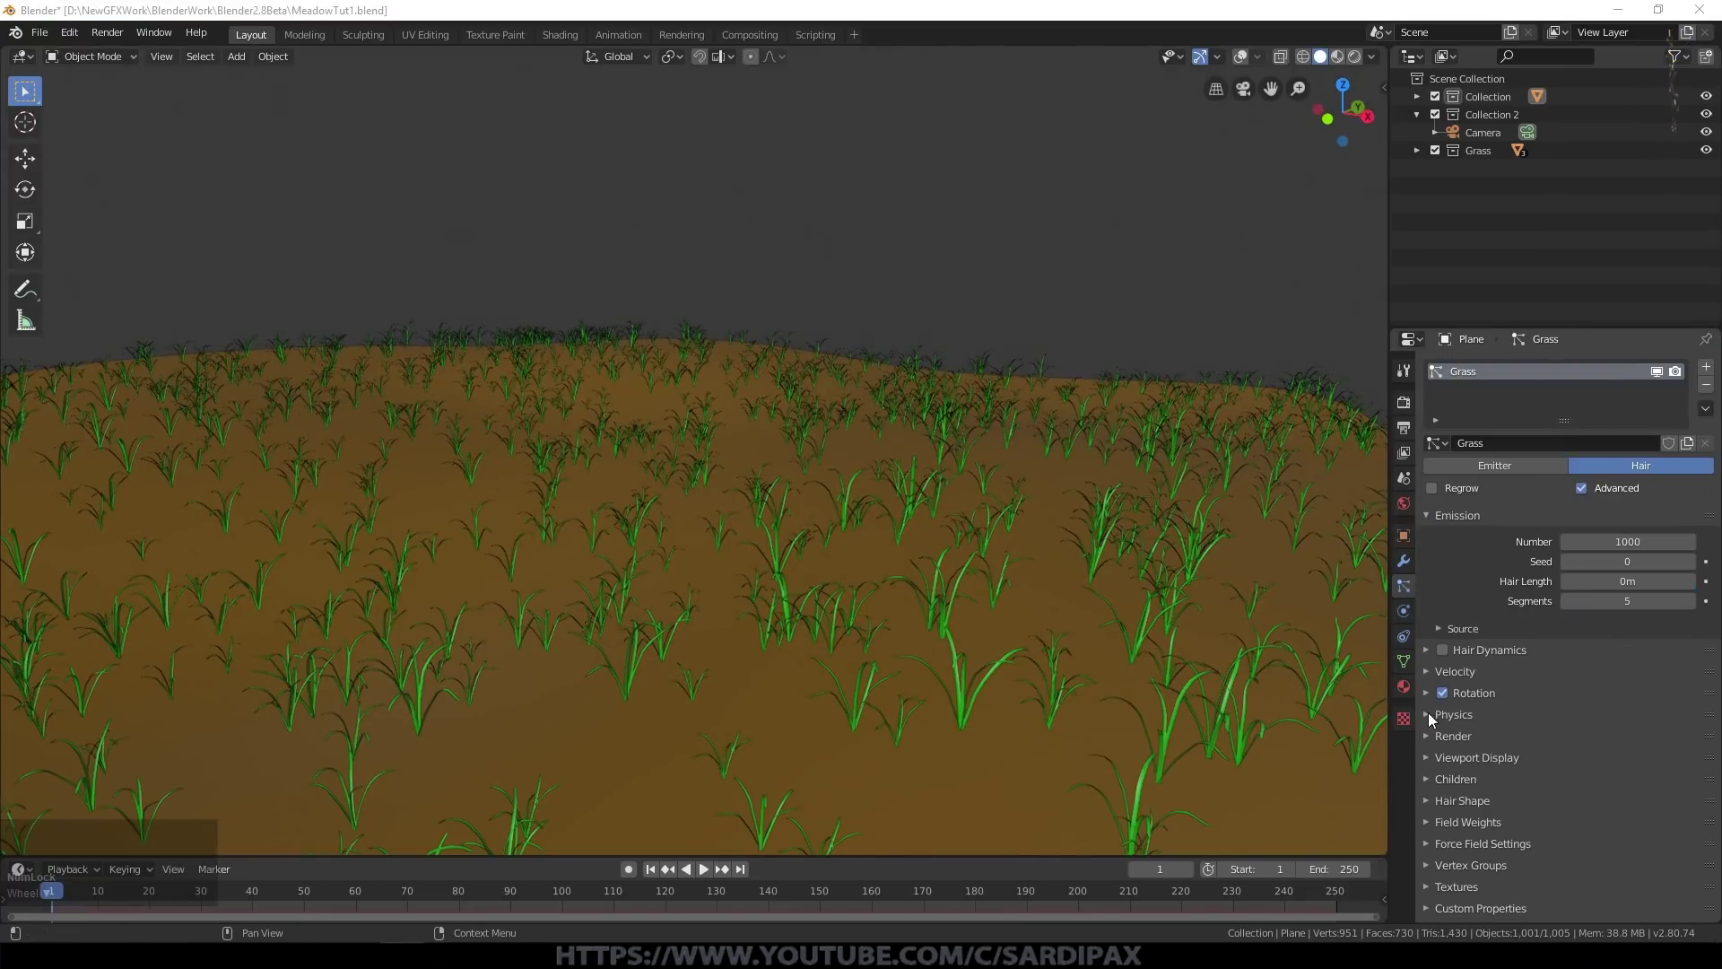
pyautogui.click(1434, 783)
pyautogui.scroll(-3)
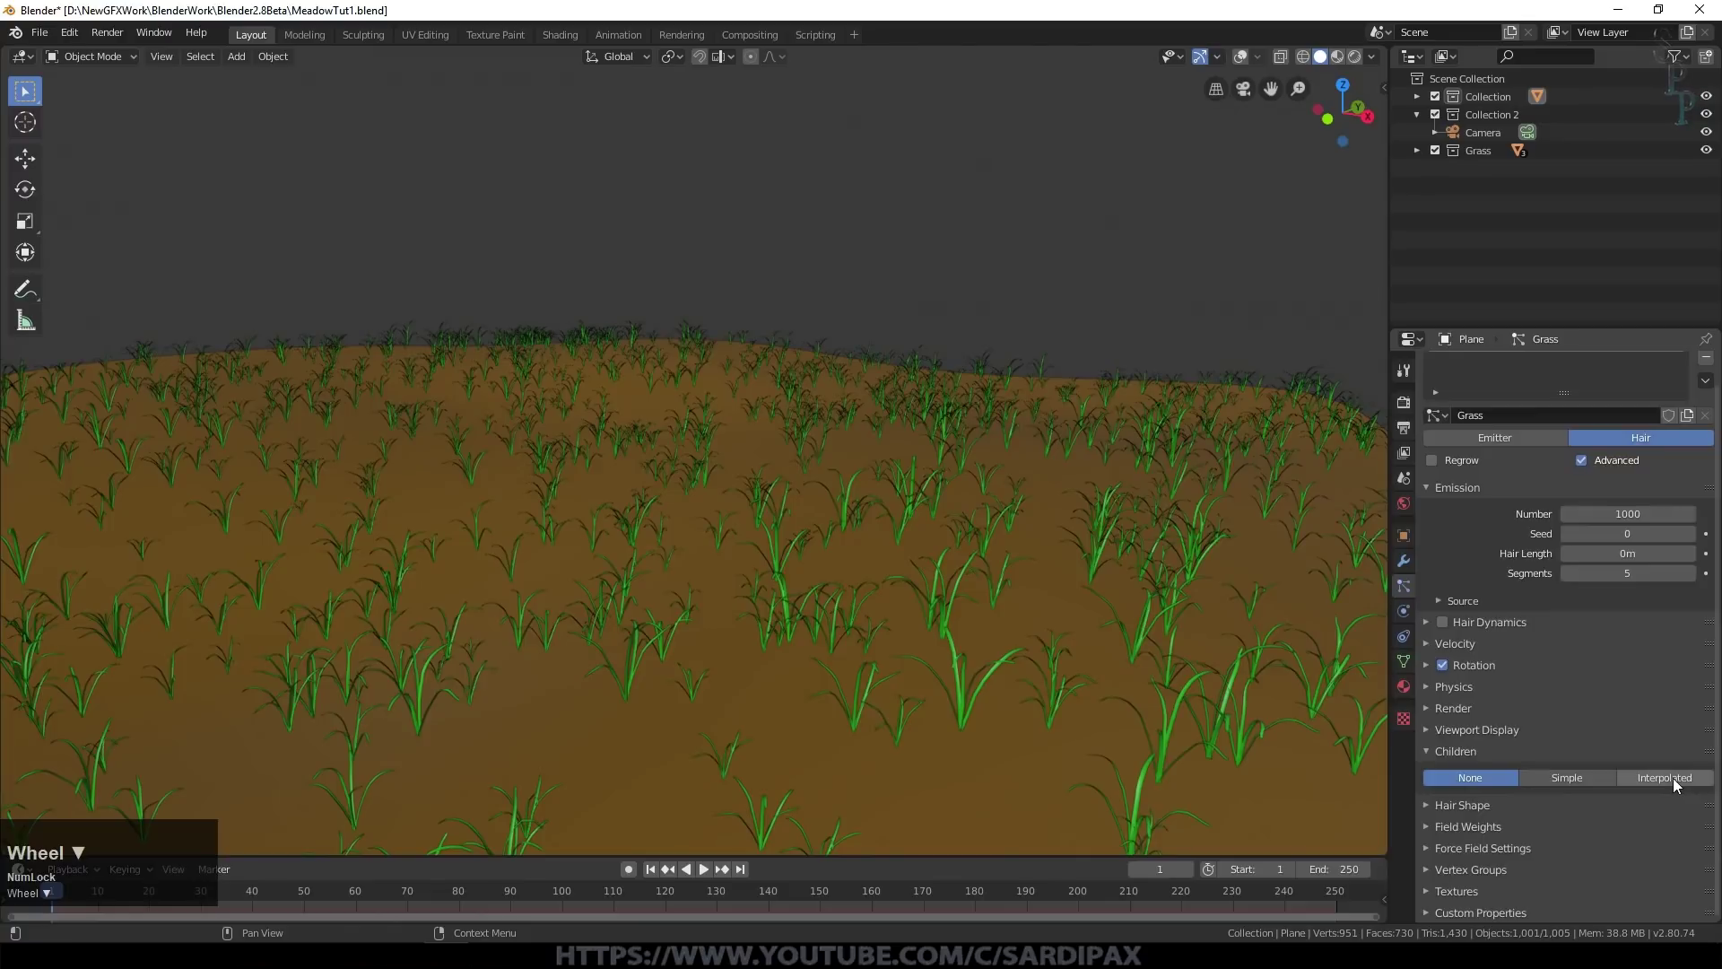
# Step: Switch children to Interpolated and raise the grass emission count to 5000, then 8000
pyautogui.click(1679, 783)
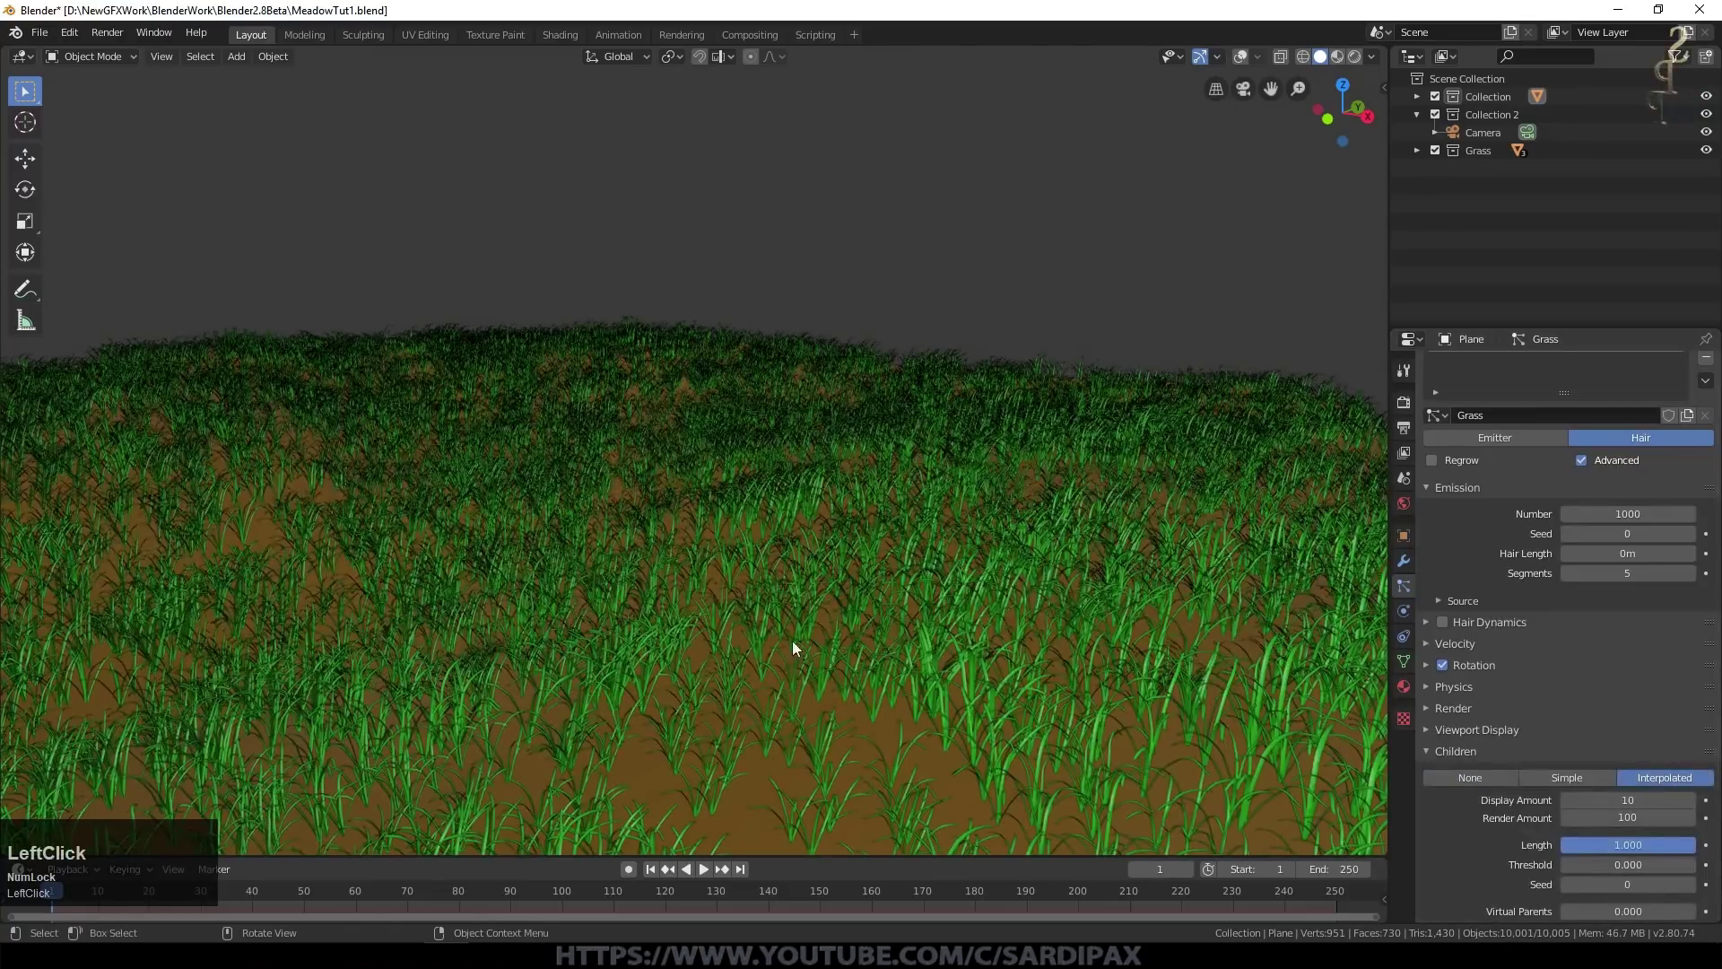
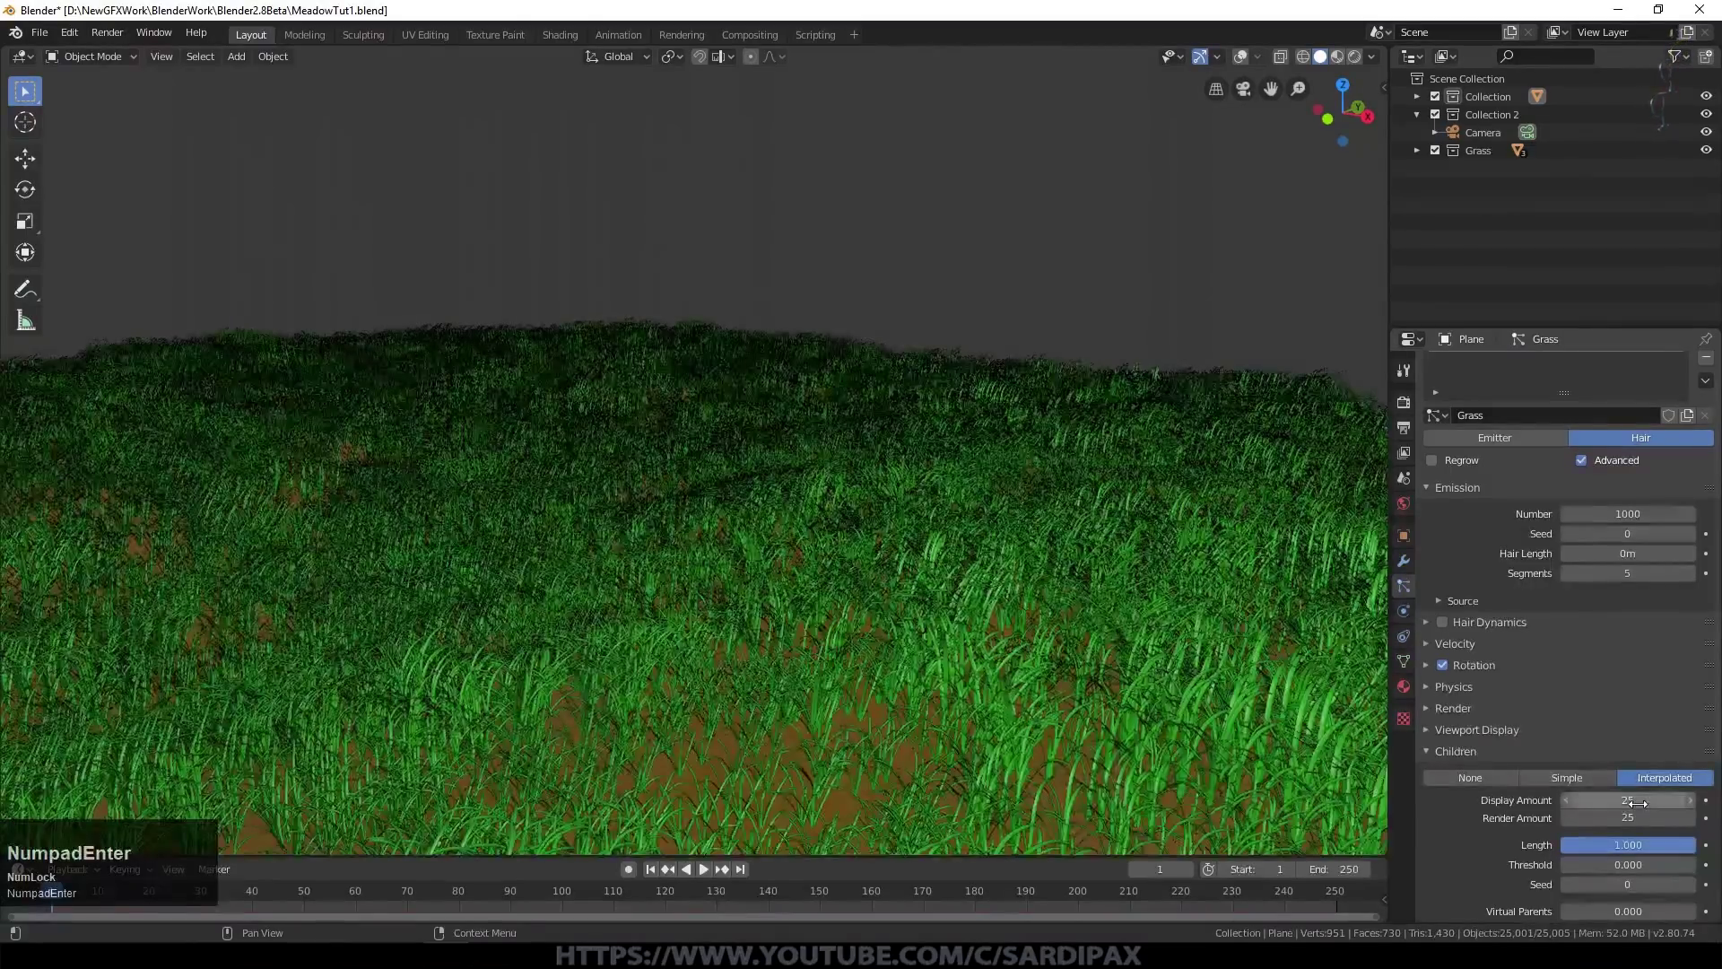
pyautogui.scroll(3)
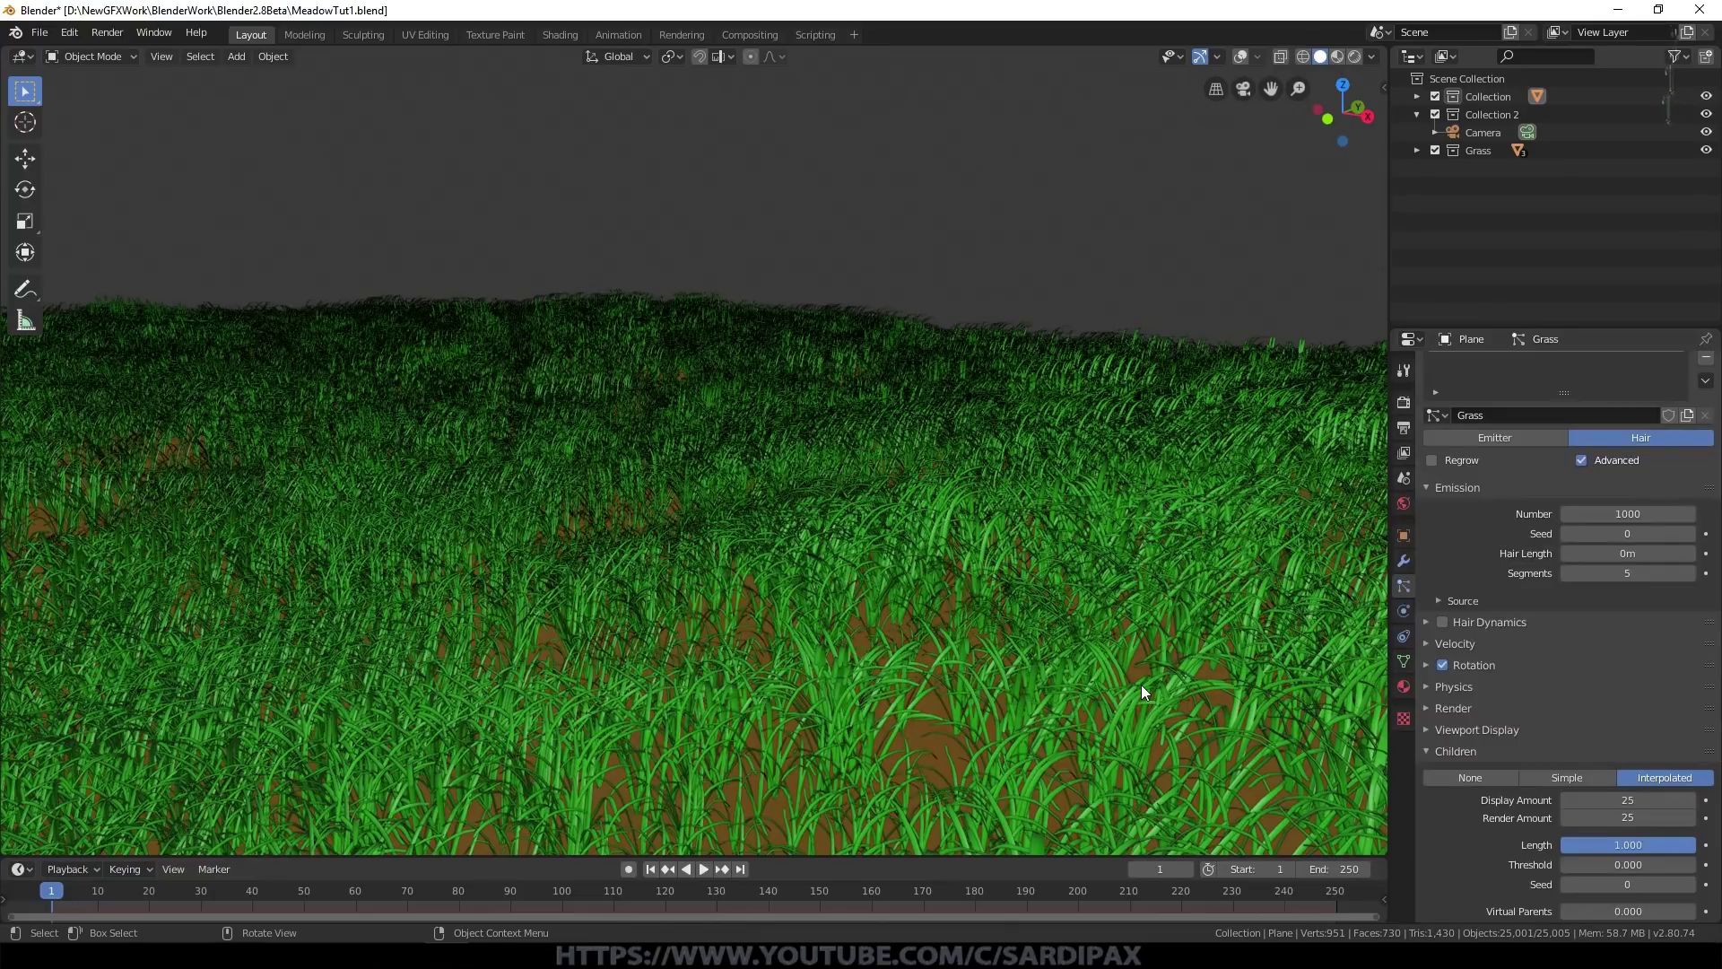
pyautogui.scroll(-3)
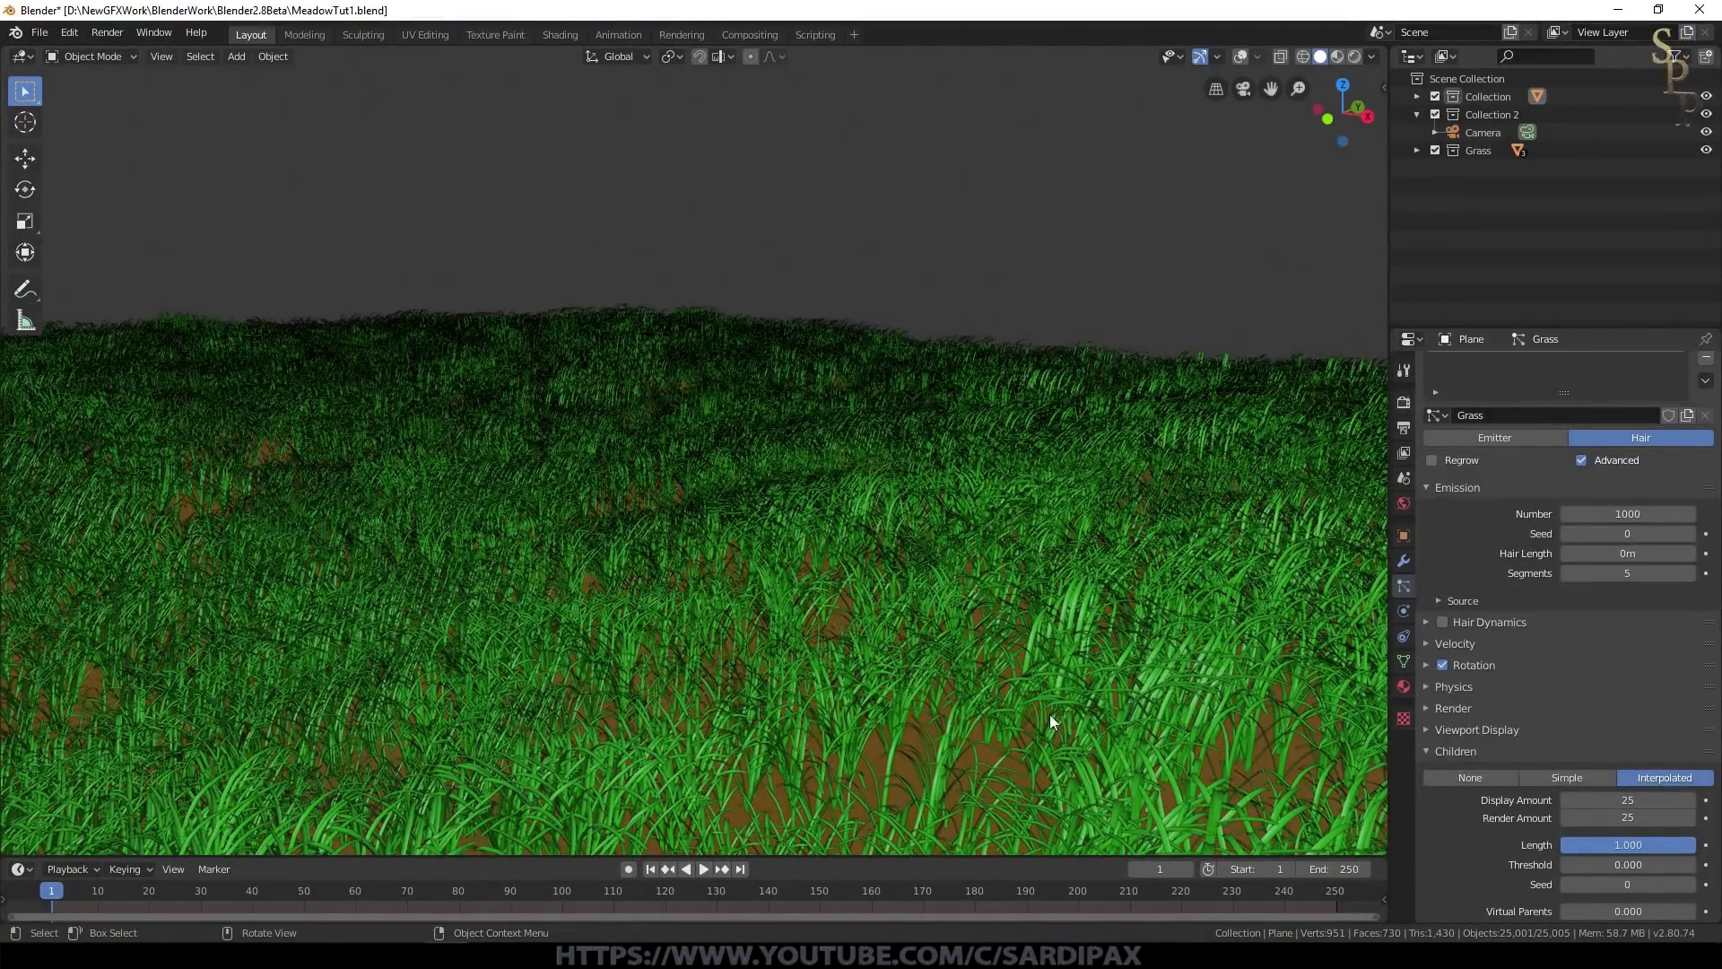
pyautogui.middleClick(1046, 774)
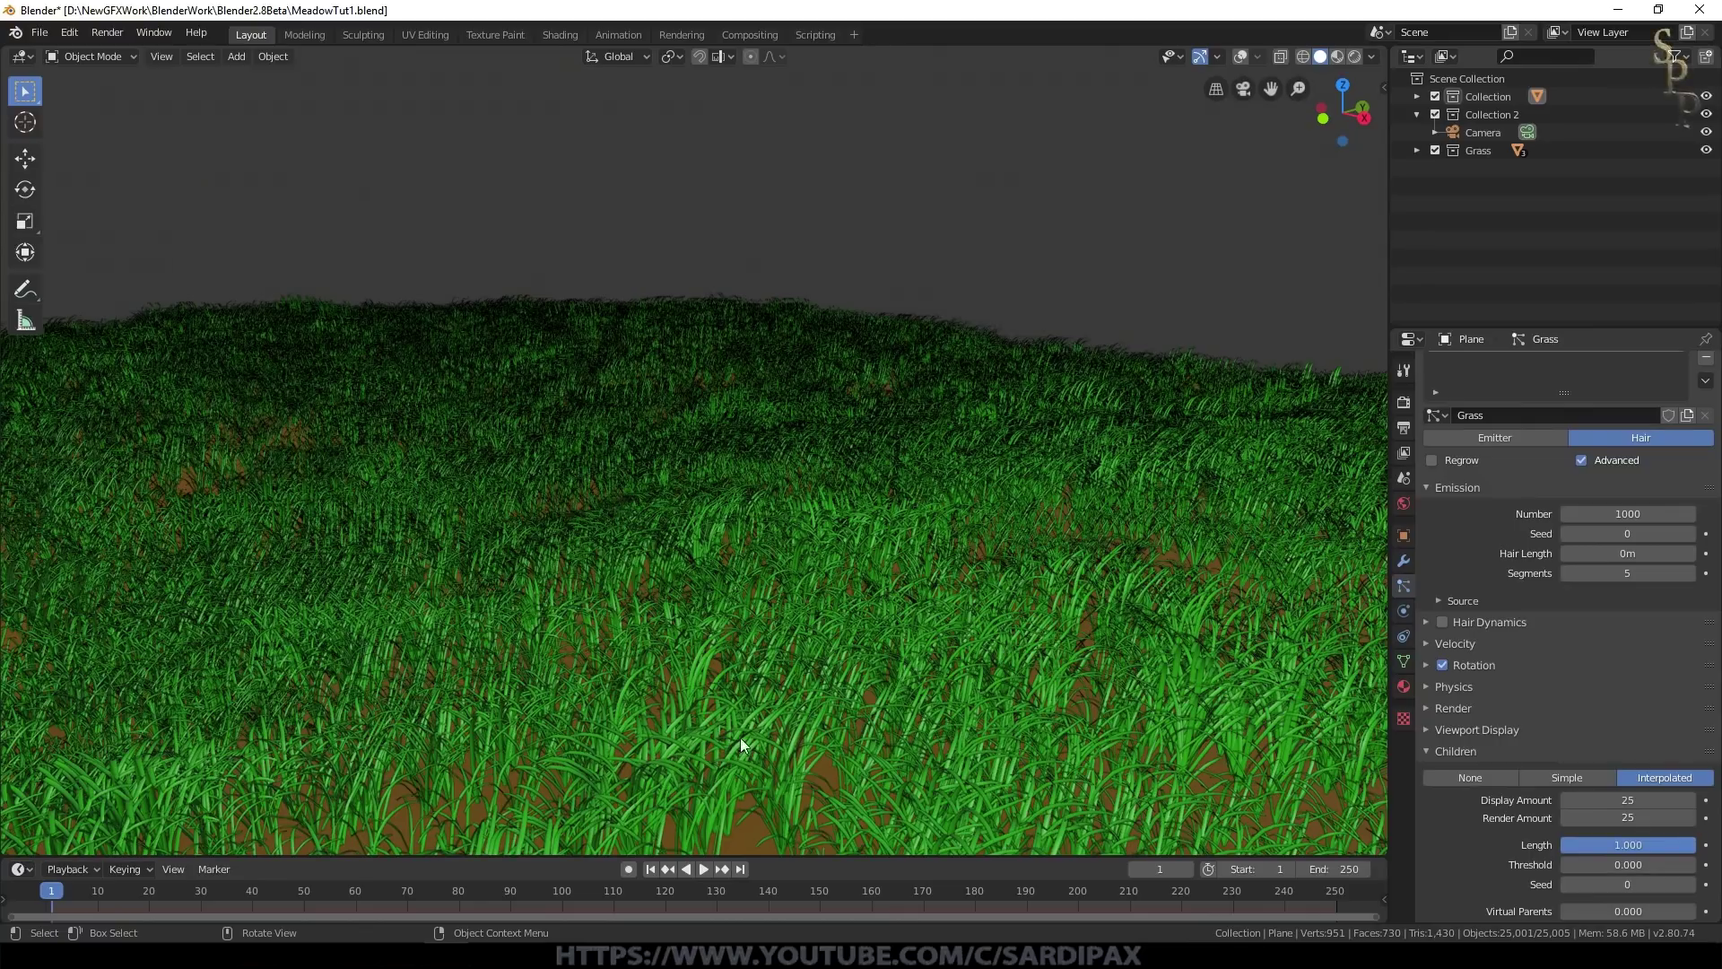
pyautogui.middleClick(481, 677)
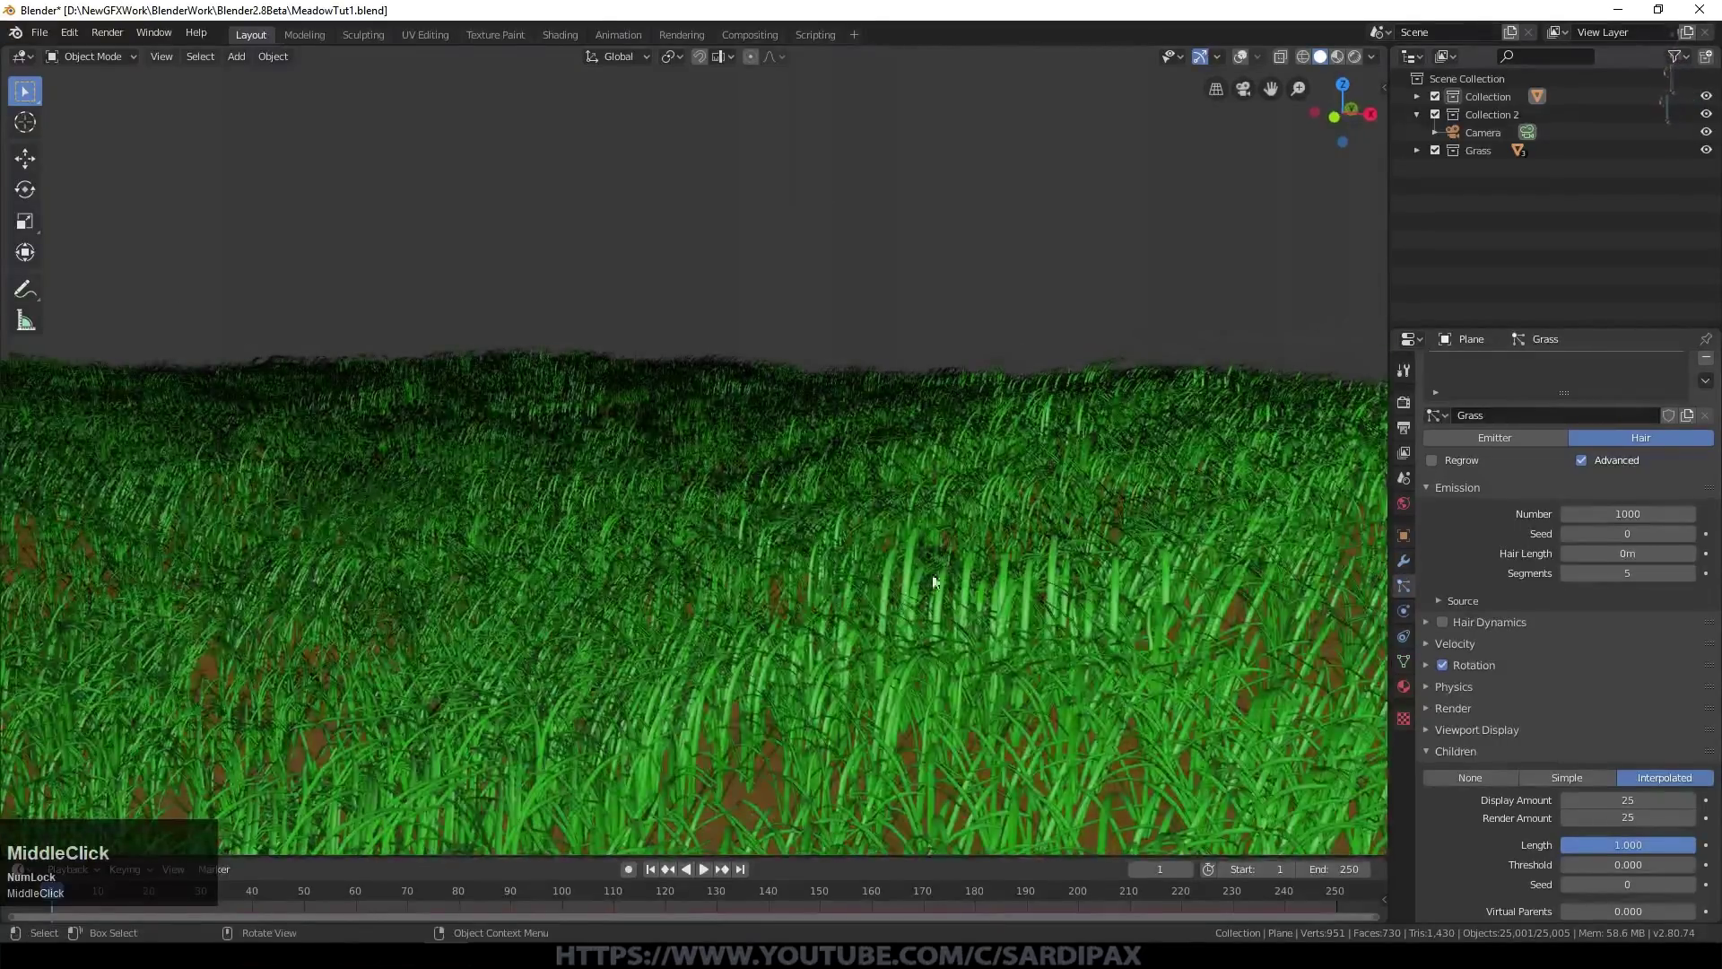
pyautogui.middleClick(1277, 594)
pyautogui.scroll(3)
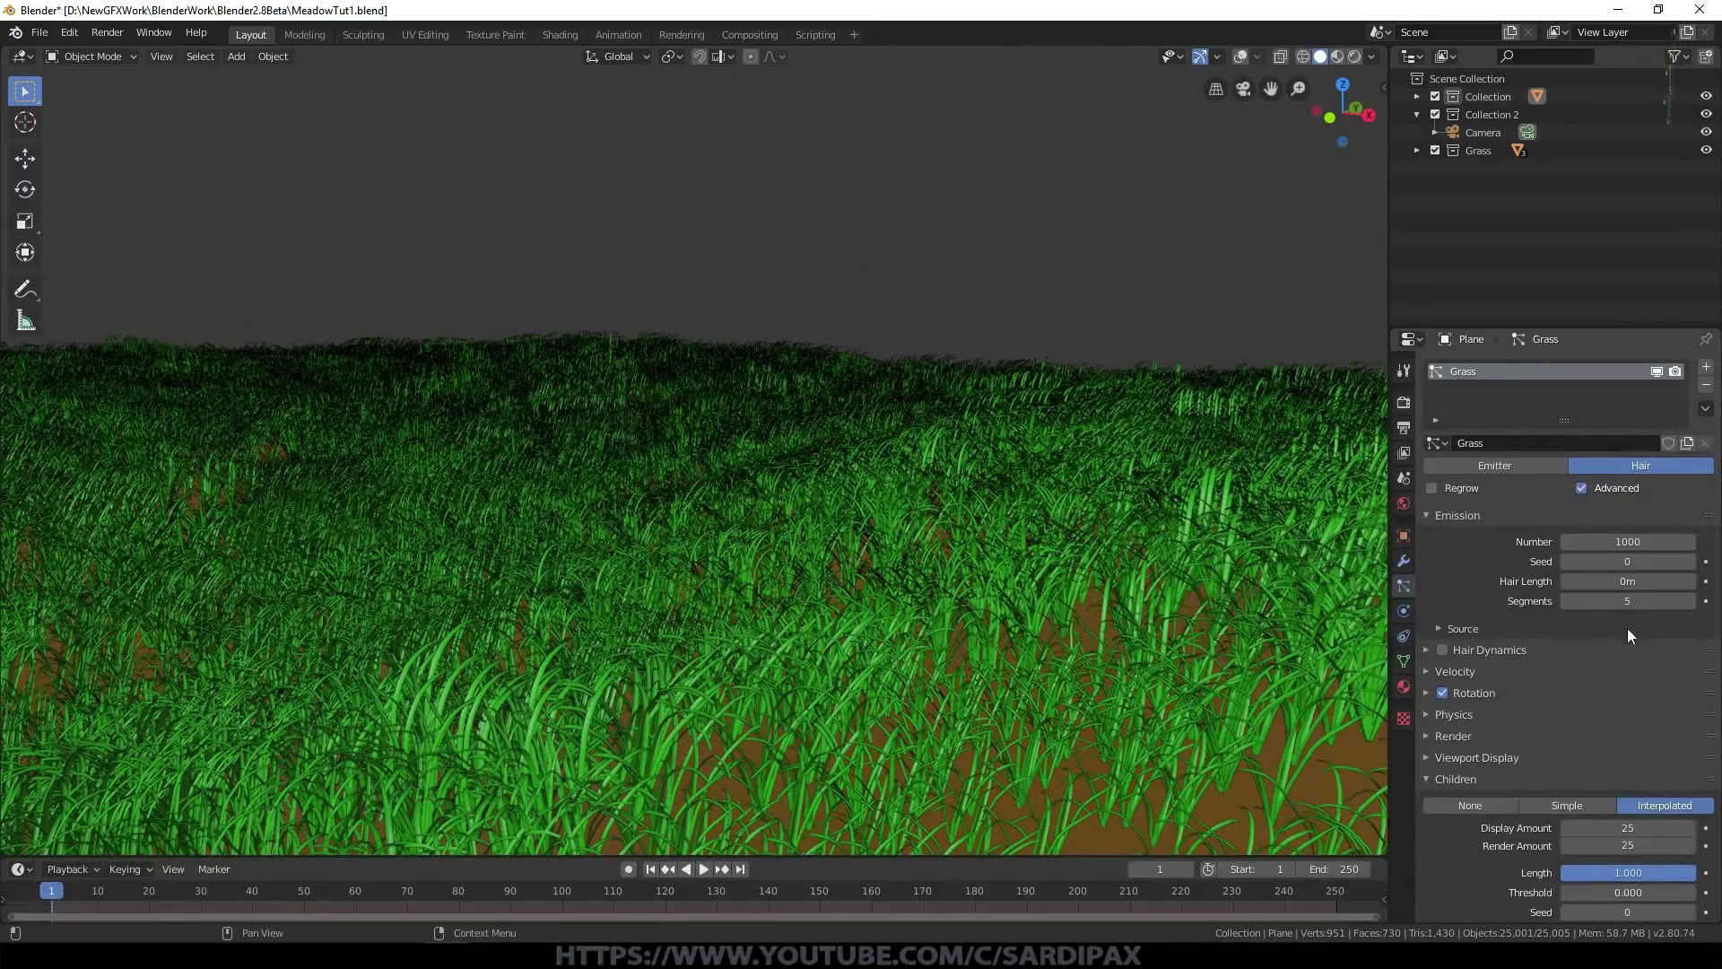
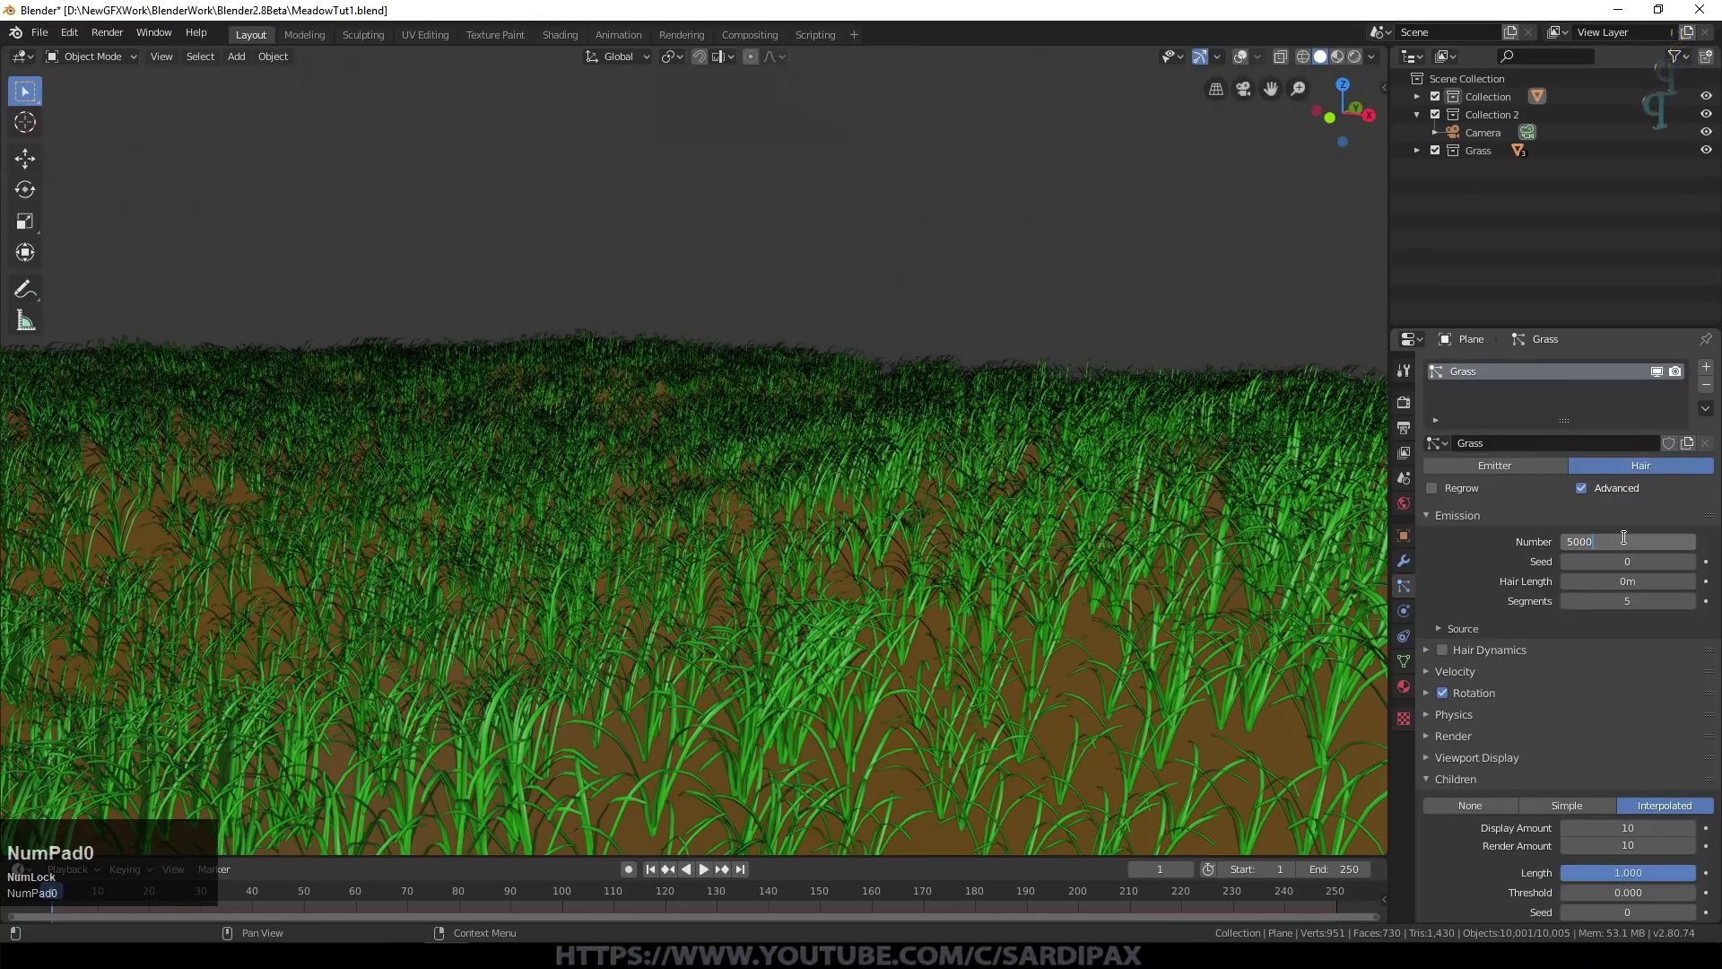
pyautogui.press('KP_Enter')
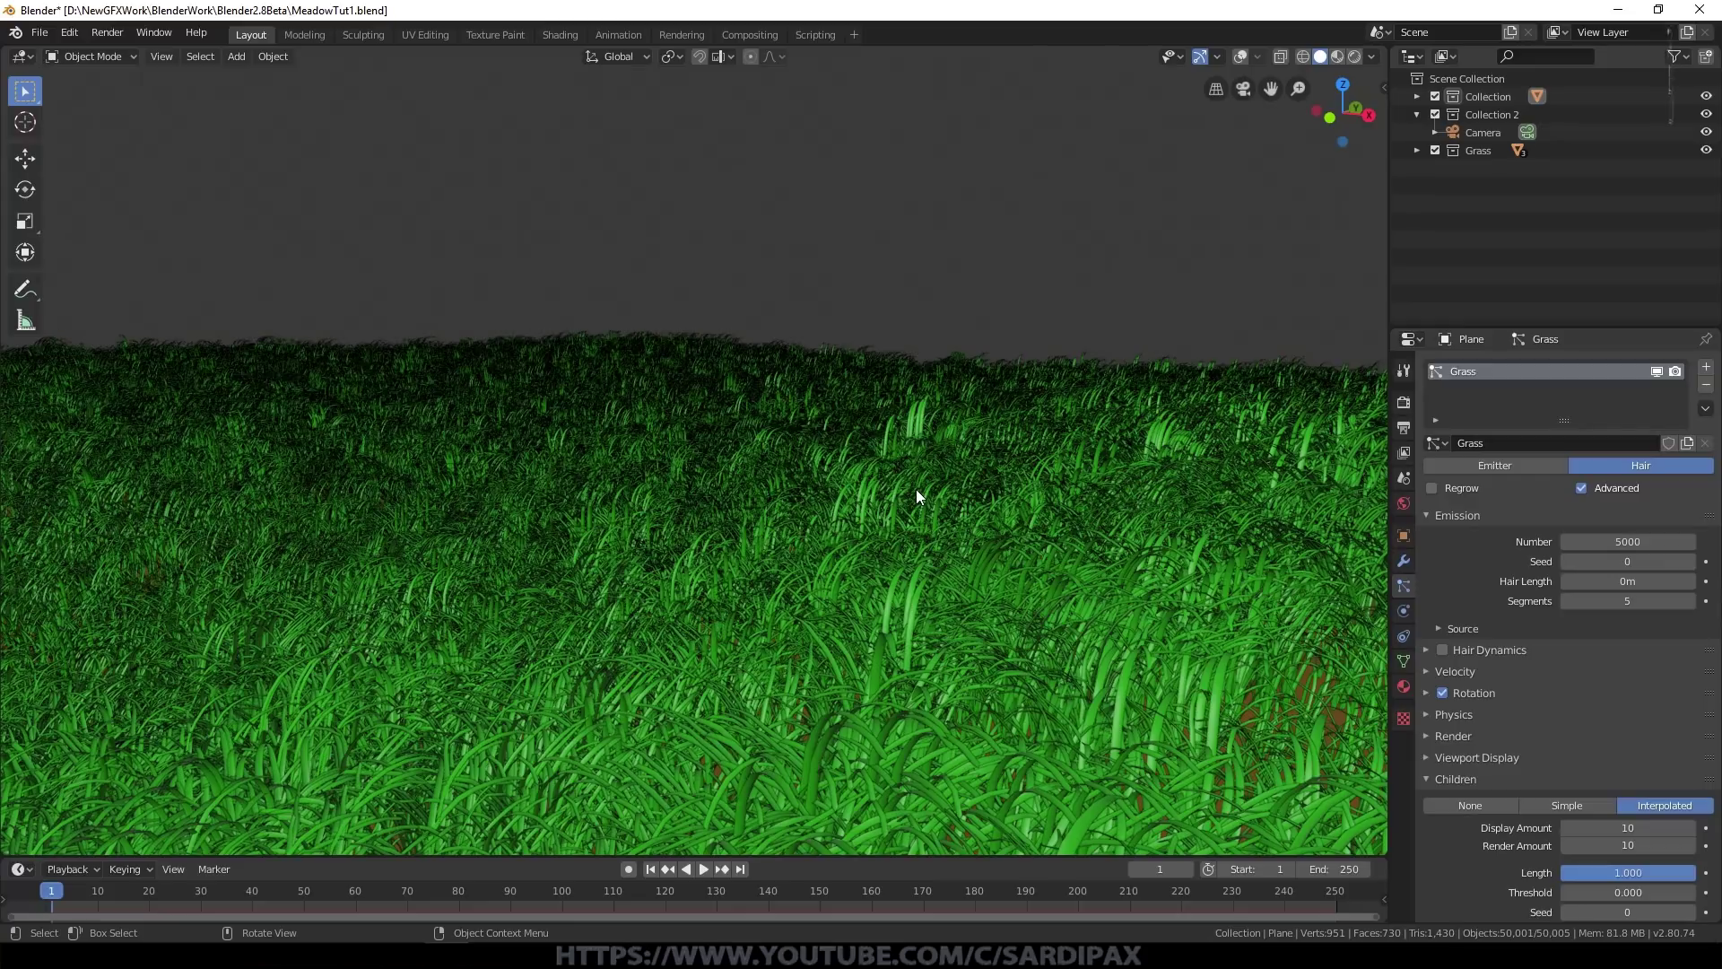
pyautogui.middleClick(982, 644)
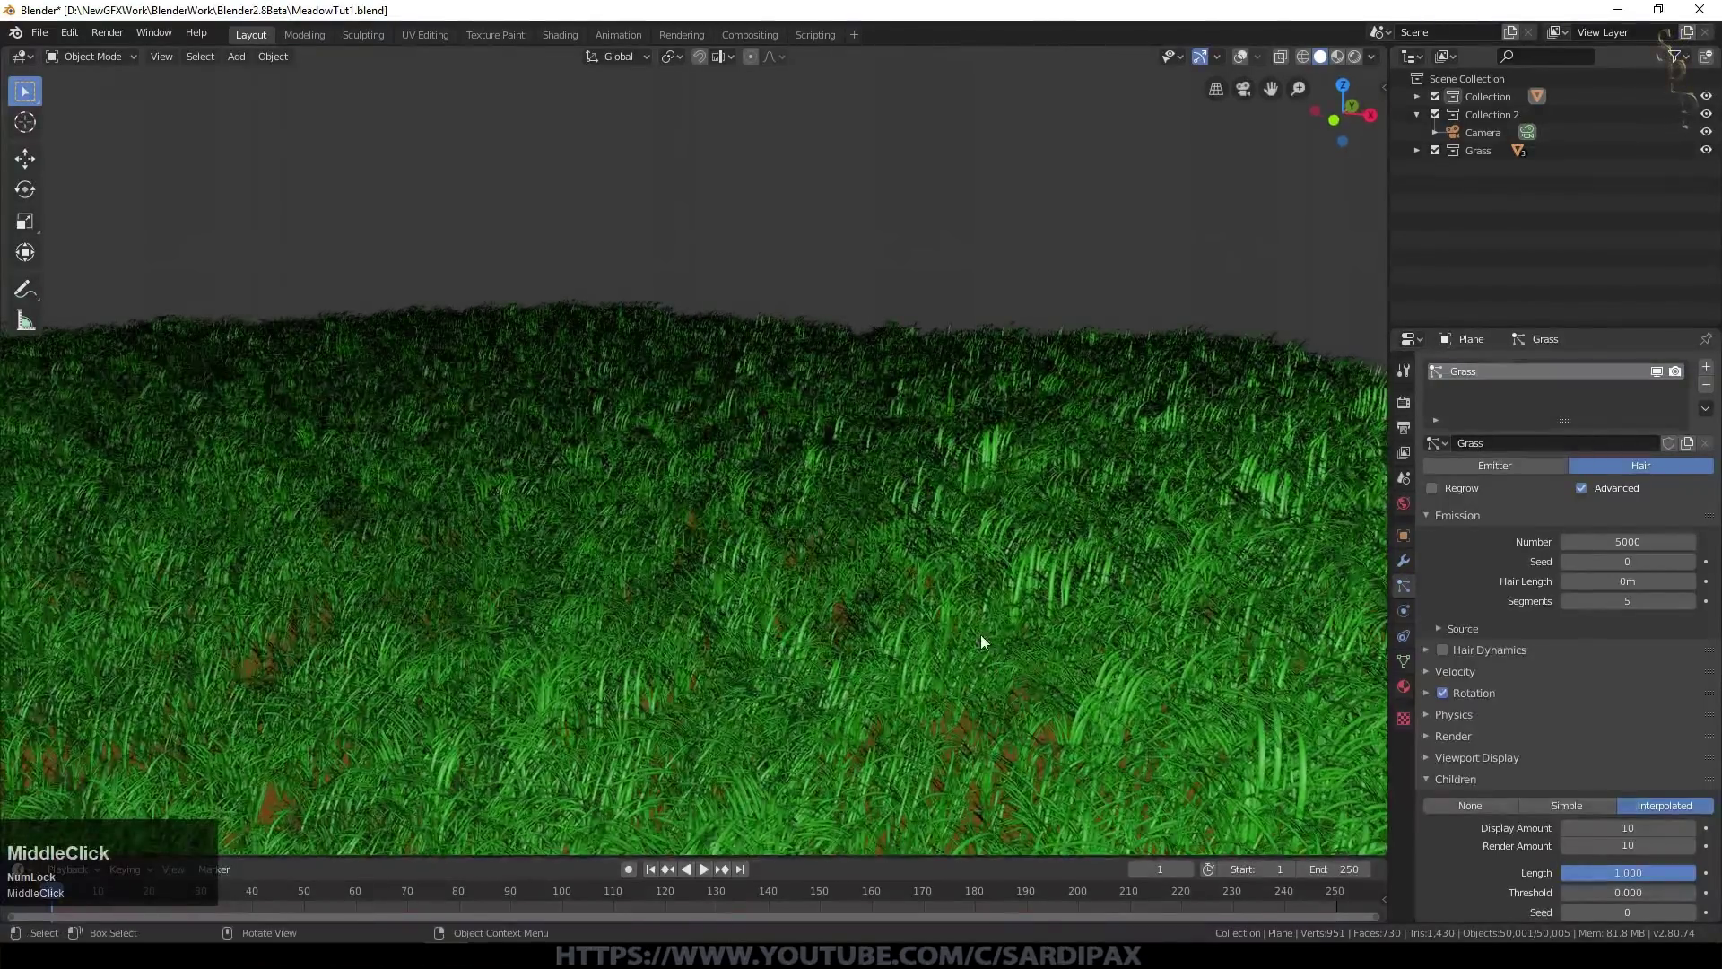
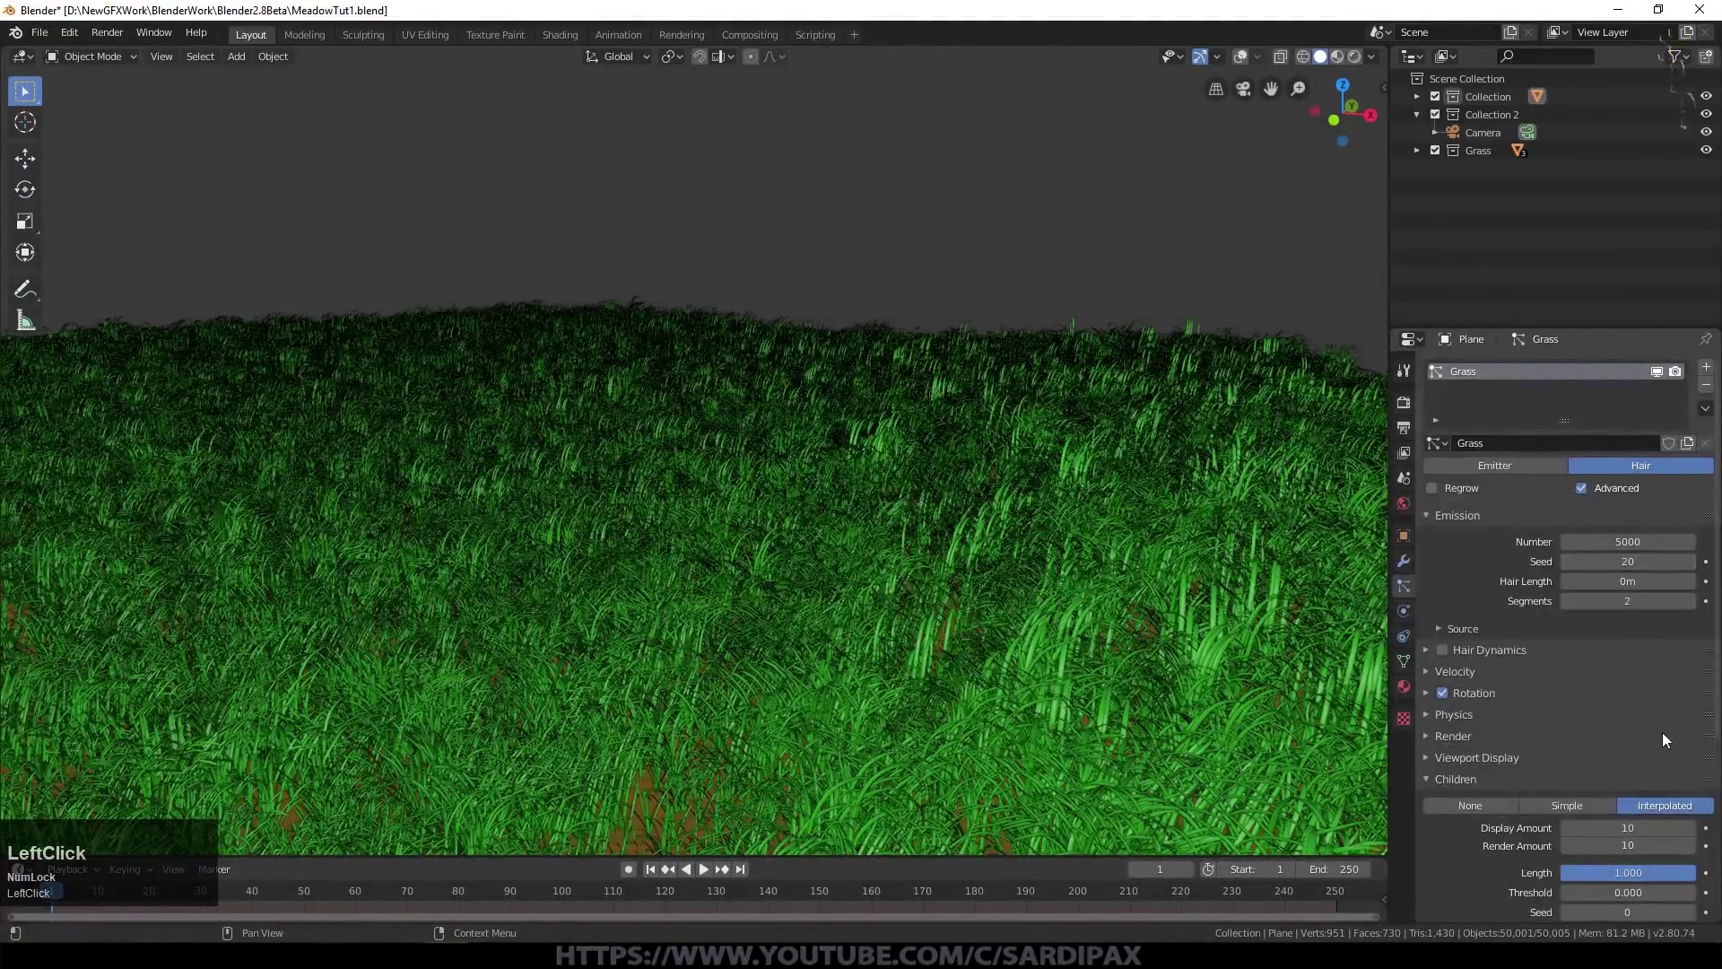
pyautogui.press('KP_8')
pyautogui.press('KP_0')
pyautogui.press('KP_Enter')
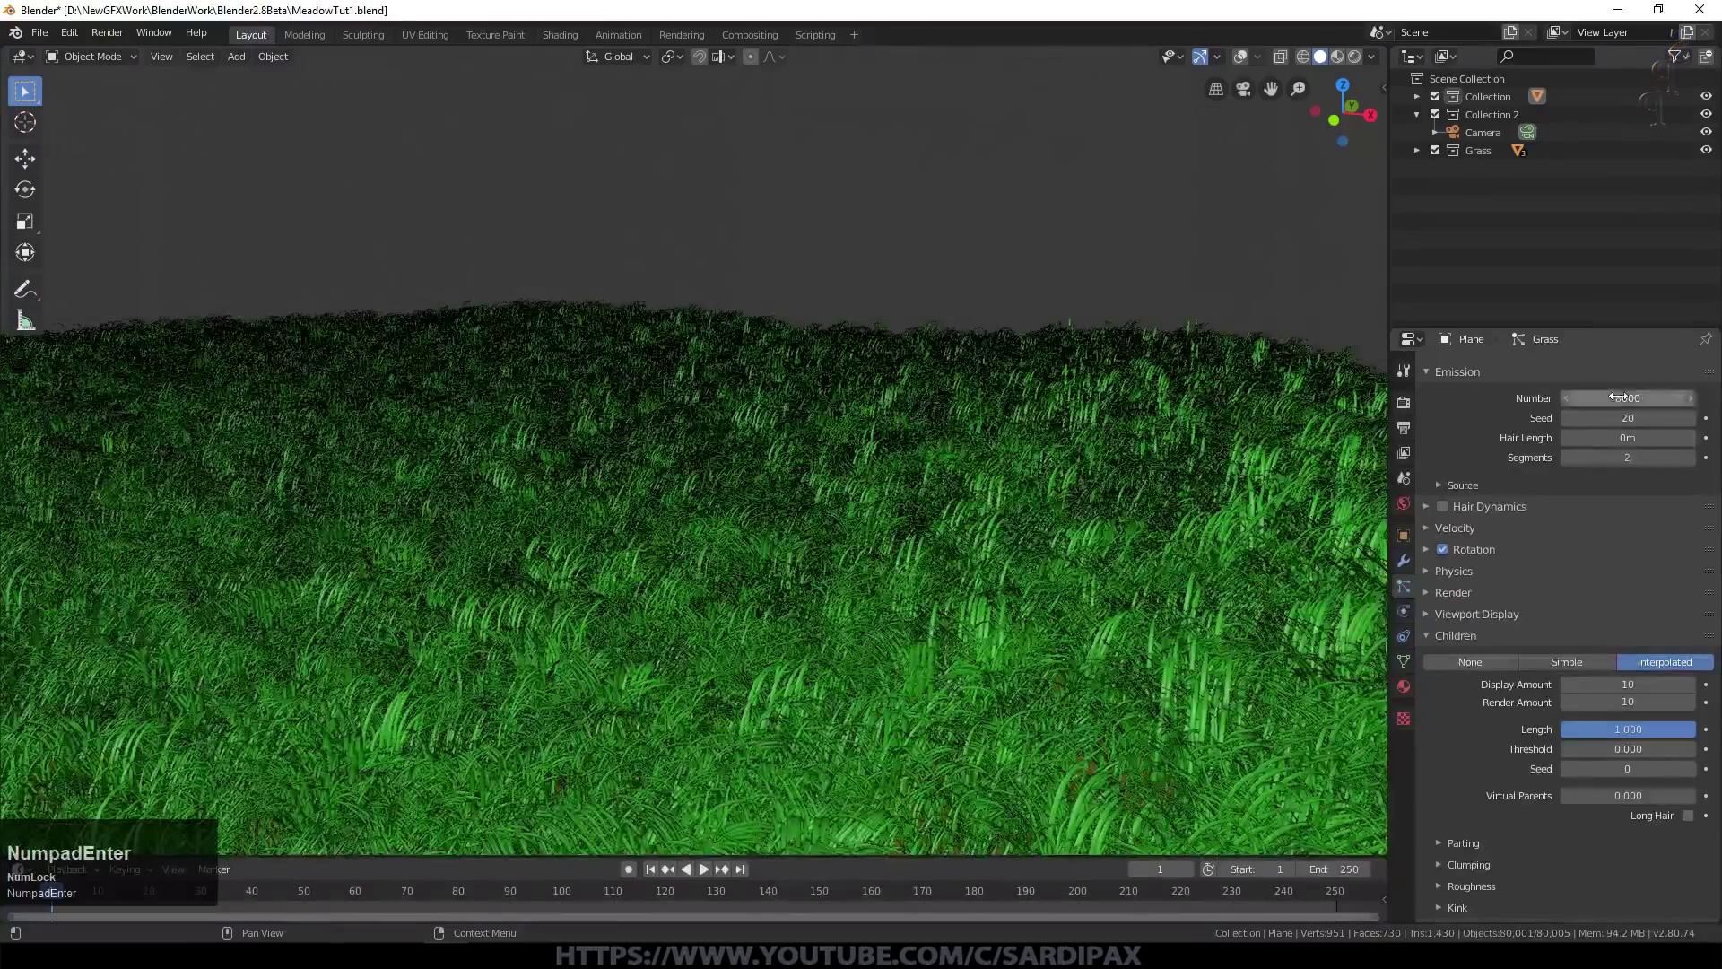
# Step: Check the dense meadow through the camera, confirm the remaining child settings and select the terrain plane
pyautogui.middleClick(1050, 635)
pyautogui.press('KP_0')
pyautogui.scroll(3)
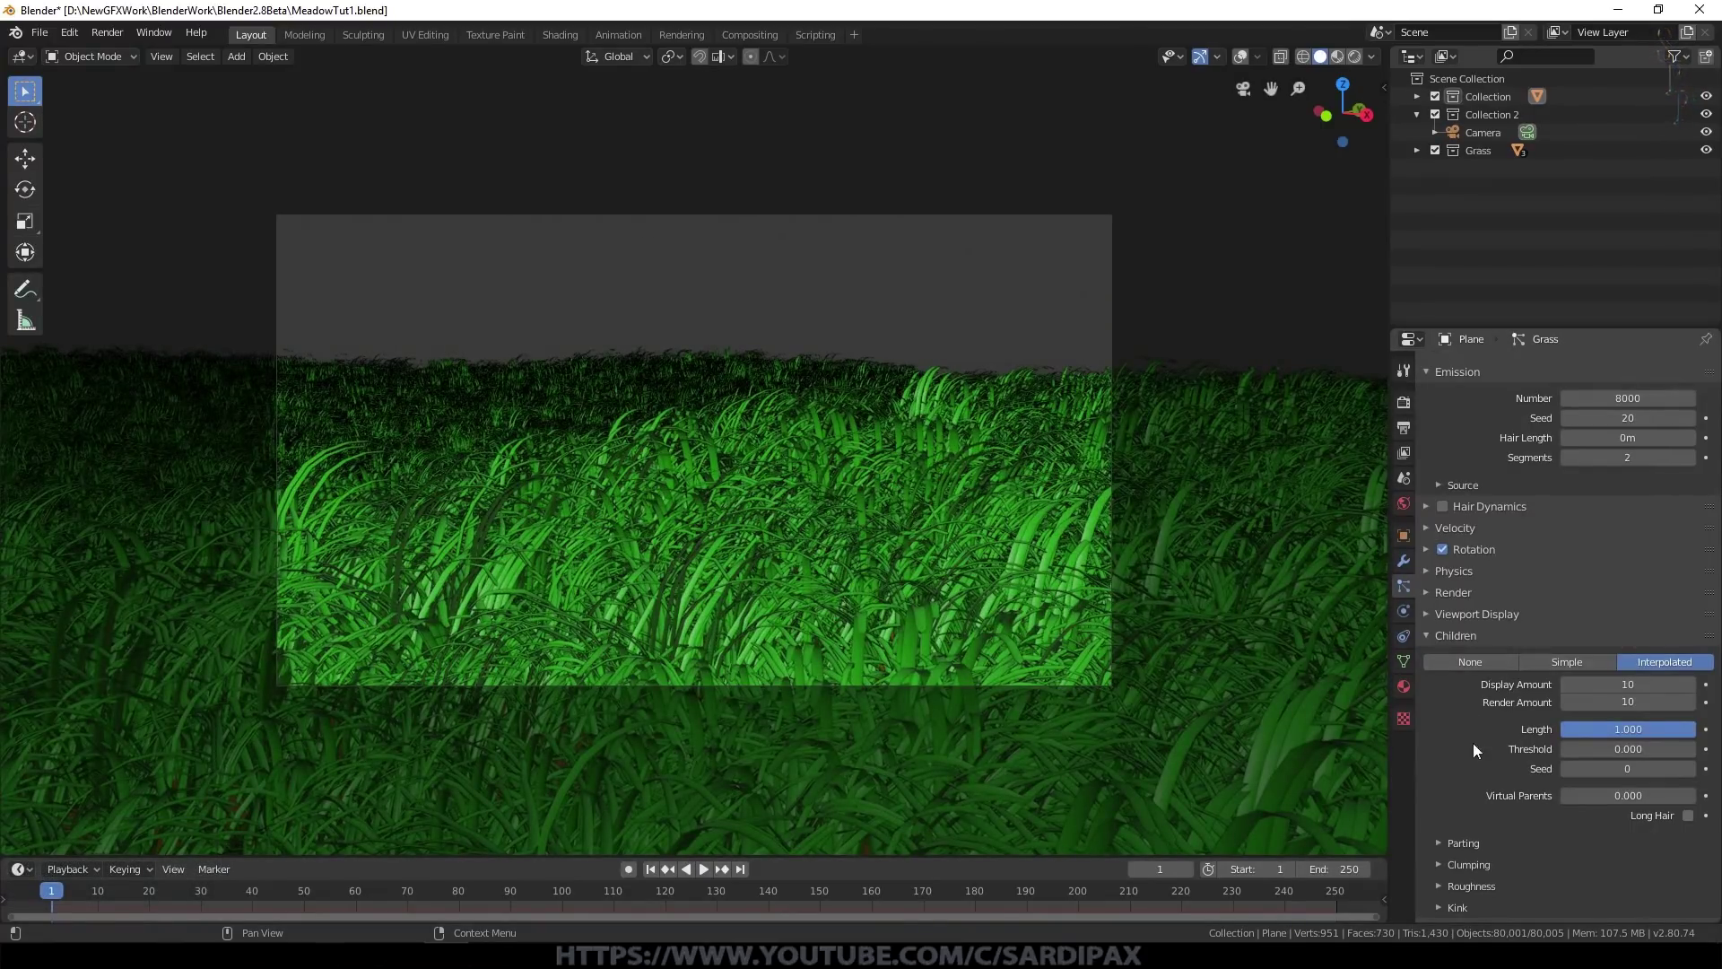
pyautogui.scroll(-3)
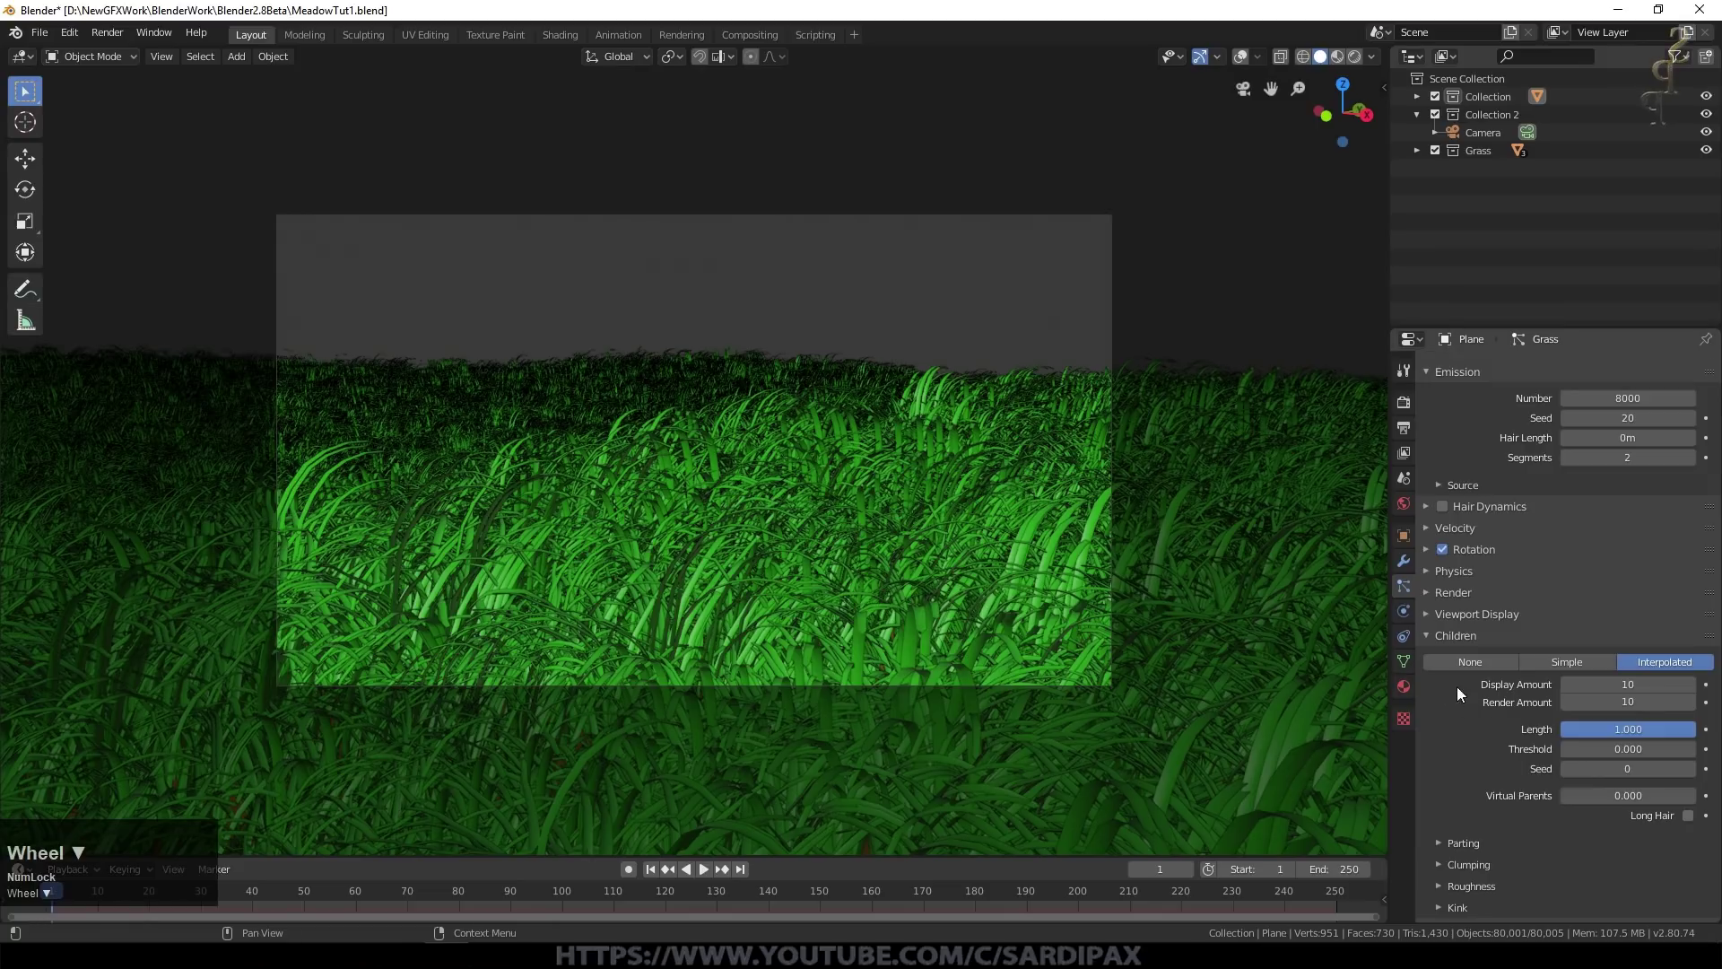
pyautogui.scroll(3)
pyautogui.press('KP_Enter')
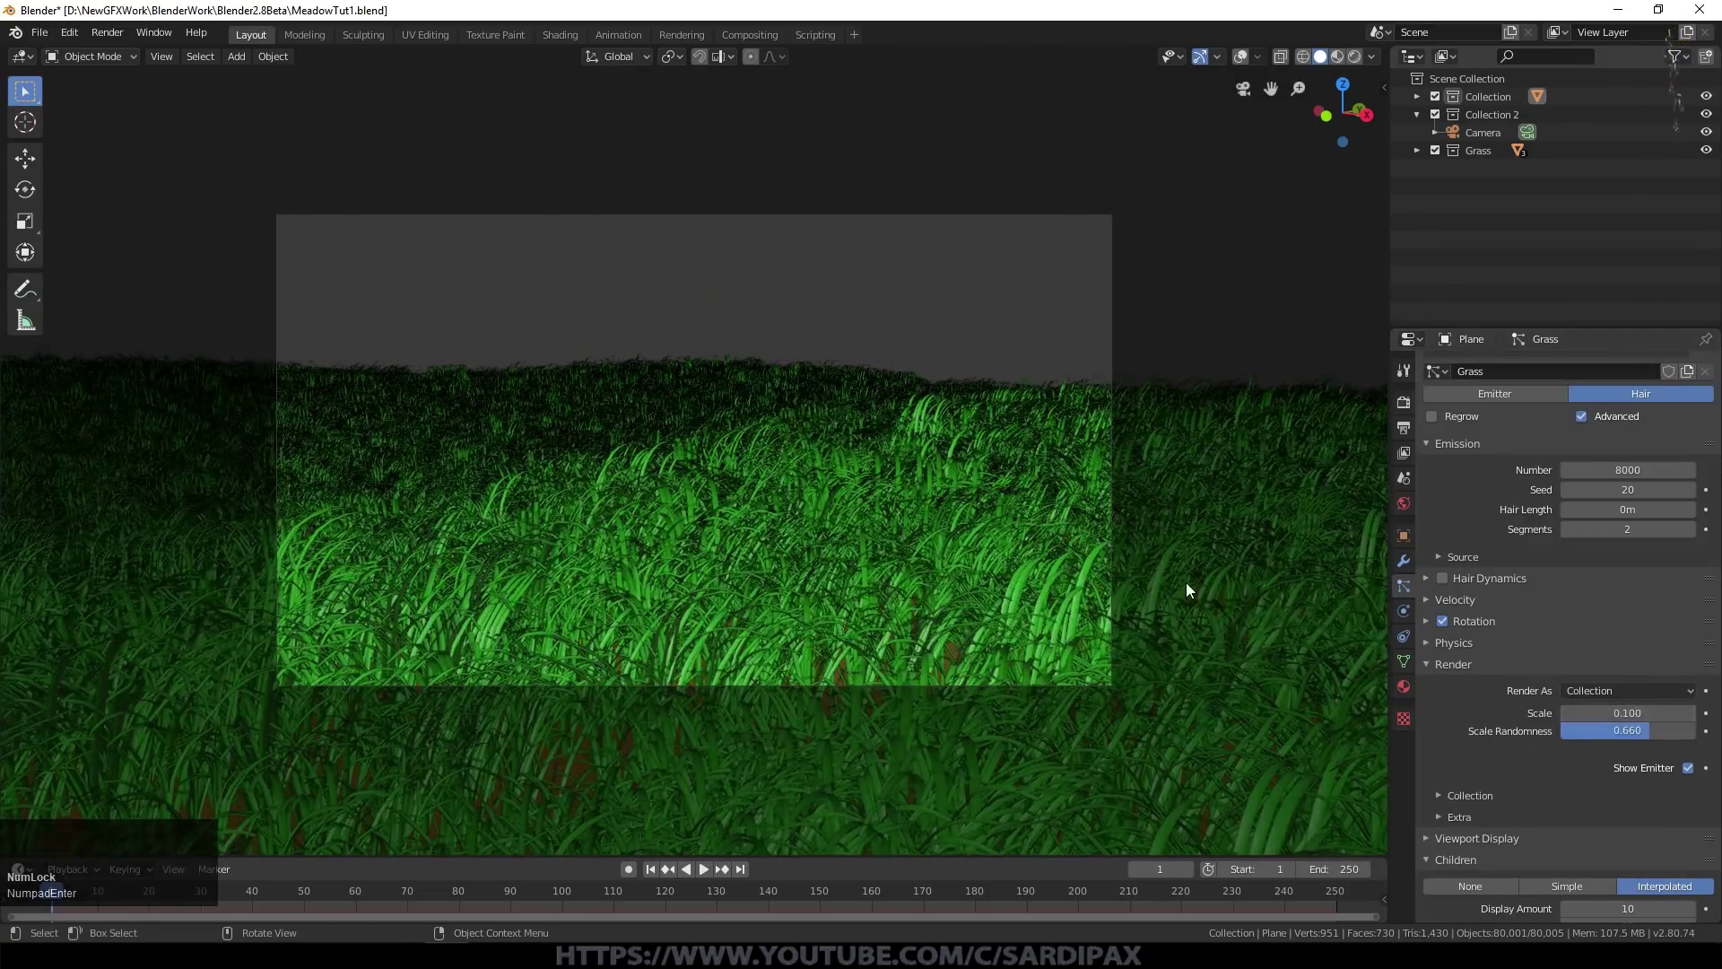
pyautogui.scroll(-3)
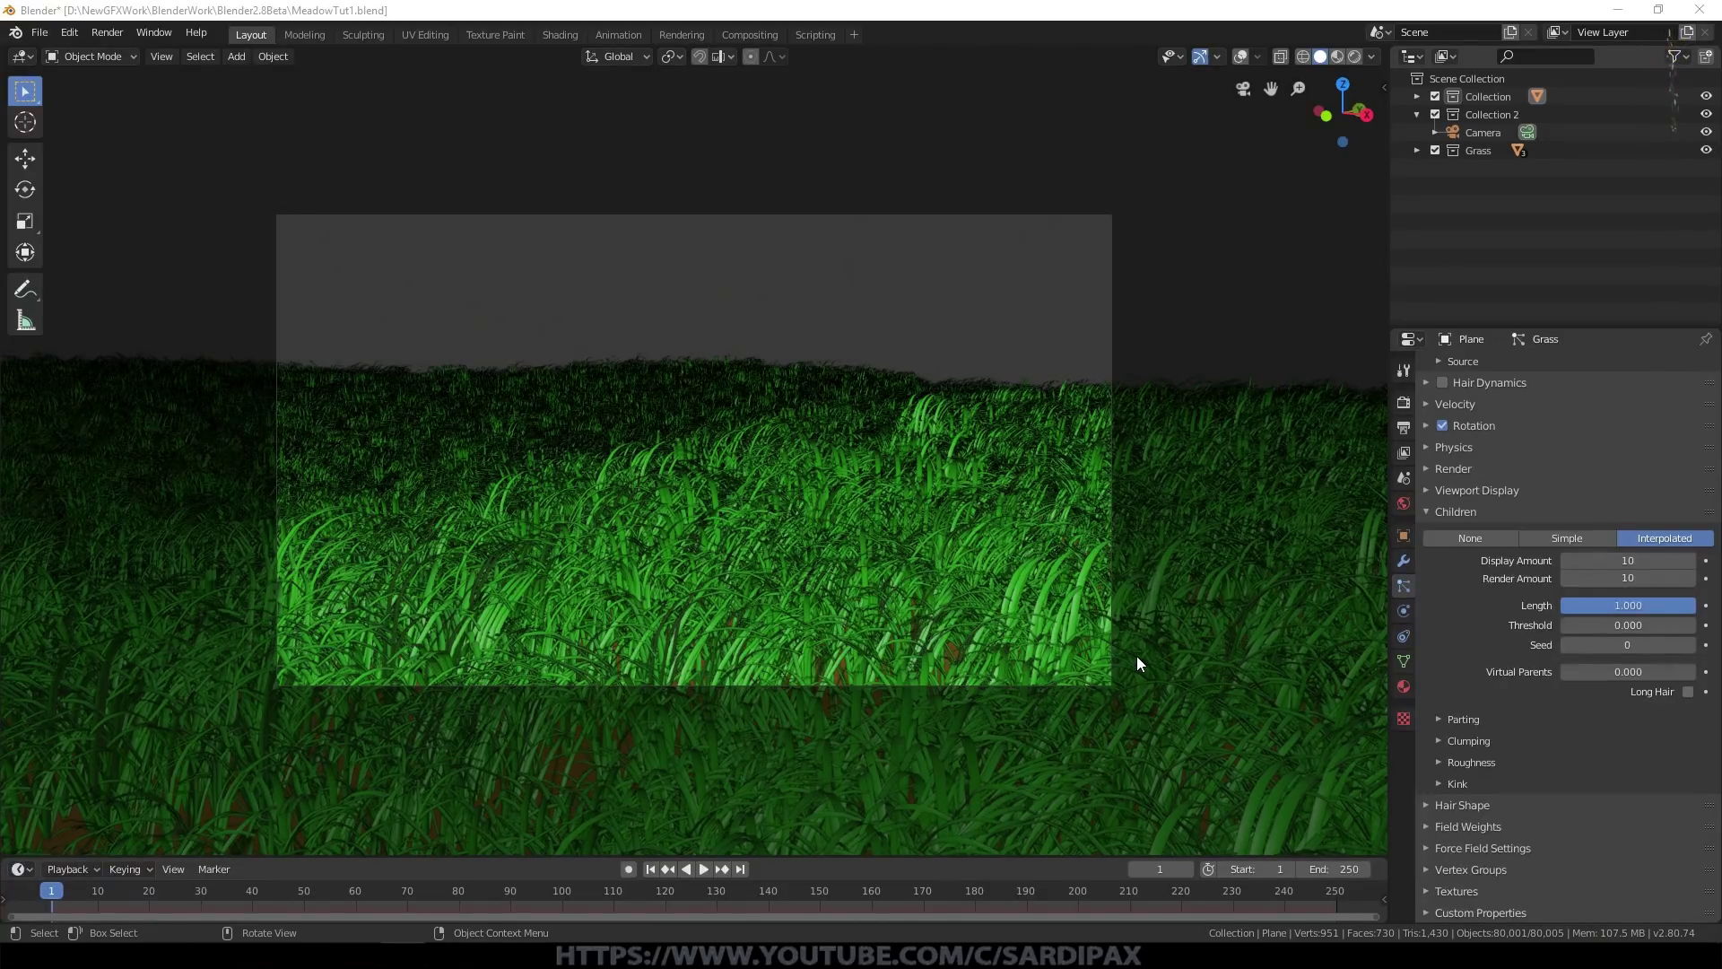
pyautogui.click(1202, 672)
# Step: Leave the terrain's edit mode and hide the grass particle system from the viewport
pyautogui.press('Tab')
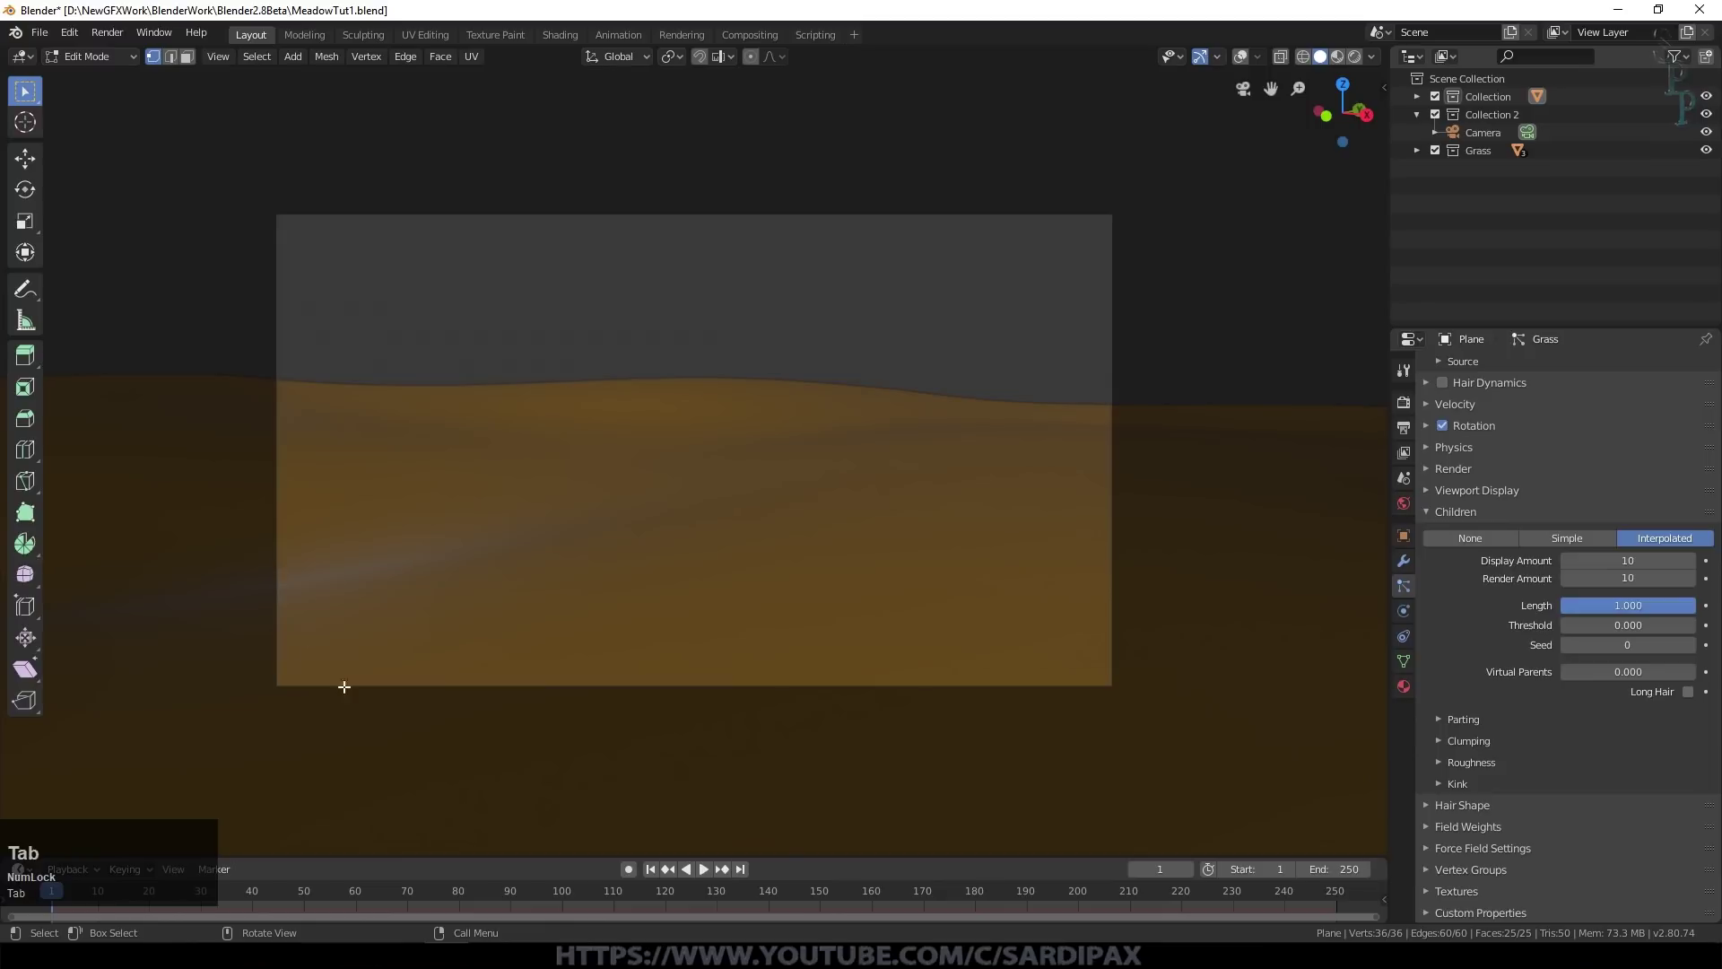
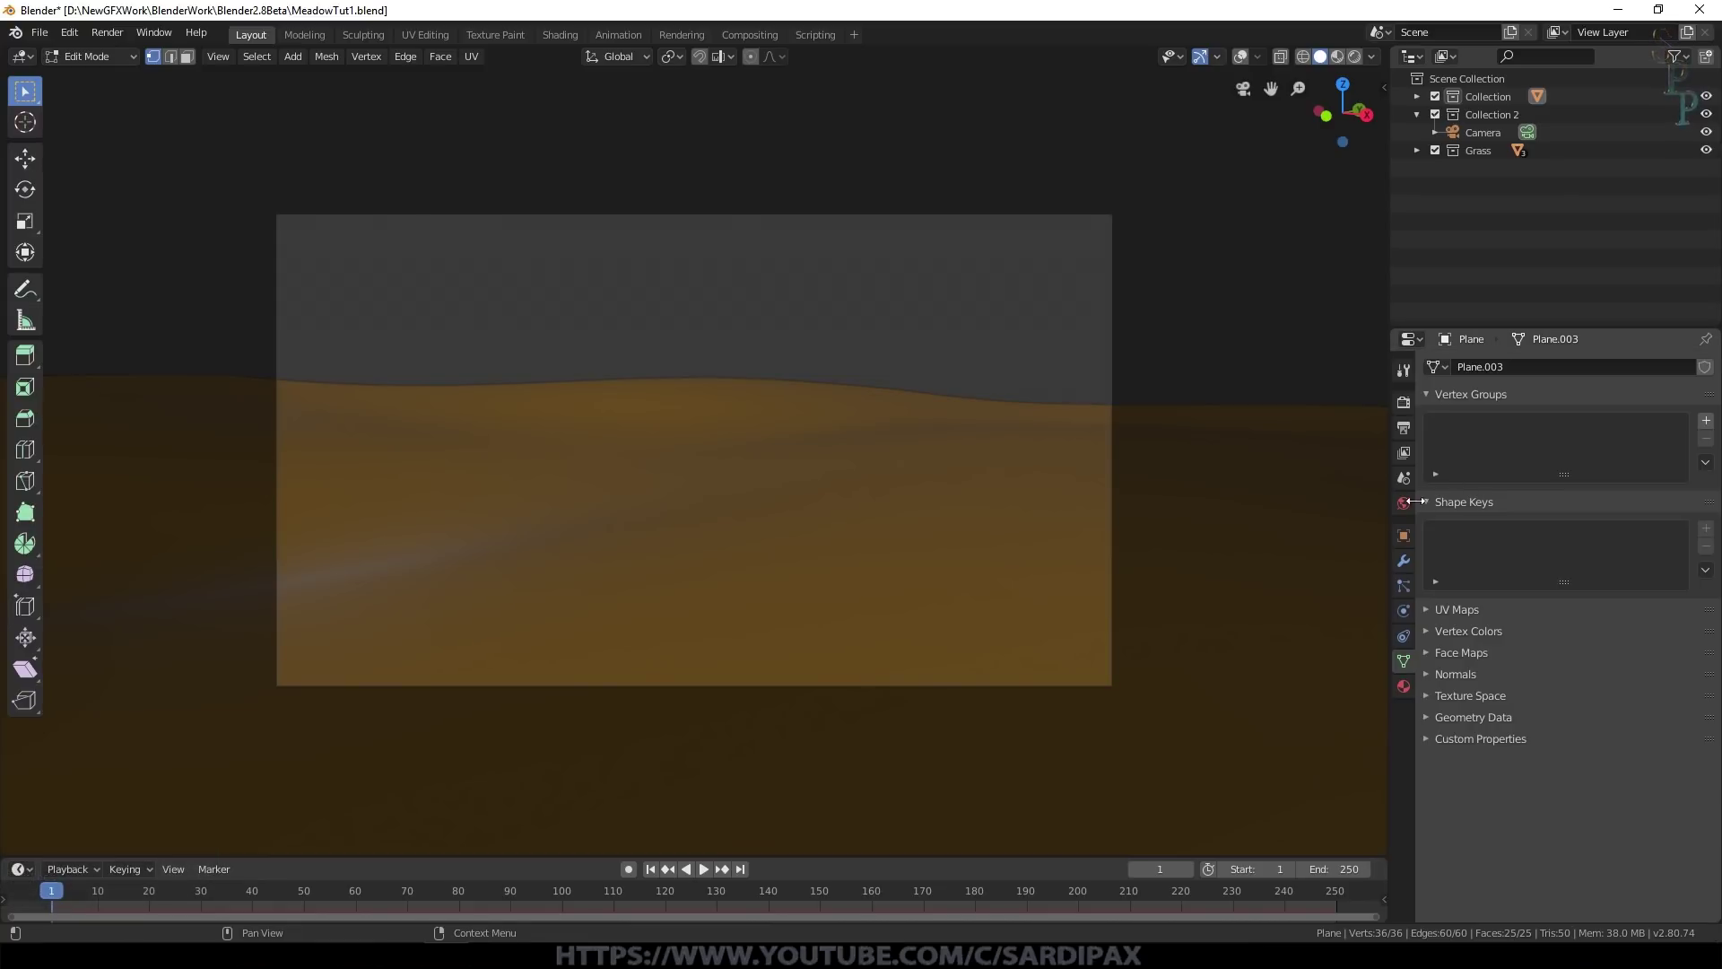
pyautogui.click(1413, 593)
pyautogui.scroll(-3)
pyautogui.click(1432, 871)
pyautogui.scroll(-3)
pyautogui.click(1595, 756)
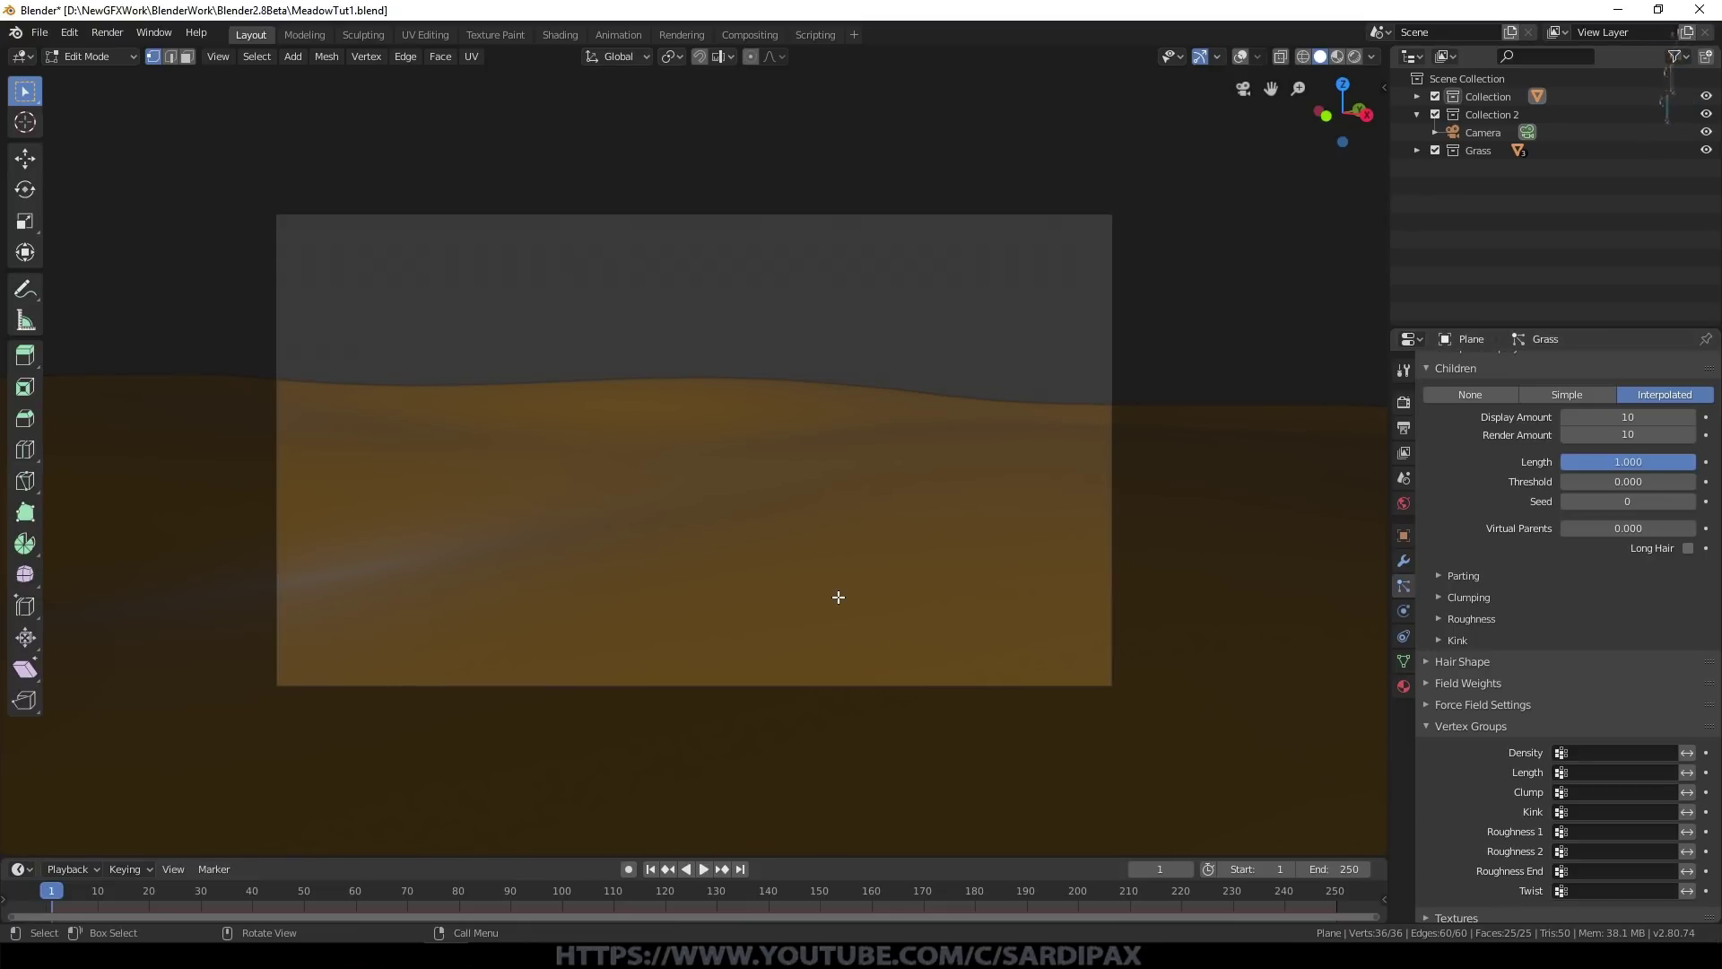
pyautogui.scroll(3)
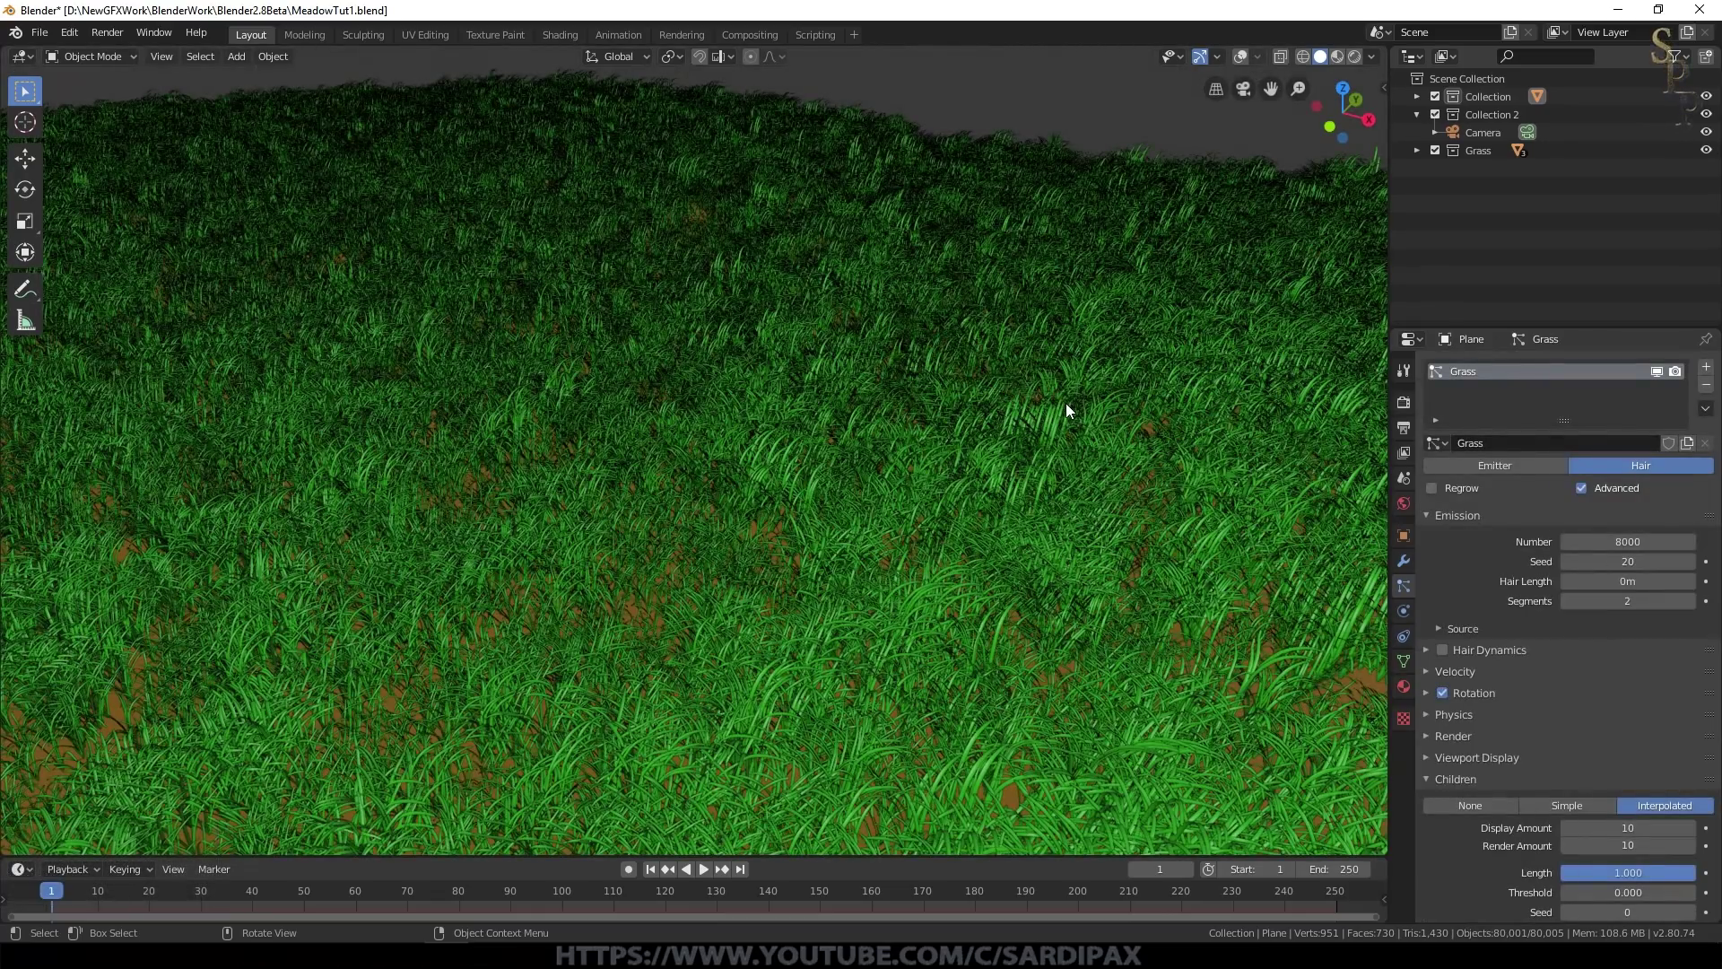
# Step: Switch the viewport to Solid shading and inspect the bare brown terrain beside the clumps
pyautogui.middleClick(1061, 380)
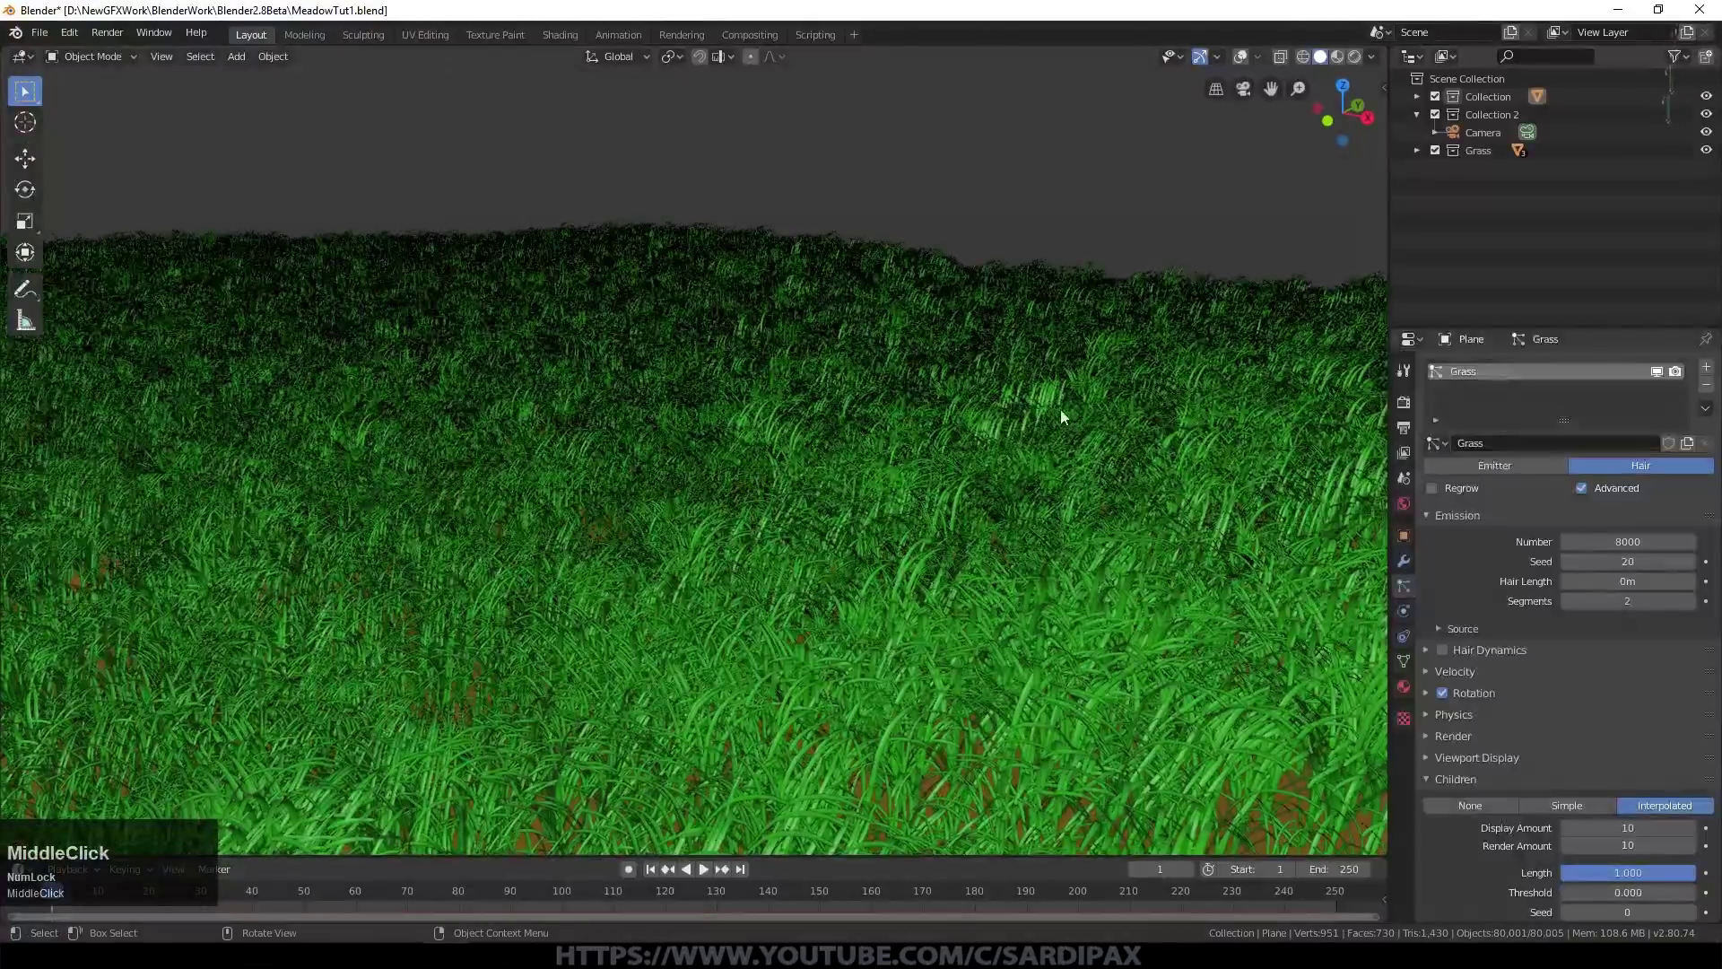
pyautogui.click(1667, 379)
pyautogui.scroll(-3)
pyautogui.scroll(3)
pyautogui.scroll(-3)
pyautogui.scroll(3)
pyautogui.click(28, 117)
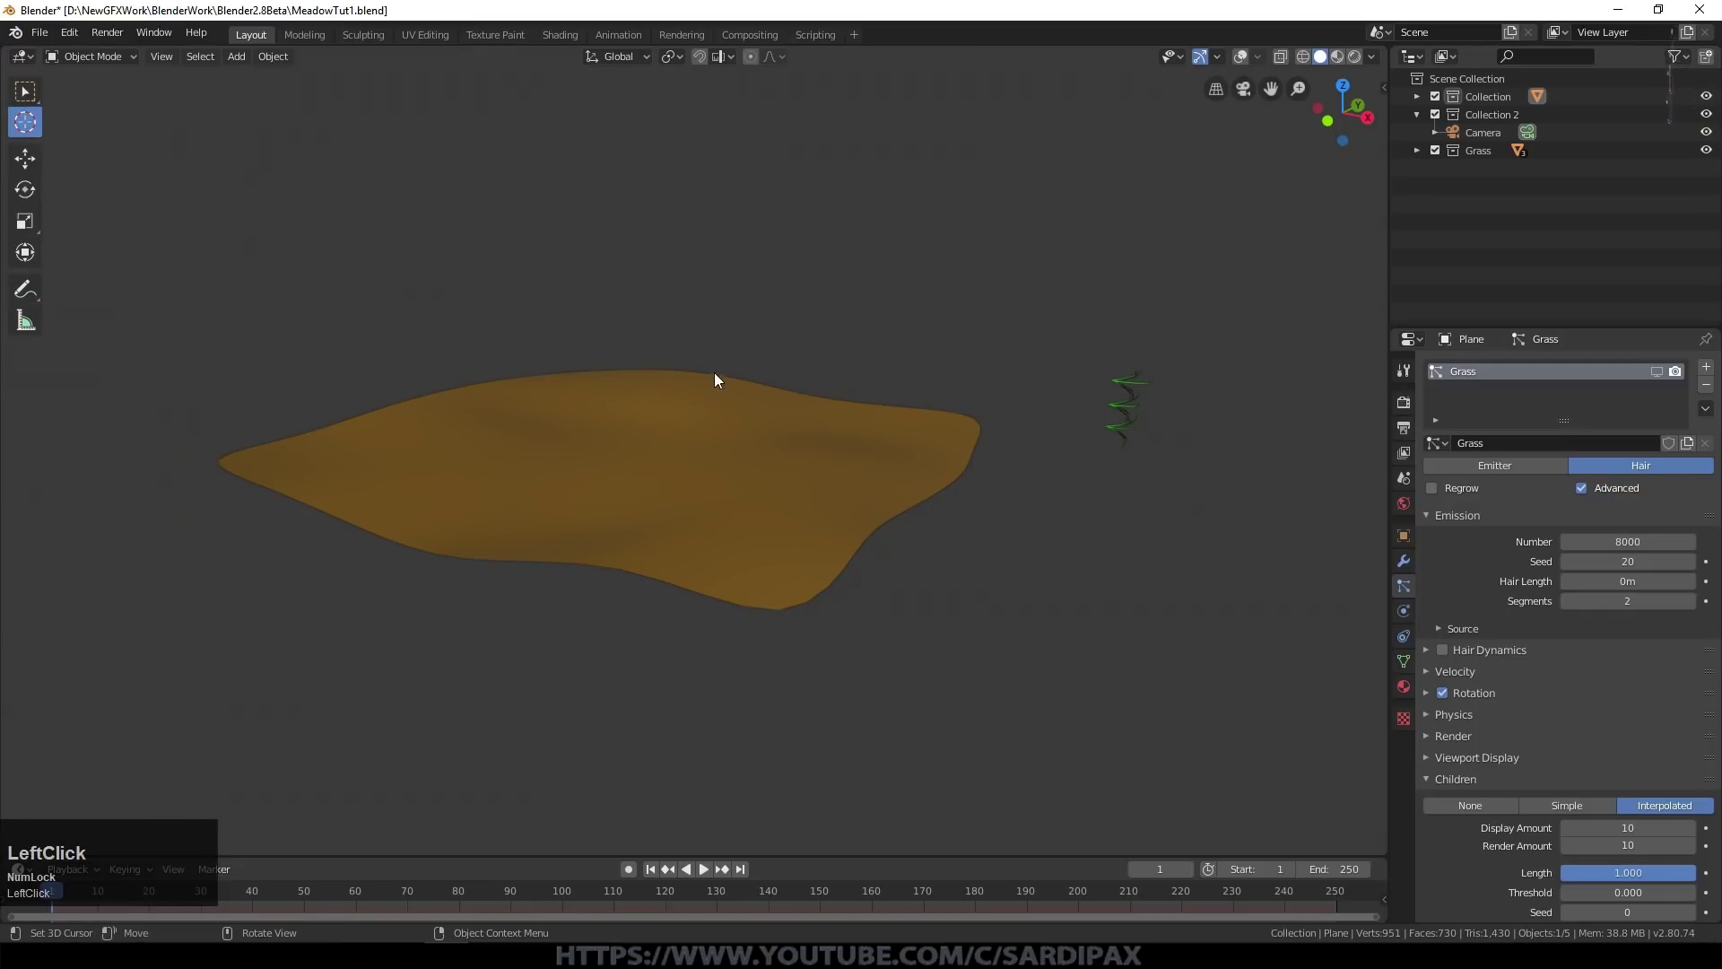
# Step: Replace the old light with a pale yellow Sun of strength 5 and a 0.02° angle
pyautogui.click(1250, 62)
pyautogui.press('Delete')
pyautogui.press('shift+a')
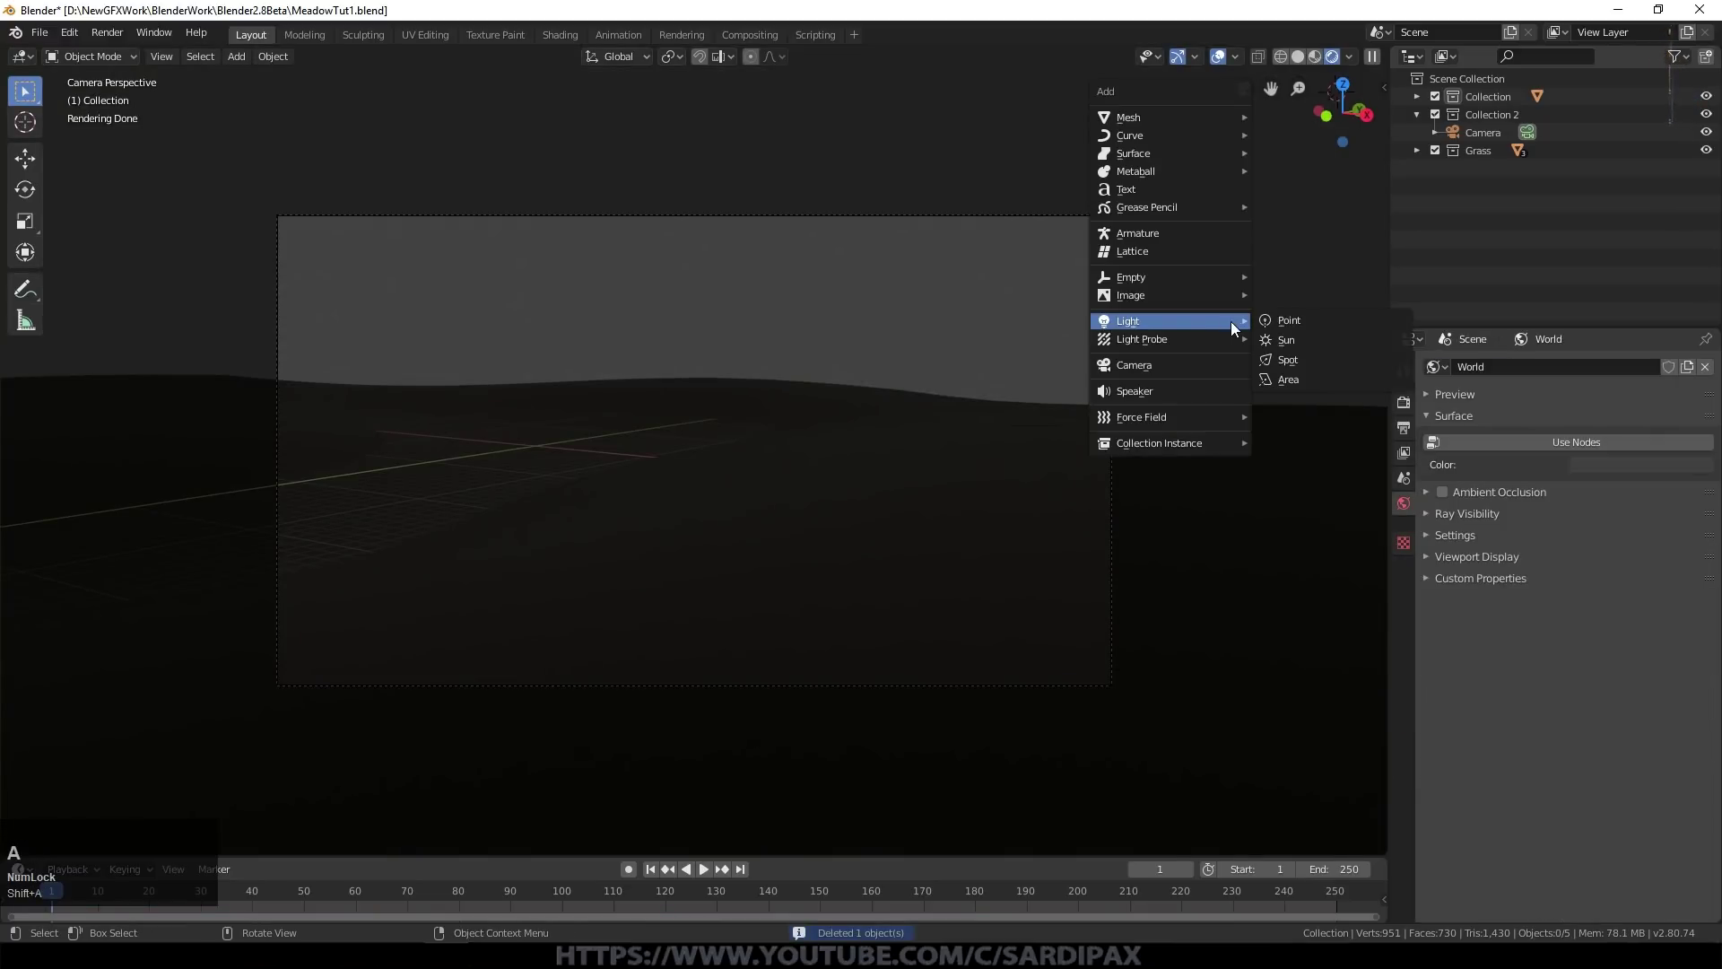
pyautogui.click(1294, 340)
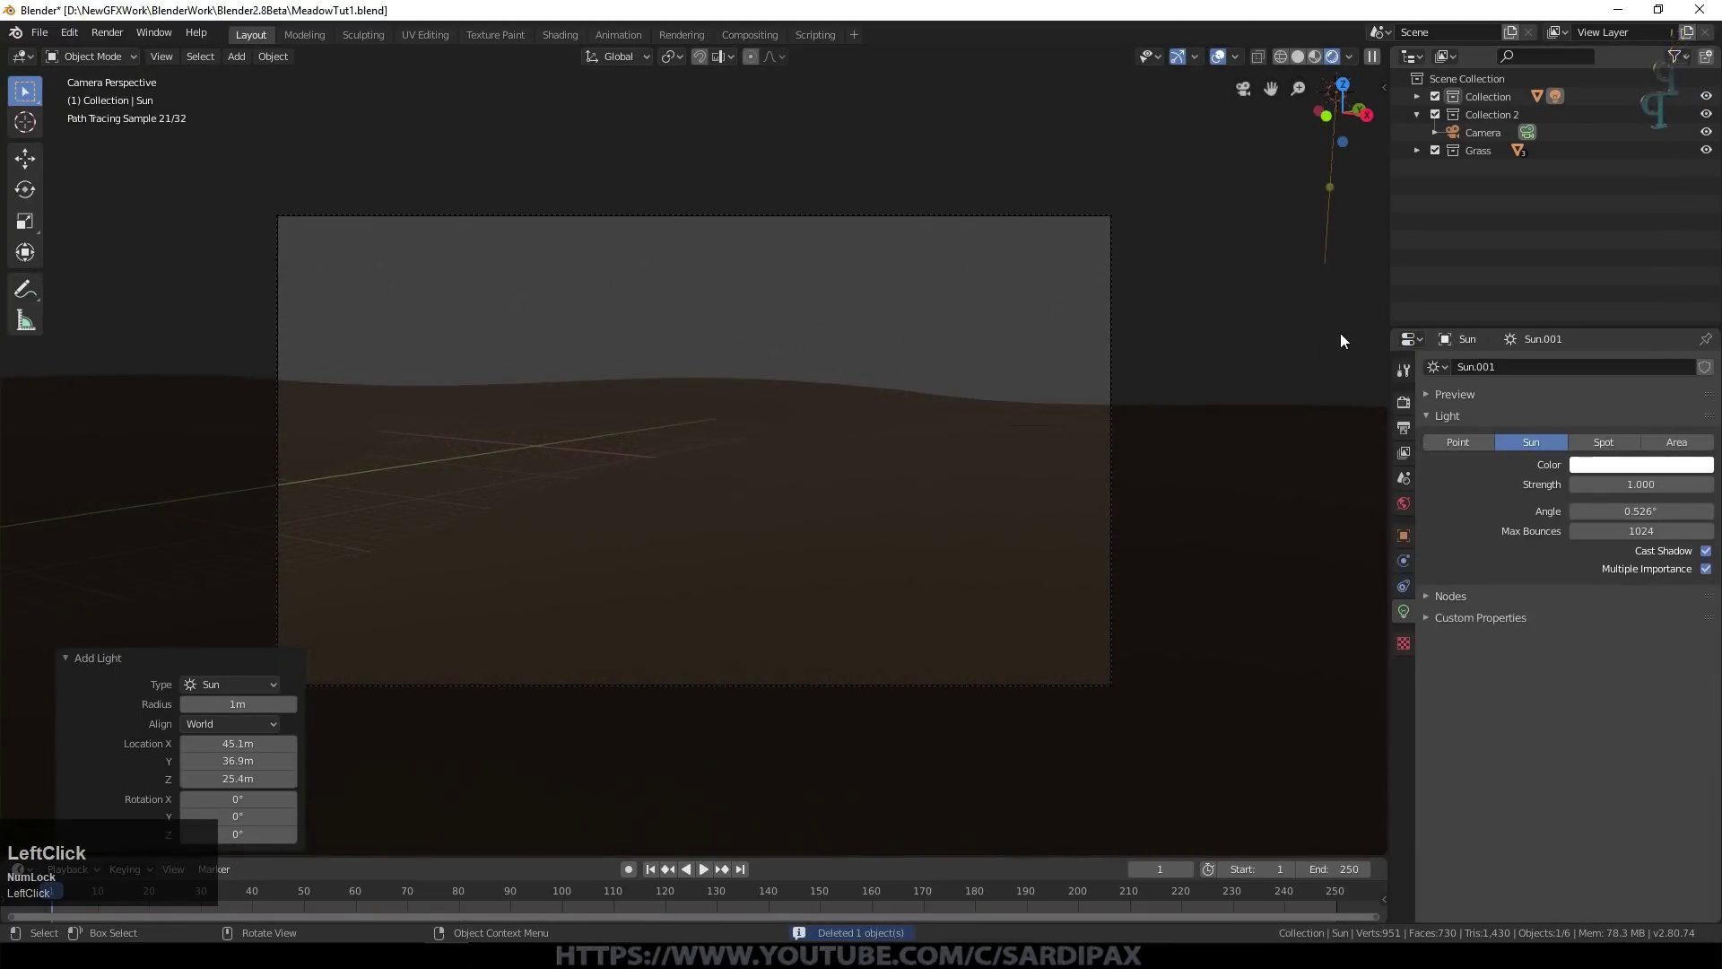
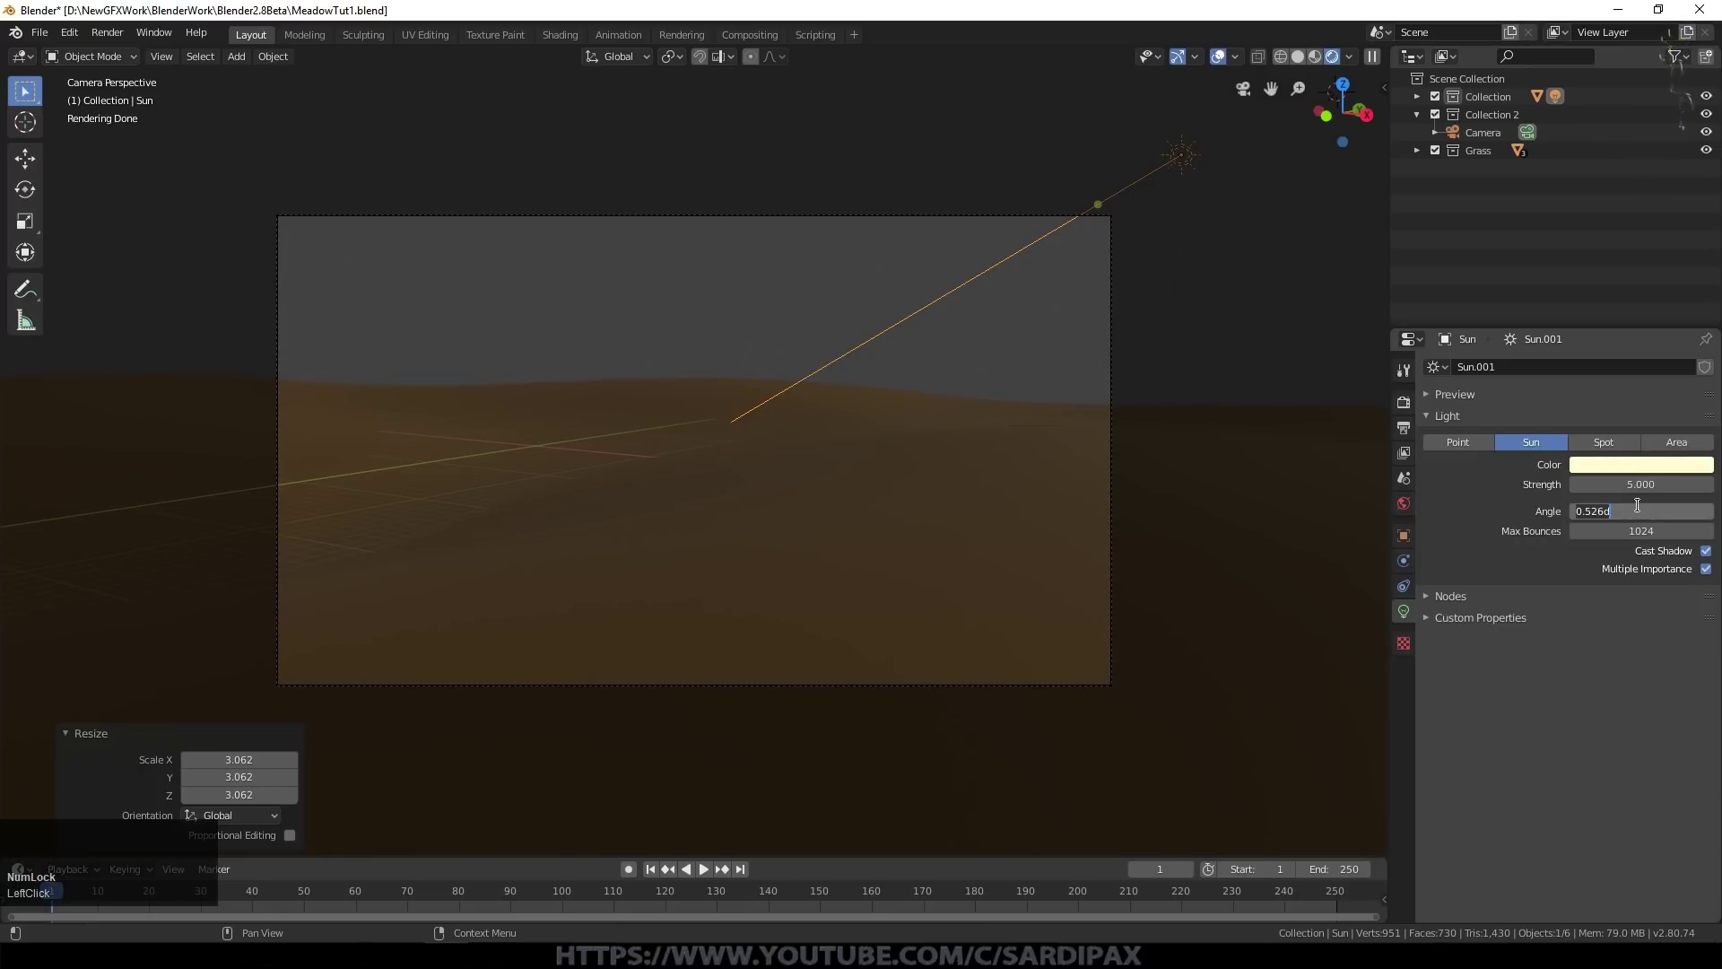
pyautogui.press('KP_Decimal')
pyautogui.press('KP_0')
pyautogui.press('KP_2')
pyautogui.press('KP_Enter')
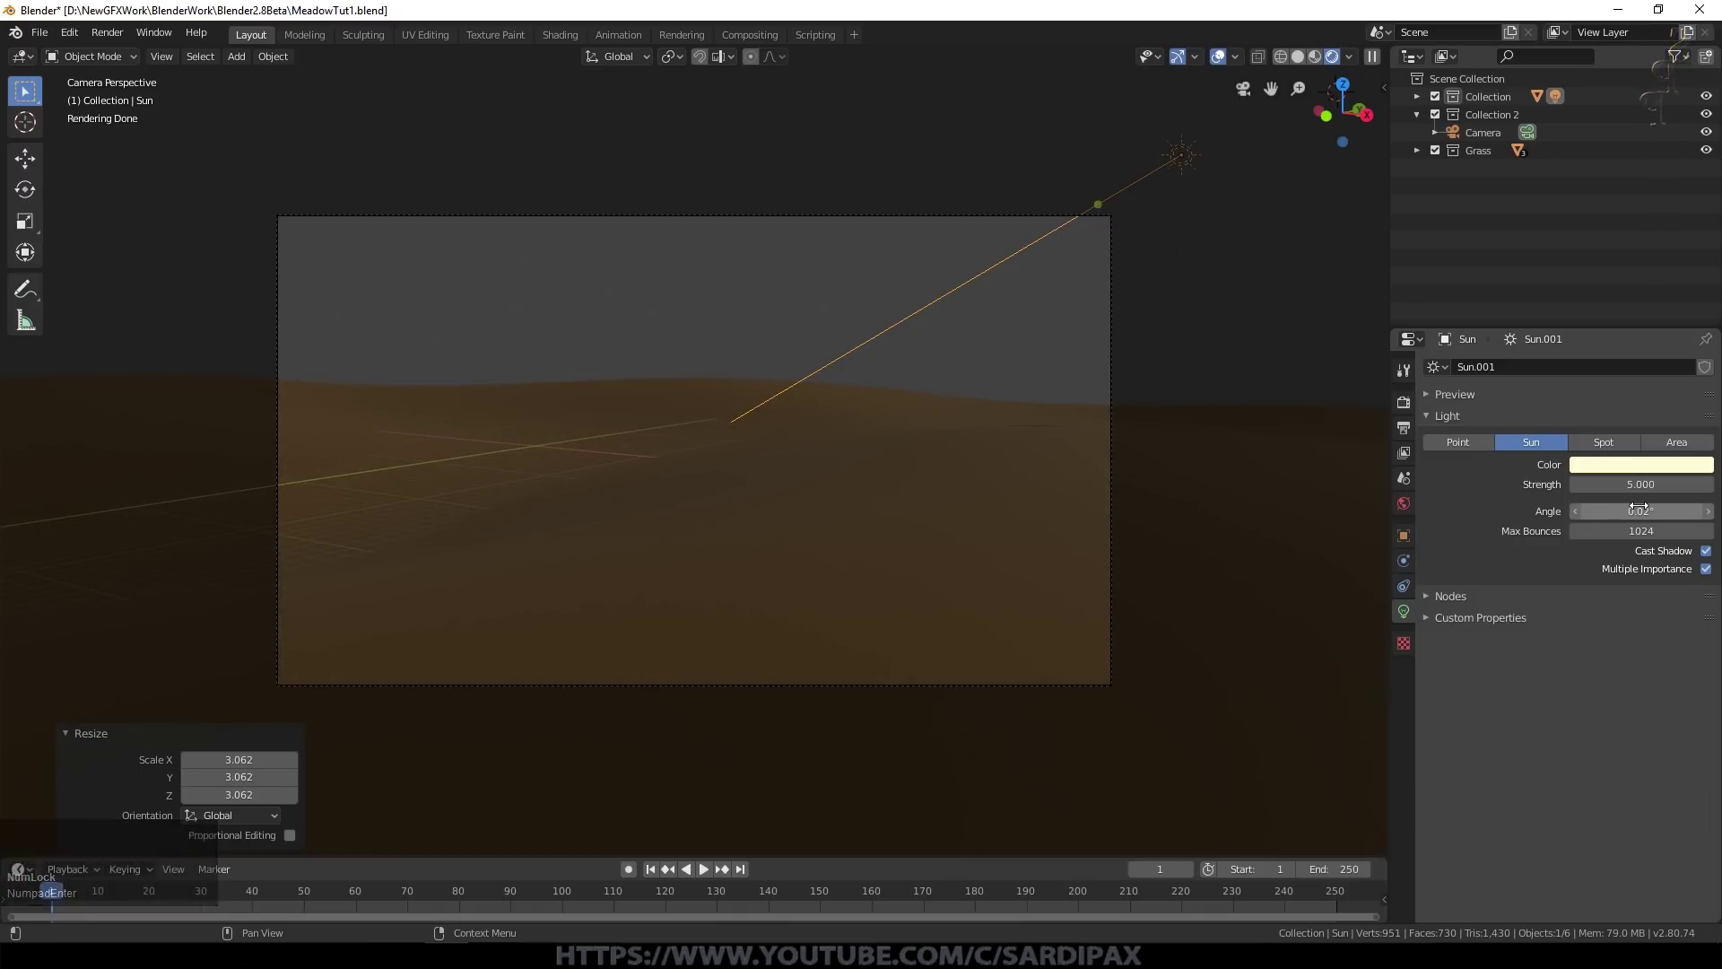
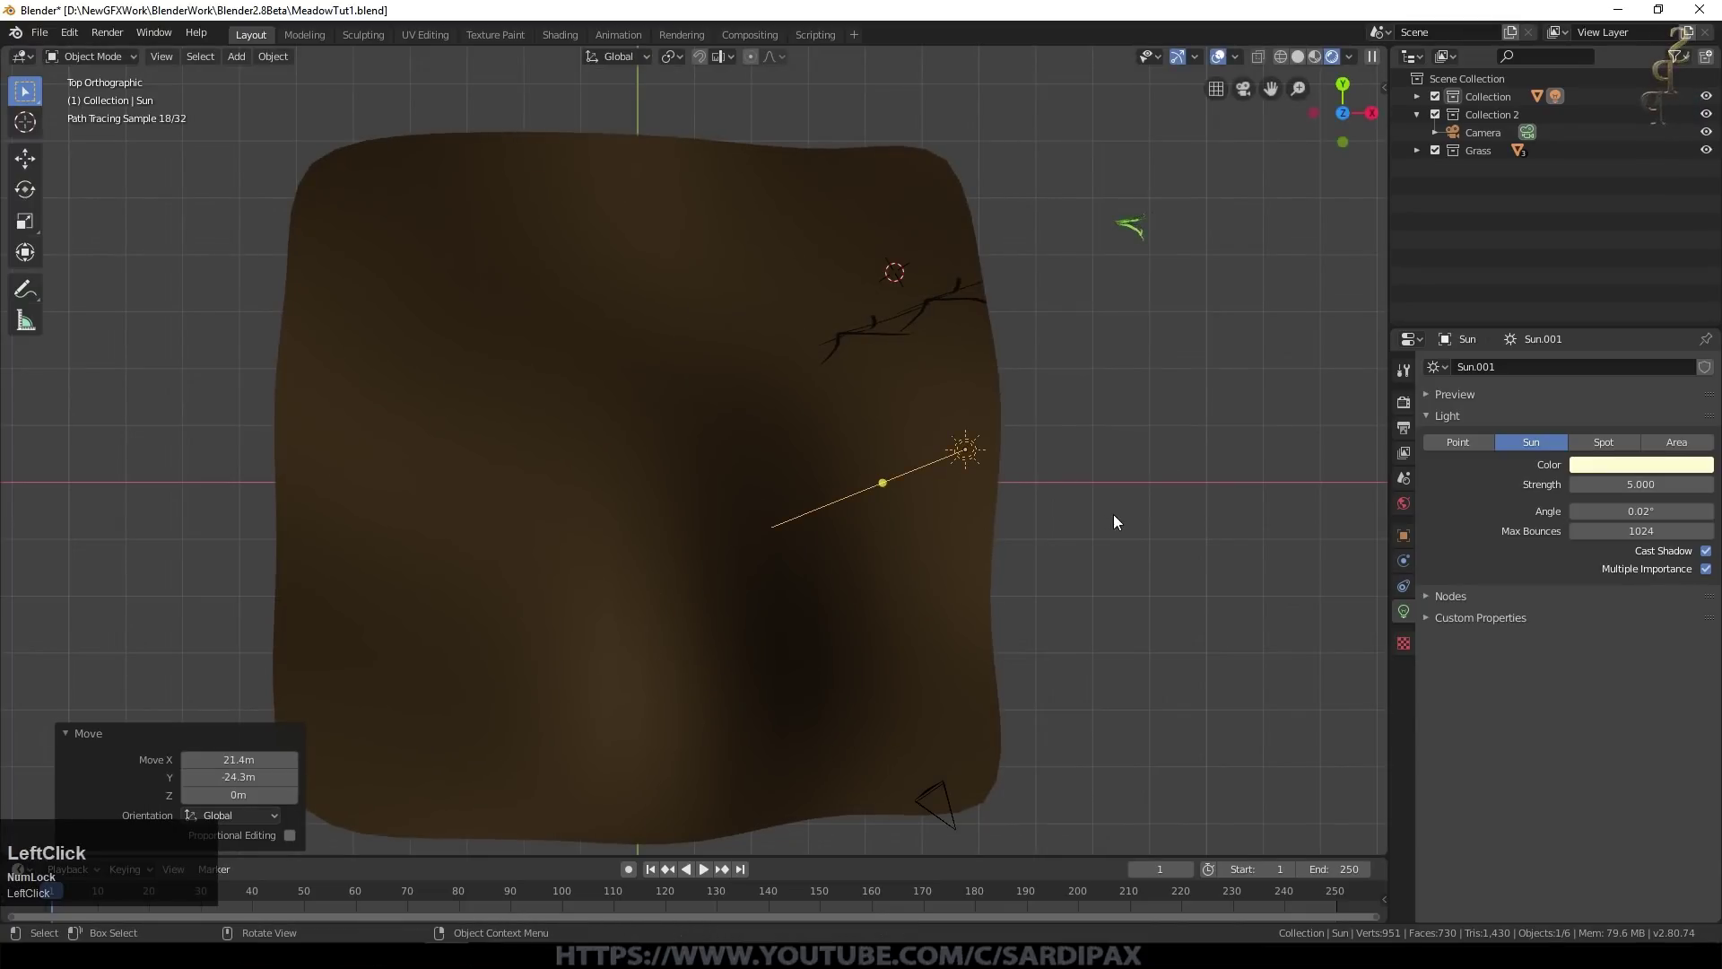
# Step: Exclude the Grass collection from the view layer and switch to the camera view
pyautogui.middleClick(1106, 510)
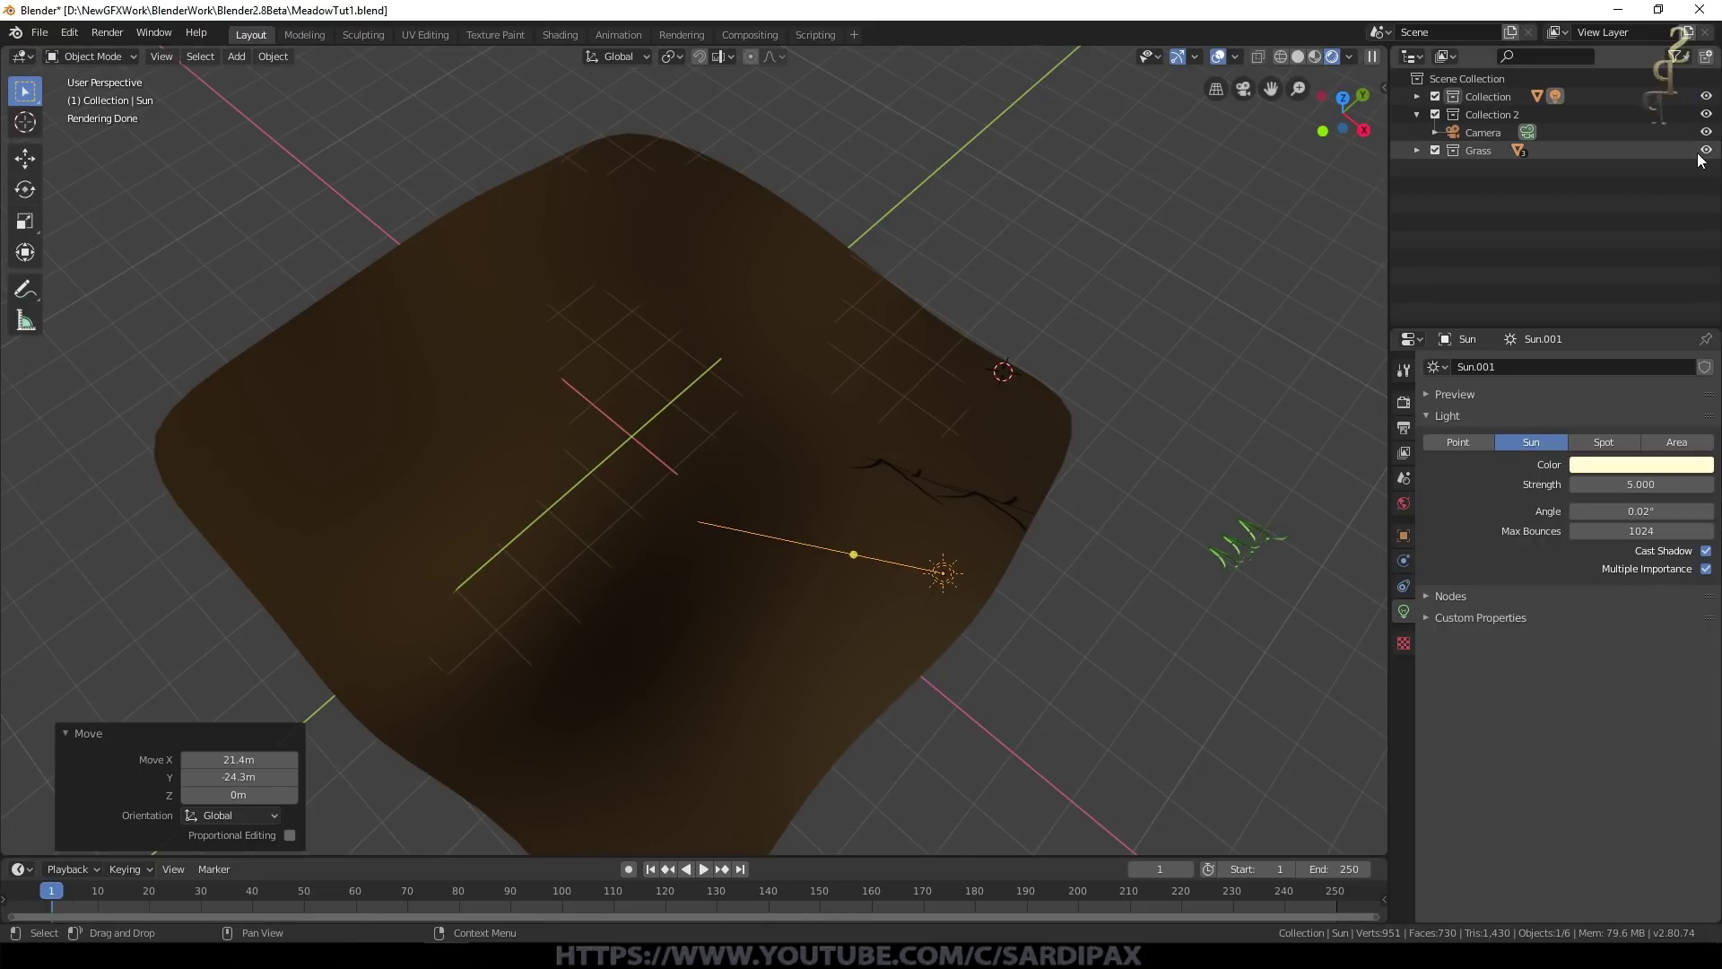
pyautogui.click(1712, 158)
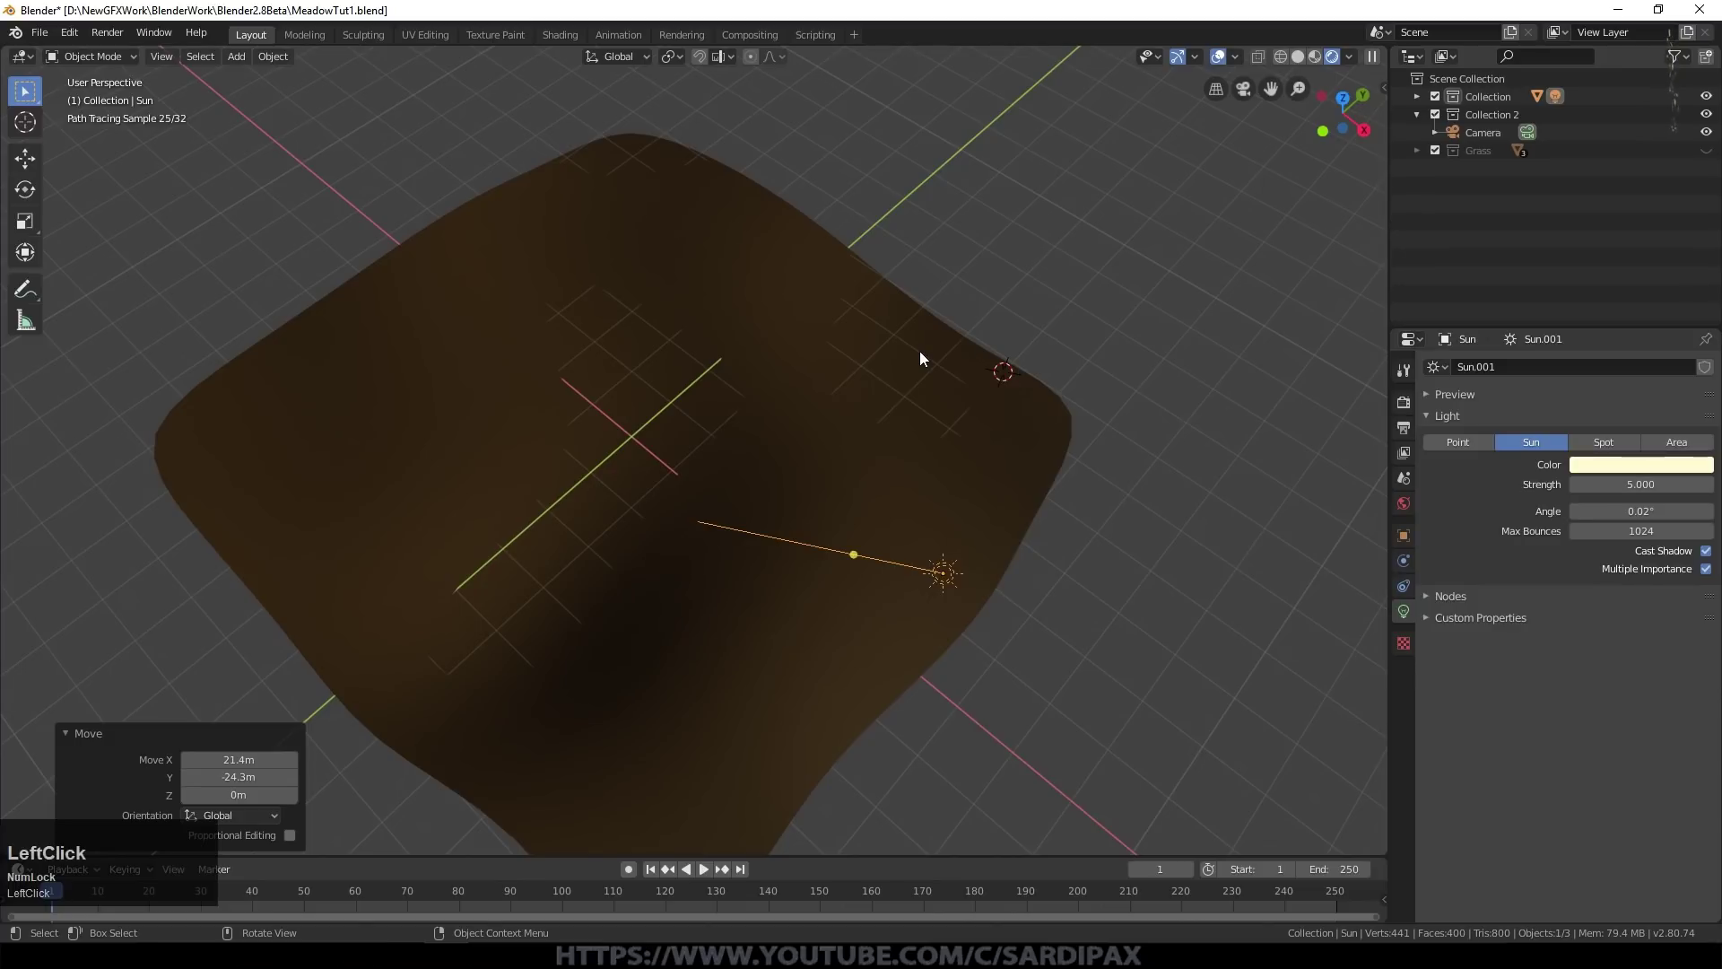
pyautogui.click(1713, 157)
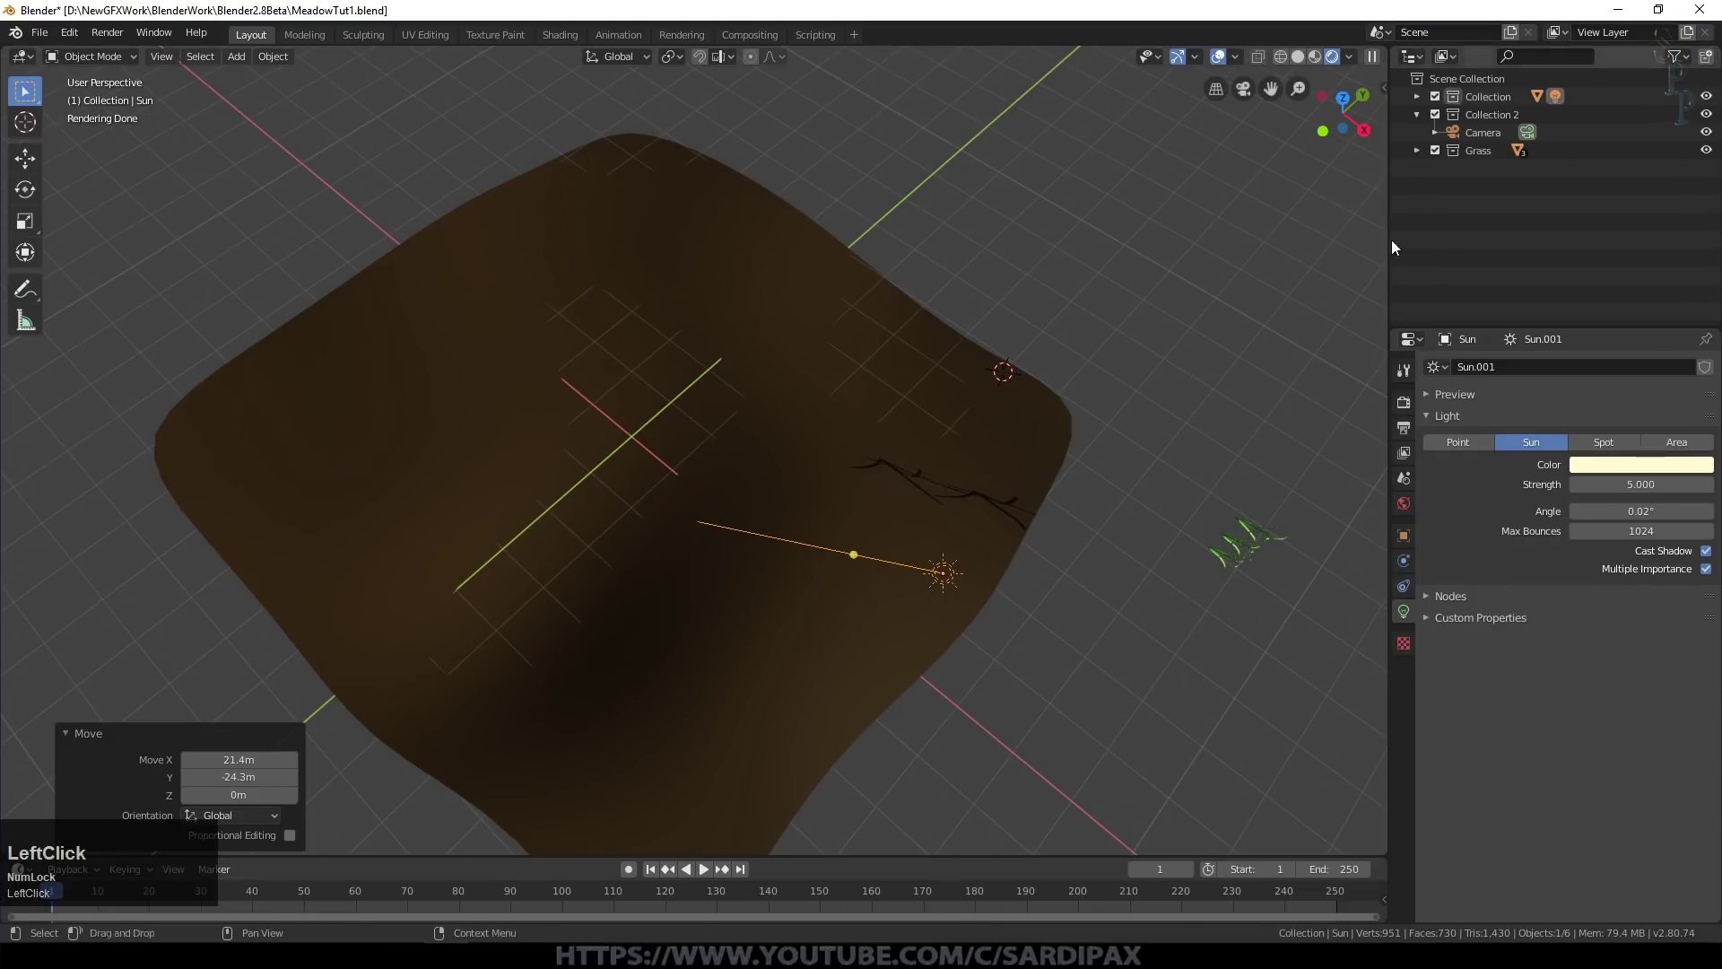
pyautogui.click(1421, 155)
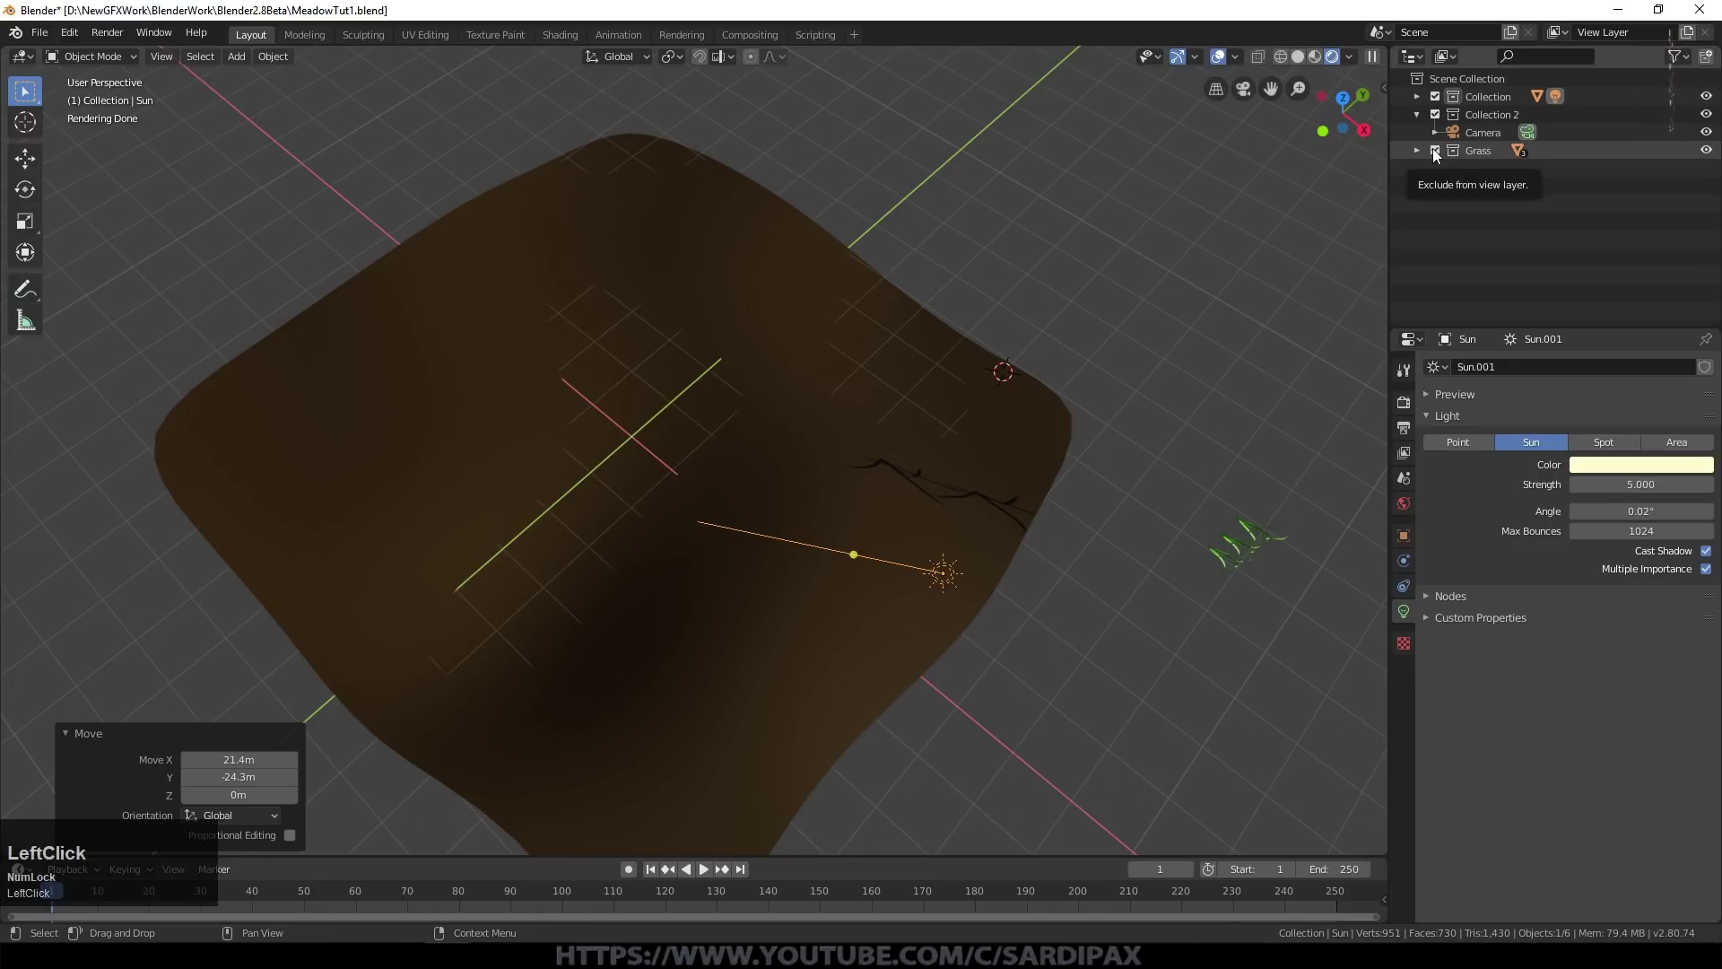
pyautogui.click(1439, 154)
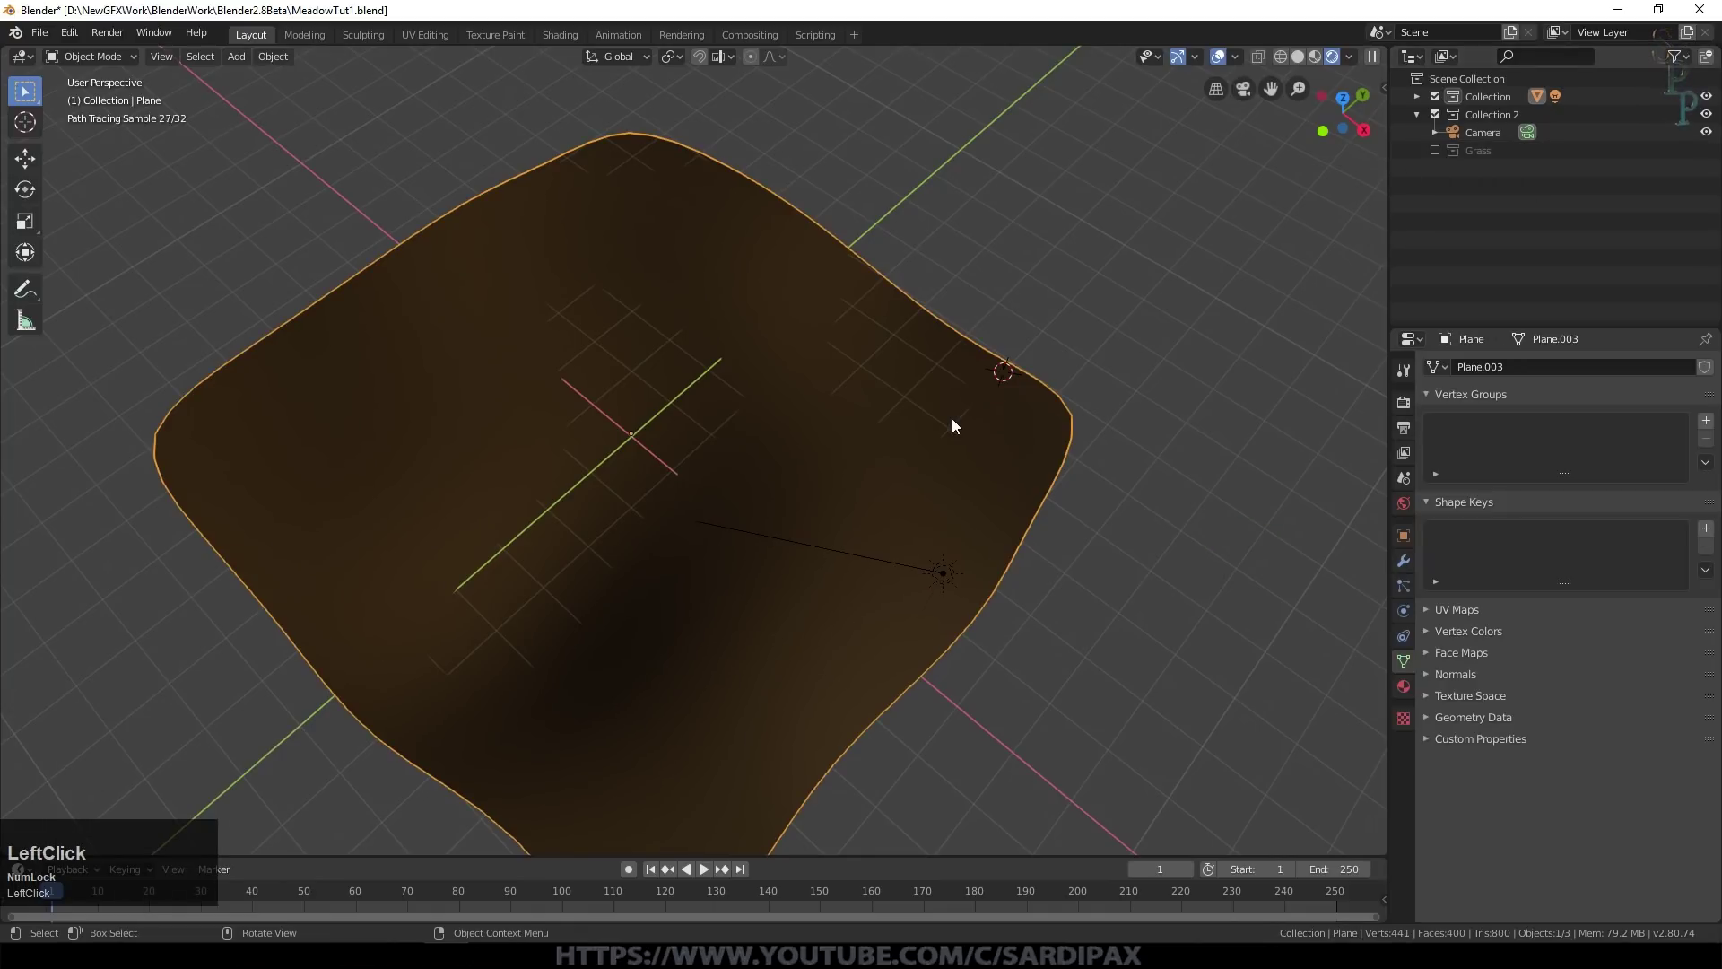
pyautogui.press('KP_0')
# Step: Enable viewport display of the ground plane's grass particles and move to the output settings
pyautogui.click(1637, 416)
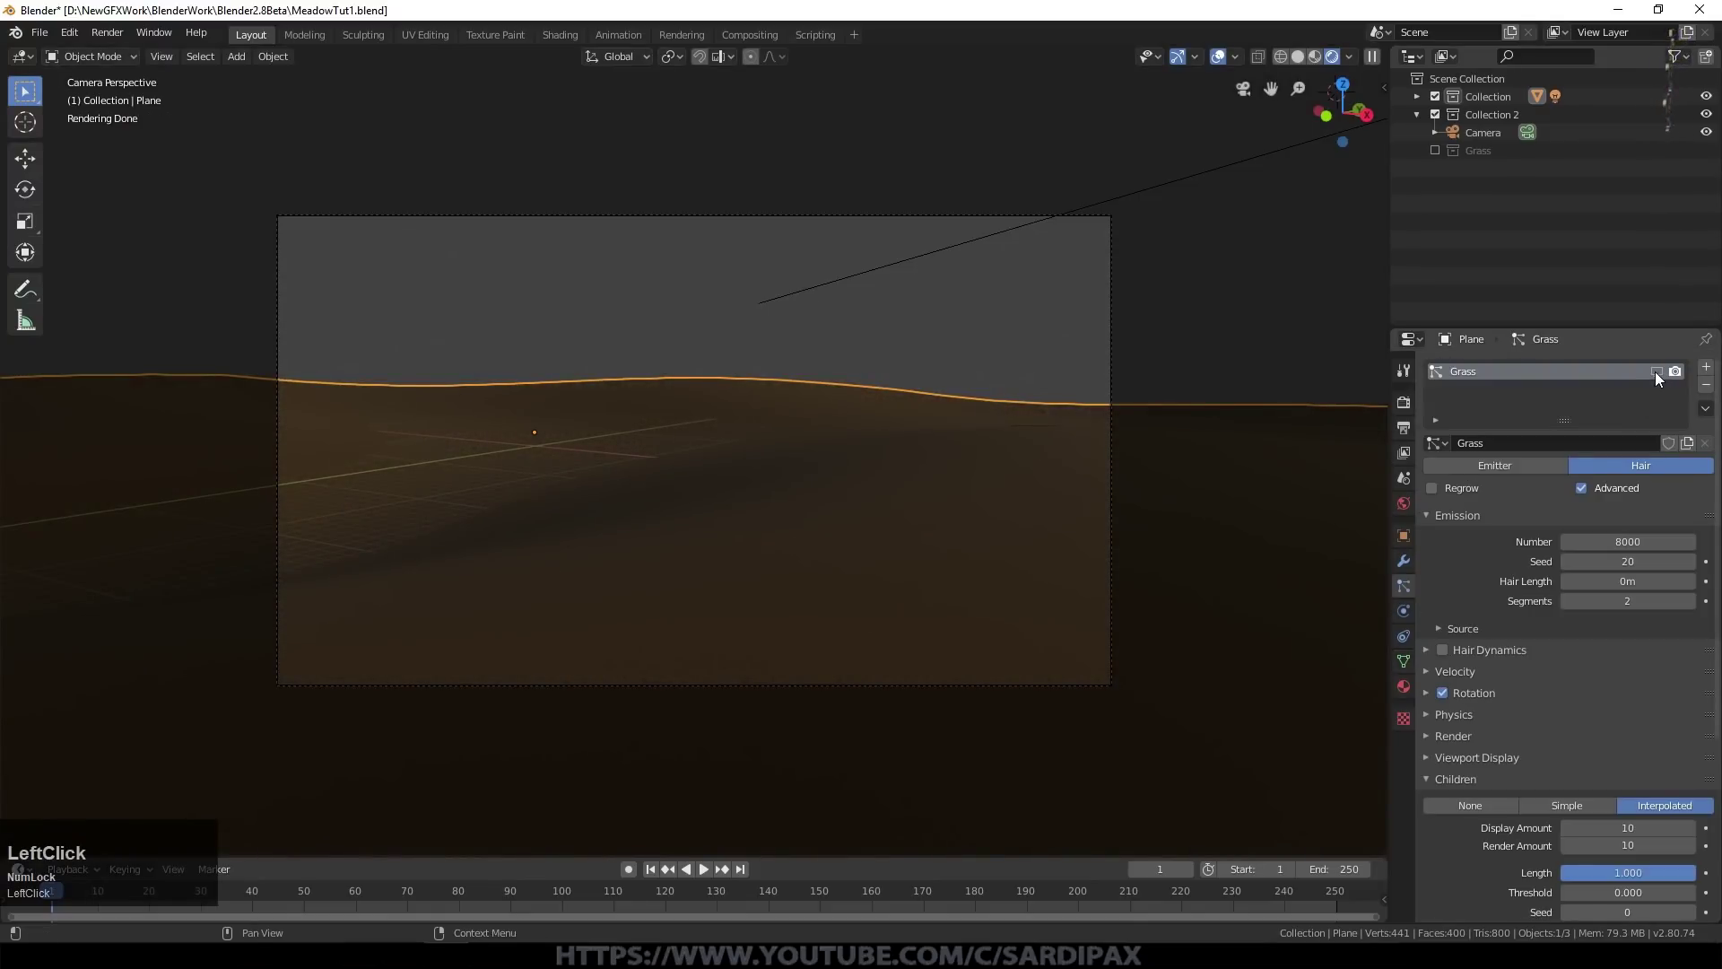
pyautogui.click(1227, 60)
pyautogui.click(1227, 60)
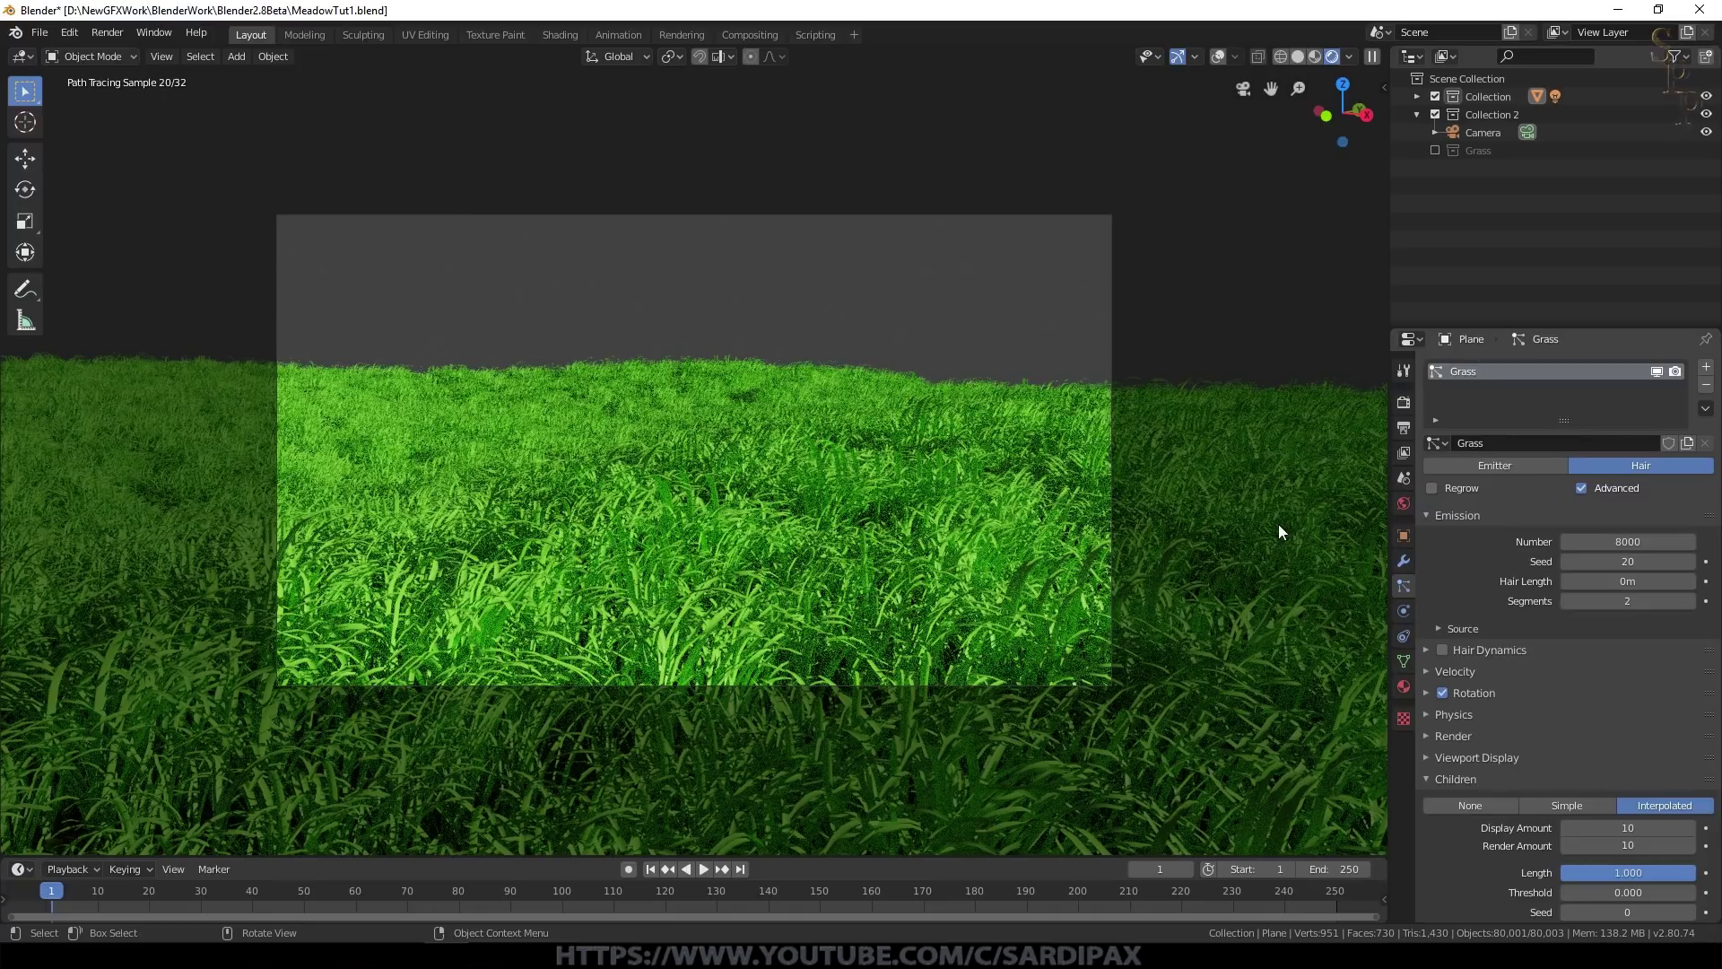
pyautogui.click(1537, 410)
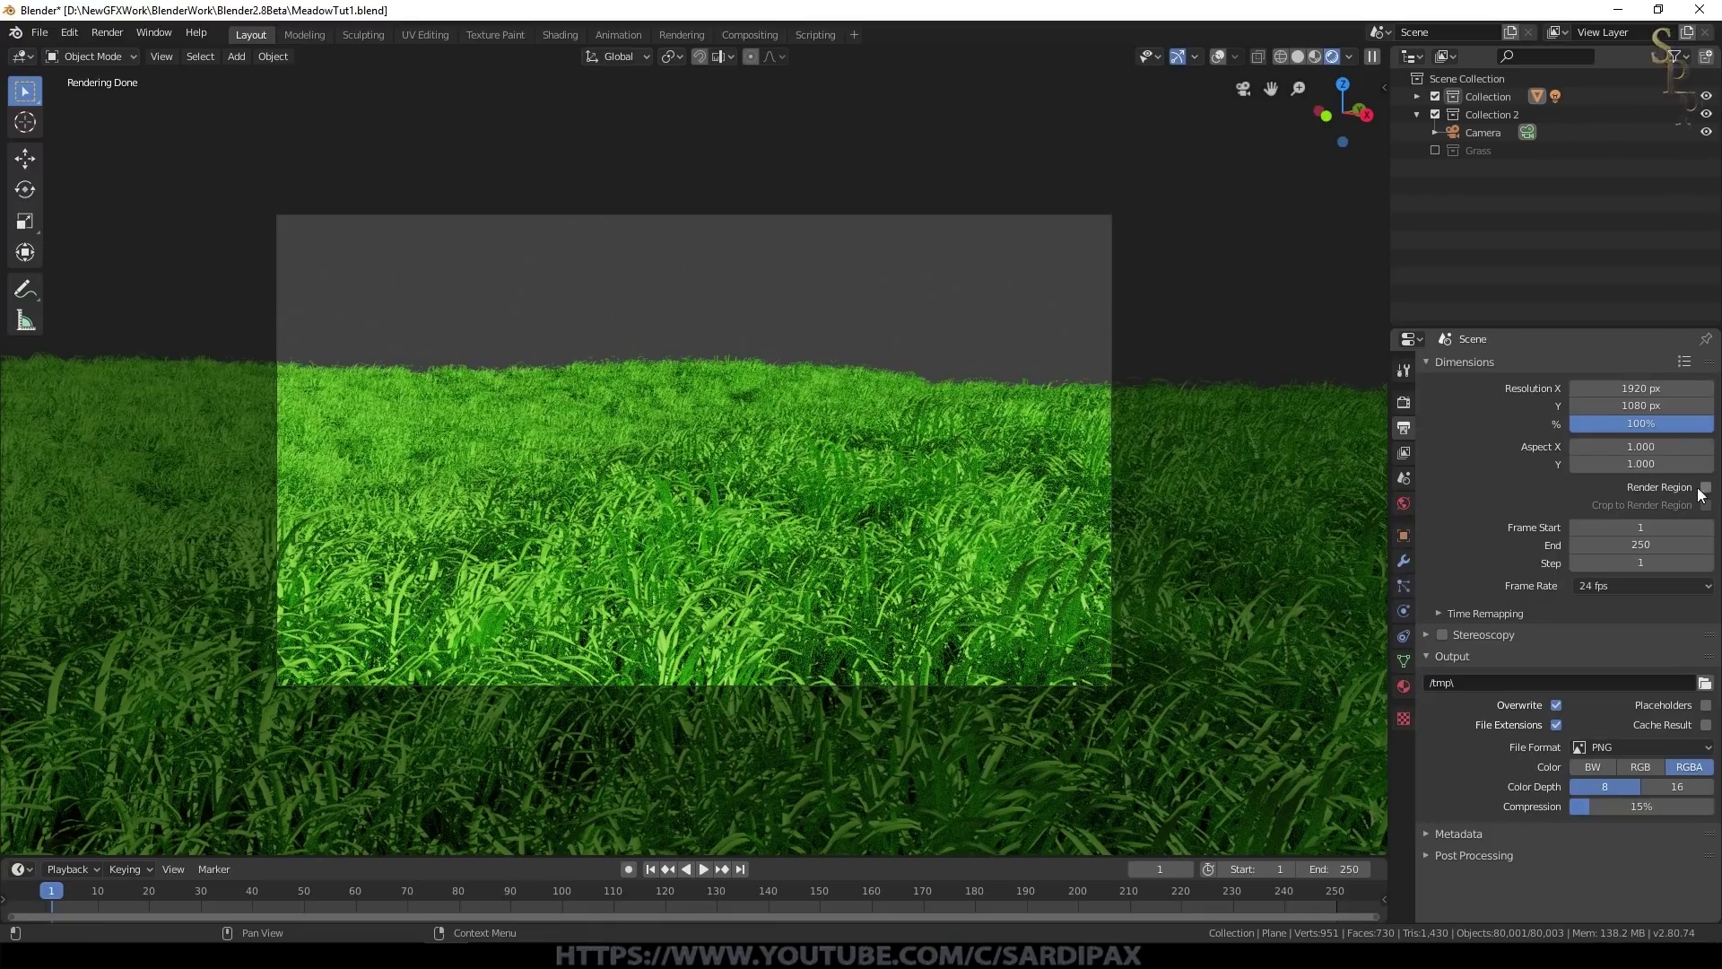
# Step: Enable Render Region and set the PNG output colour to RGB, adjusting colour depth
pyautogui.click(1715, 491)
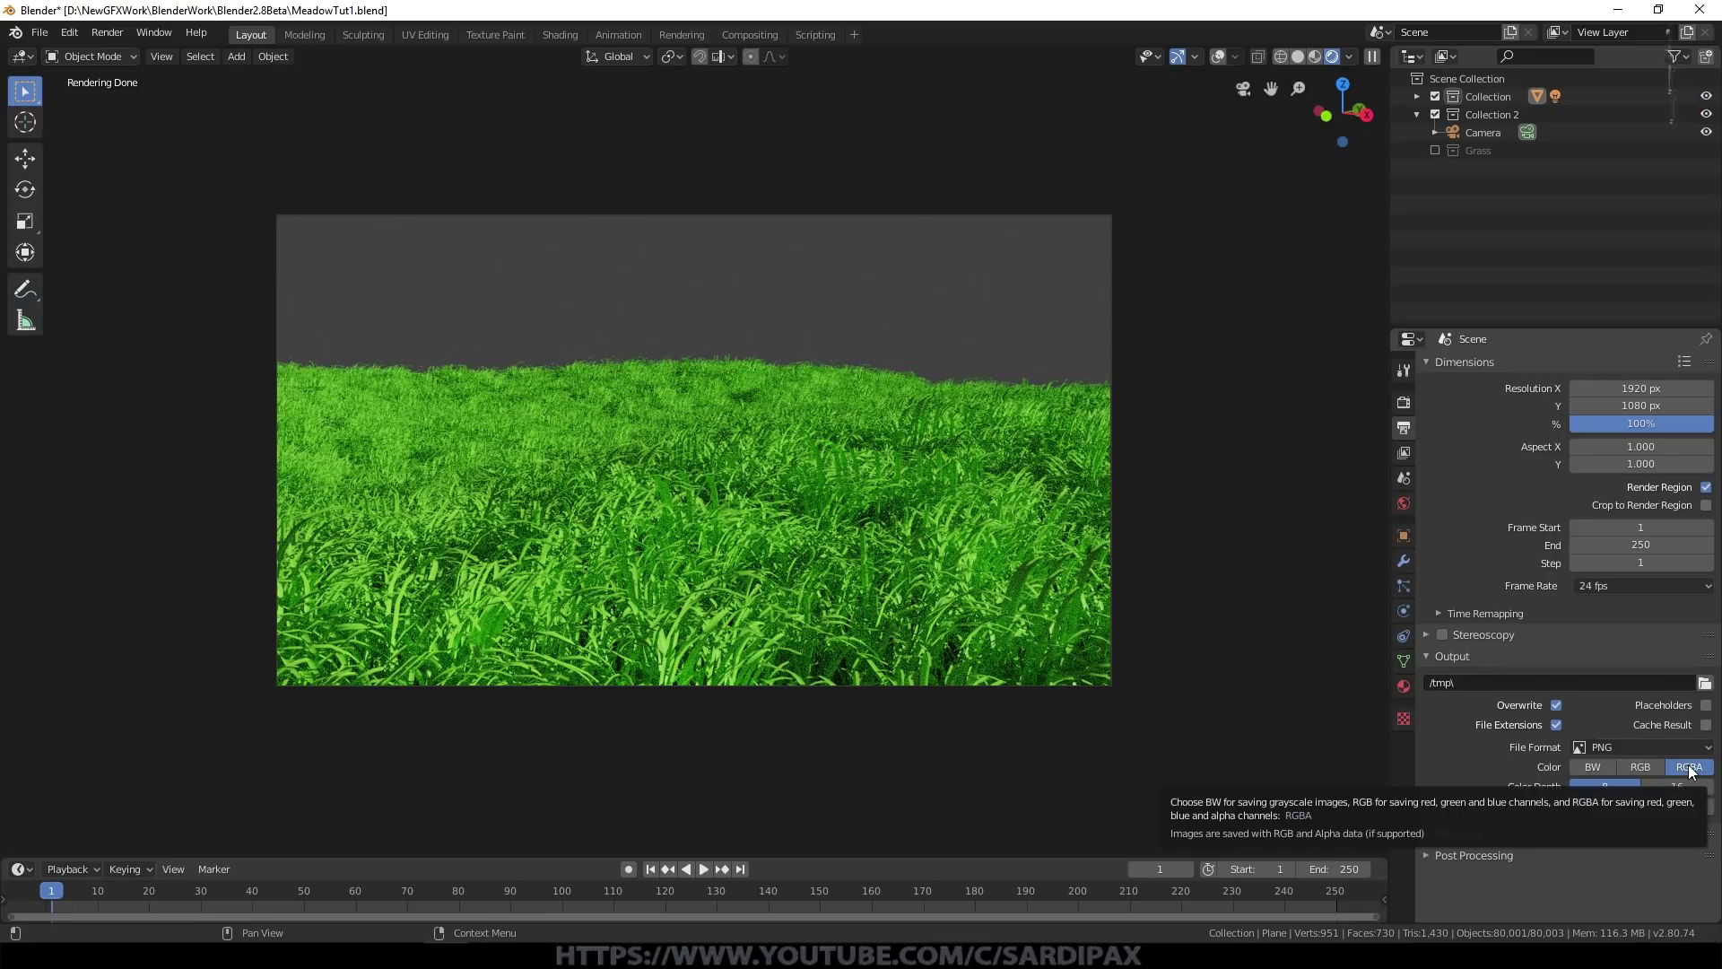
pyautogui.click(1659, 776)
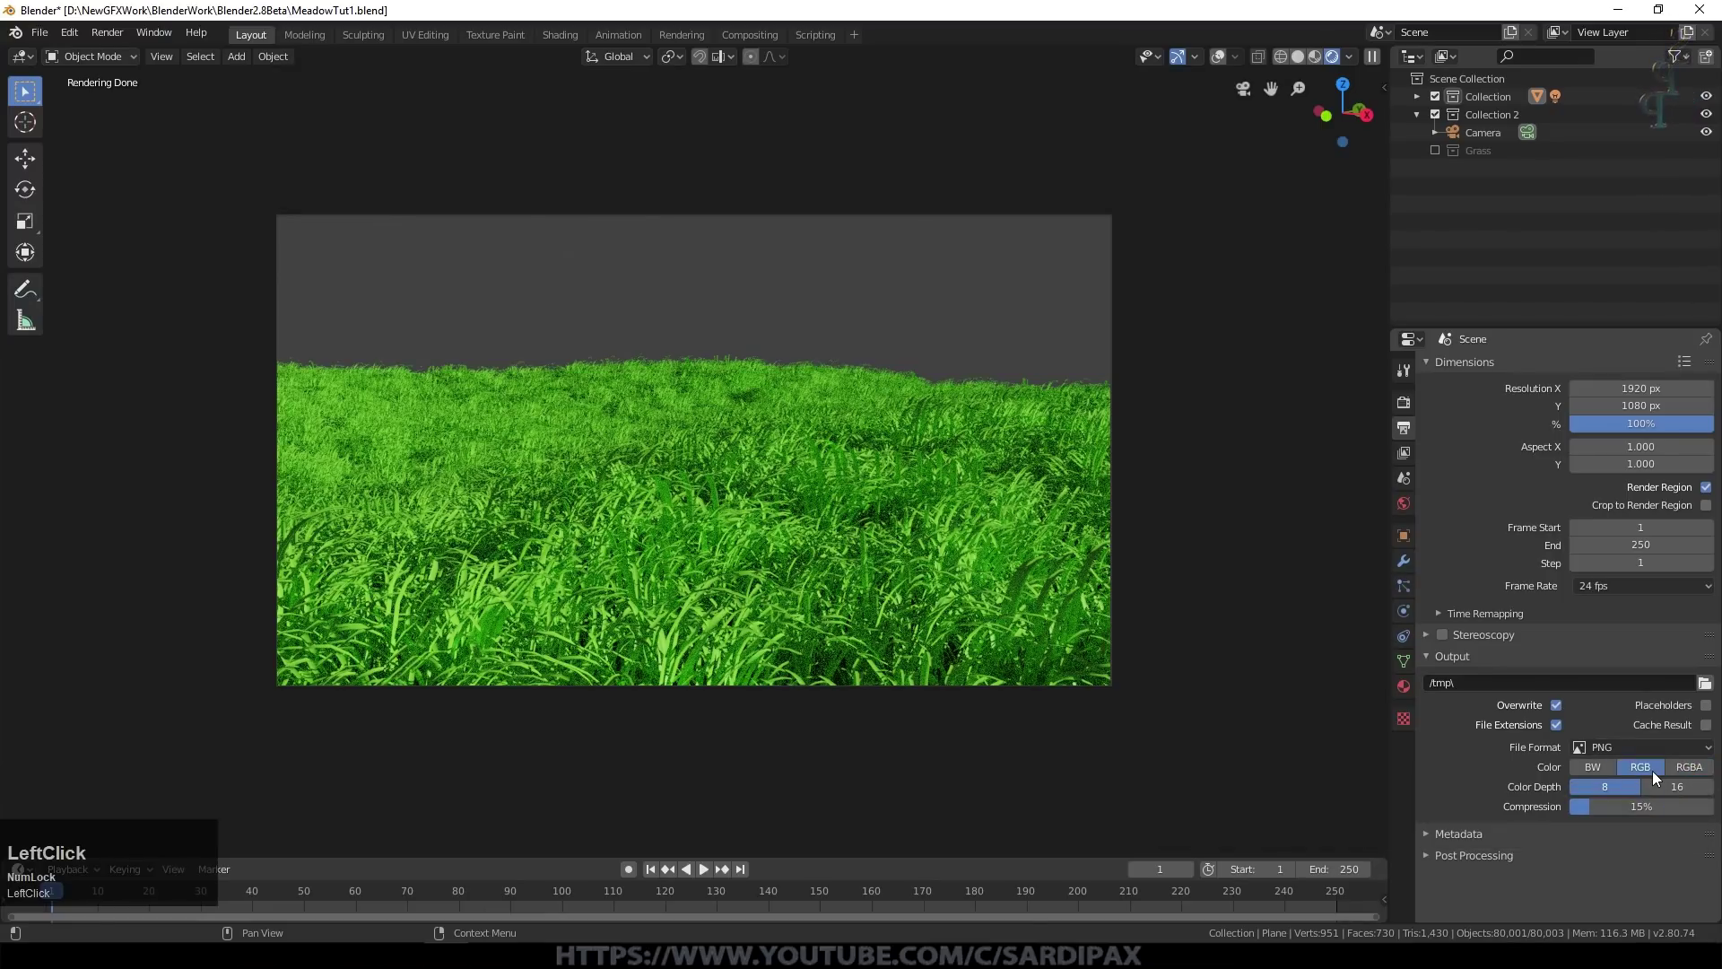
pyautogui.click(1676, 792)
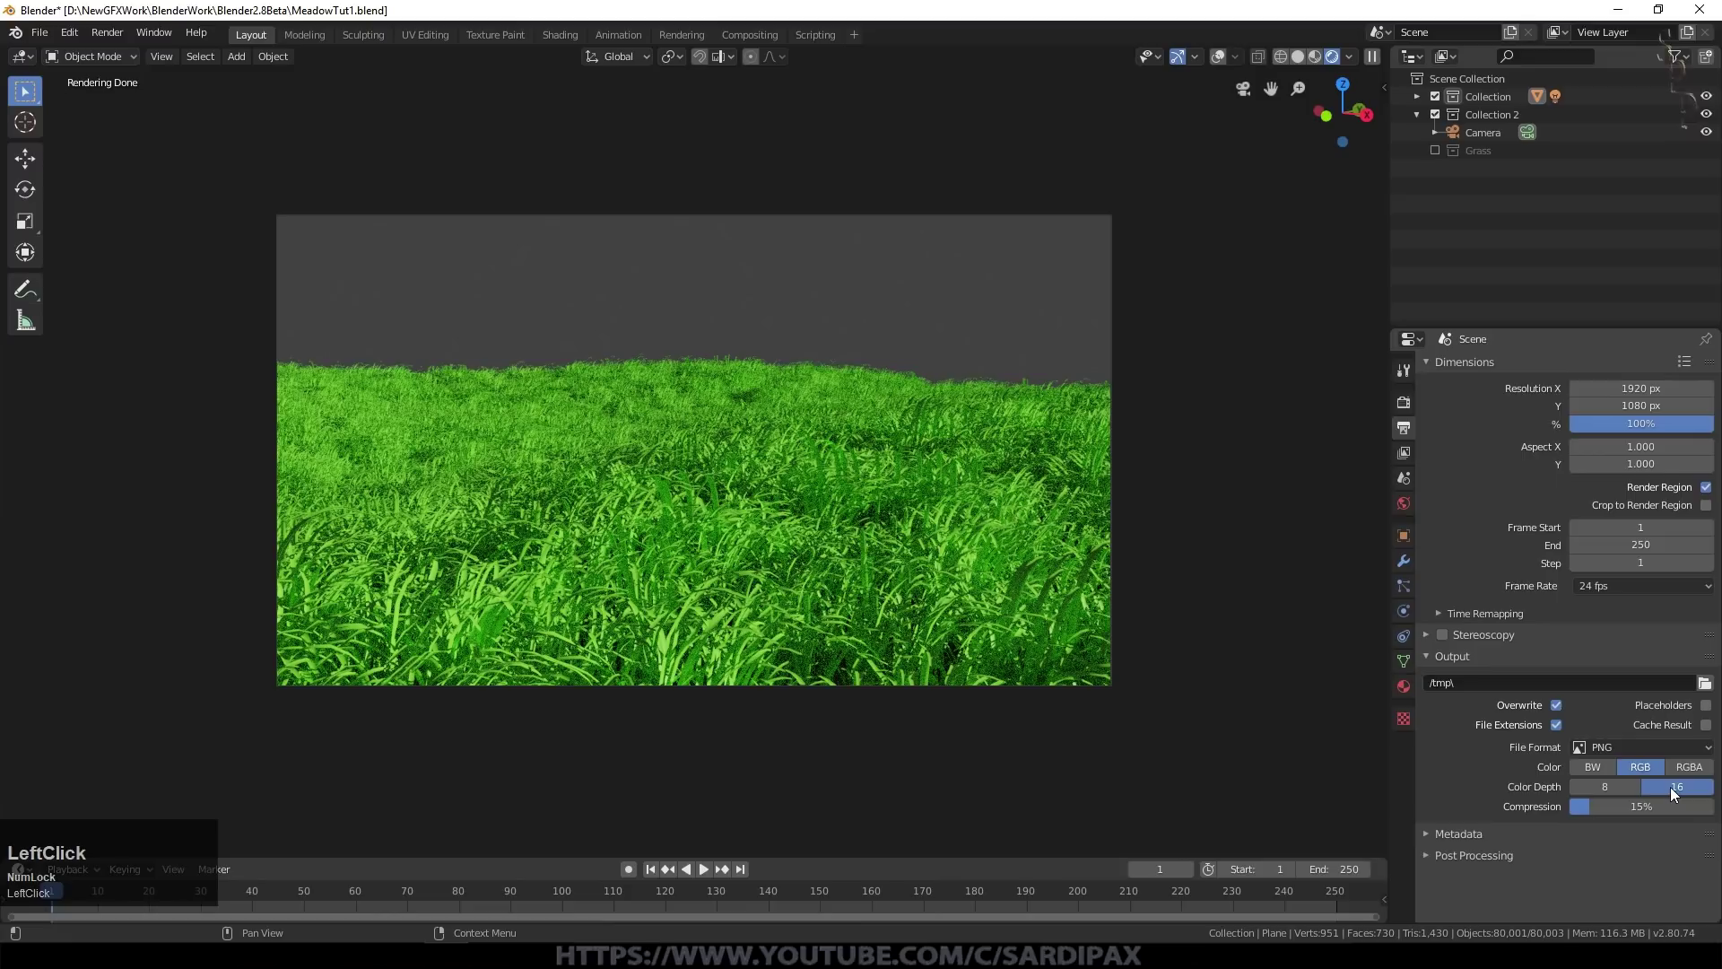
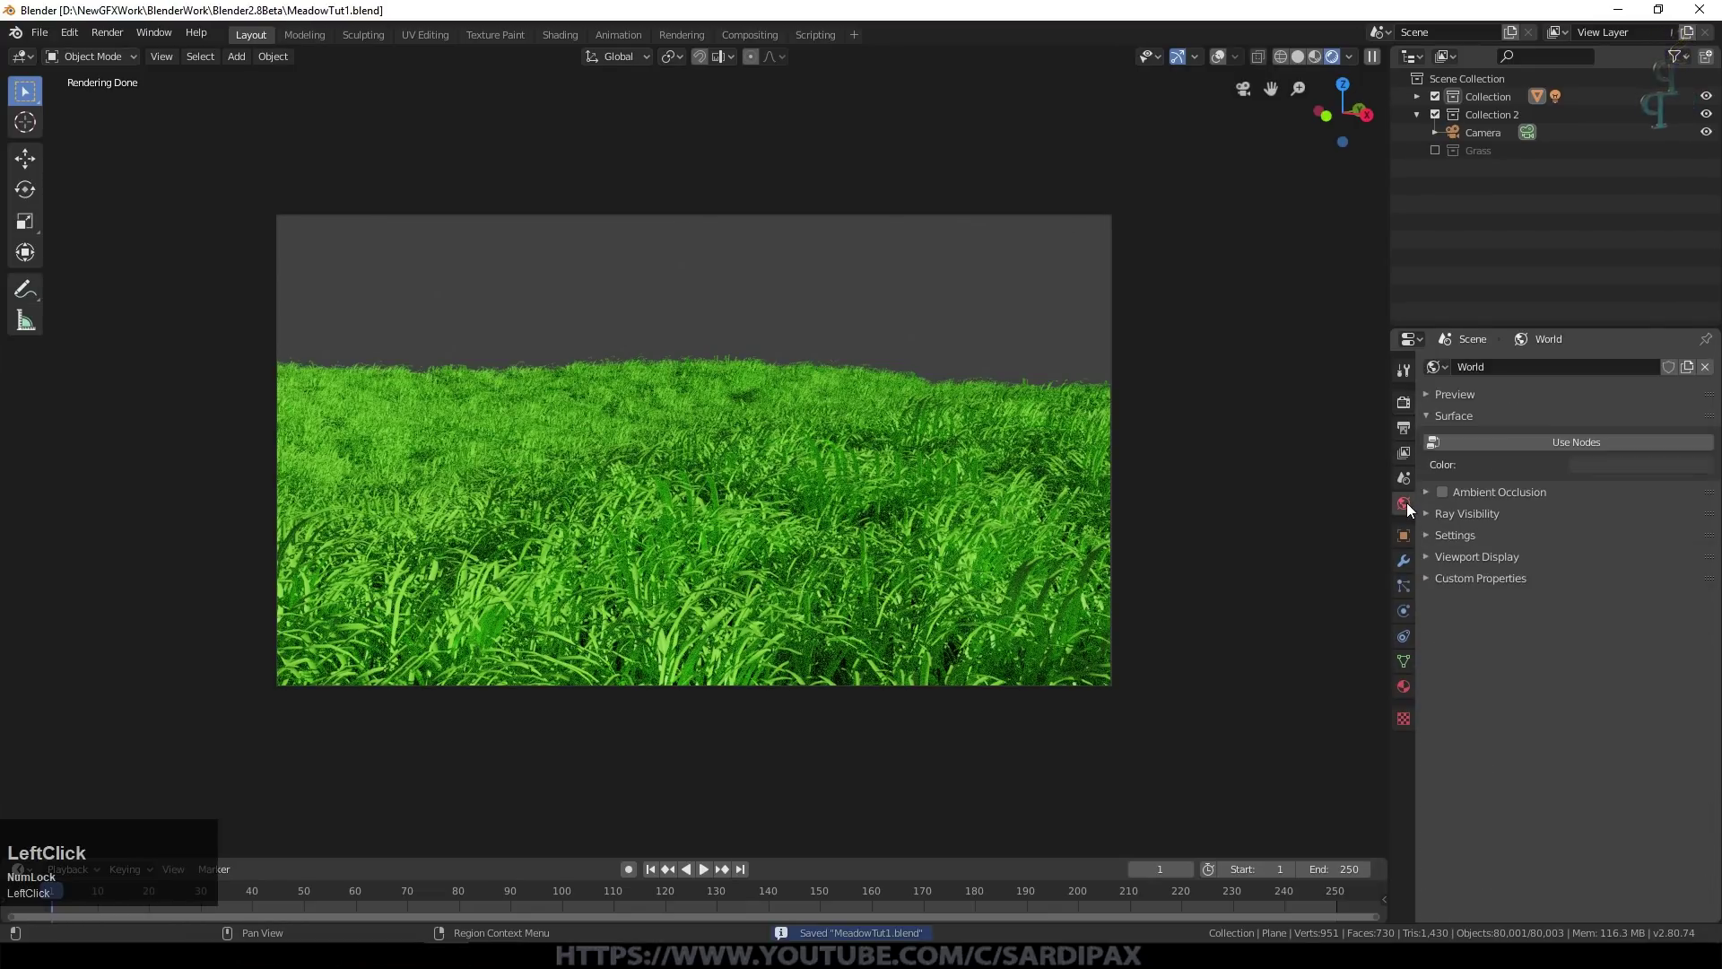
# Step: Drive the world colour with a Sky Texture for a blue-grey sky
pyautogui.click(1550, 442)
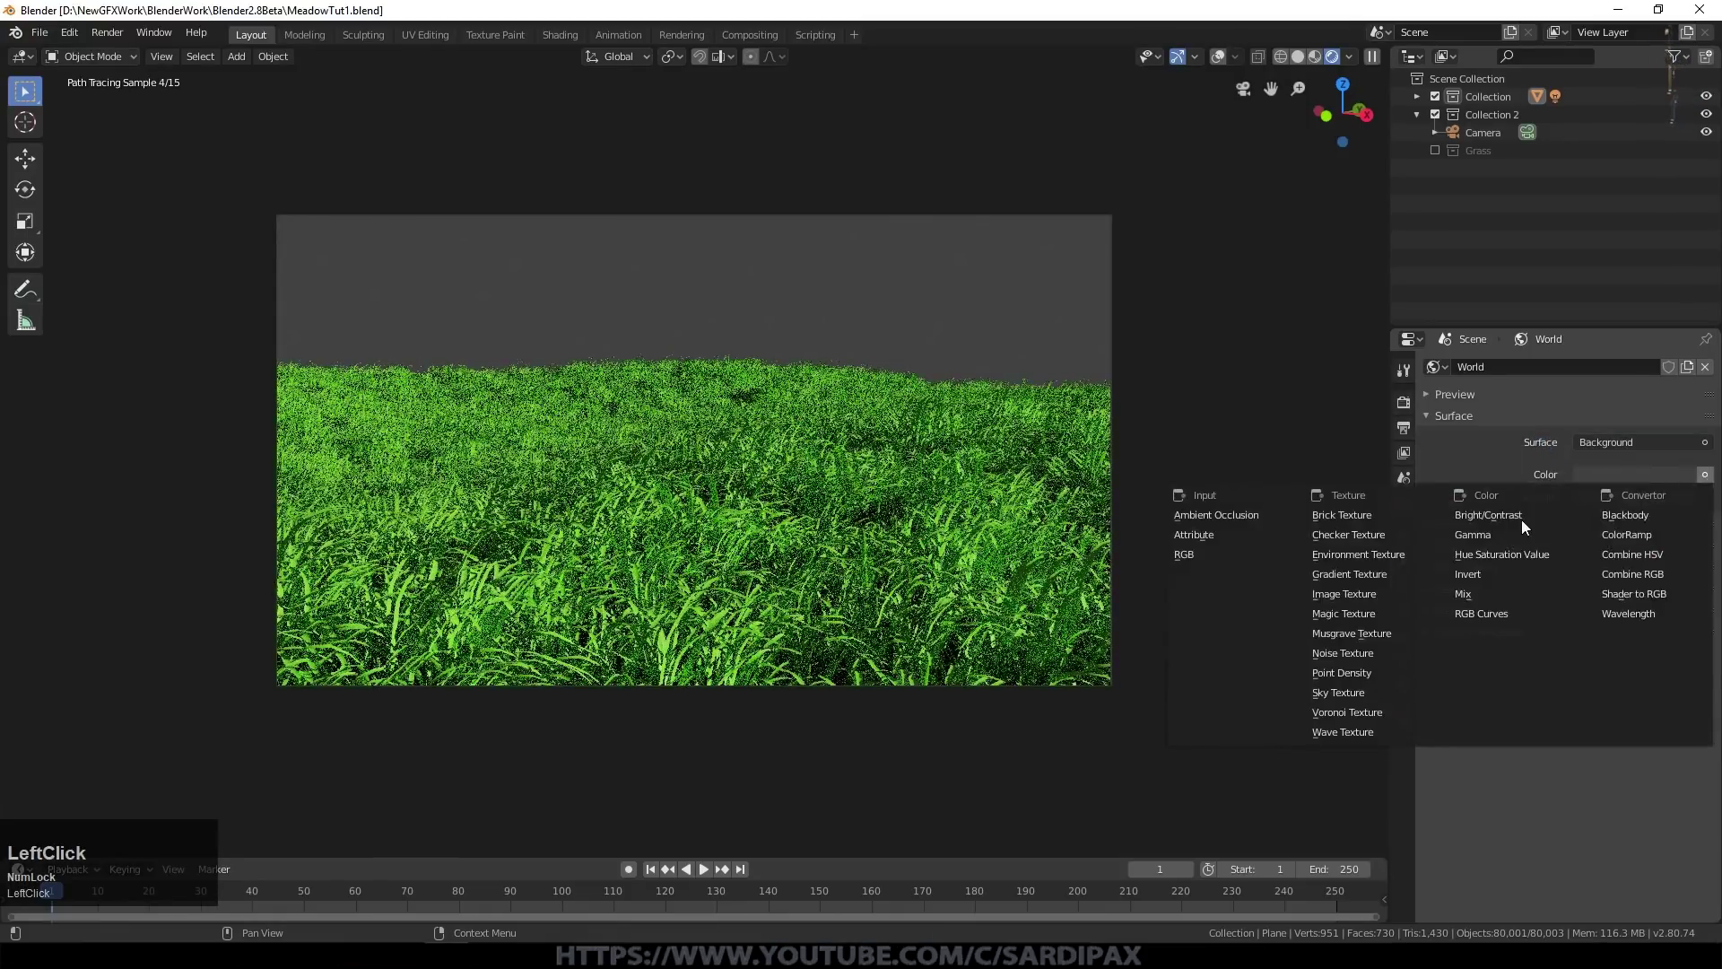
pyautogui.click(1347, 696)
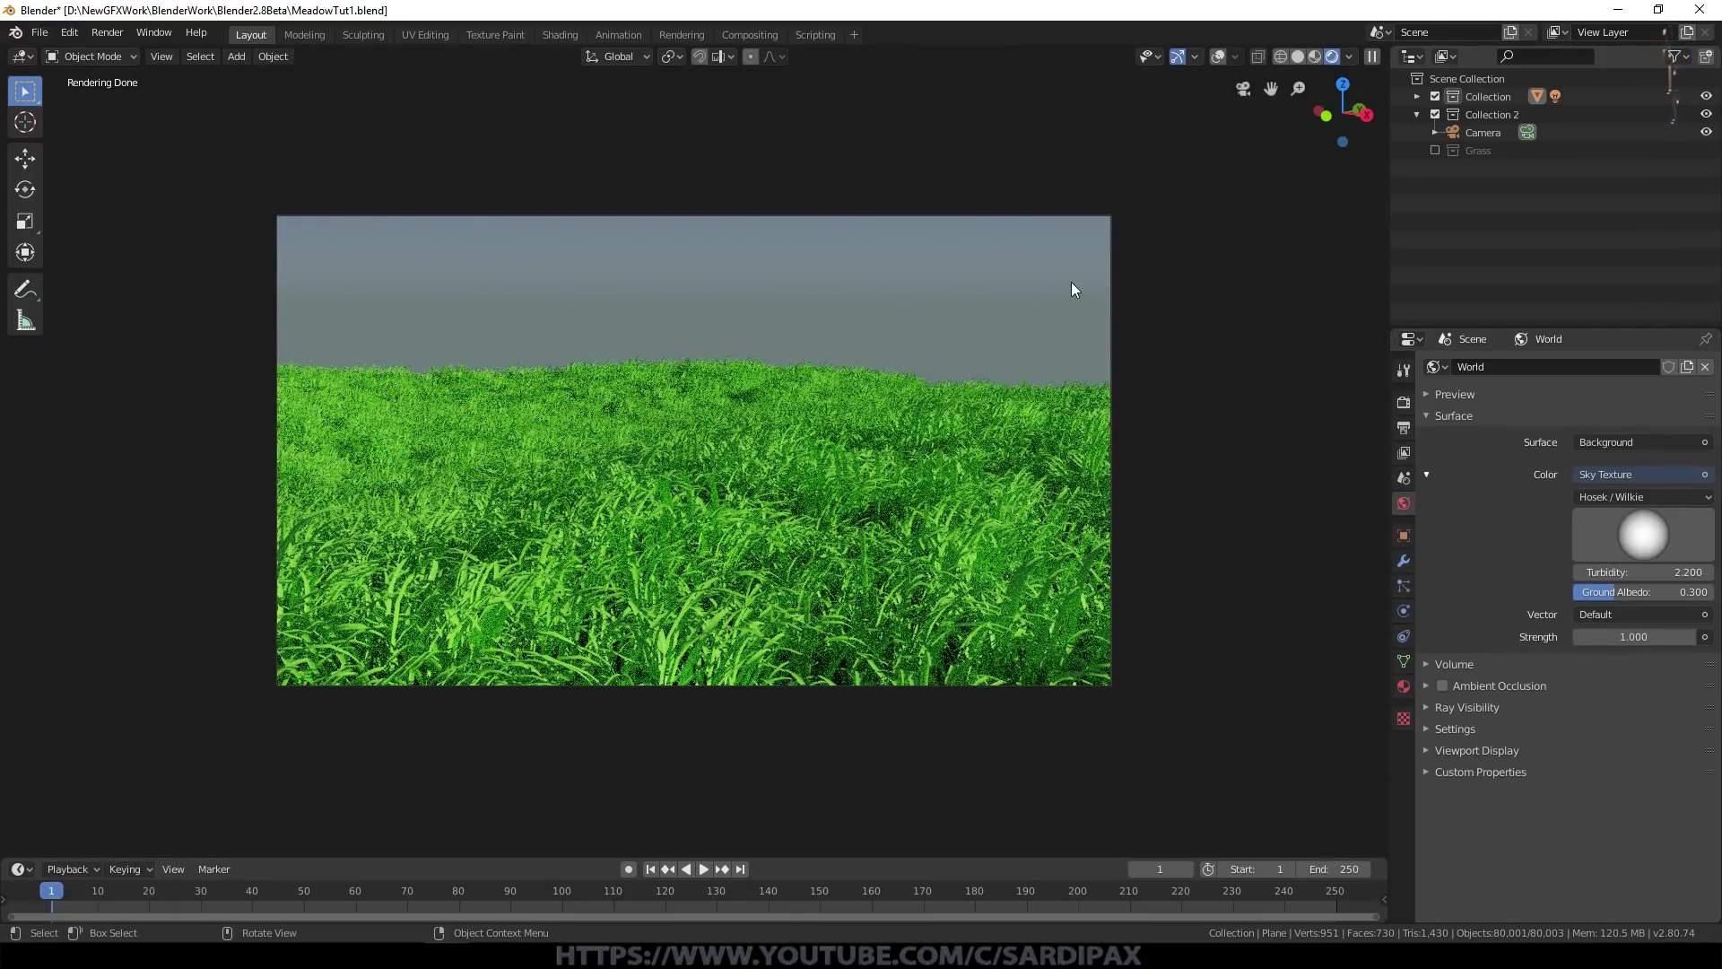
# Step: Hide the grass particles in the viewport and pull the view back from the camera
pyautogui.click(1319, 62)
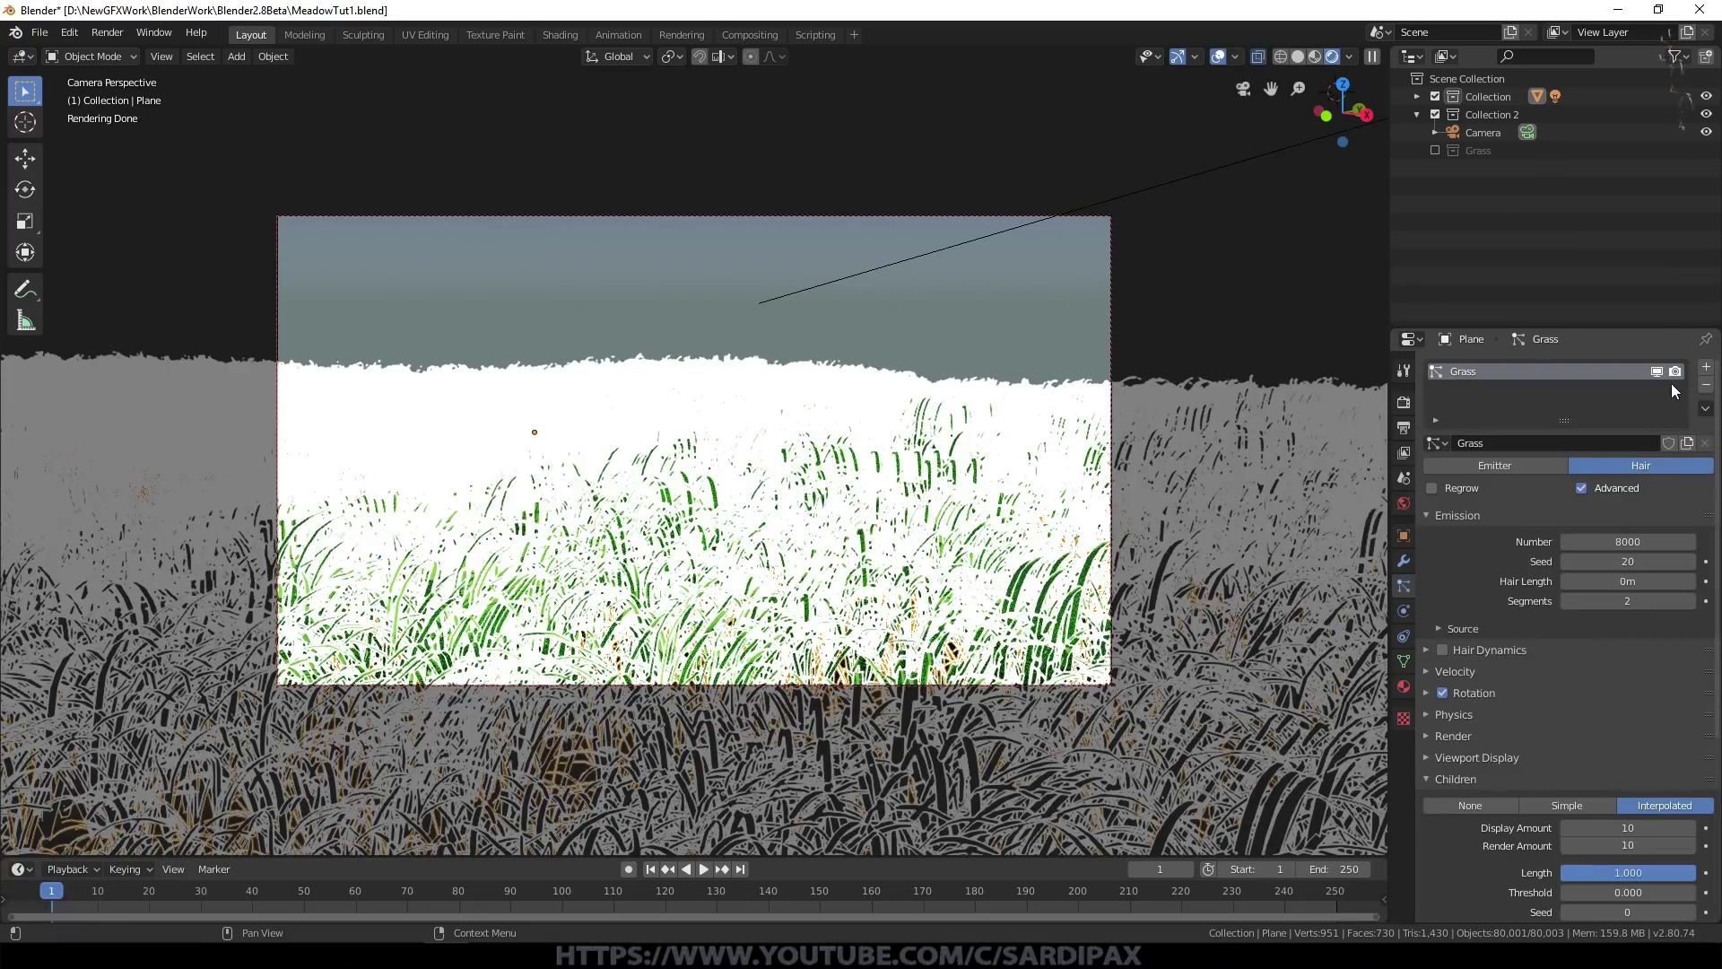
pyautogui.click(1662, 374)
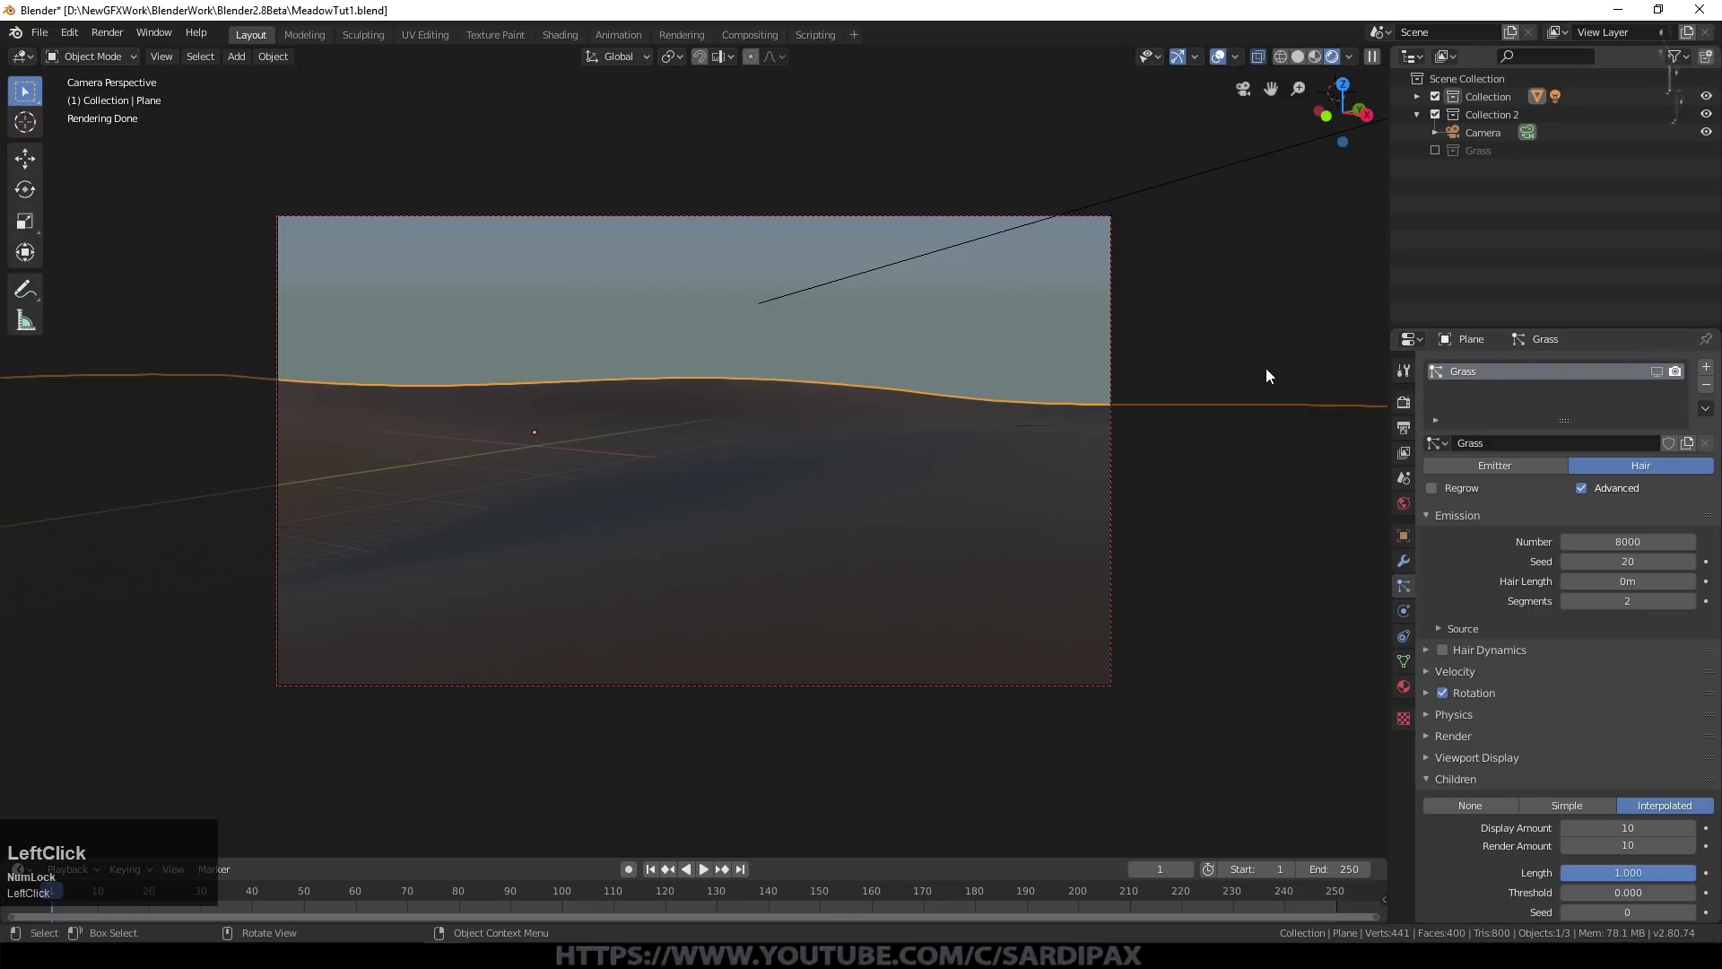
pyautogui.scroll(-3)
pyautogui.middleClick(871, 615)
pyautogui.scroll(-3)
pyautogui.middleClick(1049, 554)
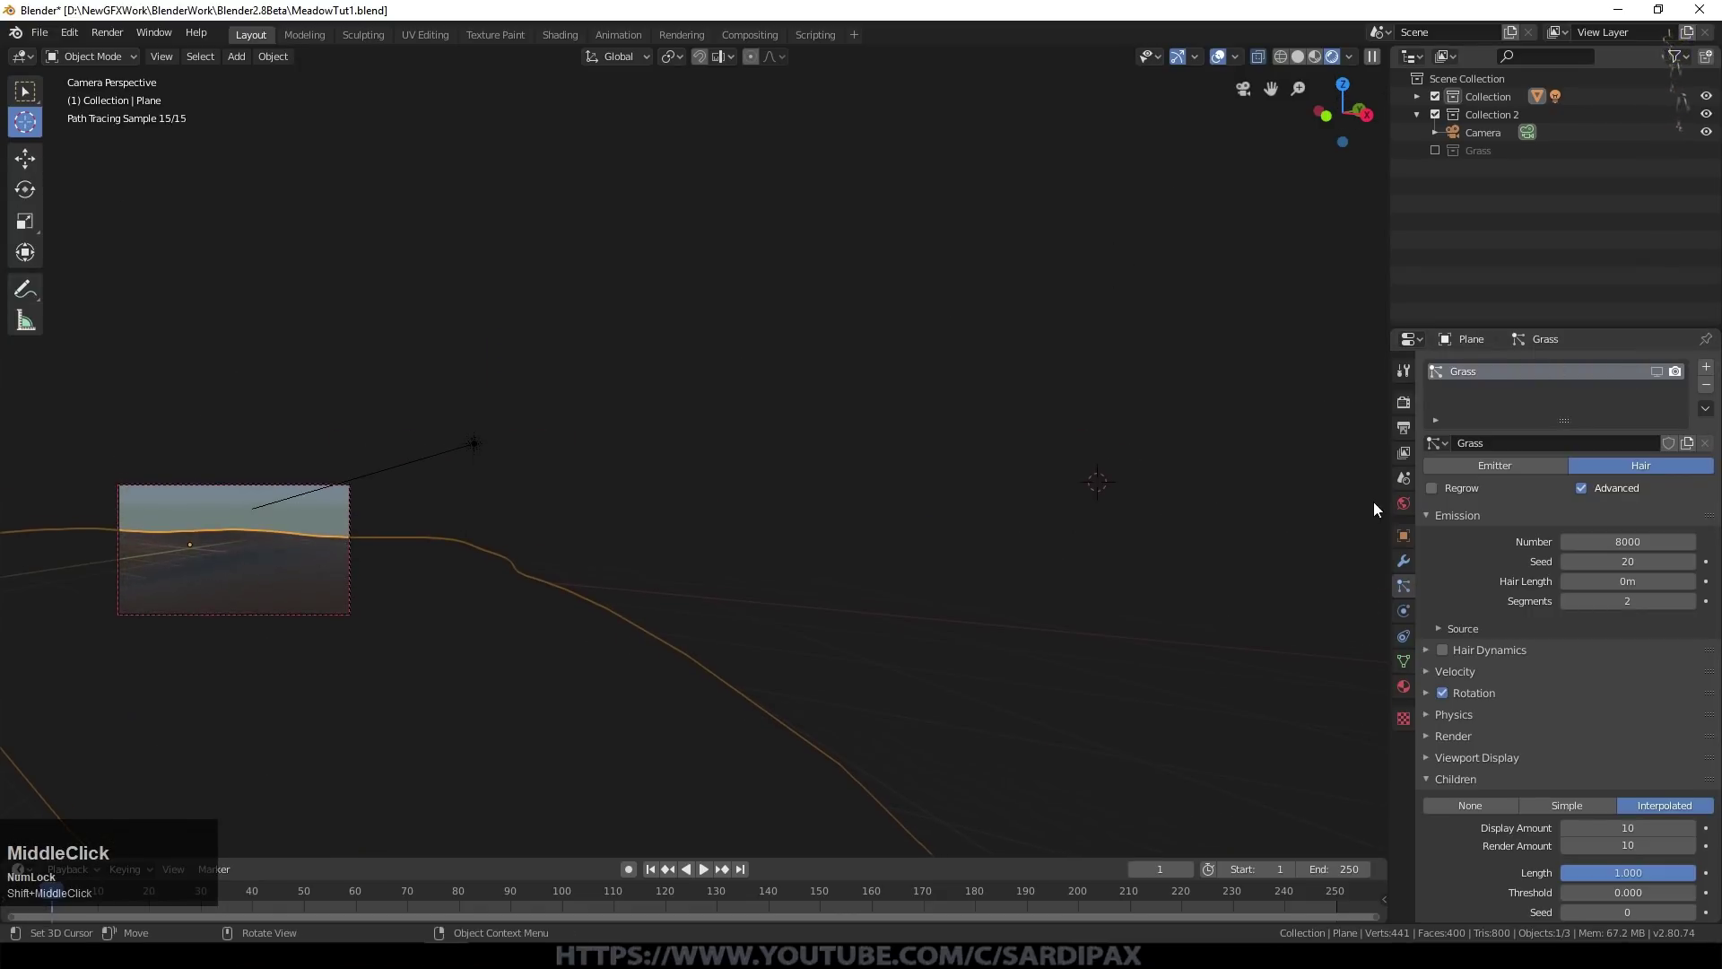
pyautogui.scroll(-3)
# Step: Add a new plane mesh at the scene centre viewed from above
pyautogui.press('shift+a')
pyautogui.click(1233, 260)
pyautogui.press('KP_Decimal')
pyautogui.press('KP_4')
pyautogui.press('KP_7')
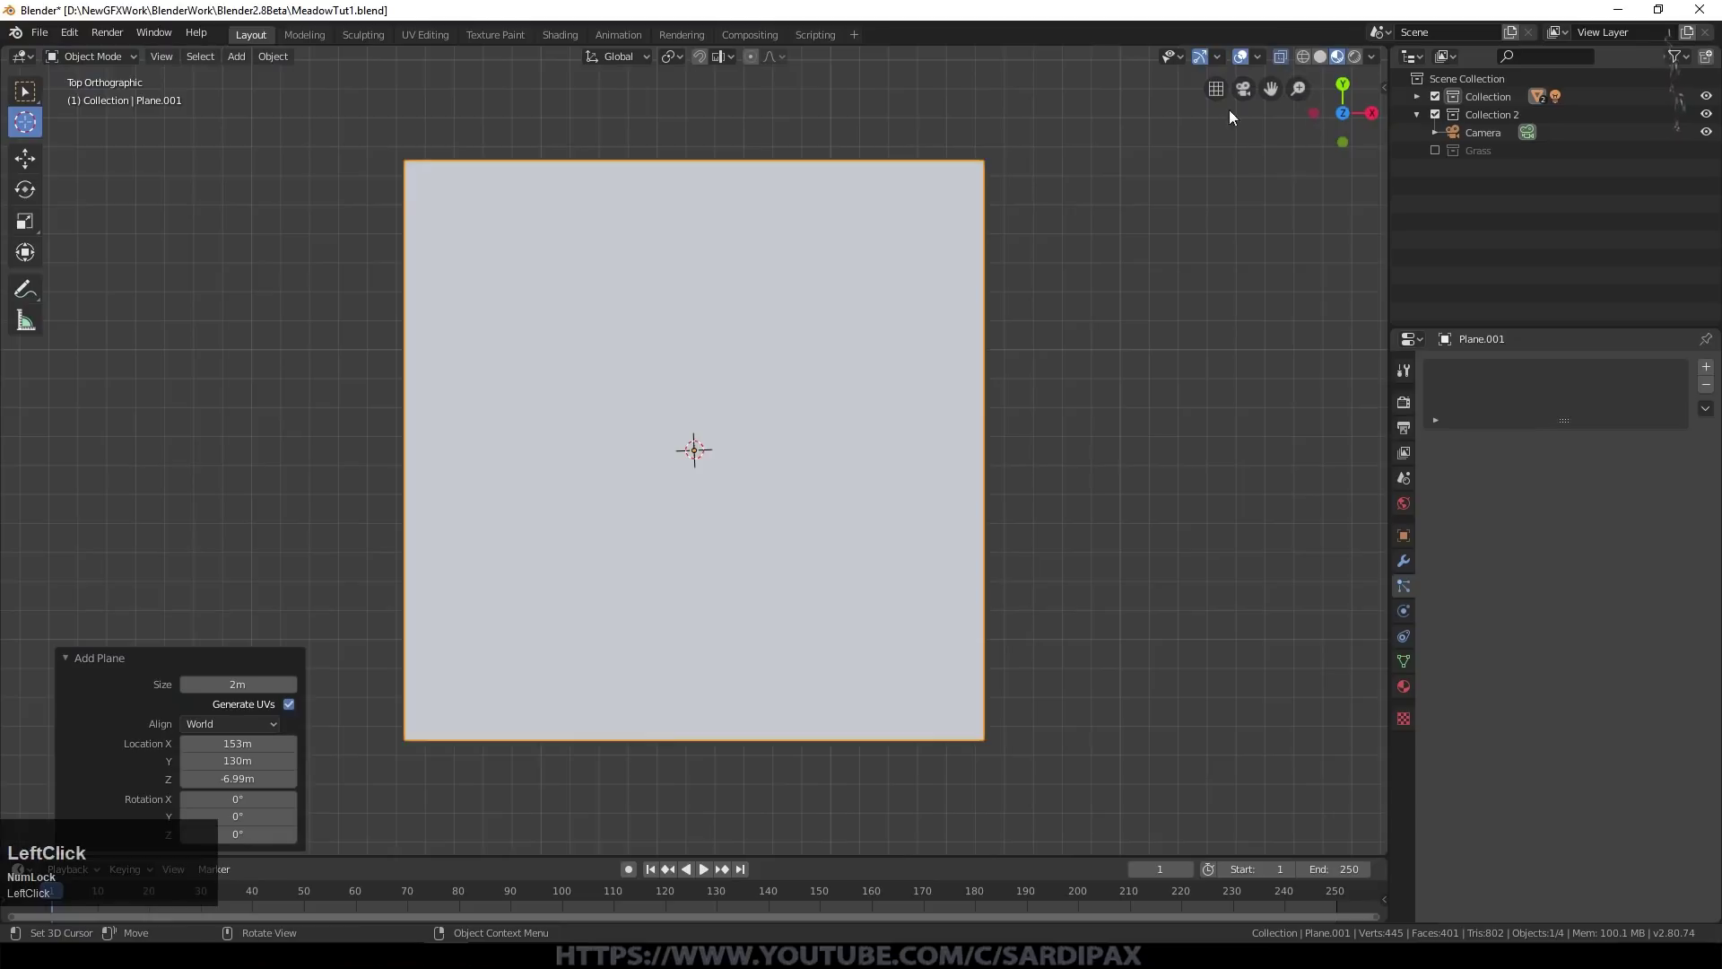
pyautogui.scroll(-3)
# Step: Subdivide the plane into a 4×4 grid of faces and unwrap its UVs
pyautogui.press('Tab')
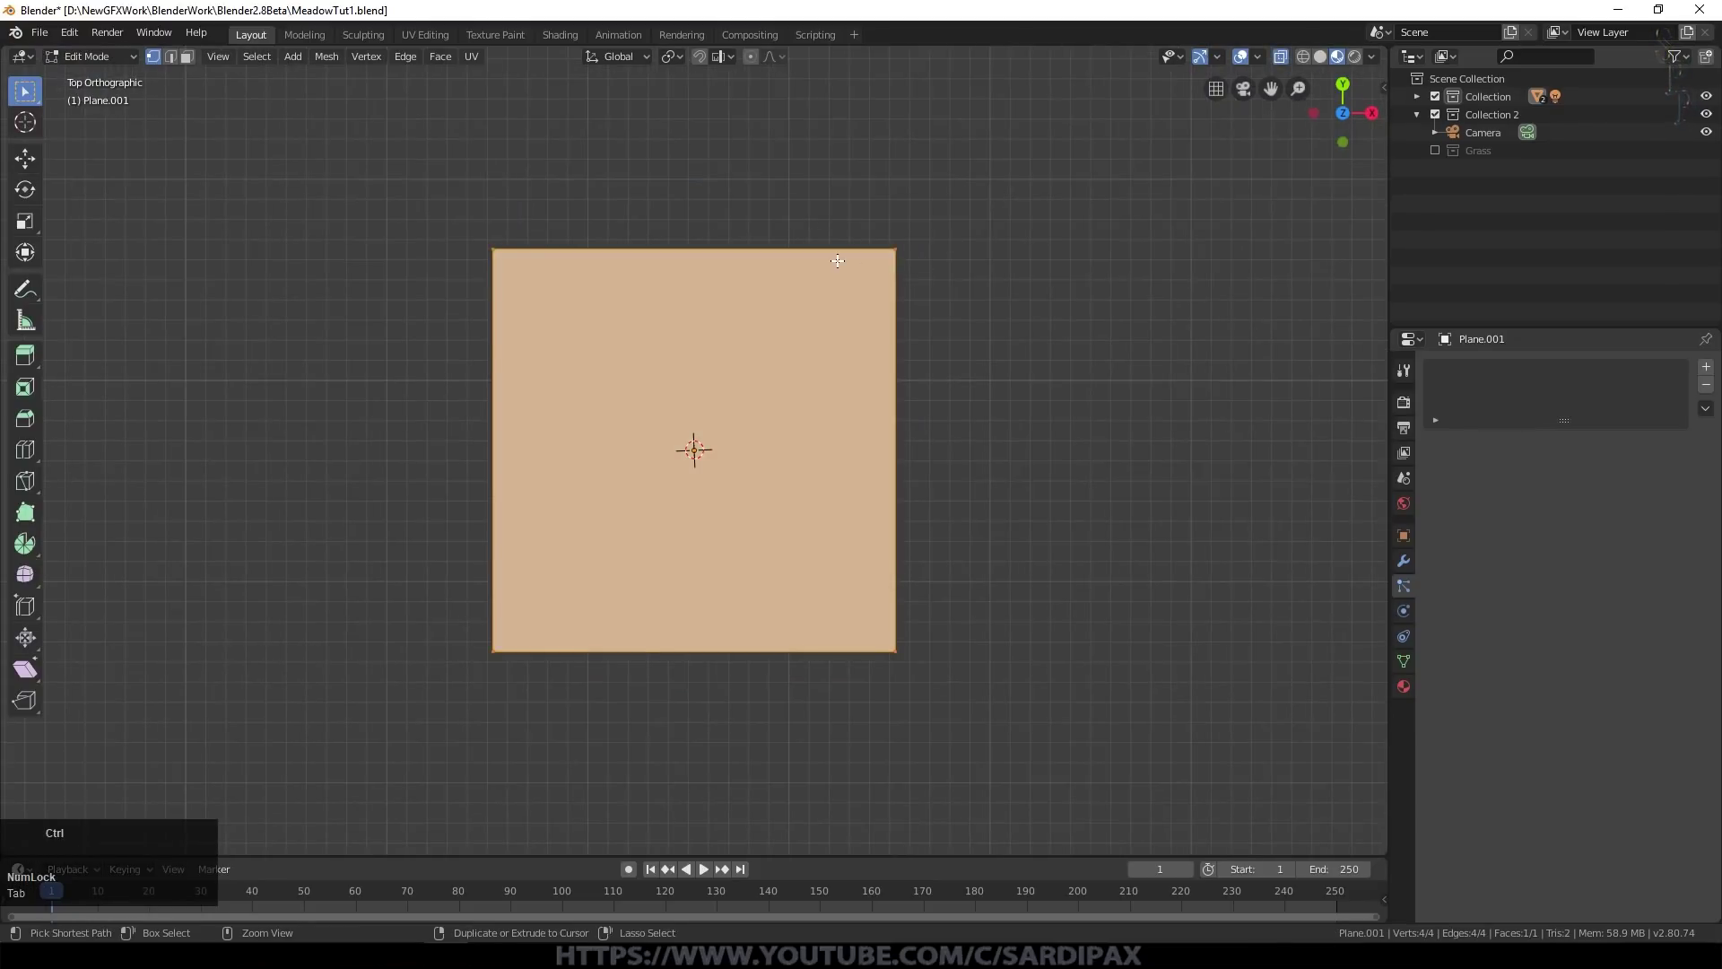
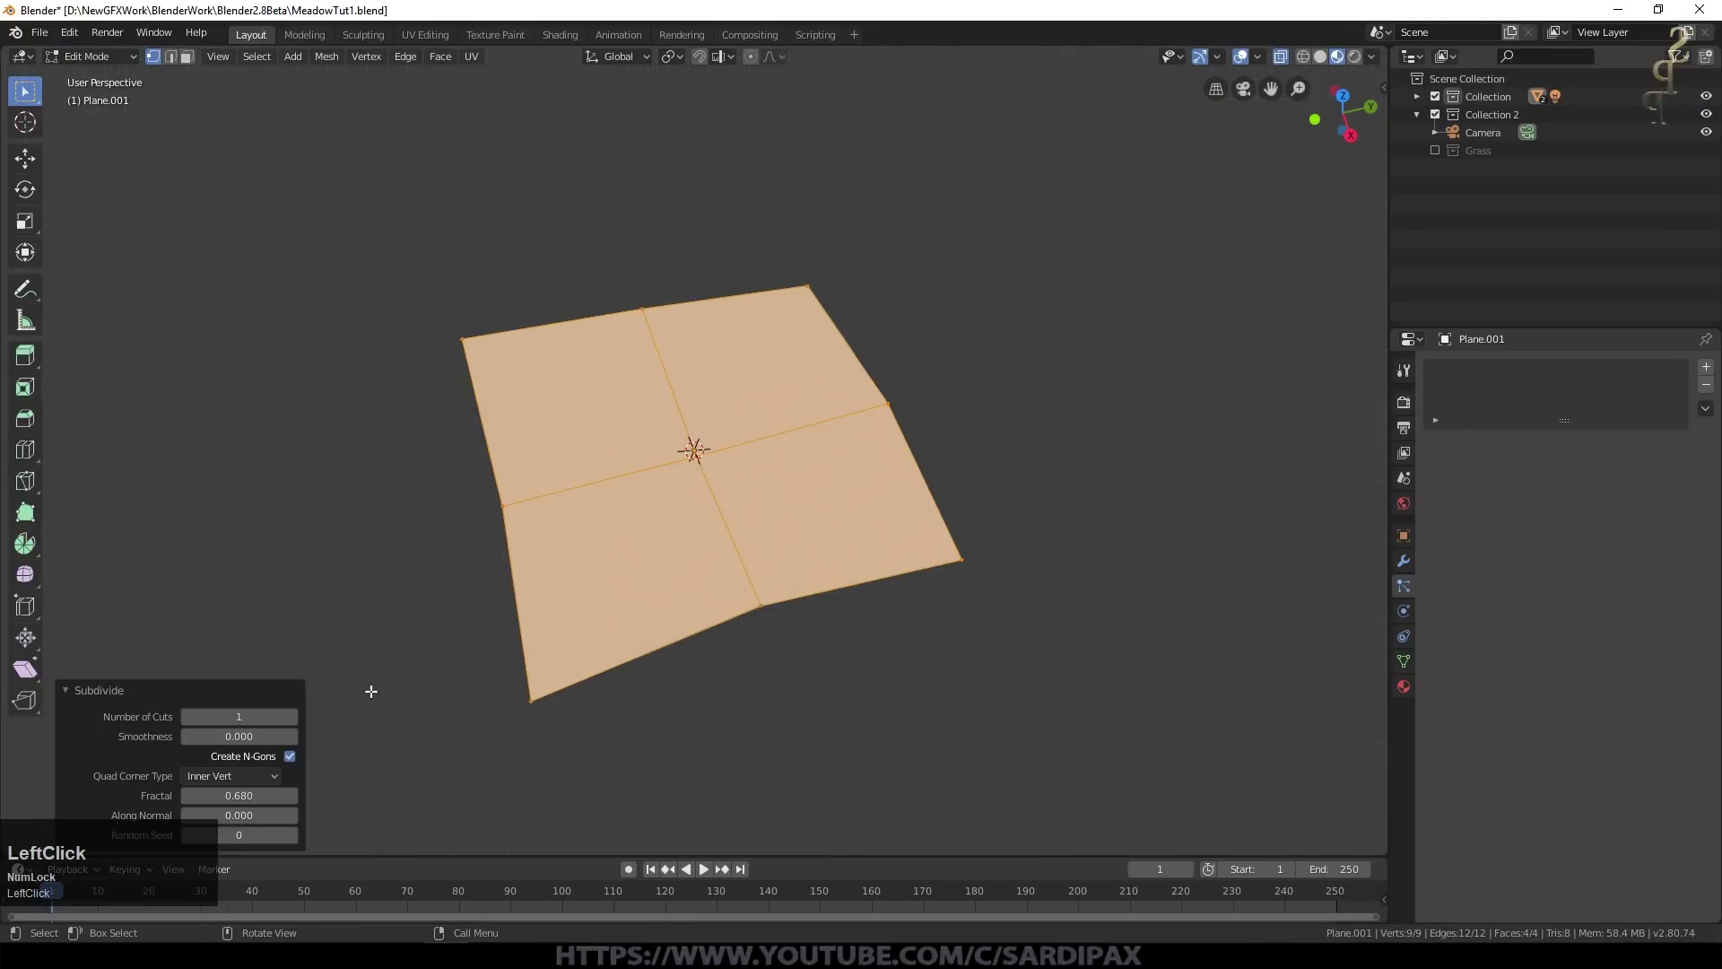
pyautogui.press('KP_0')
pyautogui.press('KP_Enter')
pyautogui.press('Tab')
pyautogui.press('u')
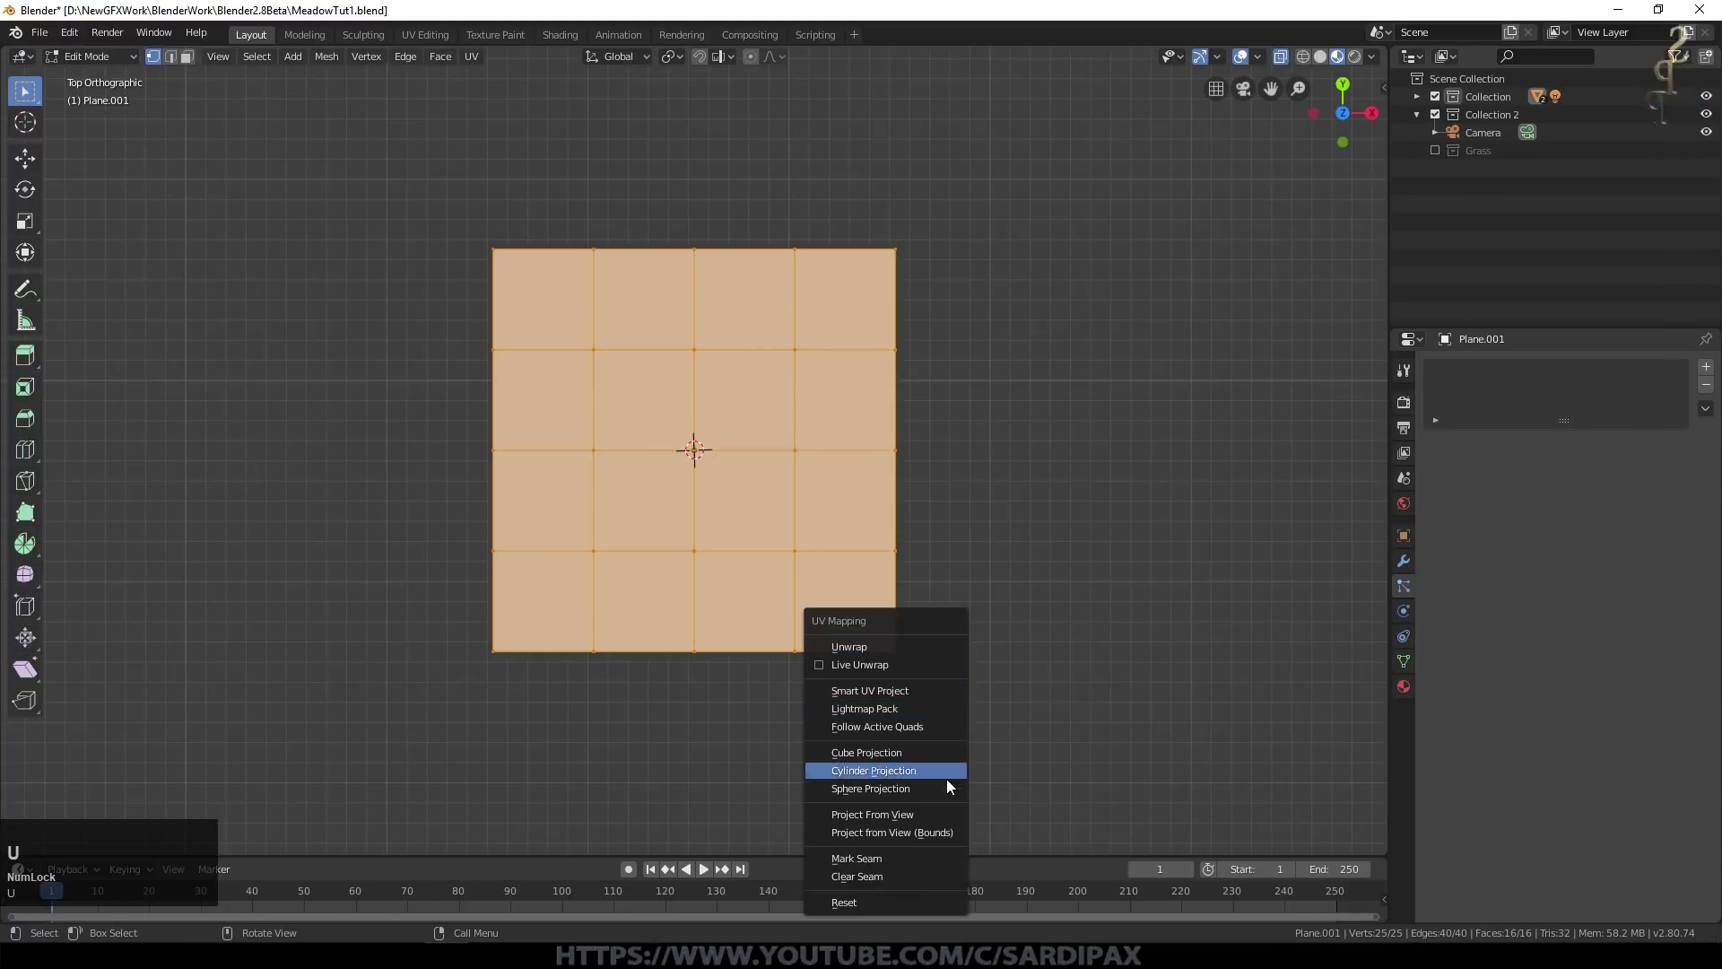
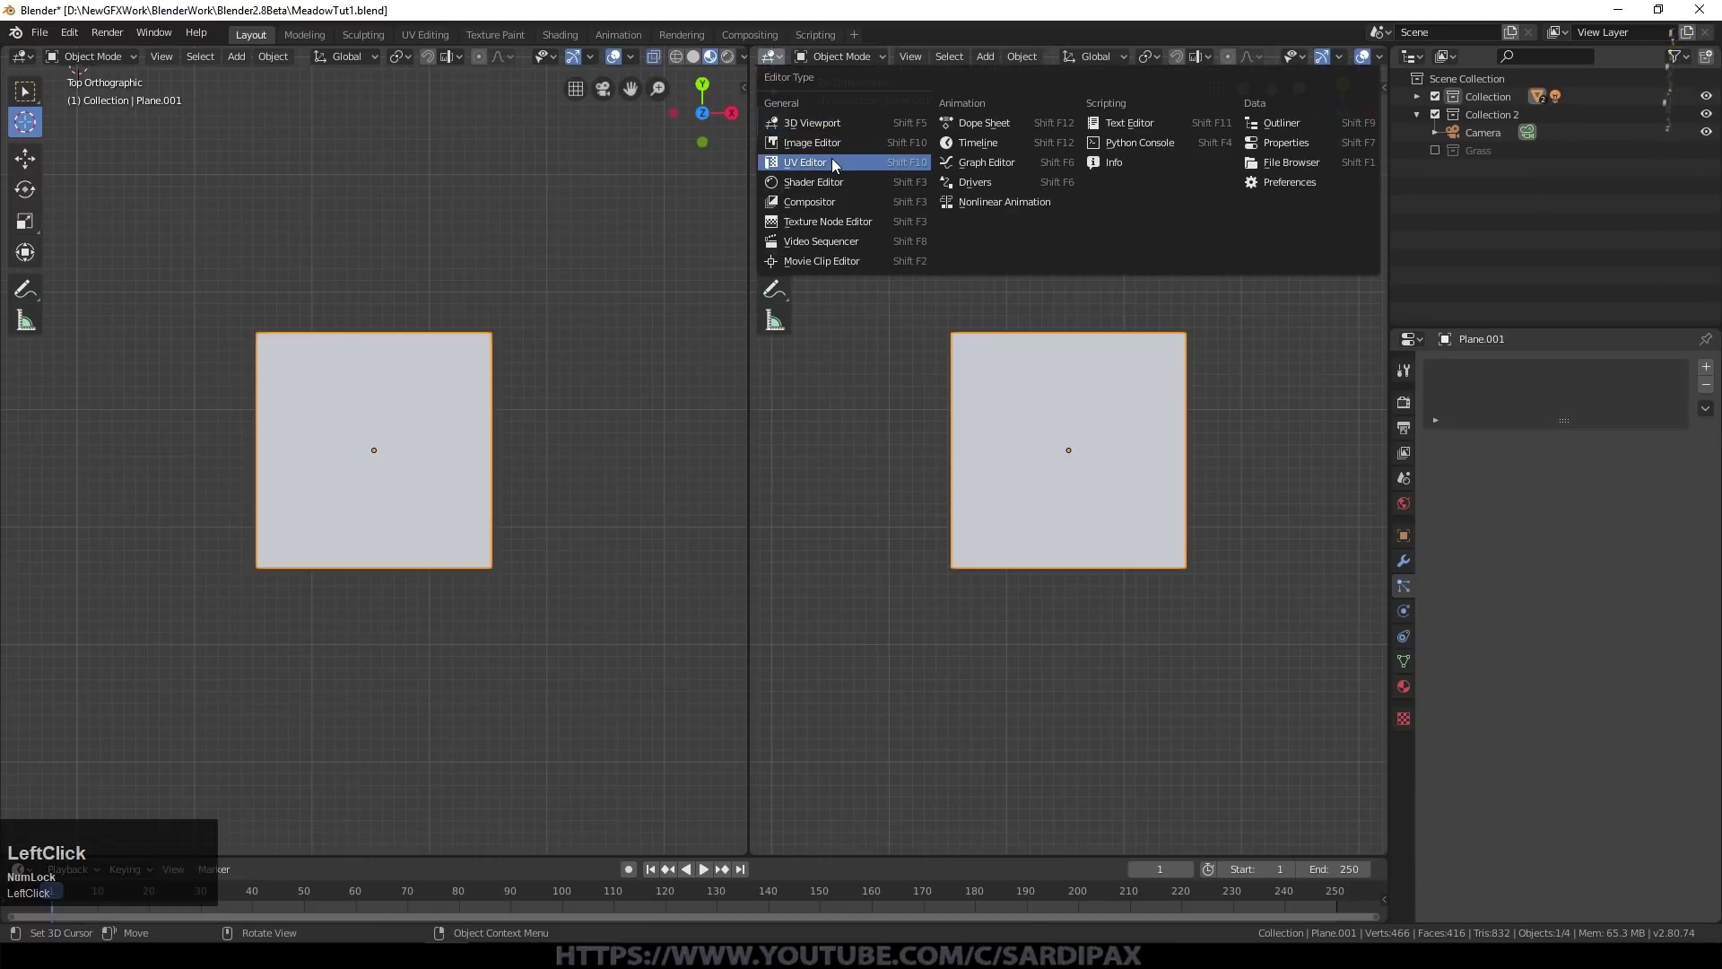
# Step: Turn the new area into a UV editor and load the PopyPetal2.png petal image
pyautogui.click(865, 165)
pyautogui.scroll(3)
pyautogui.scroll(-3)
pyautogui.click(1132, 61)
pyautogui.click(976, 354)
pyautogui.scroll(-3)
pyautogui.click(422, 661)
# Step: Select all the plane's faces in Edit Mode so its UV grid shows over the petal
pyautogui.scroll(-3)
pyautogui.press('Tab')
pyautogui.press('a')
pyautogui.press('Tab')
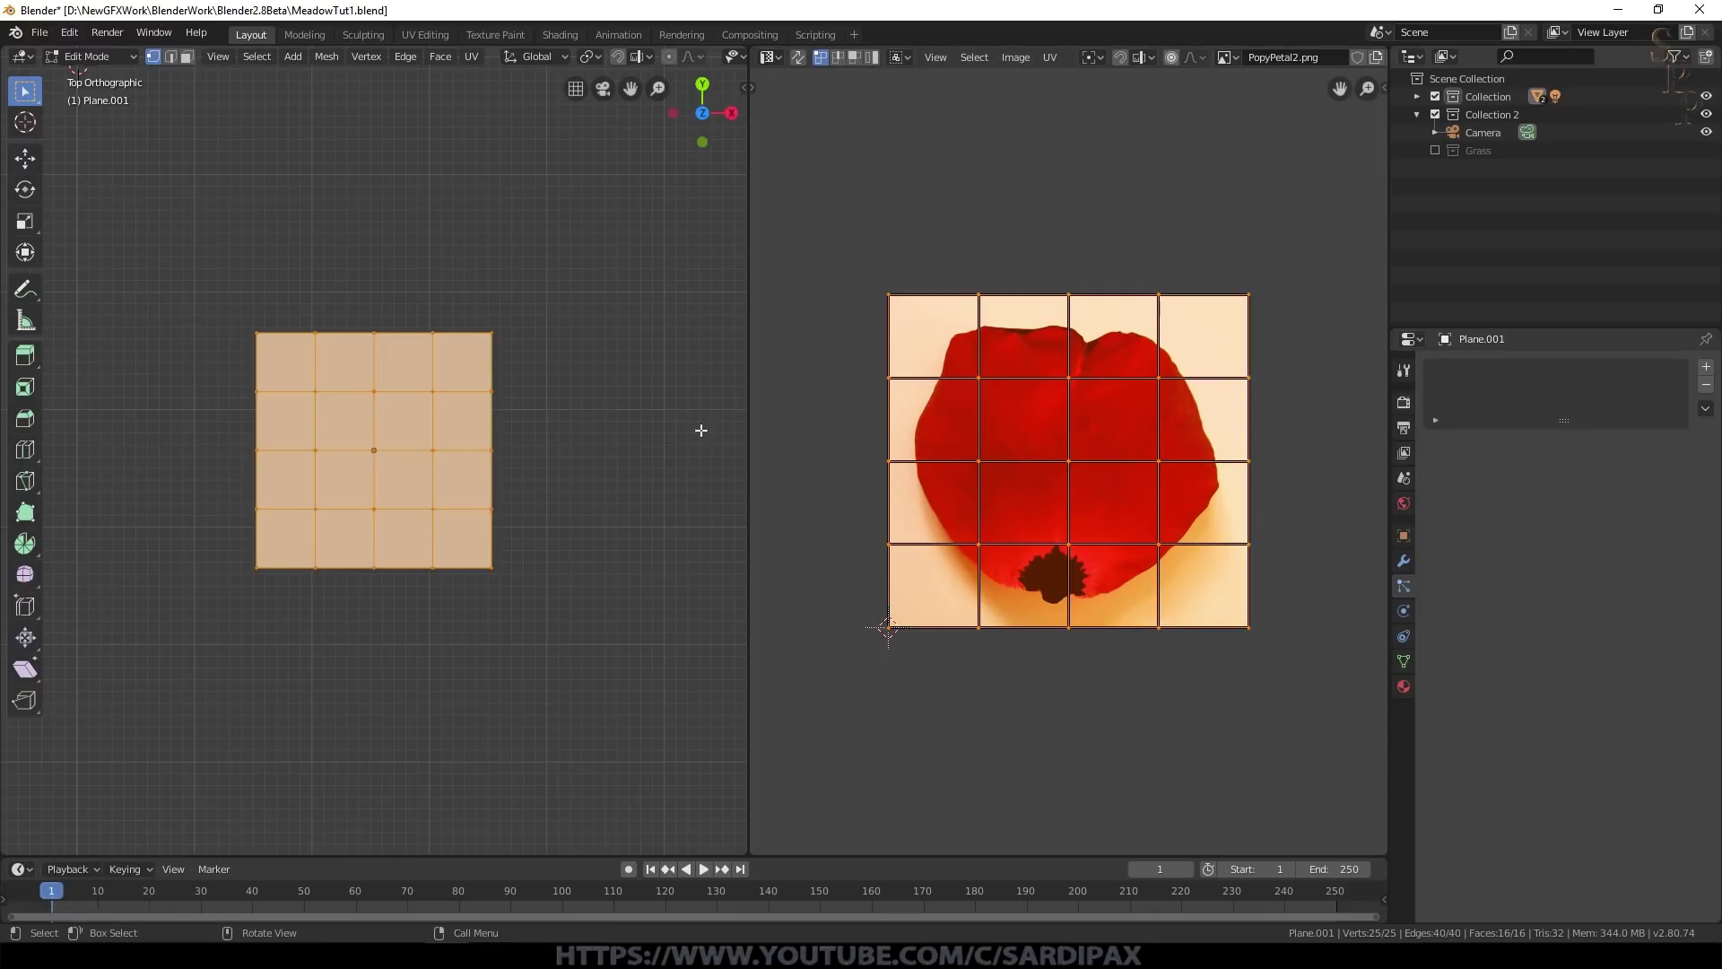
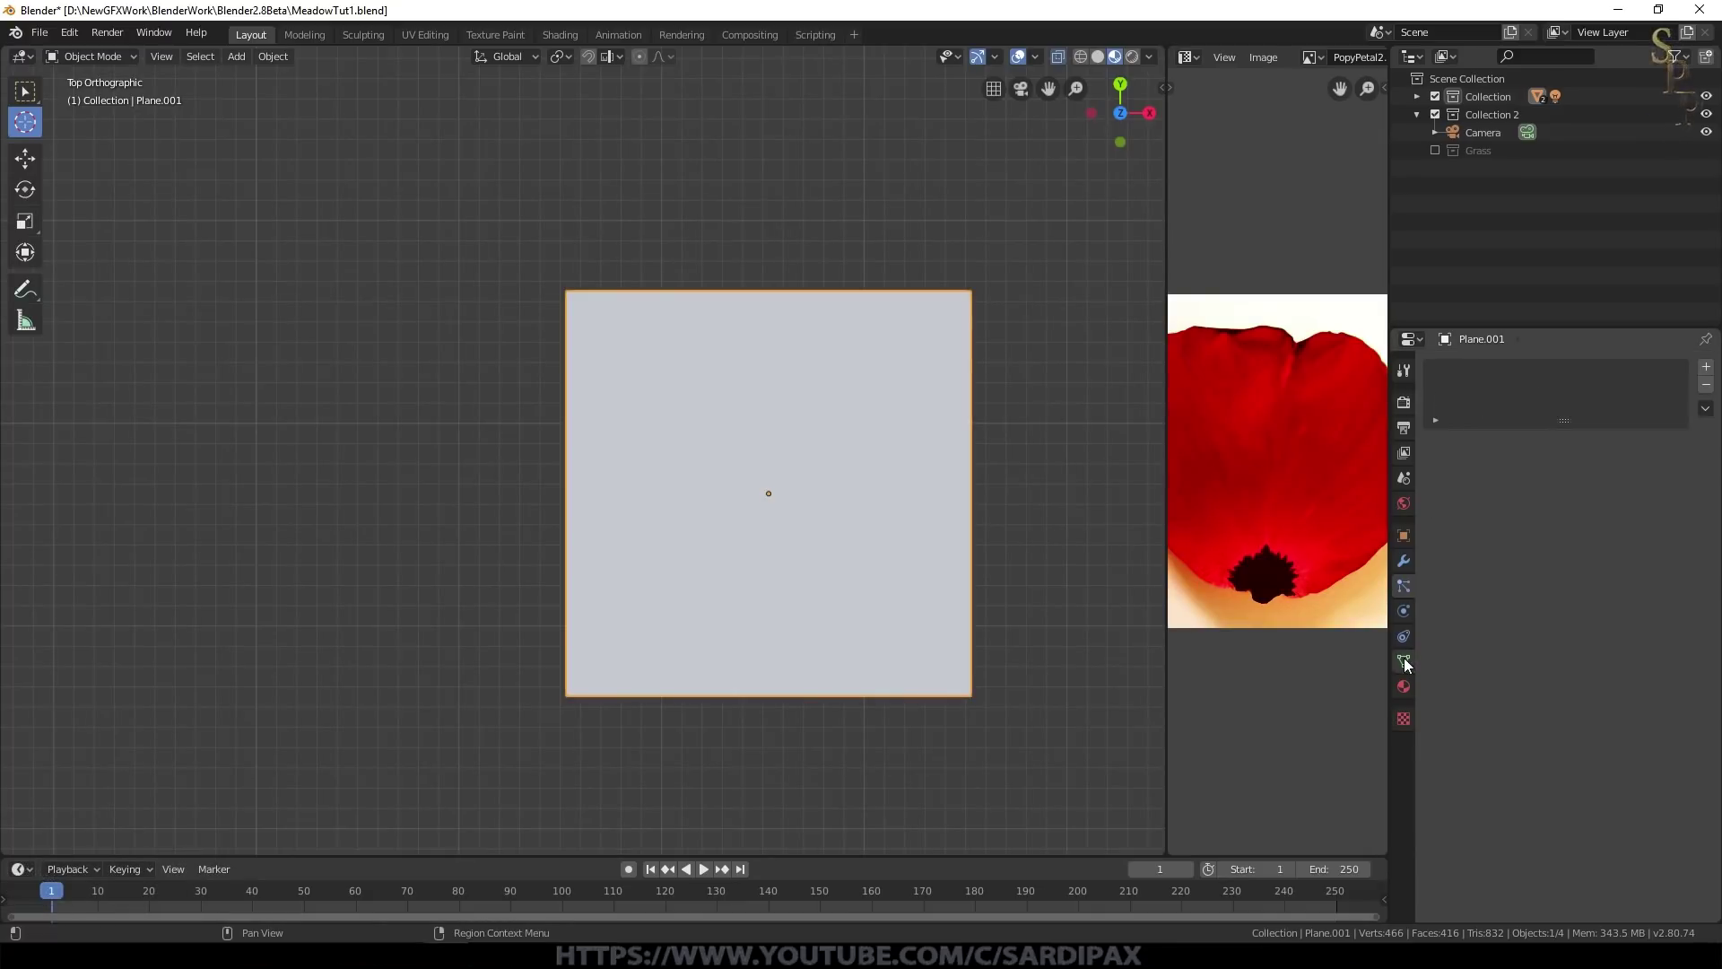
# Step: Assign the PoppyPetal material, trim vertices to a petal outline and begin bending it with proportional editing
pyautogui.click(1414, 696)
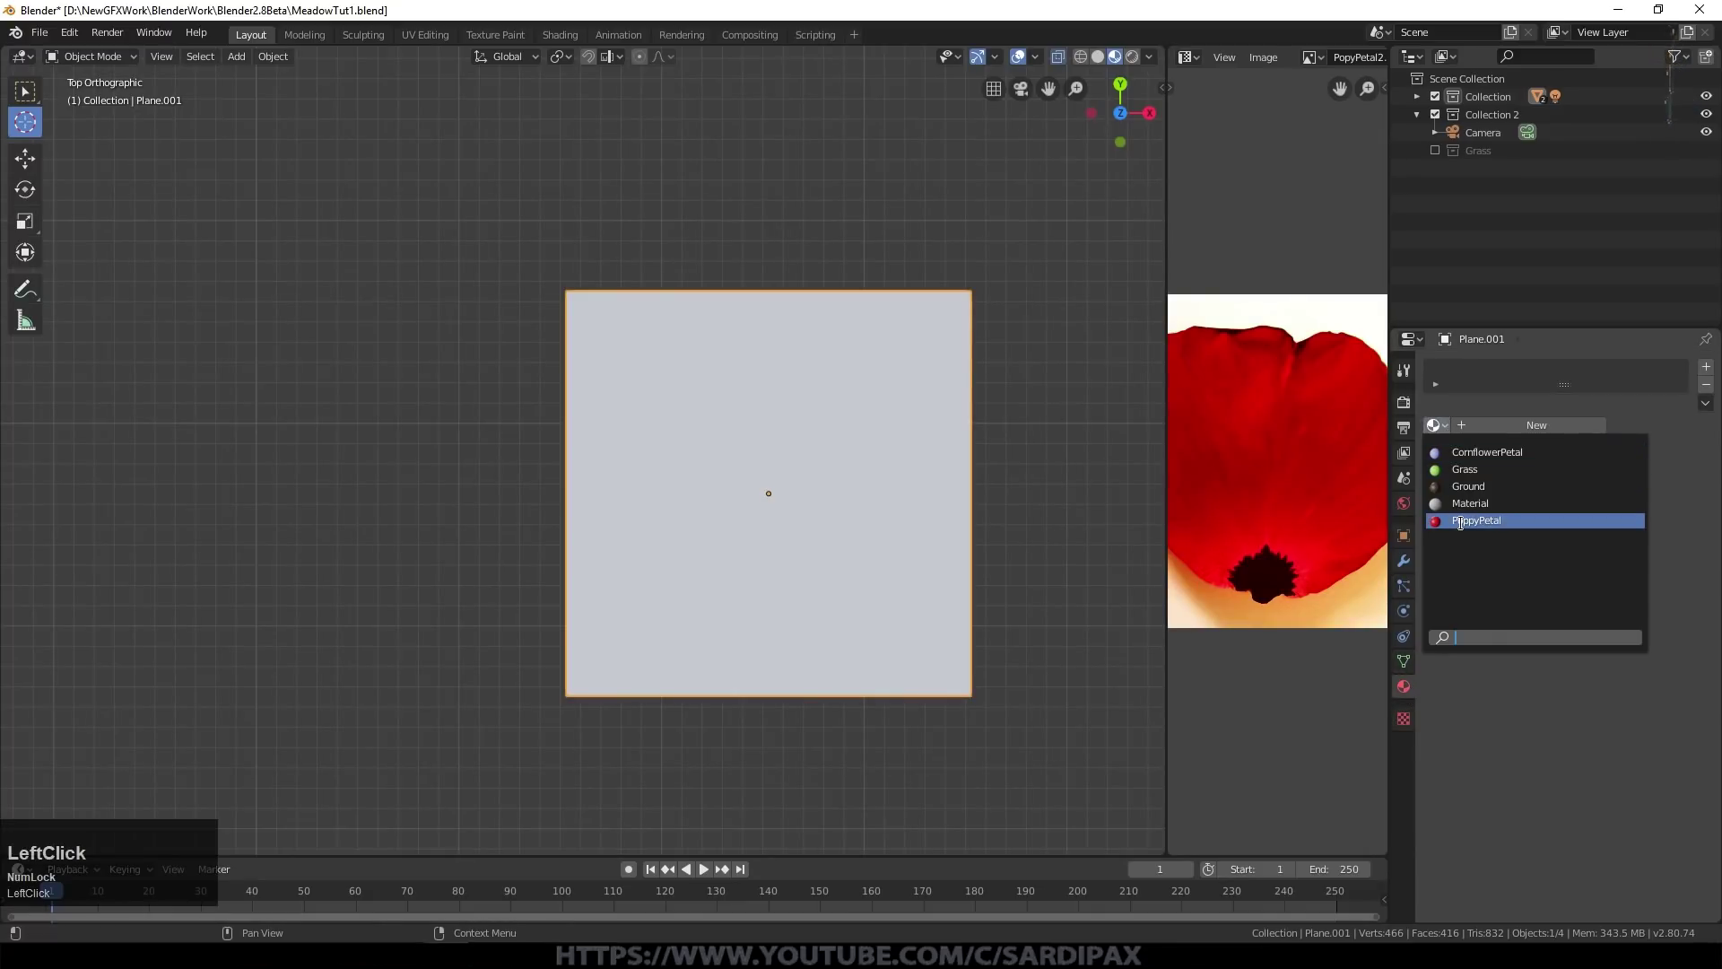
pyautogui.scroll(-3)
pyautogui.press('Tab')
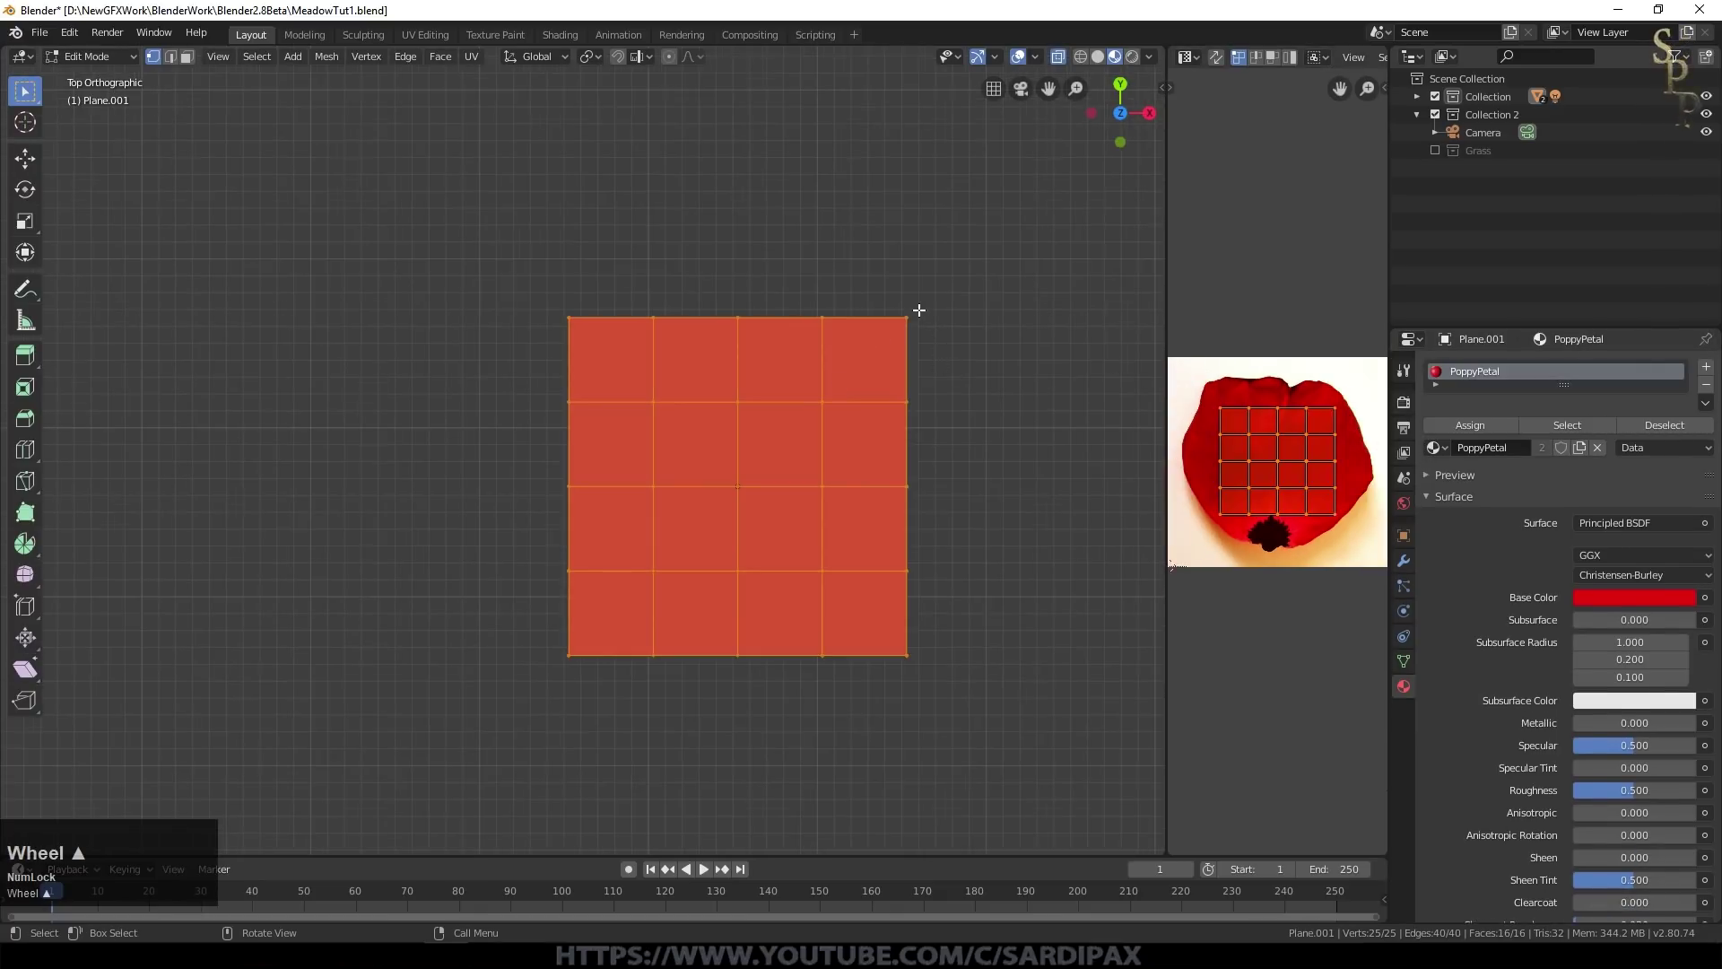
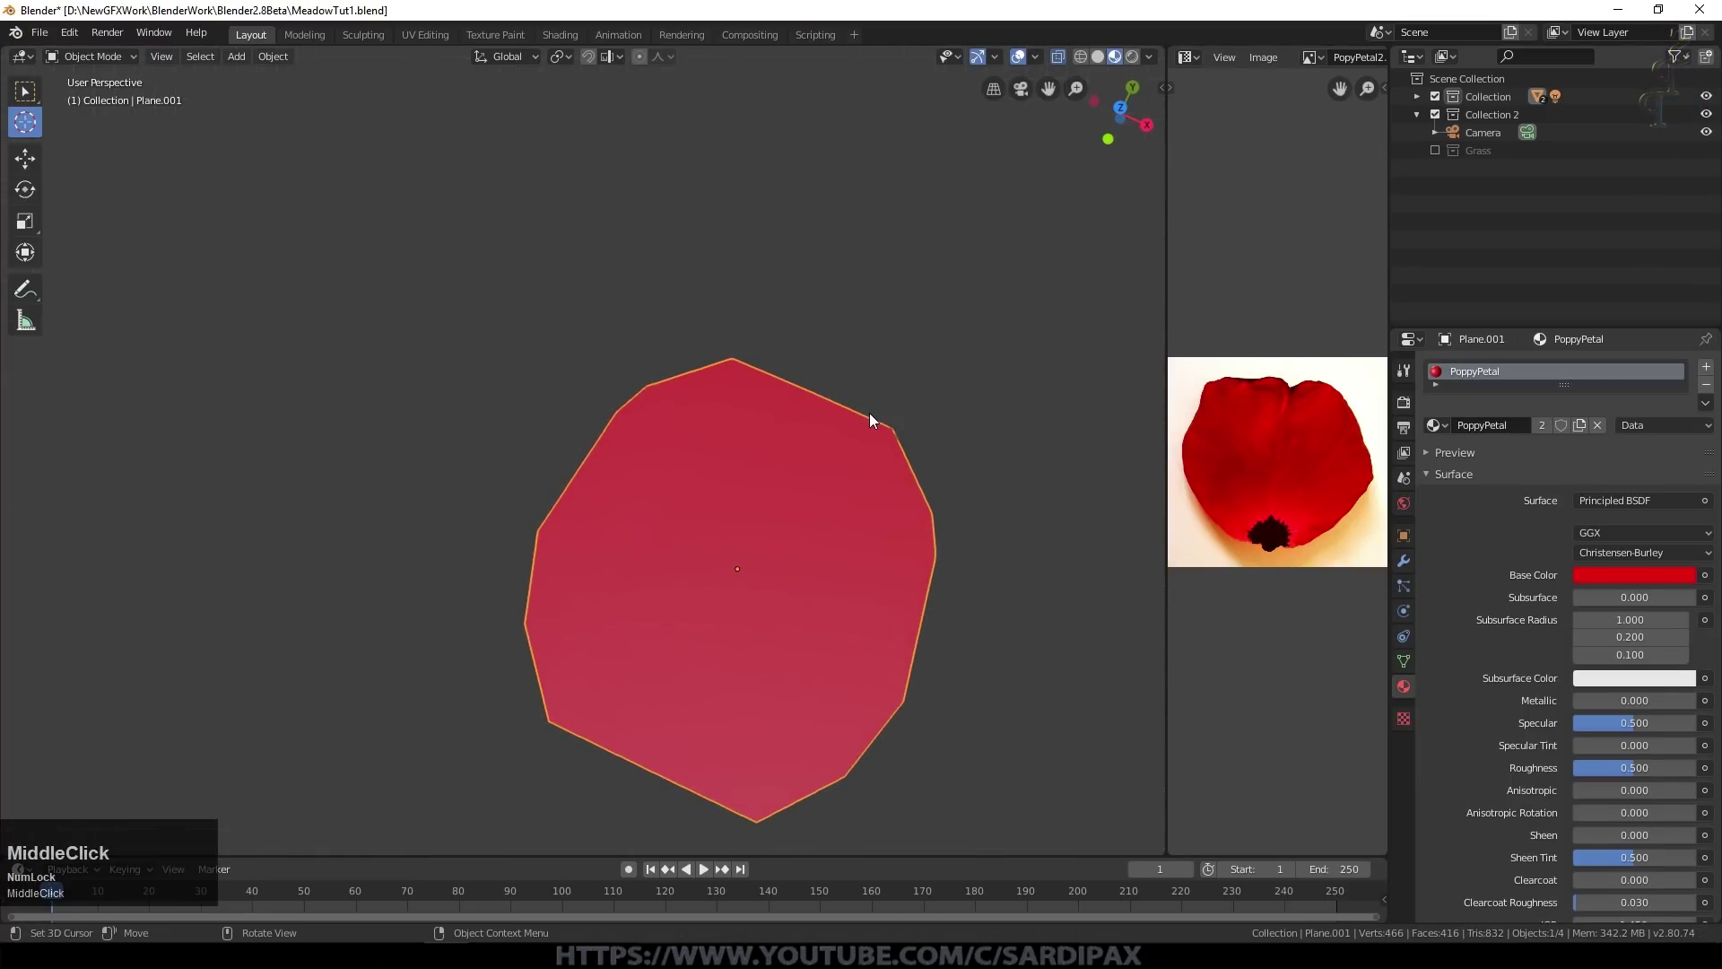
pyautogui.press('KP_Decimal')
pyautogui.middleClick(871, 441)
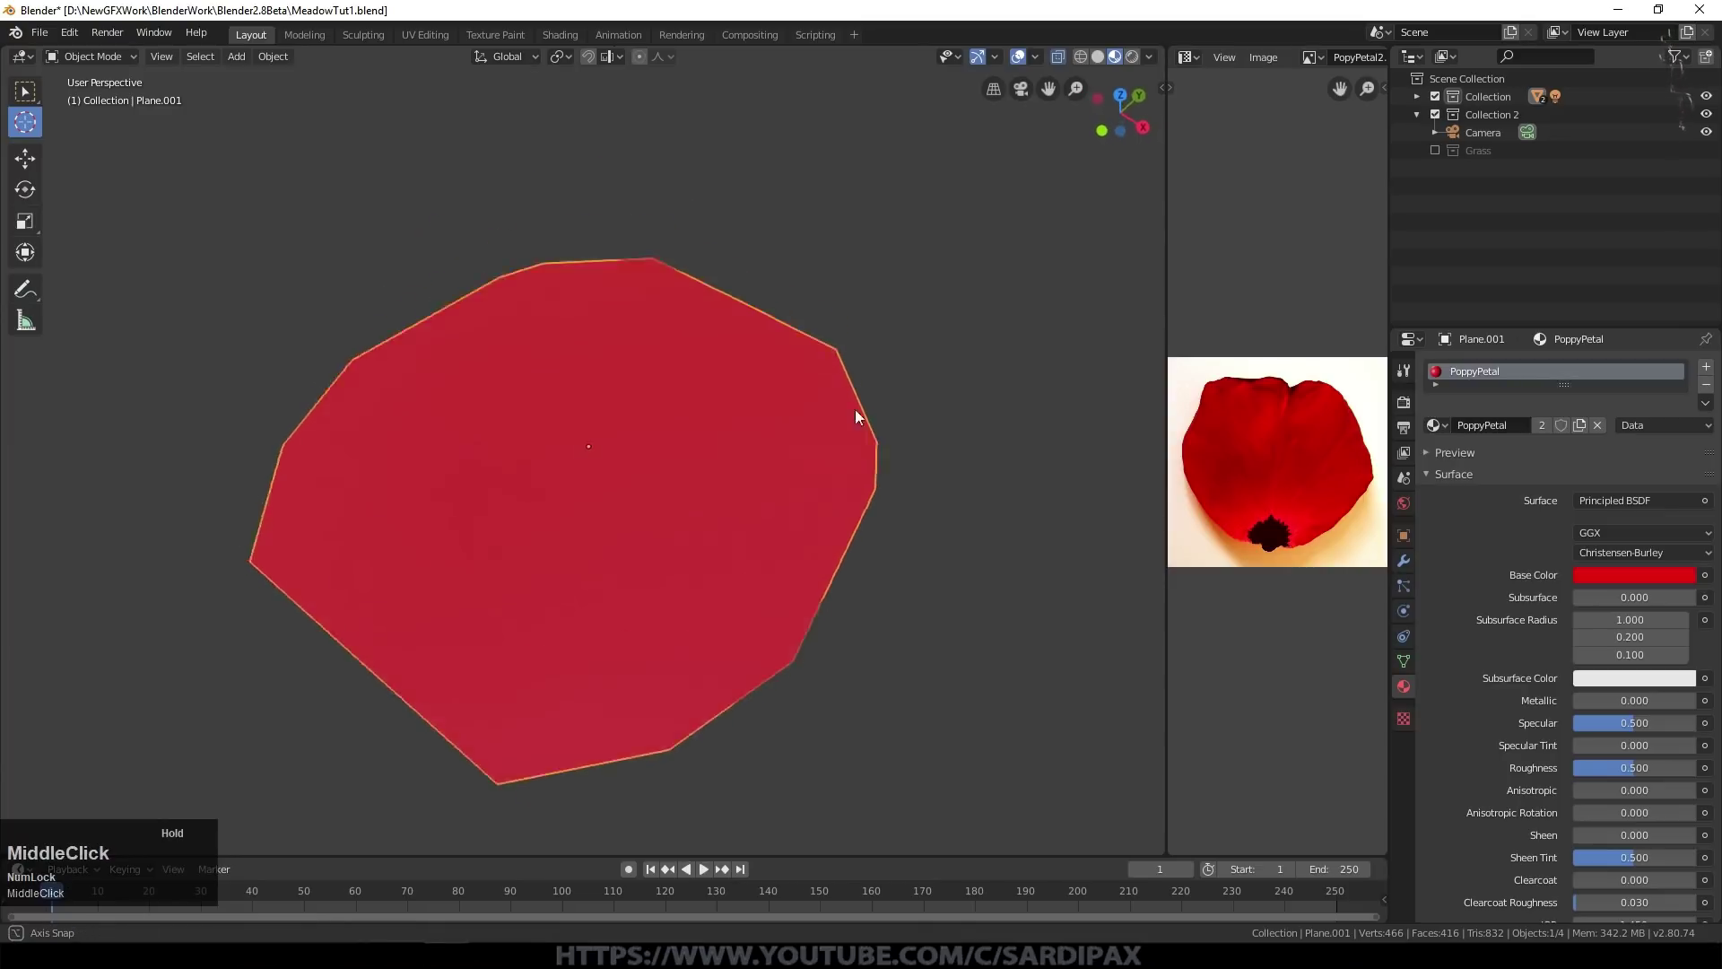
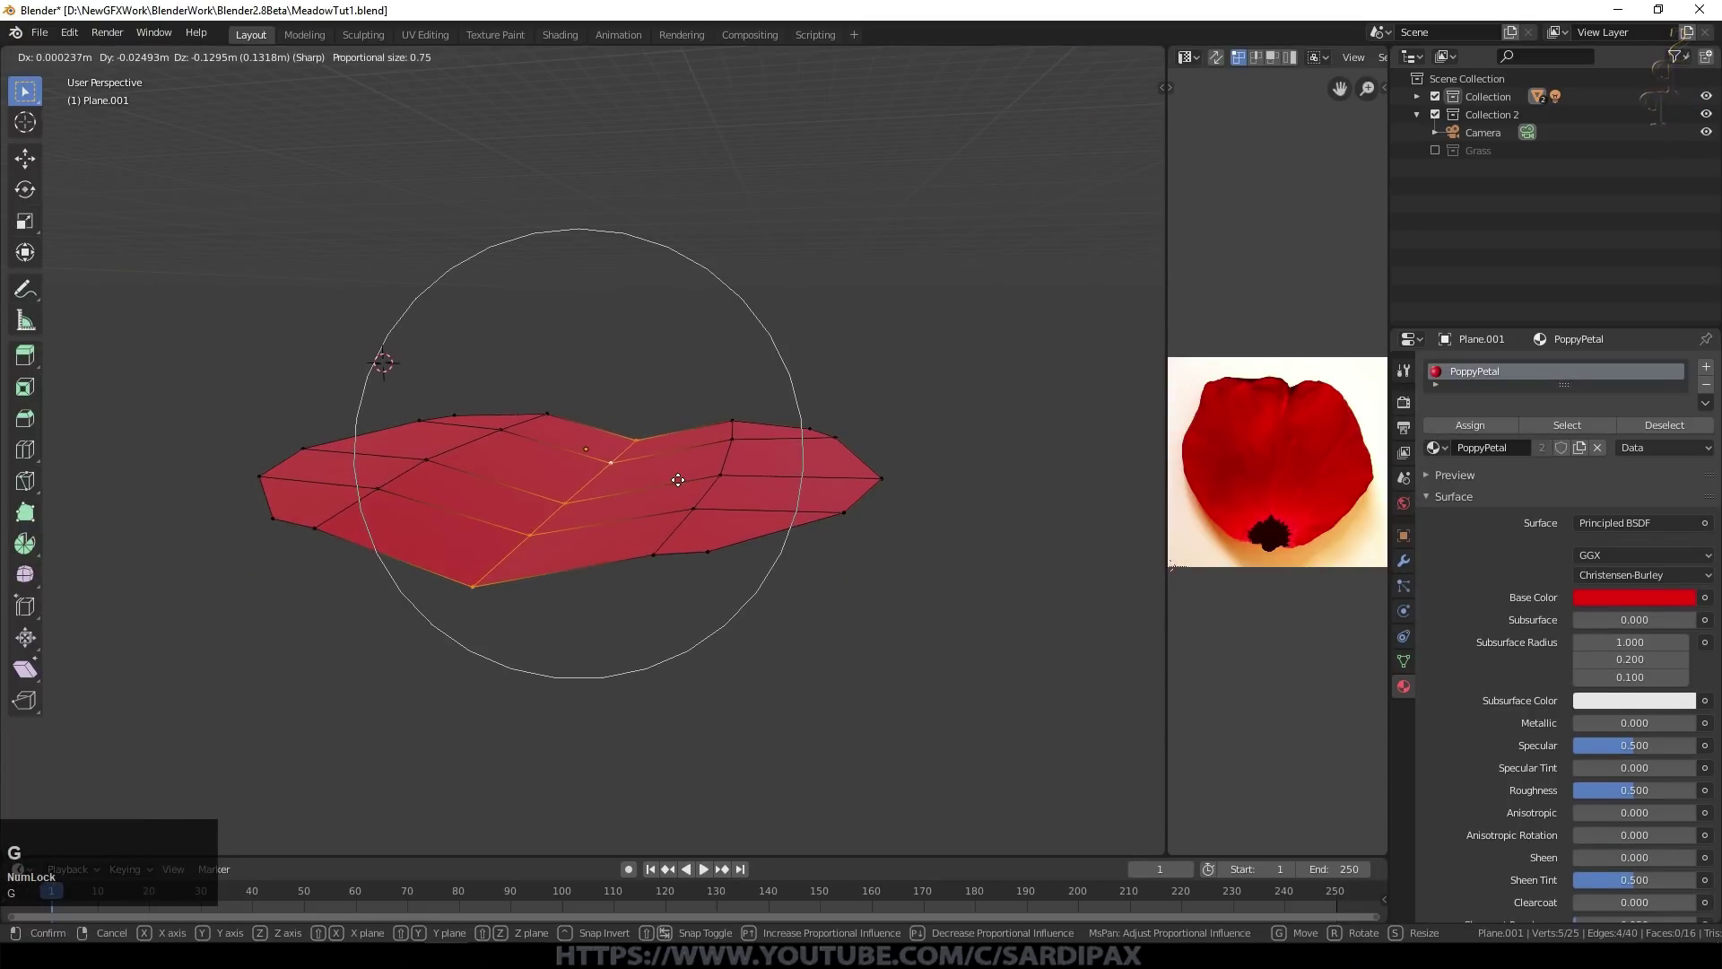
# Step: Curl the petal with a different proportional falloff and apply Shade Smooth
pyautogui.press('Escape')
pyautogui.click(705, 62)
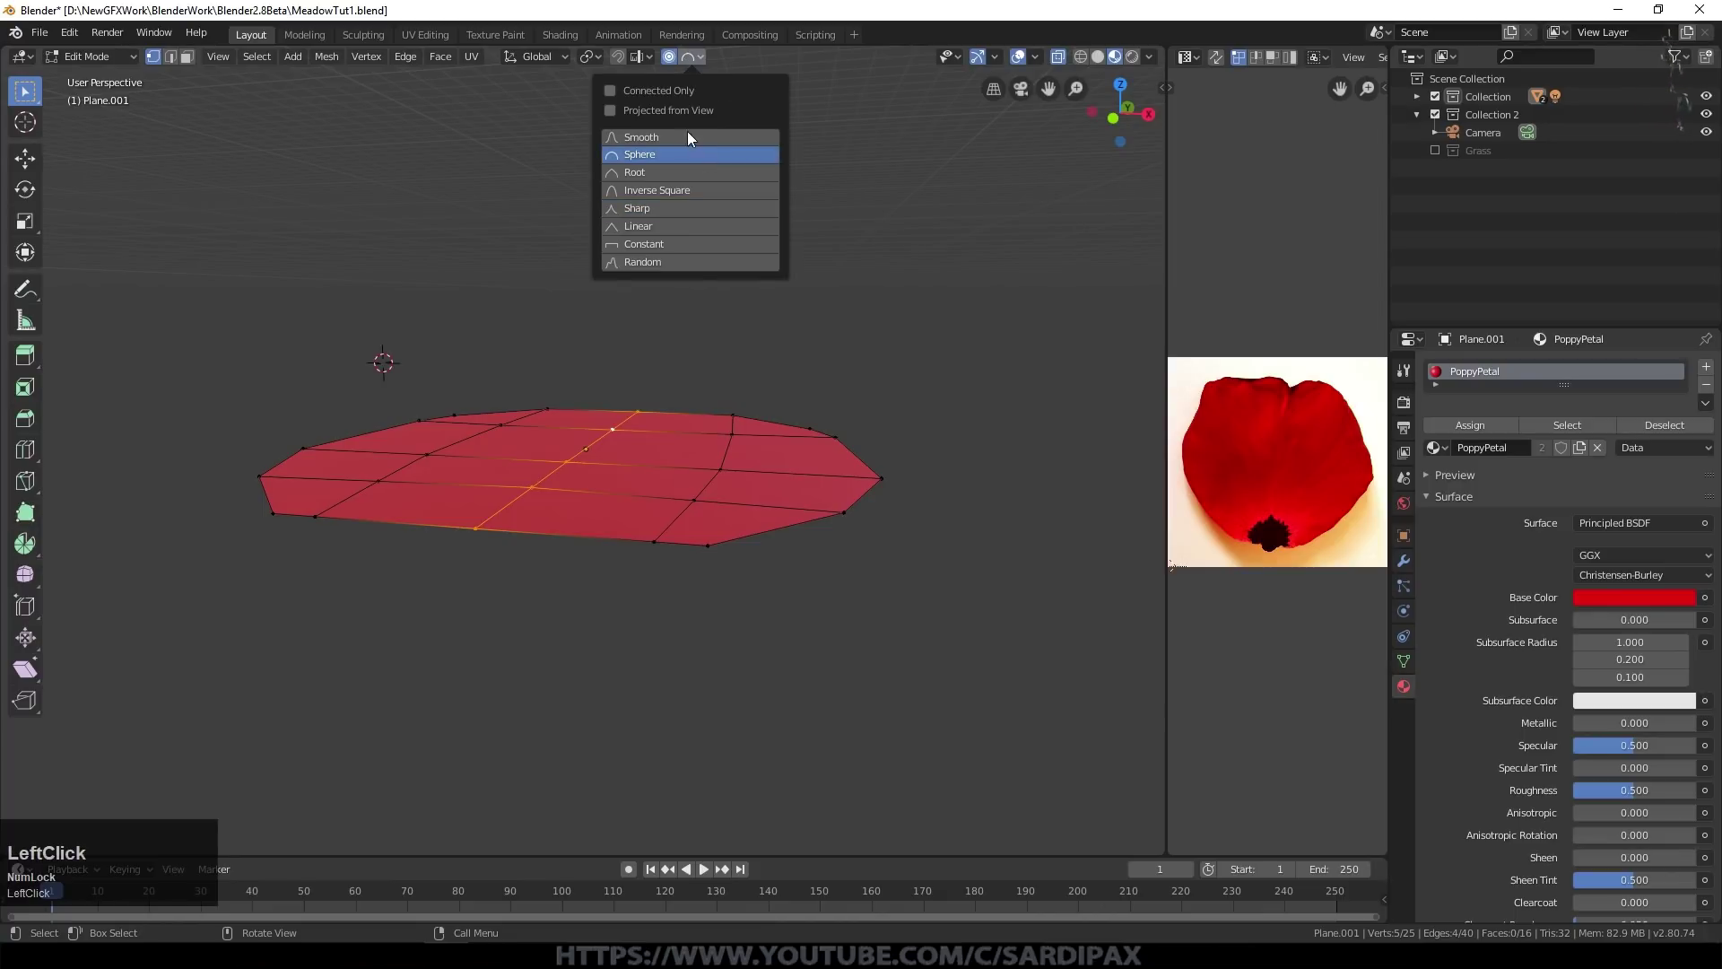
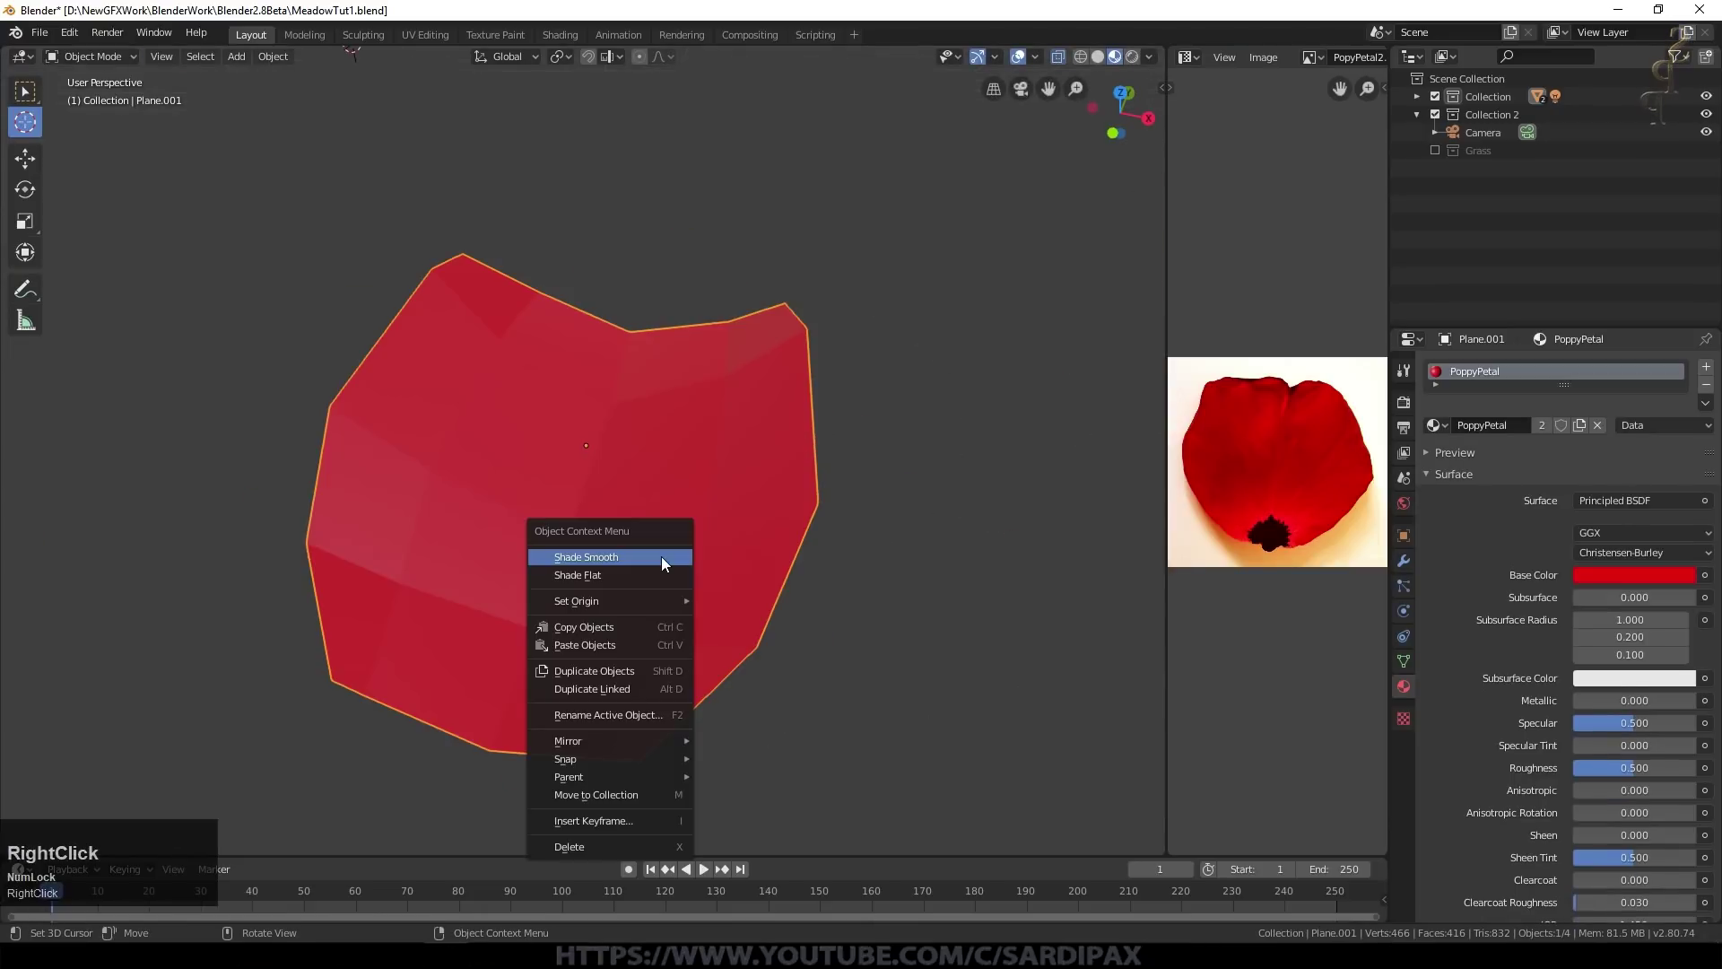
pyautogui.click(643, 566)
pyautogui.press('Tab')
pyautogui.middleClick(671, 405)
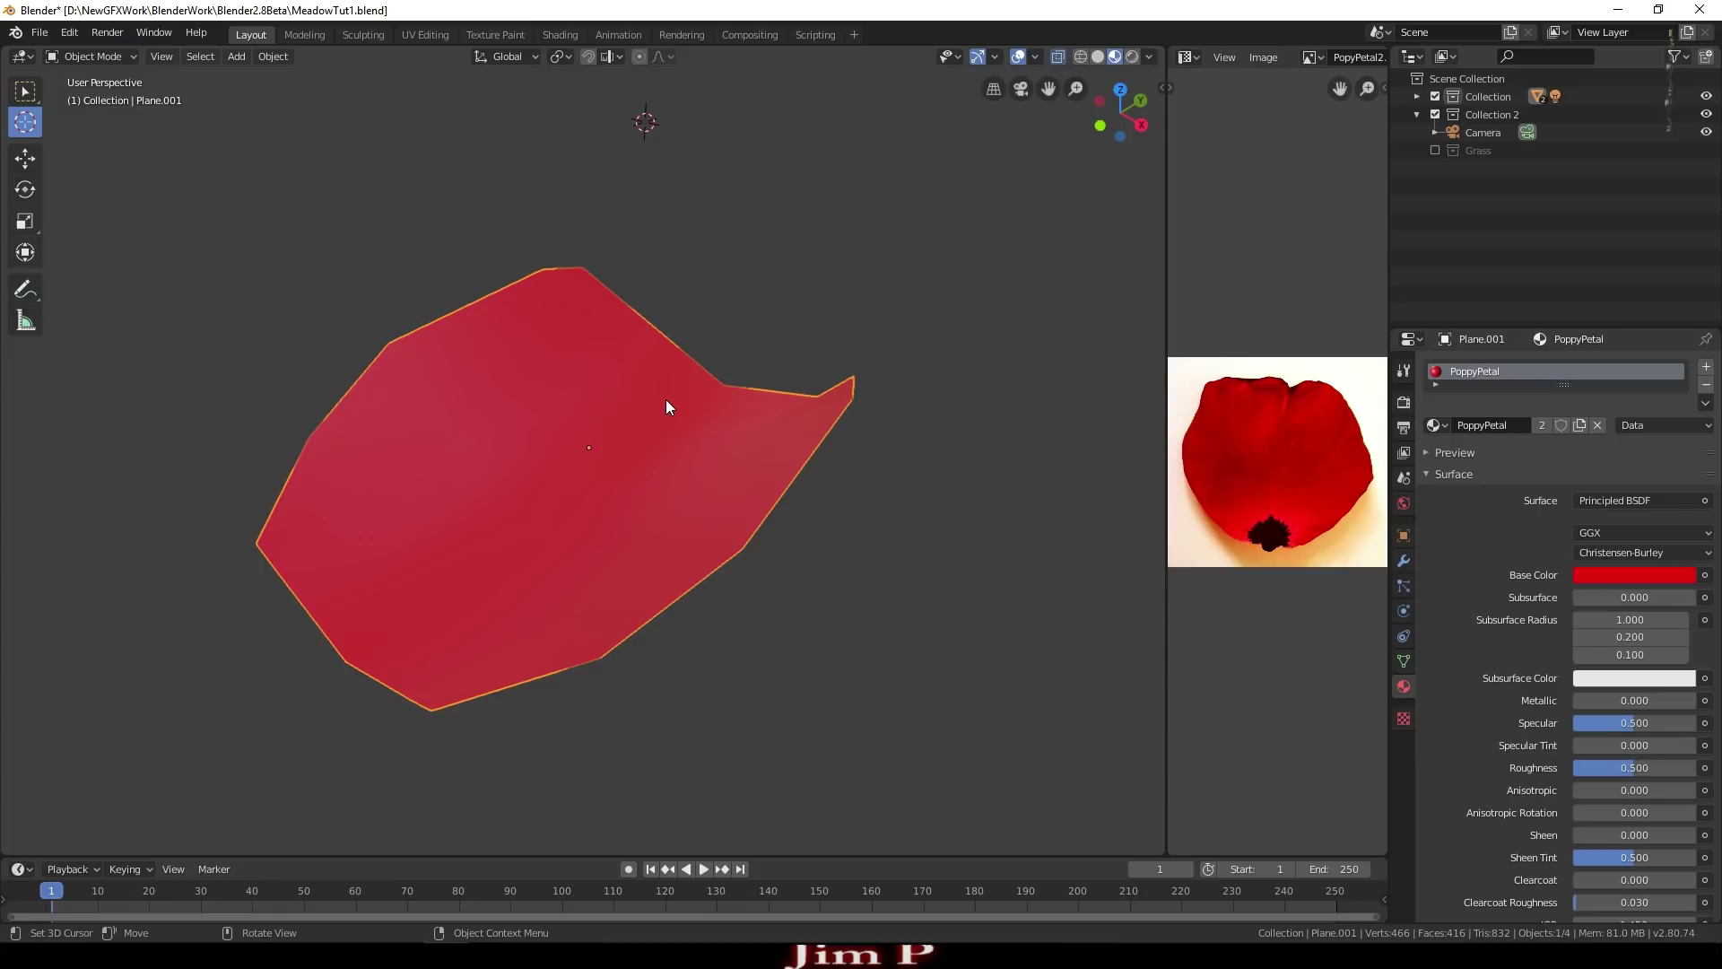
# Step: Add a subdivision modifier (Ctrl+1) giving a denser 64-face petal mesh ready for editing
pyautogui.press('ctrl+Num_Lock')
pyautogui.scroll(3)
pyautogui.press('ctrl+1')
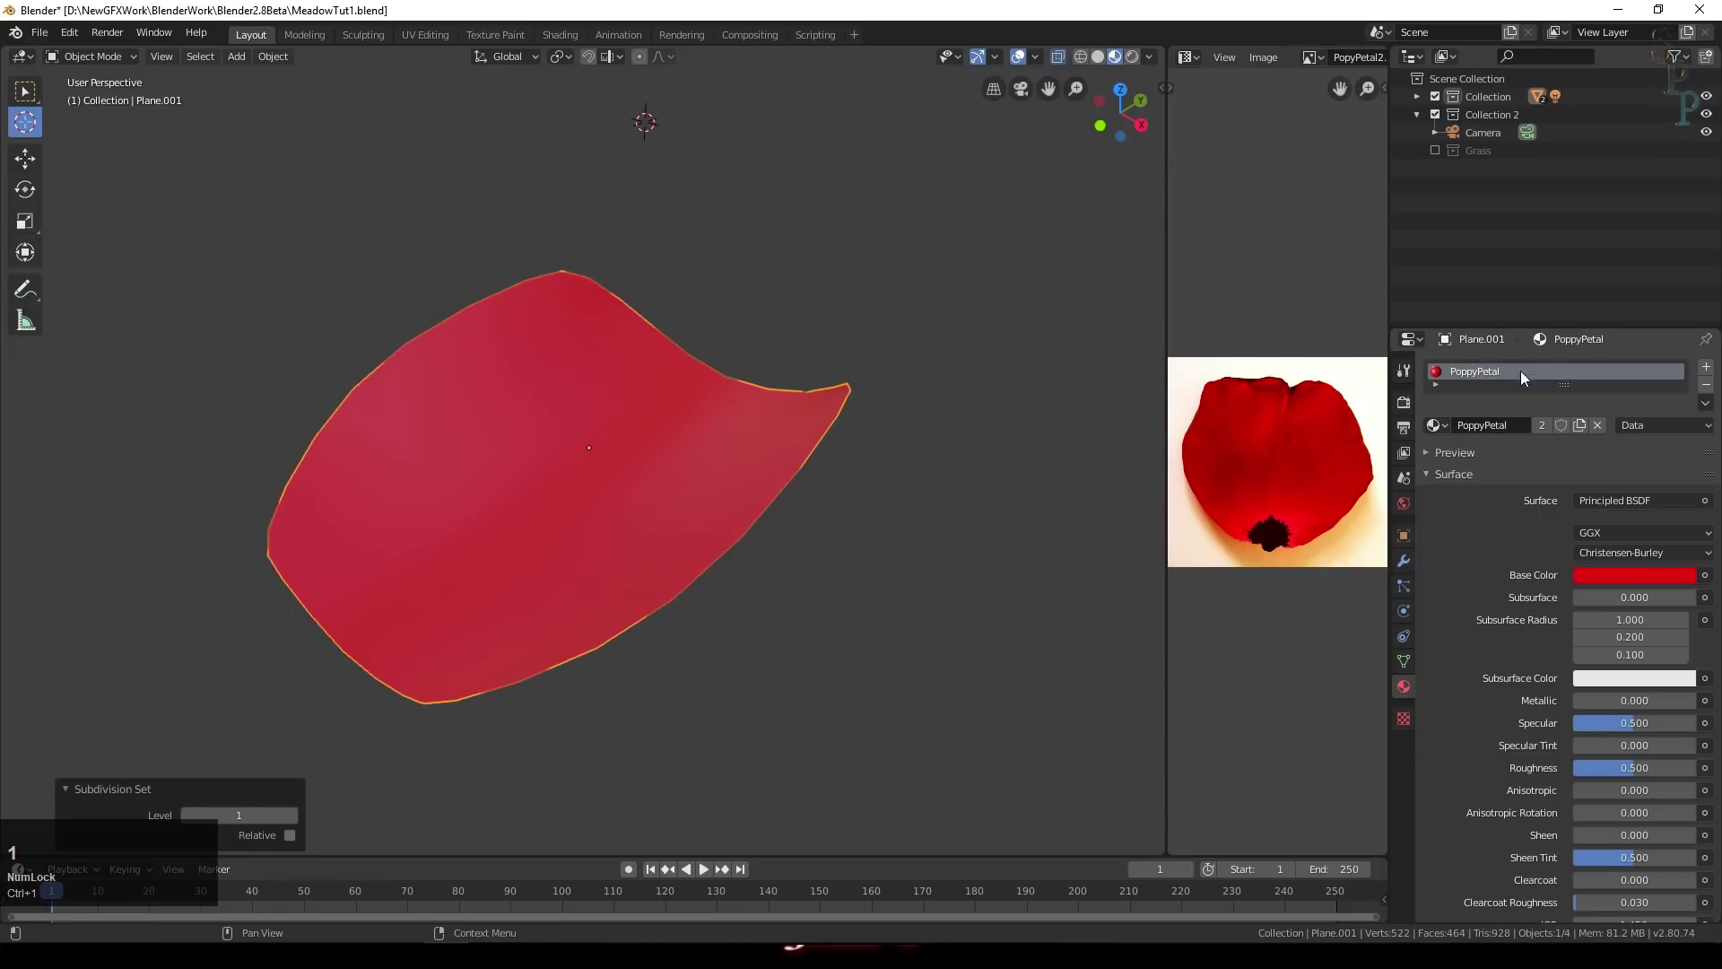
pyautogui.click(1414, 560)
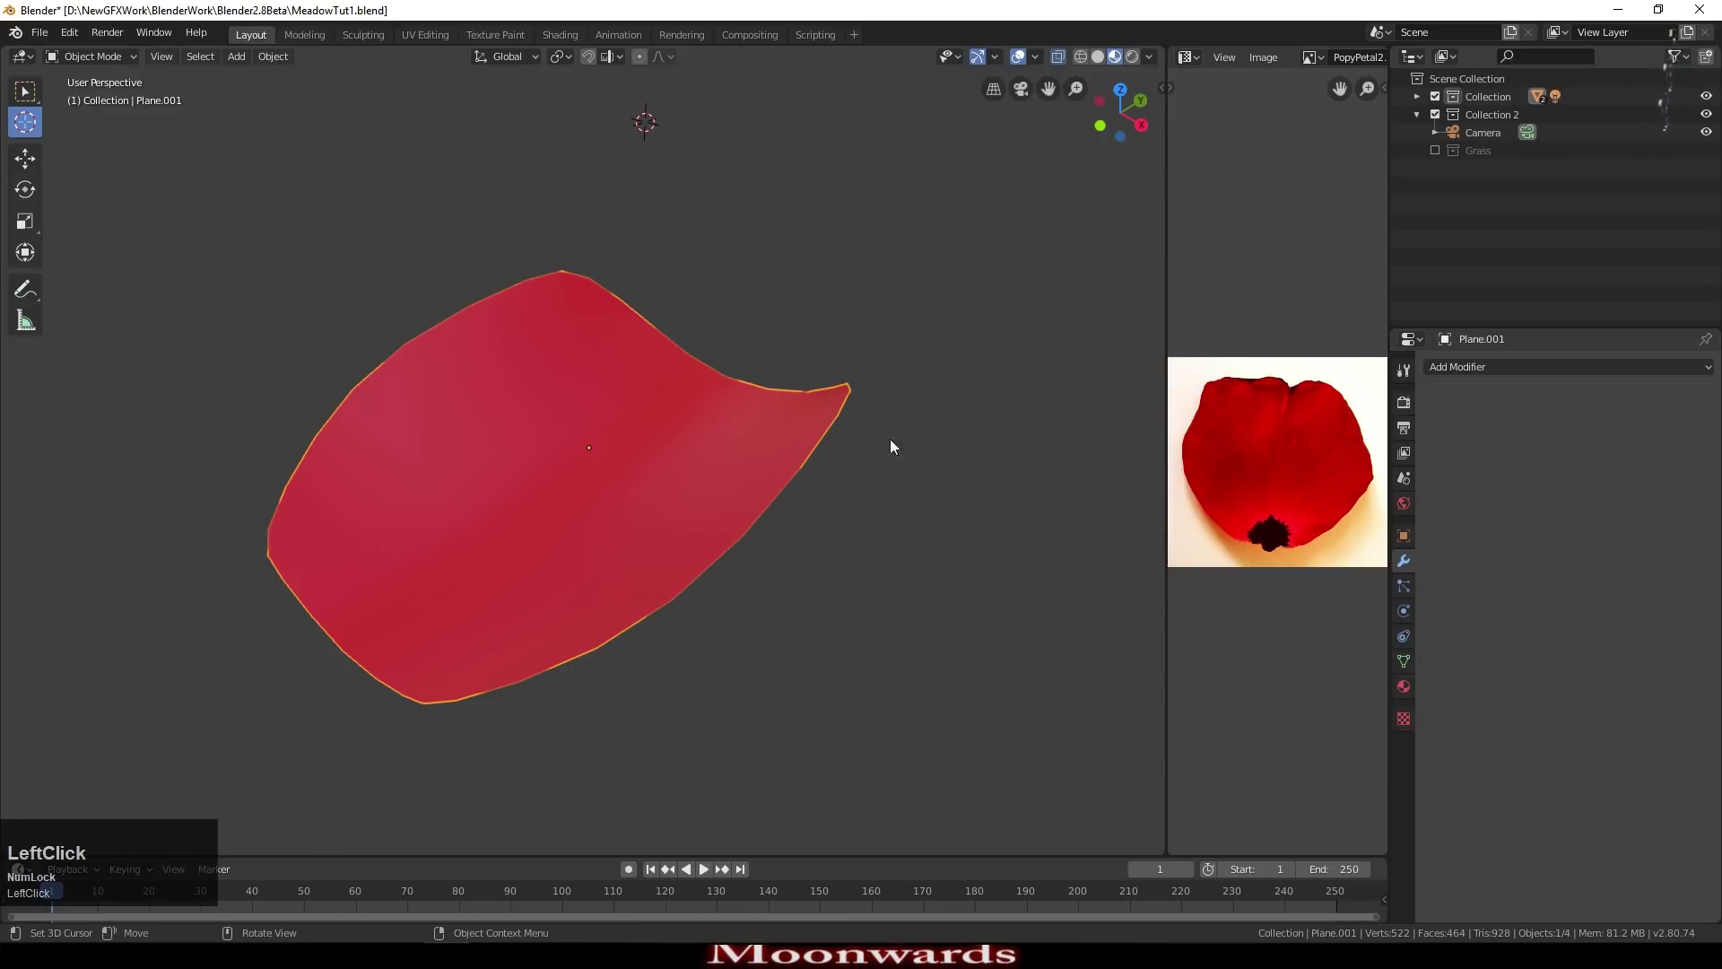
pyautogui.press('Tab')
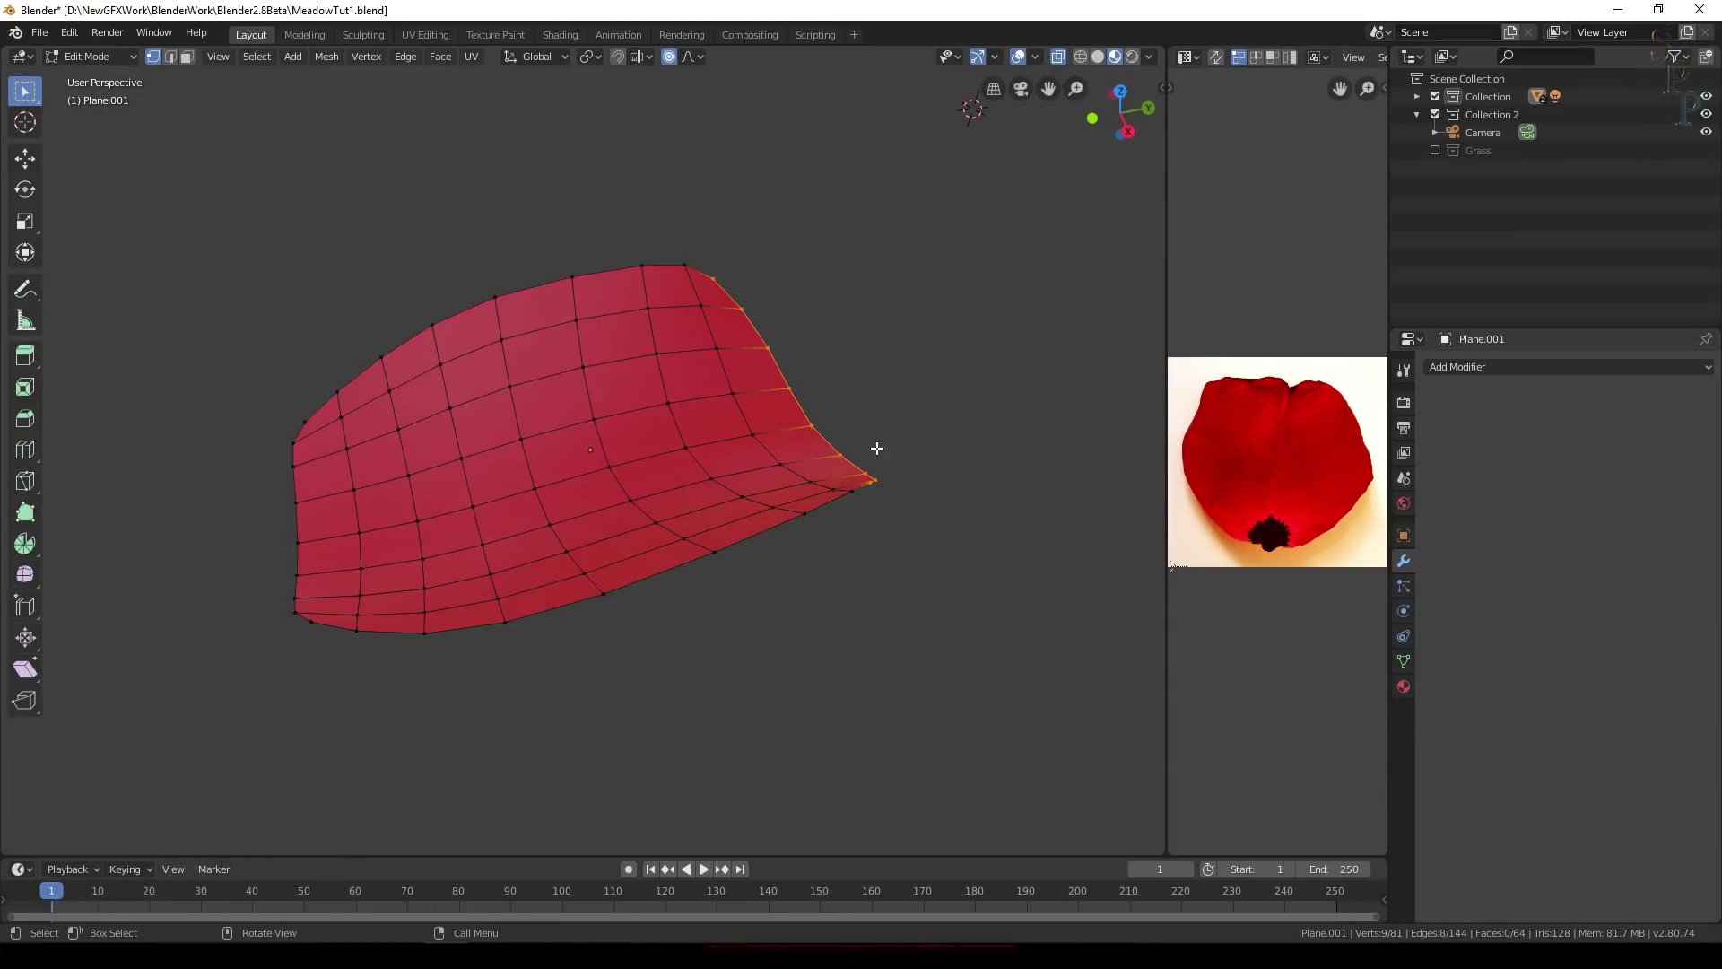
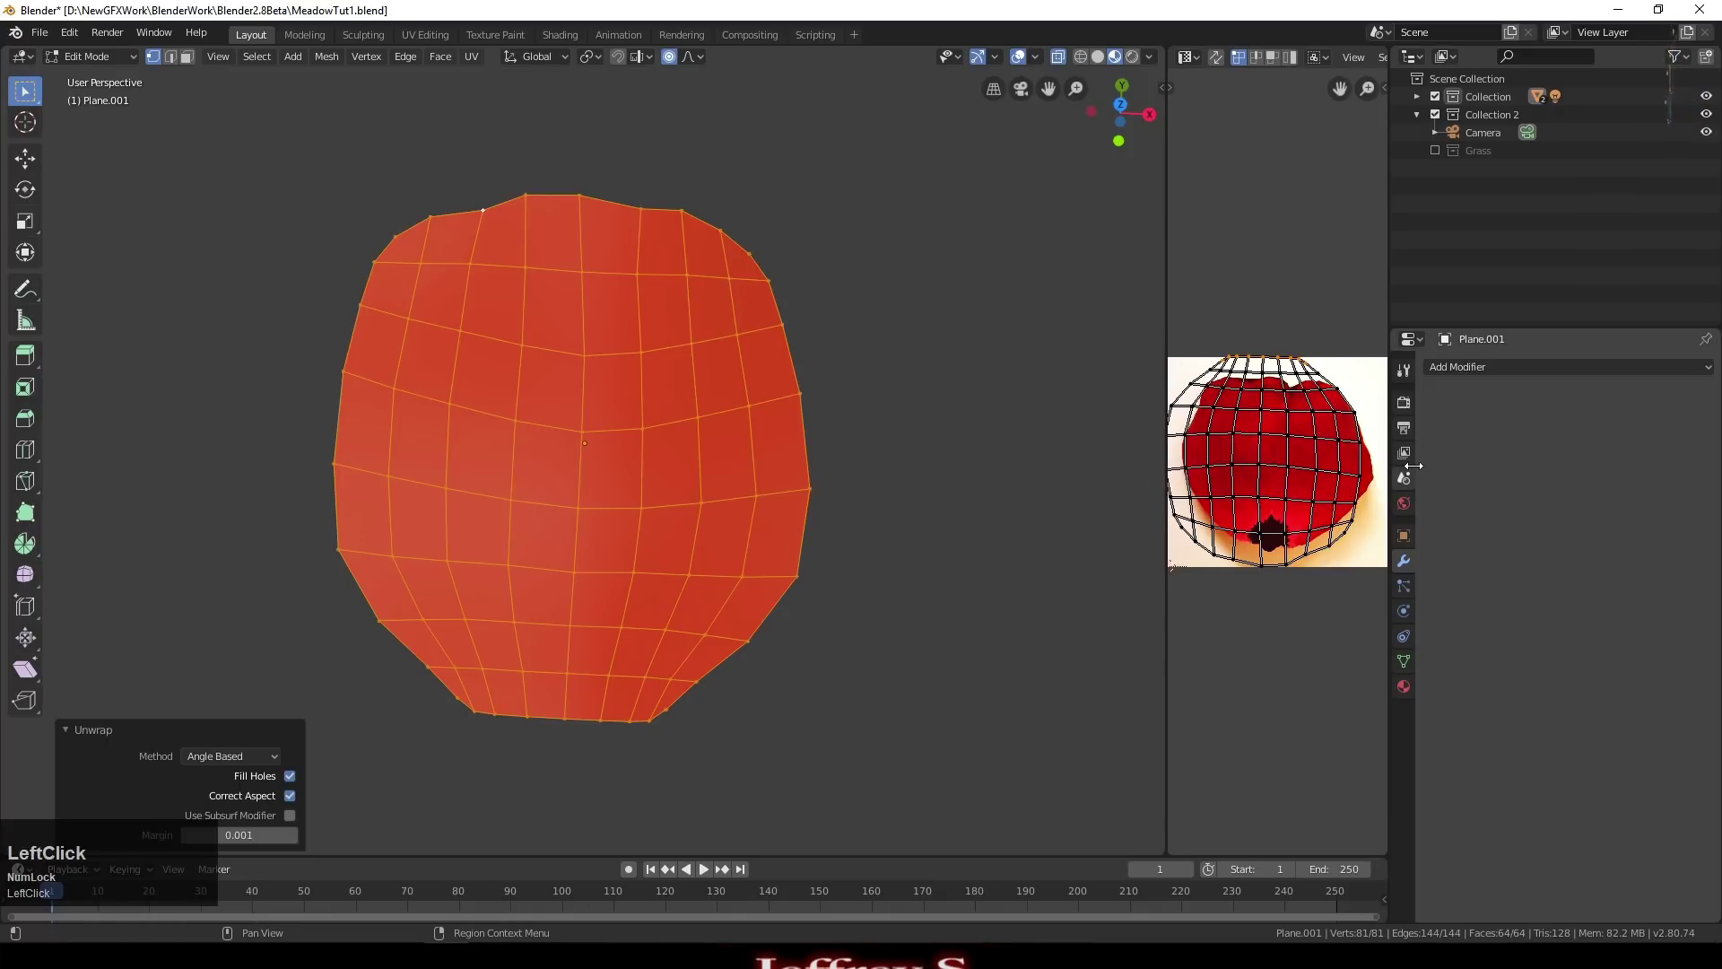
# Step: Select the whole UV grid and rotate it over the petal image
pyautogui.press('a')
pyautogui.press('a')
pyautogui.press('r')
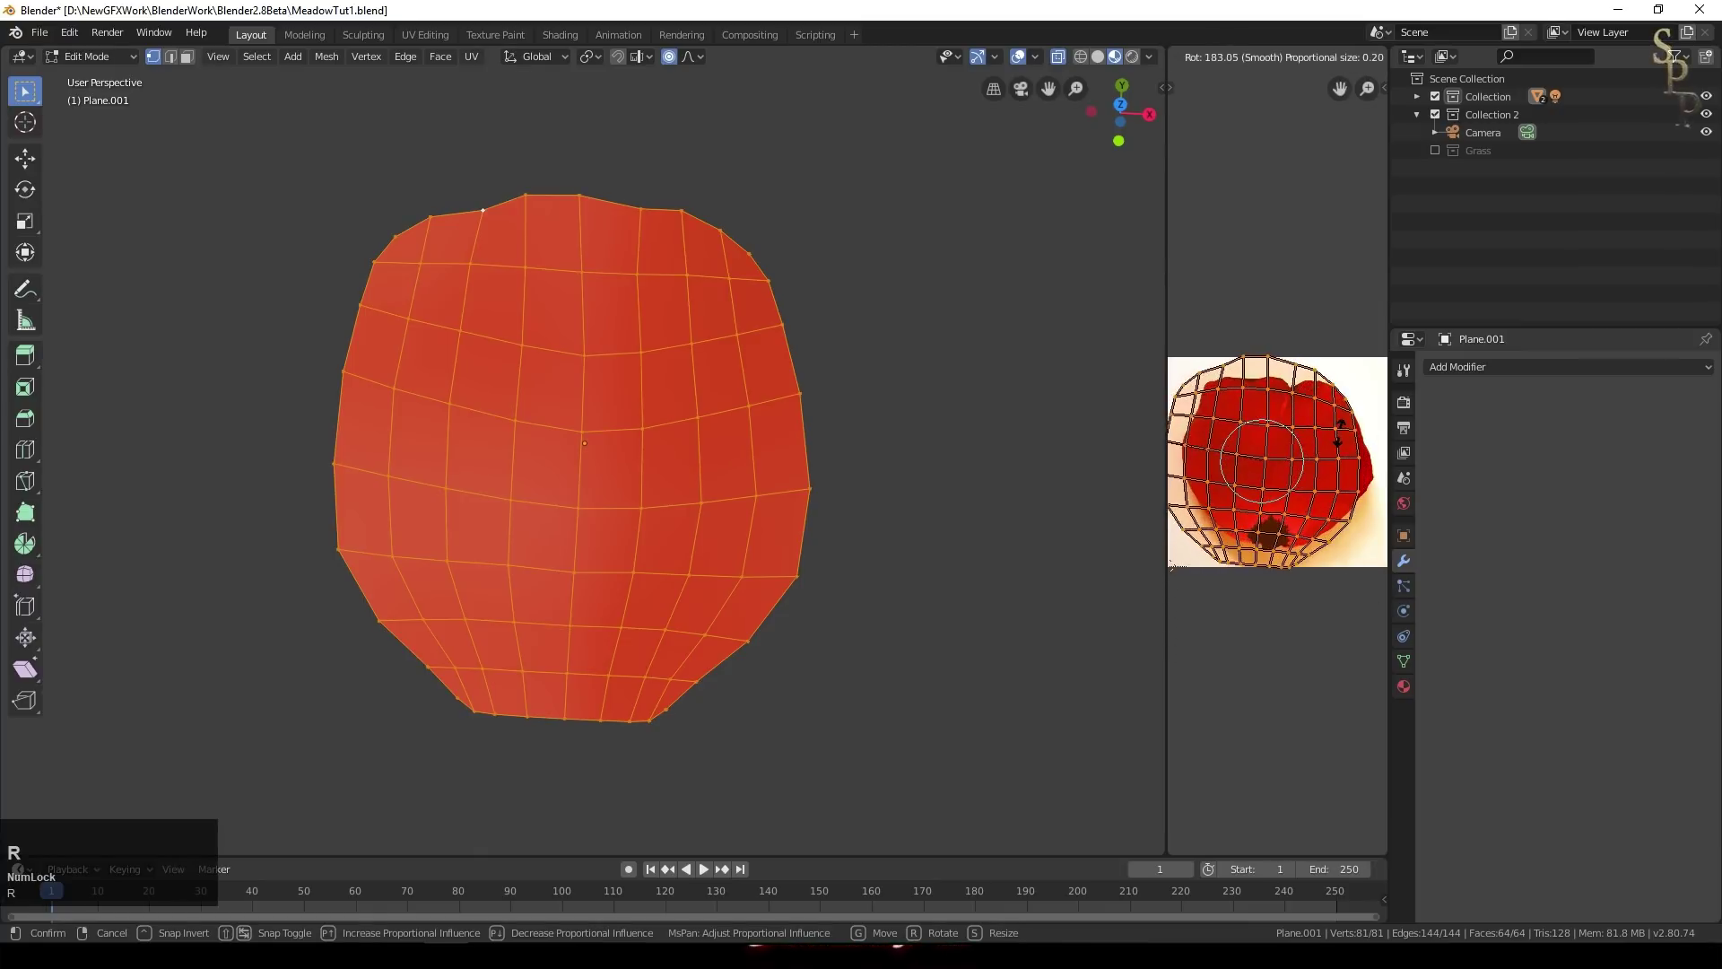
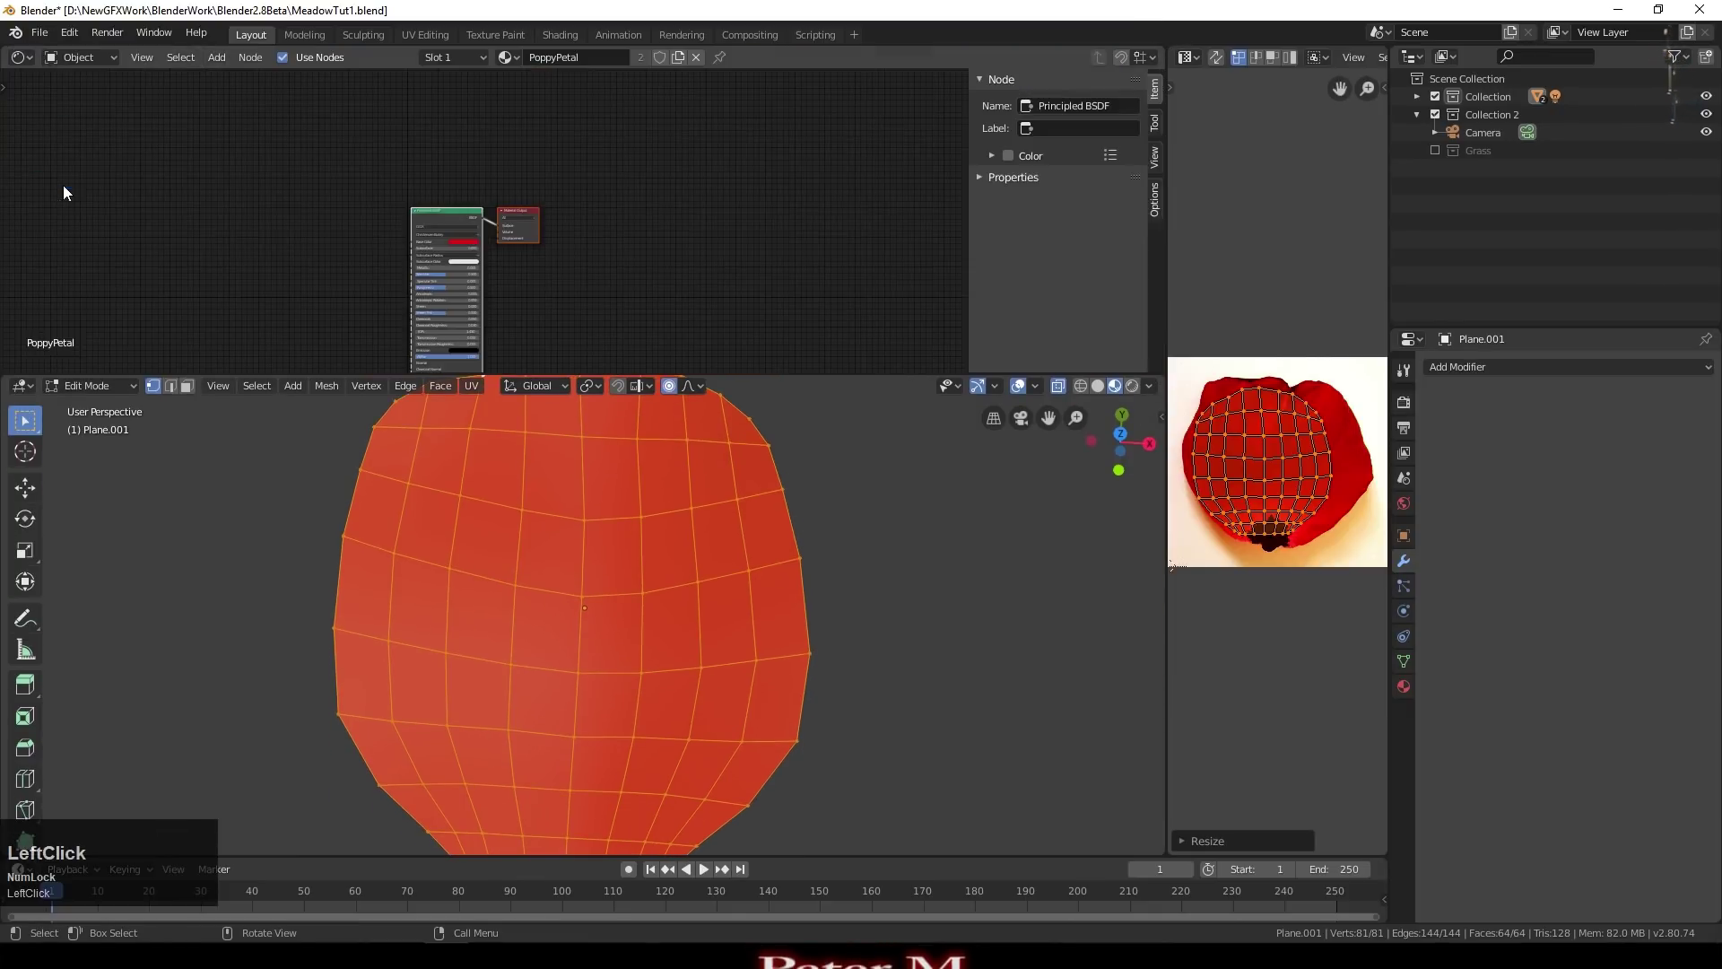
# Step: Add an Image Texture node with PopyPetal2.png and link its Color to Base Color
pyautogui.scroll(3)
pyautogui.click(236, 66)
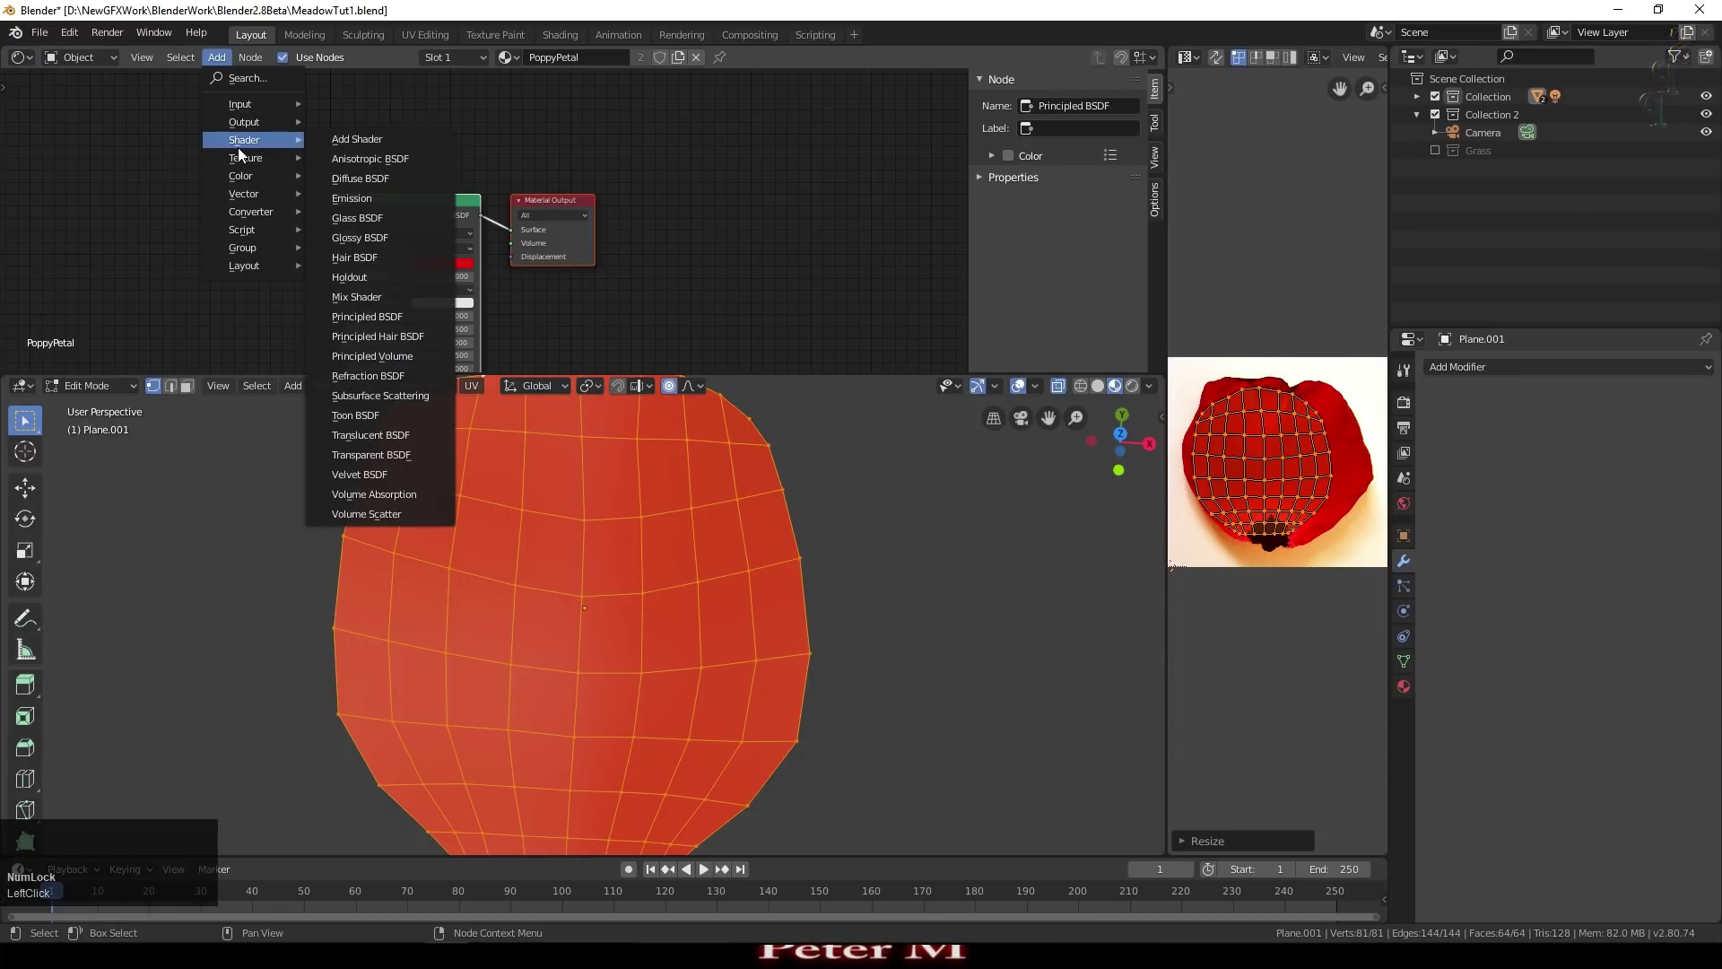
pyautogui.click(368, 257)
pyautogui.scroll(3)
pyautogui.click(495, 203)
pyautogui.click(506, 252)
pyautogui.click(749, 145)
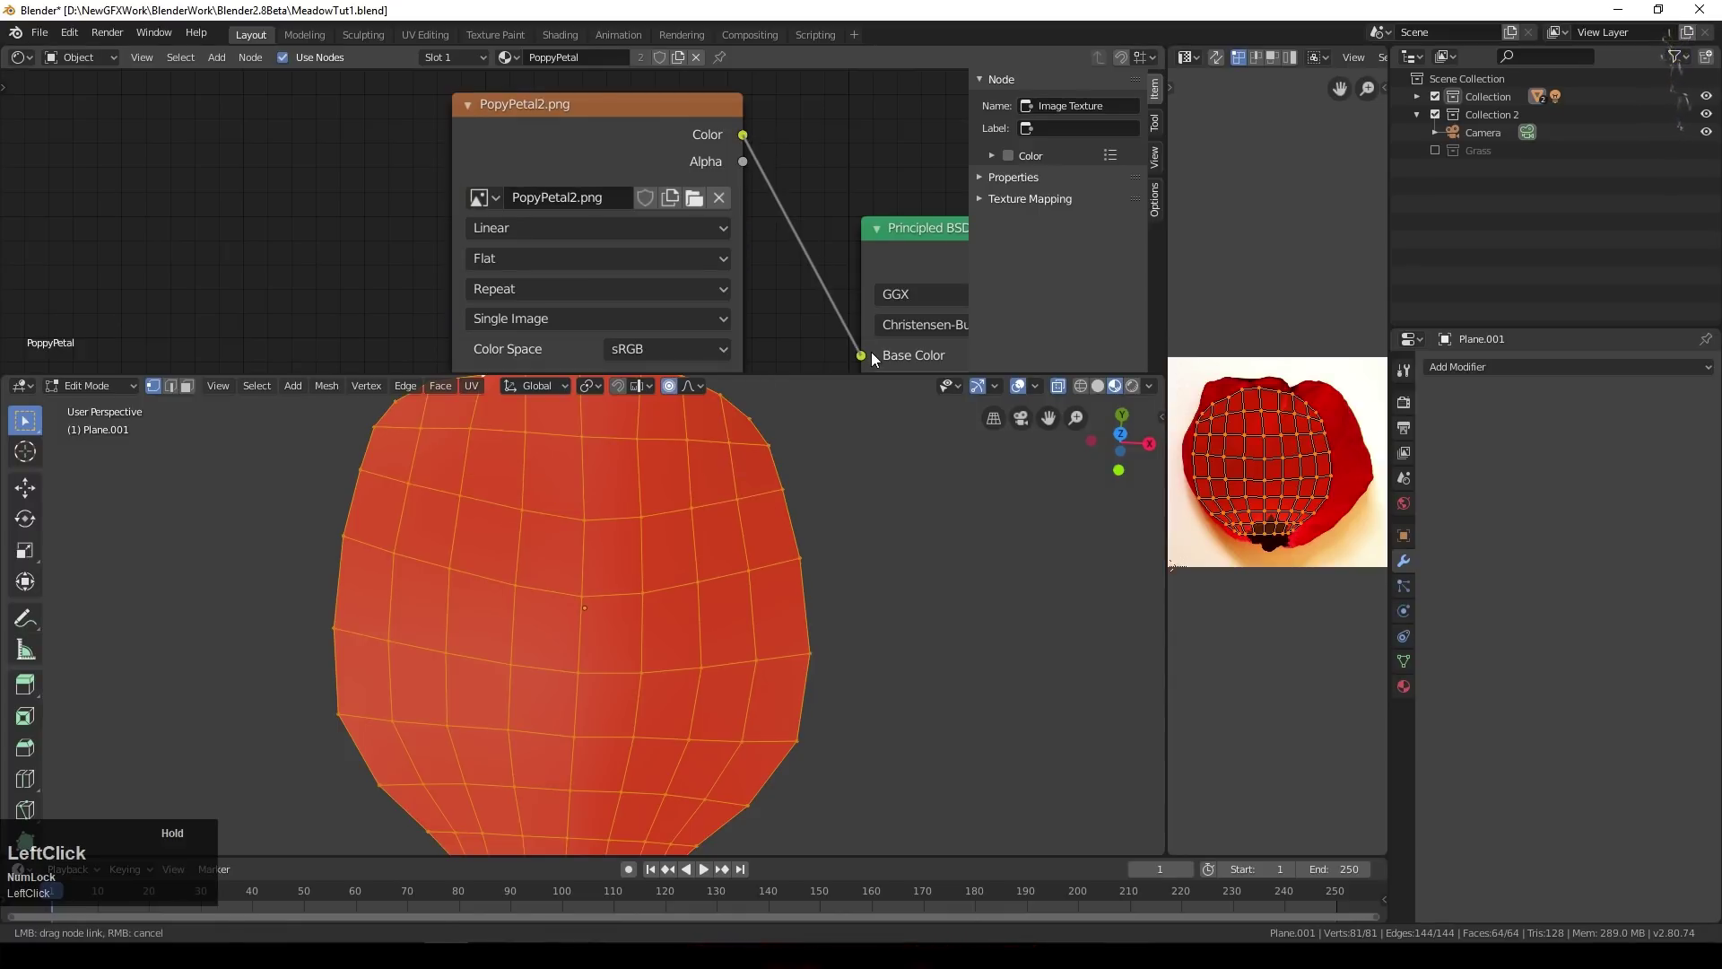
# Step: Scale and move UV points near the petal edge to fit the petal image
pyautogui.scroll(-3)
pyautogui.scroll(3)
pyautogui.scroll(-3)
pyautogui.press('s')
pyautogui.click(1231, 561)
pyautogui.press('g')
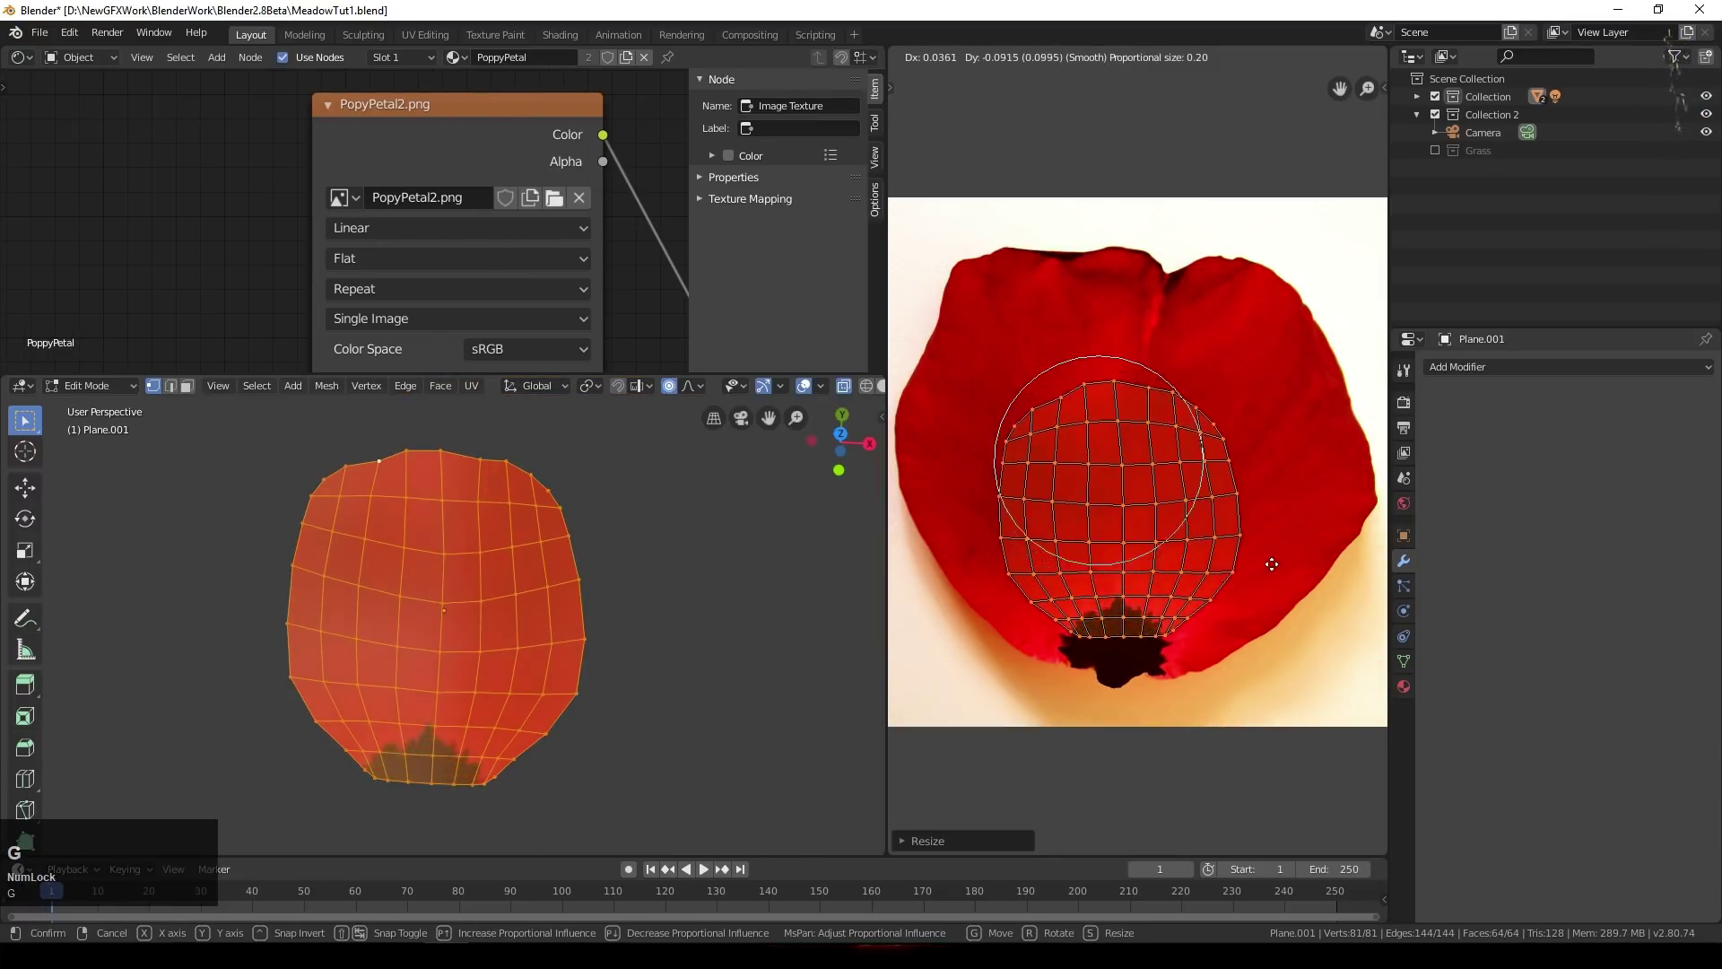
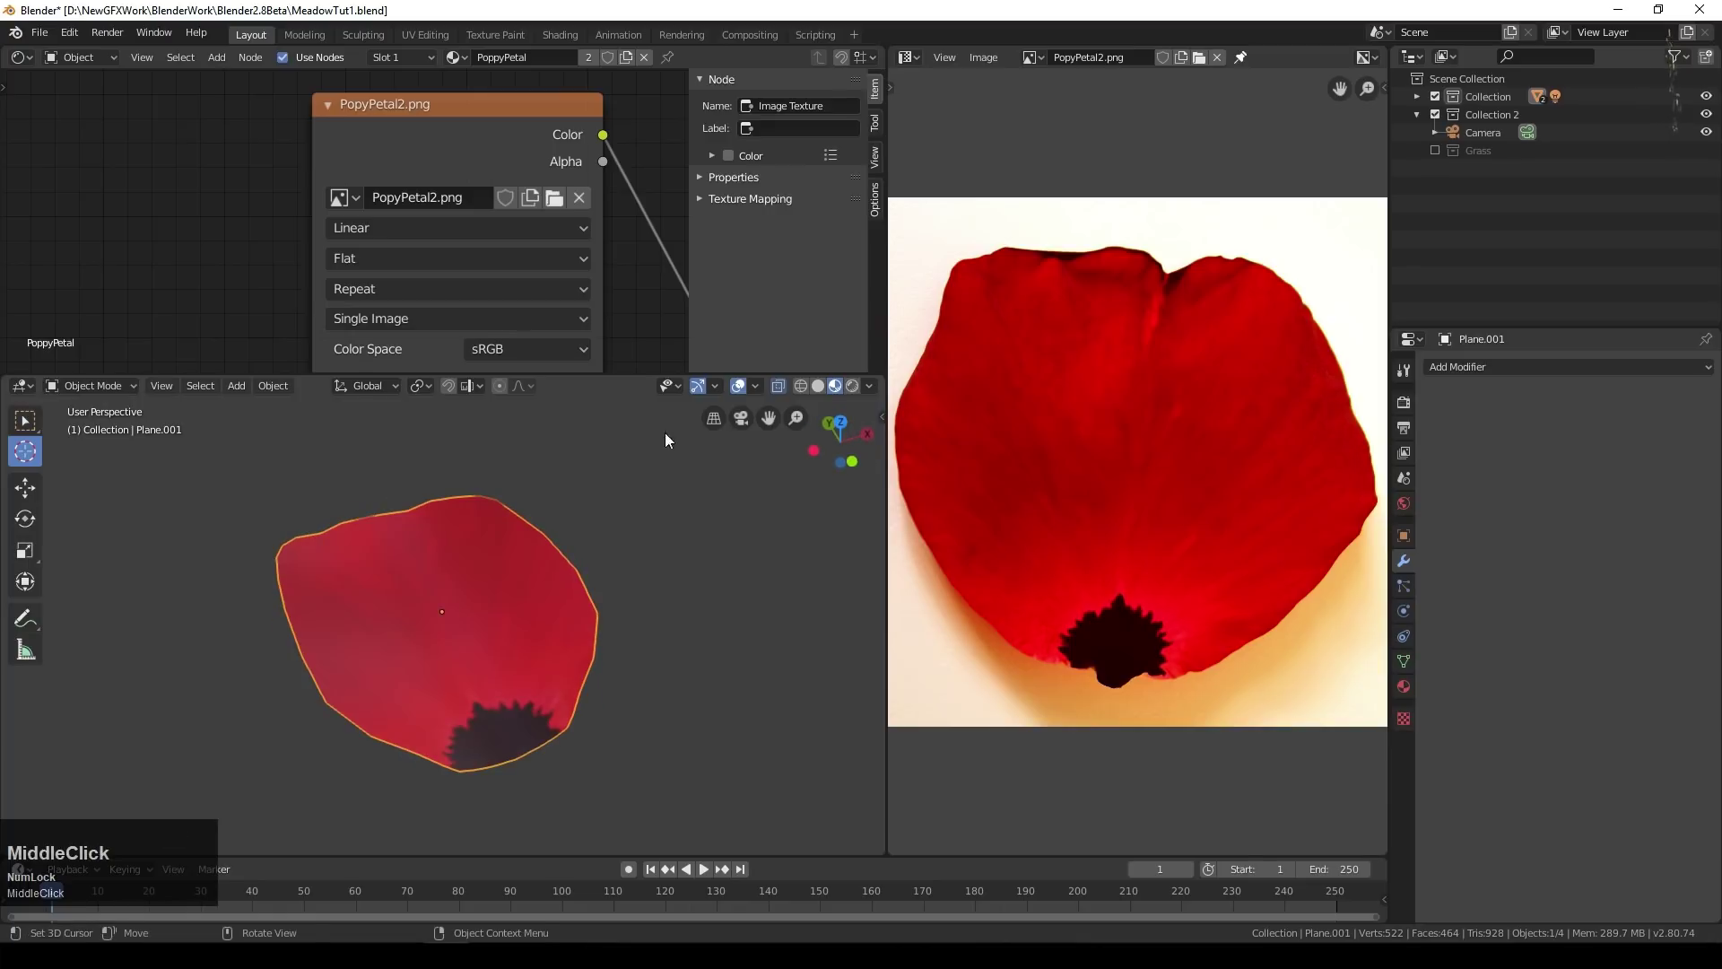
# Step: Join the Shader Editor area away into the viewport
pyautogui.scroll(-3)
pyautogui.scroll(3)
pyautogui.scroll(-3)
pyautogui.click(887, 42)
pyautogui.rightClick(922, 124)
pyautogui.click(919, 139)
# Step: Join the image editor area into the viewport so it fills the workspace alone
pyautogui.rightClick(893, 118)
pyautogui.rightClick(530, 376)
pyautogui.click(529, 365)
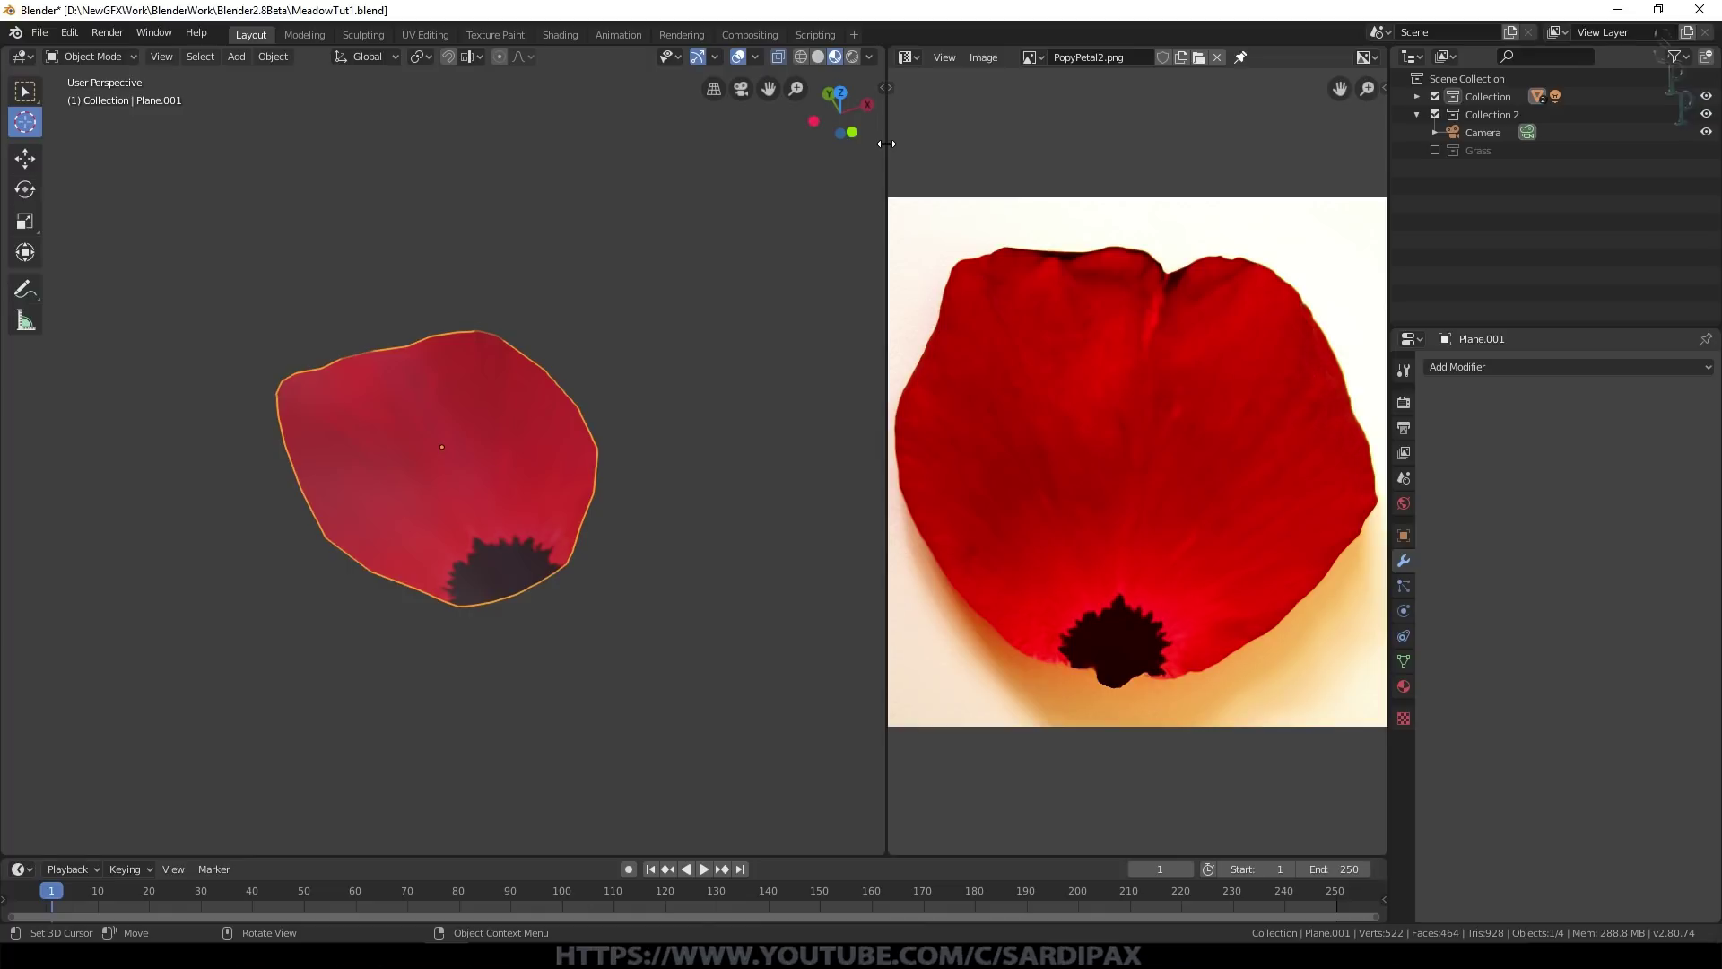
pyautogui.rightClick(893, 149)
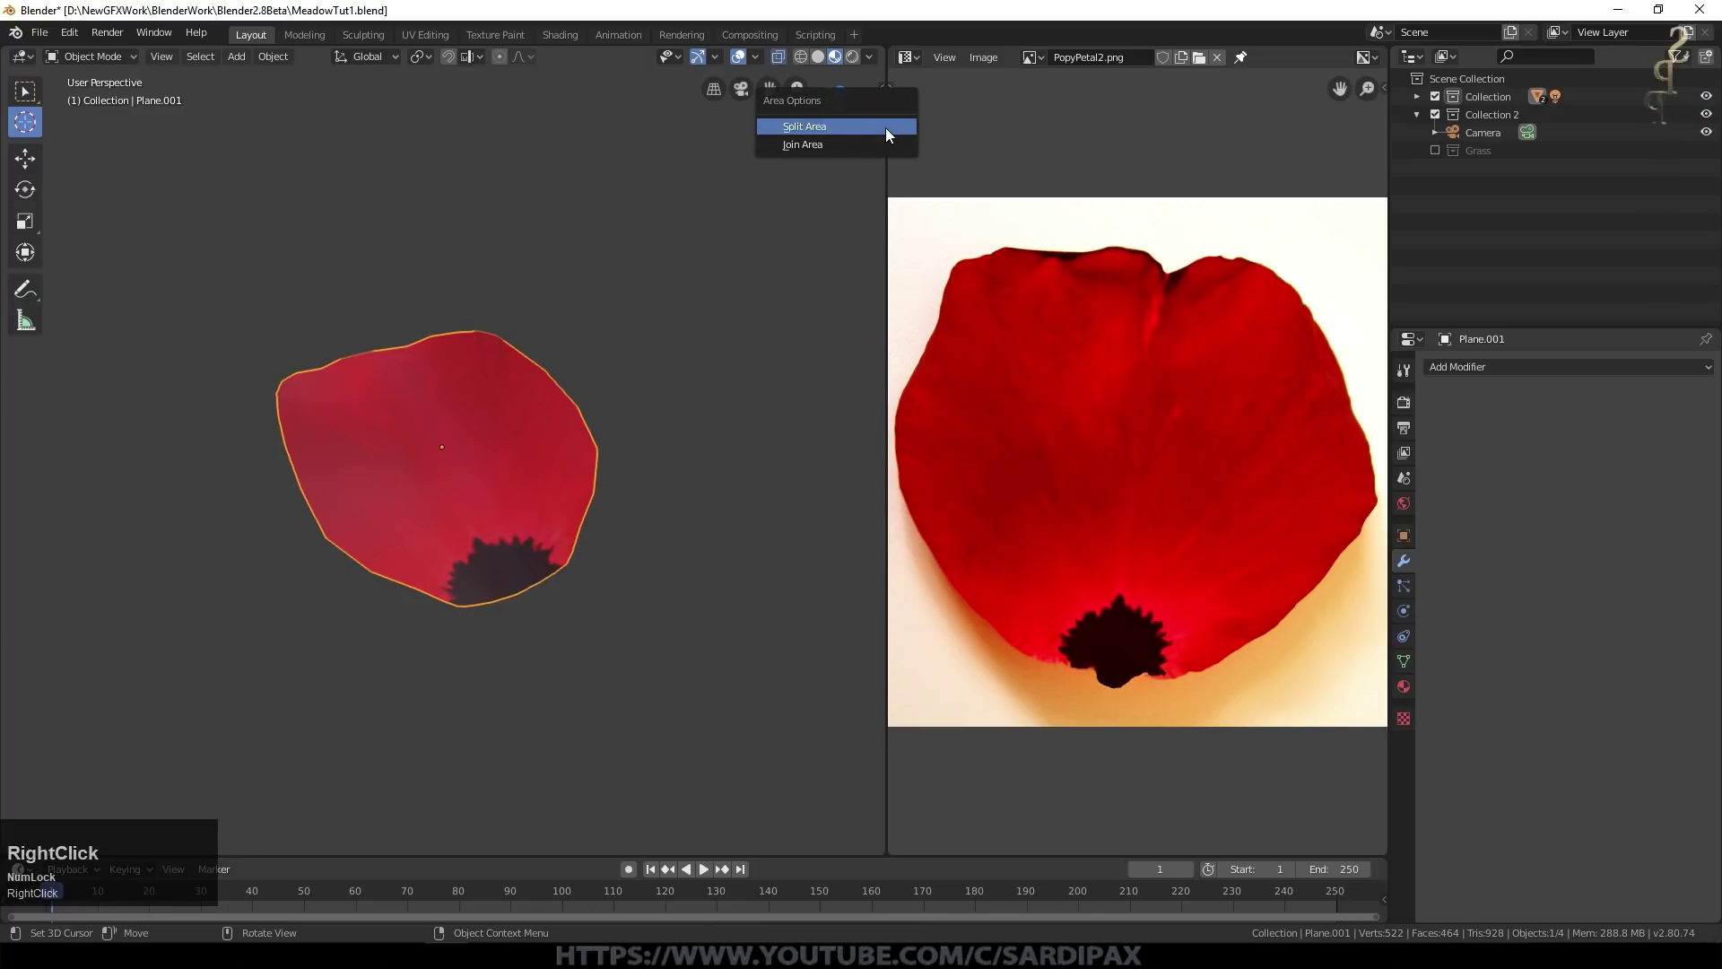
pyautogui.click(892, 148)
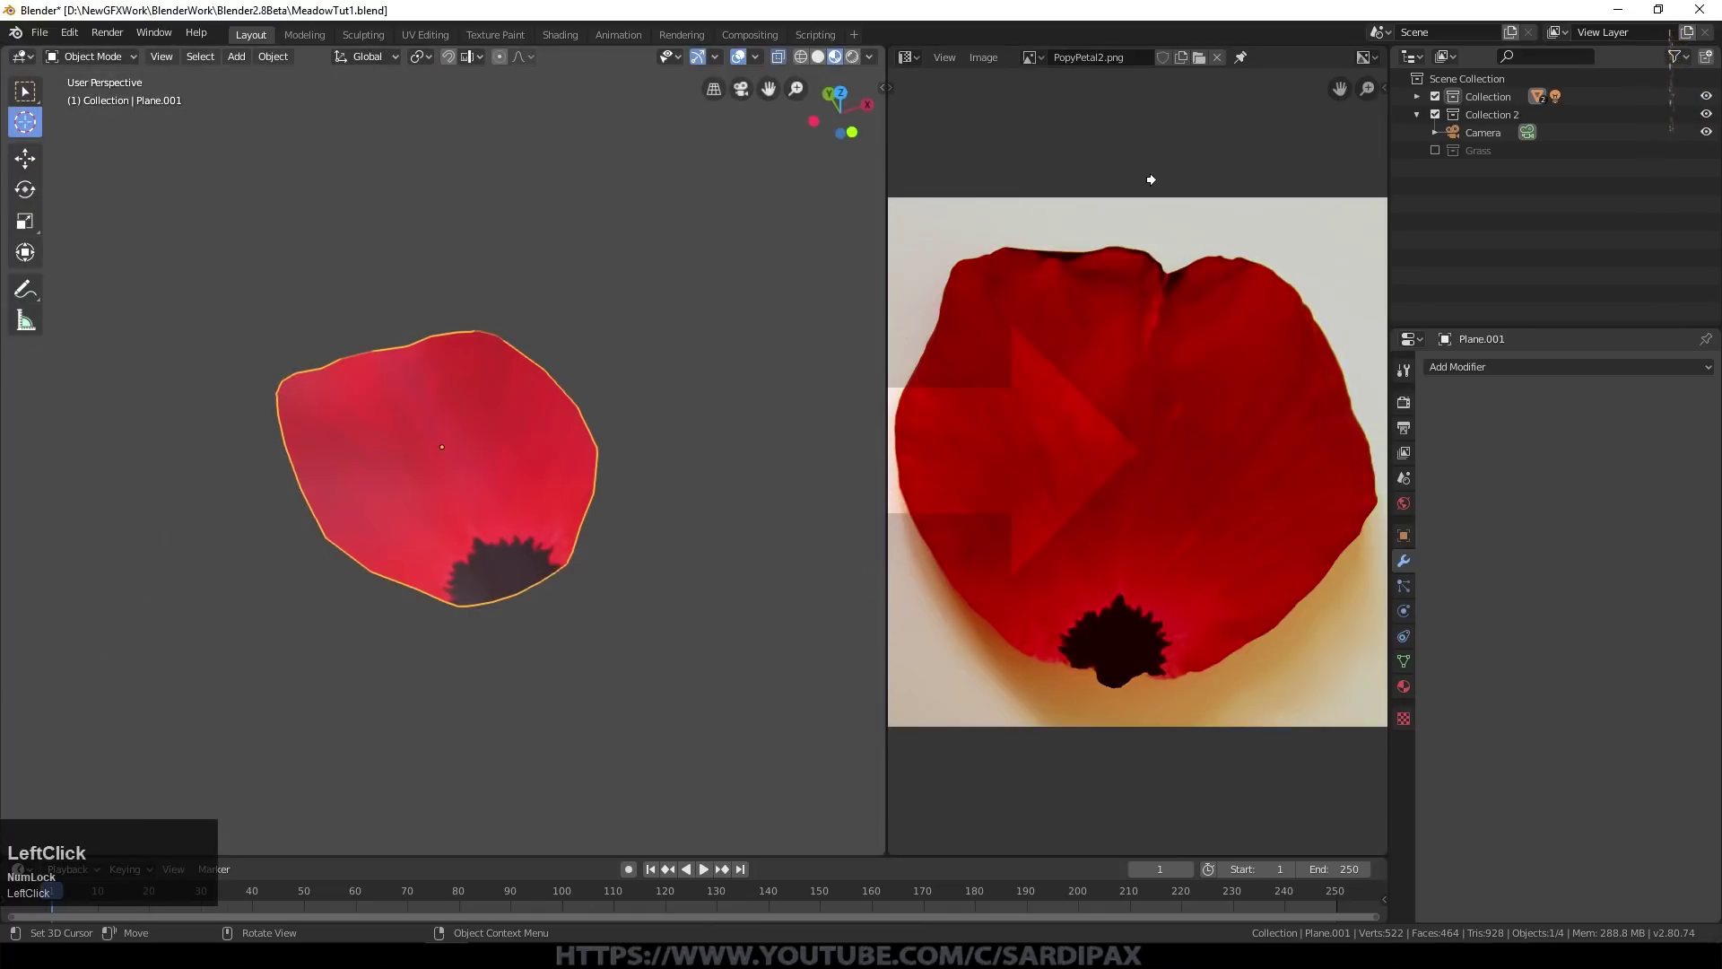
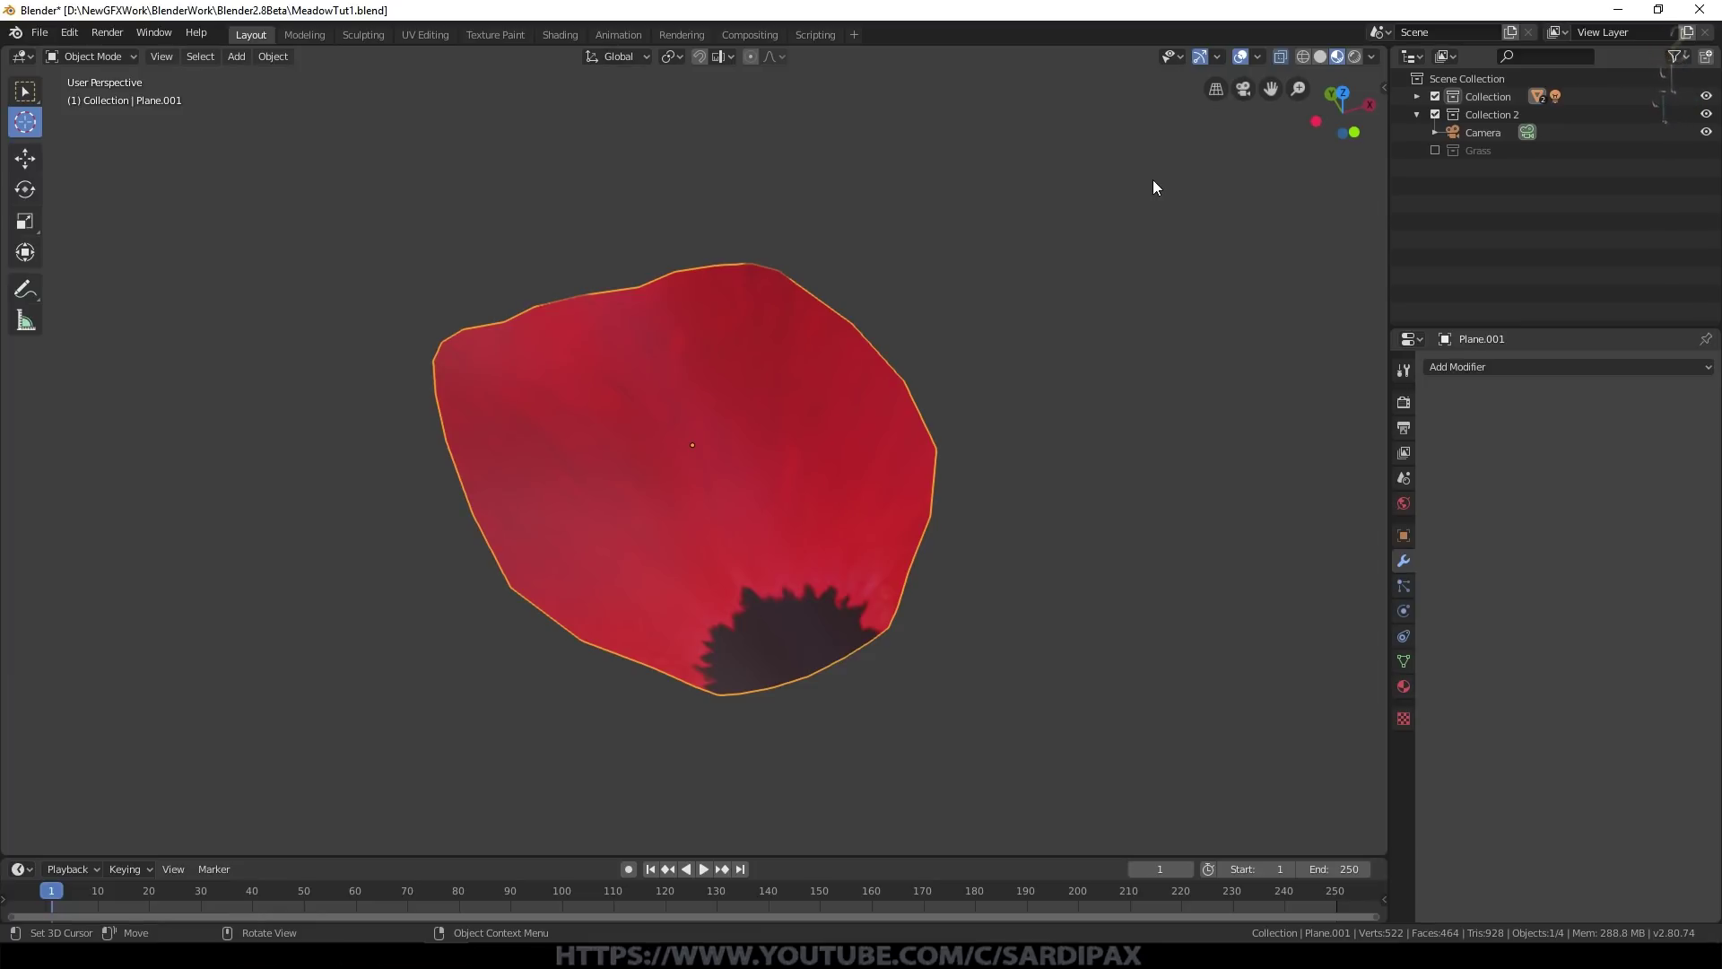
# Step: Move the petal's vertices from top view so its base sits at the flower centre
pyautogui.scroll(-3)
pyautogui.middleClick(840, 462)
pyautogui.press('KP_7')
pyautogui.press('Tab')
pyautogui.press('a')
pyautogui.press('a')
pyautogui.press('g')
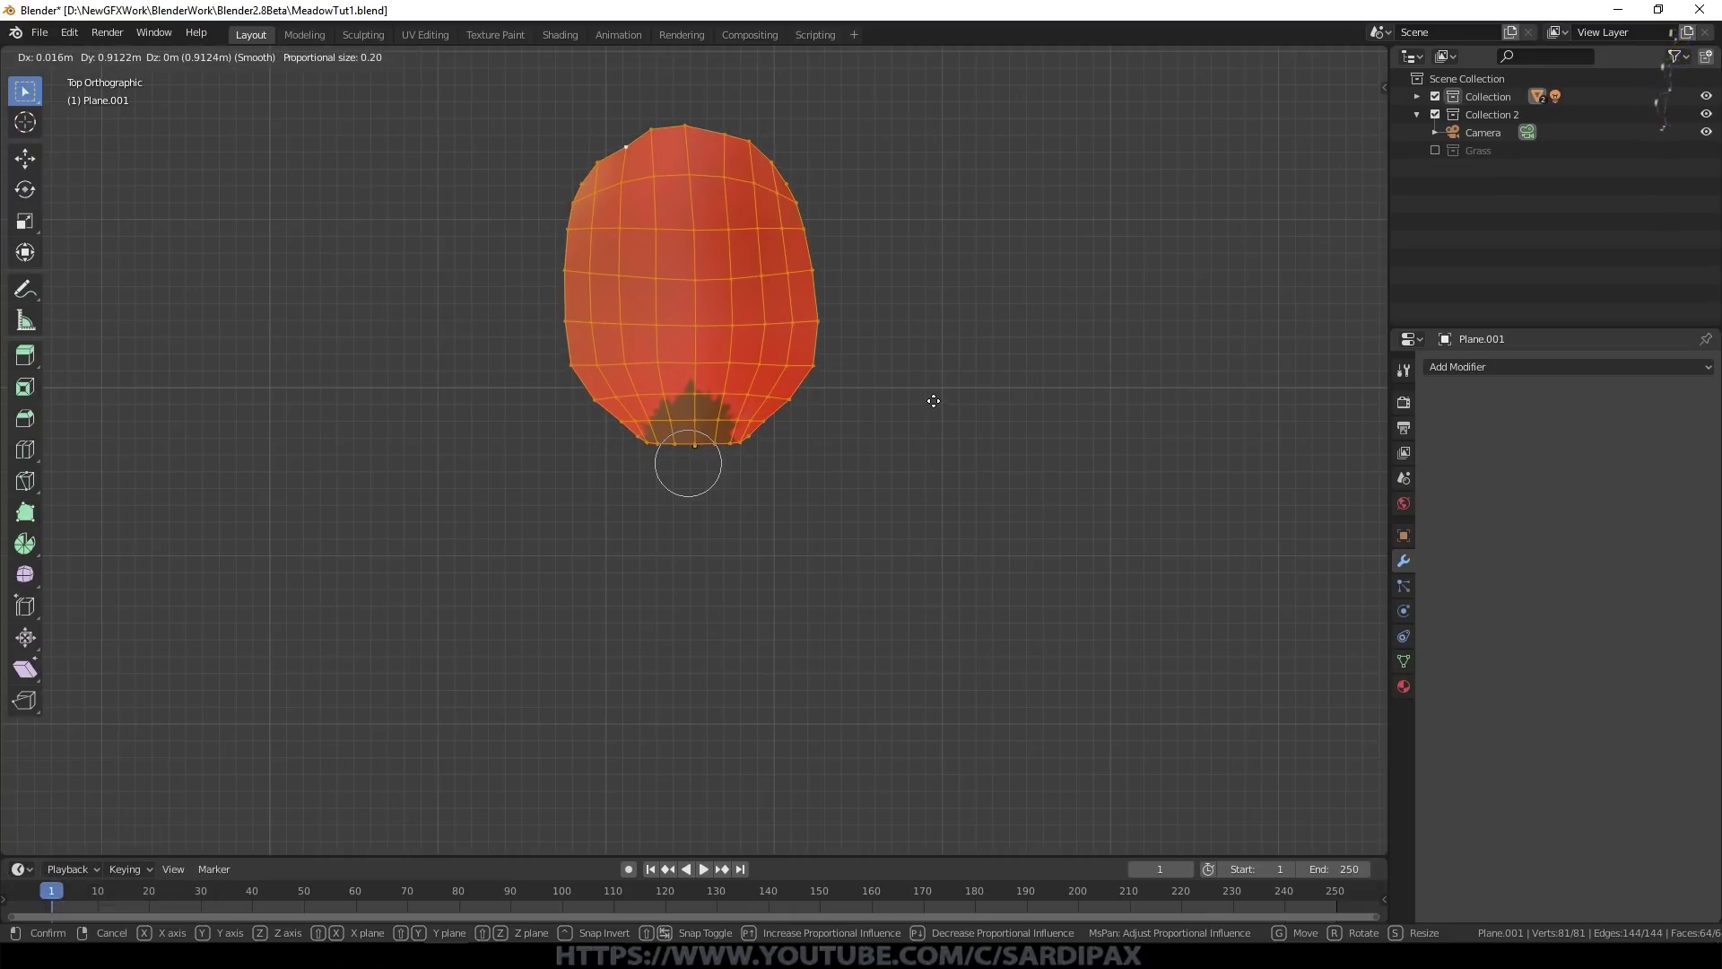
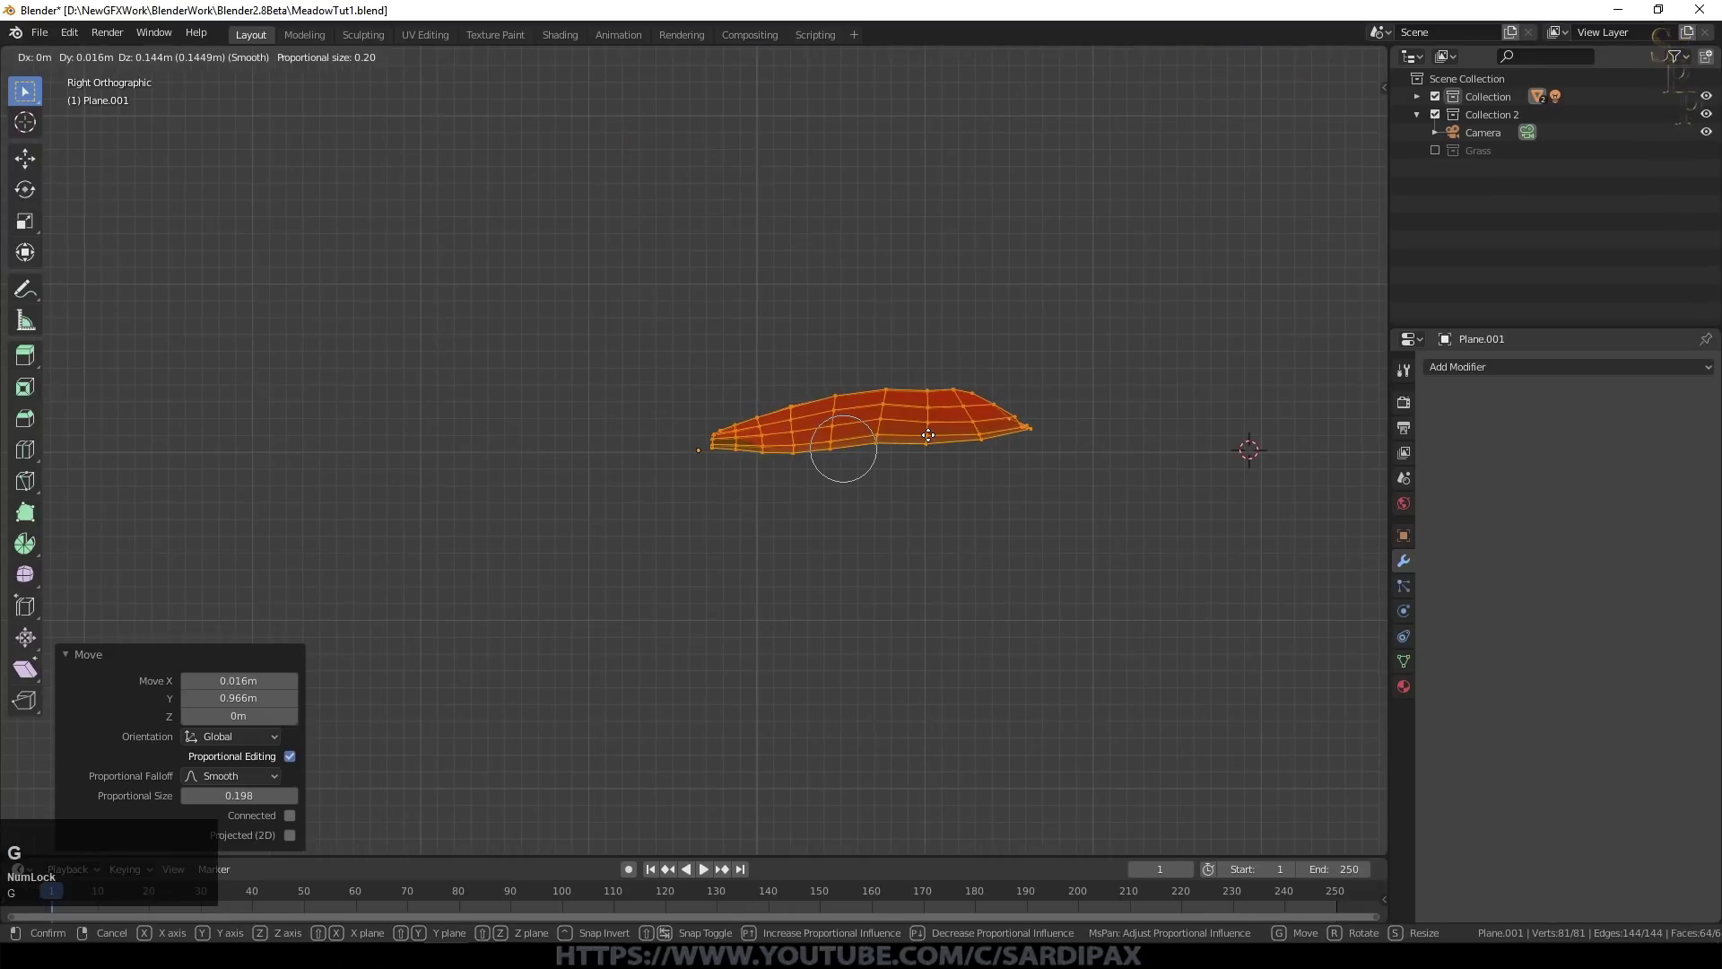
pyautogui.click(929, 437)
pyautogui.press('Tab')
# Step: Delete the unneeded extra object from the scene
pyautogui.press('KP_7')
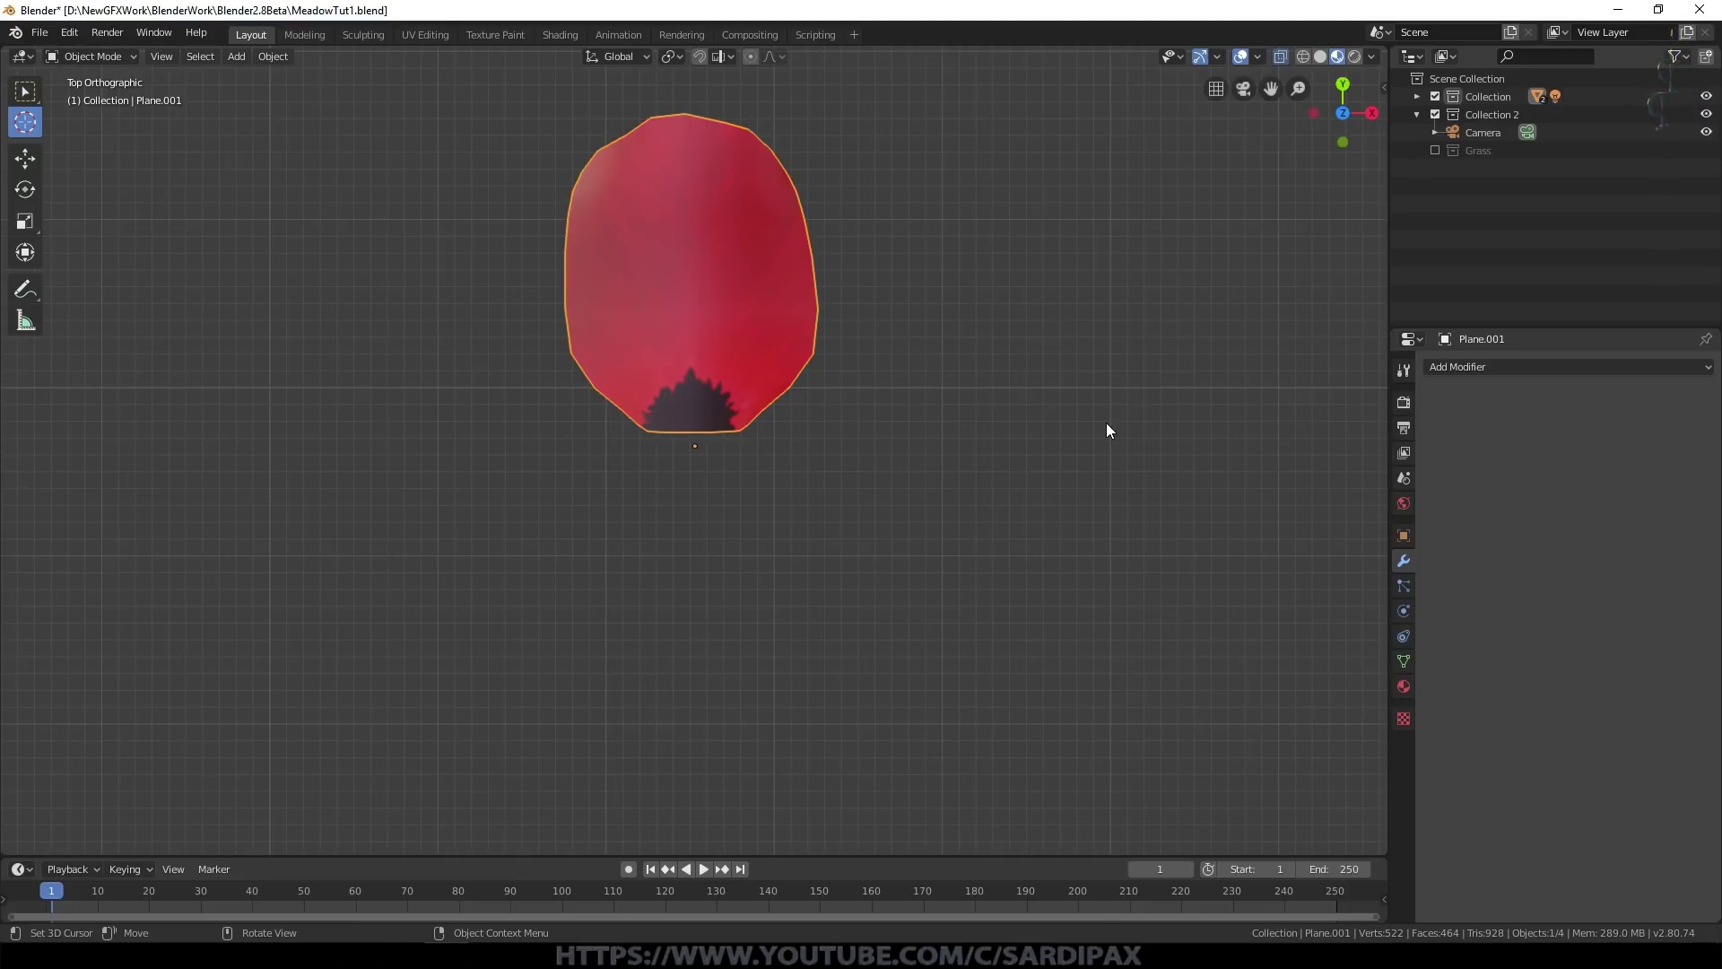
pyautogui.press('KP_7')
pyautogui.click(788, 374)
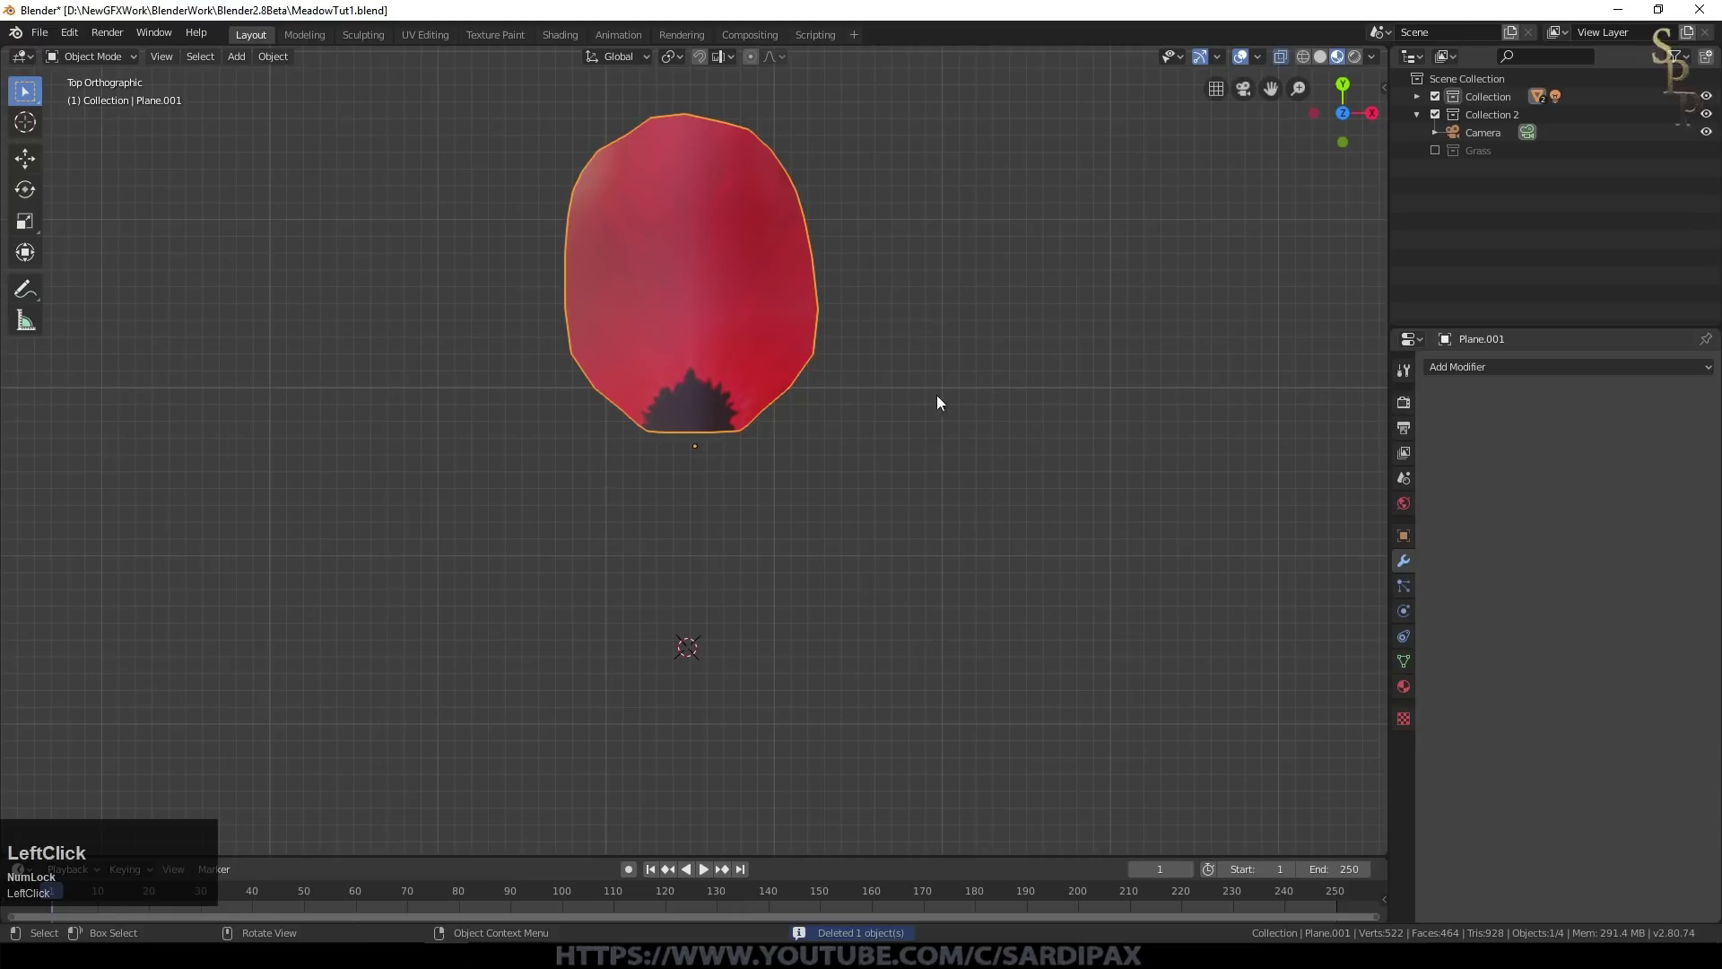
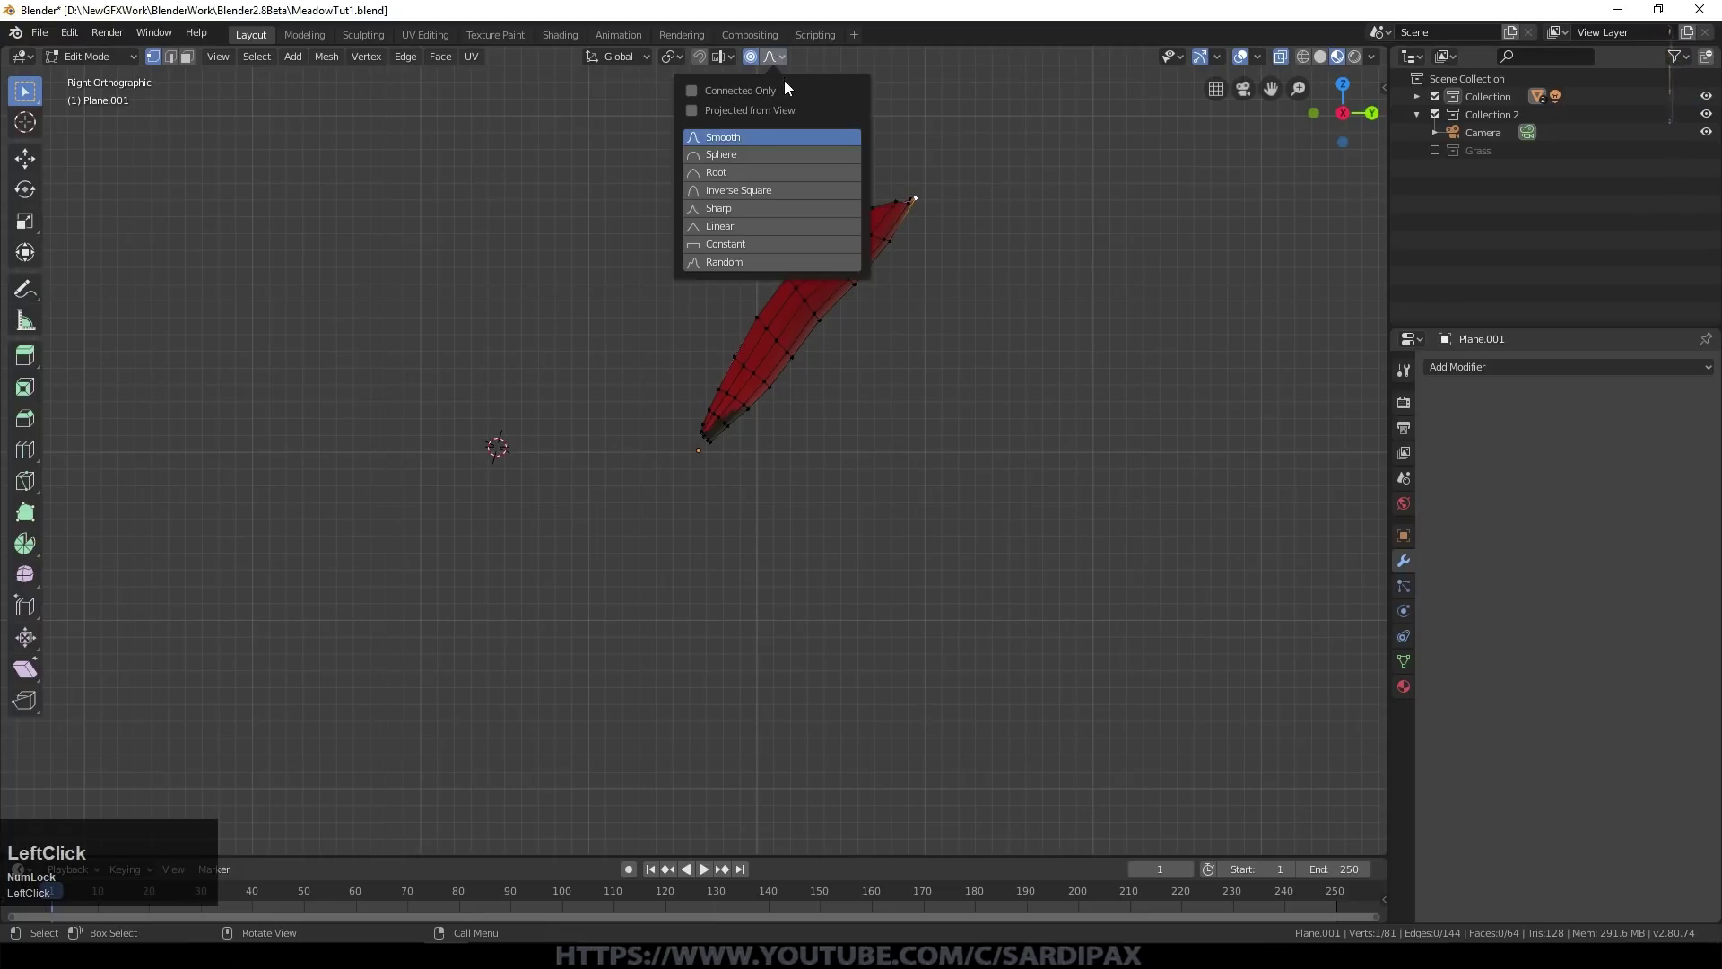
pyautogui.press('g')
pyautogui.scroll(-3)
pyautogui.scroll(3)
pyautogui.press('Escape')
# Step: Curl the petal tip upward with sharp proportional falloff, then return to Object Mode
pyautogui.press('r')
pyautogui.click(1010, 164)
pyautogui.press('g')
pyautogui.click(982, 155)
pyautogui.press('Tab')
pyautogui.middleClick(751, 193)
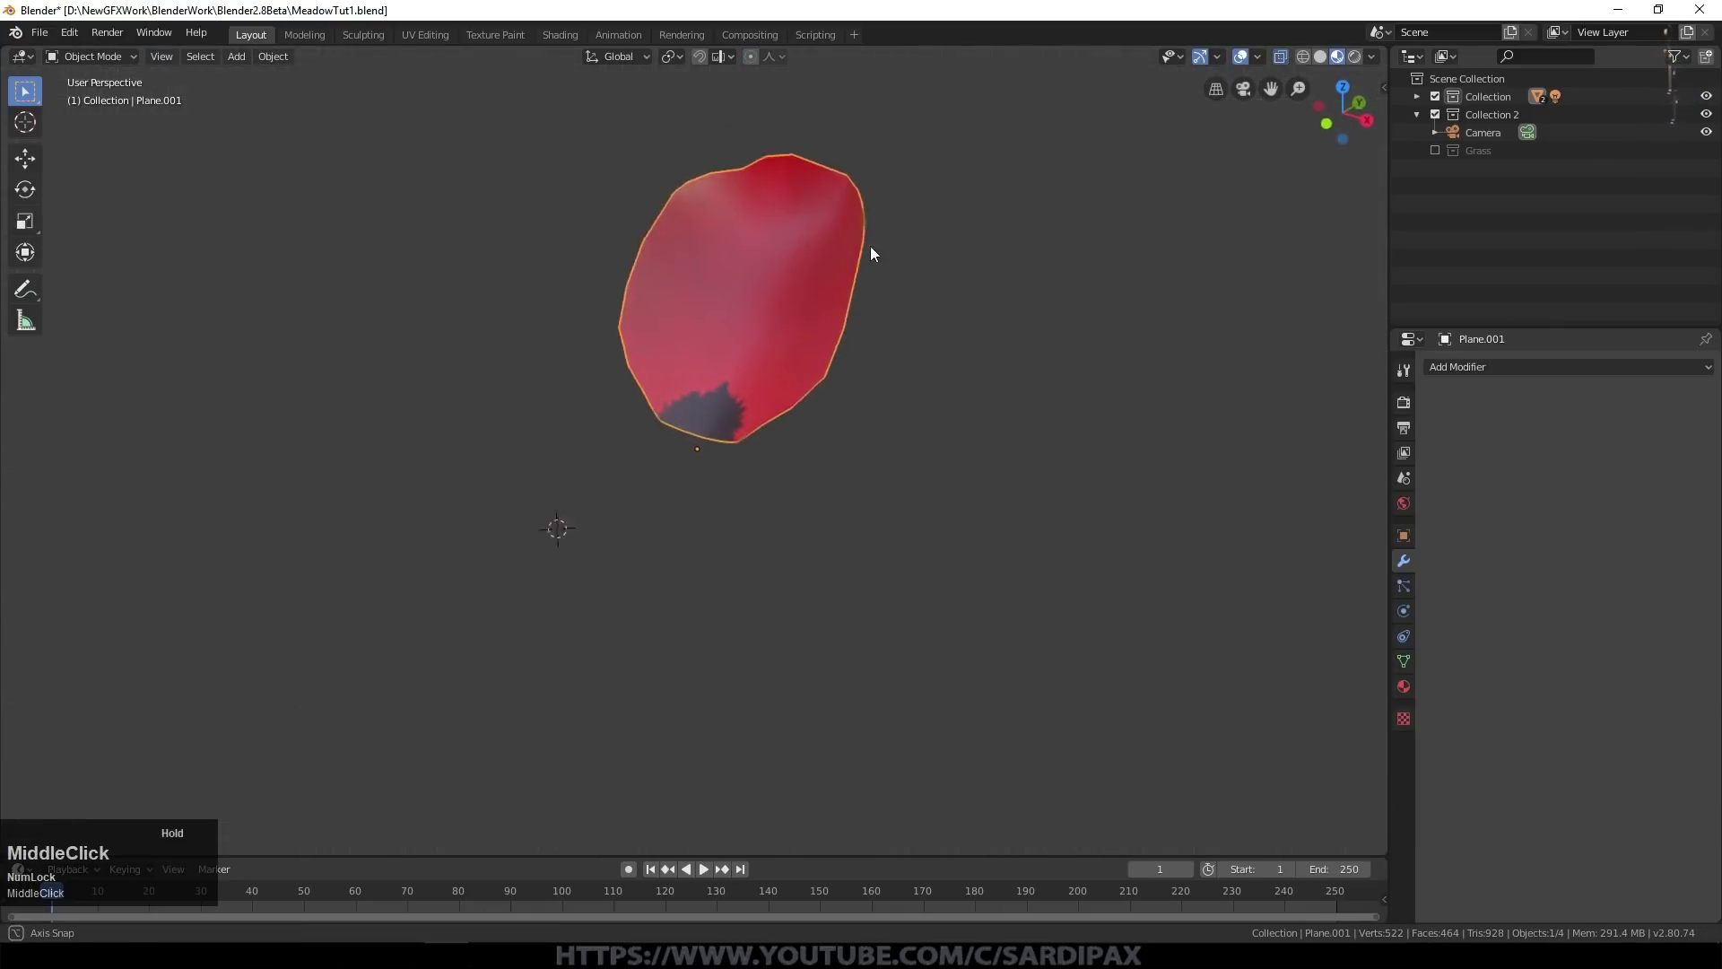
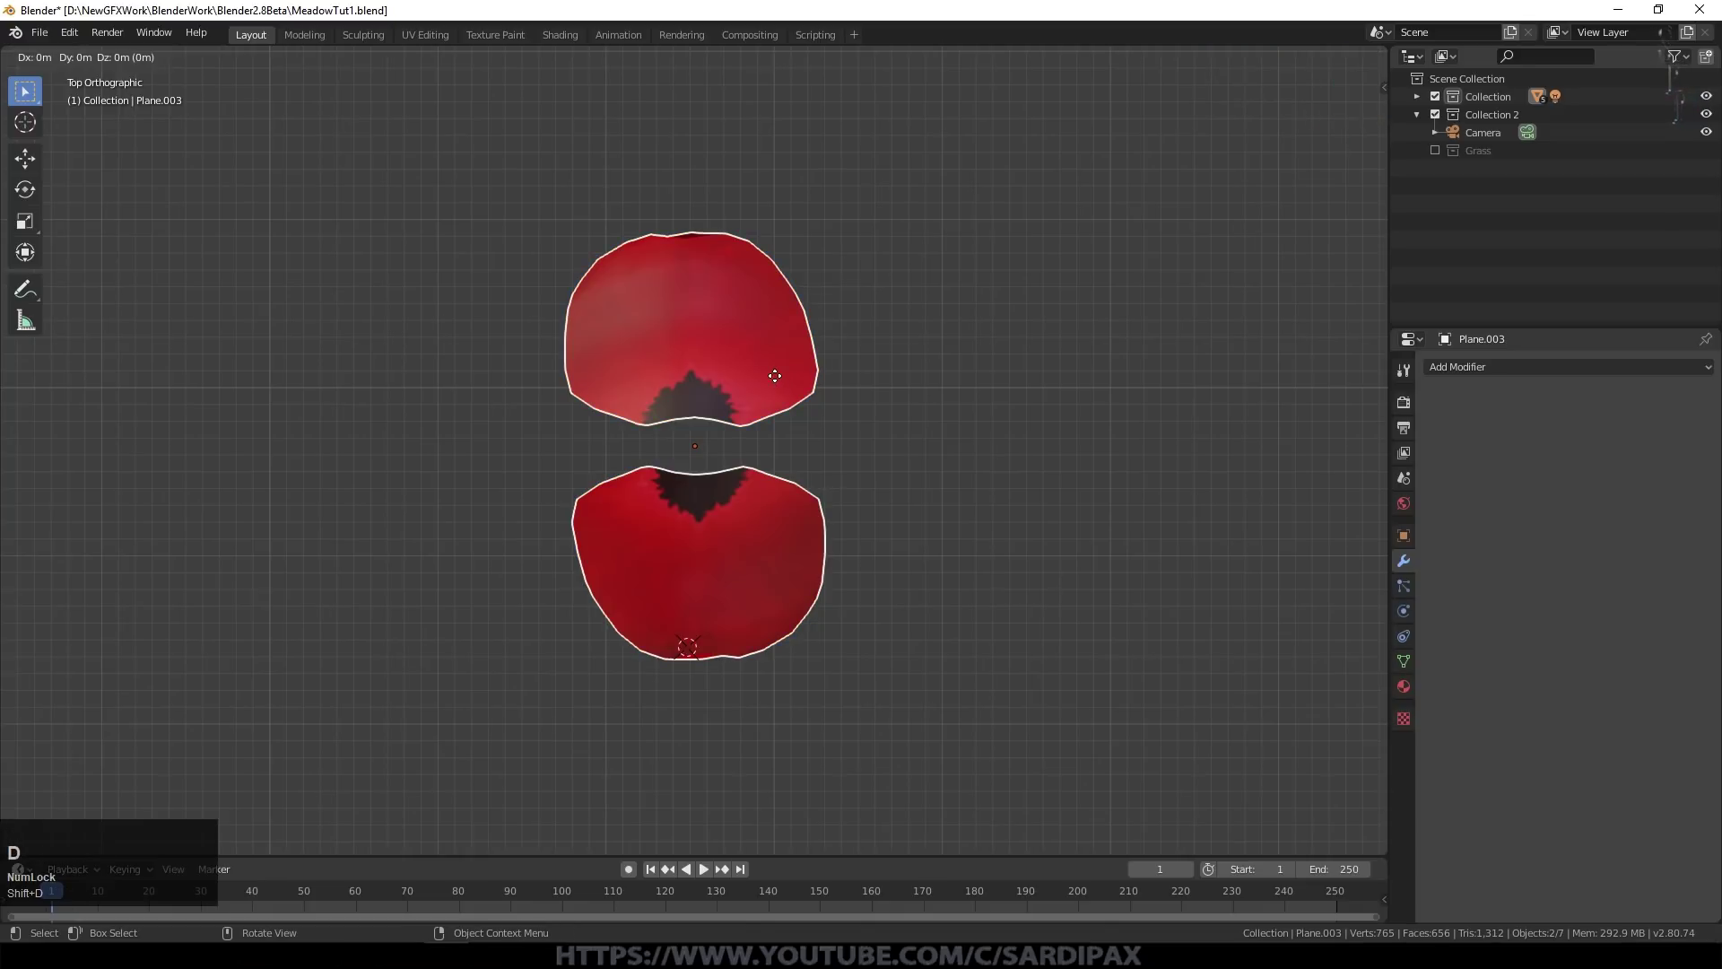
# Step: Rotate the first petal copy around the centre and tilt it on its own Y axis
pyautogui.press('Escape')
pyautogui.press('r')
pyautogui.press('z')
pyautogui.press('KP_9')
pyautogui.press('KP_Enter')
pyautogui.middleClick(807, 451)
pyautogui.click(799, 498)
pyautogui.middleClick(1019, 522)
pyautogui.press('r')
pyautogui.press('y')
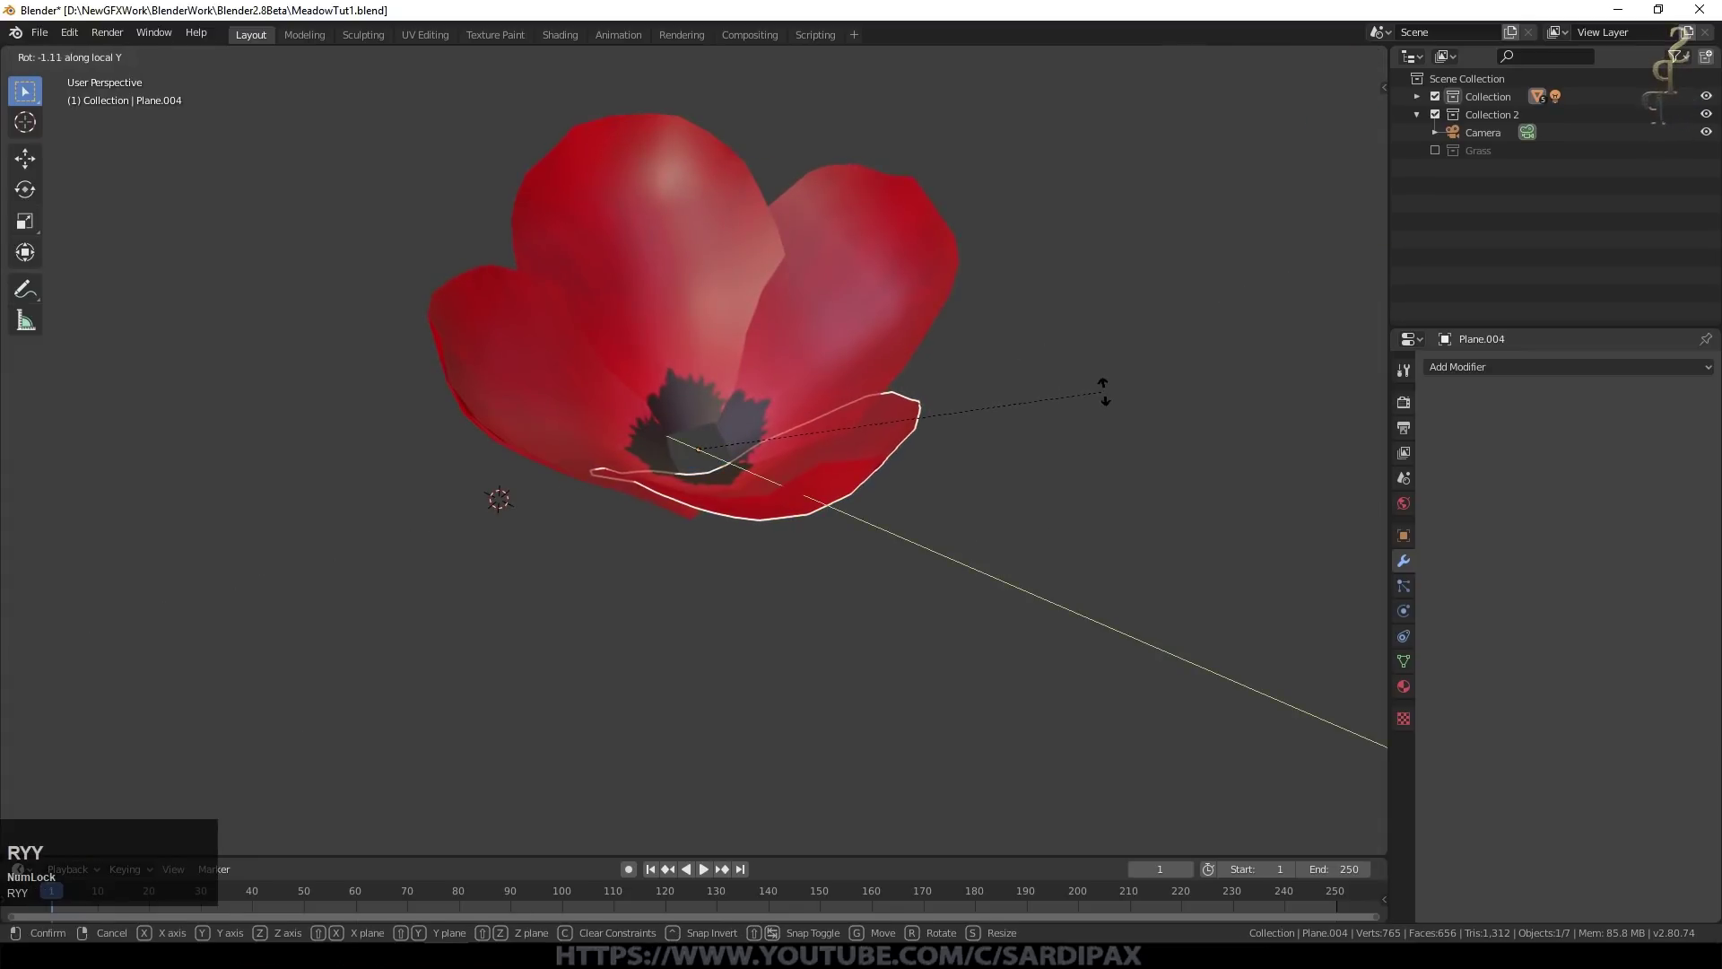
pyautogui.click(1106, 424)
# Step: Duplicate two more petals, each rotated about its local Y axis into the cup
pyautogui.middleClick(912, 417)
pyautogui.click(881, 550)
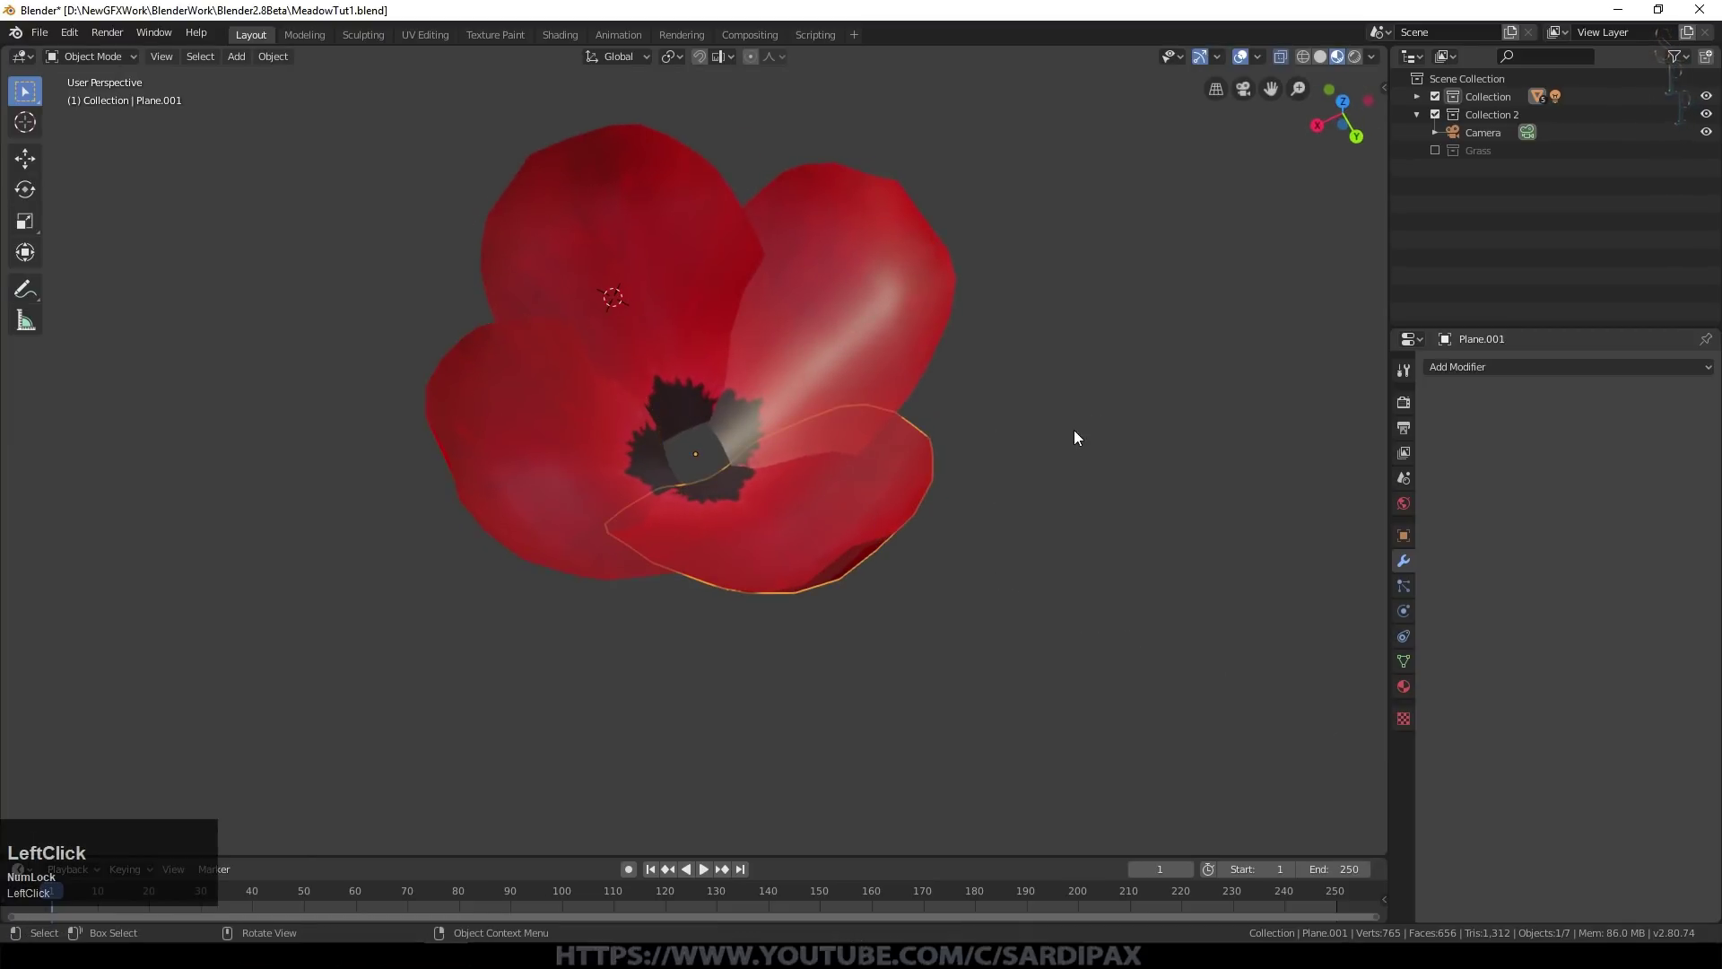
pyautogui.press('r')
pyautogui.press('y')
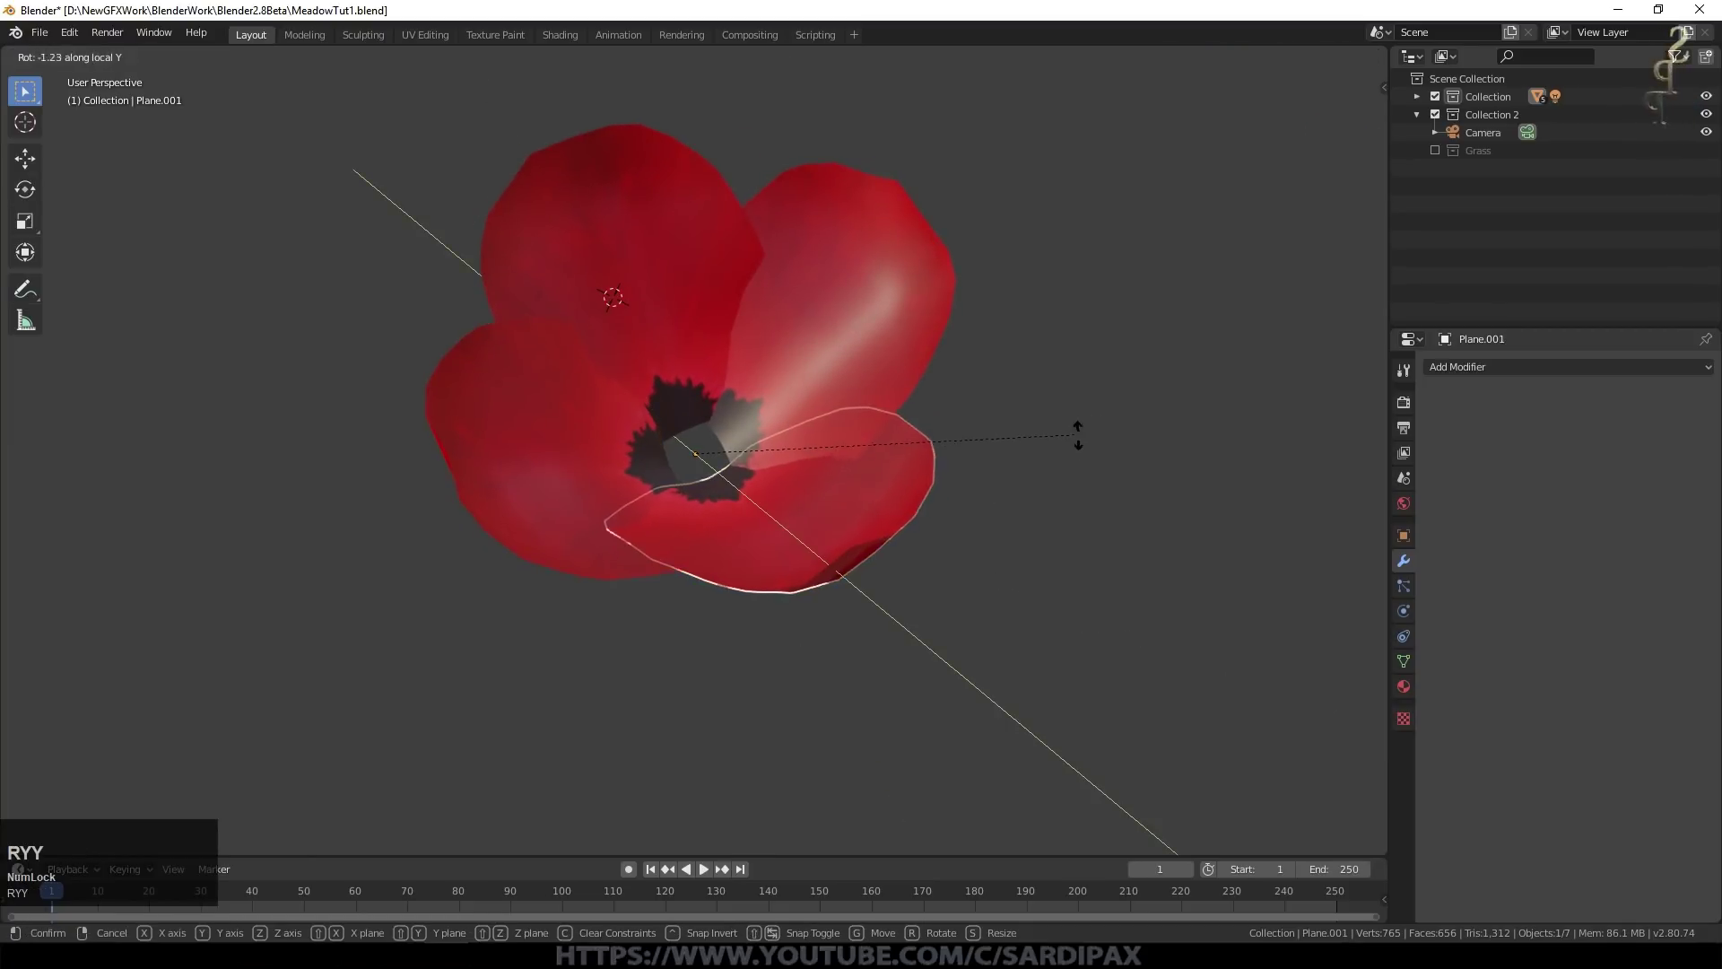
pyautogui.click(1071, 493)
pyautogui.middleClick(913, 327)
pyautogui.click(882, 484)
pyautogui.press('r')
pyautogui.press('y')
pyautogui.click(1053, 484)
pyautogui.middleClick(1062, 301)
pyautogui.click(852, 529)
# Step: Add further rotated petal copies to complete the overlapping cupped bloom
pyautogui.press('r')
pyautogui.press('y')
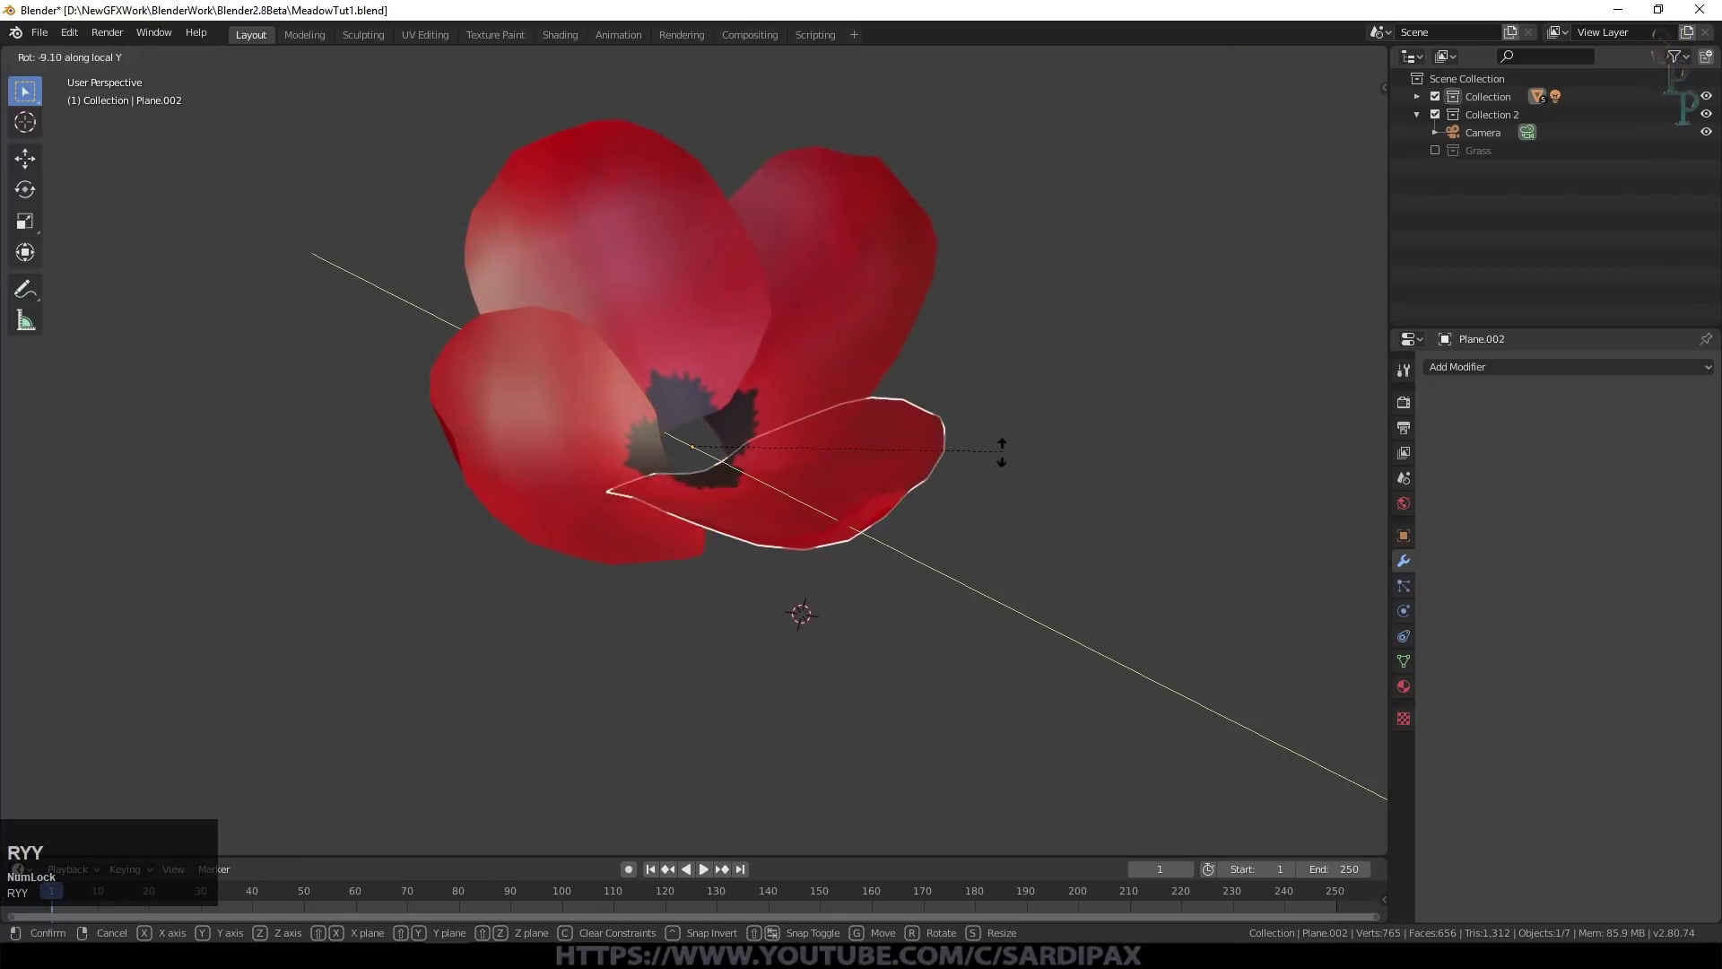
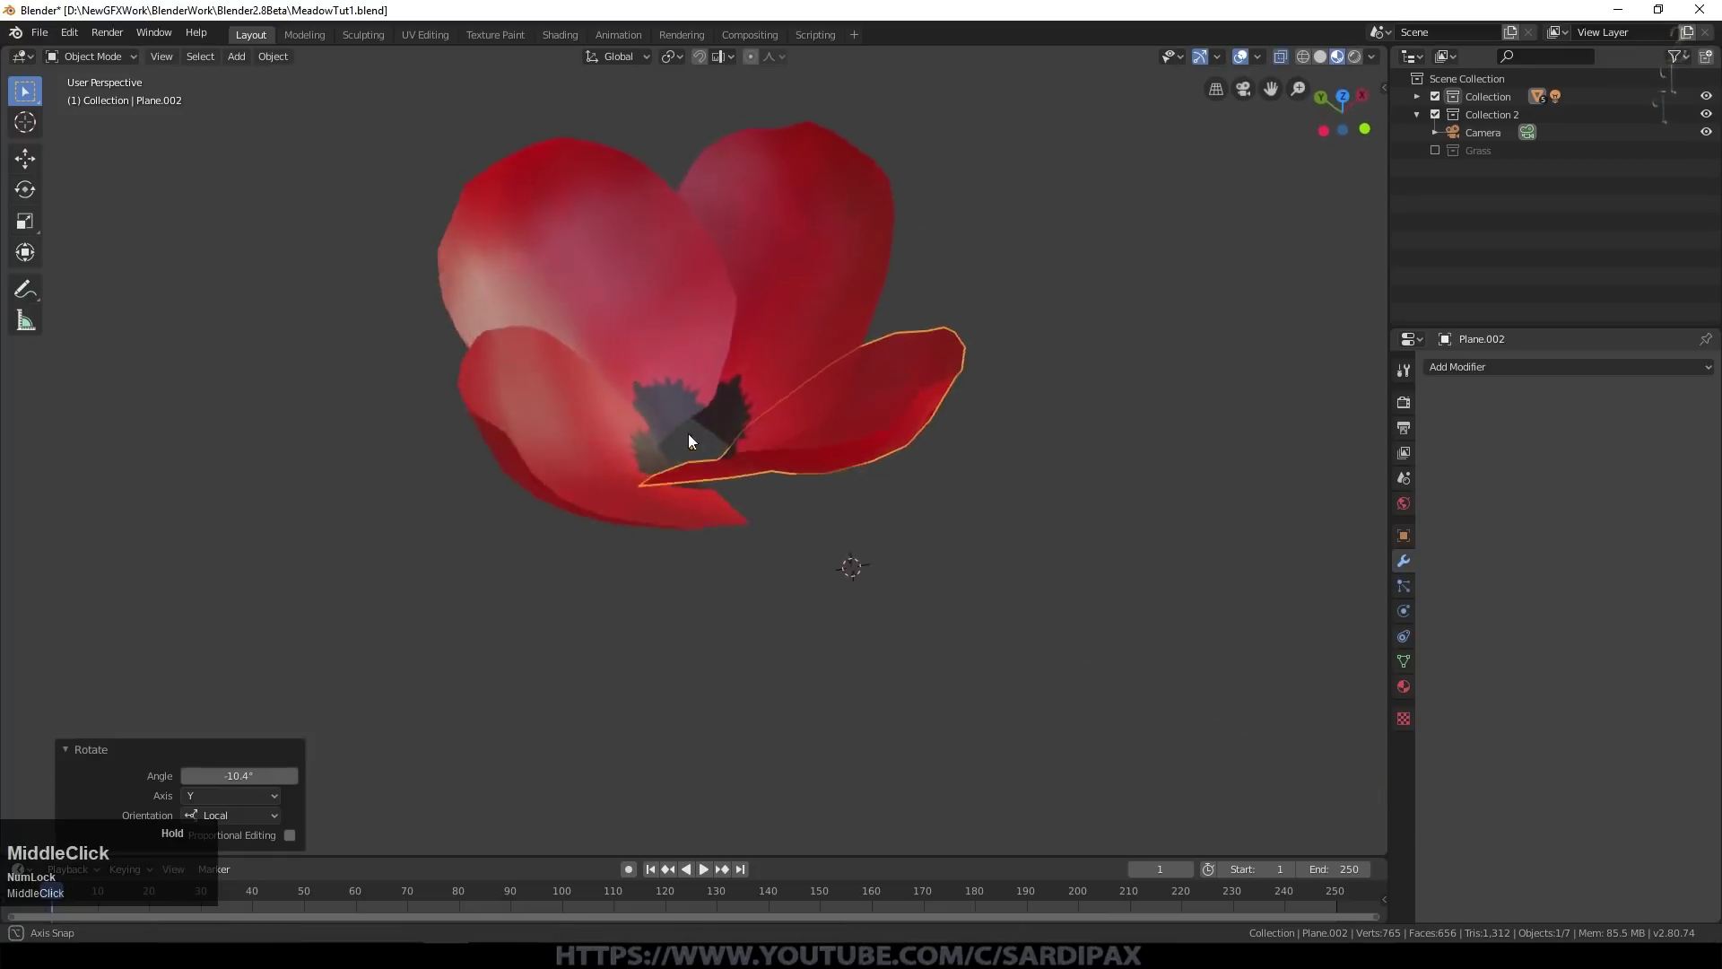
pyautogui.press('r')
pyautogui.press('y')
pyautogui.click(589, 410)
pyautogui.middleClick(656, 540)
pyautogui.press('r')
pyautogui.press('y')
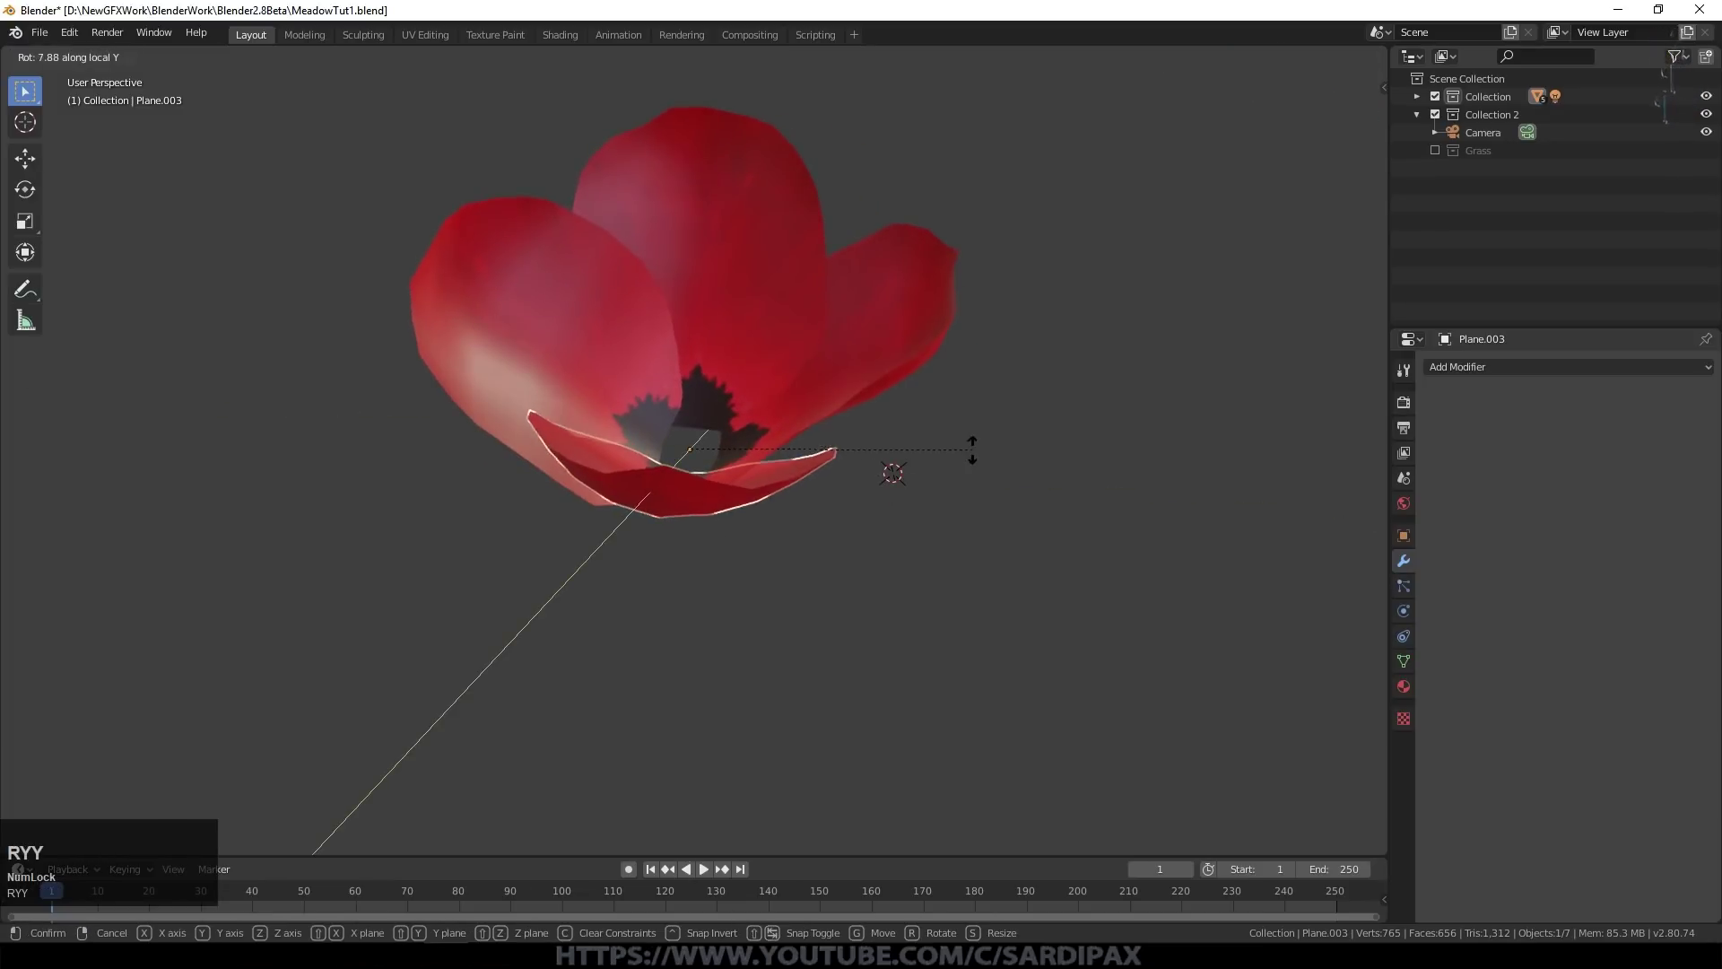
pyautogui.click(975, 444)
# Step: Select one petal and enter Edit Mode on its mesh
pyautogui.middleClick(526, 527)
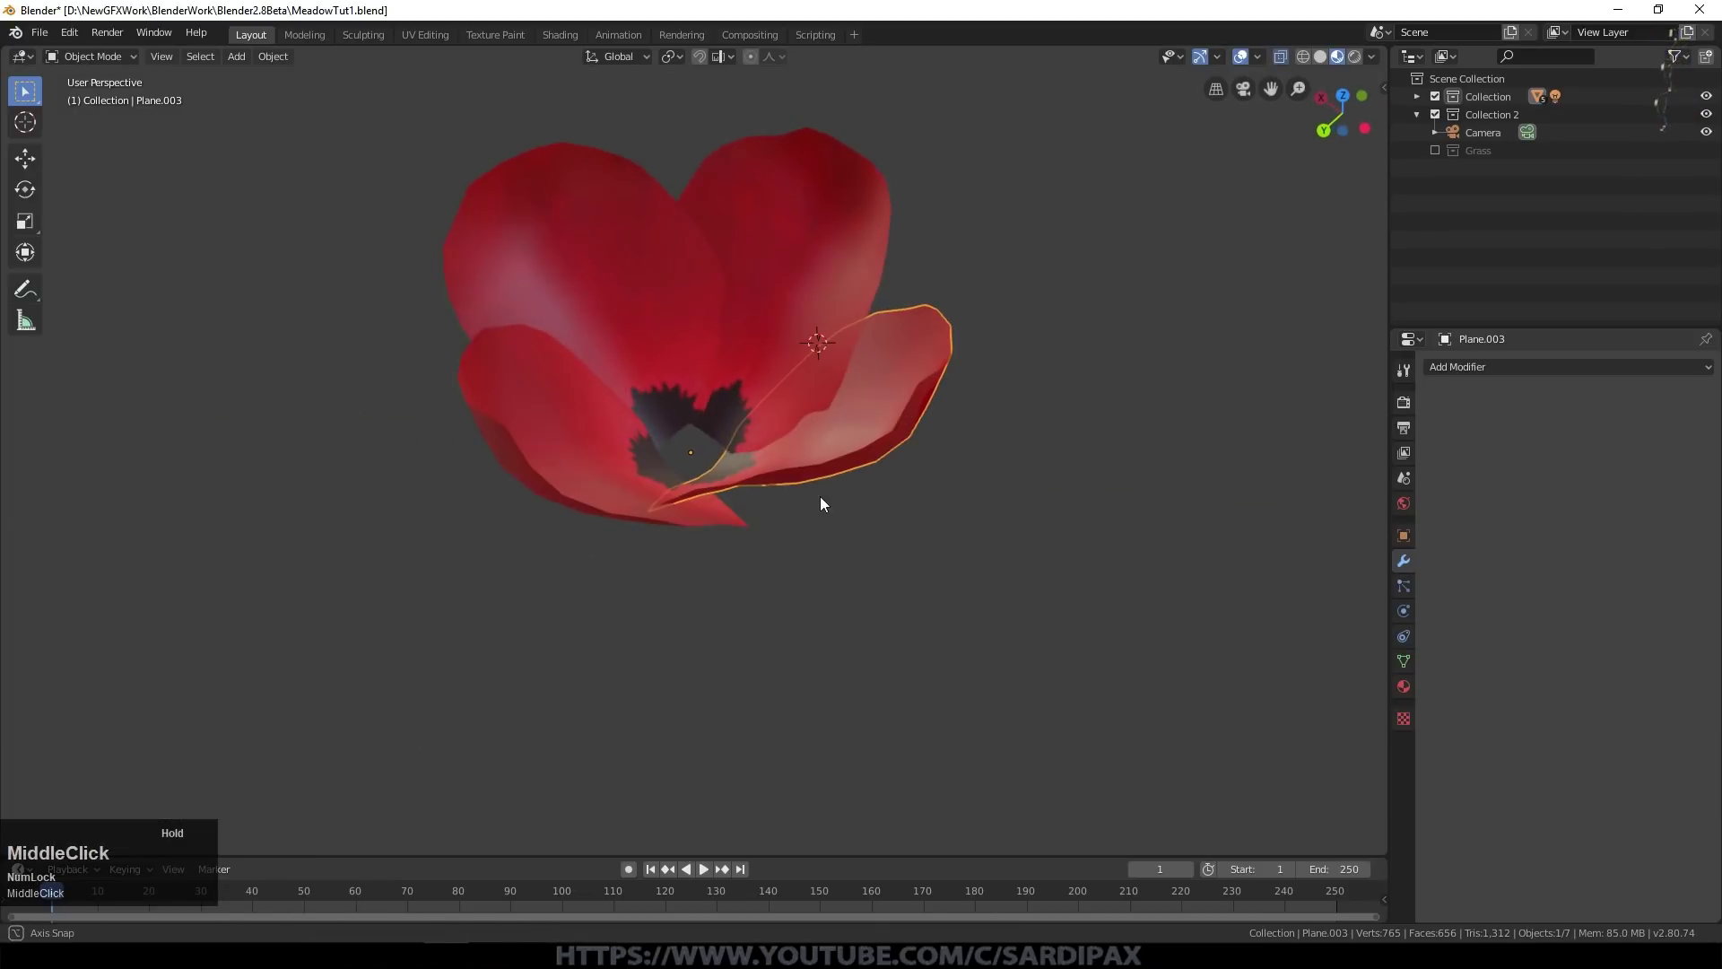
pyautogui.middleClick(636, 363)
pyautogui.click(782, 302)
pyautogui.scroll(3)
pyautogui.press('Tab')
pyautogui.click(518, 206)
pyautogui.click(536, 332)
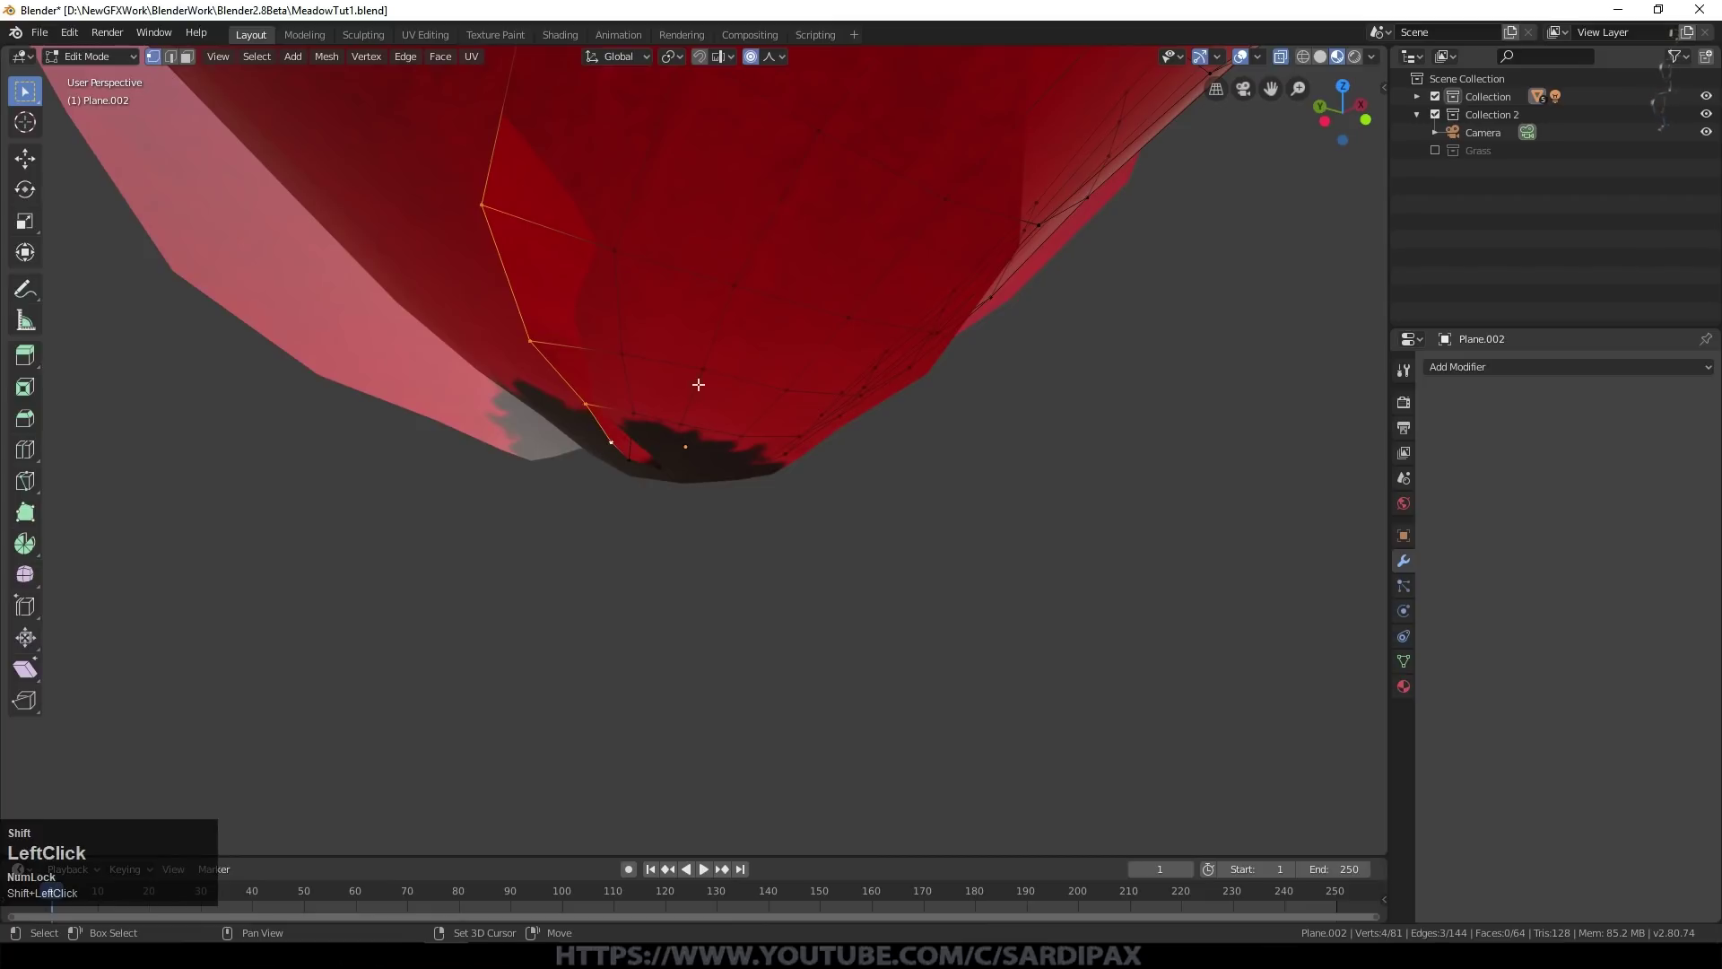
# Step: Nudge the petal's position and leave mesh editing
pyautogui.middleClick(702, 327)
pyautogui.press('g')
pyautogui.click(845, 467)
pyautogui.press('Tab')
pyautogui.scroll(-3)
pyautogui.press('Tab')
pyautogui.middleClick(810, 390)
# Step: Select all petal objects and join them with Ctrl+J into one petal object
pyautogui.click(785, 296)
pyautogui.click(600, 308)
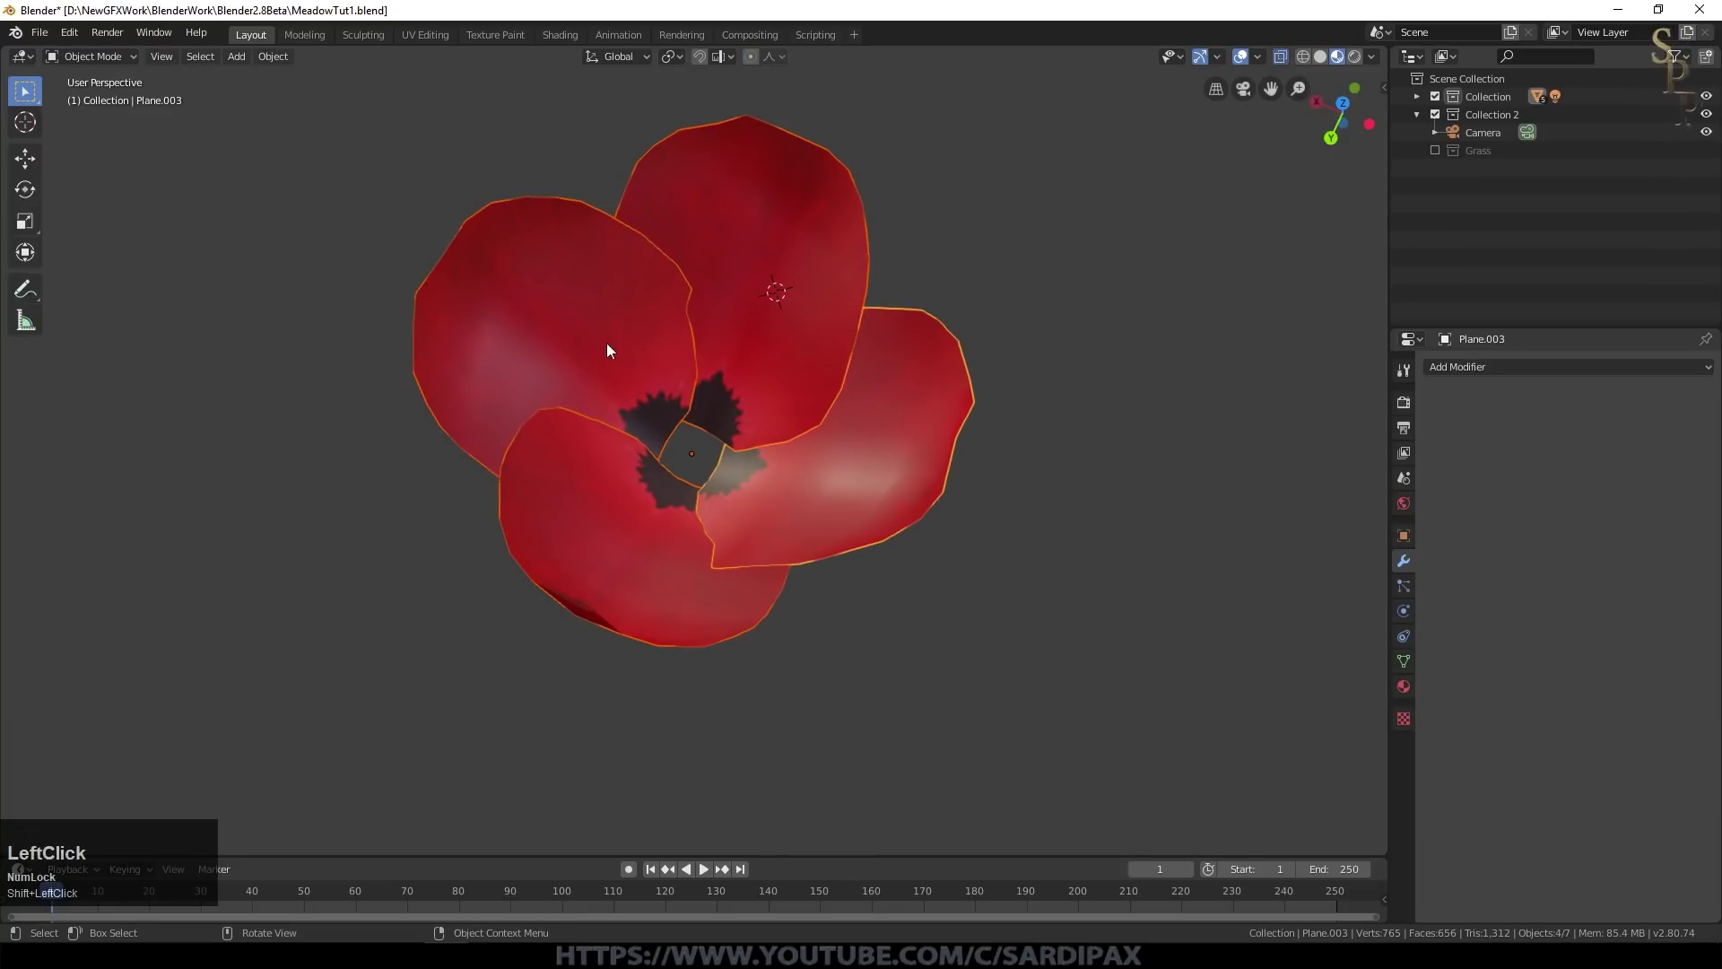
pyautogui.press('ctrl+j')
pyautogui.press('KP_7')
pyautogui.press('Tab')
pyautogui.click(926, 395)
pyautogui.press('shift+s')
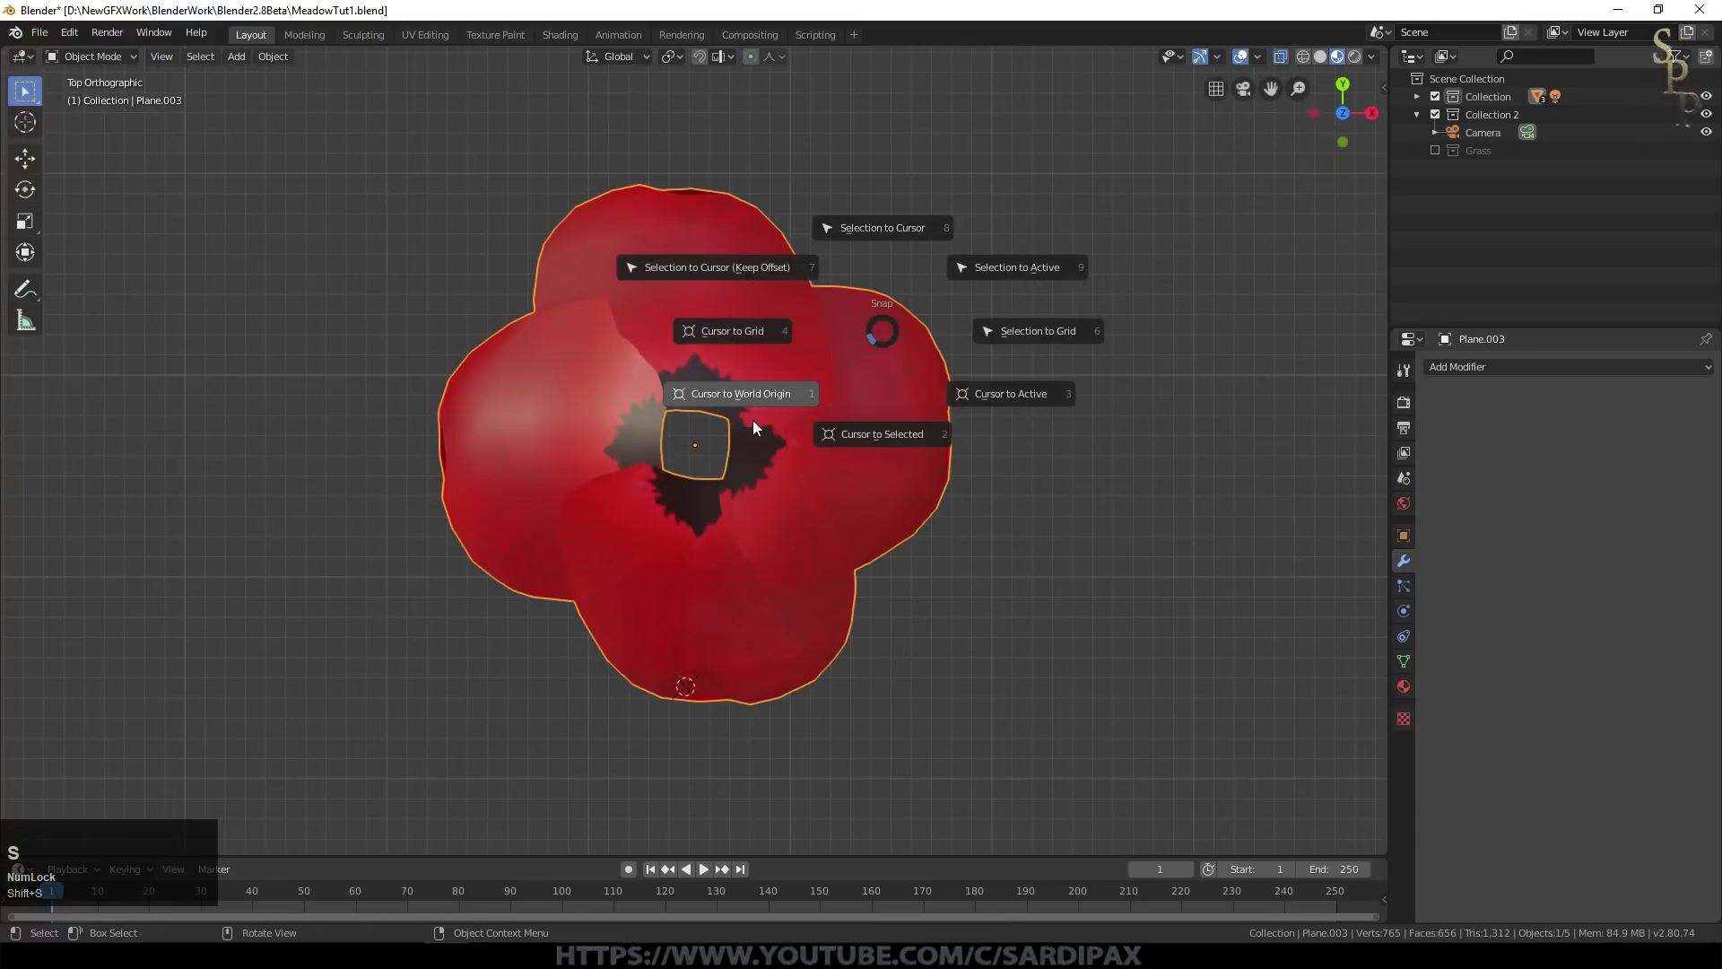
# Step: Place the 3D cursor at the flower centre and add a scaled-down icosphere there
pyautogui.click(873, 433)
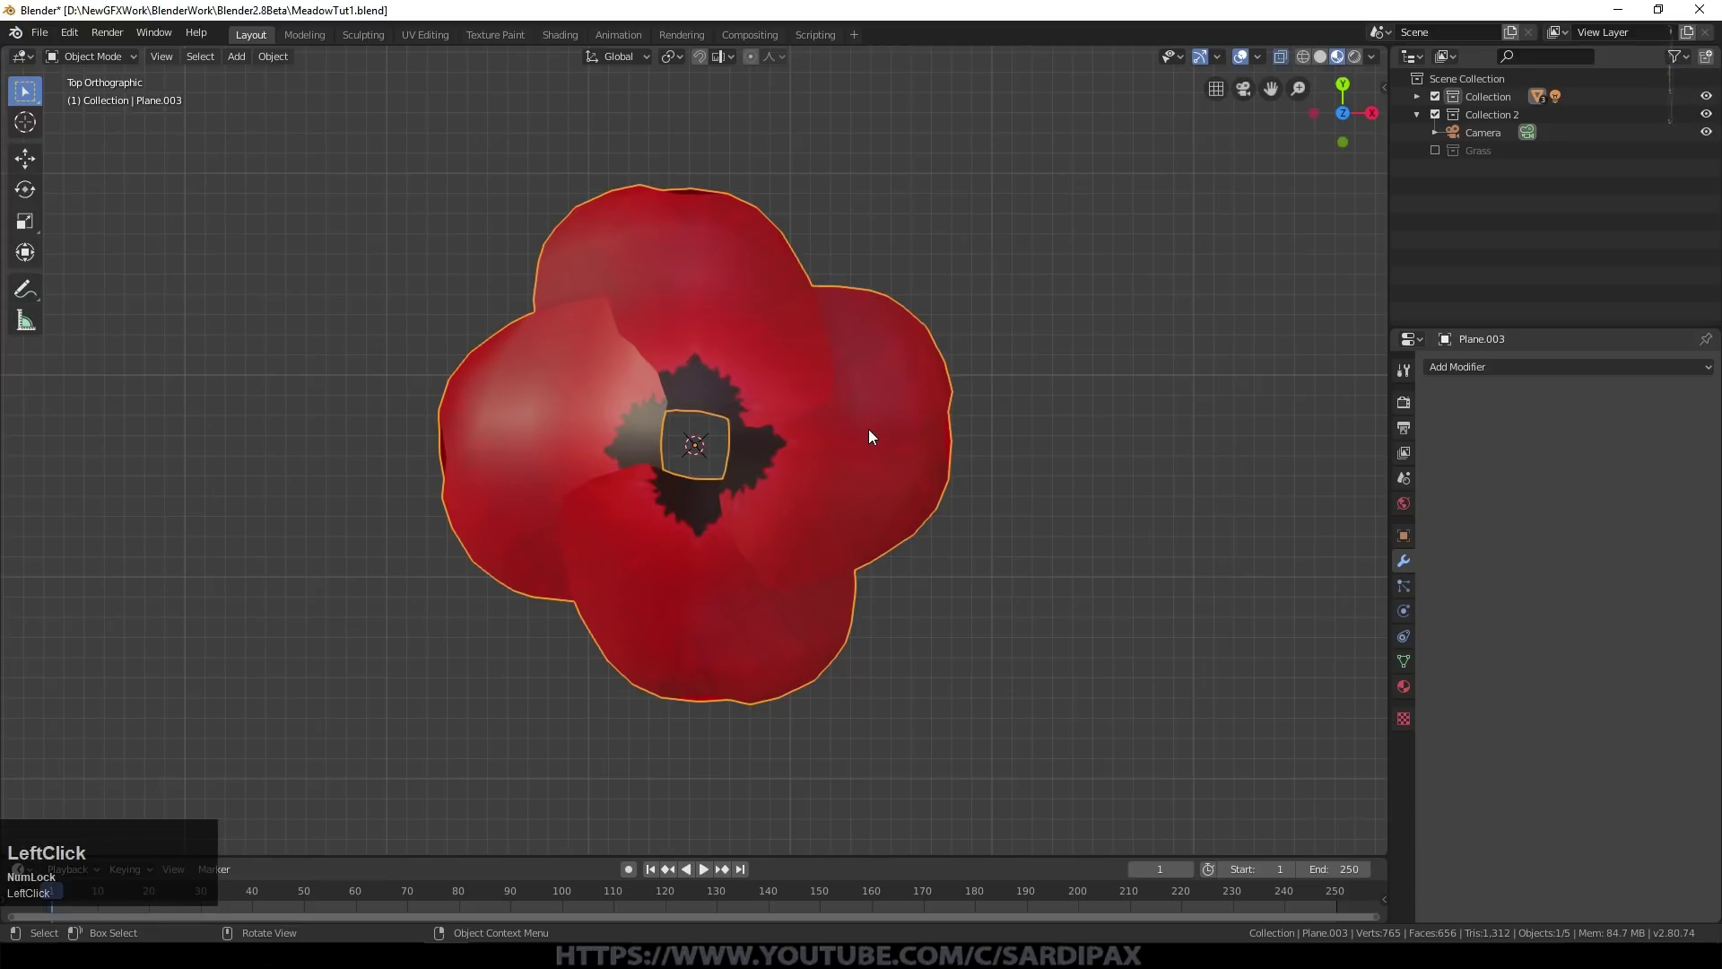
pyautogui.press('shift+a')
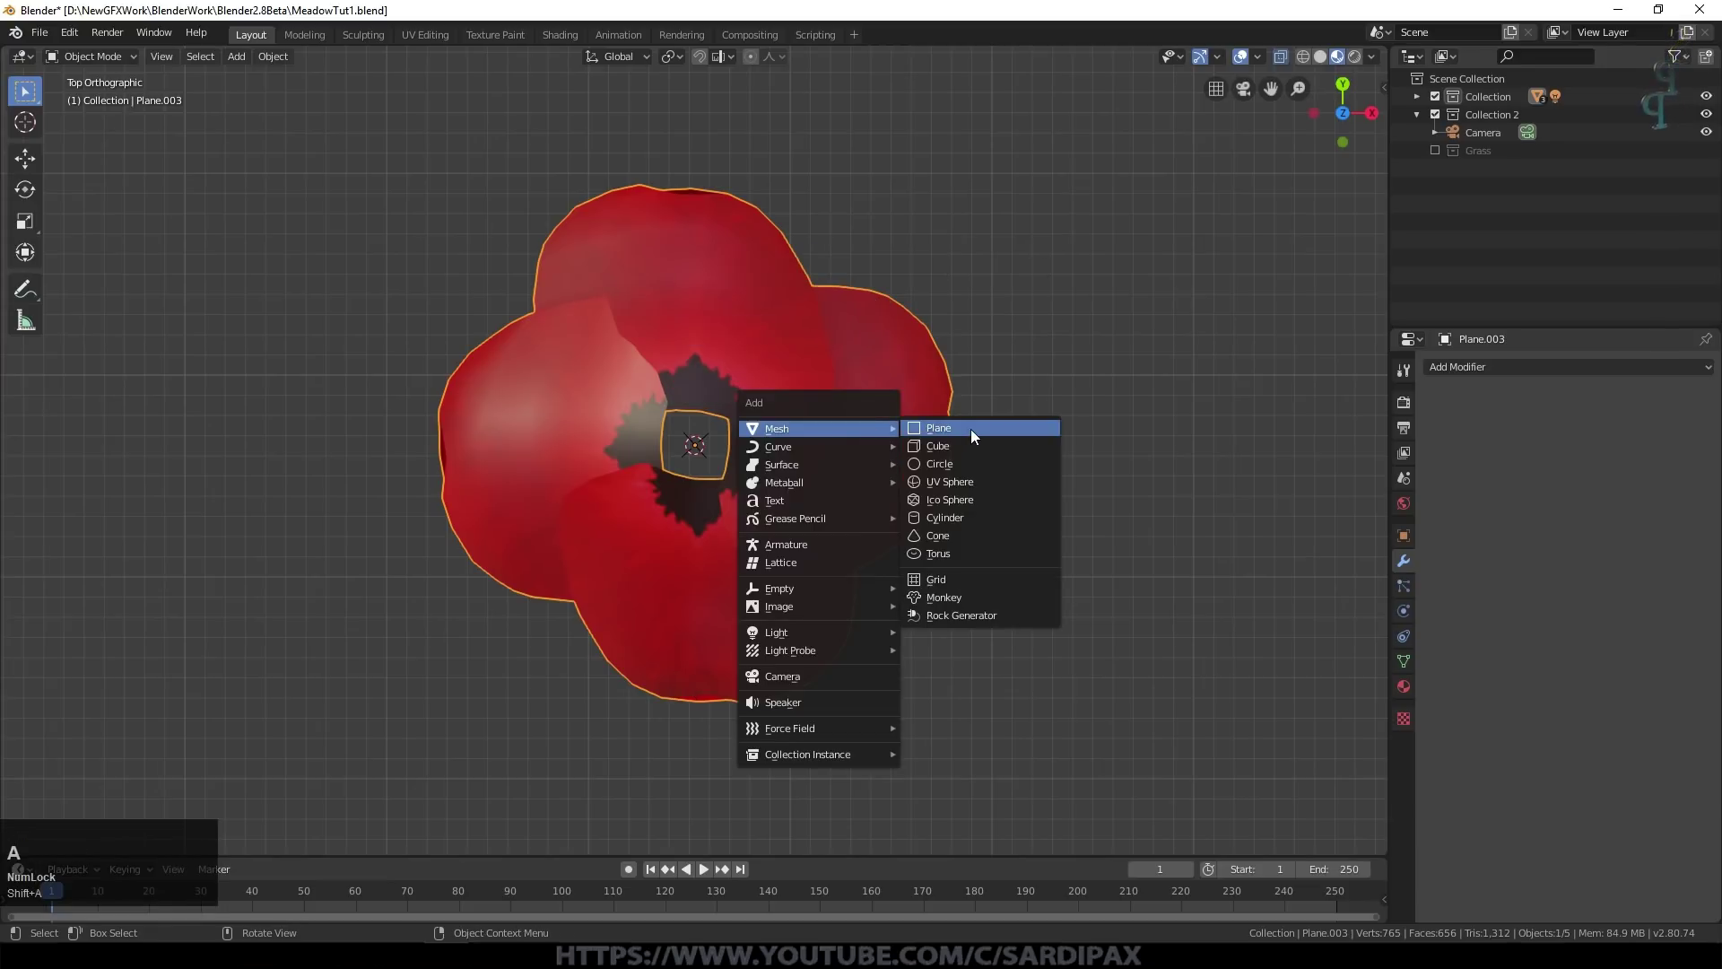
pyautogui.click(964, 501)
pyautogui.click(295, 678)
pyautogui.press('s')
pyautogui.click(800, 478)
pyautogui.middleClick(847, 486)
pyautogui.scroll(3)
# Step: In Edit Mode select the sphere's lower half for deletion, leaving a shallow cap
pyautogui.press('Tab')
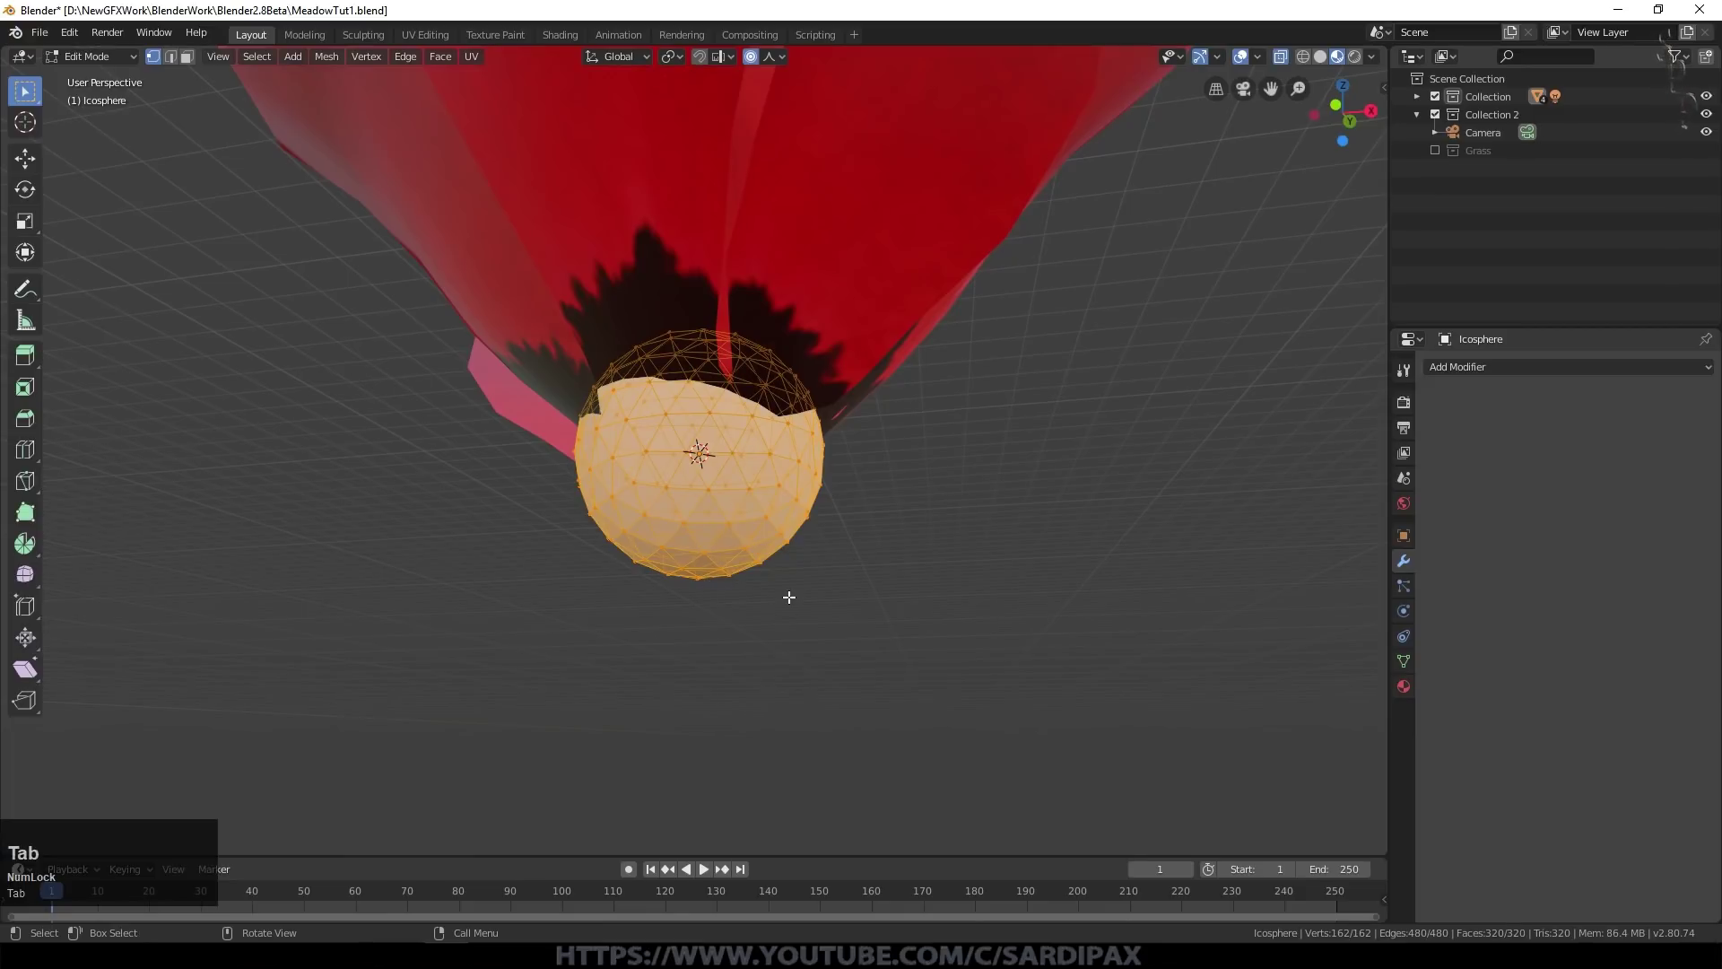
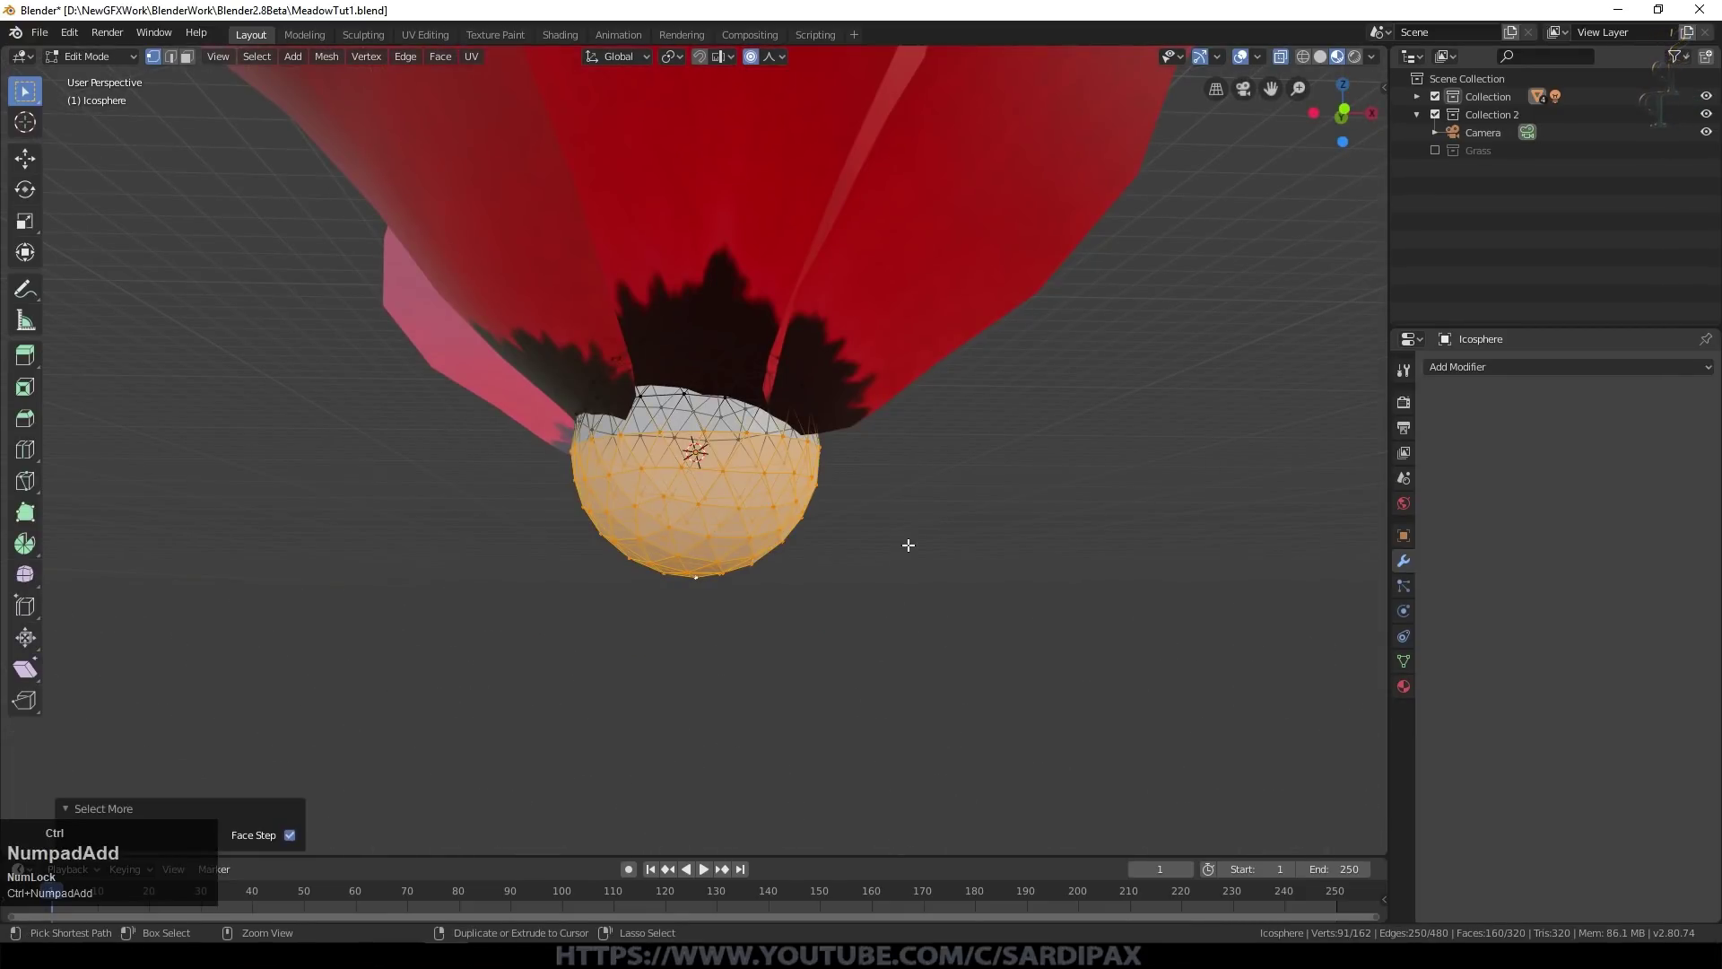
pyautogui.press('ctrl+KP_Subtract')
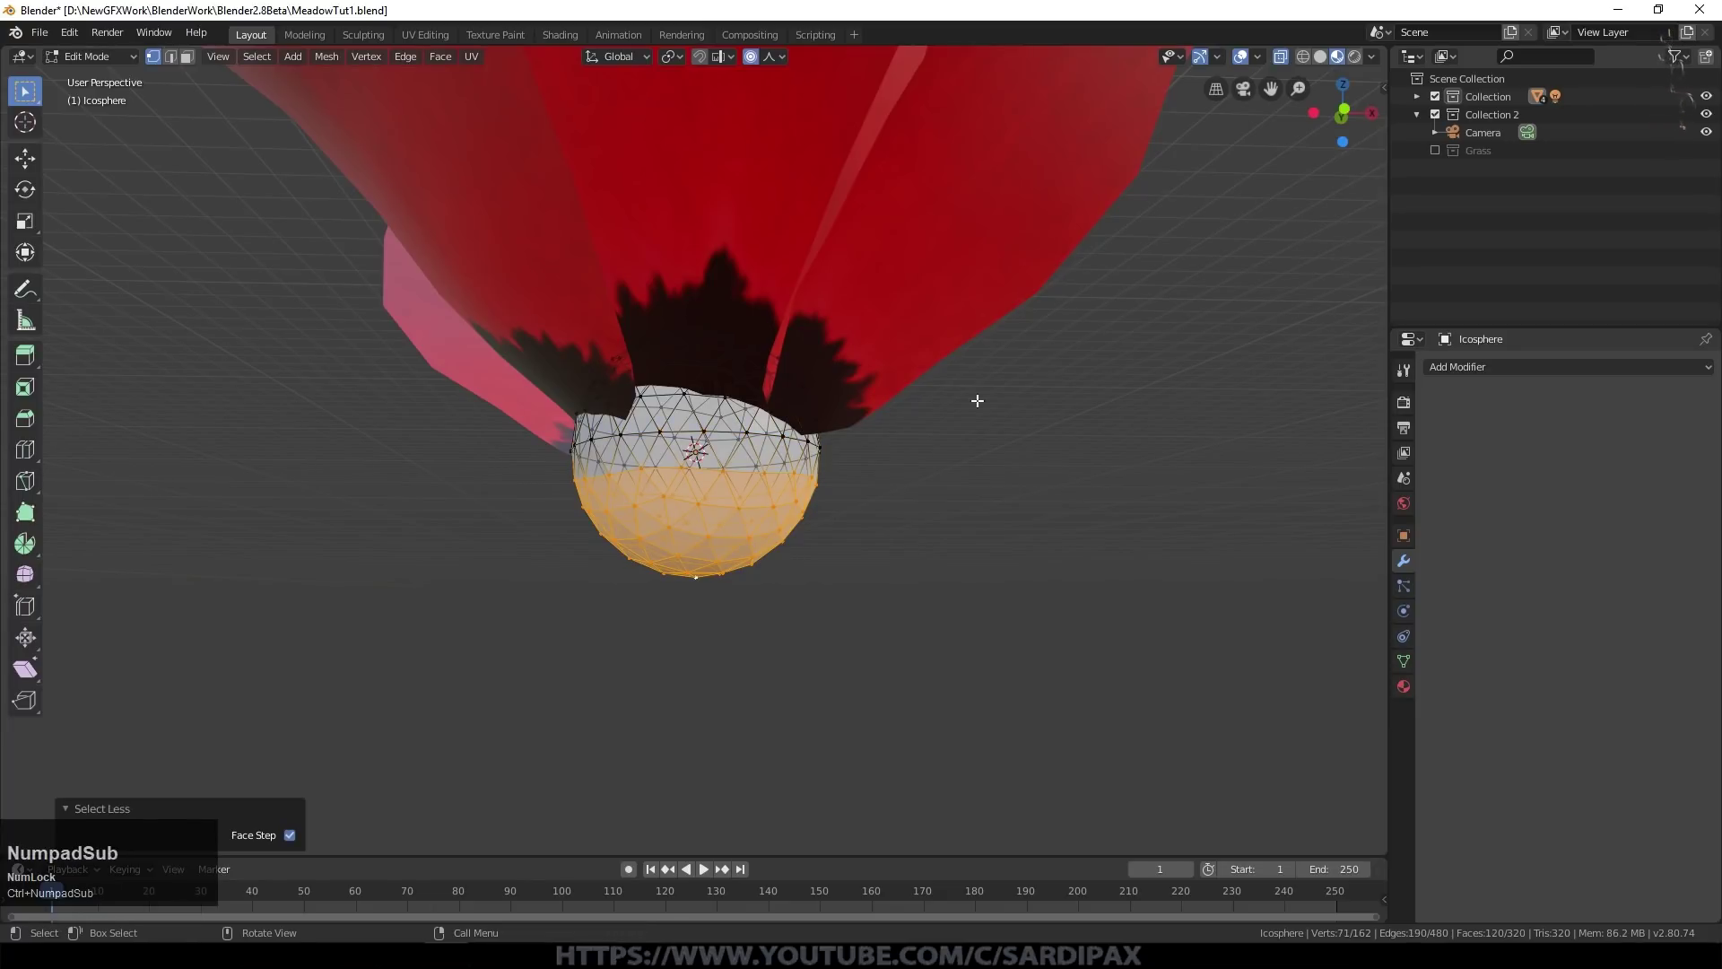
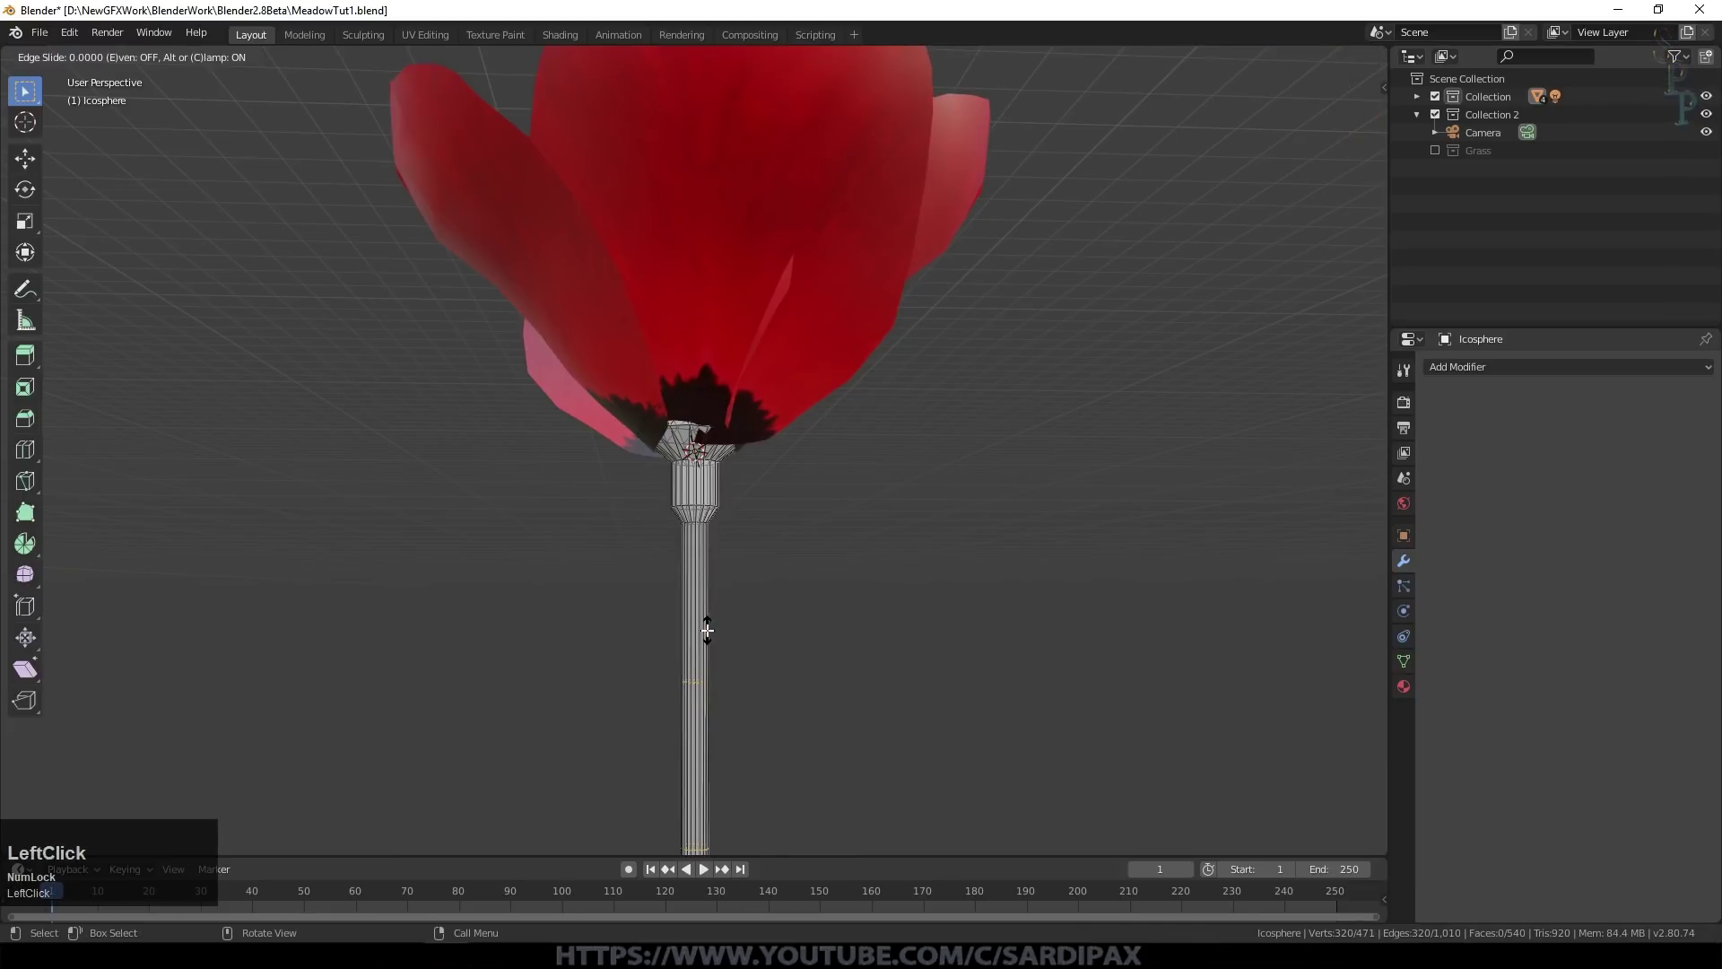
# Step: Zoom on the stem while loop cuts are added along it
pyautogui.scroll(3)
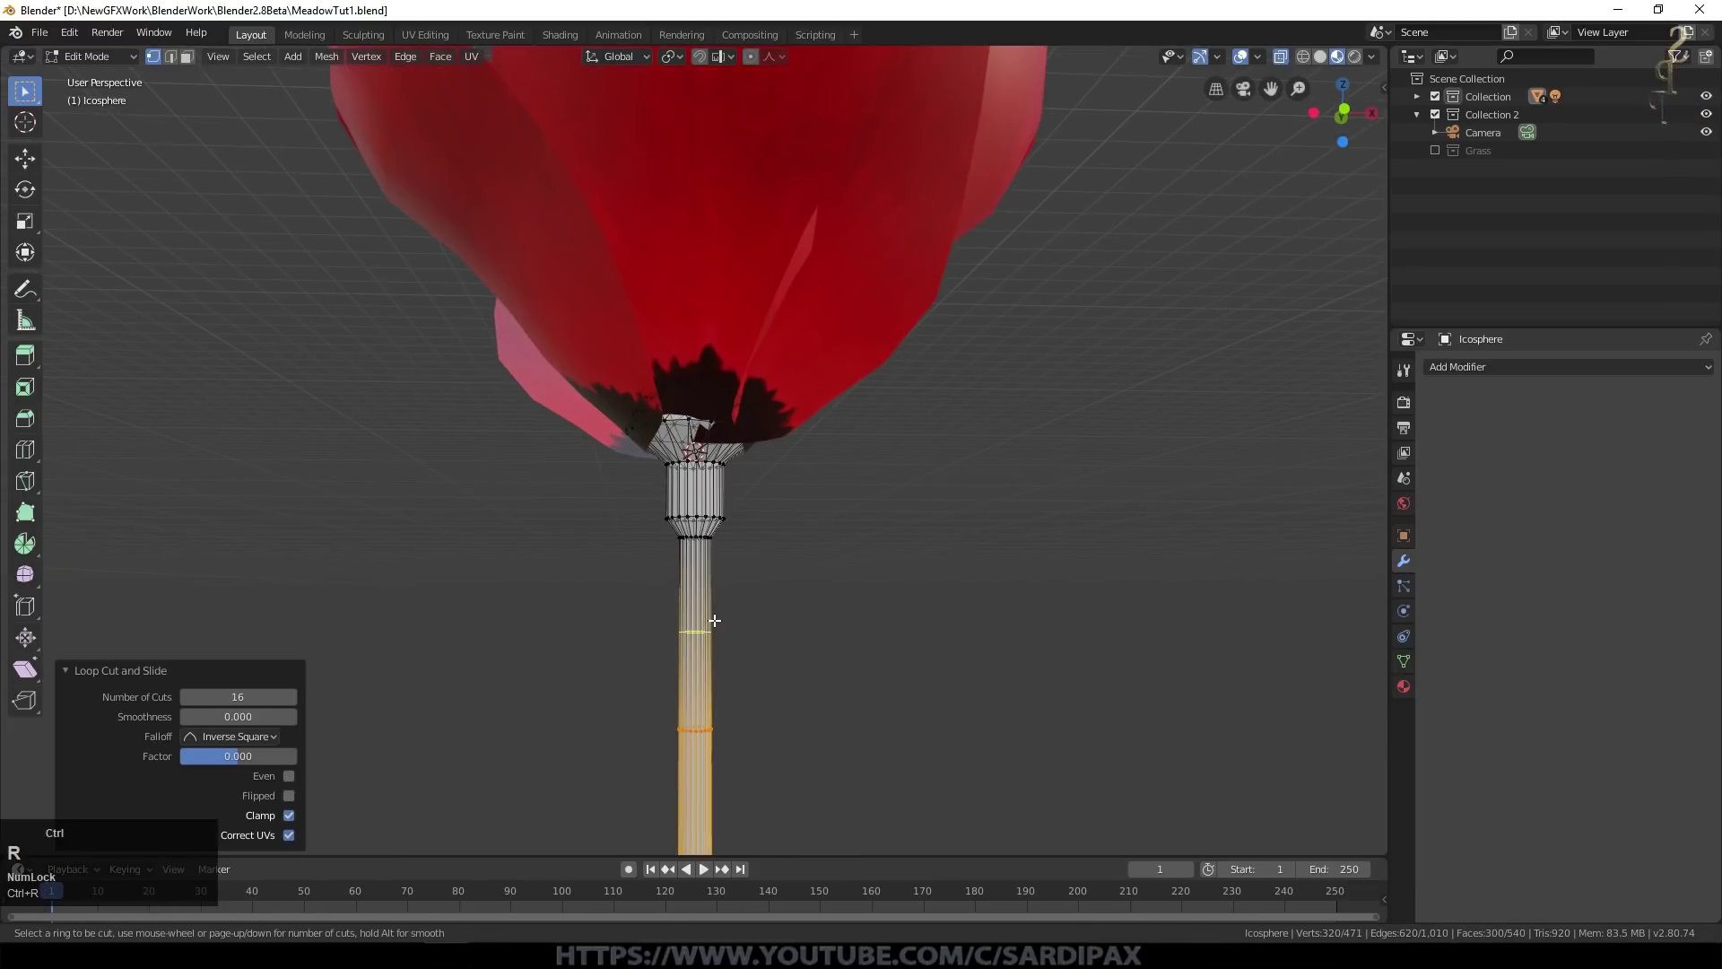
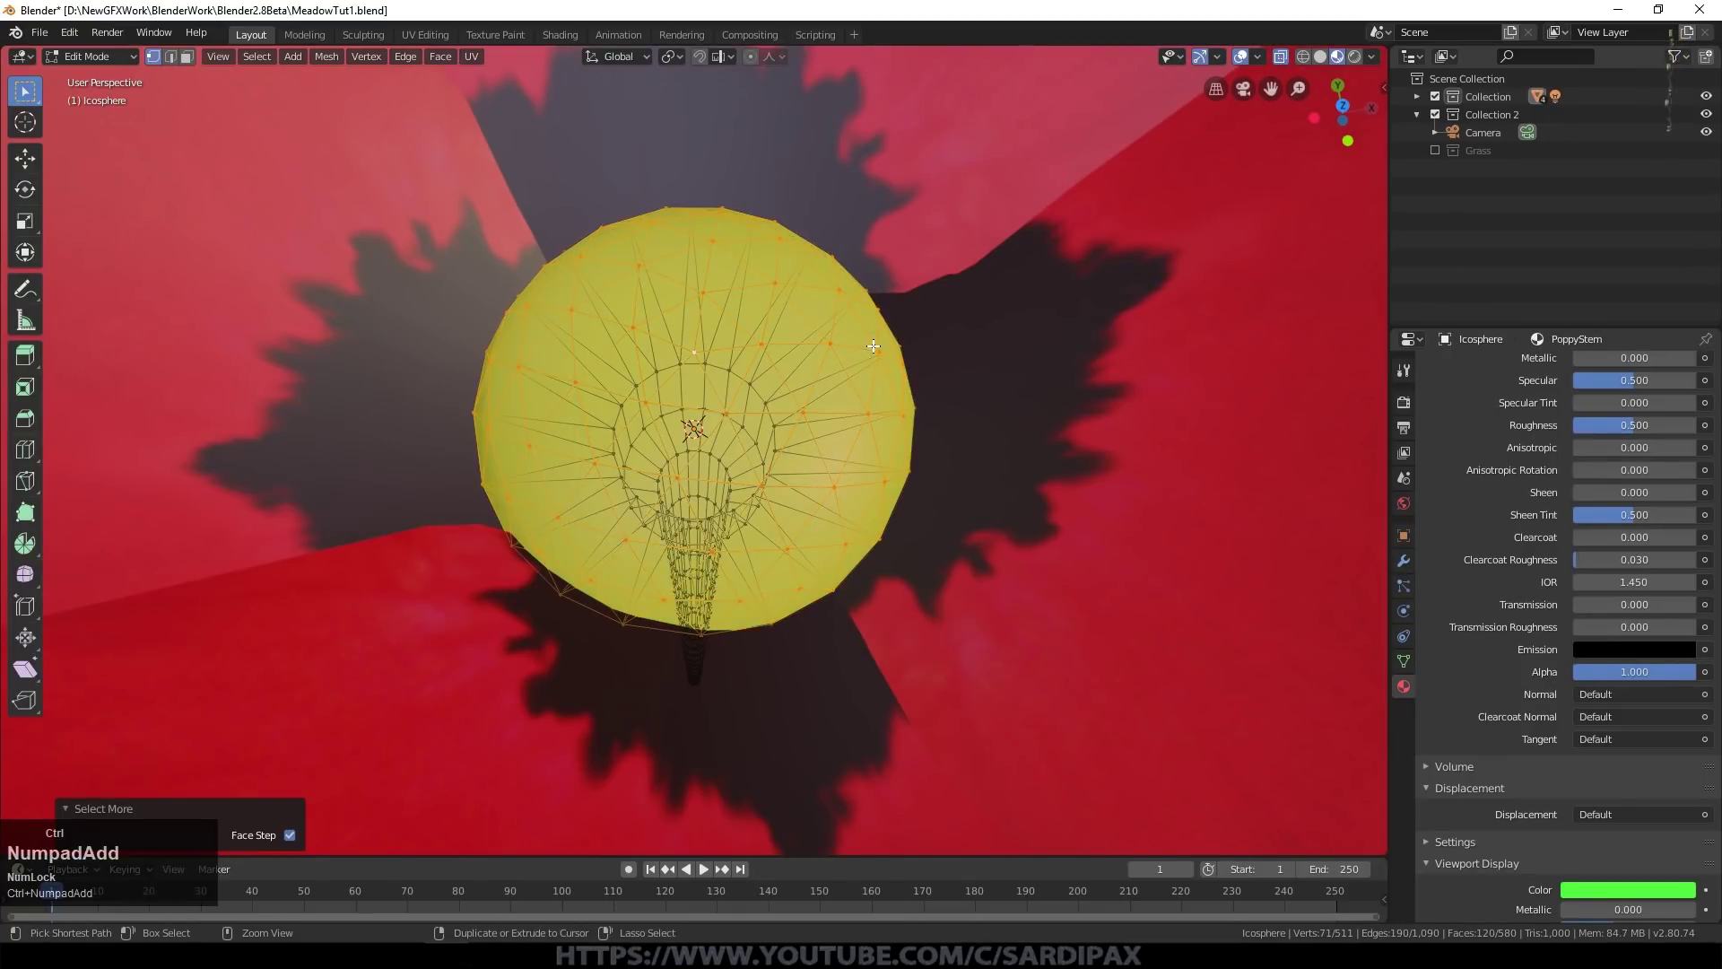
# Step: Add a material slot to the stem and name the new material PoppyStamen
pyautogui.scroll(3)
pyautogui.scroll(-3)
pyautogui.click(1712, 365)
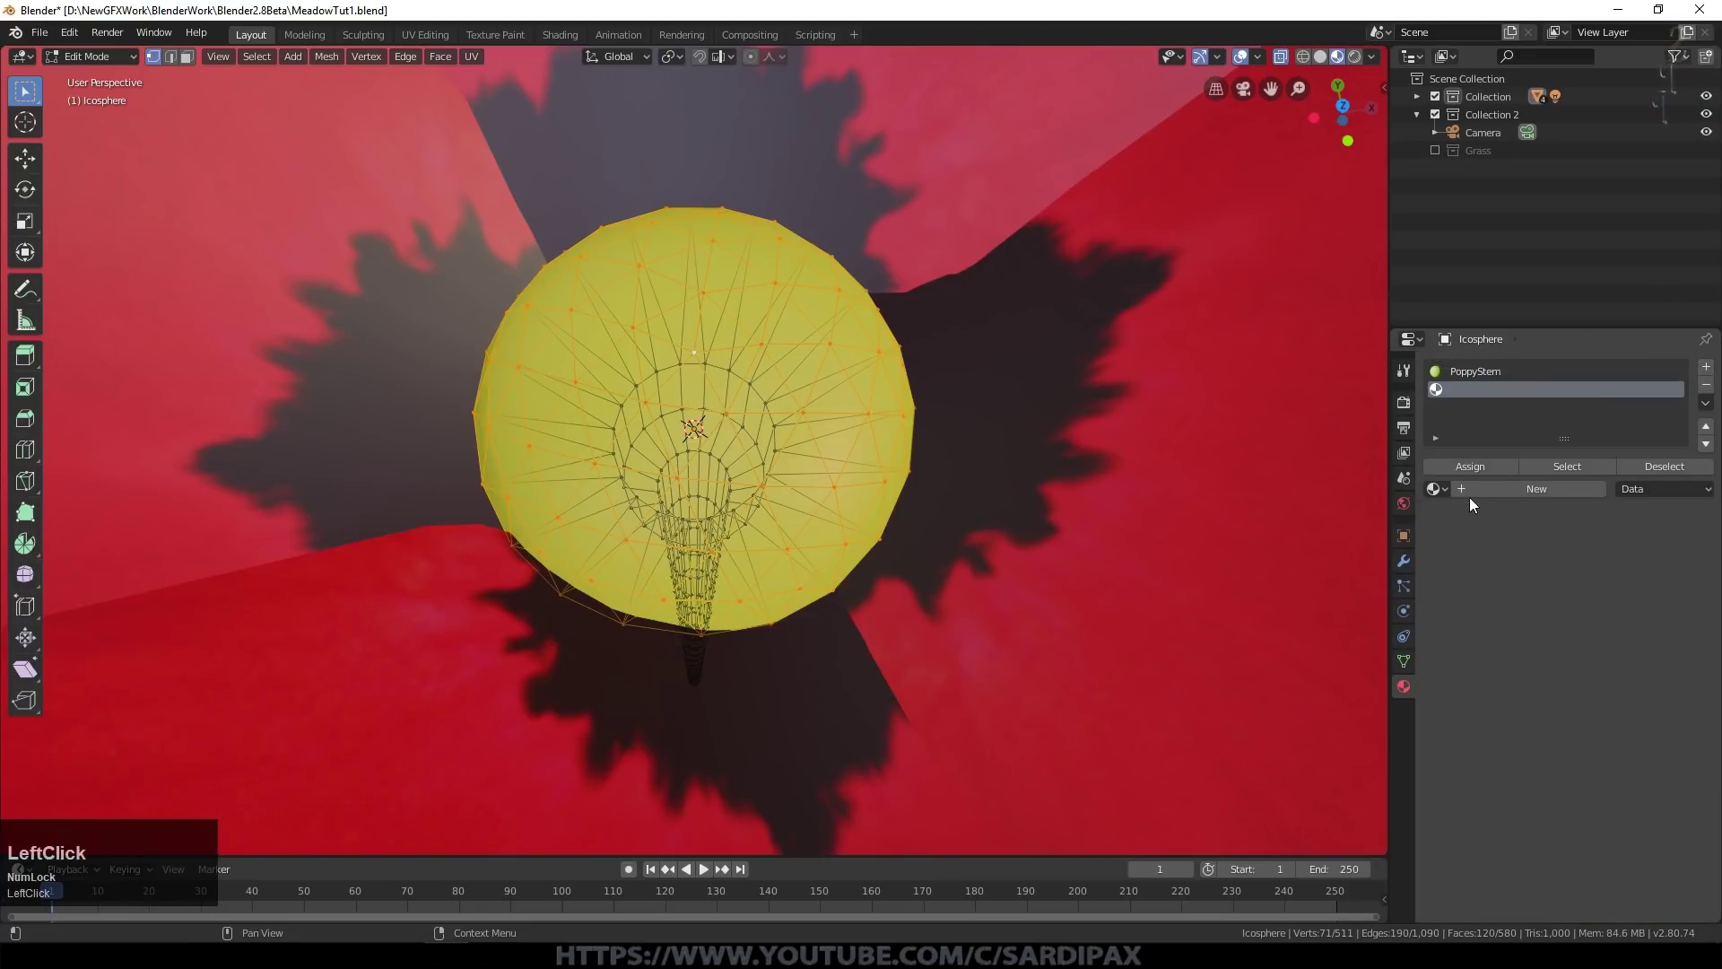
pyautogui.press('shift+p')
pyautogui.write('oppy')
pyautogui.press('shift+s')
pyautogui.write('tamen')
pyautogui.press('Return')
# Step: Set PoppyStamen's base colour near-black and assign it to the centre cap faces
pyautogui.click(1600, 508)
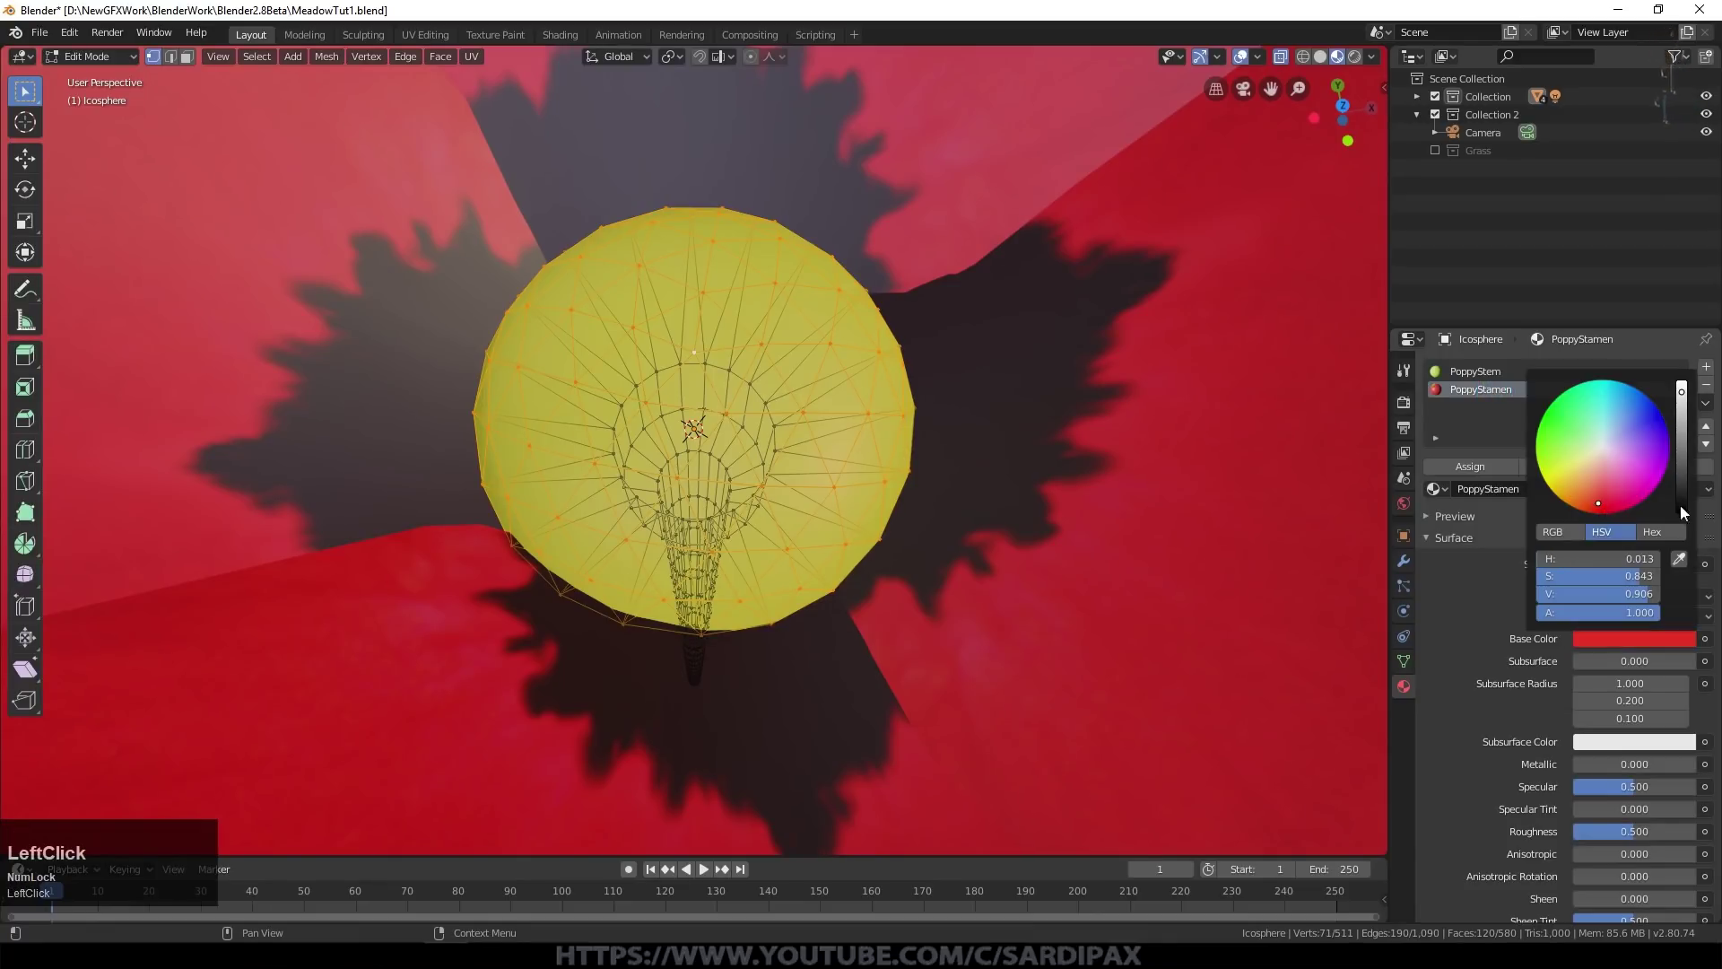
pyautogui.scroll(-3)
pyautogui.scroll(3)
pyautogui.scroll(-3)
pyautogui.click(1611, 870)
pyautogui.scroll(3)
pyautogui.click(1486, 478)
# Step: Scale the cap to fit and select the petals for joining onto the stem object
pyautogui.press('s')
pyautogui.click(1030, 578)
pyautogui.middleClick(860, 595)
pyautogui.scroll(-3)
pyautogui.middleClick(860, 602)
pyautogui.scroll(-3)
pyautogui.middleClick(918, 544)
pyautogui.click(1046, 275)
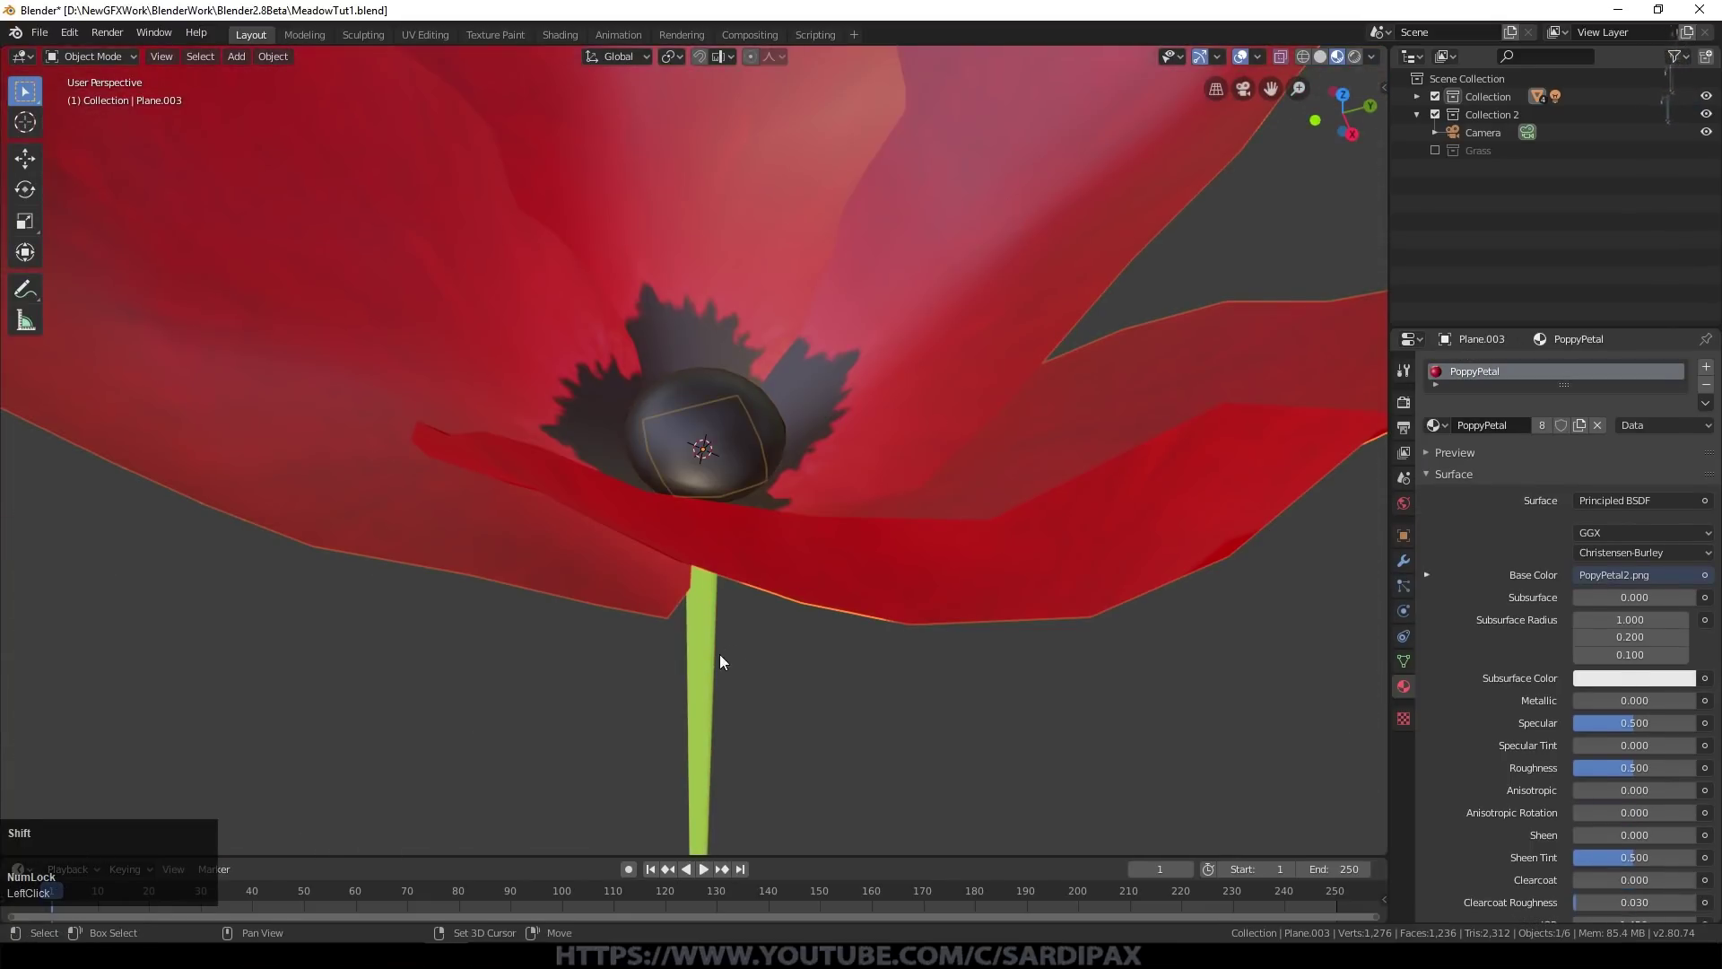
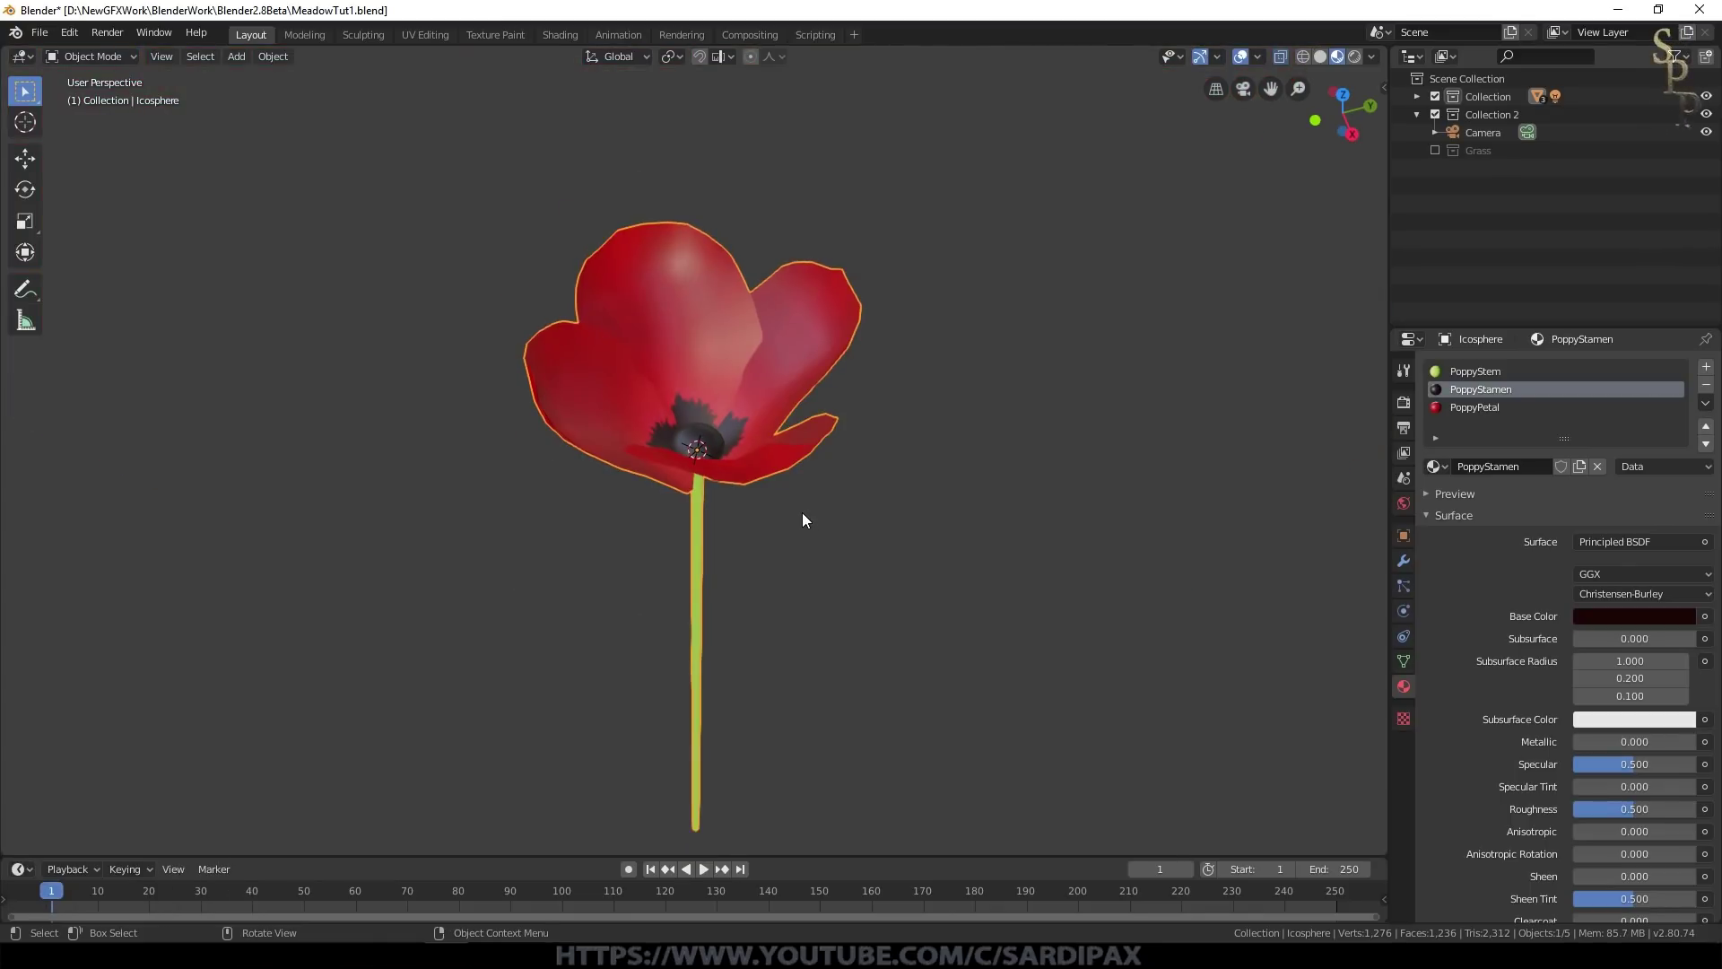
# Step: From front view duplicate the whole poppy sideways and select all of the copy's geometry
pyautogui.press('KP_1')
pyautogui.scroll(-3)
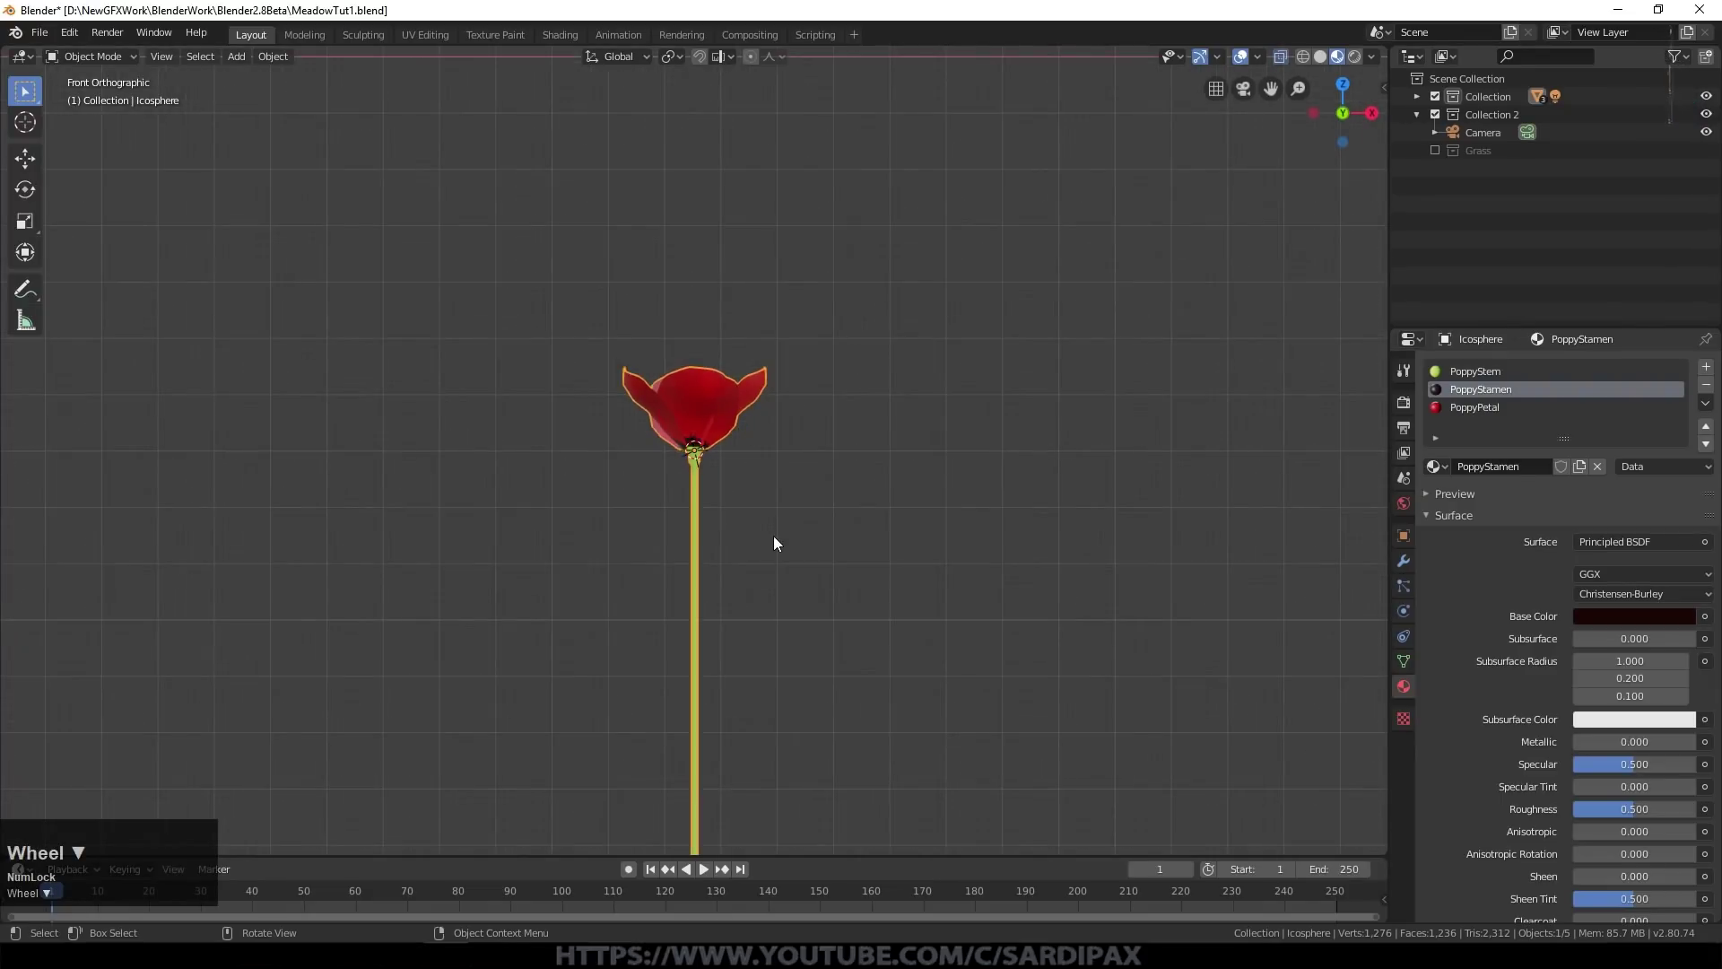
pyautogui.press('shift+d')
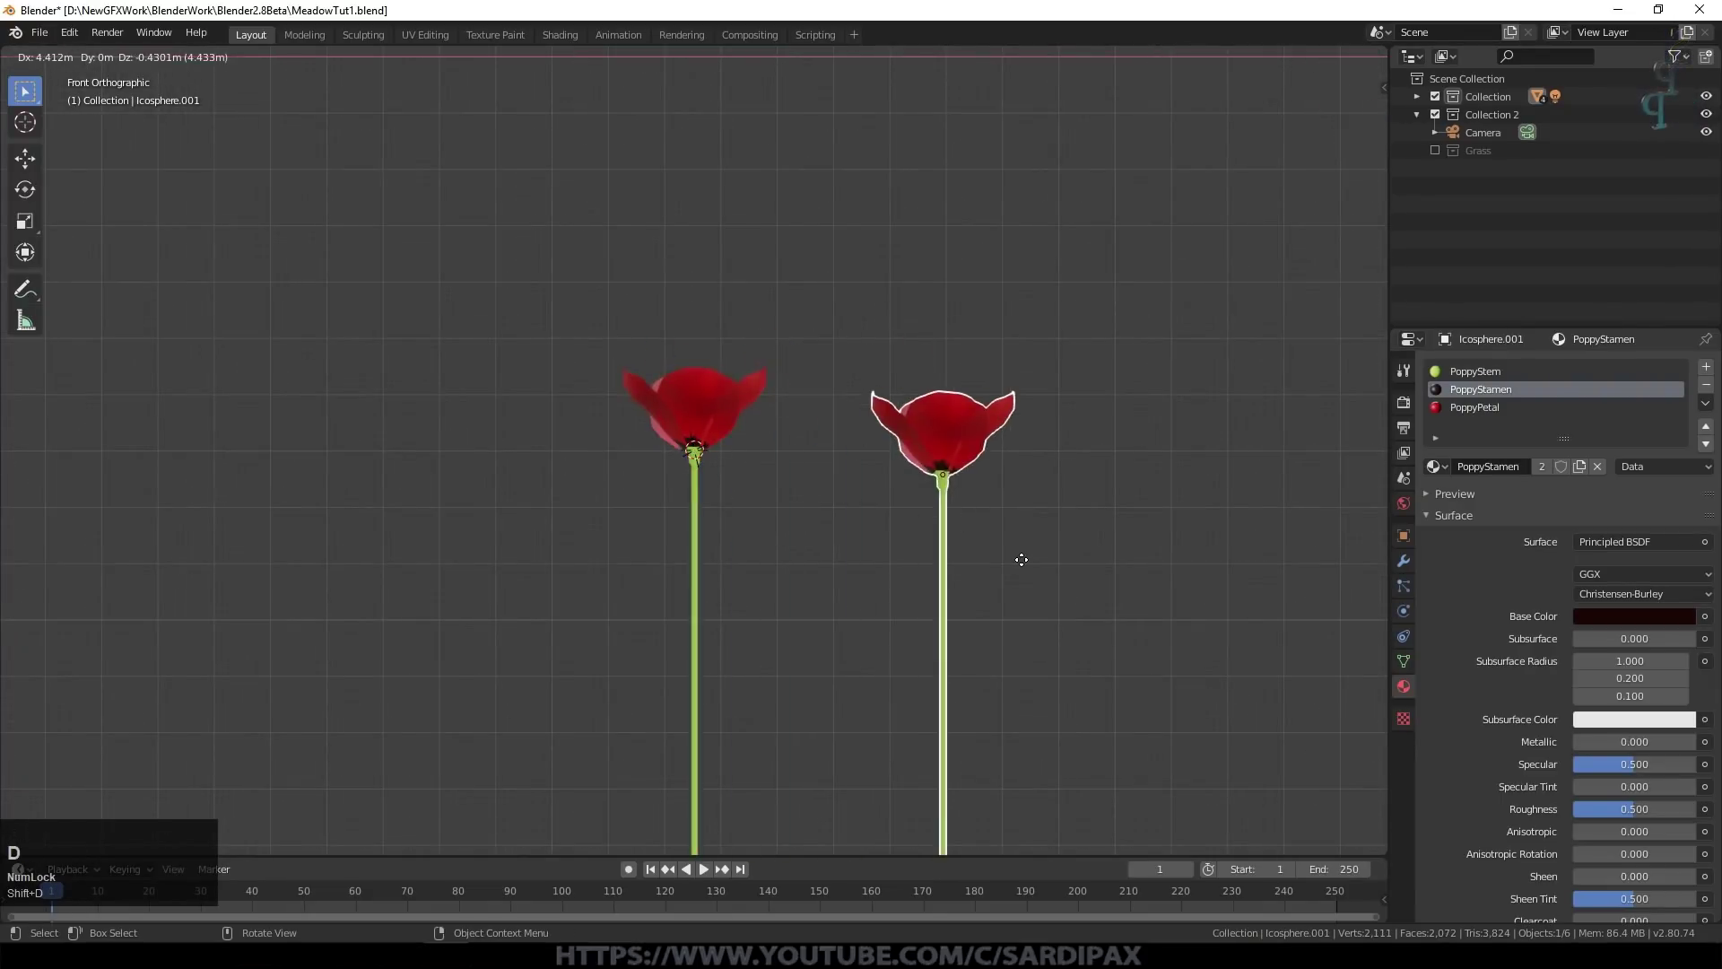
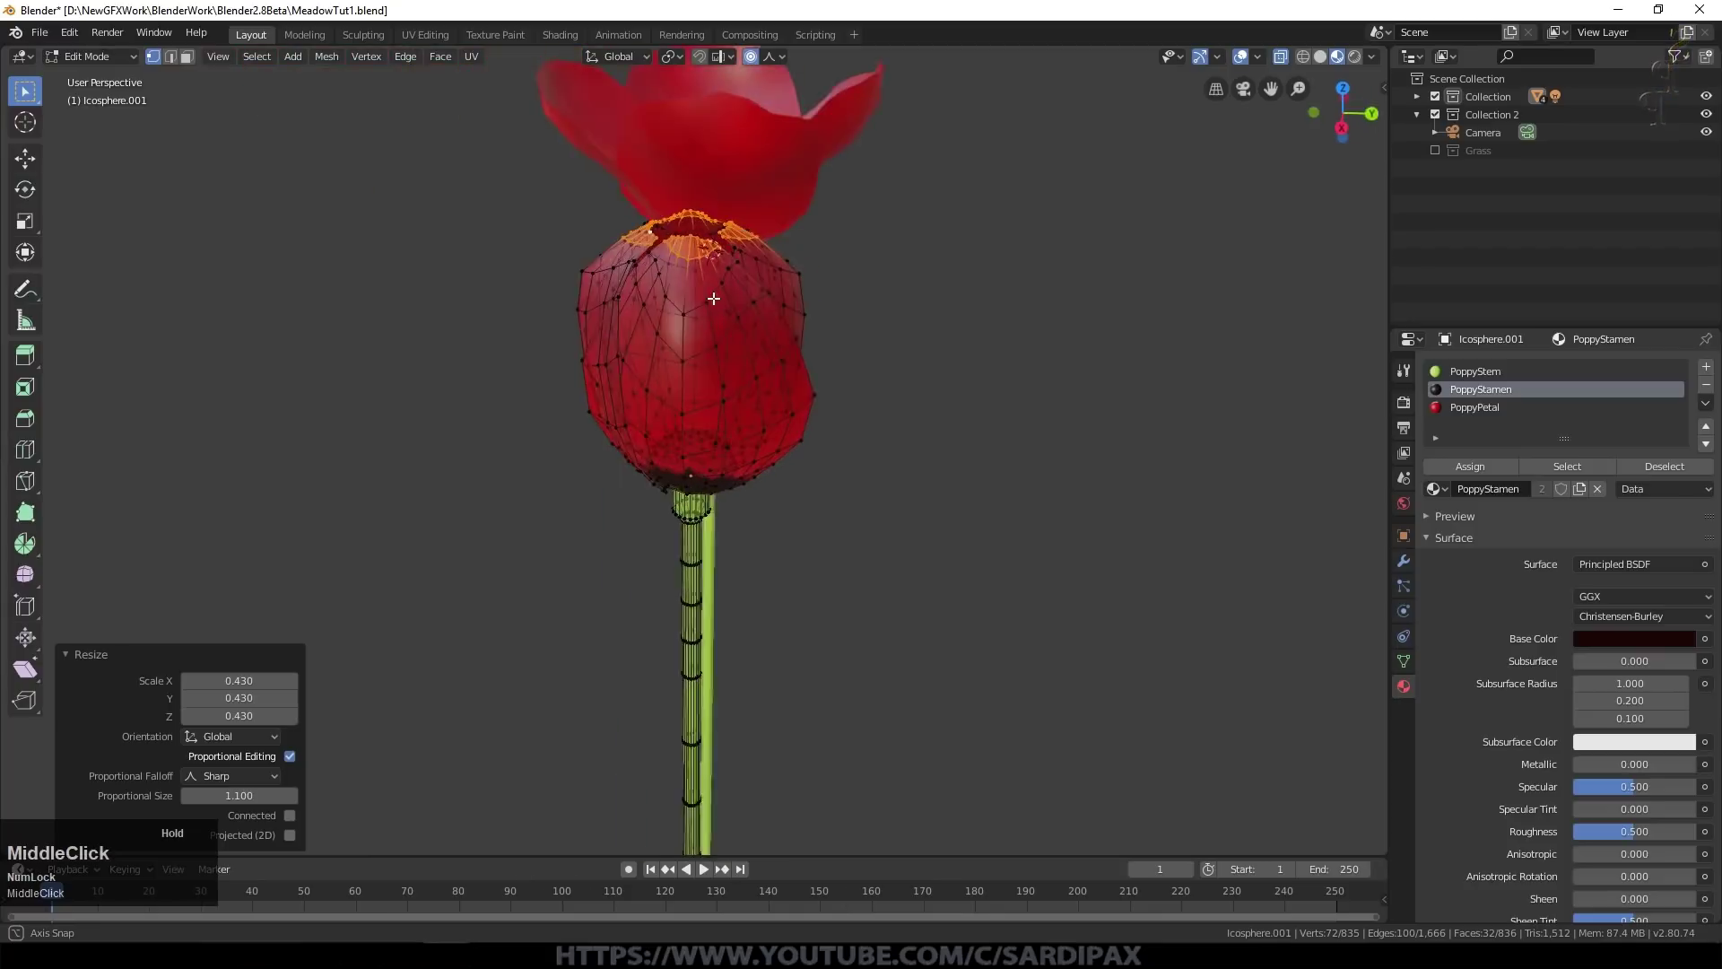
pyautogui.press('ctrl+KP_Add')
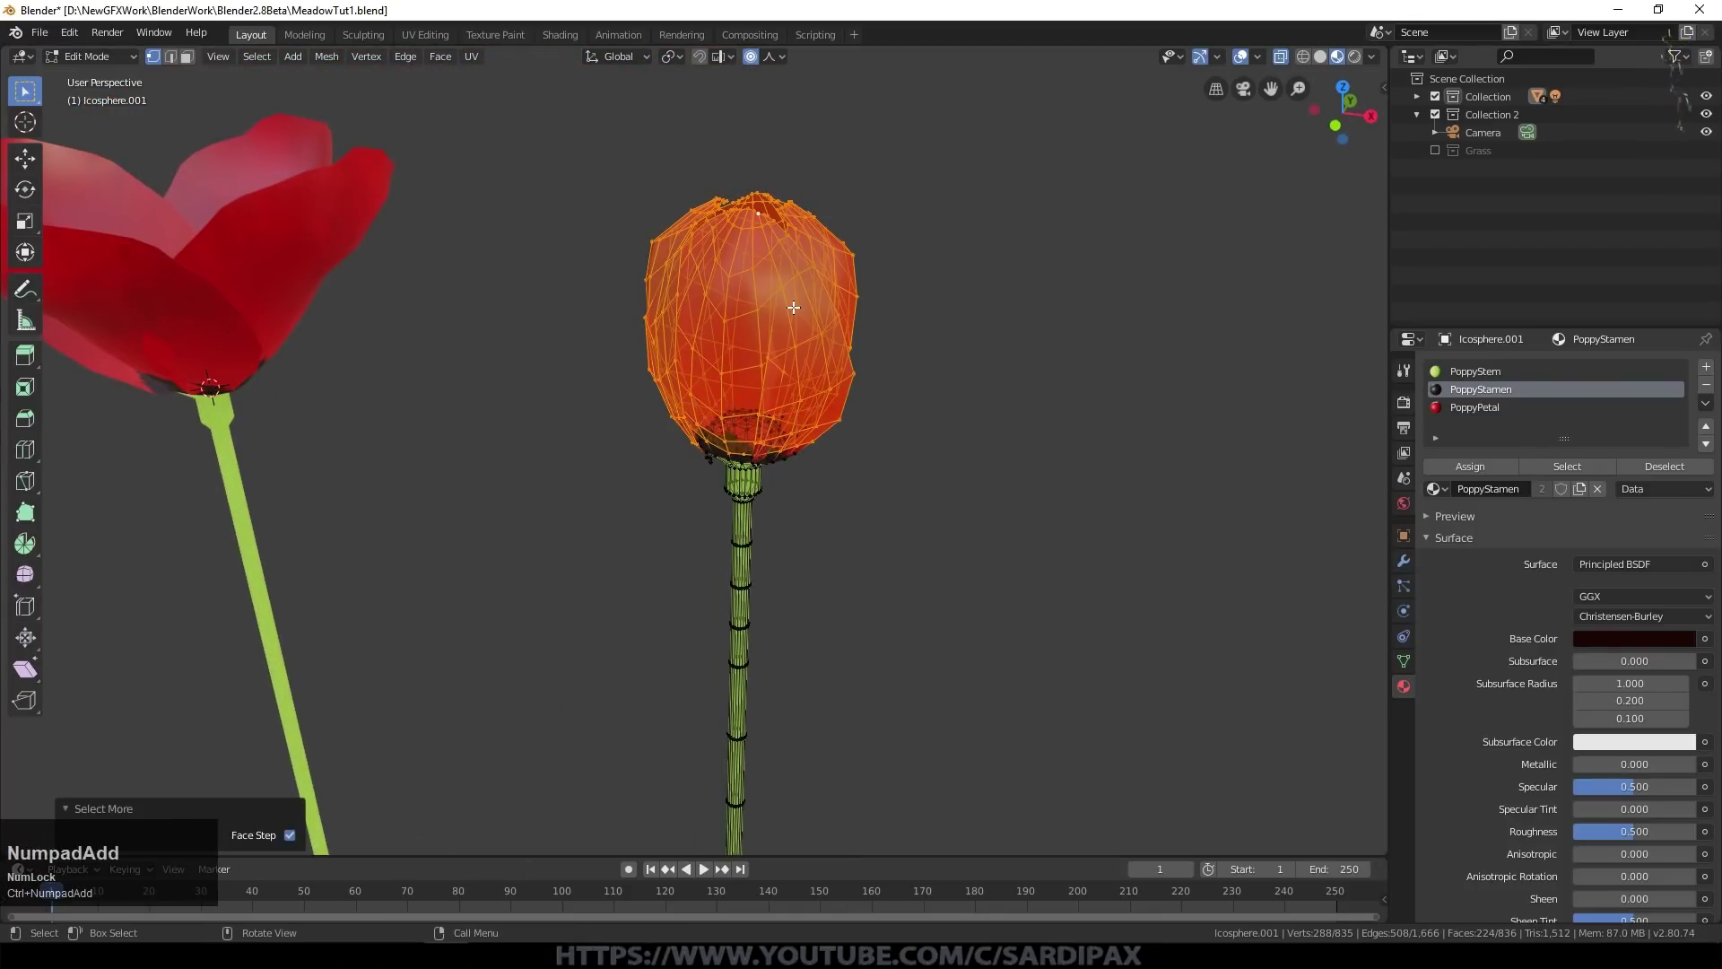
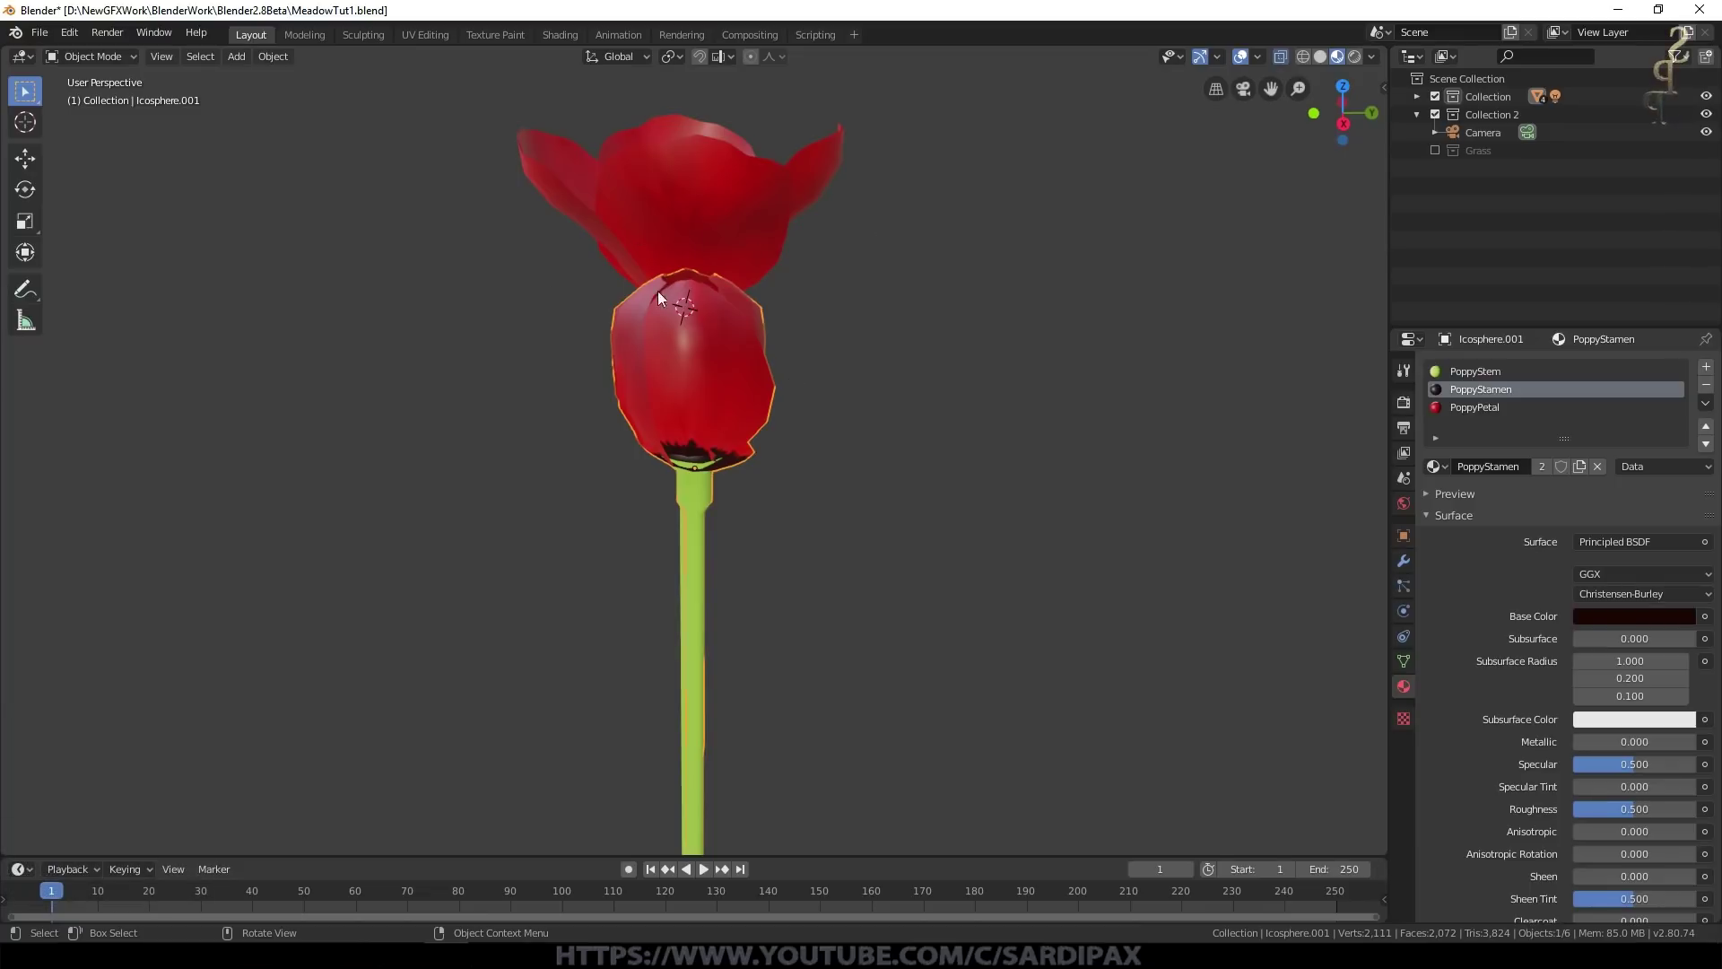
# Step: Enter Edit Mode on the bud and choose a Smooth proportional-editing falloff
pyautogui.middleClick(898, 349)
pyautogui.scroll(-3)
pyautogui.scroll(3)
pyautogui.press('Tab')
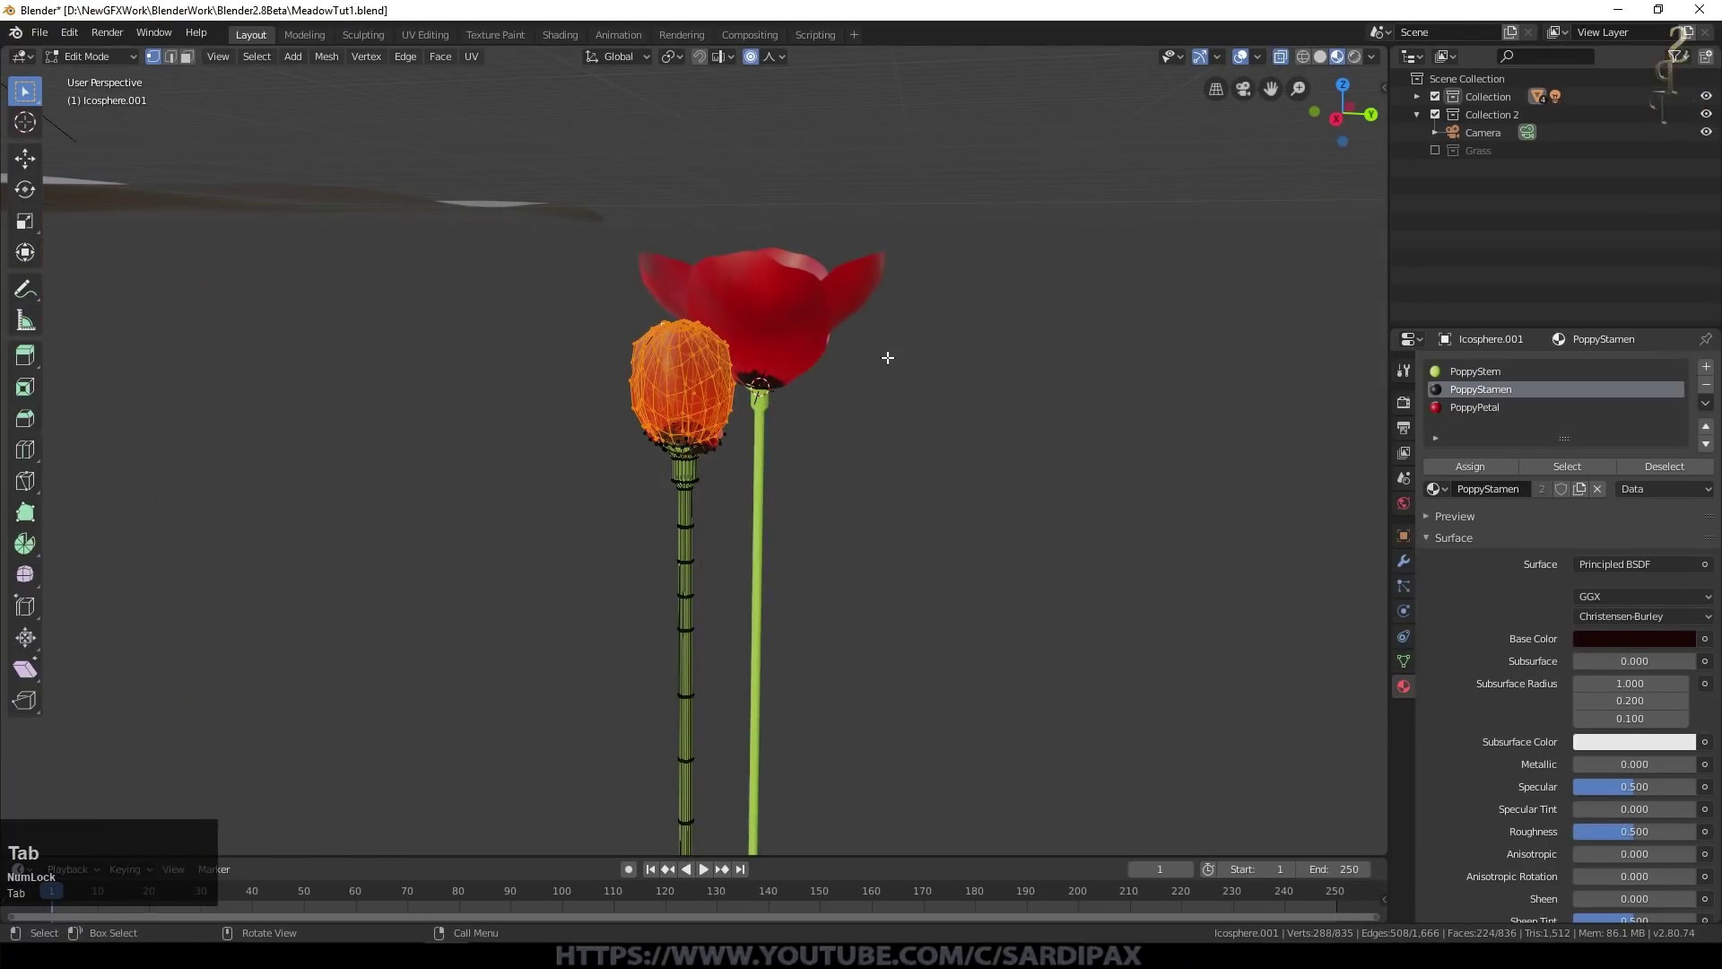
pyautogui.click(789, 66)
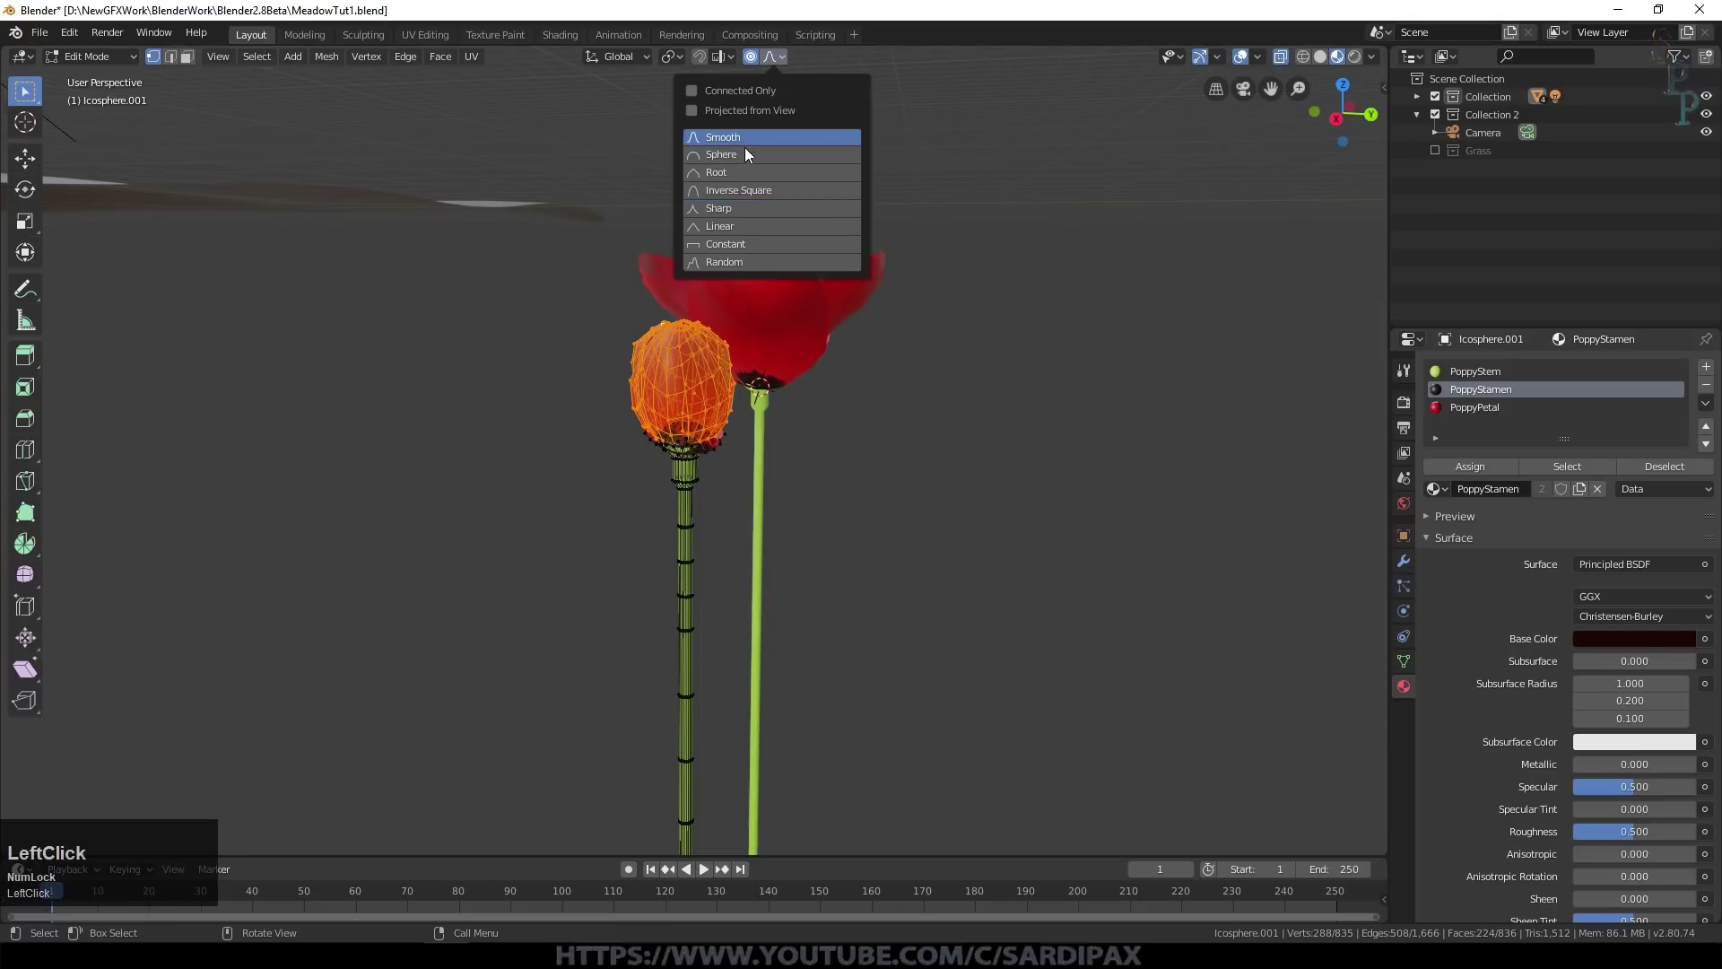
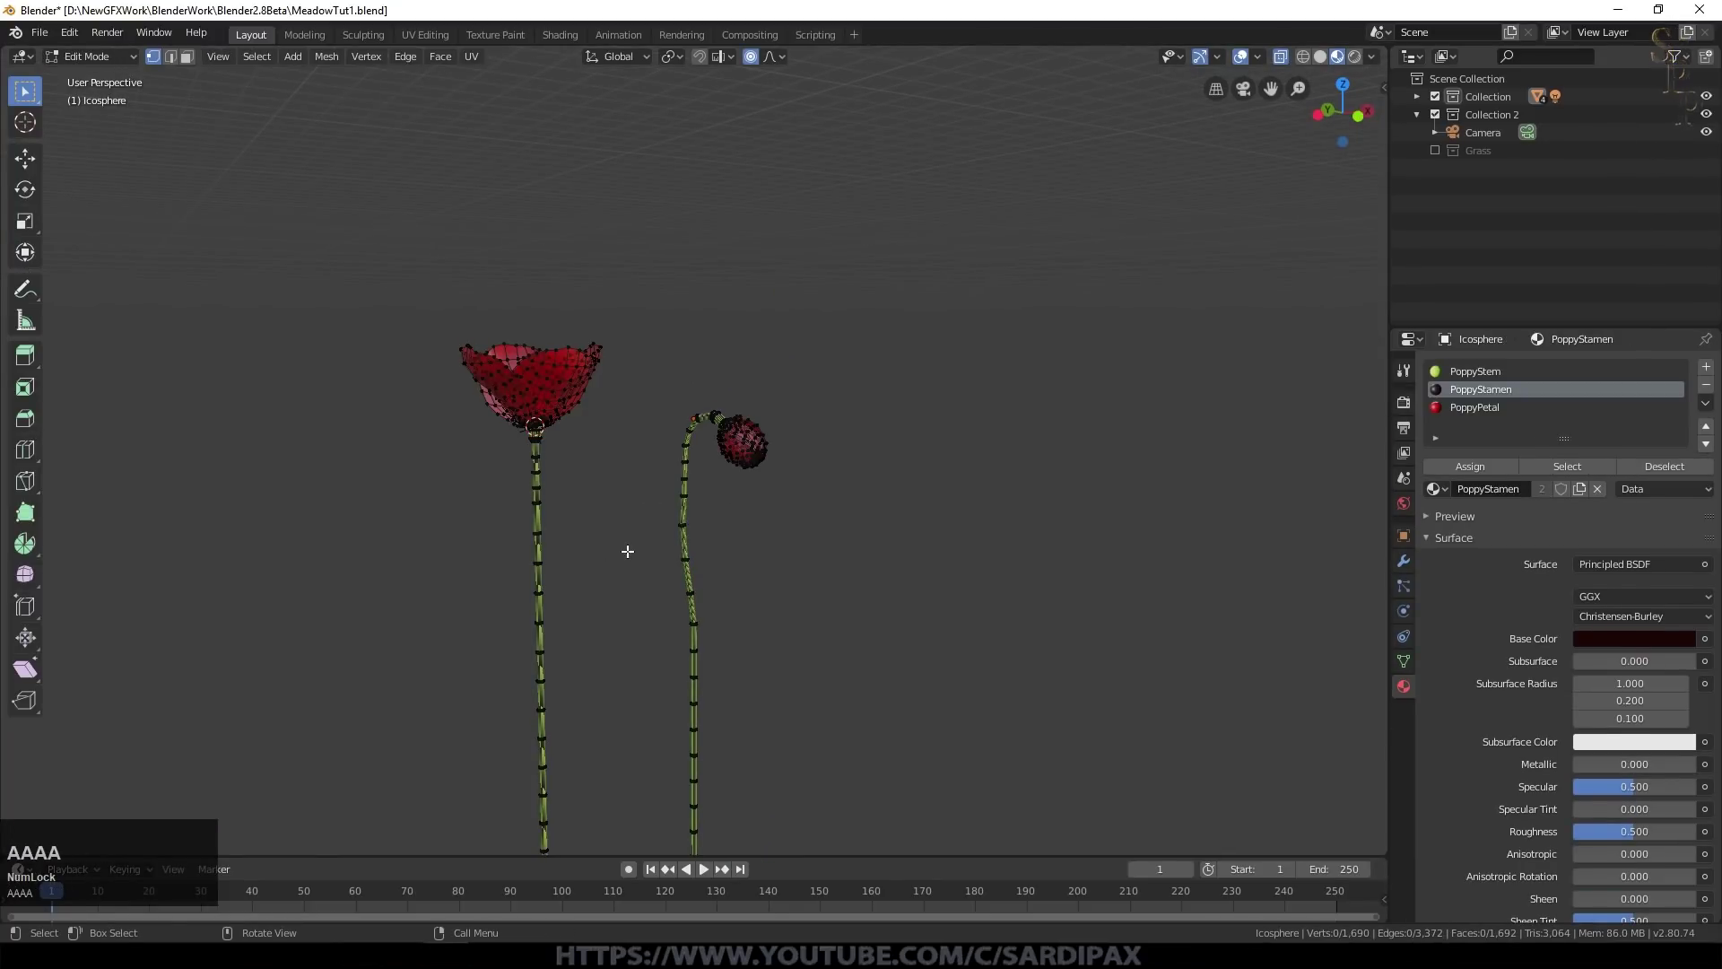
# Step: Bend the open poppy's stem into gentle waves with soft falloff, then return to Object Mode
pyautogui.press('a')
pyautogui.press('a')
pyautogui.scroll(-3)
pyautogui.press('Tab')
pyautogui.press('z')
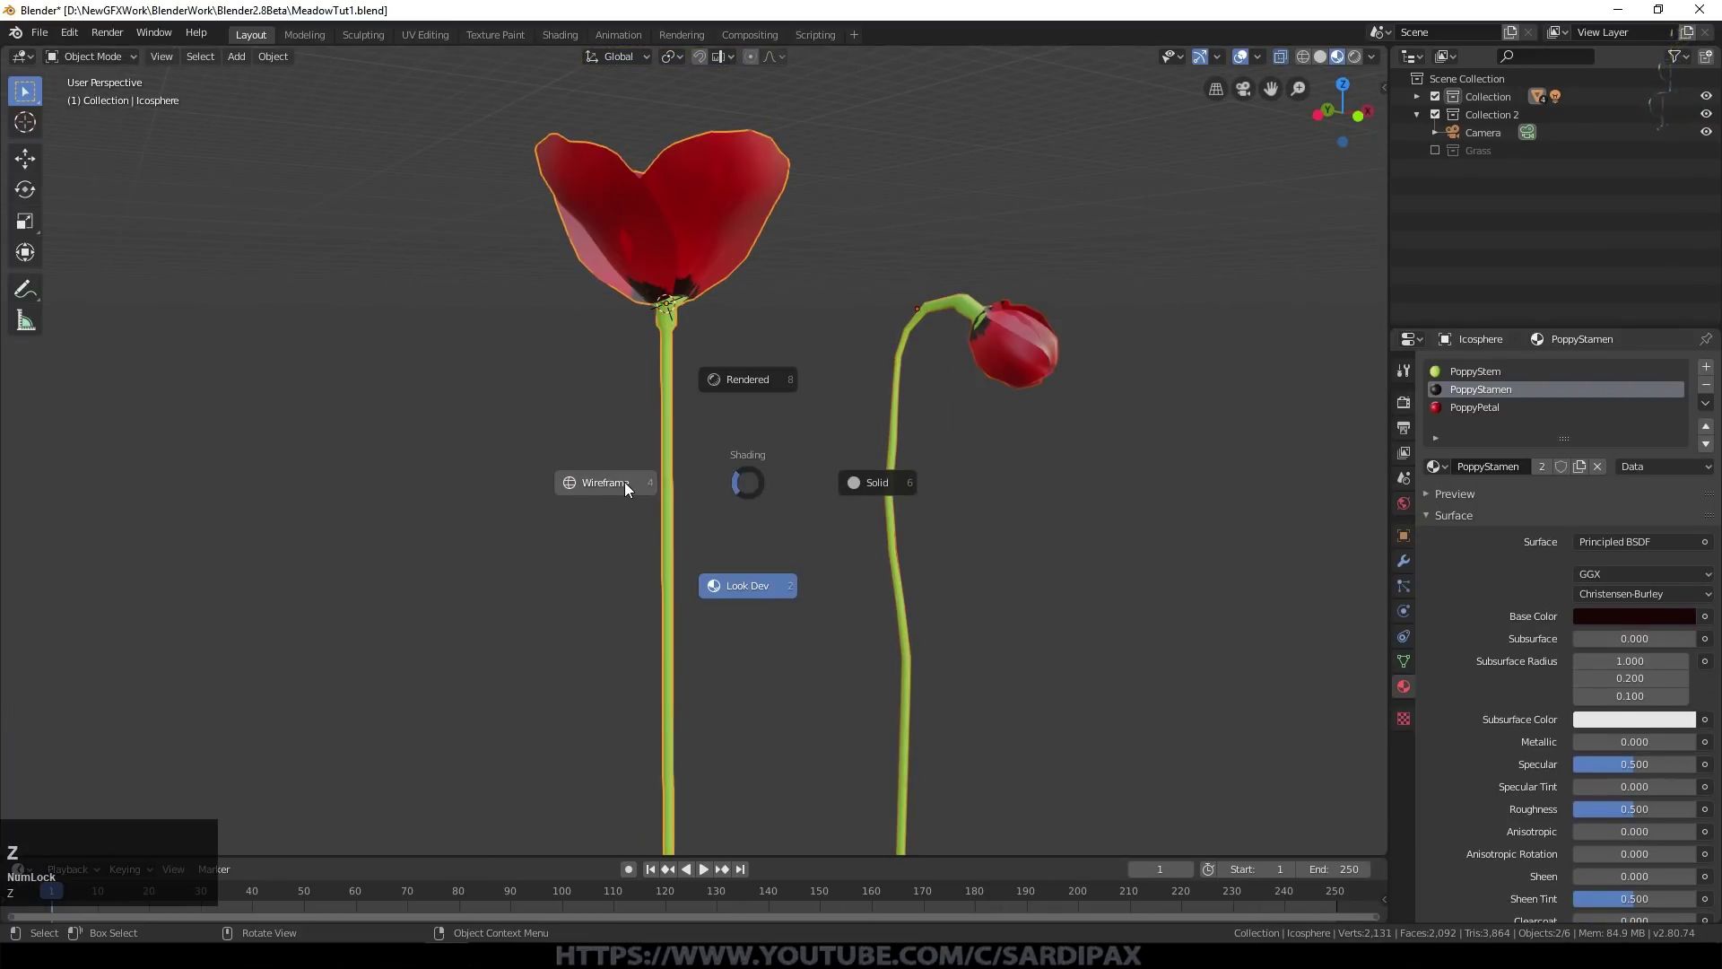
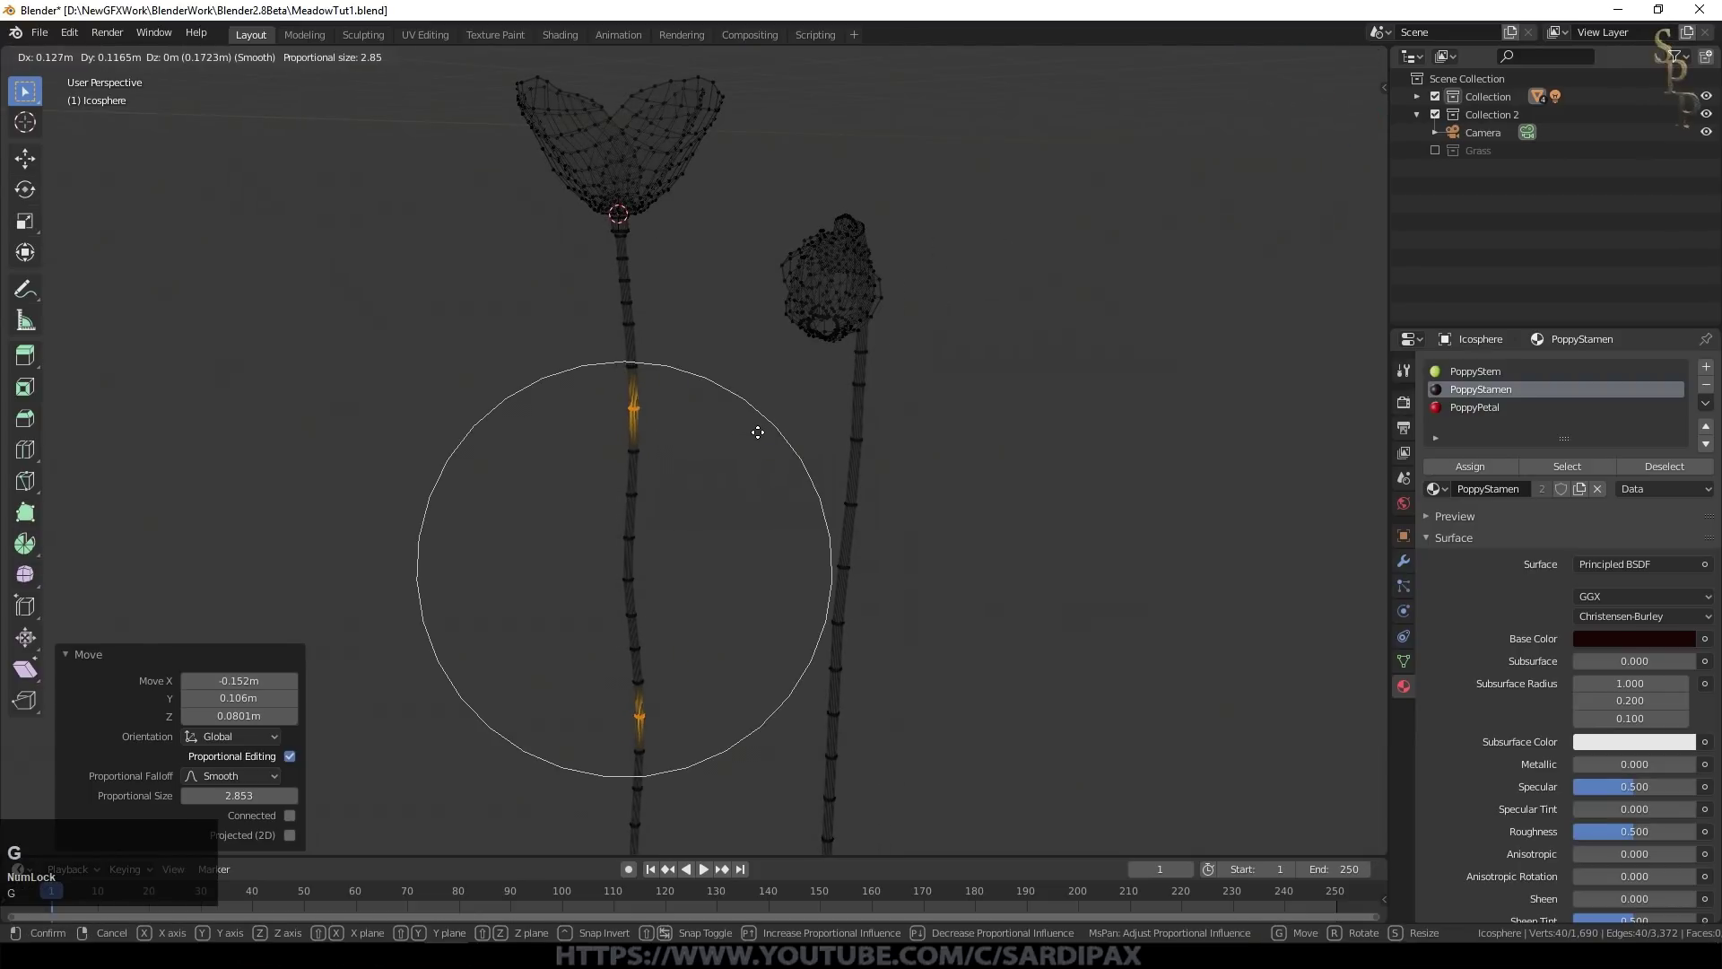
pyautogui.click(758, 428)
pyautogui.press('Tab')
pyautogui.middleClick(728, 449)
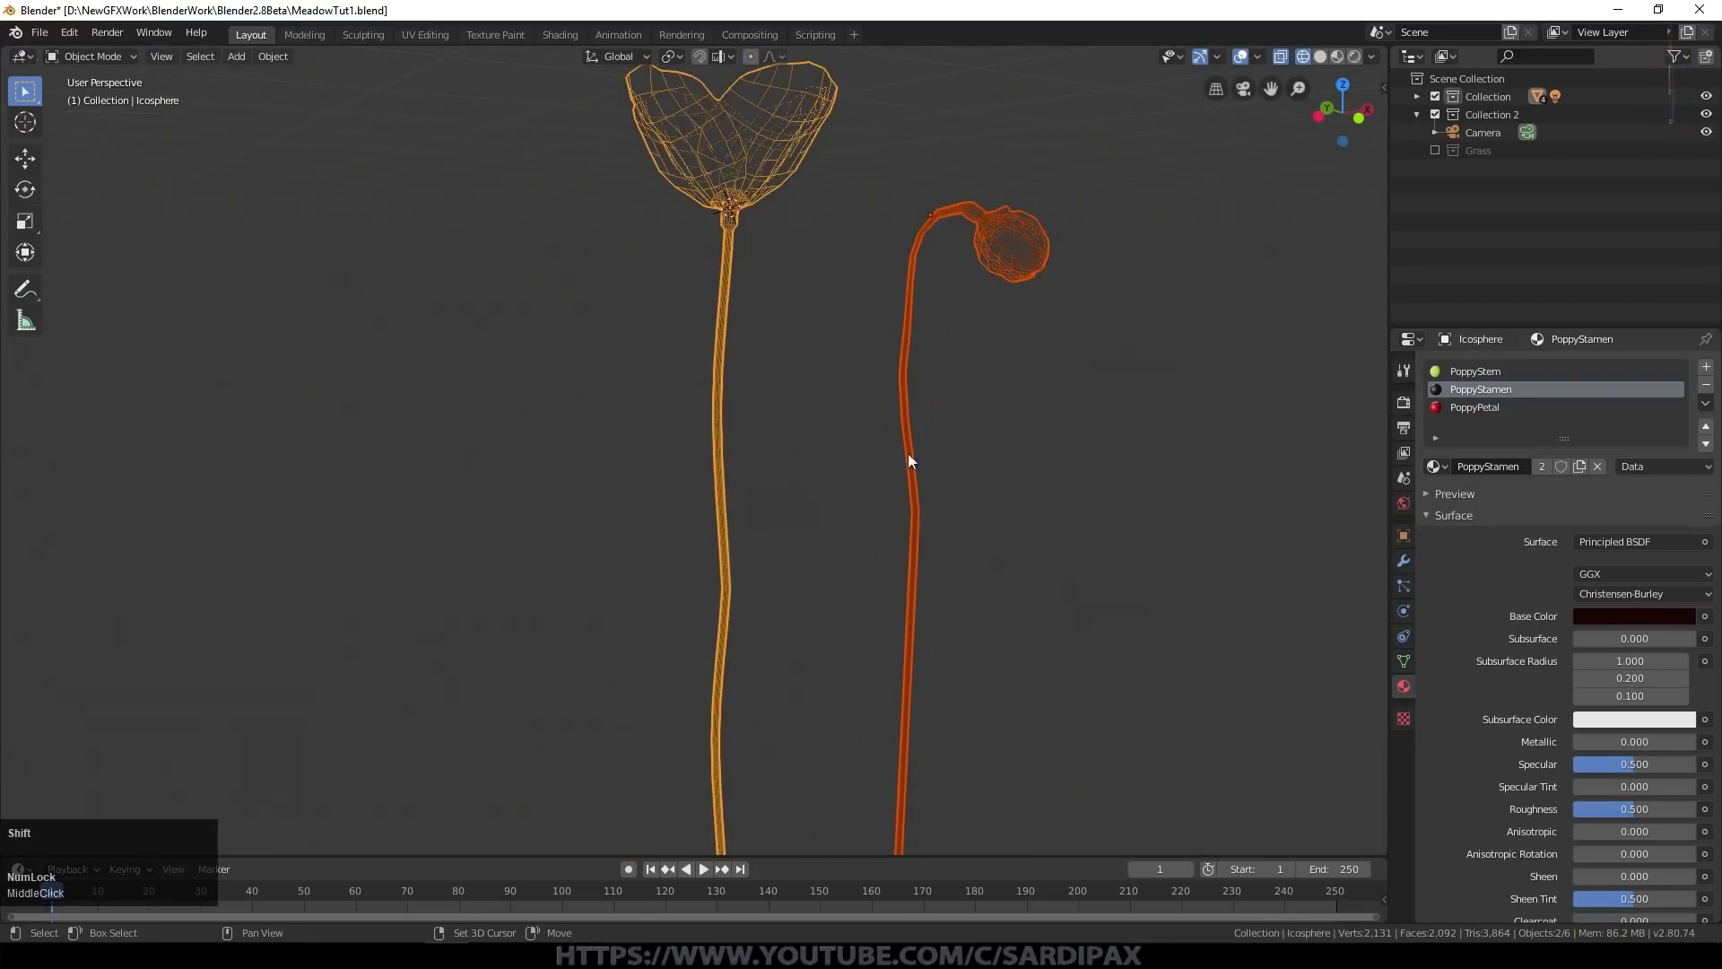
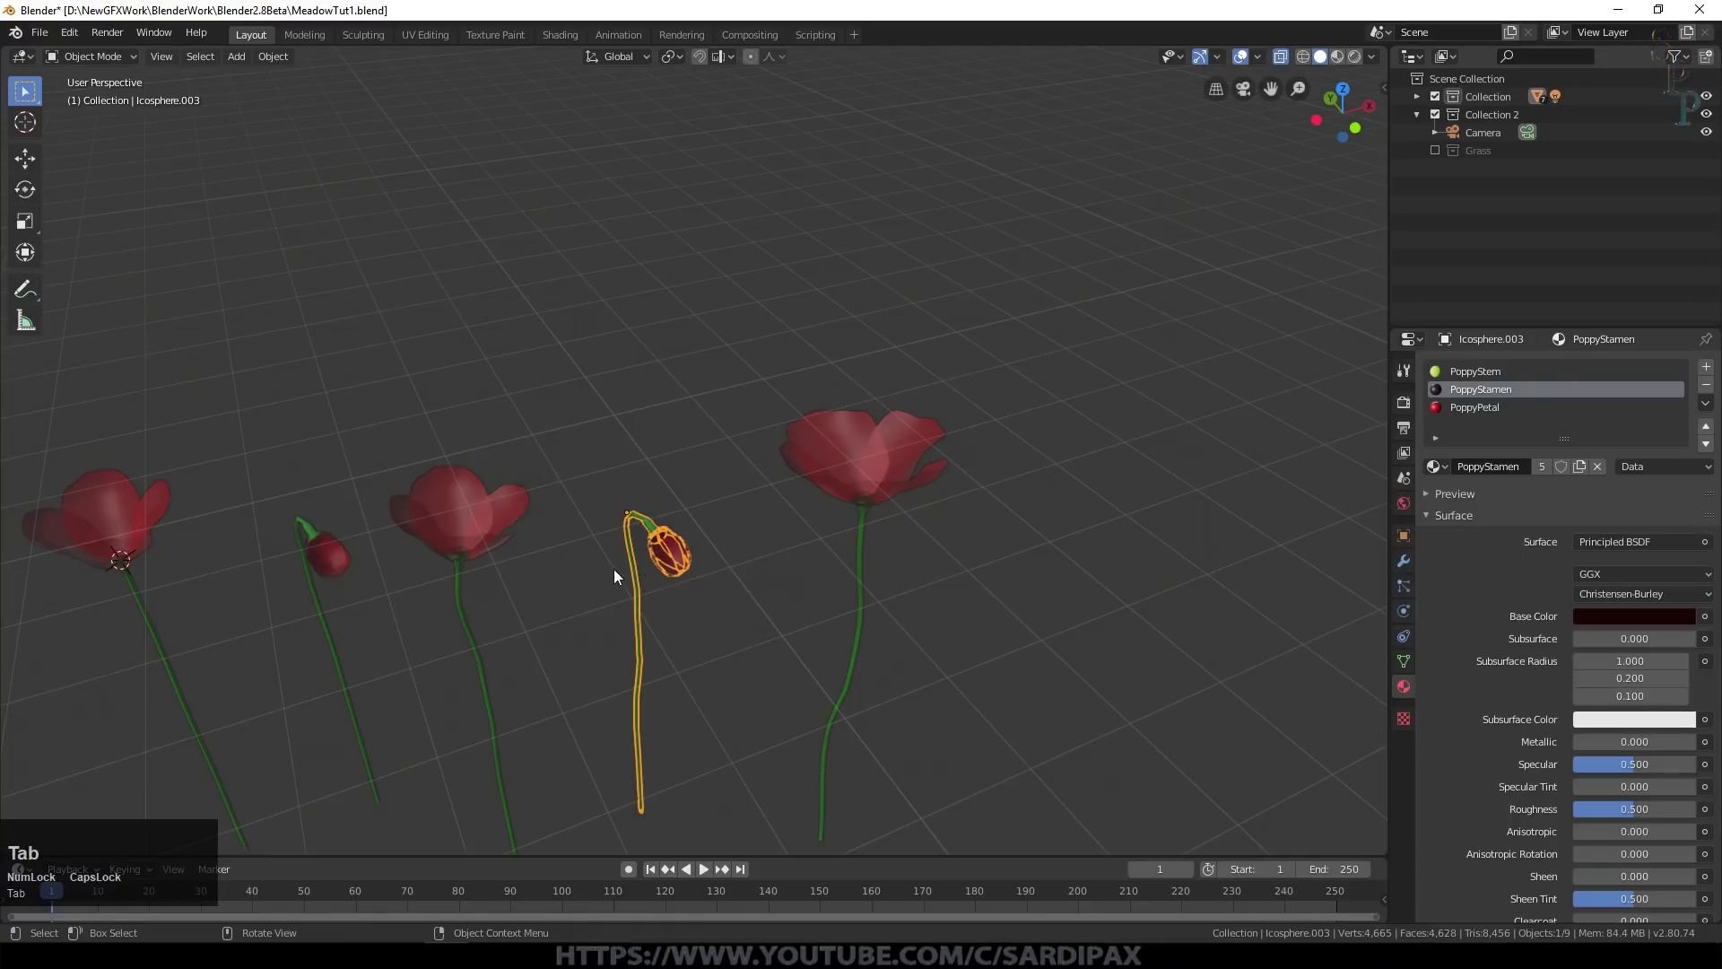
# Step: Move the five selected poppies into a new collection named Poppies
pyautogui.click(772, 431)
pyautogui.click(794, 424)
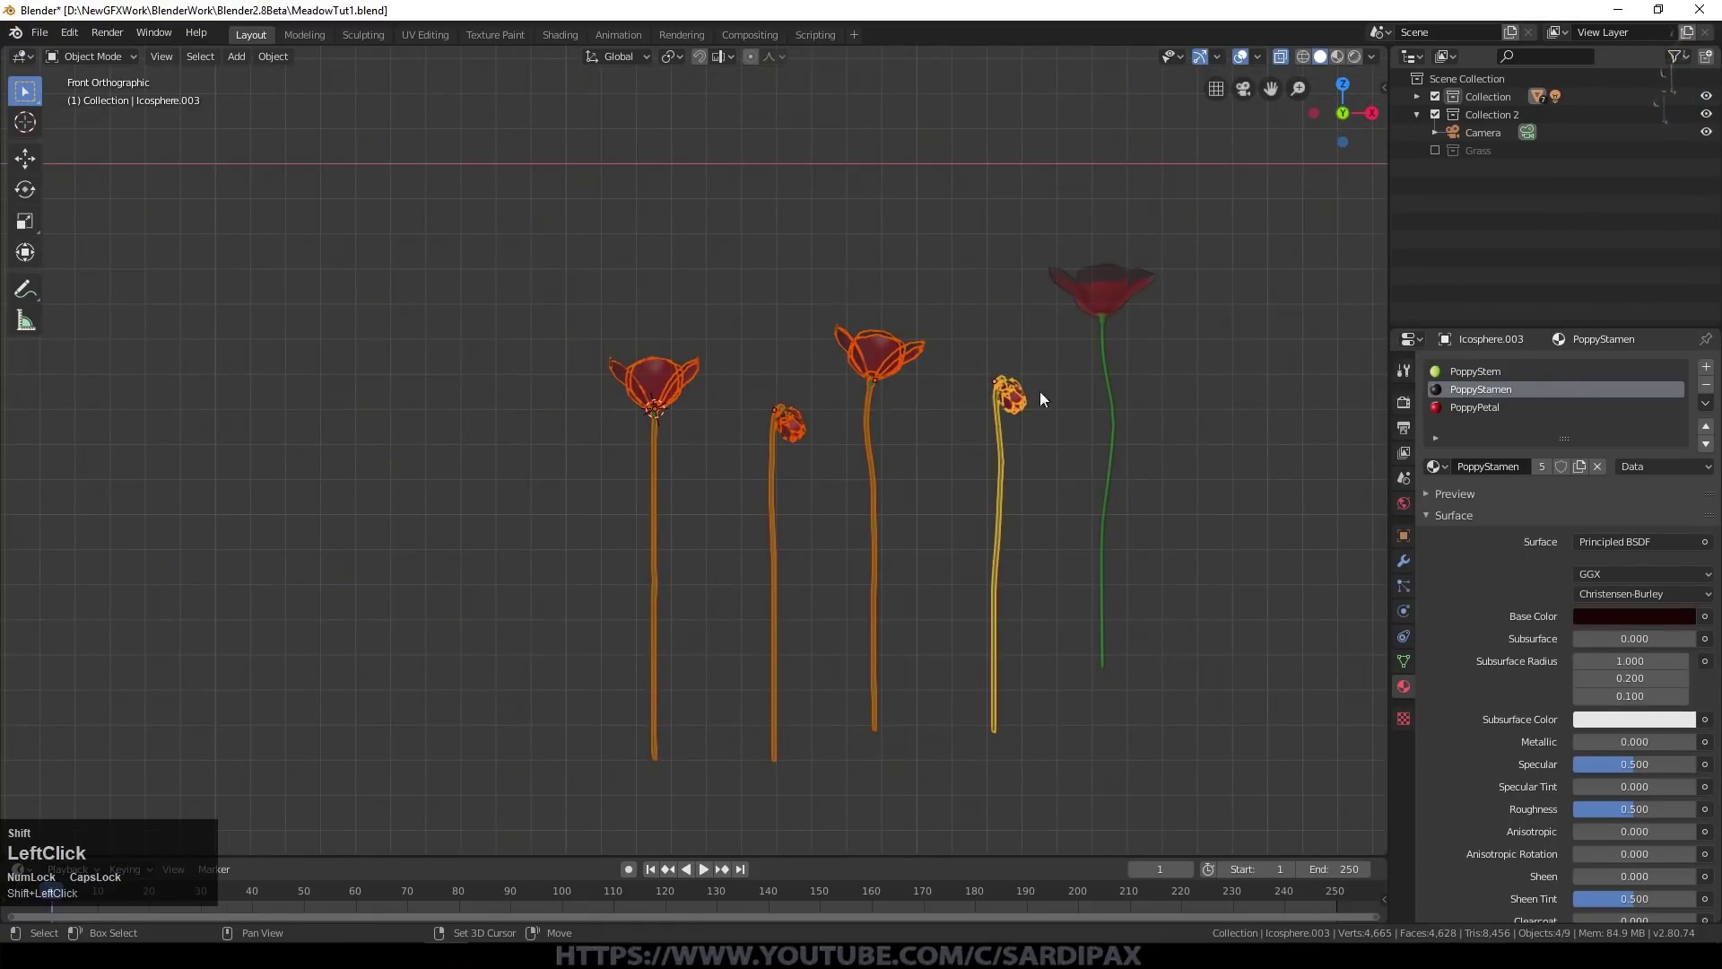
pyautogui.press('Escape')
pyautogui.press('shift+m')
pyautogui.click(1147, 481)
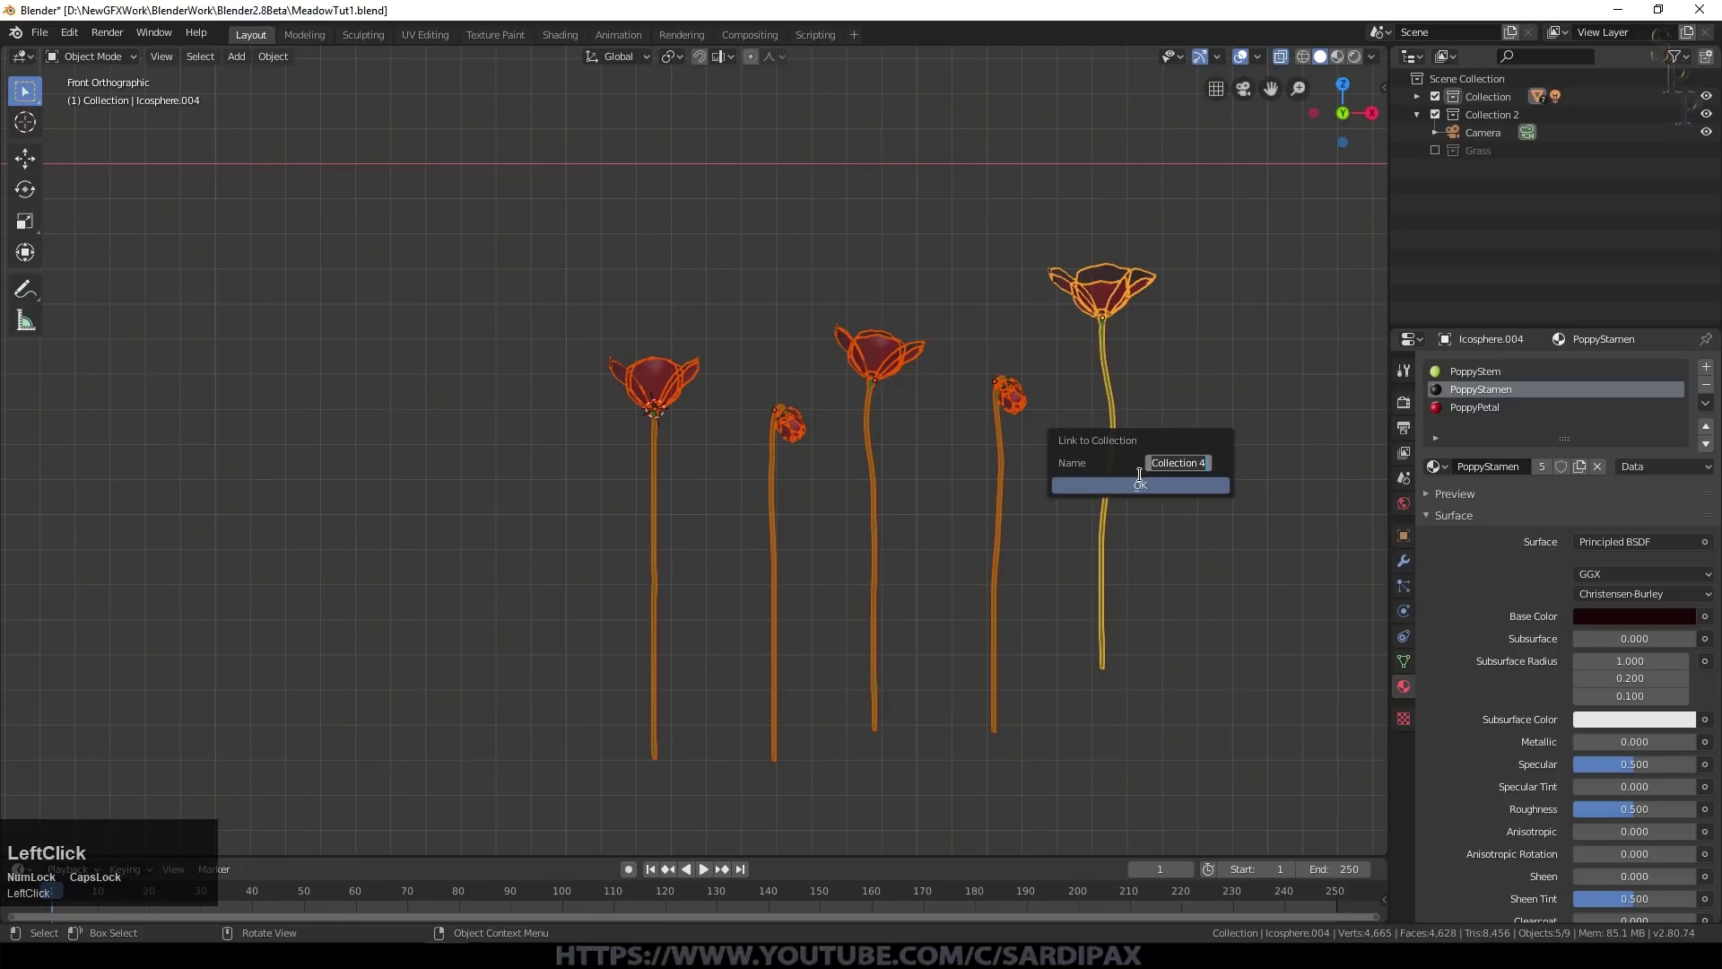
pyautogui.write('p')
pyautogui.press('shift+p')
pyautogui.press('o')
pyautogui.write('ppies')
pyautogui.press('Return')
pyautogui.click(1447, 191)
# Step: Exclude the Poppies collection from the scene and frame the poppies in front view
pyautogui.click(1426, 176)
pyautogui.scroll(-3)
pyautogui.click(1441, 181)
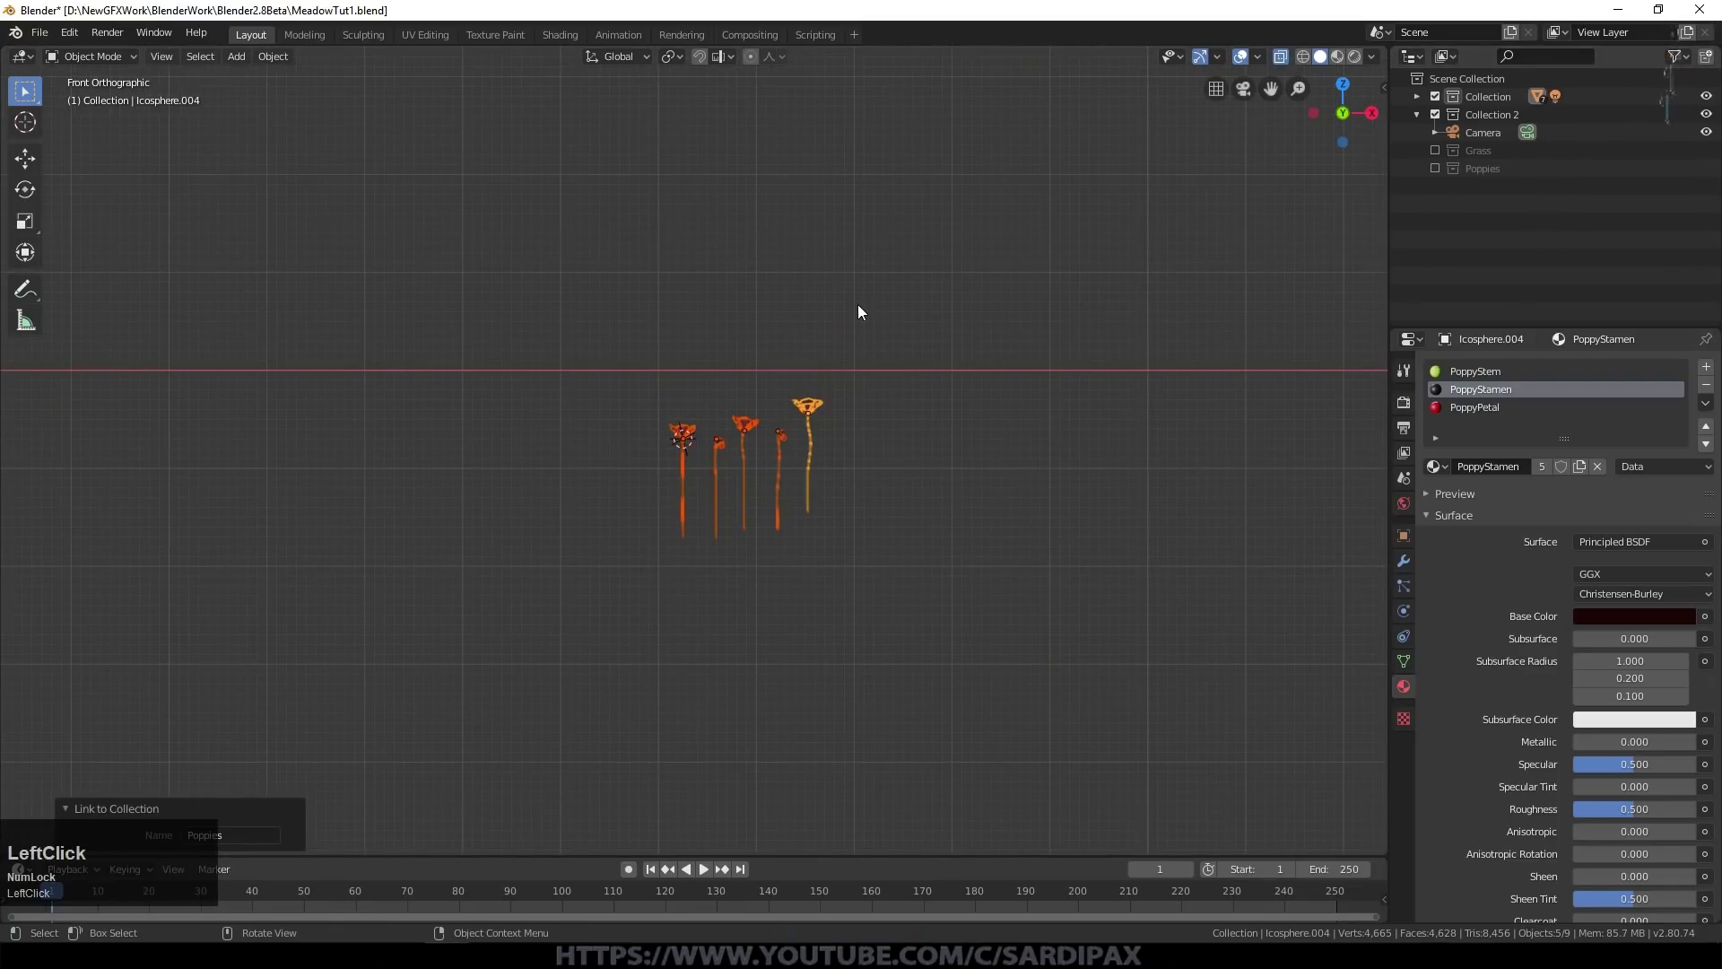
pyautogui.press('KP_Decimal')
pyautogui.press('KP_1')
pyautogui.scroll(-3)
pyautogui.scroll(3)
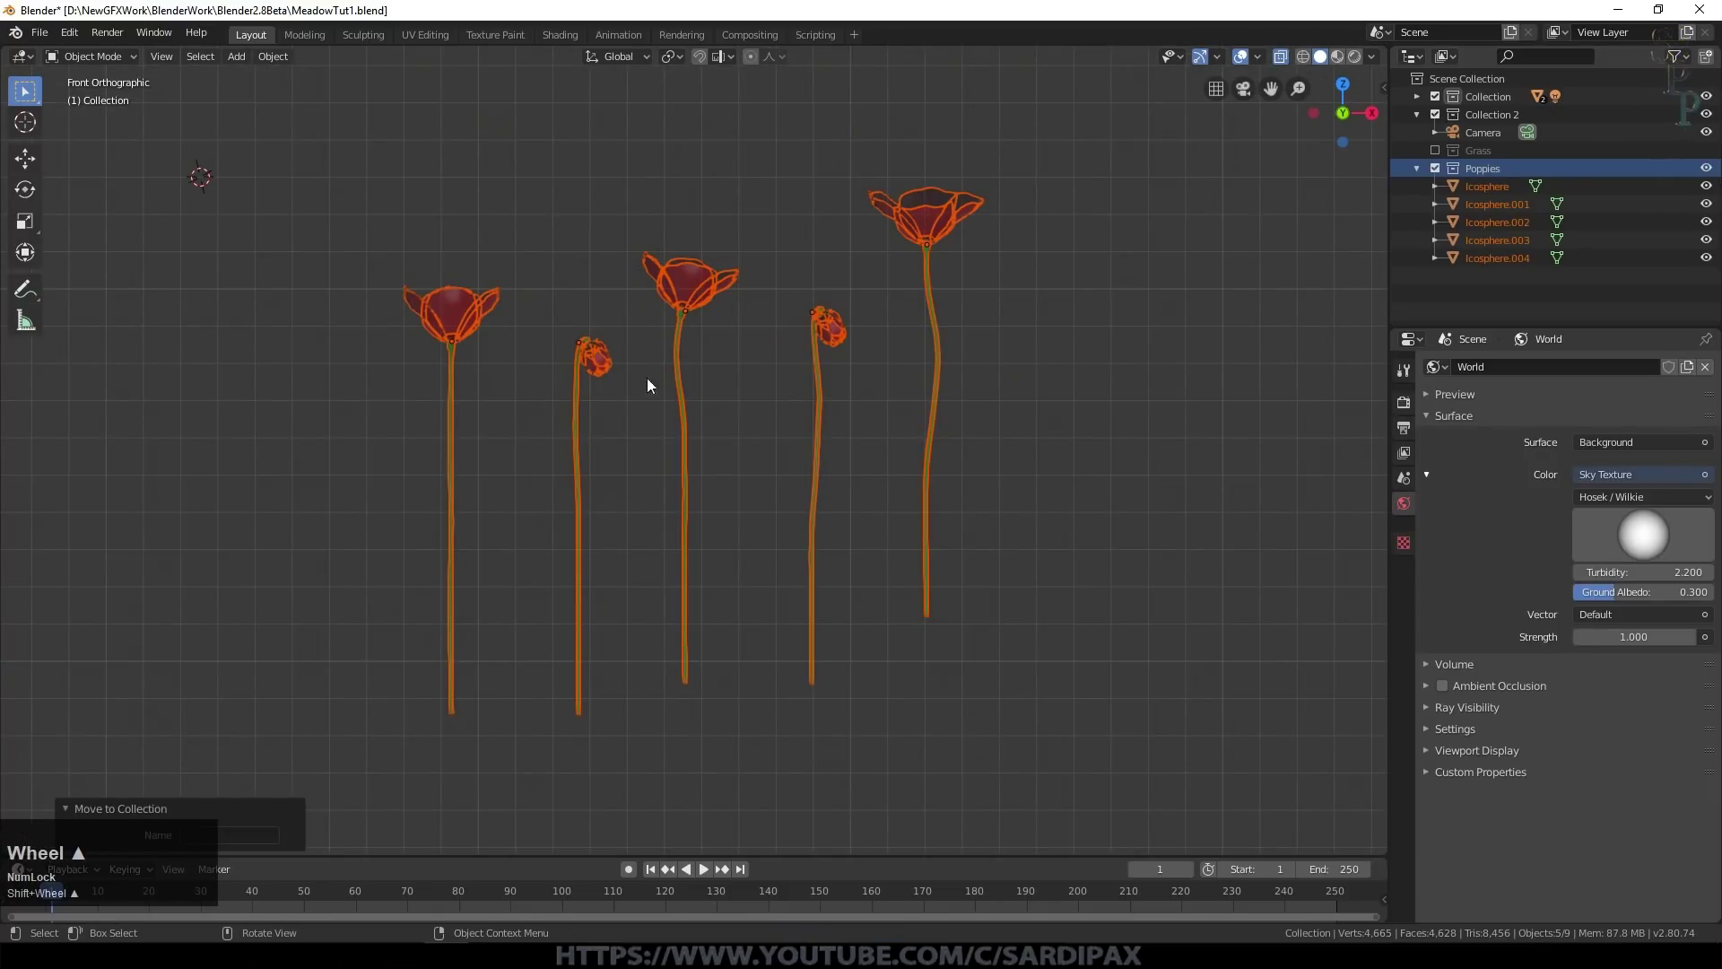
# Step: Reshape the first poppy's stem by moving its vertices, checking it from the side view
pyautogui.press('Tab')
pyautogui.click(447, 351)
pyautogui.press('Tab')
pyautogui.press('a')
pyautogui.press('g')
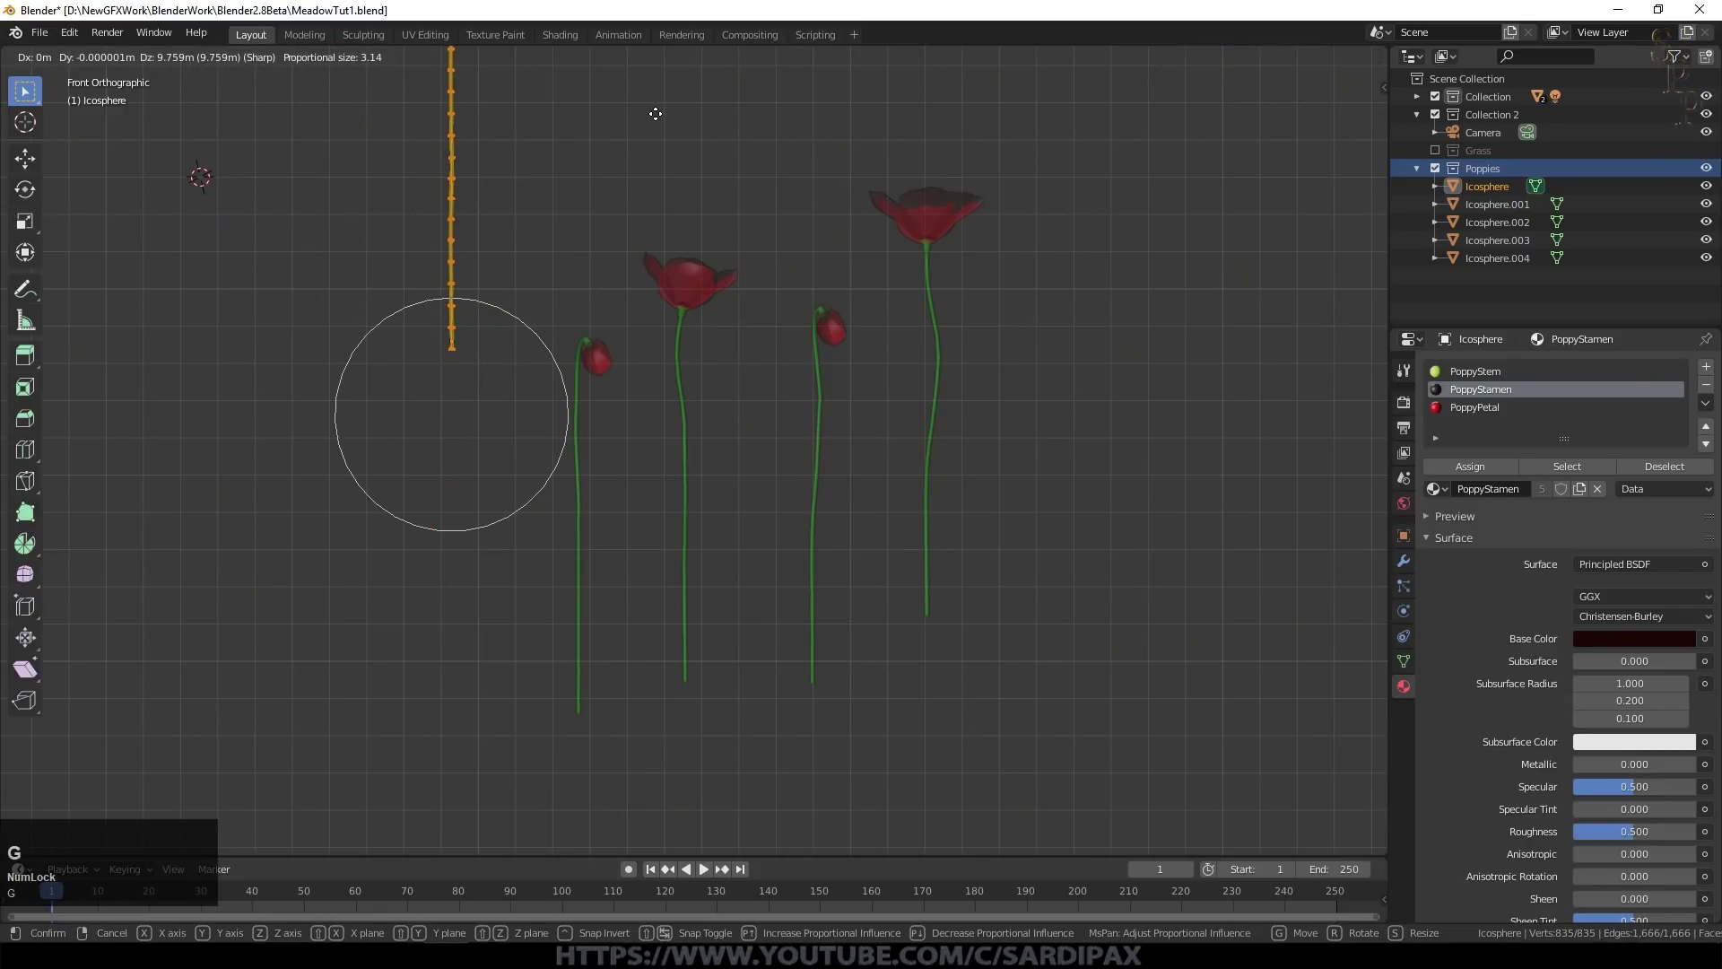
pyautogui.click(656, 110)
pyautogui.press('KP_3')
pyautogui.press('Tab')
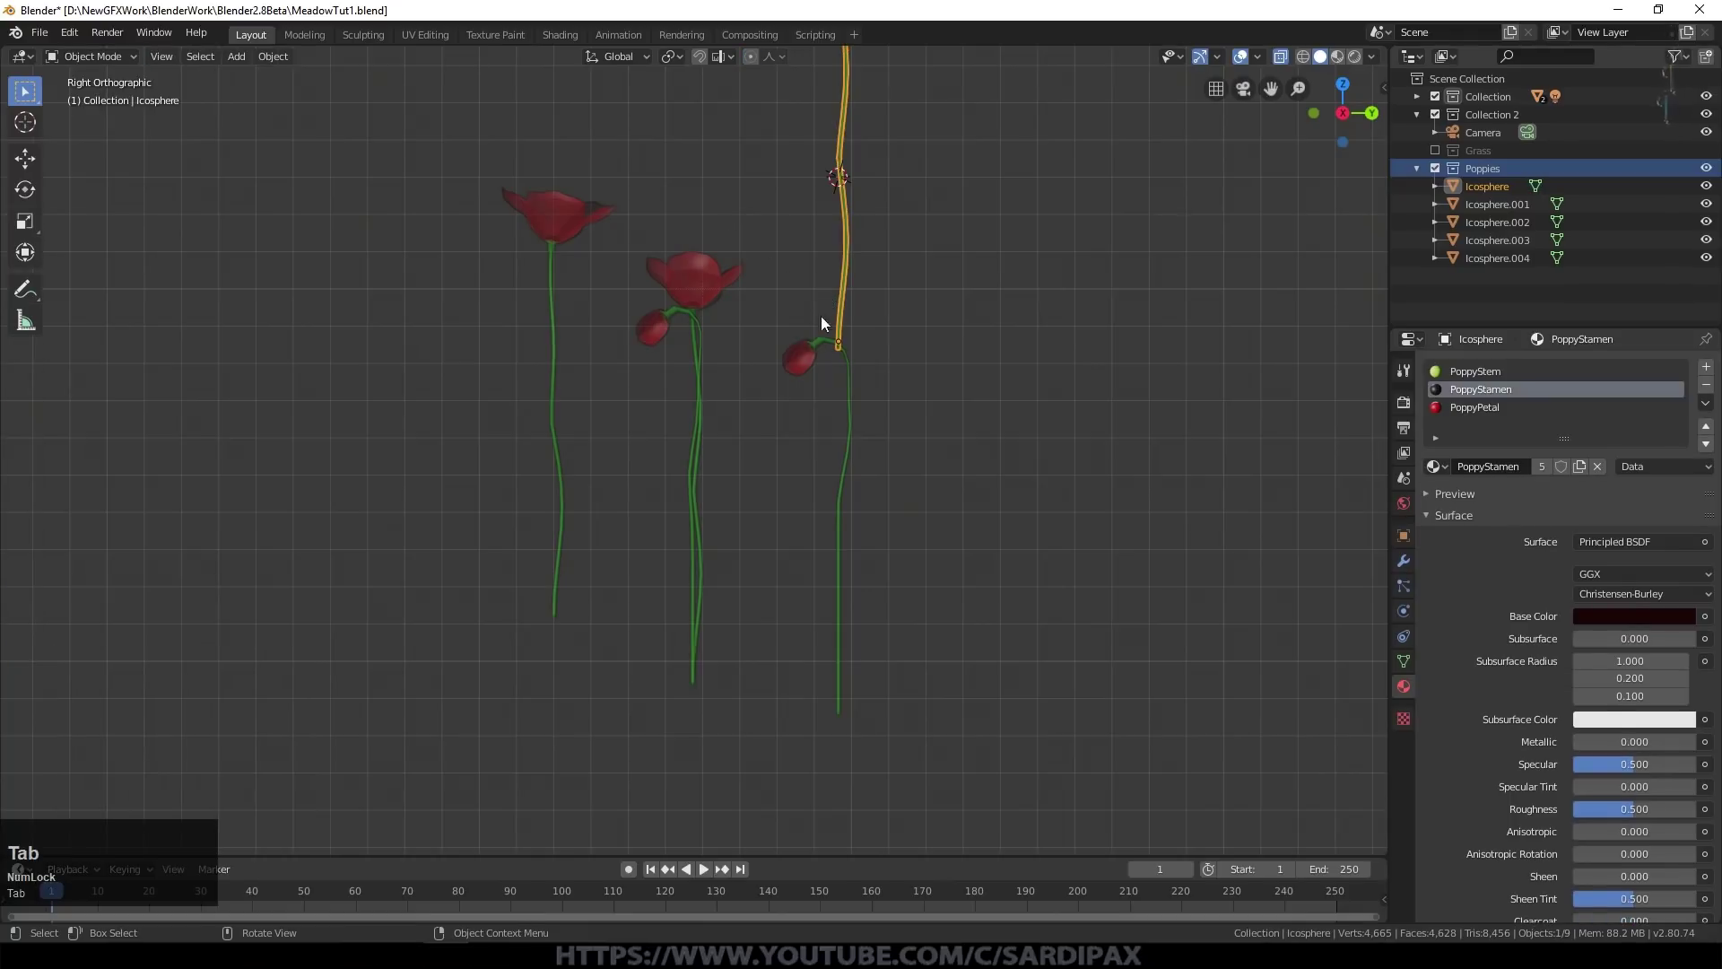
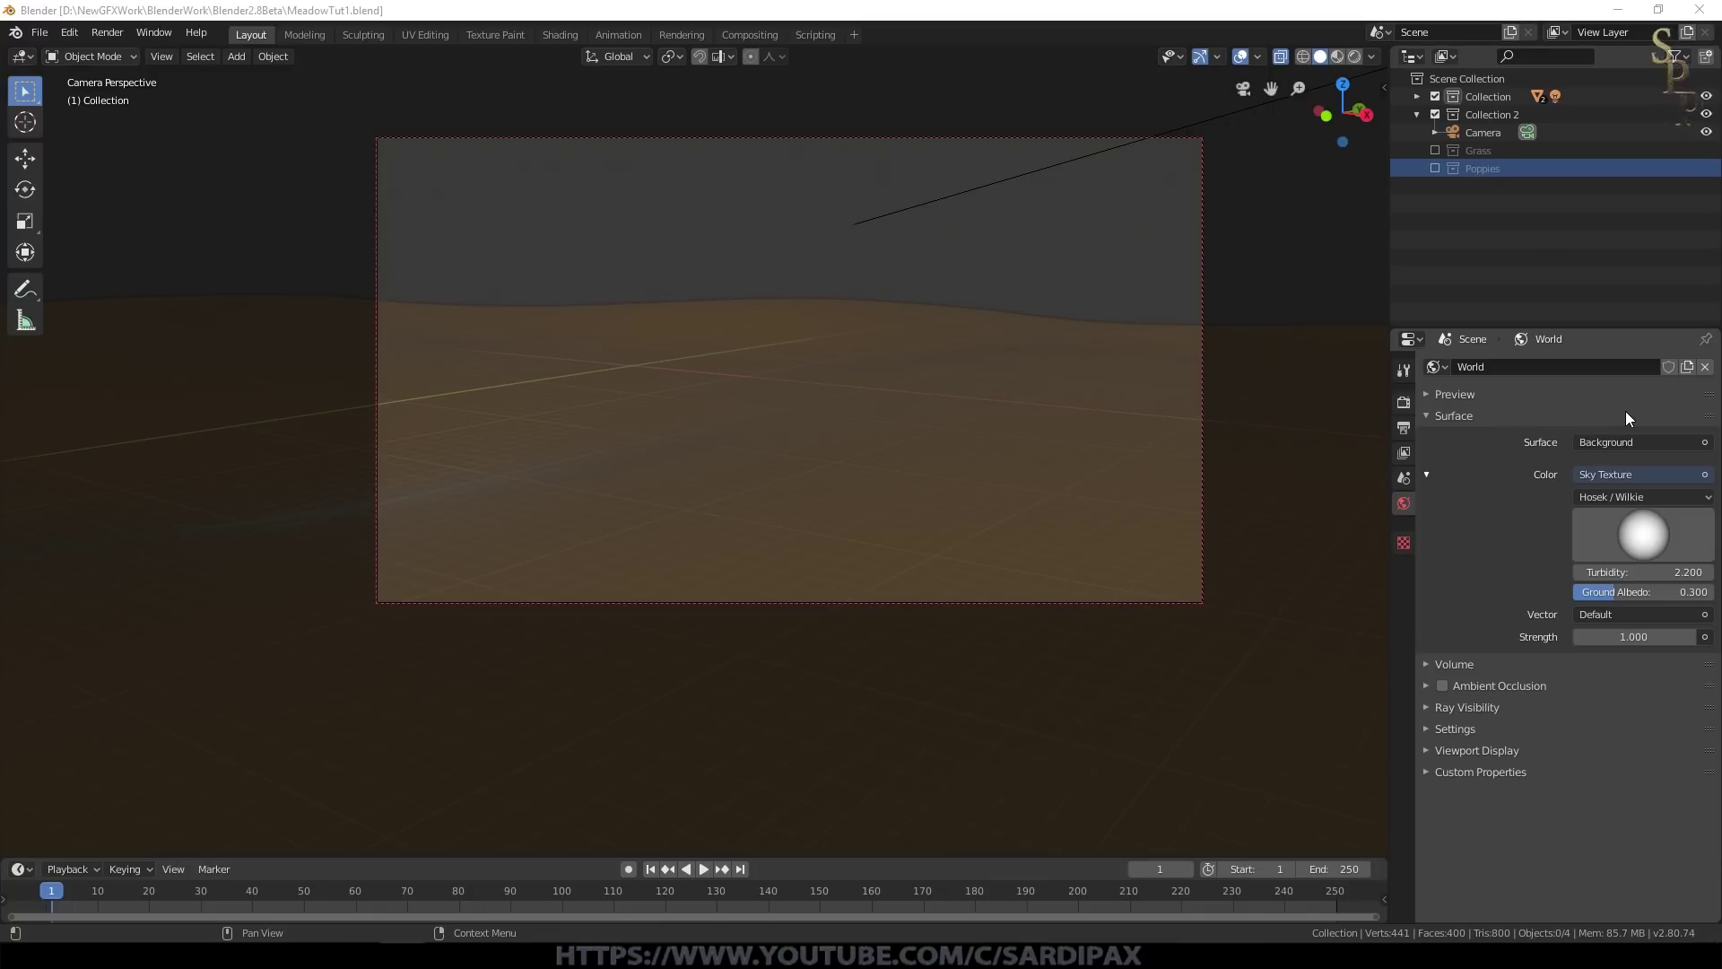
# Step: Add a second particle system to the ground plane with an independent copy of the Grass settings, named Poppies
pyautogui.click(1478, 417)
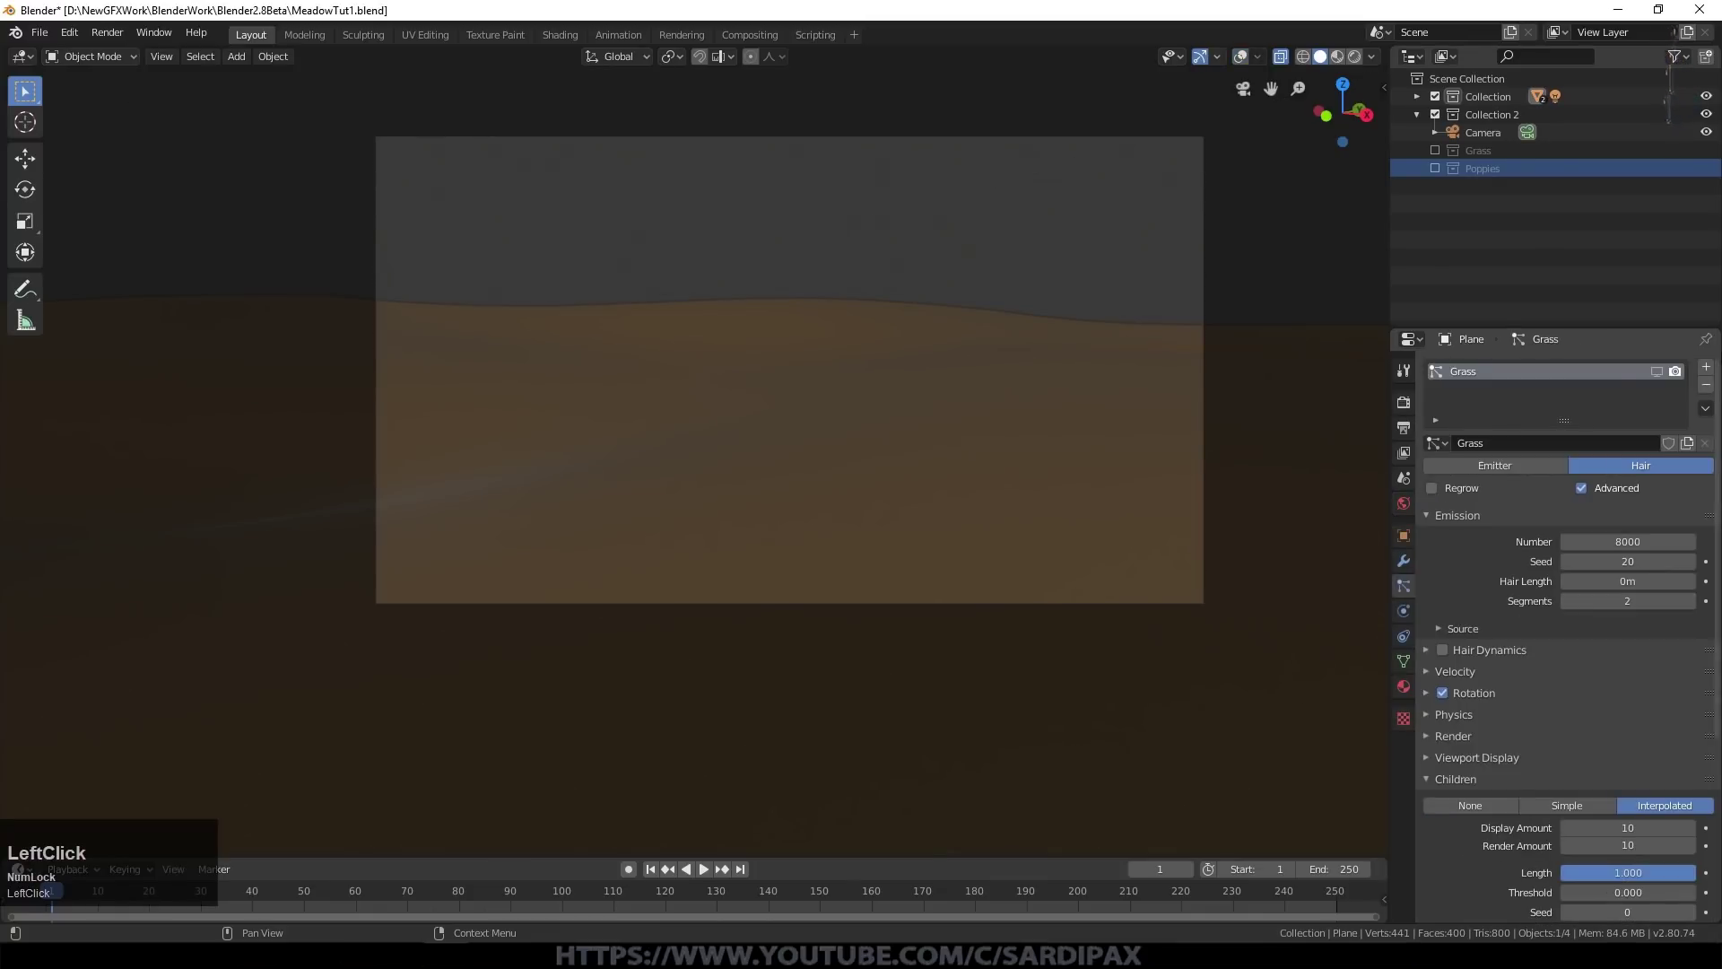
pyautogui.click(1712, 367)
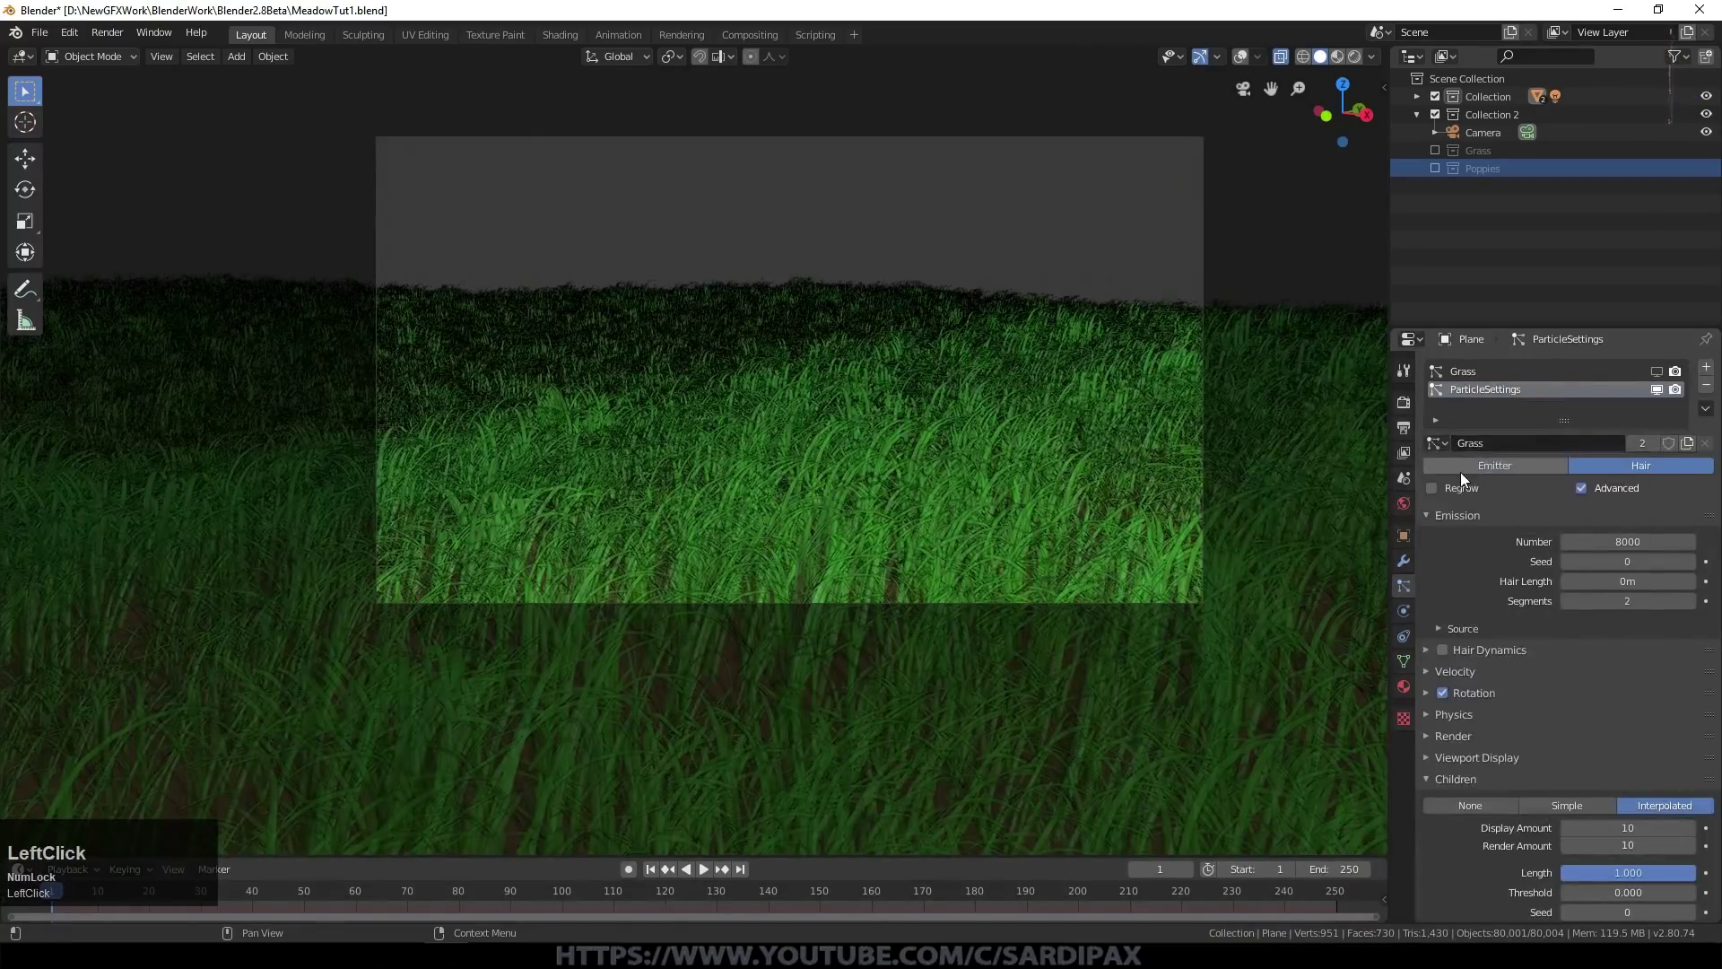
pyautogui.press('ctrl+z')
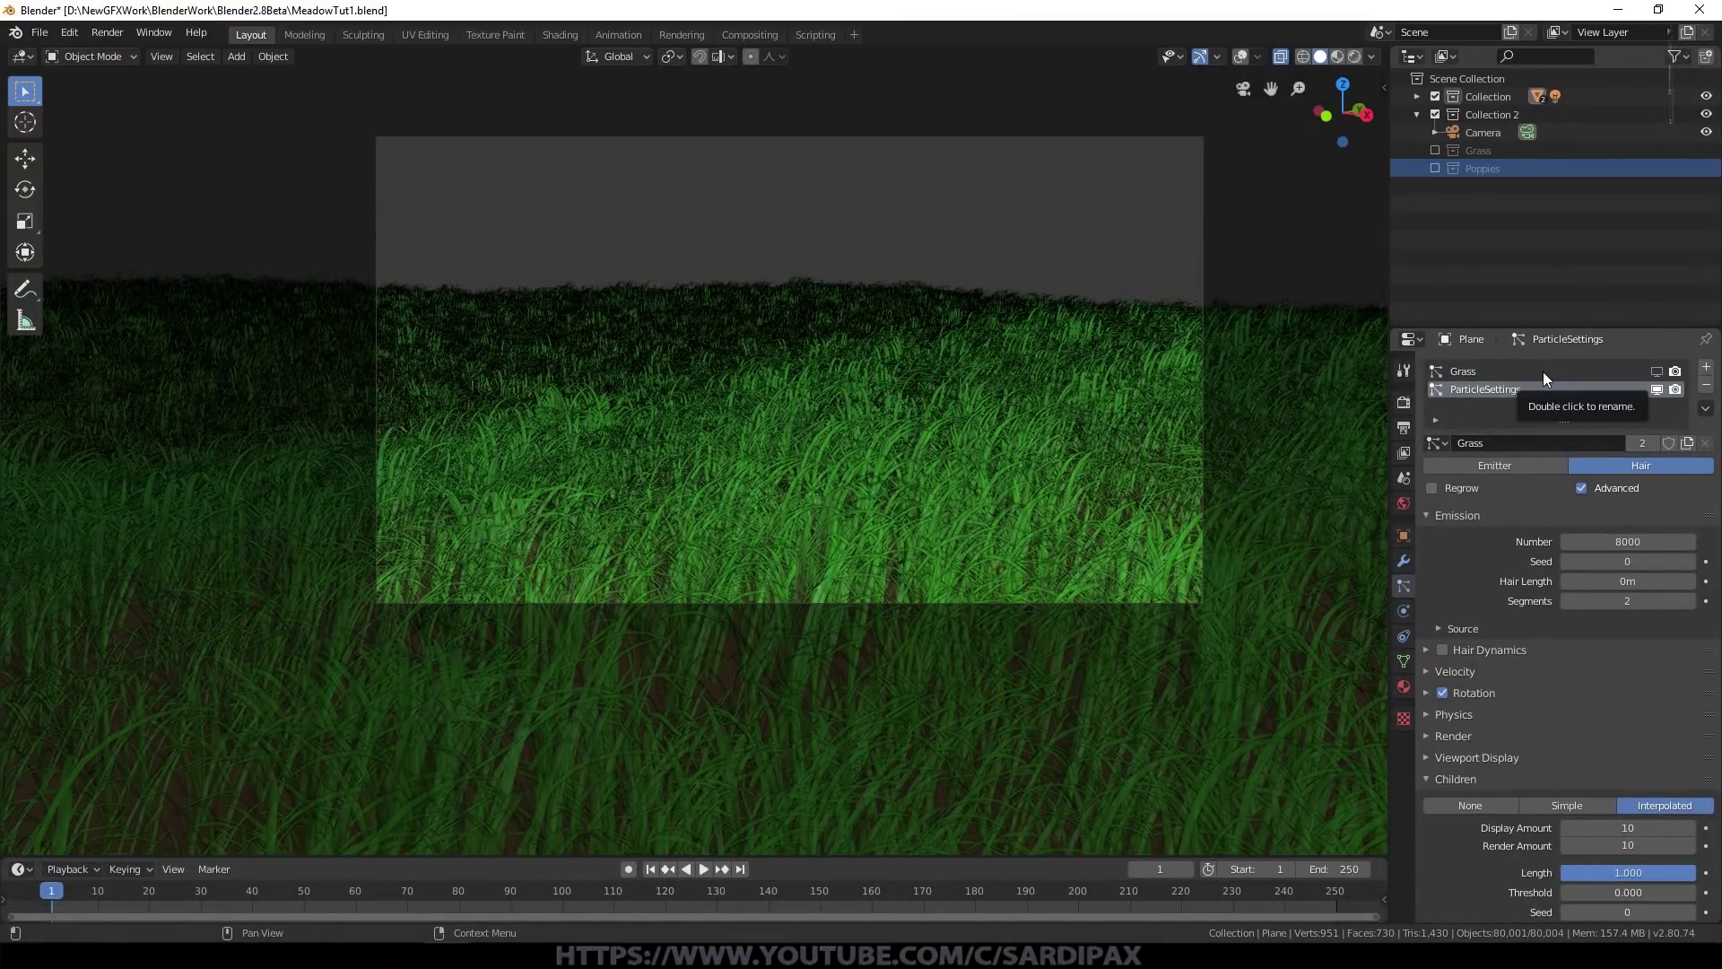
pyautogui.click(1652, 452)
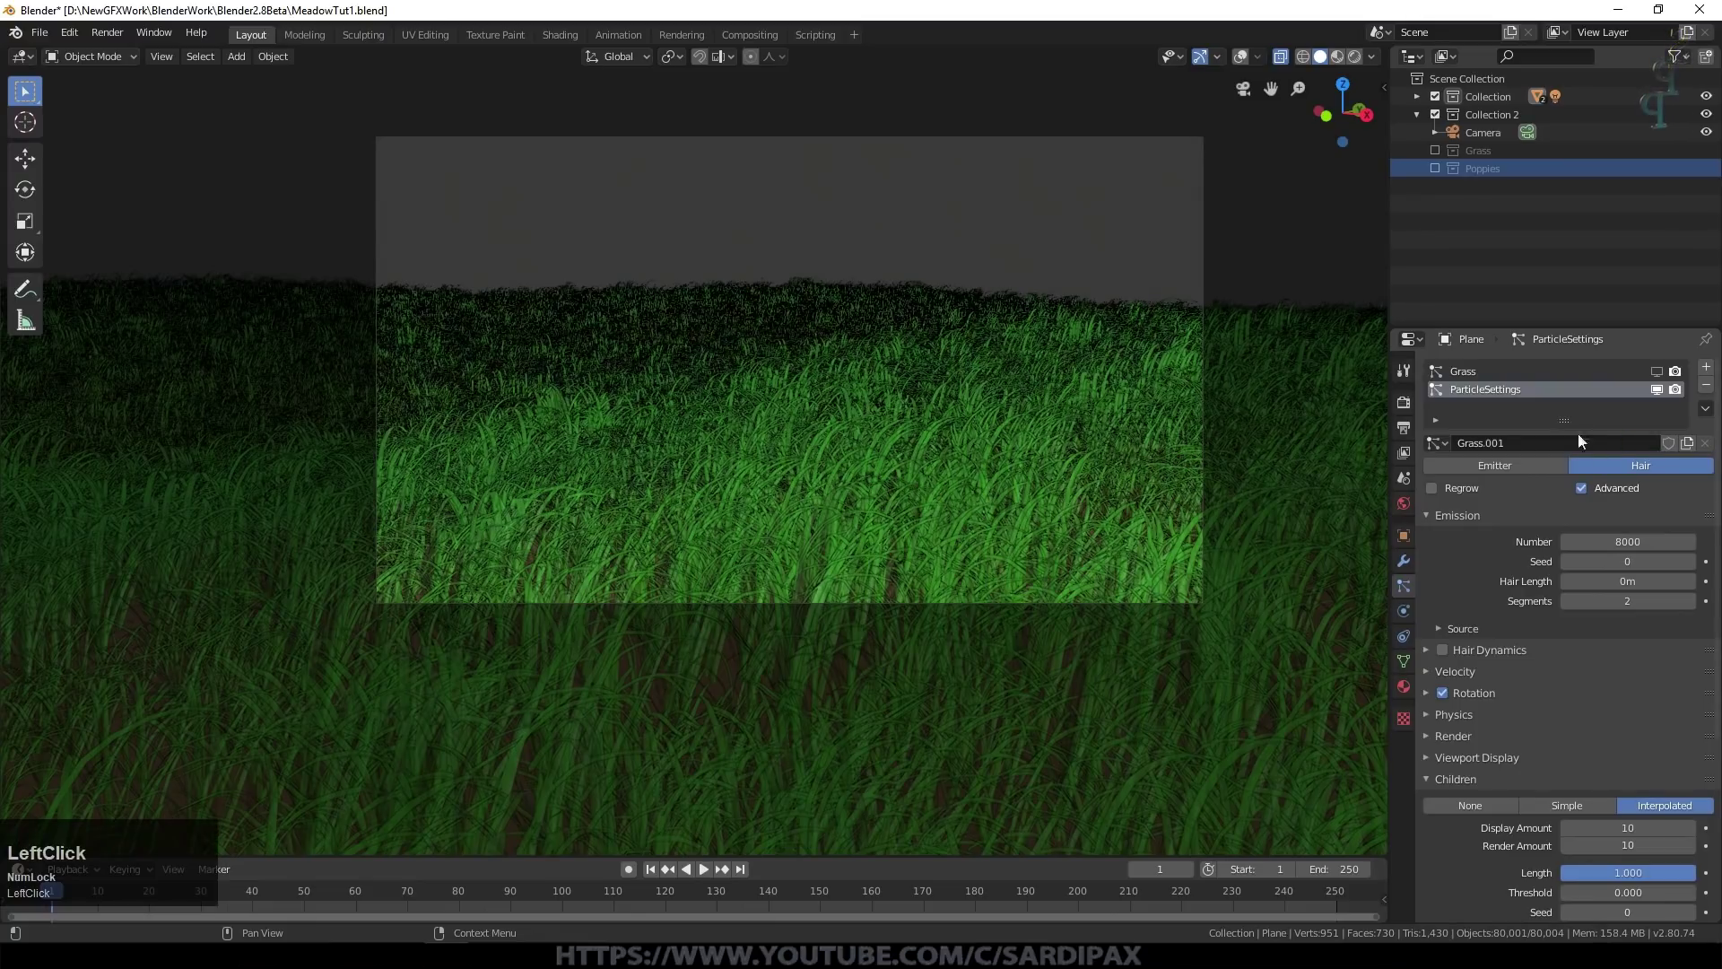
pyautogui.press('shift+p')
pyautogui.press('o')
pyautogui.click(1525, 392)
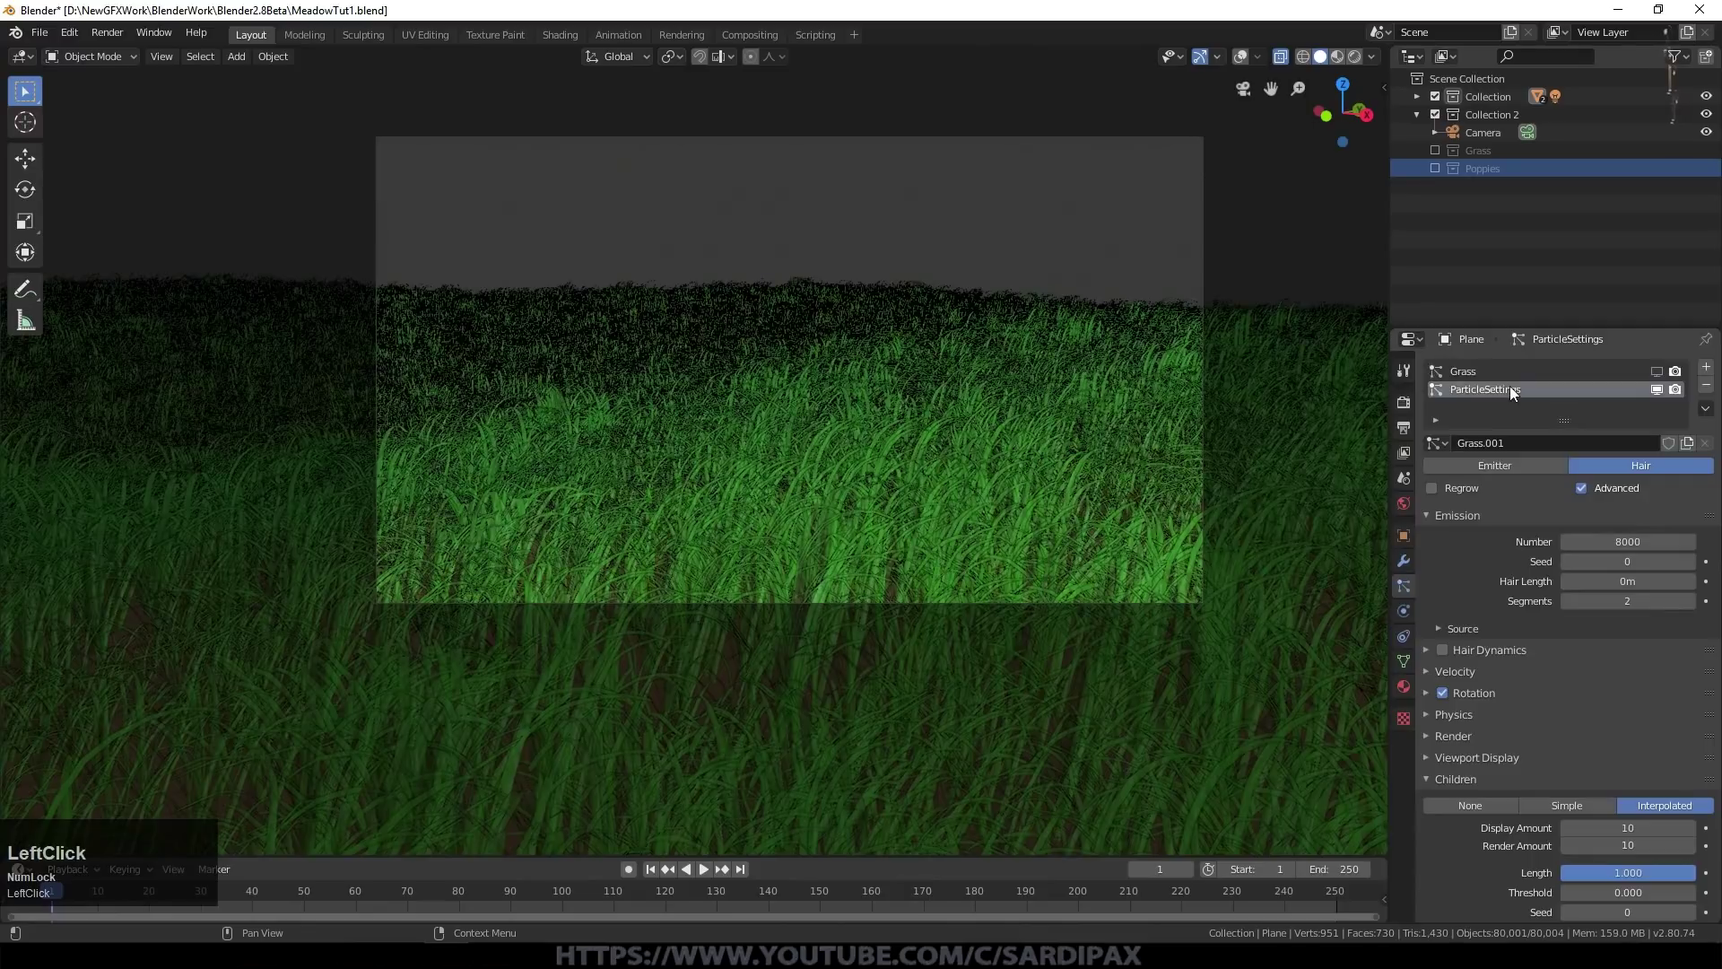
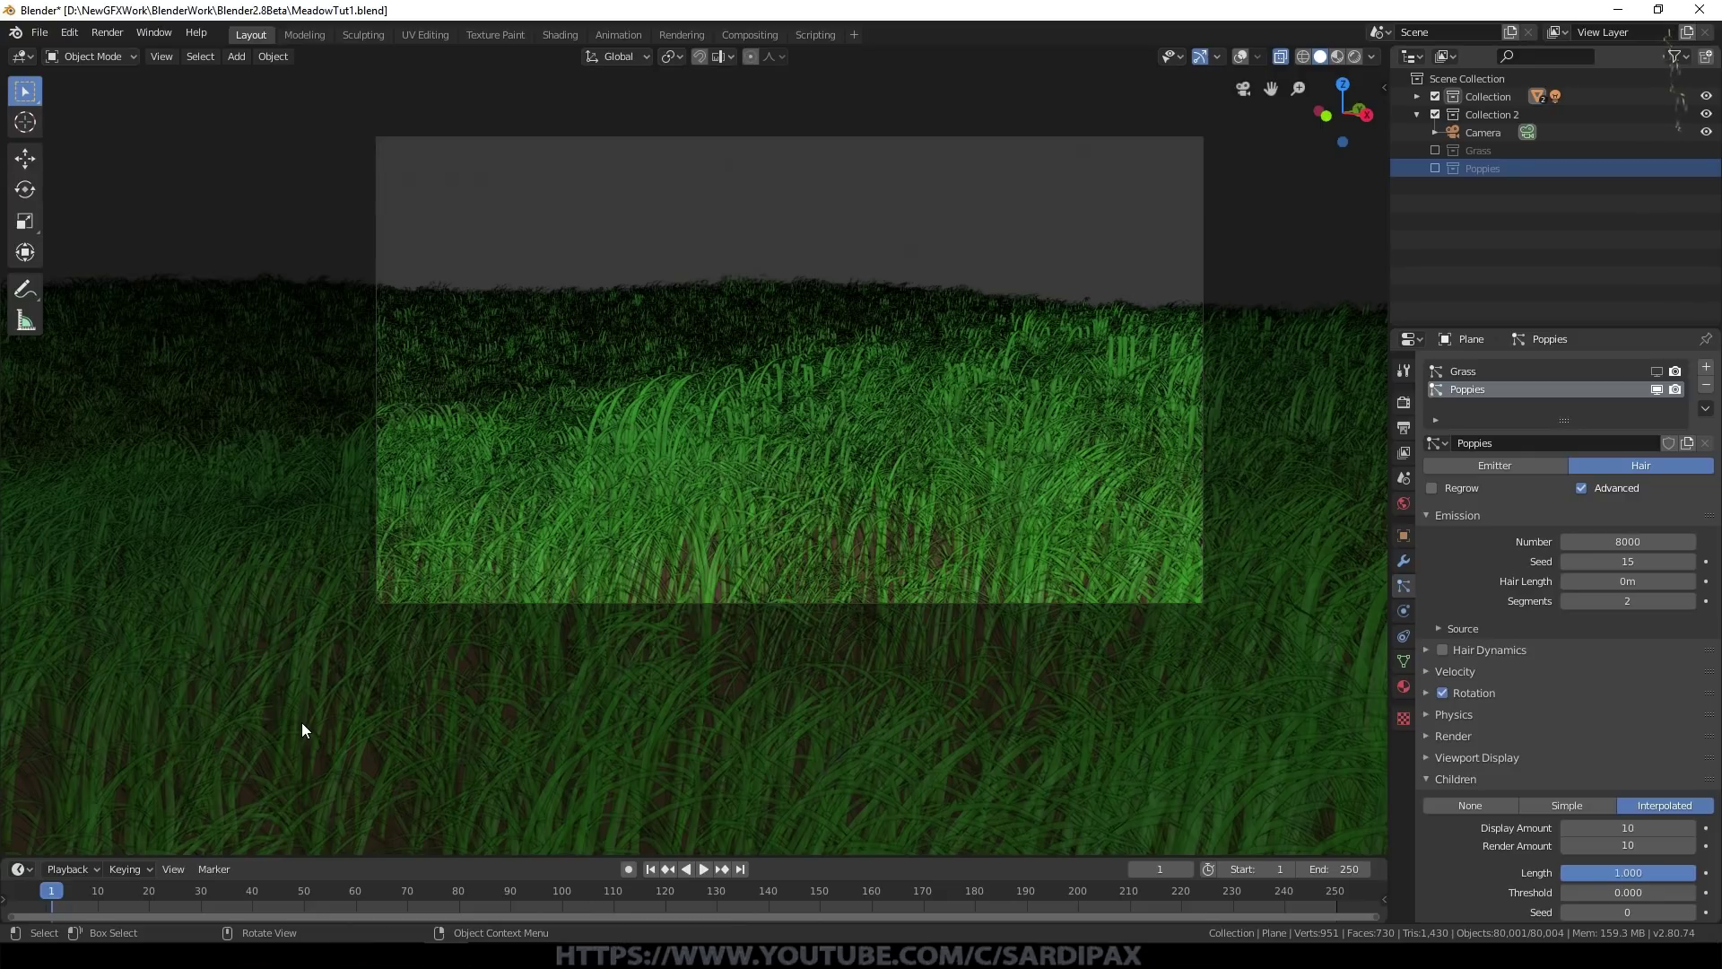
# Step: Render the Poppies particles as instances of the Poppies collection
pyautogui.click(1698, 739)
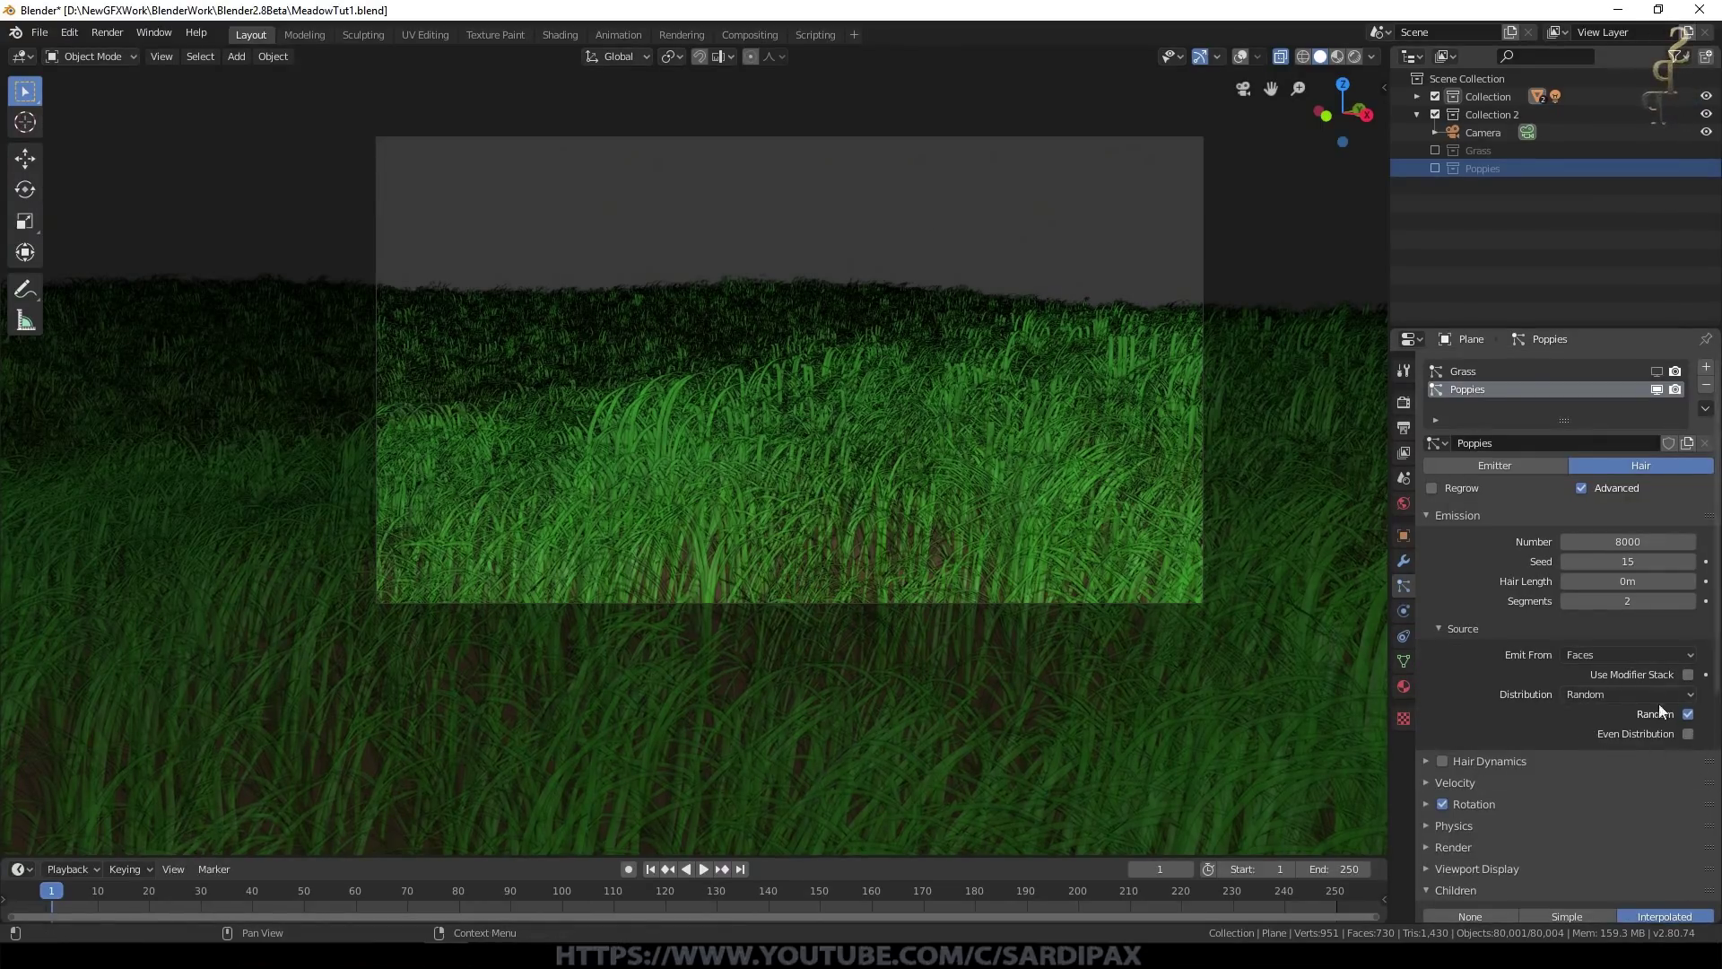
pyautogui.click(1436, 637)
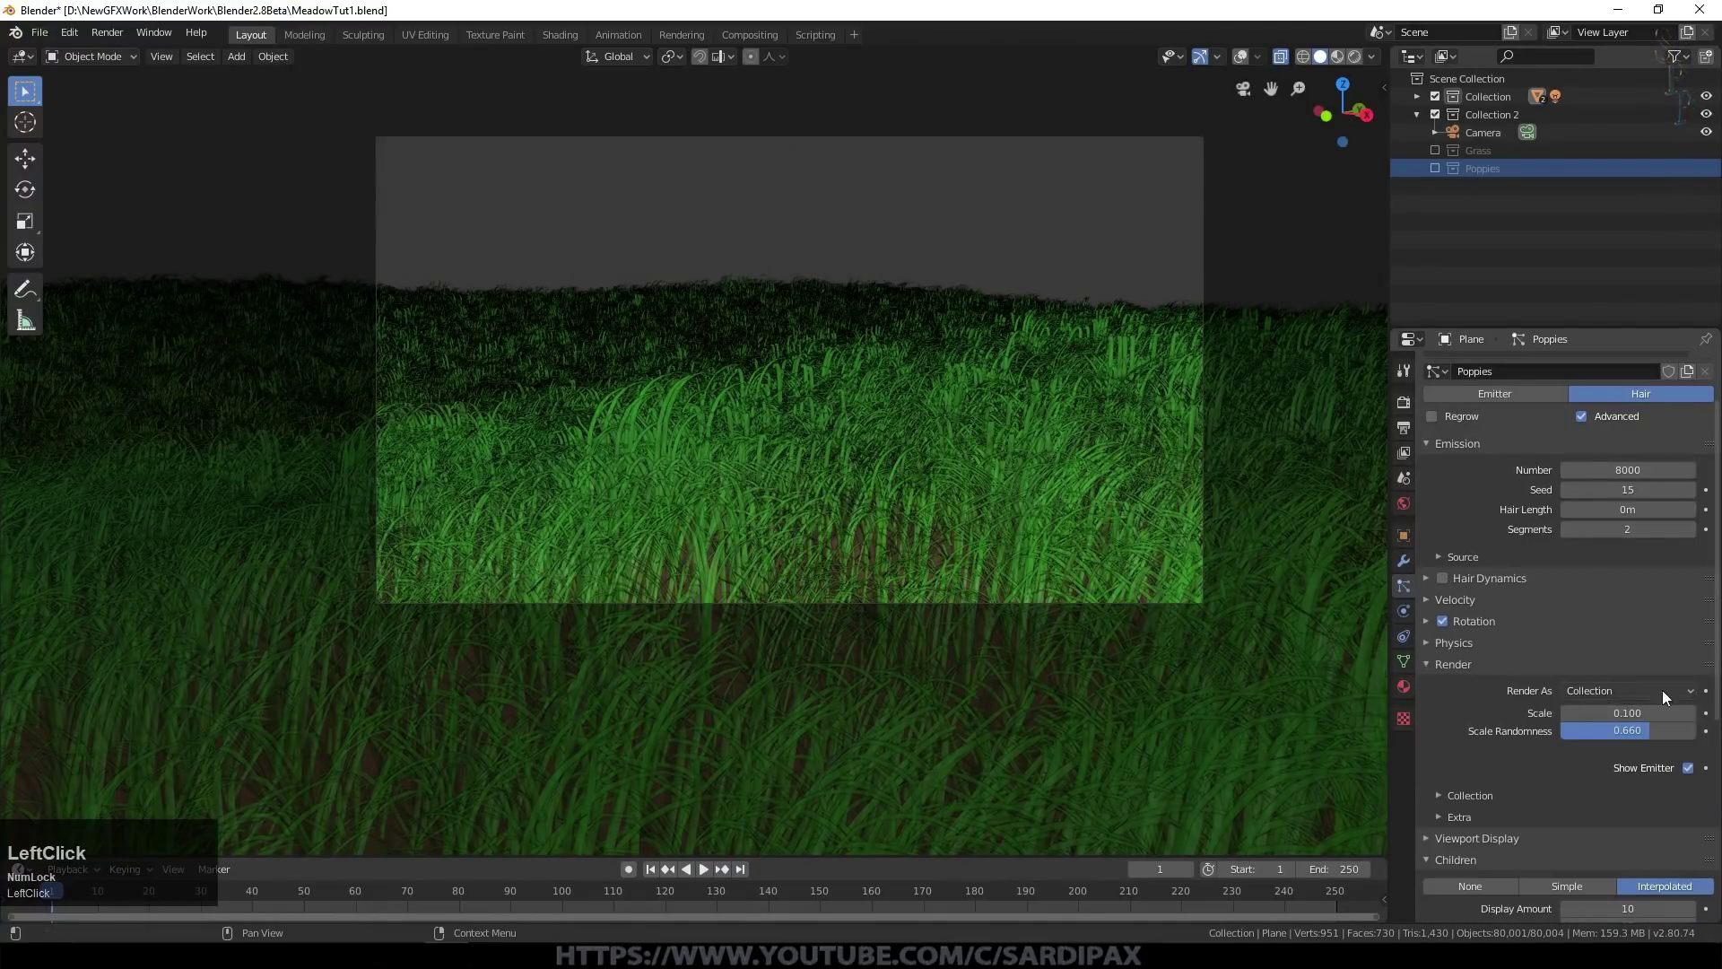
pyautogui.click(1589, 784)
pyautogui.scroll(-3)
pyautogui.click(1443, 766)
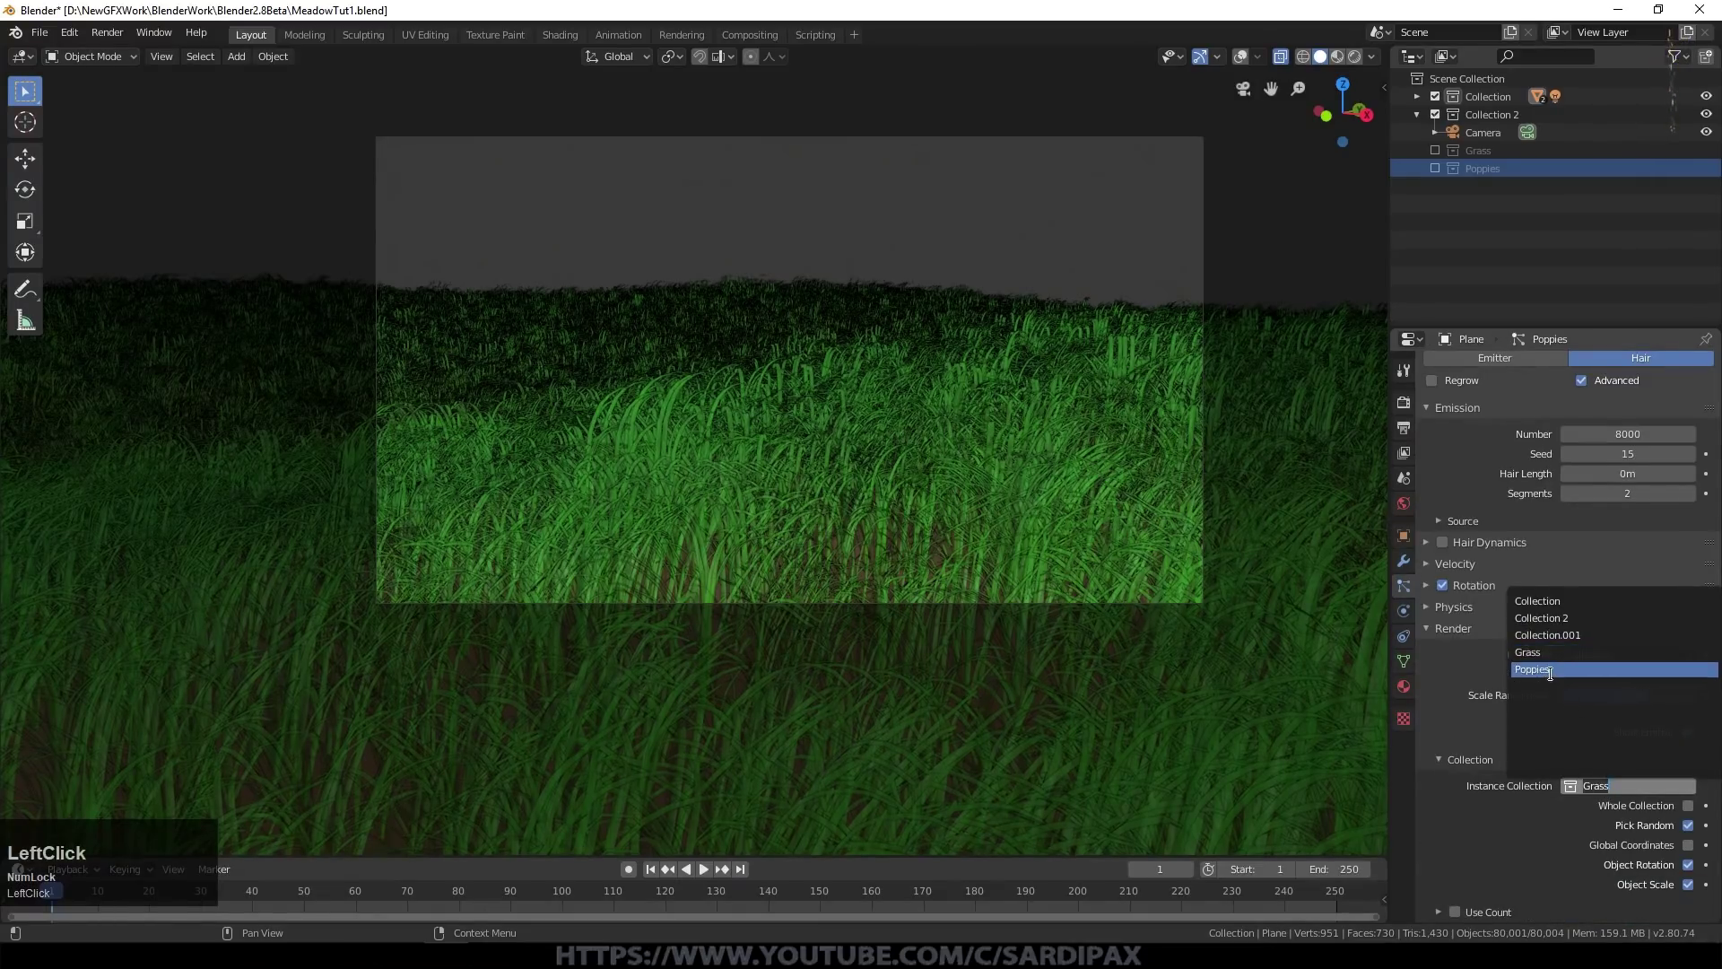
pyautogui.scroll(3)
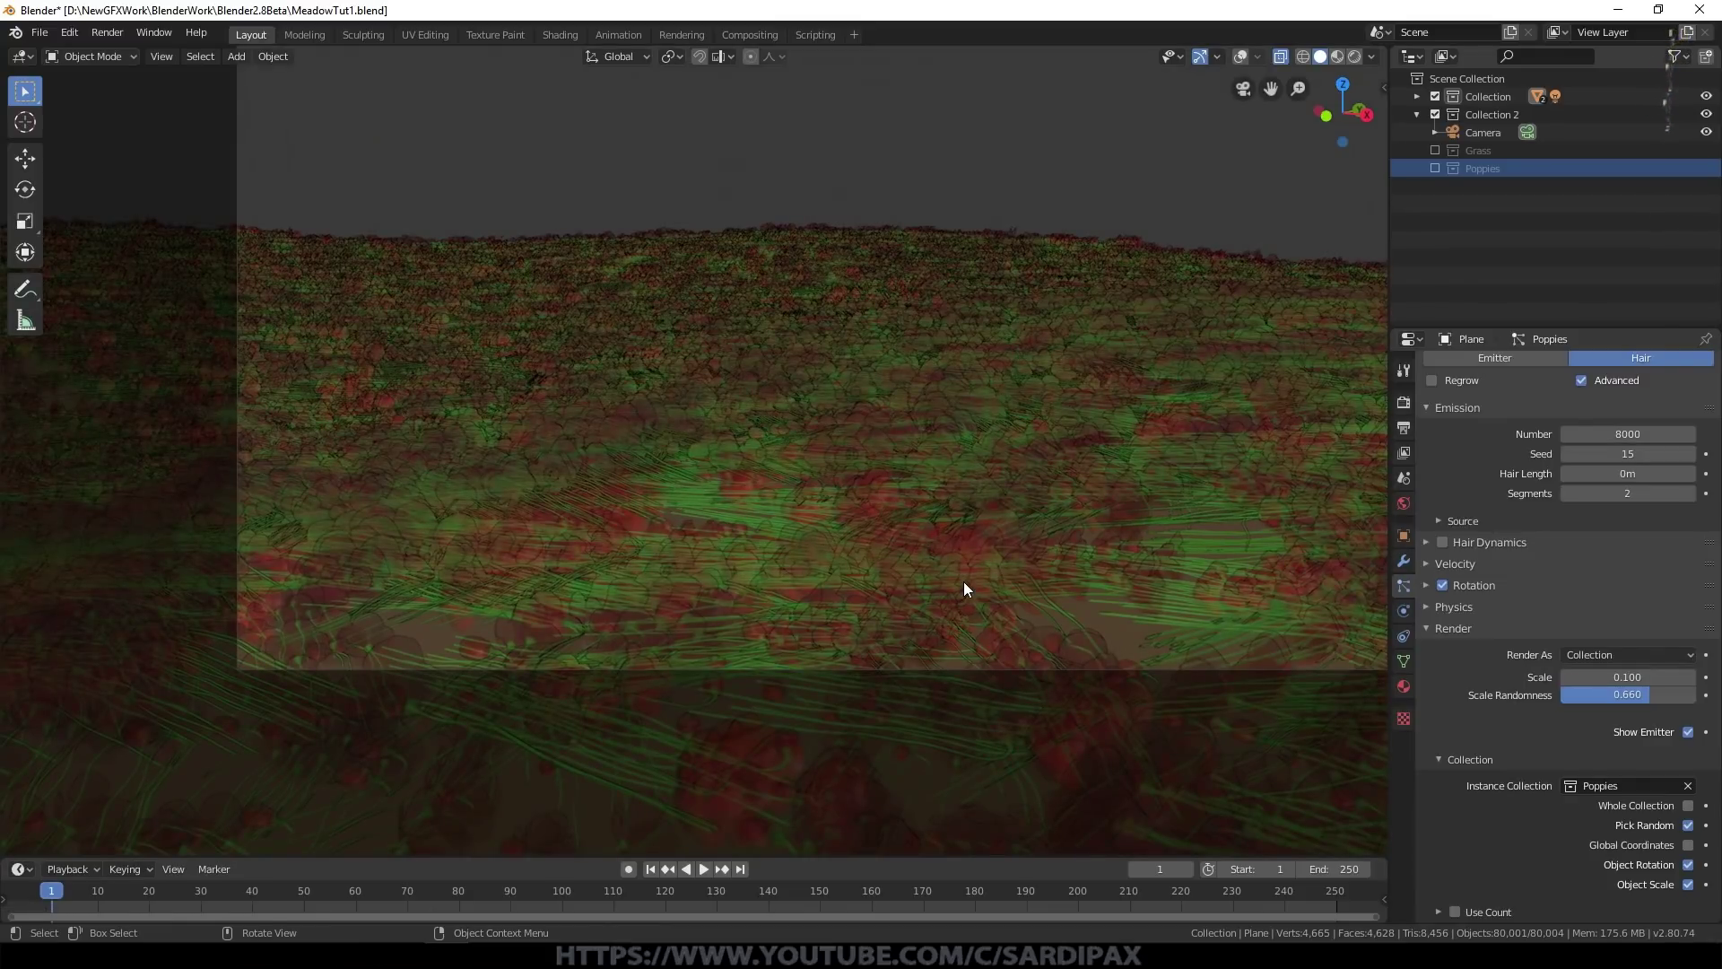
pyautogui.scroll(3)
pyautogui.click(1658, 389)
# Step: Include the Poppies collection in the scene again so the models reappear
pyautogui.scroll(-3)
pyautogui.click(1443, 174)
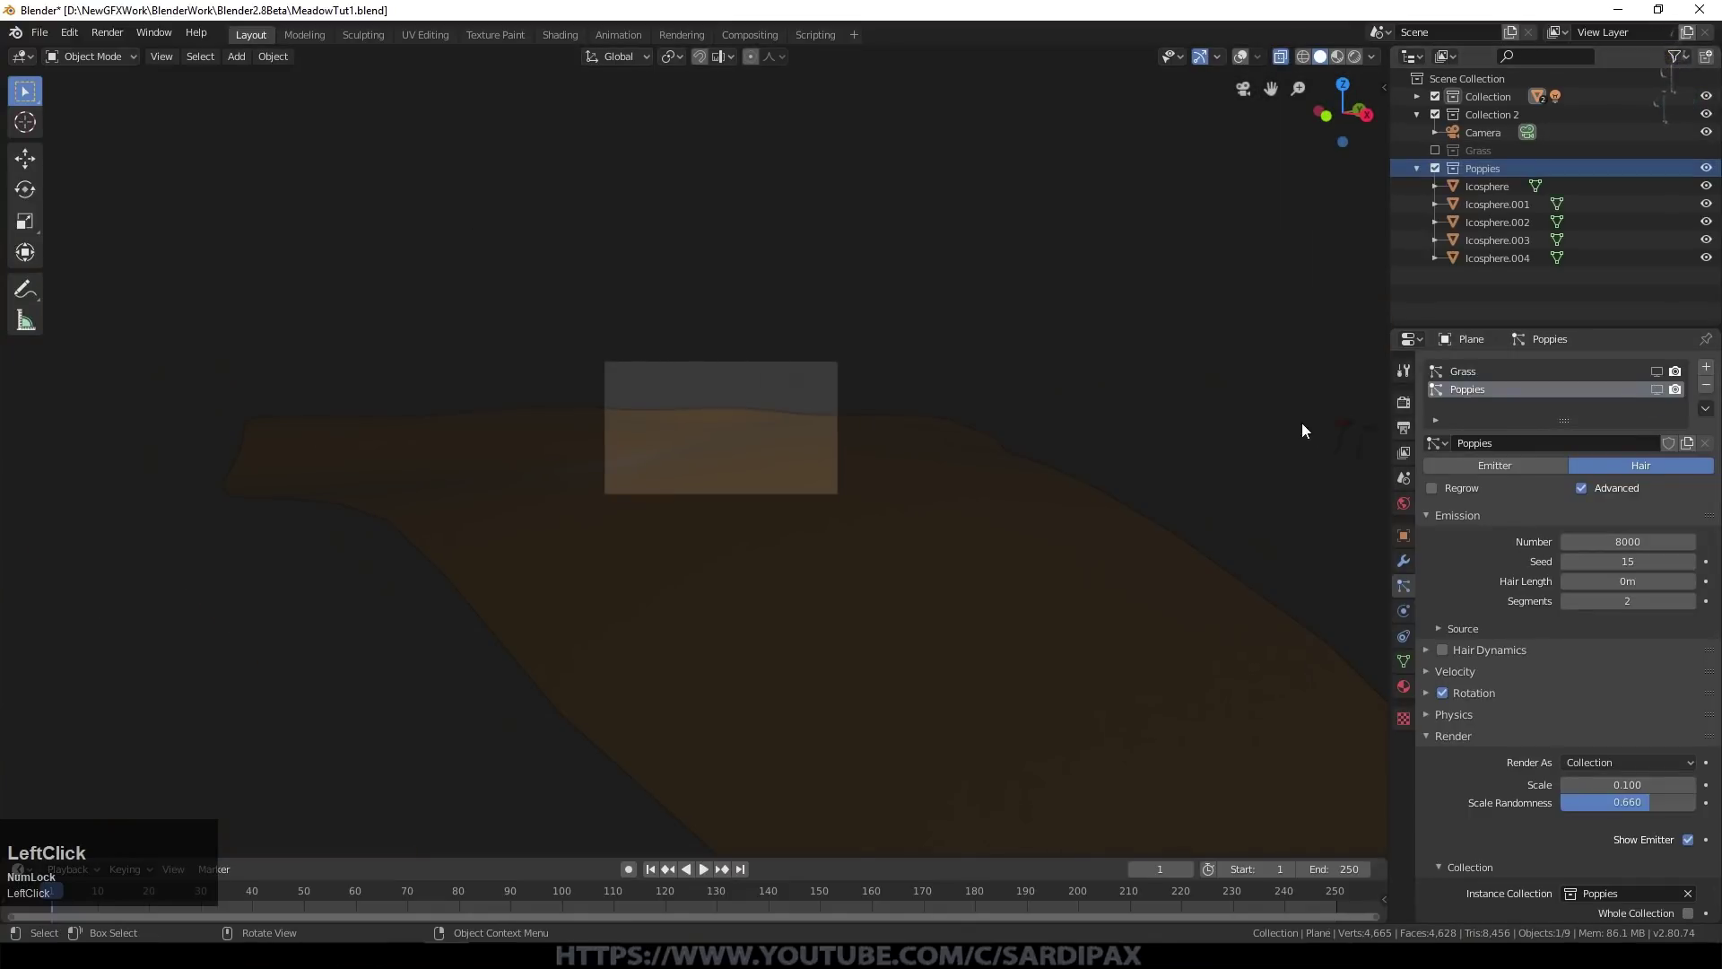
pyautogui.click(1350, 439)
# Step: Rotate the poppy objects 90 degrees around the Y axis, tipping them on their sides
pyautogui.middleClick(826, 406)
pyautogui.click(801, 363)
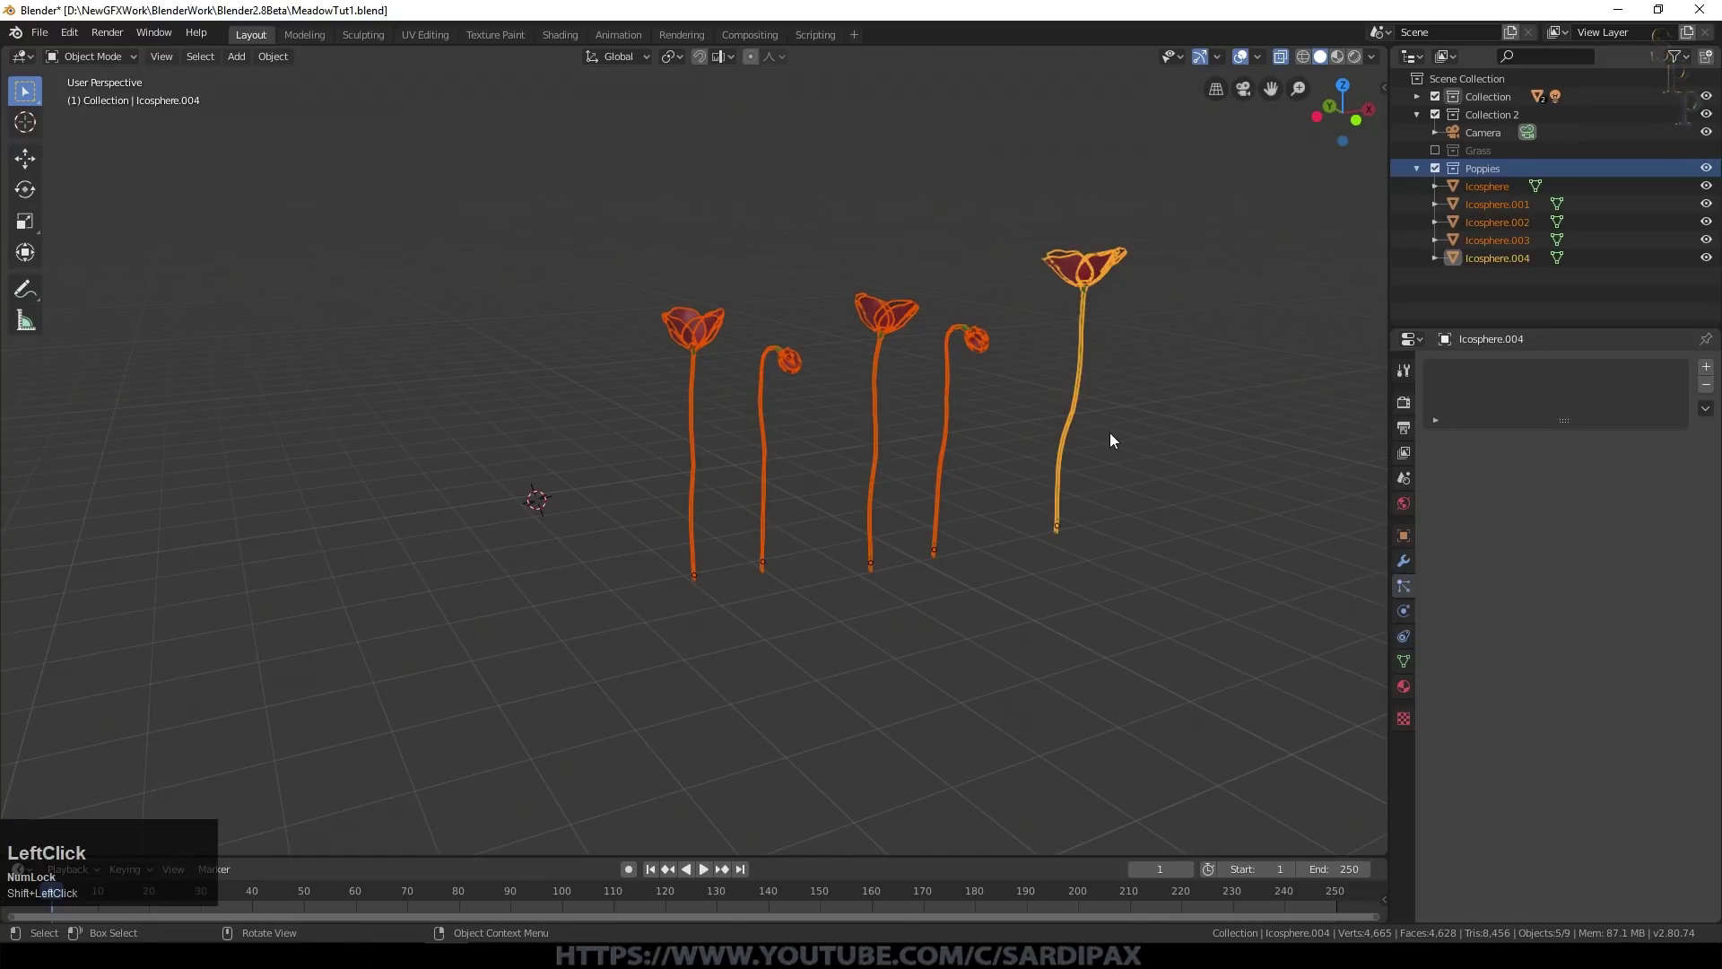
pyautogui.press('r')
pyautogui.press('y')
pyautogui.press('KP_9')
pyautogui.press('KP_0')
pyautogui.press('KP_Enter')
# Step: Exclude the Poppies collection again and look through the scene camera
pyautogui.click(1444, 170)
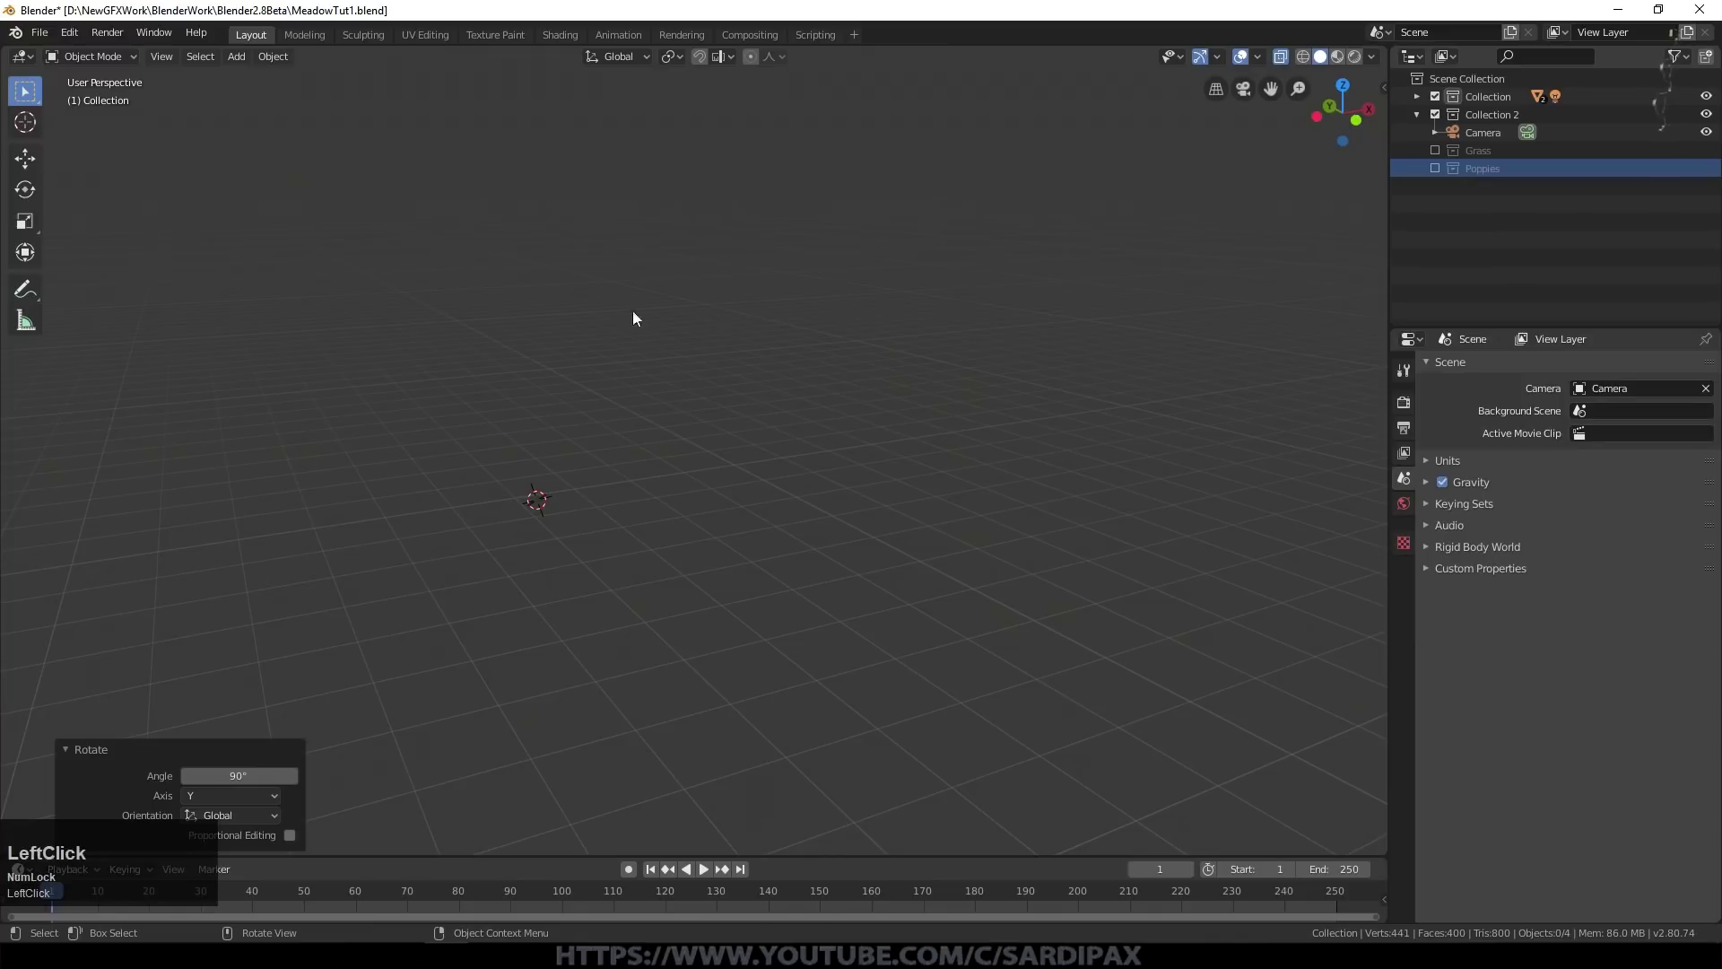
pyautogui.press('KP_0')
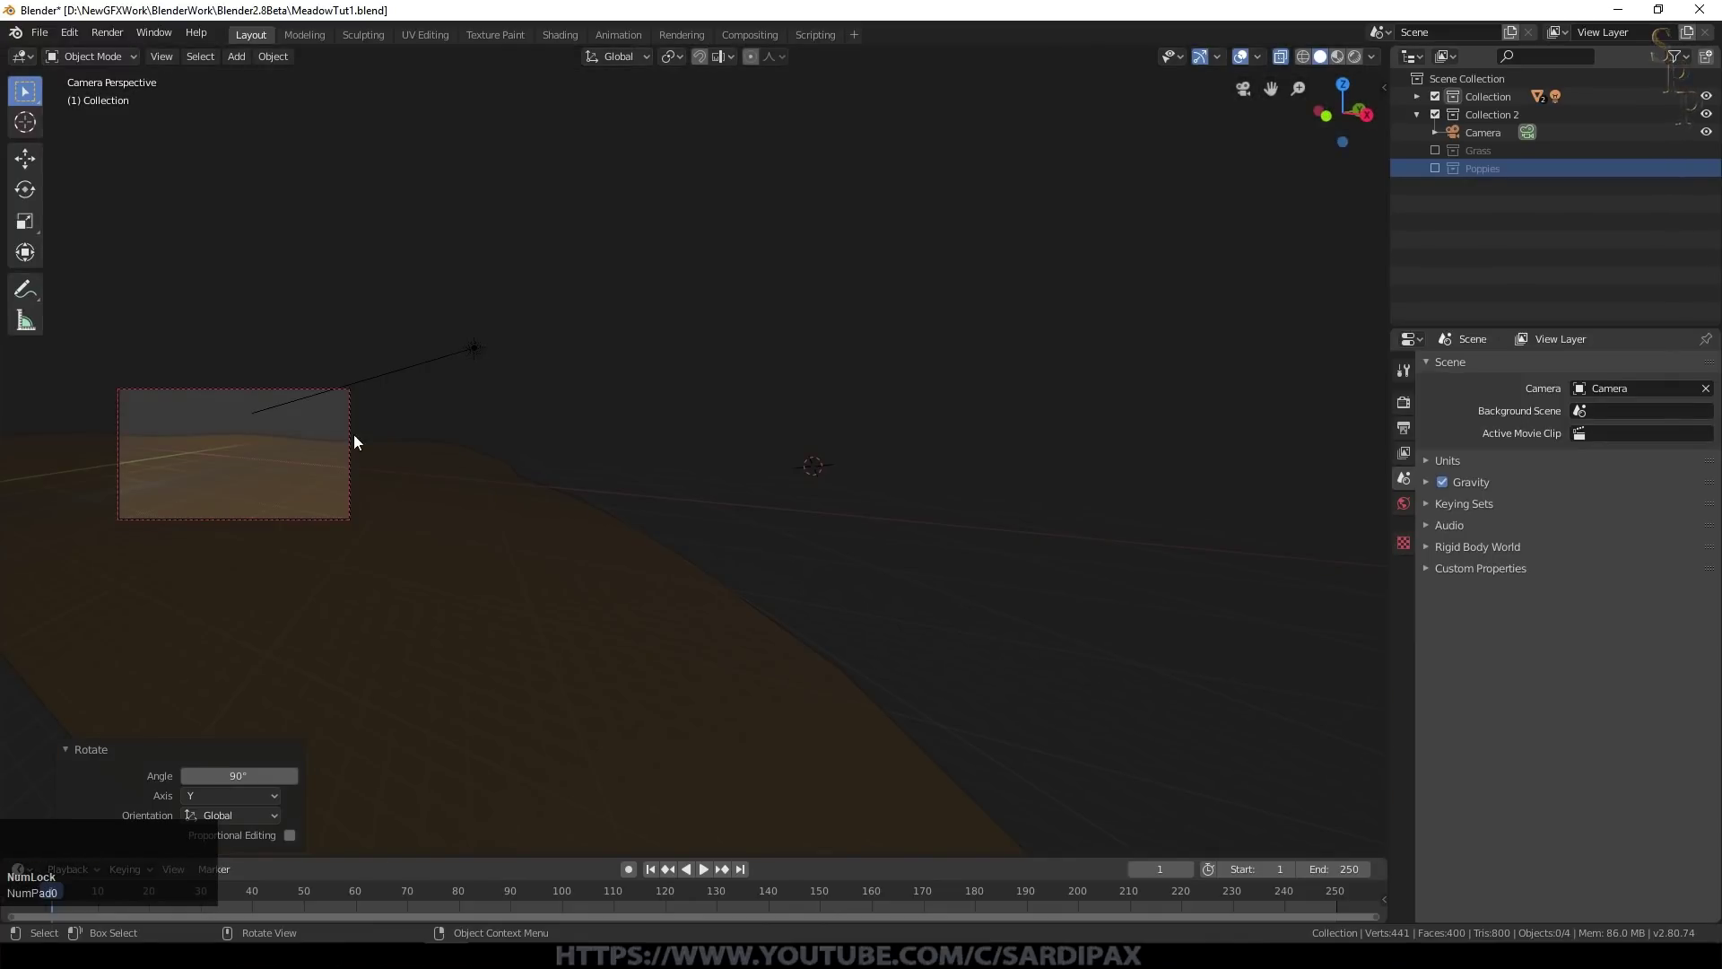
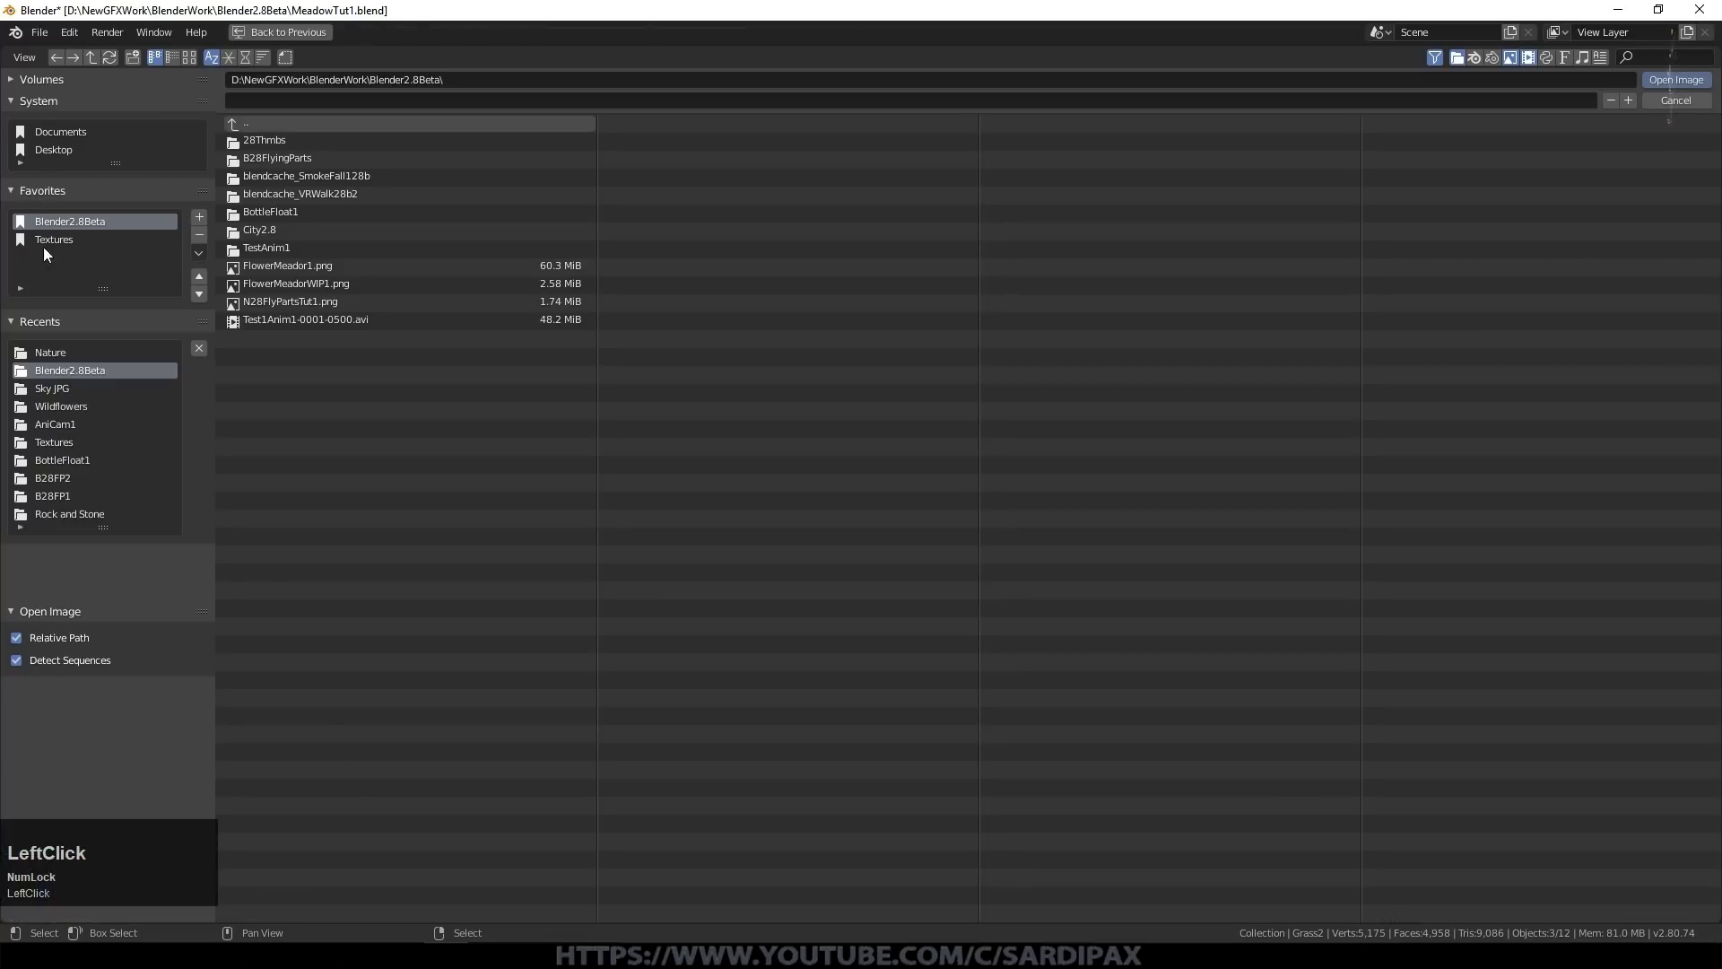
# Step: Load GrassTexture1.png from the Nature folder and feed its colour into the Grass base colour
pyautogui.click(196, 64)
pyautogui.scroll(-3)
pyautogui.click(565, 592)
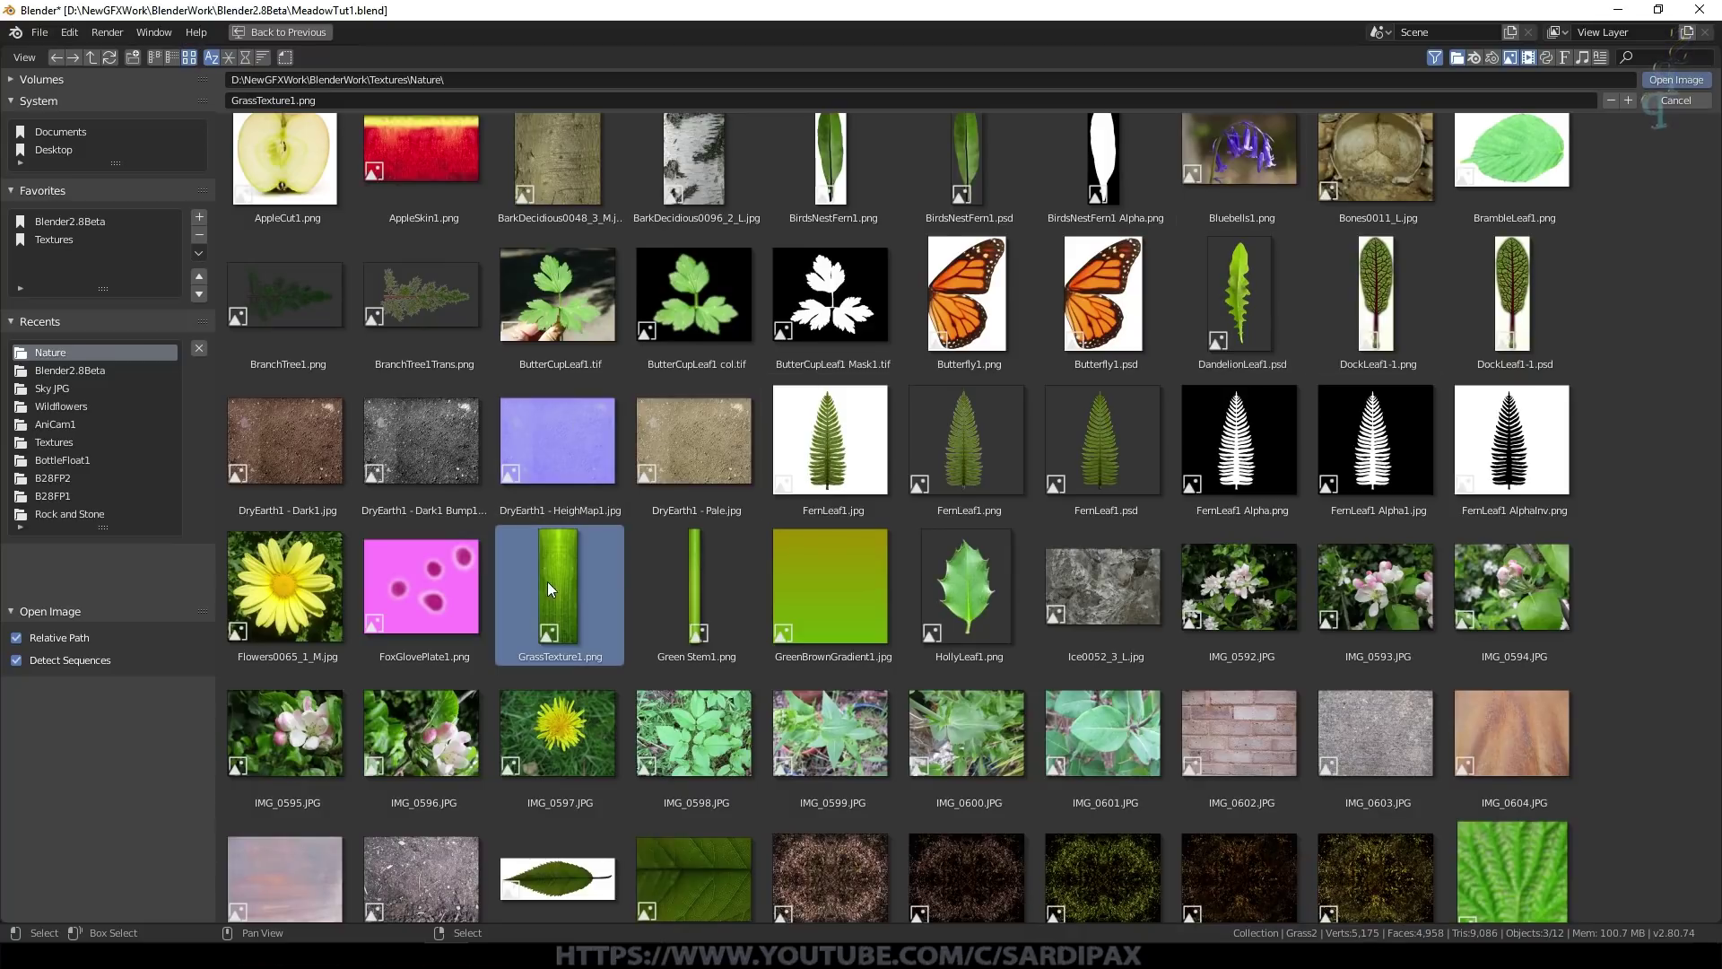
pyautogui.moveTo(1189, 301); pyautogui.dragTo(758, 700)
pyautogui.scroll(3)
pyautogui.middleClick(1002, 345)
pyautogui.scroll(-3)
pyautogui.click(503, 125)
pyautogui.middleClick(647, 276)
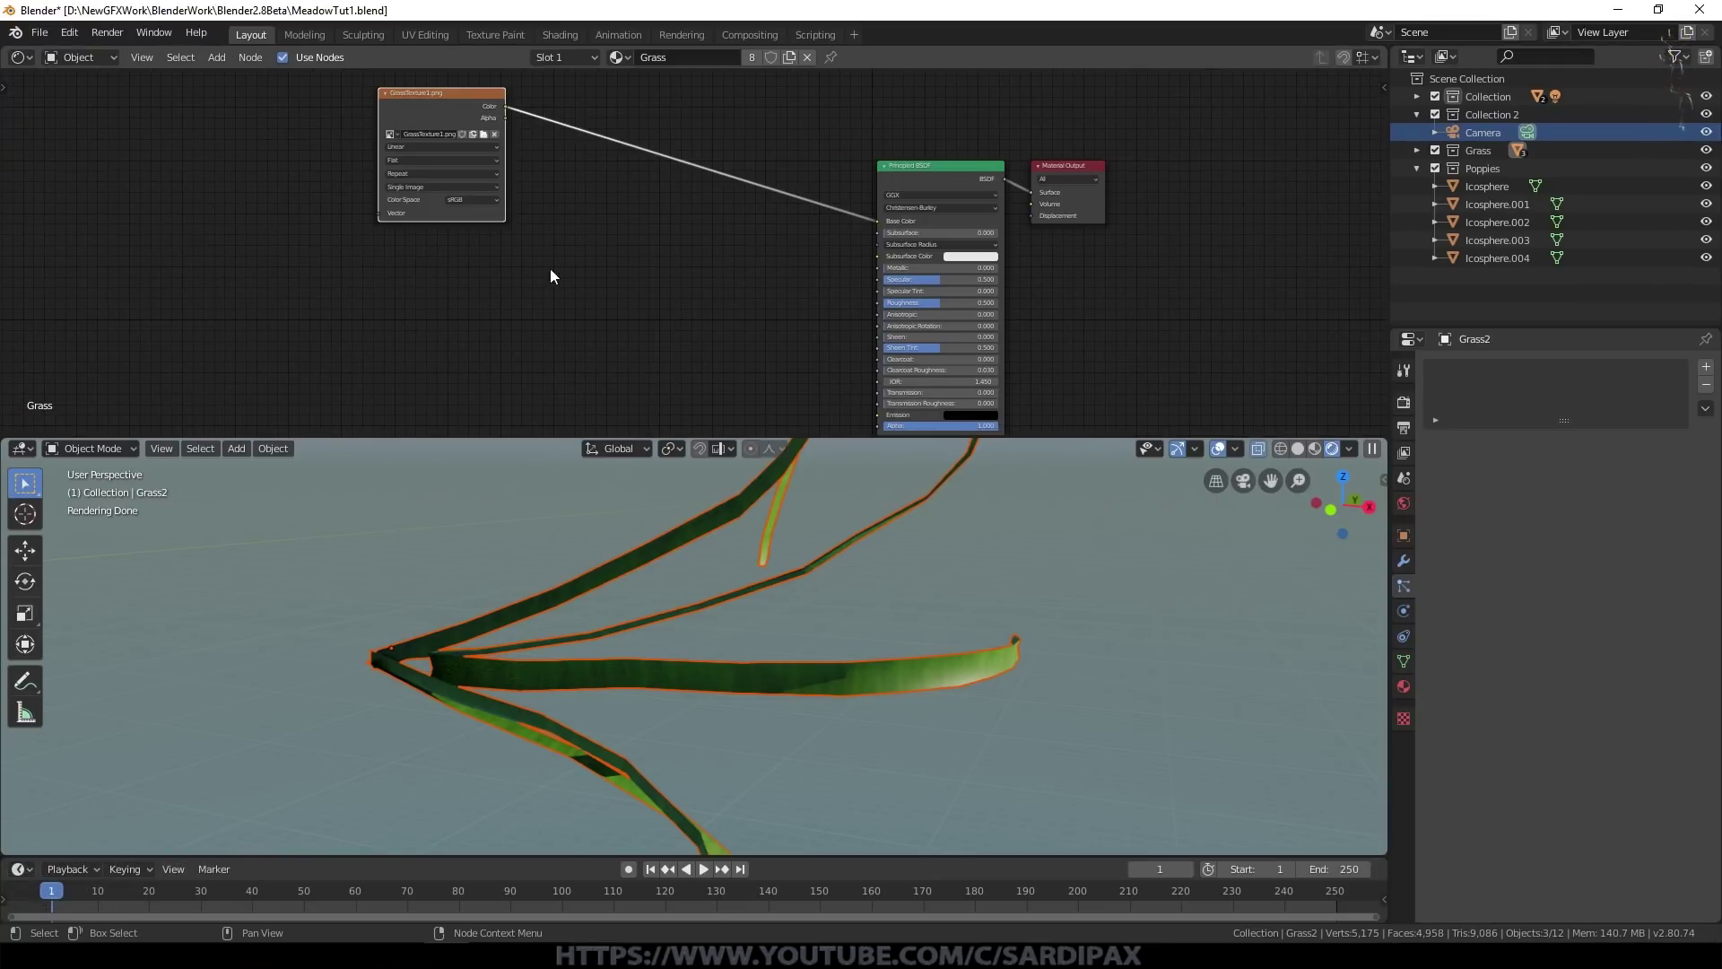
# Step: Add a Gamma node at 0.5 taking the grass image colour as input
pyautogui.click(444, 112)
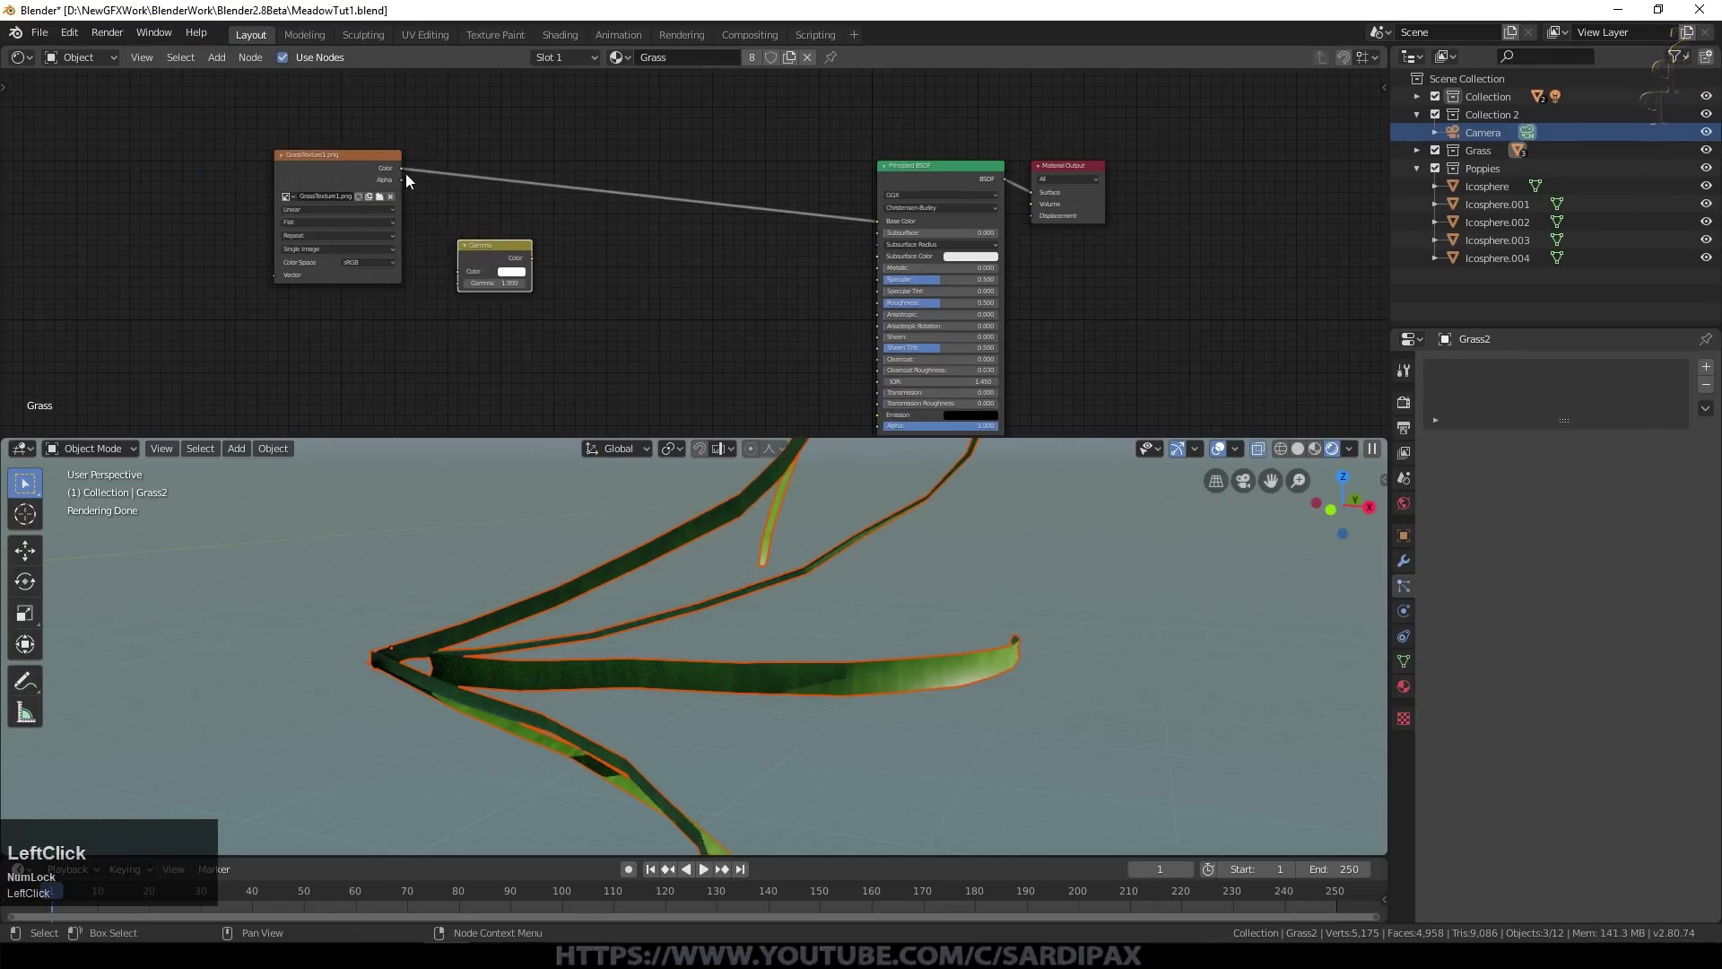
pyautogui.click(465, 270)
pyautogui.scroll(3)
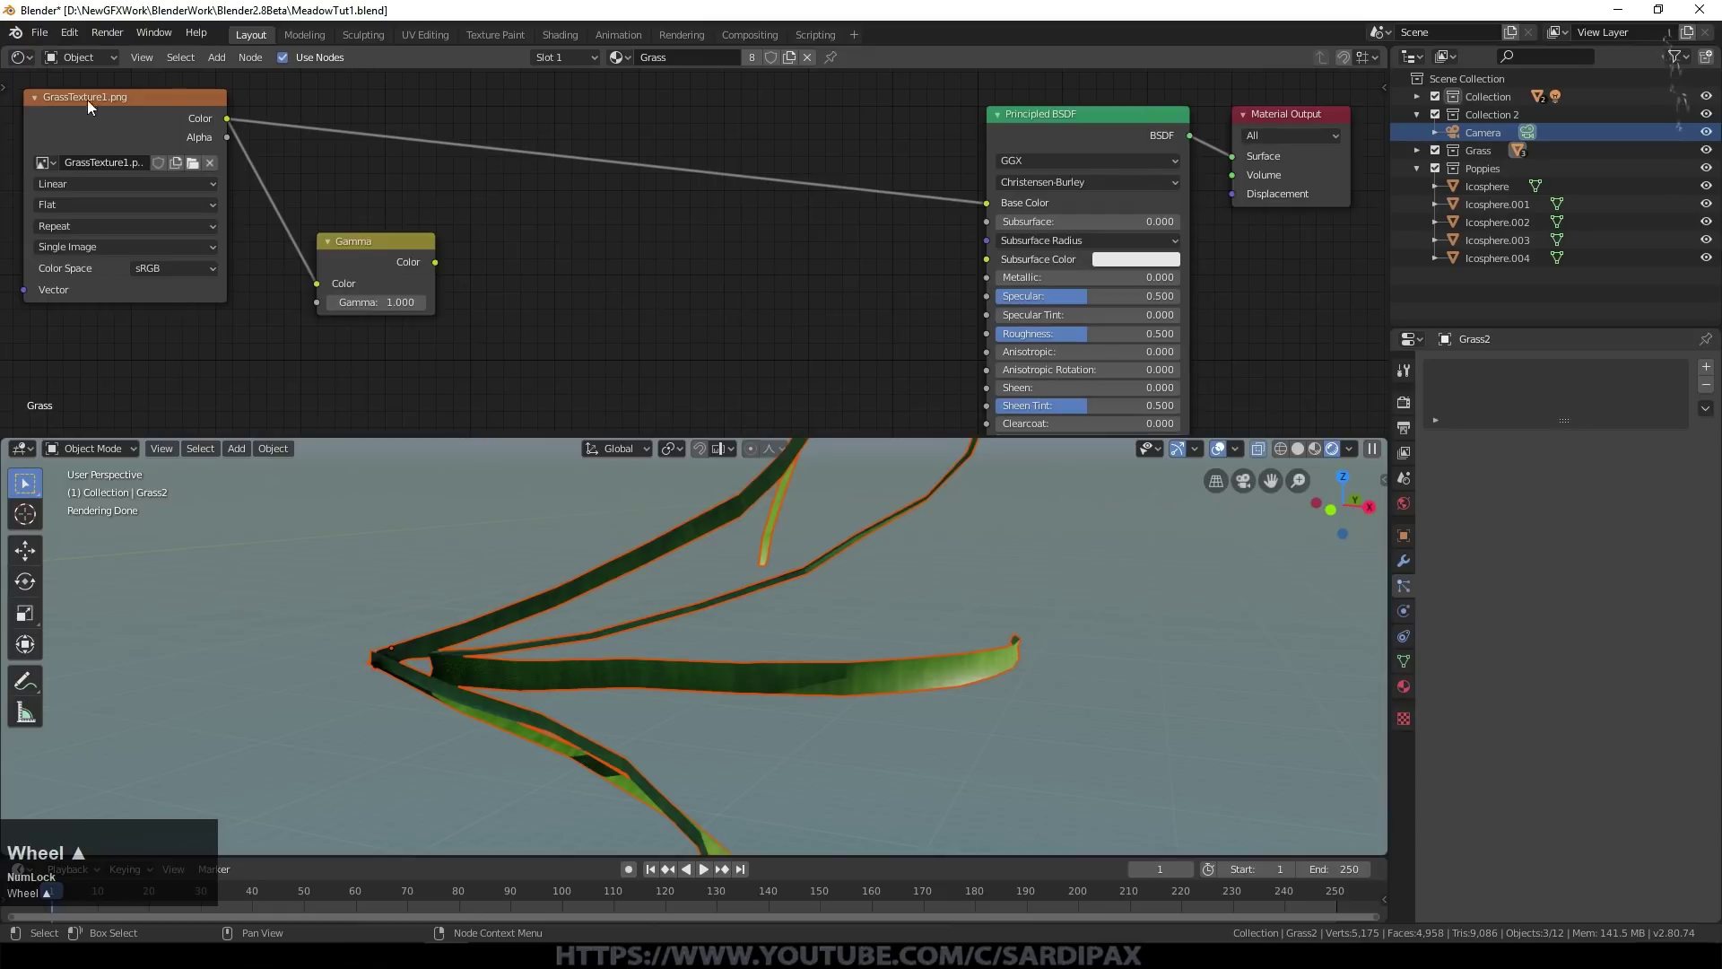
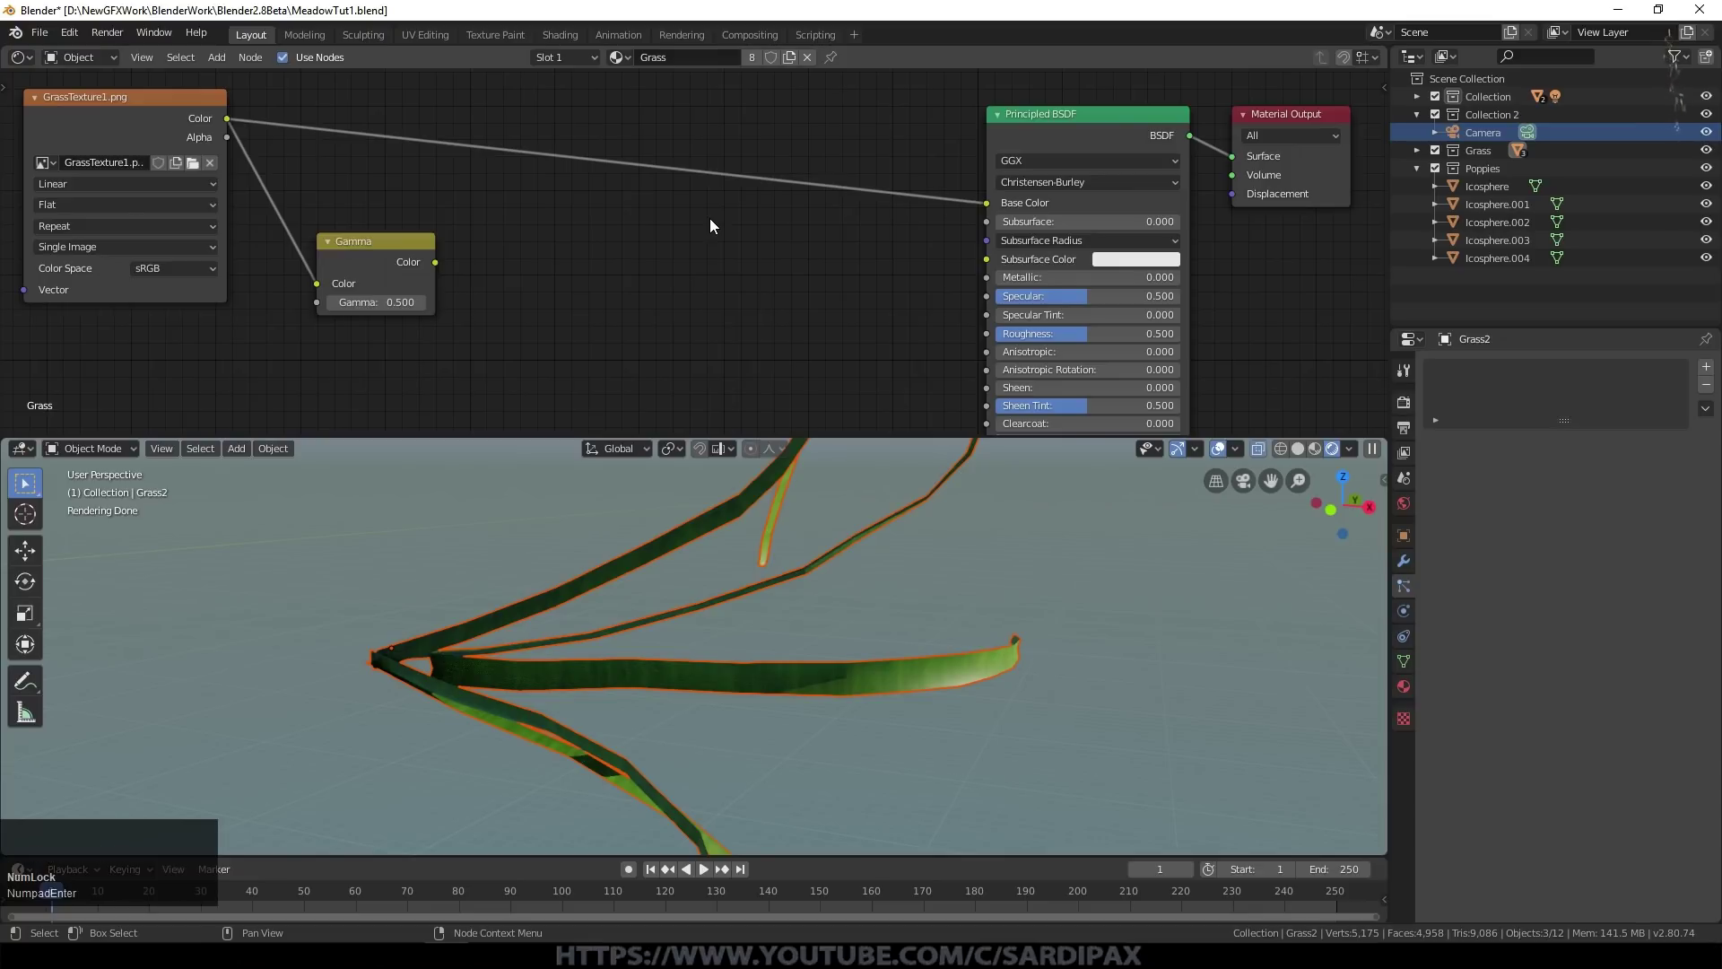
pyautogui.click(439, 269)
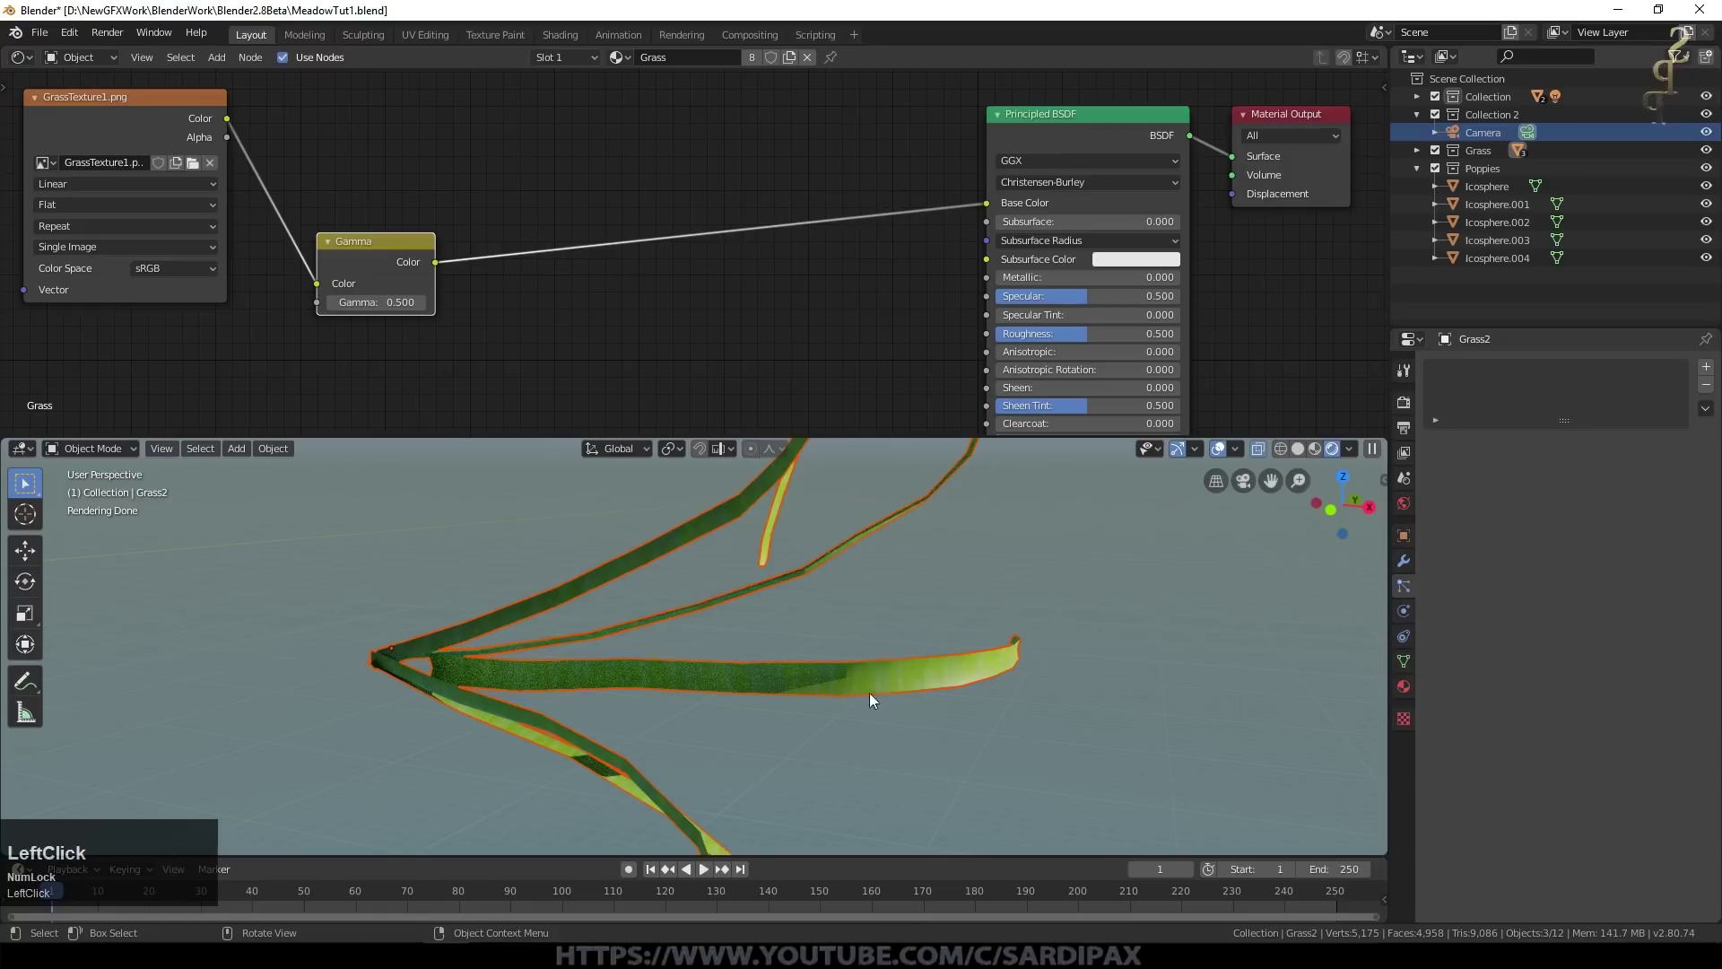
pyautogui.click(915, 201)
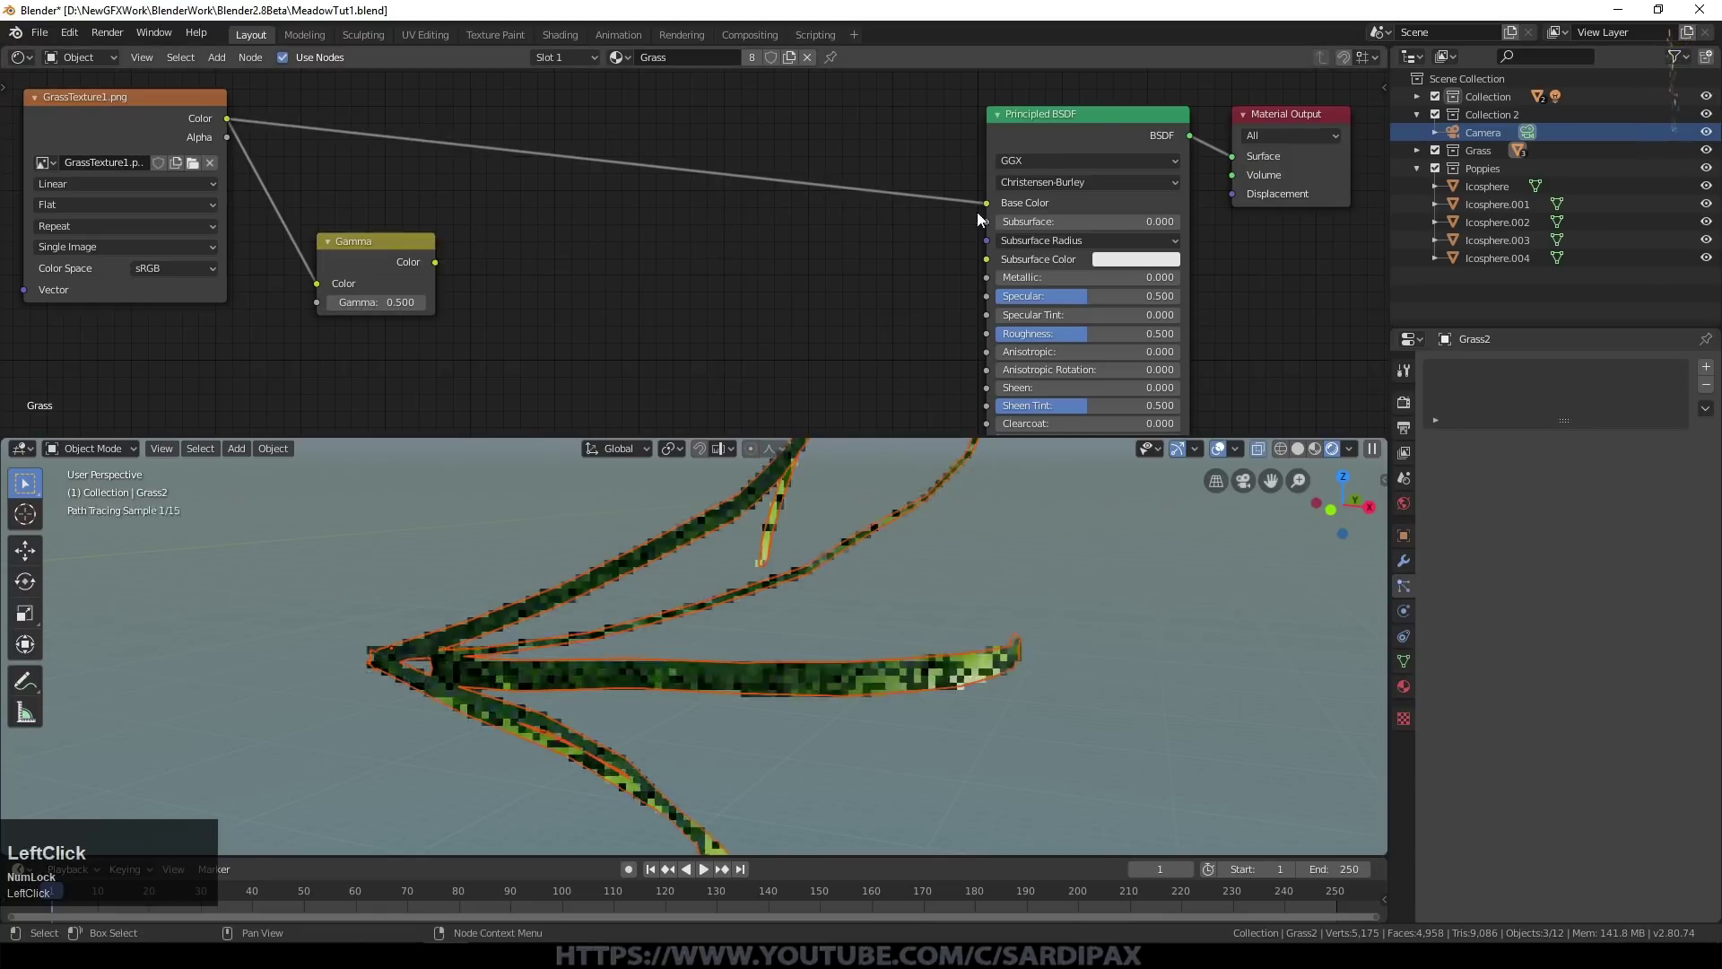
pyautogui.click(223, 61)
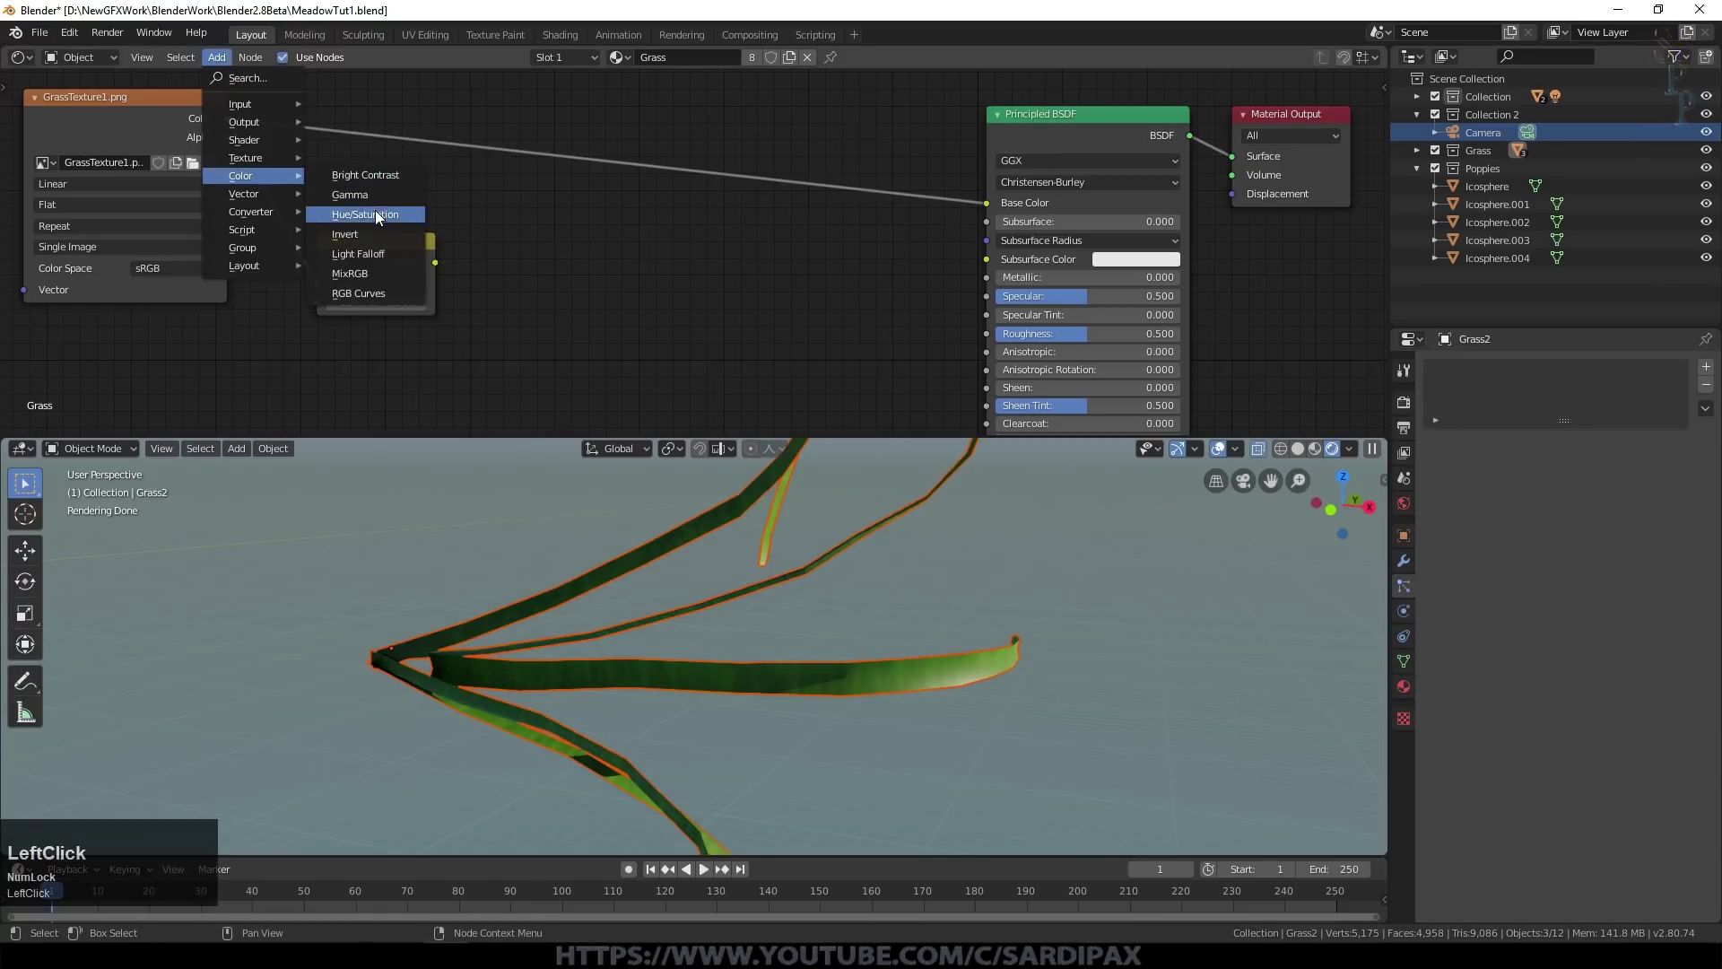
# Step: Add a Hue Saturation Value node and a Mix node blending the raw and adjusted grass colours
pyautogui.click(458, 243)
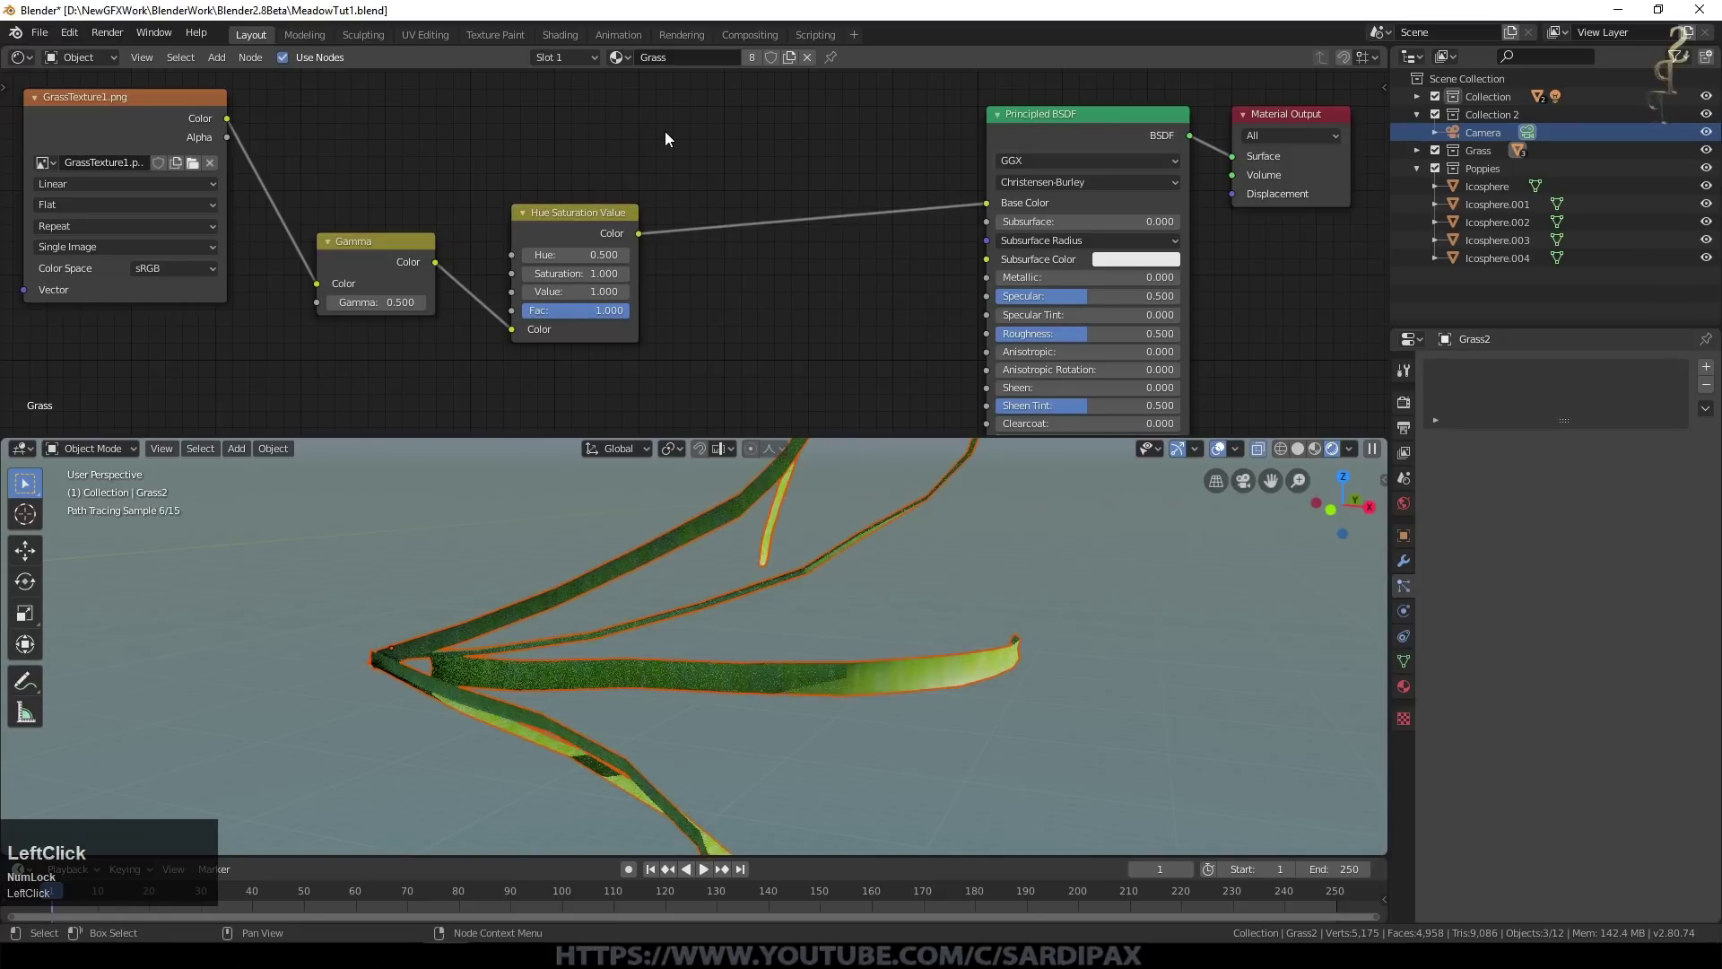
pyautogui.click(535, 281)
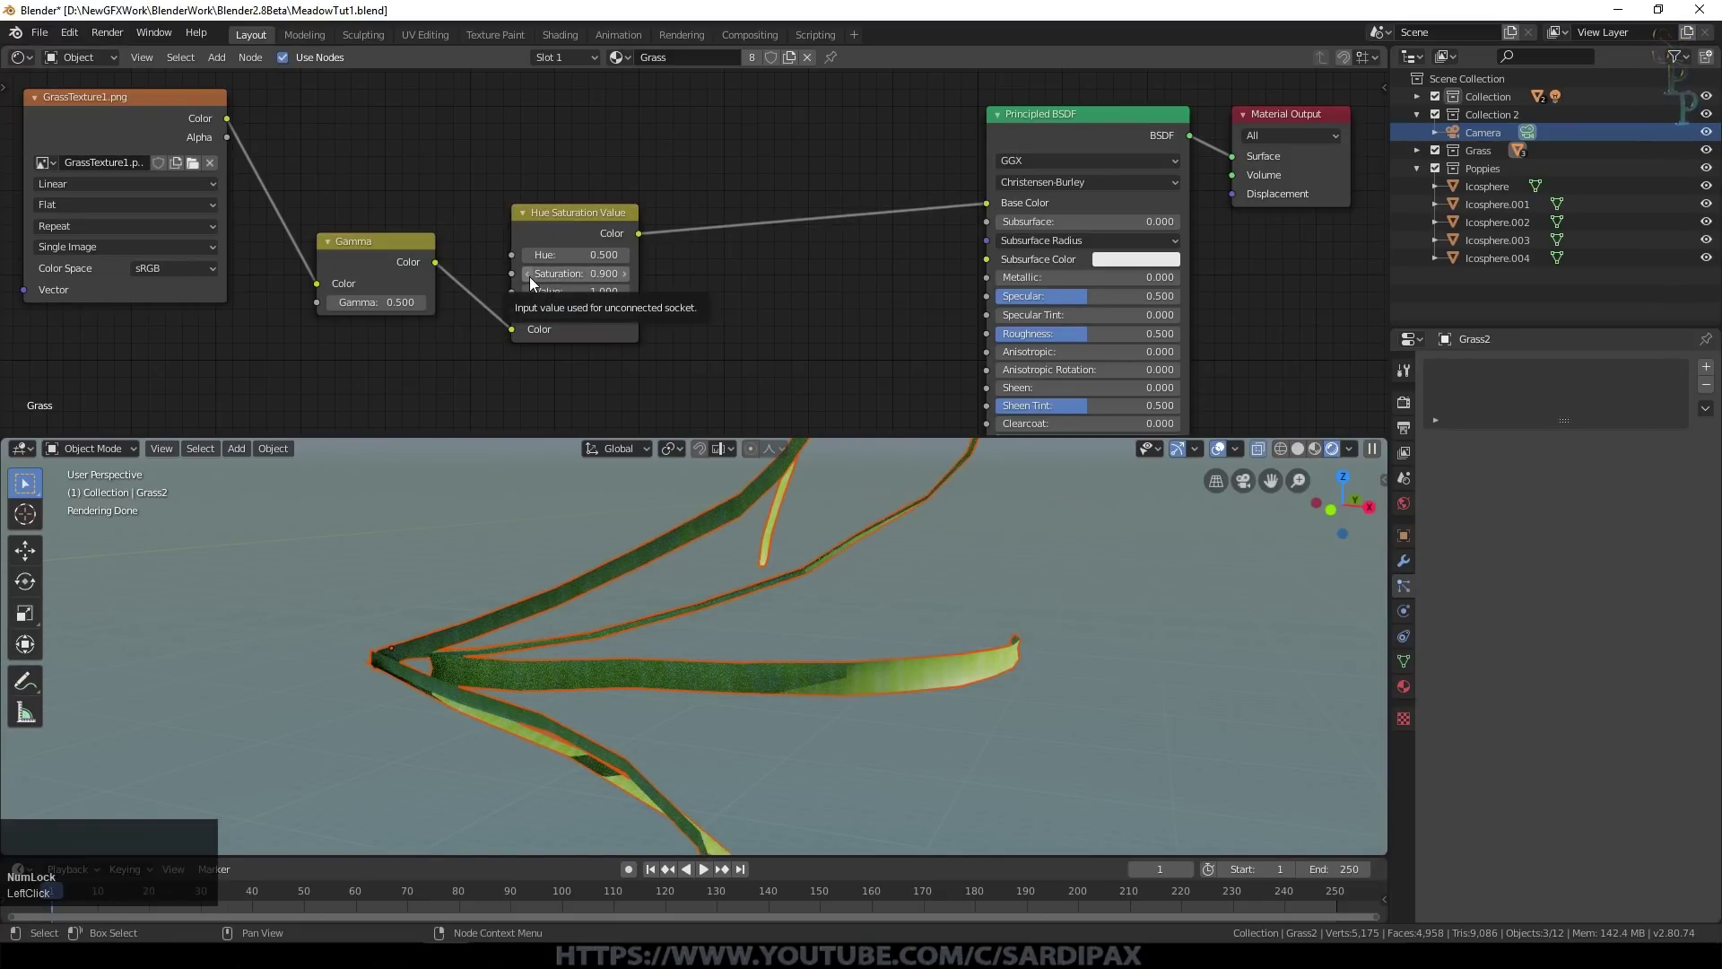
pyautogui.click(225, 56)
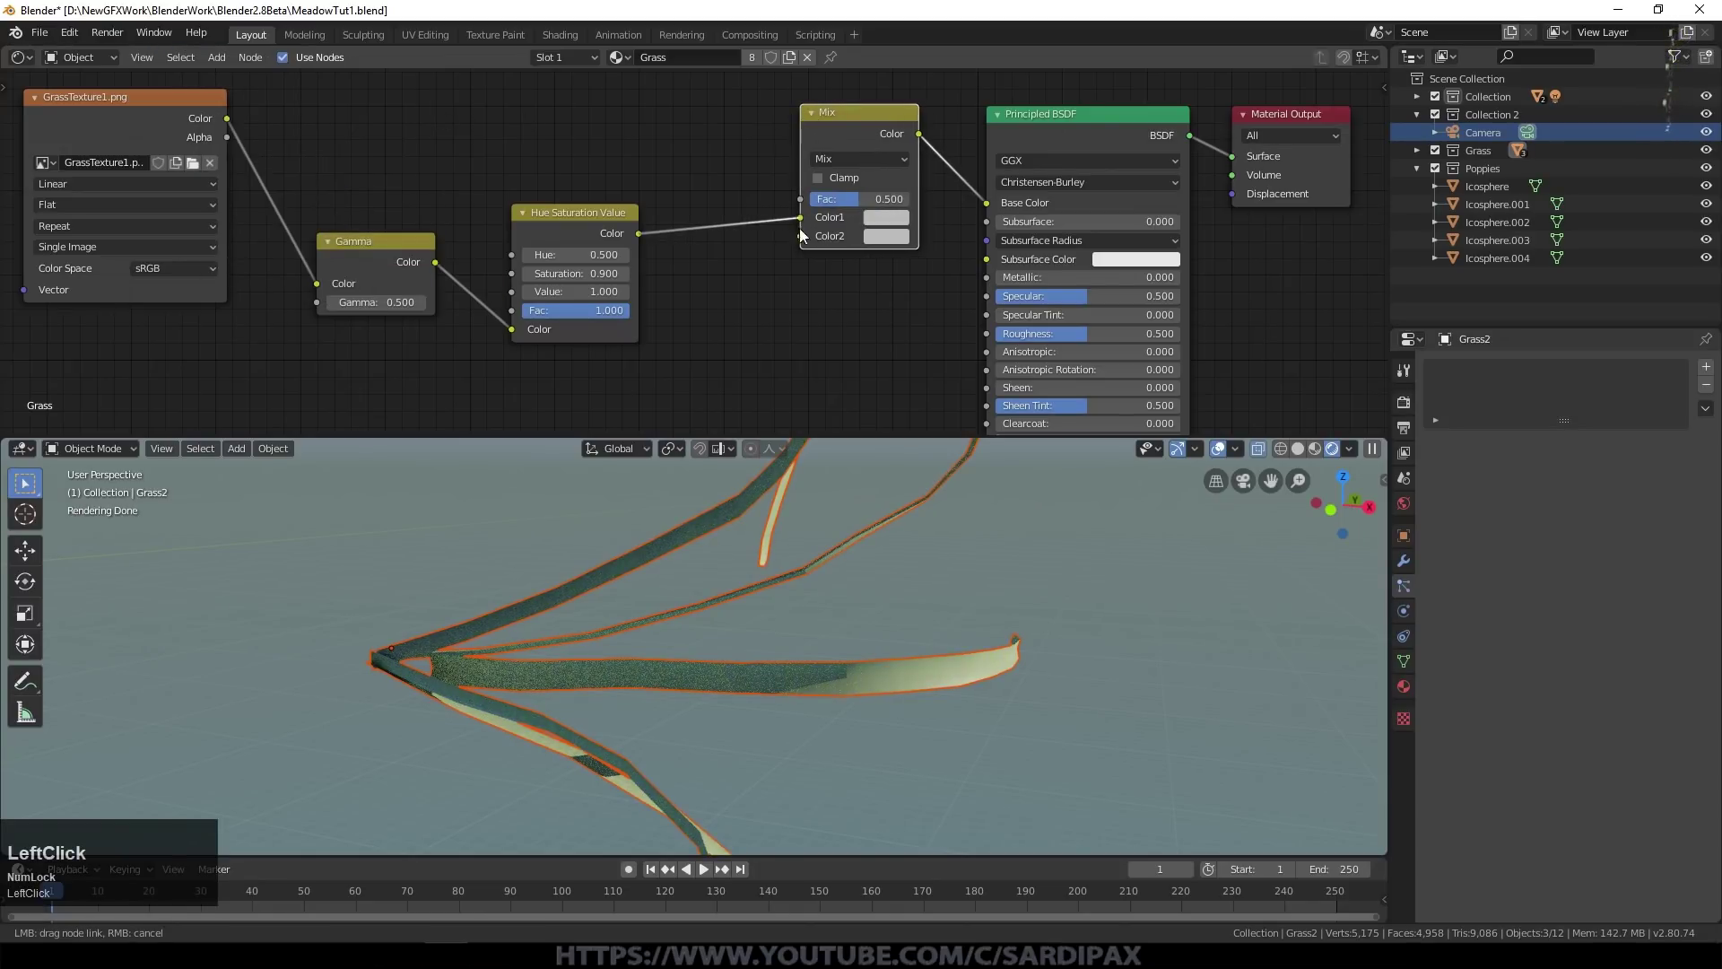
pyautogui.click(804, 244)
pyautogui.click(678, 159)
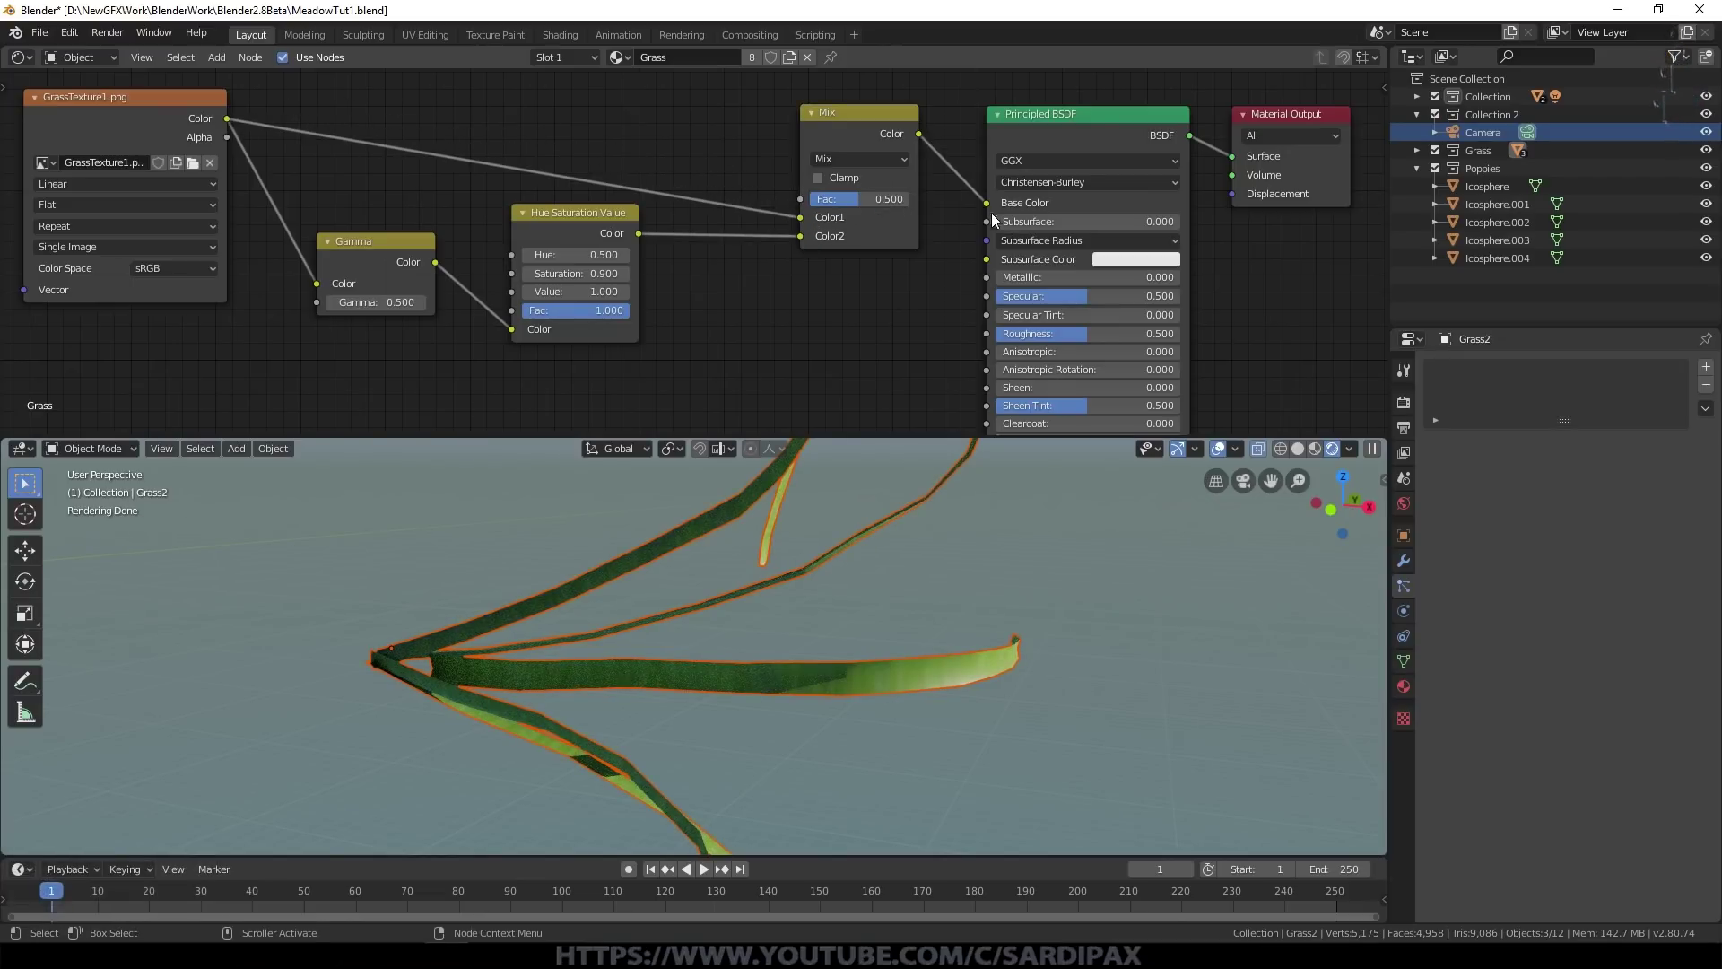
pyautogui.click(813, 317)
pyautogui.scroll(-3)
pyautogui.click(229, 54)
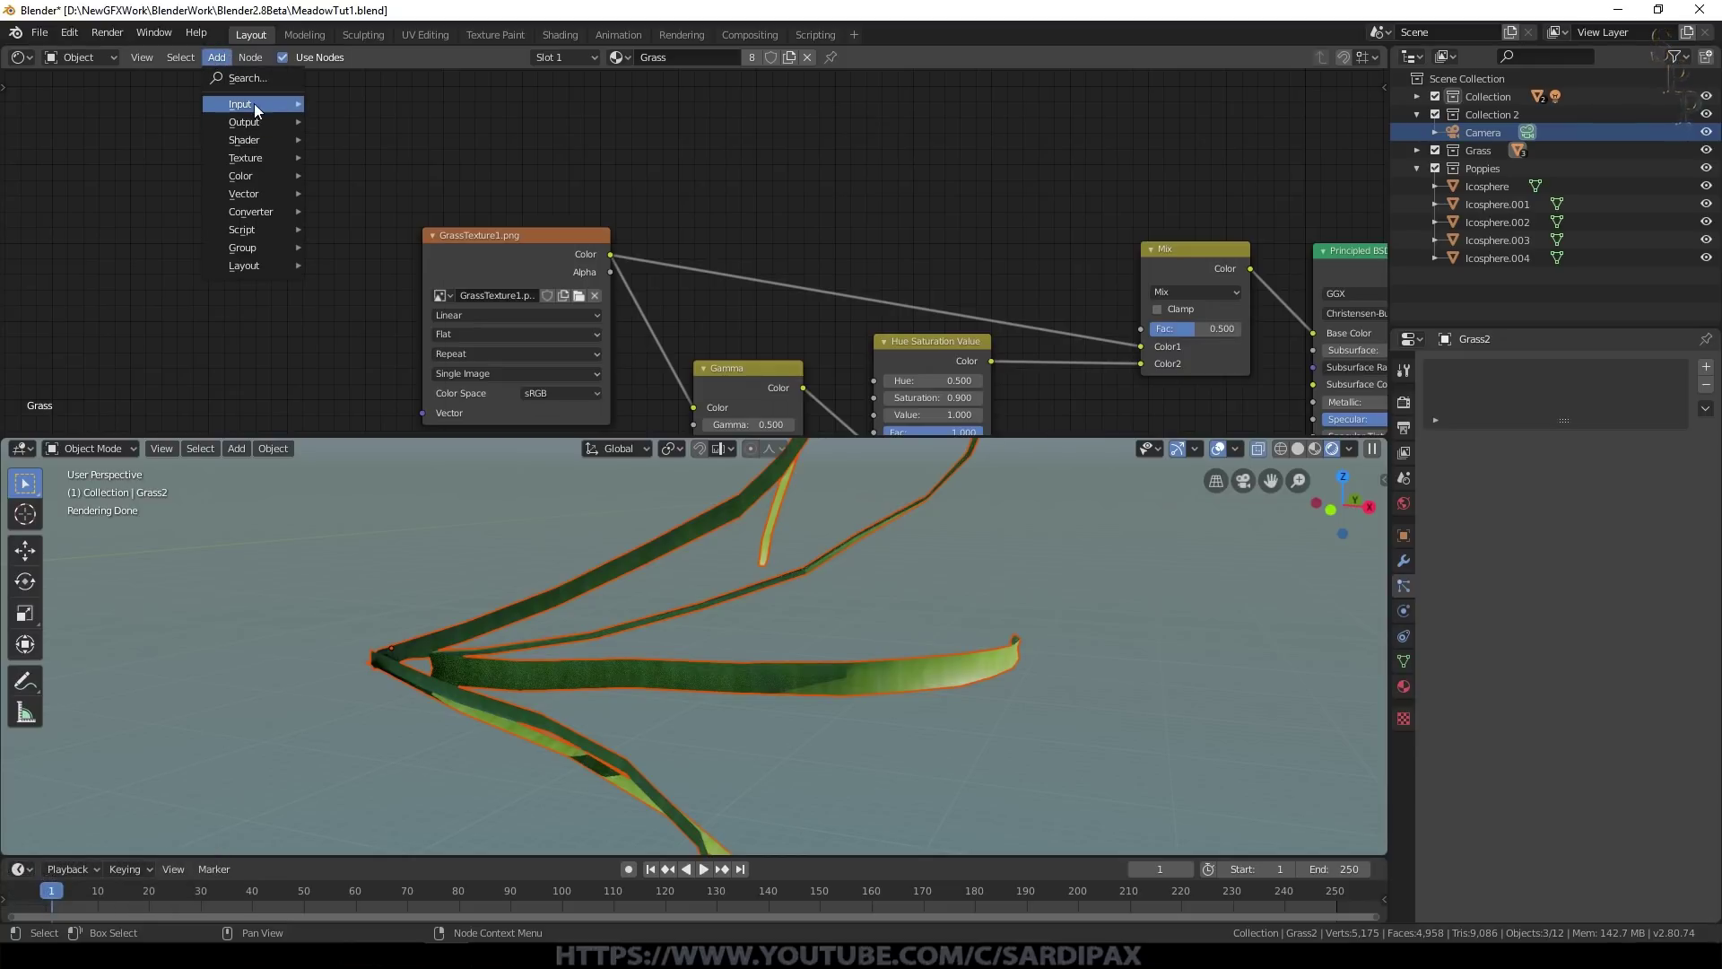
# Step: Add Texture Coordinate and Noise Texture nodes with scale 0.500 driven by Generated coordinates
pyautogui.click(386, 366)
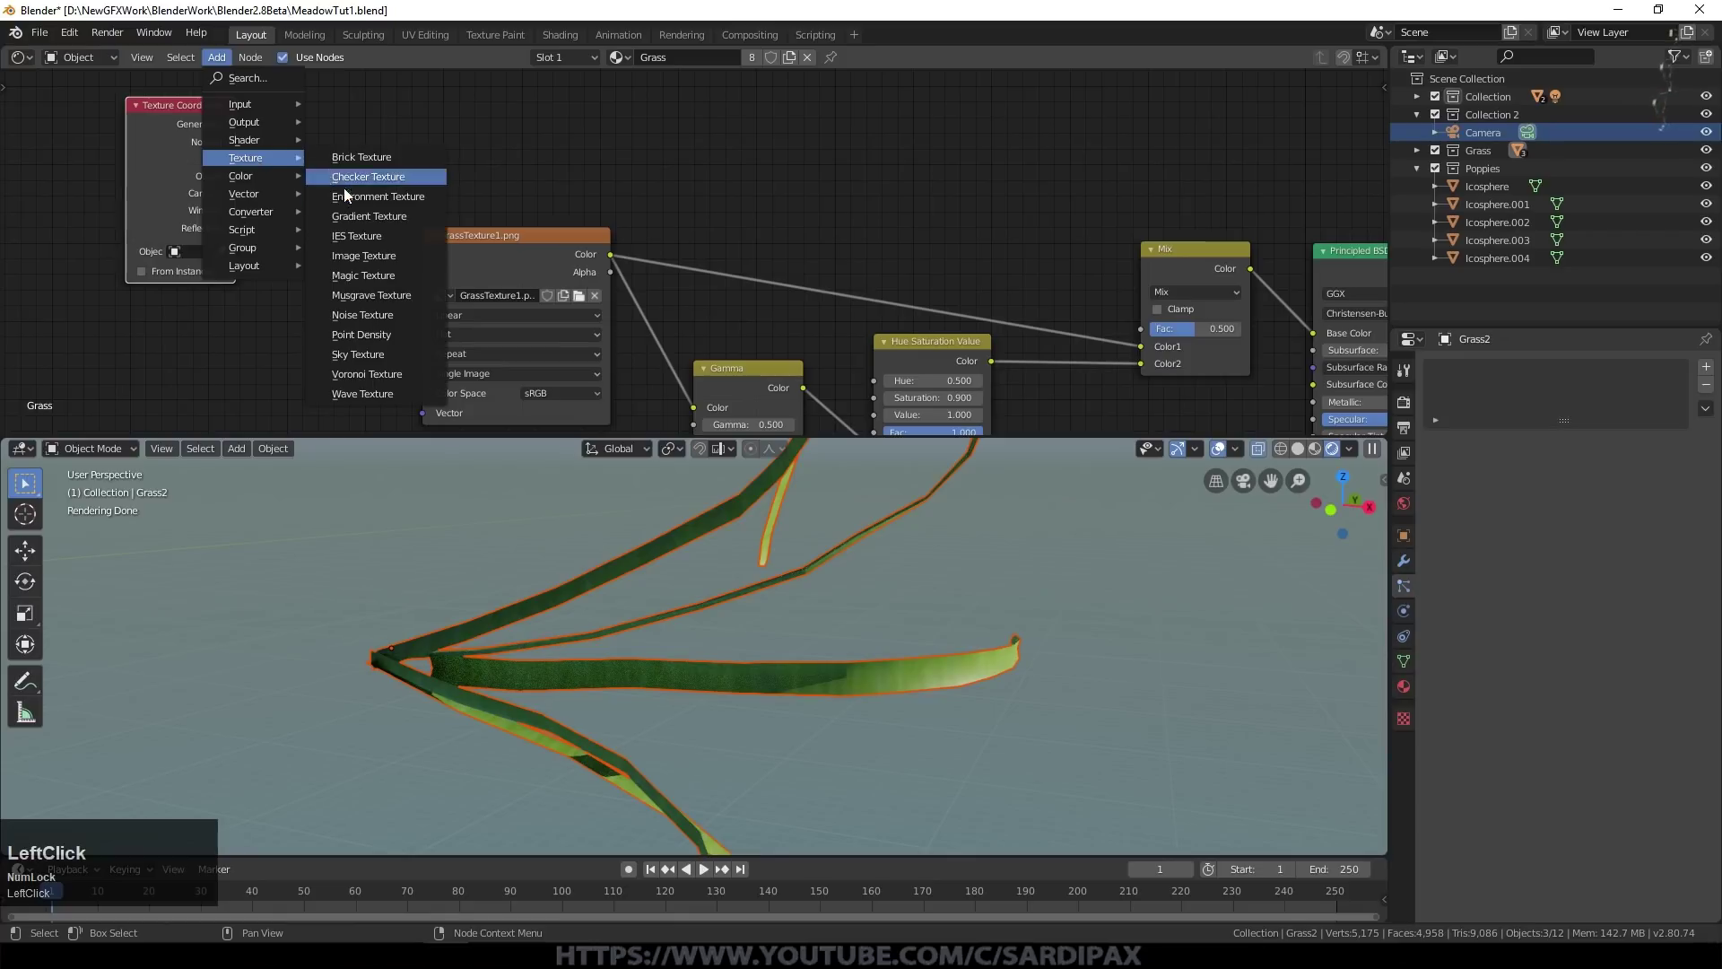
pyautogui.click(372, 313)
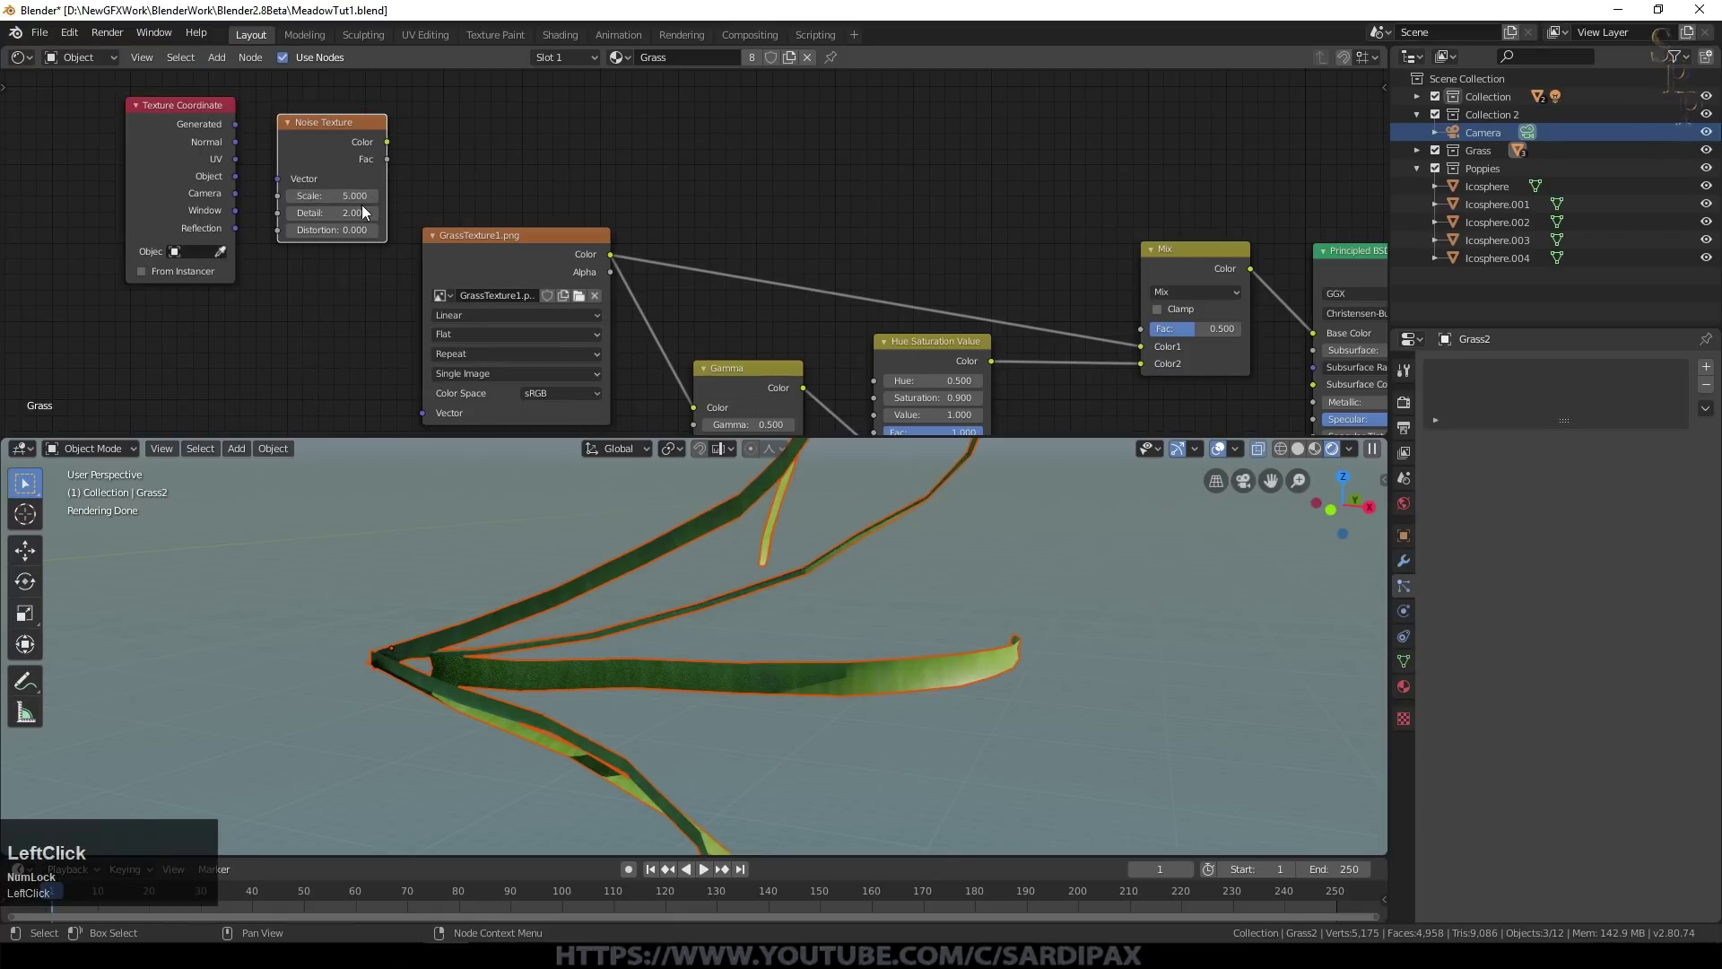
pyautogui.press('KP_Decimal')
pyautogui.press('KP_5')
pyautogui.press('KP_Enter')
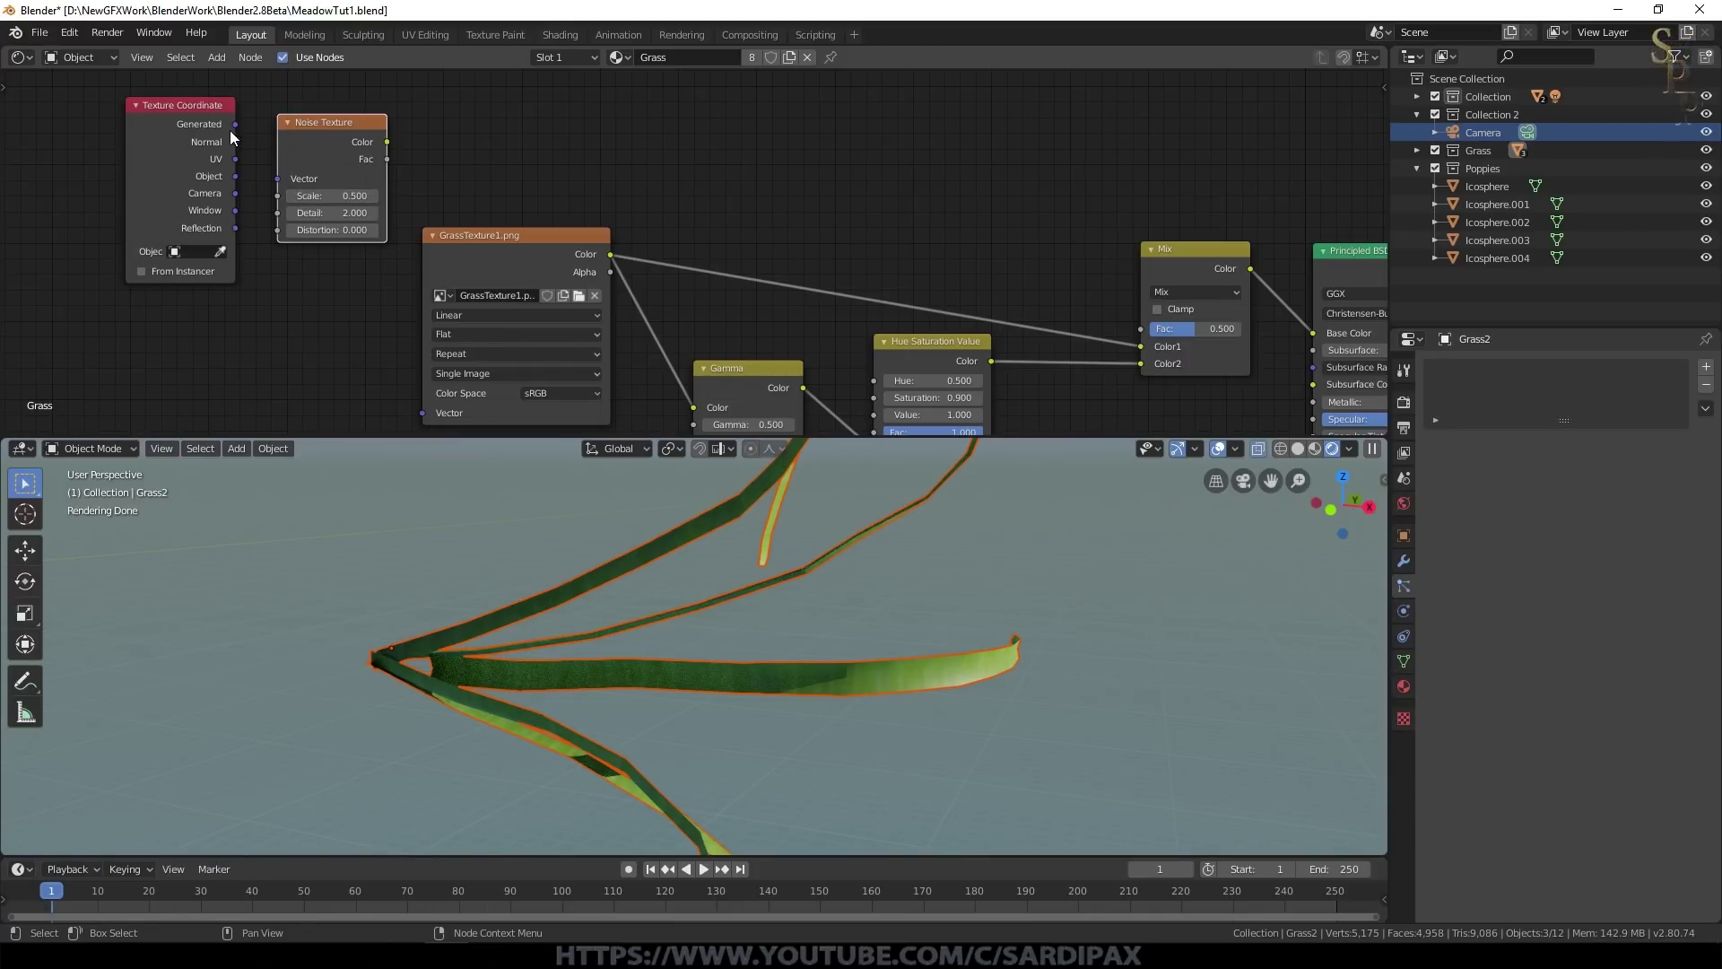
pyautogui.click(244, 128)
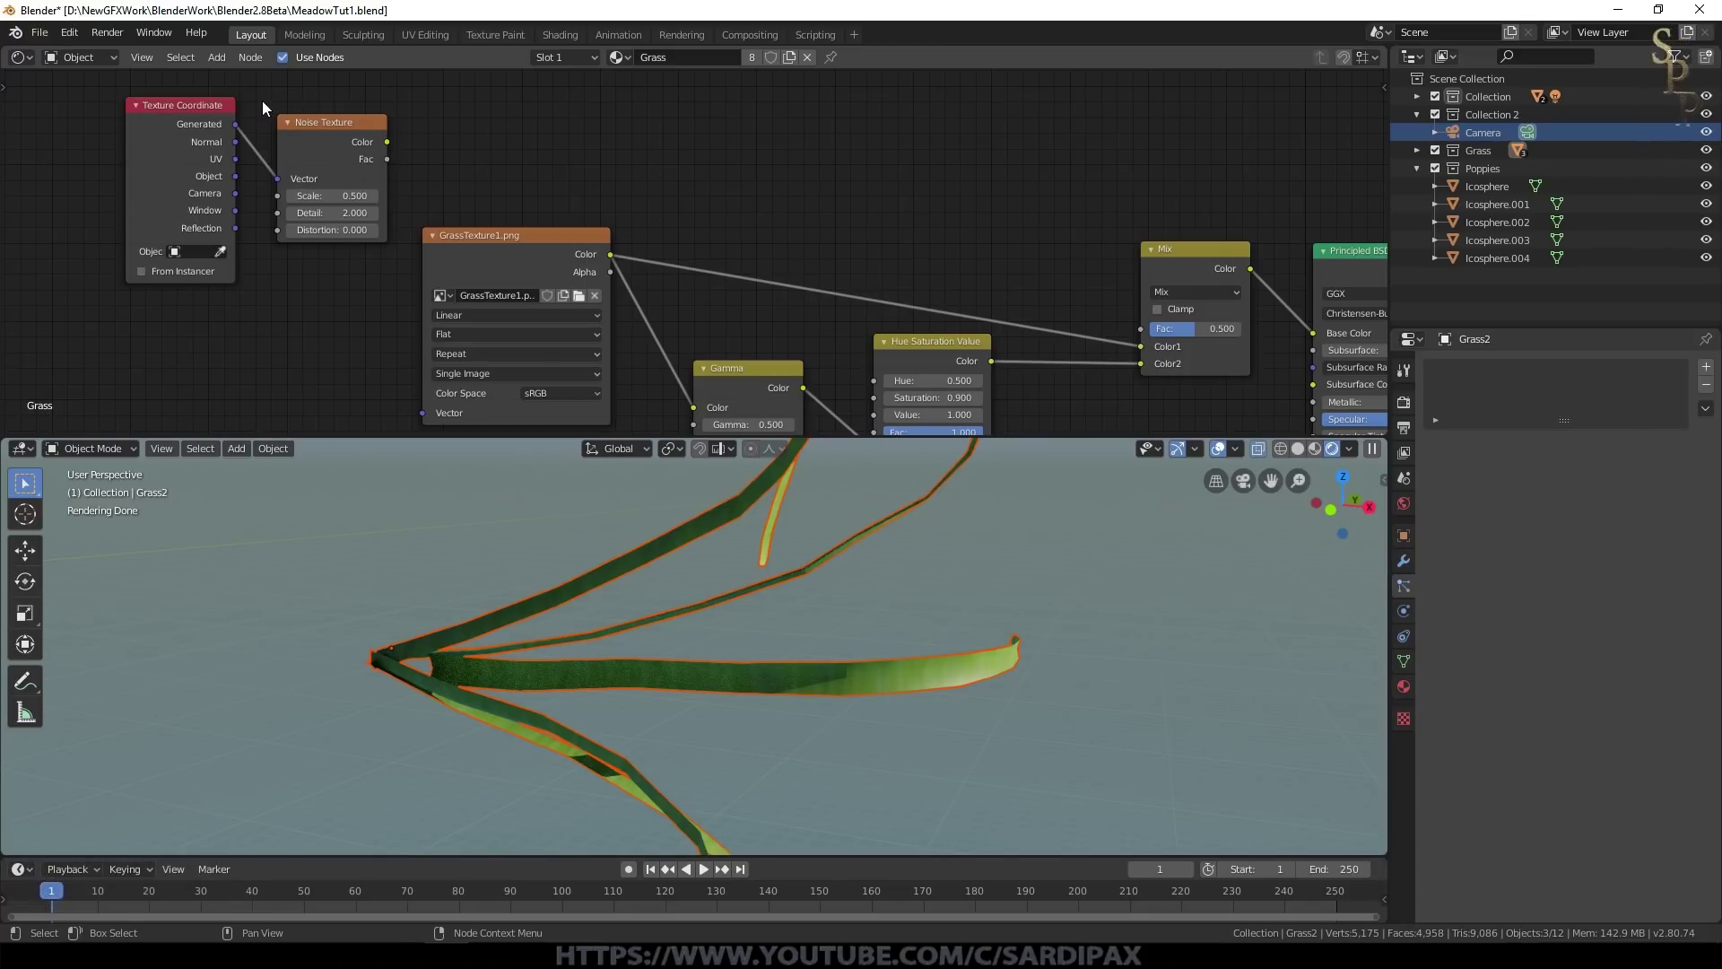
# Step: Run the noise through a Cardinal ColorRamp and wire its colour into the Mix factor
pyautogui.click(219, 62)
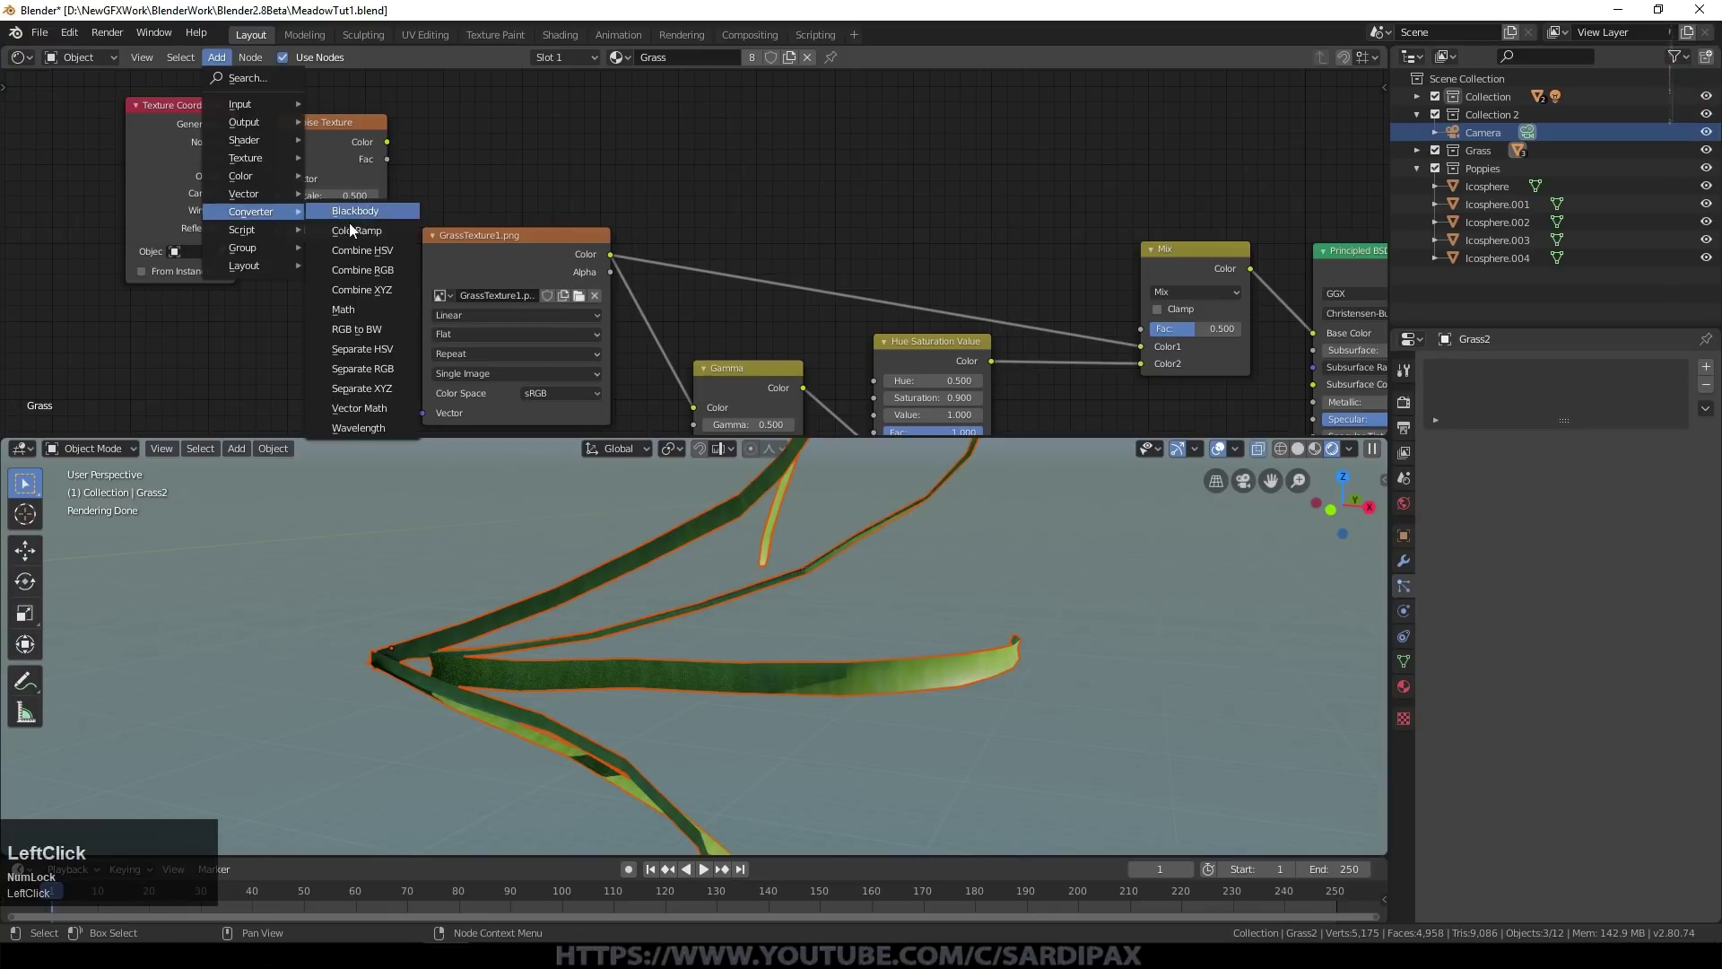
pyautogui.click(366, 238)
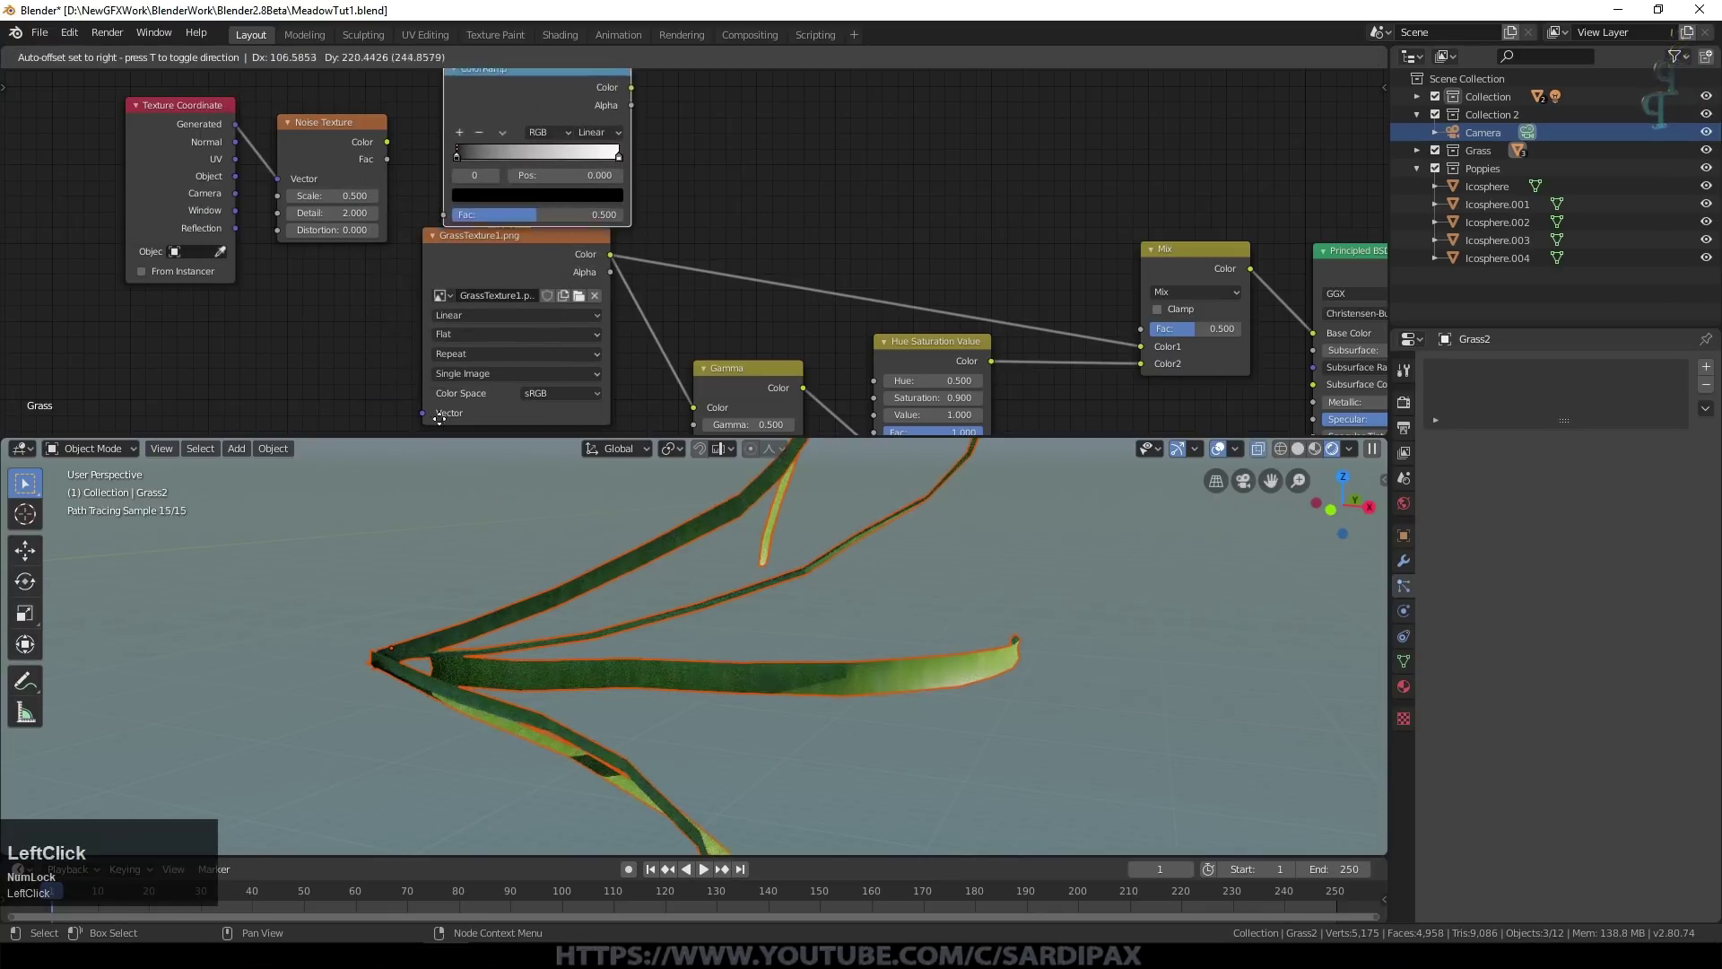
pyautogui.middleClick(692, 153)
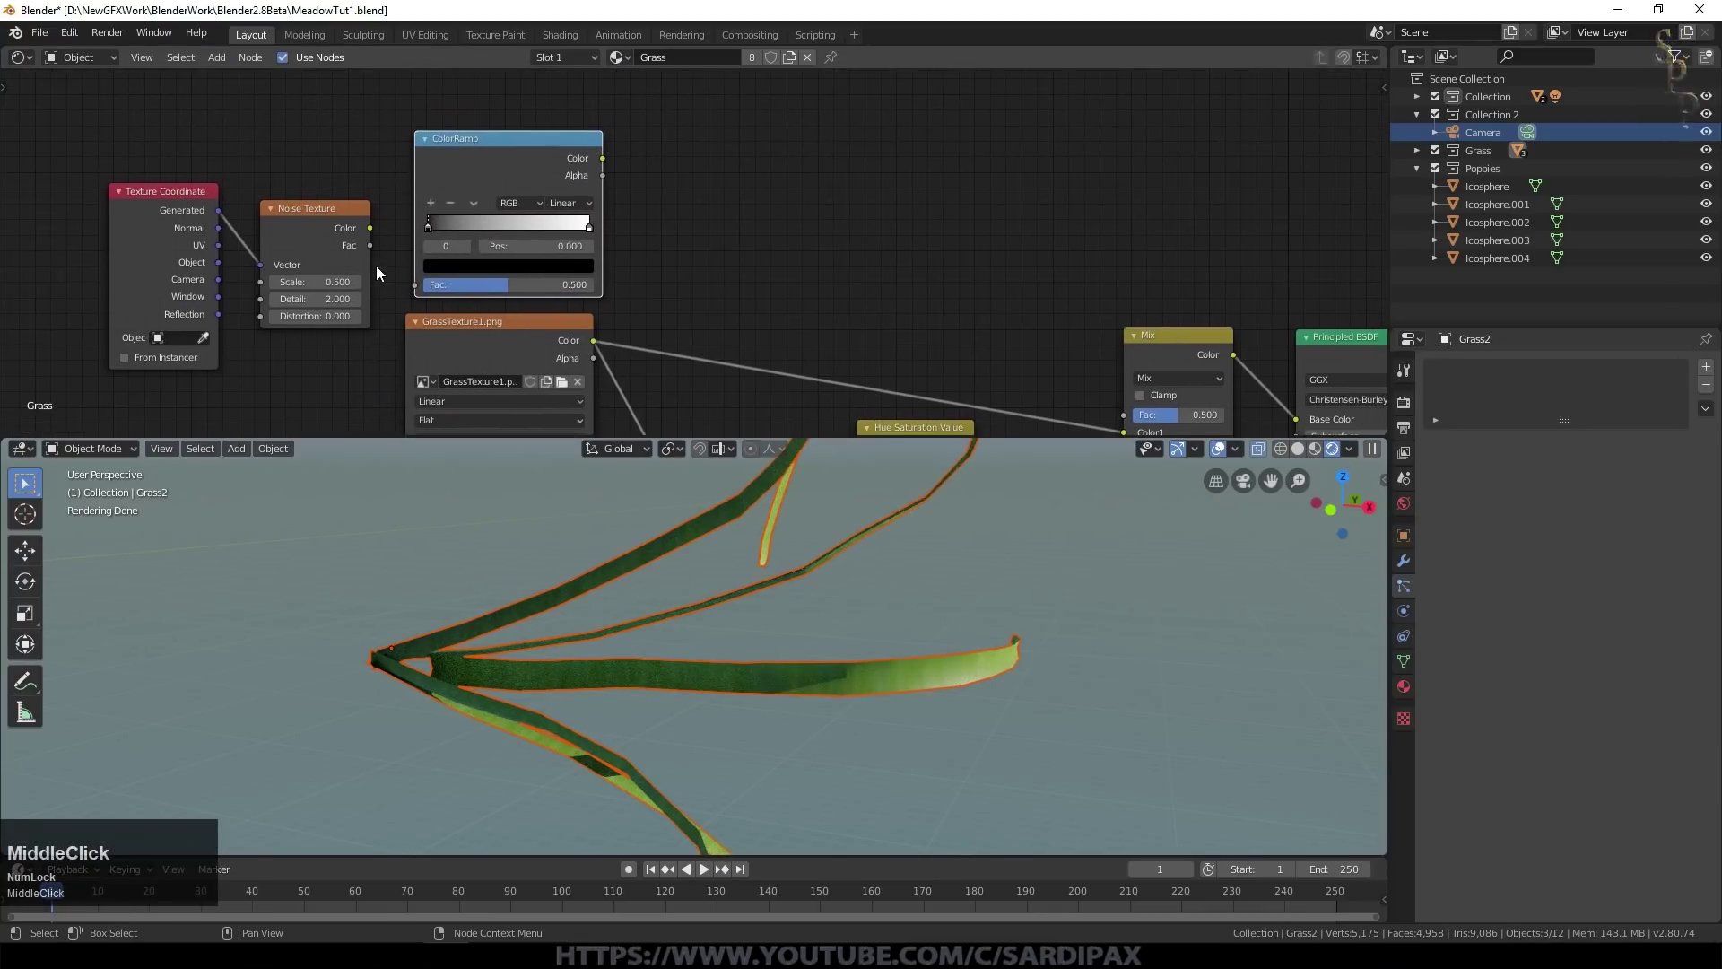
pyautogui.click(377, 244)
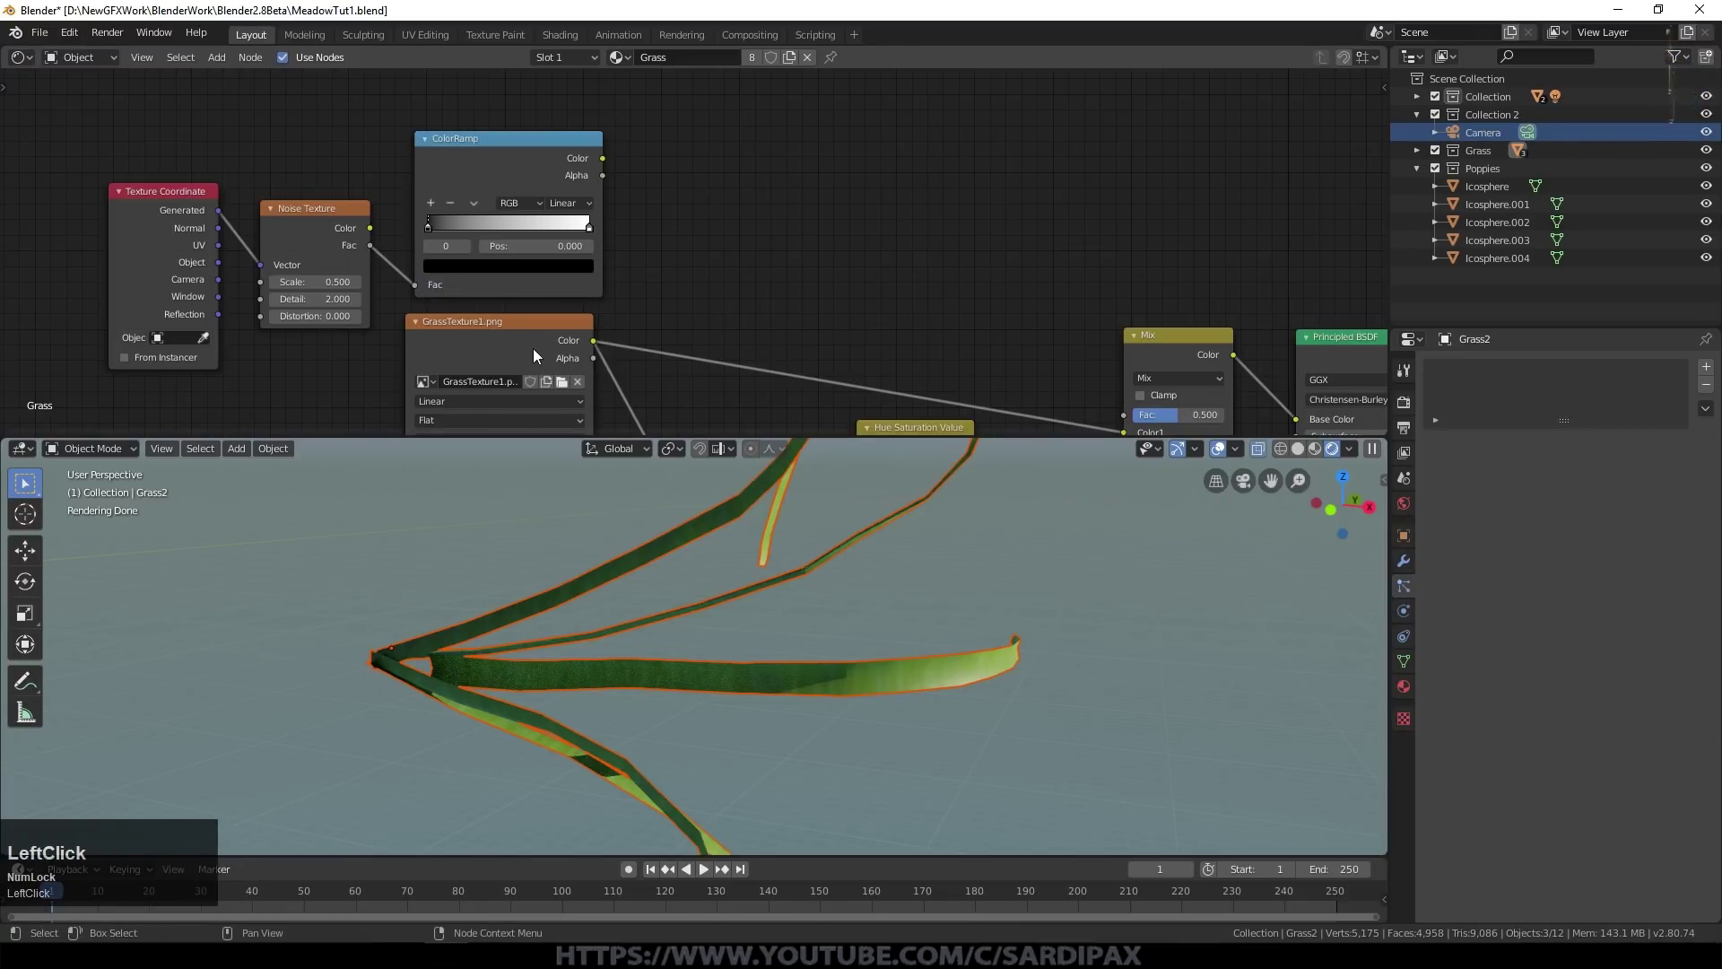
pyautogui.click(438, 227)
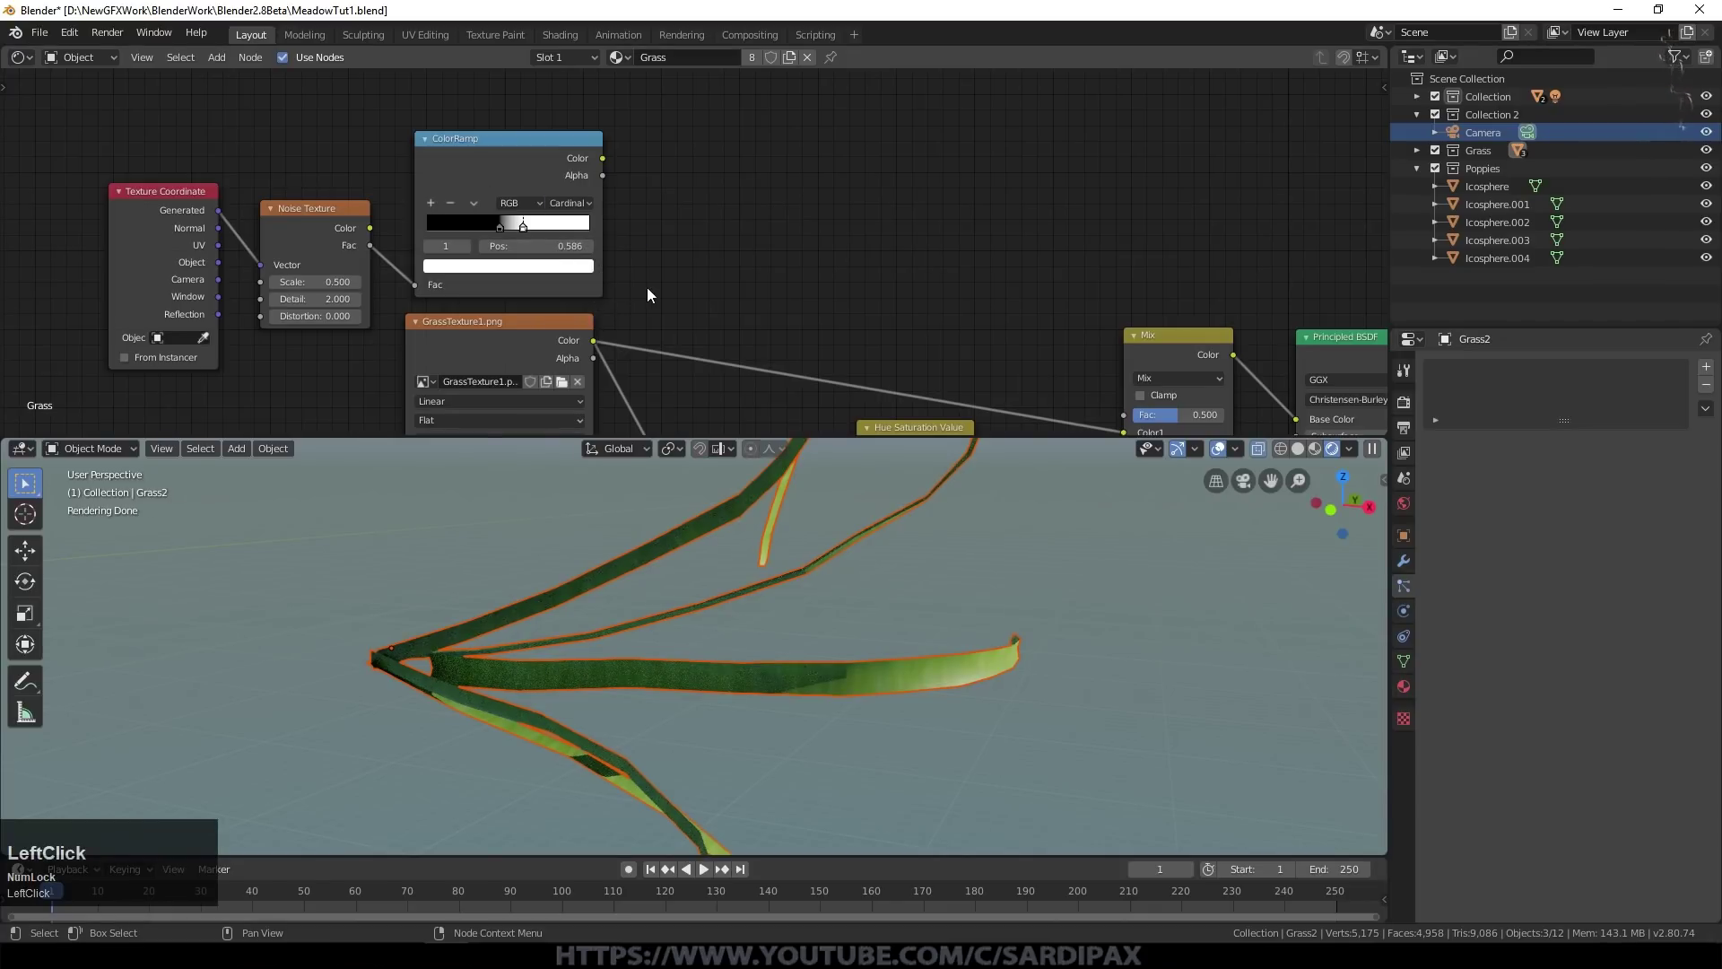
pyautogui.click(606, 165)
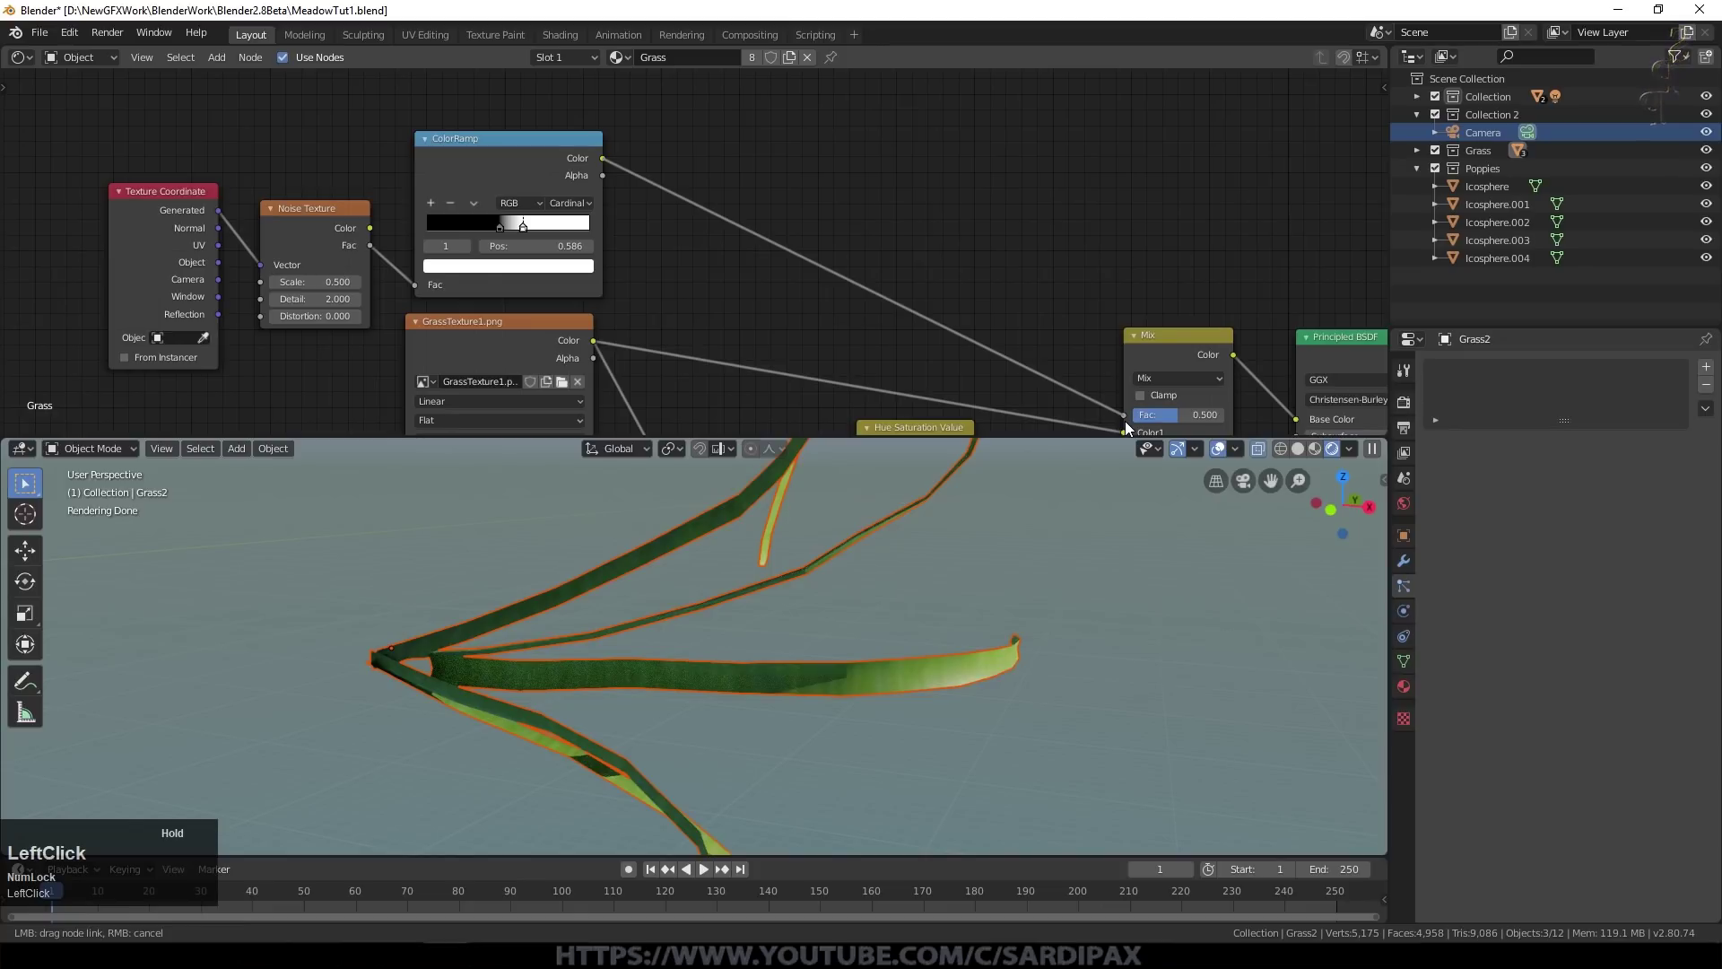
# Step: Duplicate the existing Gamma node and set the copy's gamma to 1.500
pyautogui.middleClick(1129, 425)
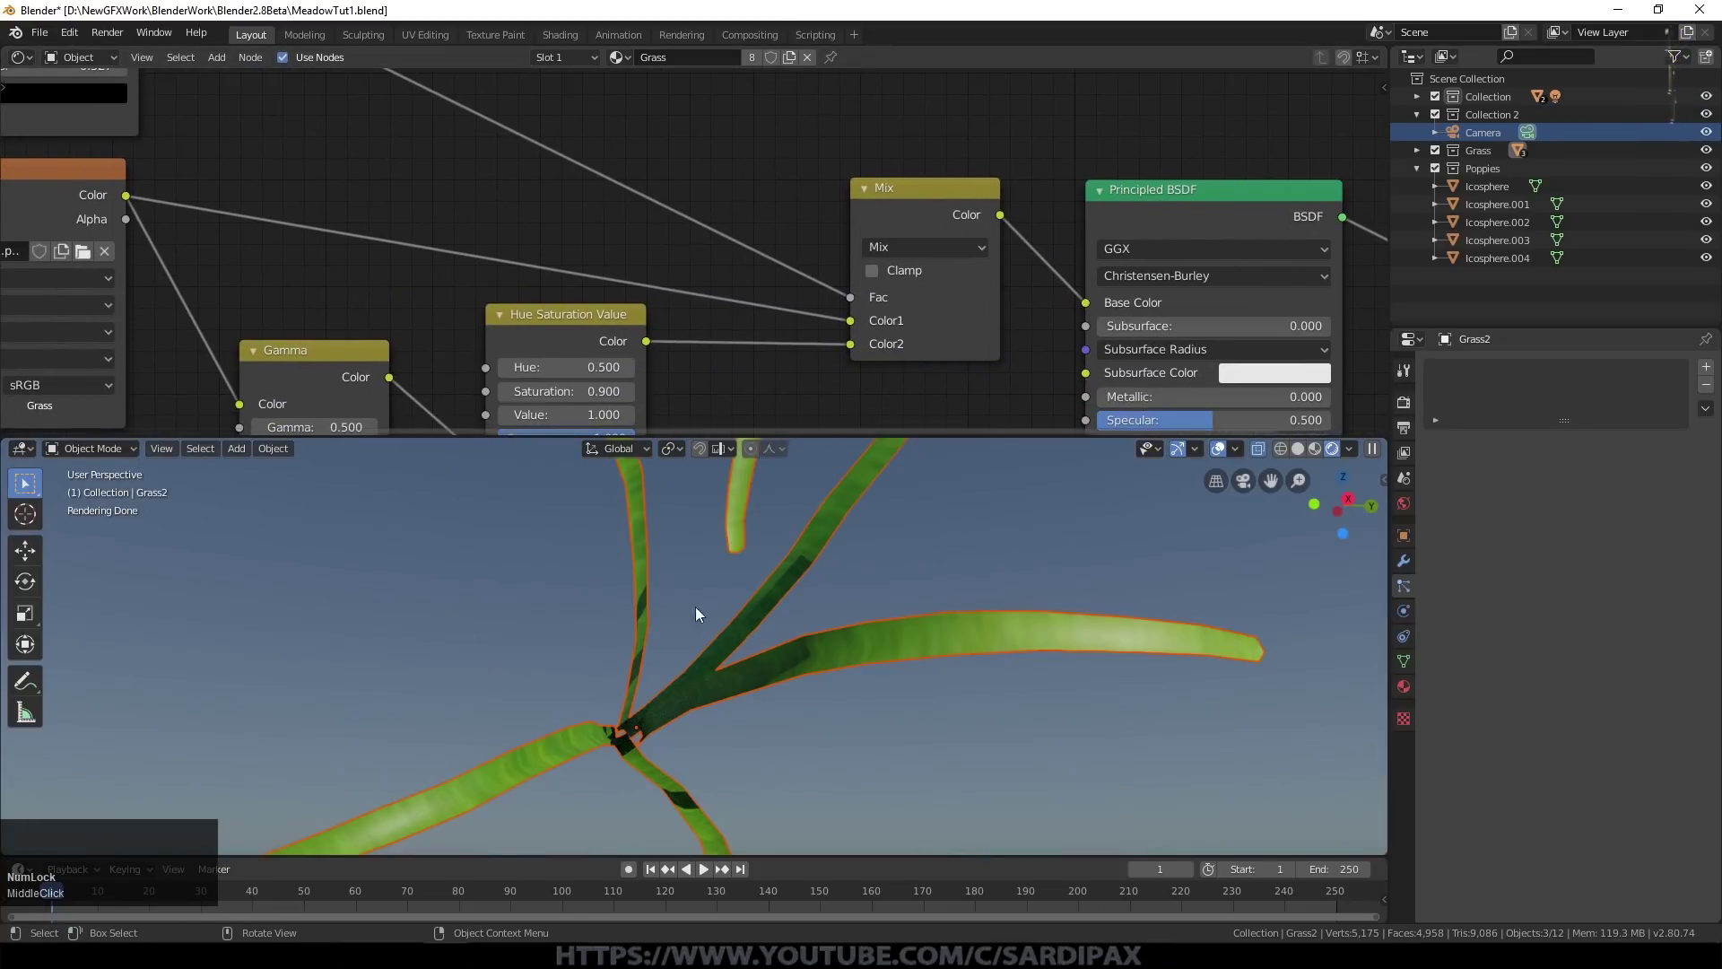
pyautogui.scroll(-3)
pyautogui.rightClick(766, 587)
pyautogui.click(766, 588)
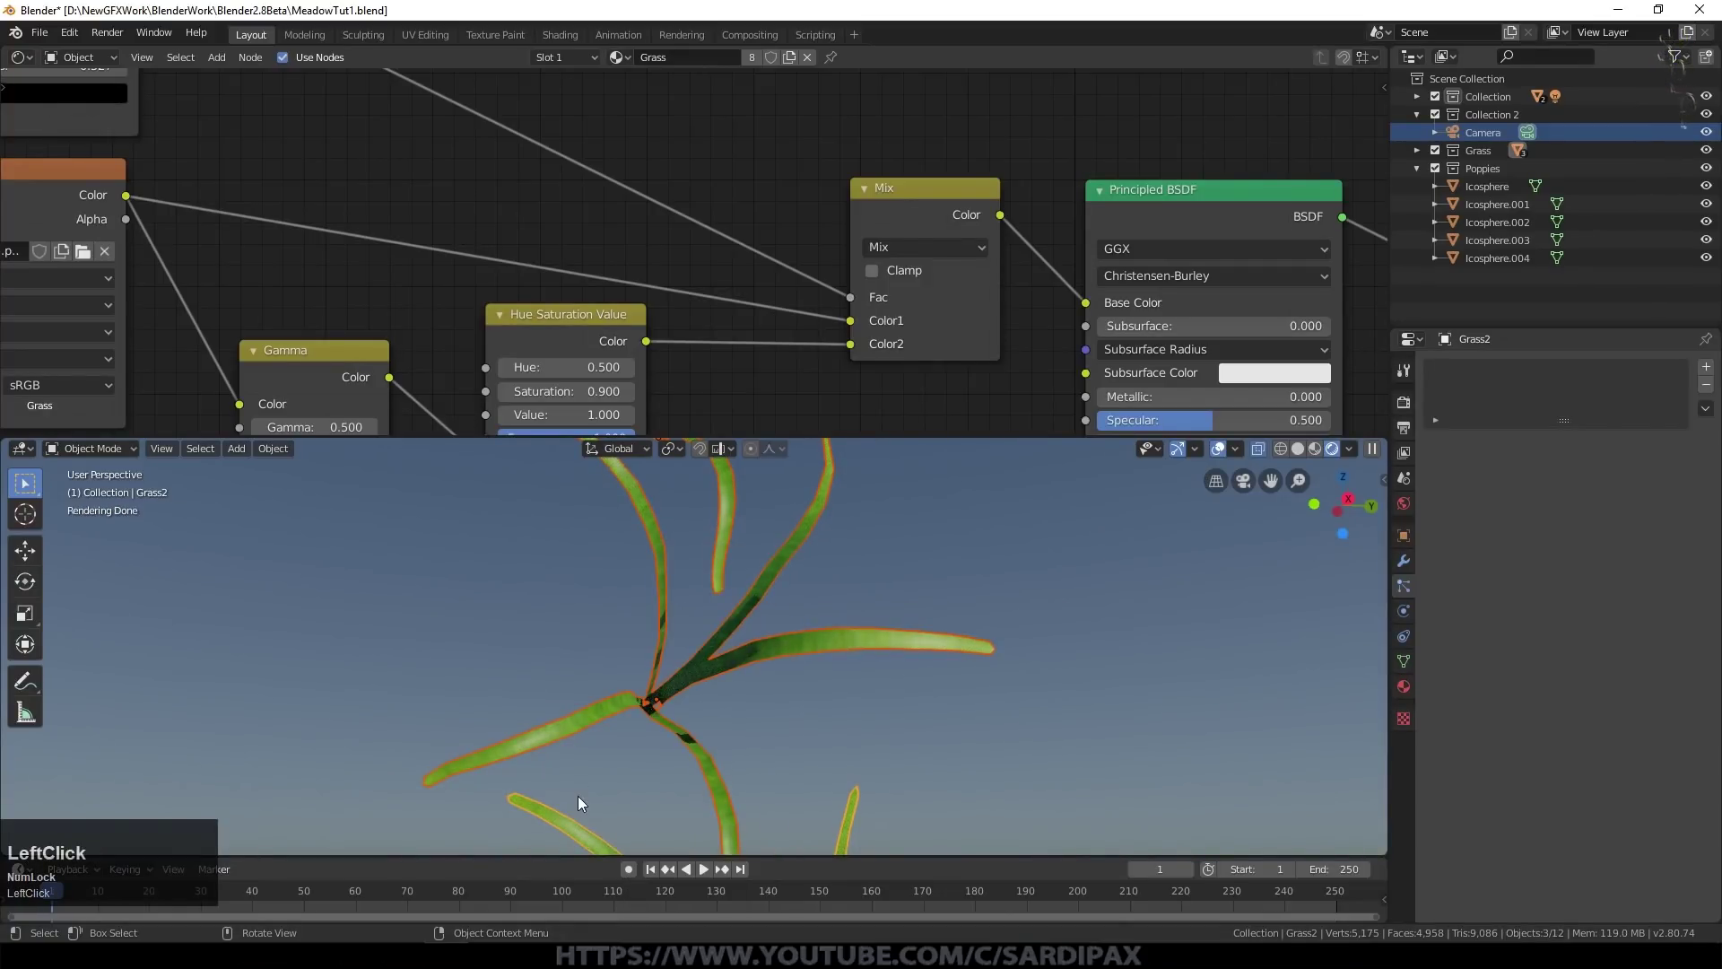
pyautogui.middleClick(890, 666)
pyautogui.scroll(-3)
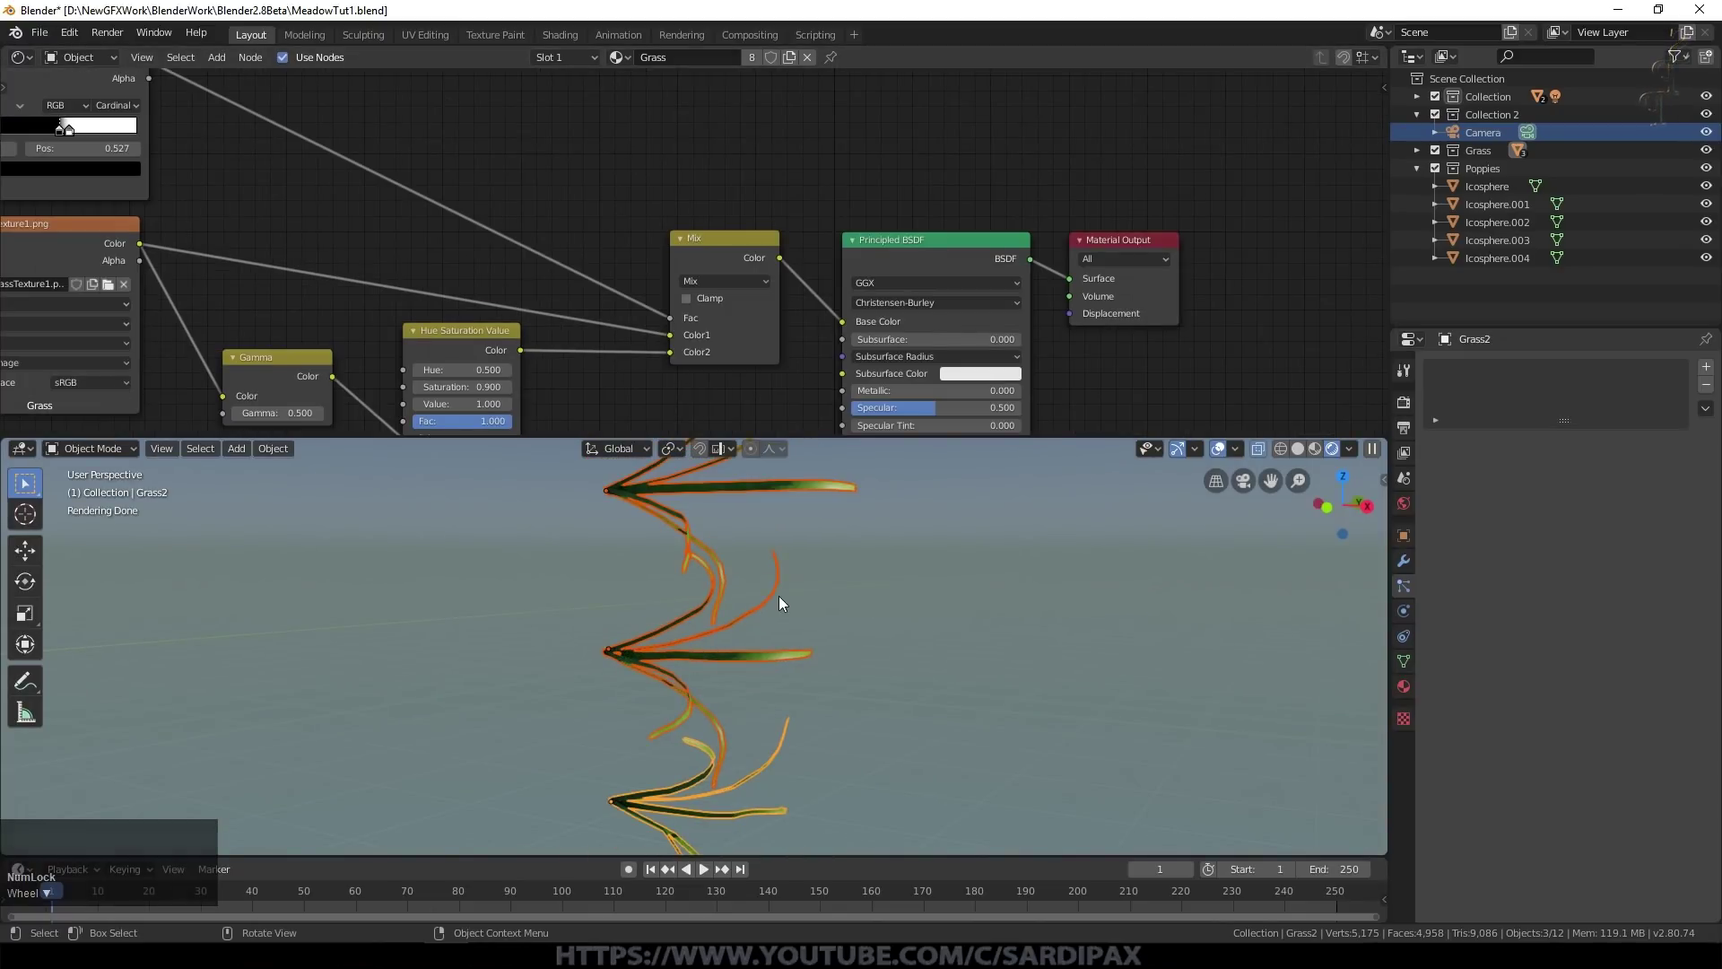
pyautogui.scroll(3)
pyautogui.click(564, 551)
pyautogui.scroll(3)
pyautogui.click(1222, 456)
pyautogui.press('shift+d')
pyautogui.press('KP_1')
pyautogui.press('KP_Decimal')
pyautogui.press('KP_5')
pyautogui.press('KP_Enter')
# Step: Insert the 1.5 Gamma between the Mix and base colour and place a second copy above it
pyautogui.middleClick(791, 255)
pyautogui.press('shift+d')
pyautogui.click(786, 247)
pyautogui.press('shift+d')
pyautogui.click(947, 108)
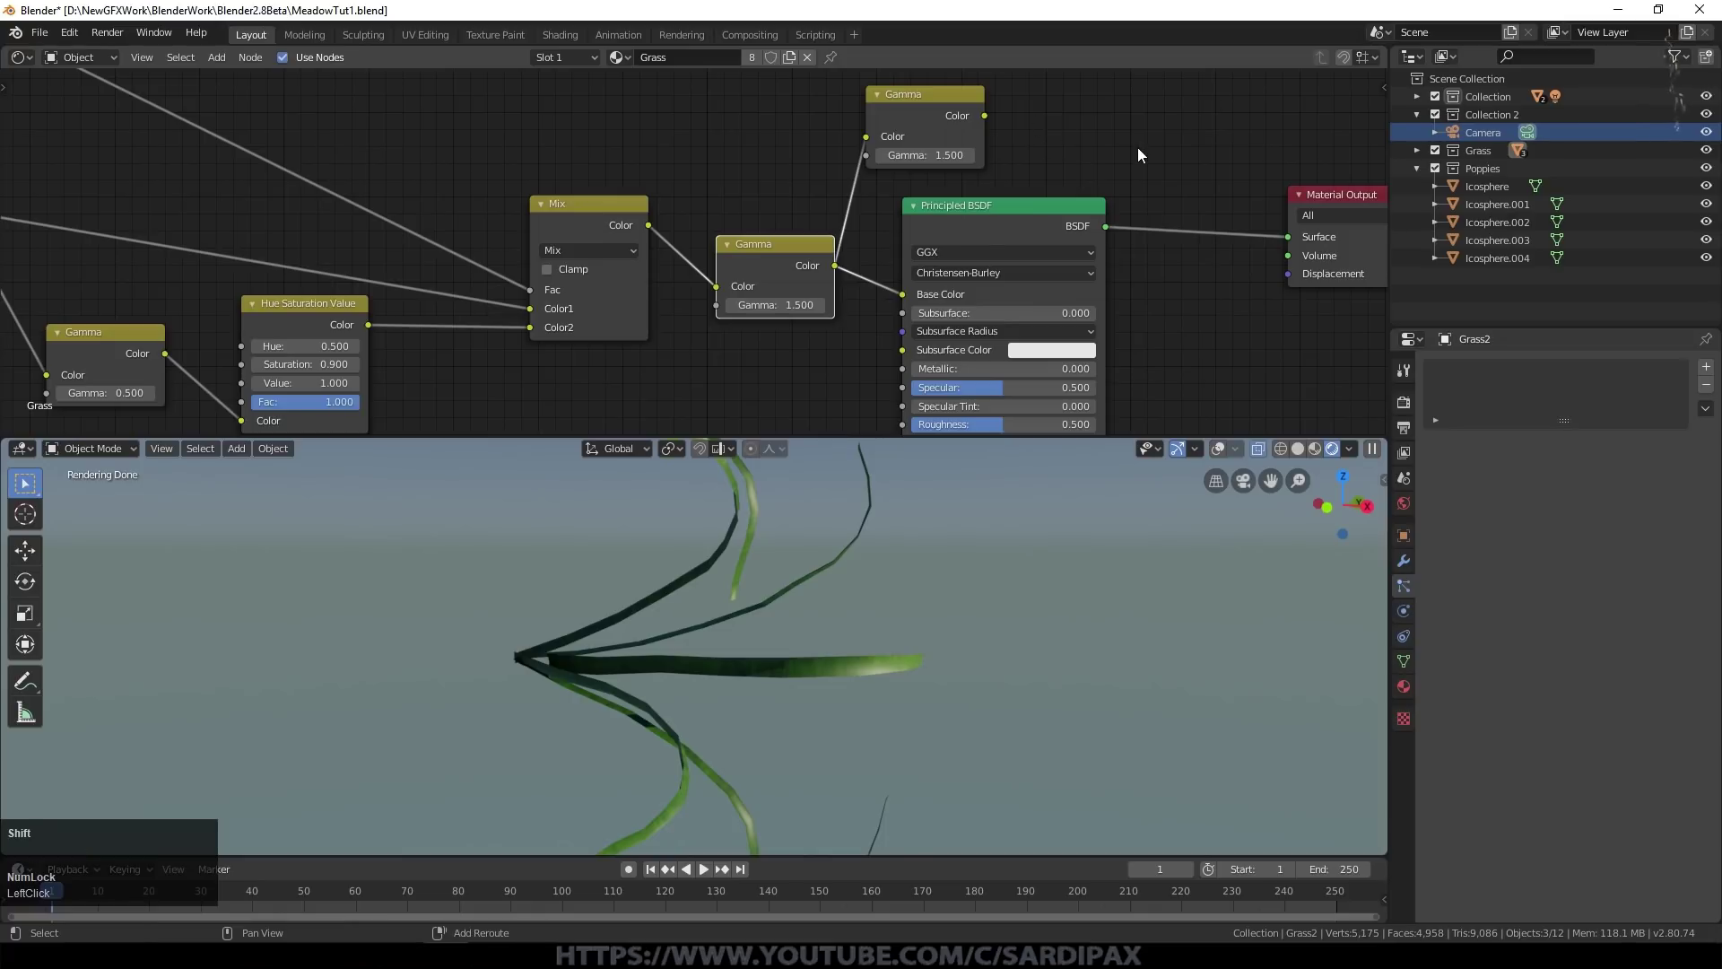
# Step: Add a Translucent BSDF fed by the upper Gamma node and move the Material Output right
pyautogui.click(249, 163)
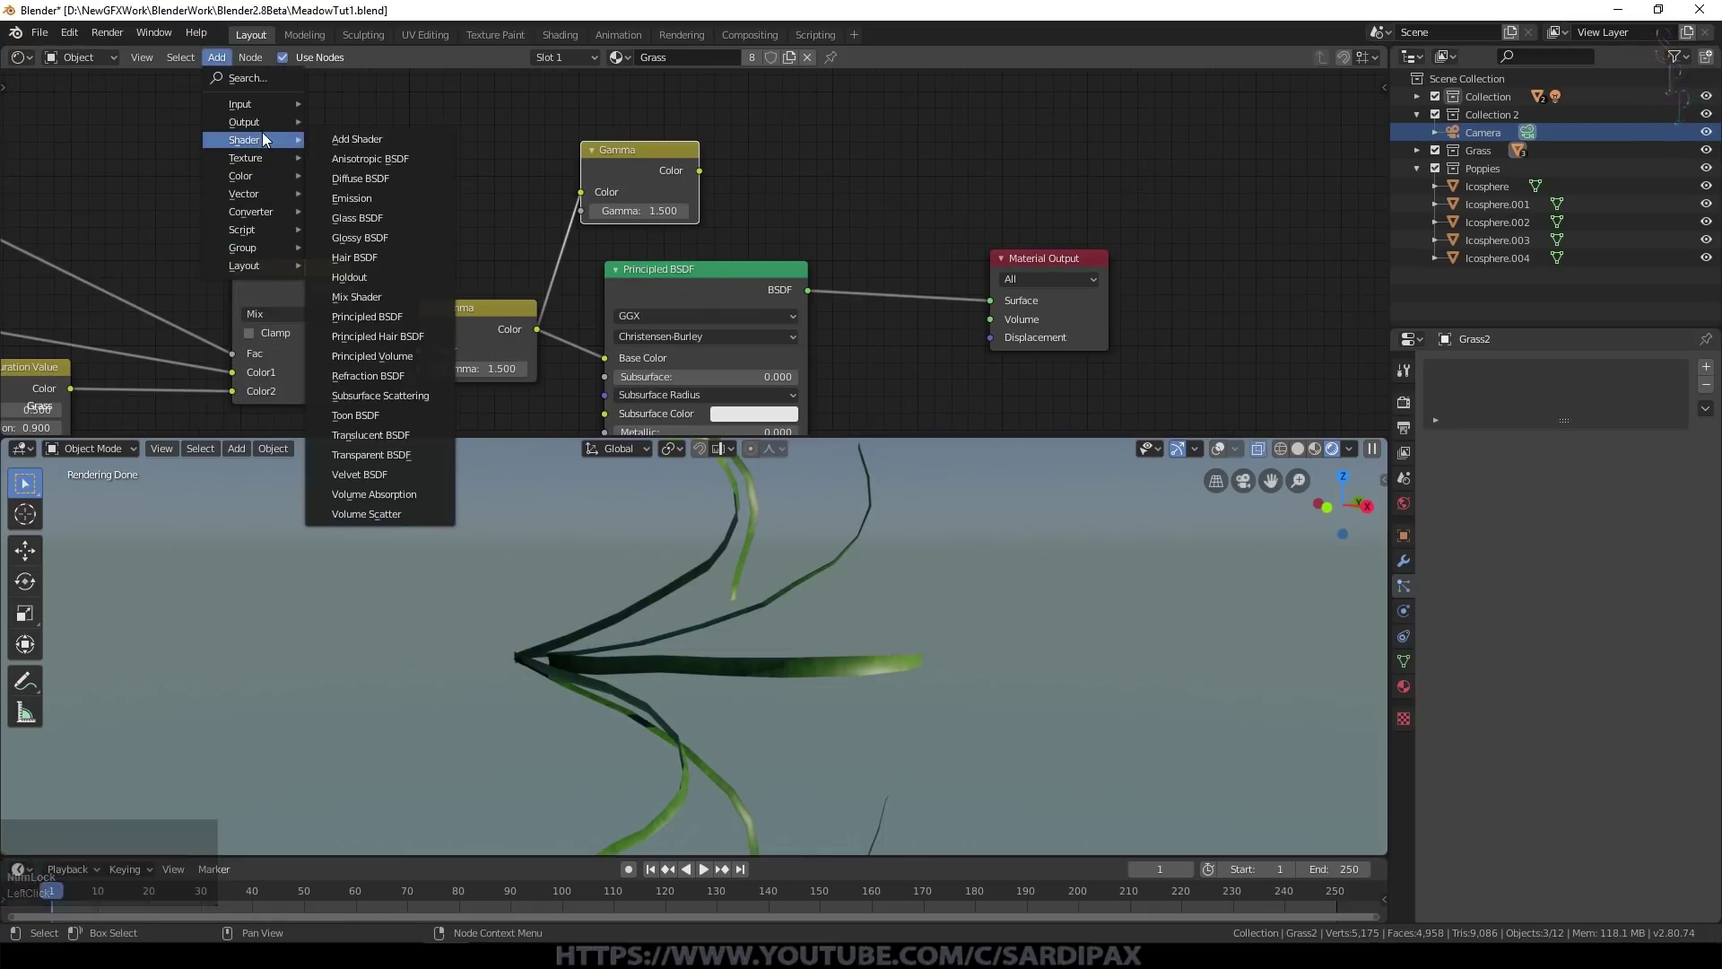
pyautogui.click(398, 433)
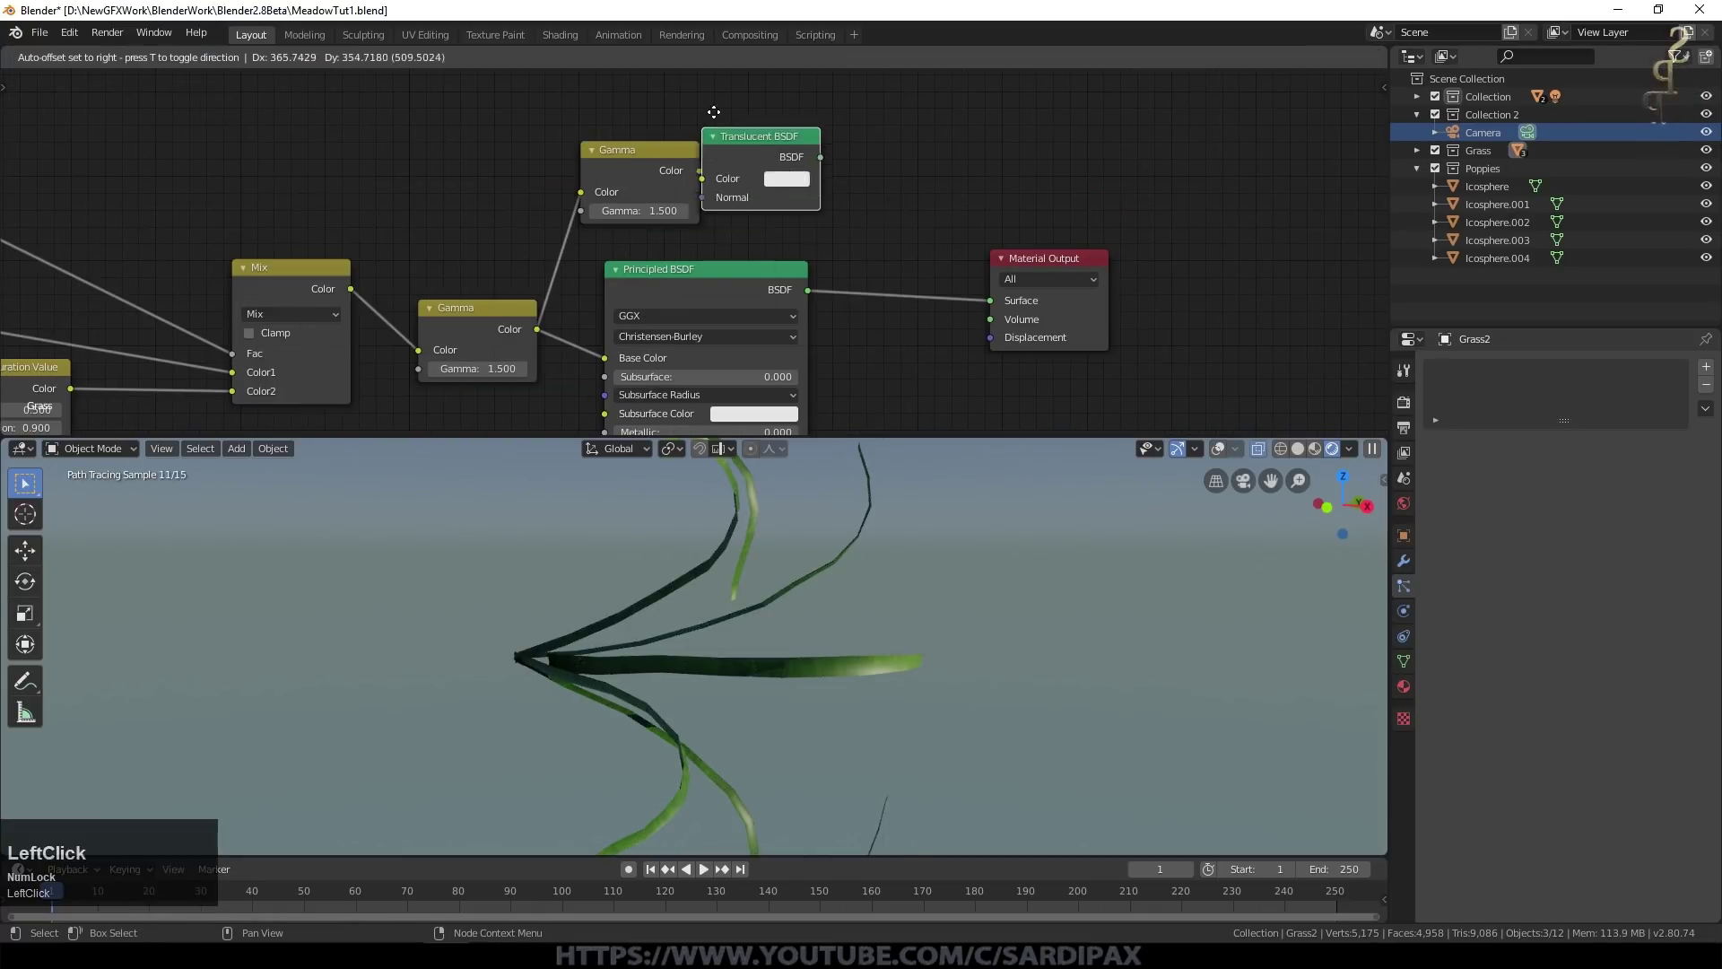
pyautogui.scroll(-3)
pyautogui.scroll(3)
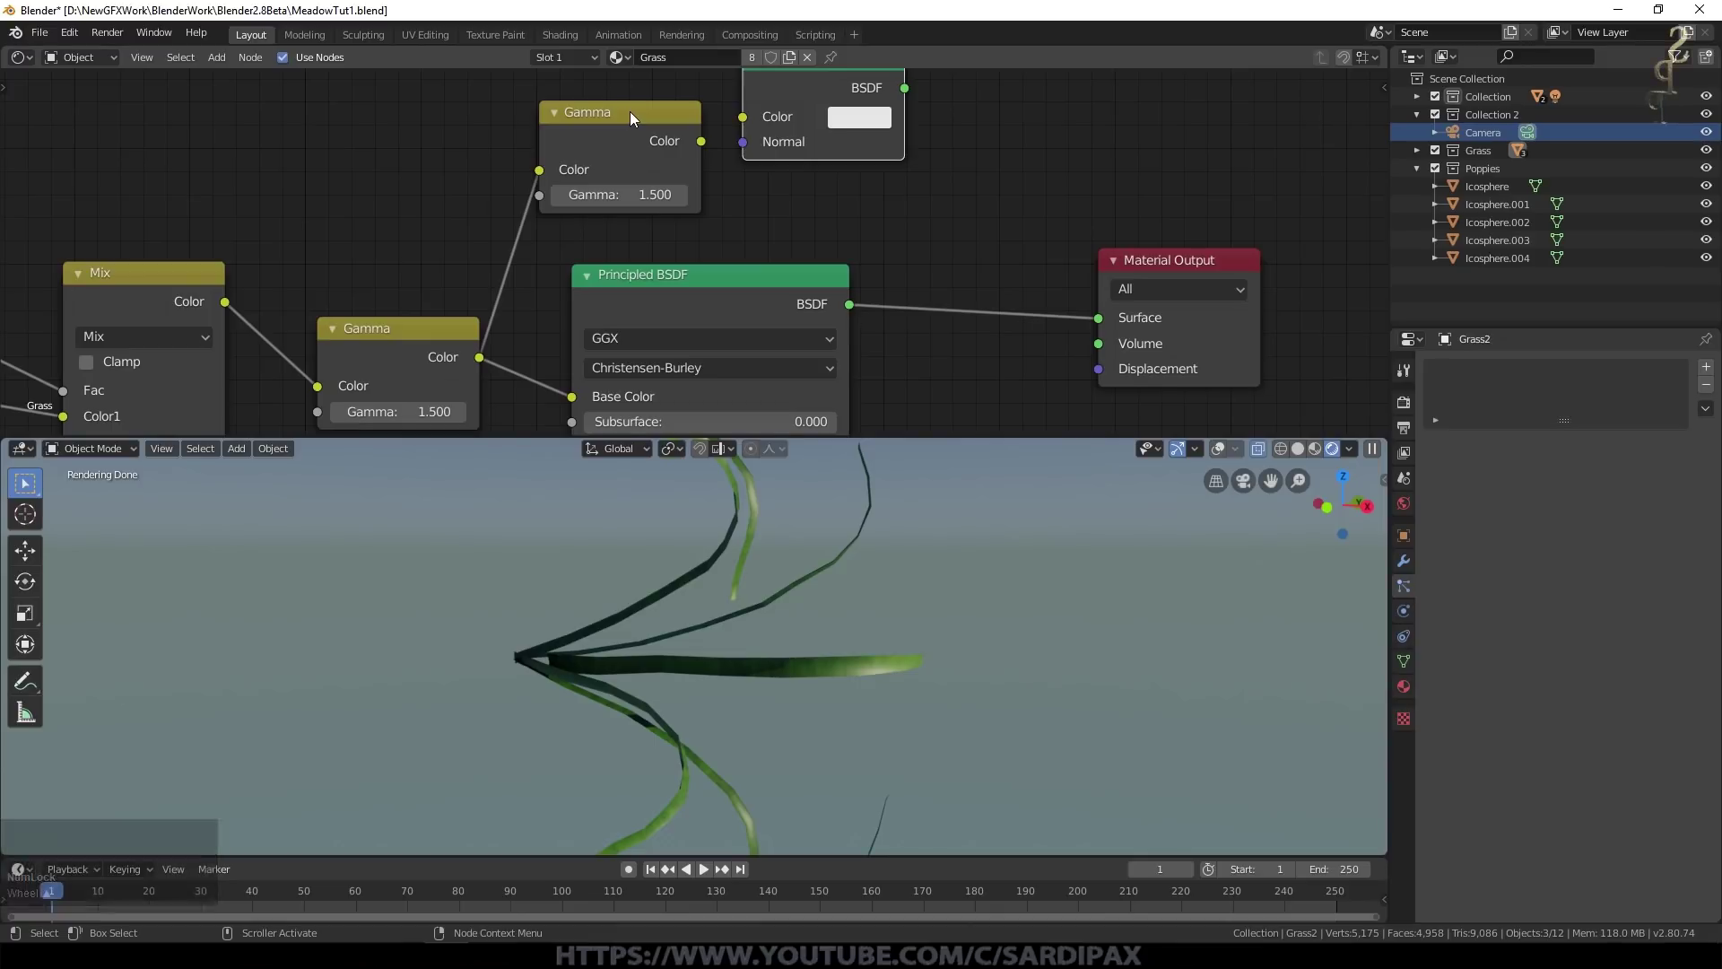
pyautogui.click(704, 144)
pyautogui.middleClick(996, 107)
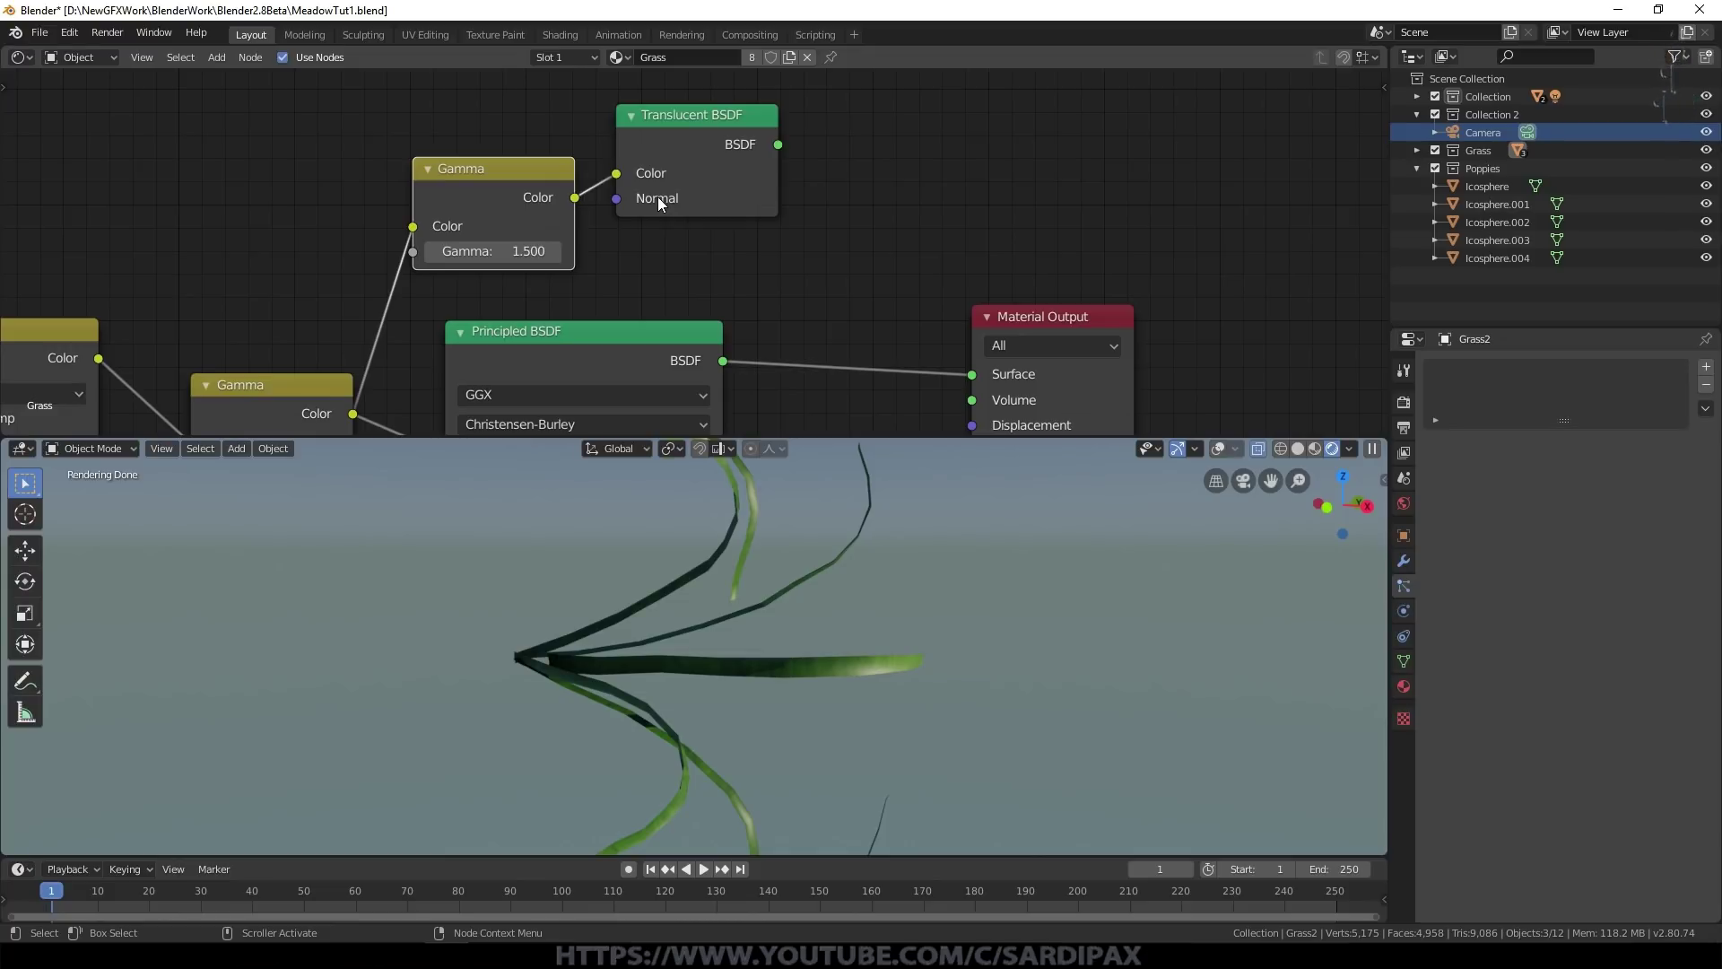
pyautogui.click(829, 154)
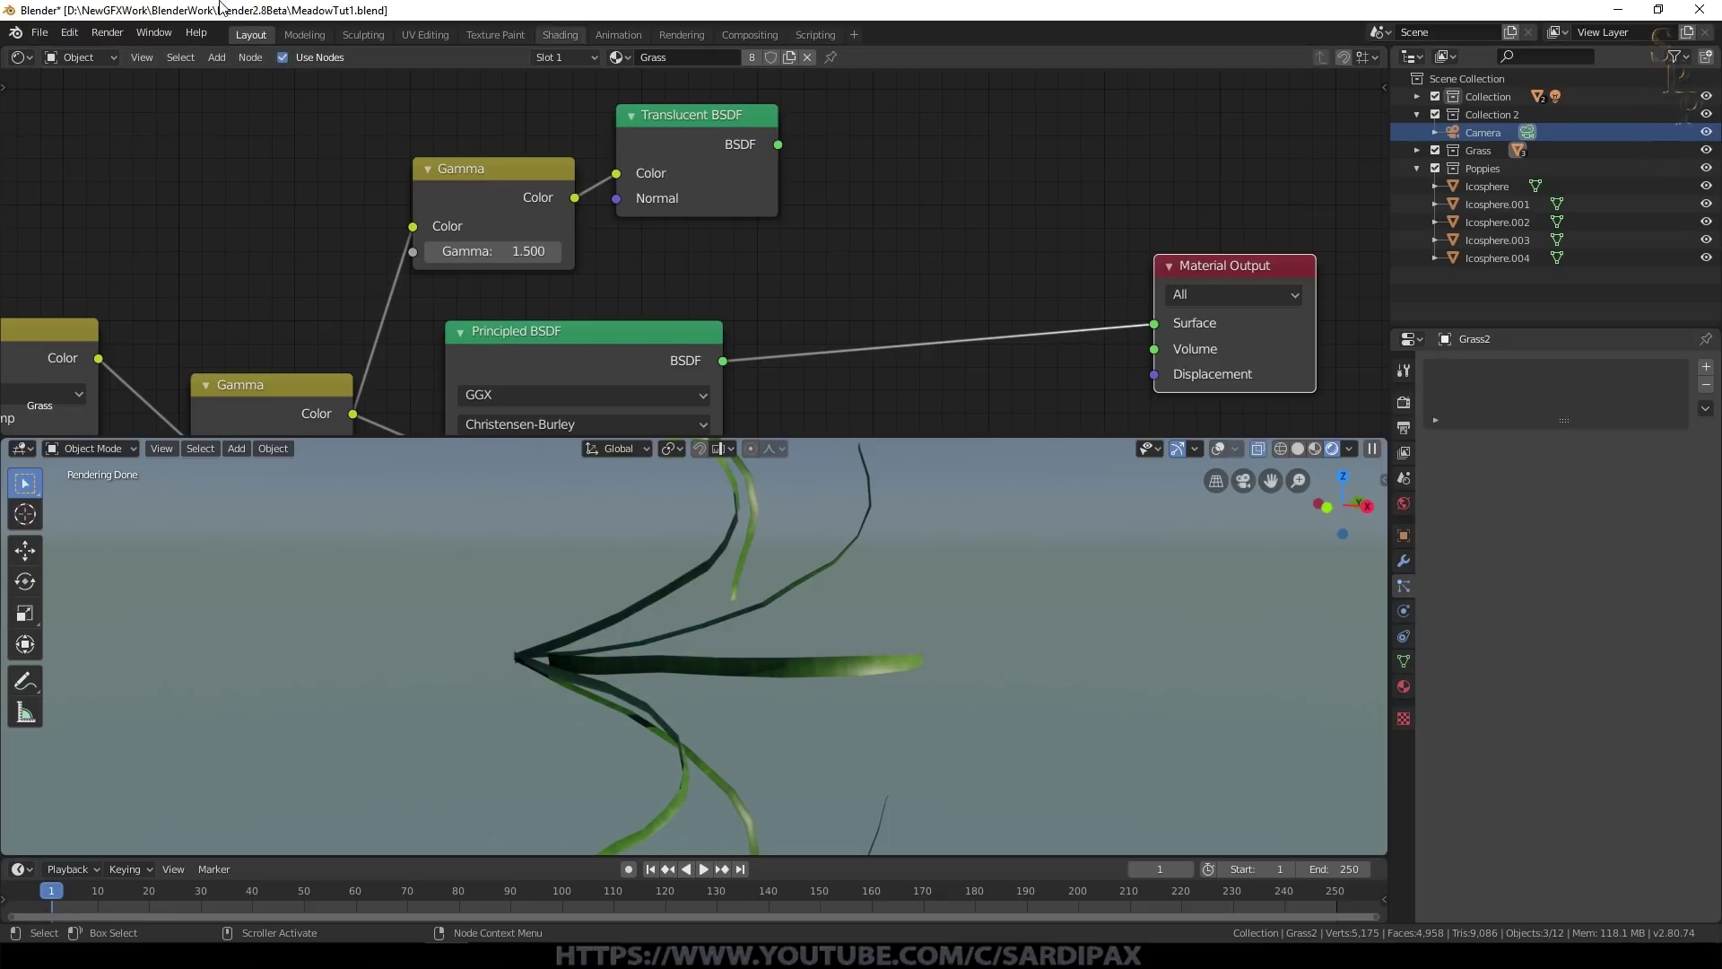
# Step: Add a Mix Shader combining both BSDFs into the material surface with factor 0.625
pyautogui.click(241, 144)
pyautogui.click(400, 301)
pyautogui.click(785, 148)
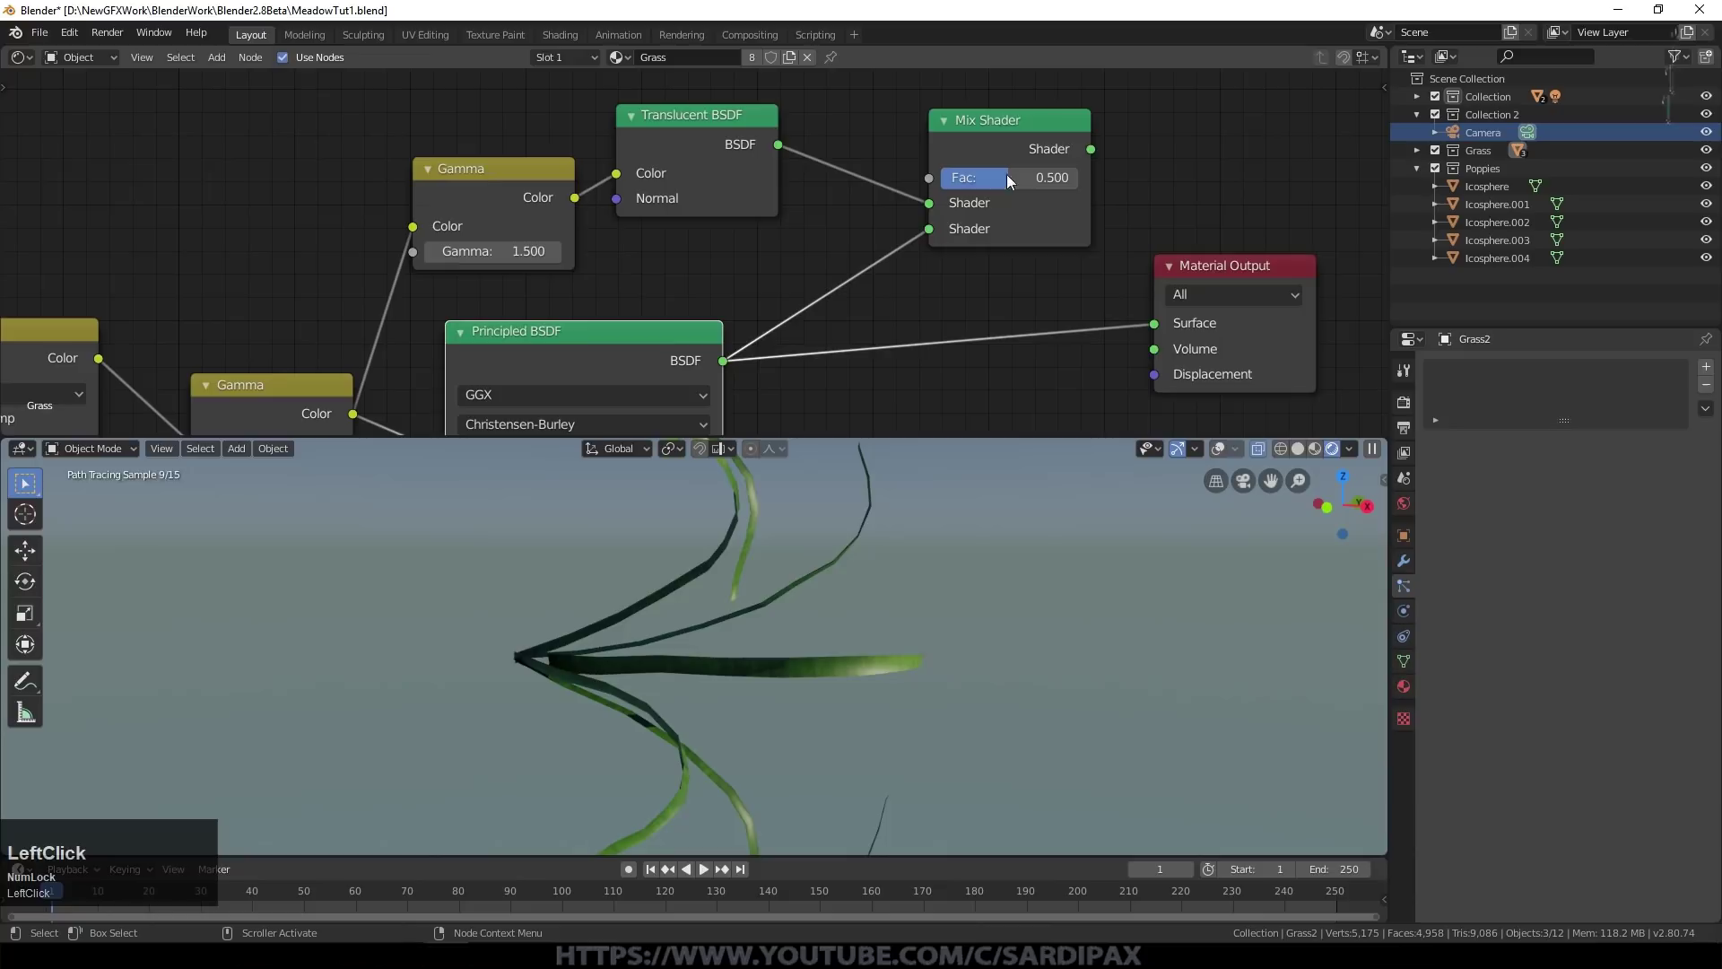
pyautogui.click(907, 187)
pyautogui.click(1153, 340)
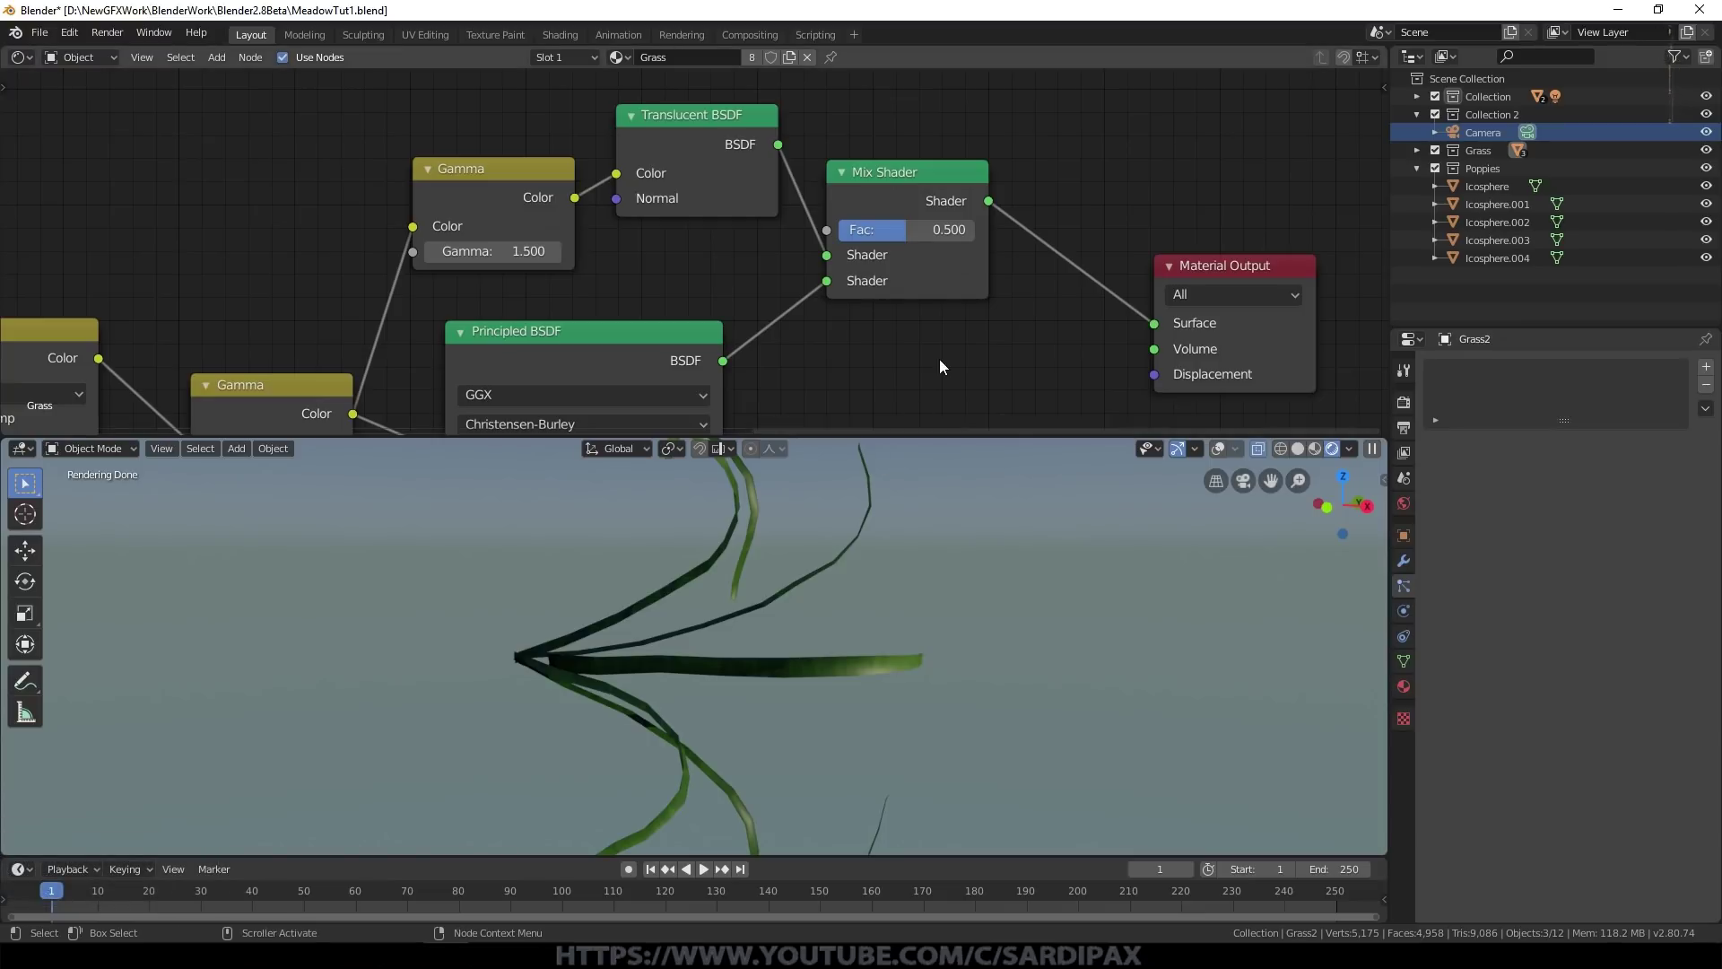
pyautogui.click(922, 239)
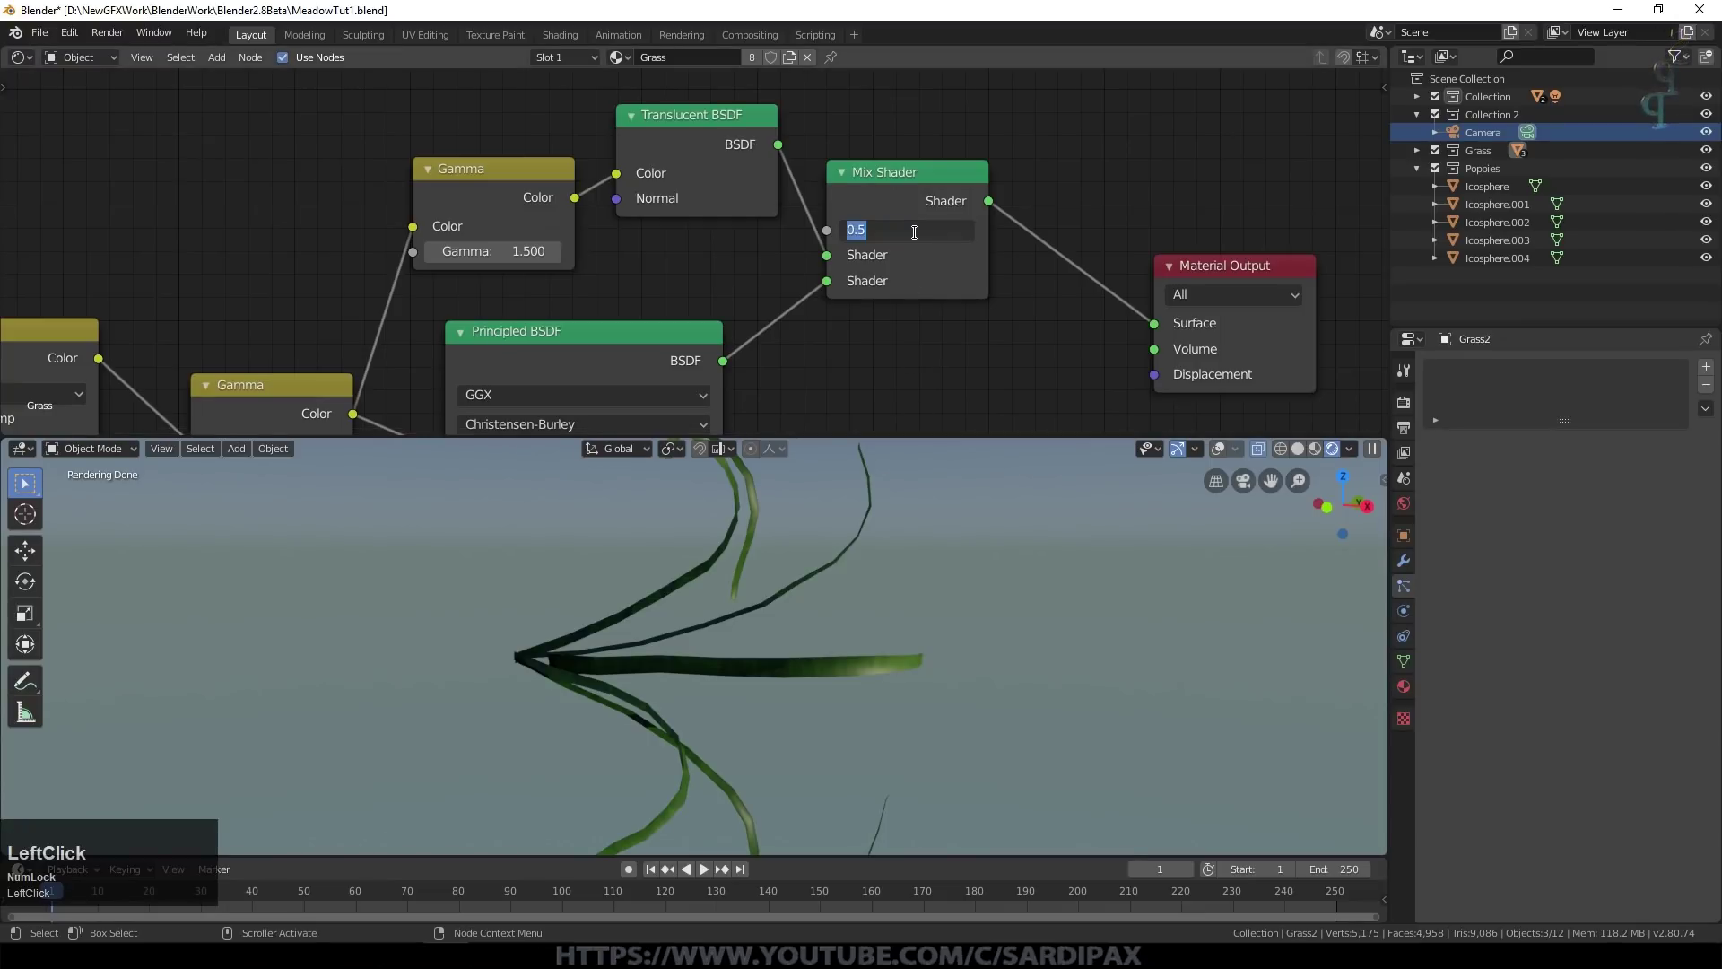
pyautogui.press('KP_Decimal')
pyautogui.press('KP_6')
# Step: Confirm the grass Mix Shader factor at 0.625
pyautogui.press('KP_2')
pyautogui.press('KP_5')
pyautogui.press('KP_Enter')
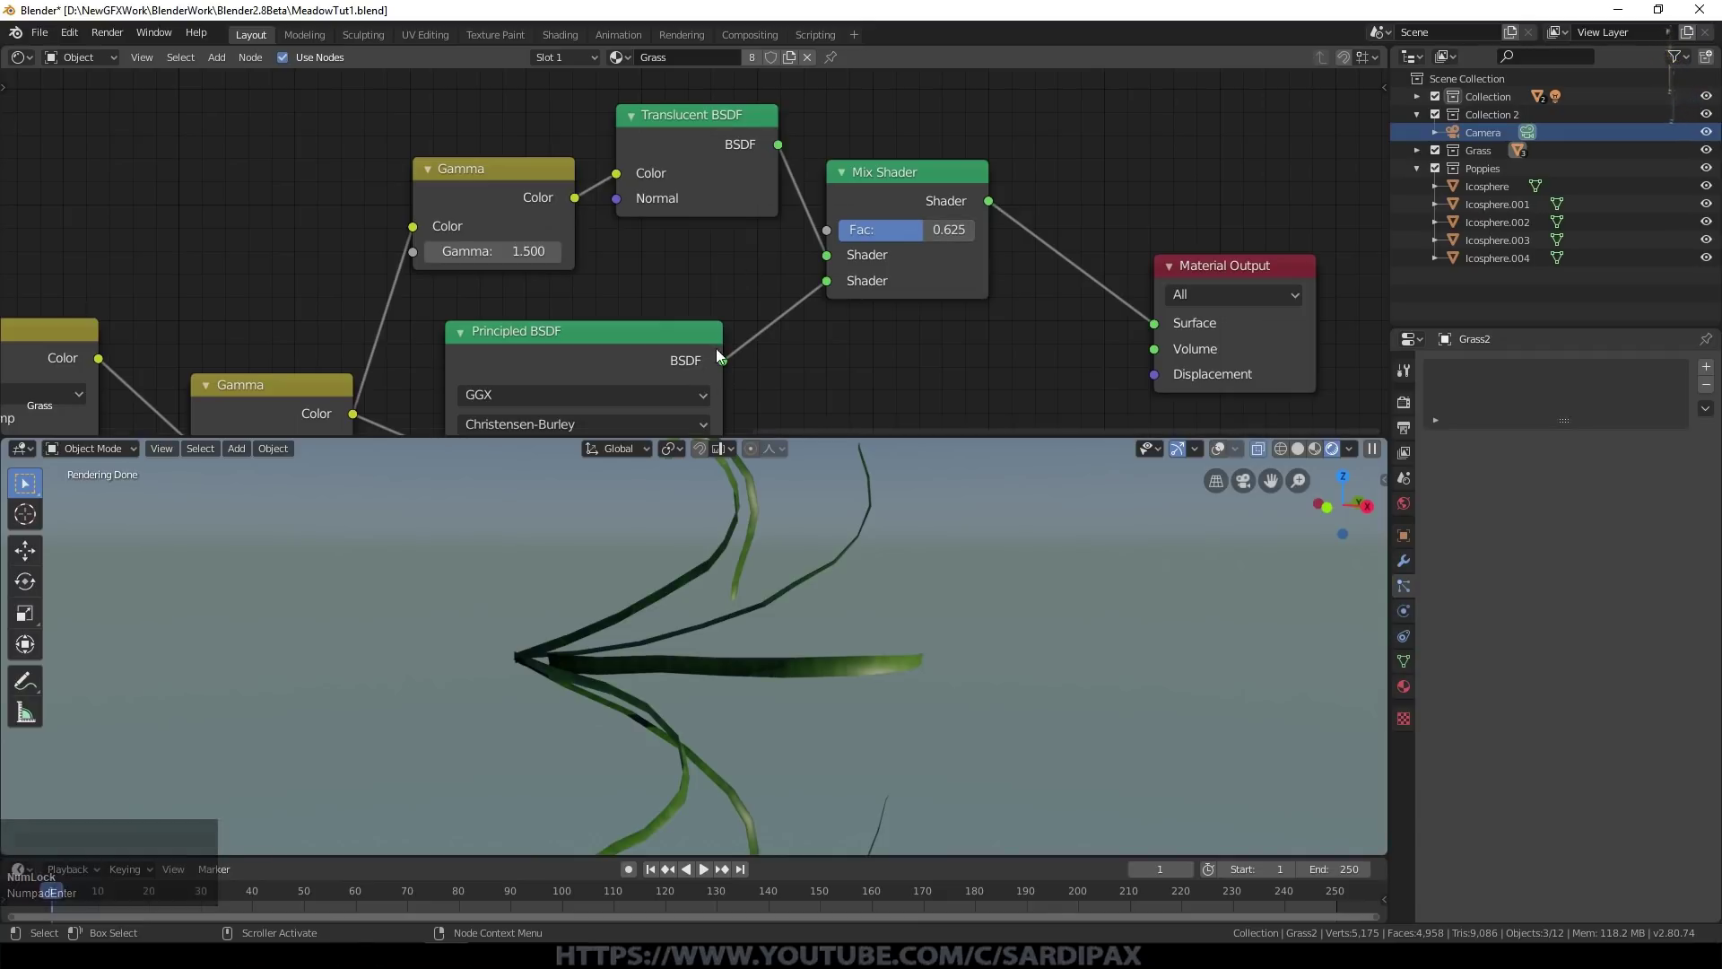
# Step: Inspect the blades and lower the Principled BSDF roughness to about 0.286 for a shinier highlight
pyautogui.middleClick(811, 673)
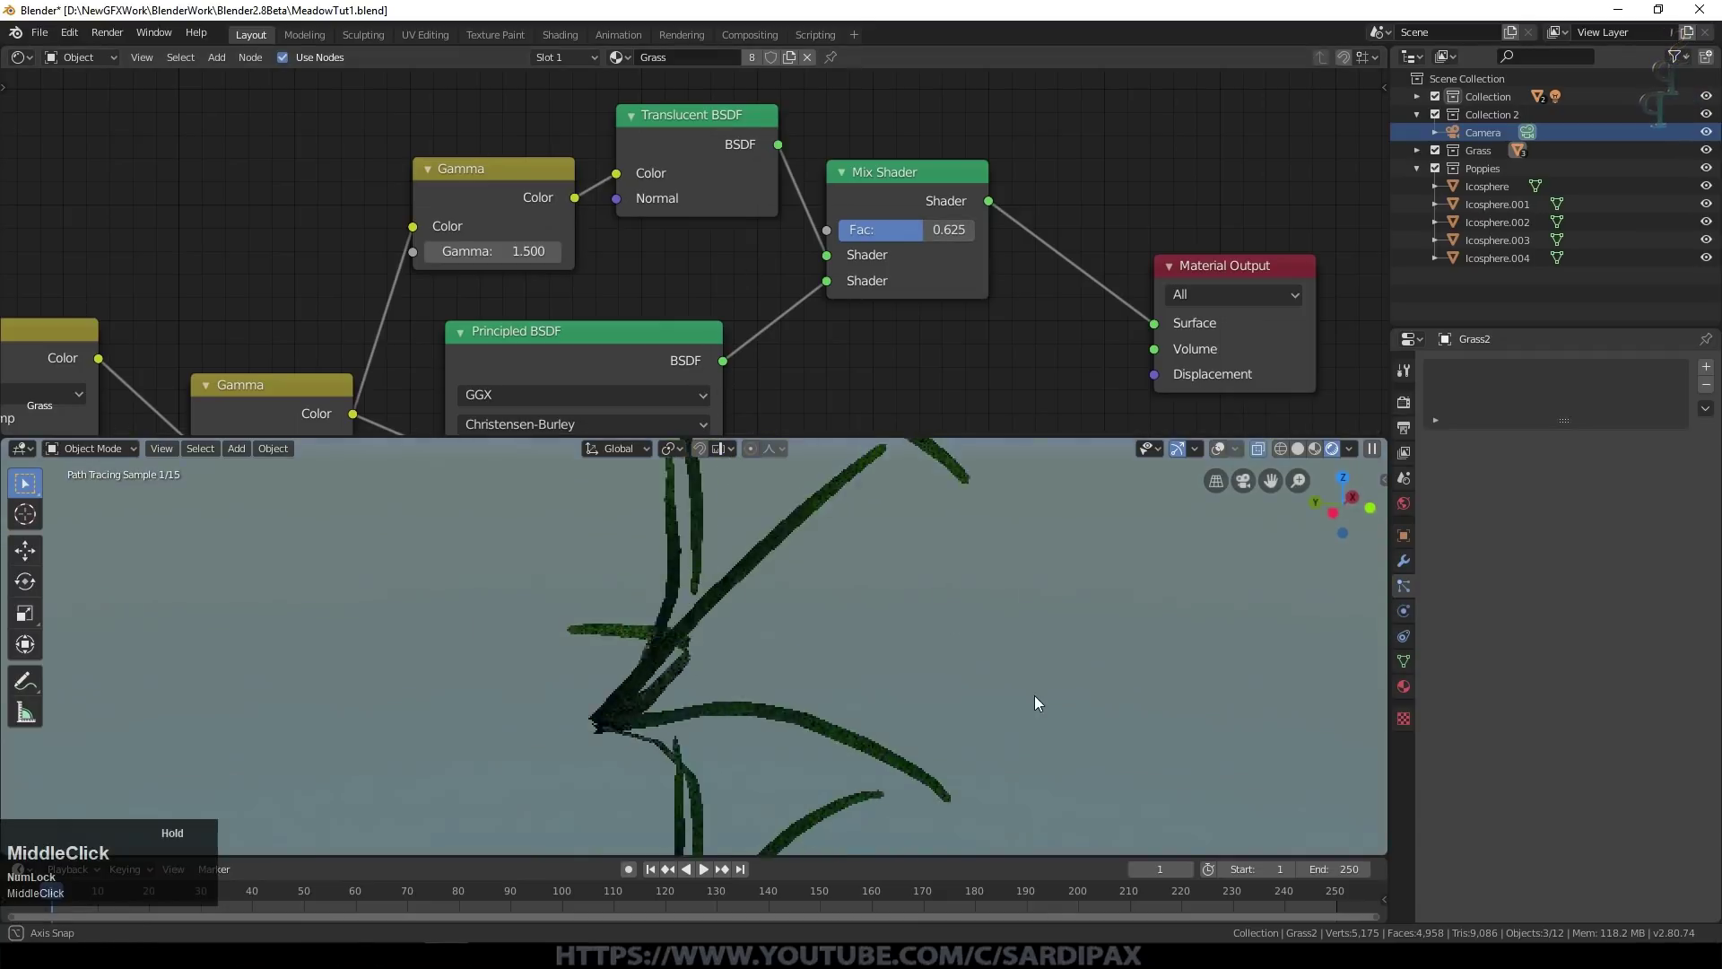
pyautogui.scroll(3)
pyautogui.middleClick(903, 621)
pyautogui.scroll(-3)
pyautogui.click(1122, 301)
pyautogui.scroll(3)
pyautogui.middleClick(885, 320)
pyautogui.scroll(3)
pyautogui.click(865, 234)
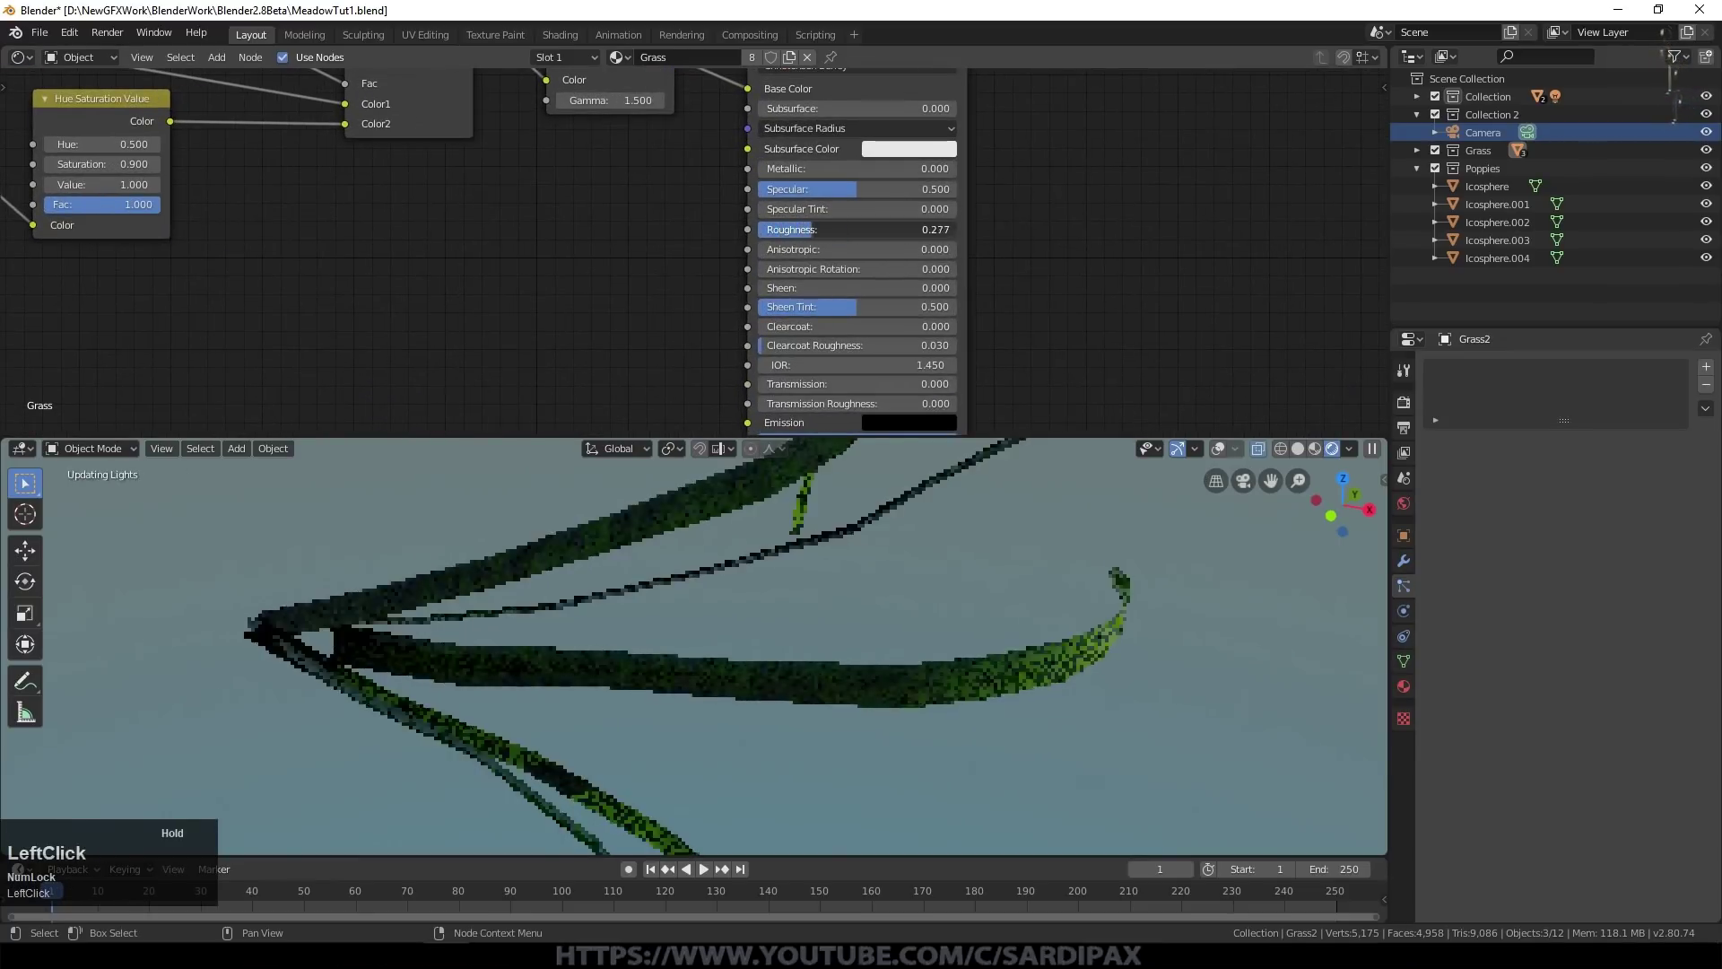
pyautogui.middleClick(976, 662)
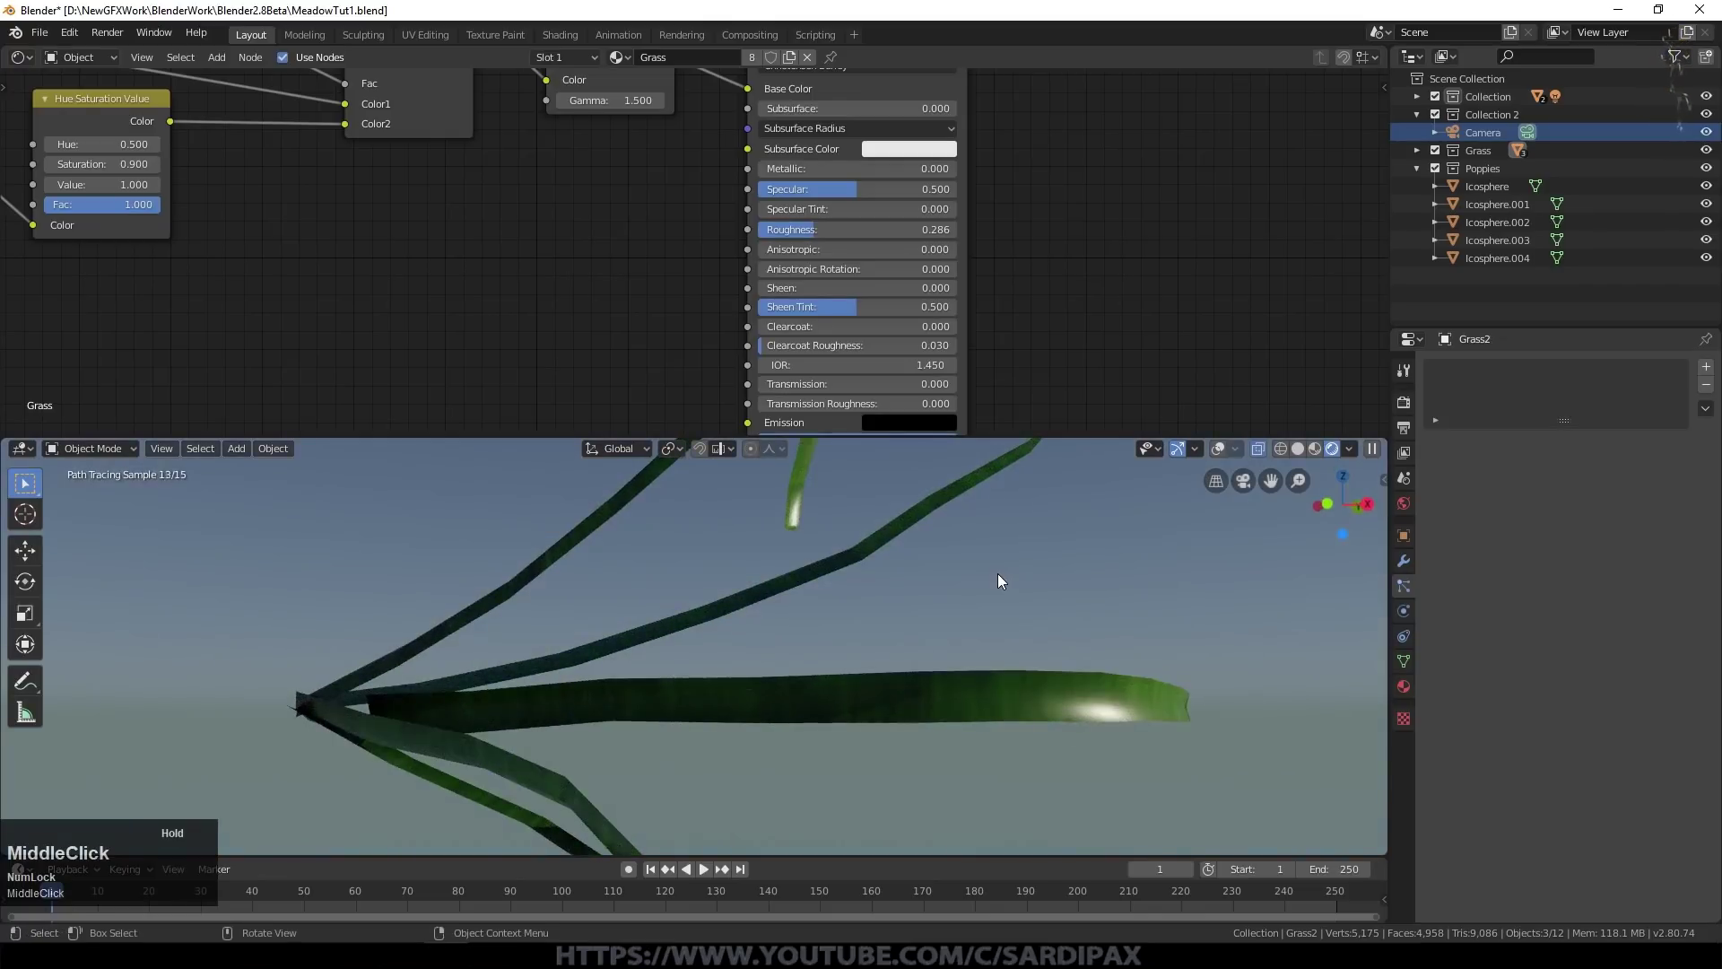
pyautogui.click(811, 229)
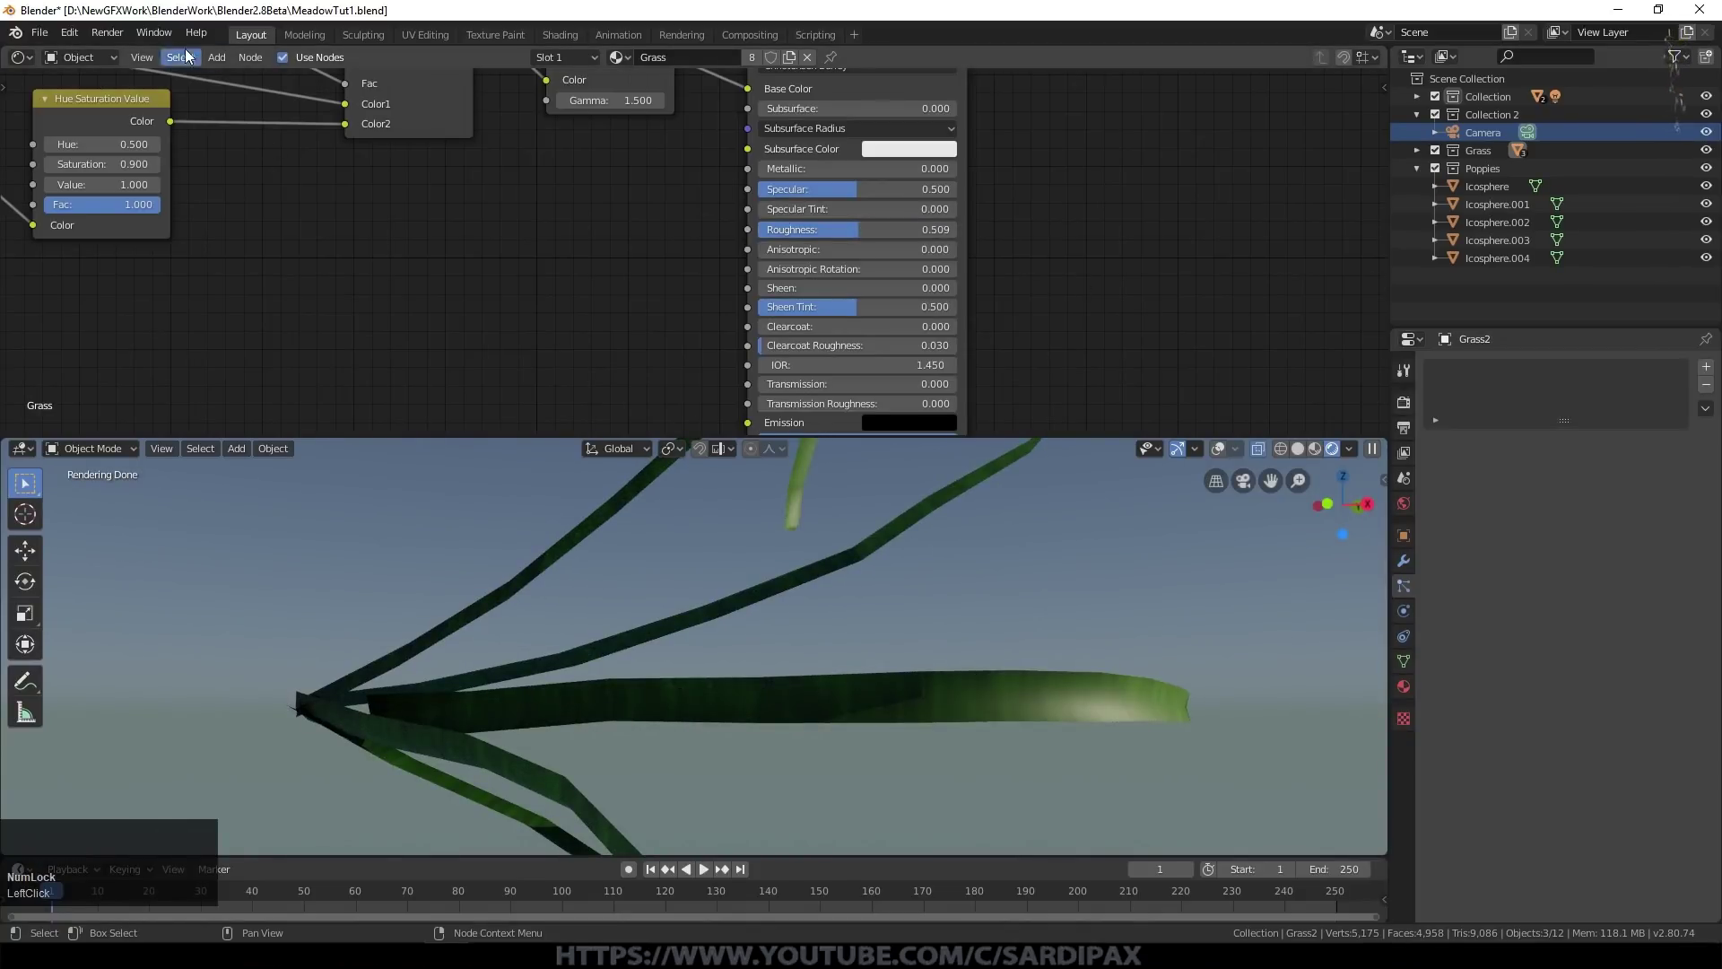
pyautogui.click(213, 61)
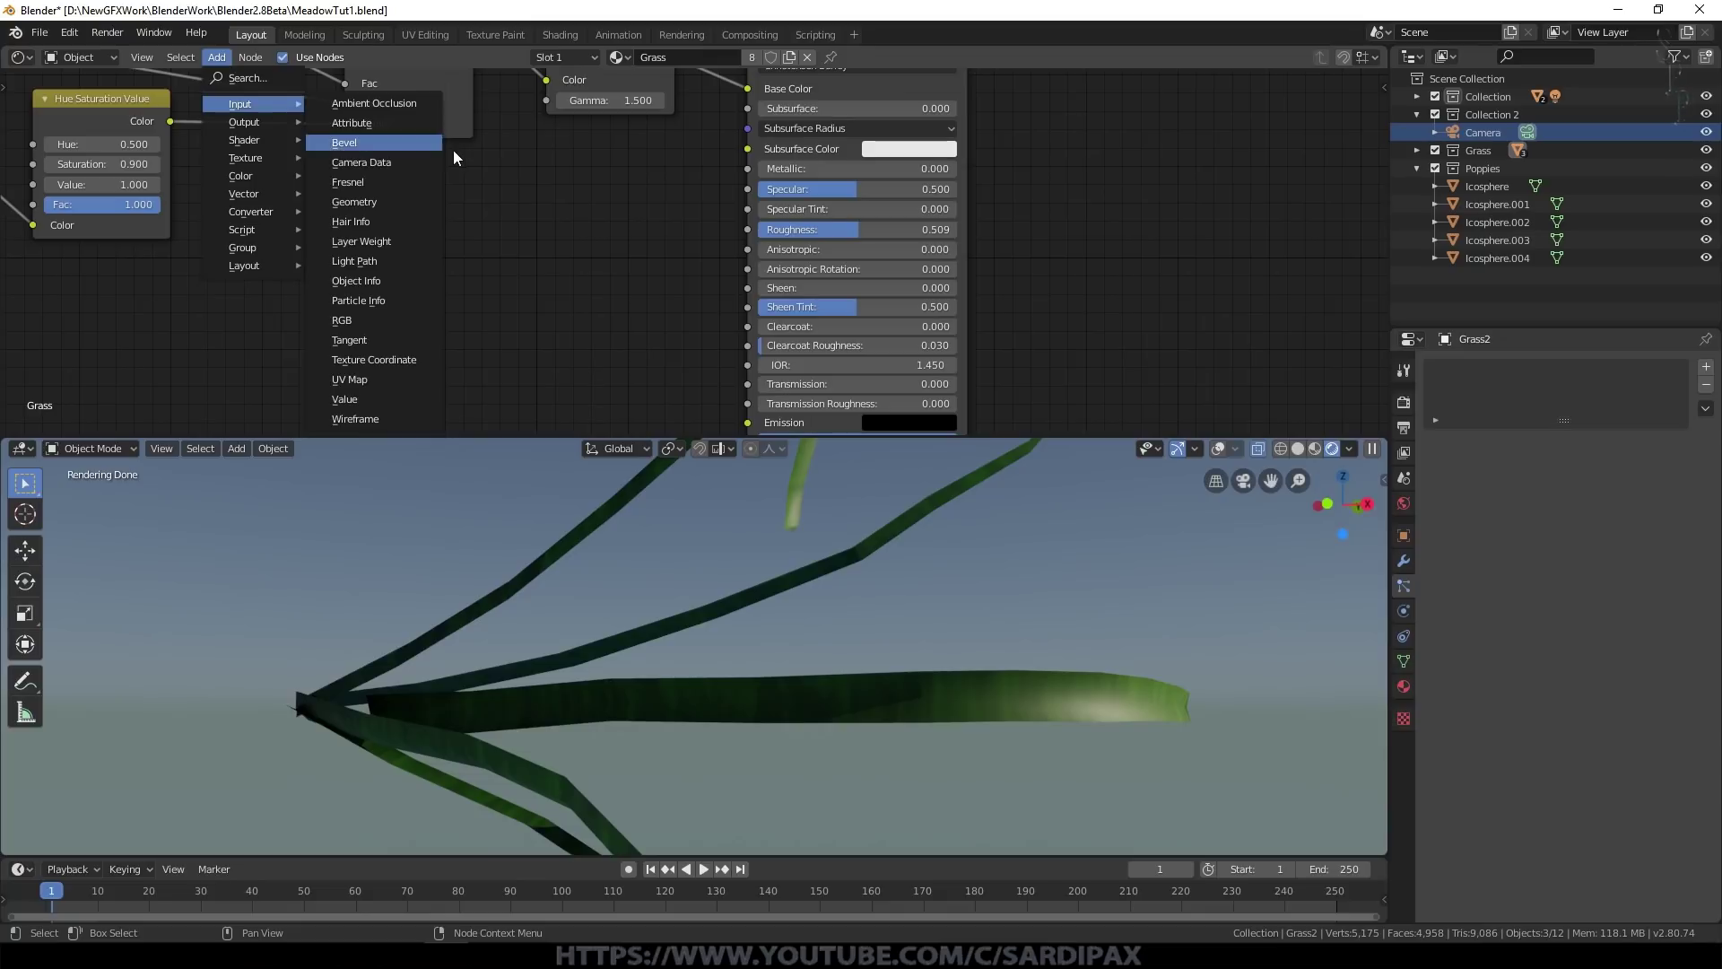
pyautogui.click(387, 246)
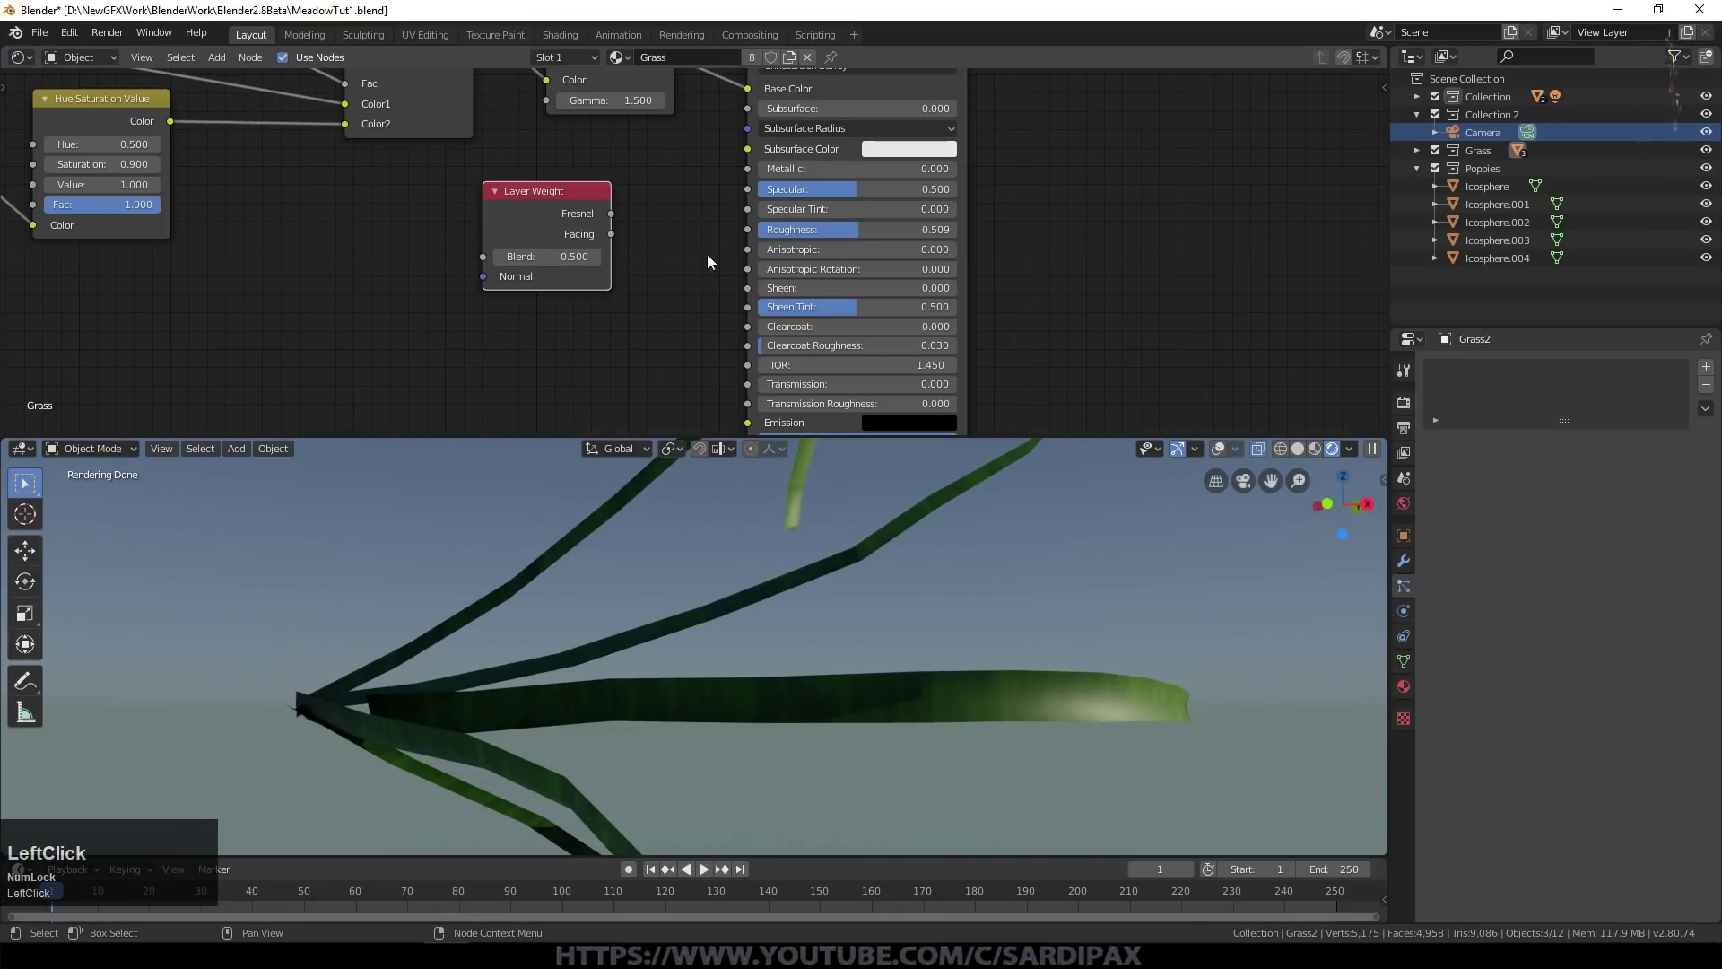
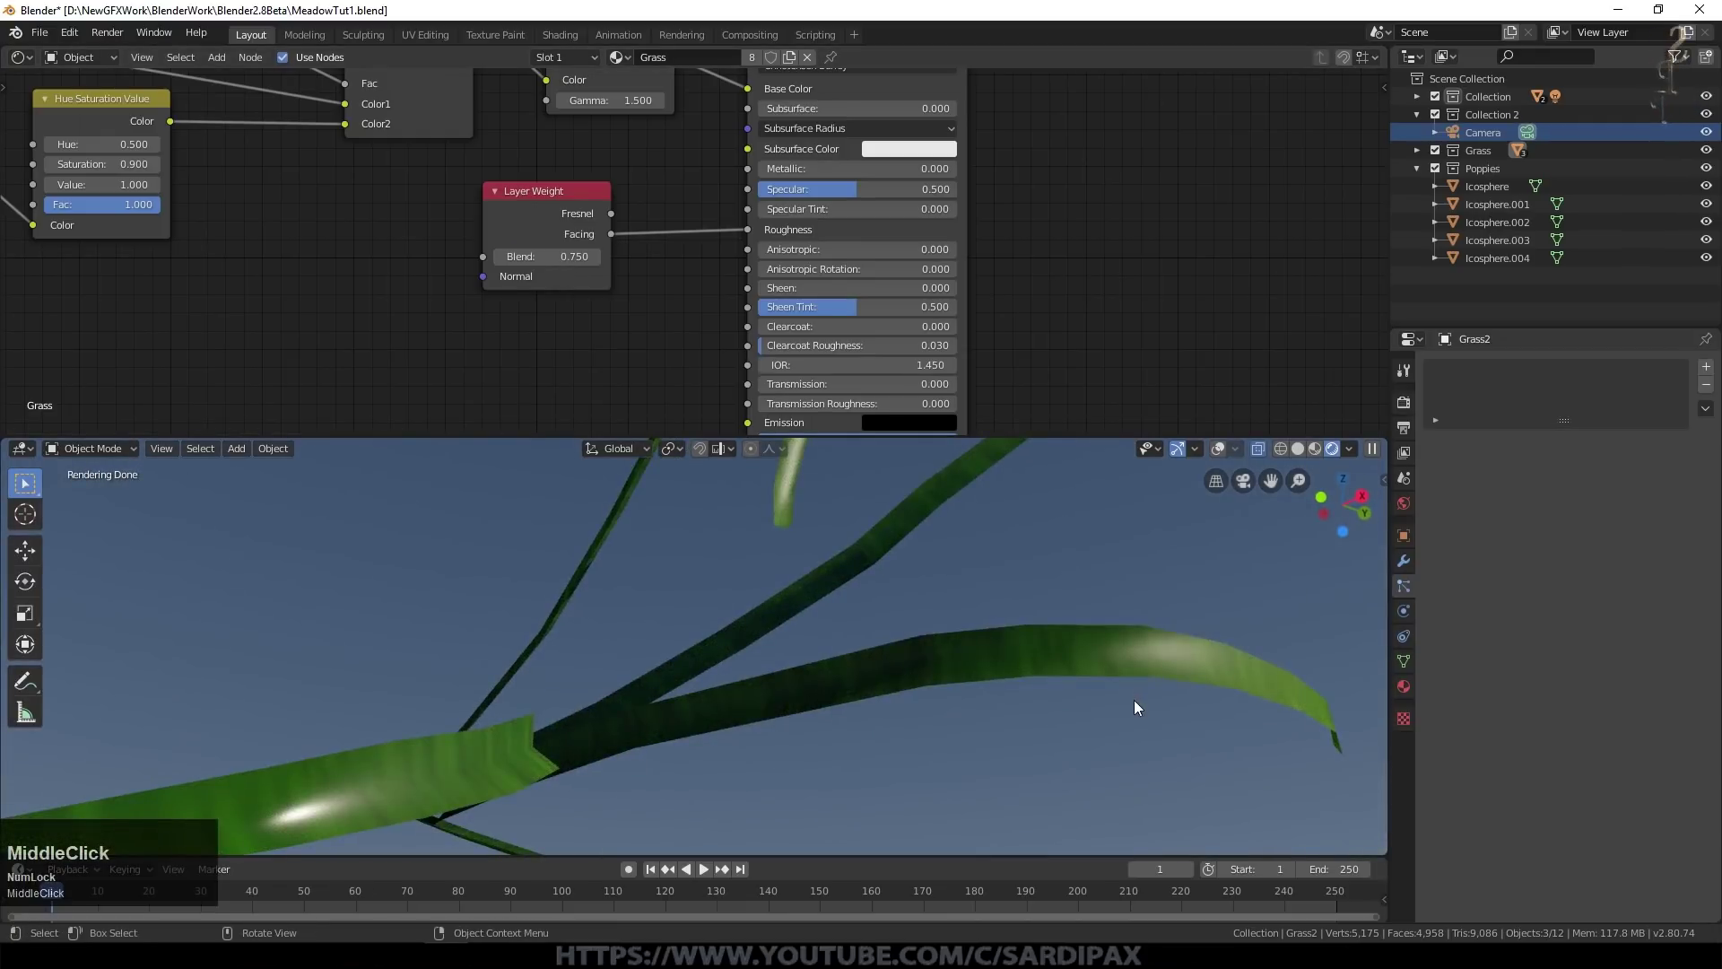
pyautogui.moveTo(1012, 653); pyautogui.dragTo(1101, 685)
pyautogui.scroll(3)
pyautogui.scroll(-3)
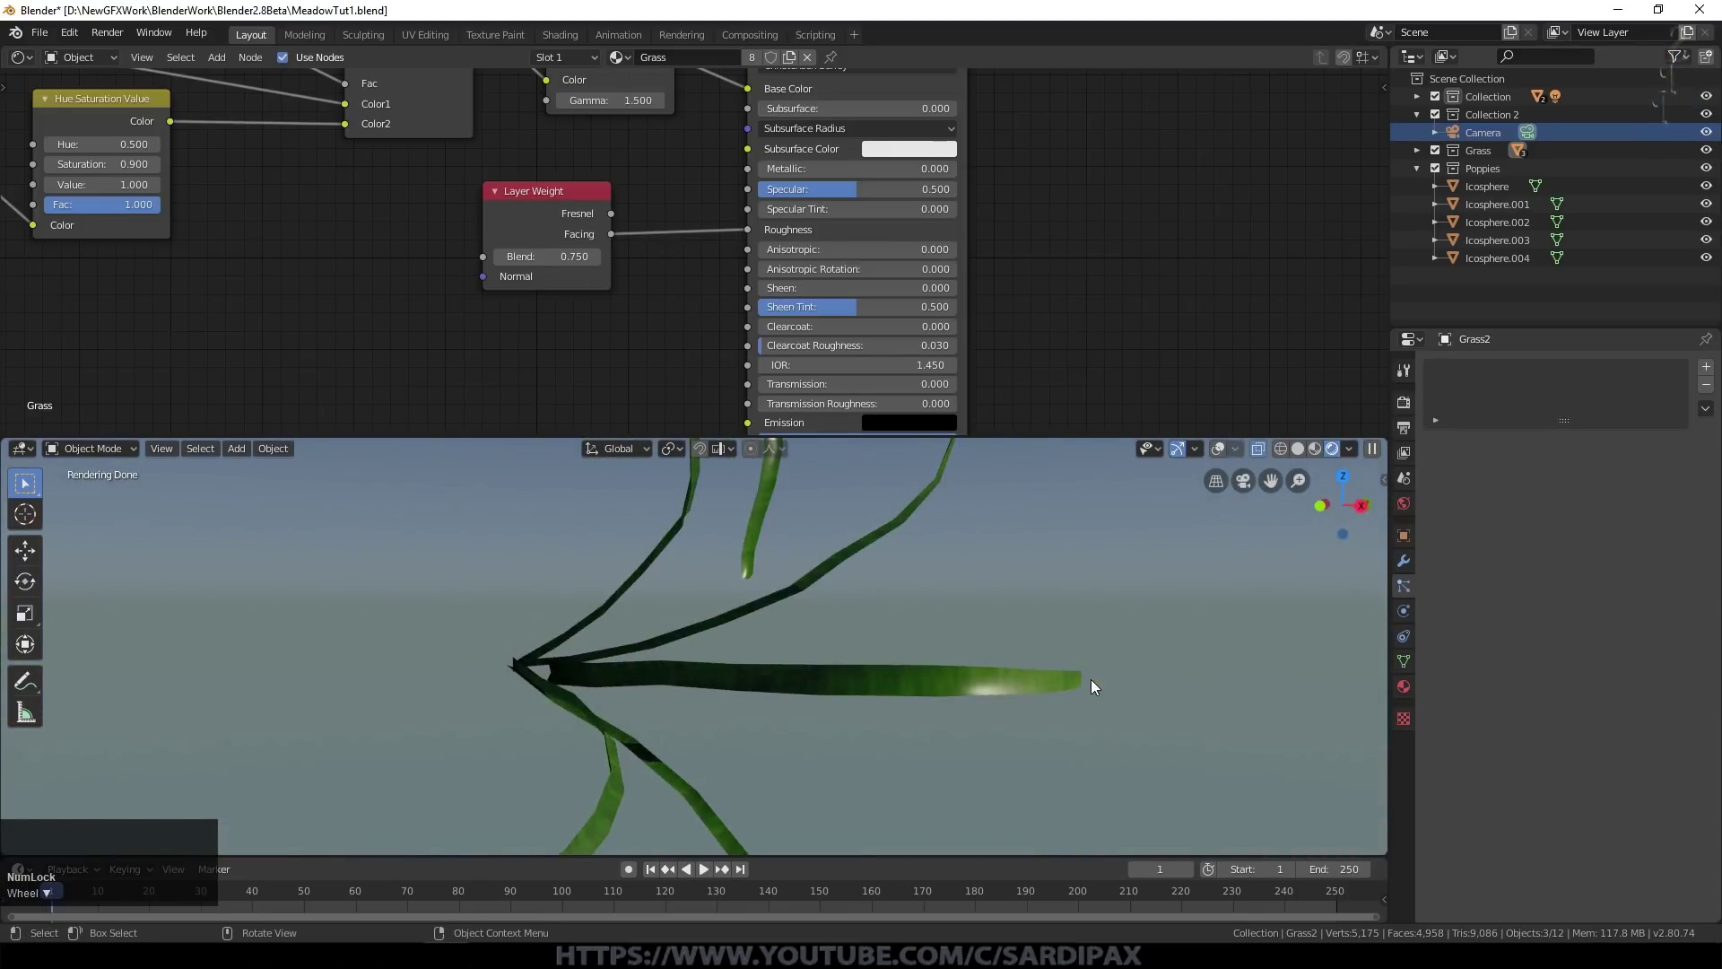
pyautogui.middleClick(941, 427)
pyautogui.scroll(3)
pyautogui.scroll(-3)
pyautogui.scroll(3)
pyautogui.click(224, 64)
# Step: Add a Noise Texture and a Vector Bump node beside the grass shader
pyautogui.click(381, 320)
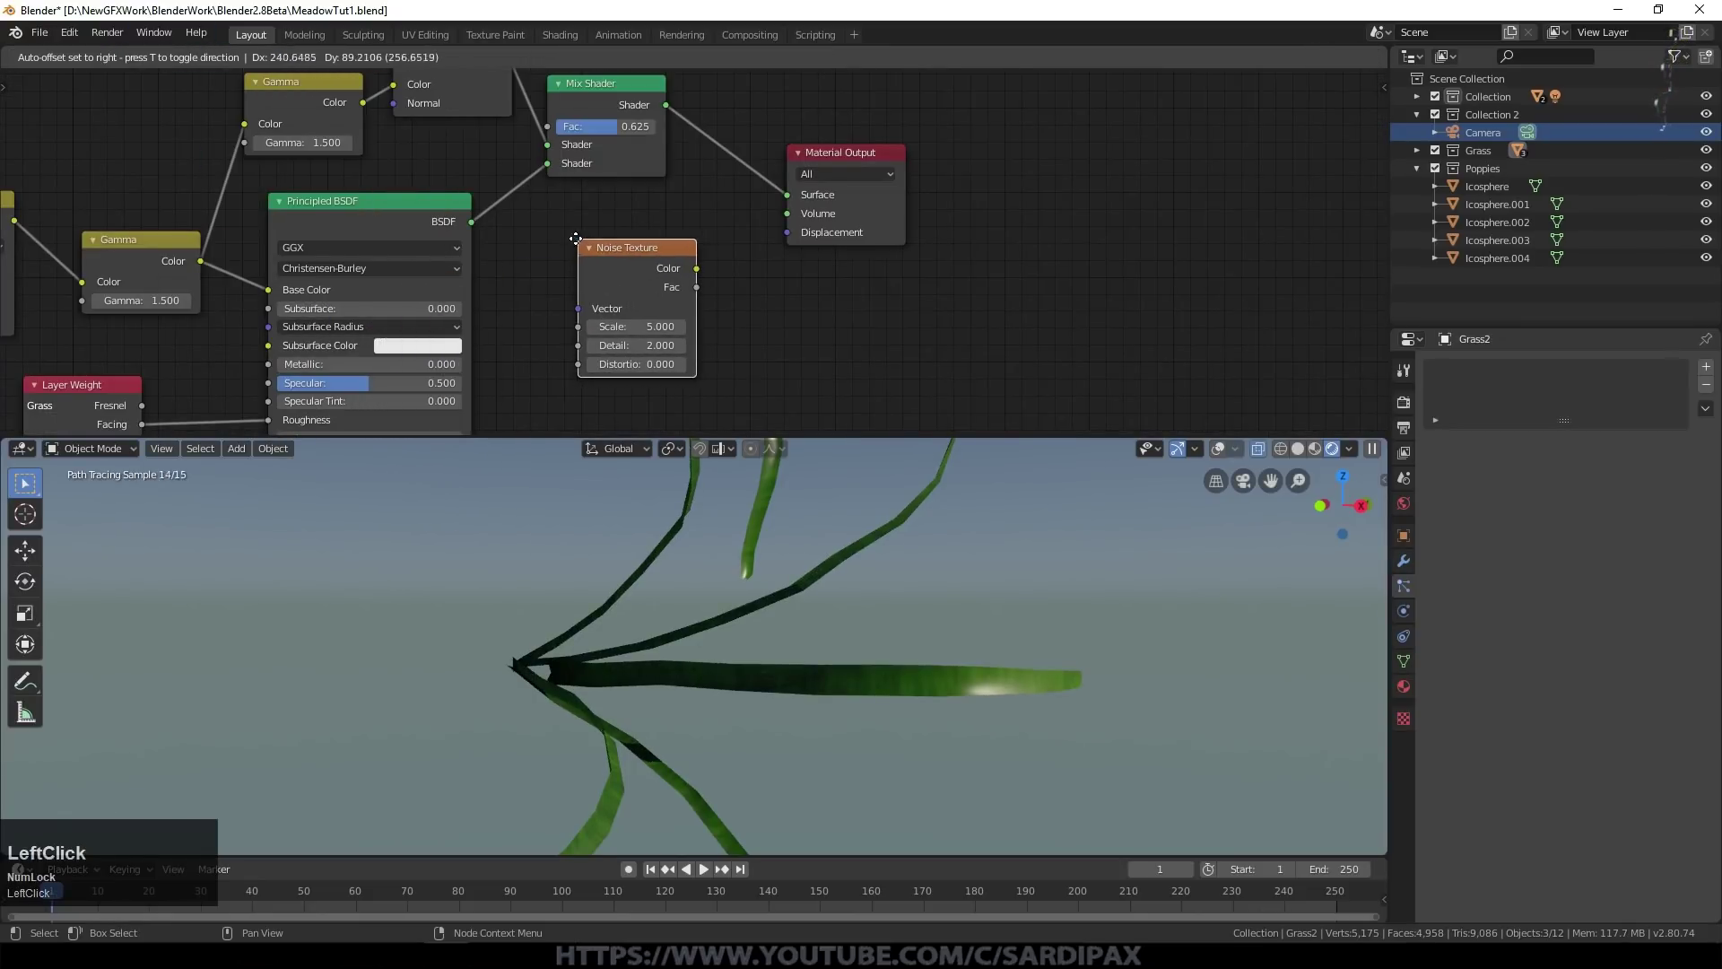
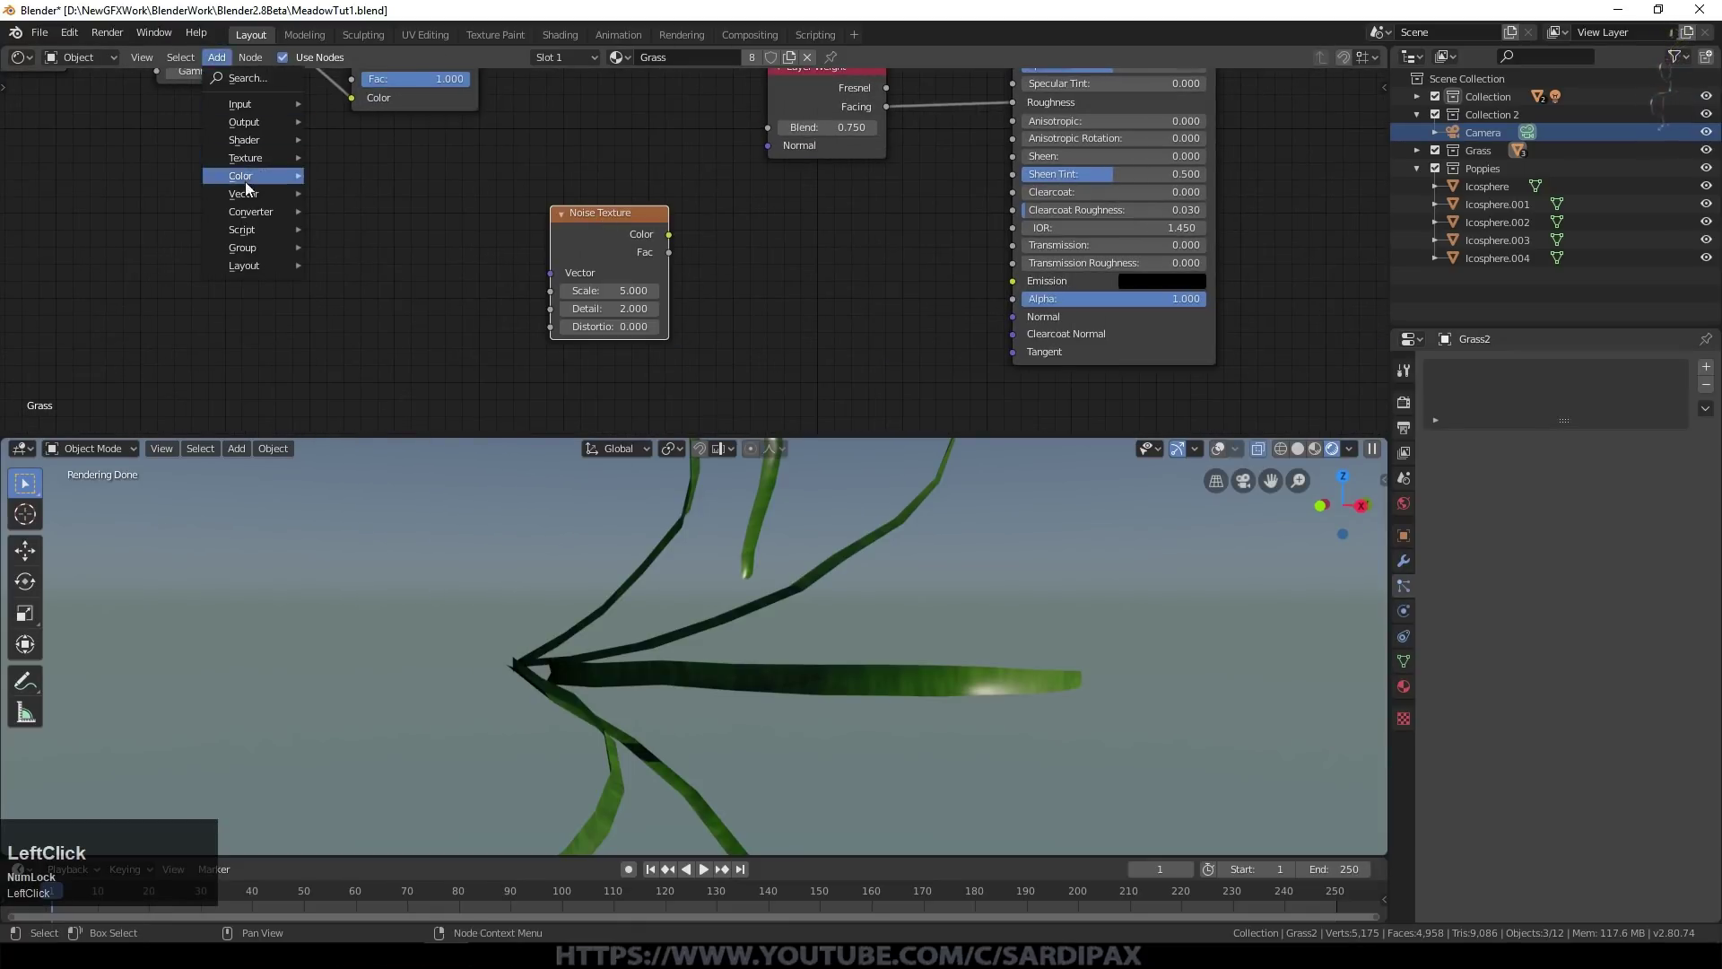
pyautogui.click(385, 201)
pyautogui.scroll(3)
pyautogui.click(668, 260)
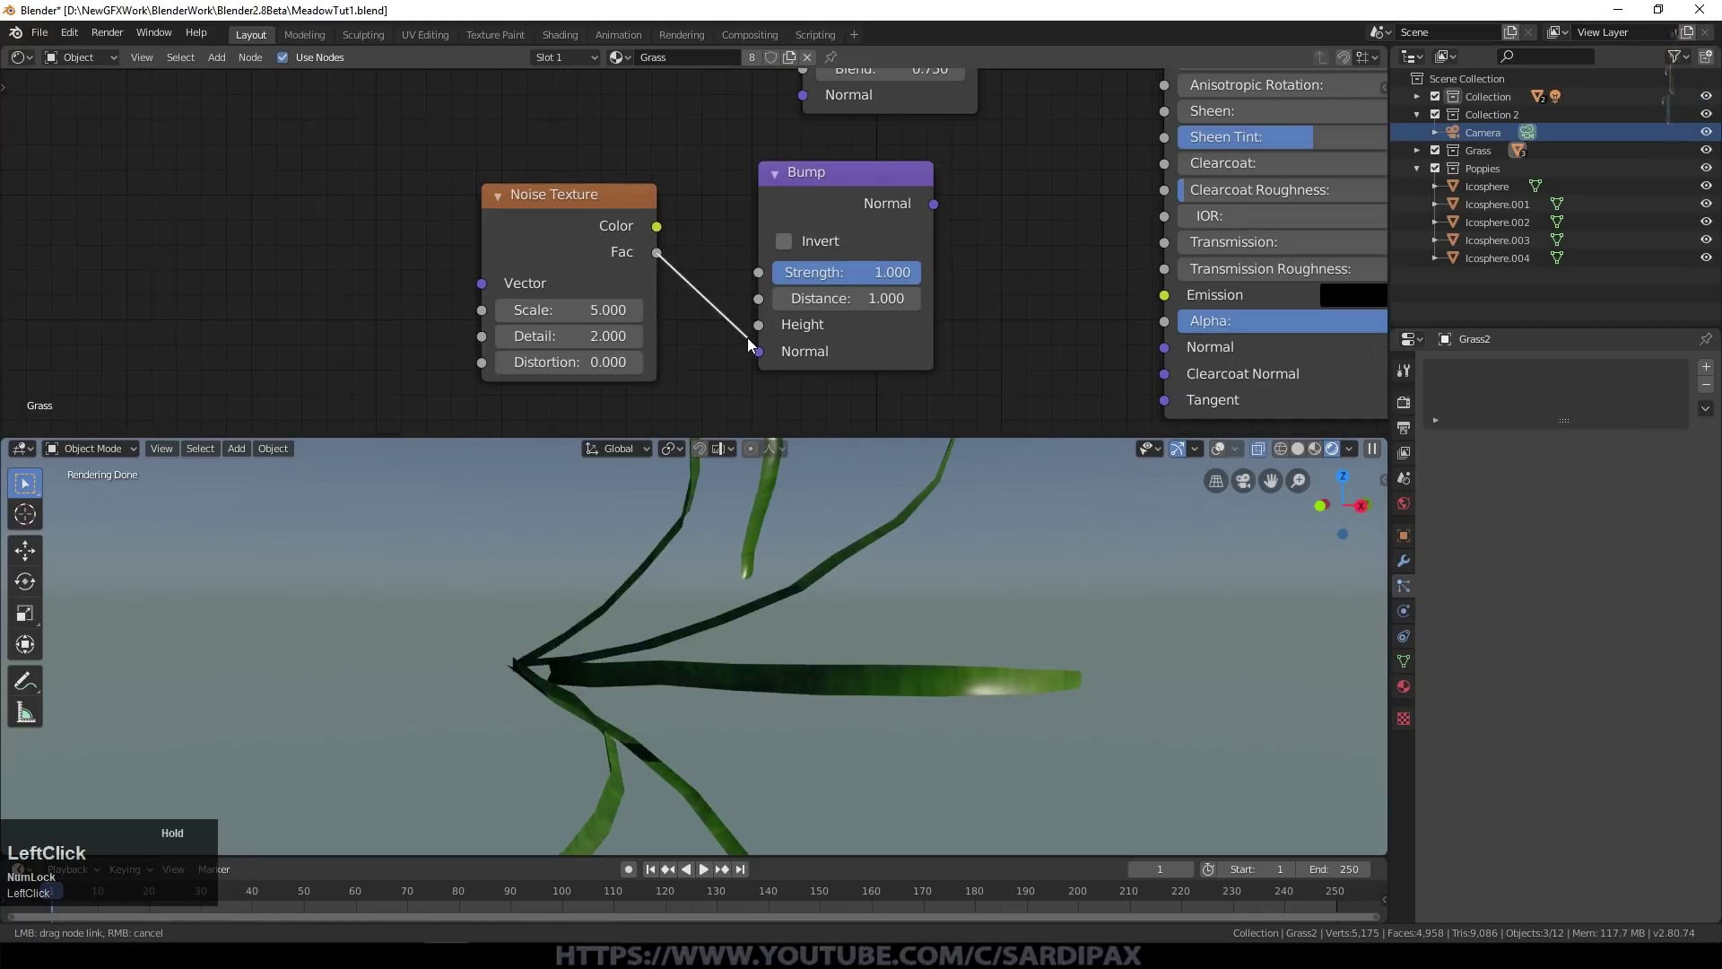
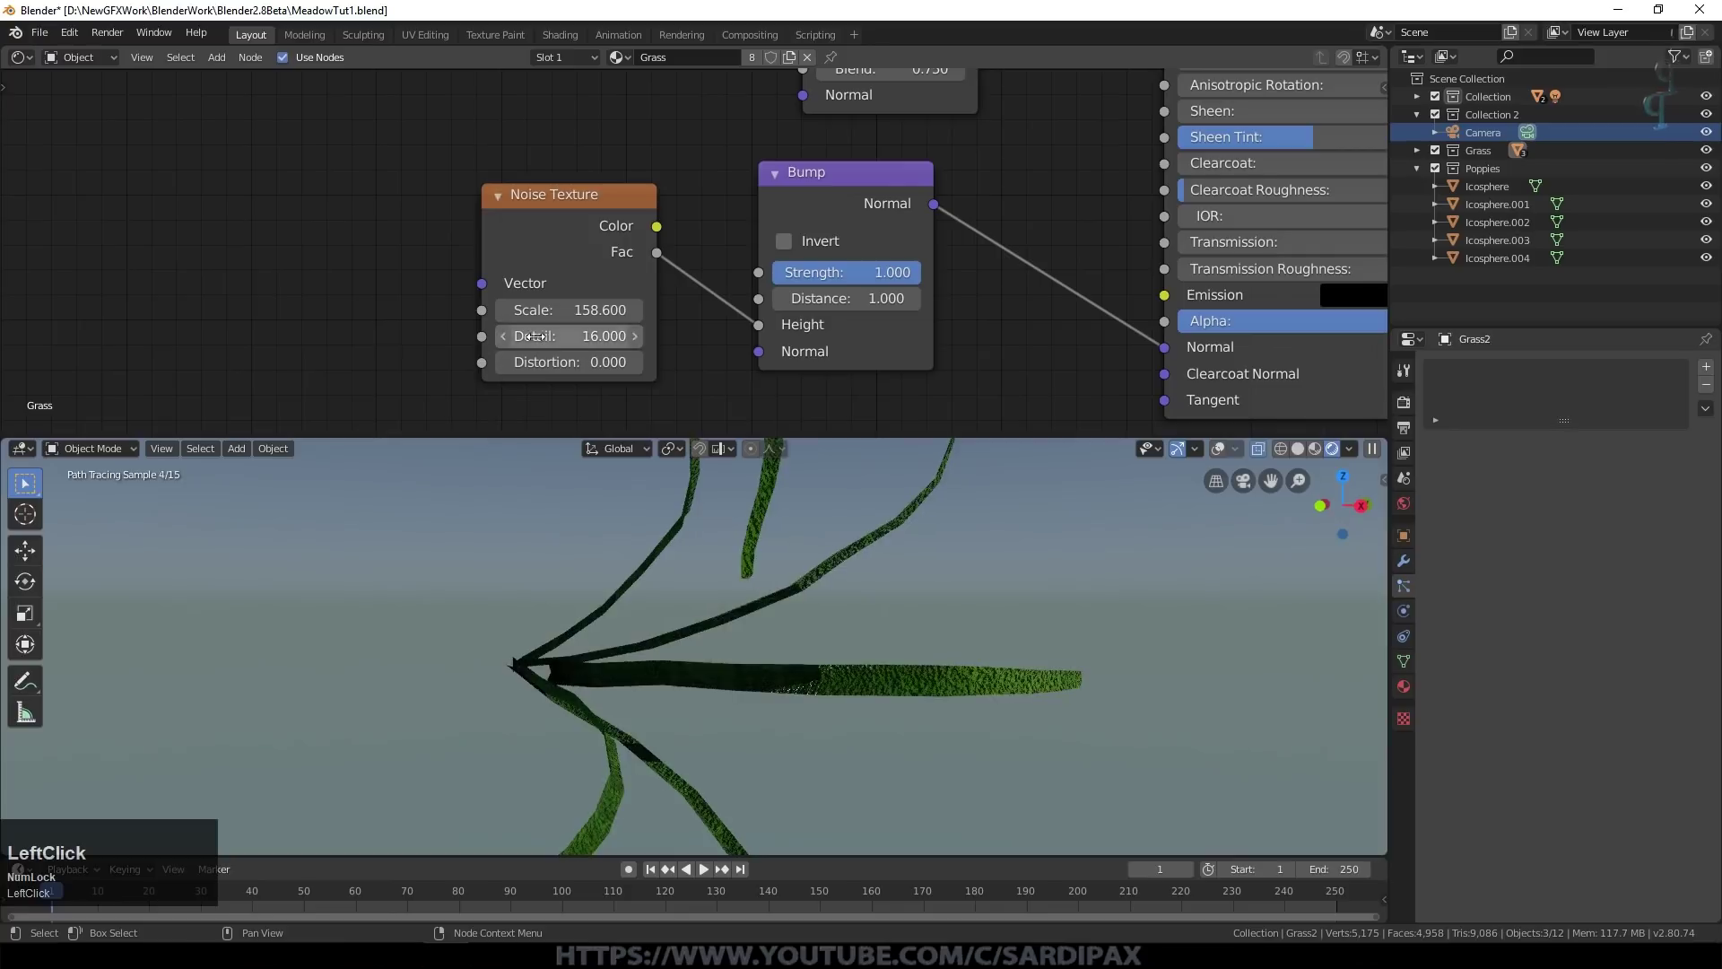
# Step: Tune the Bump node values, bringing its strength down to 0.075 for the grass Normal
pyautogui.scroll(3)
pyautogui.click(941, 279)
pyautogui.press('KP_Decimal')
pyautogui.press('KP_Enter')
pyautogui.middleClick(987, 518)
pyautogui.scroll(3)
pyautogui.click(898, 290)
pyautogui.press('KP_Decimal')
pyautogui.press('KP_0')
pyautogui.press('KP_2')
pyautogui.press('KP_5')
pyautogui.press('KP_Enter')
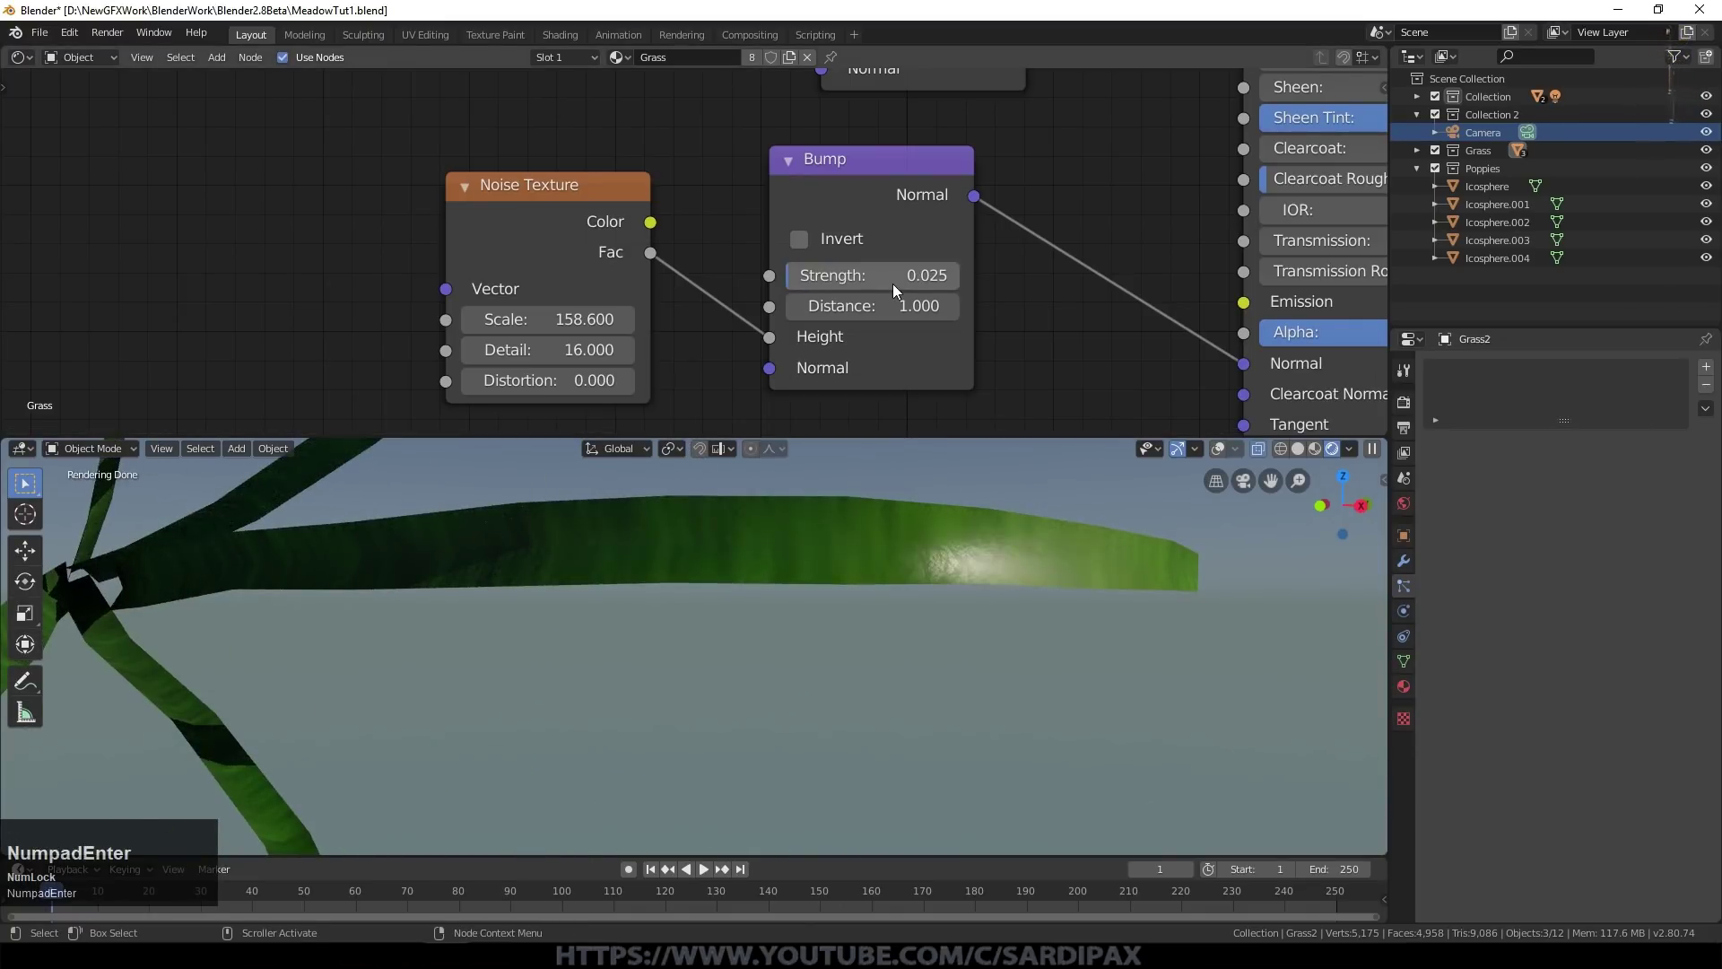
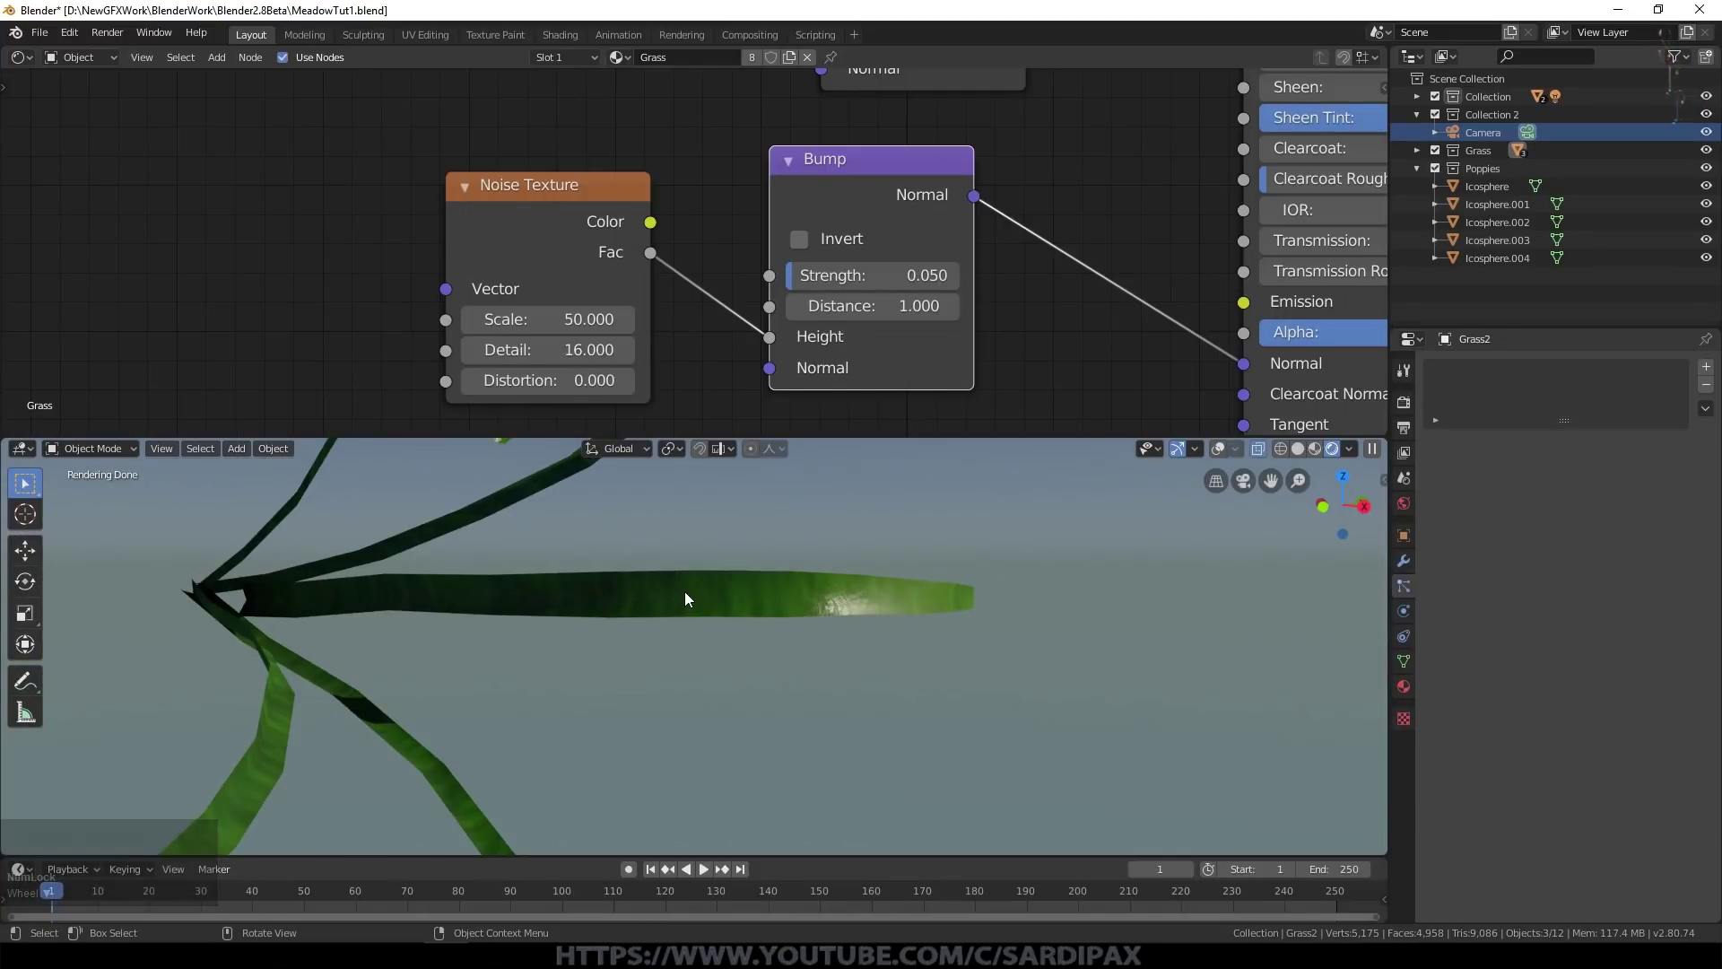
# Step: Set the Noise Texture scale to 30 with detail 16 and frame the whole grass node tree
pyautogui.press('KP_Enter')
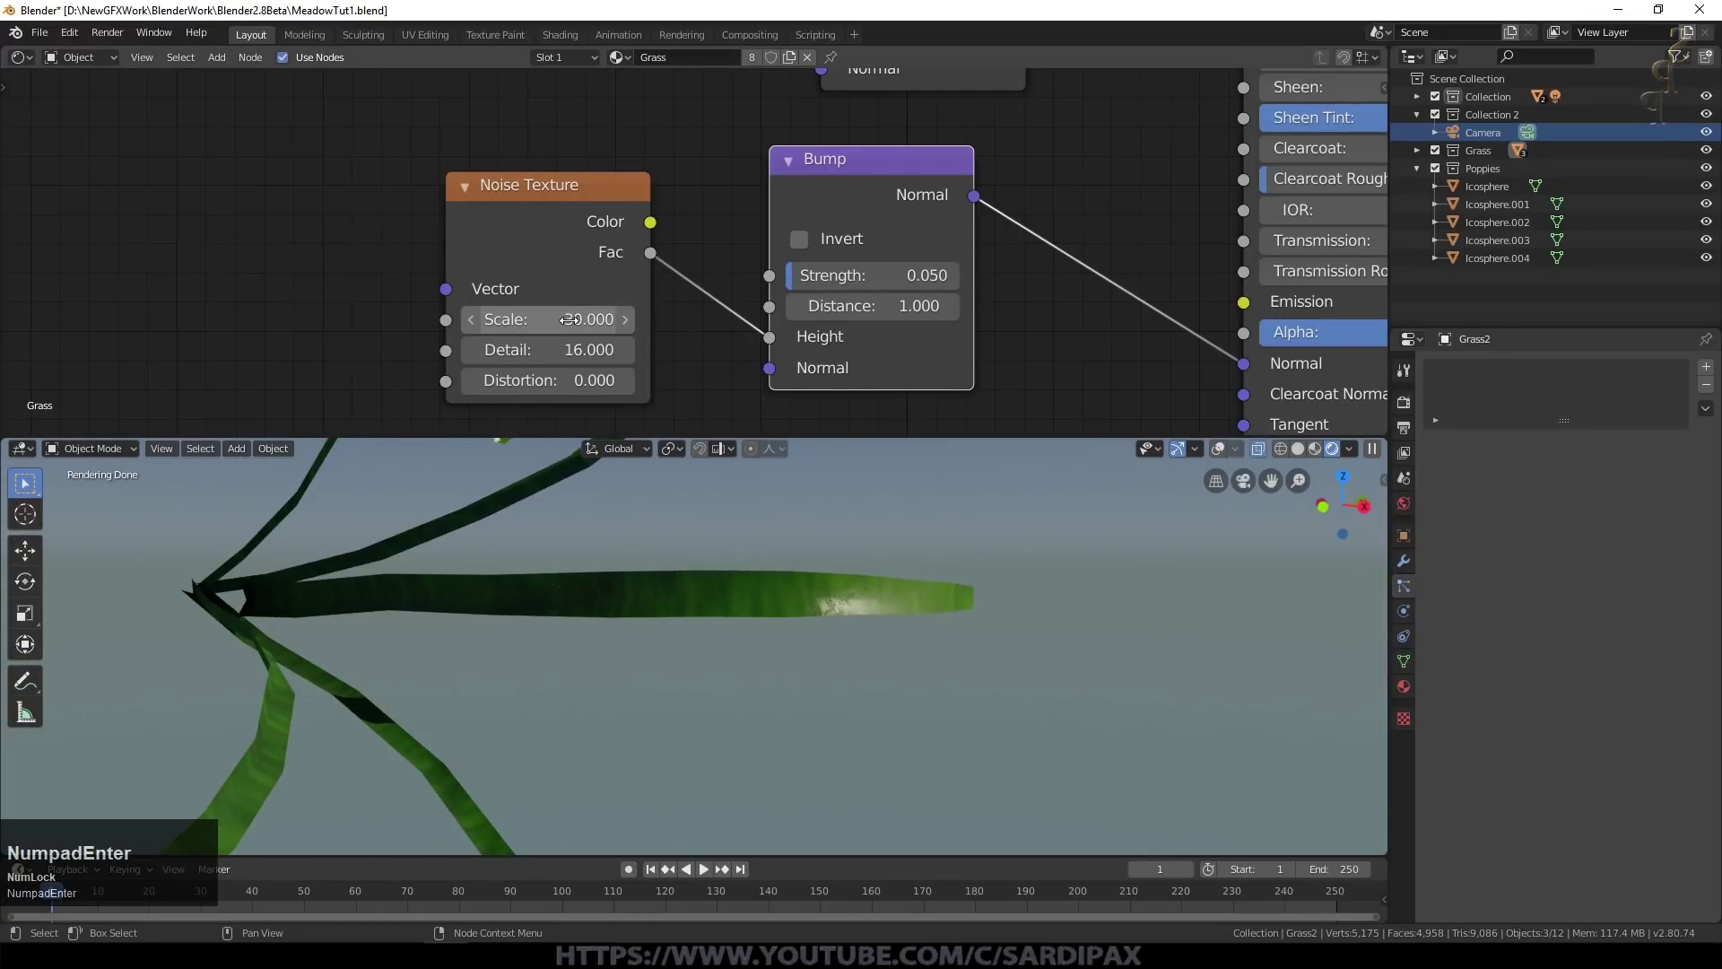
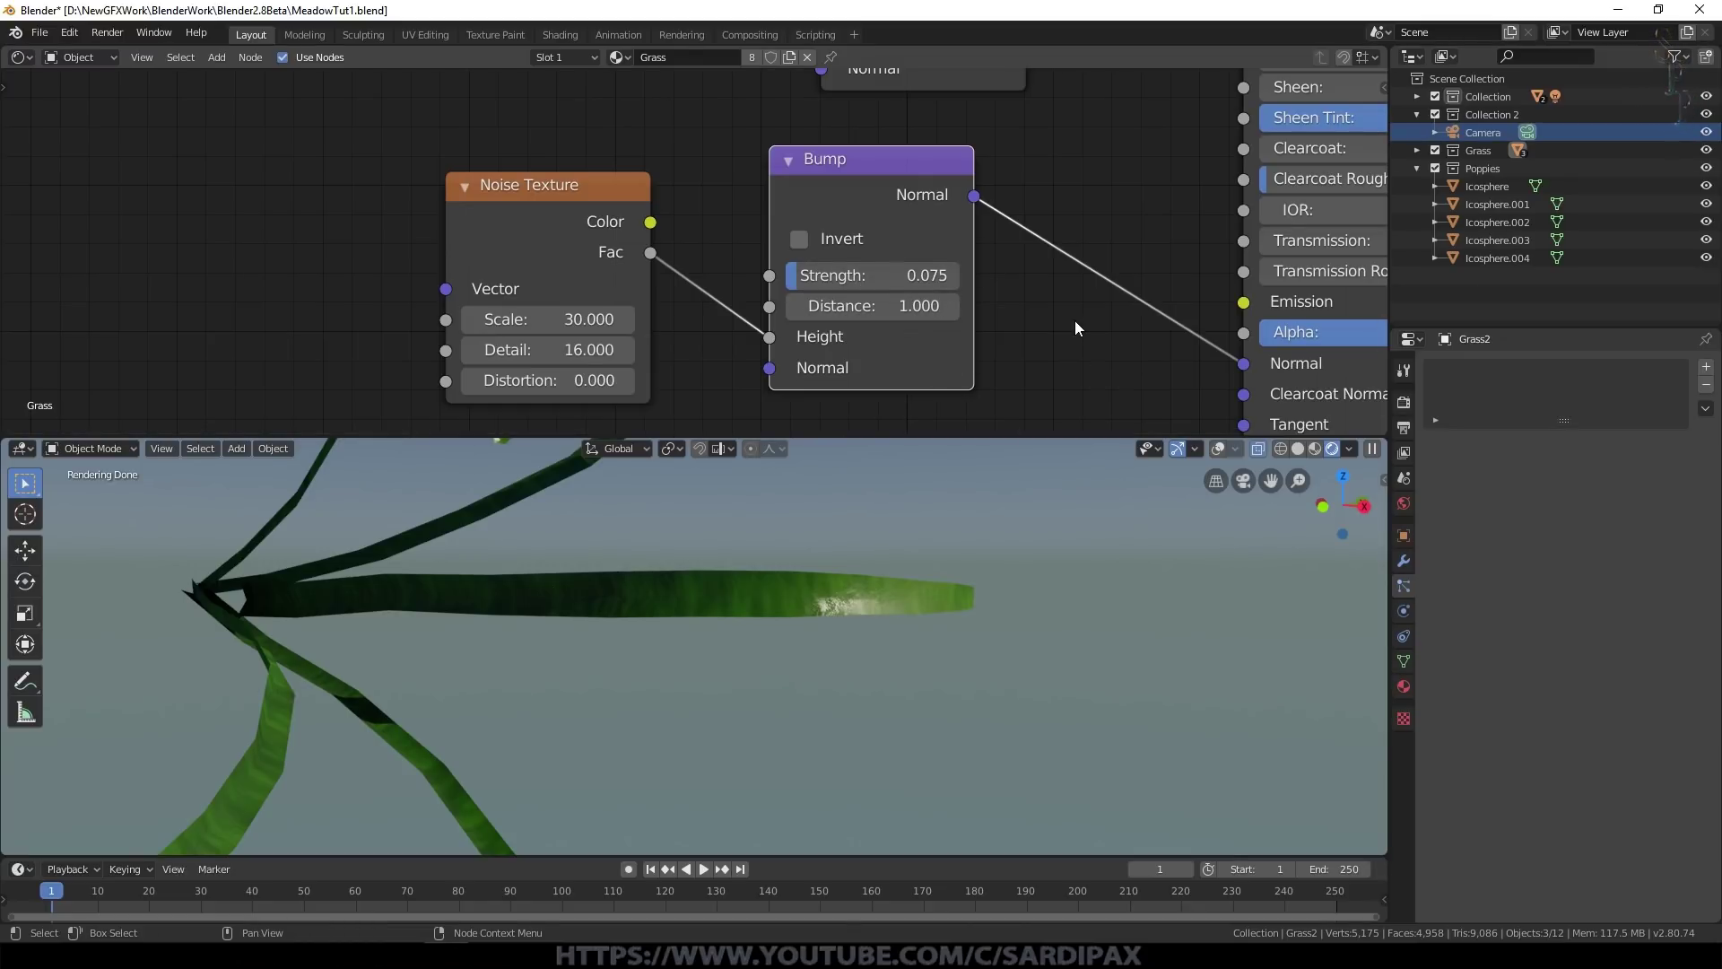
pyautogui.scroll(-3)
pyautogui.scroll(3)
pyautogui.scroll(-3)
pyautogui.middleClick(1028, 185)
# Step: Orbit around the grass blade, then return to the camera view of the bare terrain (Numpad 0)
pyautogui.scroll(-3)
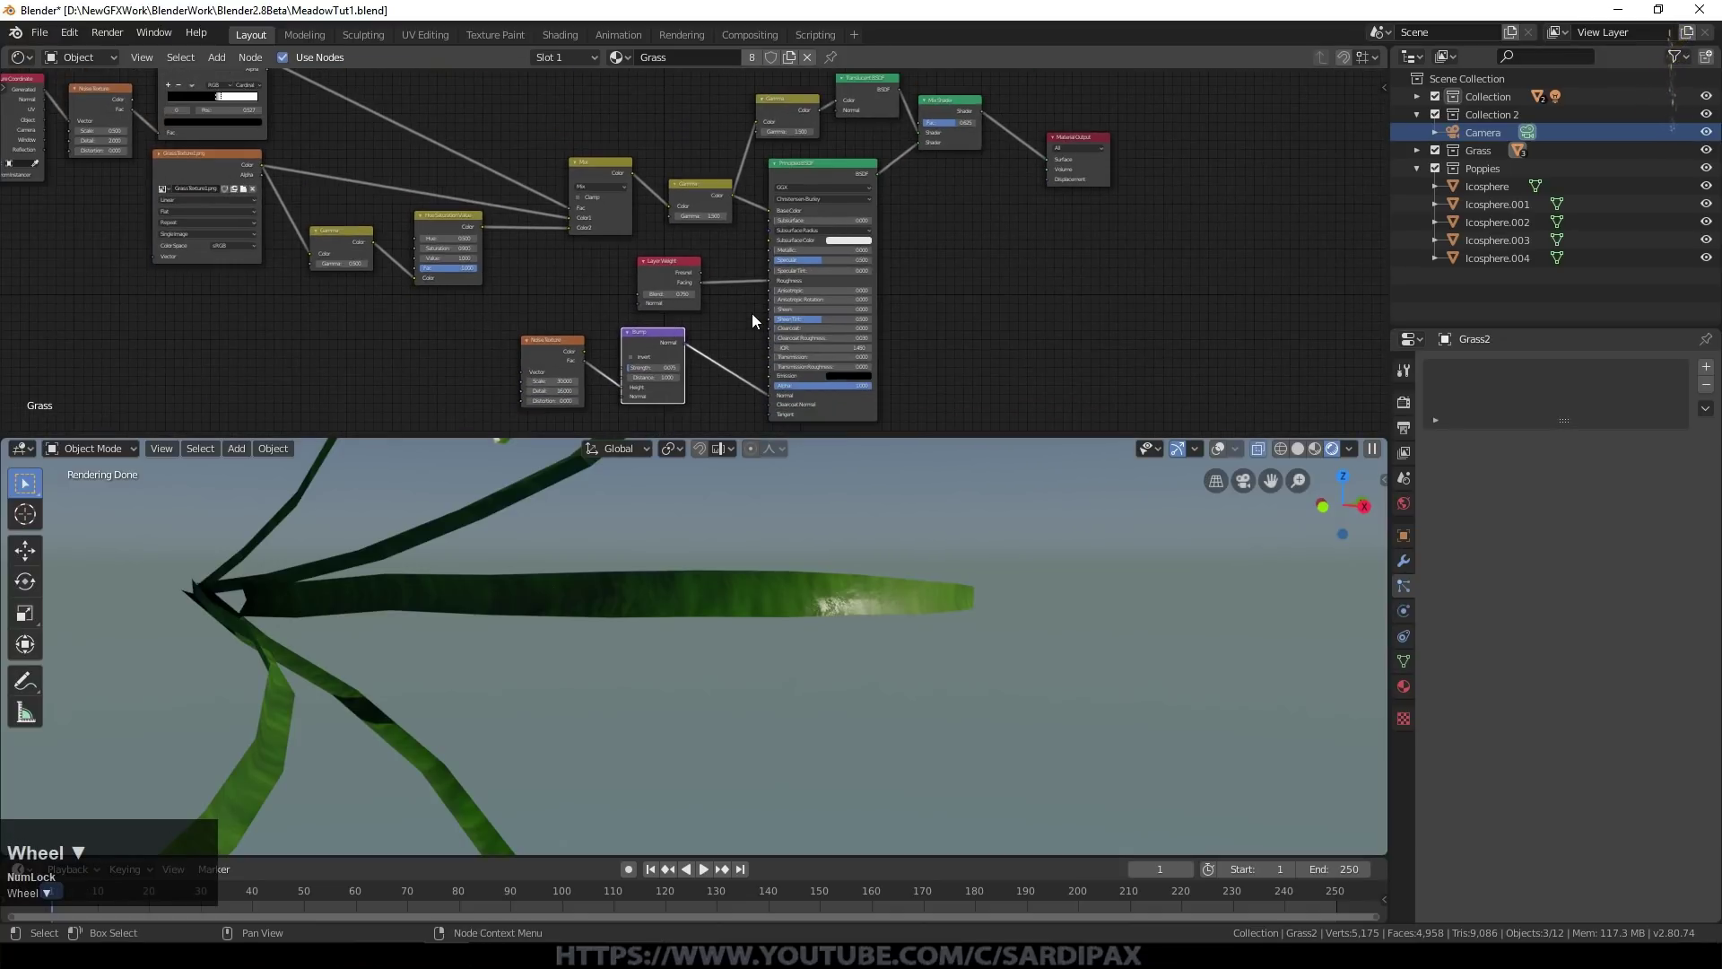
pyautogui.click(693, 344)
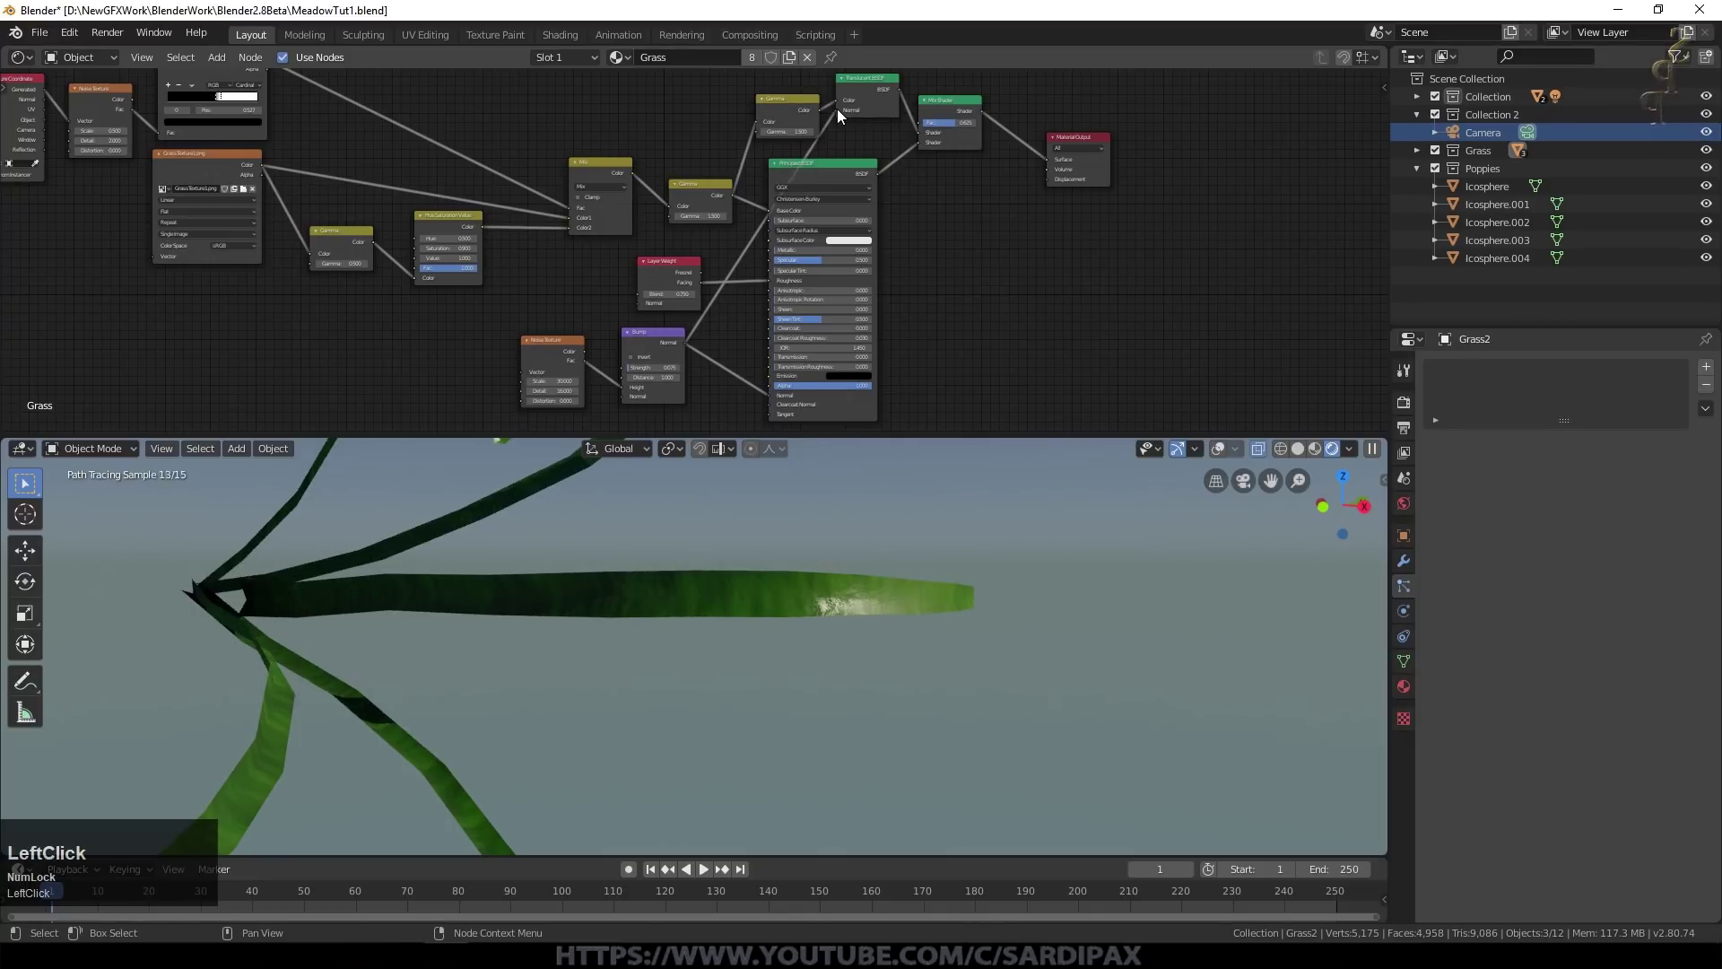
pyautogui.middleClick(776, 500)
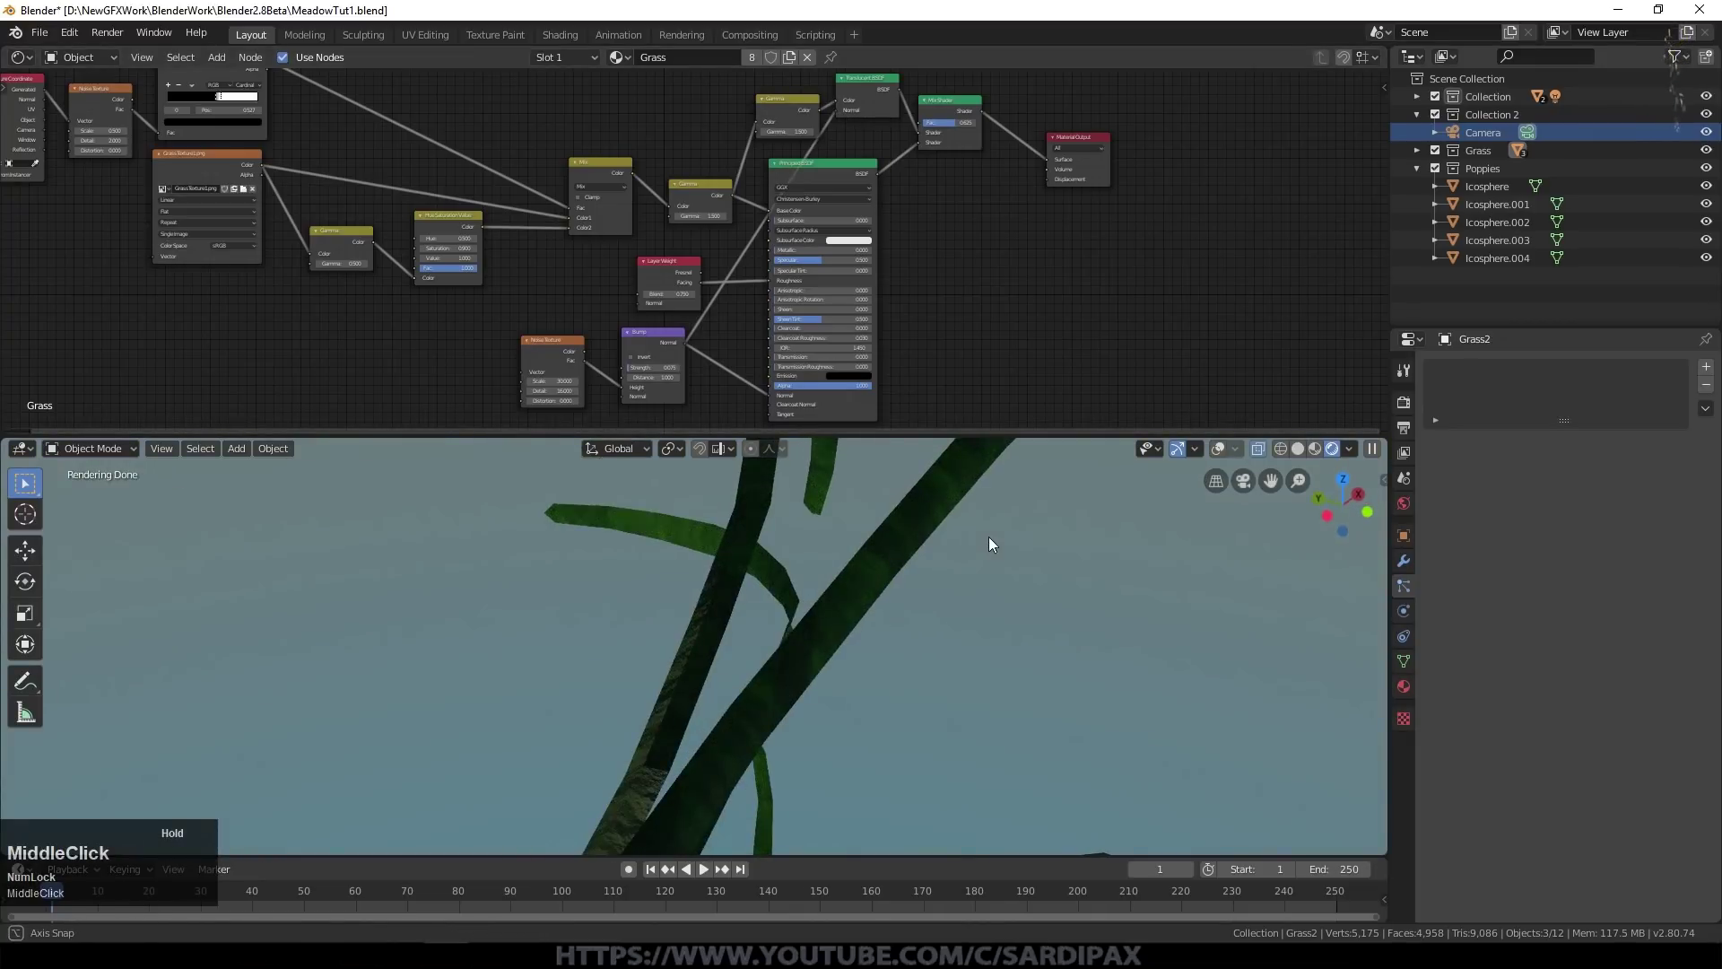
pyautogui.scroll(3)
pyautogui.middleClick(1195, 220)
pyautogui.scroll(3)
pyautogui.scroll(-3)
pyautogui.middleClick(820, 586)
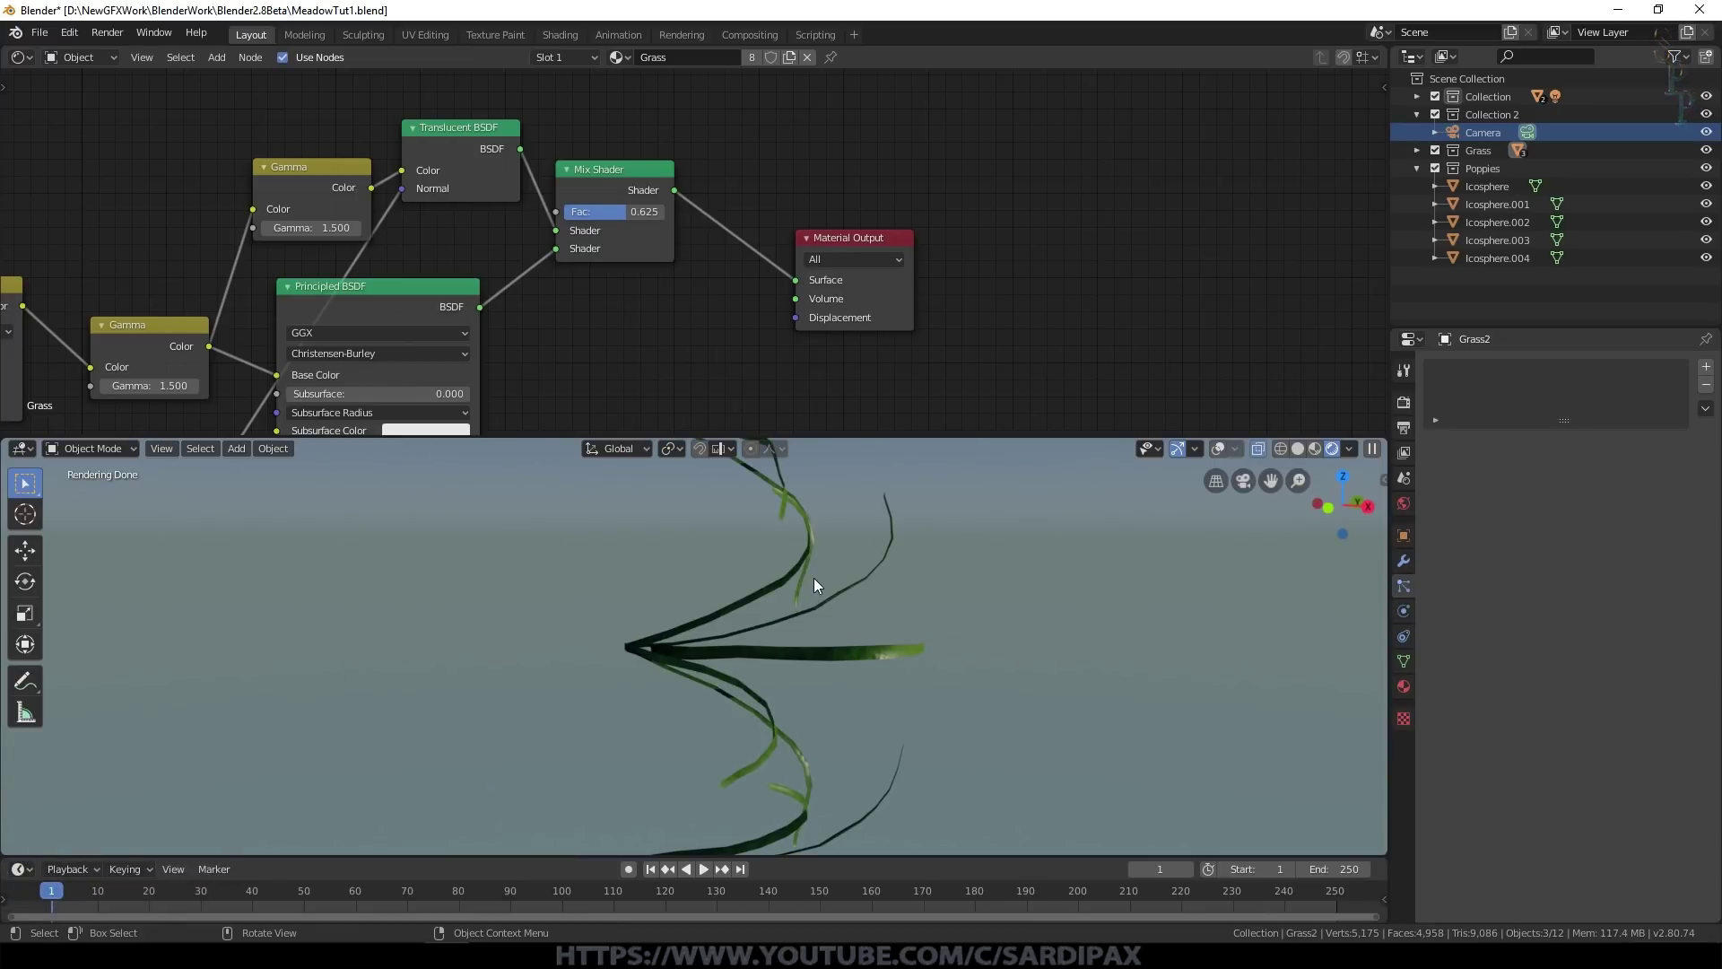
pyautogui.press('KP_0')
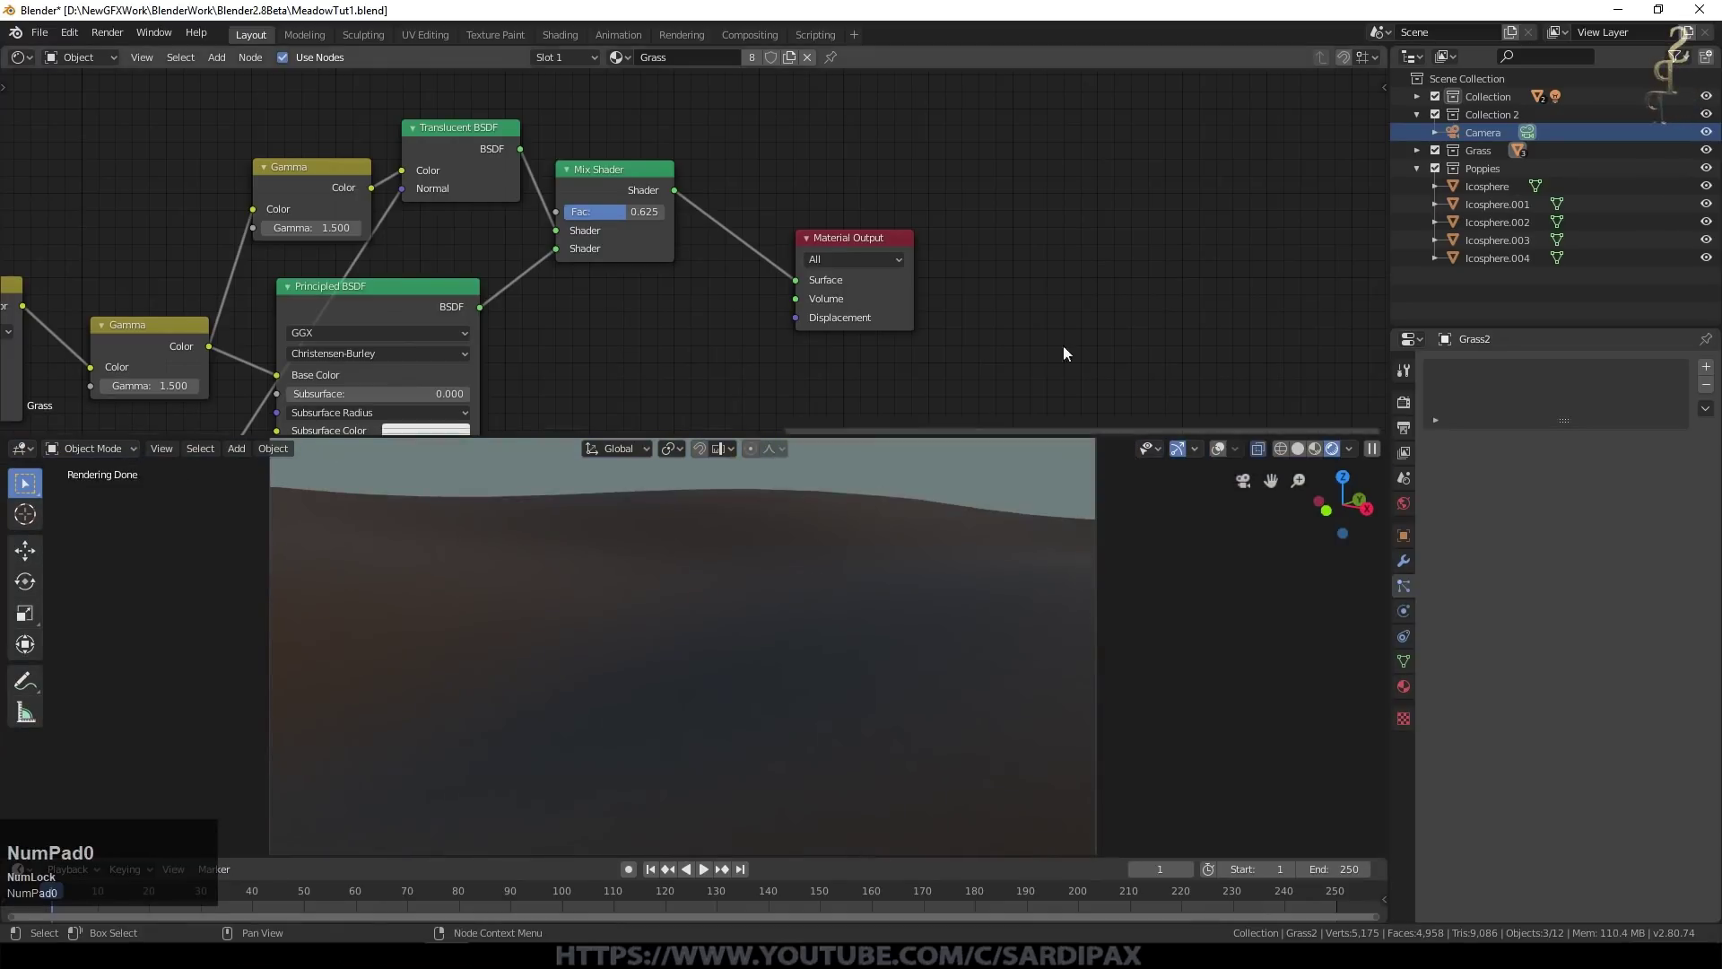
# Step: Select the terrain plane, save, and enable viewport display of the Grass particle system
pyautogui.click(918, 684)
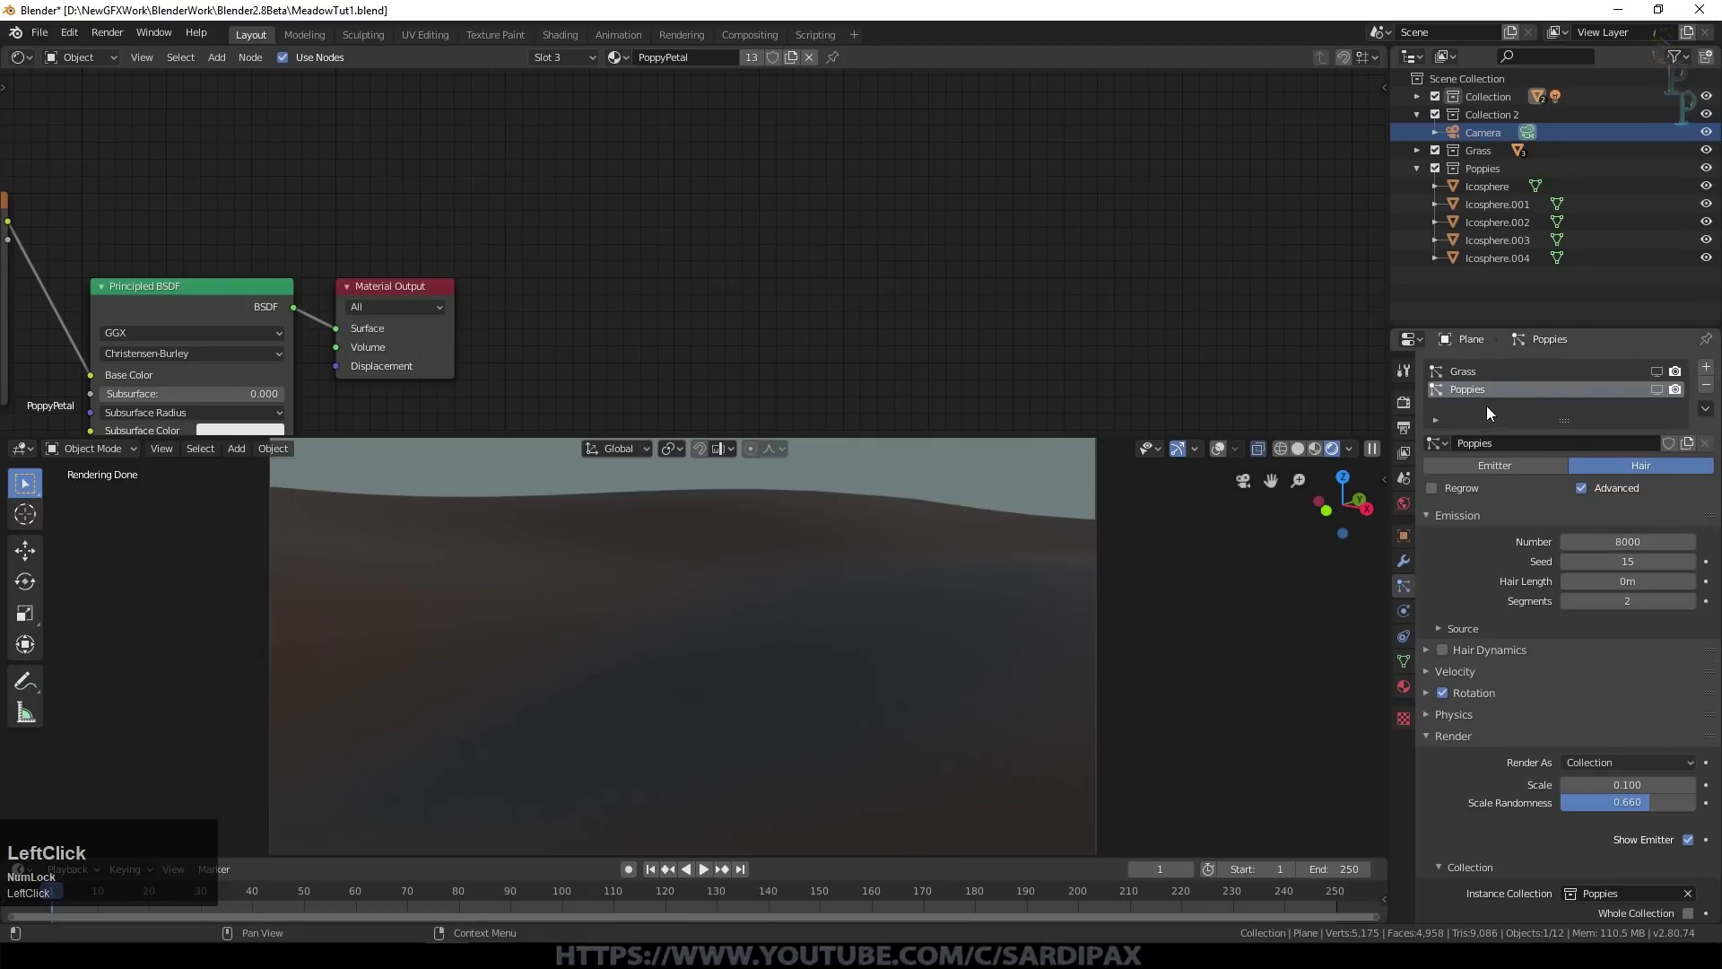
pyautogui.click(1485, 379)
pyautogui.press('ctrl+s')
pyautogui.click(1662, 376)
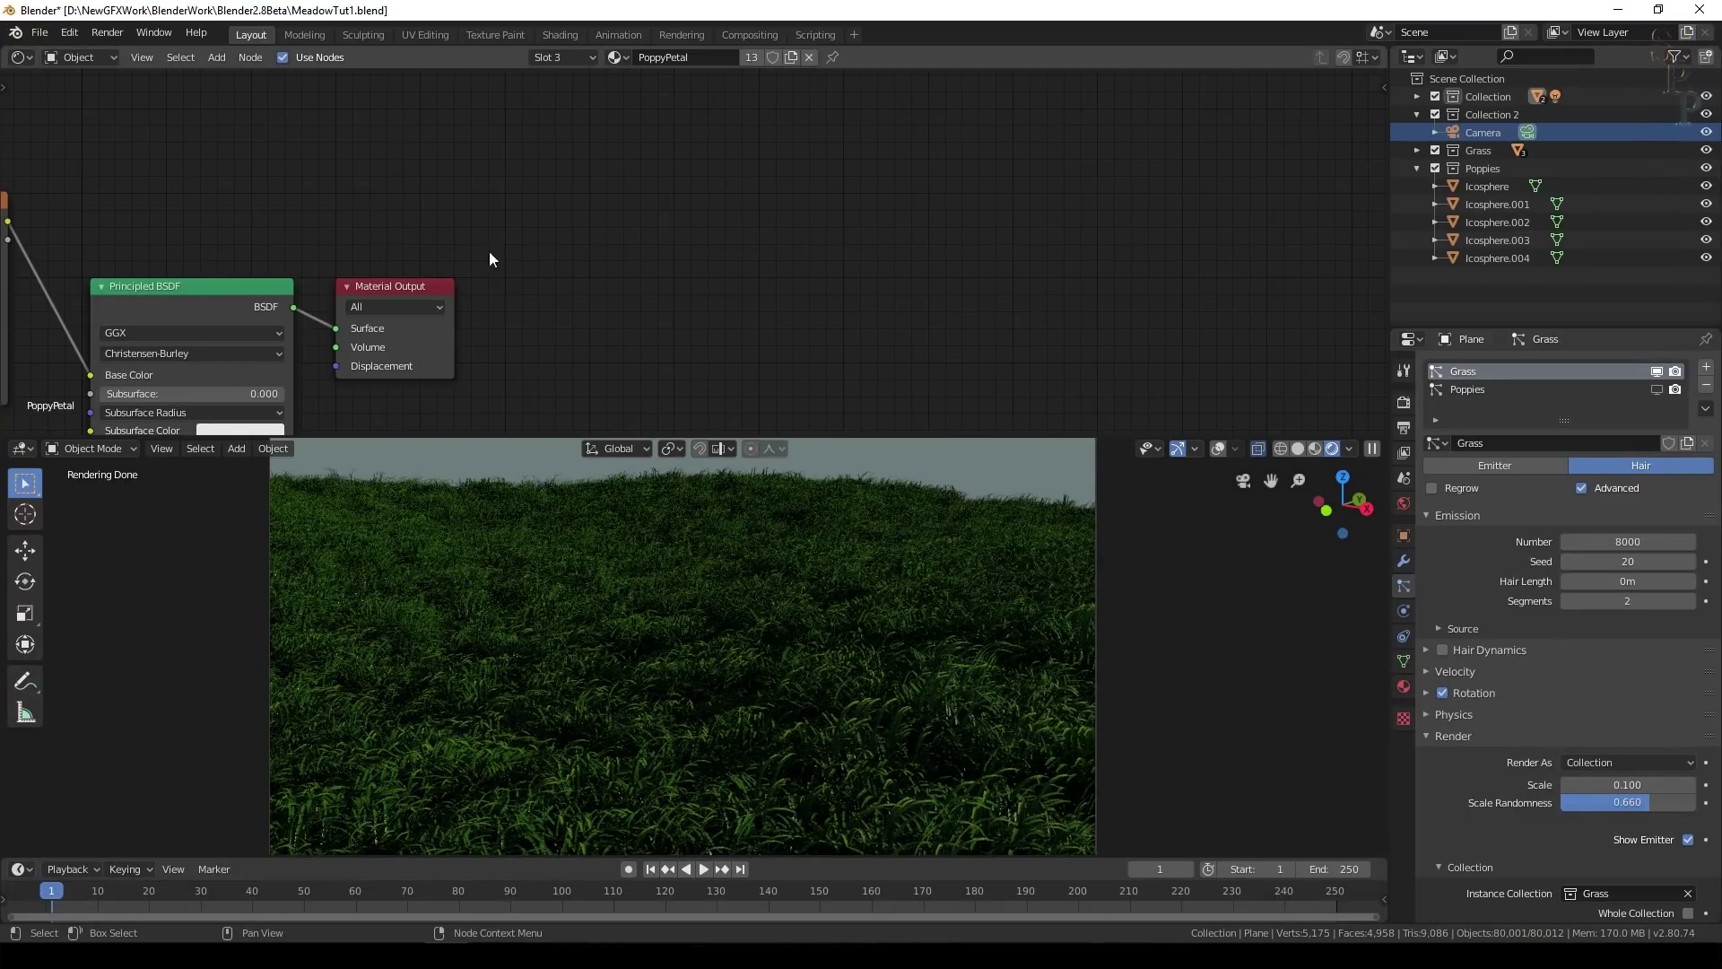
pyautogui.middleClick(1114, 235)
# Step: Open the Grass material and lower its Gamma node to 1.3
pyautogui.click(1411, 693)
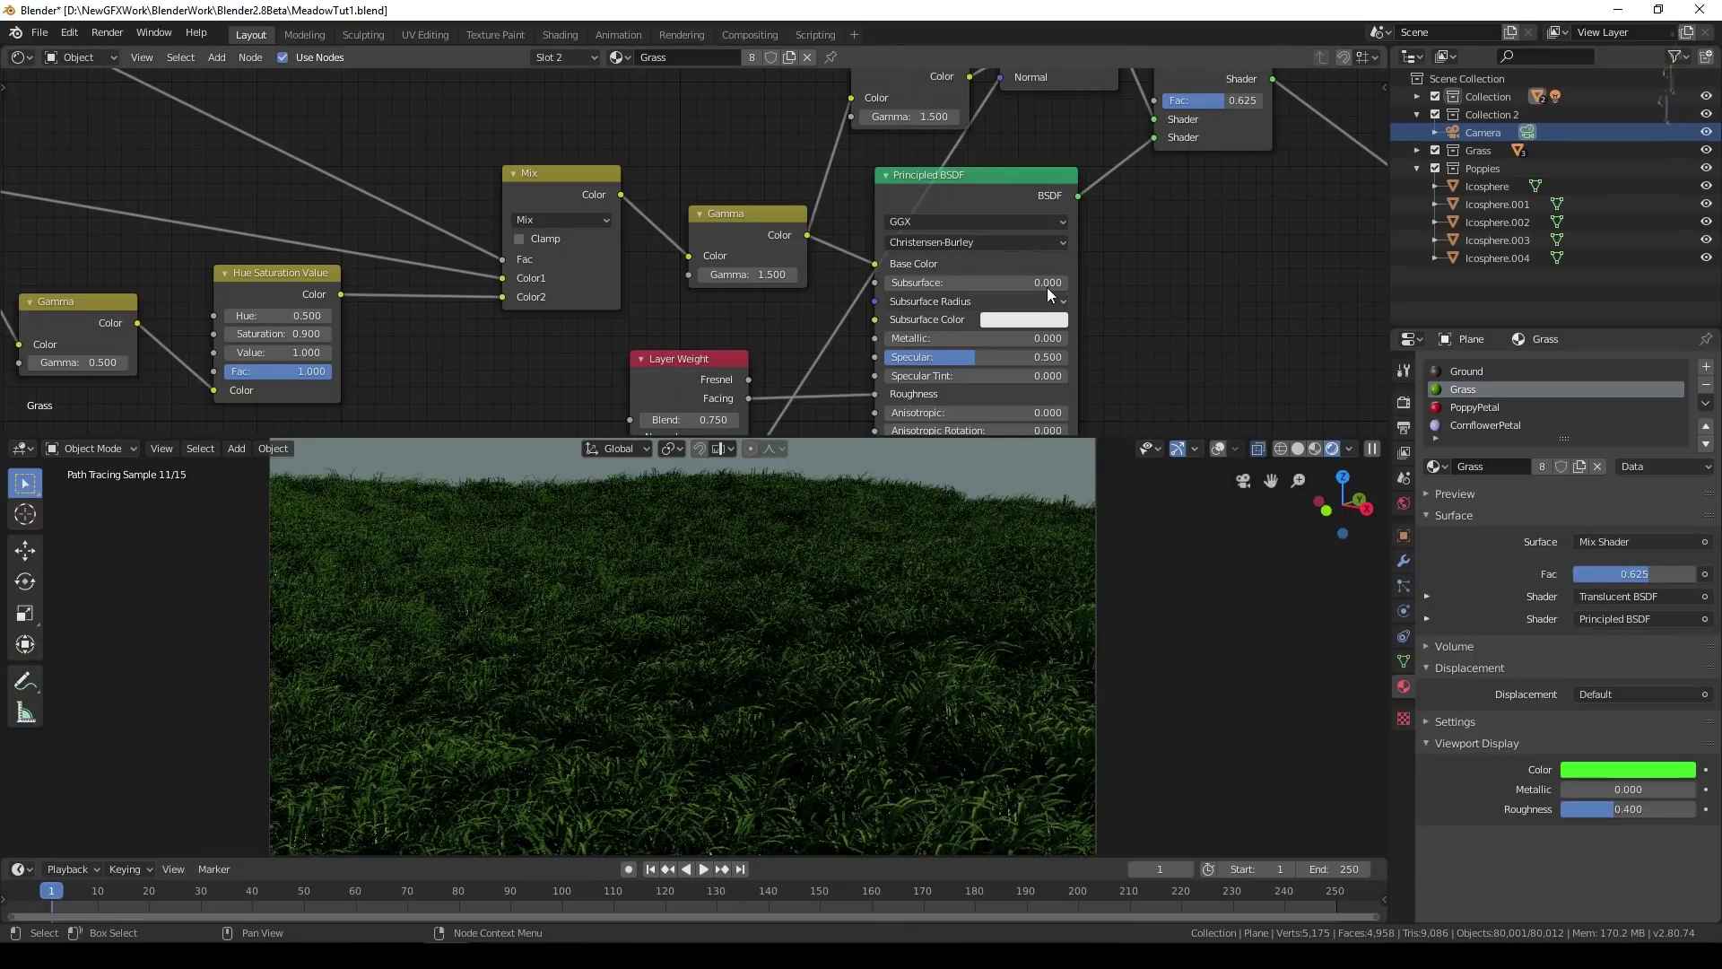
pyautogui.click(1328, 301)
pyautogui.middleClick(1328, 302)
pyautogui.click(683, 310)
pyautogui.click(684, 310)
pyautogui.middleClick(683, 310)
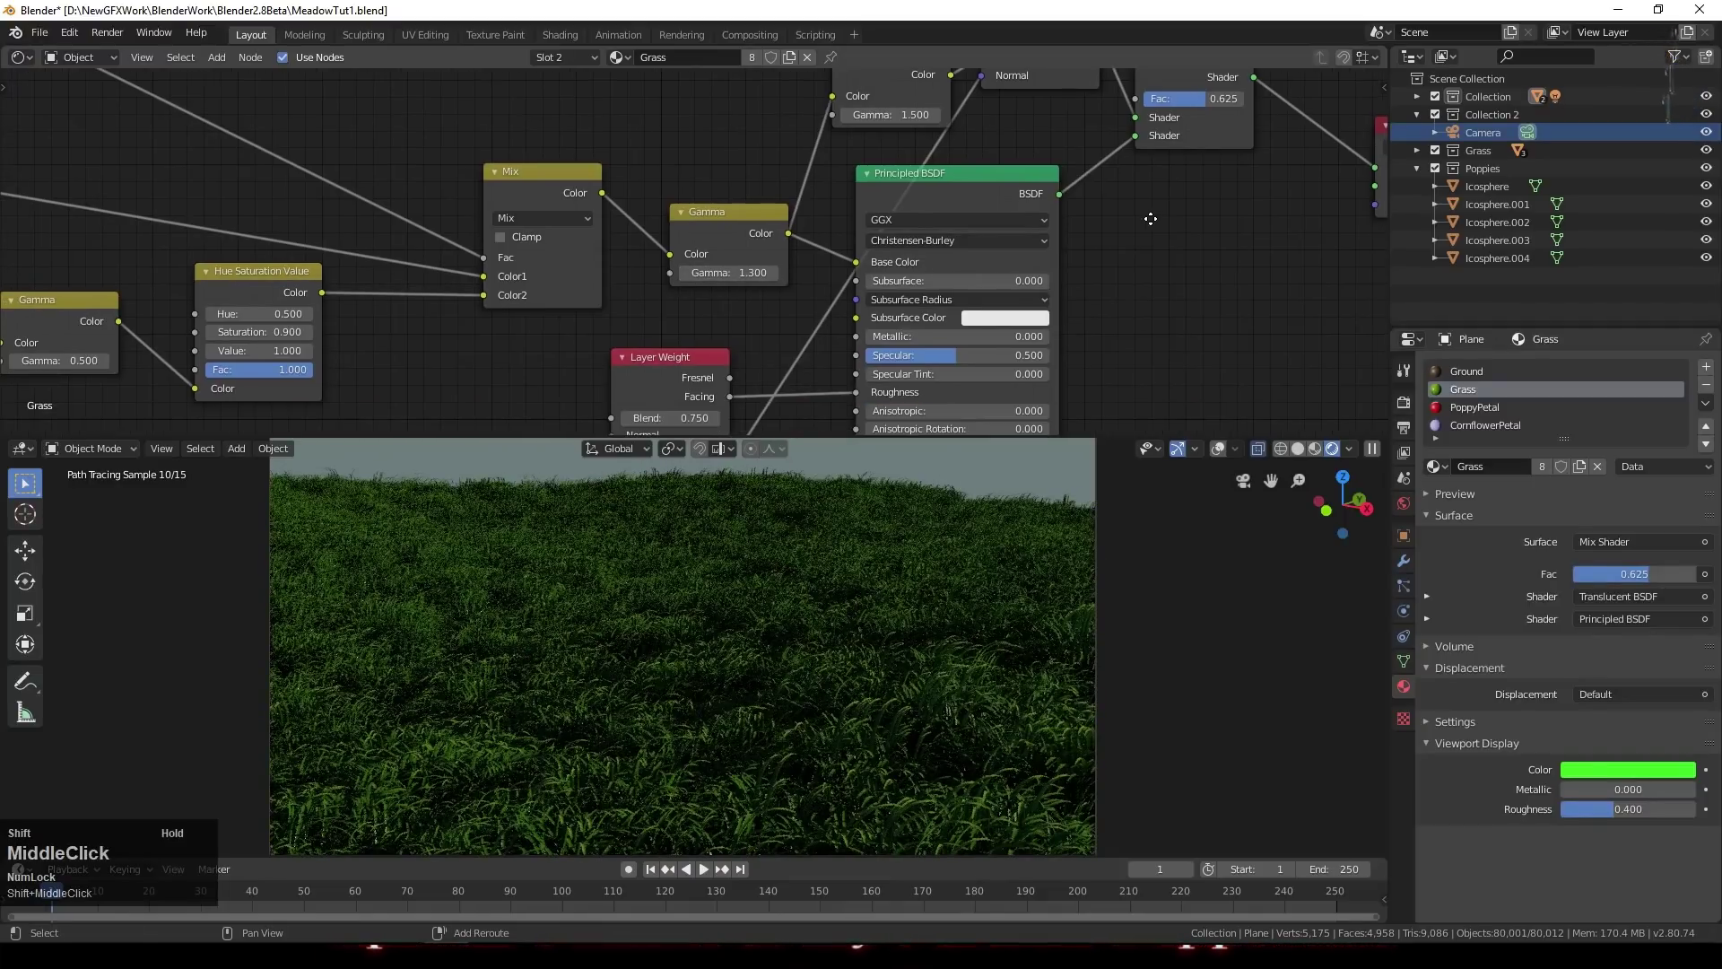
# Step: Set the Layer Weight blend to 0.45 and raise Hue/Saturation saturation to 1.1
pyautogui.click(666, 309)
pyautogui.click(666, 308)
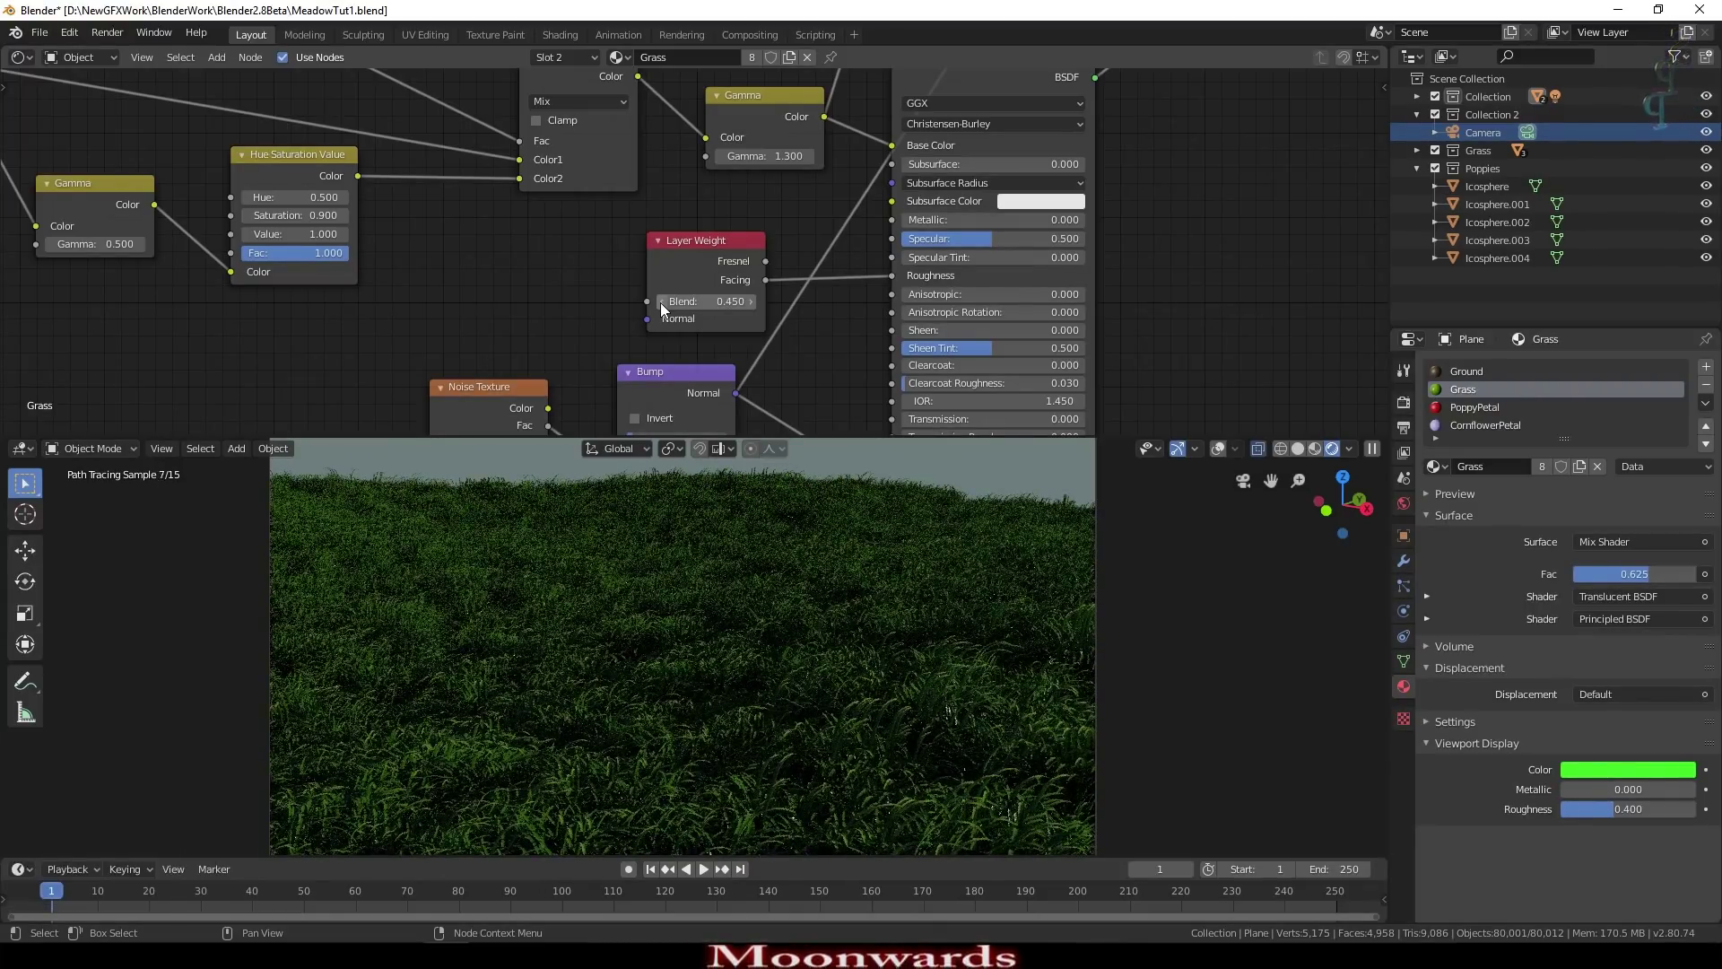
pyautogui.click(529, 238)
pyautogui.middleClick(549, 253)
pyautogui.click(473, 300)
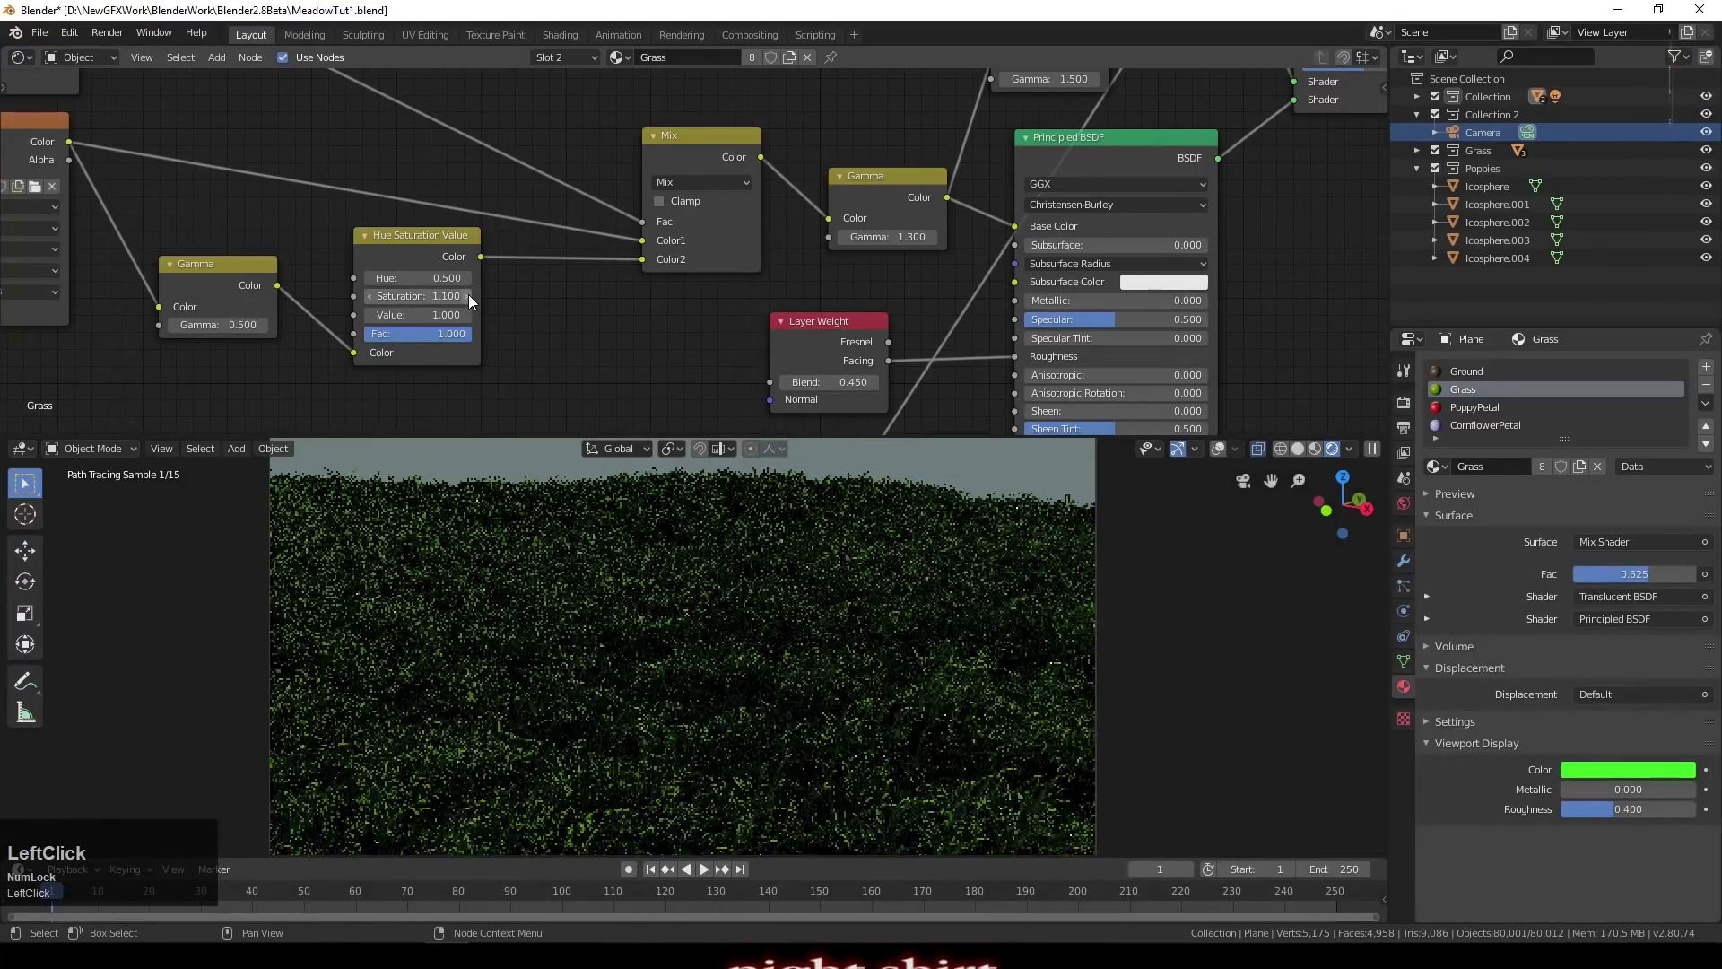
pyautogui.press('KP_Enter')
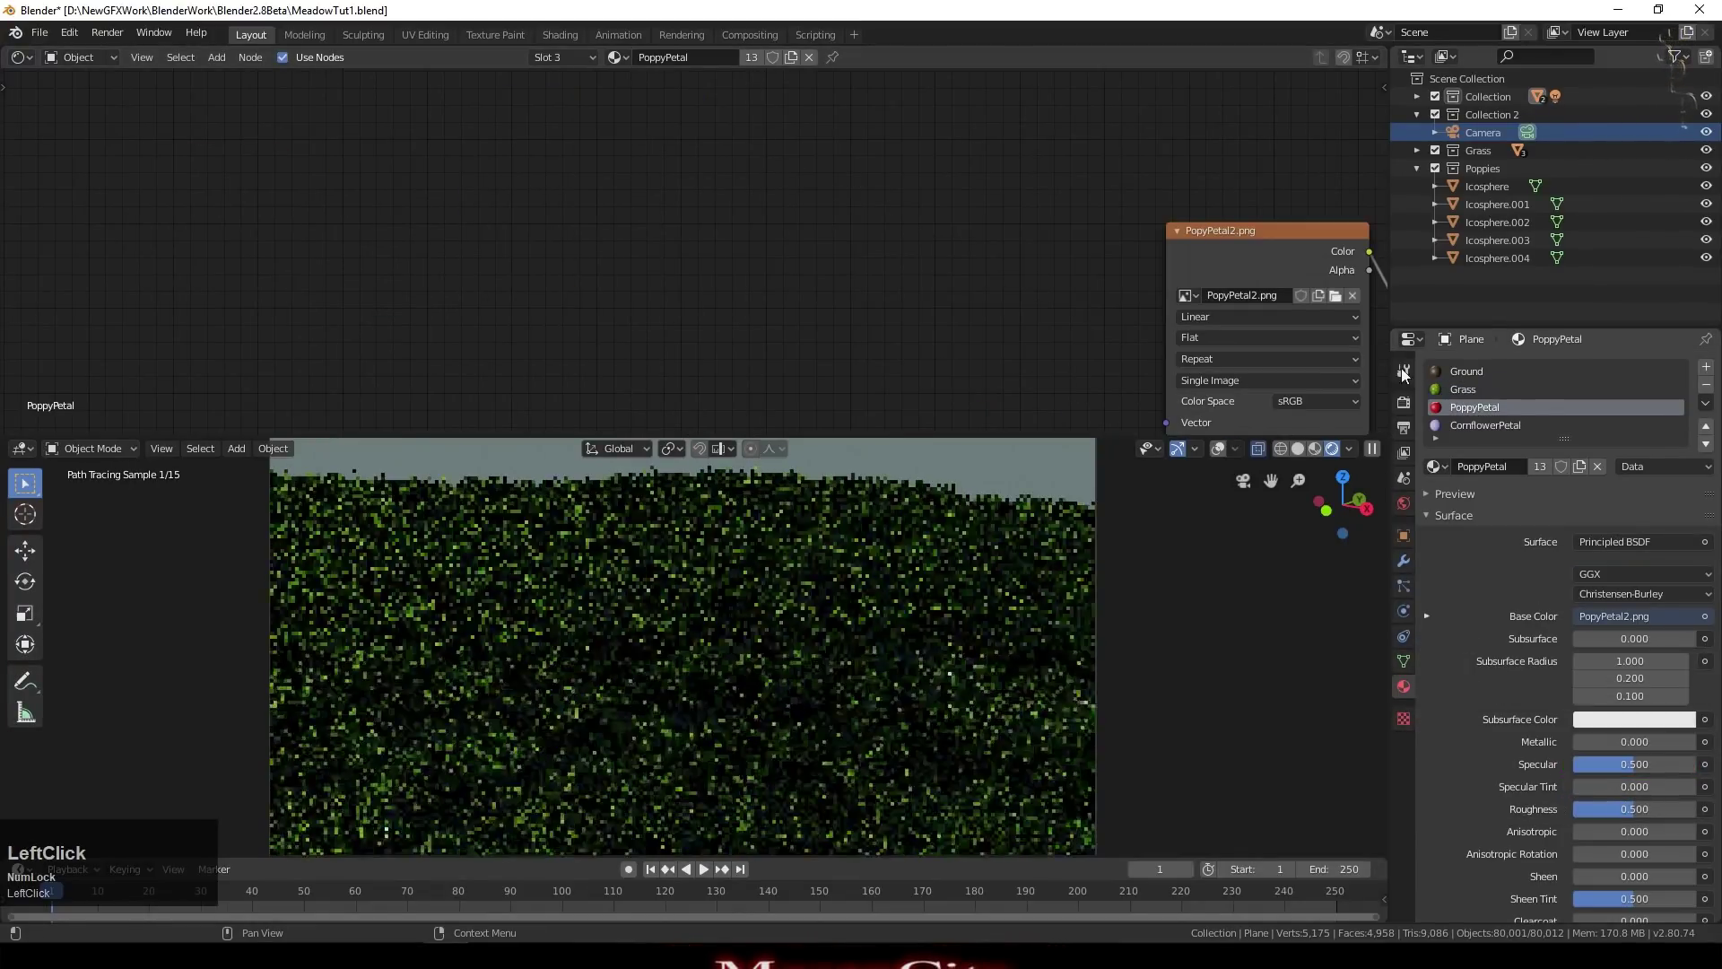
# Step: Enable viewport display of the Poppies particle system on the terrain
pyautogui.click(1531, 395)
pyautogui.click(1409, 598)
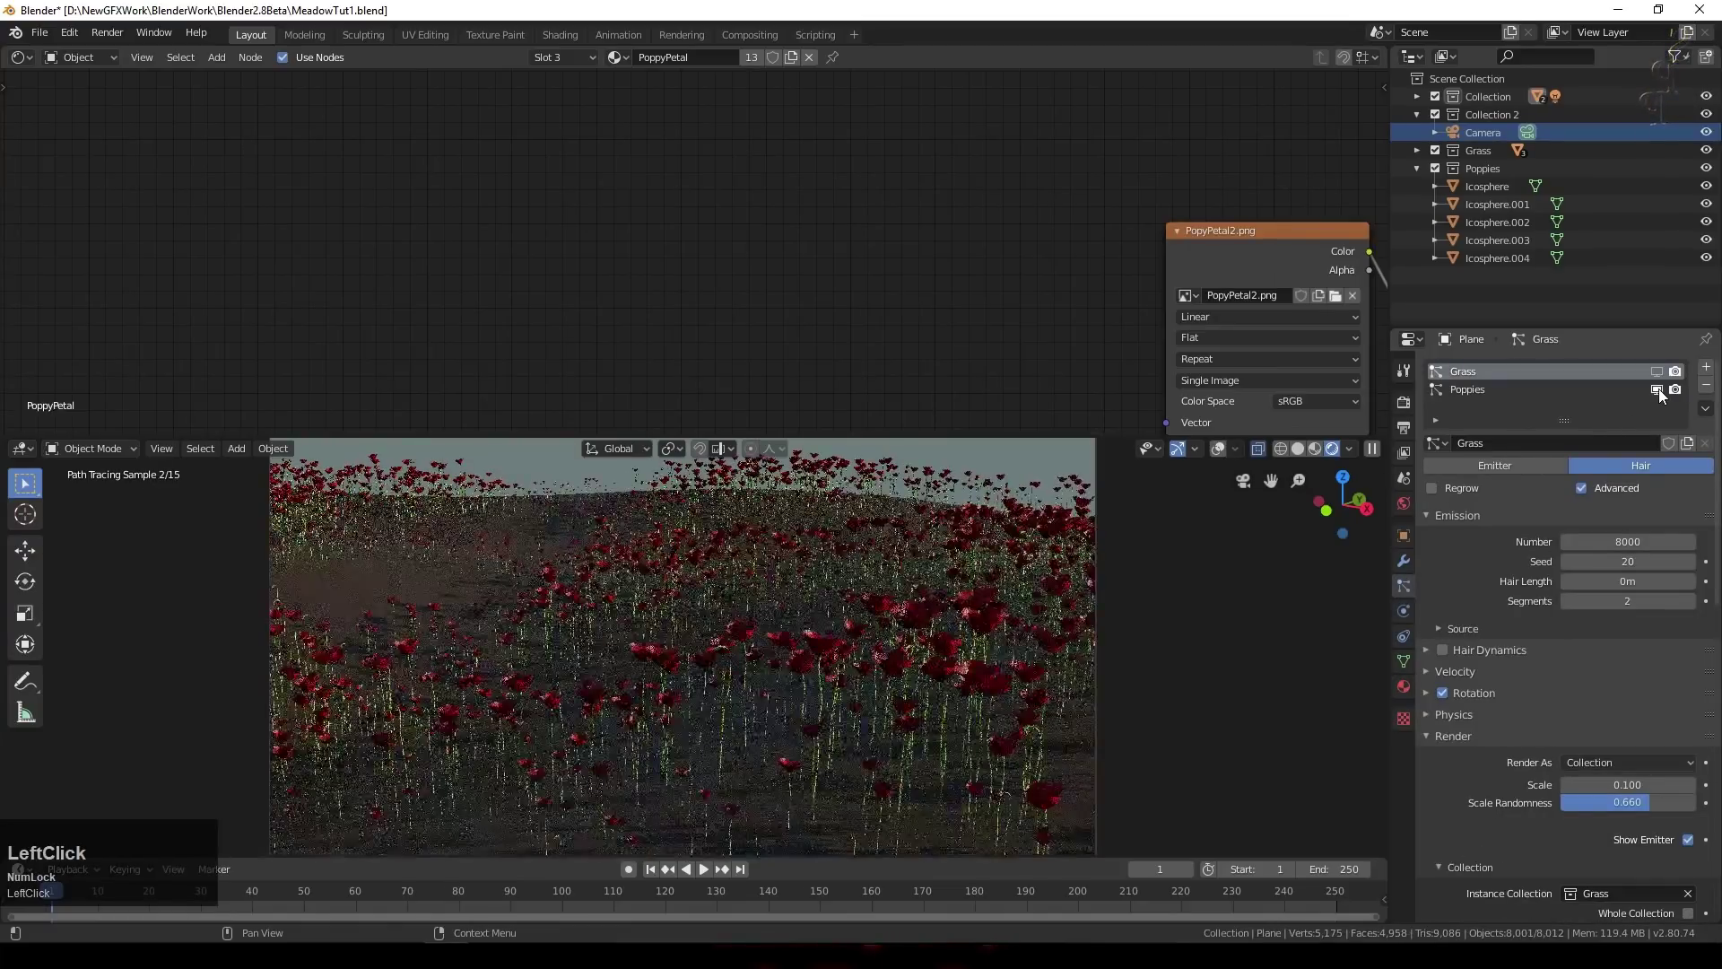
pyautogui.scroll(-3)
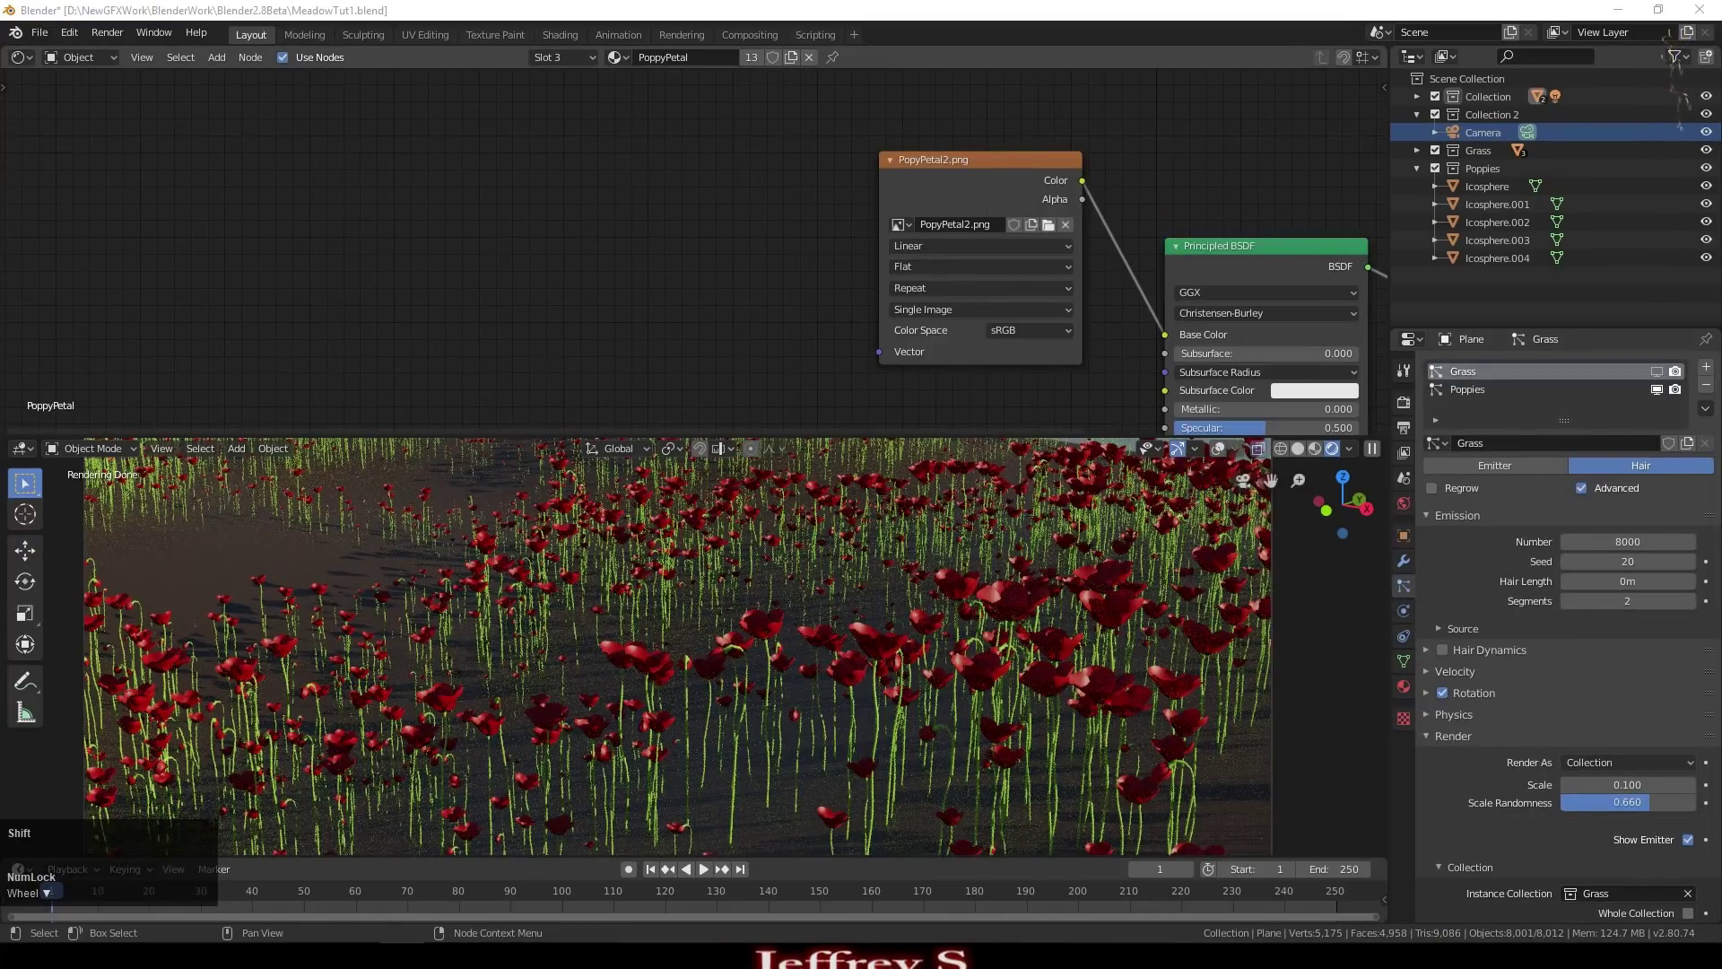
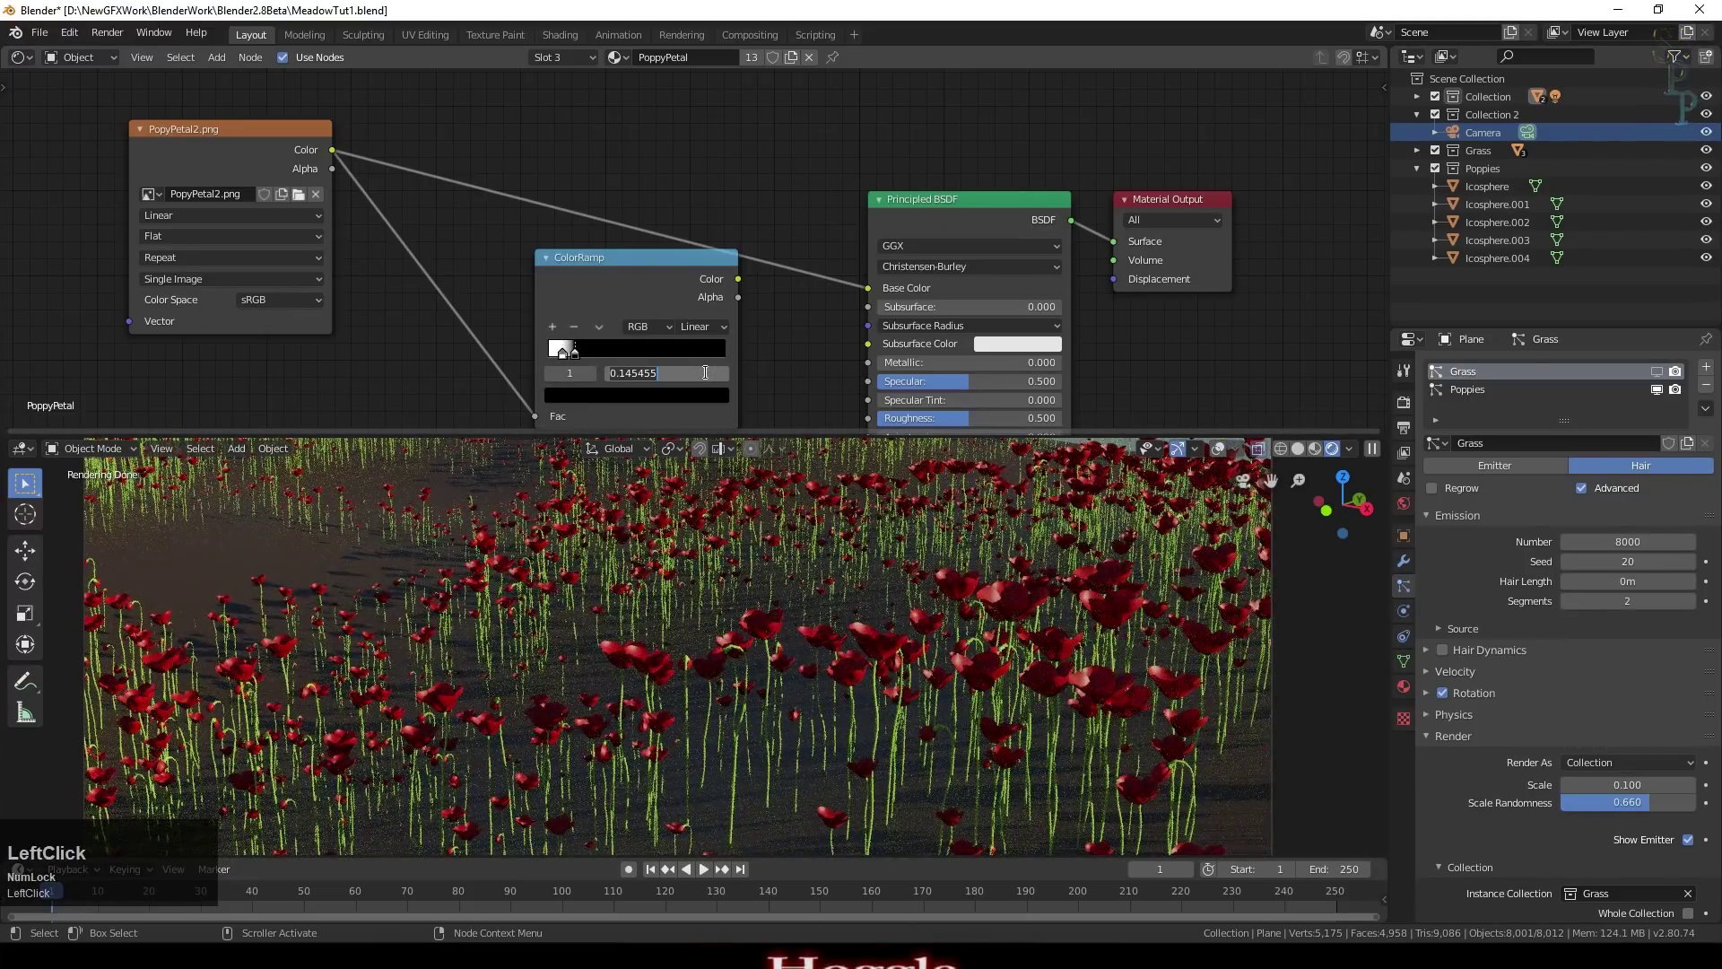
# Step: Give the petal ColorRamp a stop at position 0.1 with B-Spline interpolation and inspect the poppies
pyautogui.press('KP_Decimal')
pyautogui.press('KP_1')
pyautogui.press('KP_Enter')
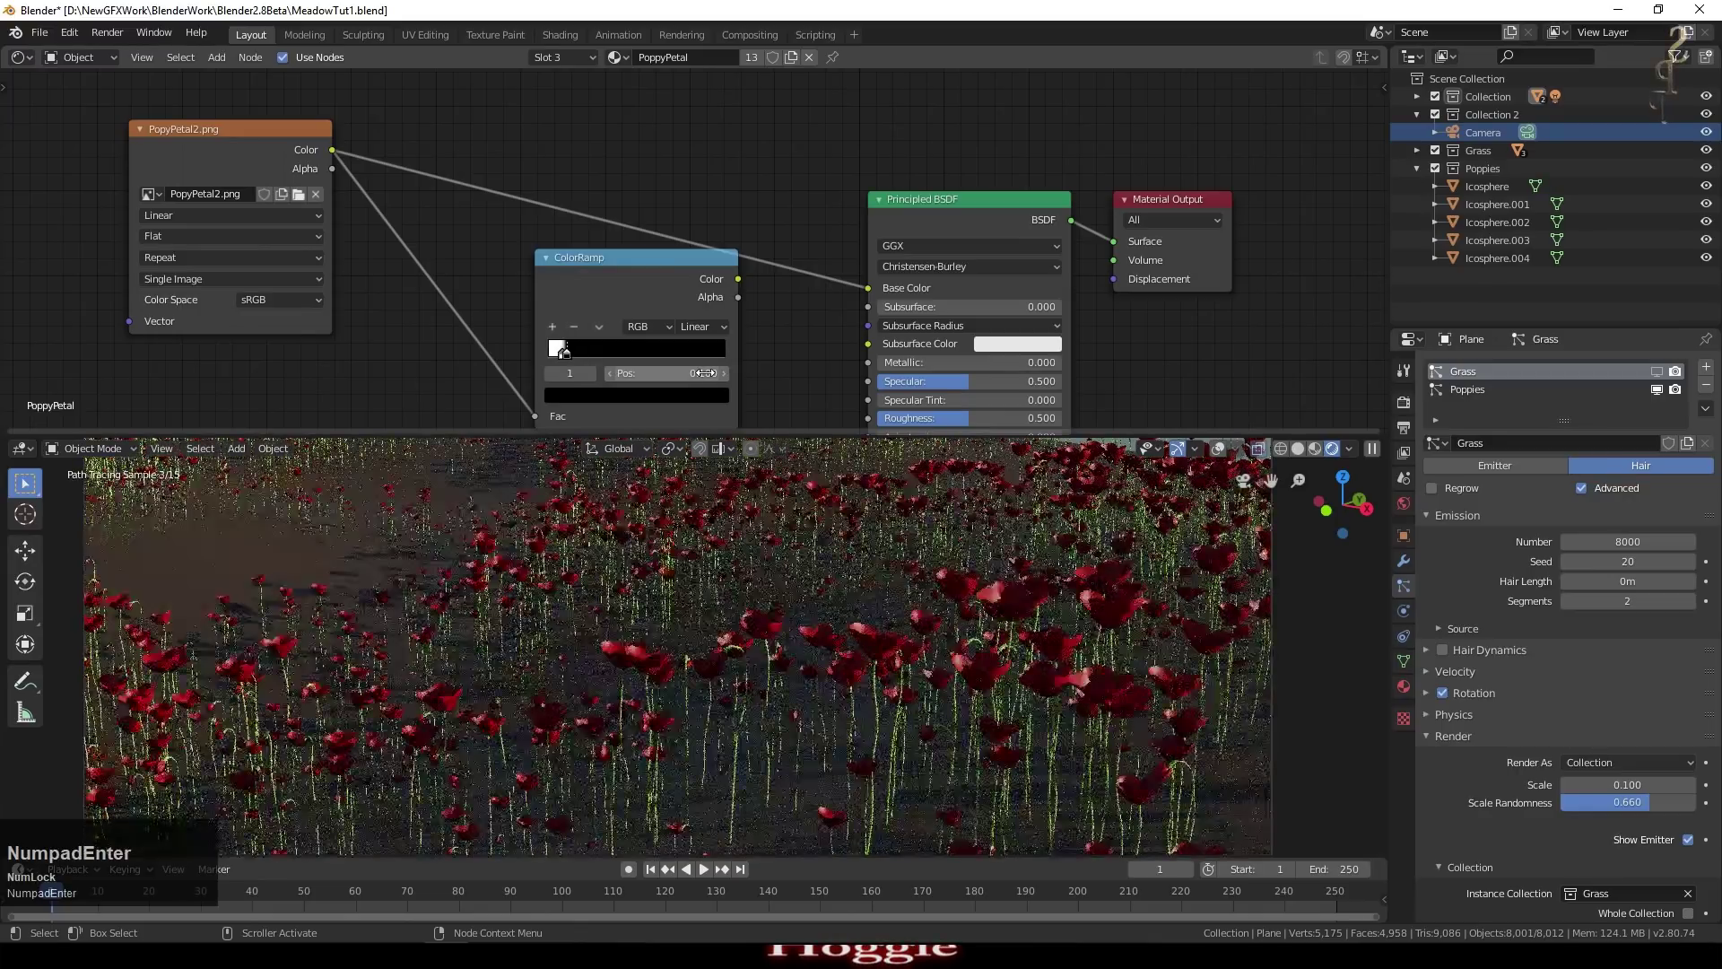
pyautogui.click(709, 333)
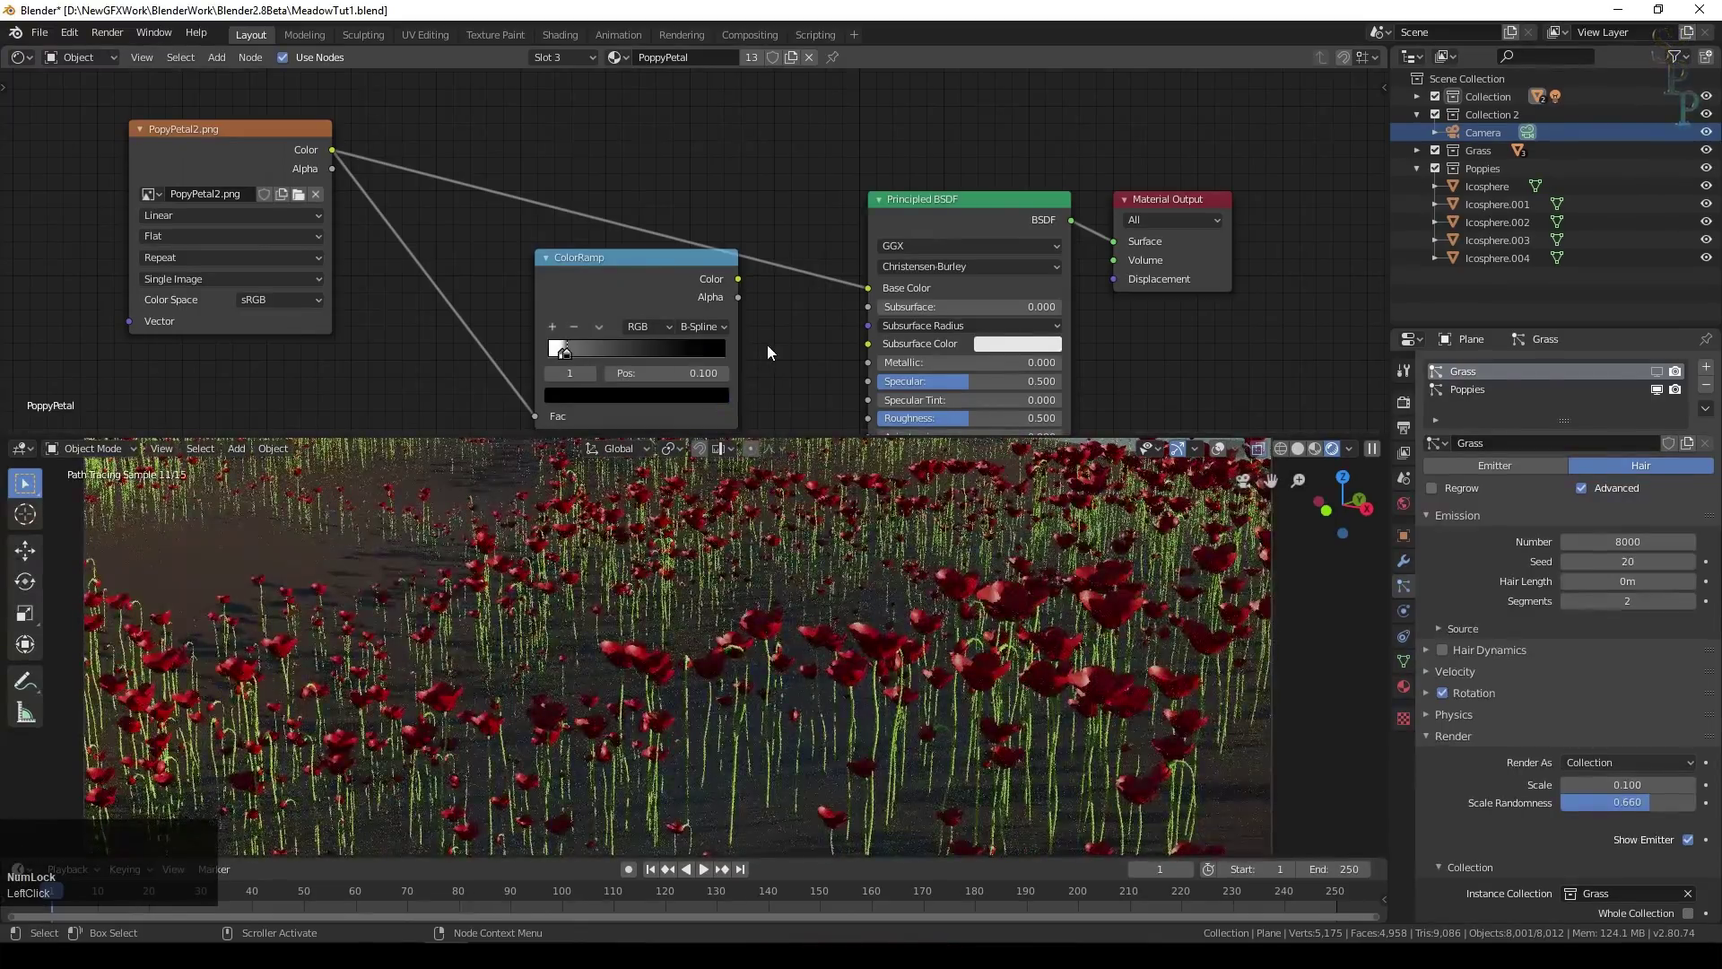
pyautogui.middleClick(542, 248)
pyautogui.click(554, 249)
pyautogui.scroll(3)
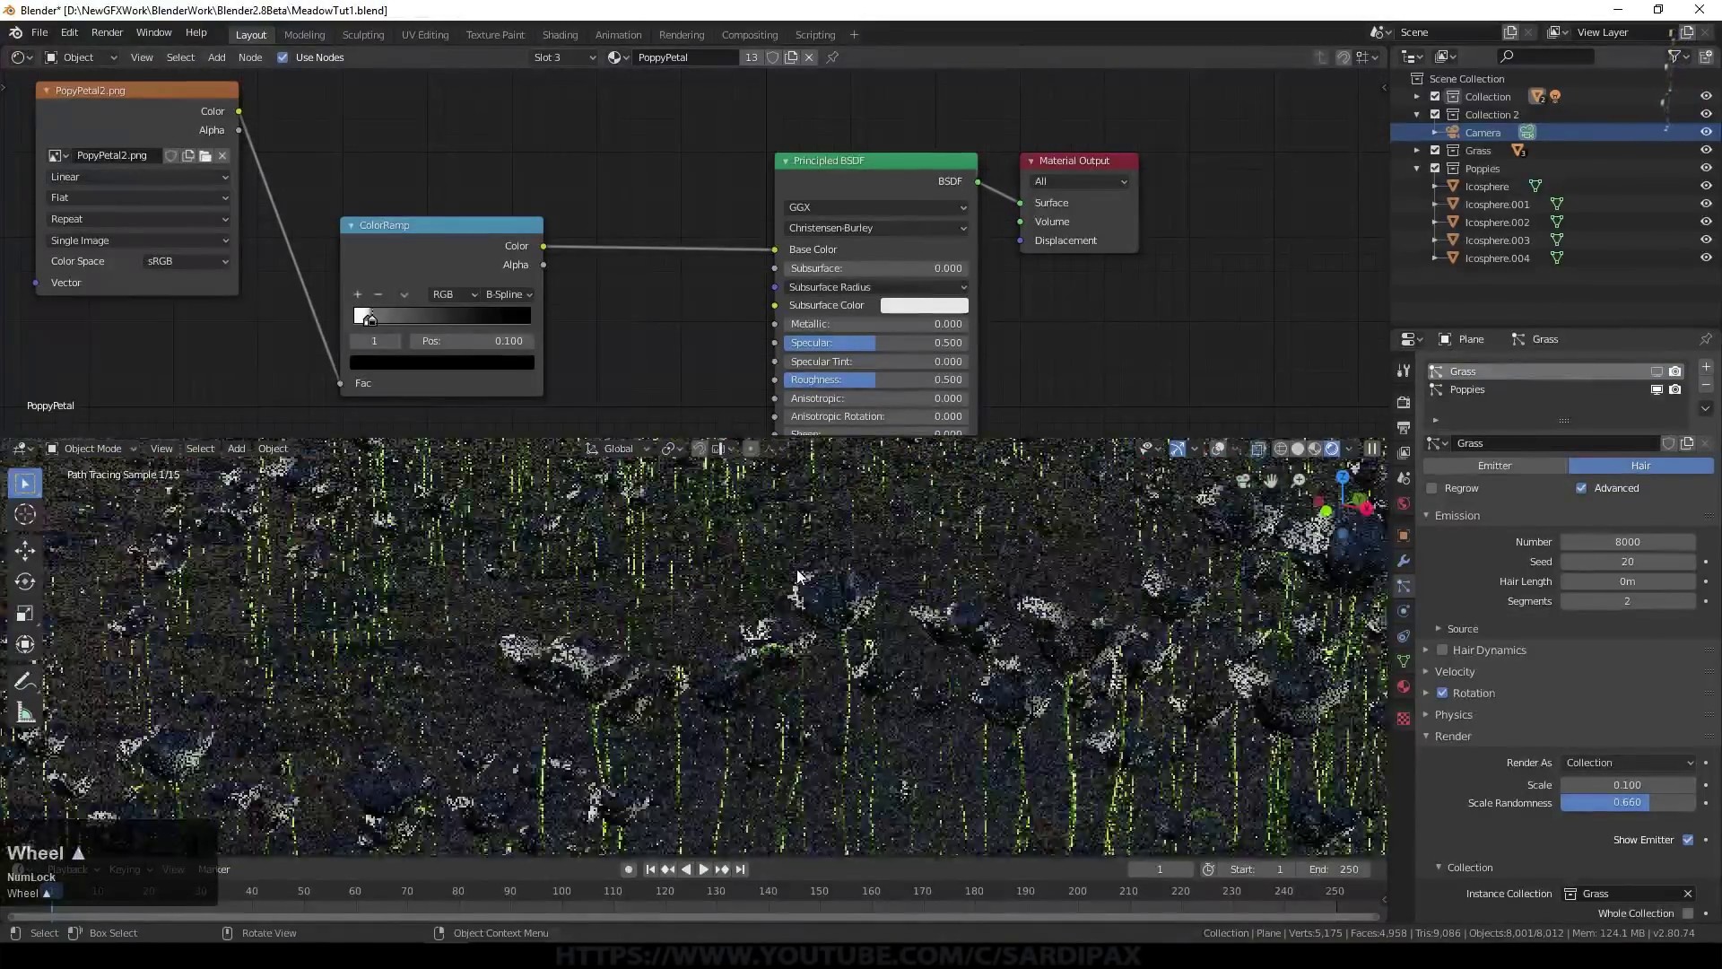
pyautogui.scroll(3)
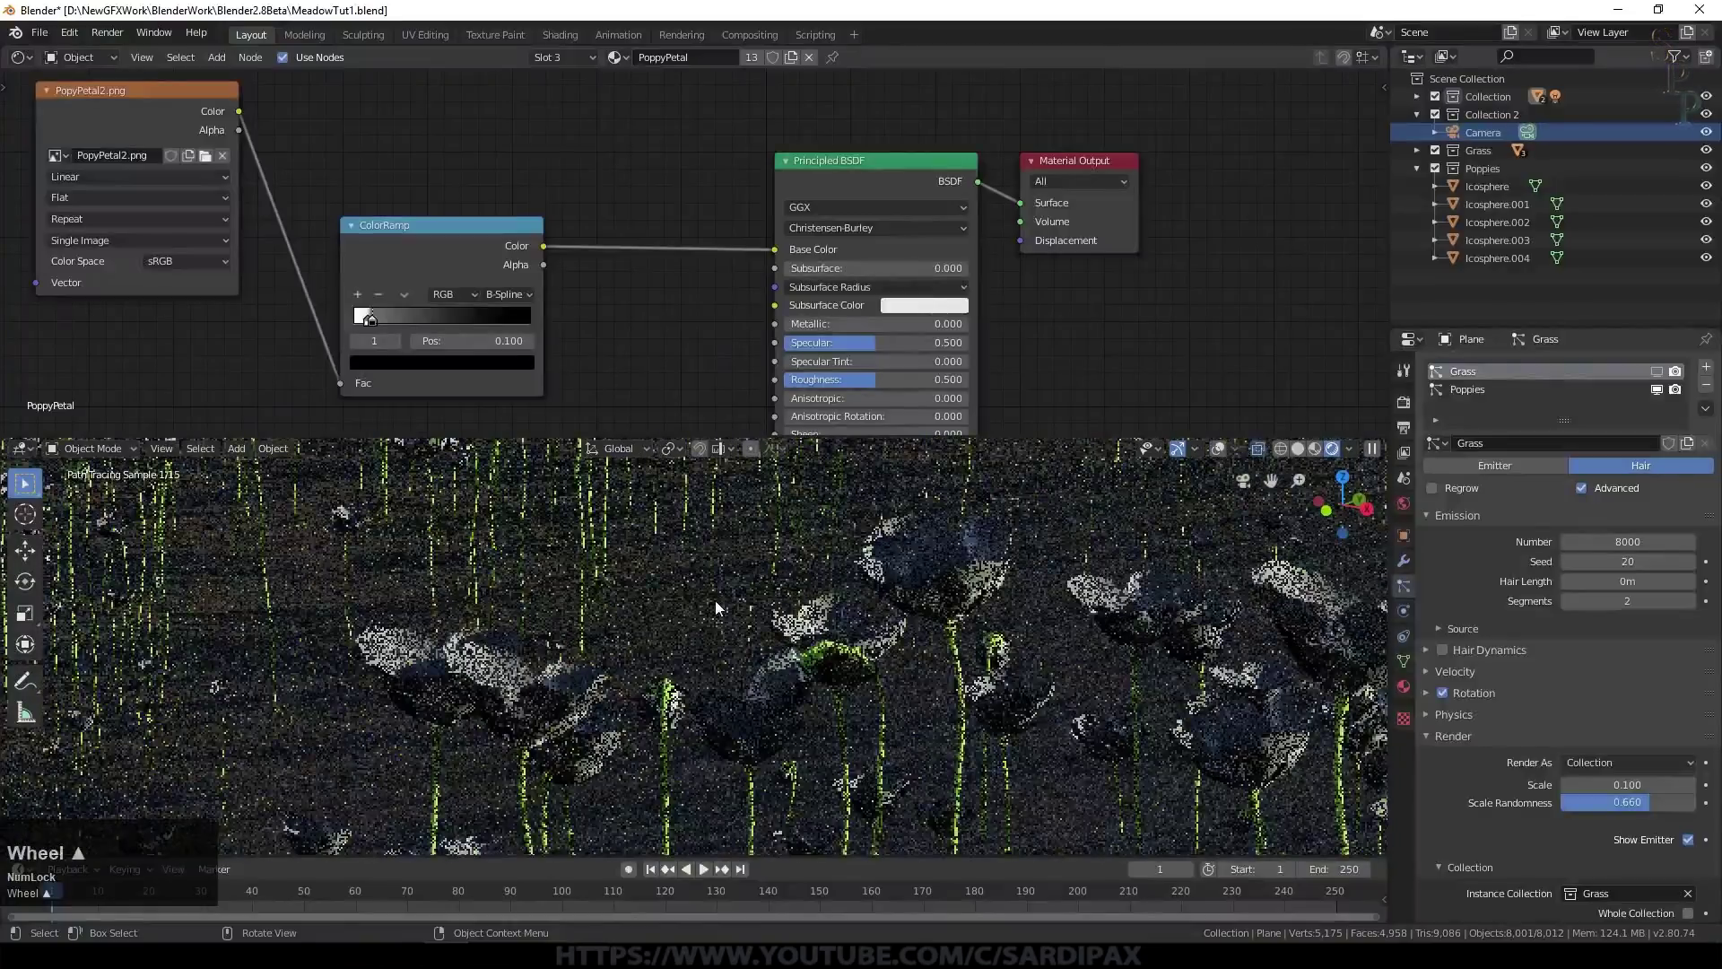
pyautogui.middleClick(715, 617)
pyautogui.scroll(-3)
pyautogui.middleClick(1098, 699)
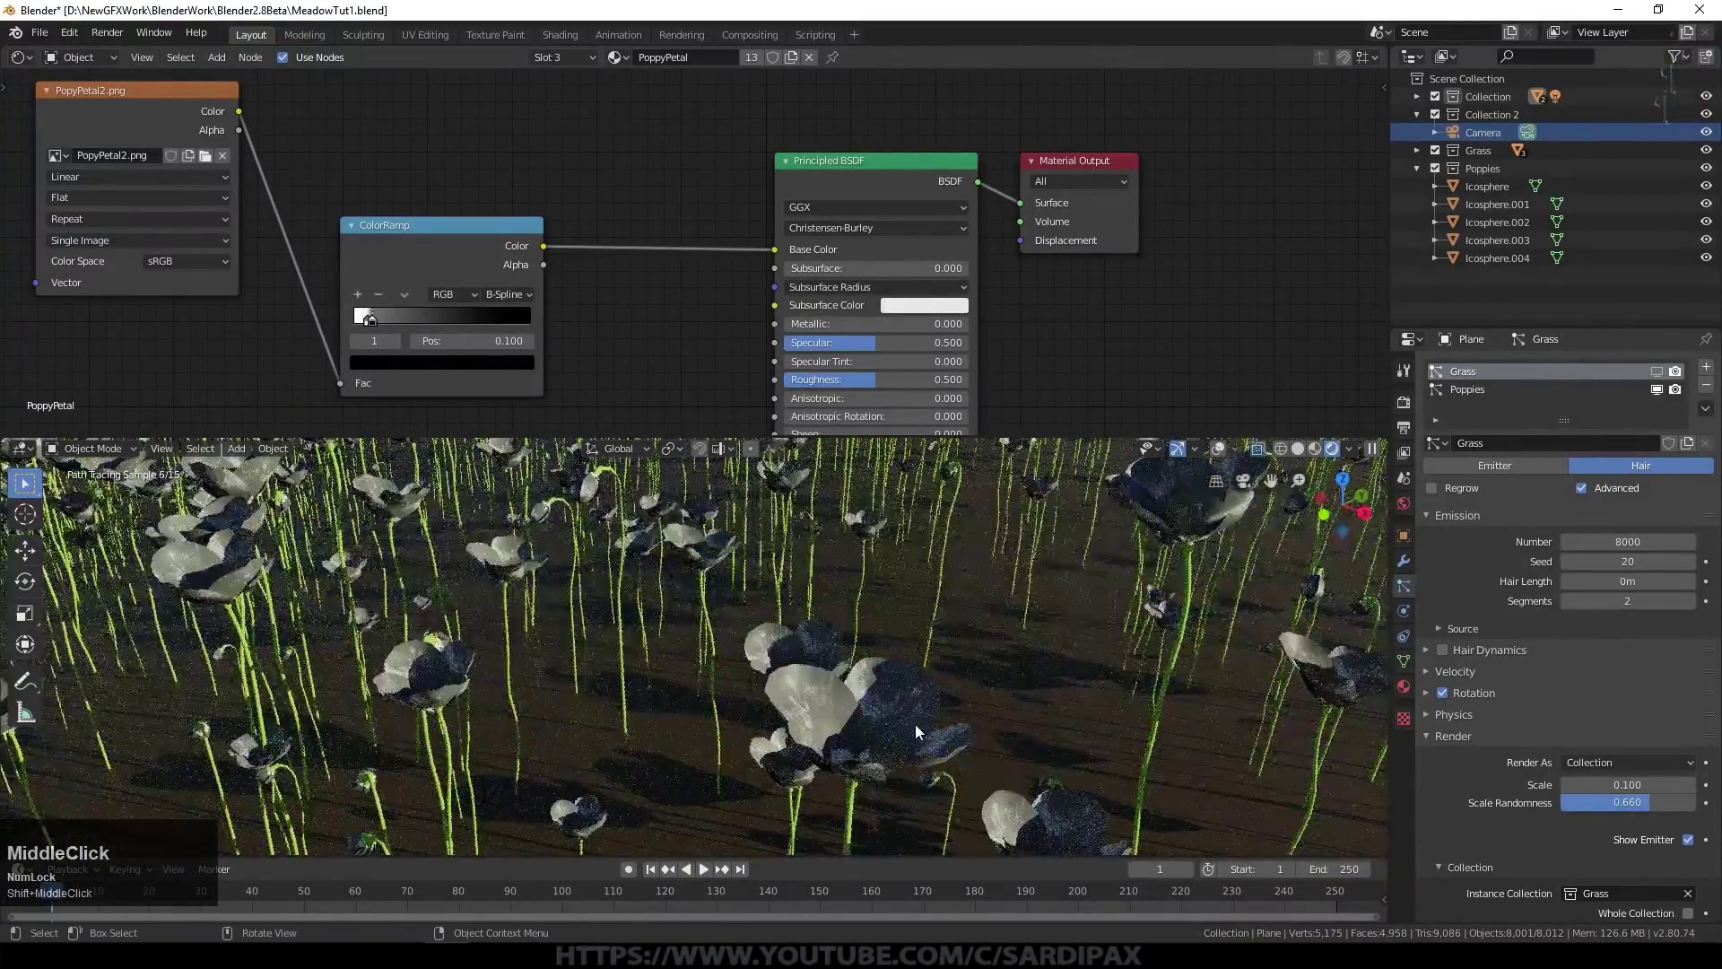
pyautogui.click(228, 64)
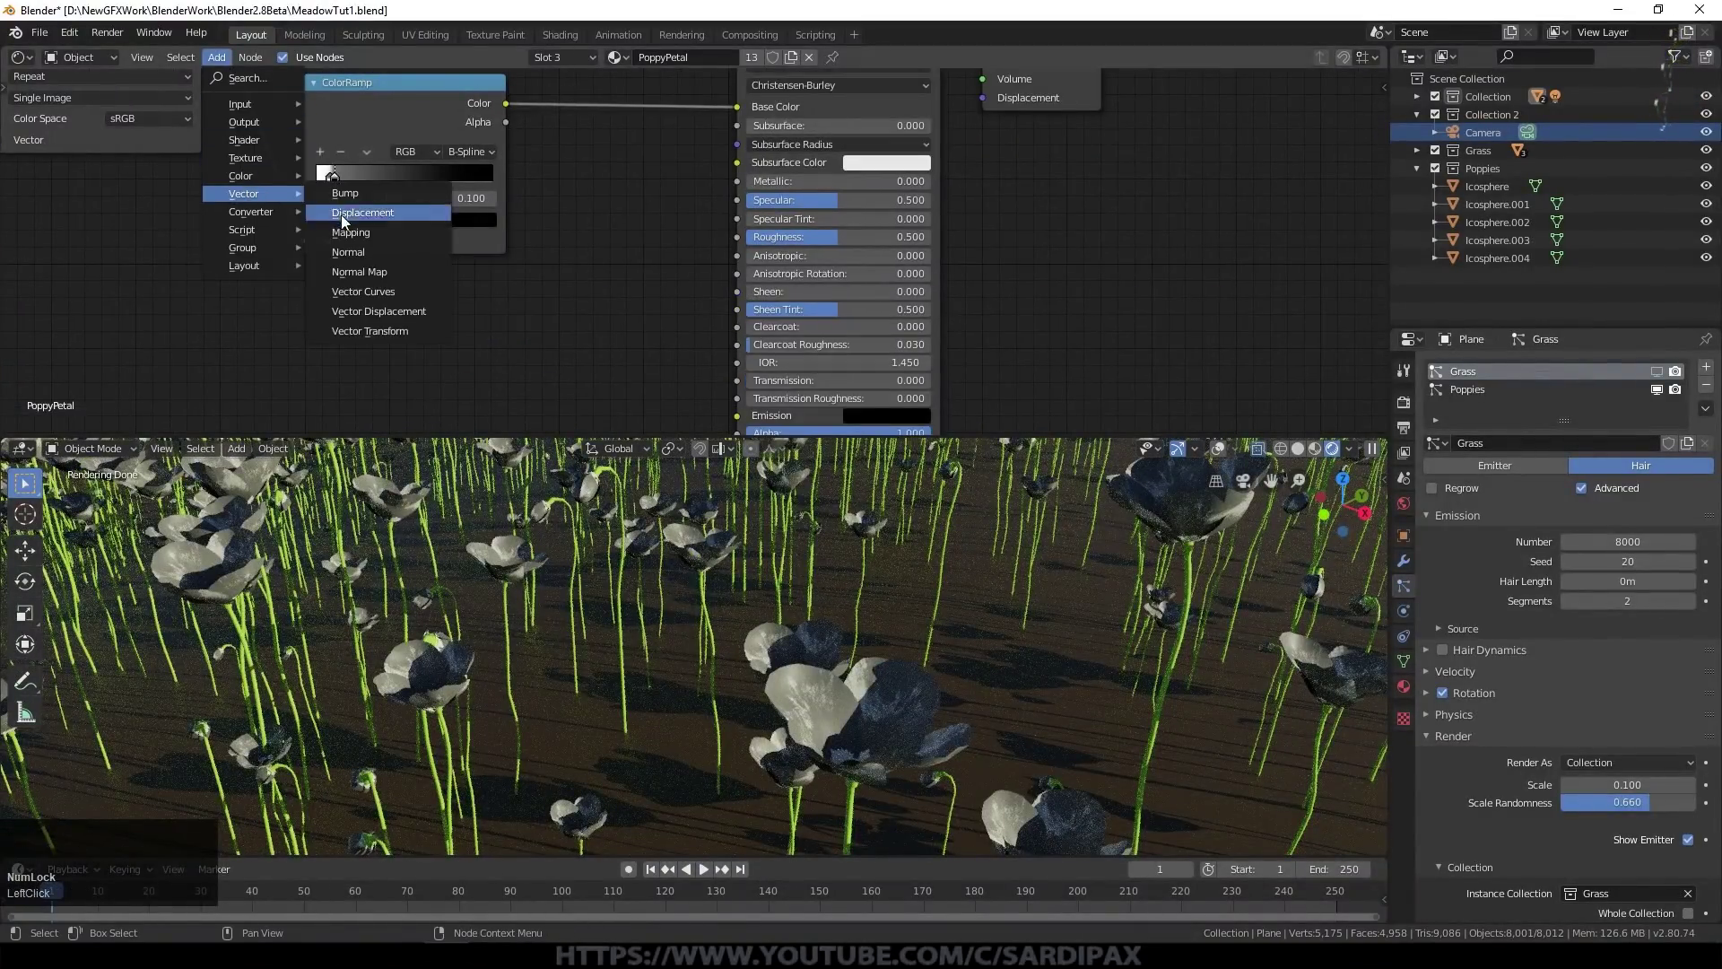
# Step: Add a Bump node to the PoppyPetal material with its value set to 0.25
pyautogui.click(356, 200)
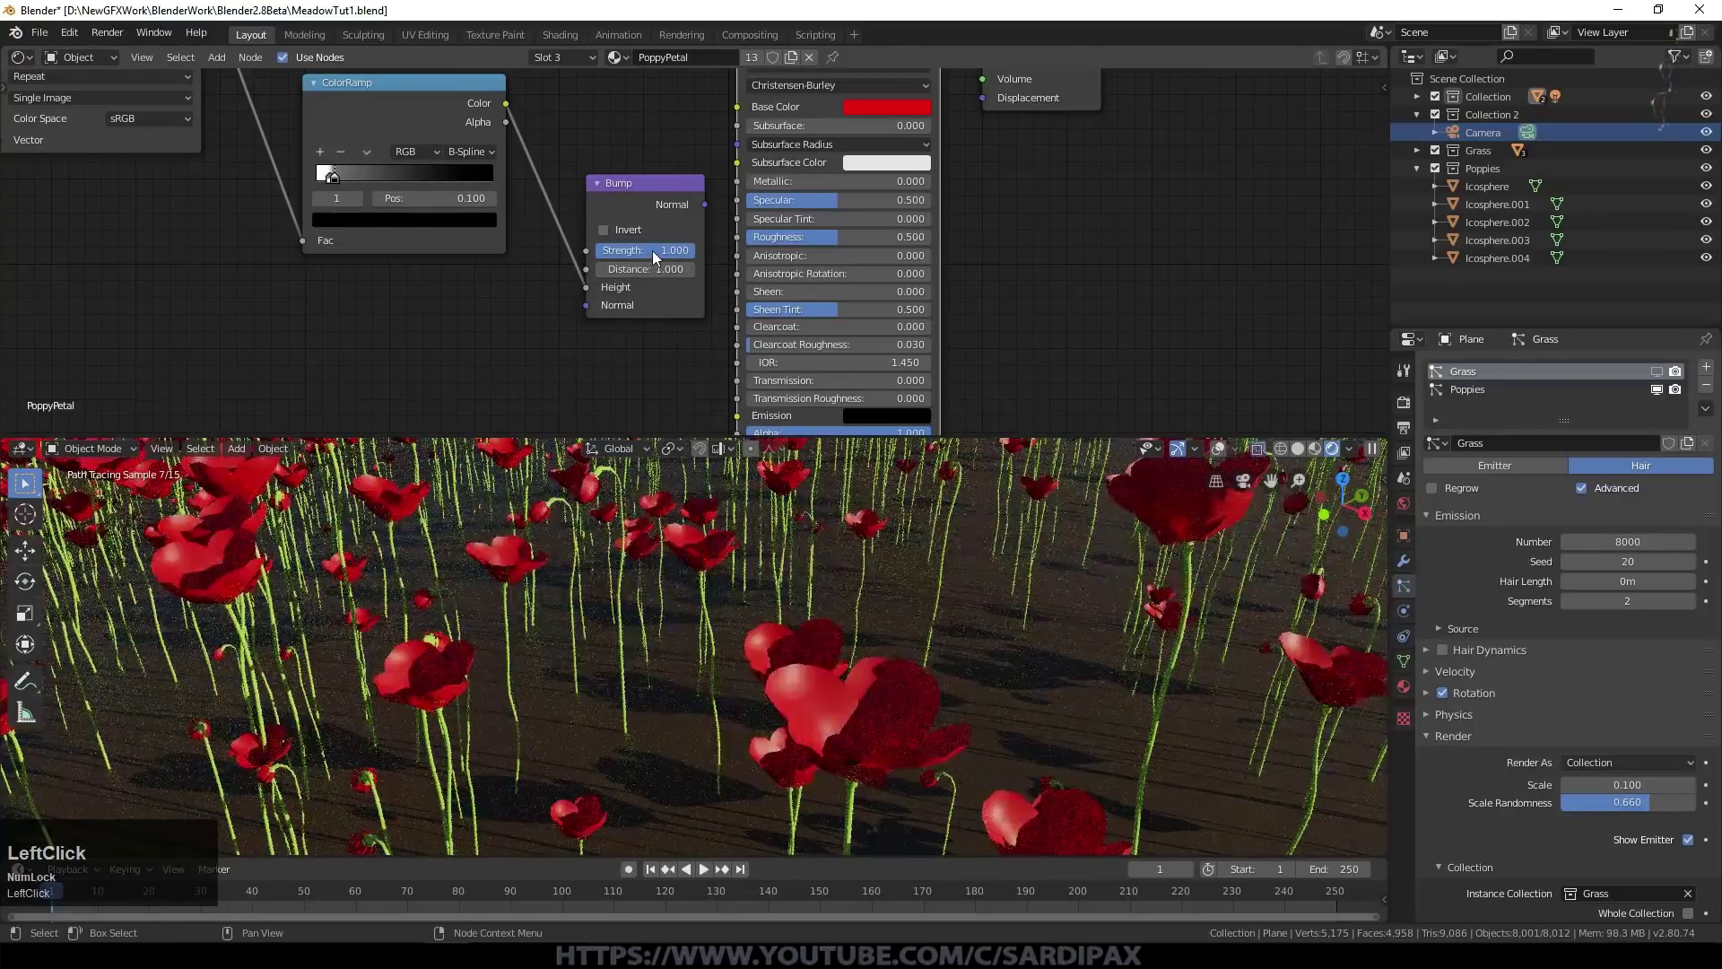
pyautogui.press('KP_Decimal')
pyautogui.press('KP_2')
pyautogui.press('KP_5')
pyautogui.press('KP_Enter')
pyautogui.middleClick(947, 251)
# Step: Link PoppyPetal2.png colour to the Principled Base Color and add a Gamma node
pyautogui.click(655, 150)
pyautogui.click(699, 225)
pyautogui.scroll(3)
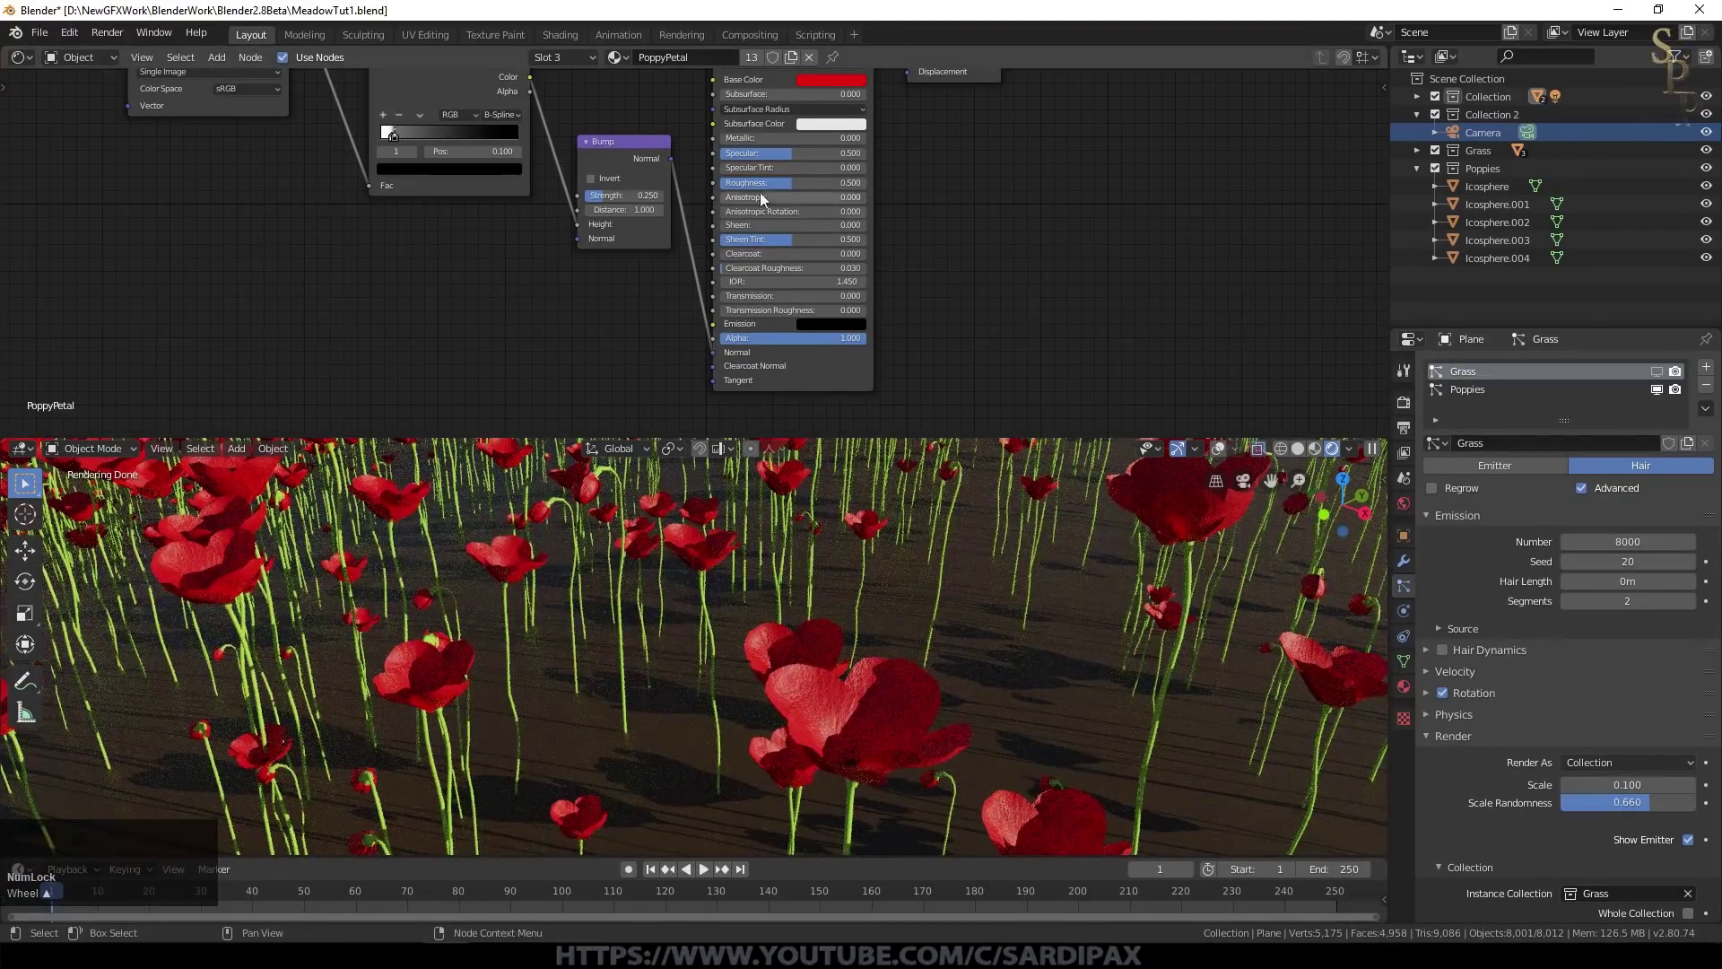
pyautogui.scroll(3)
pyautogui.middleClick(1109, 176)
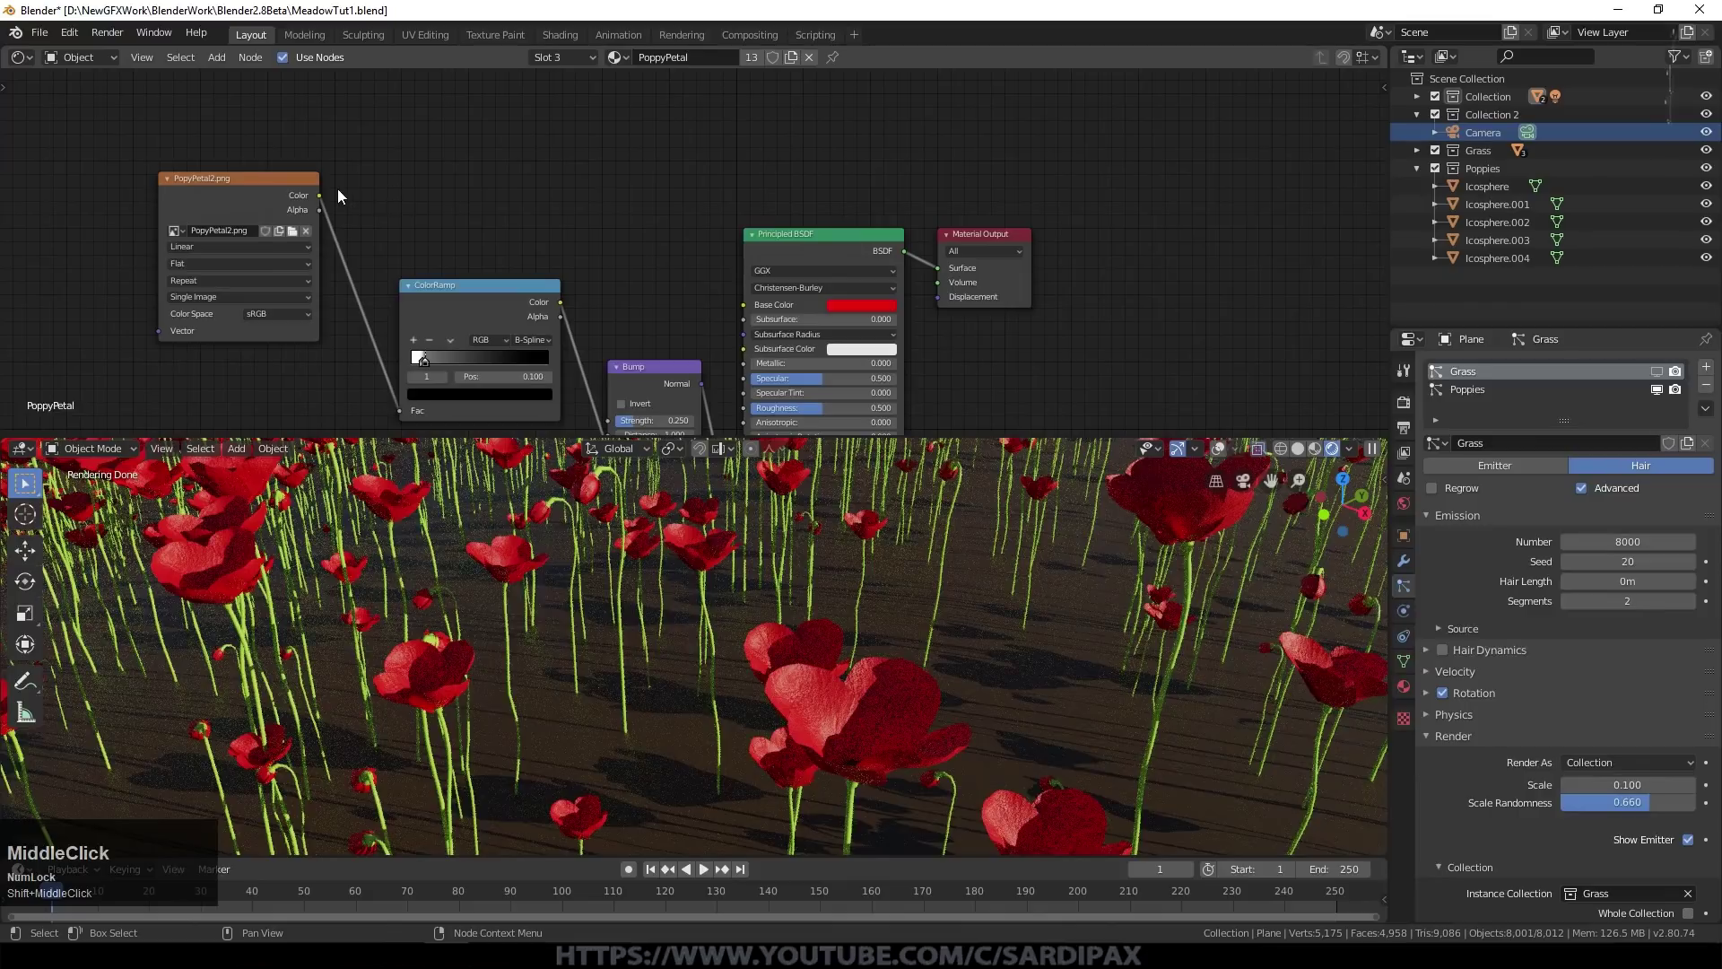
pyautogui.click(326, 200)
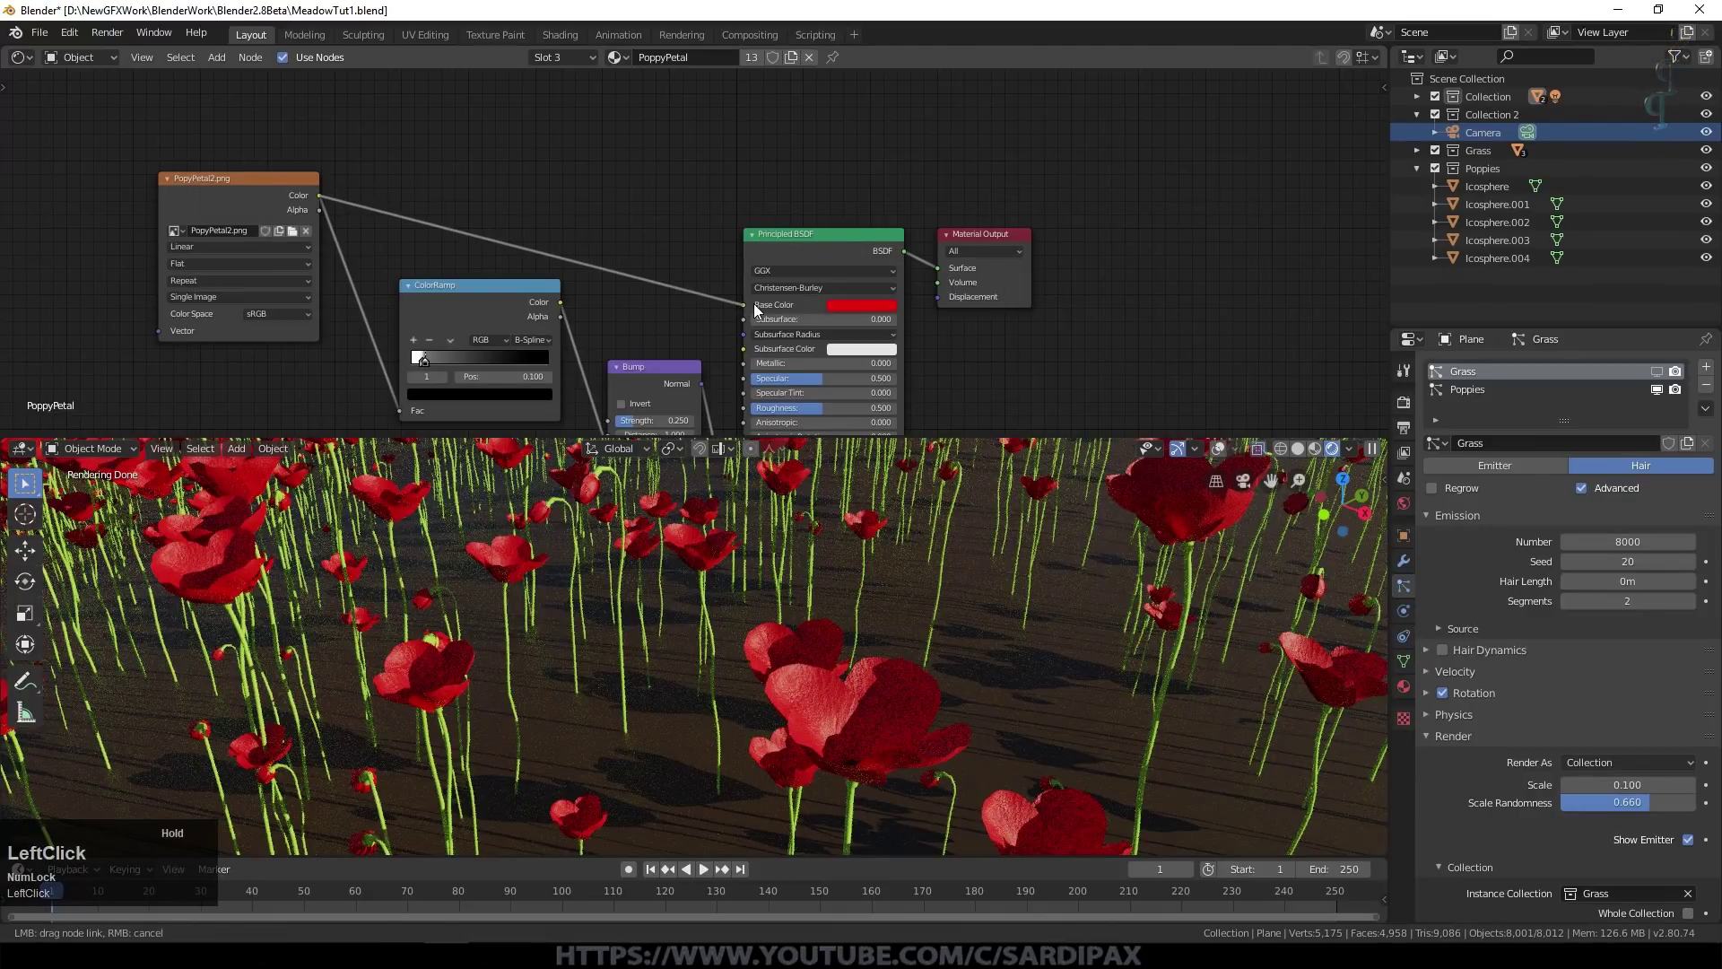
pyautogui.click(220, 61)
pyautogui.middleClick(687, 229)
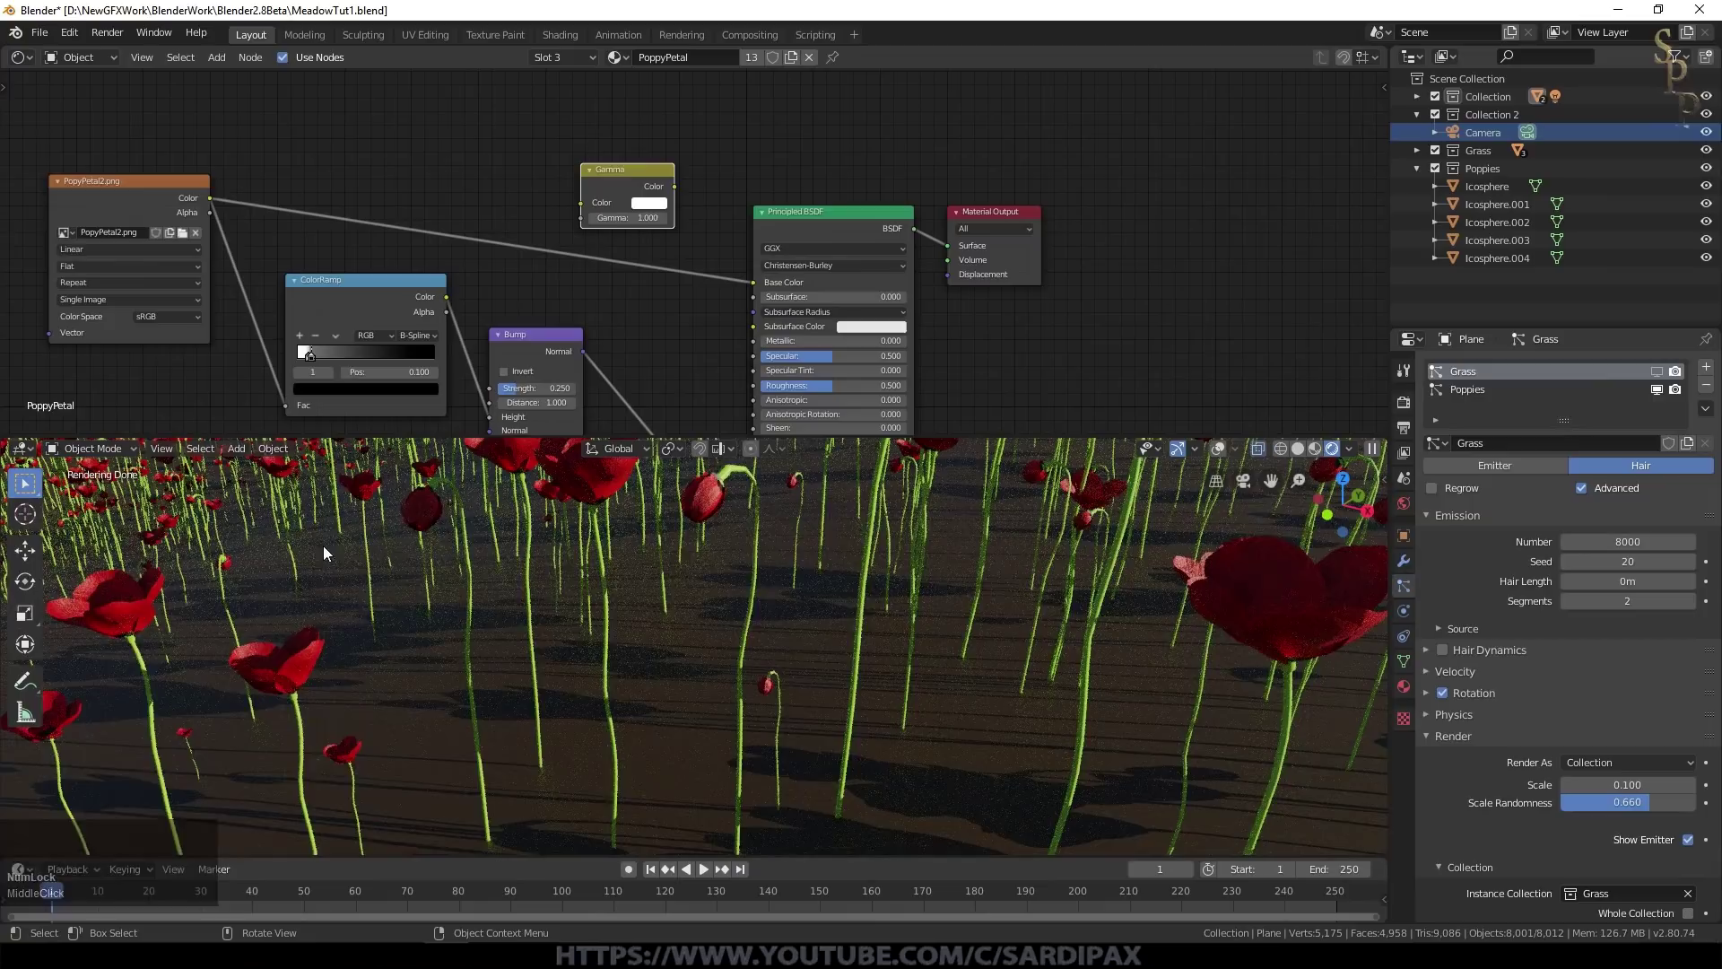
# Step: Feed the petal texture through Gamma 1.5 and add a Translucent BSDF shader
pyautogui.click(209, 177)
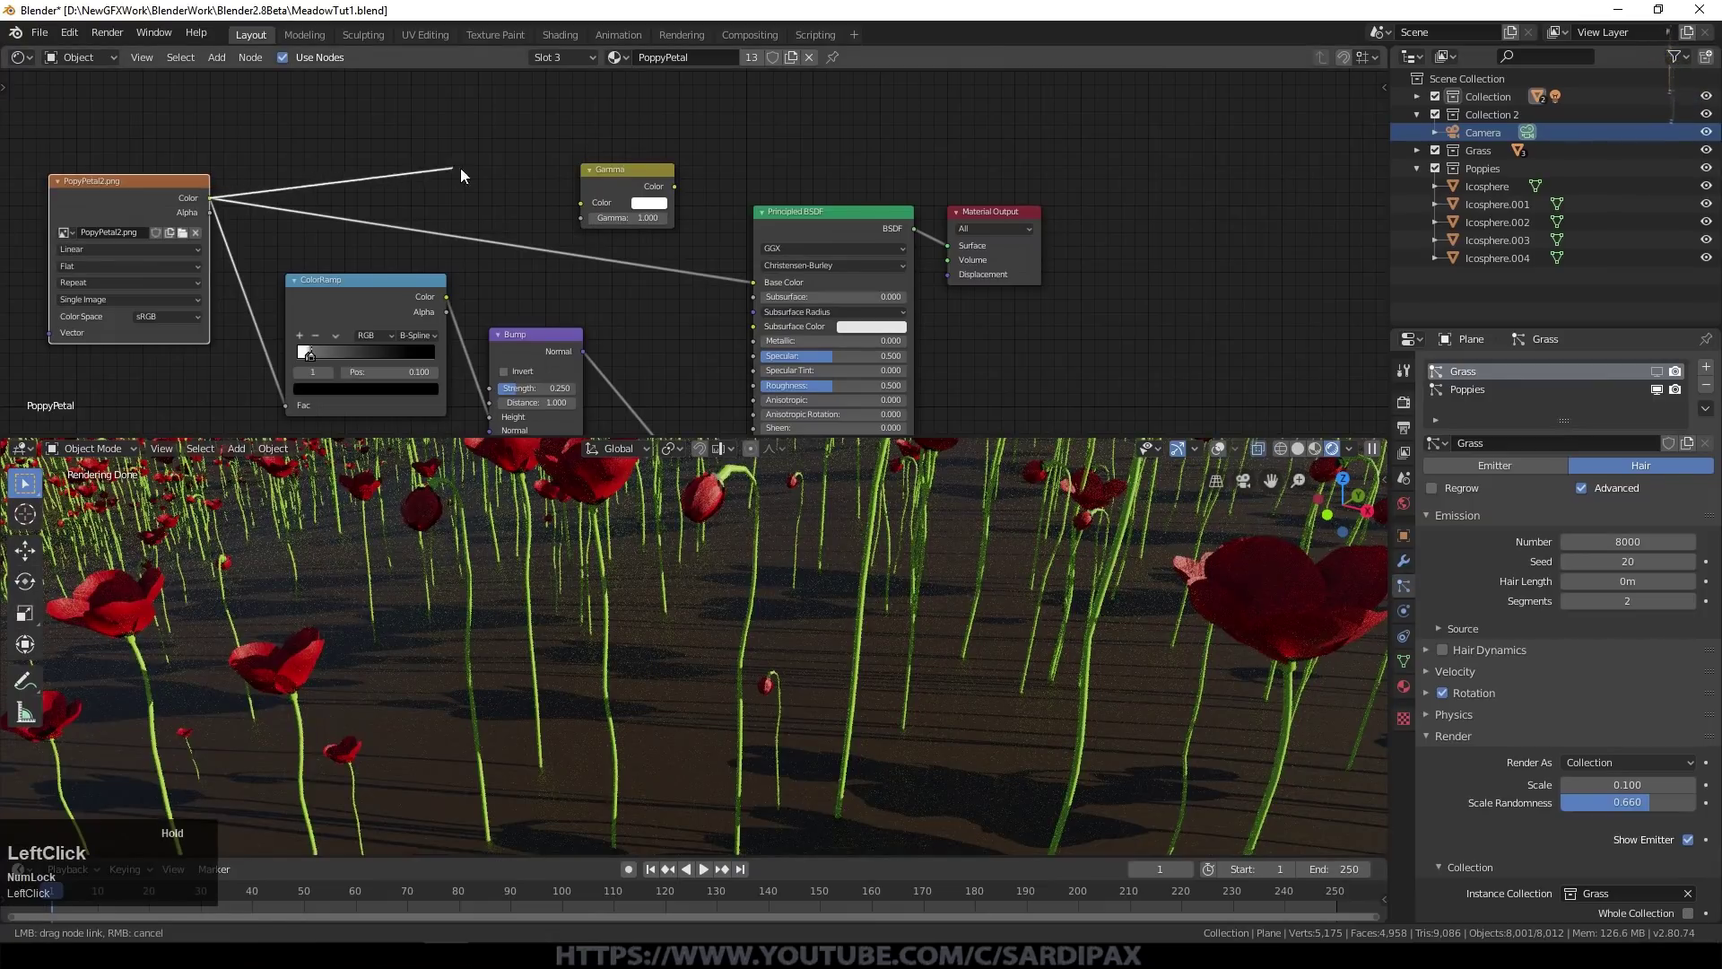
pyautogui.click(229, 73)
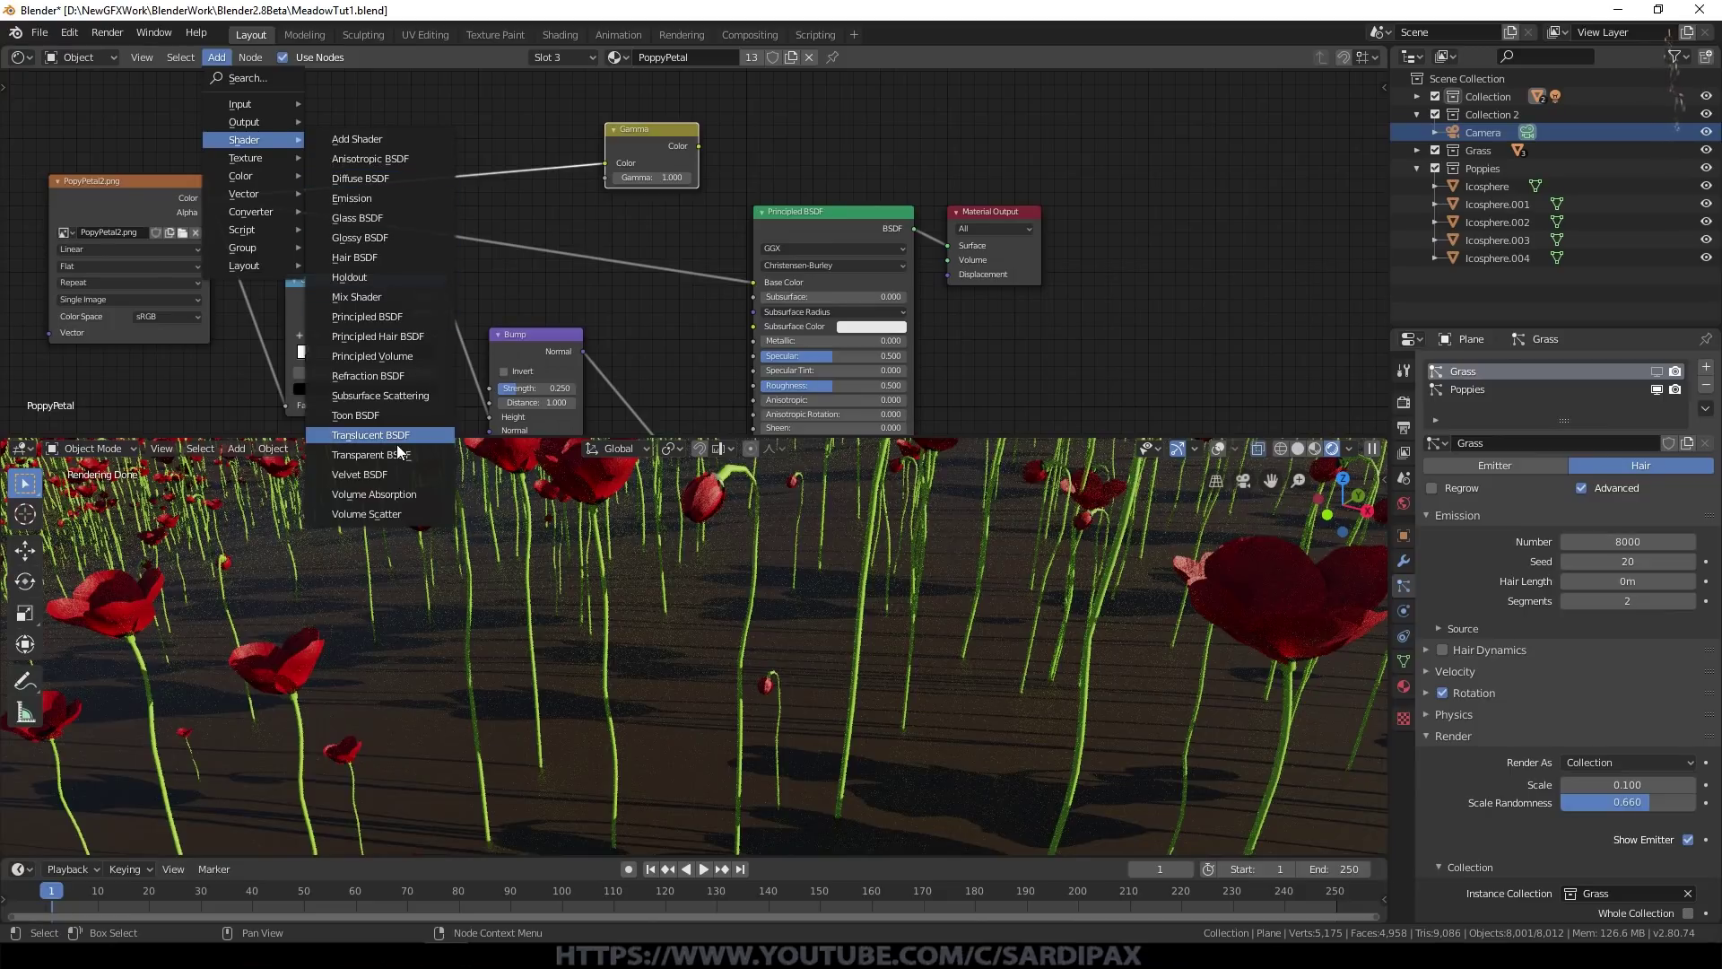
pyautogui.click(402, 446)
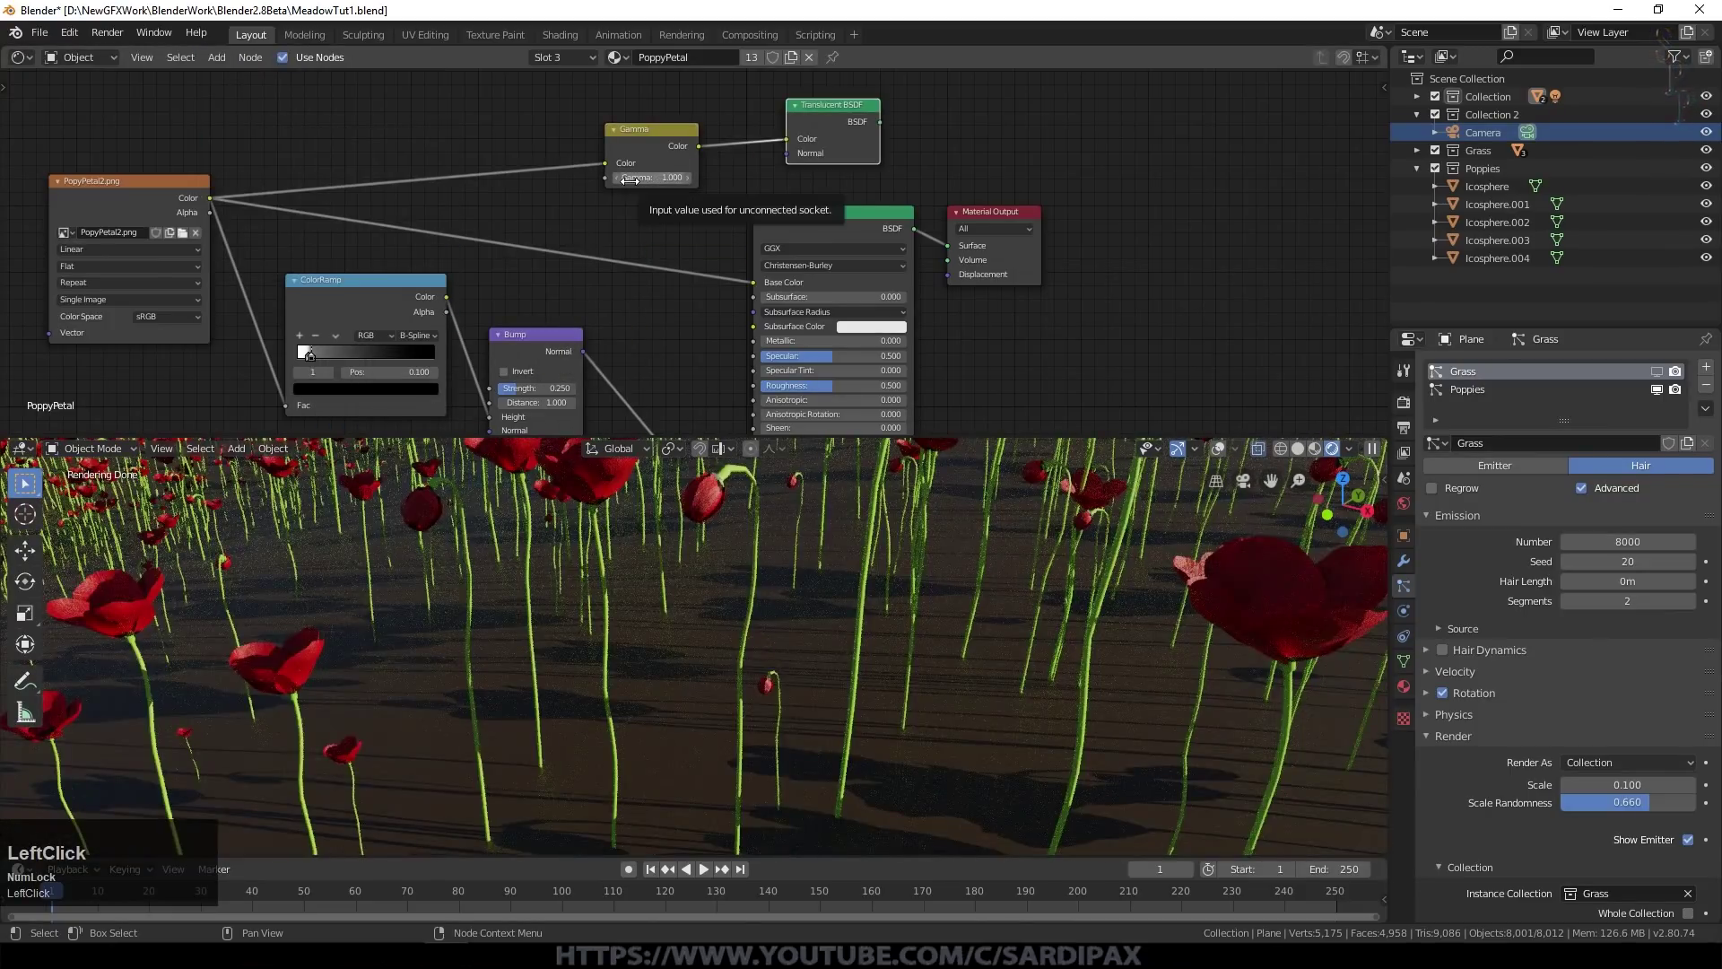
pyautogui.press('KP_1')
pyautogui.press('KP_Decimal')
pyautogui.press('KP_5')
pyautogui.press('KP_Enter')
# Step: Add a Mix Shader blending both BSDFs and wire it into the Material Output
pyautogui.click(266, 149)
pyautogui.click(392, 302)
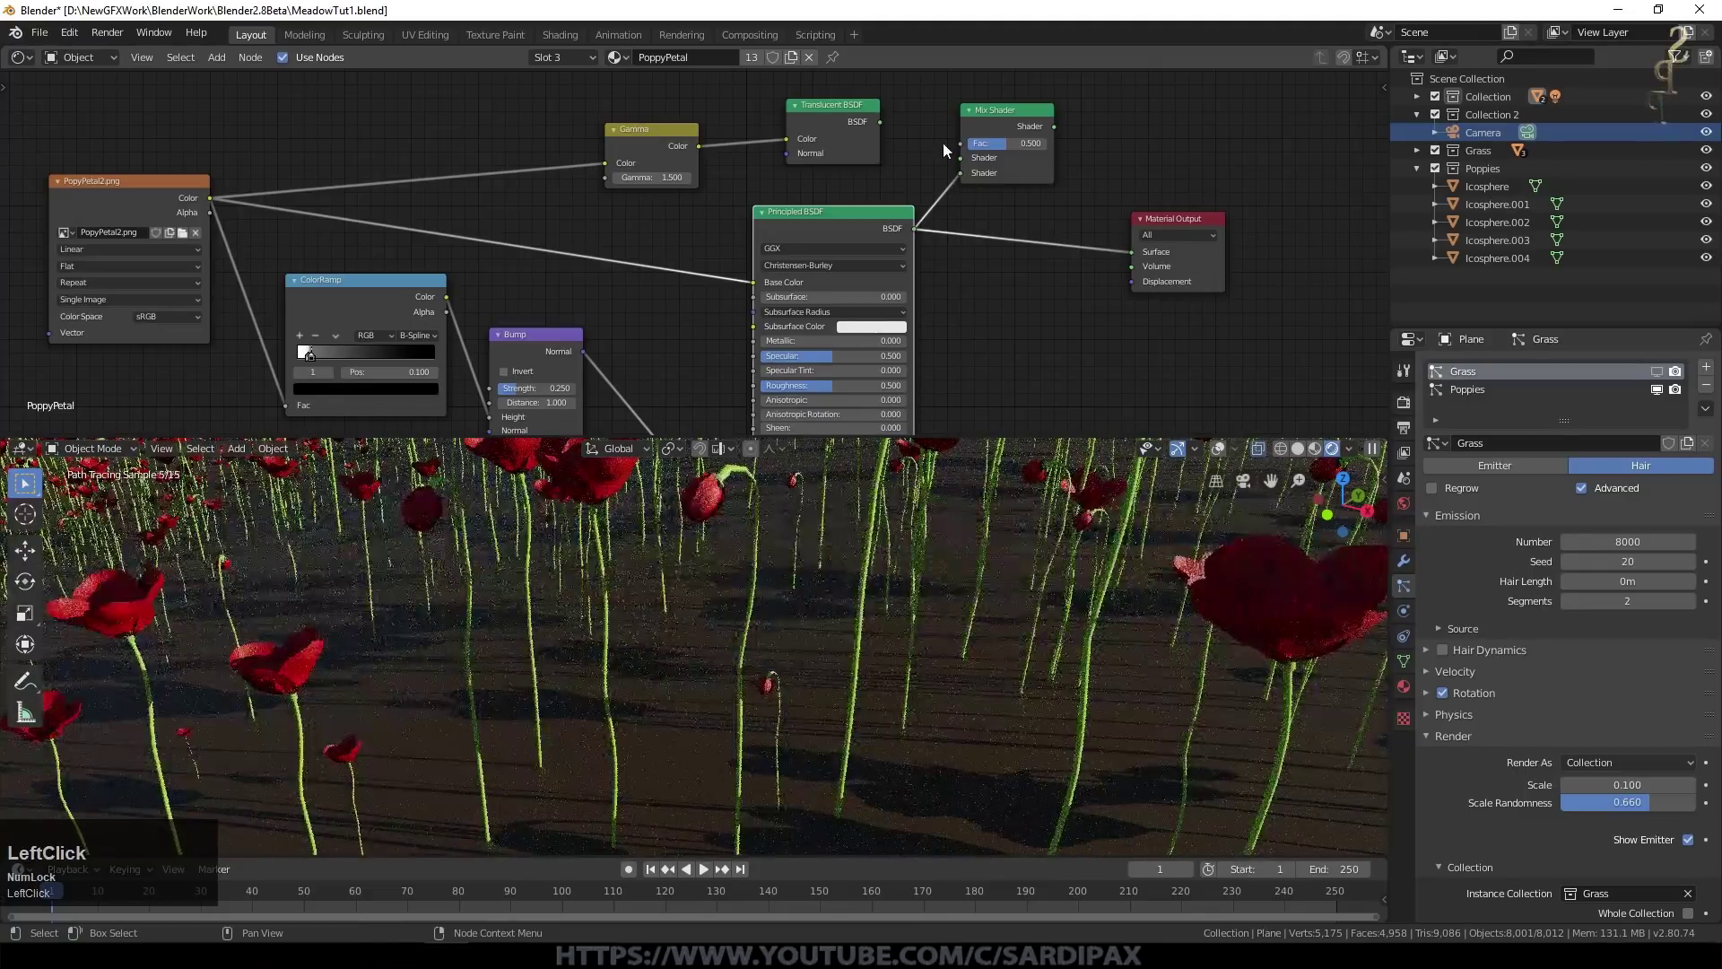
pyautogui.click(885, 127)
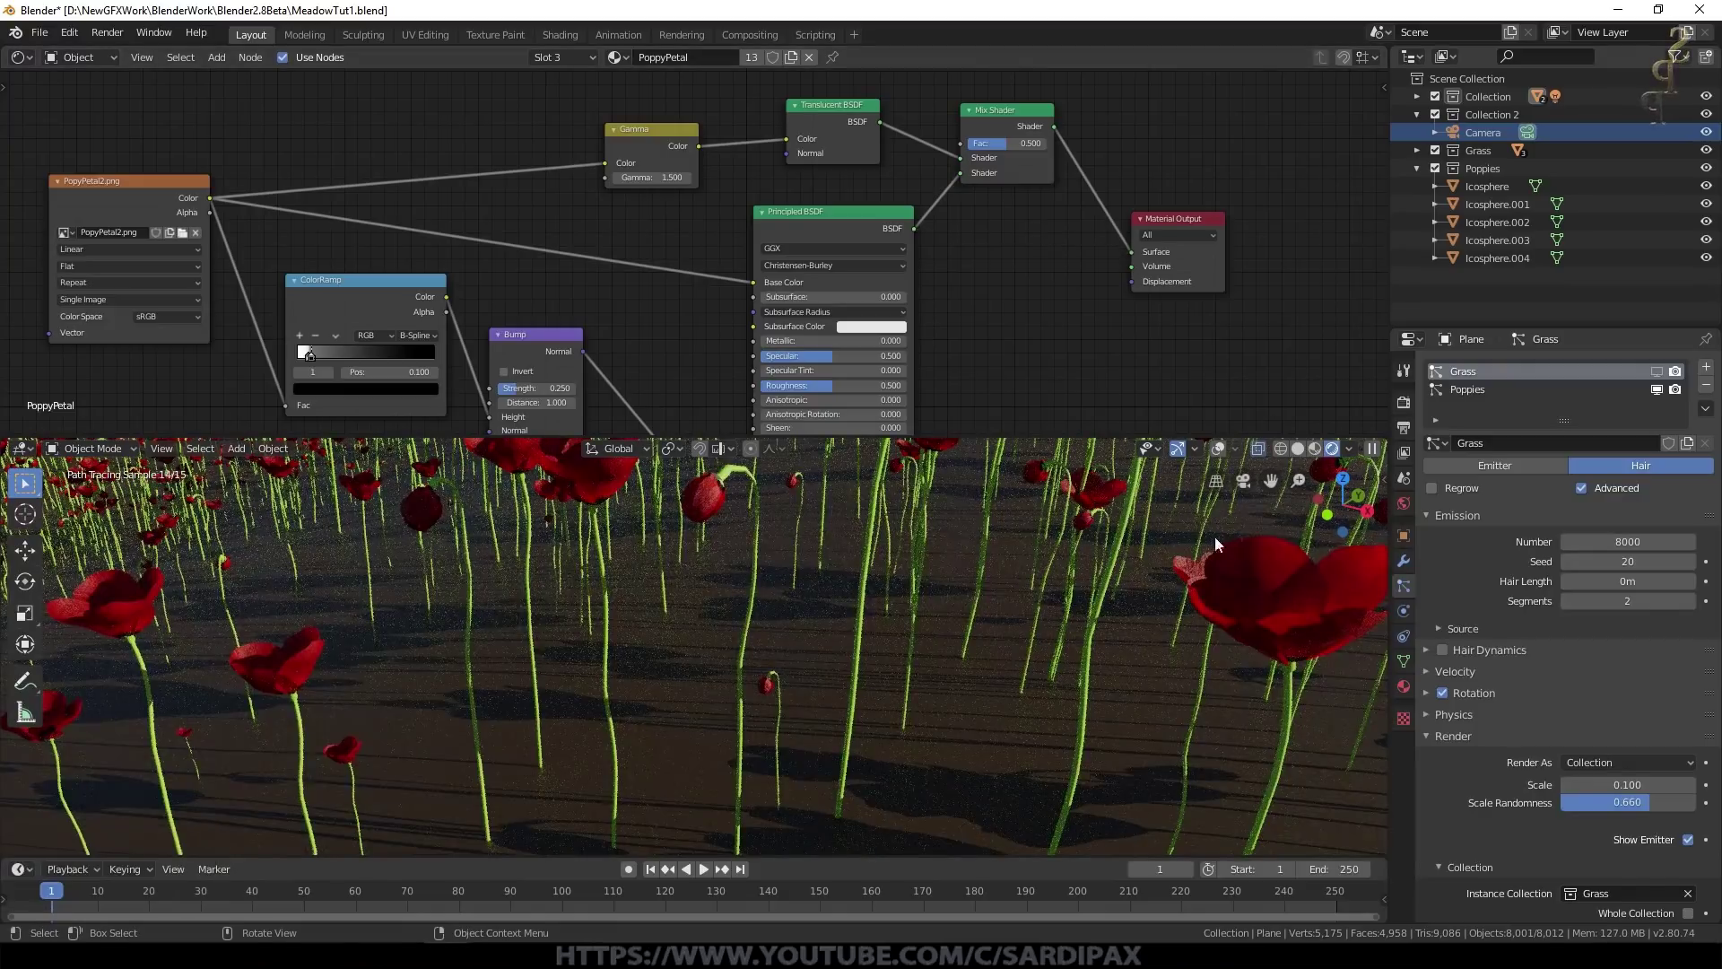
# Step: Set the PoppyPetal Principled BSDF roughness to 0.4
pyautogui.click(1281, 567)
pyautogui.middleClick(1270, 569)
pyautogui.scroll(-3)
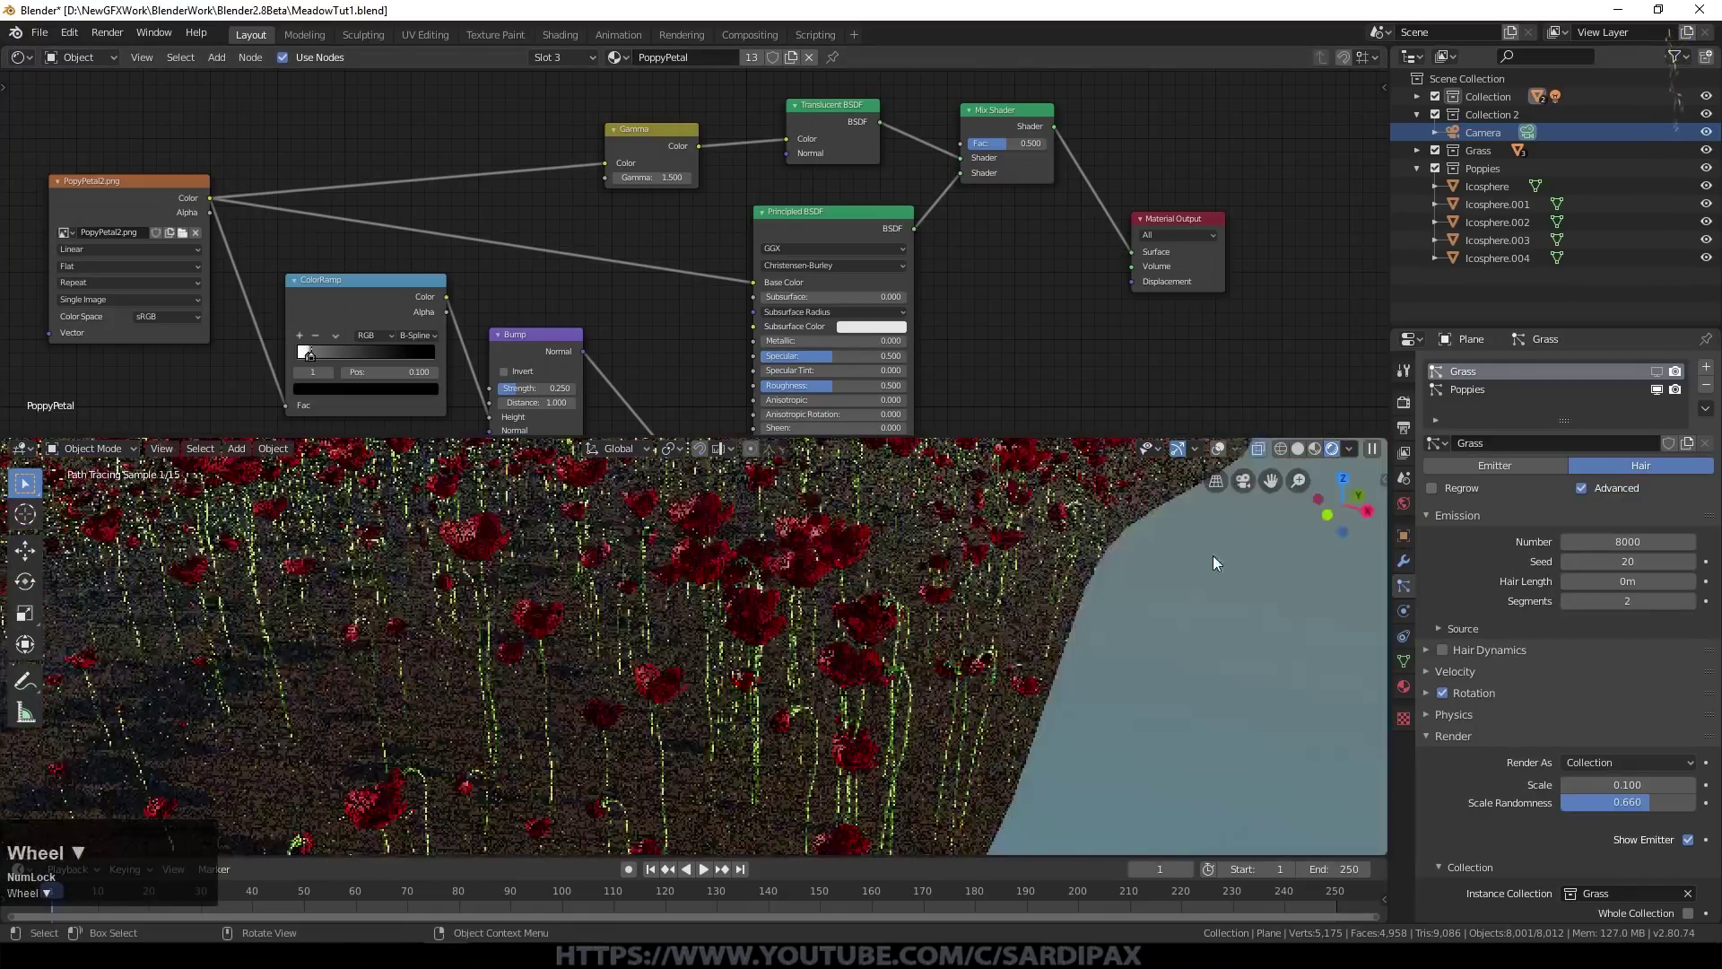
pyautogui.middleClick(995, 301)
pyautogui.scroll(3)
pyautogui.scroll(3)
pyautogui.click(895, 312)
pyautogui.press('KP_Decimal')
pyautogui.press('KP_4')
pyautogui.press('KP_Enter')
# Step: Return to the camera view, save MeadowTut1.blend and start the meadow render
pyautogui.middleClick(542, 277)
pyautogui.scroll(-3)
pyautogui.click(483, 372)
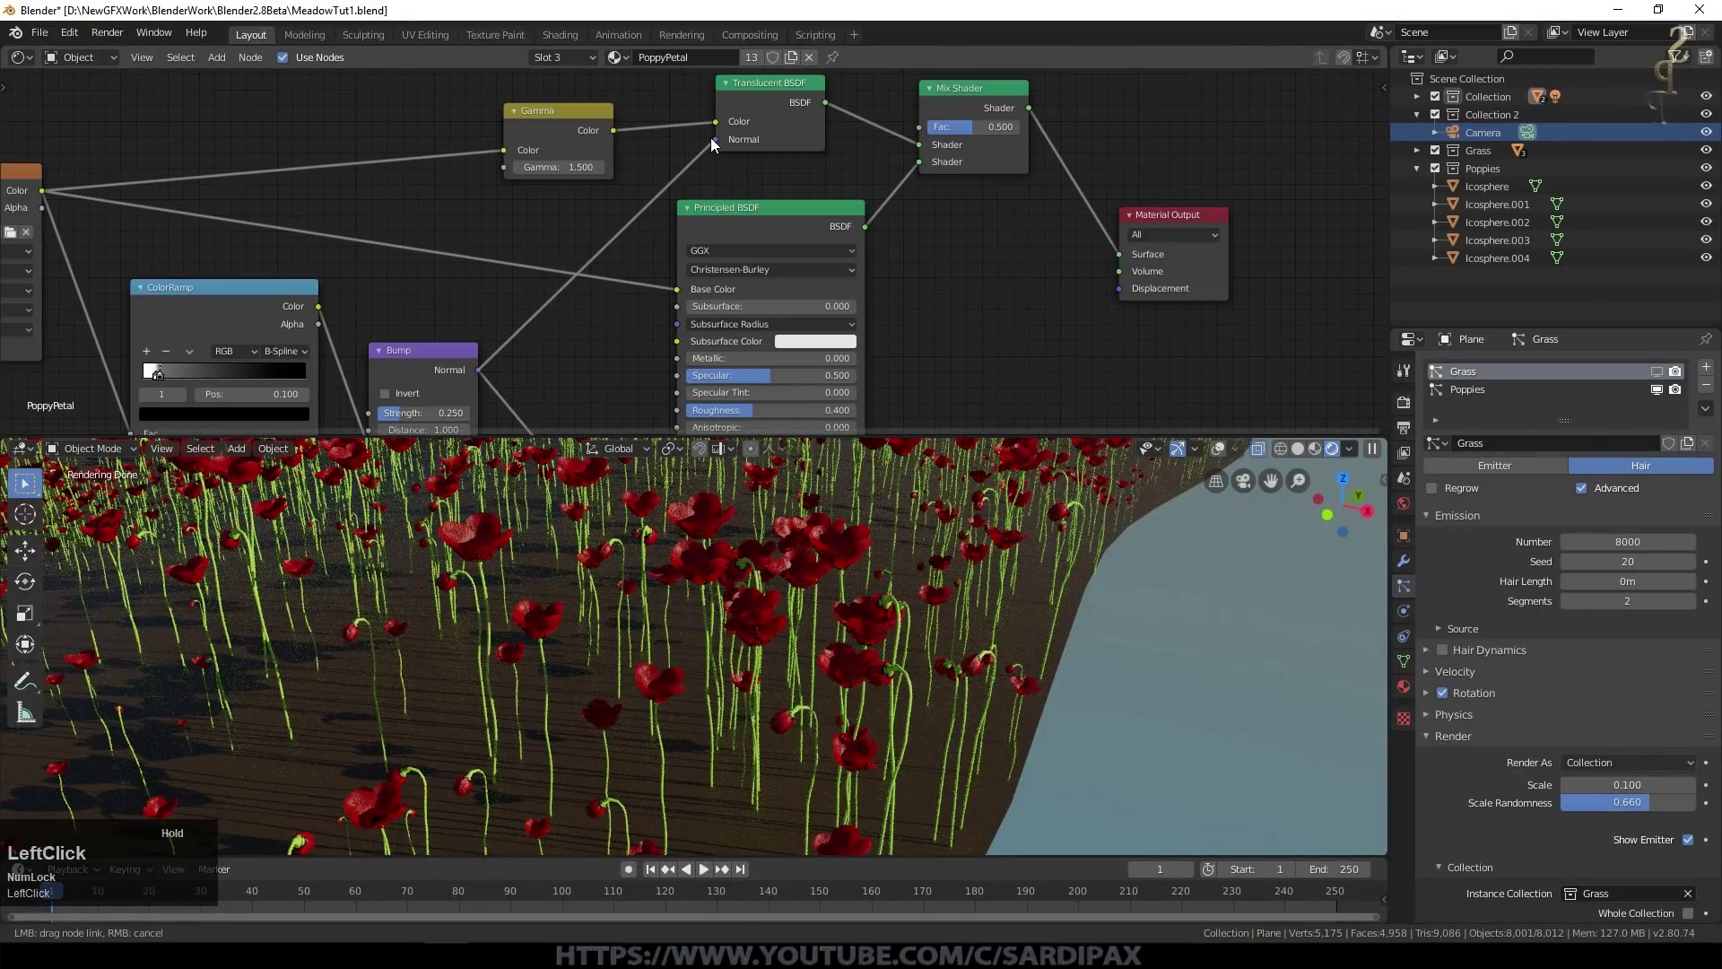
pyautogui.press('KP_0')
pyautogui.scroll(3)
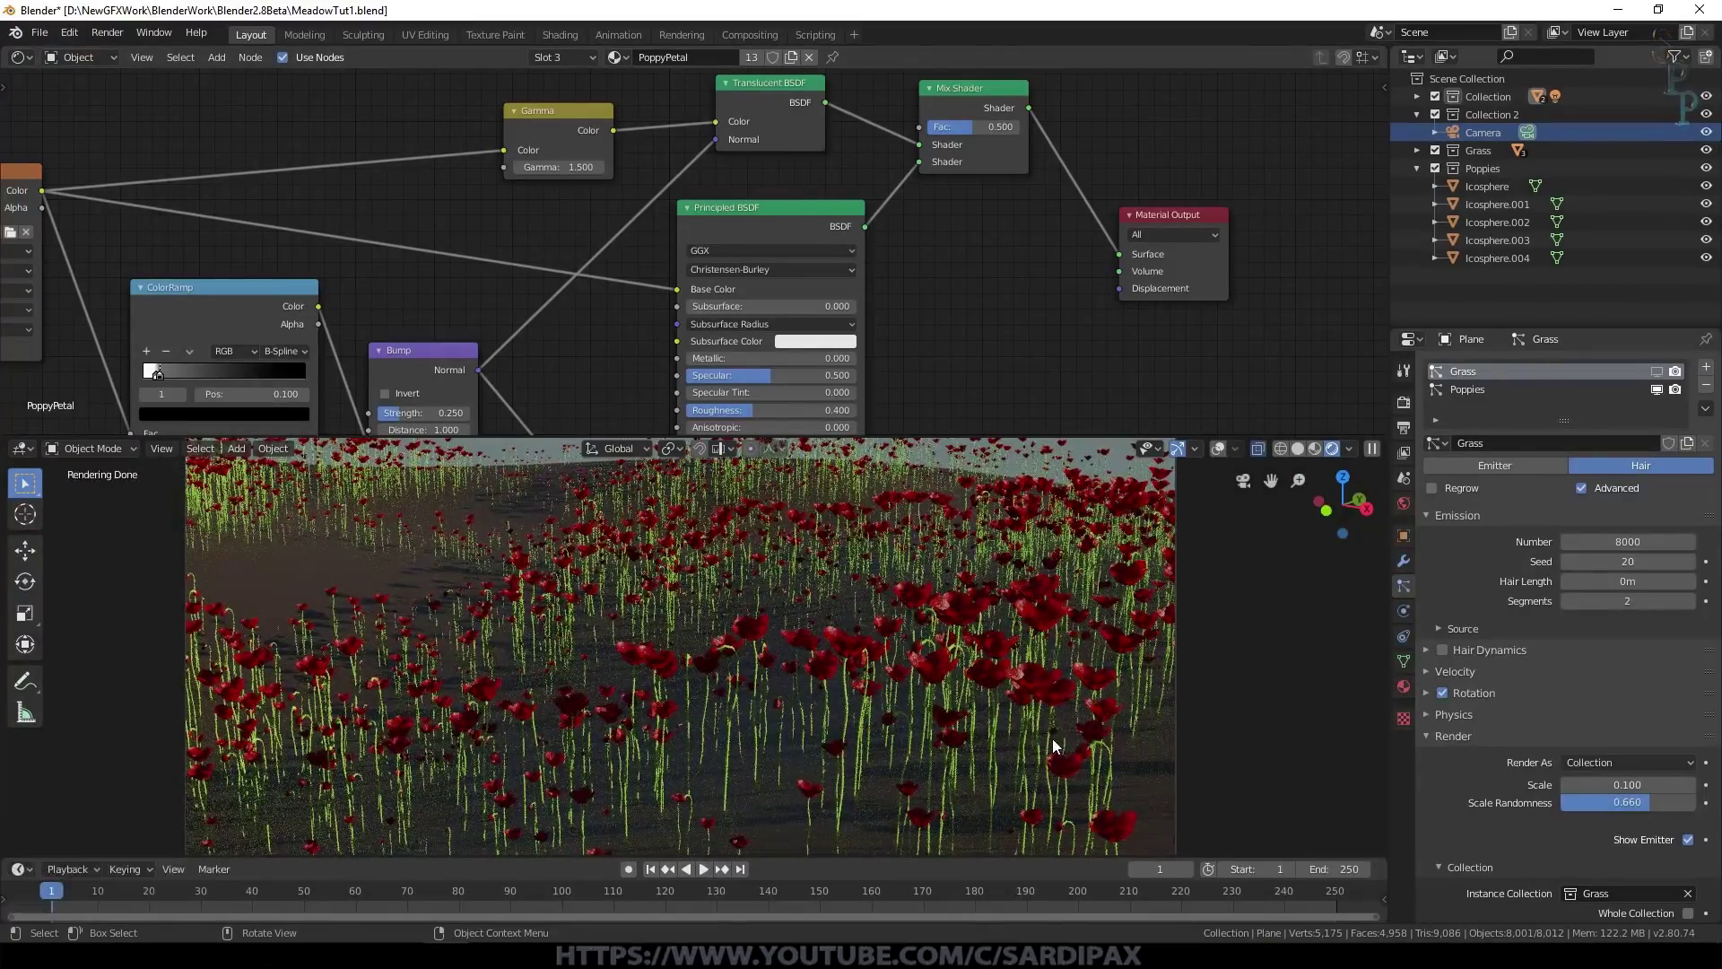
pyautogui.press('ctrl+Num_Lock')
pyautogui.press('ctrl+s')
pyautogui.click(1357, 634)
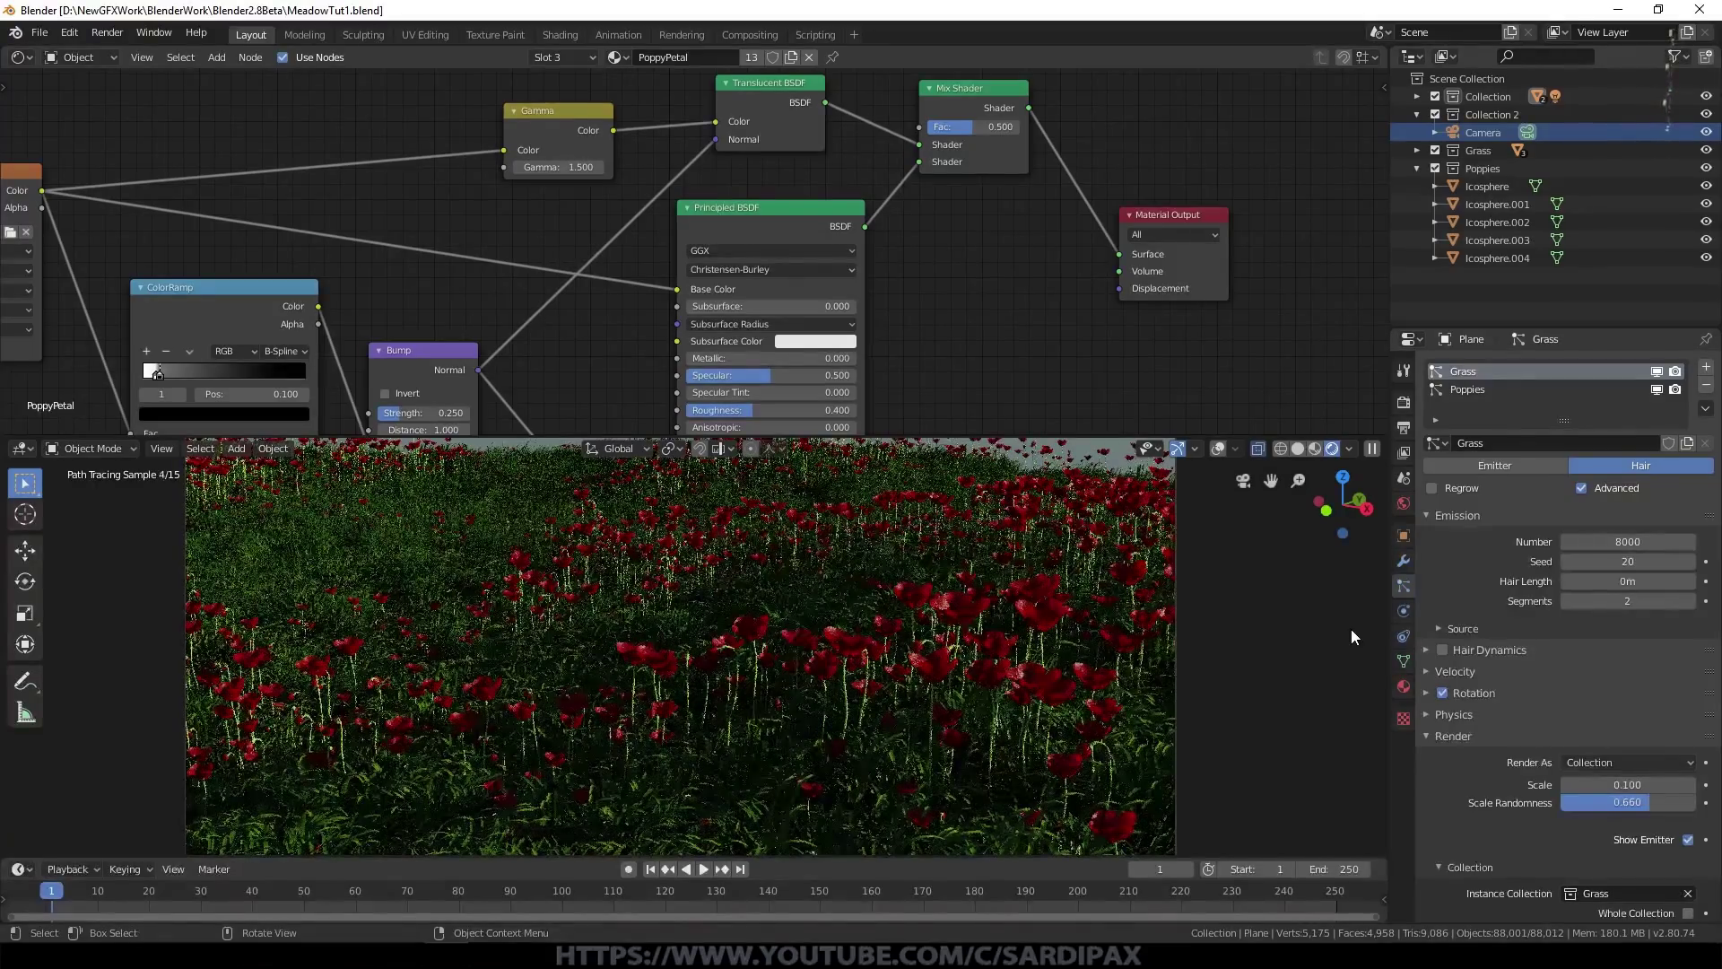
pyautogui.click(1321, 452)
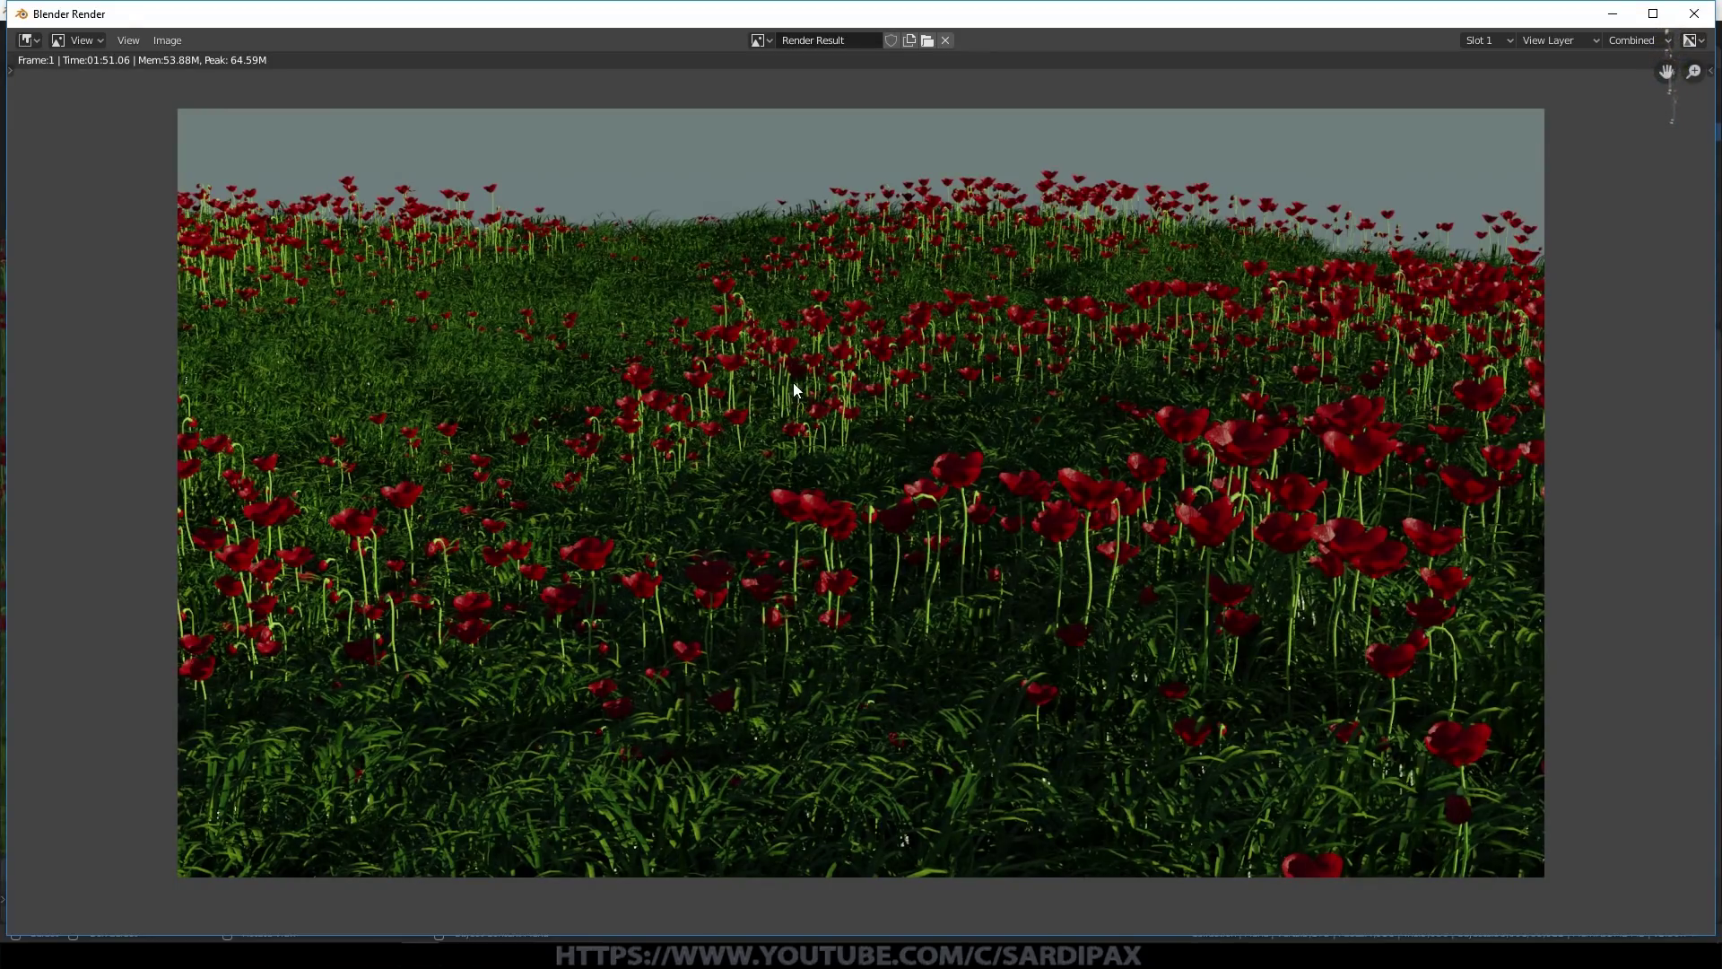
# Step: Close the render window and keep Render Display Mode set to New Window
pyautogui.click(460, 18)
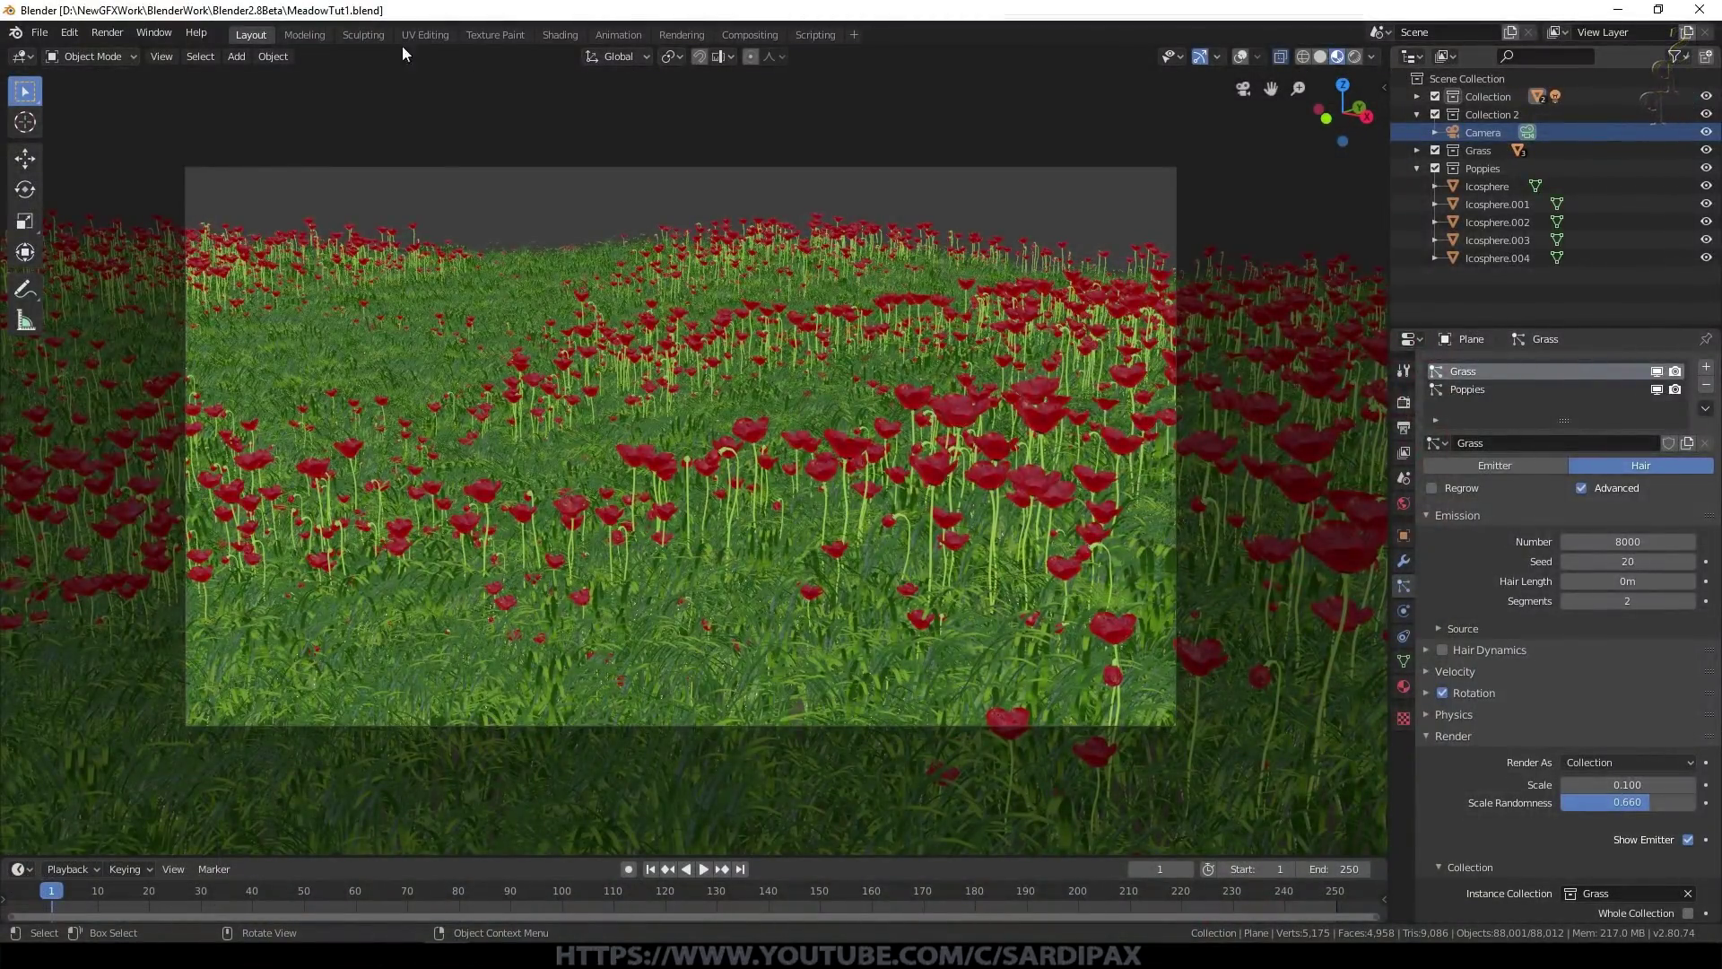
pyautogui.click(125, 27)
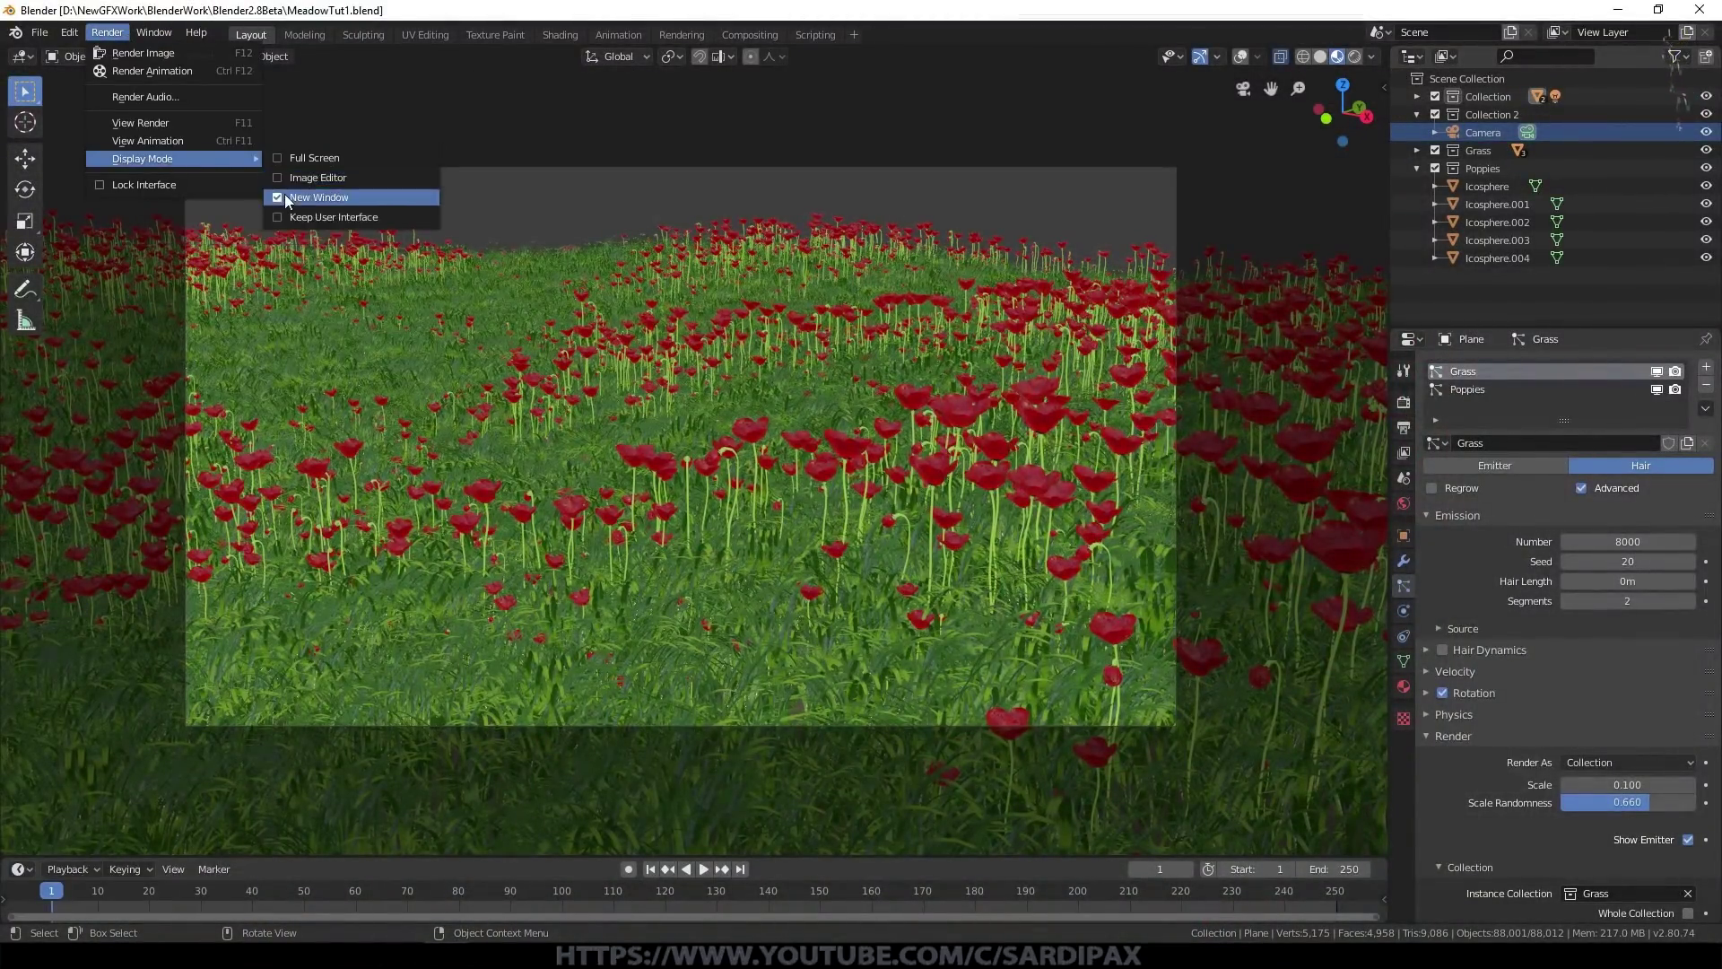
pyautogui.click(282, 187)
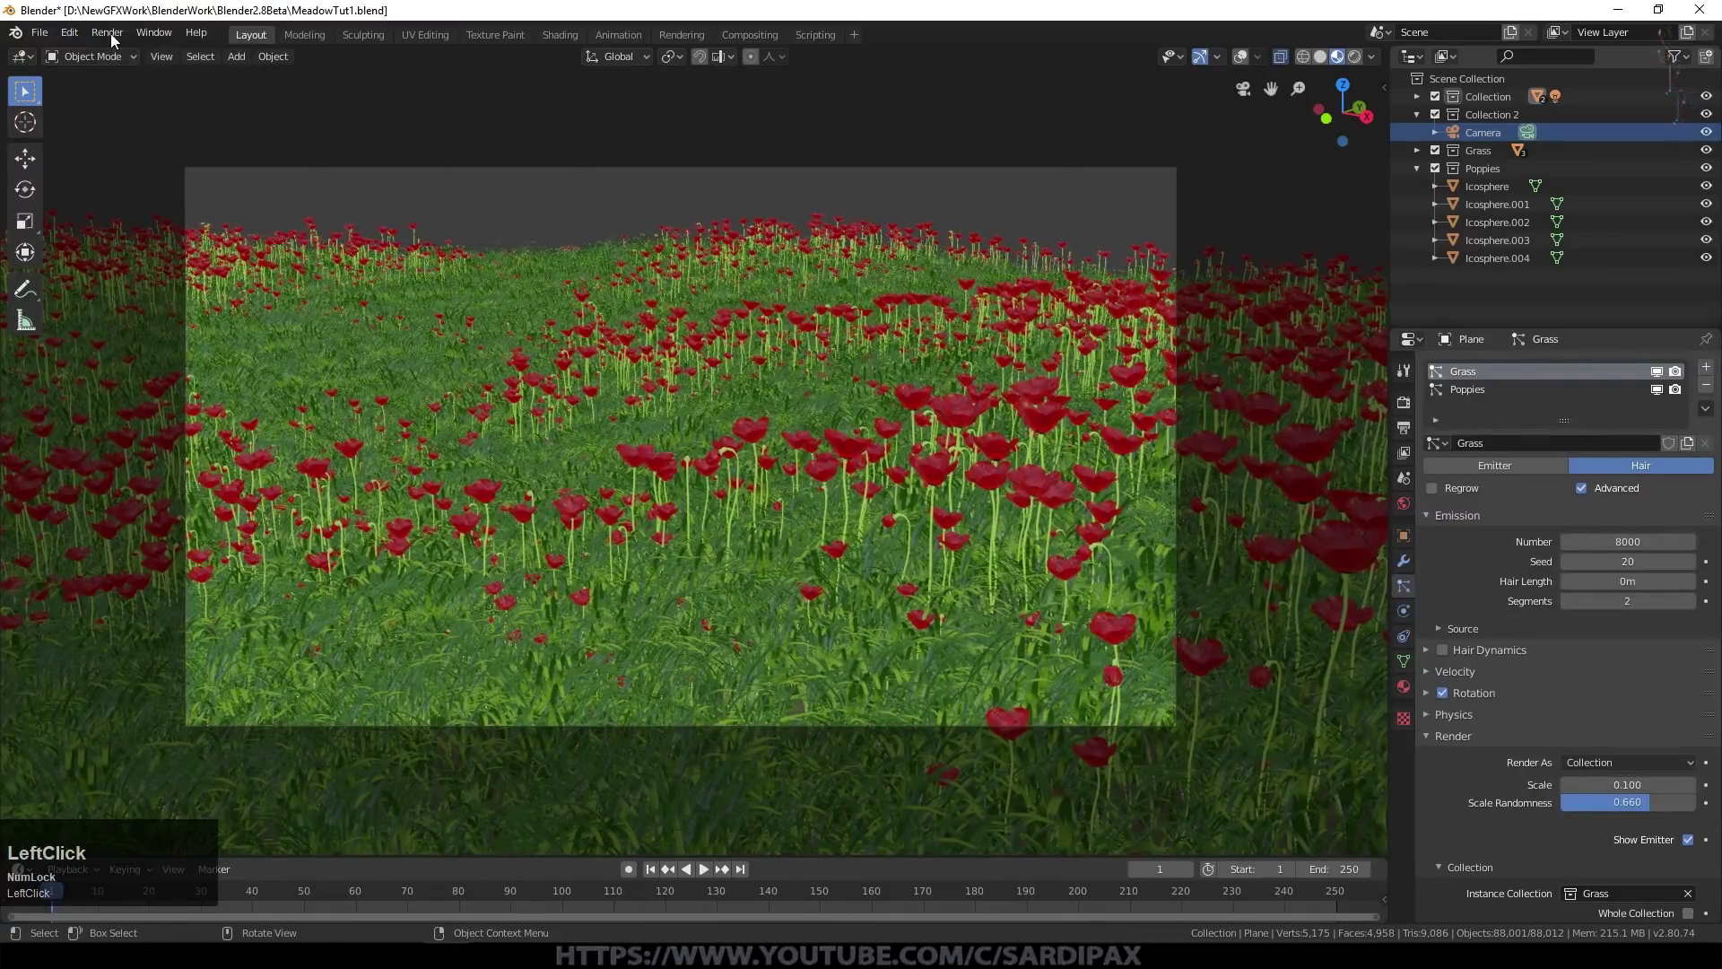
# Step: Orbit across the meadow and hide the particle systems in the viewport, leaving bare terrain
pyautogui.click(416, 88)
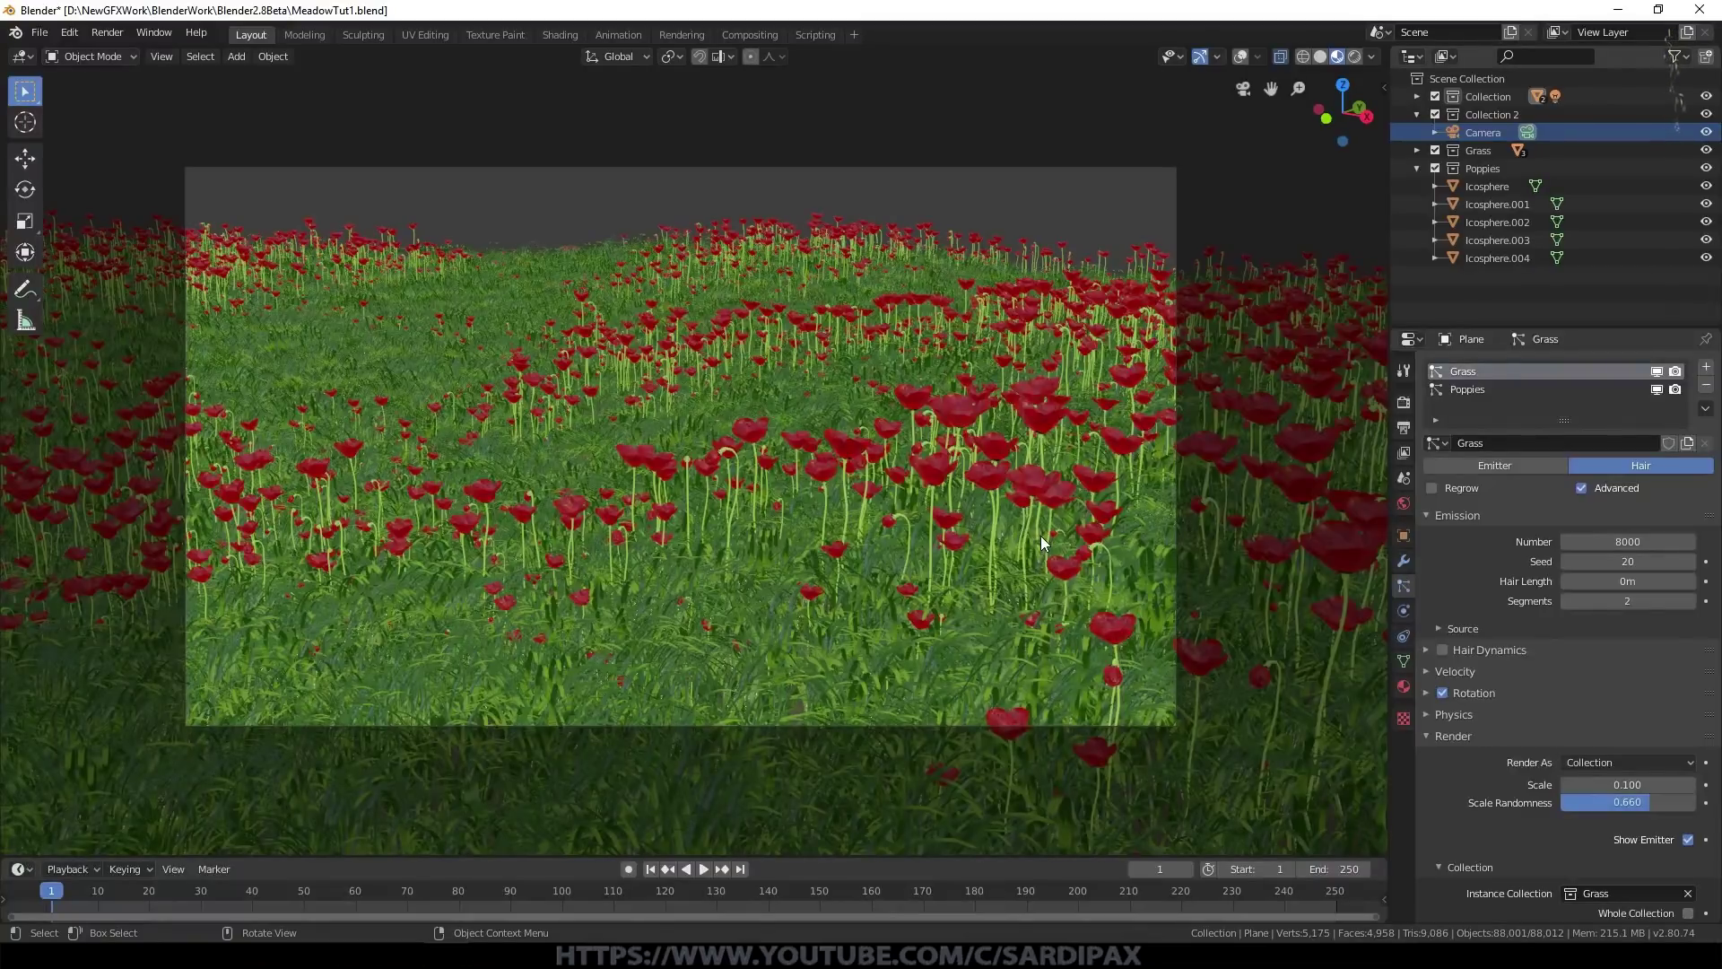
pyautogui.middleClick(989, 324)
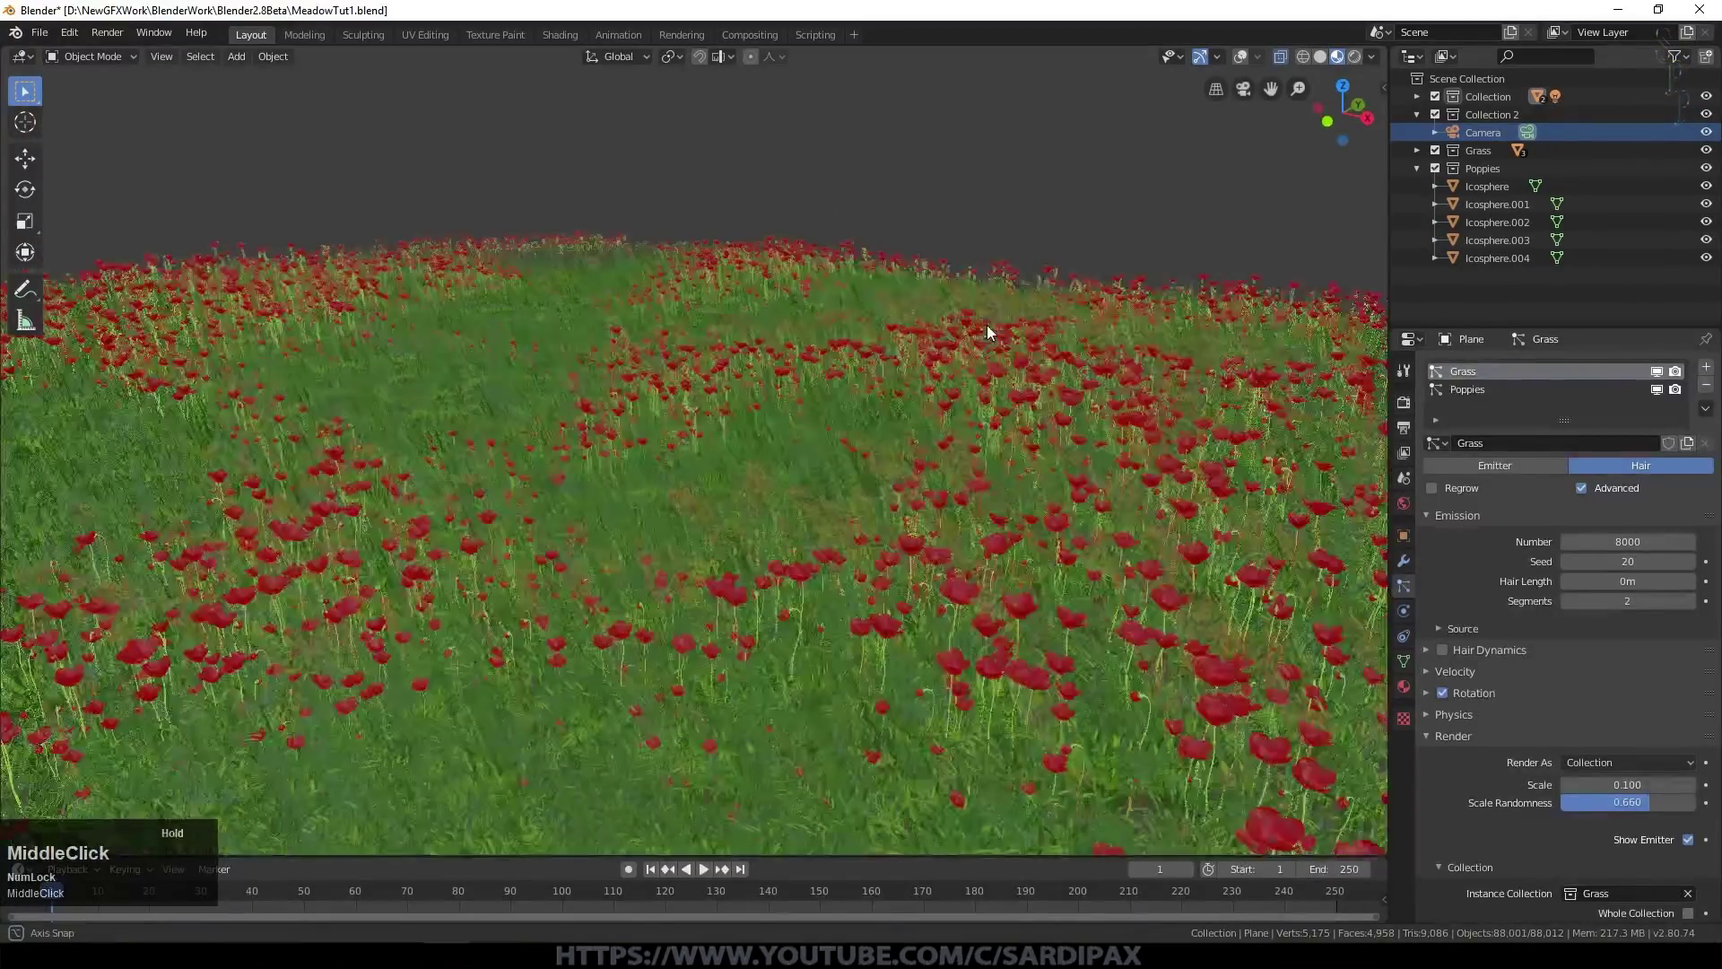
pyautogui.click(1662, 375)
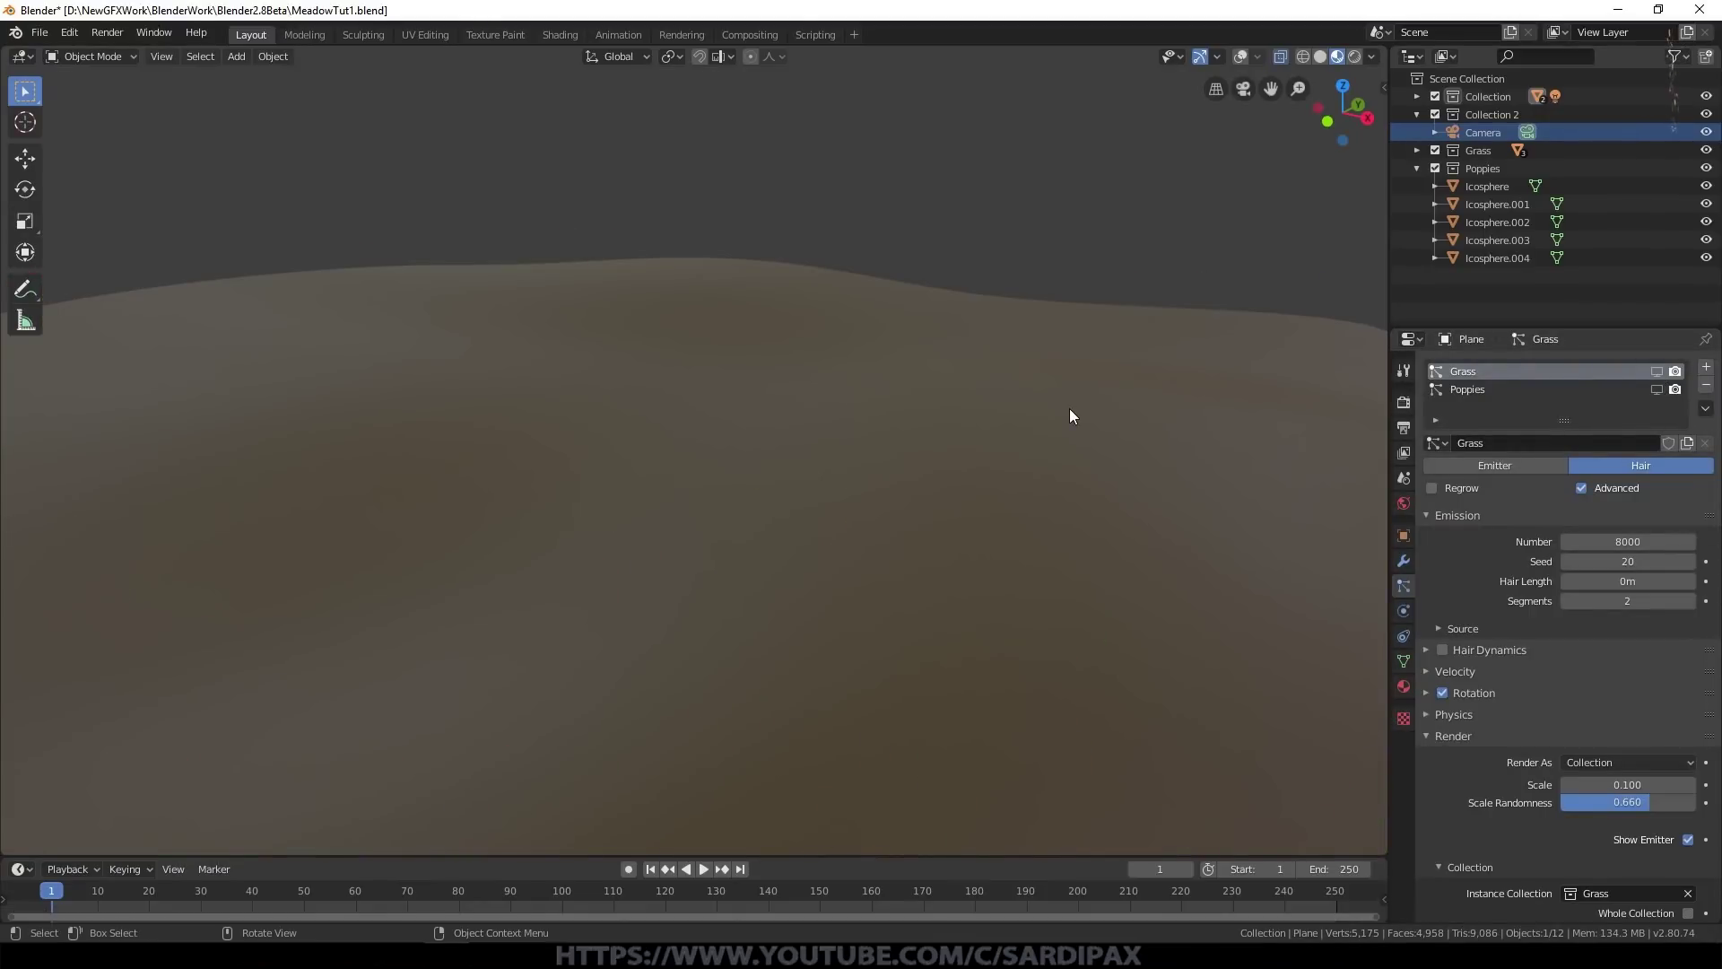
# Step: Exclude the Grass and Poppies collections in the Outliner to clear the terrain view
pyautogui.scroll(-3)
pyautogui.middleClick(983, 385)
pyautogui.click(1437, 173)
pyautogui.scroll(3)
# Step: Import Sky JPG/Country Fluffy1.jpg into the scene as an image plane
pyautogui.click(1482, 133)
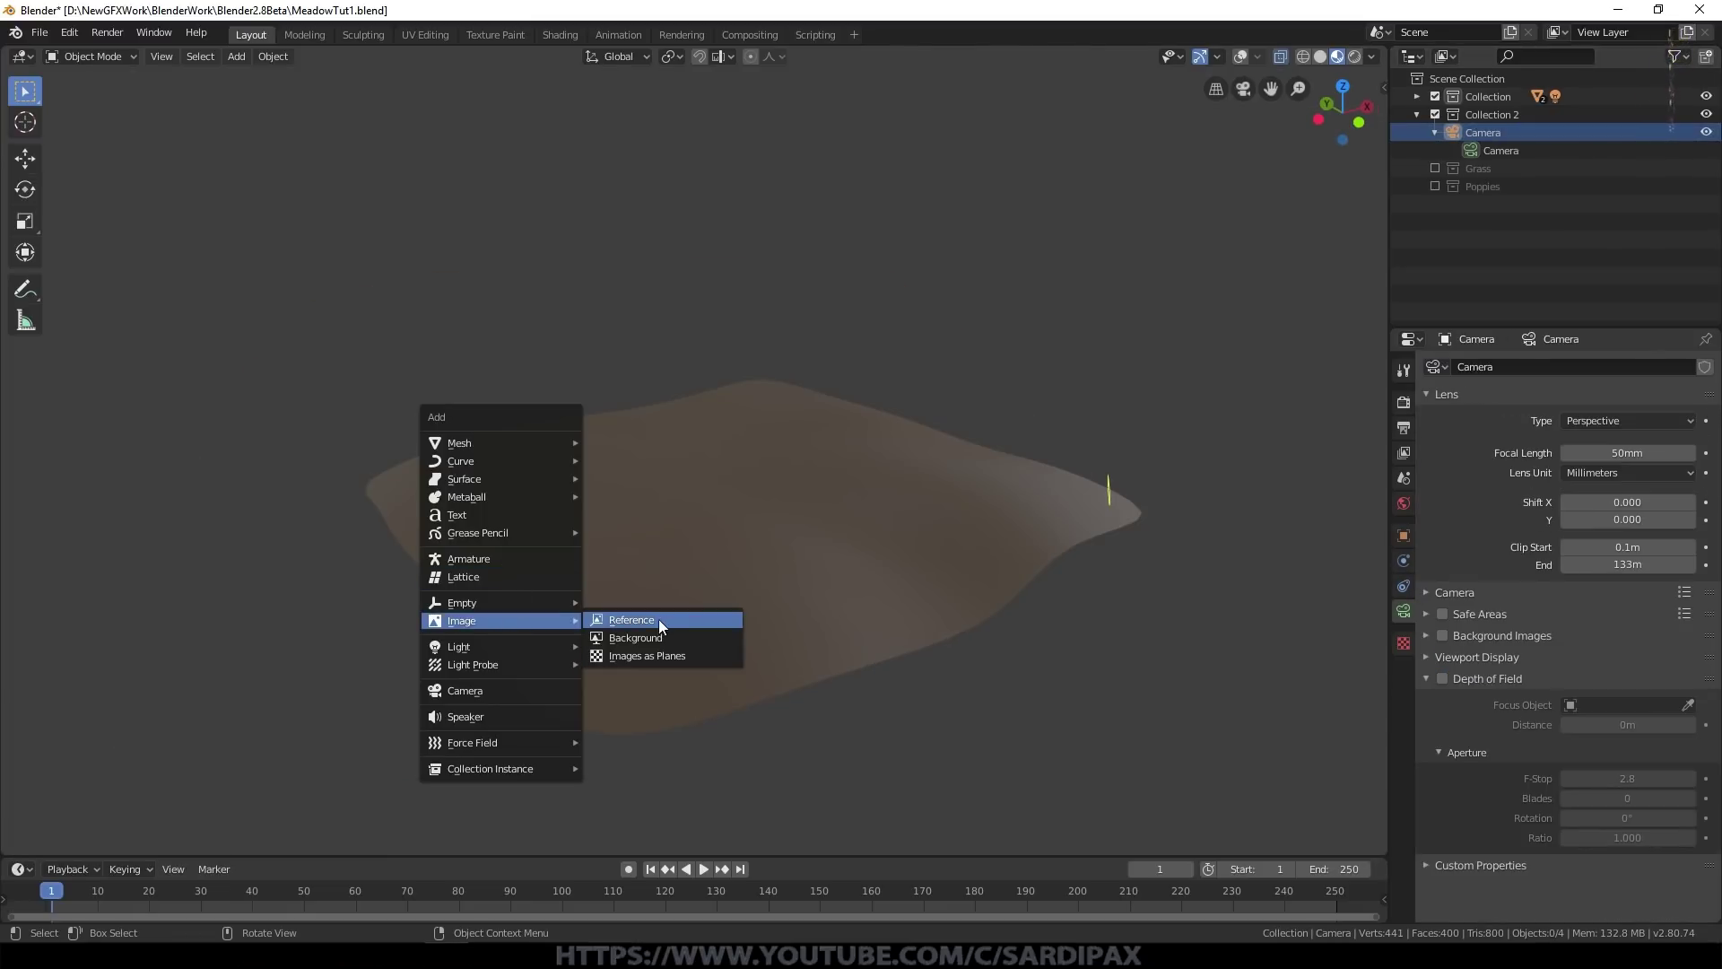
pyautogui.click(684, 663)
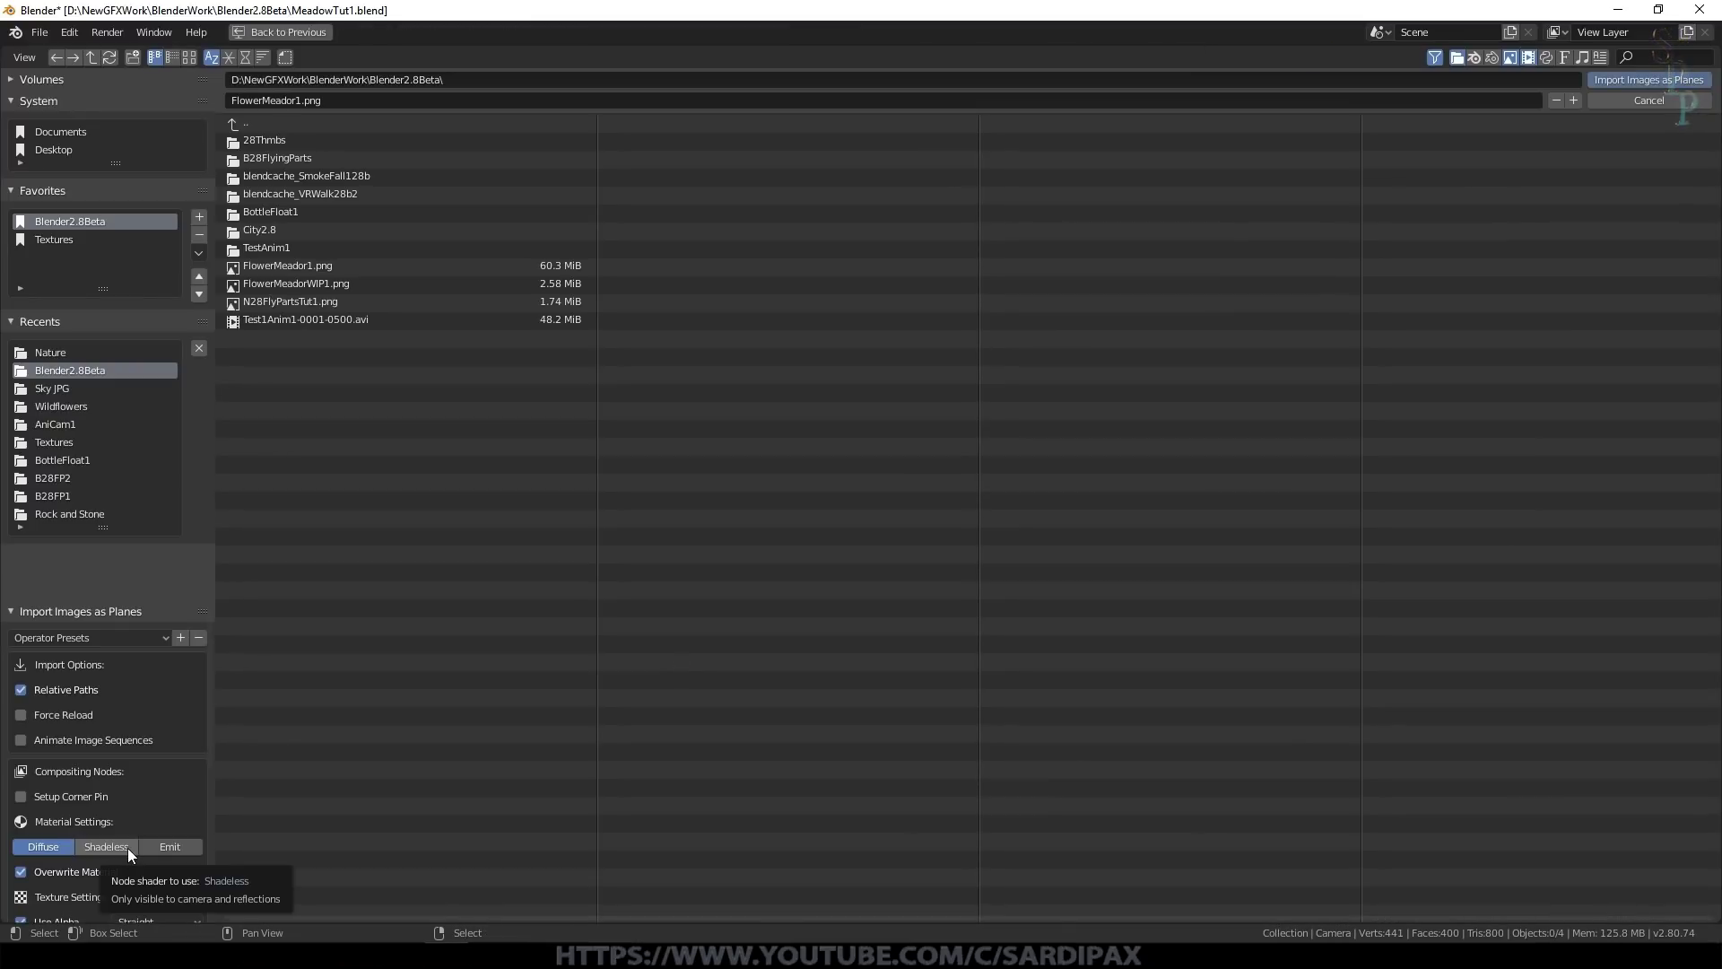
pyautogui.click(302, 629)
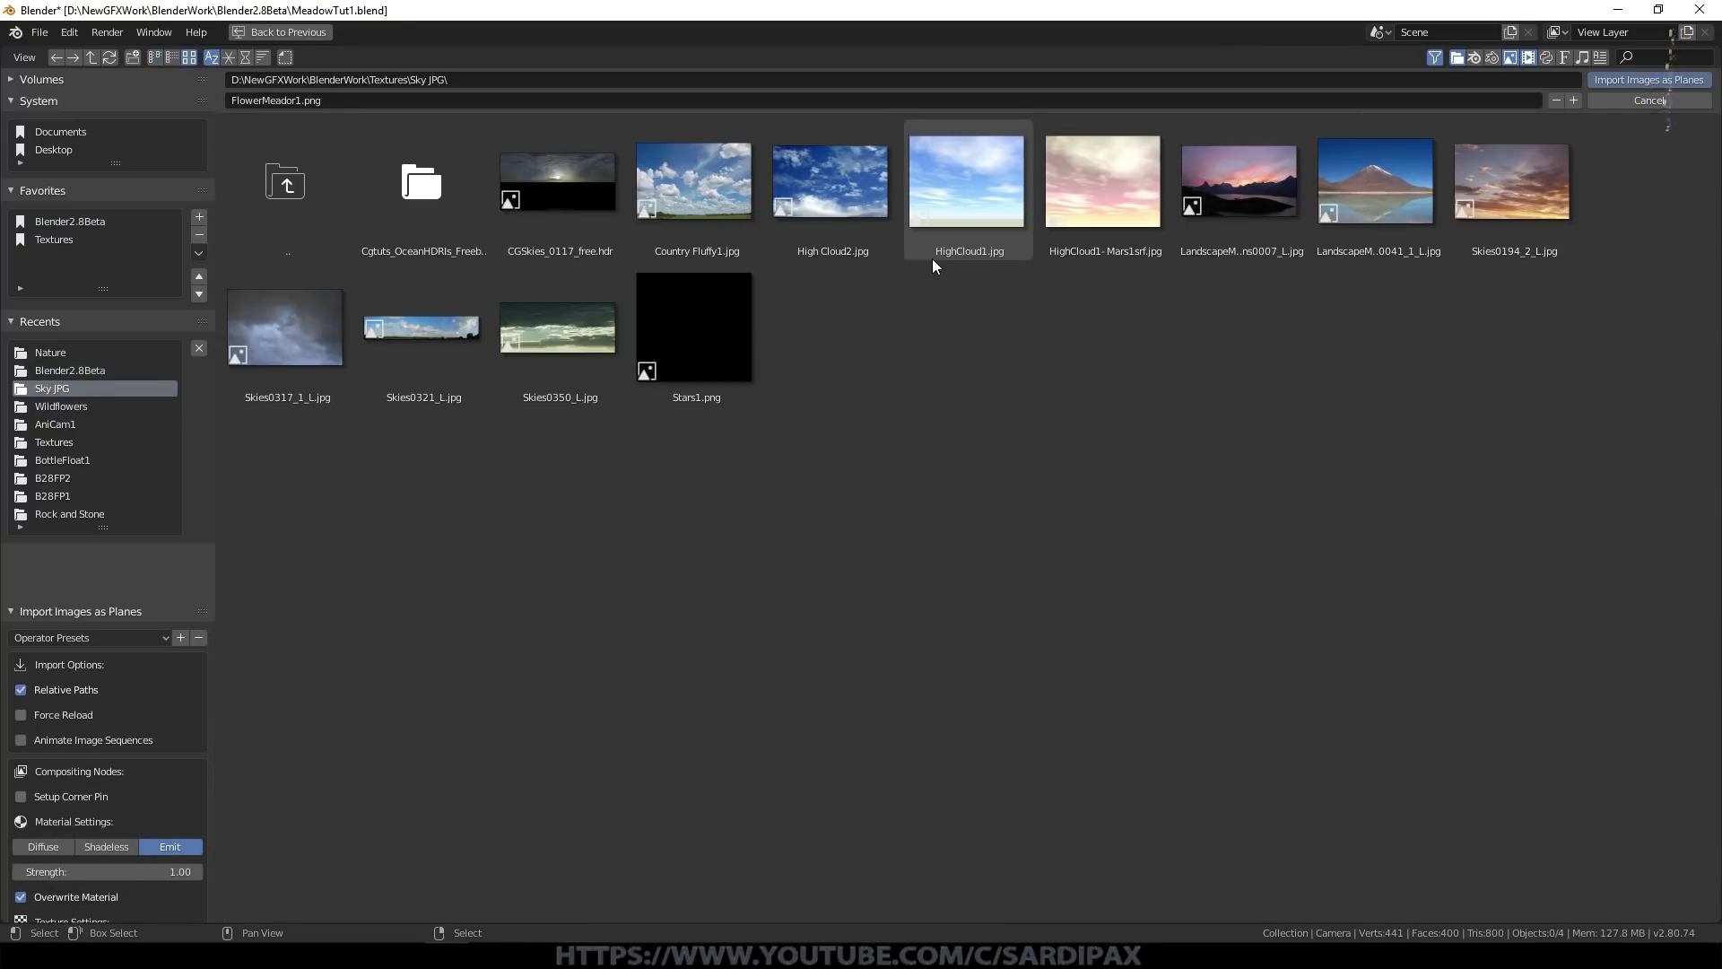
pyautogui.click(715, 182)
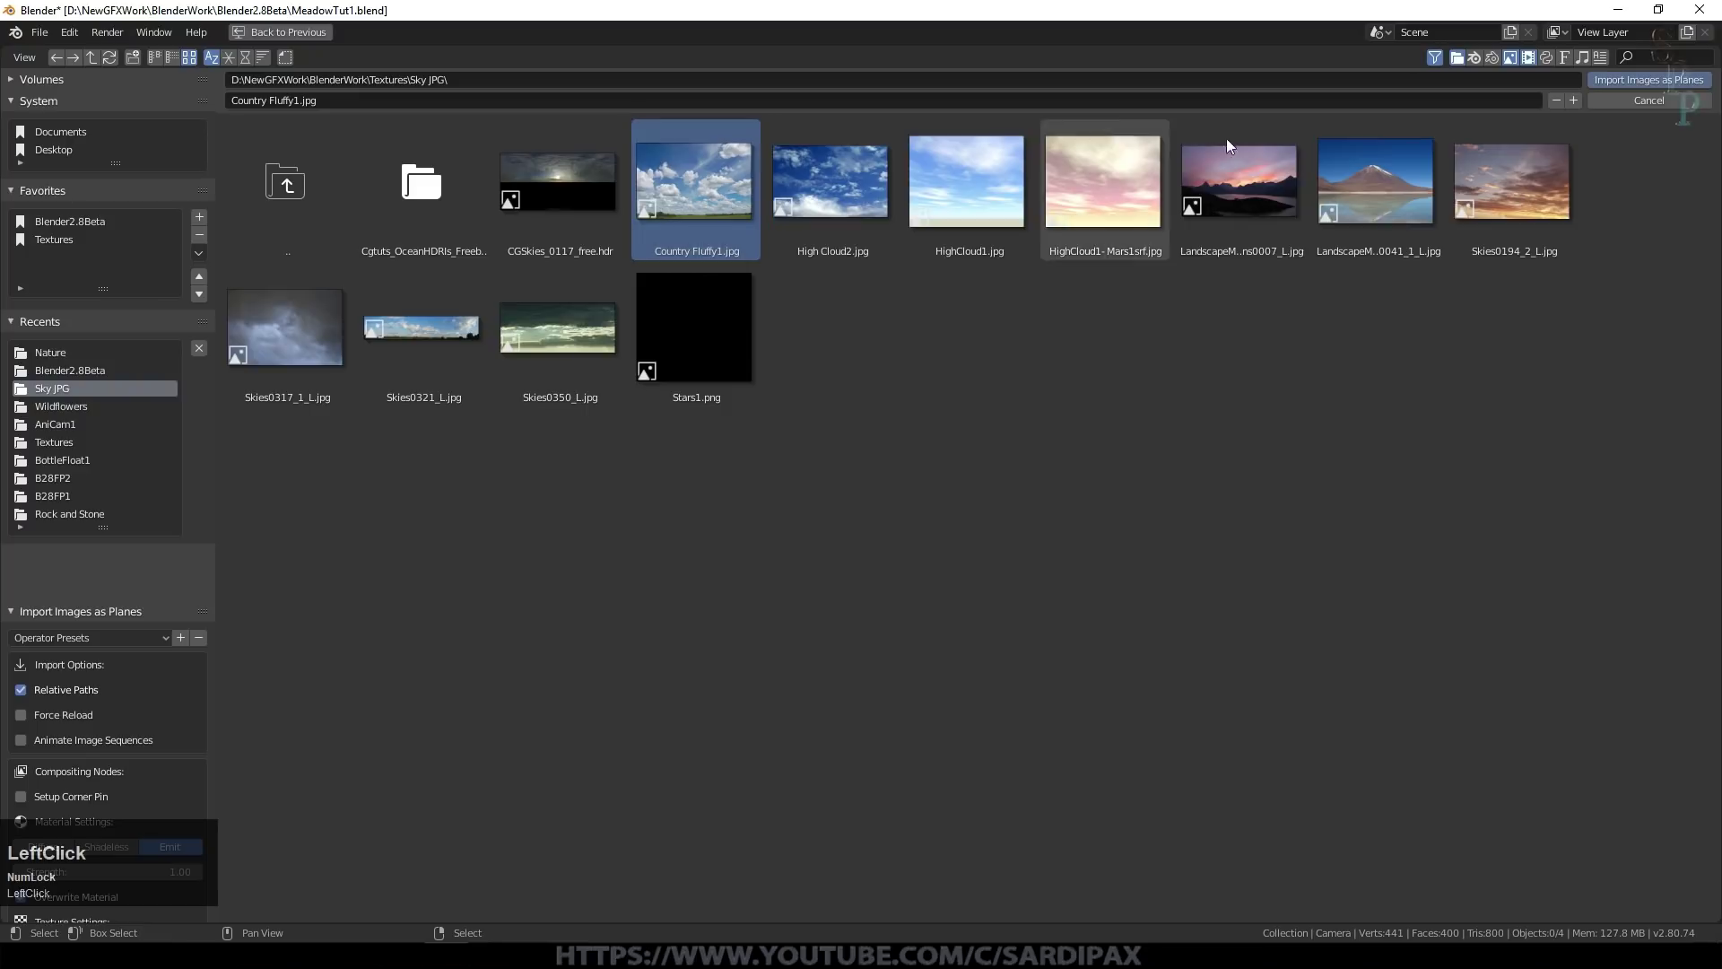
pyautogui.click(898, 320)
# Step: Select the imported sky plane and view the scene from directly above
pyautogui.press('s')
pyautogui.click(1245, 59)
pyautogui.press('g')
pyautogui.middleClick(900, 522)
pyautogui.press('KP_7')
pyautogui.scroll(3)
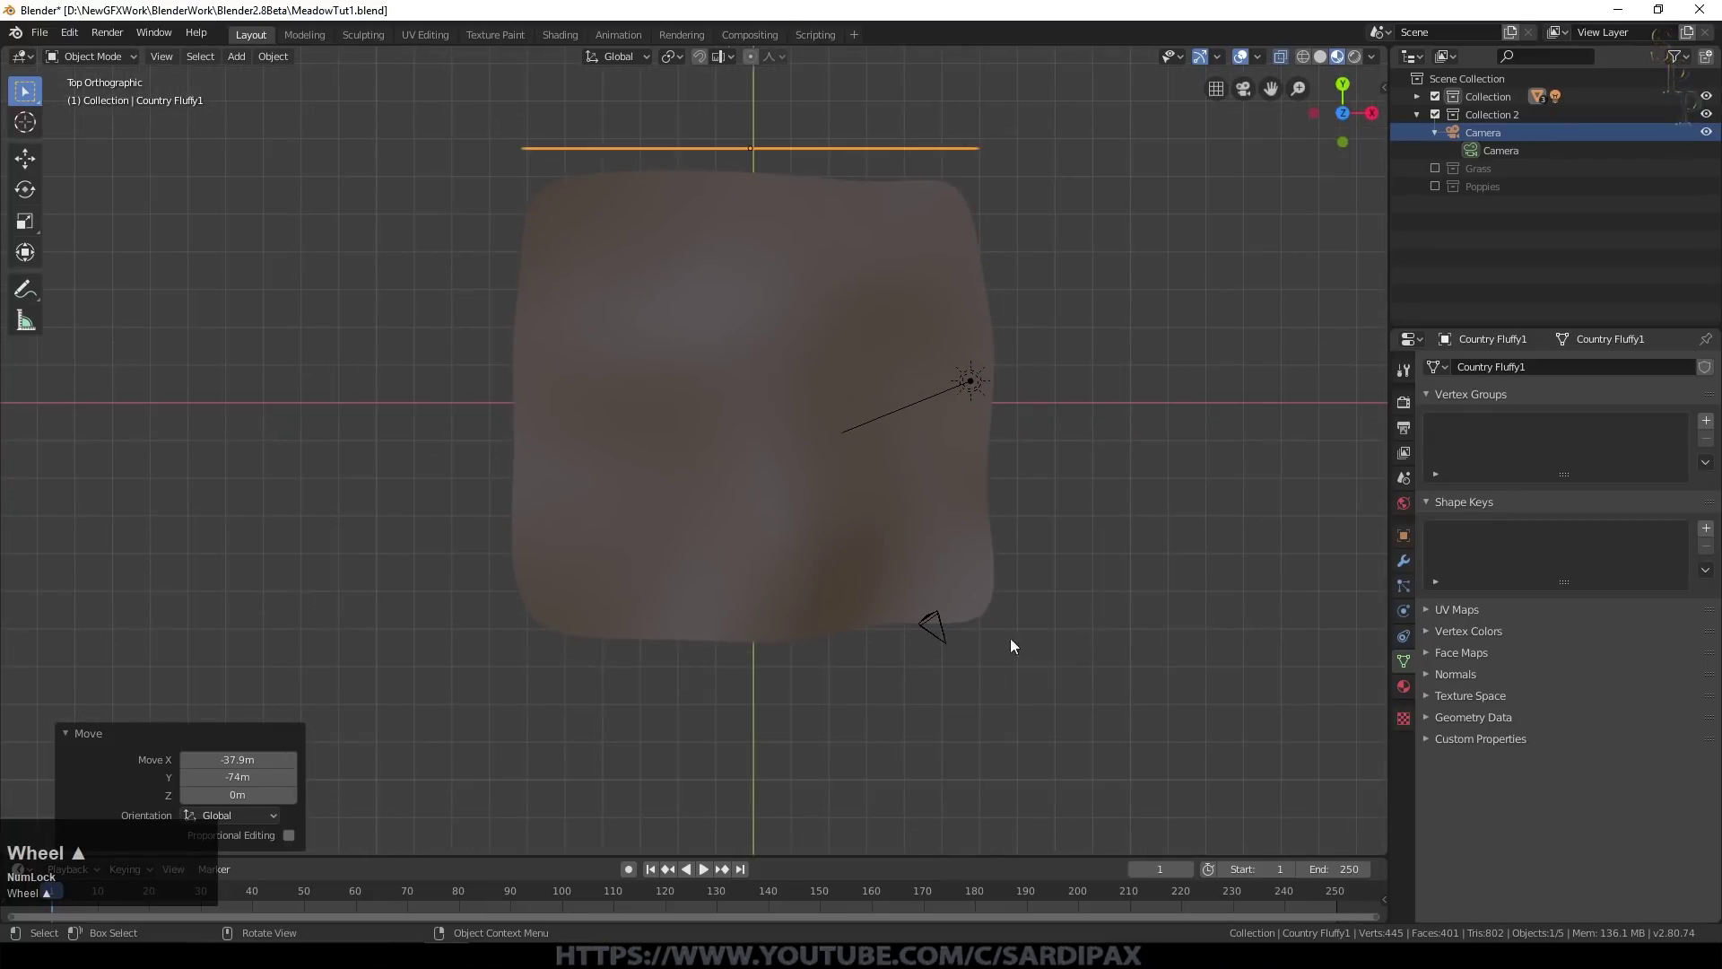
# Step: Rotate the sky plane so it stands upright beside the terrain
pyautogui.press('r')
pyautogui.click(1278, 224)
pyautogui.press('r')
pyautogui.click(1208, 595)
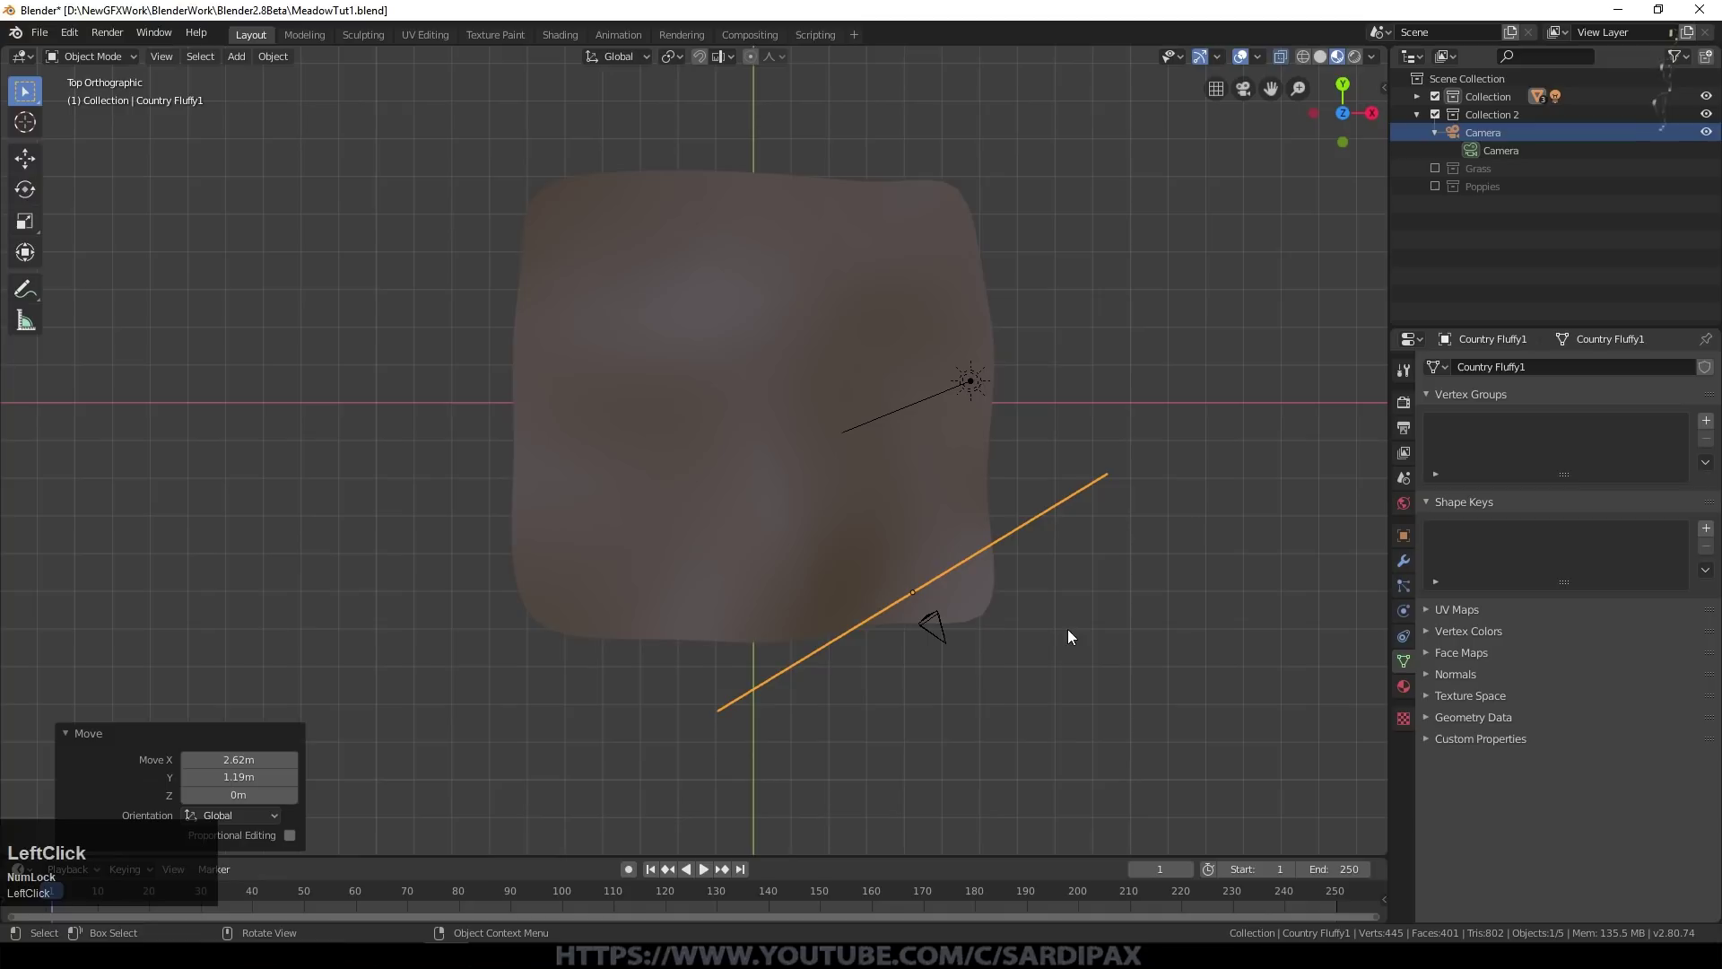
pyautogui.press('g')
# Step: Parent the sky plane to the camera, tilt the camera slightly and look through it
pyautogui.press('ctrl+p')
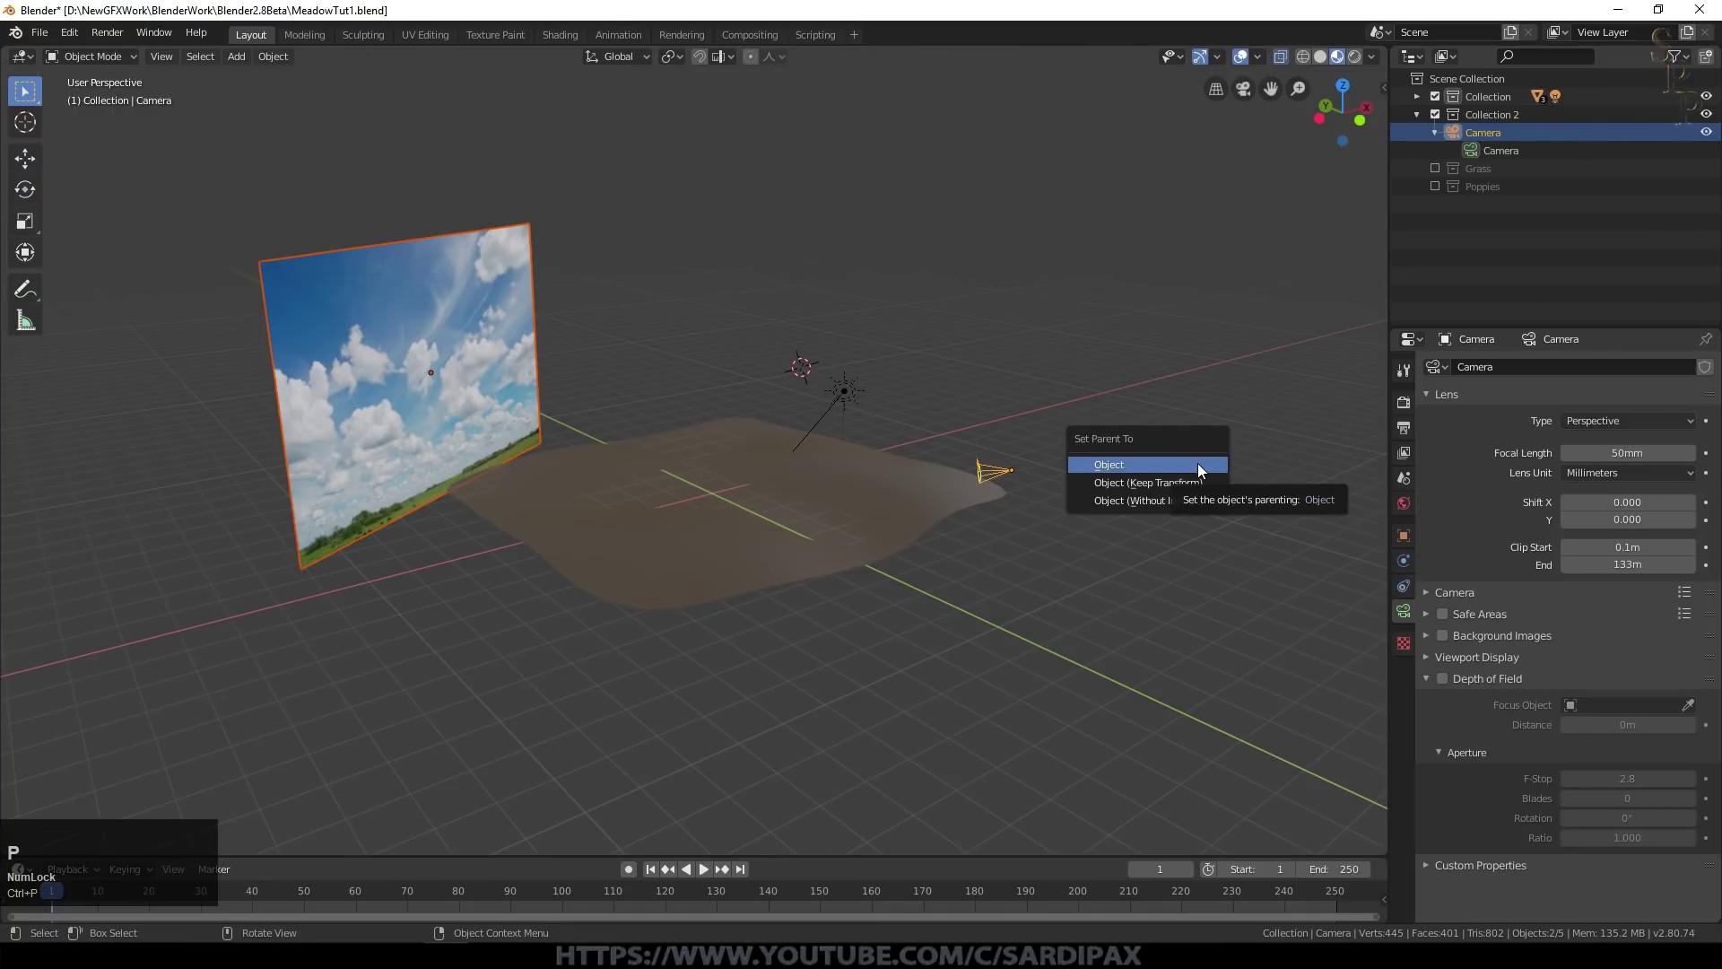
pyautogui.click(1195, 474)
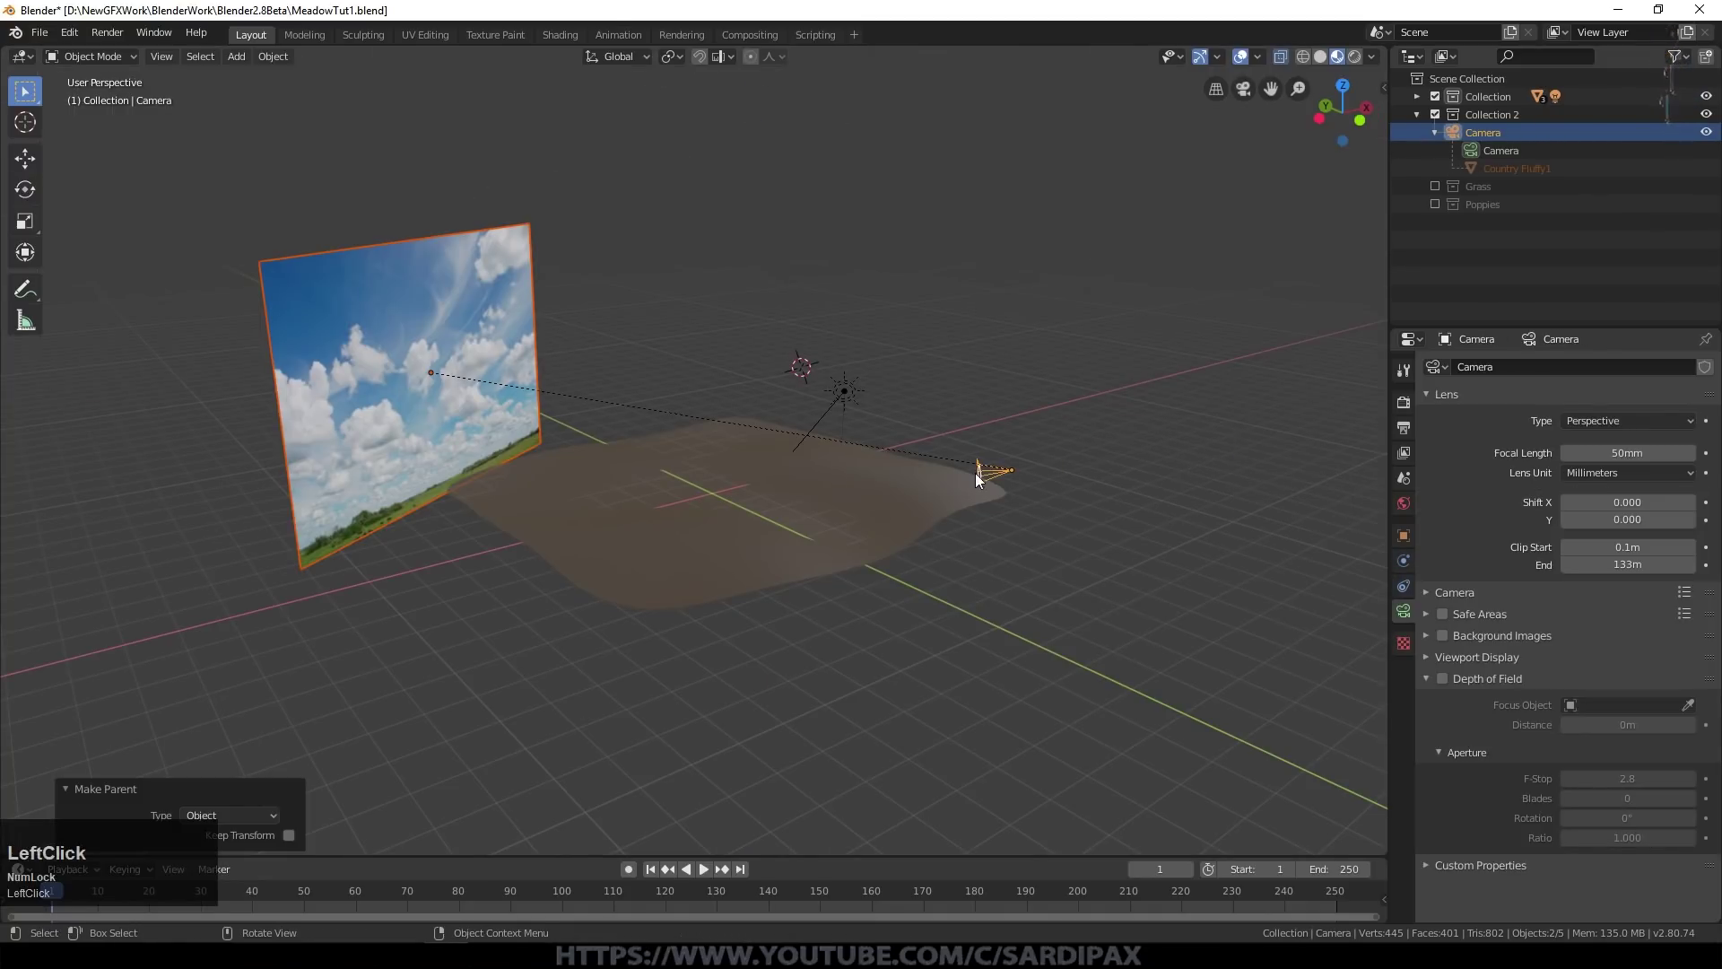
pyautogui.press('r')
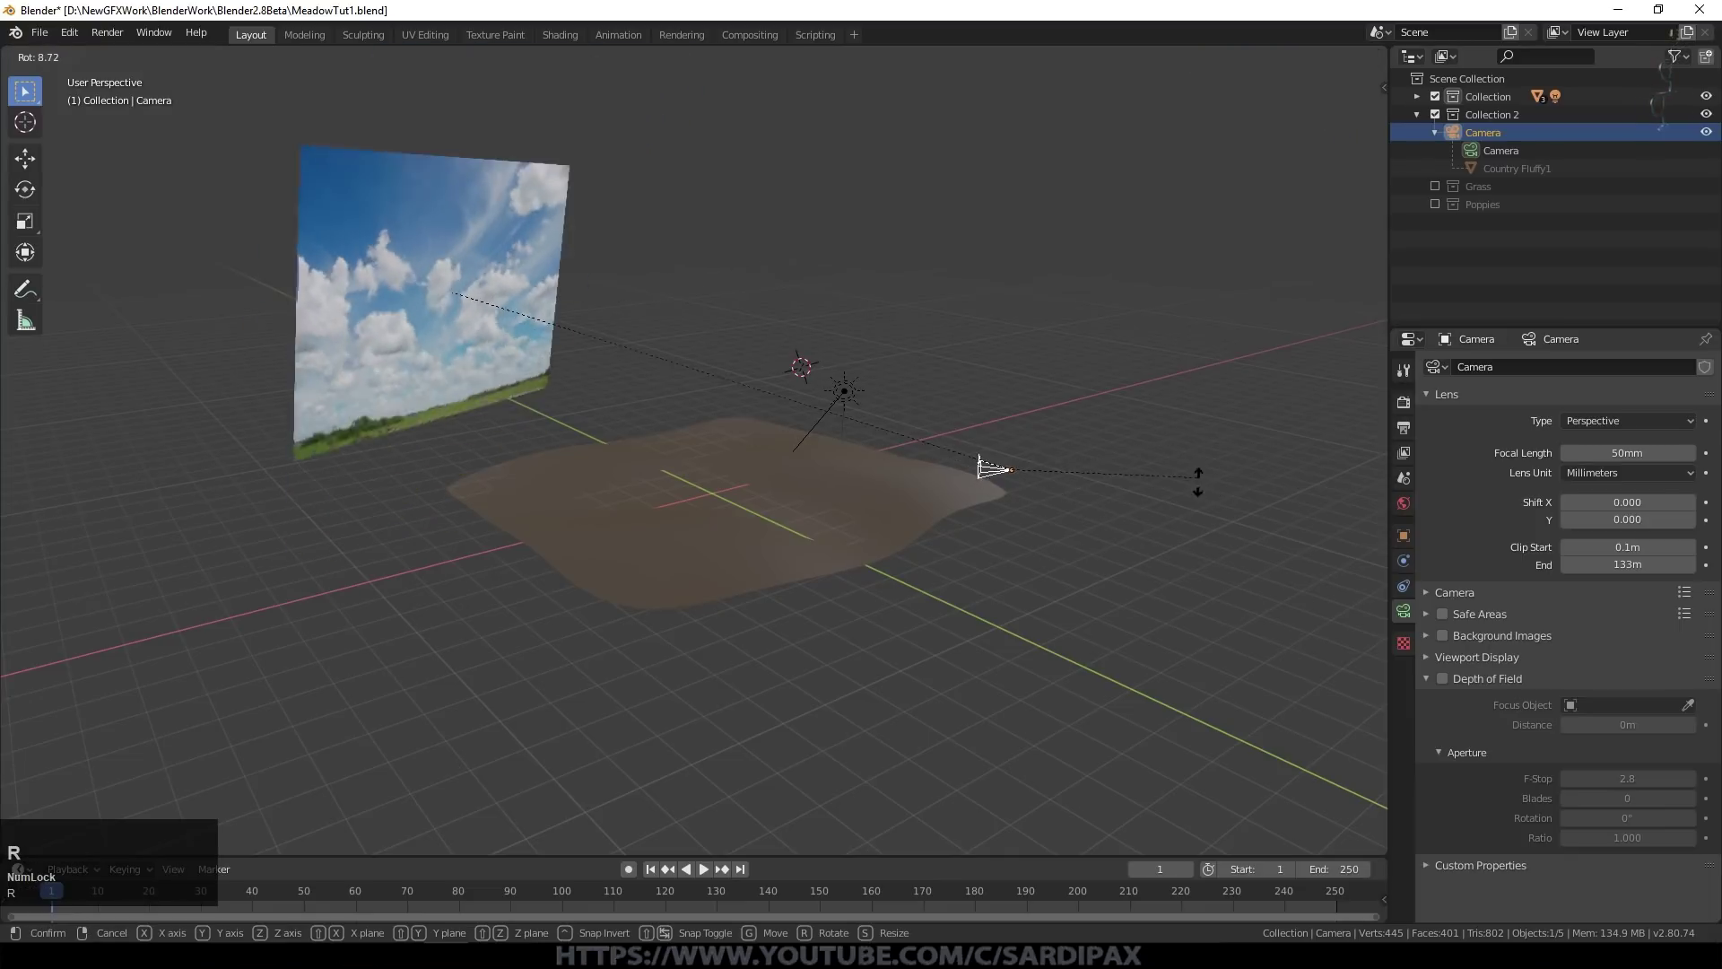
pyautogui.press('Escape')
pyautogui.press('KP_0')
pyautogui.scroll(3)
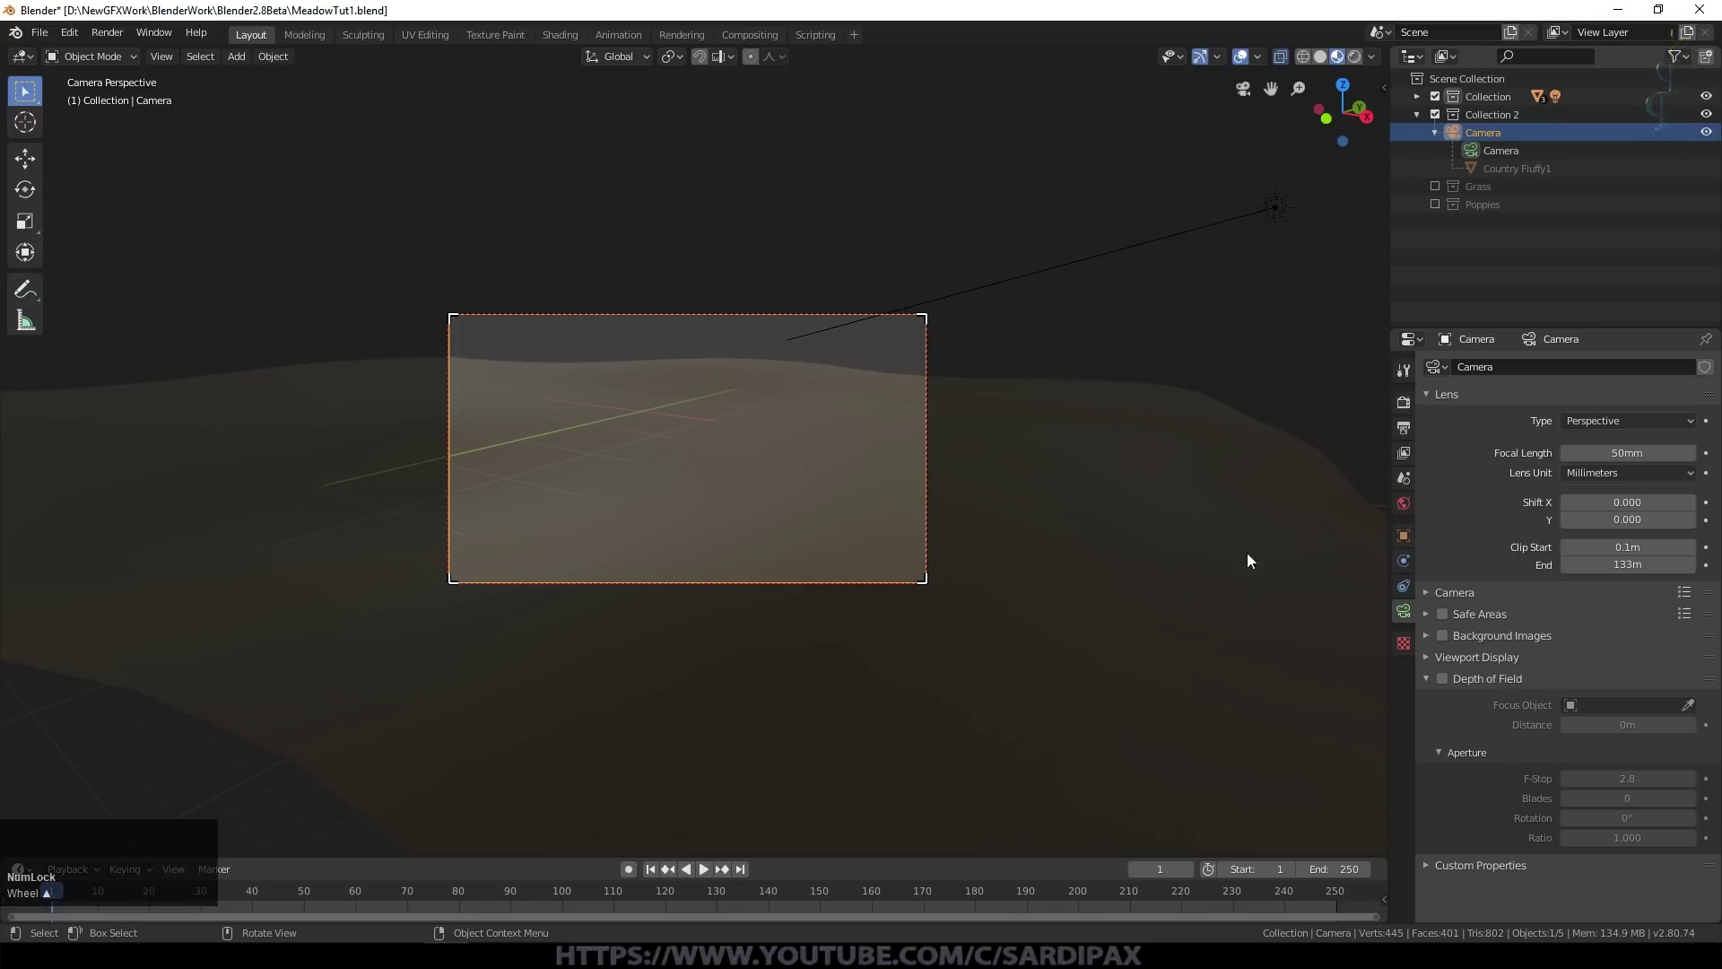
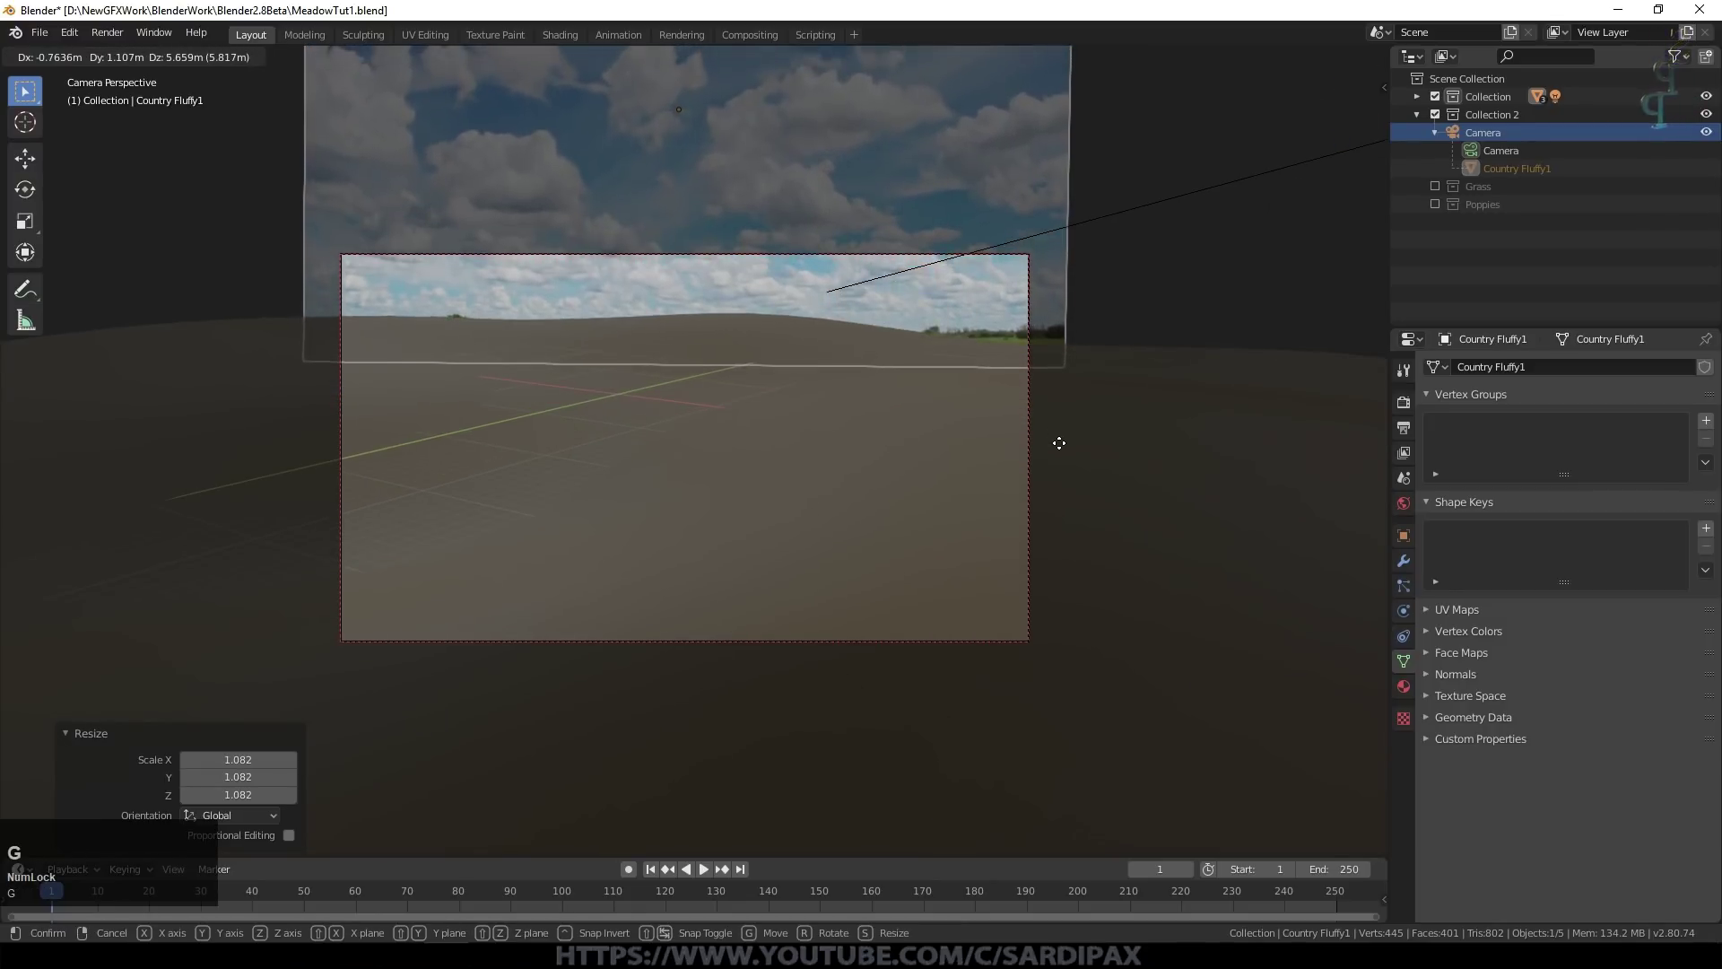
# Step: Resize the sky plane, switch to Rendered shading and bring up the ground's particle settings in camera view
pyautogui.click(1075, 458)
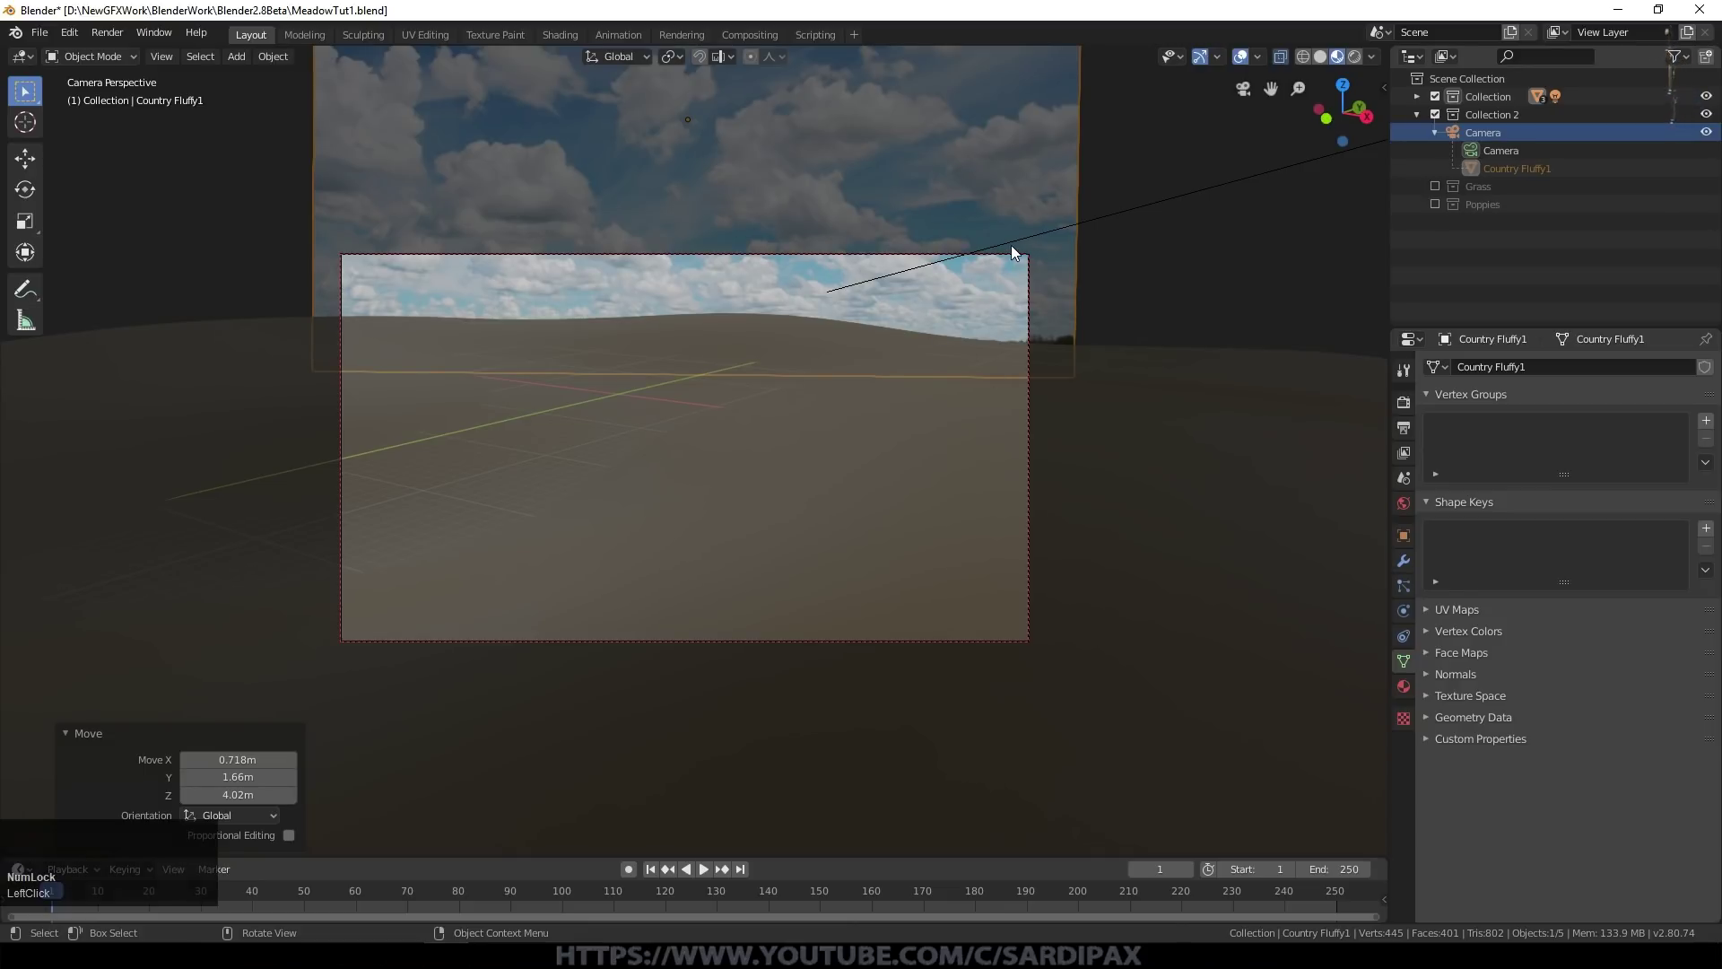
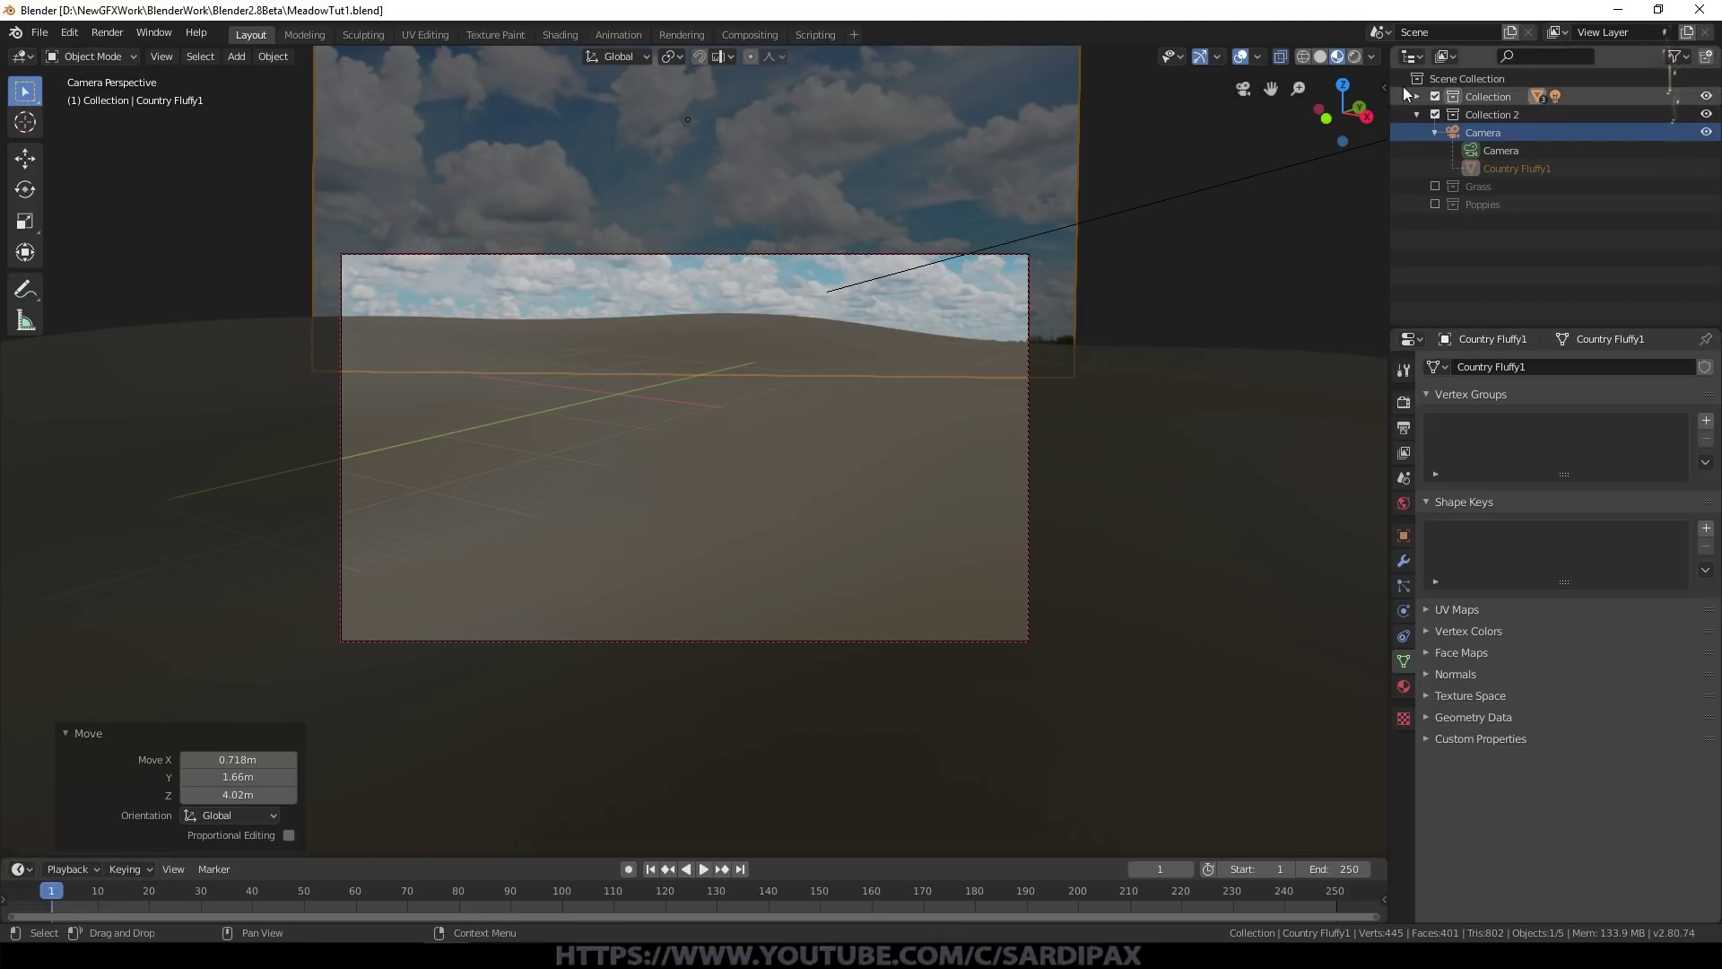
pyautogui.click(1365, 61)
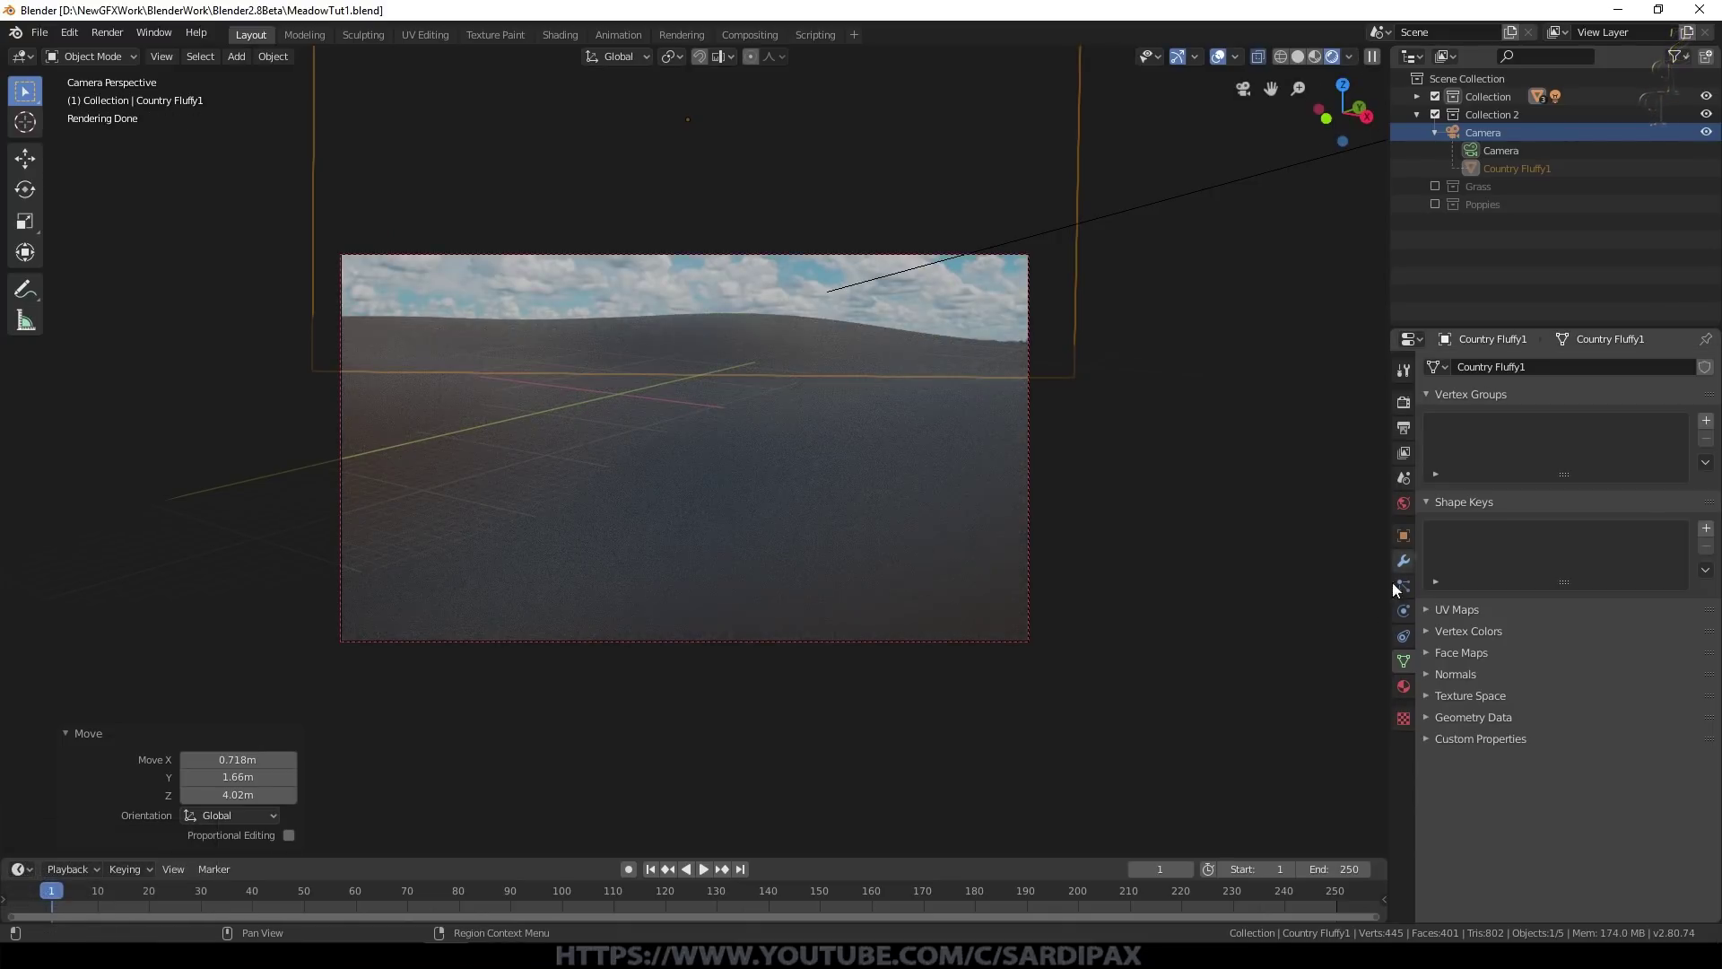
pyautogui.click(1291, 675)
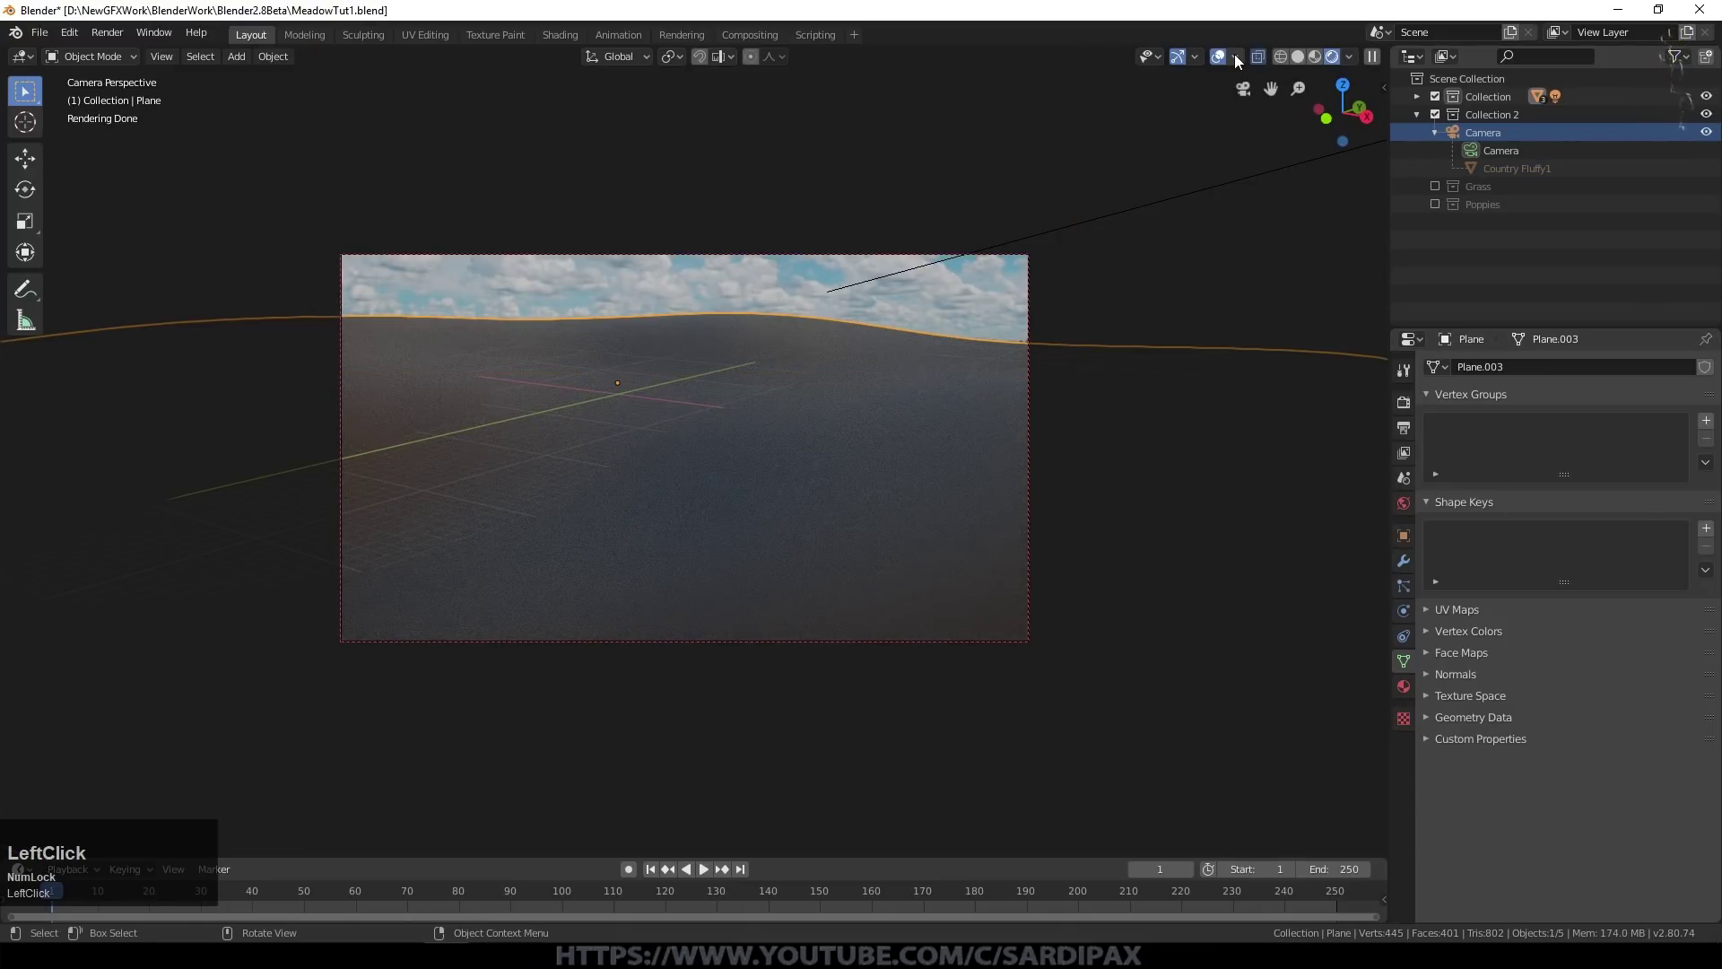
pyautogui.click(1228, 58)
pyautogui.scroll(3)
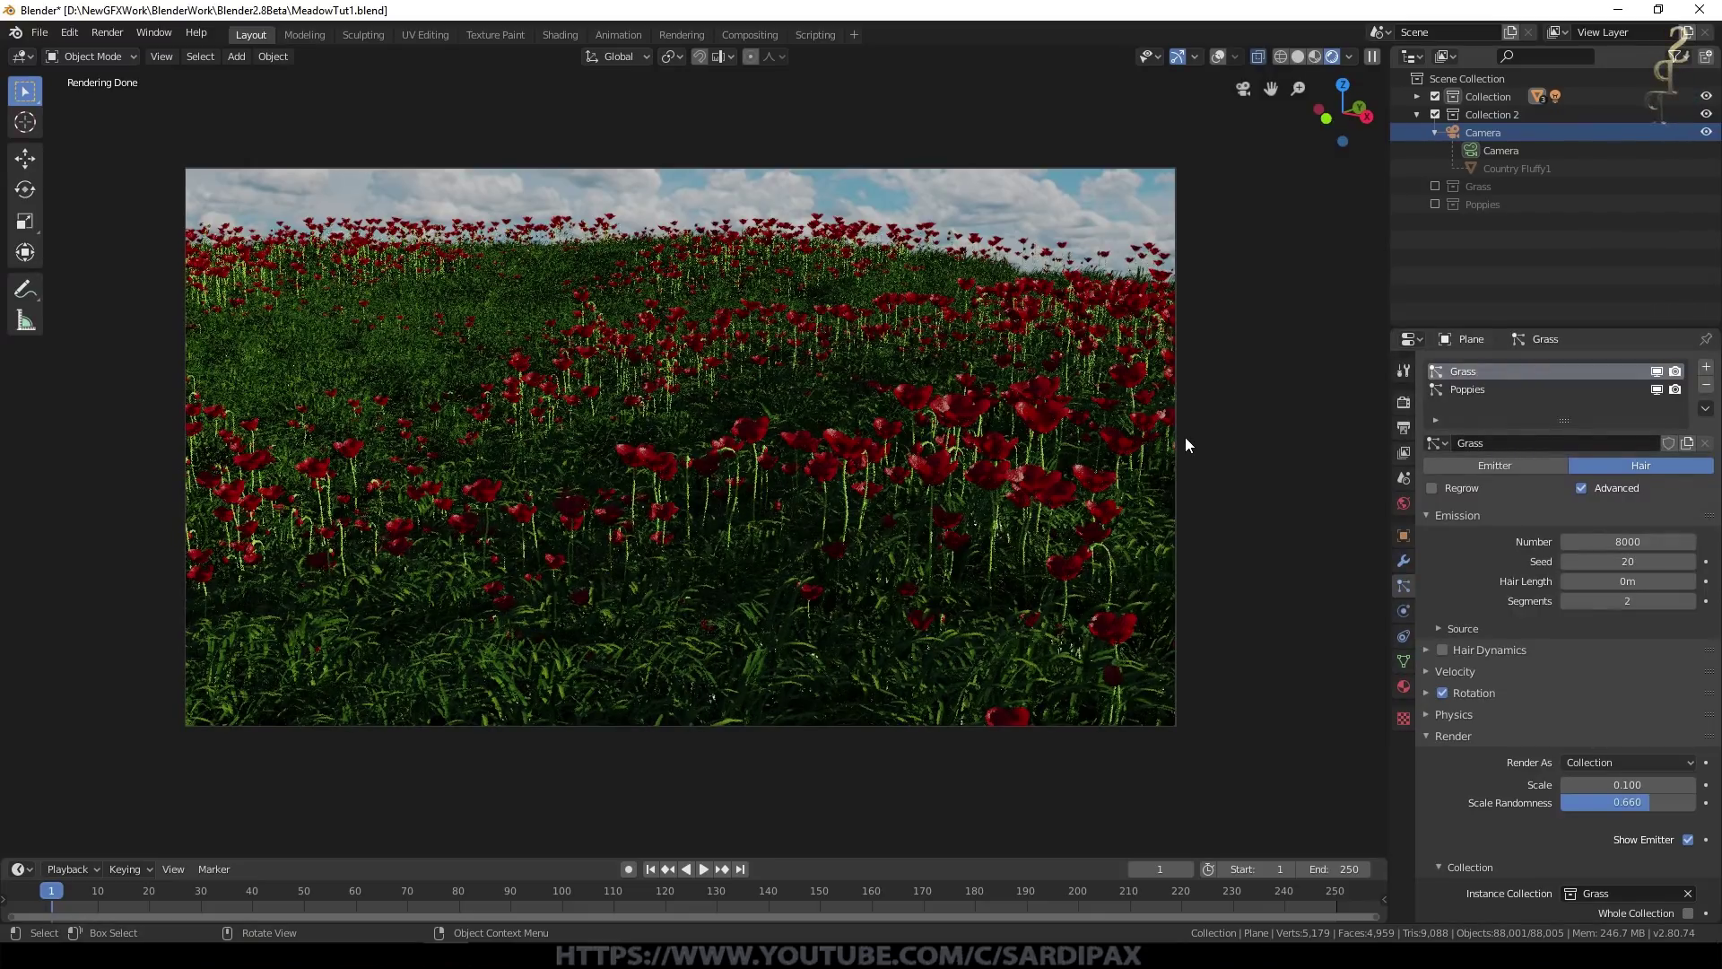
# Step: Enable Denoising for the view layer in its properties
pyautogui.click(1415, 426)
pyautogui.click(1402, 407)
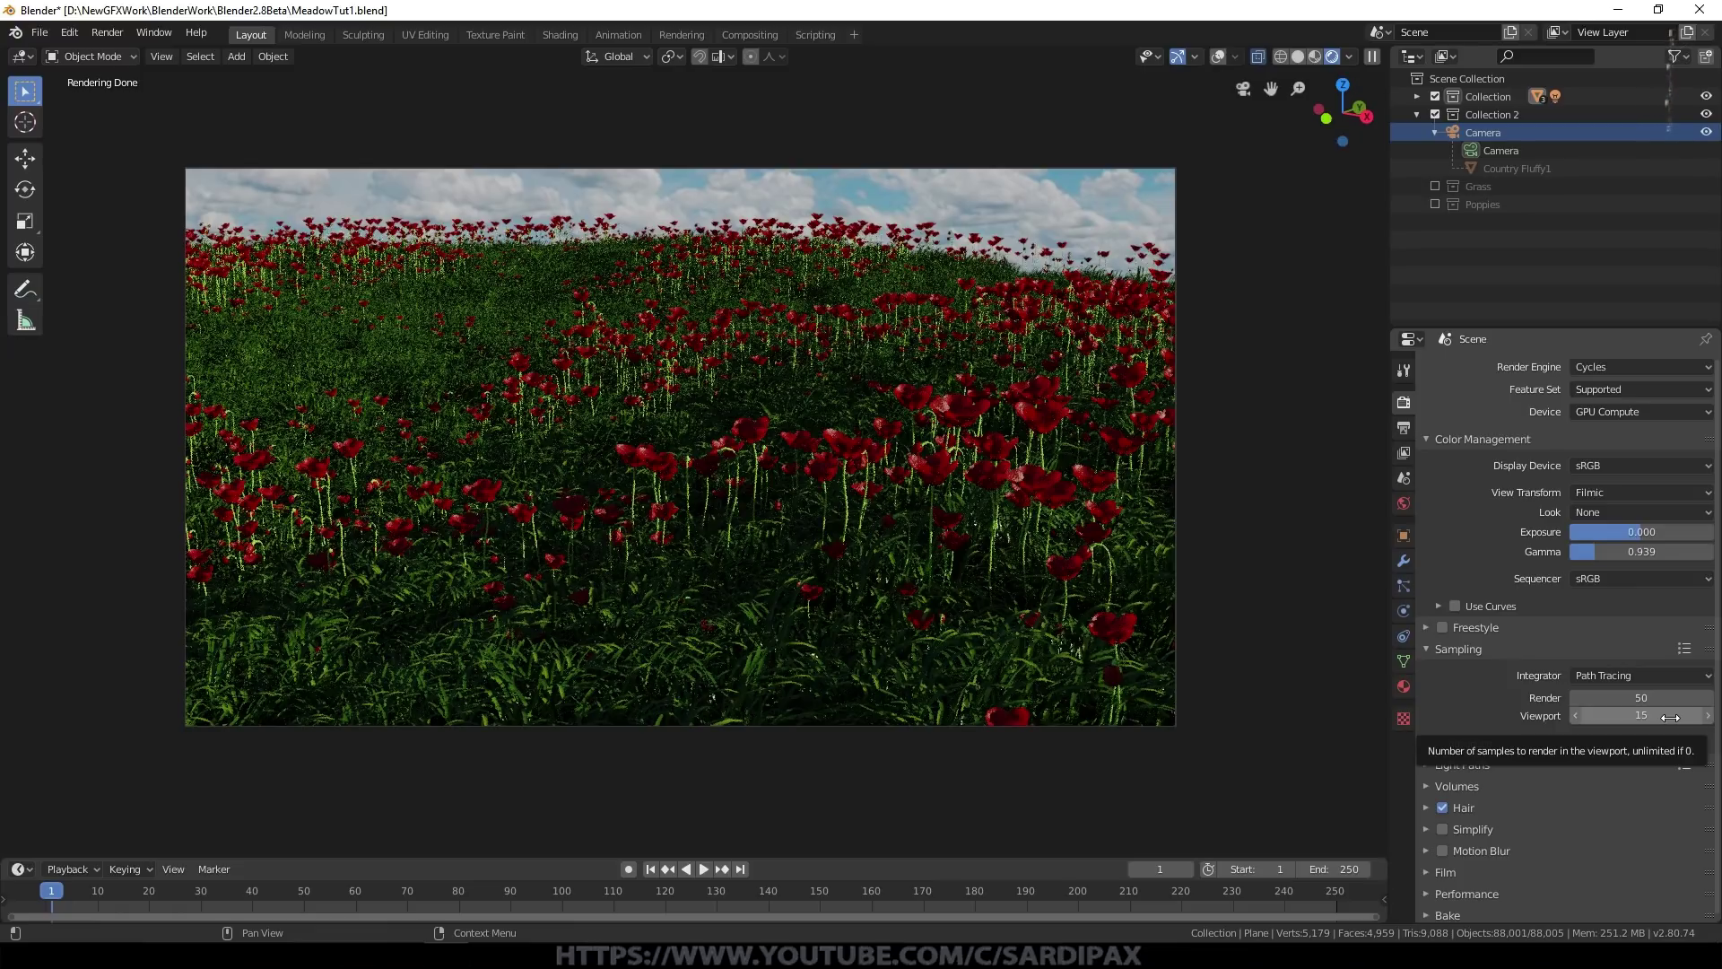
pyautogui.click(1403, 440)
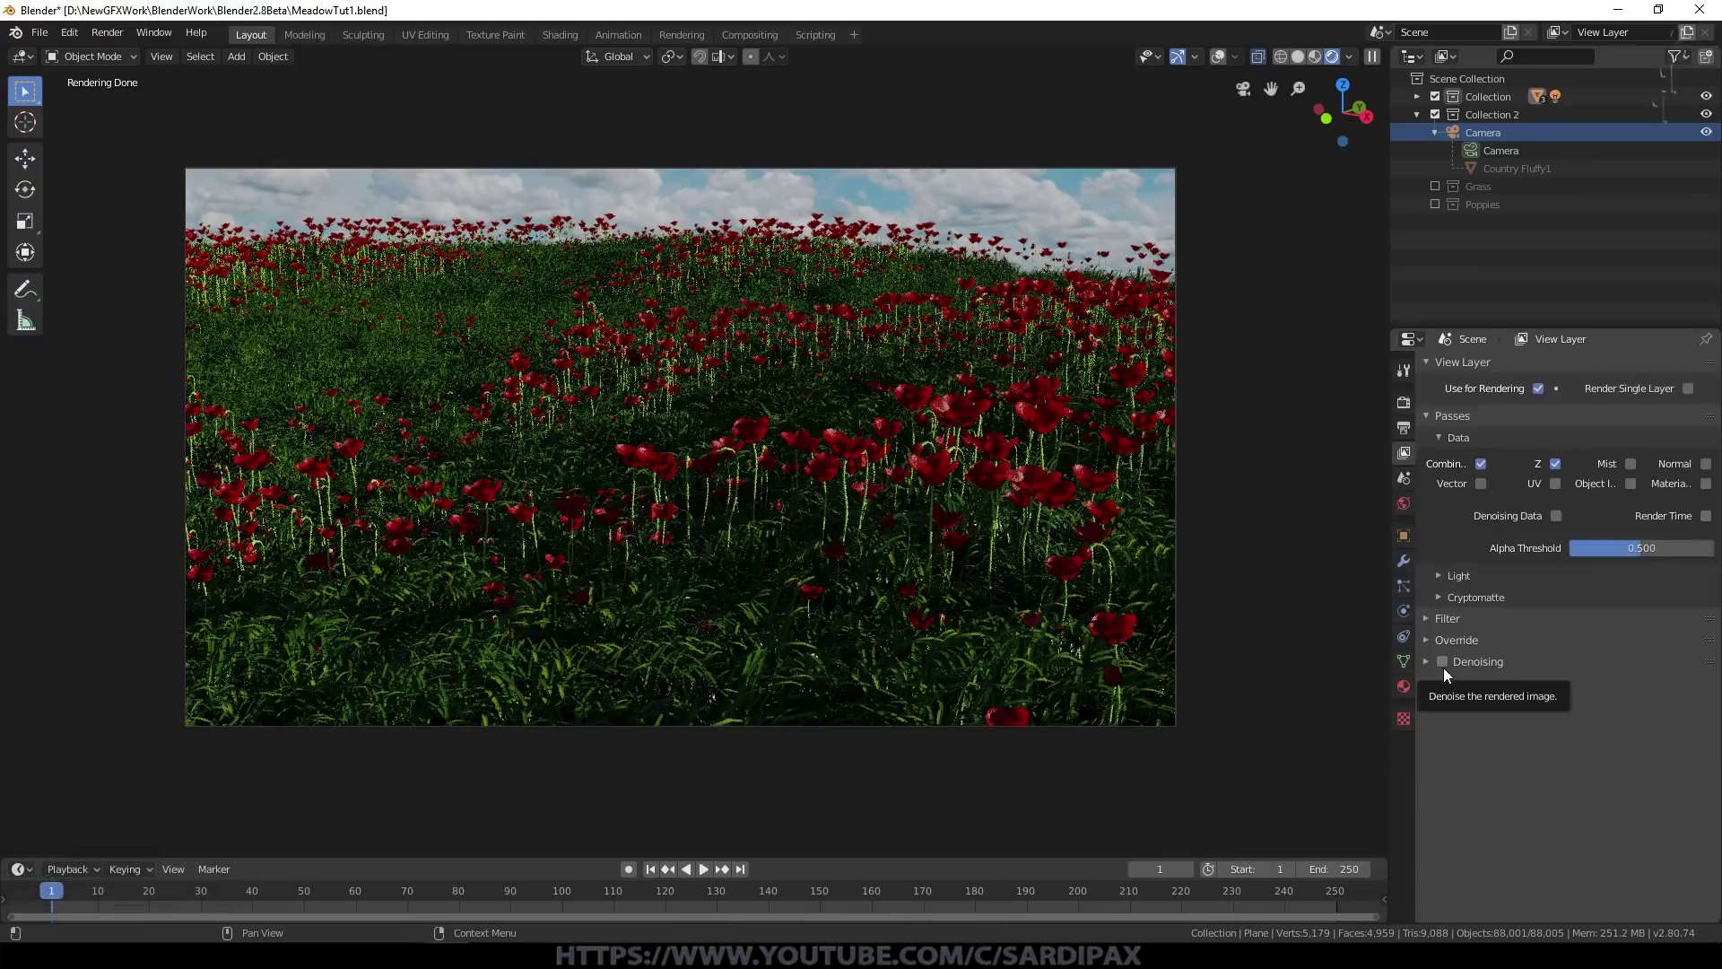
pyautogui.click(1437, 670)
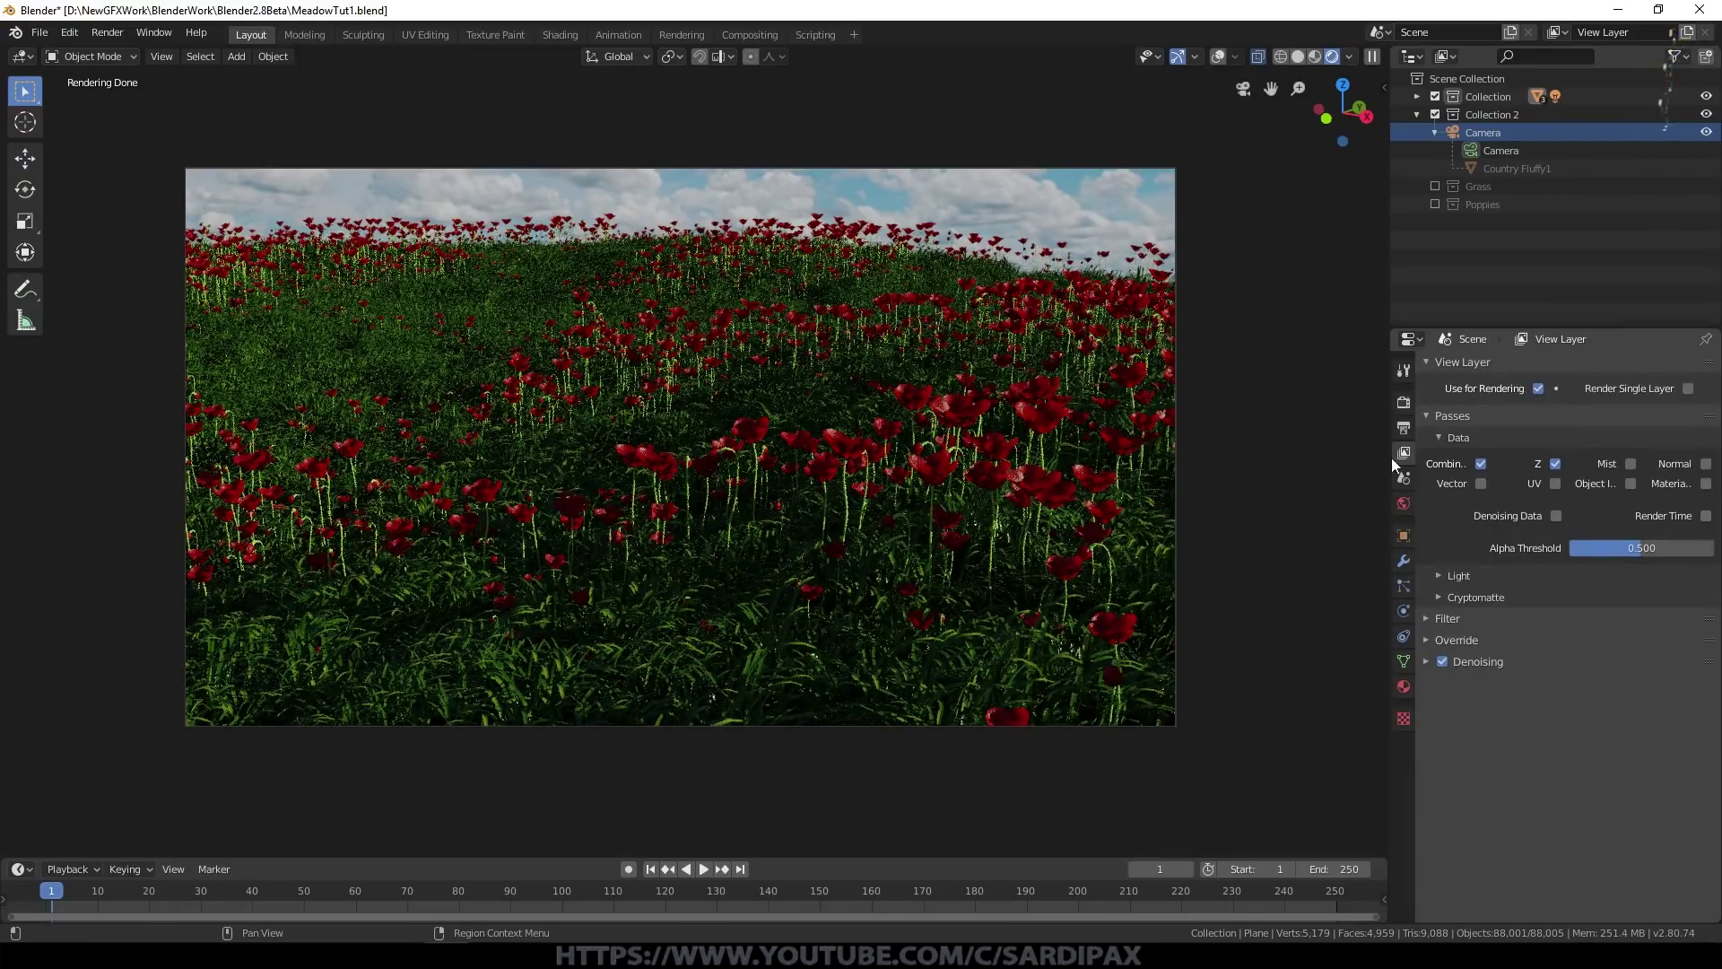
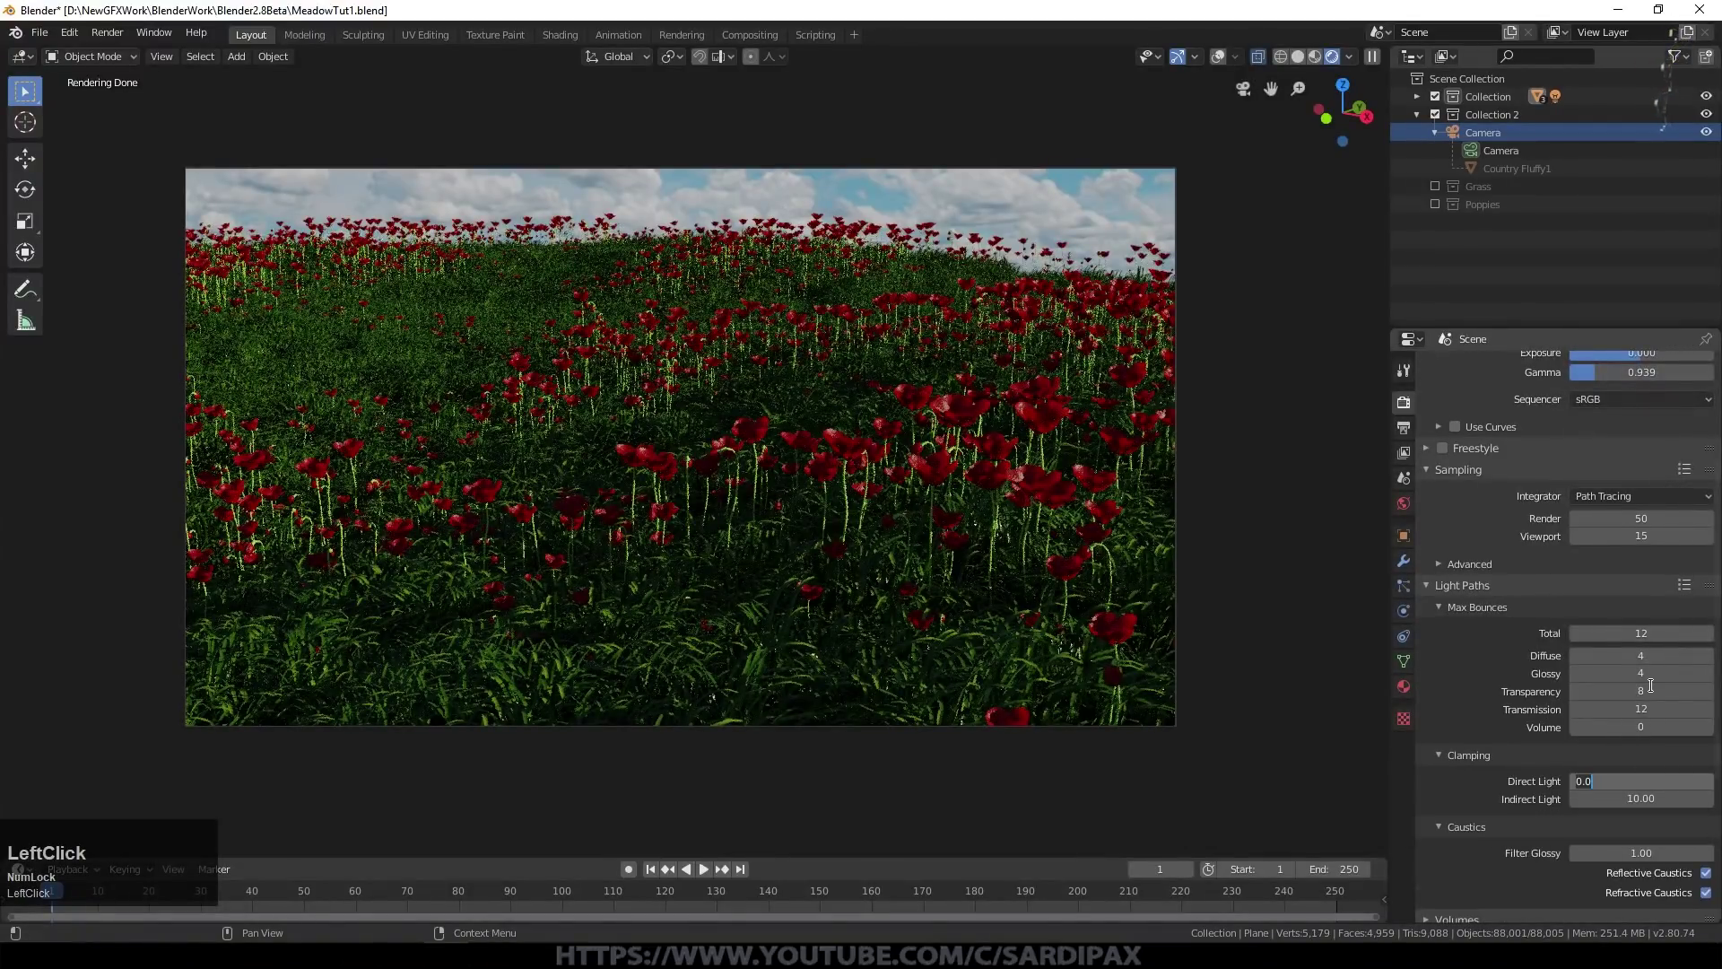
# Step: Set Light Paths clamping Direct and Indirect to 7.00 and turn off reflective and refractive caustics
pyautogui.press('KP_7')
pyautogui.press('KP_Enter')
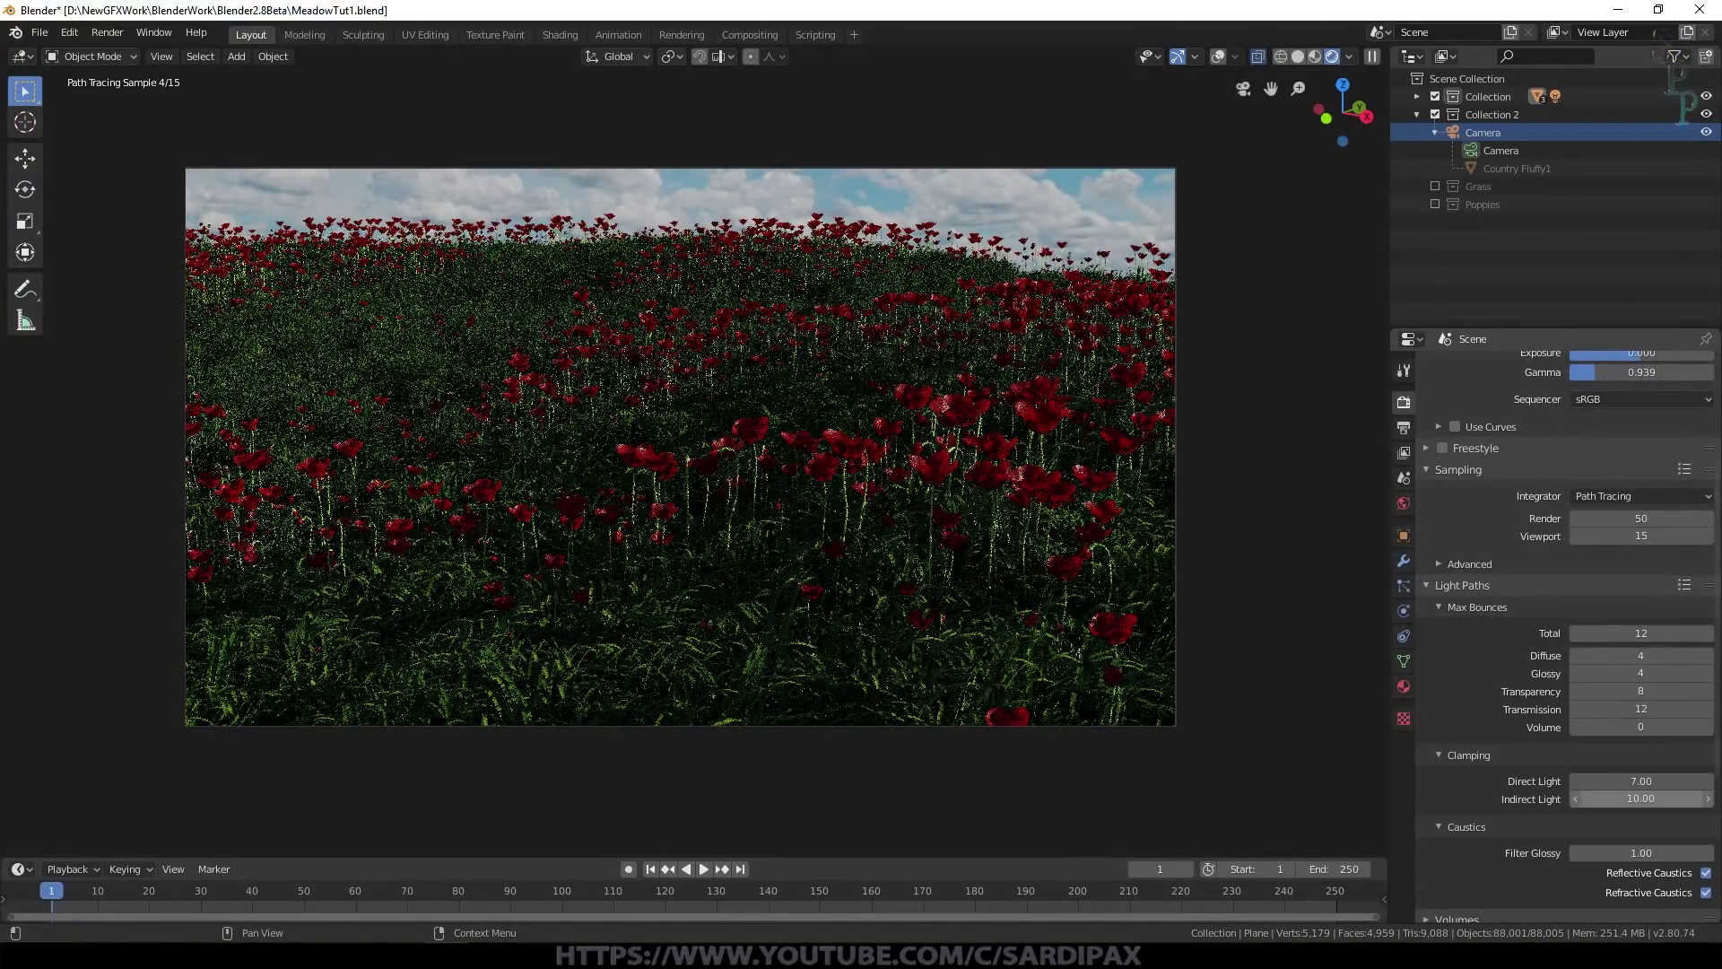
pyautogui.press('KP_7')
pyautogui.press('KP_Enter')
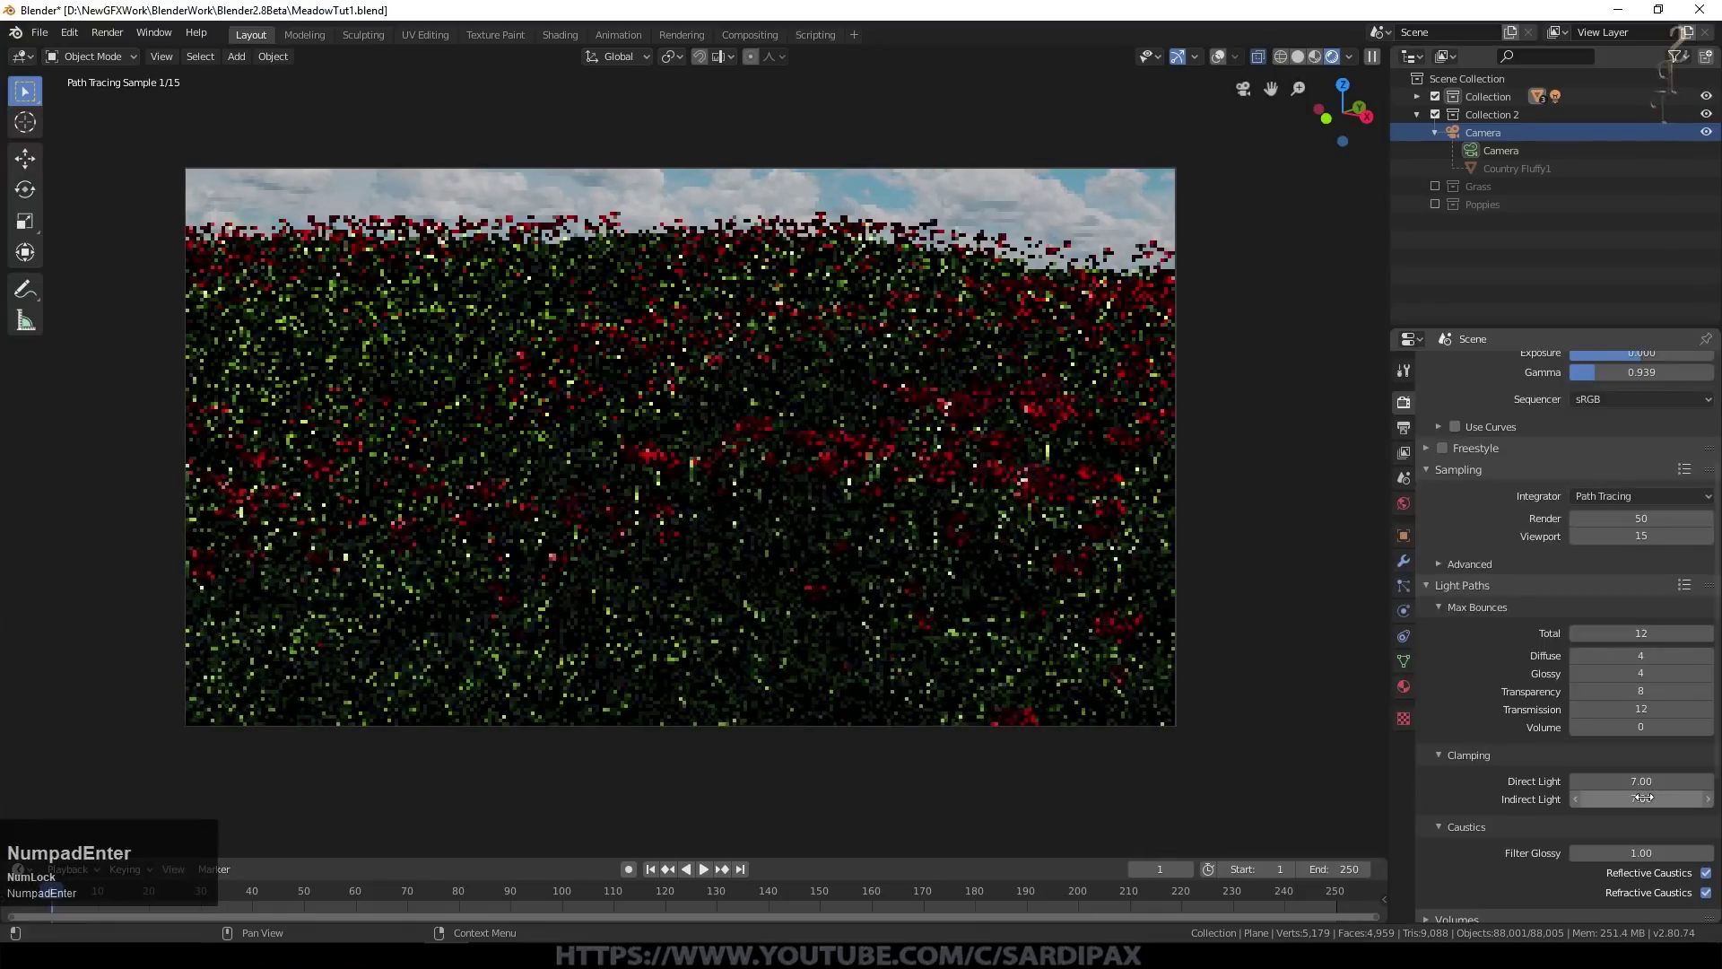
pyautogui.click(1708, 874)
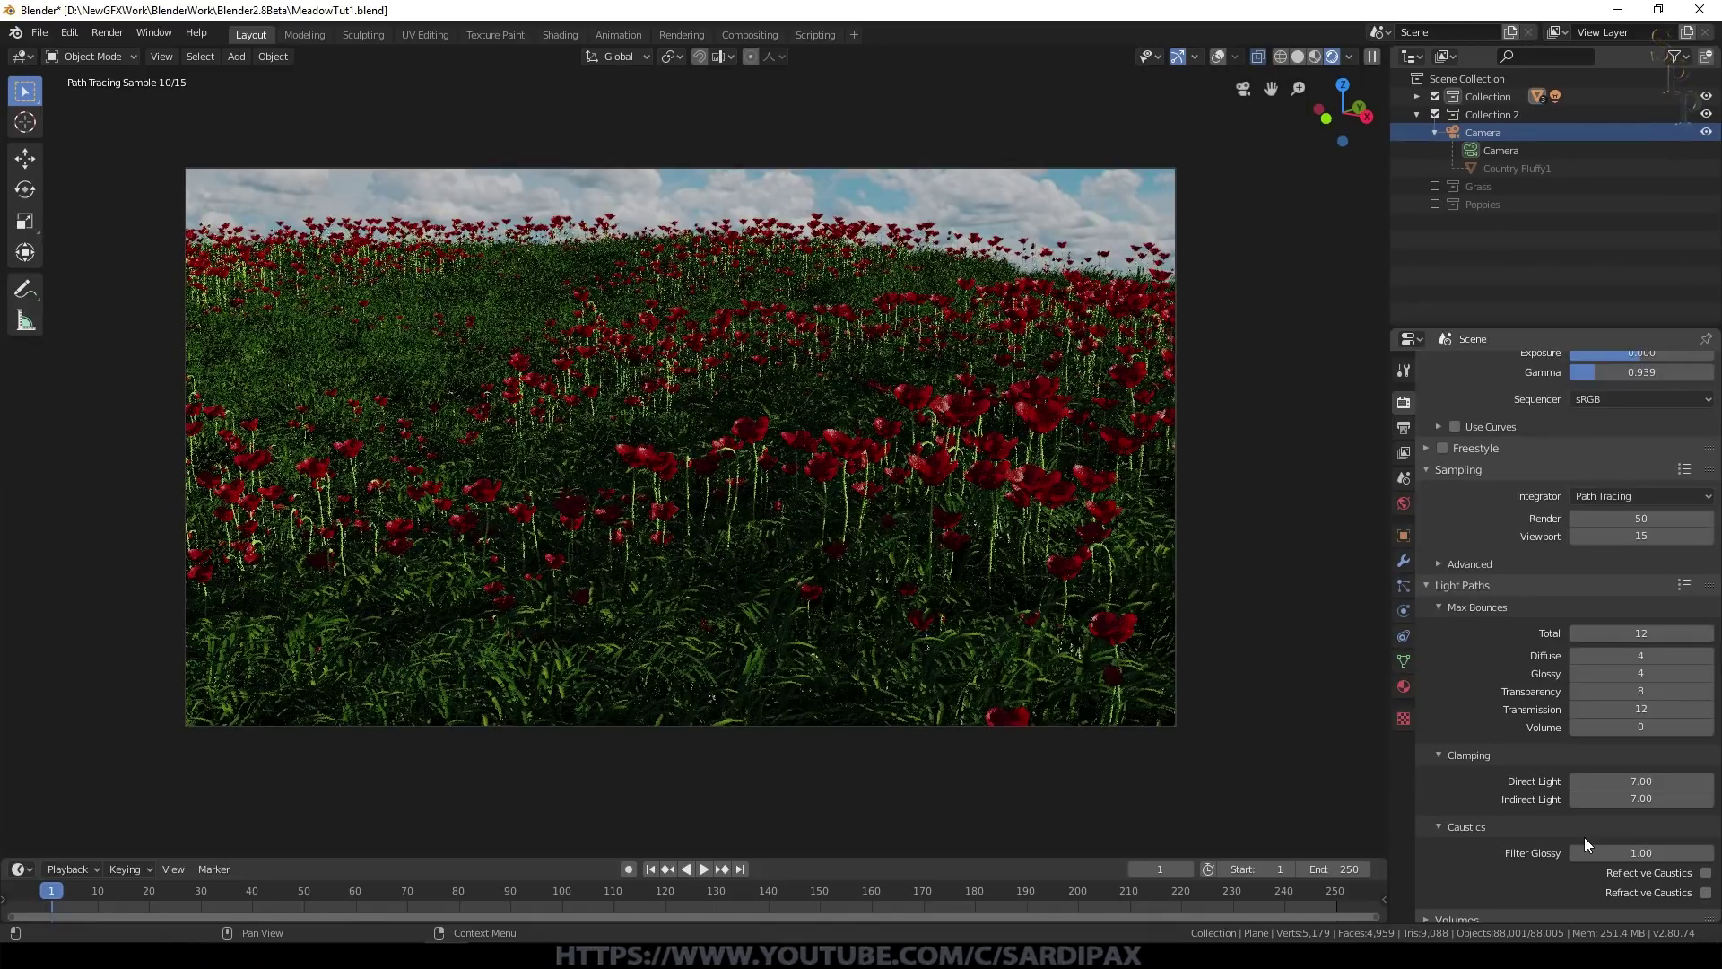
pyautogui.click(1318, 65)
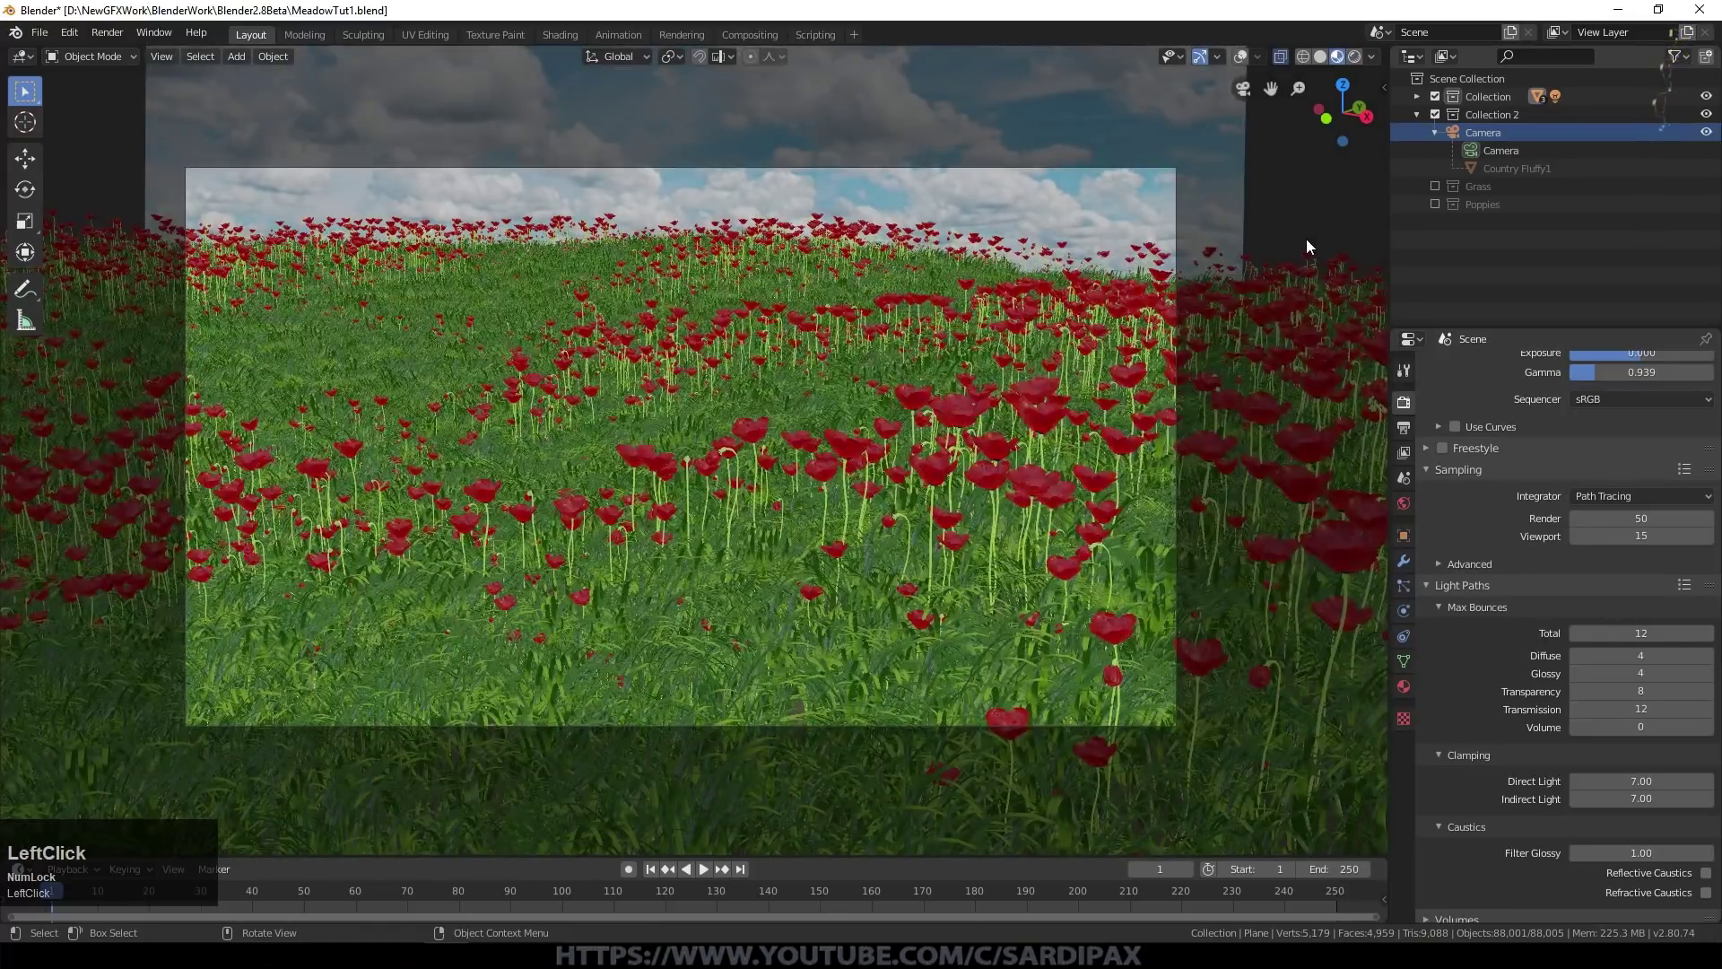
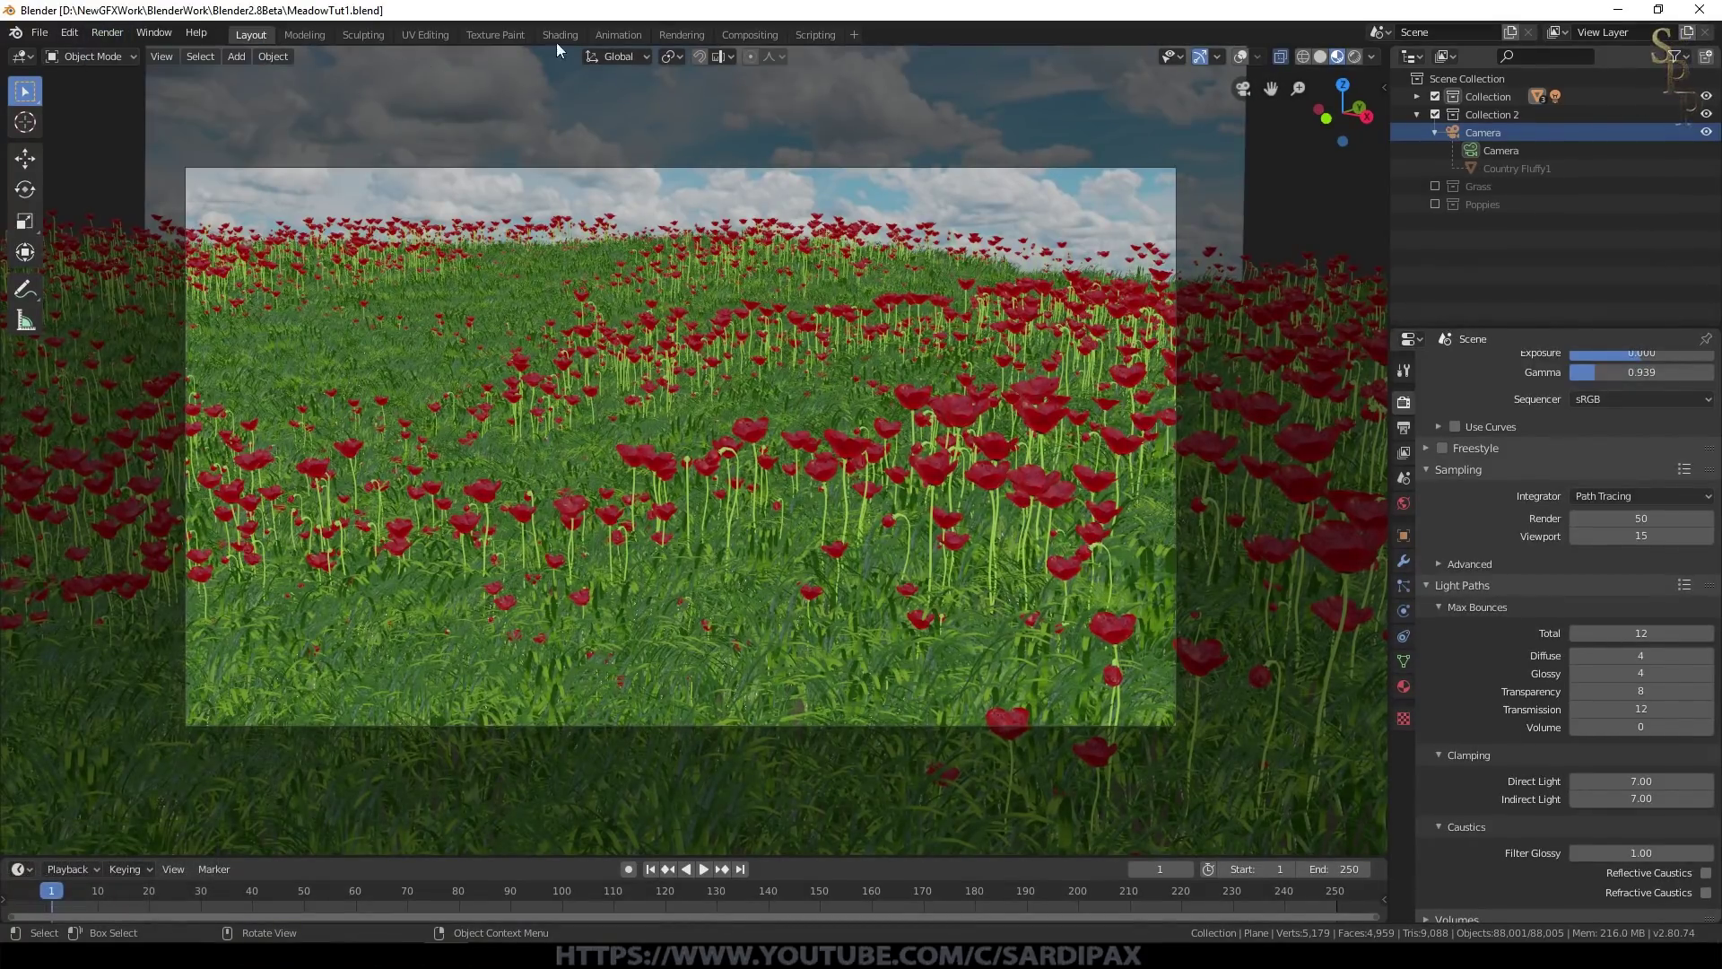
# Step: Render the final image of the poppy meadow with F12 and inspect the result
pyautogui.click(871, 6)
pyautogui.press('F12')
pyautogui.scroll(3)
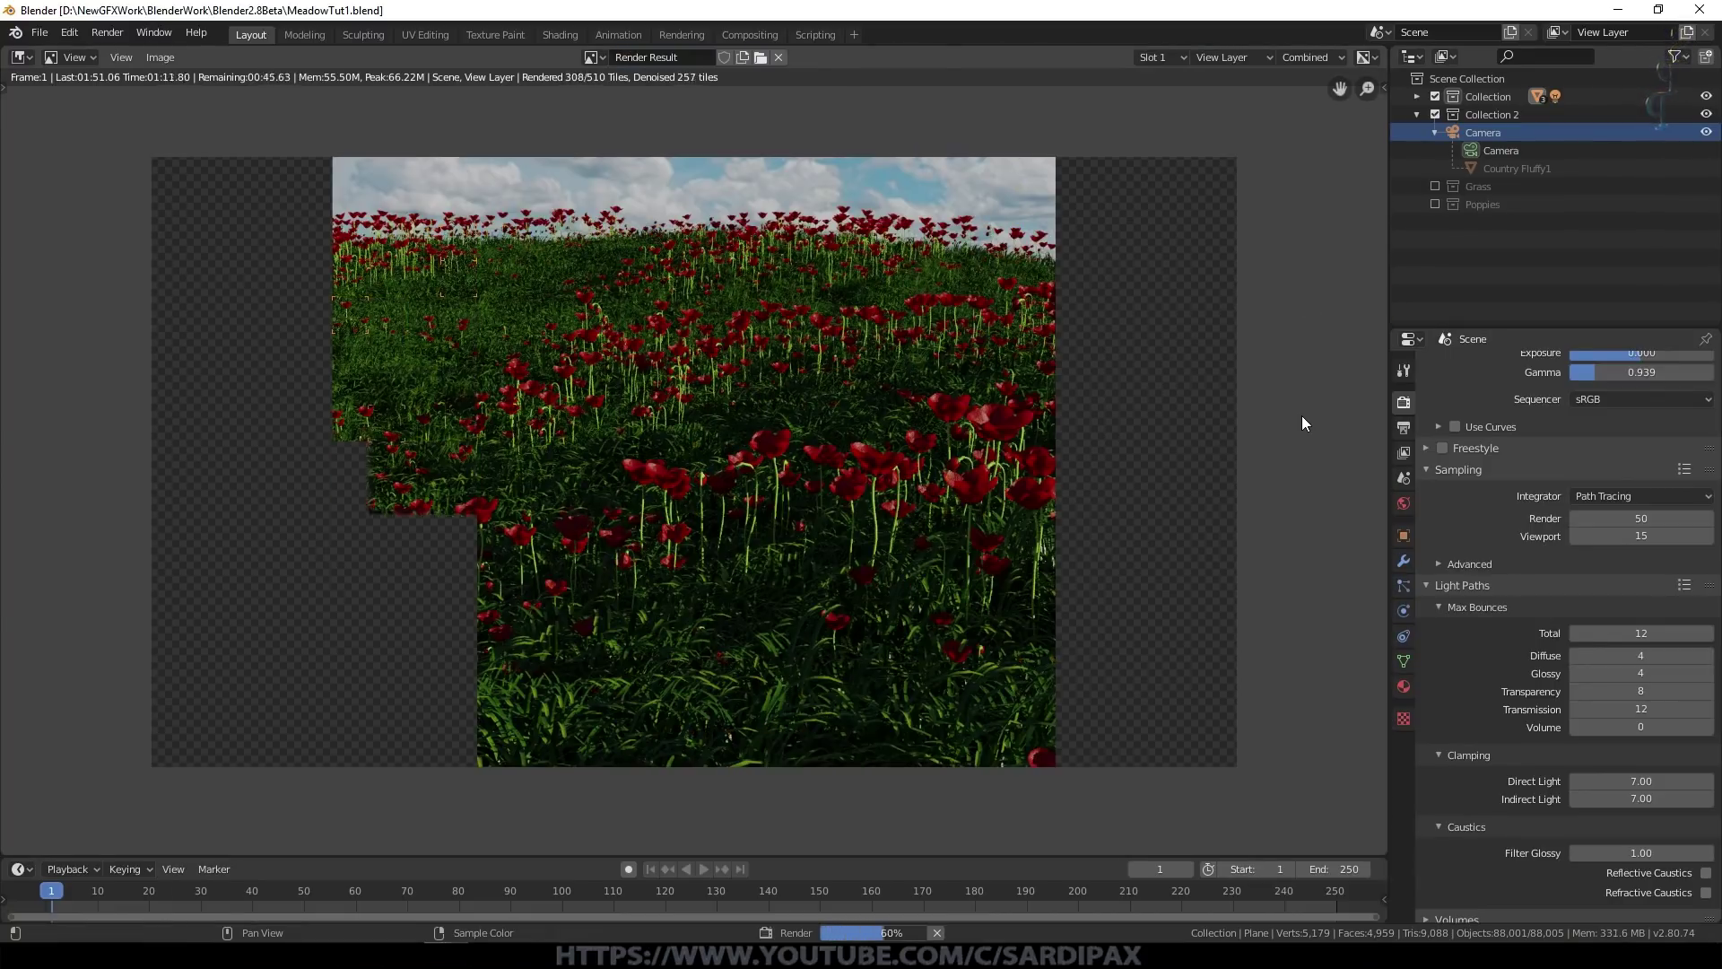
pyautogui.scroll(3)
pyautogui.scroll(-3)
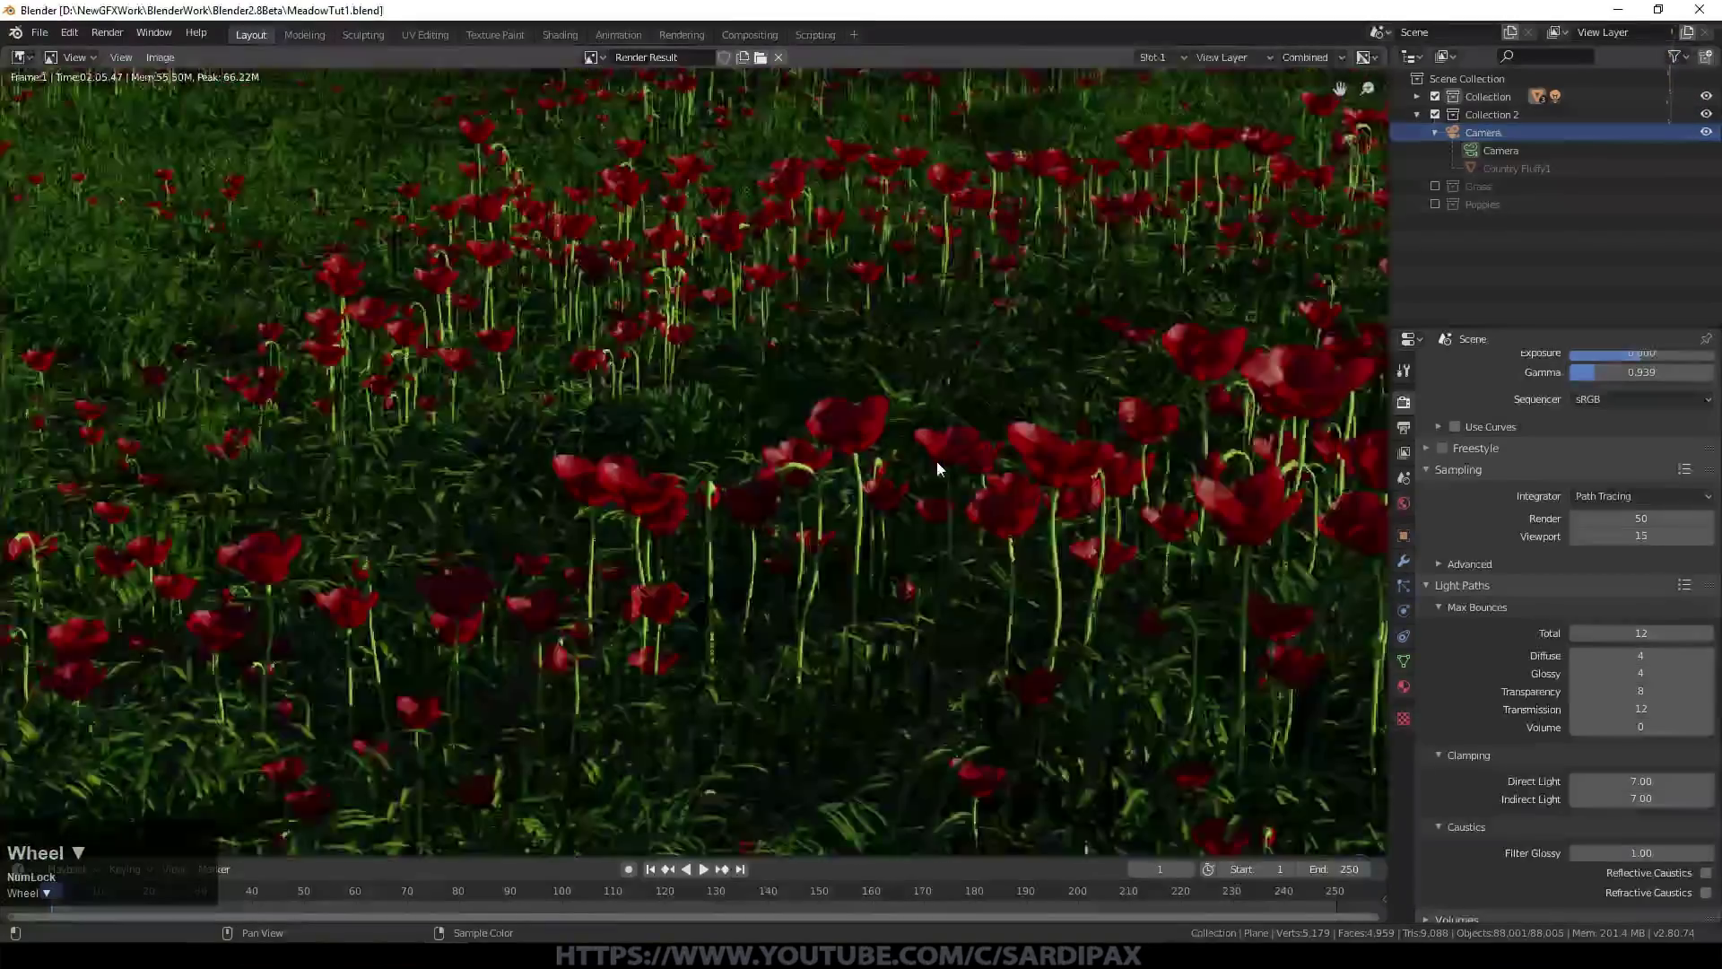
pyautogui.scroll(3)
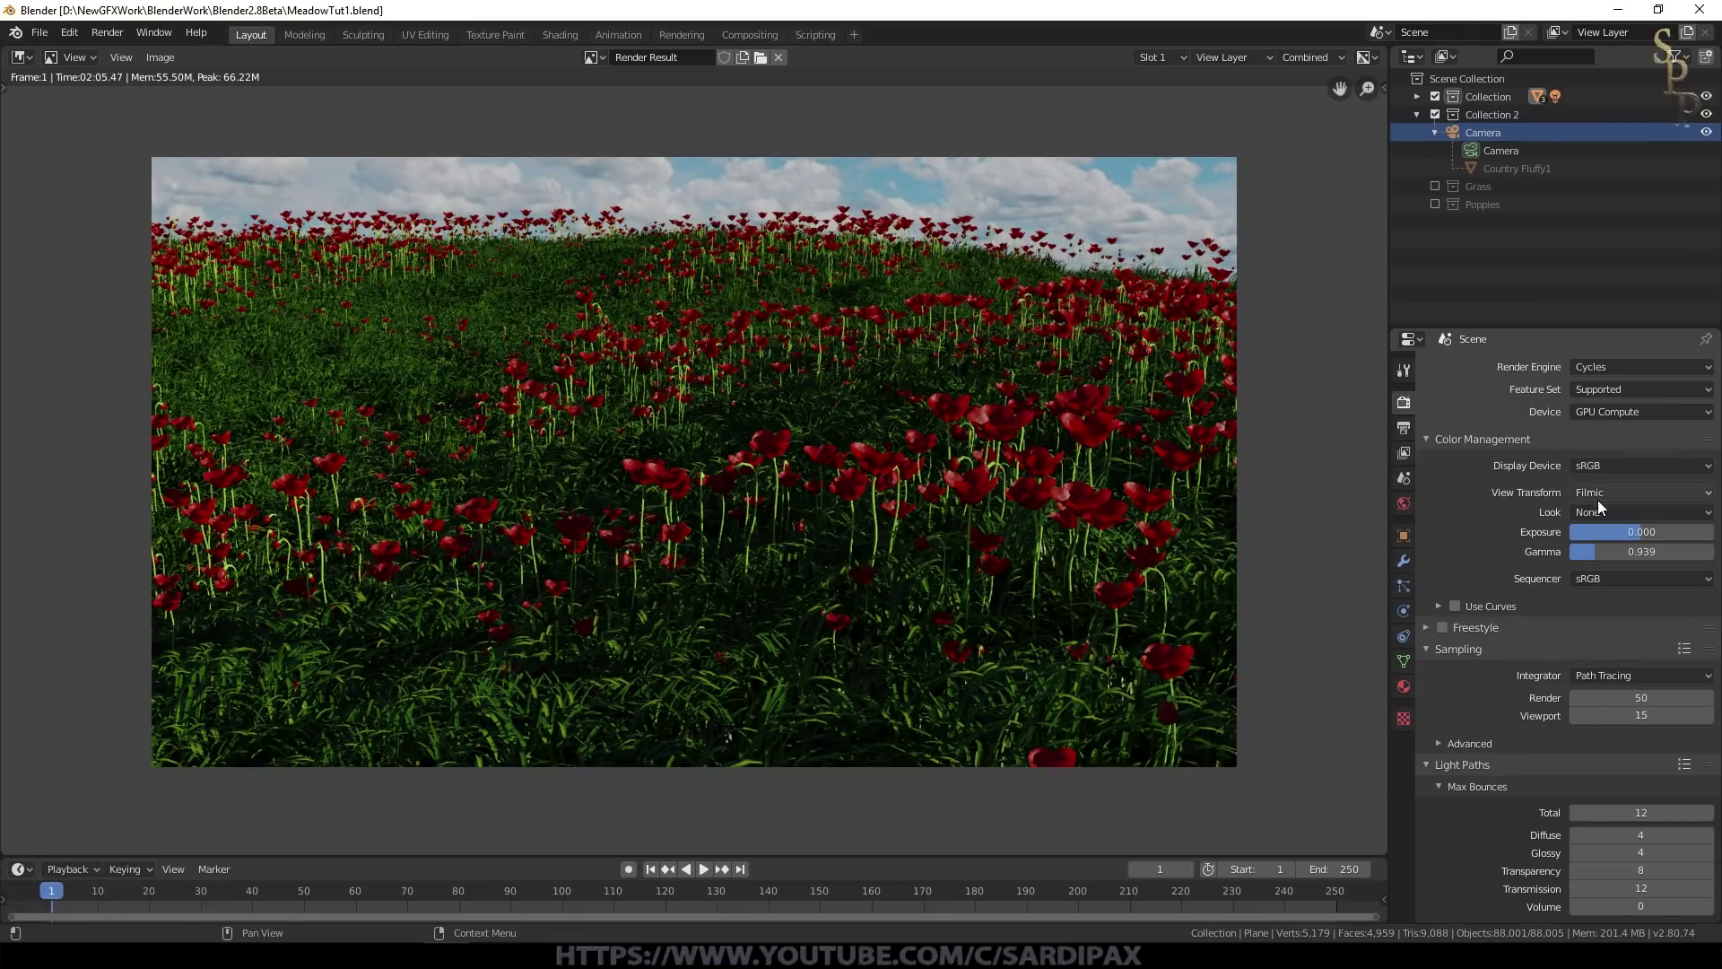
# Step: Try Filmic looks in Color Management, Very High Contrast then Low Contrast
pyautogui.click(1612, 512)
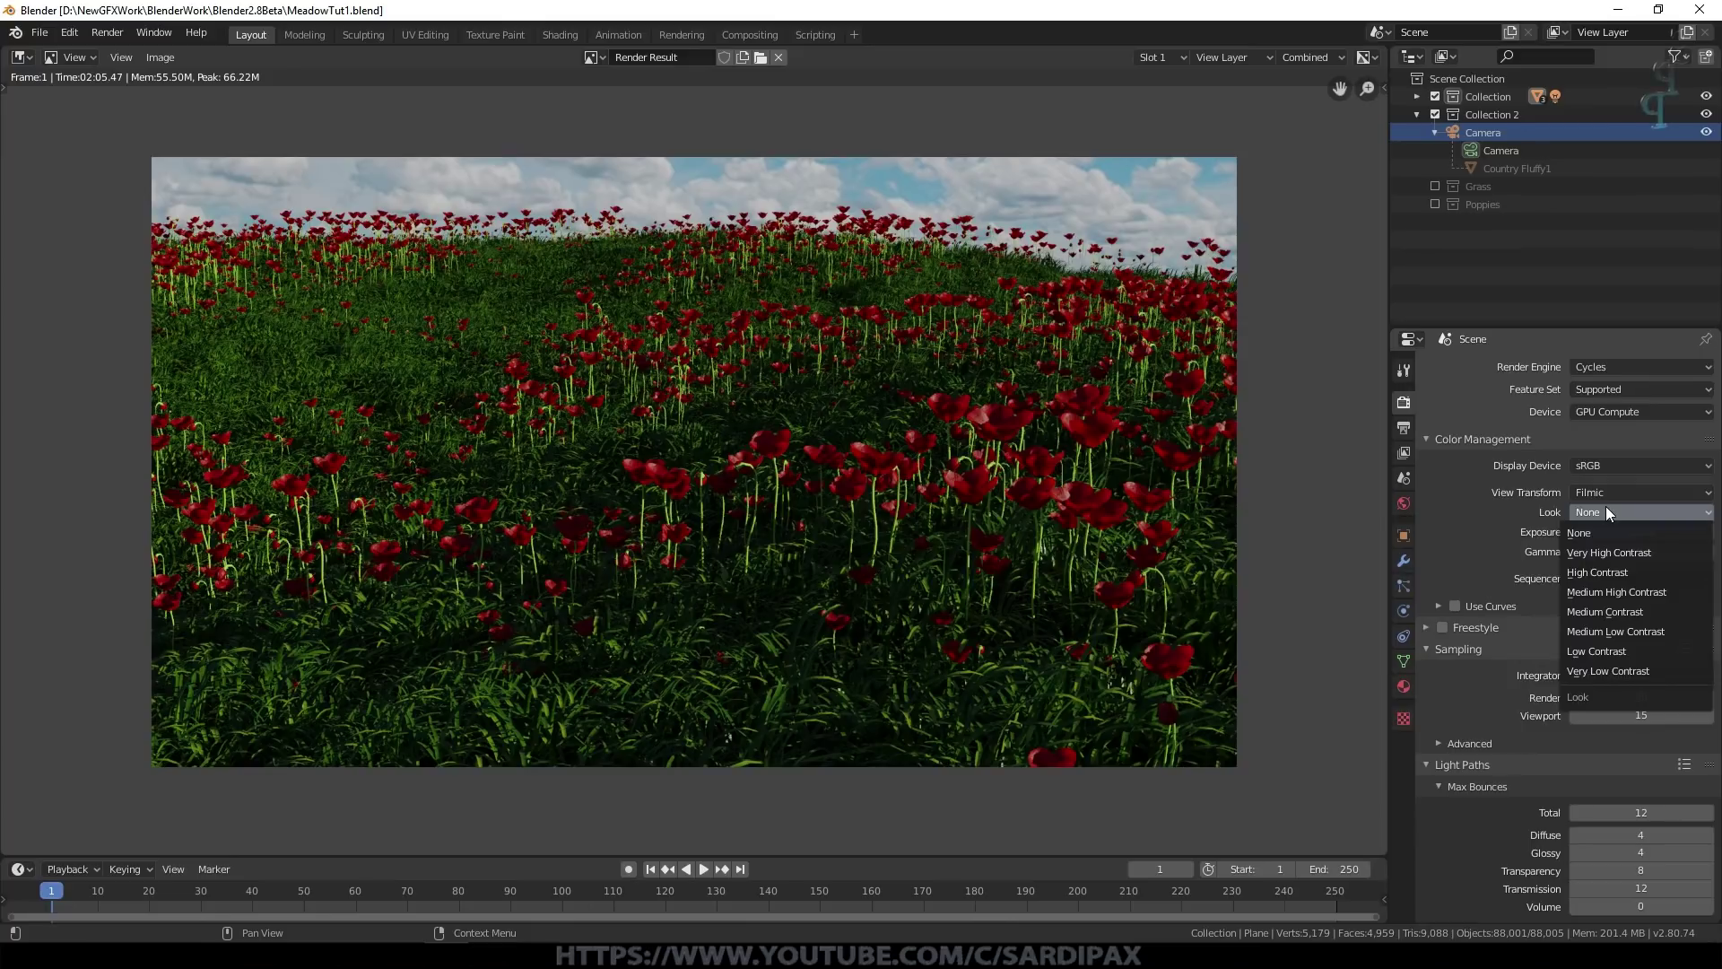
pyautogui.click(1622, 557)
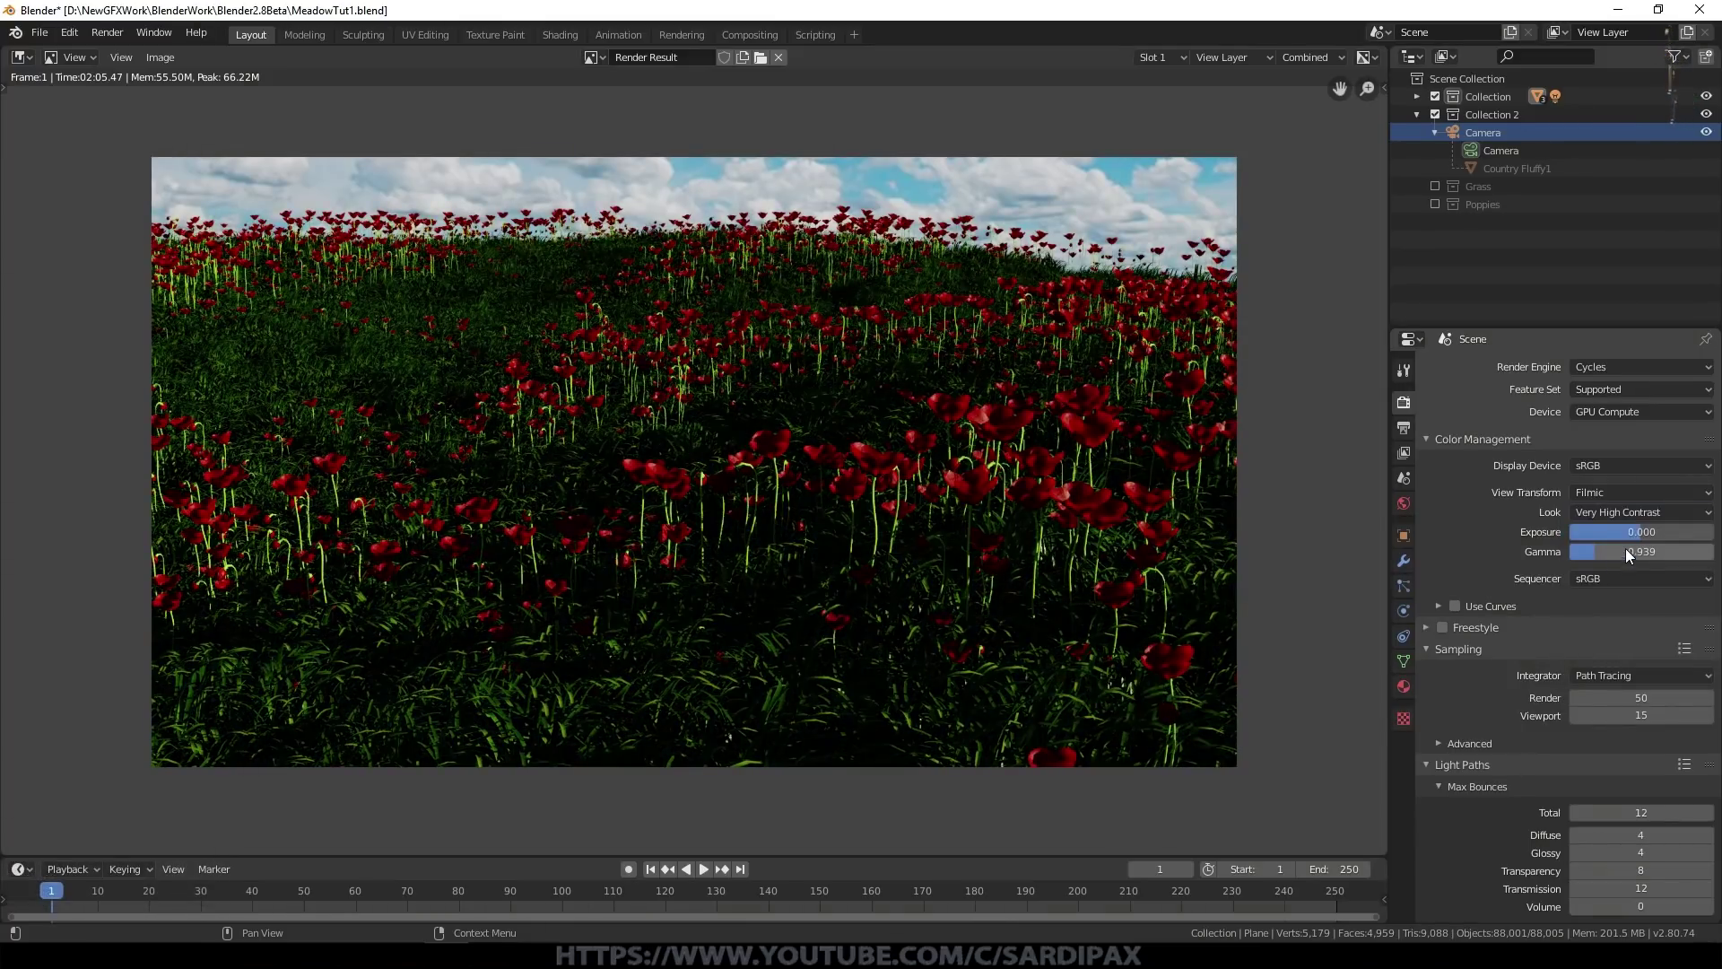
pyautogui.click(1631, 521)
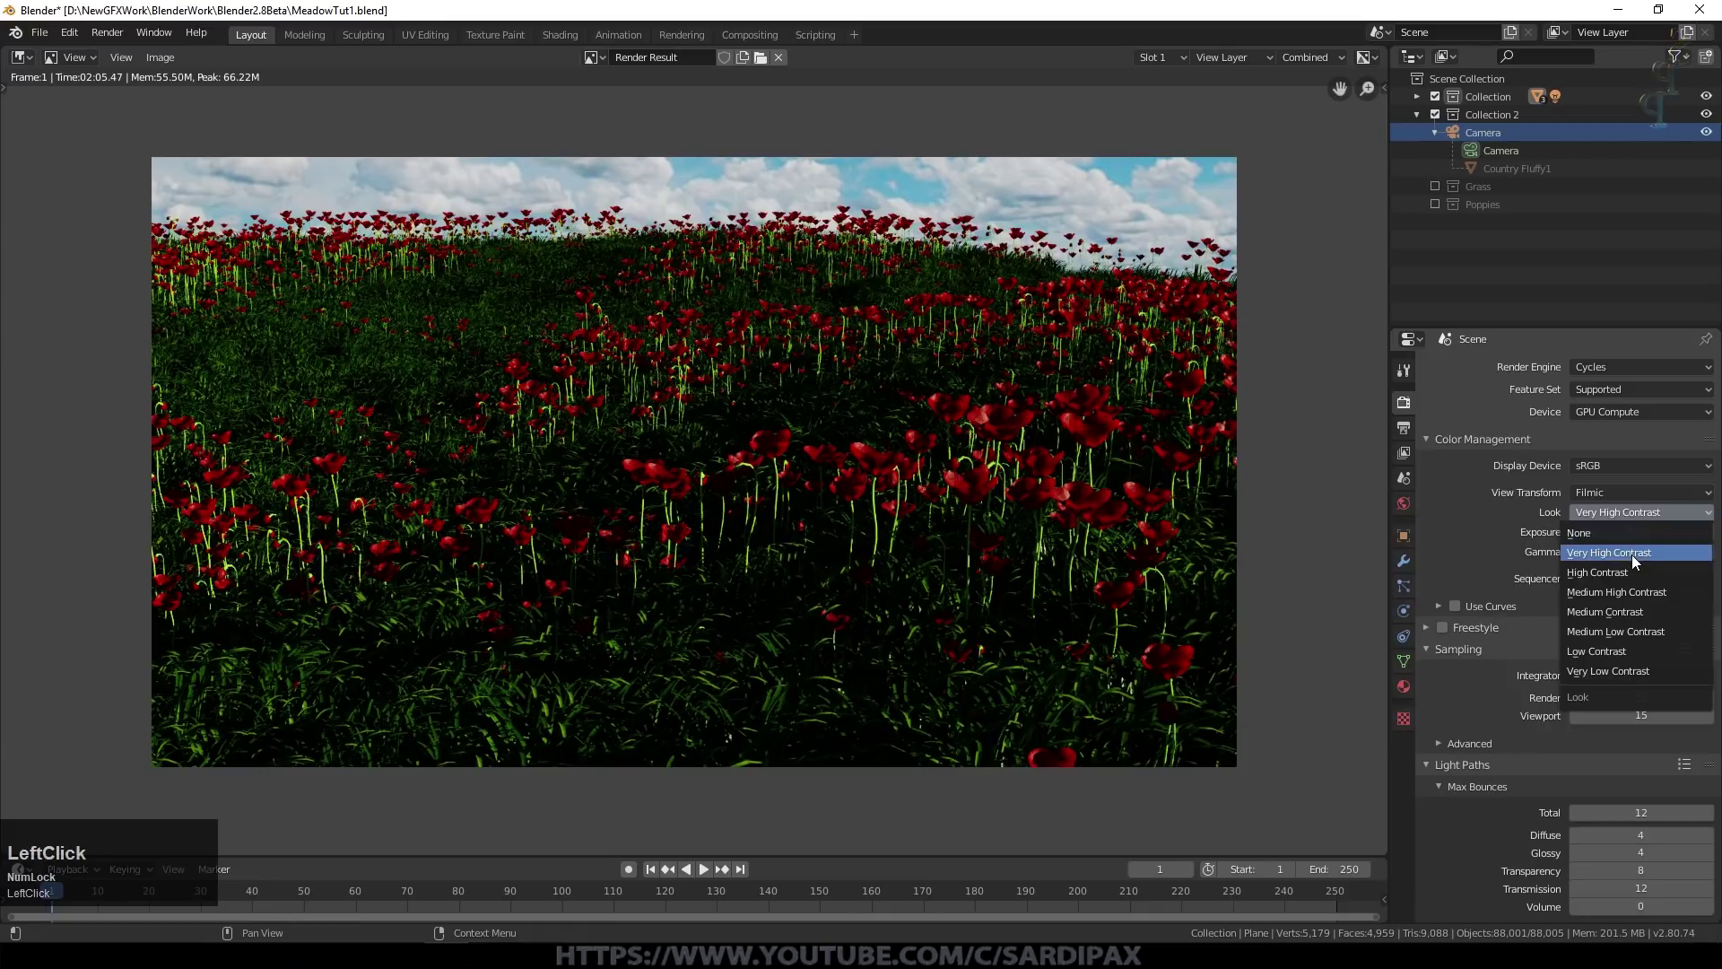
pyautogui.click(1634, 652)
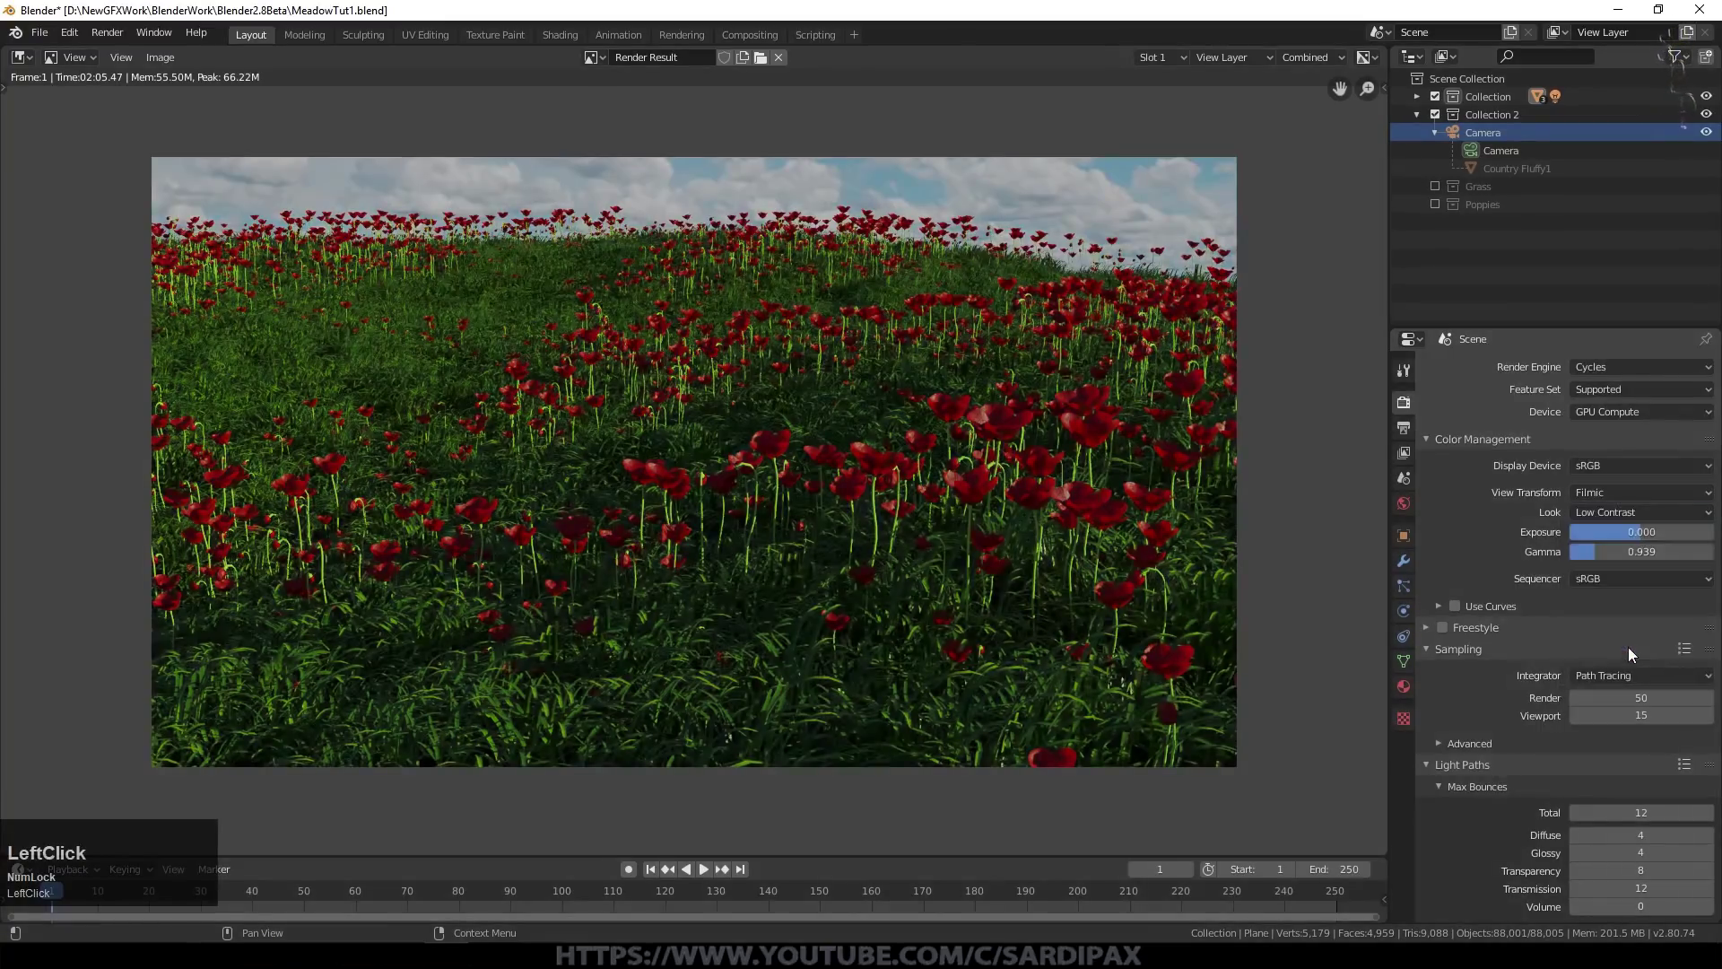
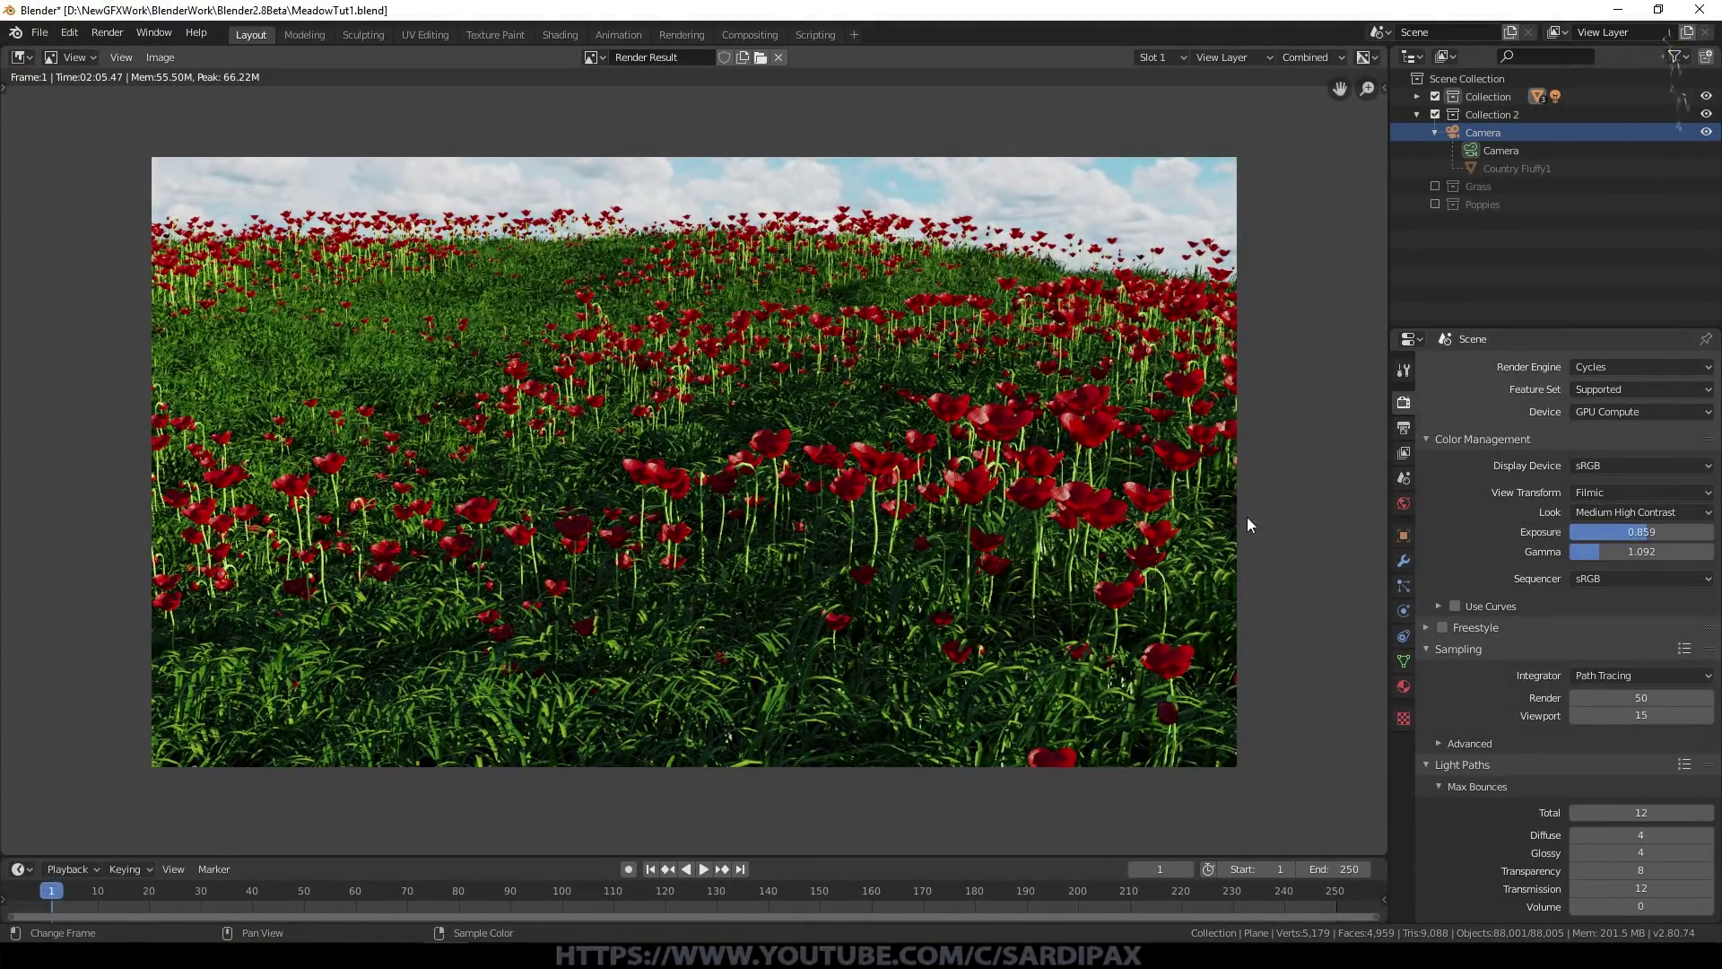
# Step: Turn the upper area into the Compositor with Use Nodes on, showing Render Layers linked to Composite
pyautogui.click(1388, 81)
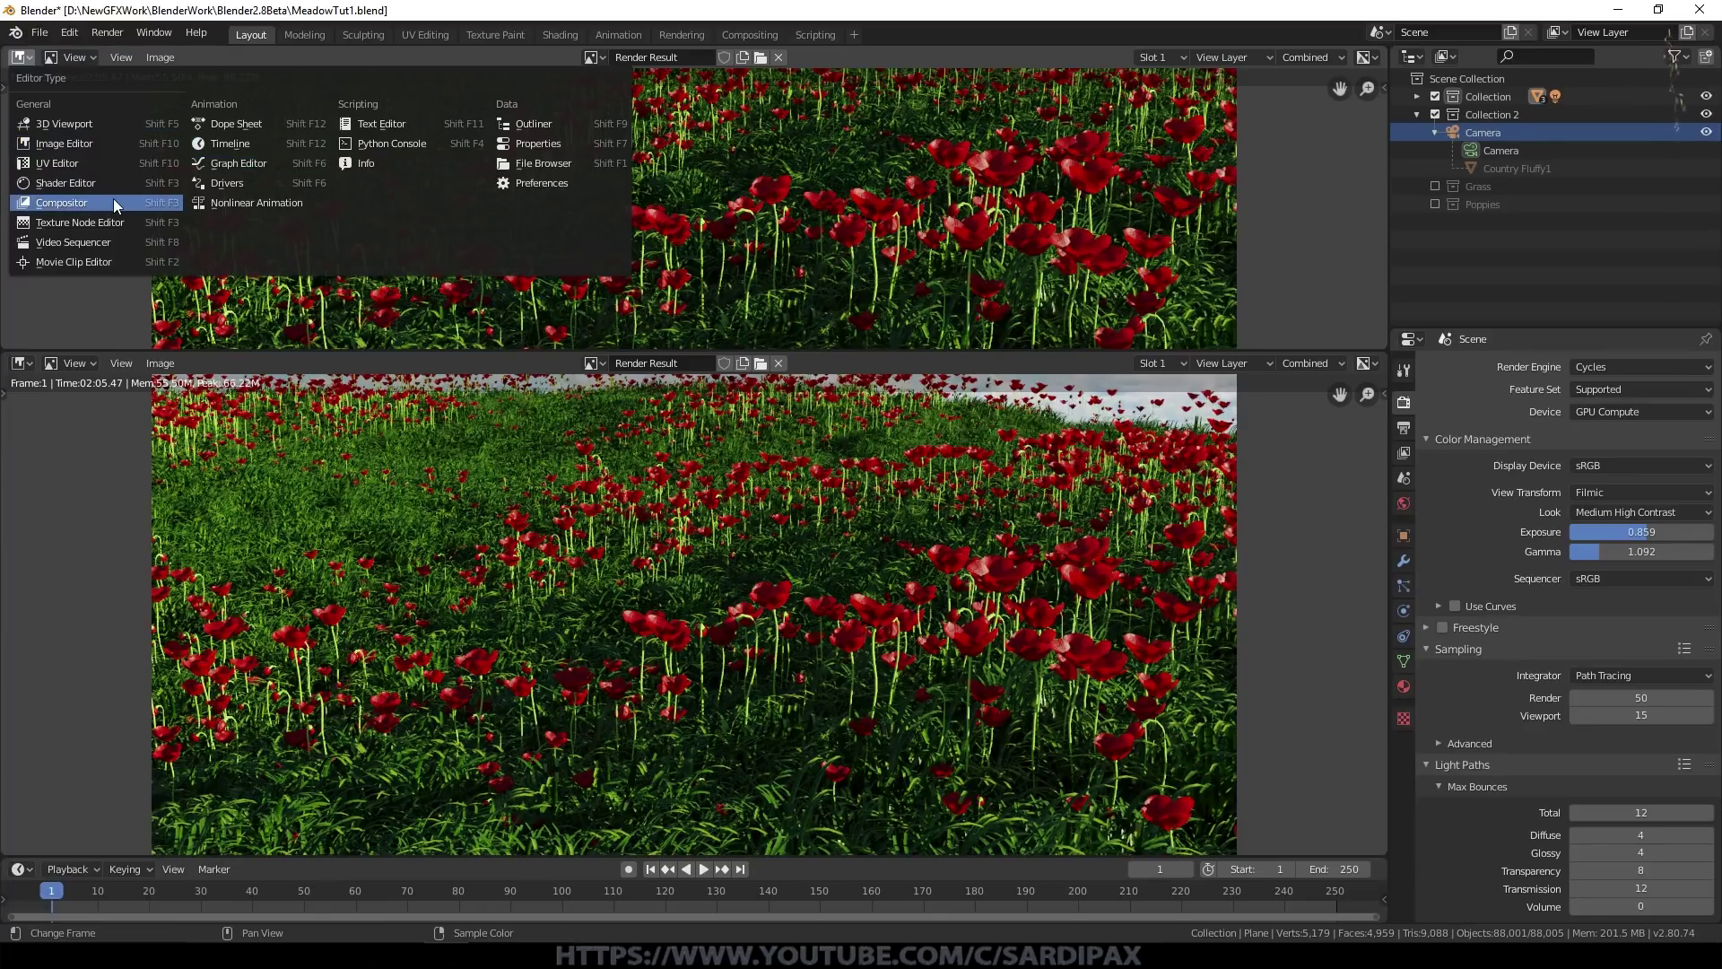
pyautogui.click(119, 203)
pyautogui.press('n')
pyautogui.click(206, 62)
pyautogui.scroll(-3)
pyautogui.scroll(3)
pyautogui.click(590, 127)
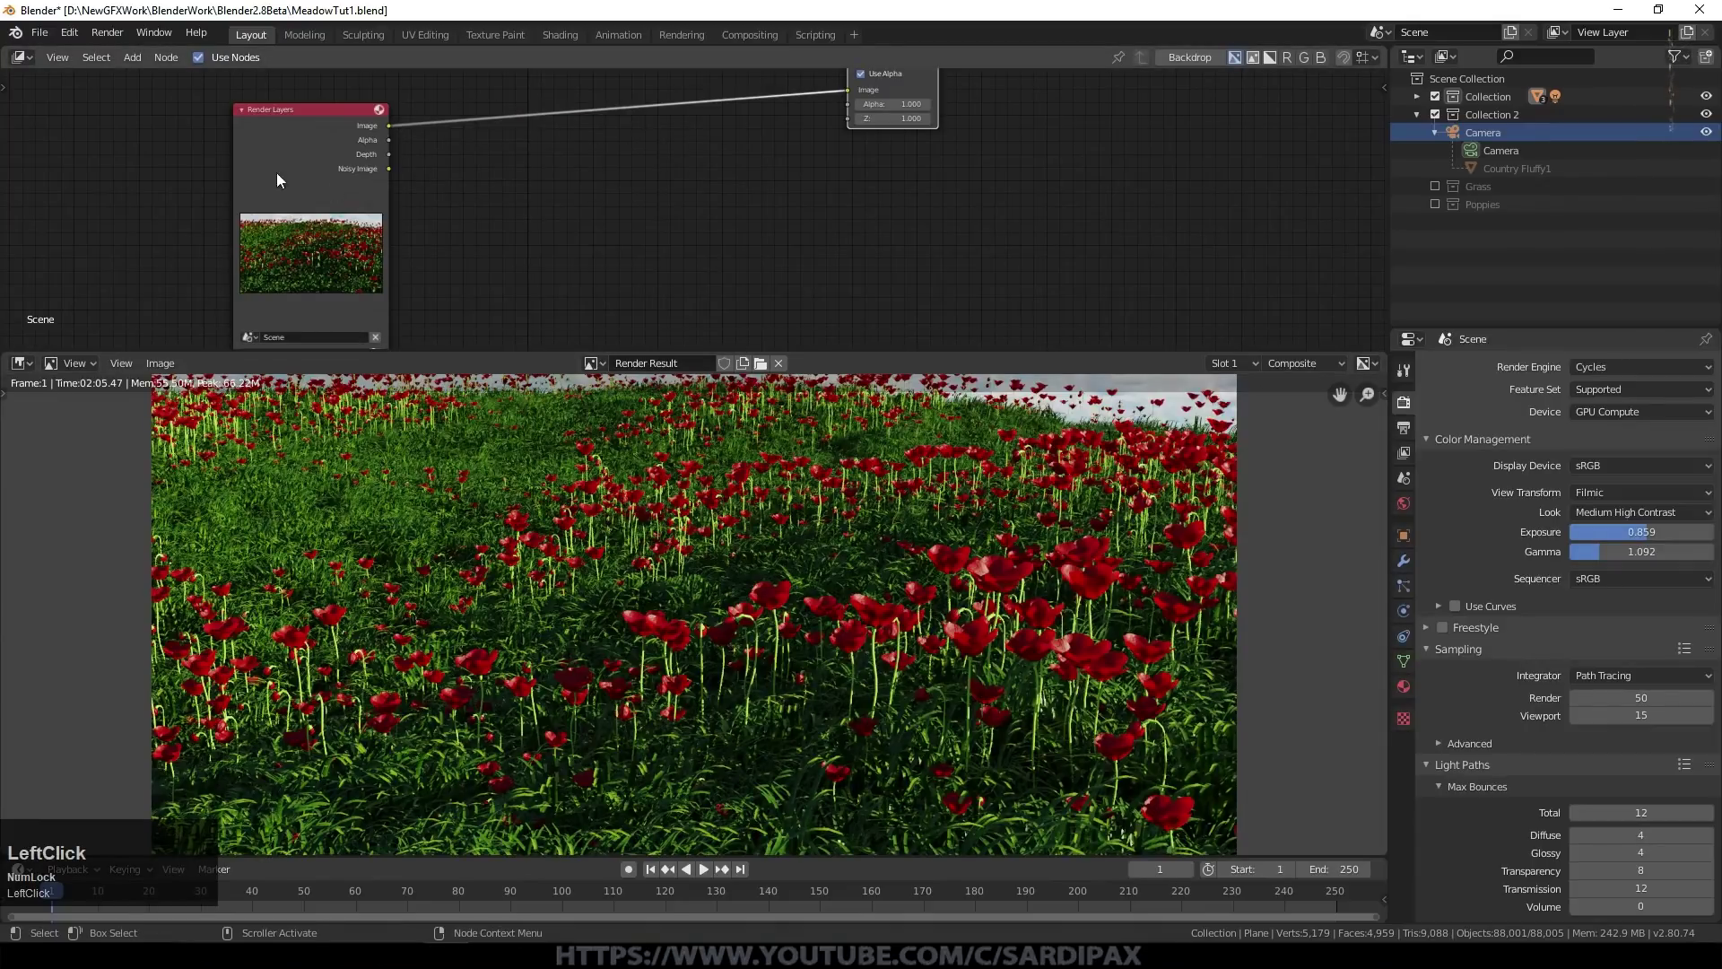
pyautogui.middleClick(529, 193)
pyautogui.scroll(-3)
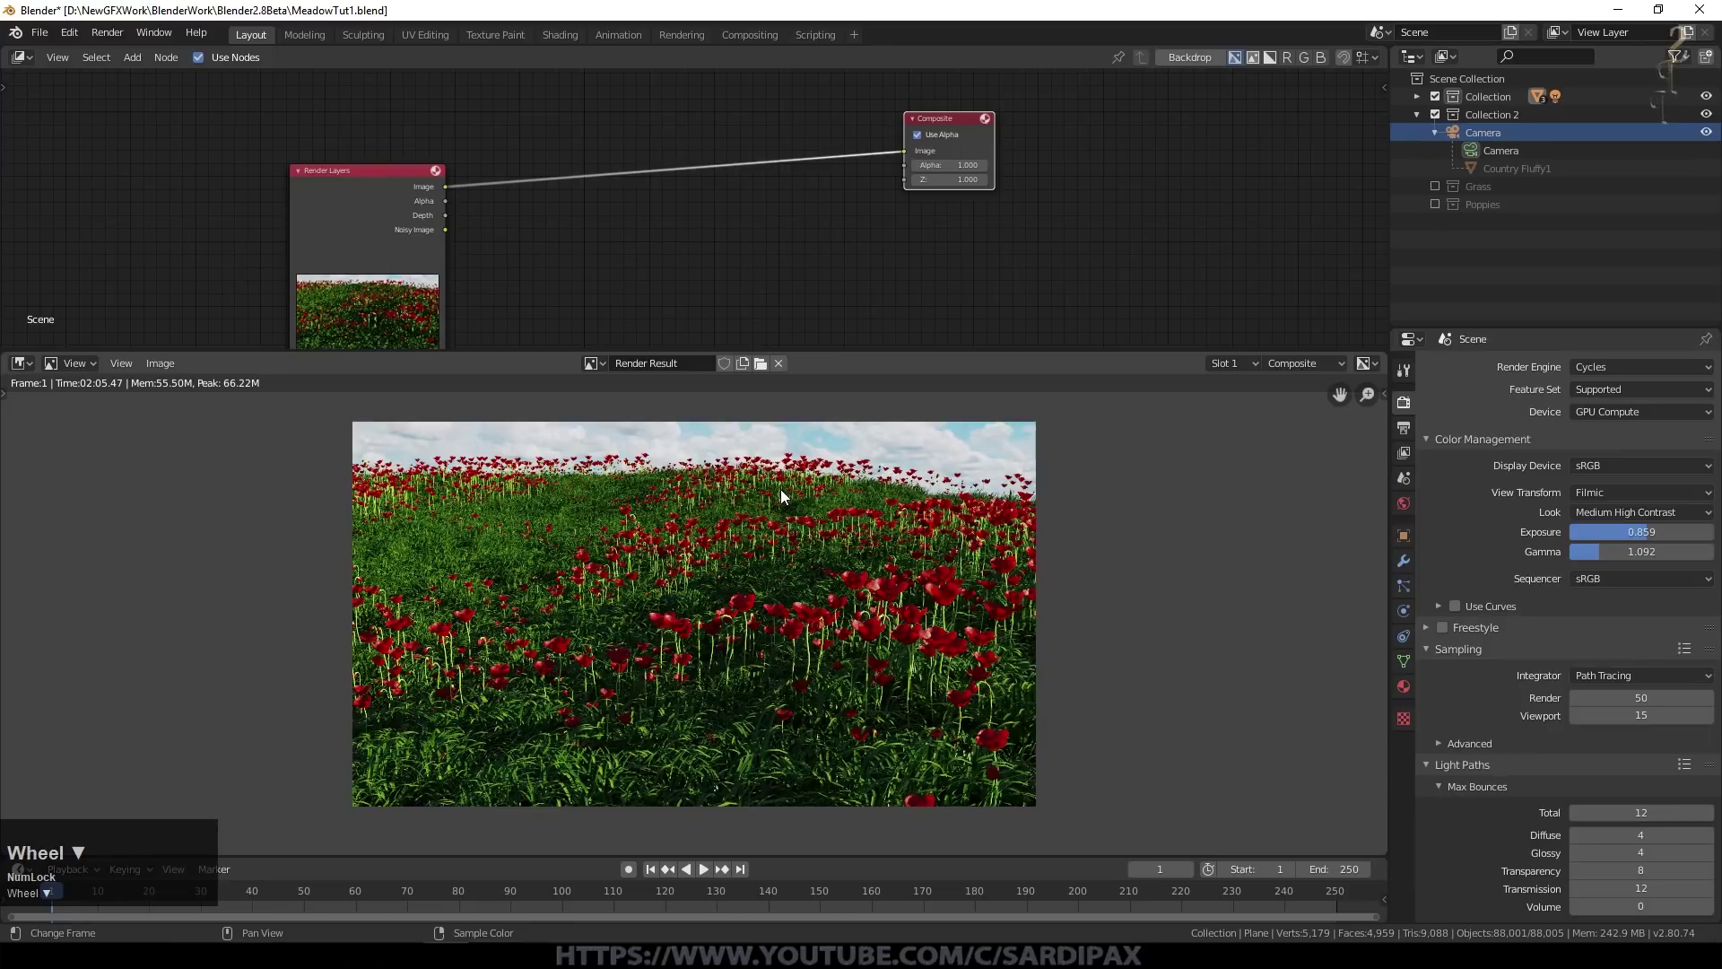
pyautogui.scroll(3)
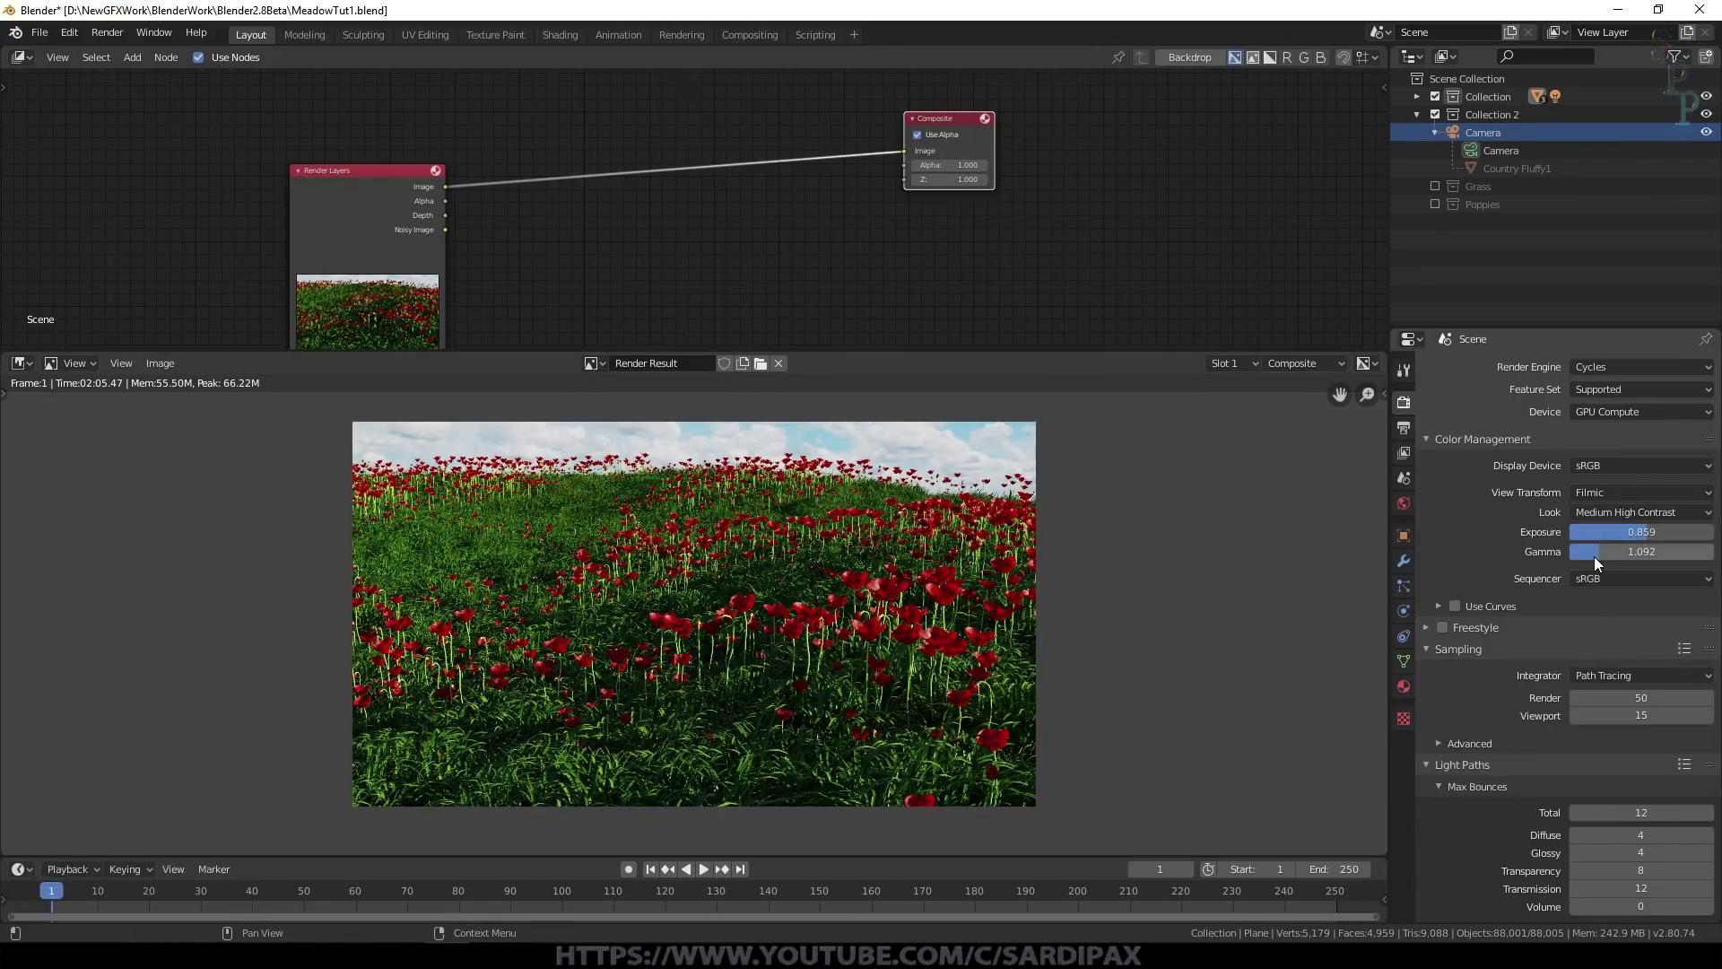
# Step: Lower the Color Management gamma to 0.900
pyautogui.click(1619, 556)
pyautogui.press('KP_Decimal')
pyautogui.press('KP_9')
pyautogui.press('KP_Enter')
pyautogui.scroll(3)
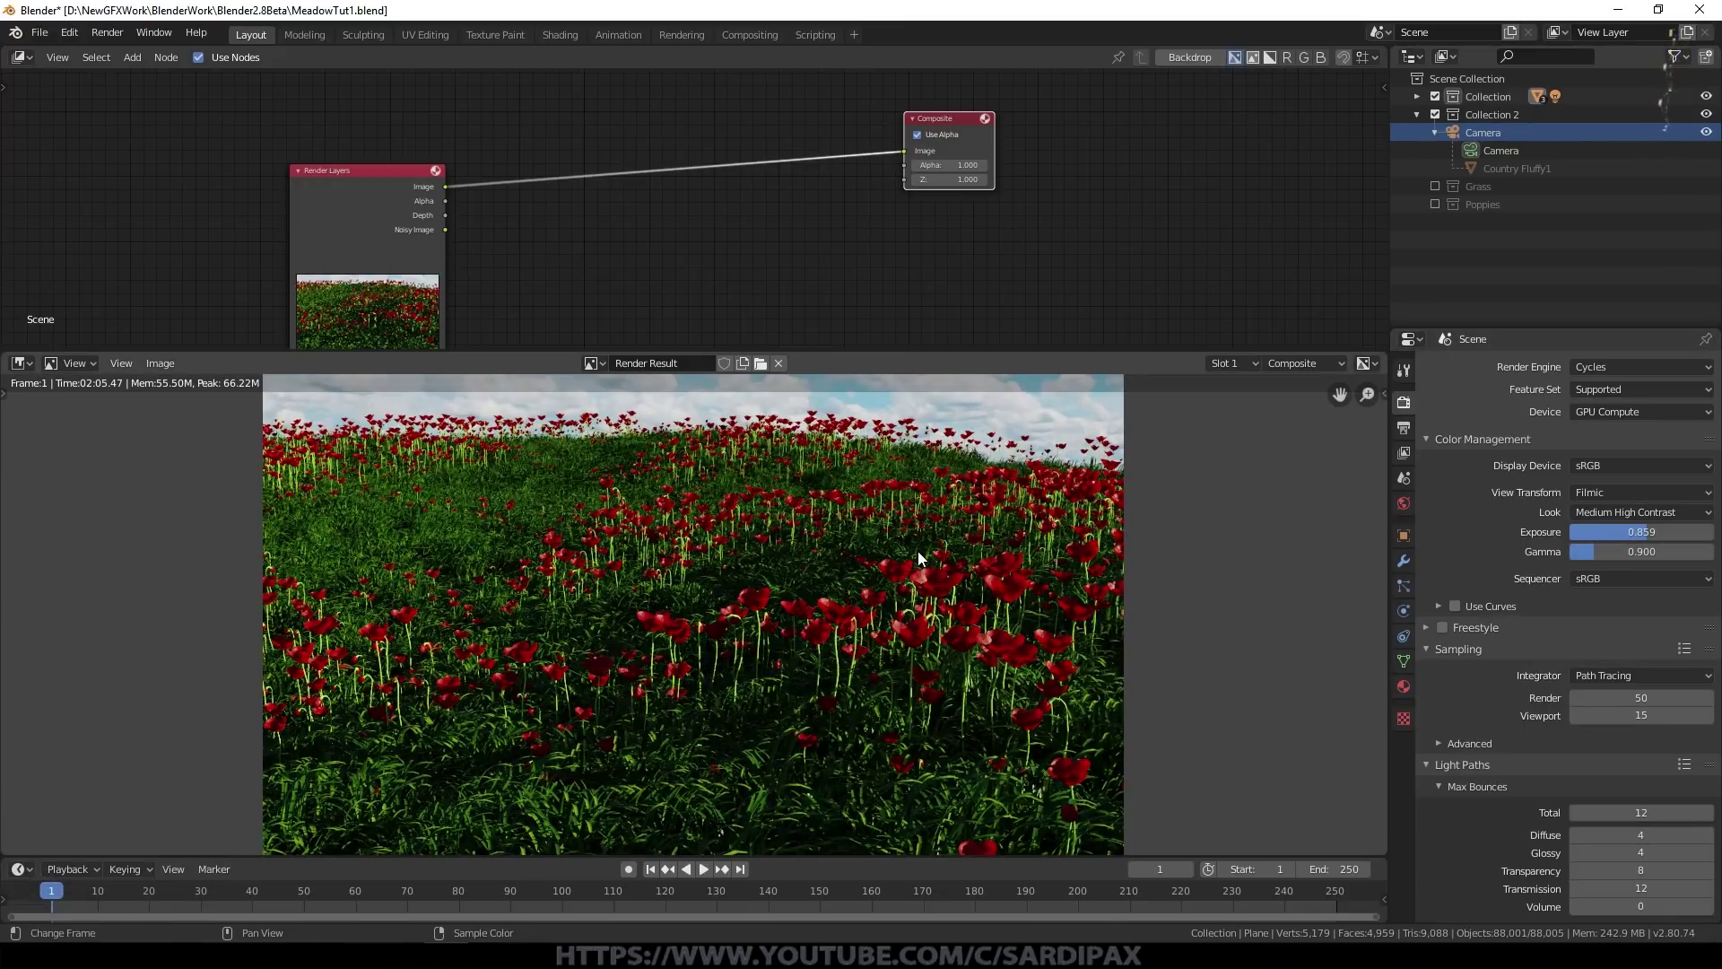
pyautogui.scroll(-3)
pyautogui.scroll(3)
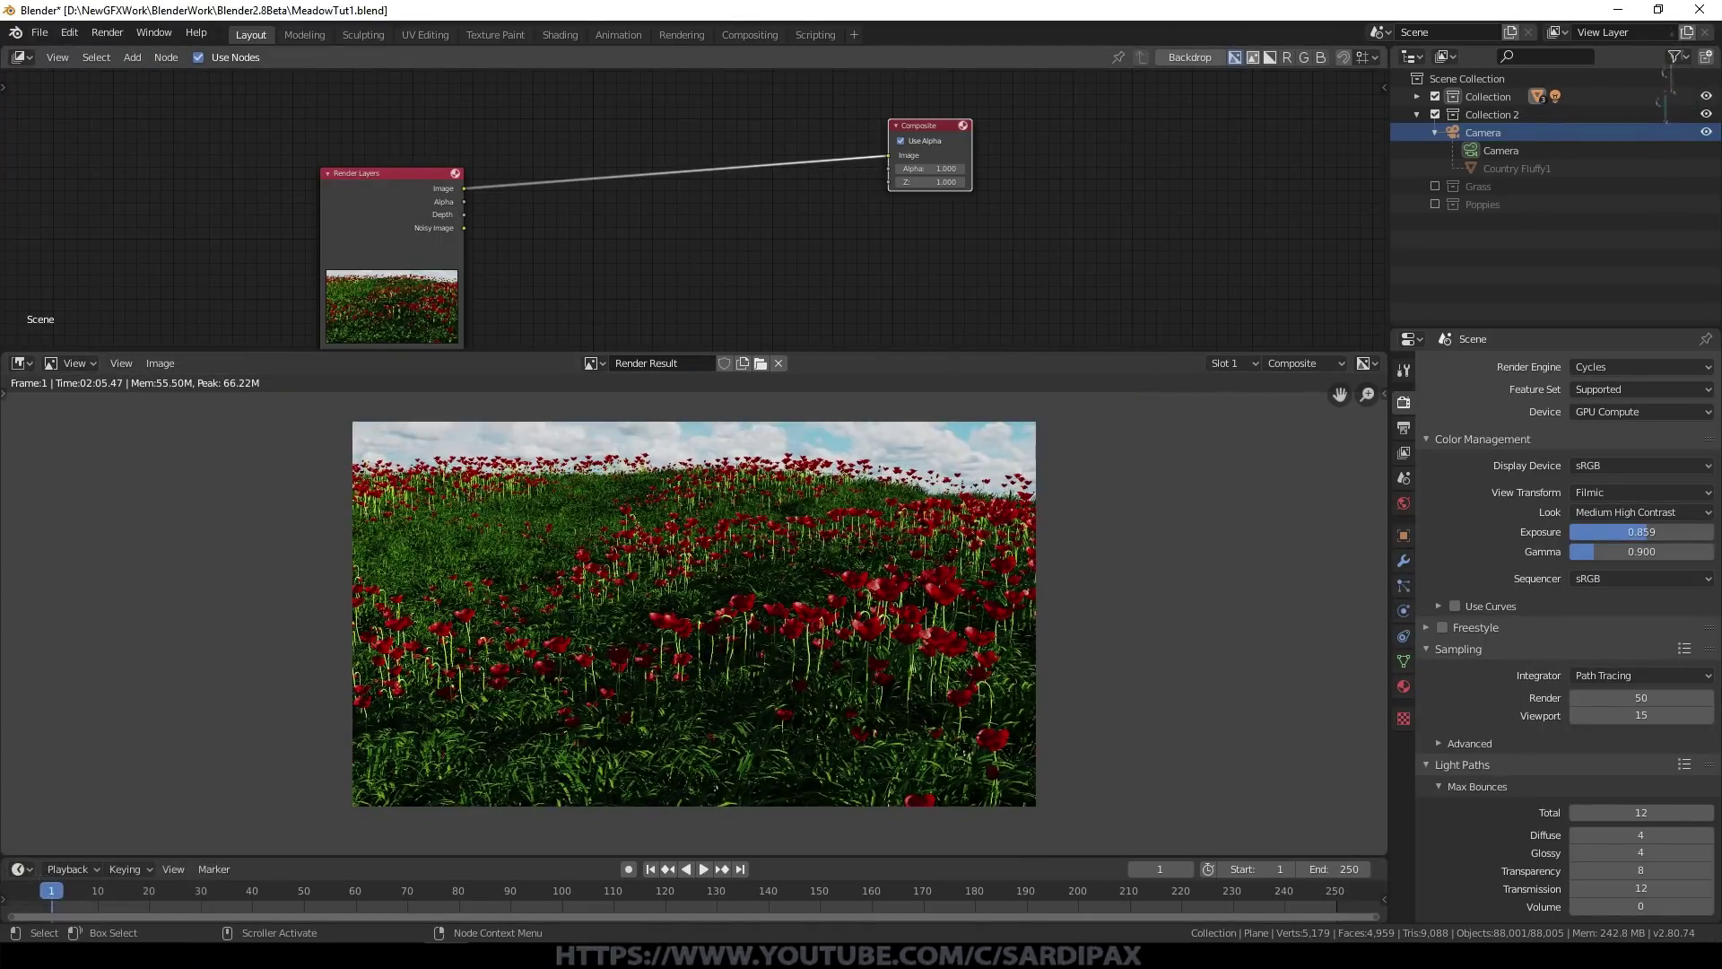
pyautogui.middleClick(180, 57)
# Step: Add an Ellipse Mask node from the Matte menu and adjust its width
pyautogui.click(141, 64)
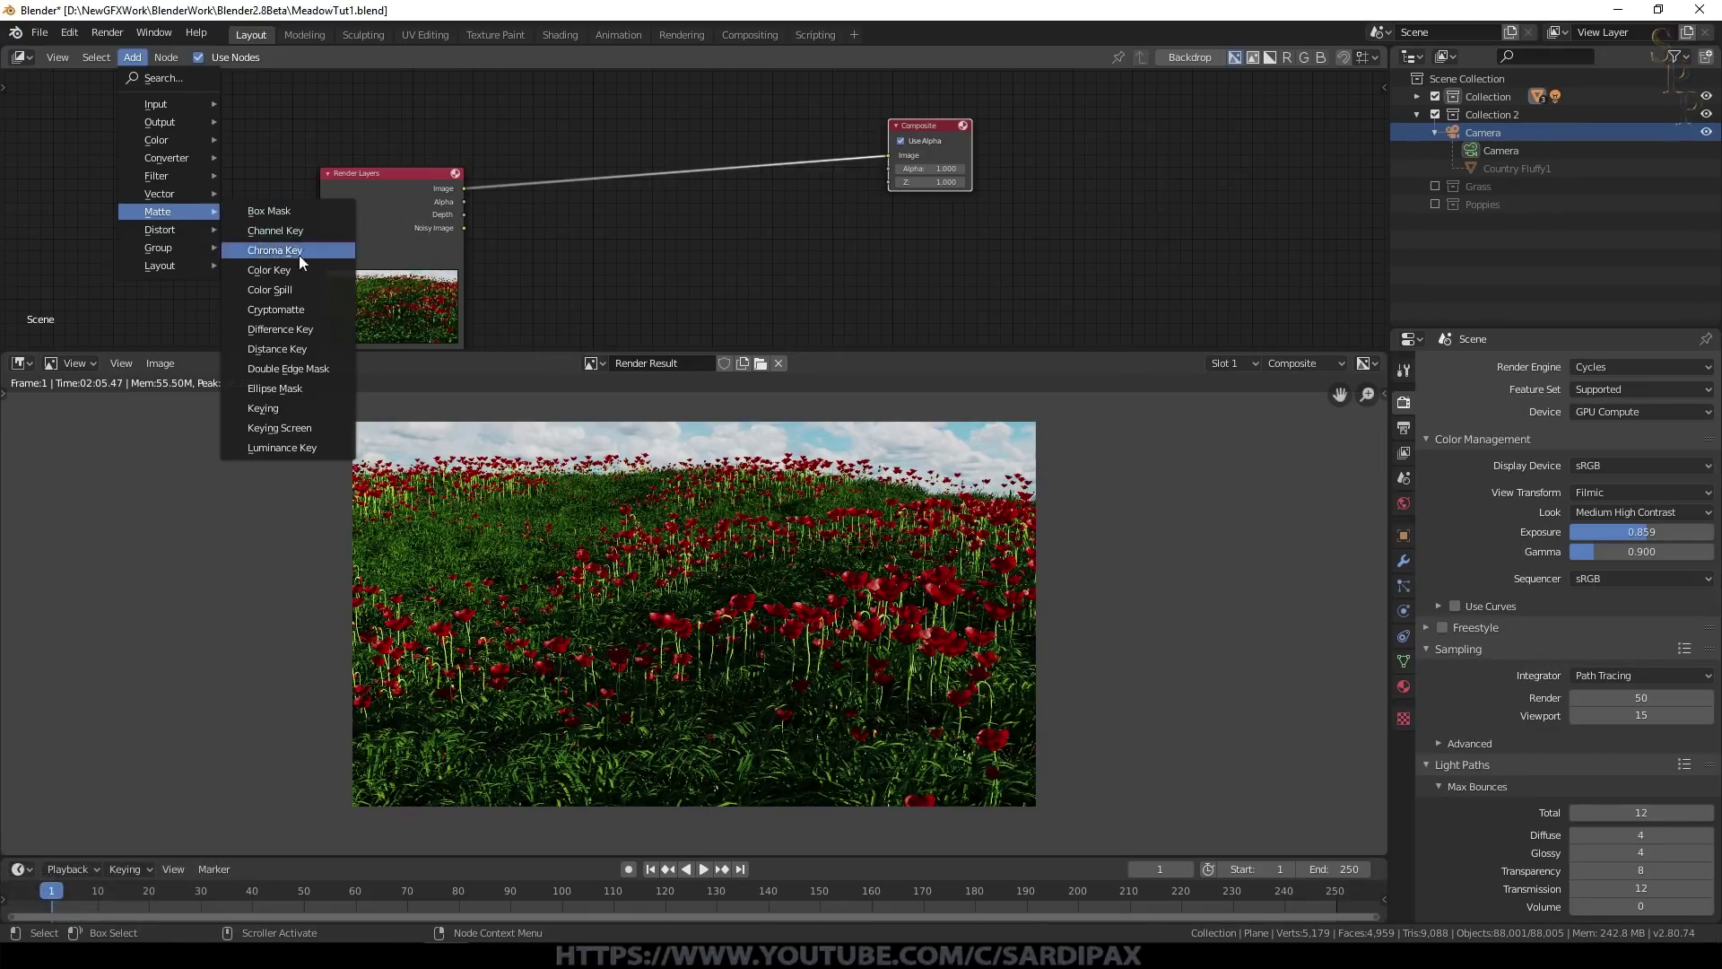
pyautogui.click(304, 393)
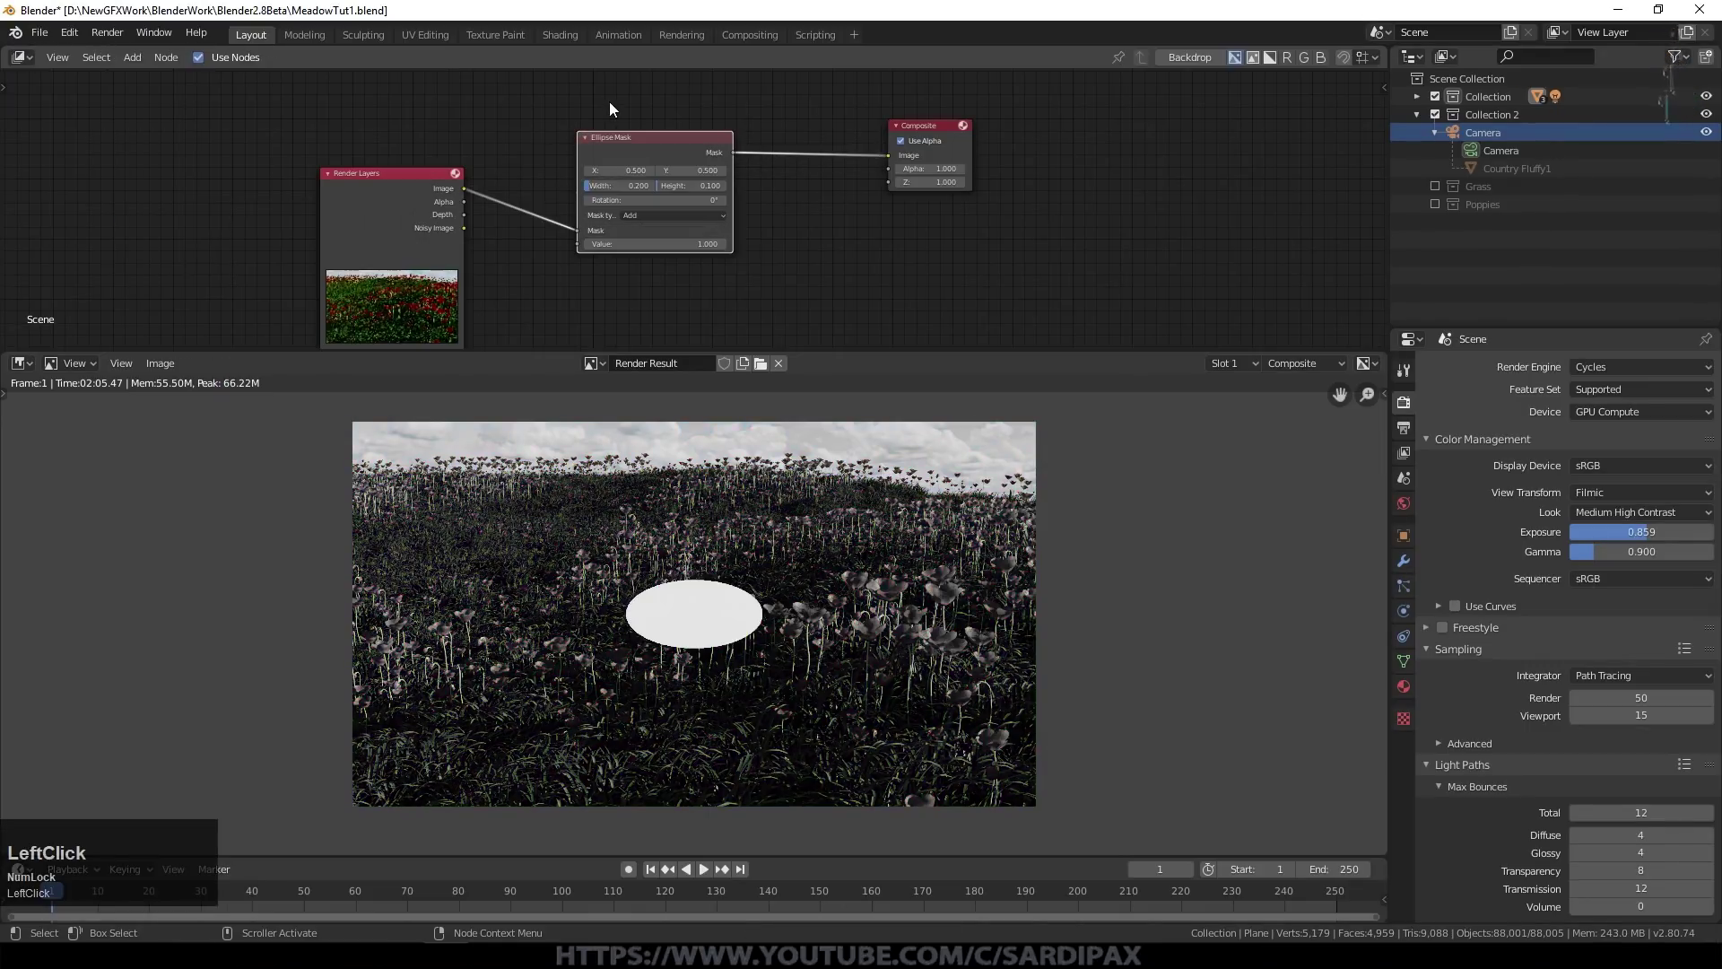
pyautogui.scroll(3)
pyautogui.scroll(-3)
pyautogui.scroll(3)
pyautogui.click(548, 180)
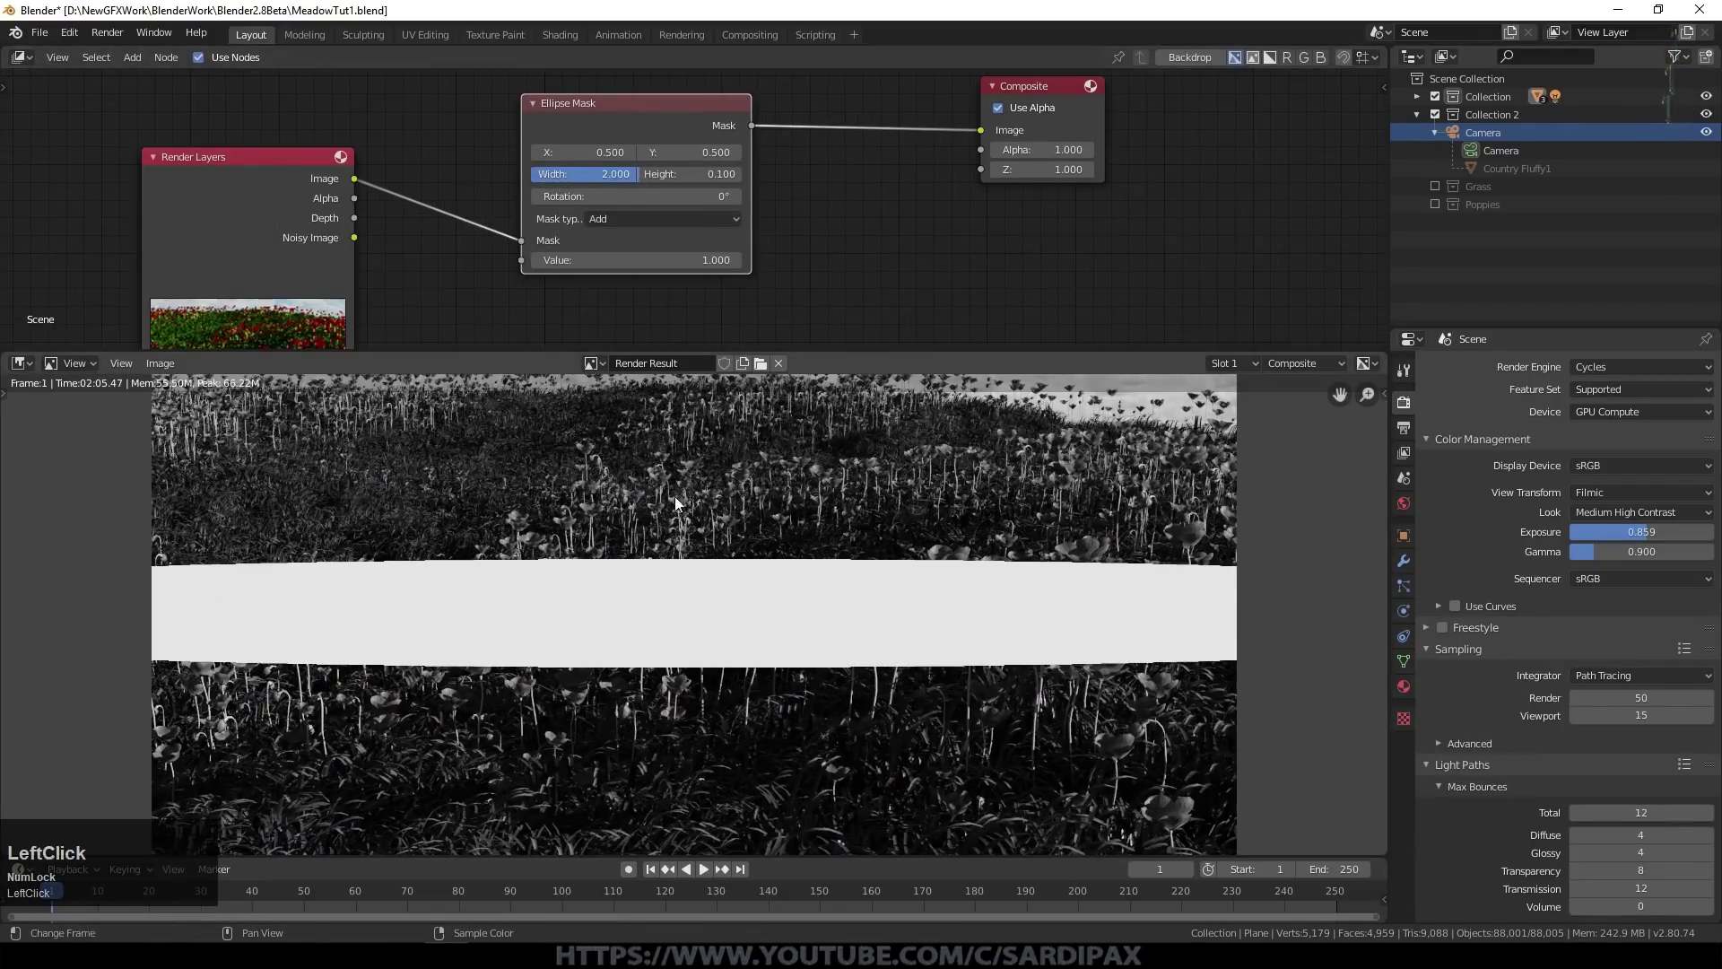
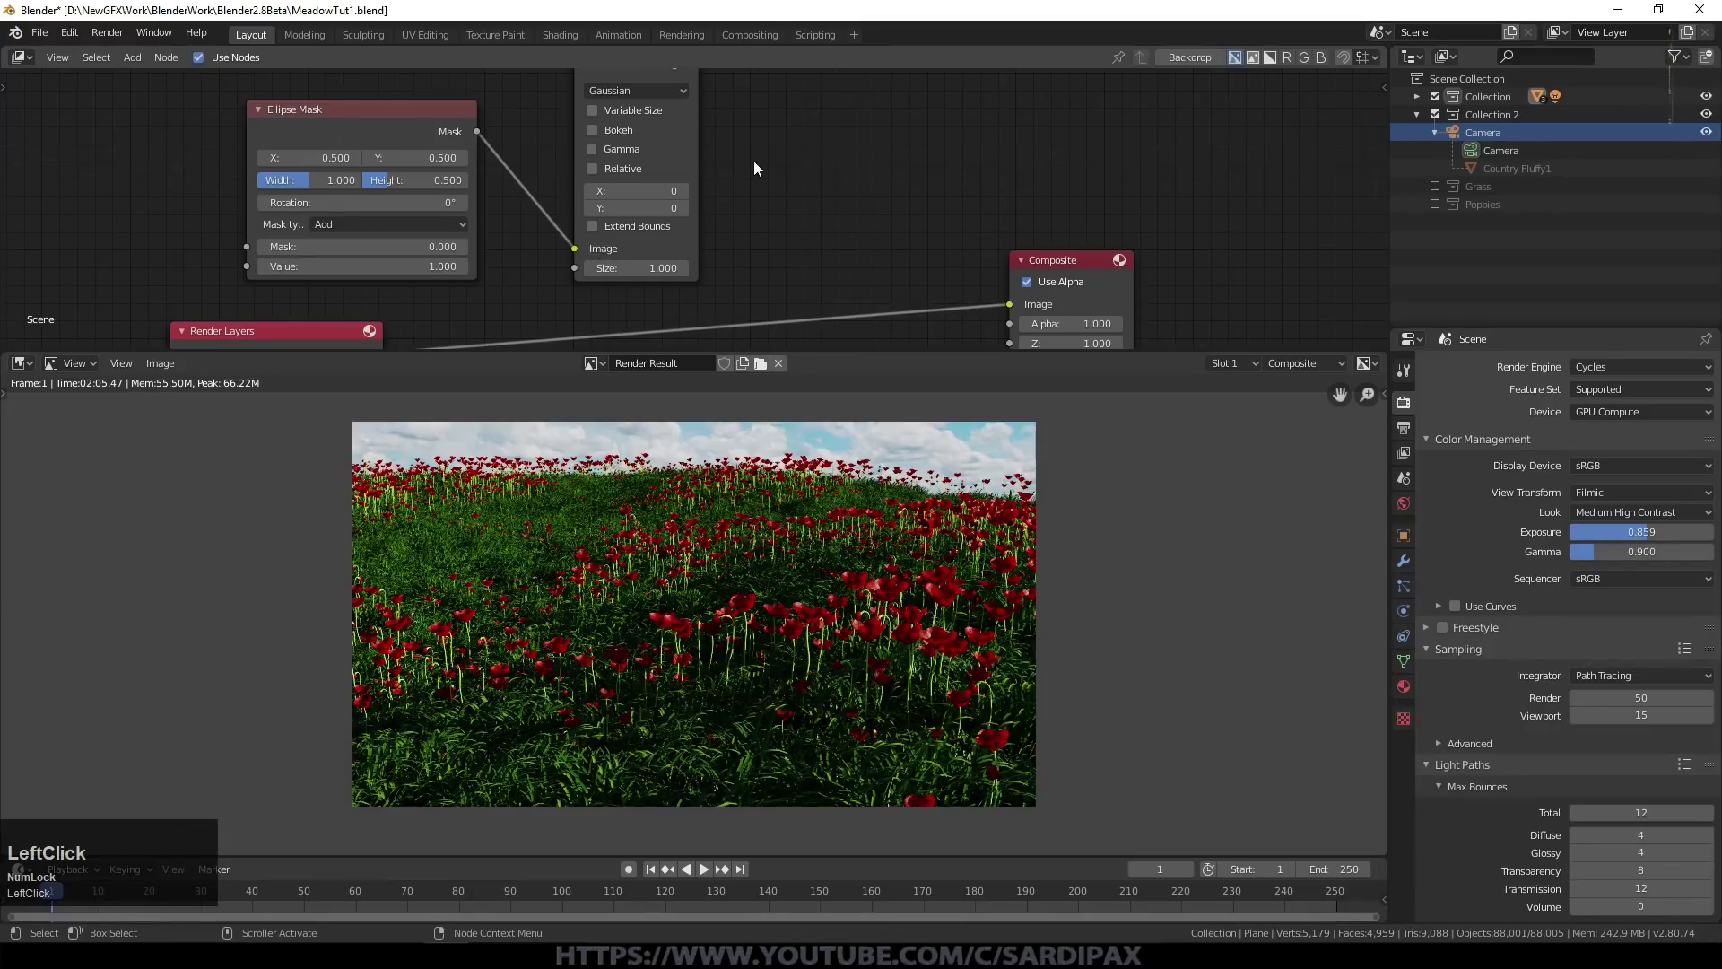
# Step: Set the Blur node to Fast Gaussian and wire the blurred mask into a Multiply mix before Composite
pyautogui.middleClick(760, 165)
pyautogui.click(638, 171)
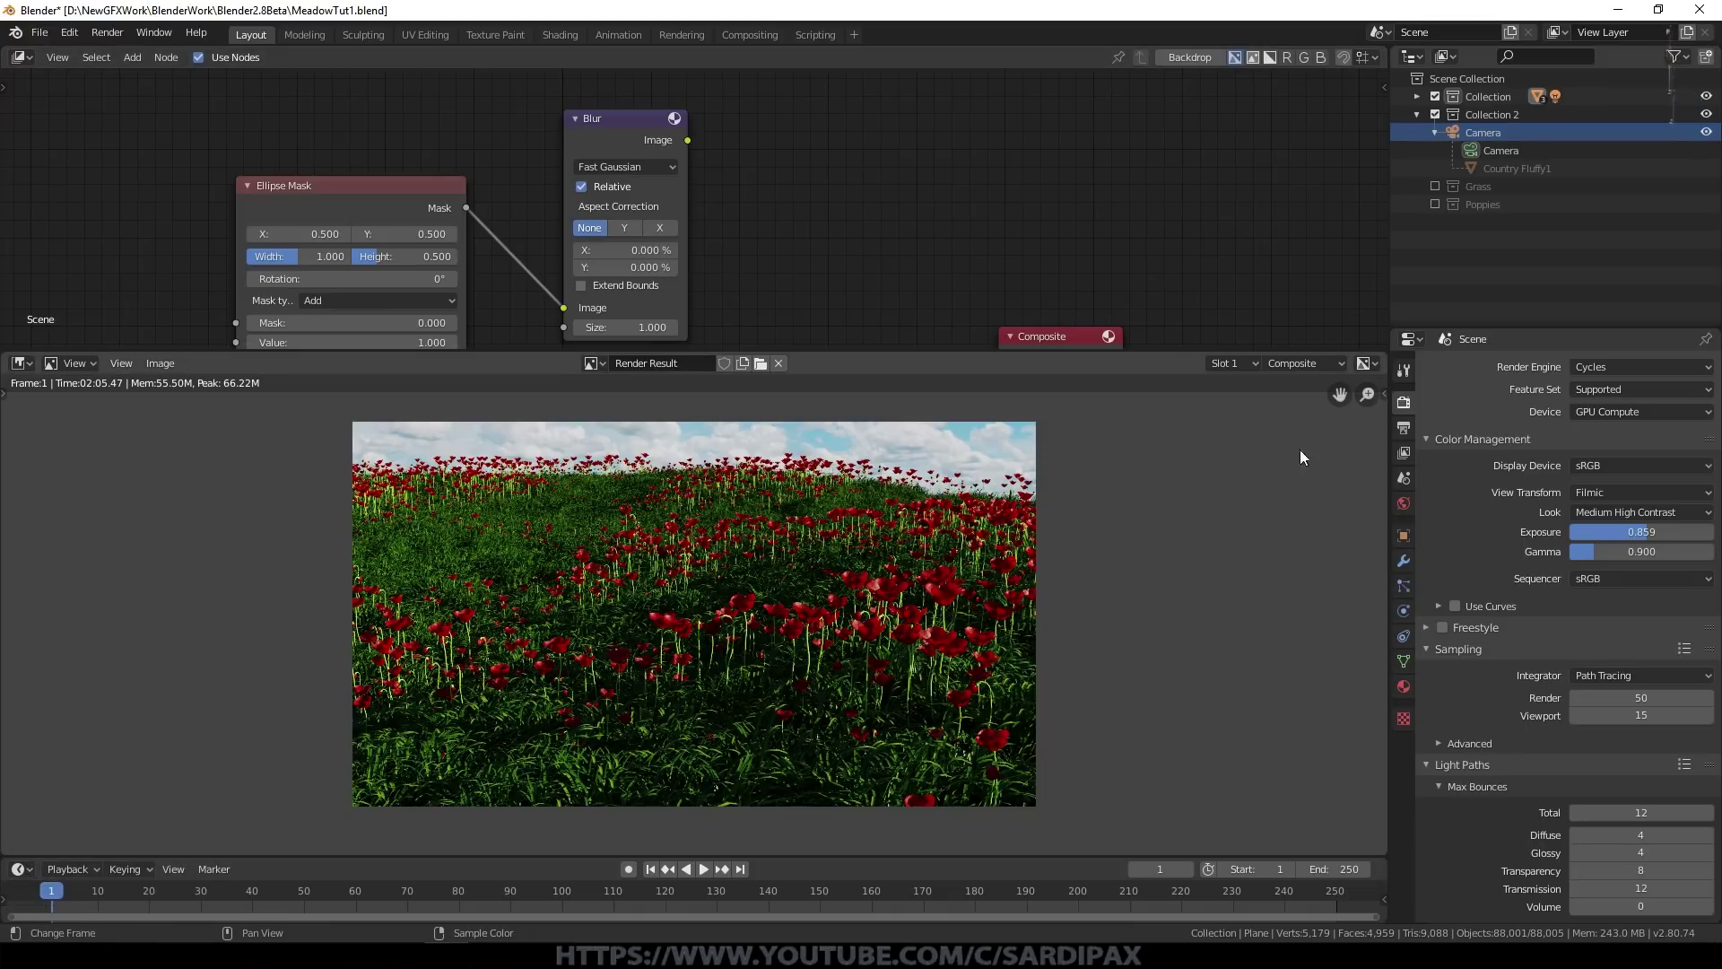
pyautogui.click(635, 234)
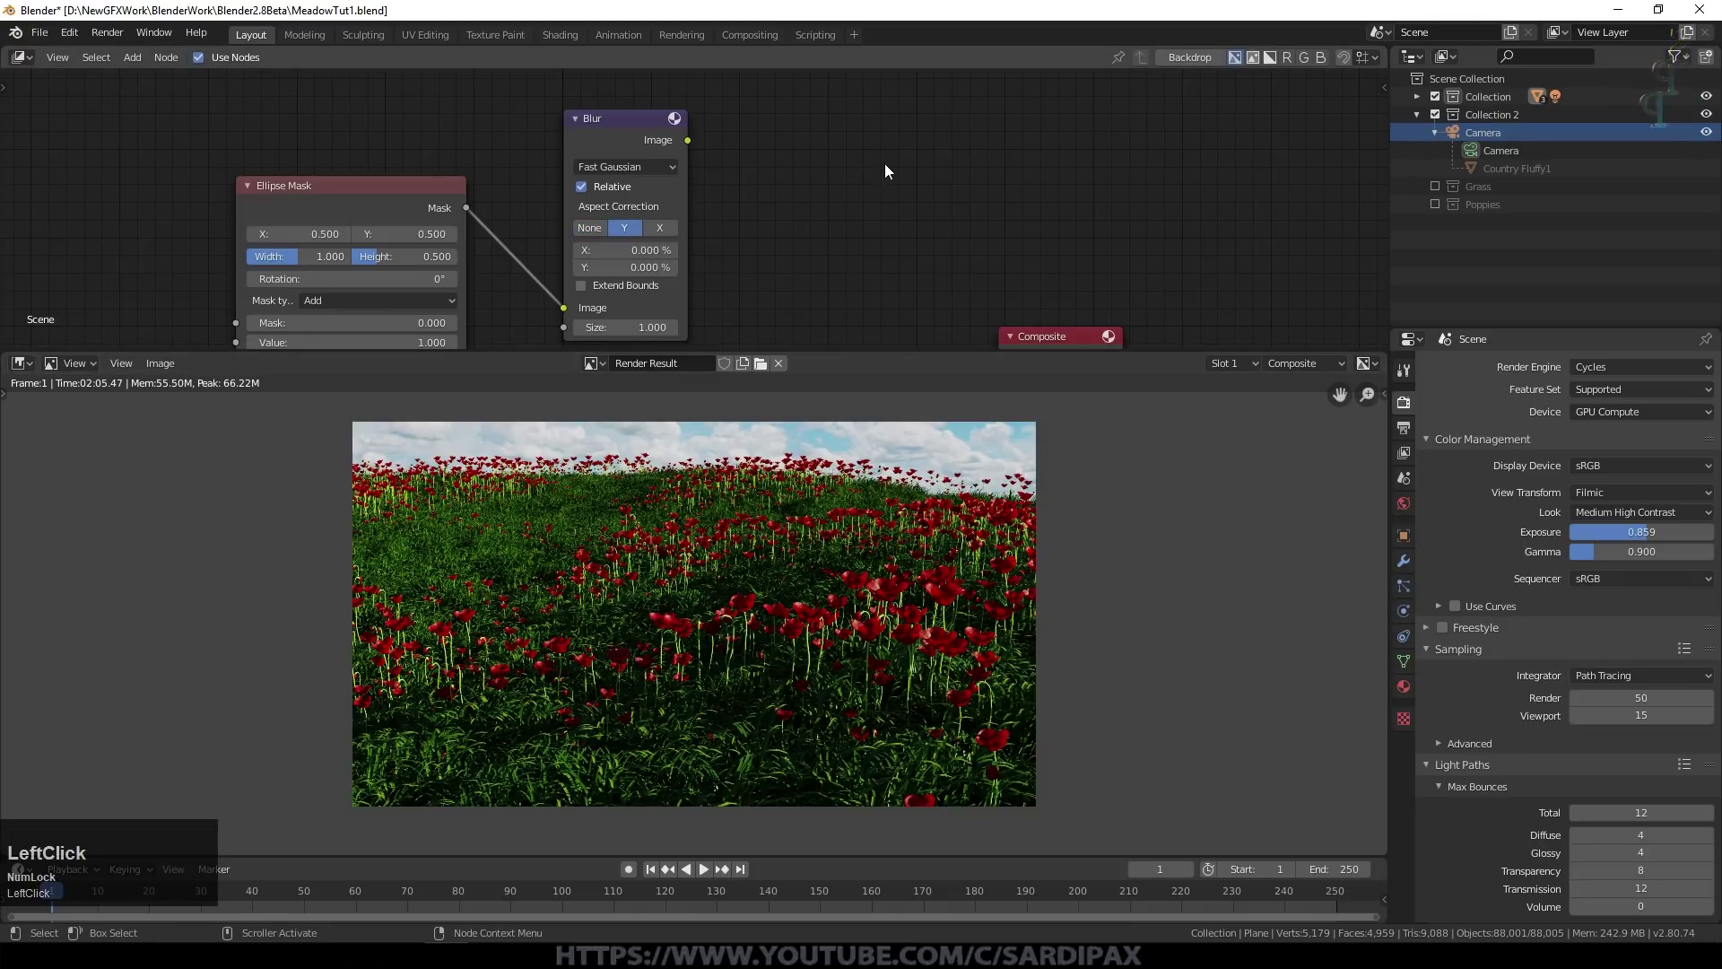
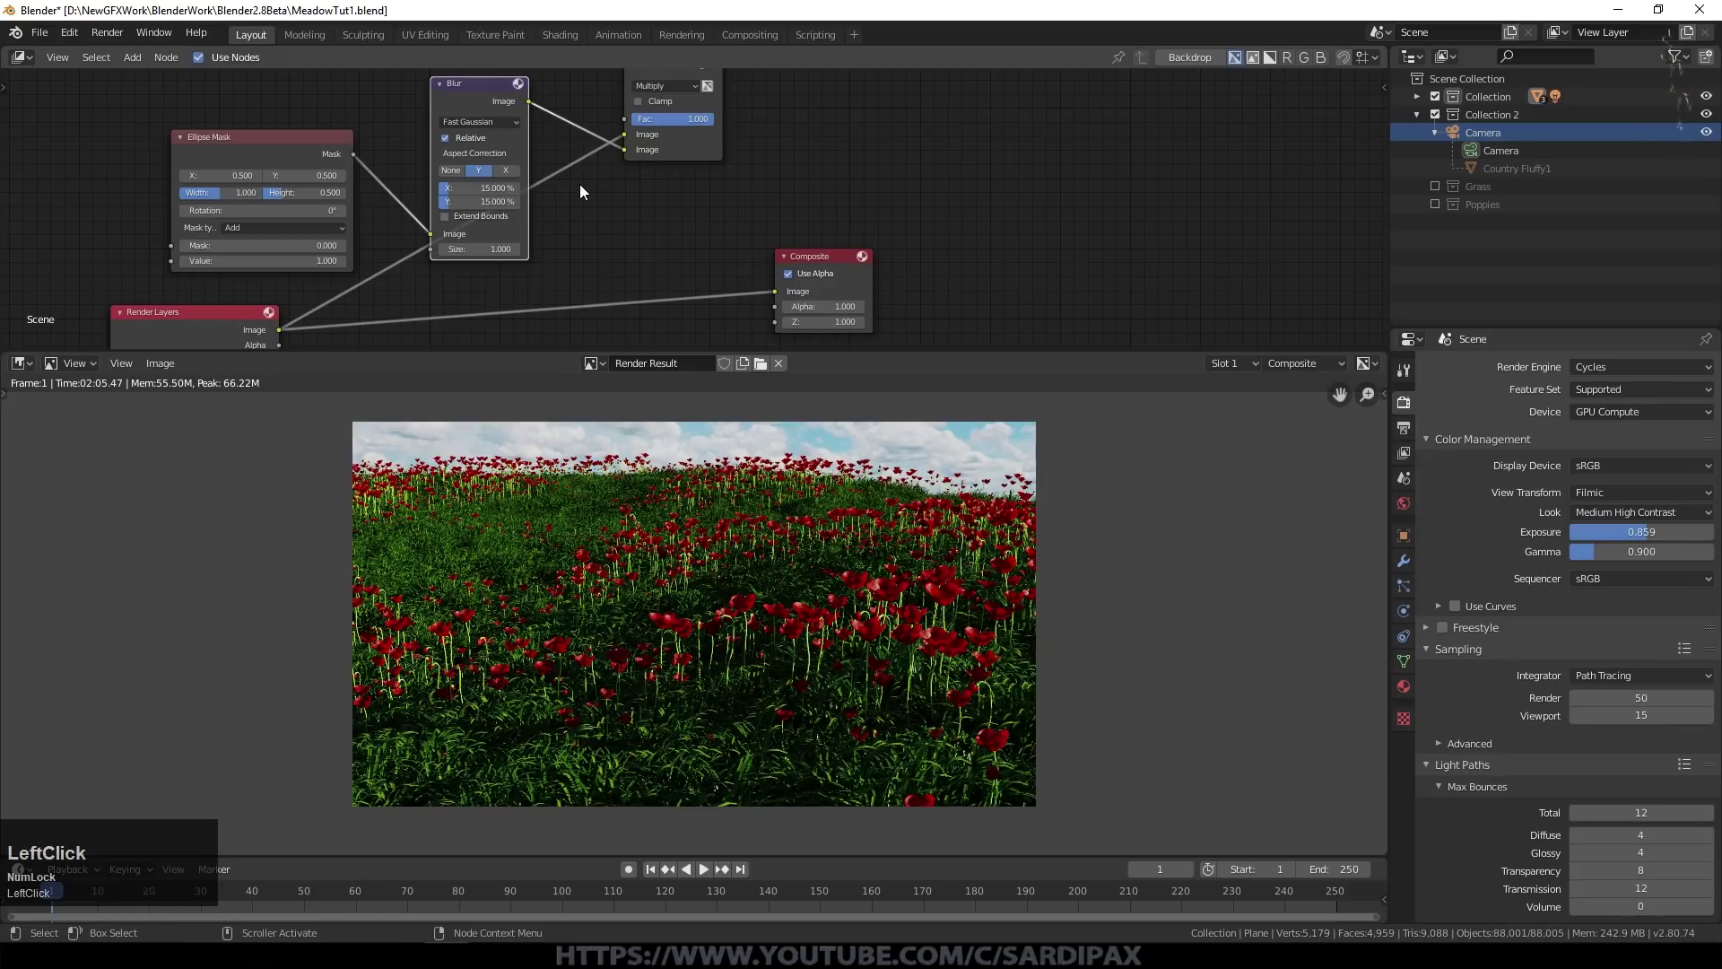
pyautogui.scroll(-3)
pyautogui.click(356, 307)
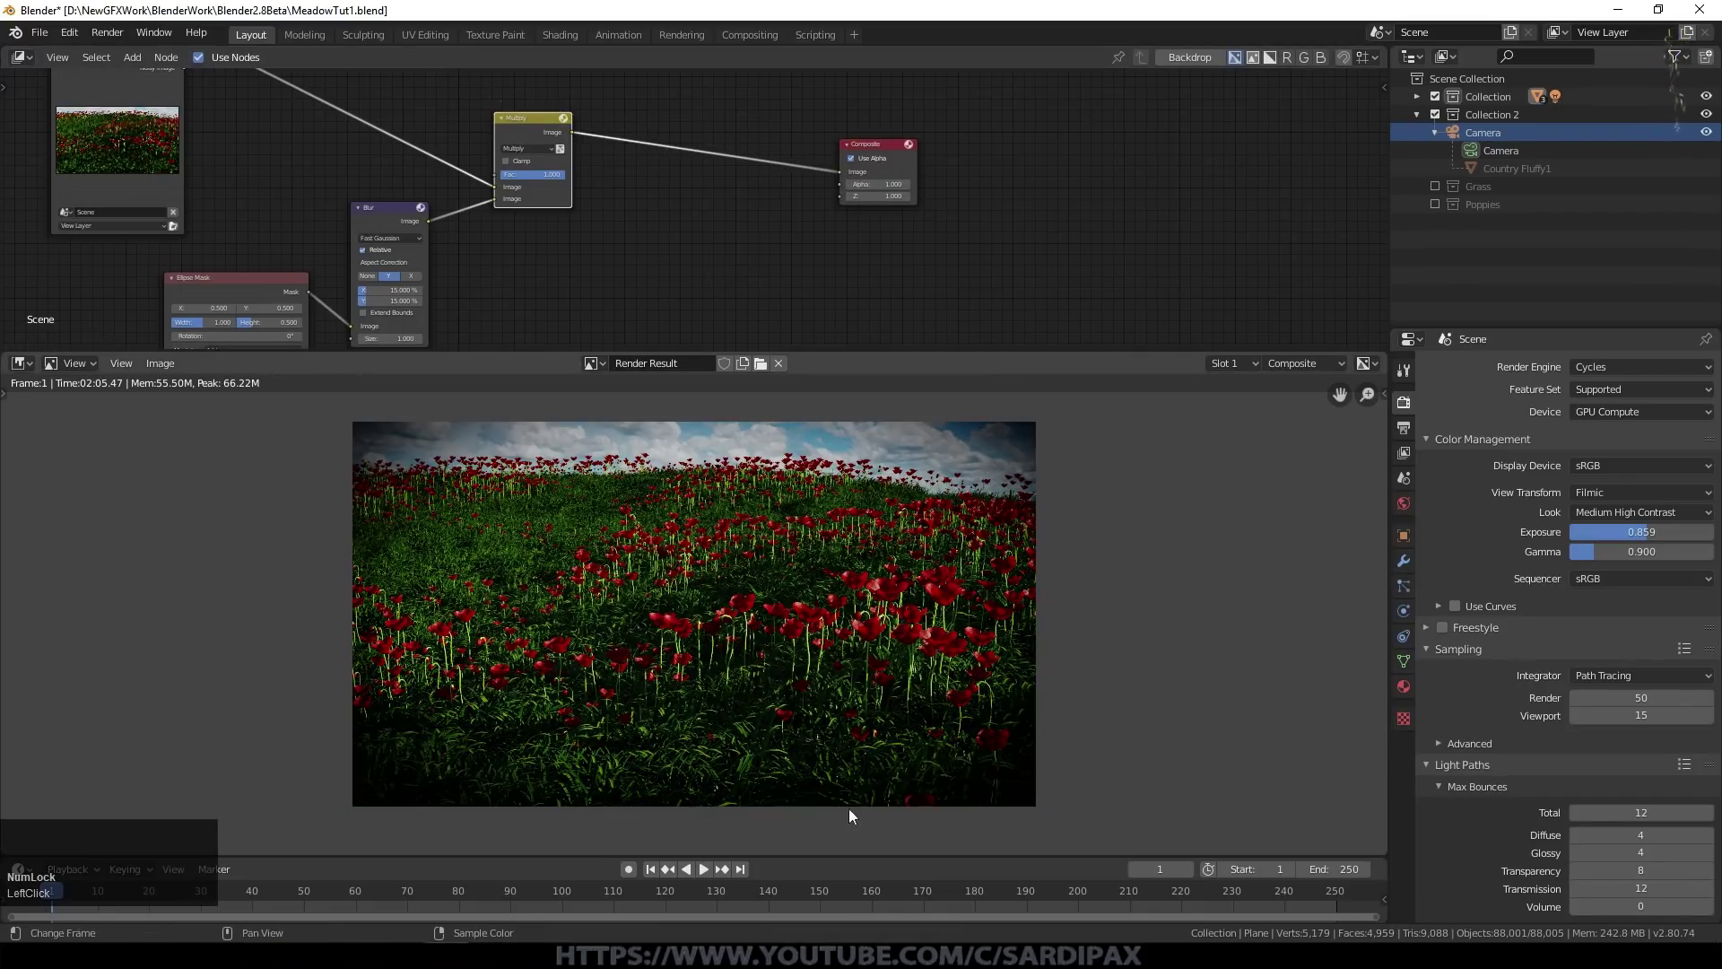
pyautogui.middleClick(657, 274)
pyautogui.scroll(3)
pyautogui.scroll(-3)
# Step: Set the Multiply node's blend factor to 0.750 for a soft dark vignette
pyautogui.click(657, 198)
pyautogui.press('KP_Decimal')
pyautogui.press('KP_7')
pyautogui.press('KP_Enter')
pyautogui.click(660, 199)
pyautogui.press('KP_Decimal')
pyautogui.press('KP_7')
pyautogui.press('KP_5')
pyautogui.press('KP_Enter')
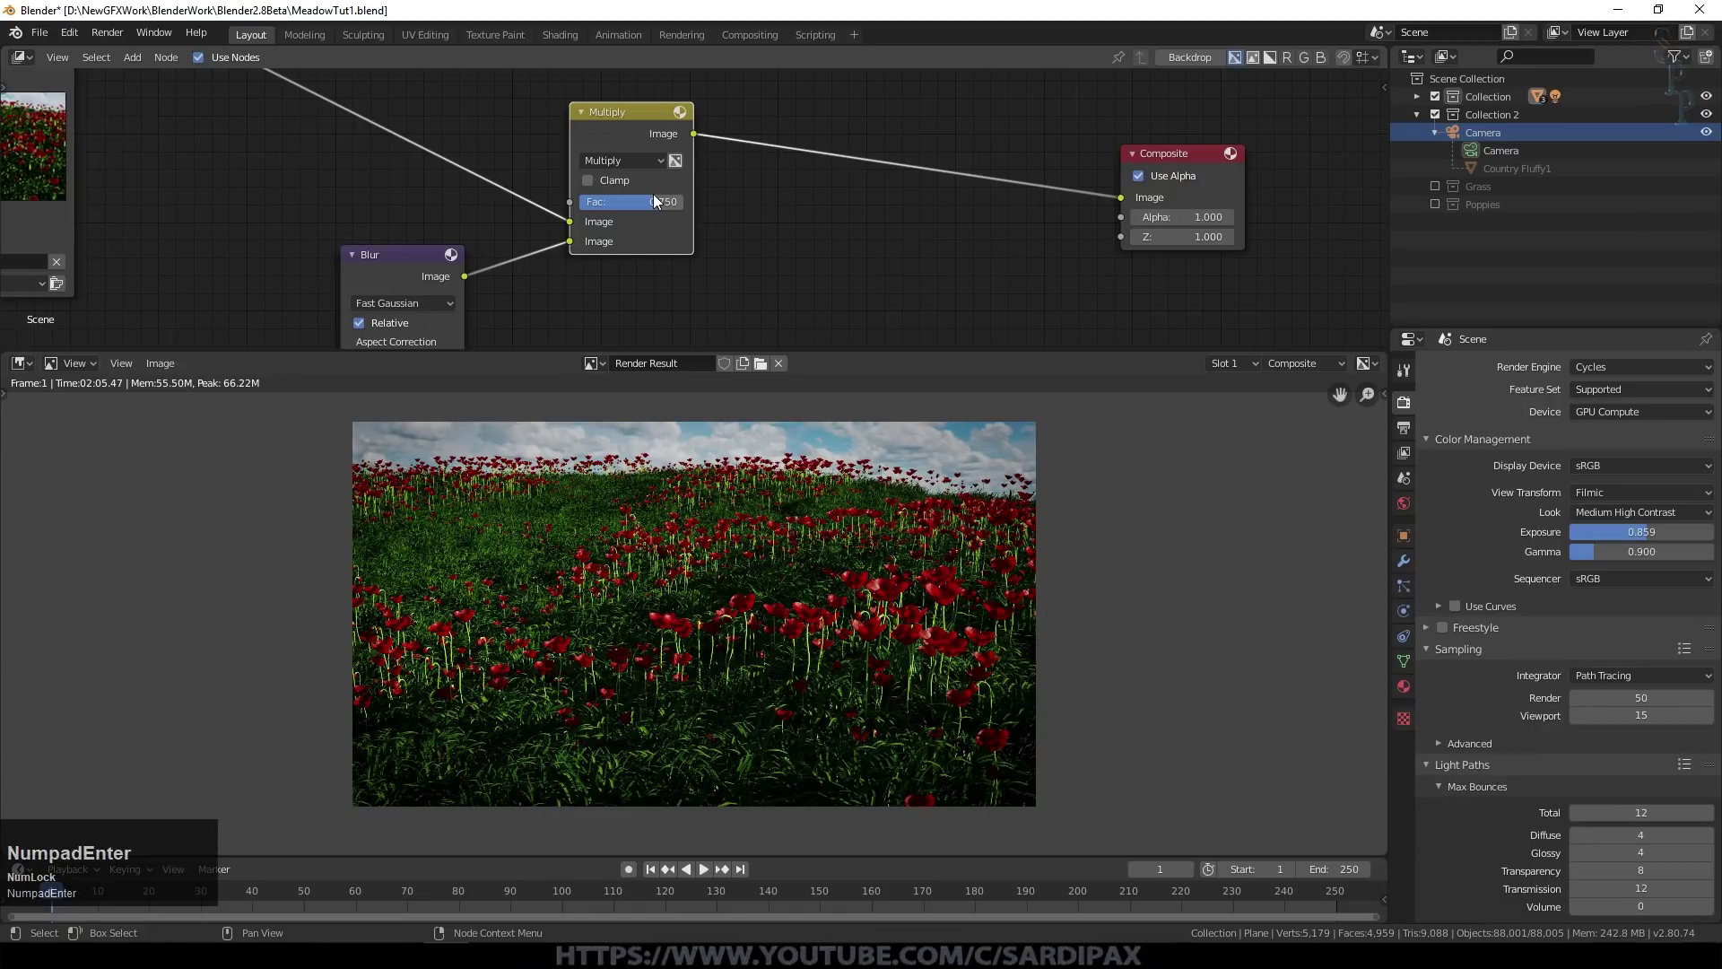
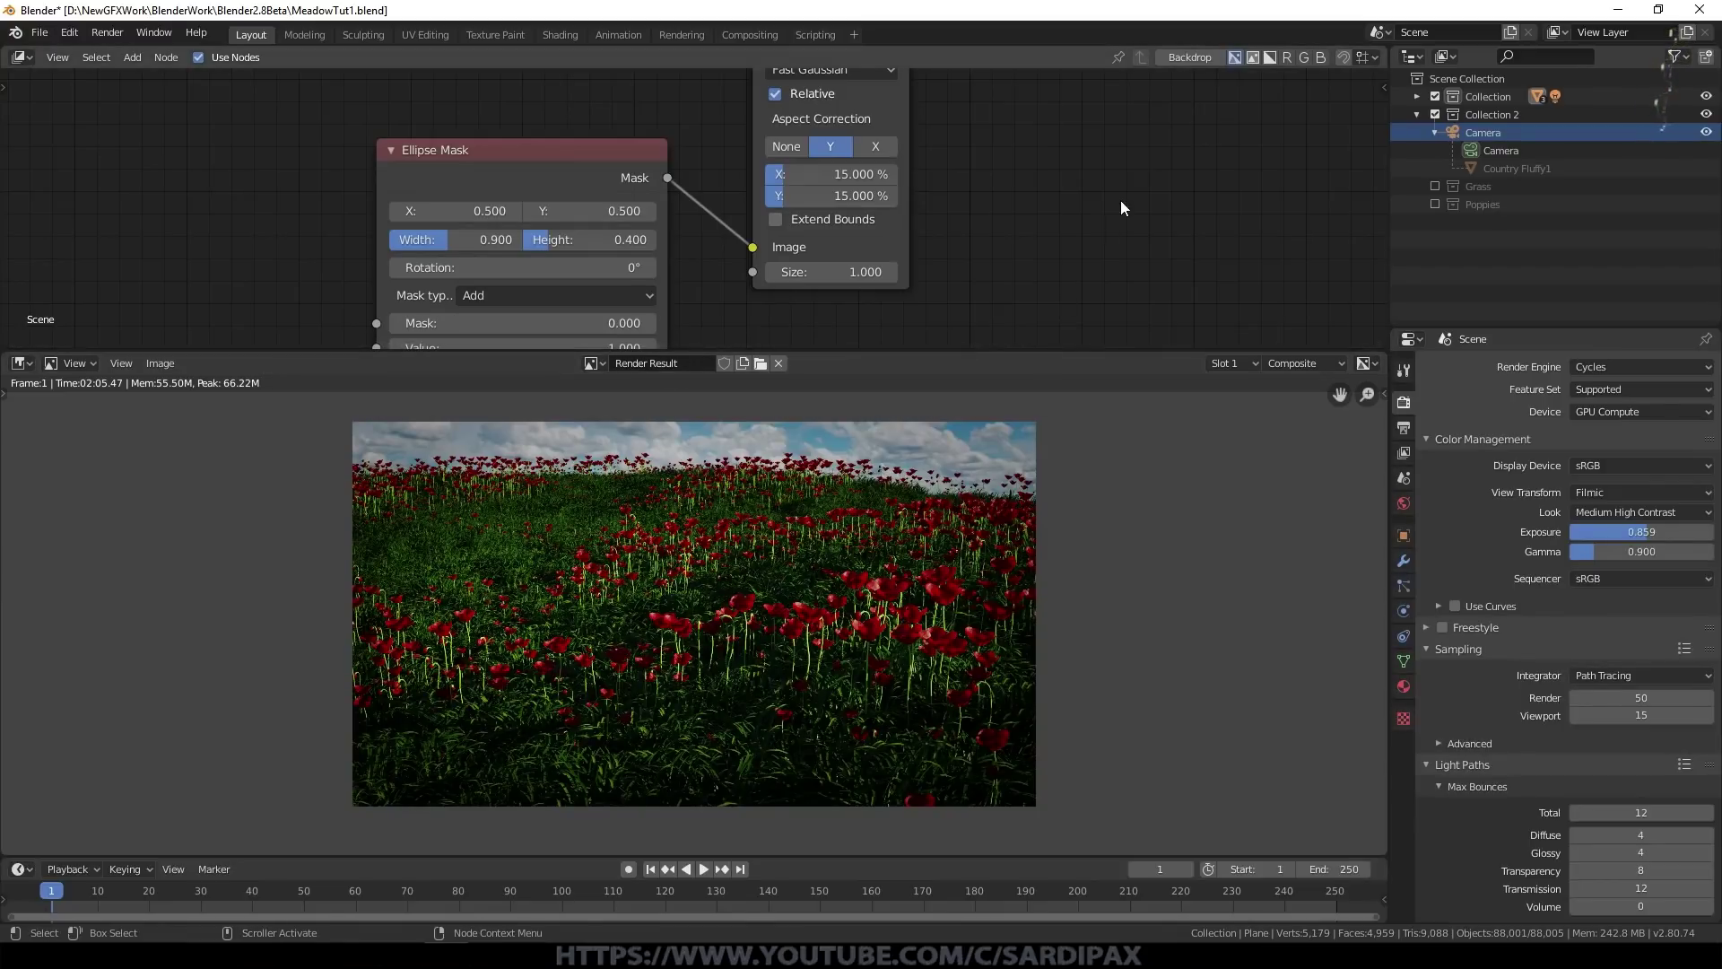
pyautogui.middleClick(553, 87)
pyautogui.scroll(-3)
pyautogui.middleClick(935, 162)
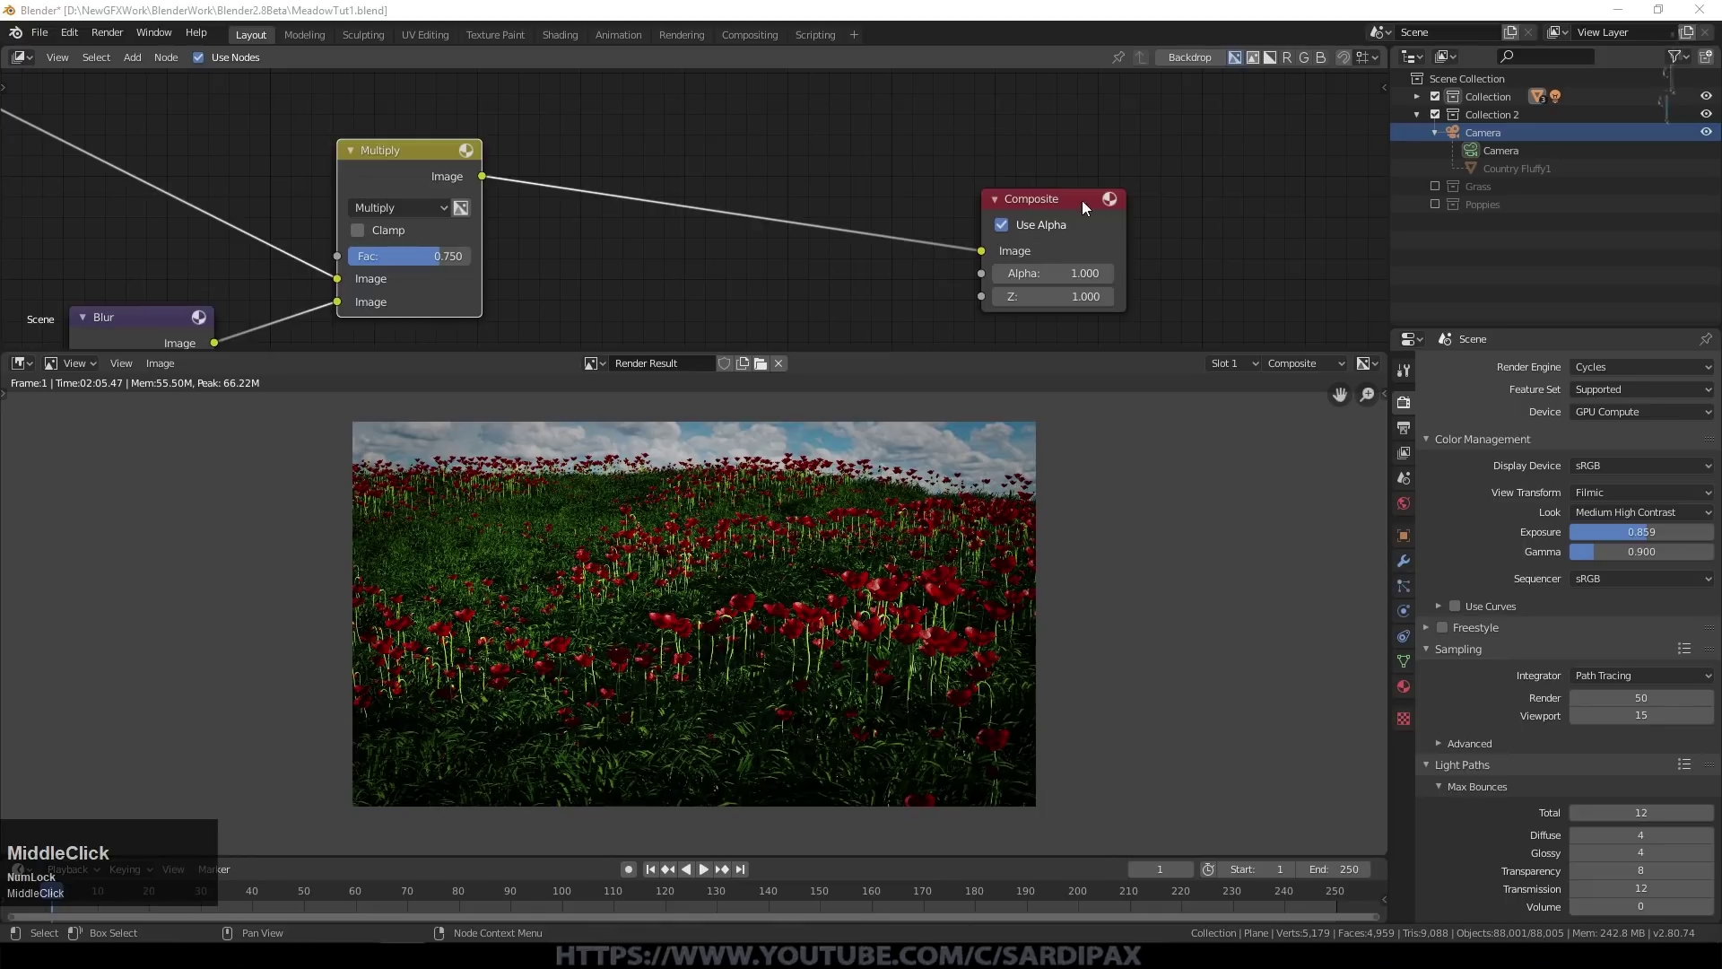
# Step: Add a Color Balance node before Composite and nudge its Lift, Gamma and Gain wheels to tint the render
pyautogui.click(1074, 206)
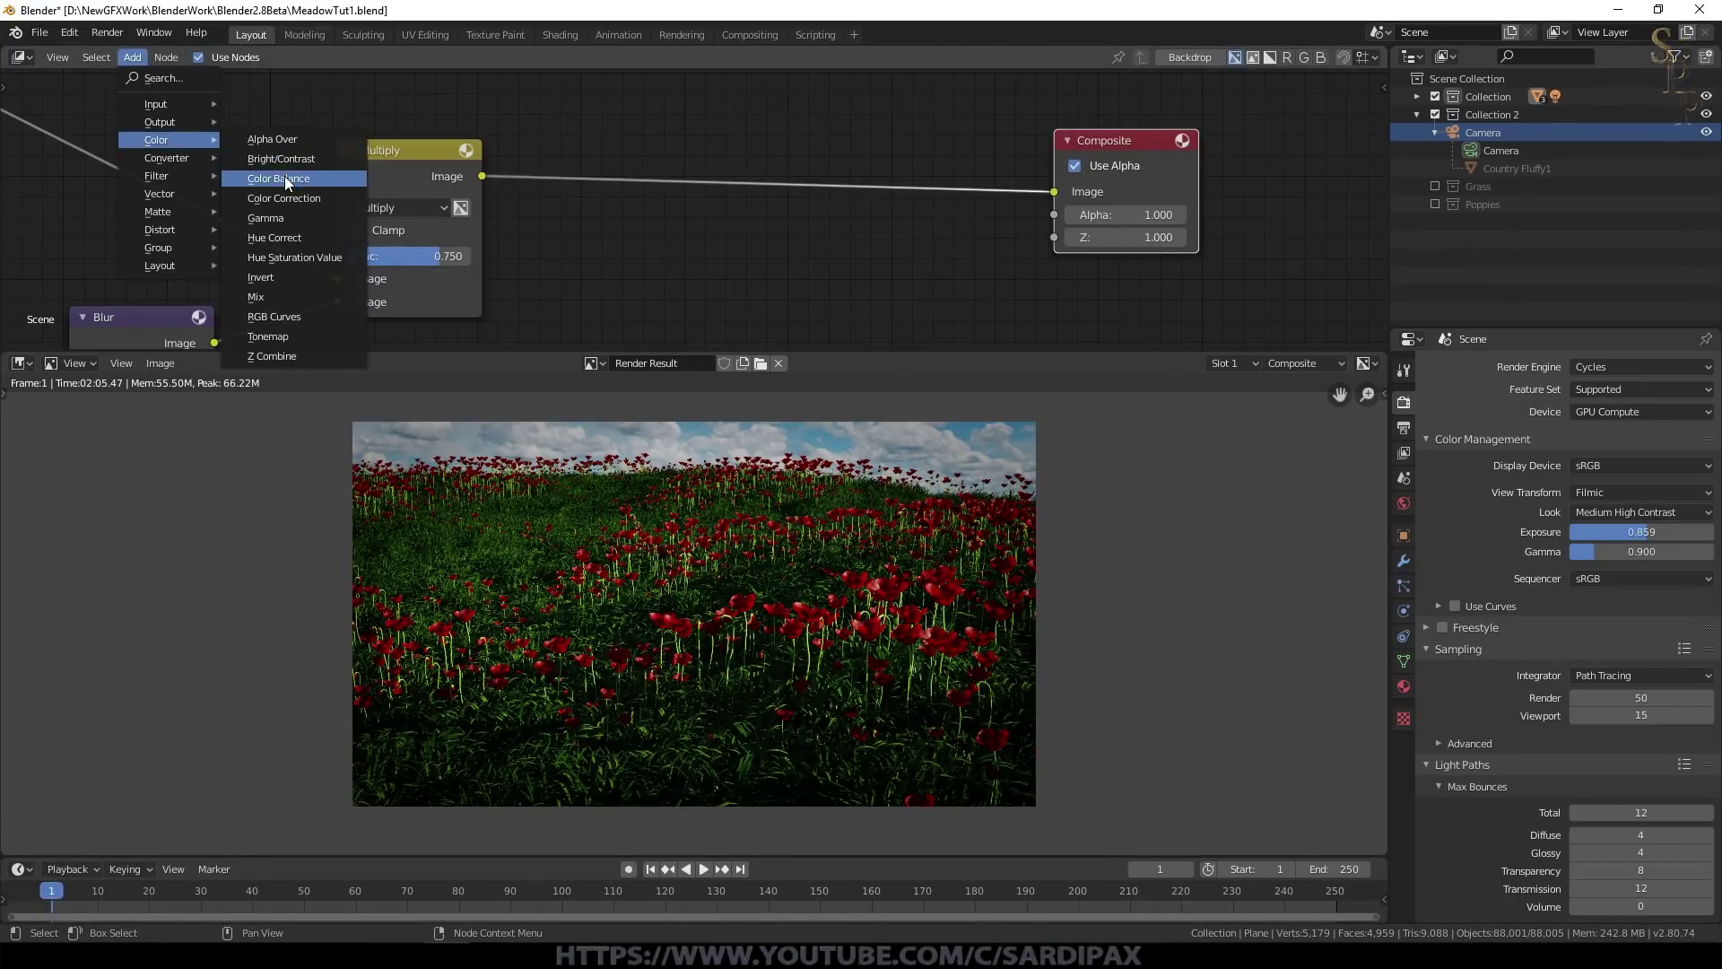
pyautogui.click(290, 182)
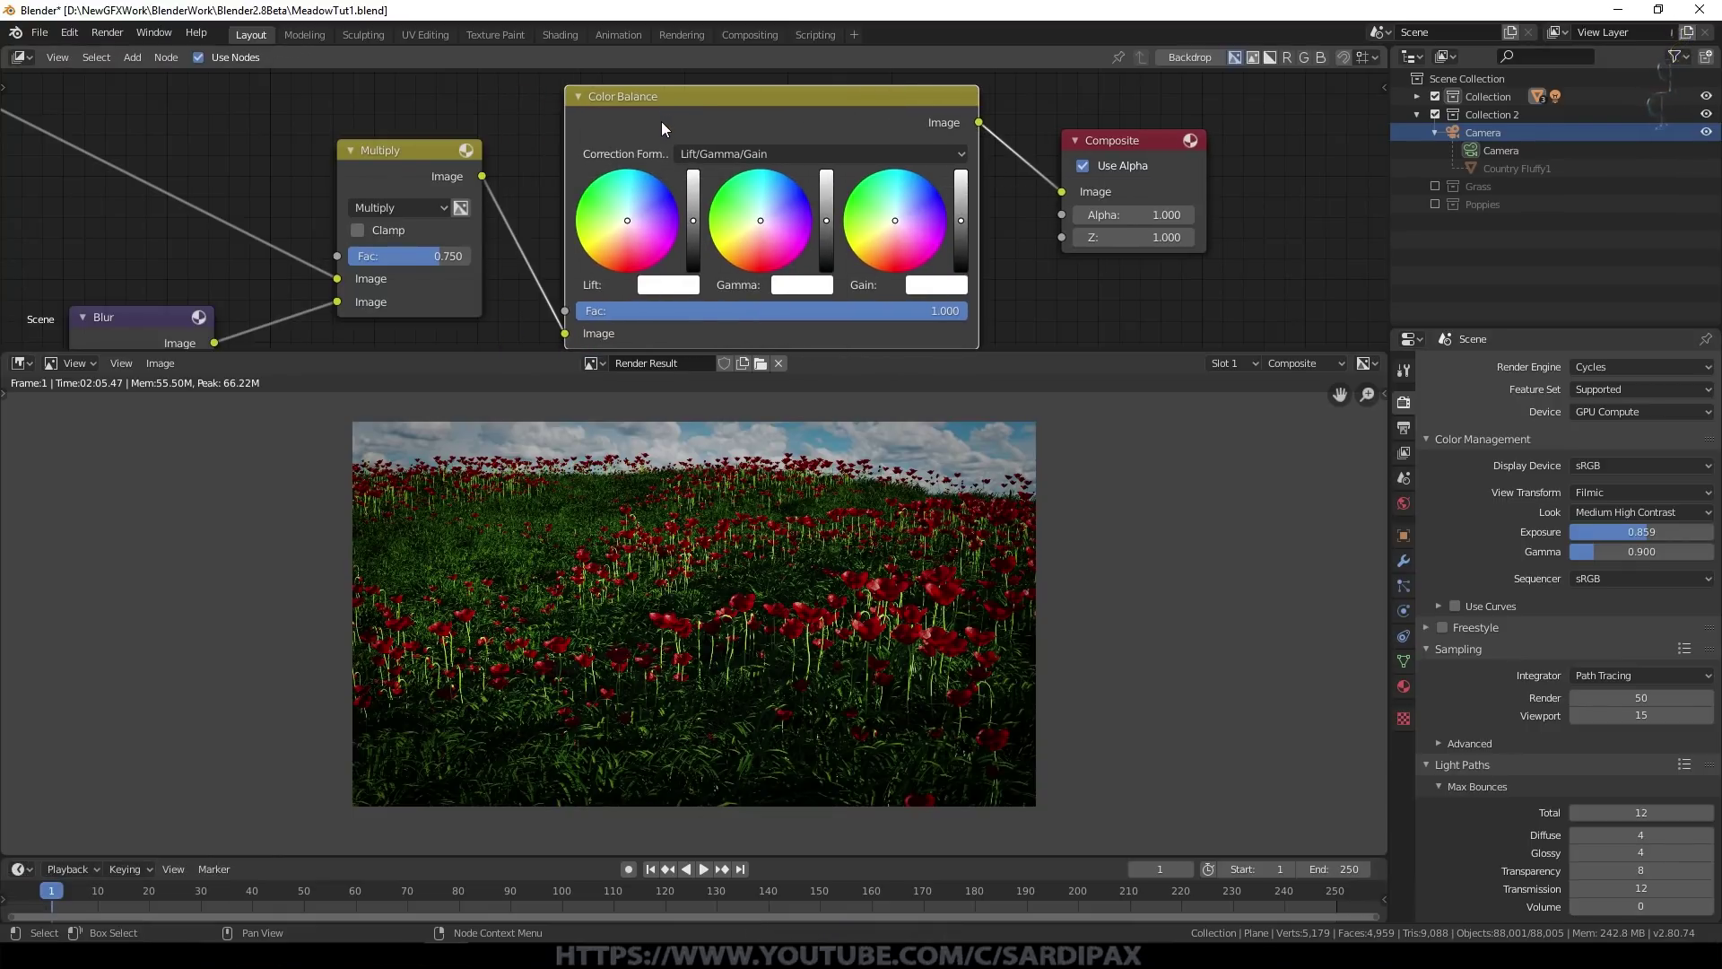
pyautogui.scroll(3)
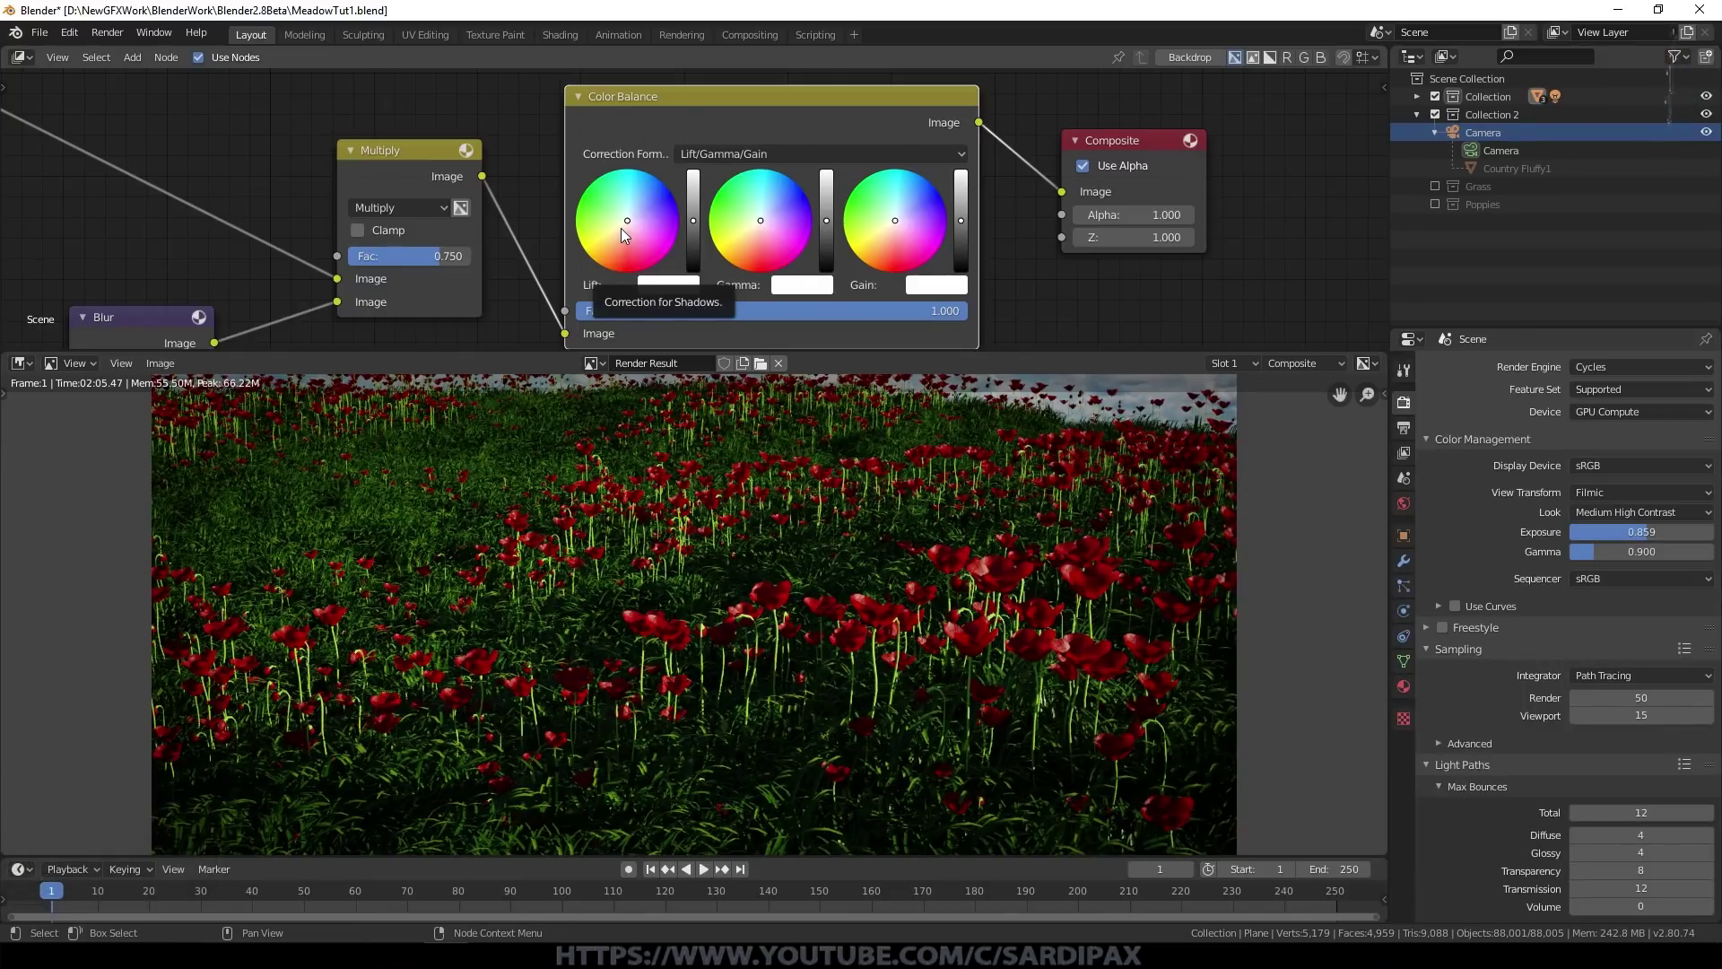
pyautogui.click(625, 232)
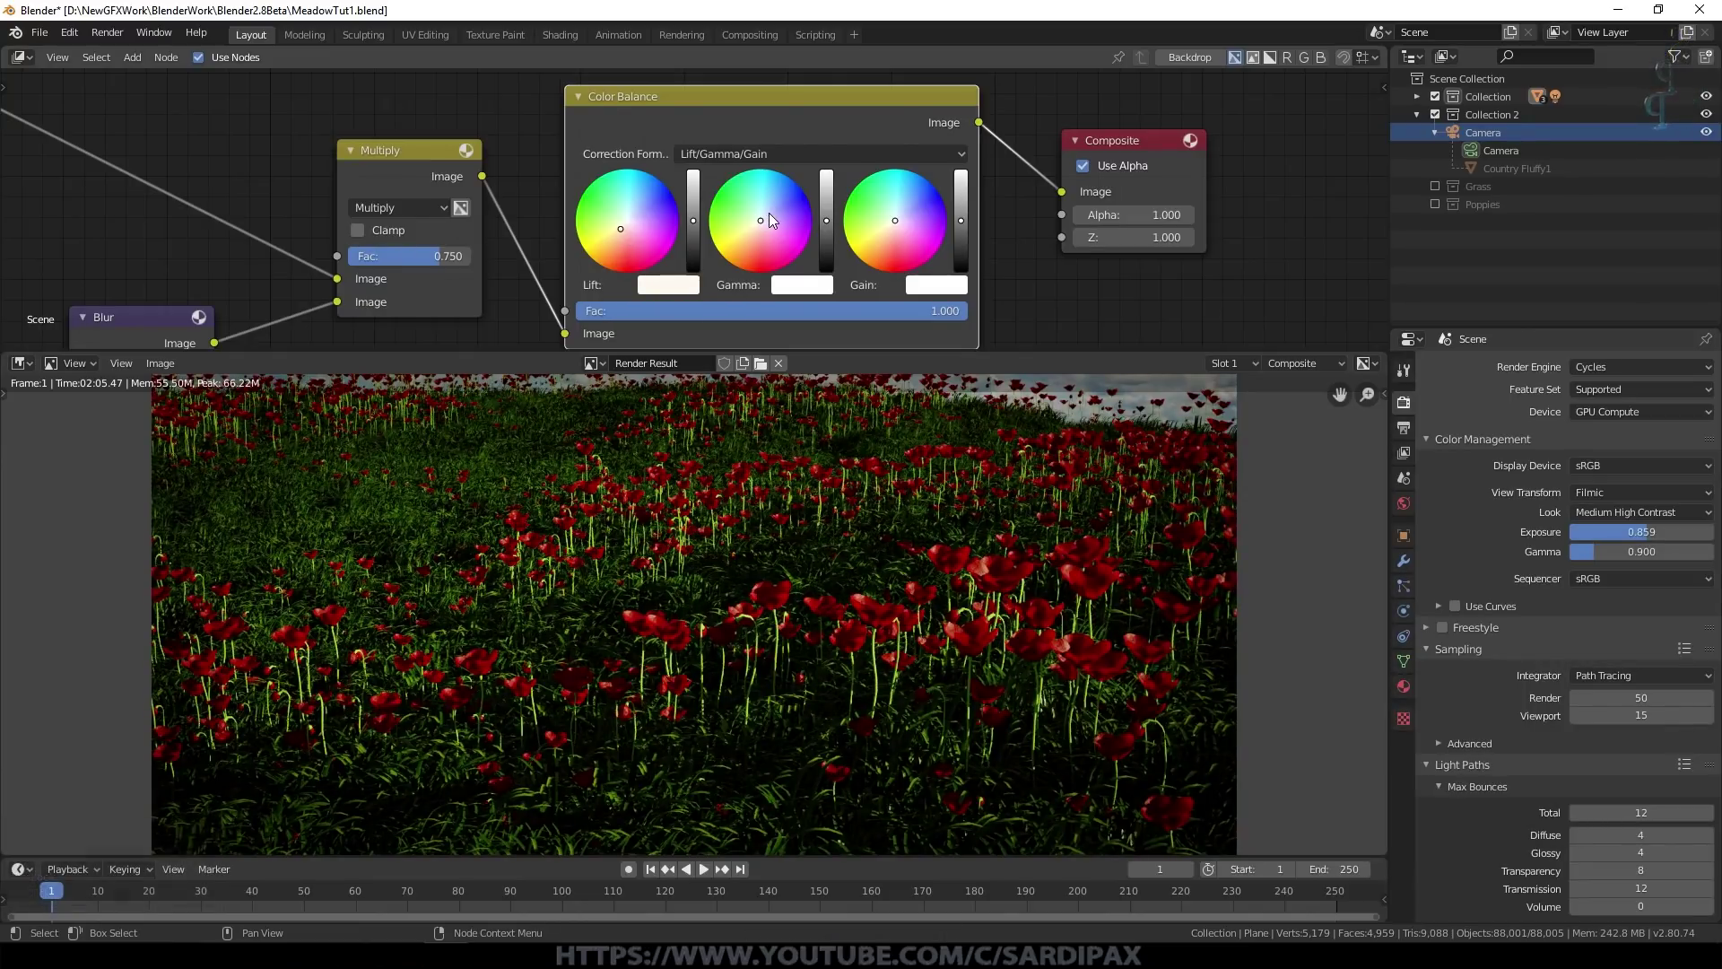
pyautogui.click(773, 218)
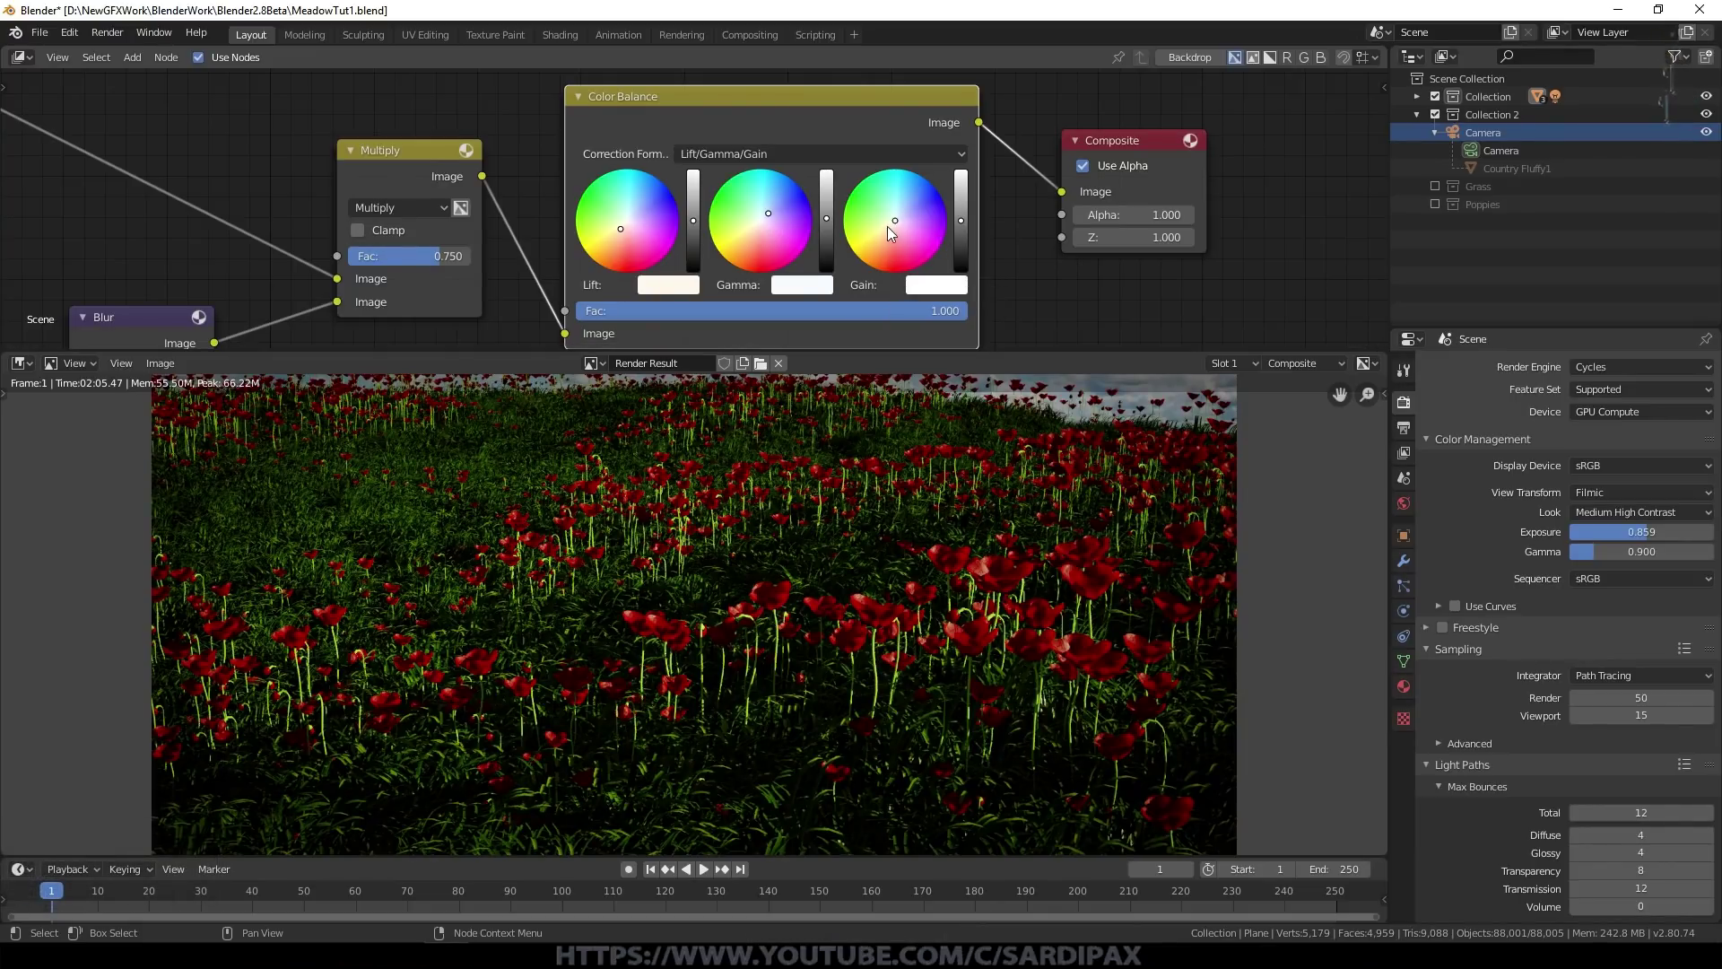
pyautogui.click(895, 235)
pyautogui.scroll(3)
pyautogui.middleClick(1151, 270)
pyautogui.scroll(3)
pyautogui.click(863, 194)
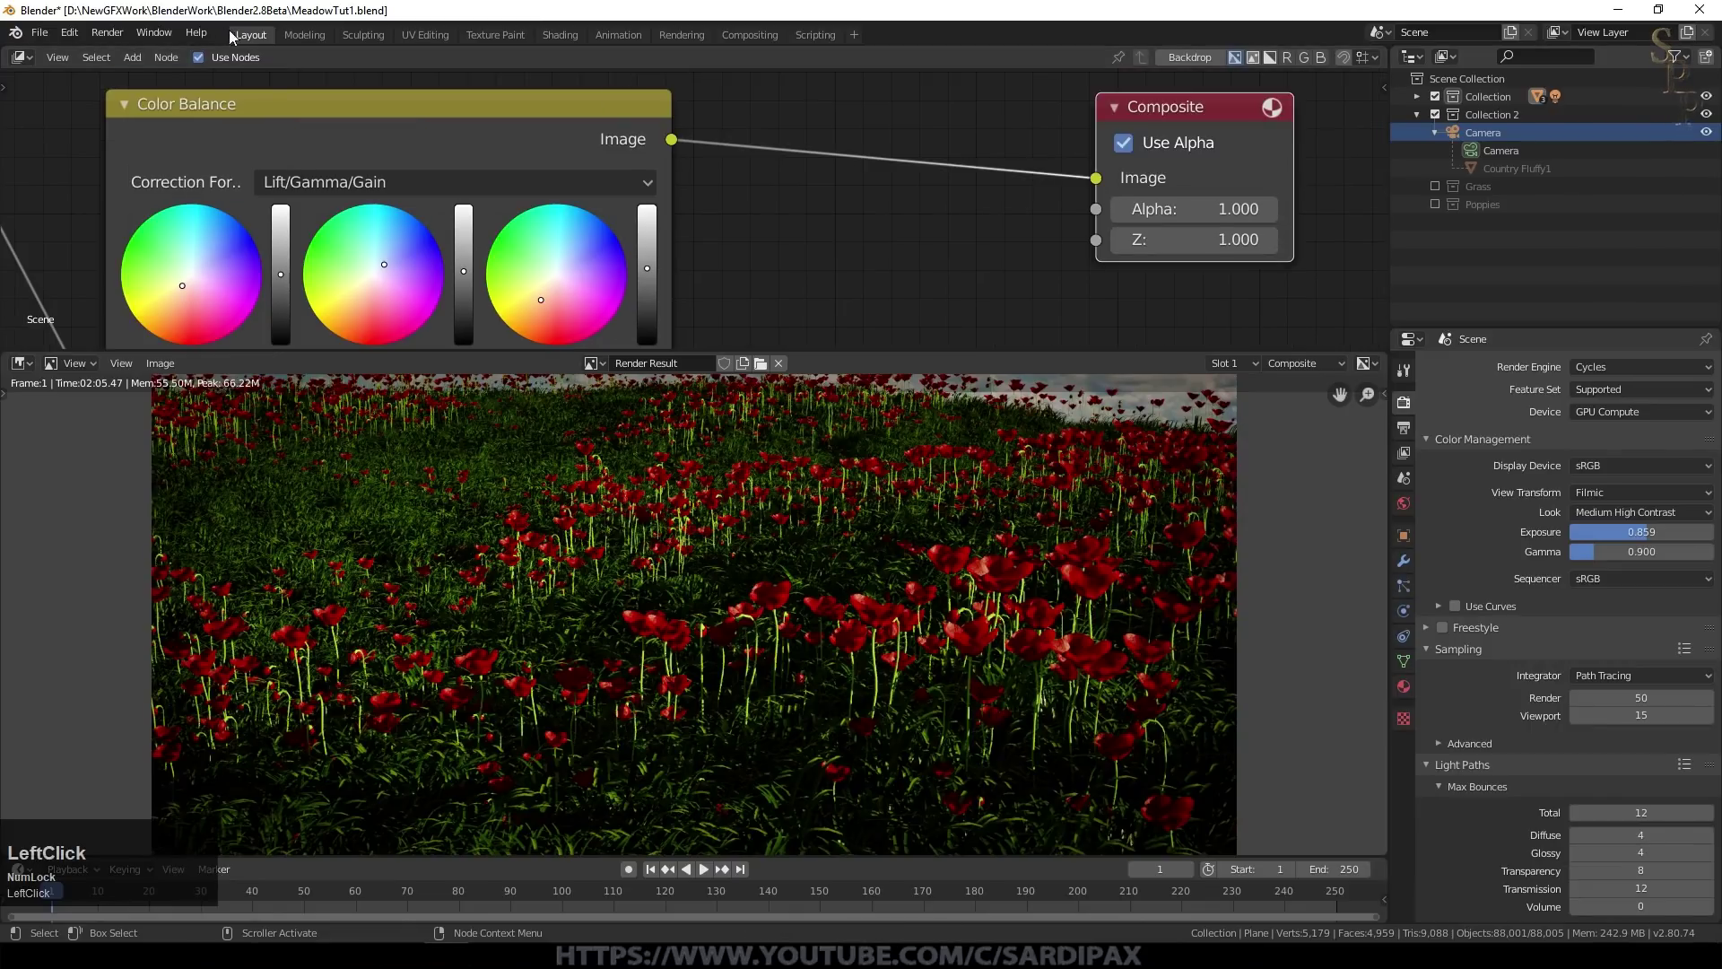
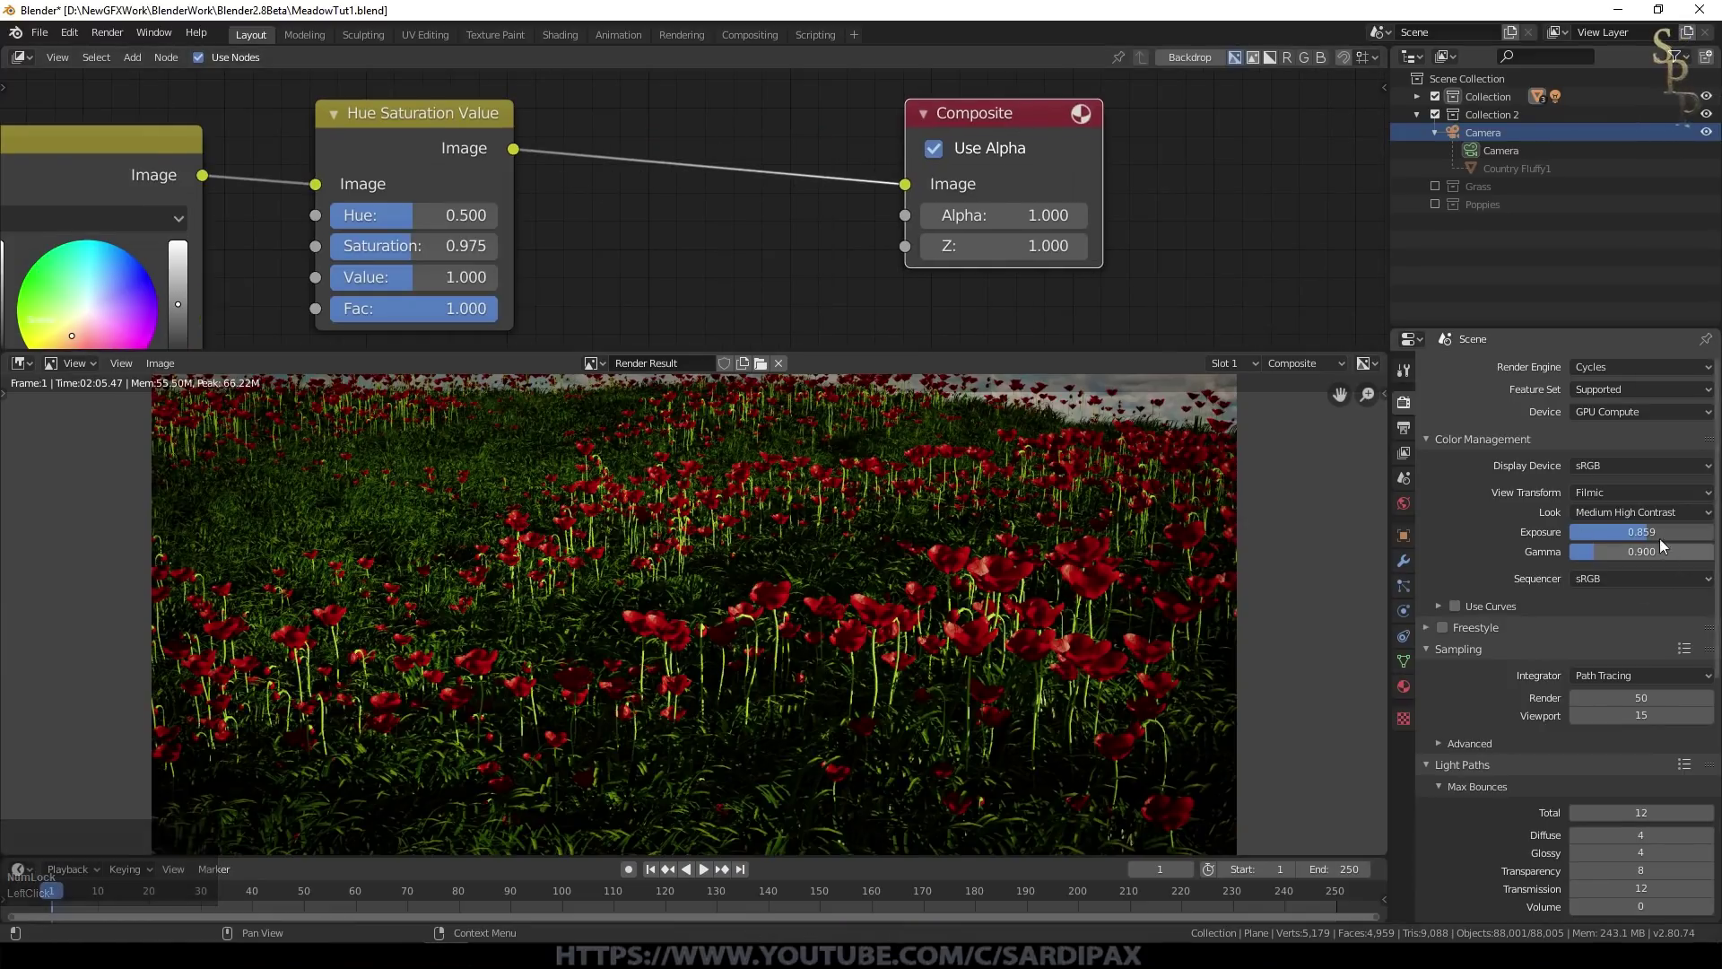
# Step: Insert a Gamma node at 0.900 just before the Composite output
pyautogui.click(130, 65)
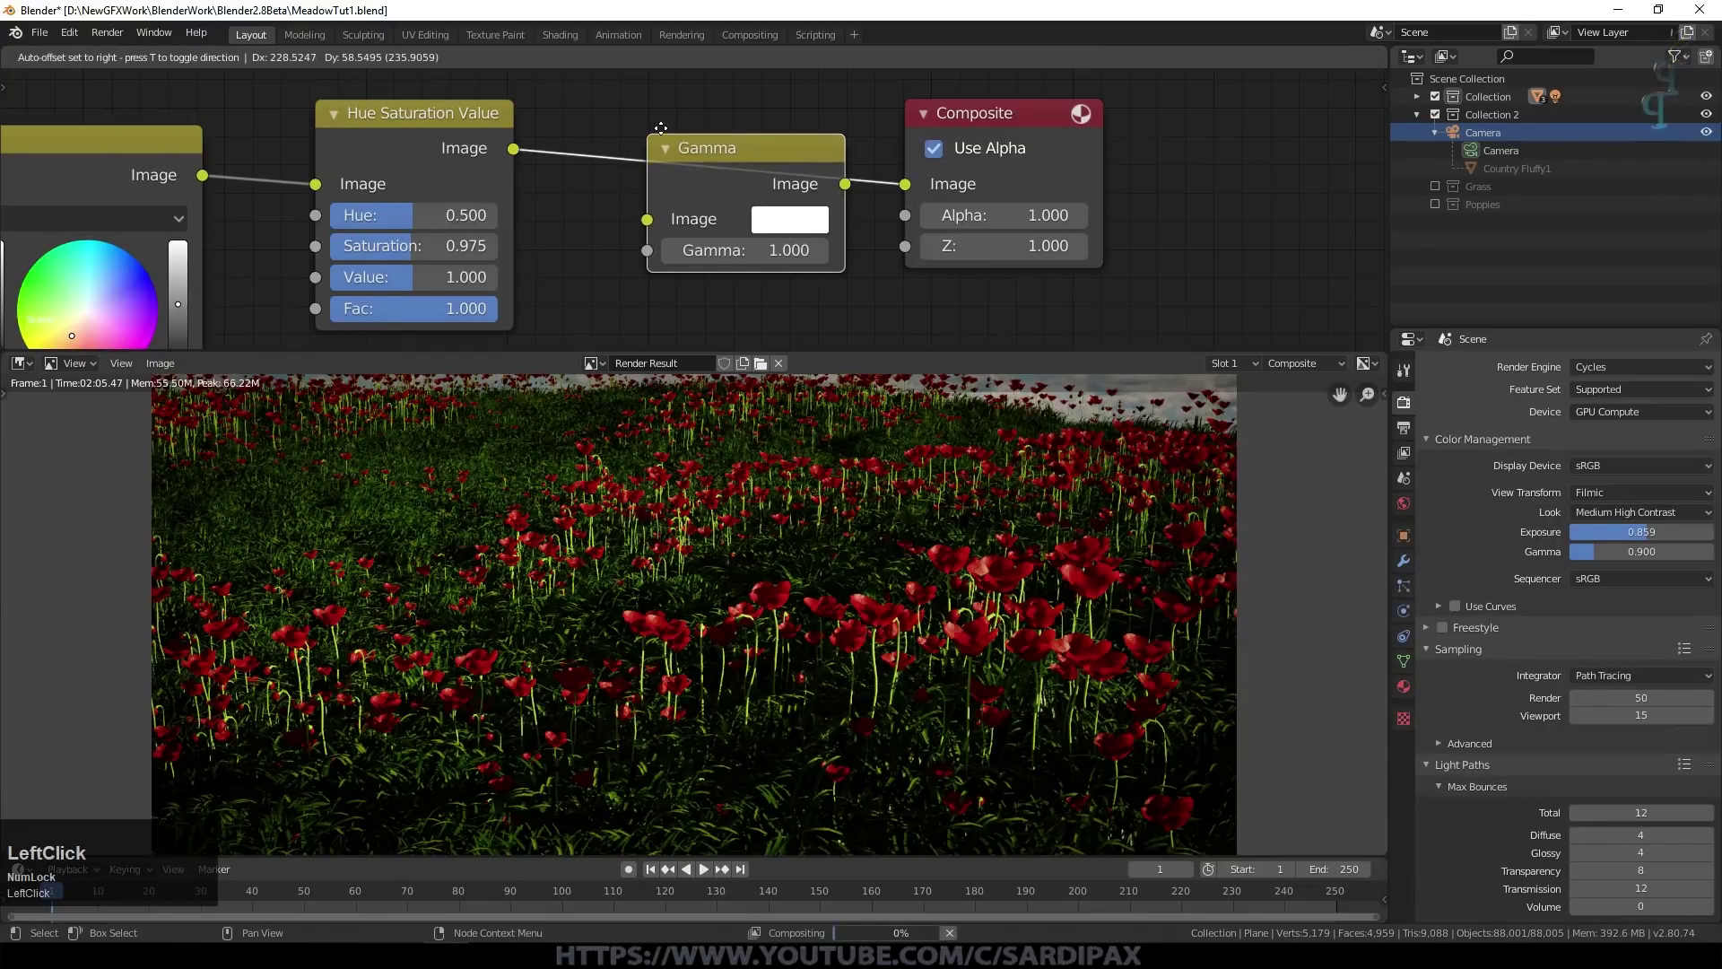
pyautogui.scroll(3)
pyautogui.click(698, 259)
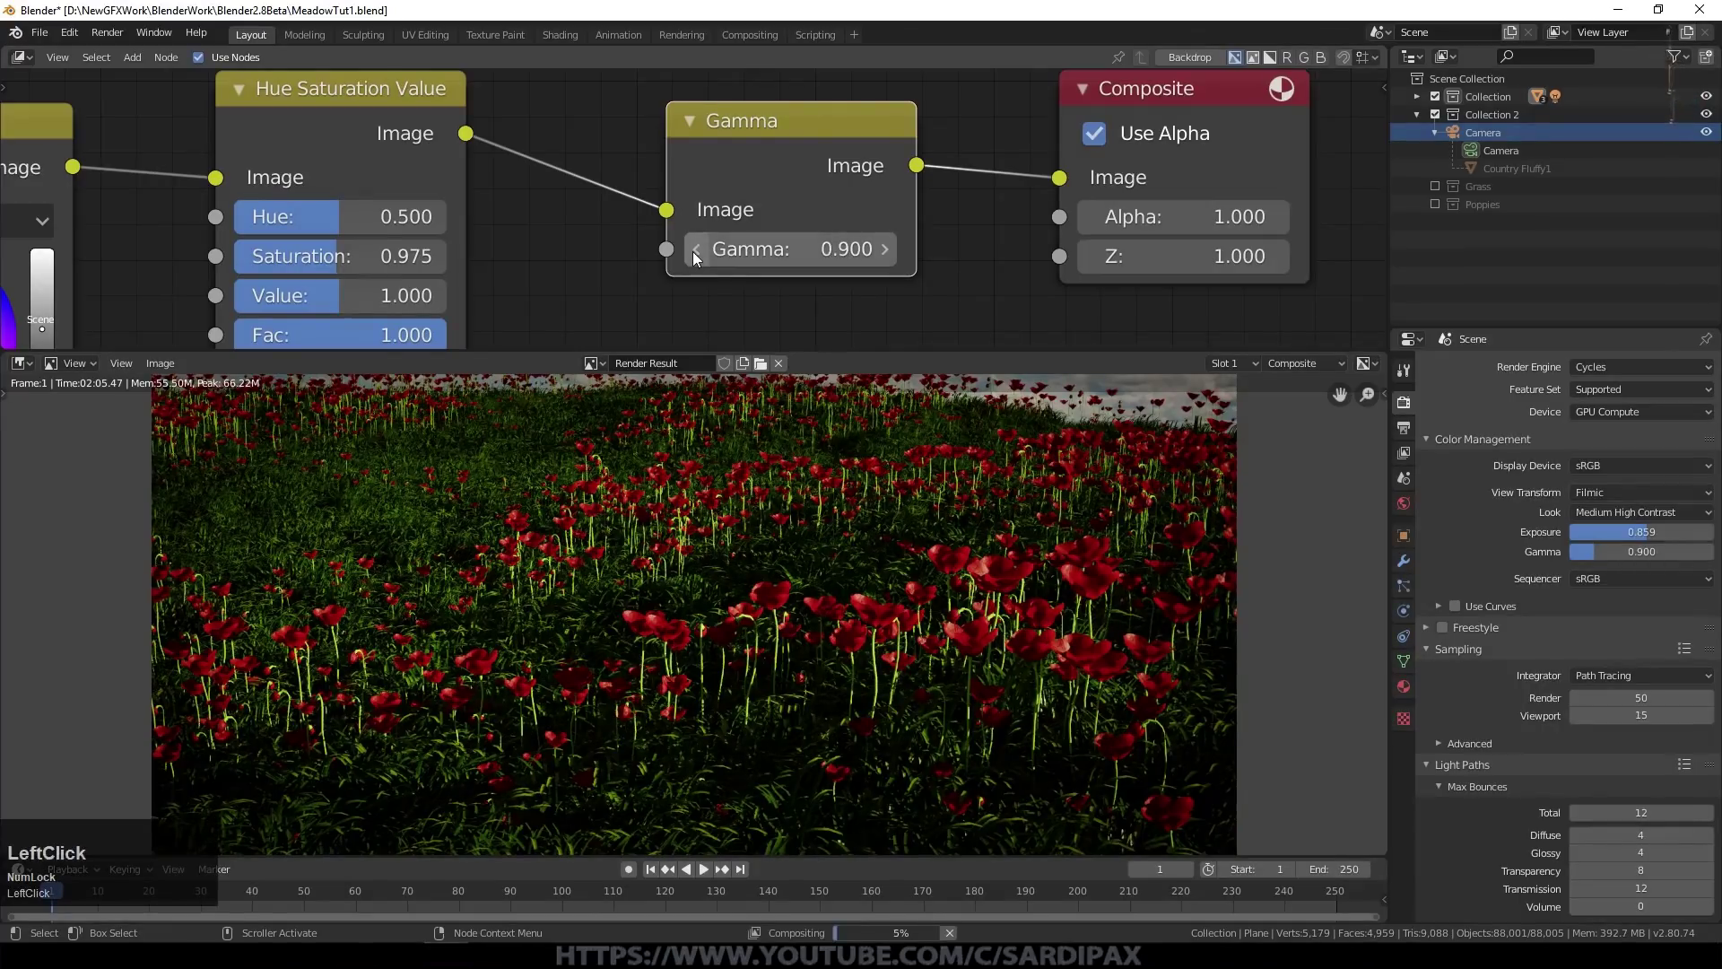
pyautogui.click(892, 256)
# Step: Retune the Color Balance Lift and Gain wheels and view the finished render full-window
pyautogui.middleClick(590, 272)
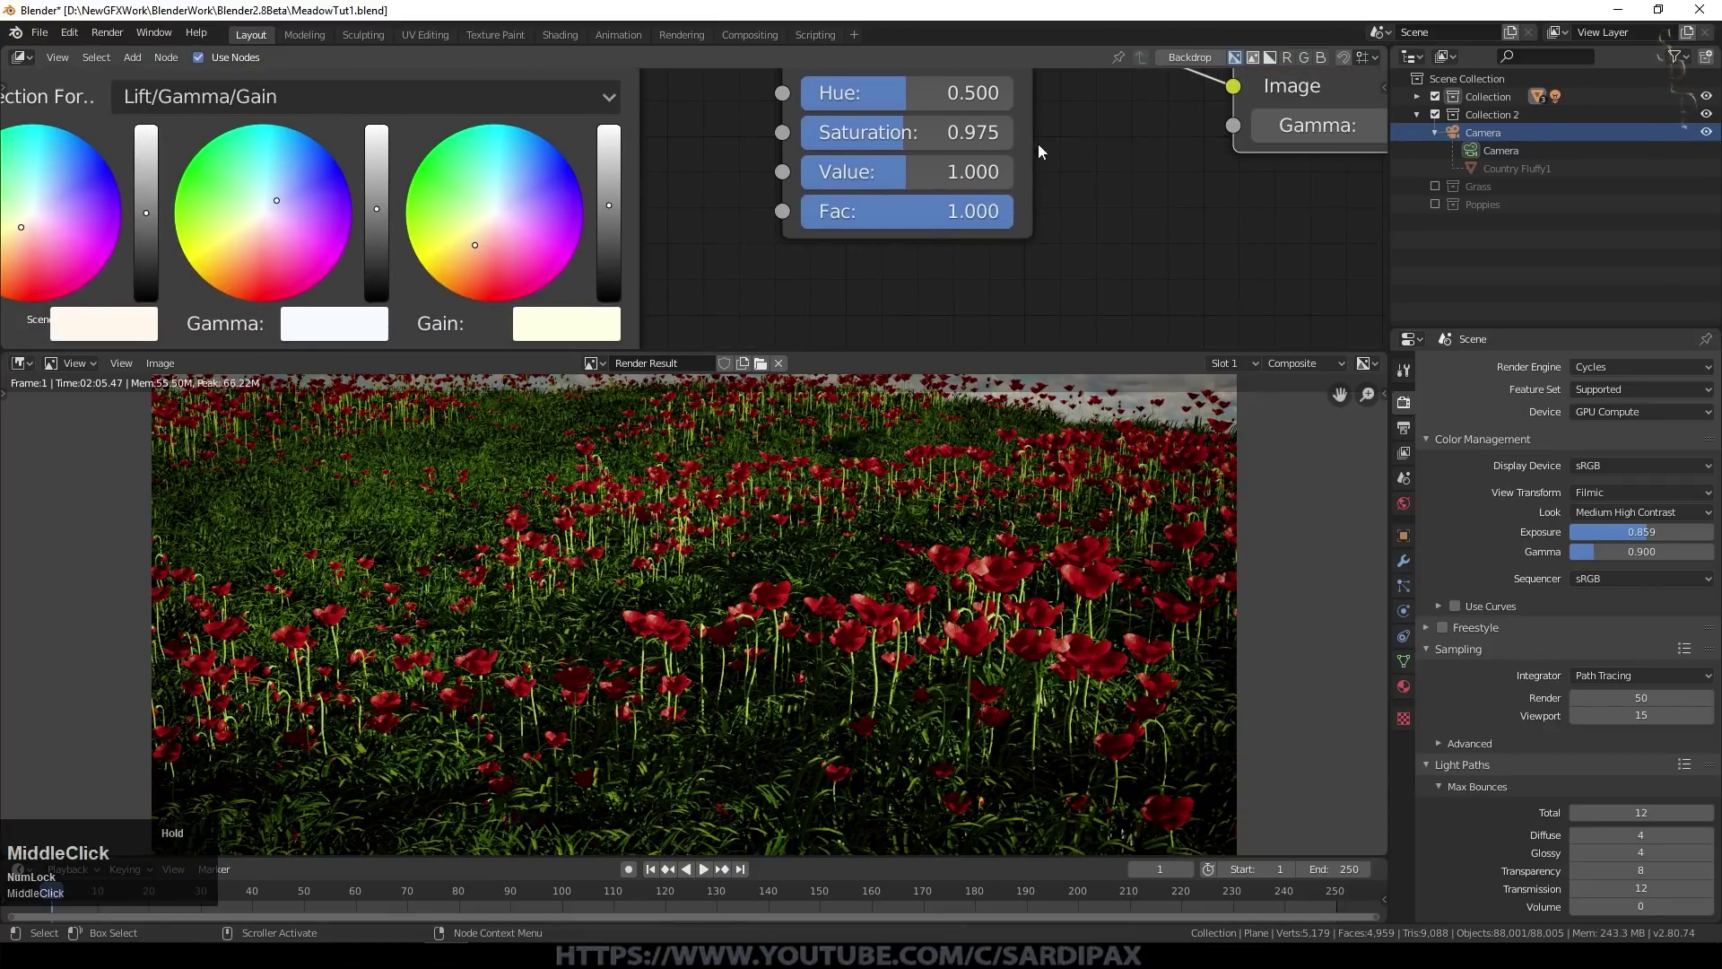
pyautogui.click(487, 234)
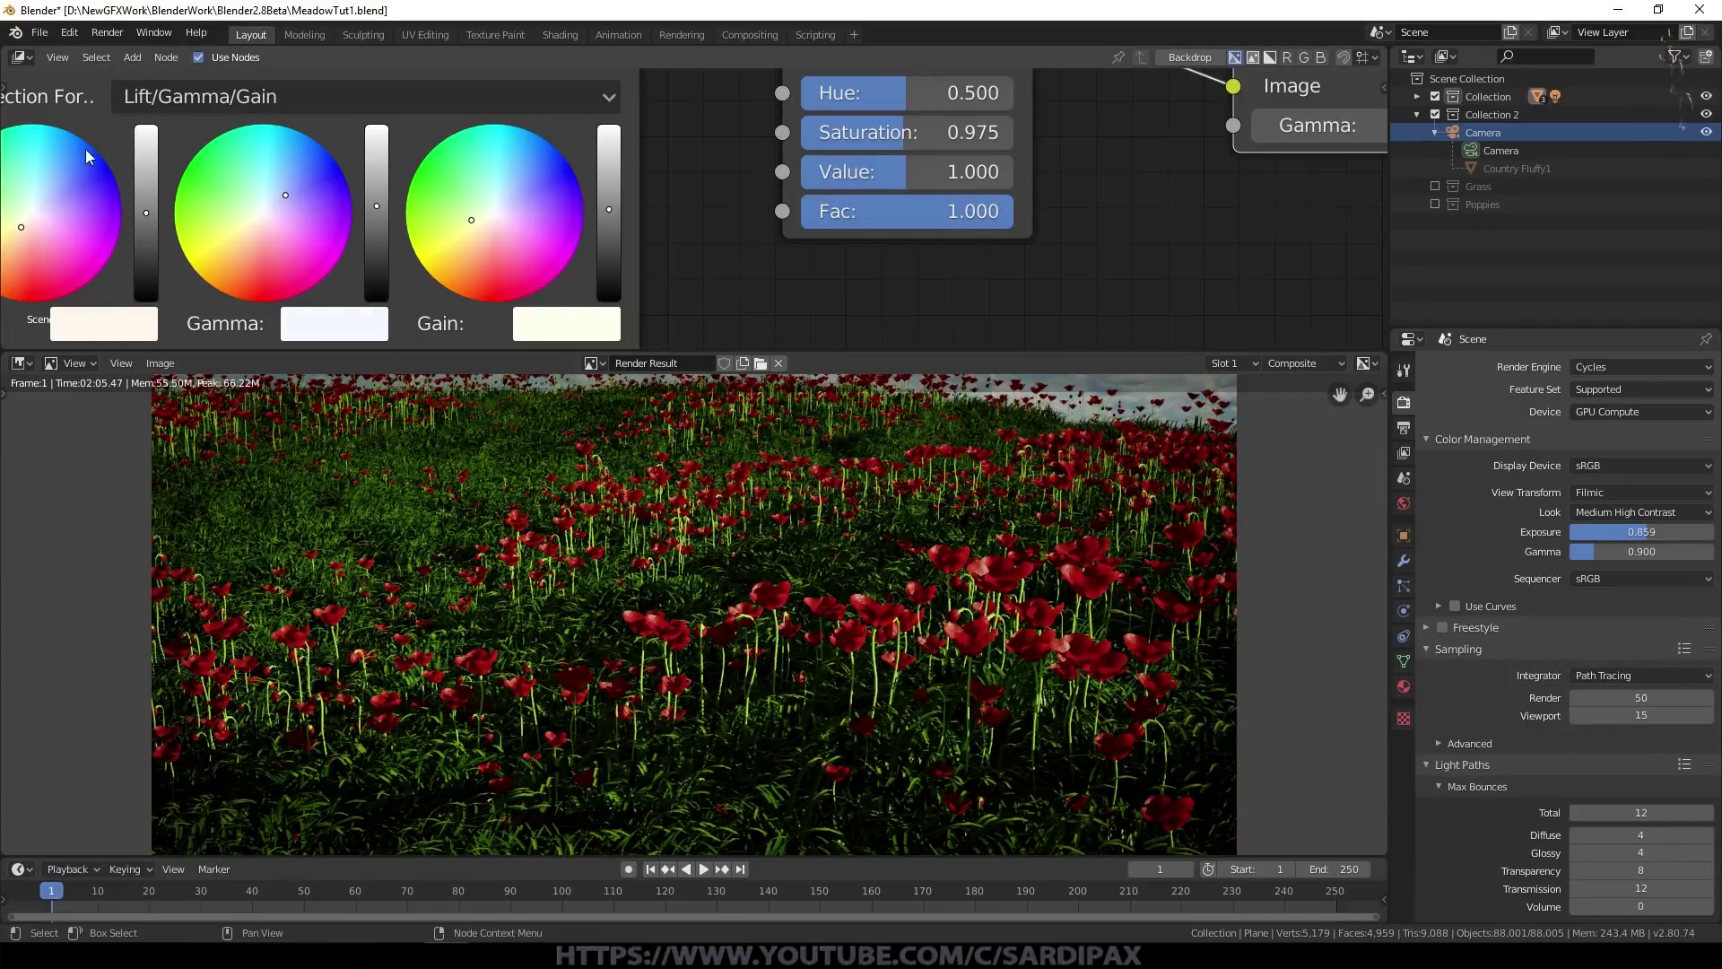
pyautogui.click(24, 244)
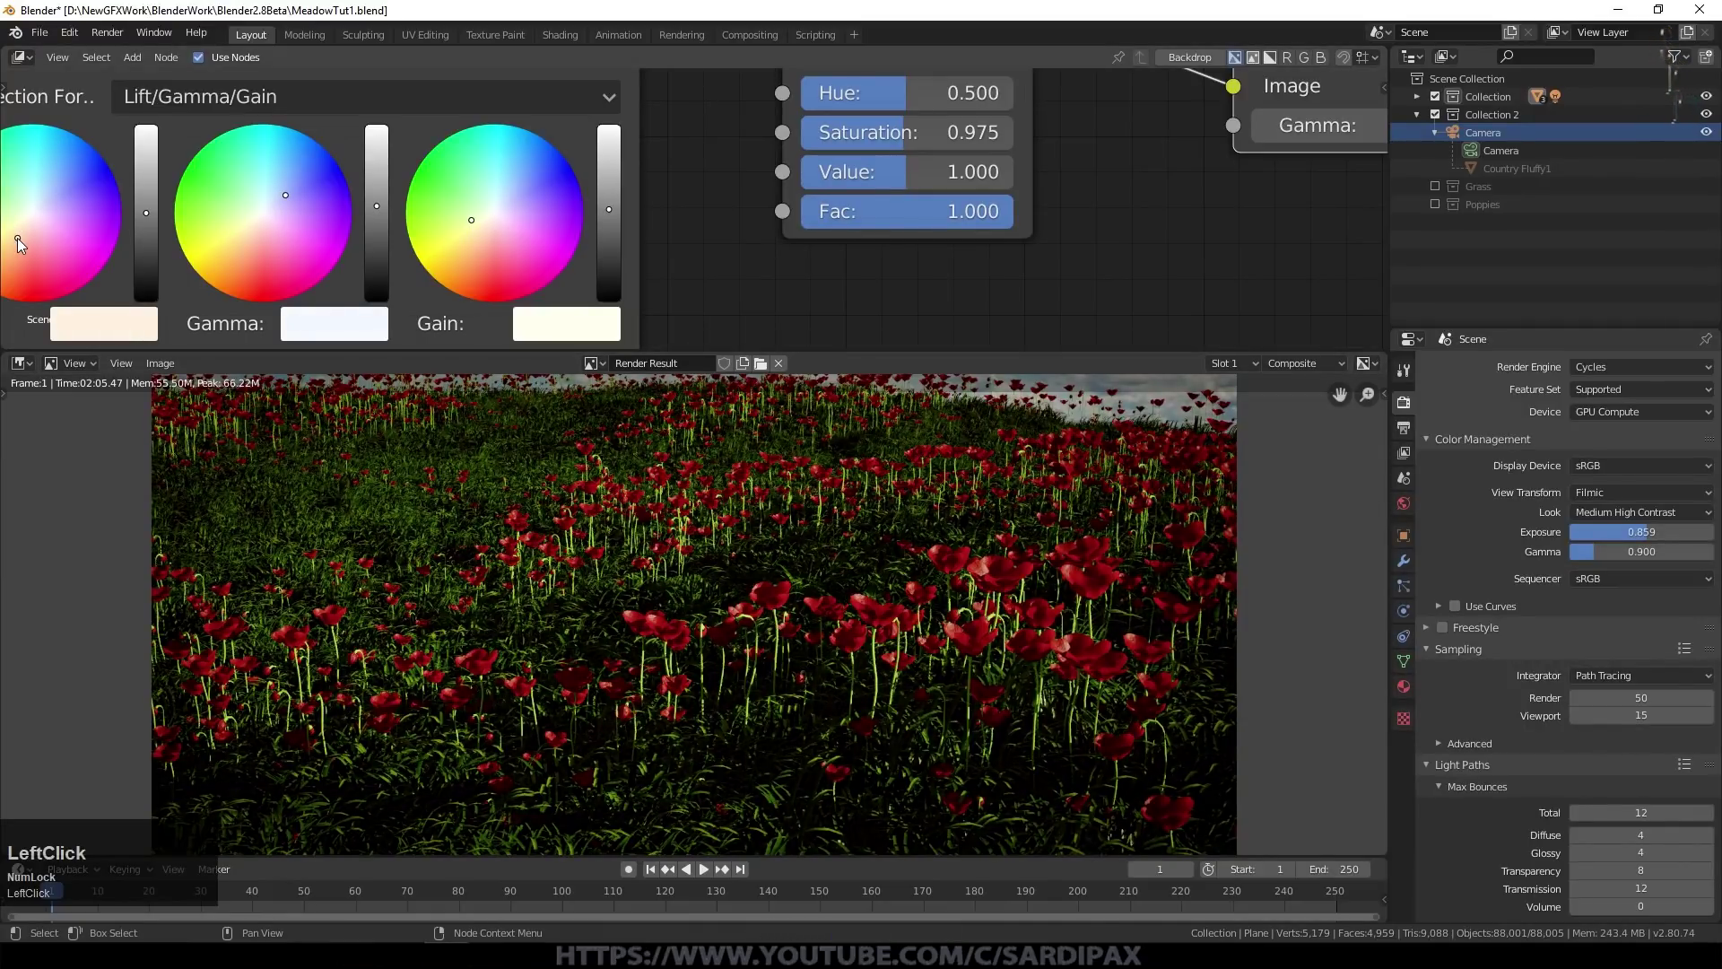
pyautogui.click(25, 237)
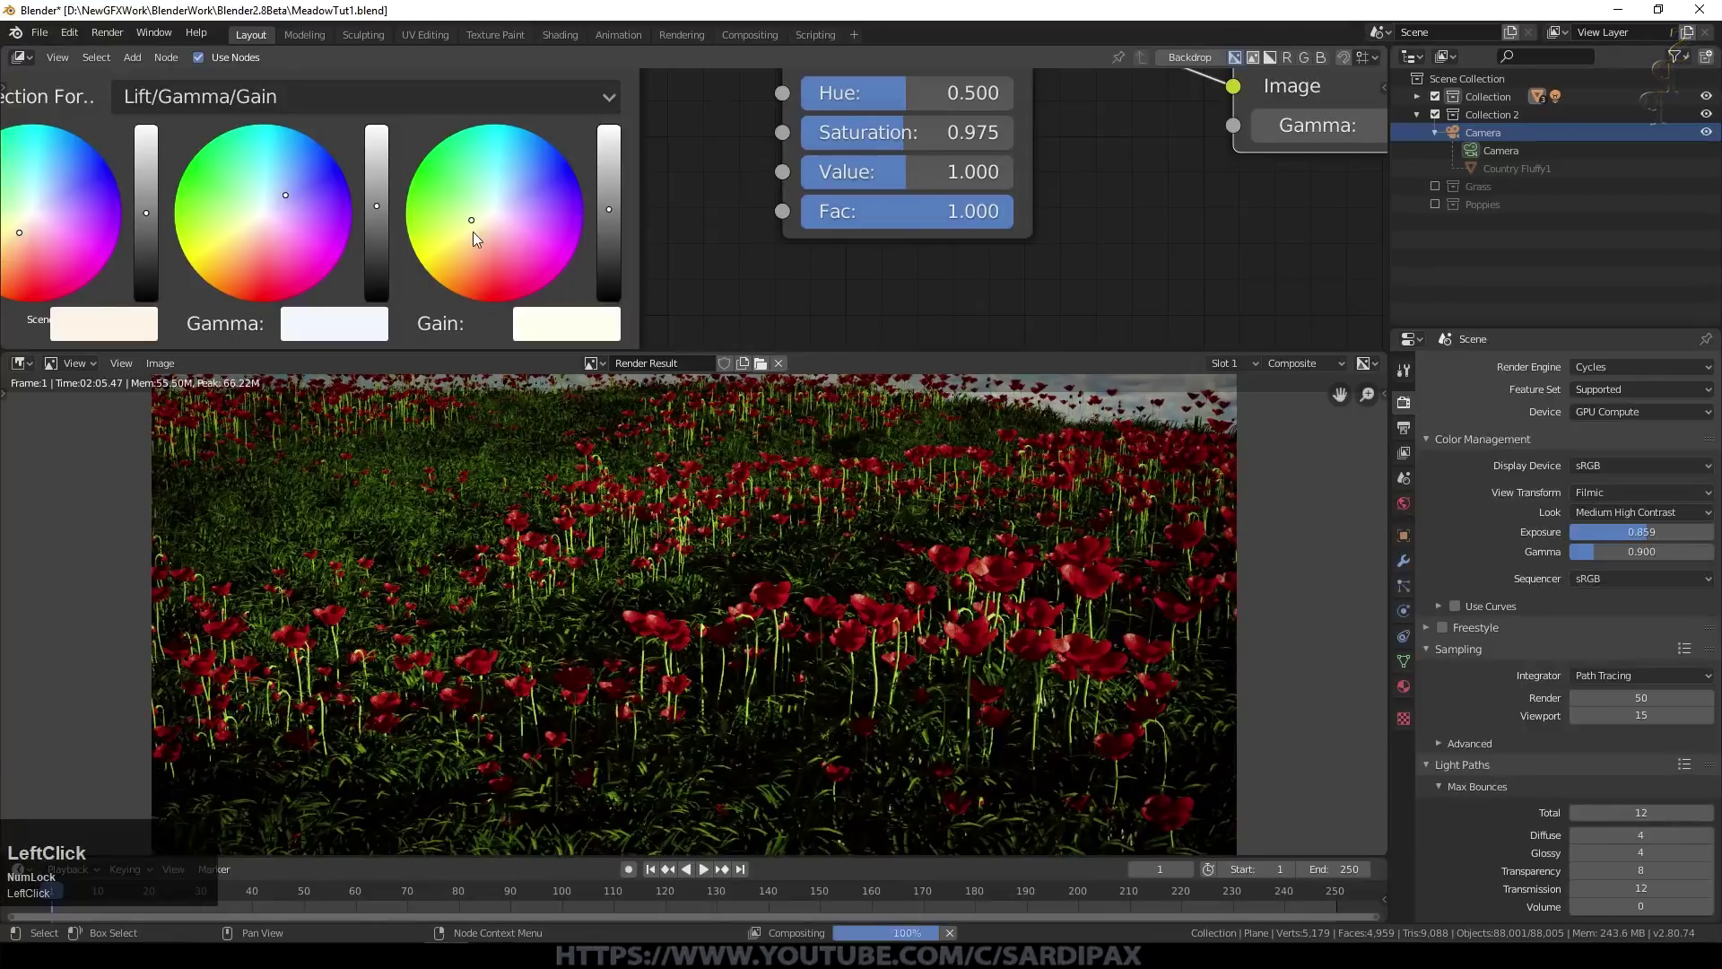
pyautogui.scroll(3)
pyautogui.scroll(-3)
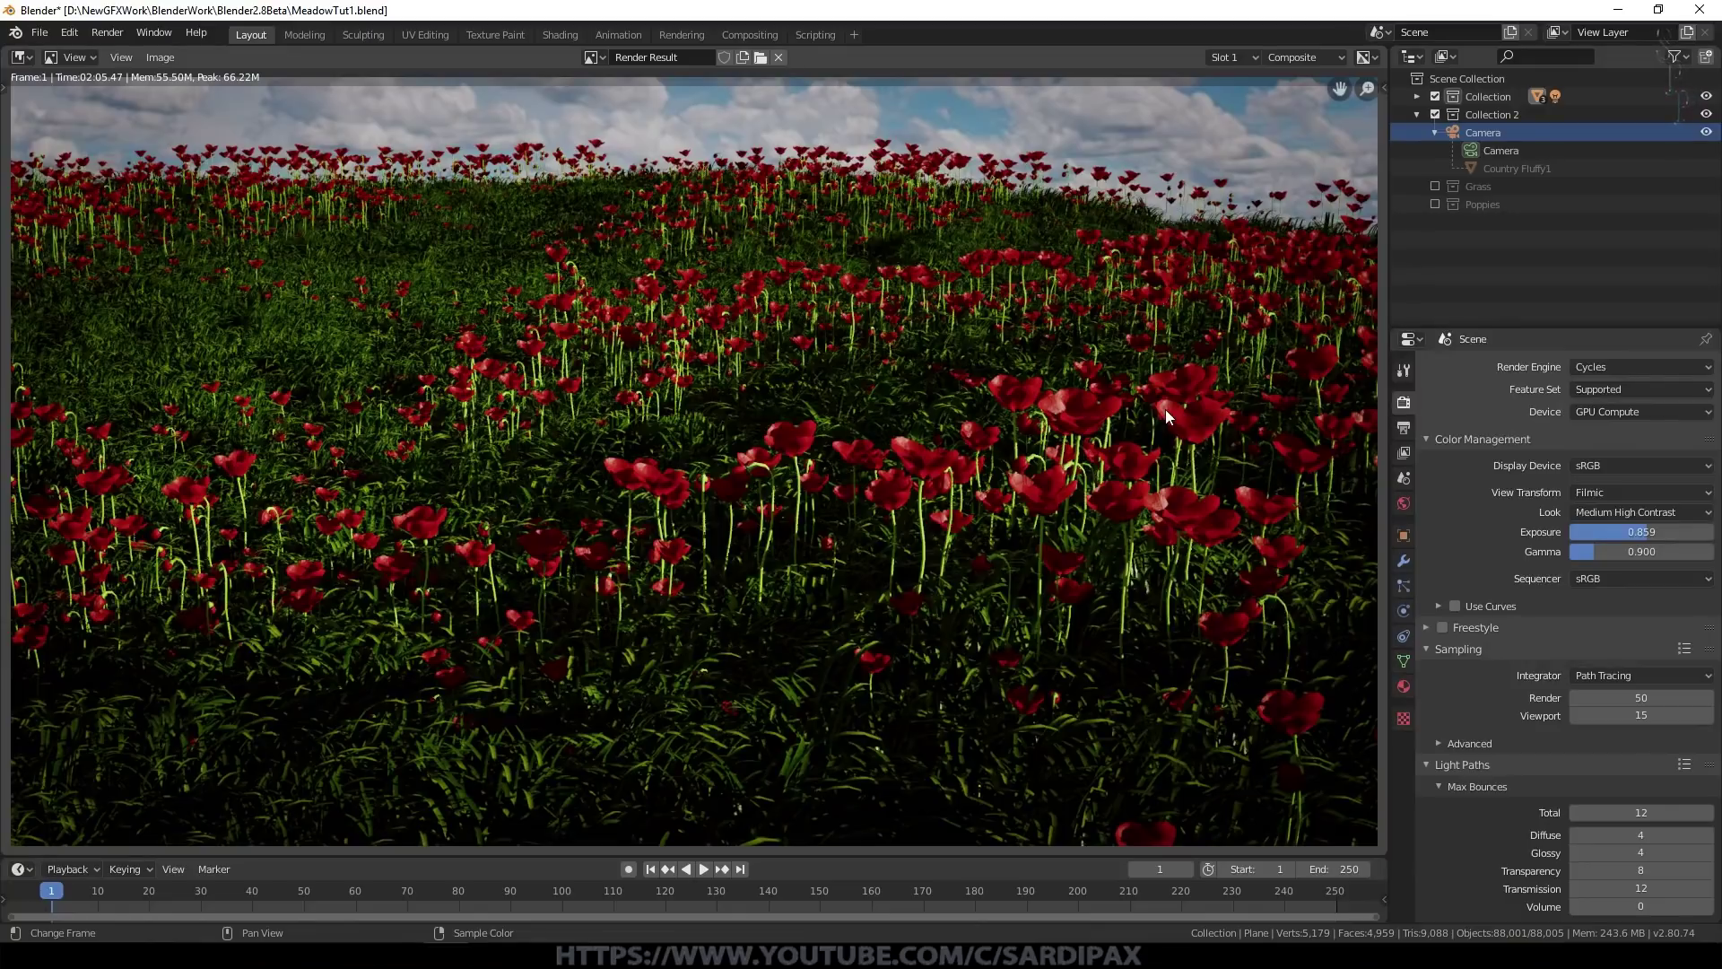
# Step: Show the Poppies particle system settings in the Properties panel
pyautogui.click(1411, 594)
pyautogui.scroll(-3)
pyautogui.click(1683, 787)
pyautogui.scroll(3)
pyautogui.scroll(-3)
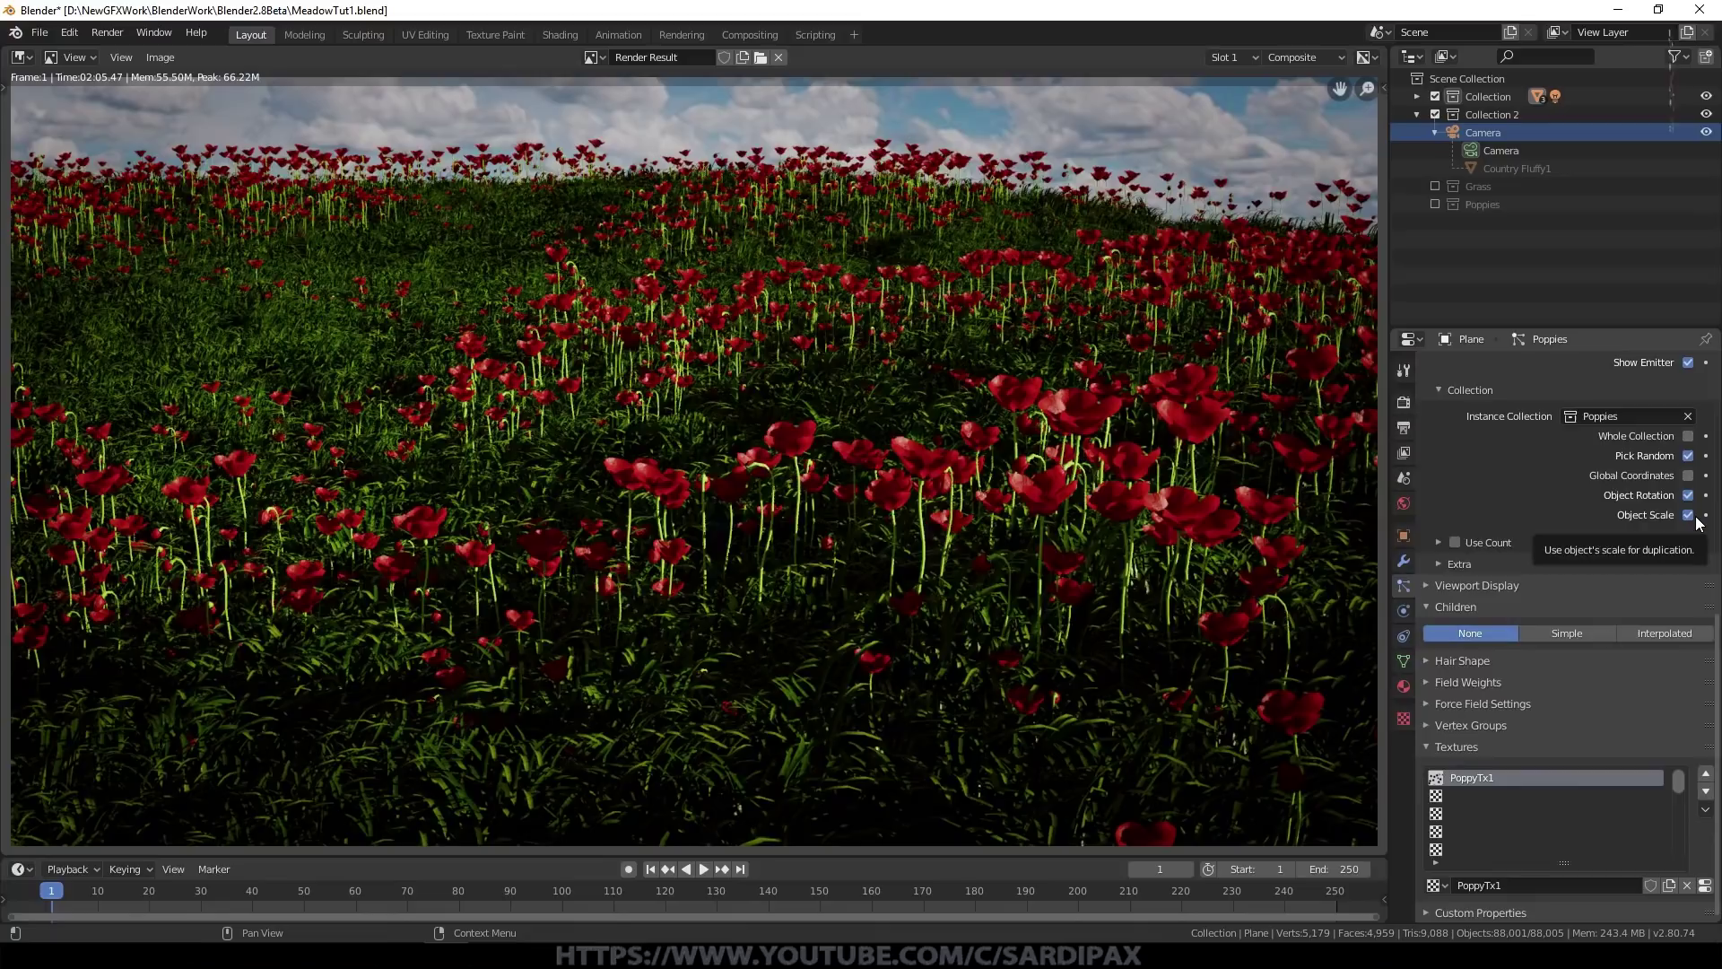
# Step: Inspect the PoppyTx1 Voronoi texture at intensity 1.5 and size 0.55
pyautogui.click(1702, 520)
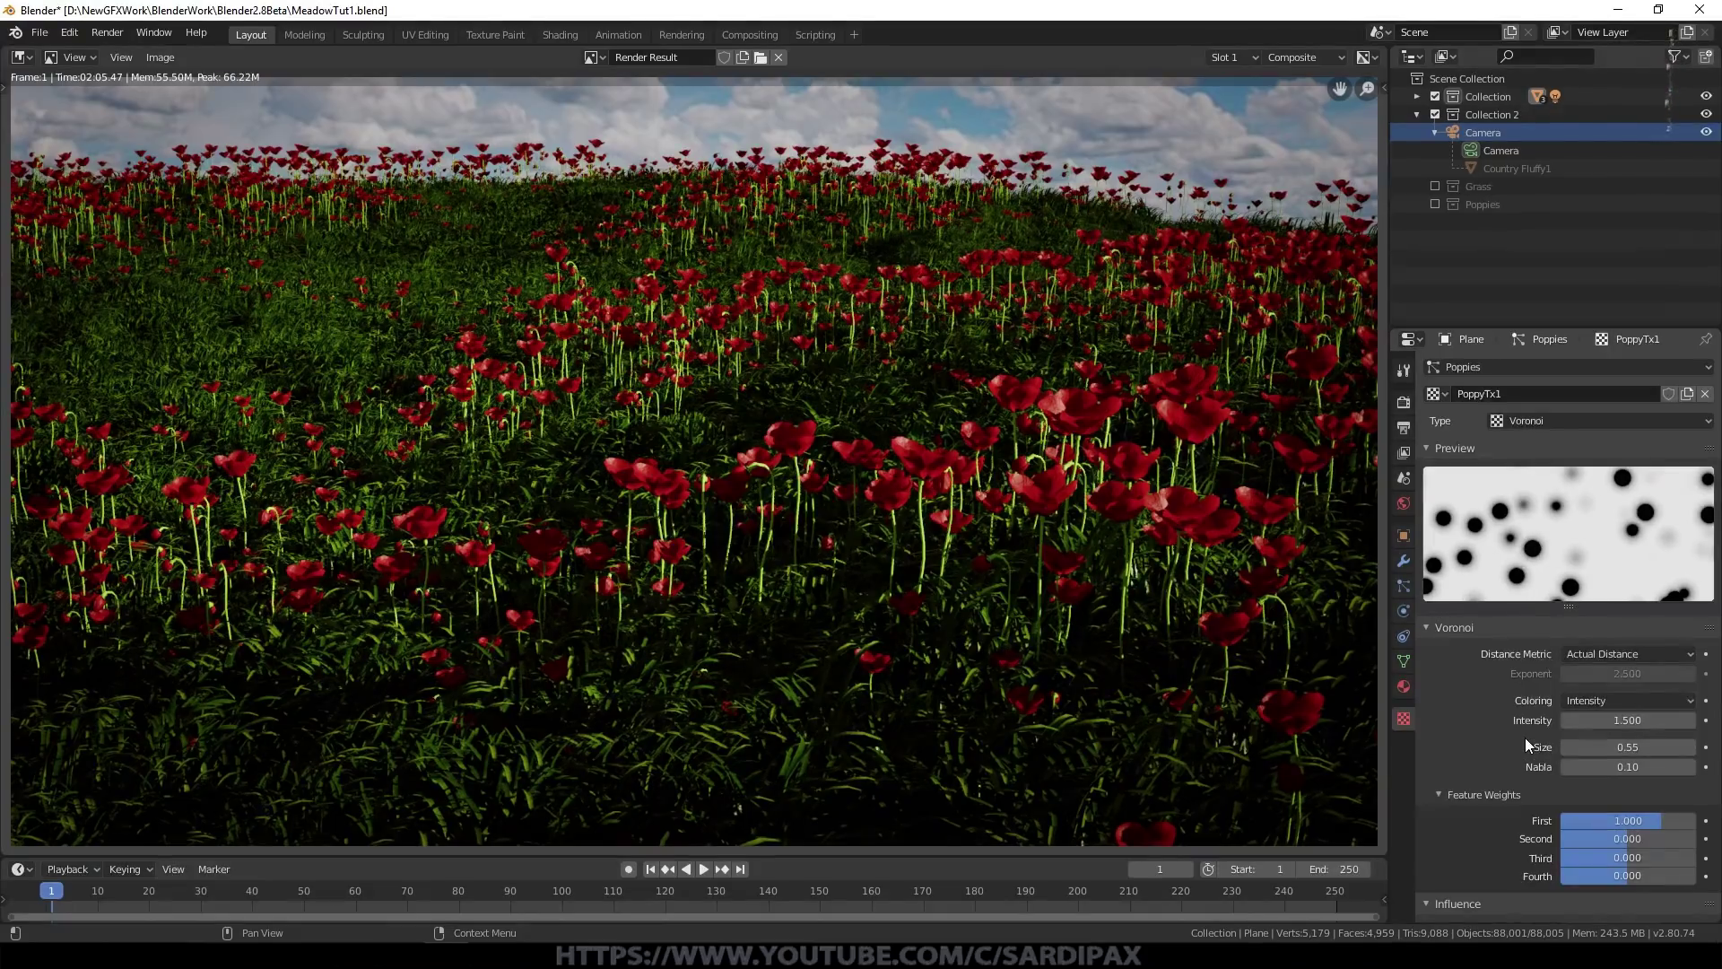
pyautogui.click(1517, 433)
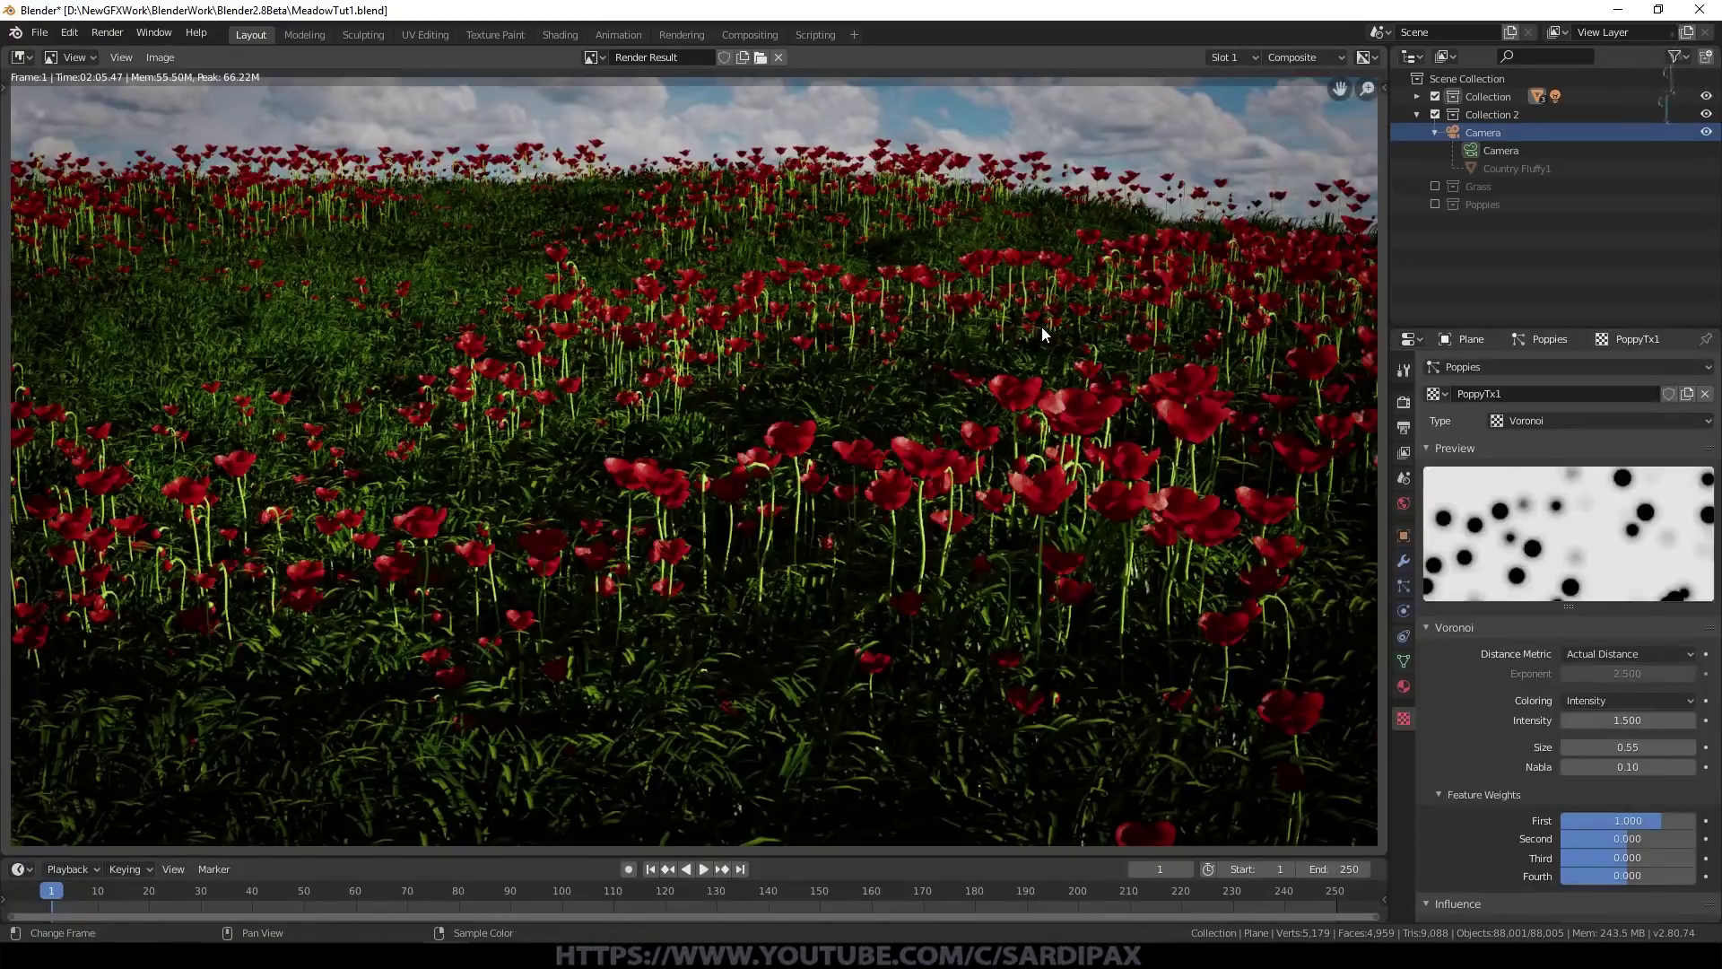
pyautogui.scroll(-3)
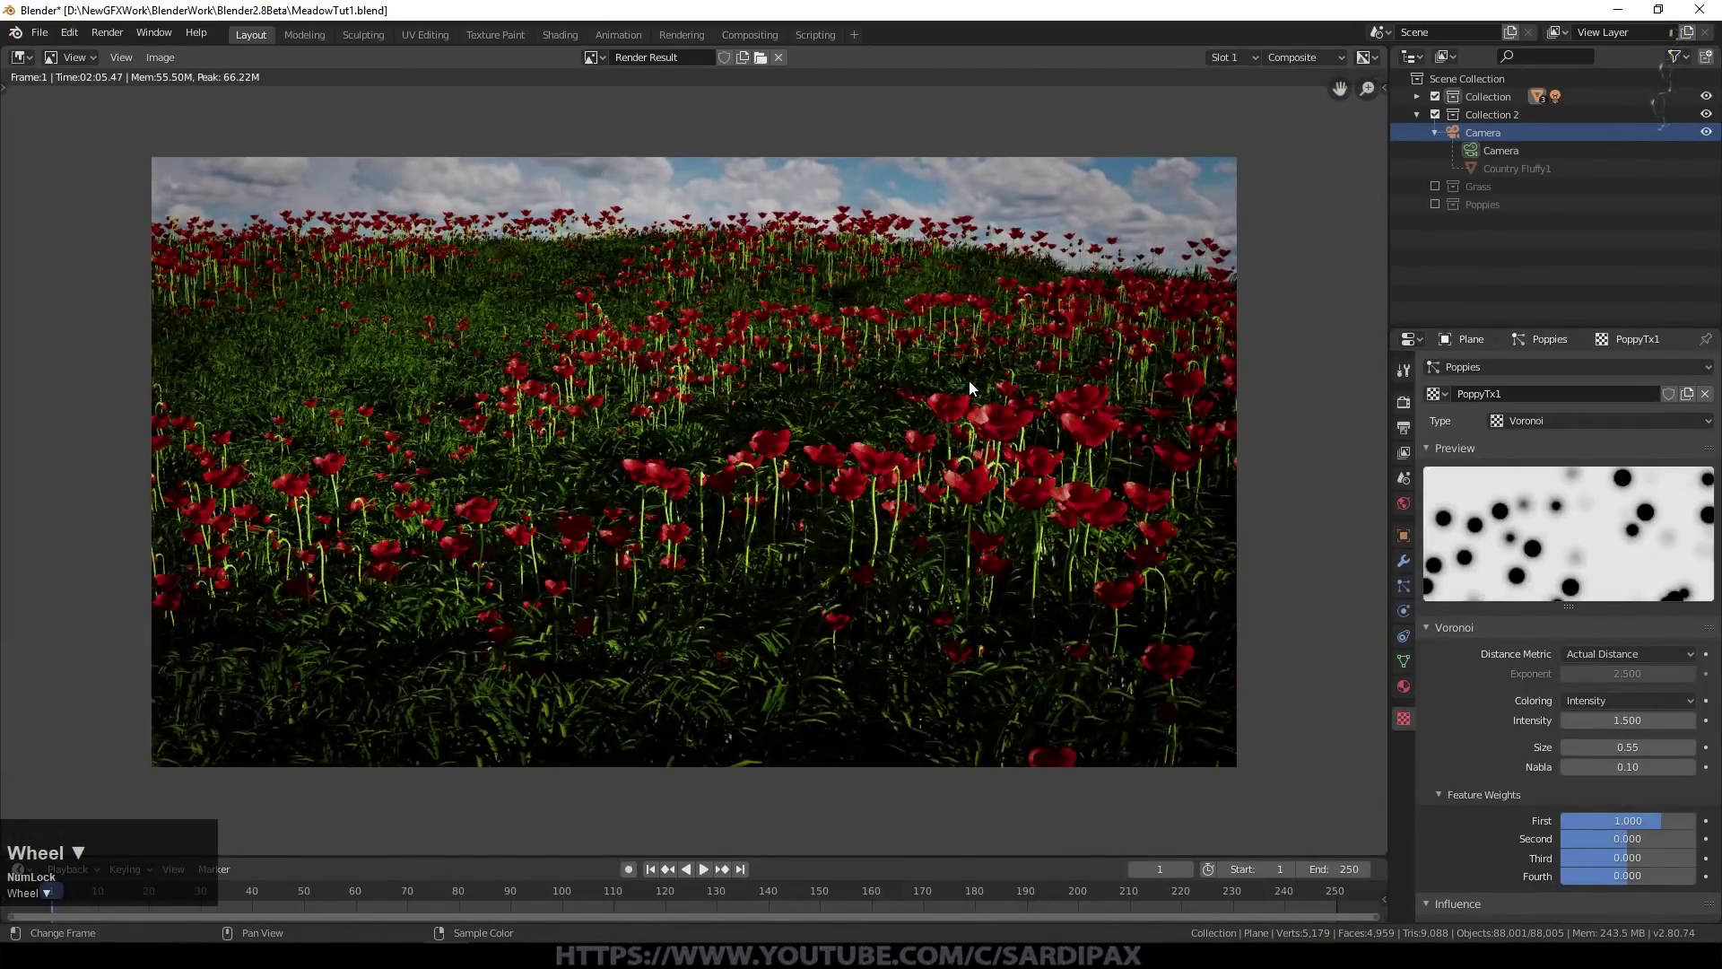